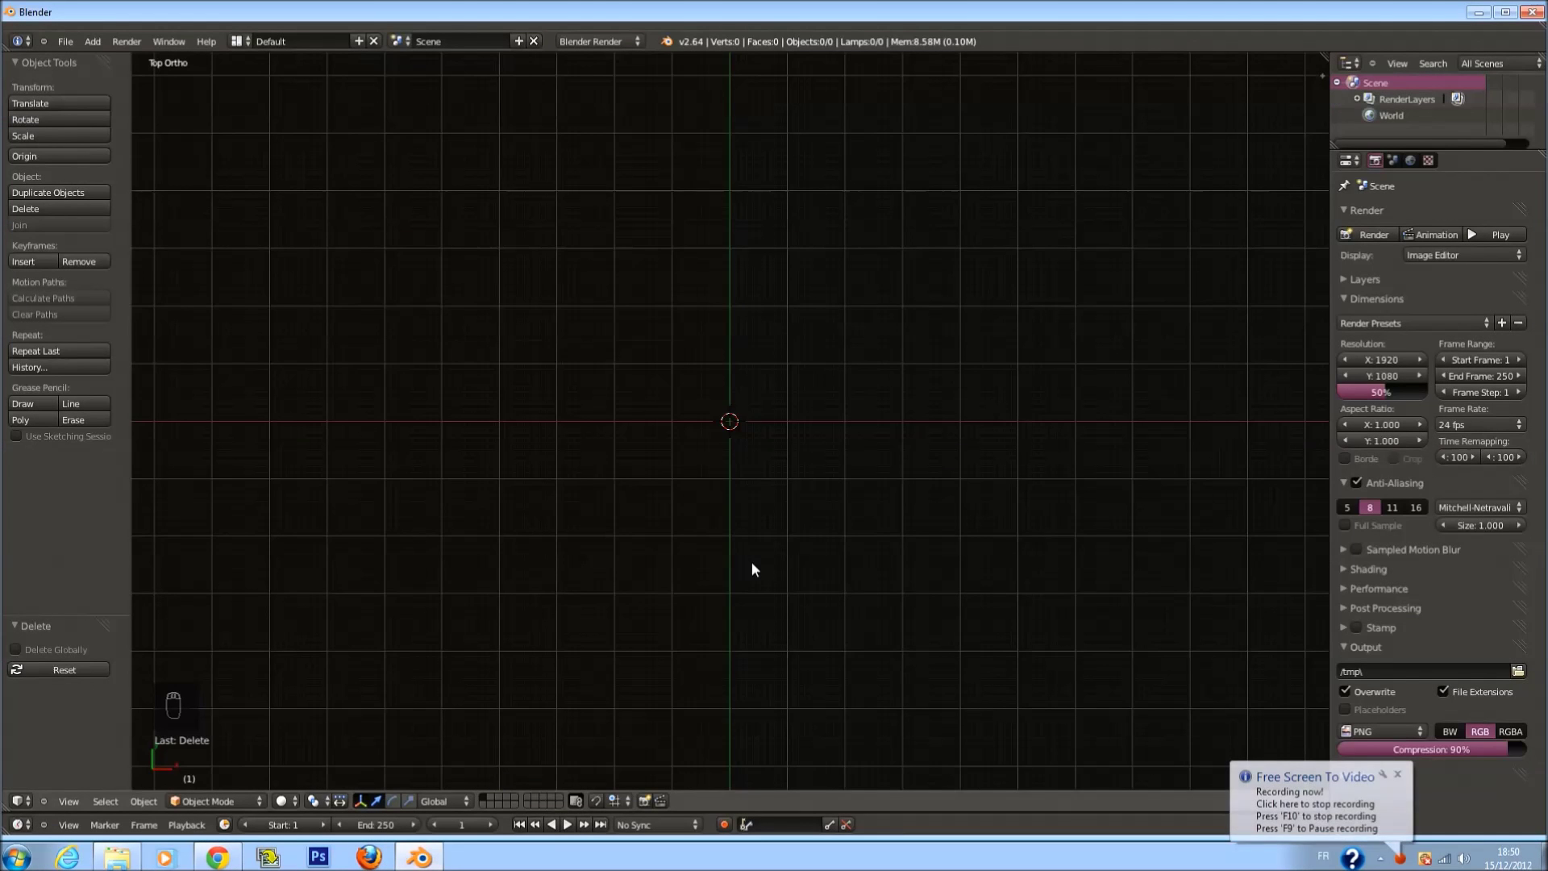
Orbit the empty grid, settle on the front view and pan around it
drag(758, 568, 800, 414)
drag(749, 478, 397, 570)
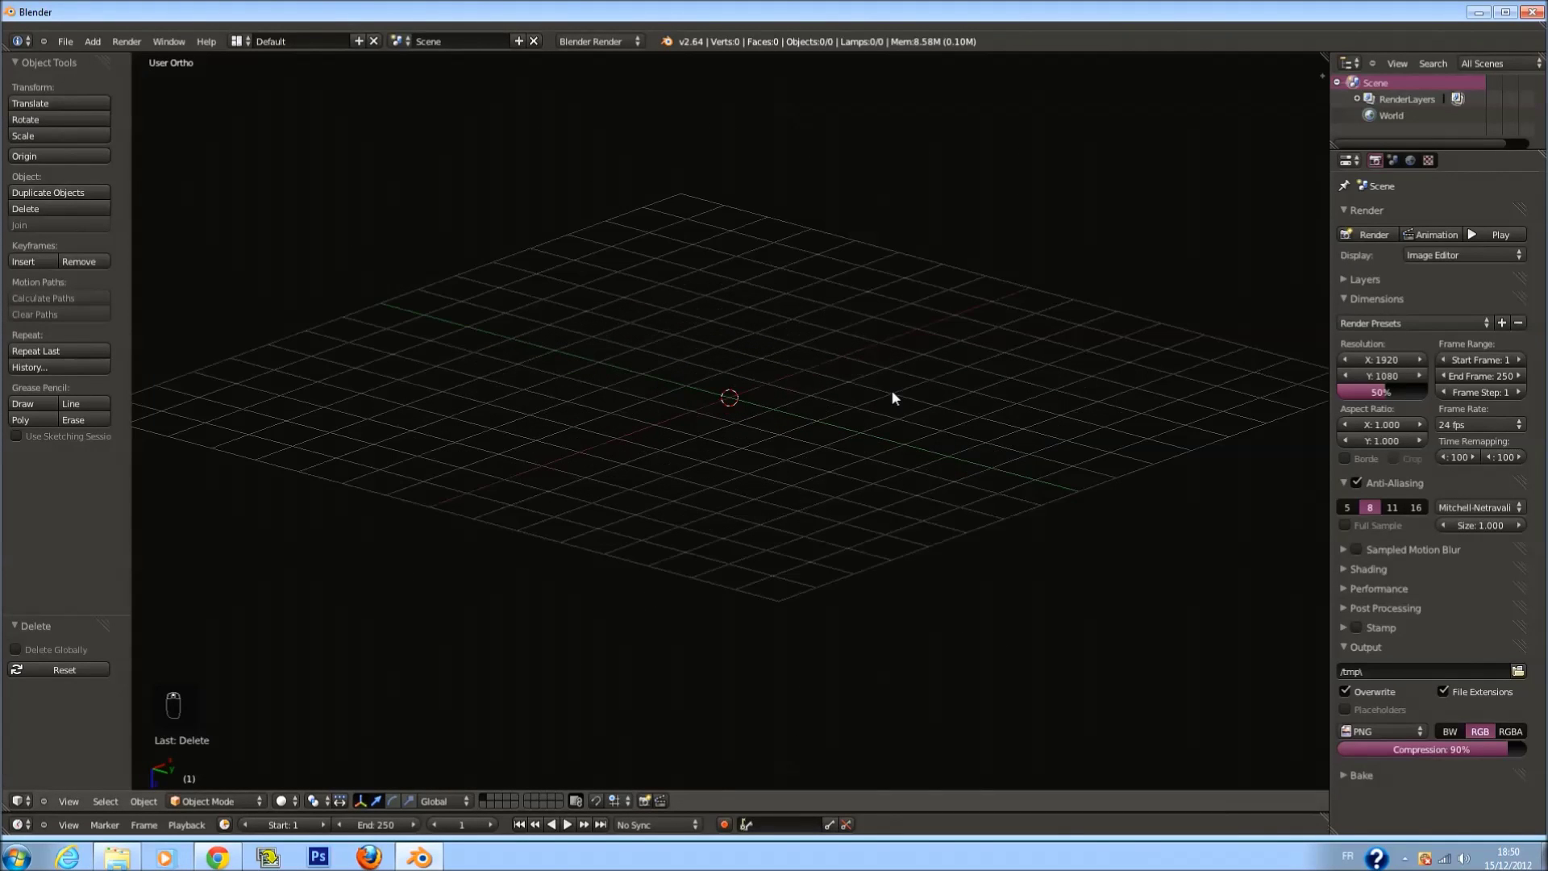
key(KP_1)
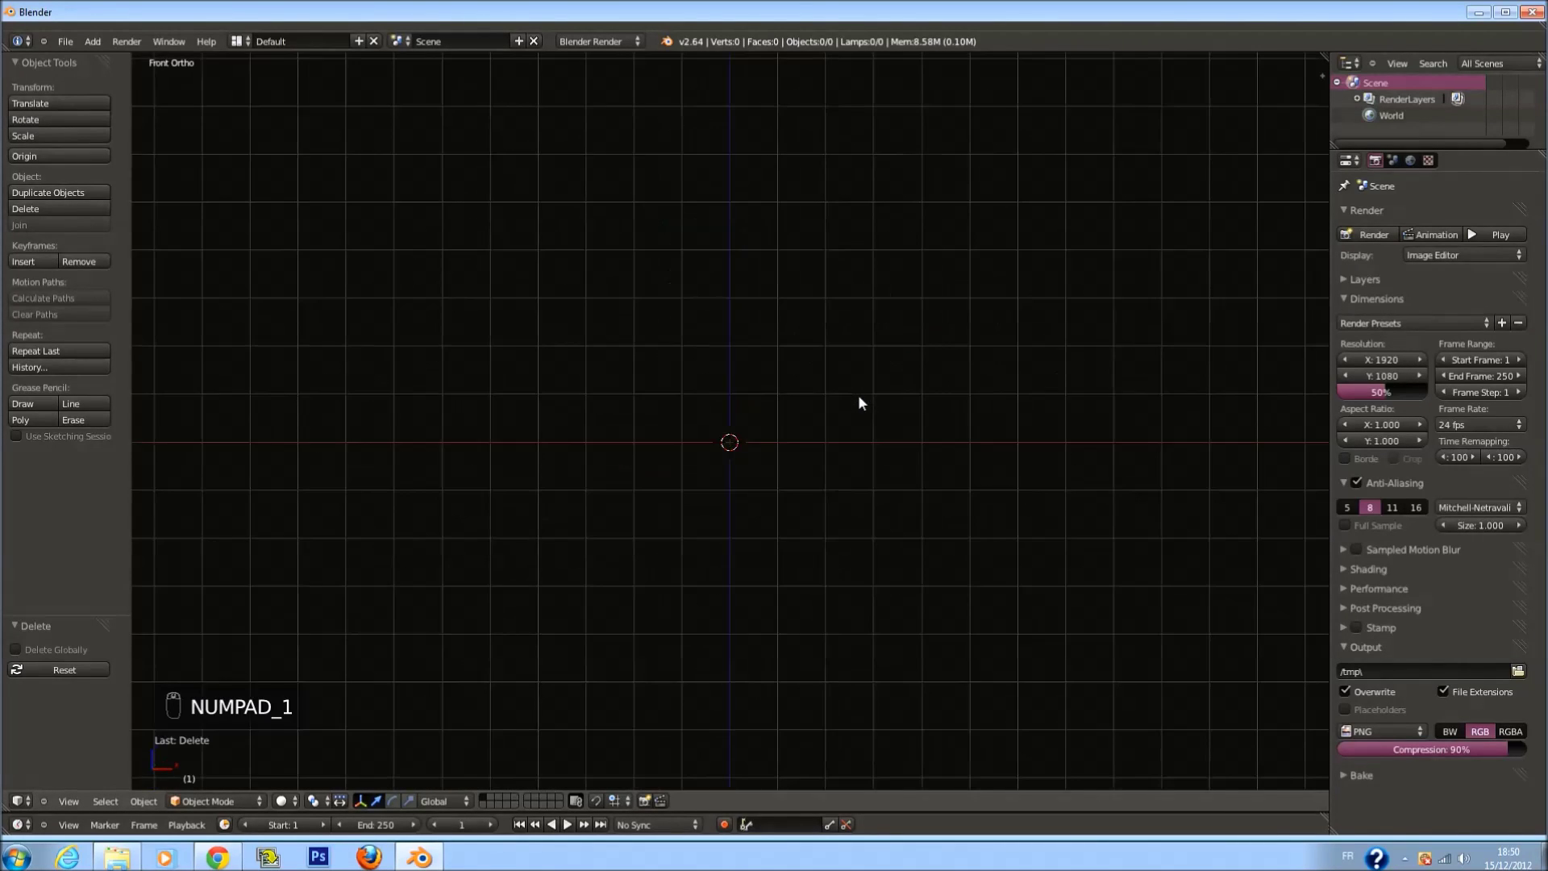
drag(865, 401, 705, 458)
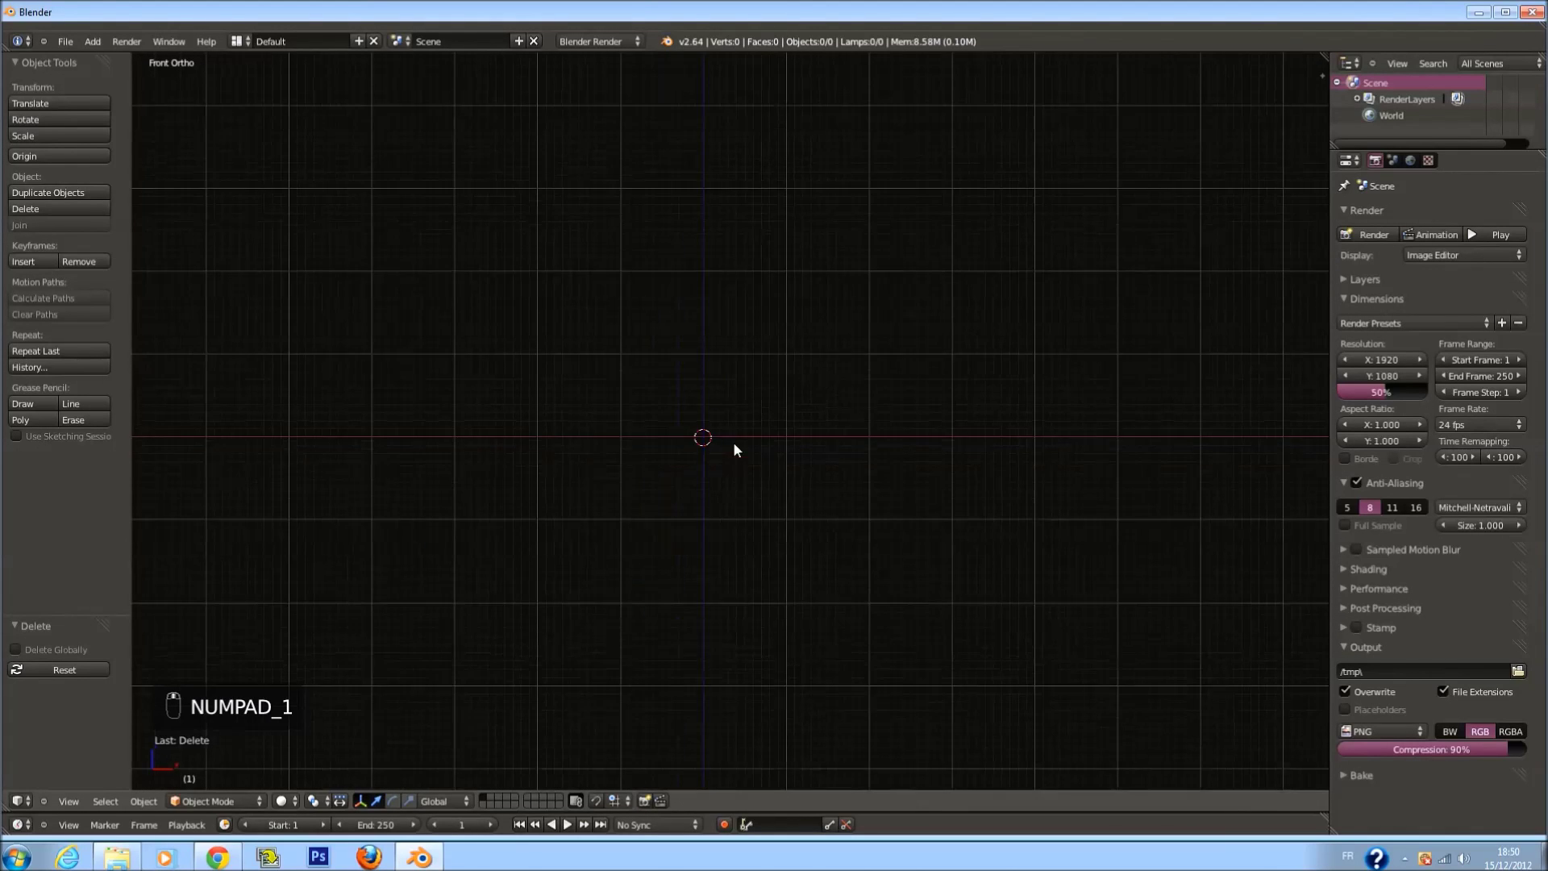
drag(756, 426, 765, 436)
drag(782, 432, 812, 440)
scroll(down, 3)
drag(813, 441, 828, 442)
scroll(up, 3)
drag(830, 441, 838, 437)
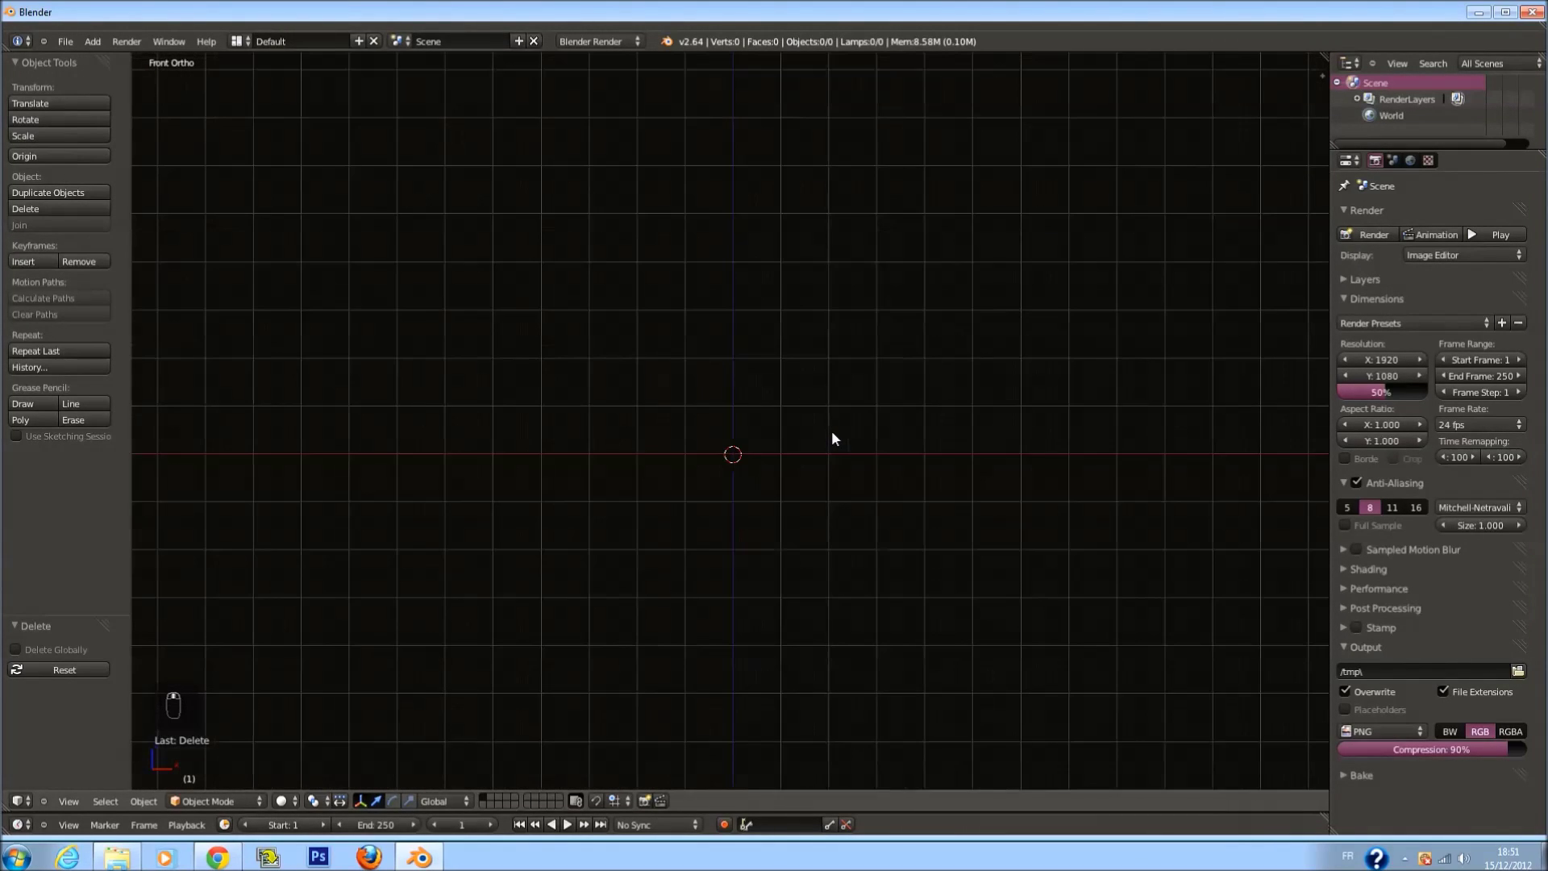
drag(839, 437, 796, 438)
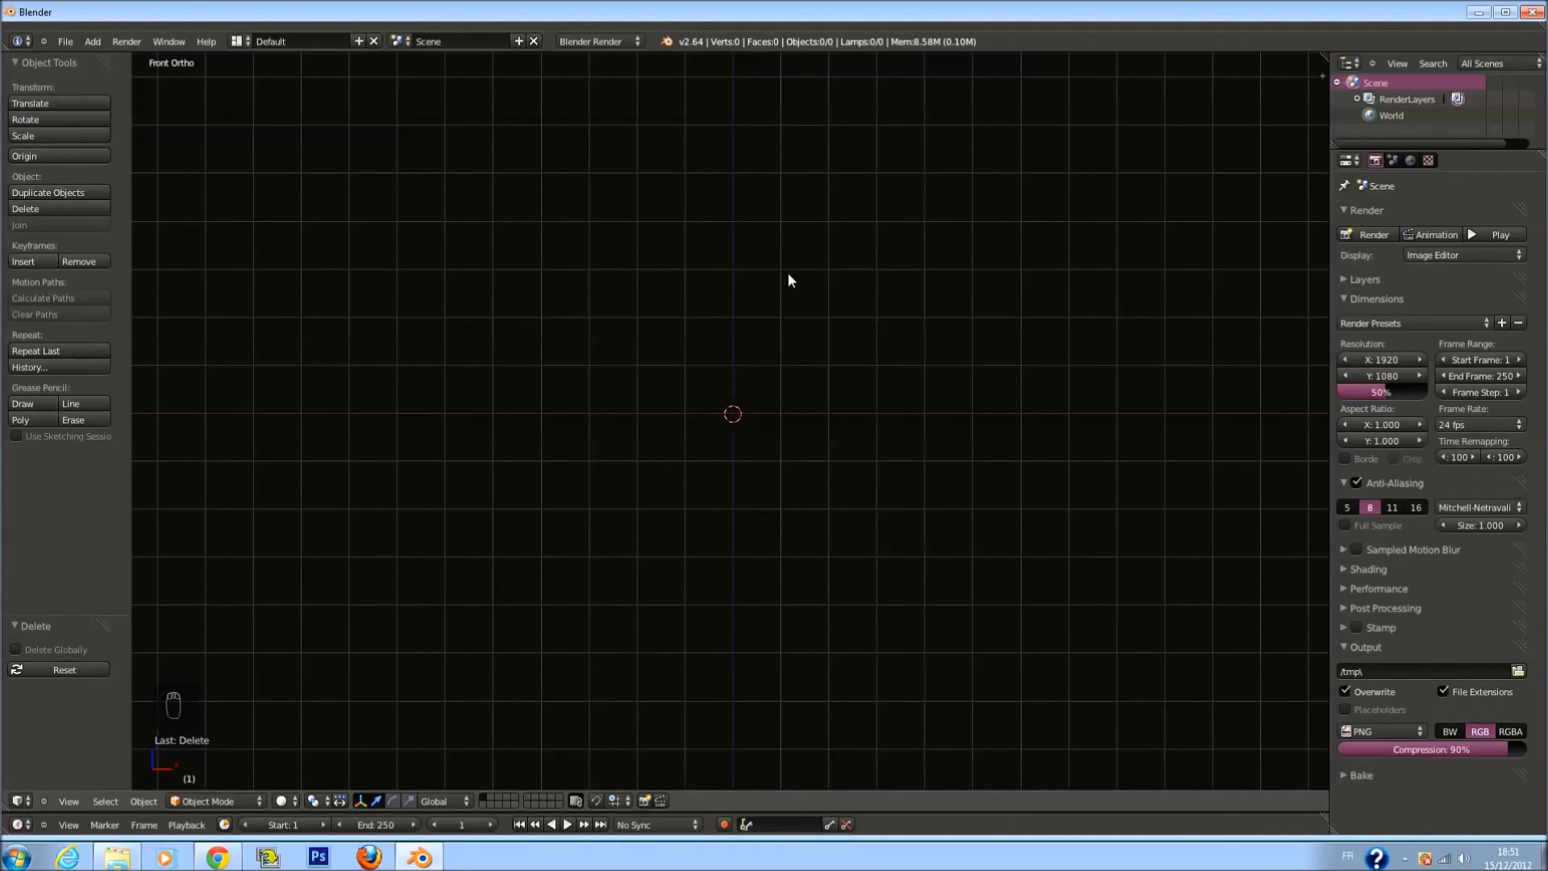
View the grid edge-on, return to front and top views, and bring up the Add Mesh list
drag(850, 284, 797, 86)
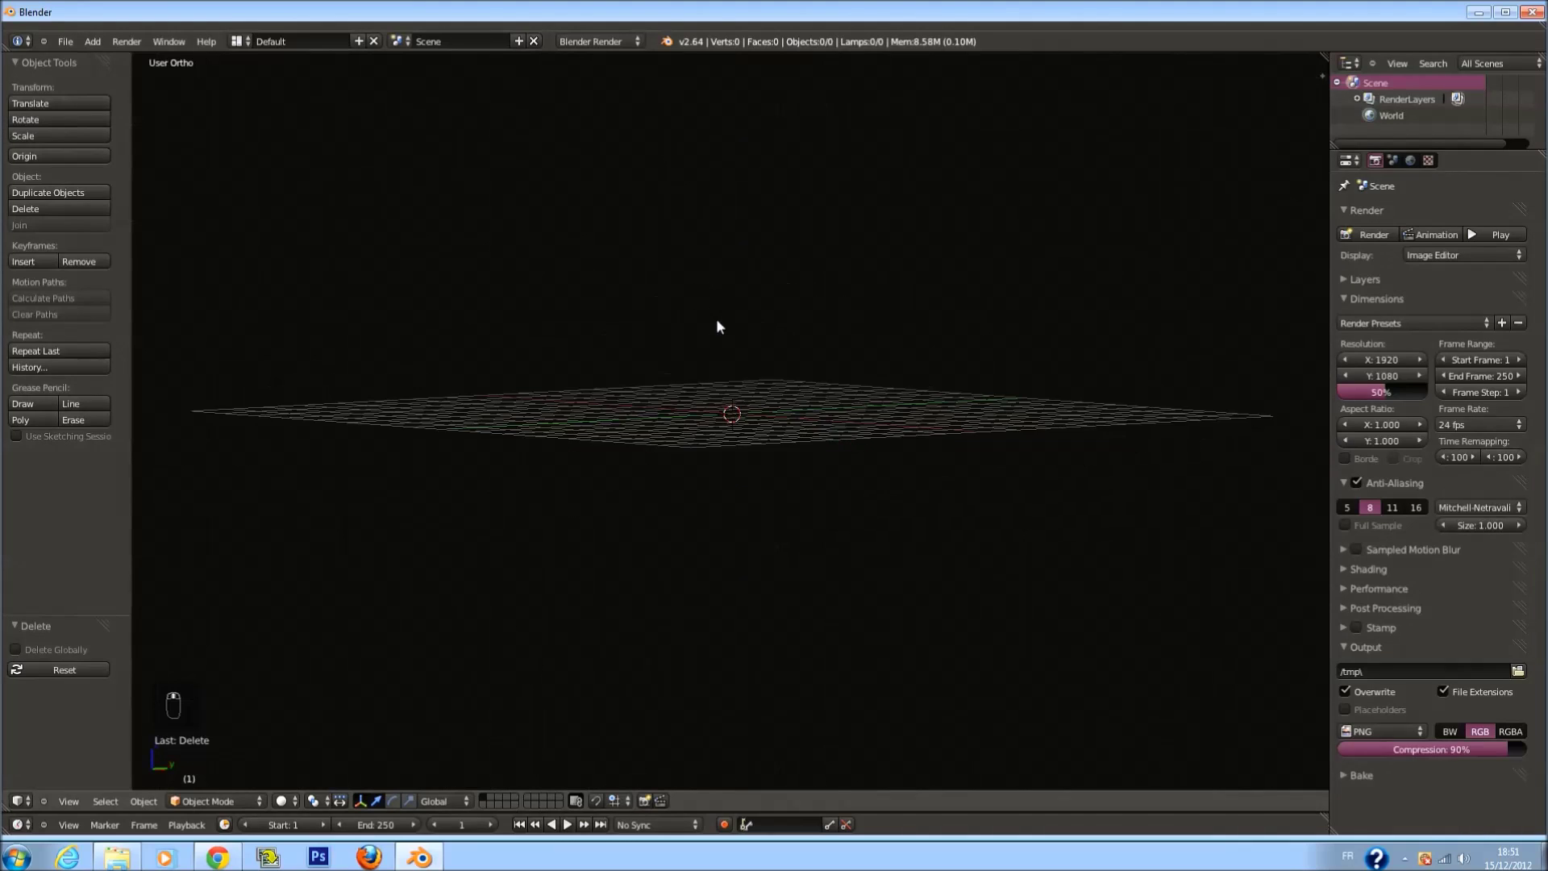
key(KP_1)
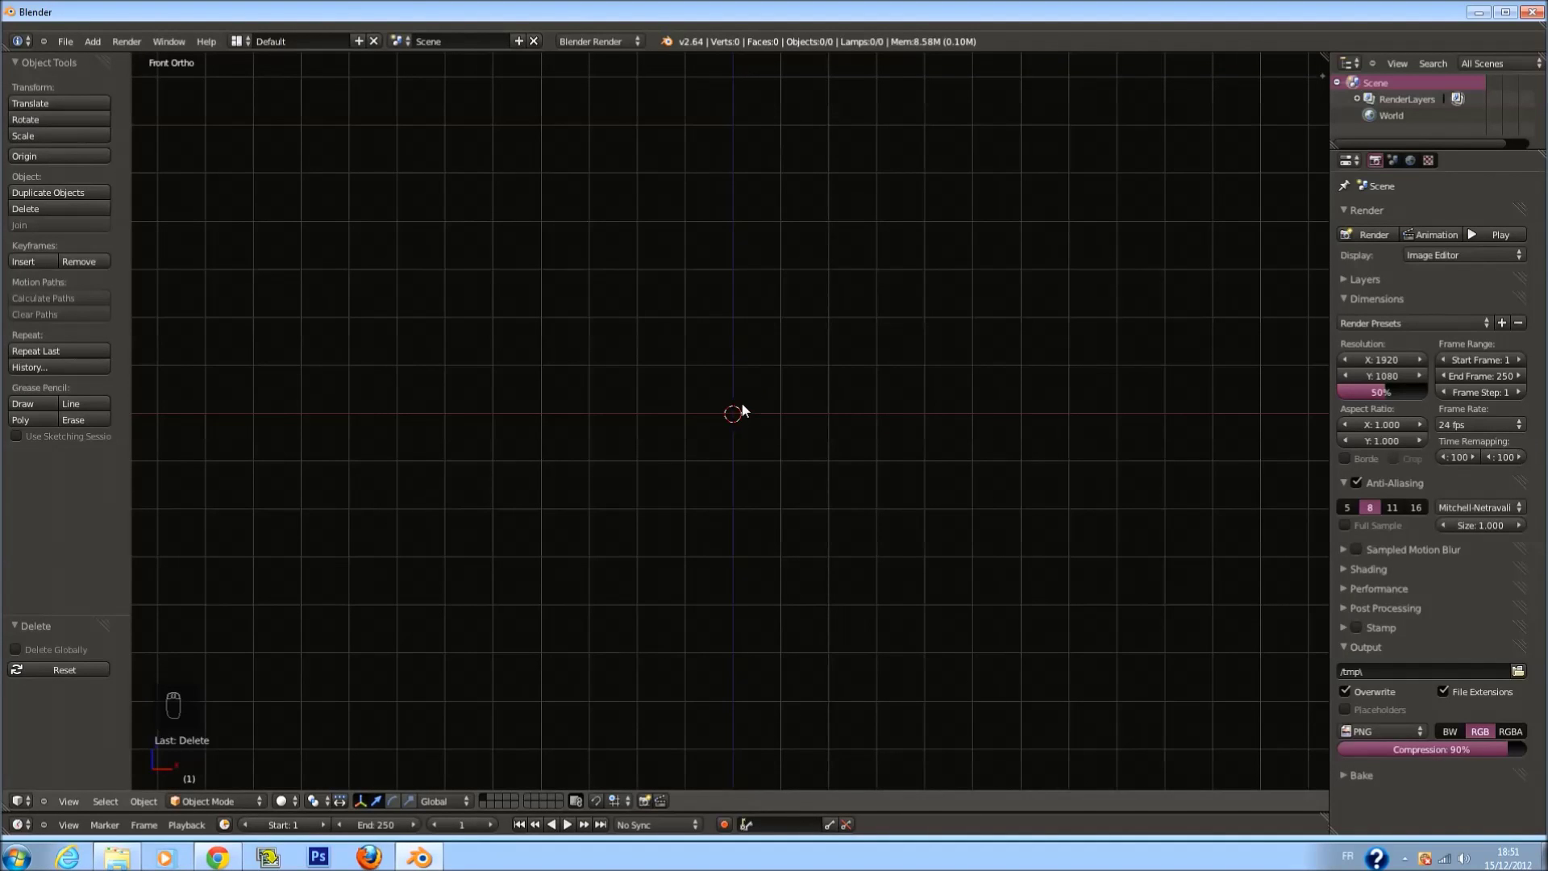
drag(748, 408, 748, 409)
key(shift+a)
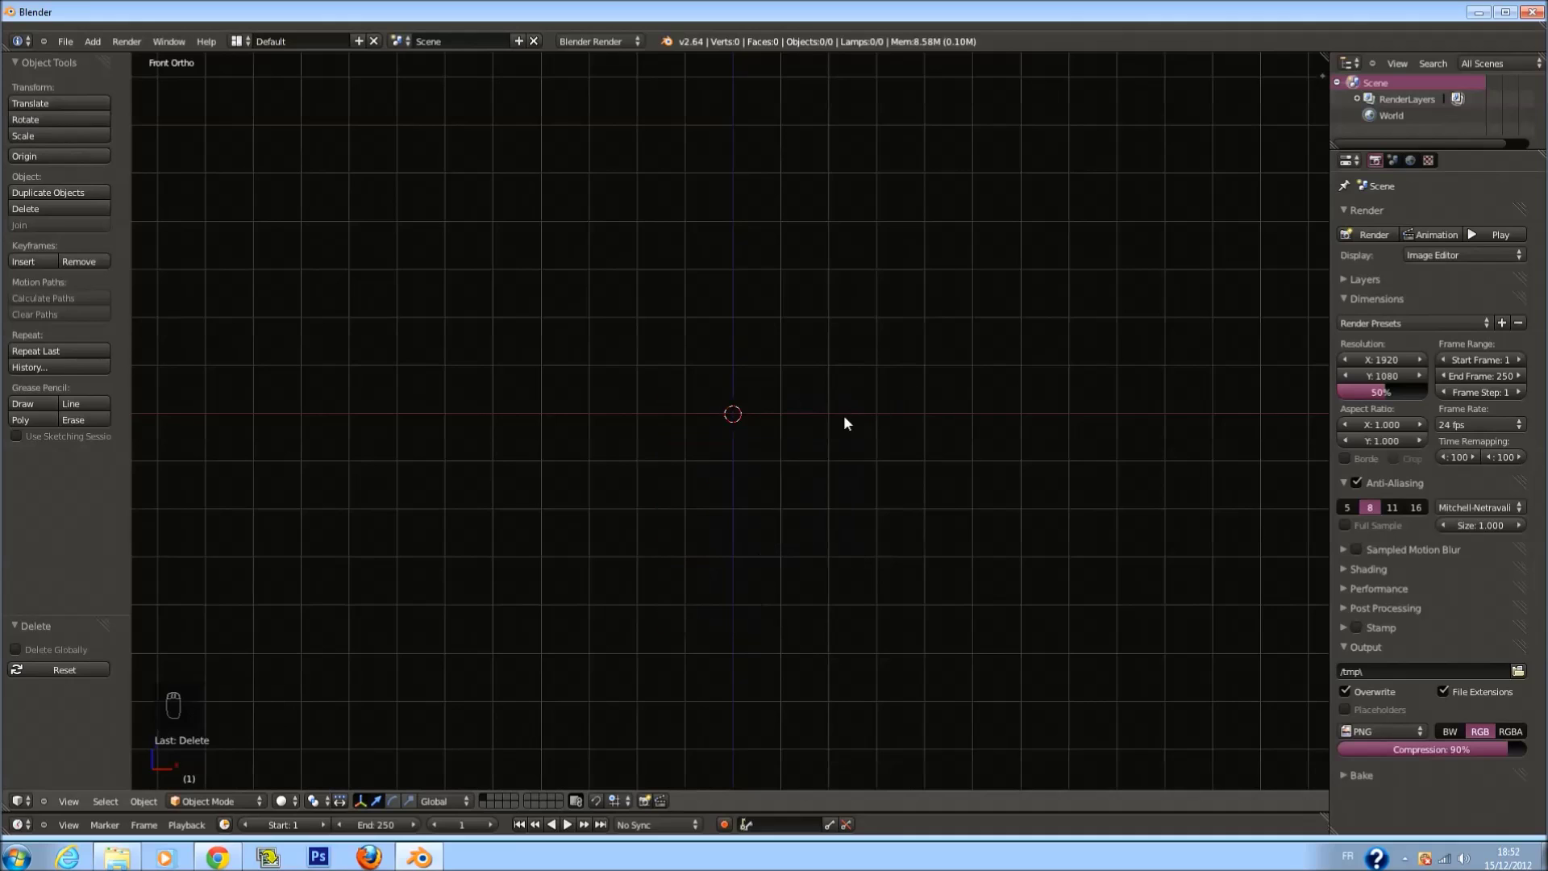
key(KP_7)
Add a plane at the scene centre, shrink it in Edit Mode and deselect all its points
key(shift+a)
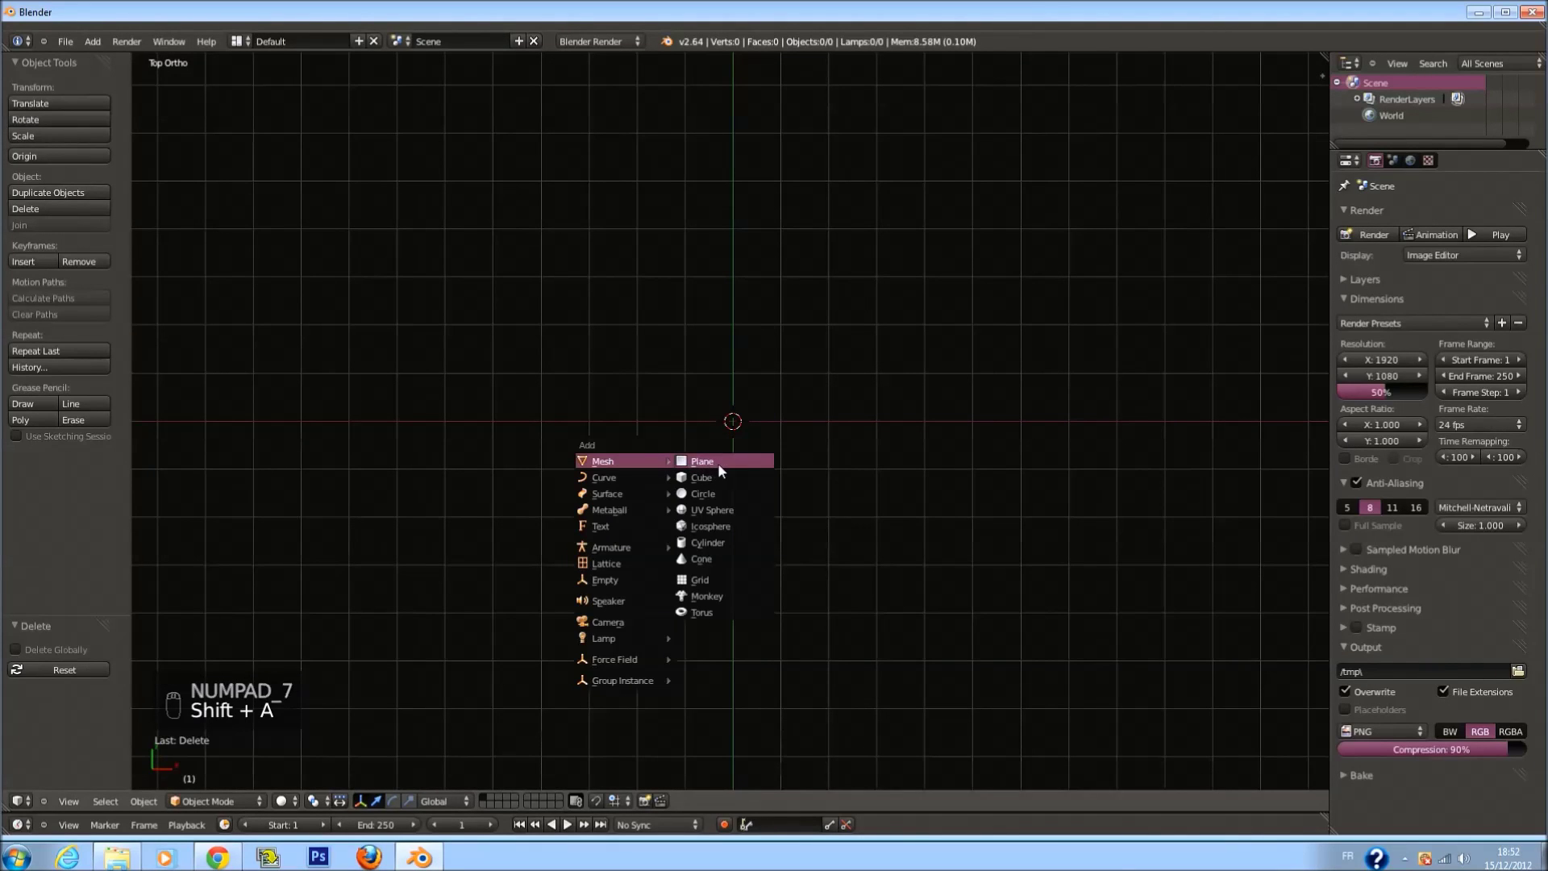
drag(934, 457, 931, 456)
key(Tab)
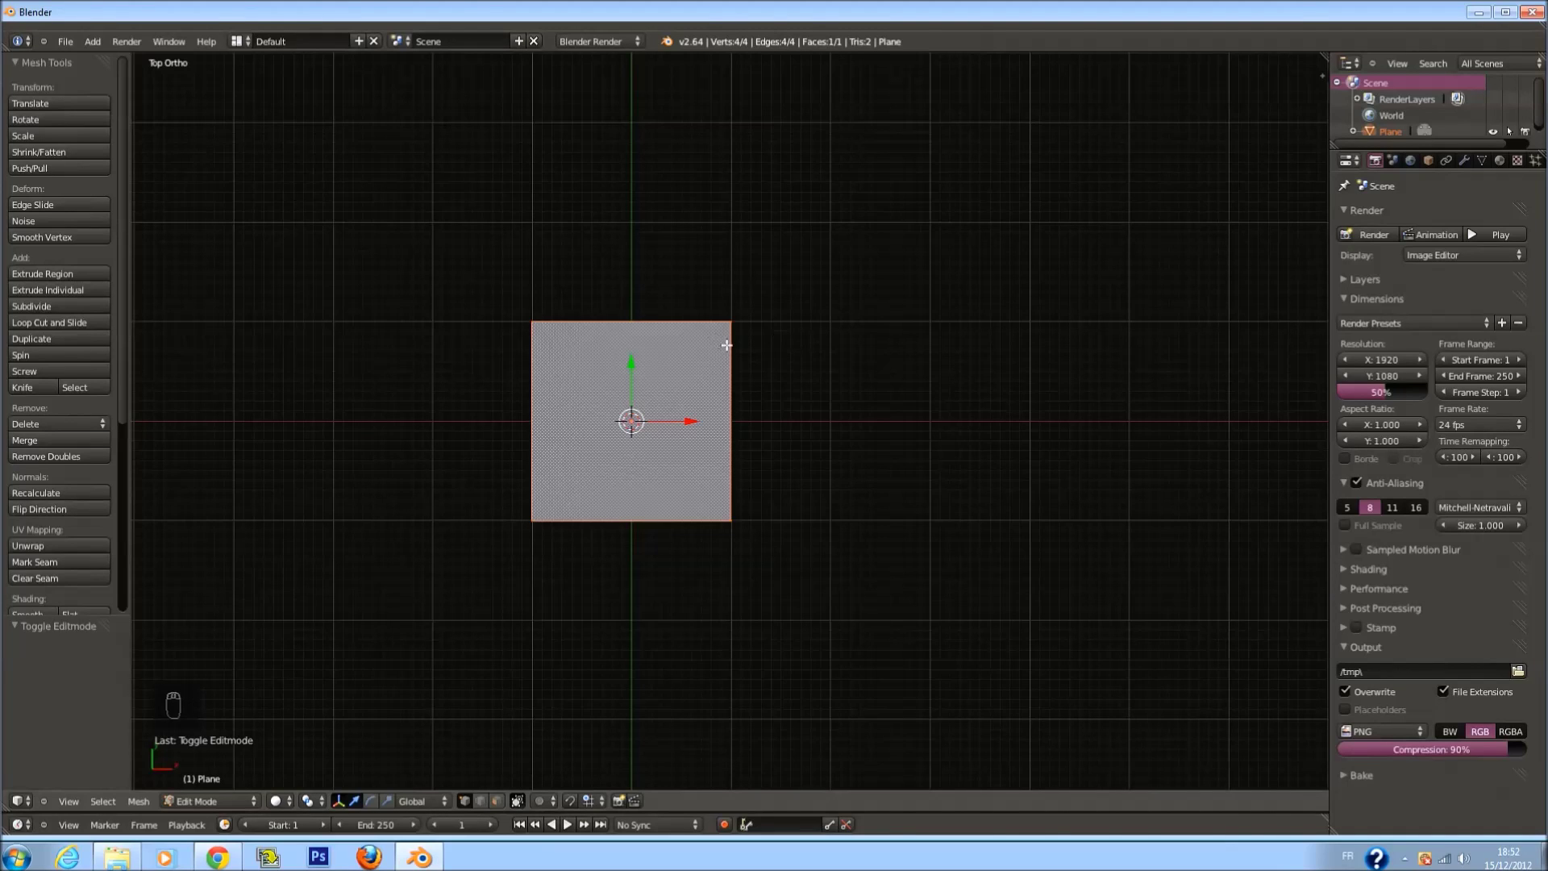
key(z)
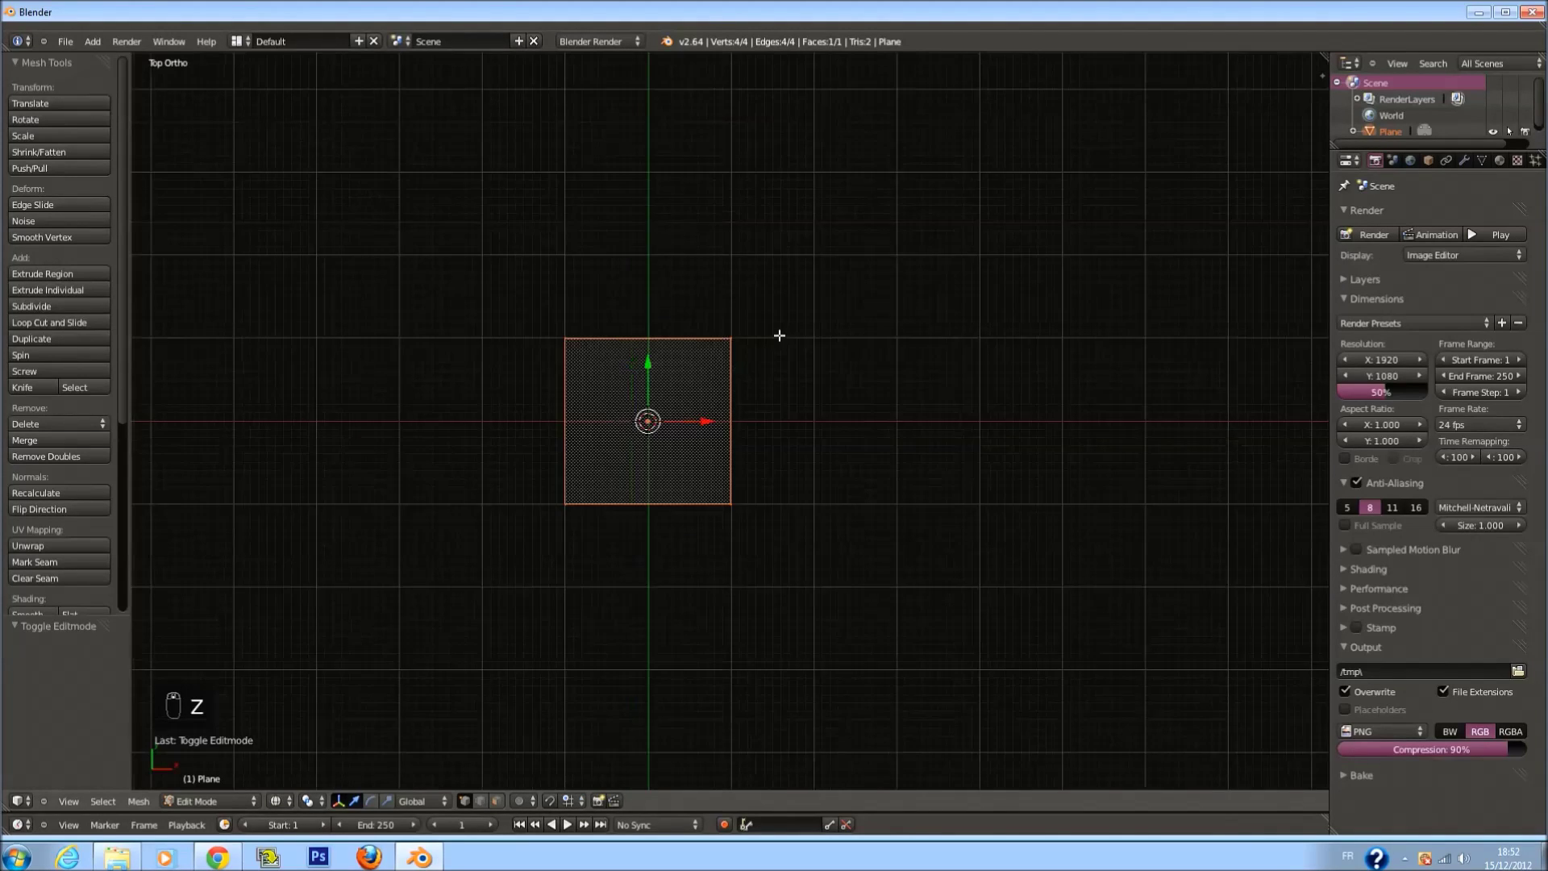
key(Tab)
key(Tab)
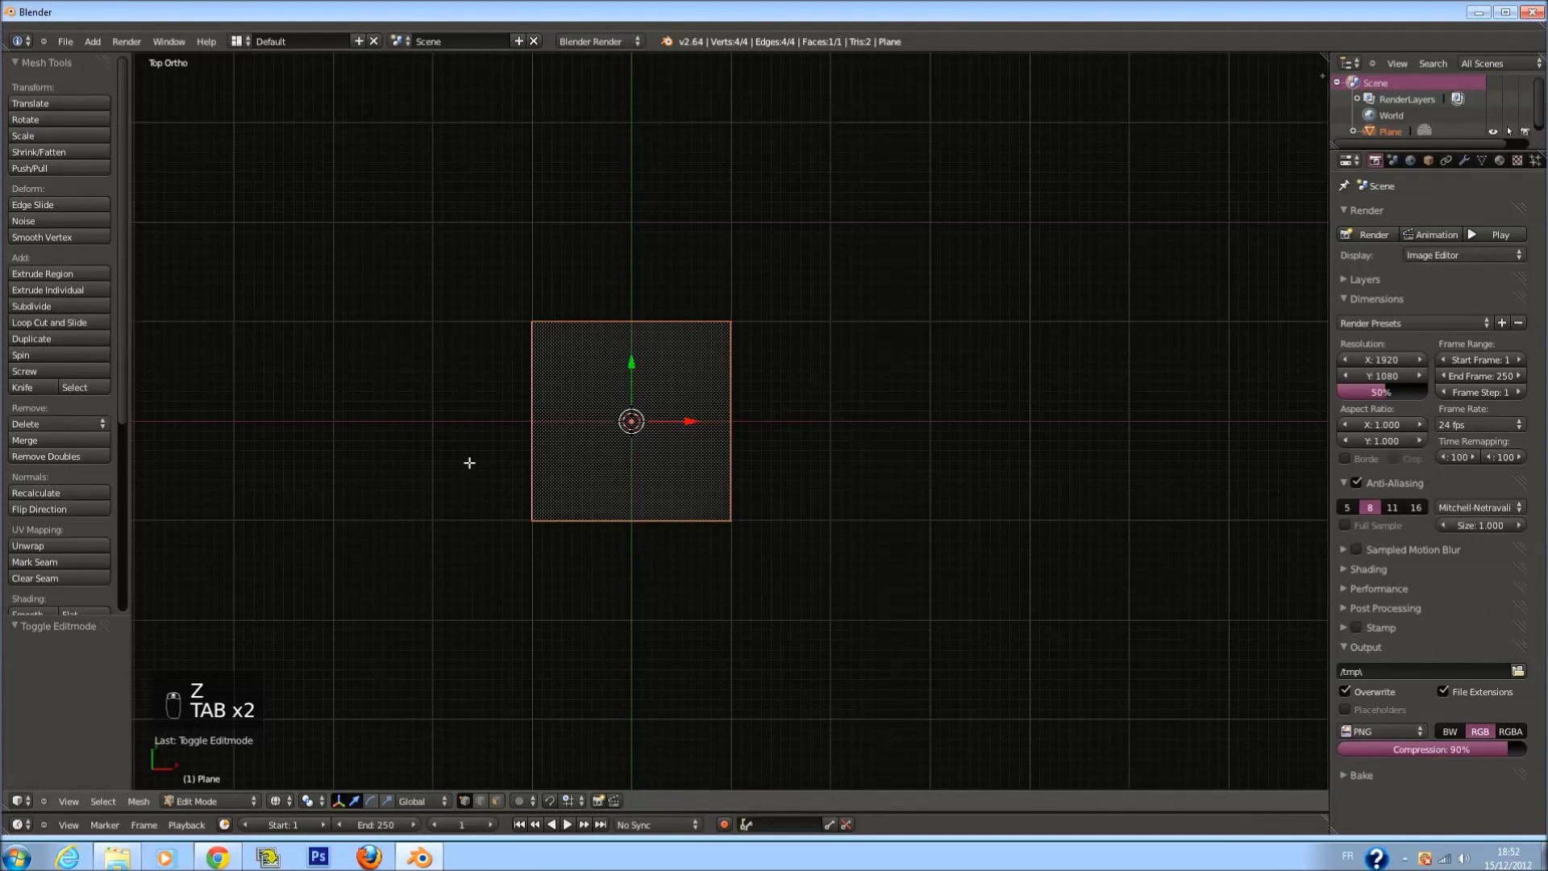
key(a)
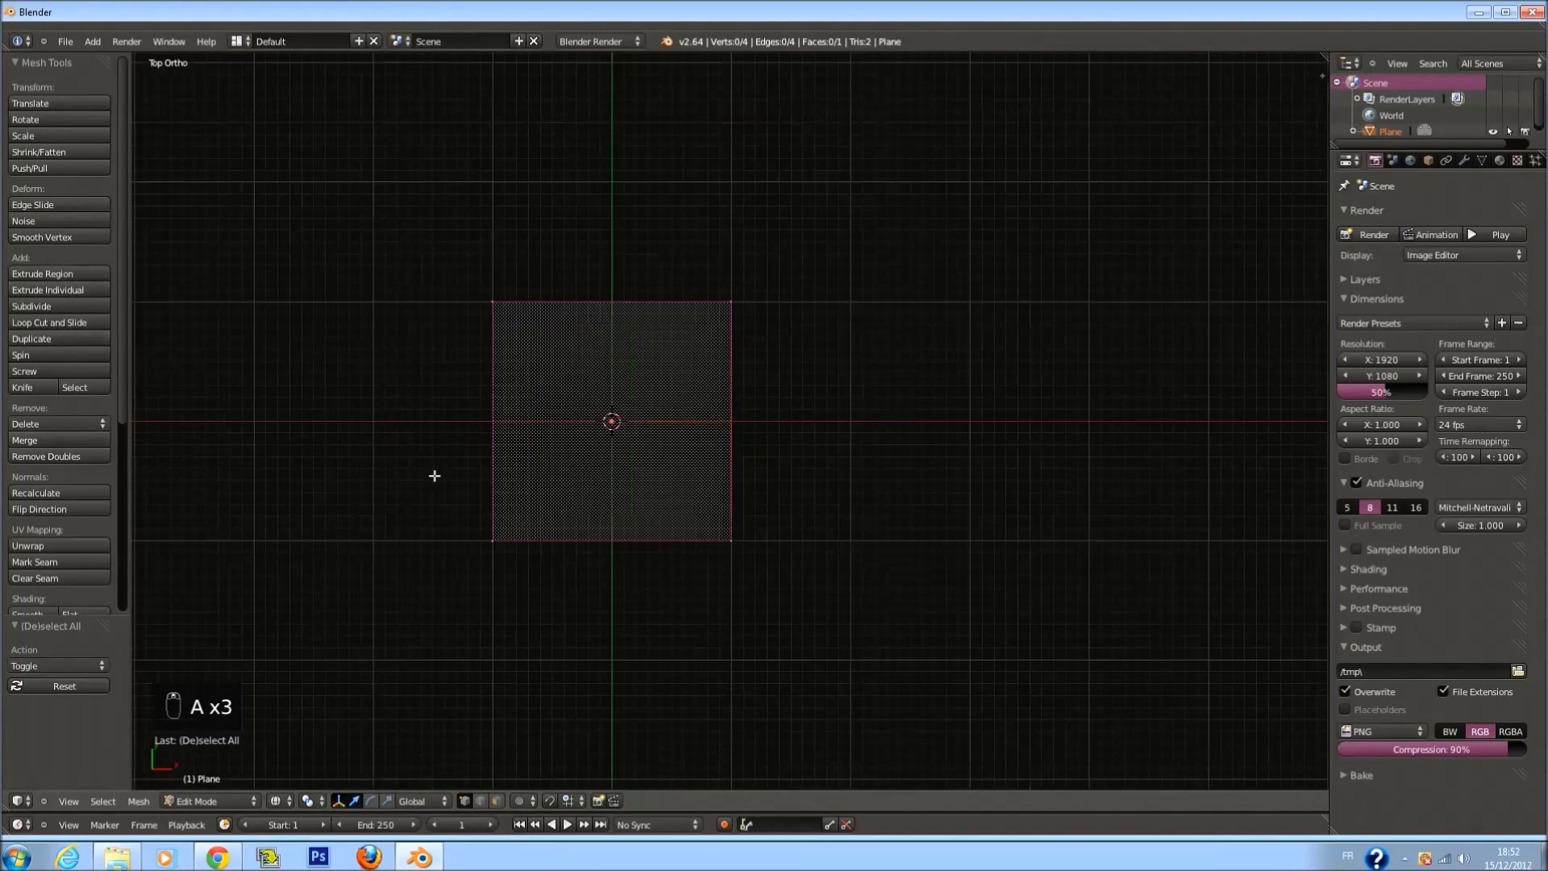
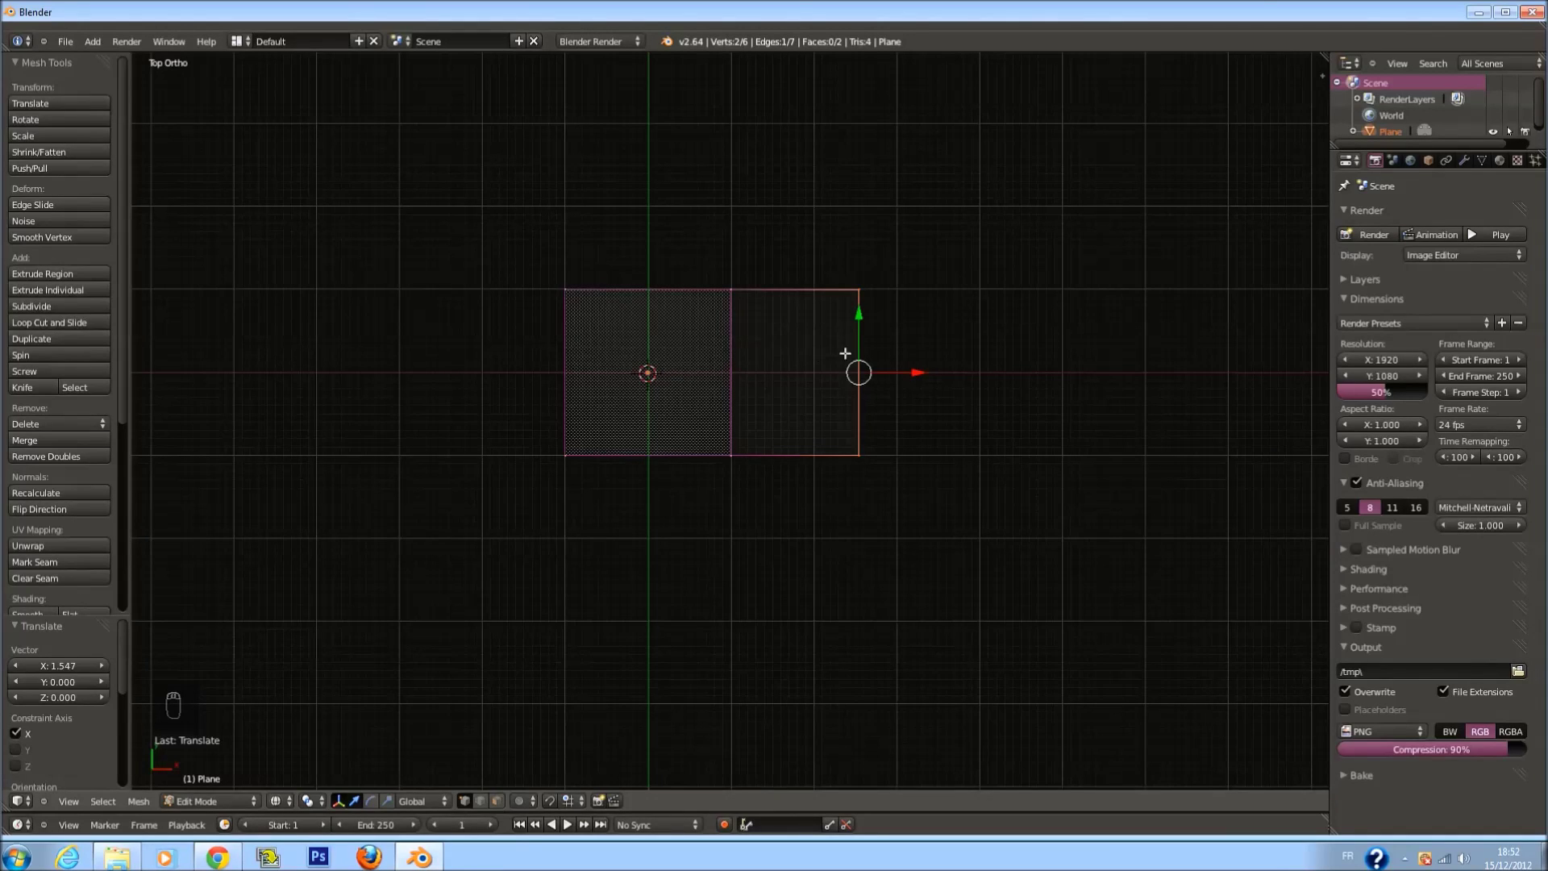
Extrude the plane's right edge twice, scaling each new end to shape the sole outline
key(s)
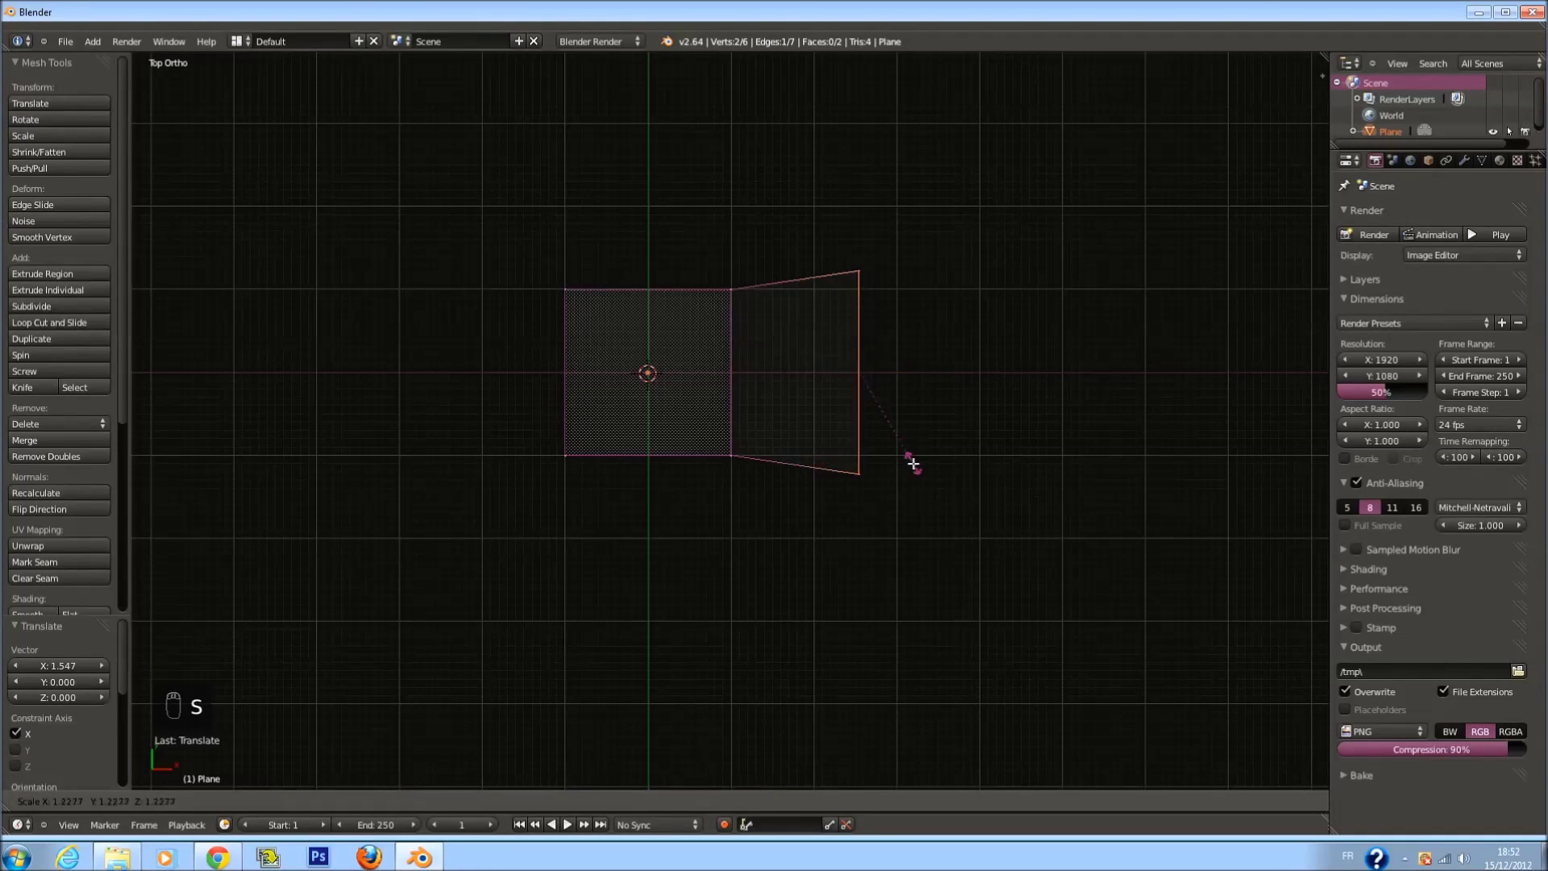
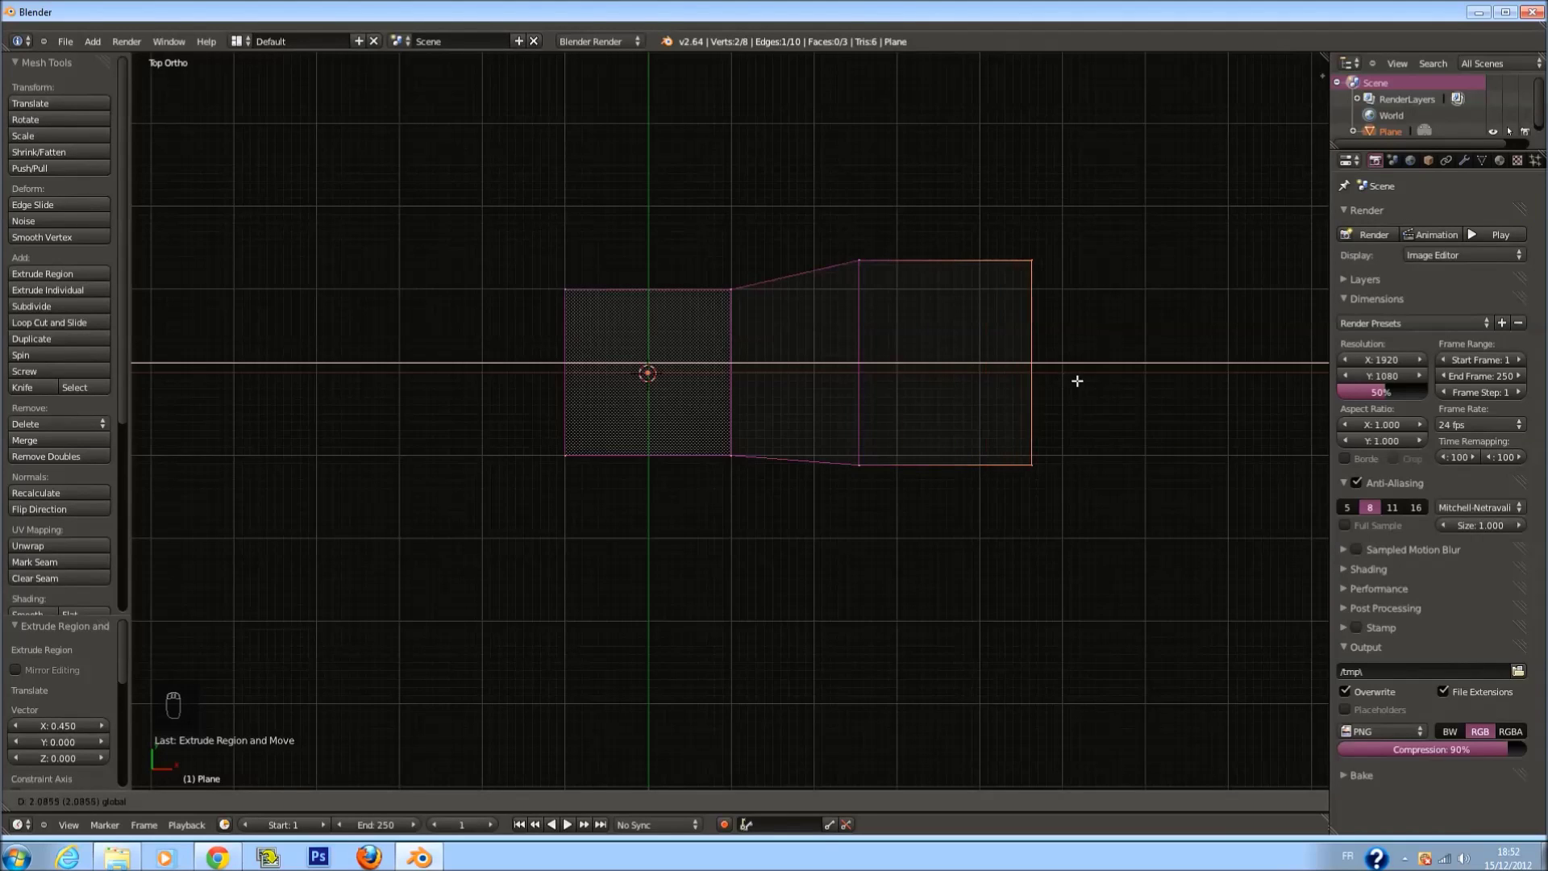
key(s)
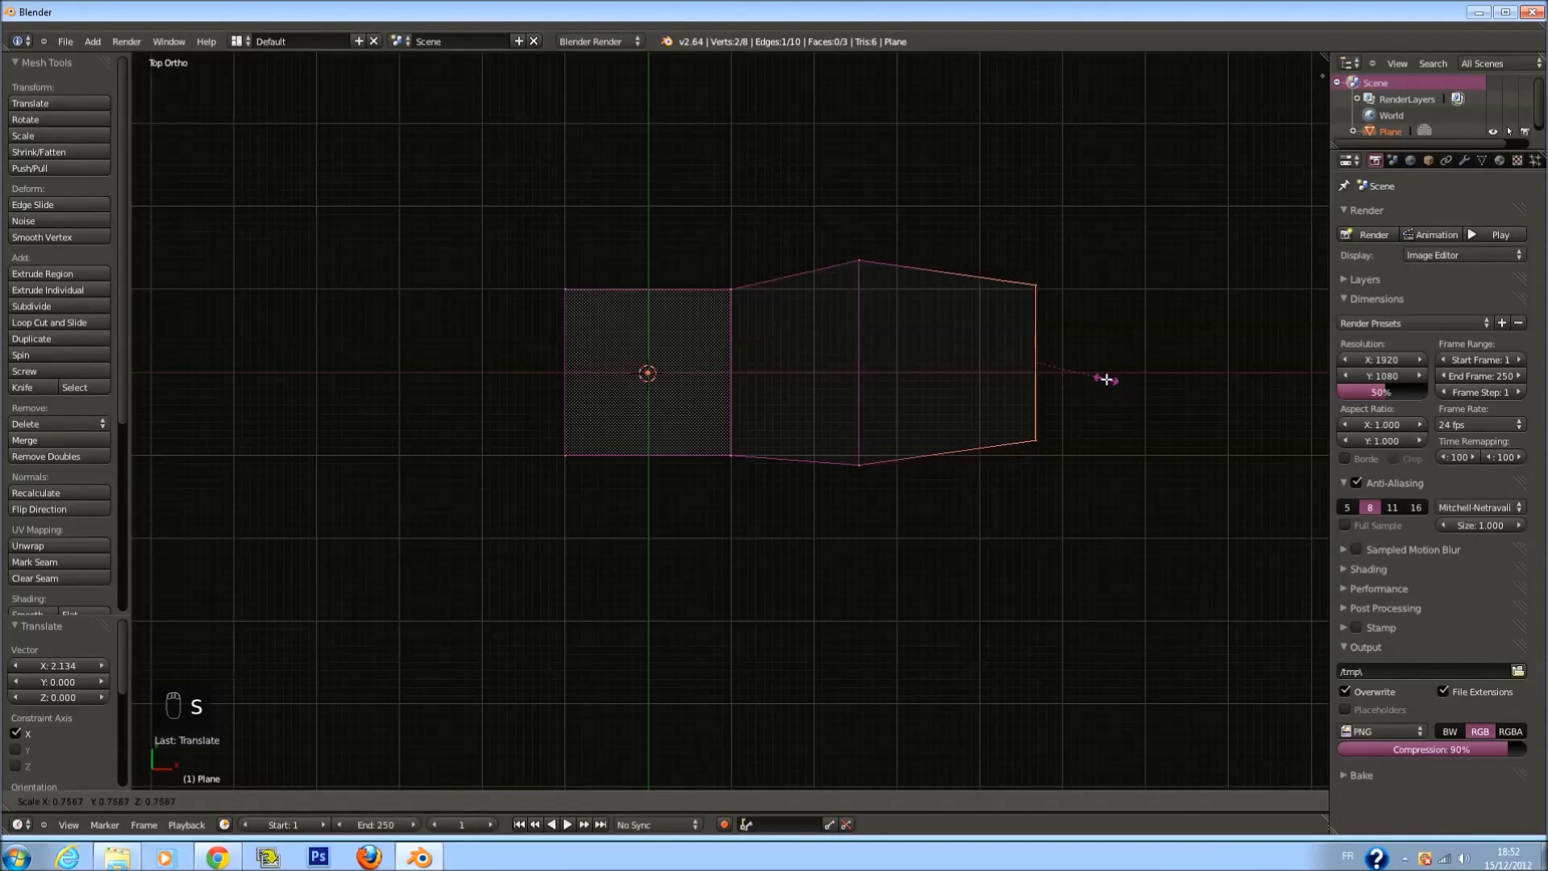
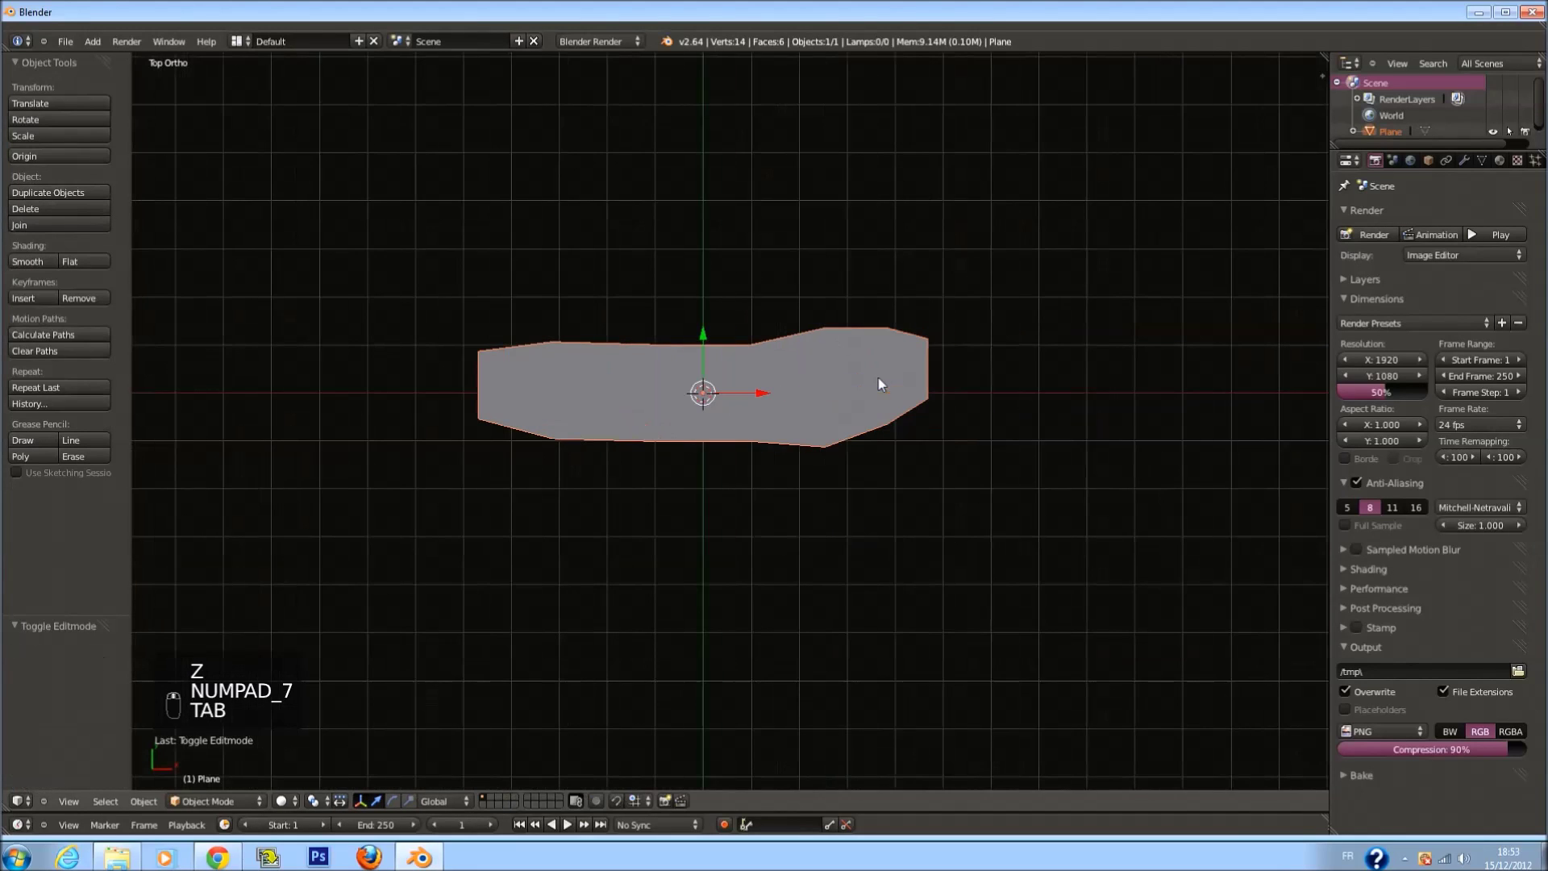
Stretch the sole outline lengthwise in wireframe, then smooth it with a level-2 Subdivision Surface
key(z)
key(Tab)
key(Tab)
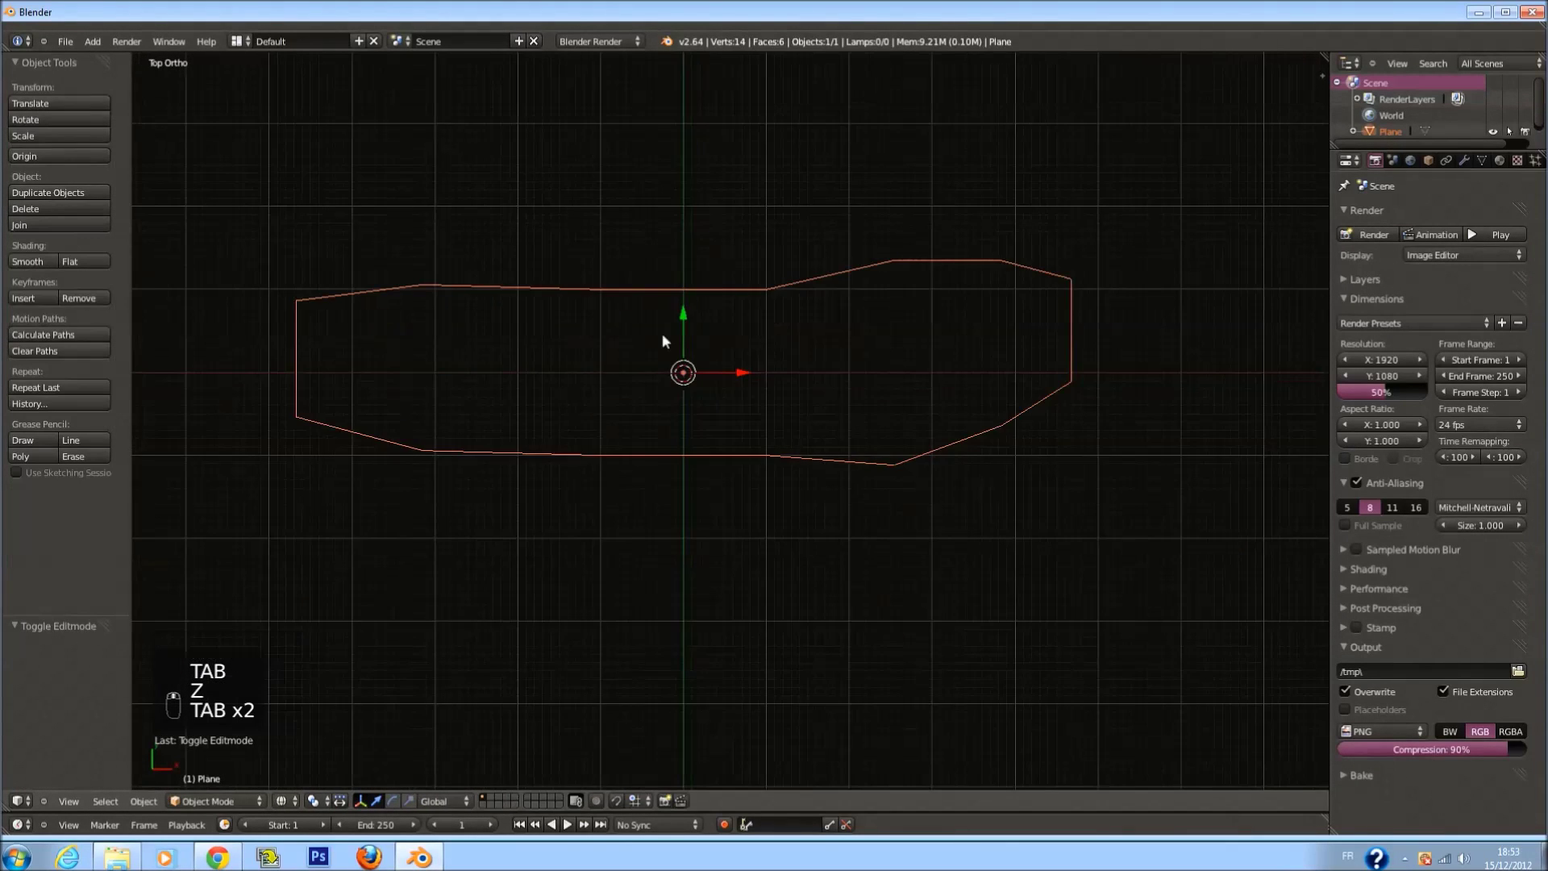
key(s)
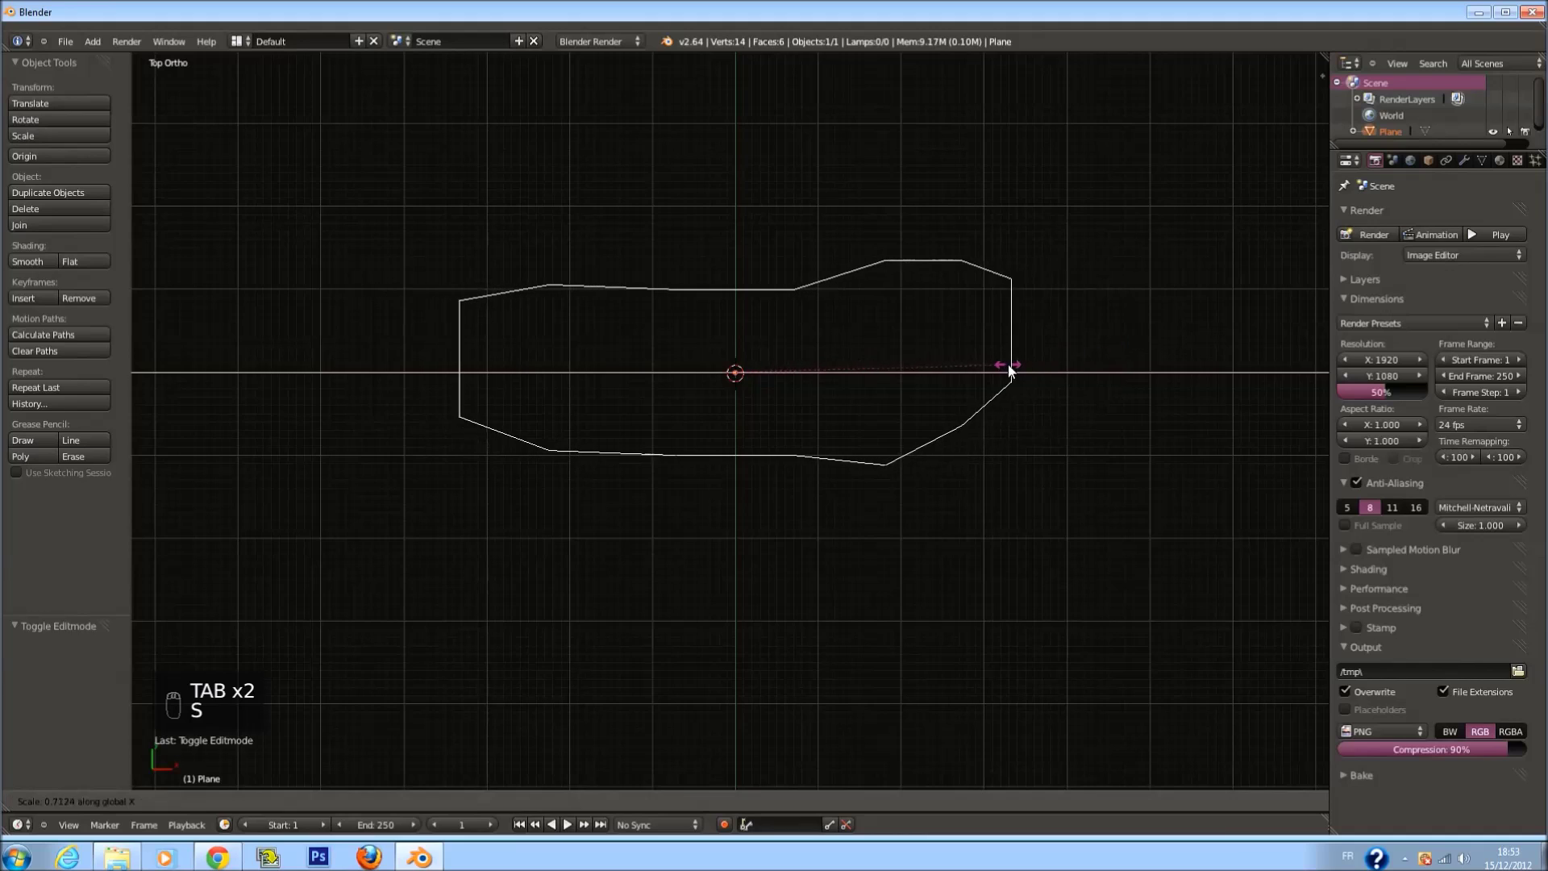
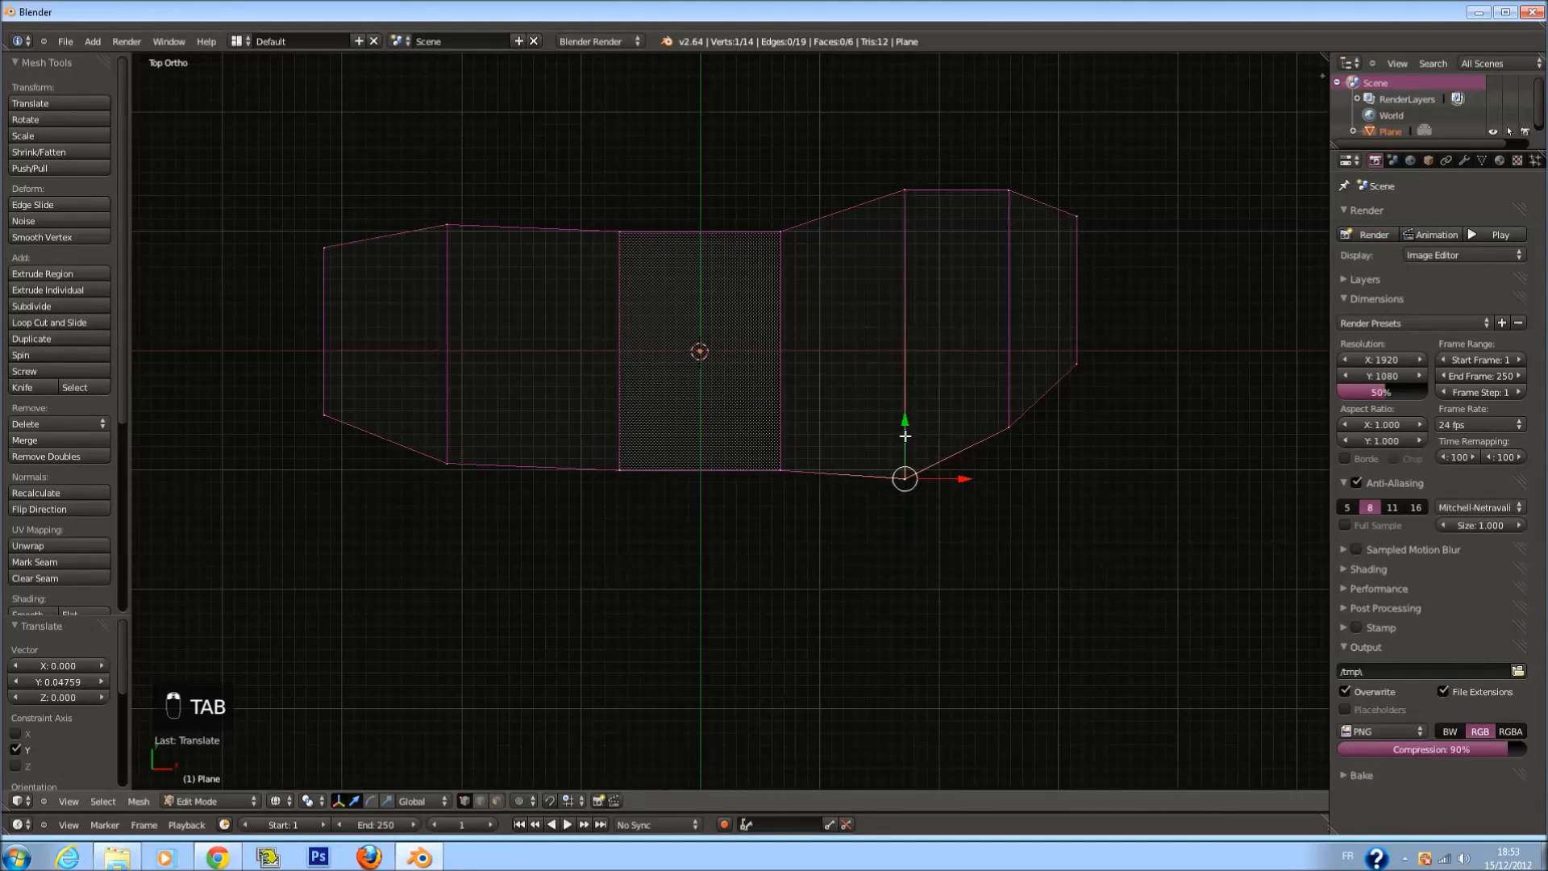
key(a)
key(Tab)
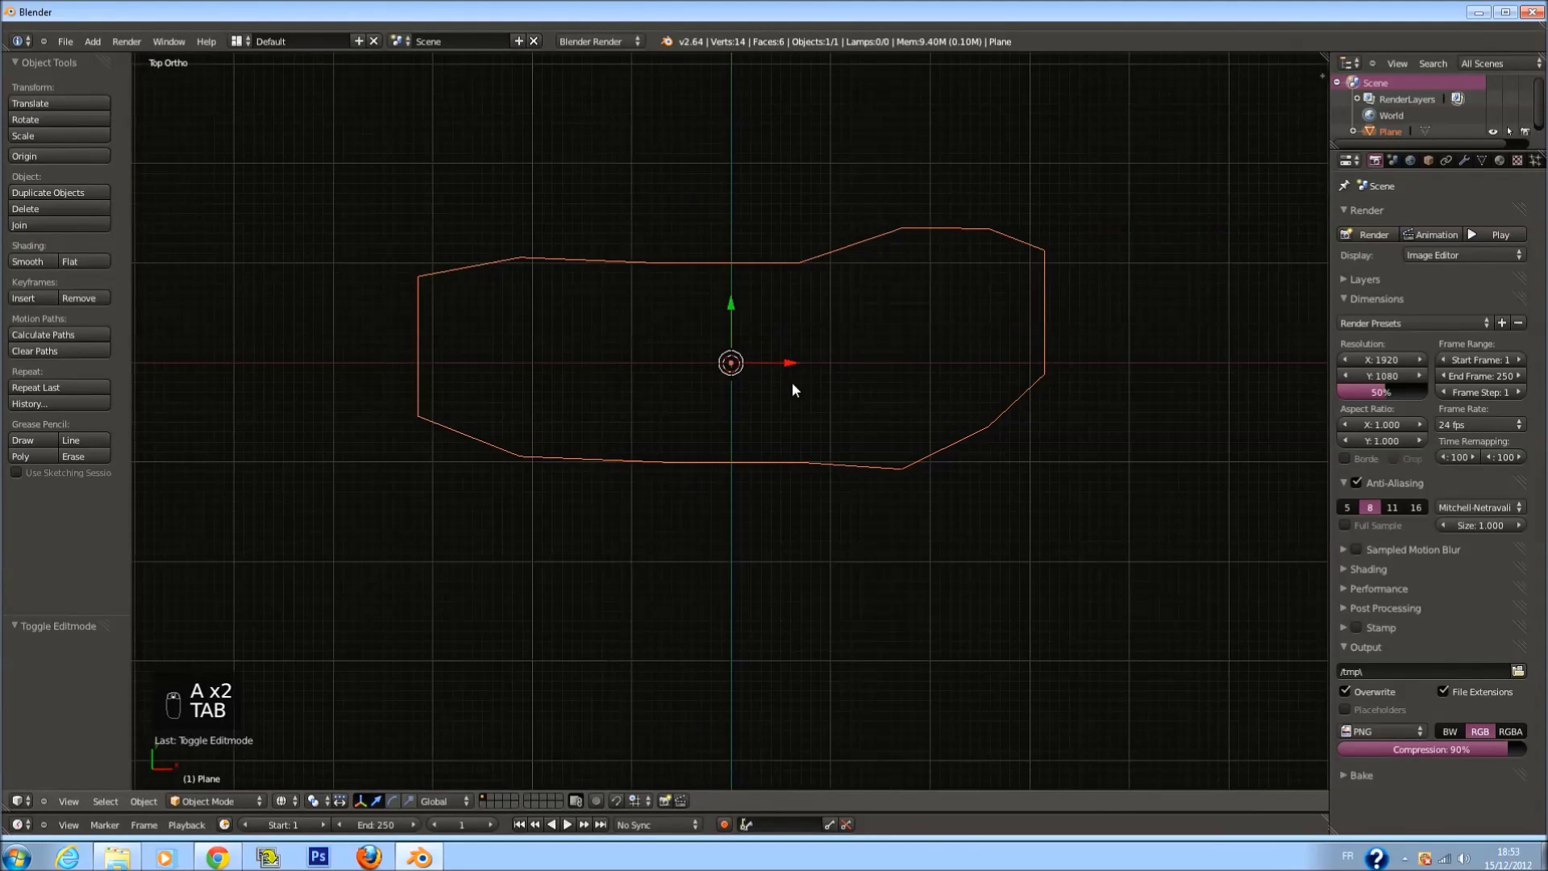
key(ctrl+2)
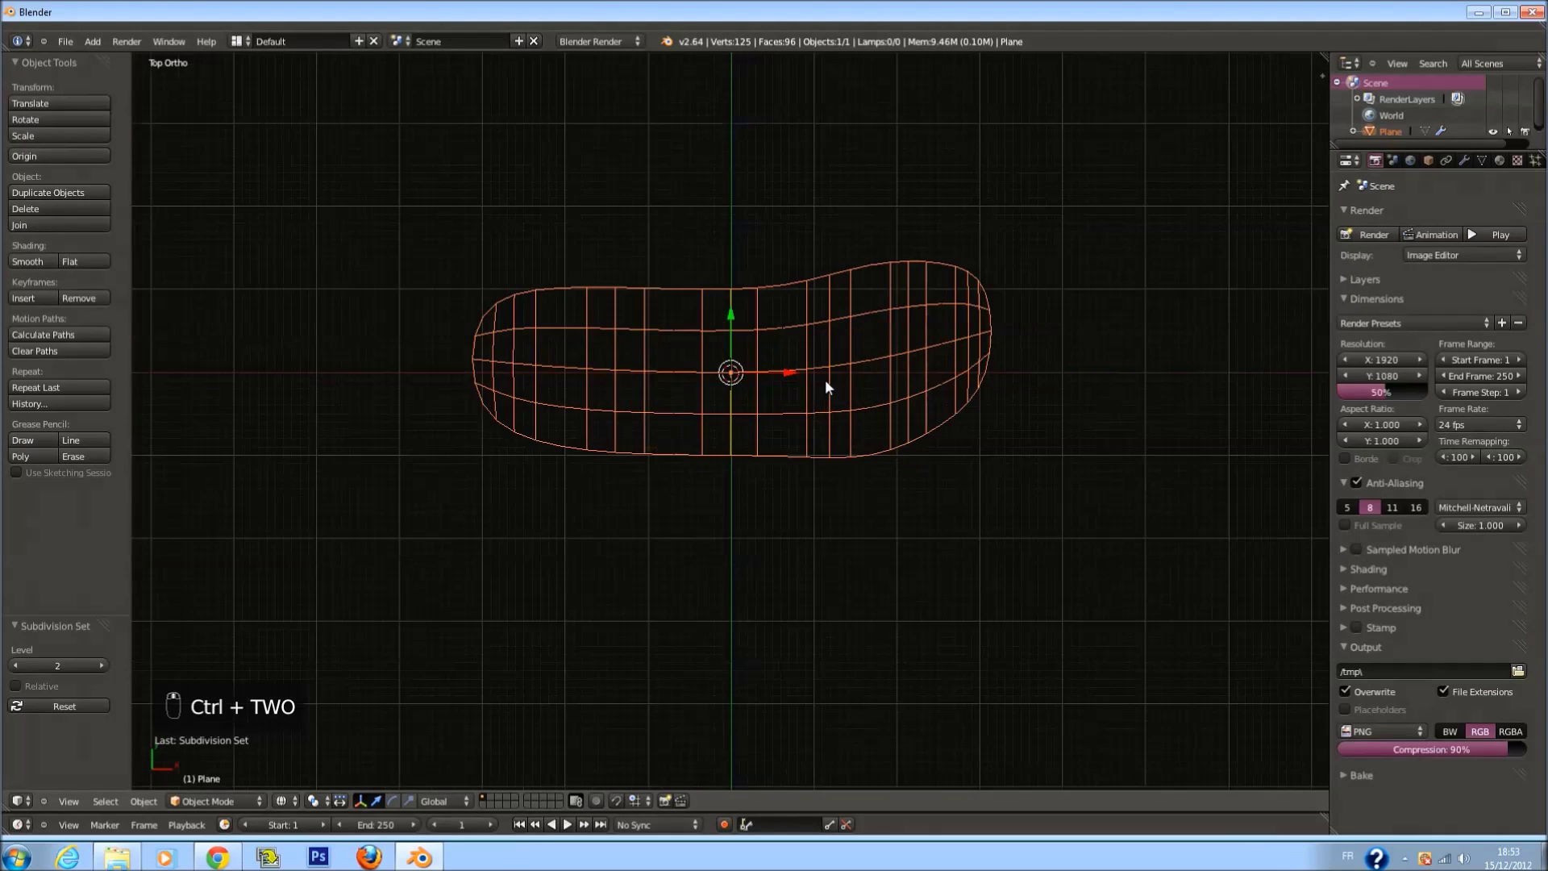
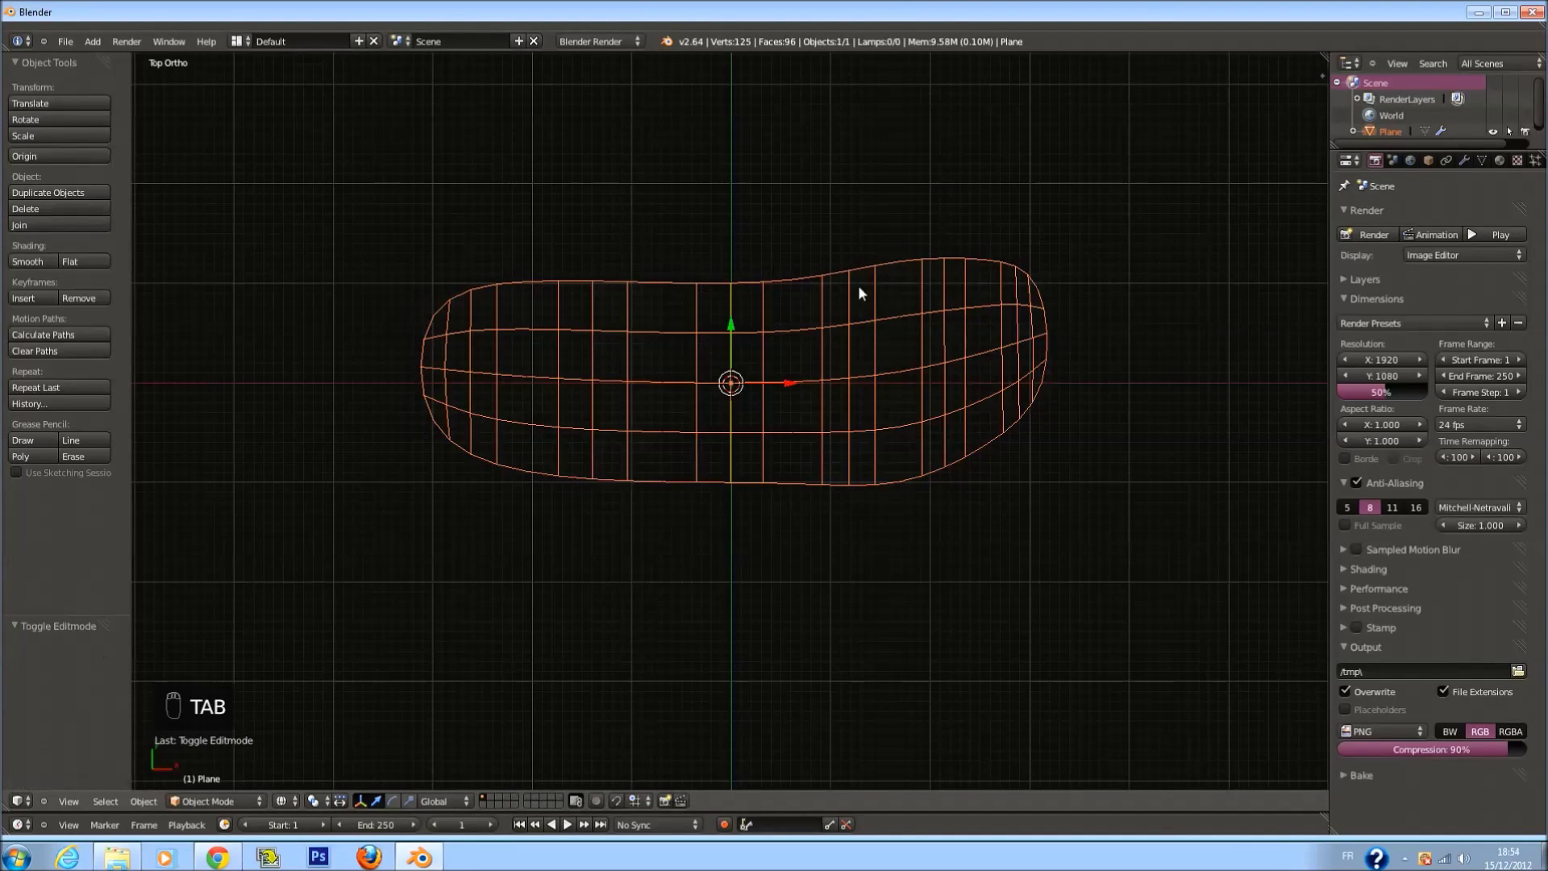
Add lengthwise loop cuts through the sole and adjust its outline points to tighten the rounded shape
key(Tab)
key(a)
key(ctrl+r)
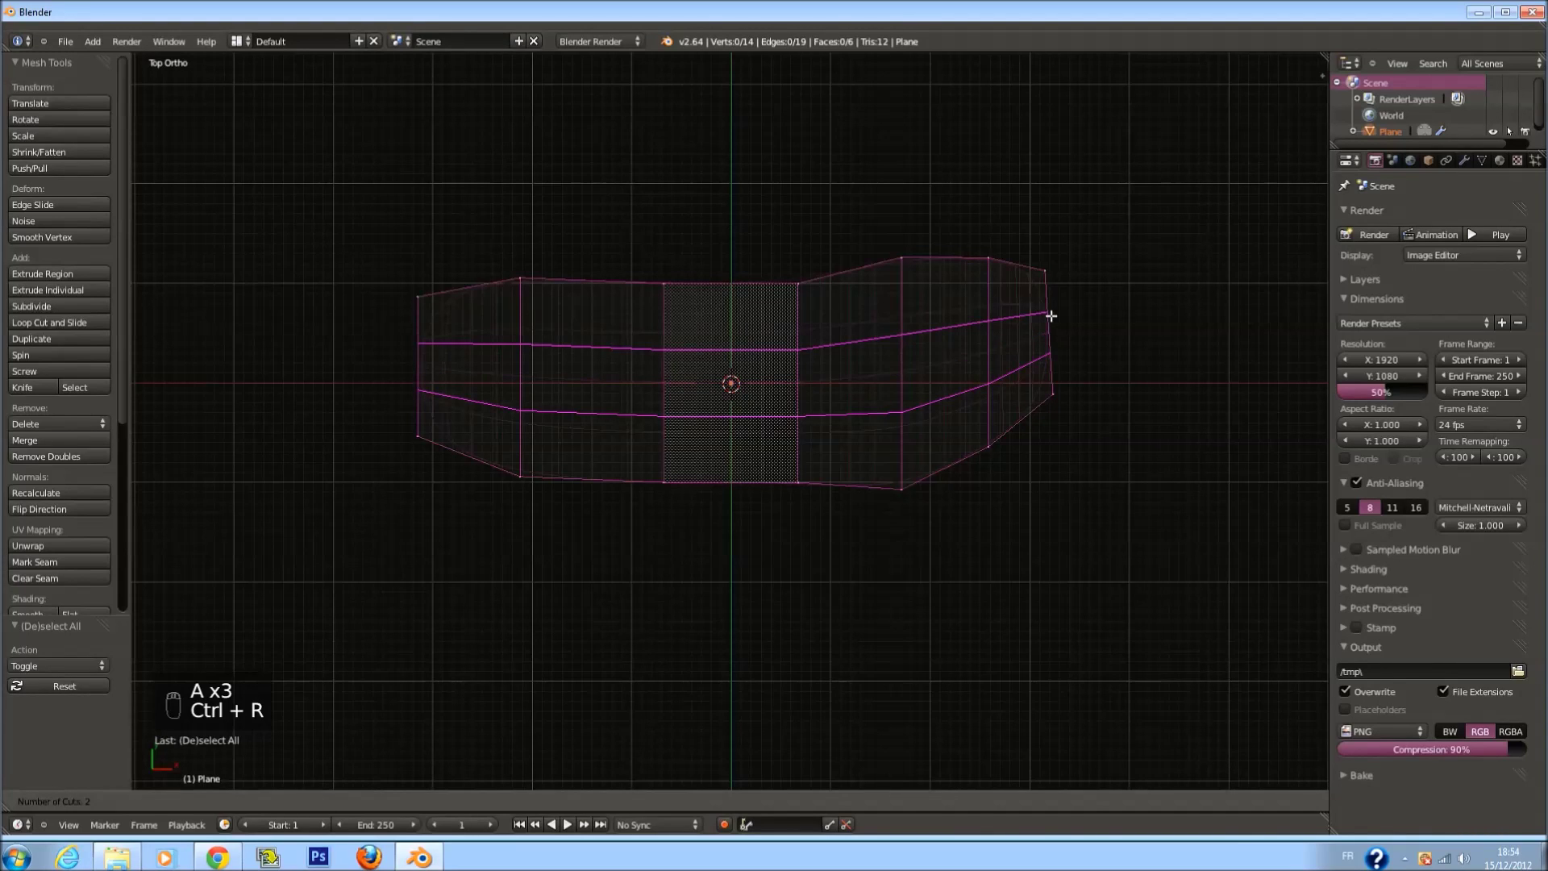
click(1051, 312)
right_click(1051, 312)
key(a)
key(c)
right_click(416, 358)
click(442, 363)
key(a)
key(c)
drag(1074, 329, 1093, 297)
key(a)
key(c)
Leave Edit Mode and check the smoothed flat sole from perspective, top and bottom views
key(Tab)
click(1100, 305)
key(z)
drag(1105, 325, 972, 519)
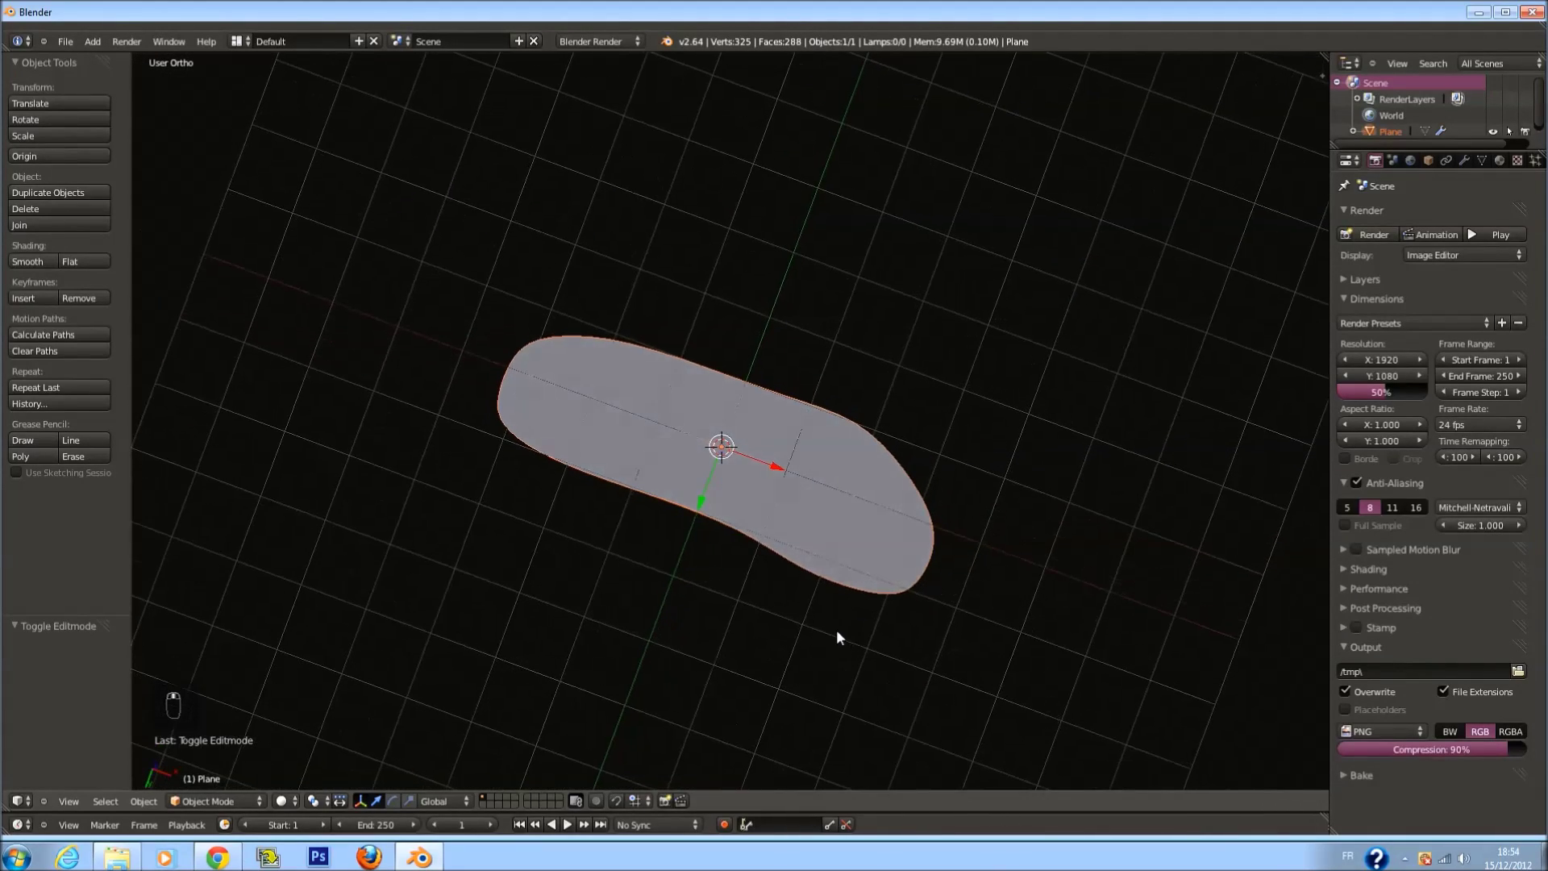
key(KP_7)
key(ctrl+KP_7)
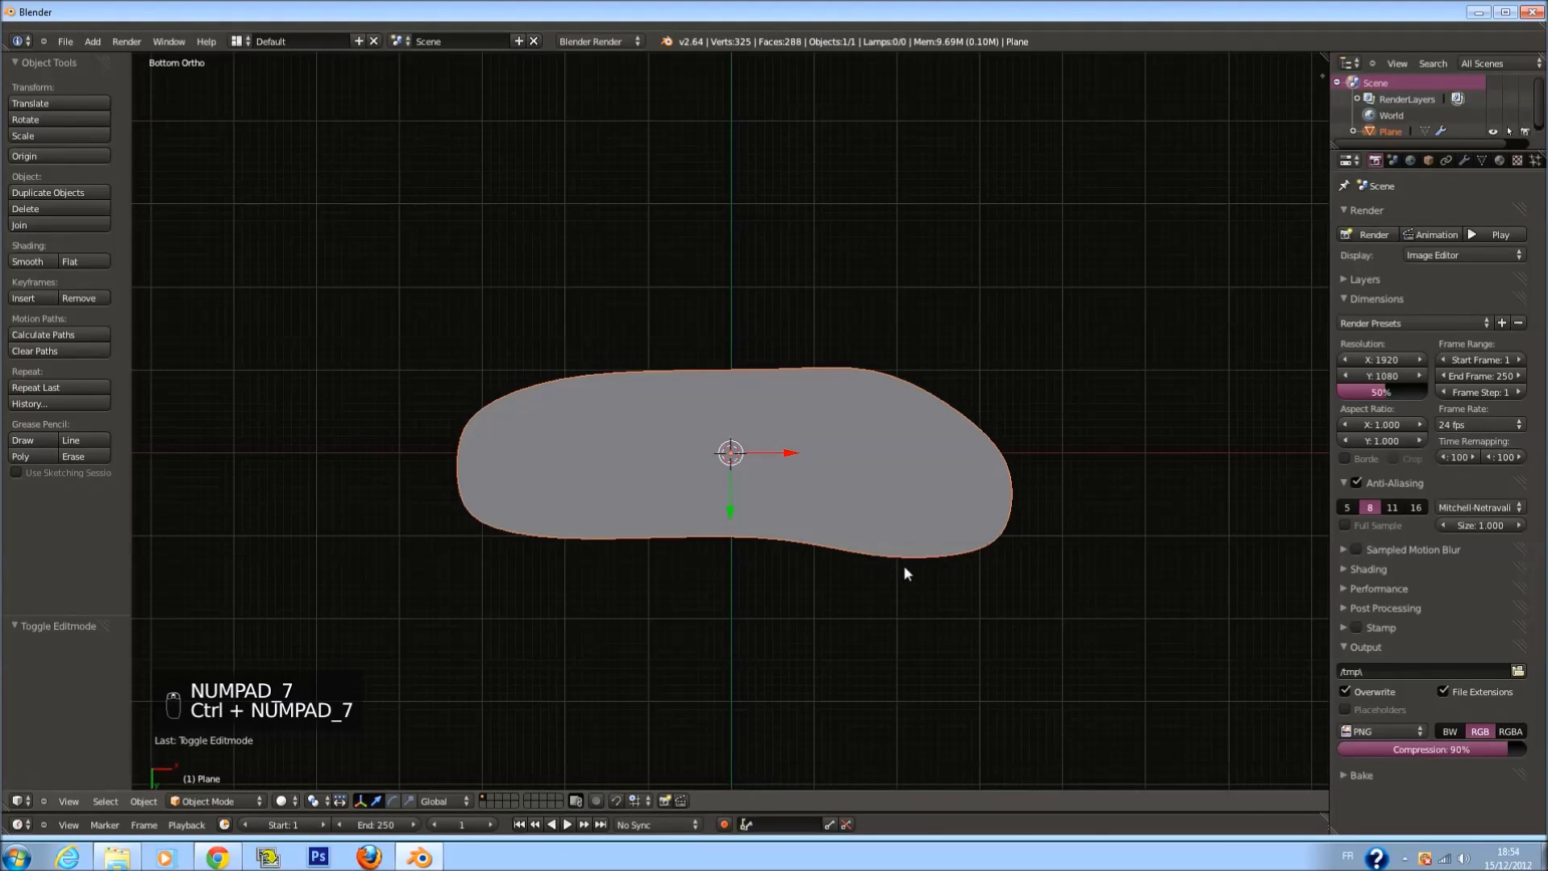
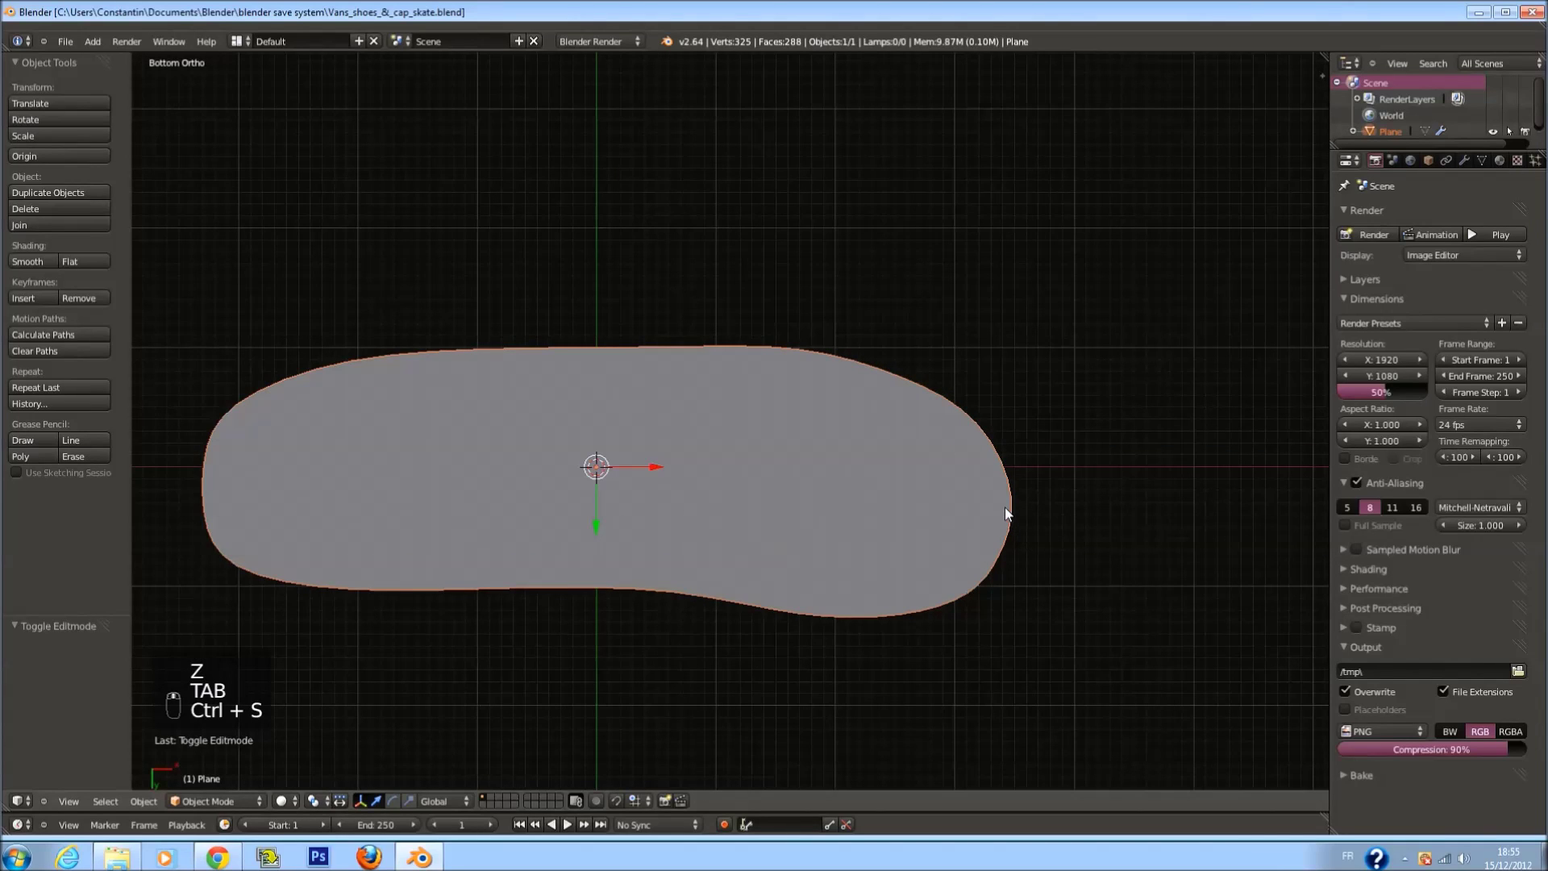
In Edit Mode select the sole's faces, paint away half the selection and start an edge loop
middle_click(1027, 508)
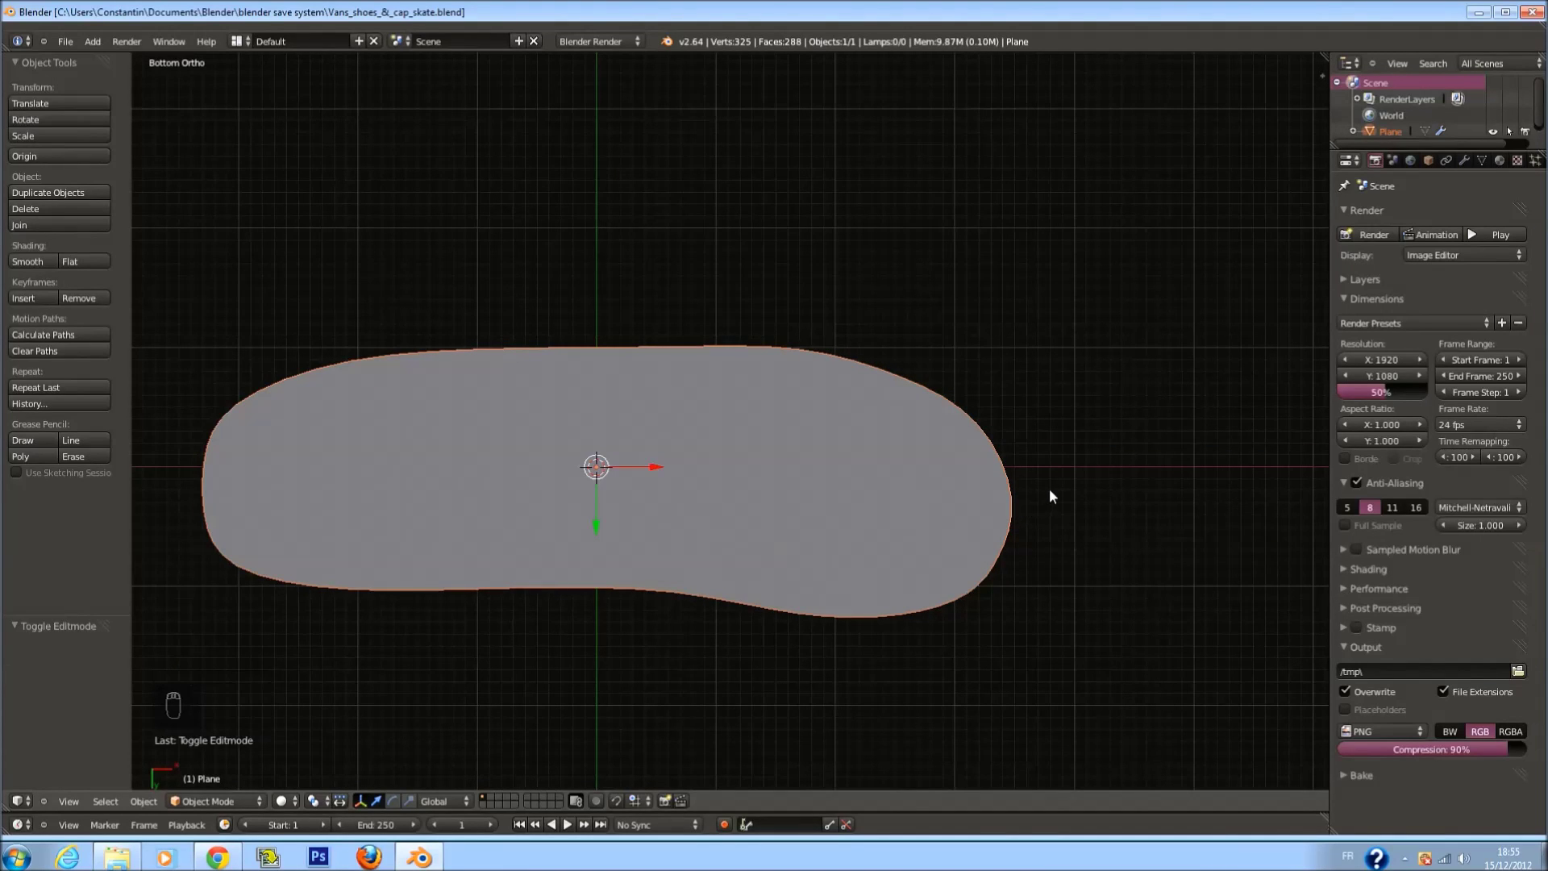
key(KP_1)
key(Tab)
drag(934, 378, 947, 506)
key(a)
key(a)
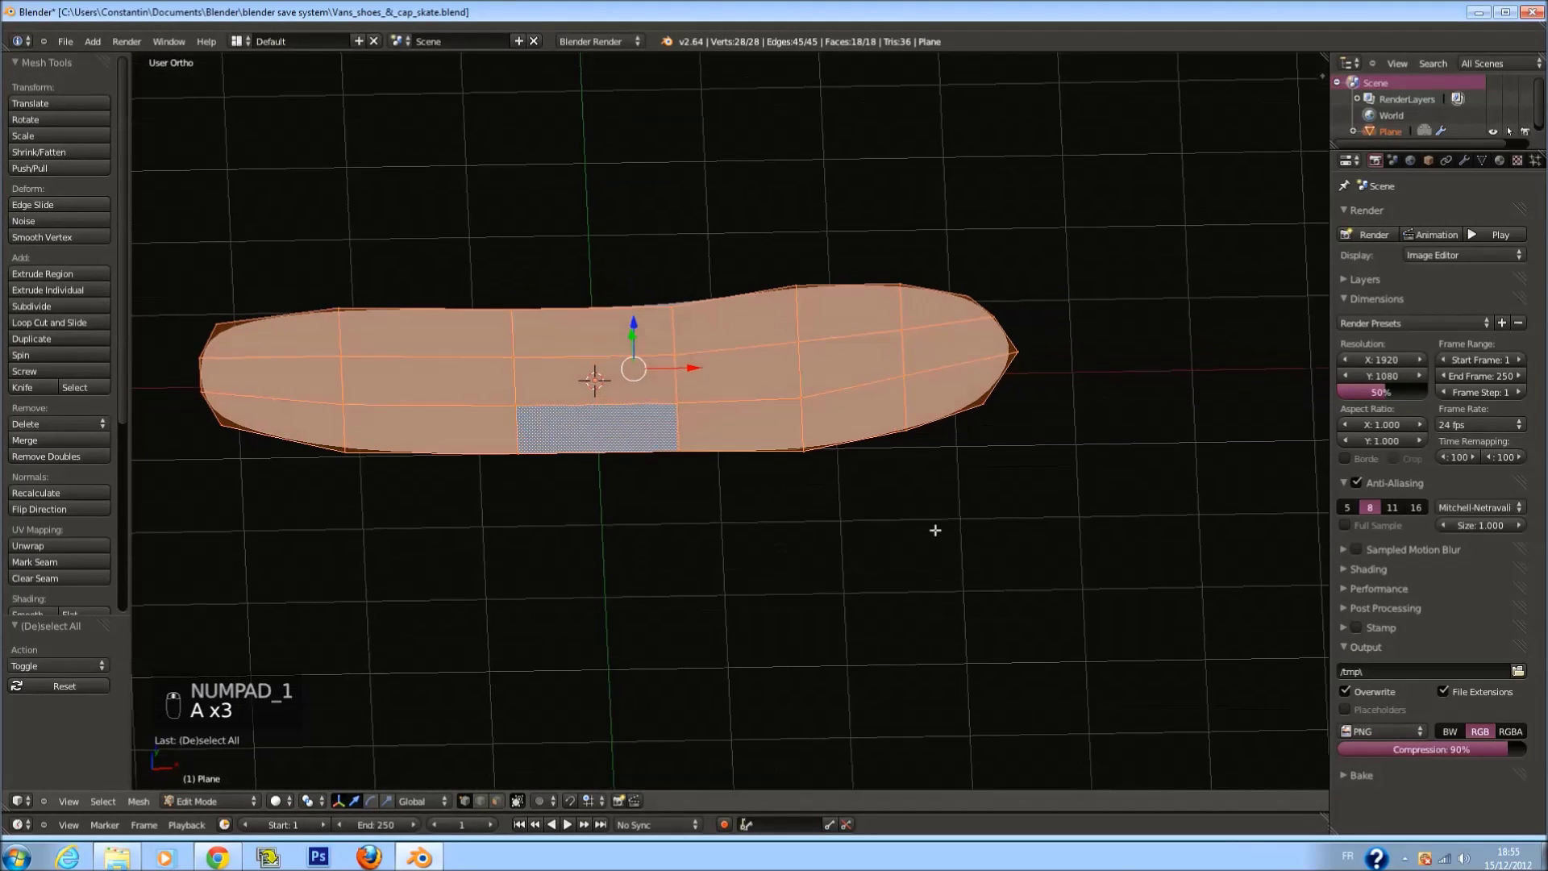
key(c)
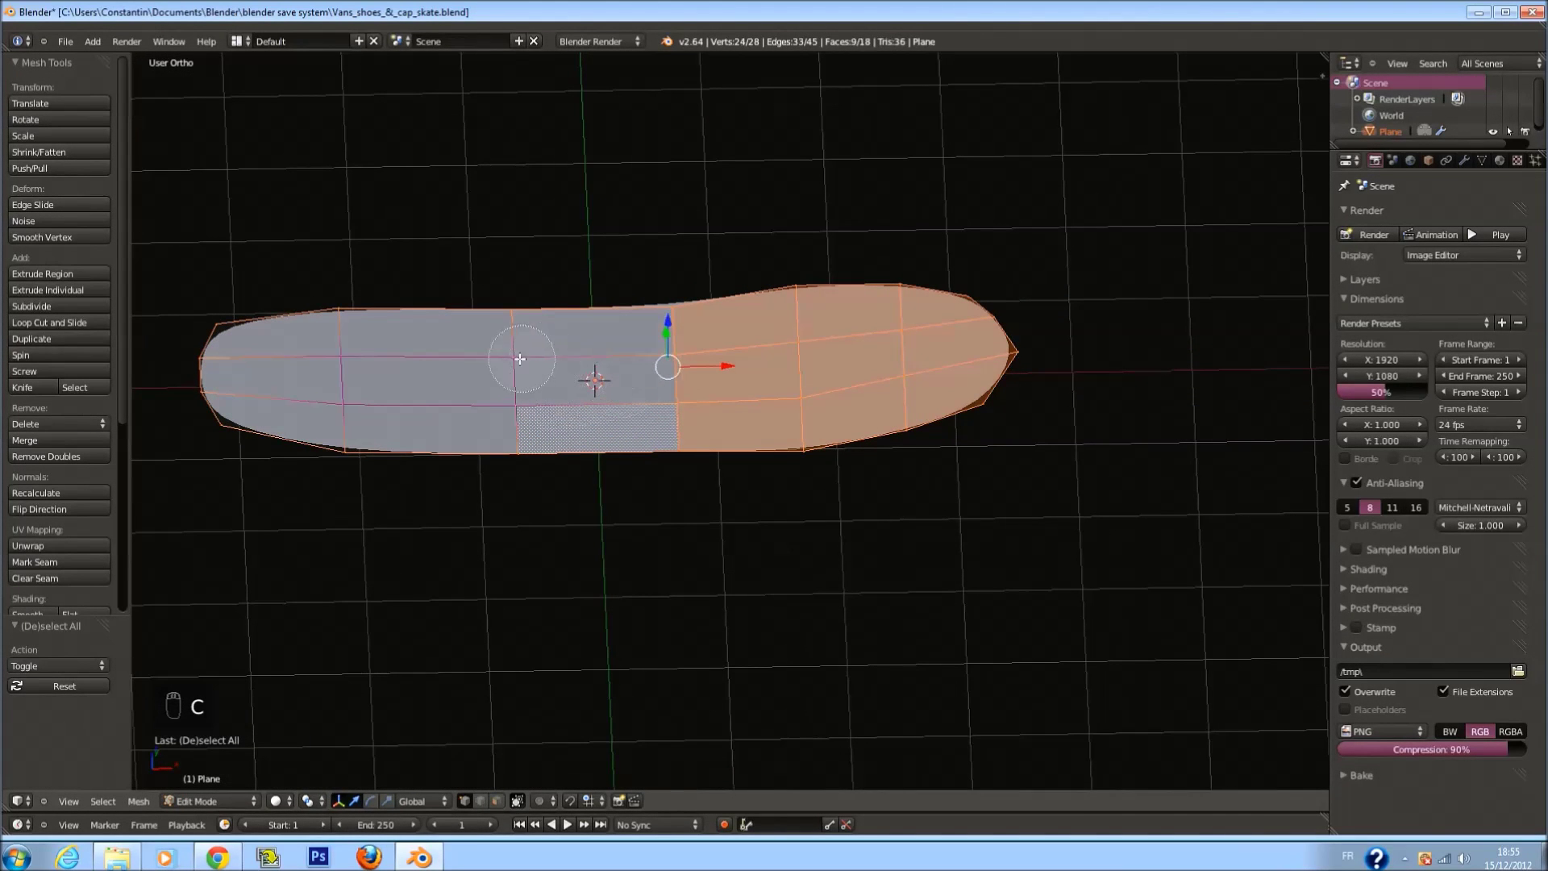
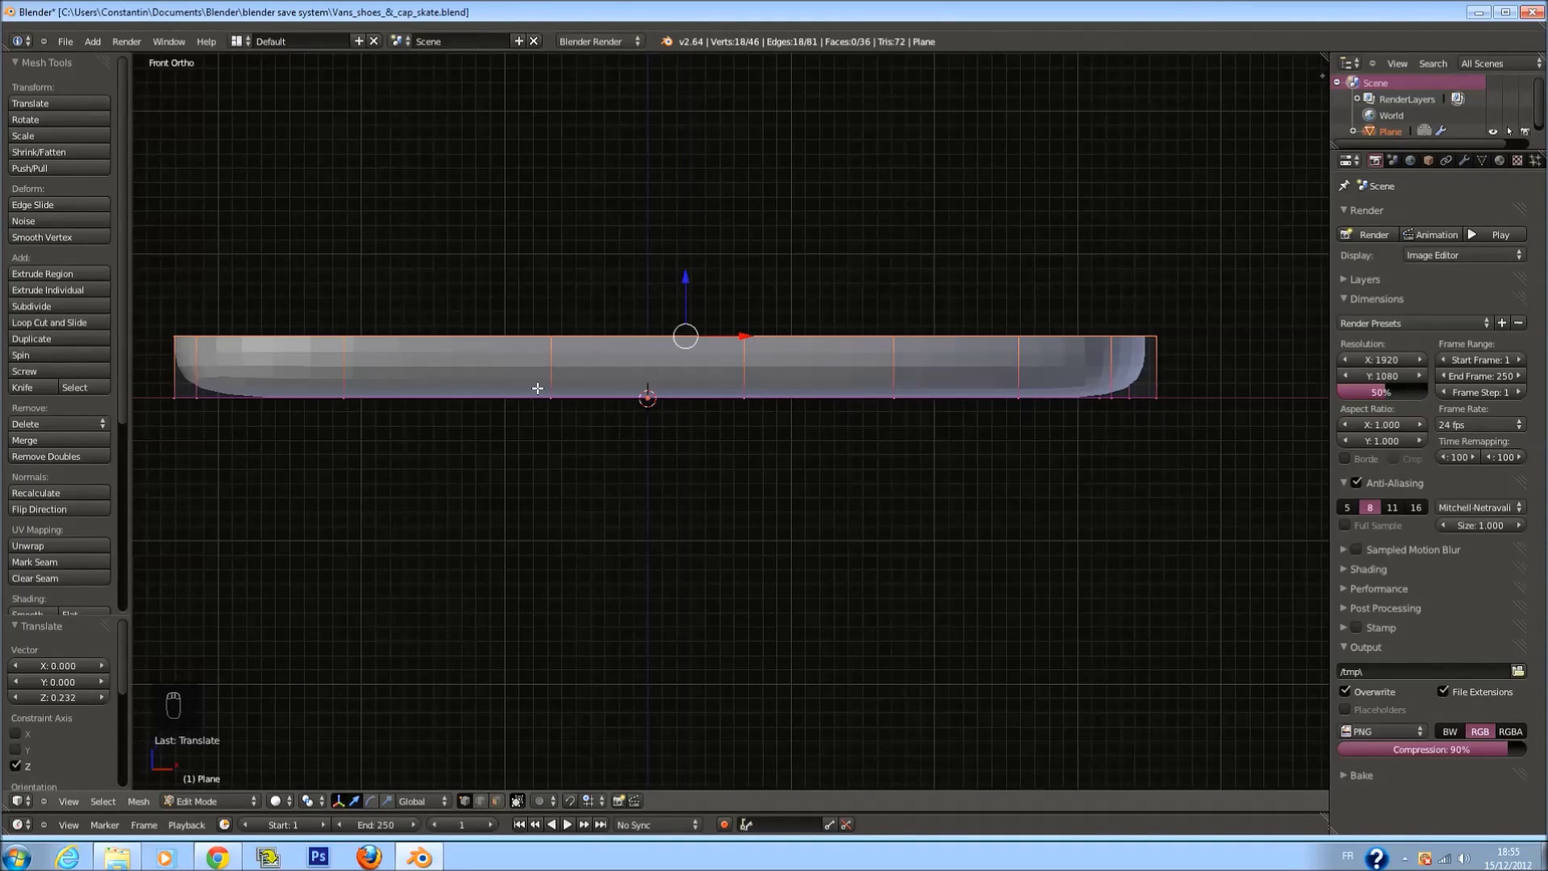
key(a)
key(ctrl+r)
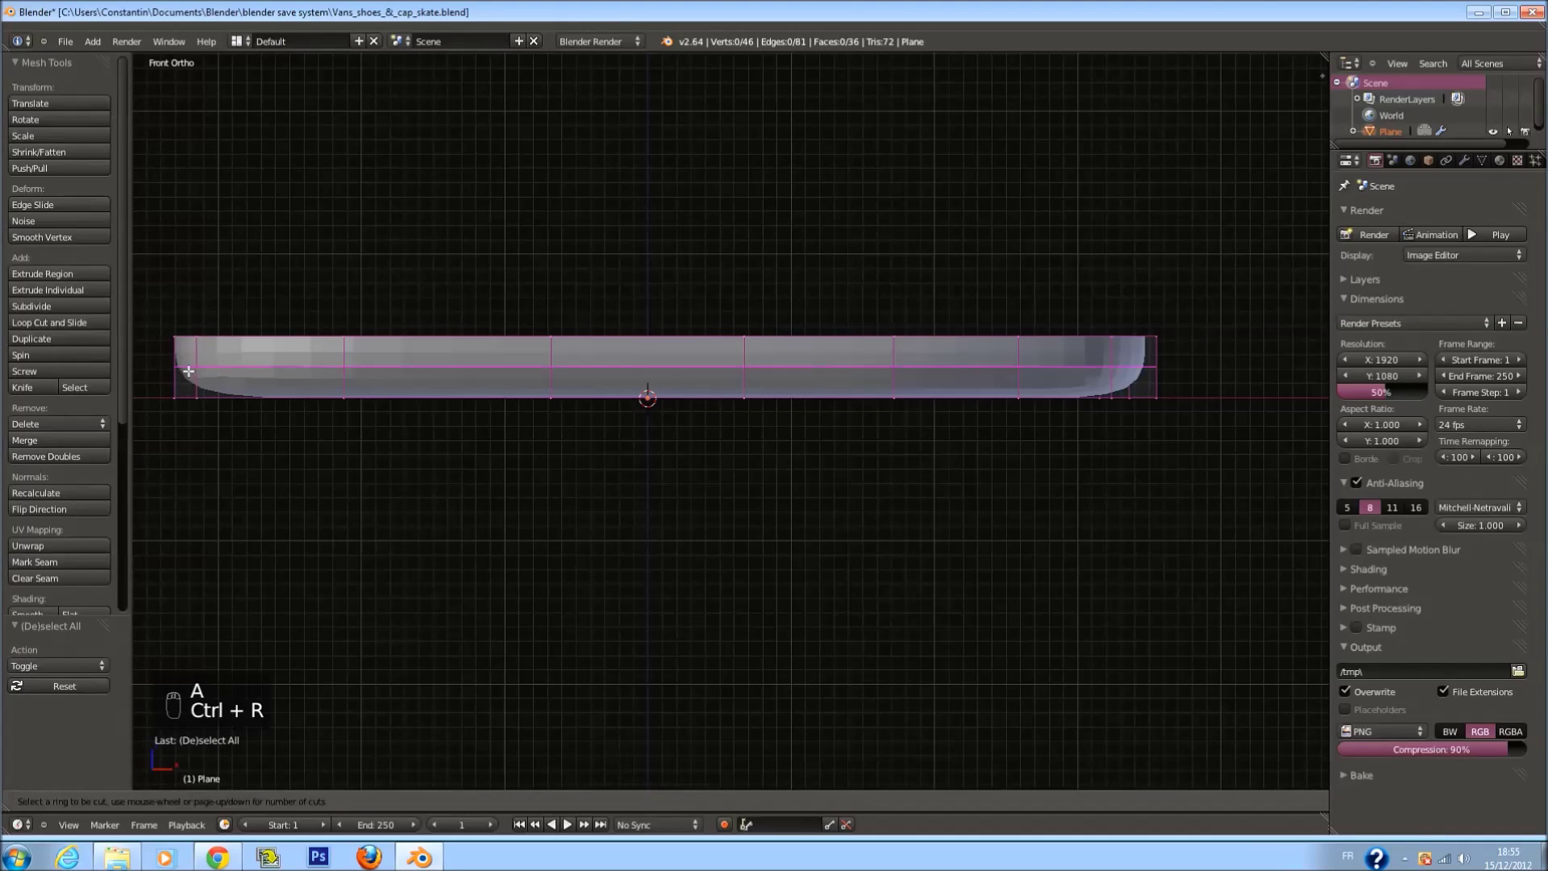
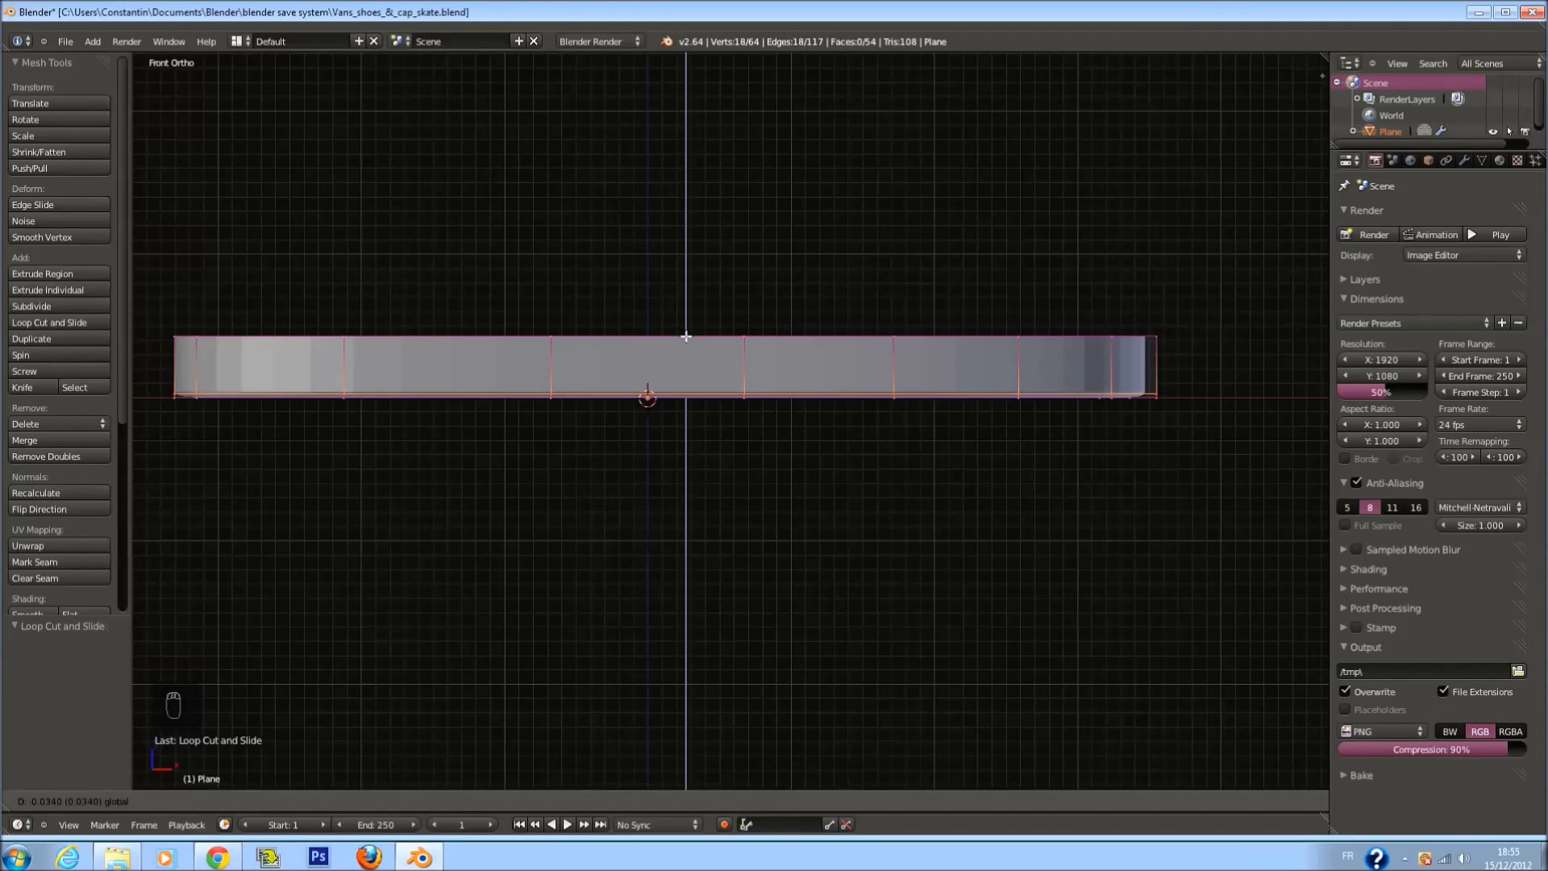
Add edge loops near the sole's top and bottom edges for crisp sides, exit and save
key(Tab)
key(Tab)
key(a)
key(ctrl+r)
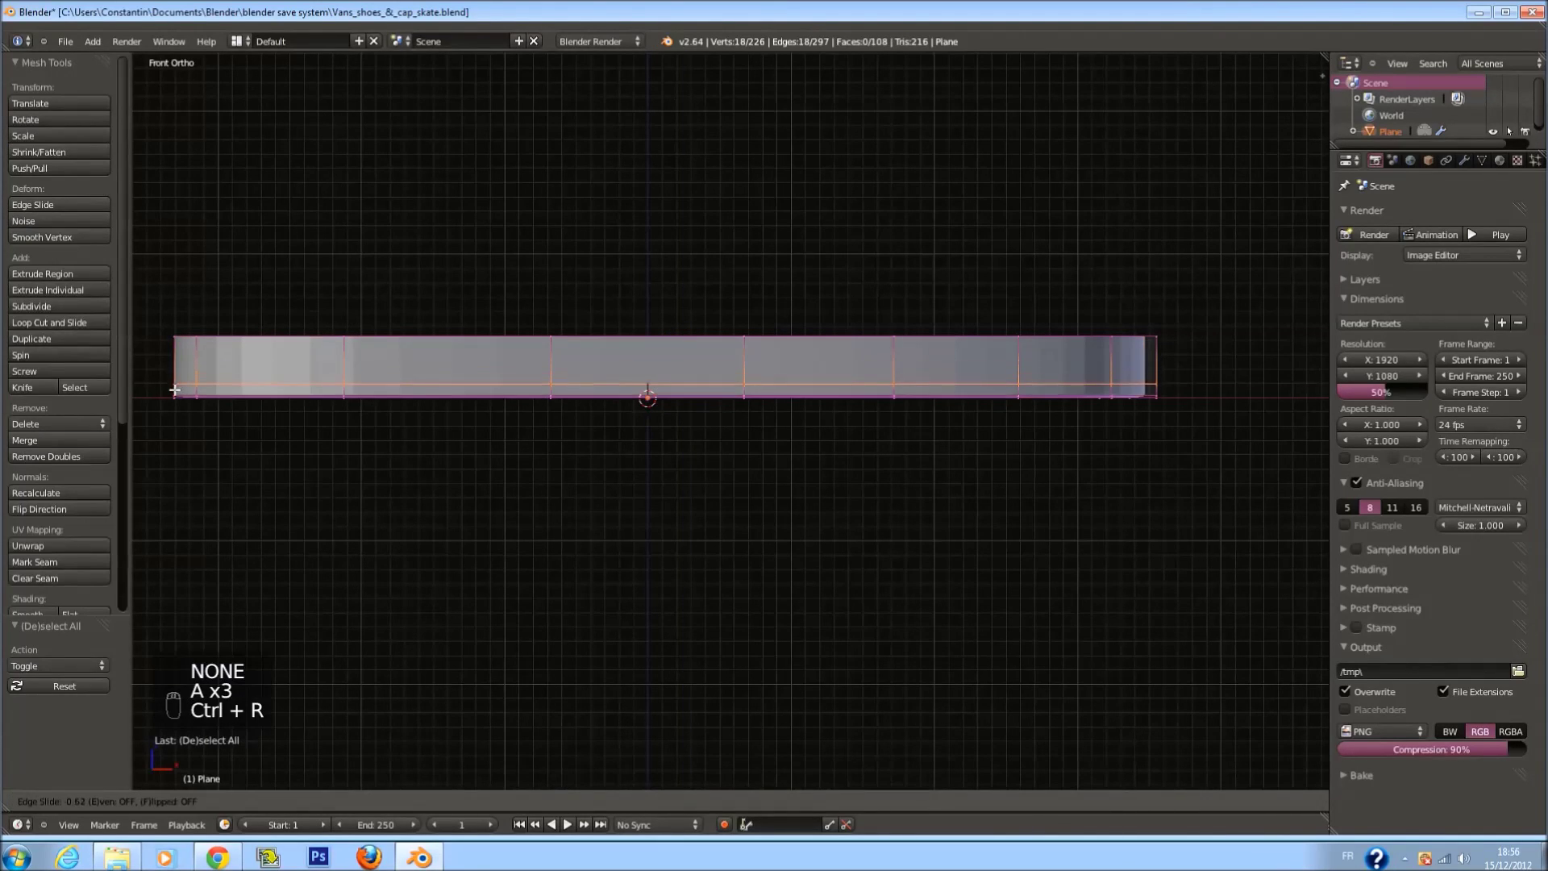
click(187, 398)
key(Tab)
key(ctrl+s)
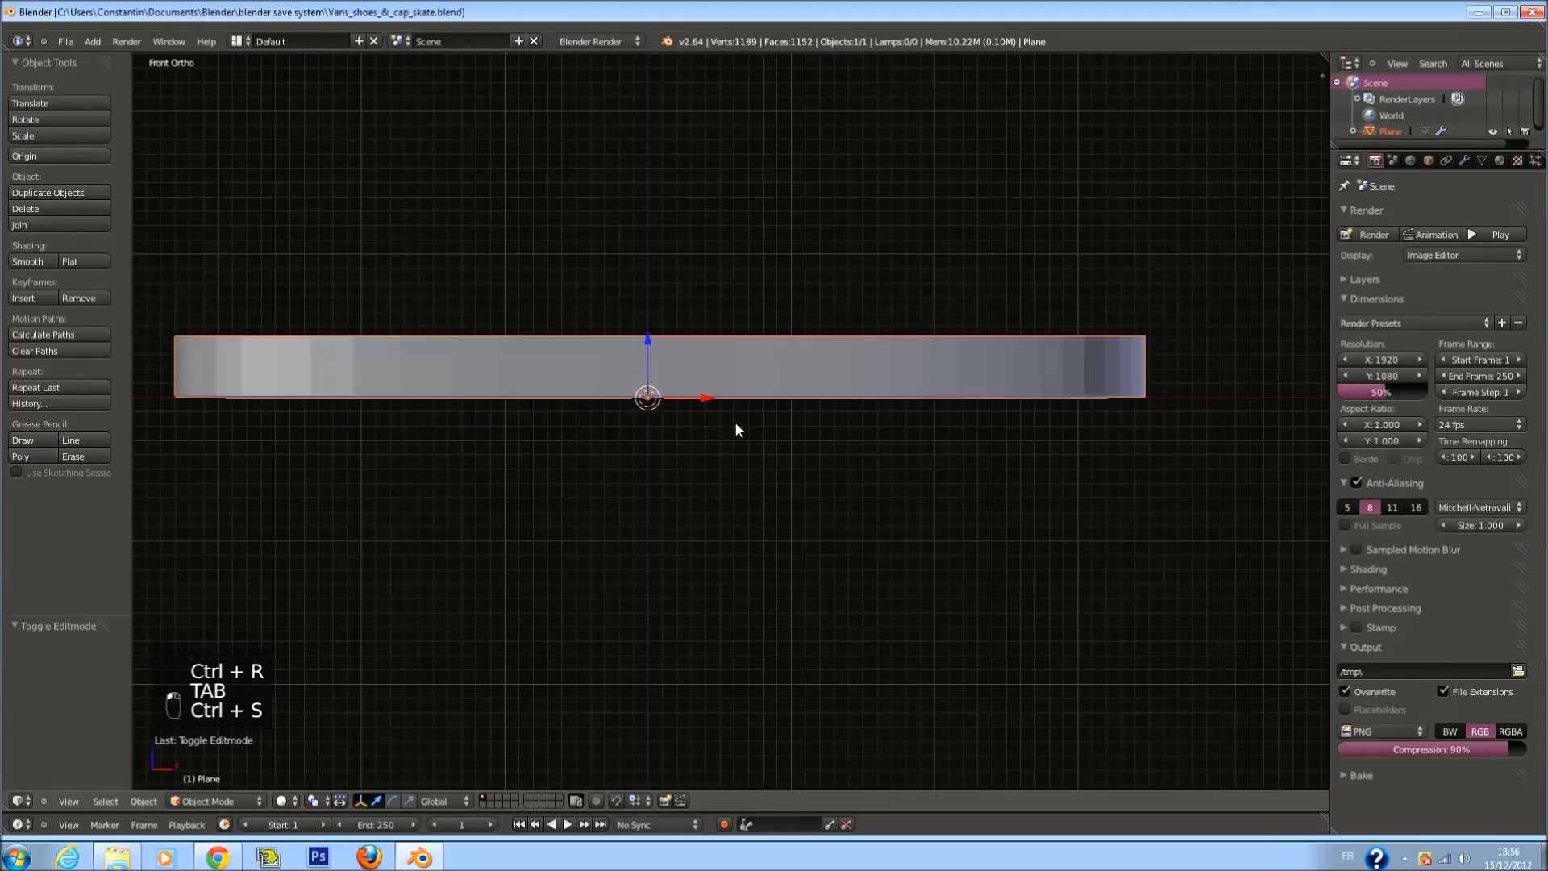
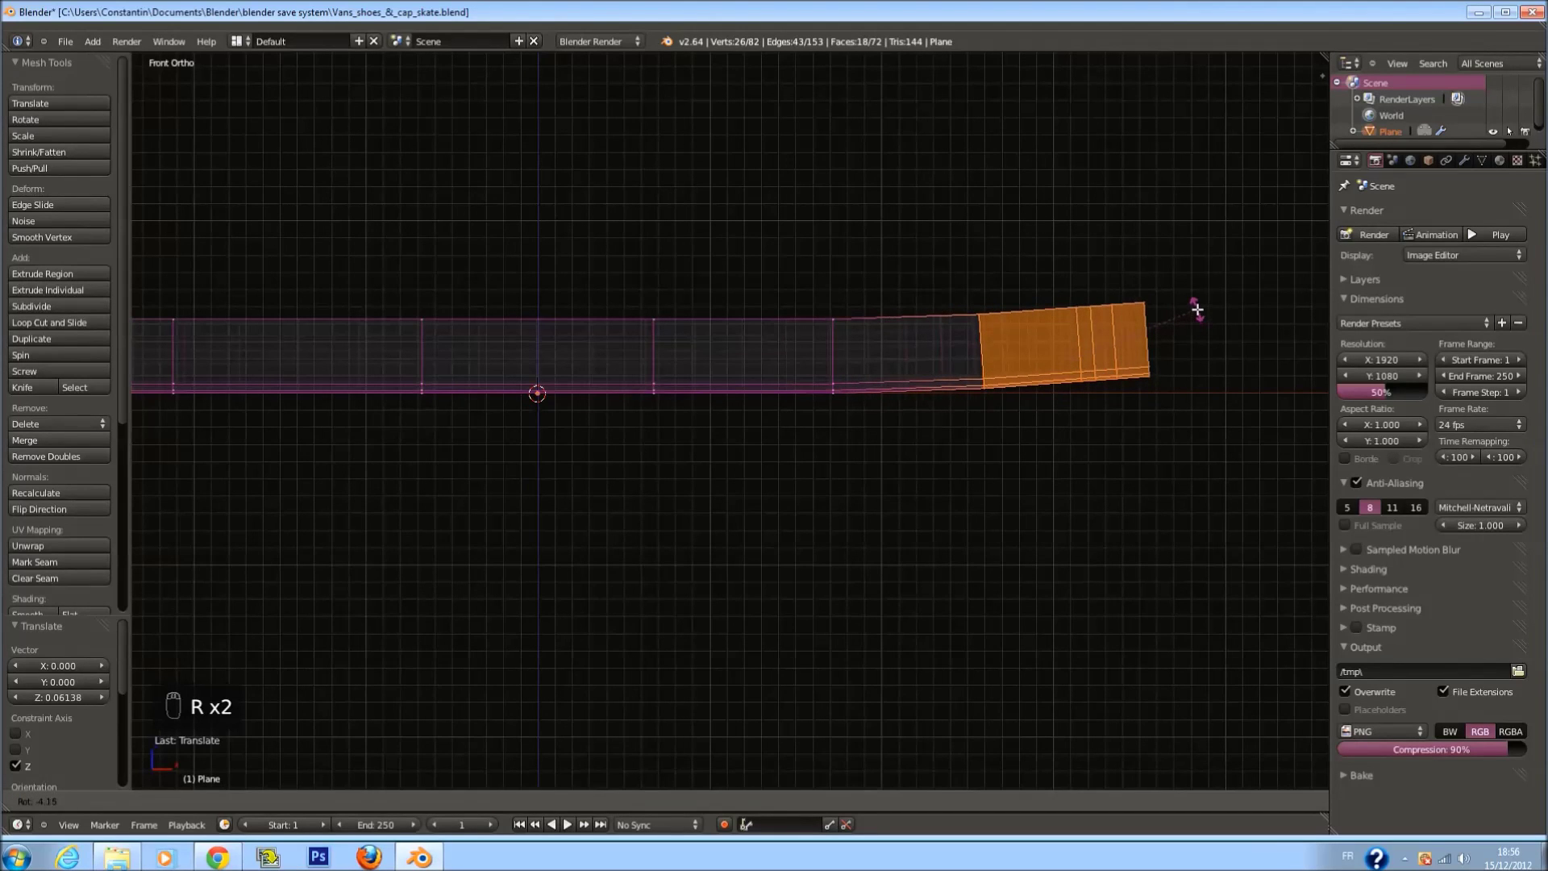
Bend the toe end of the sole upward in the front view, confirm and save
drag(1197, 306, 892, 398)
key(z)
key(Tab)
key(ctrl+s)
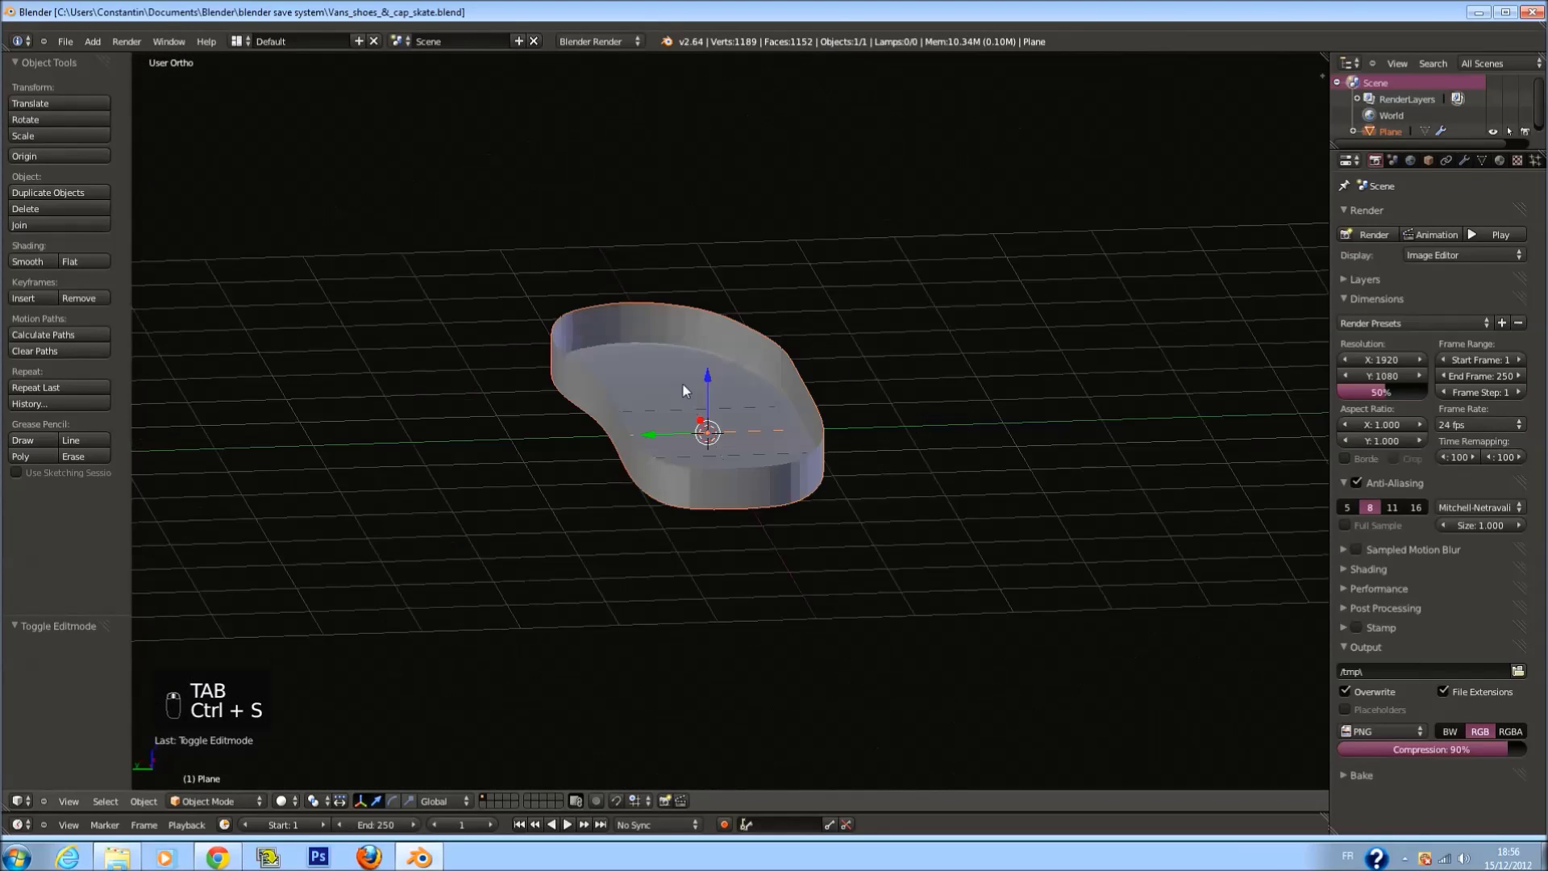
key(KP_3)
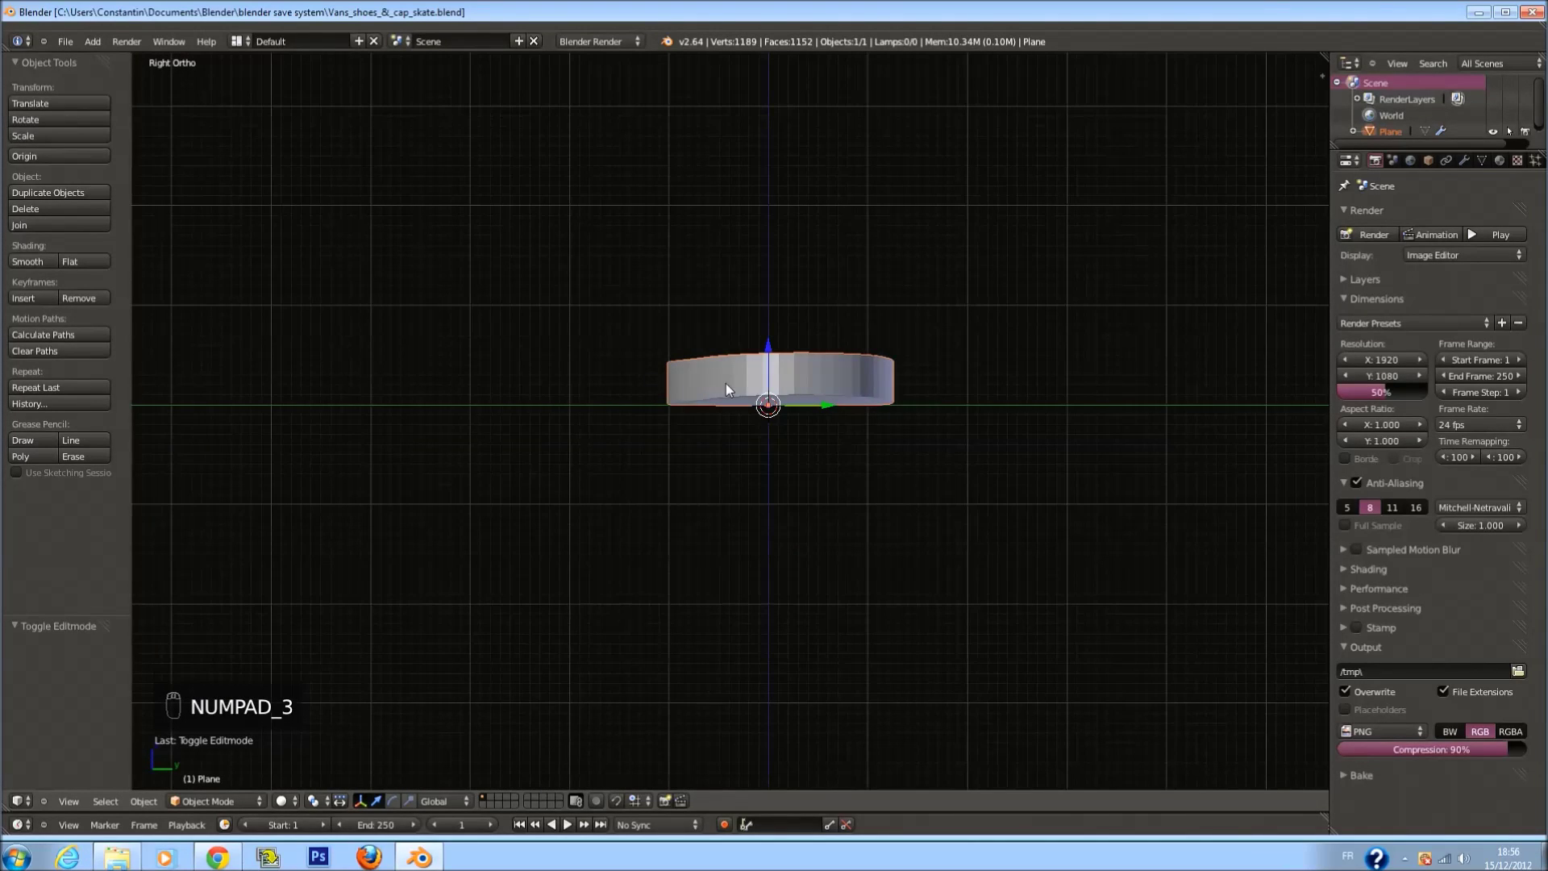
key(KP_1)
key(Tab)
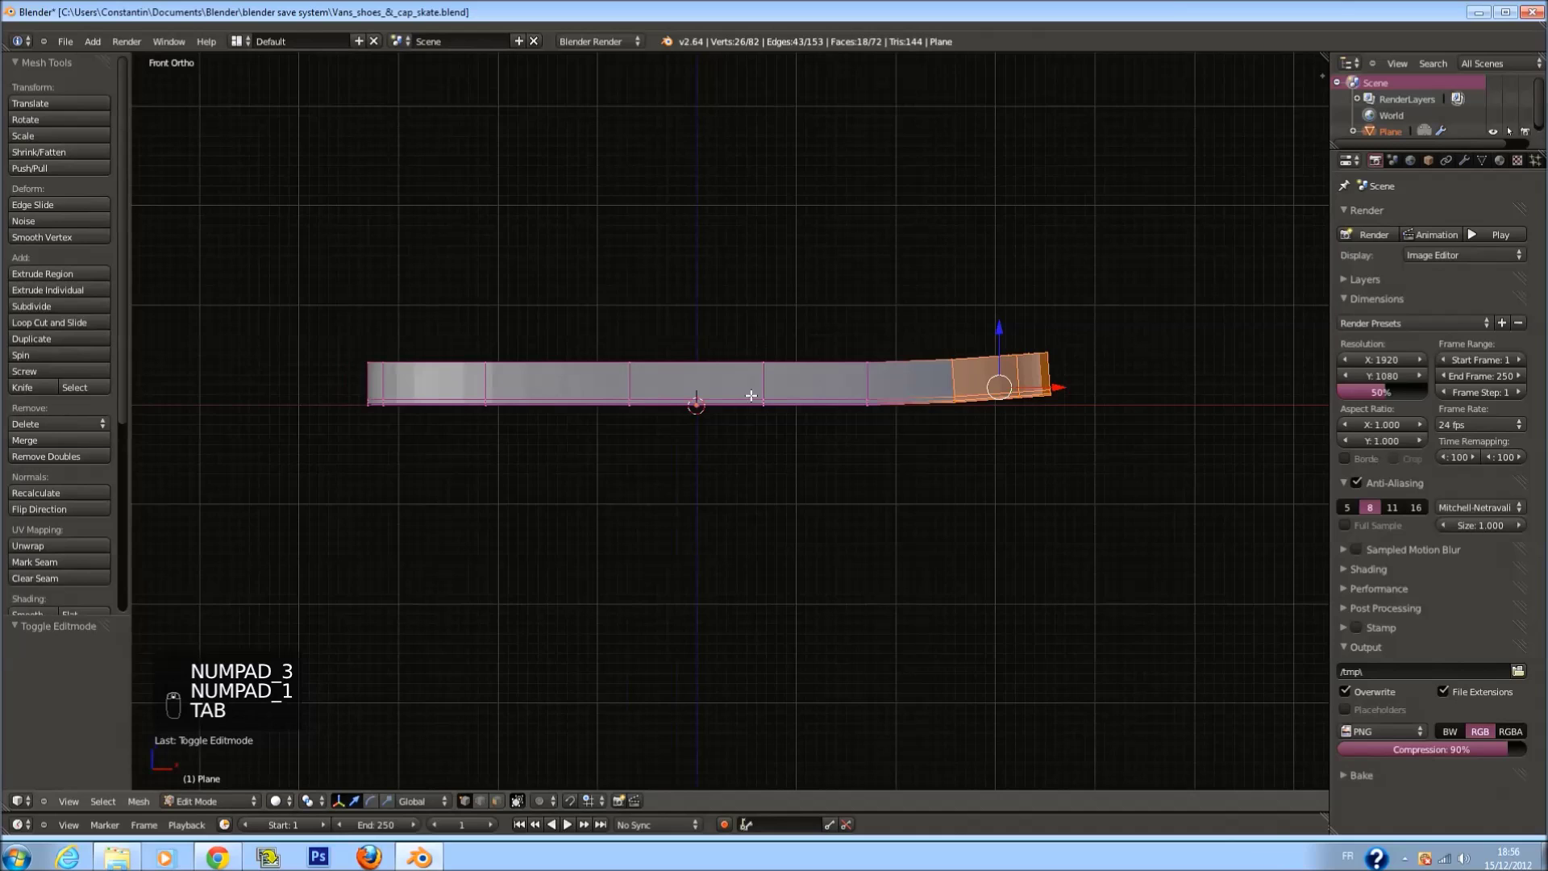
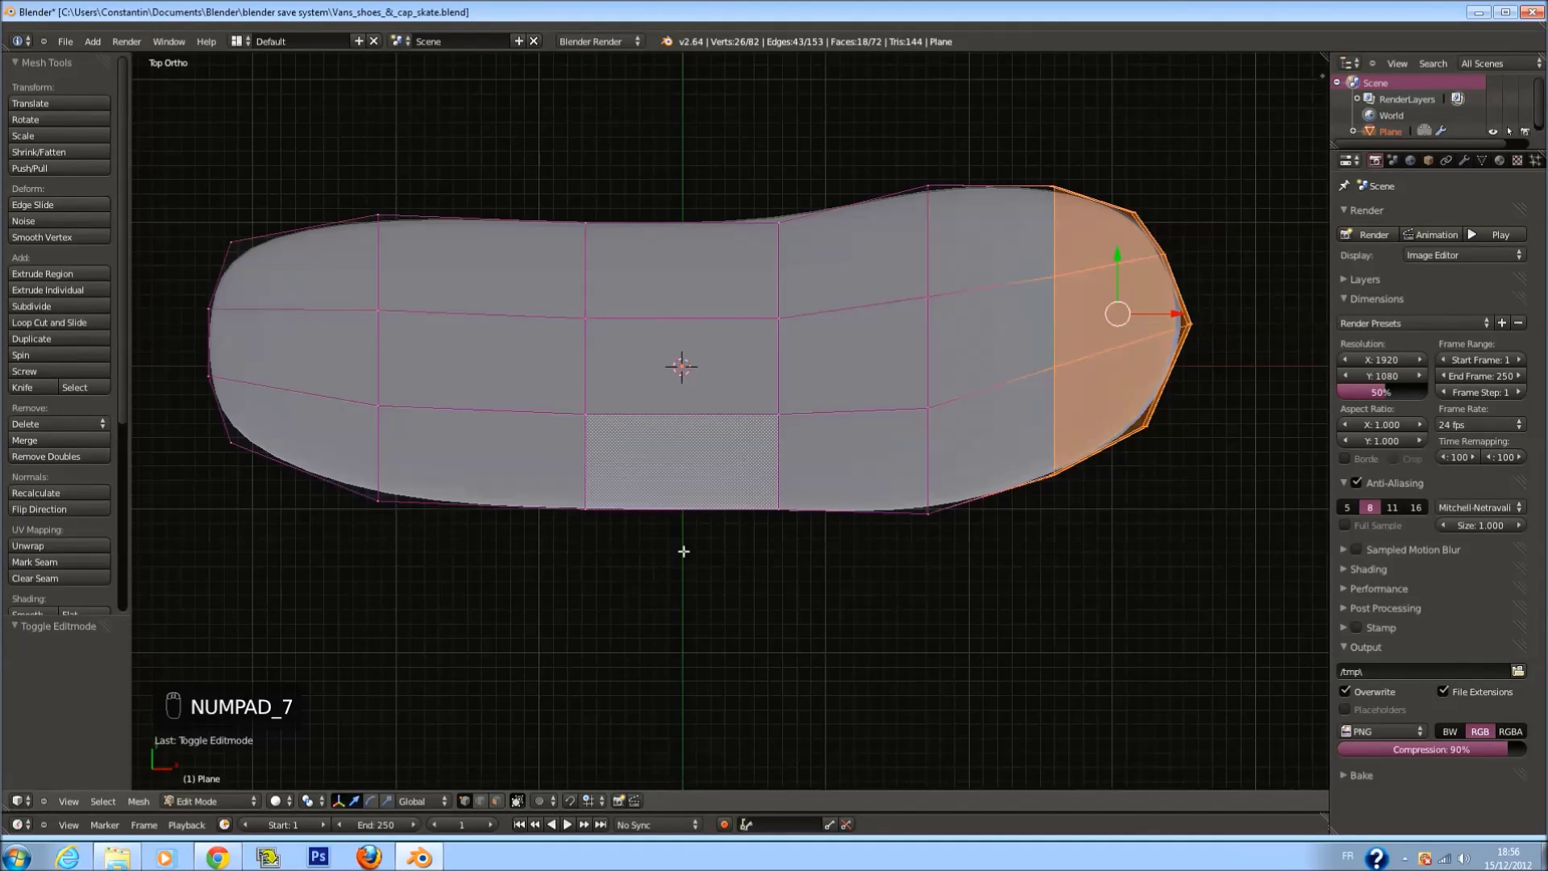
Check the curved sole from top, bottom, front and orbiting perspective views, saving along the way
key(KP_7)
key(Tab)
key(KP_7)
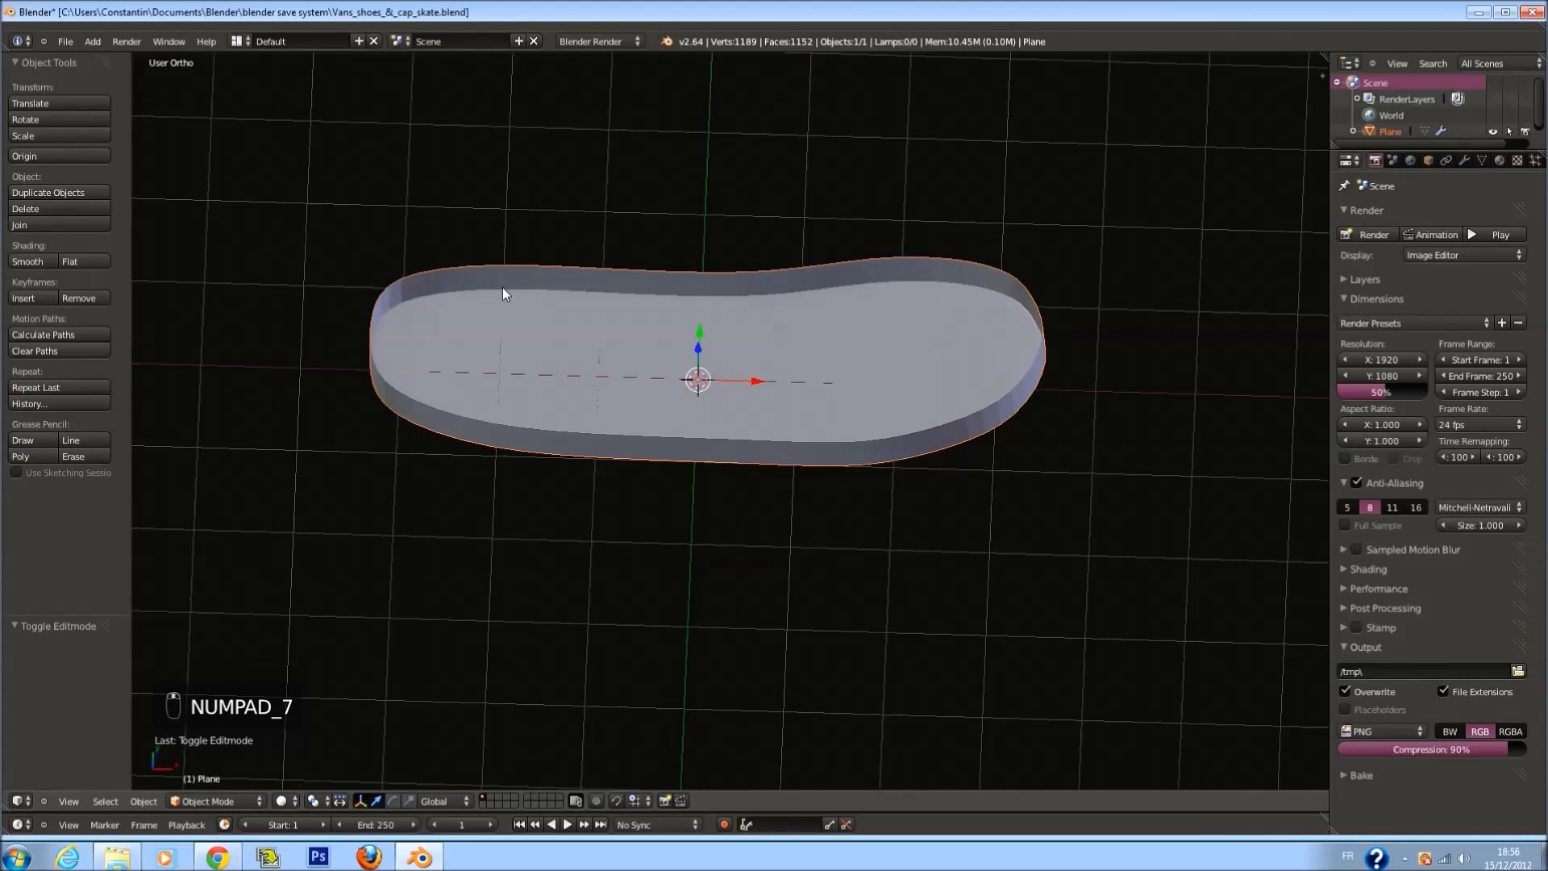
key(ctrl+KP_7)
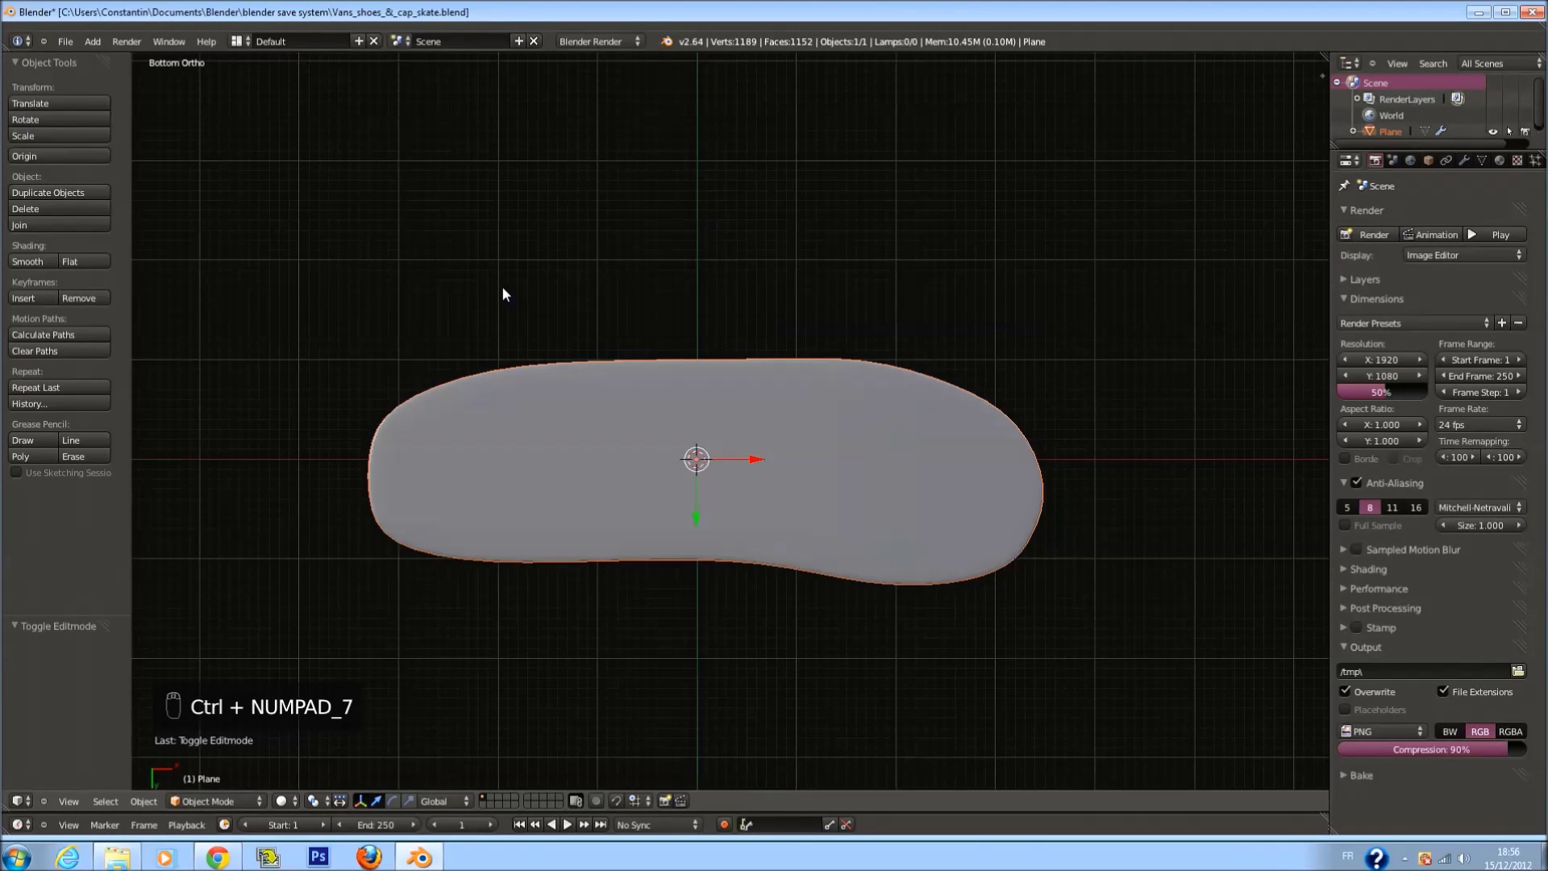
key(KP_7)
drag(677, 296, 561, 196)
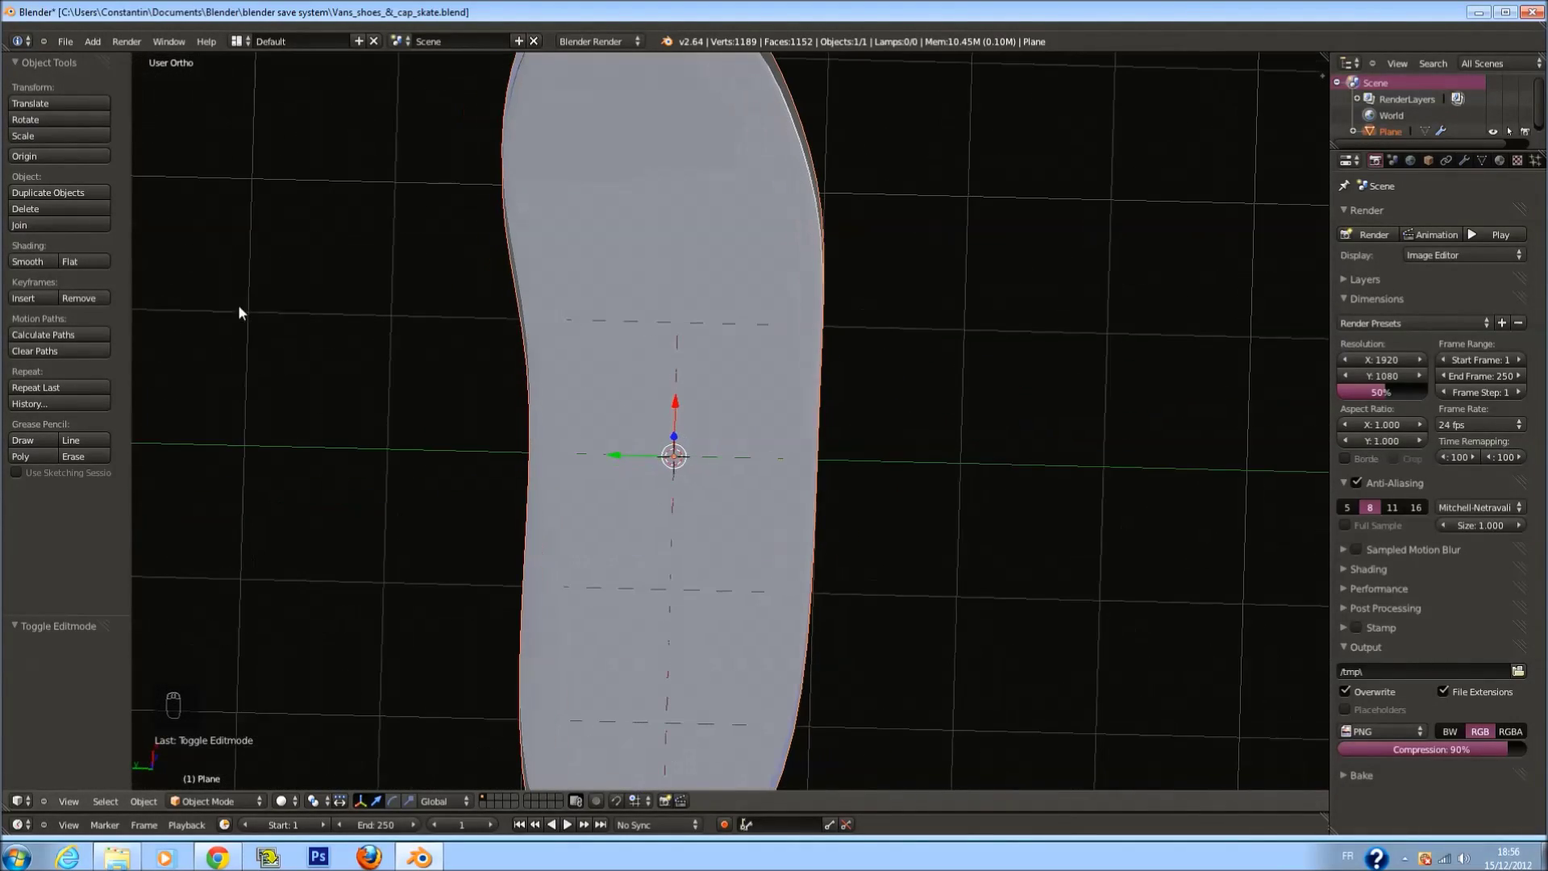
key(KP_7)
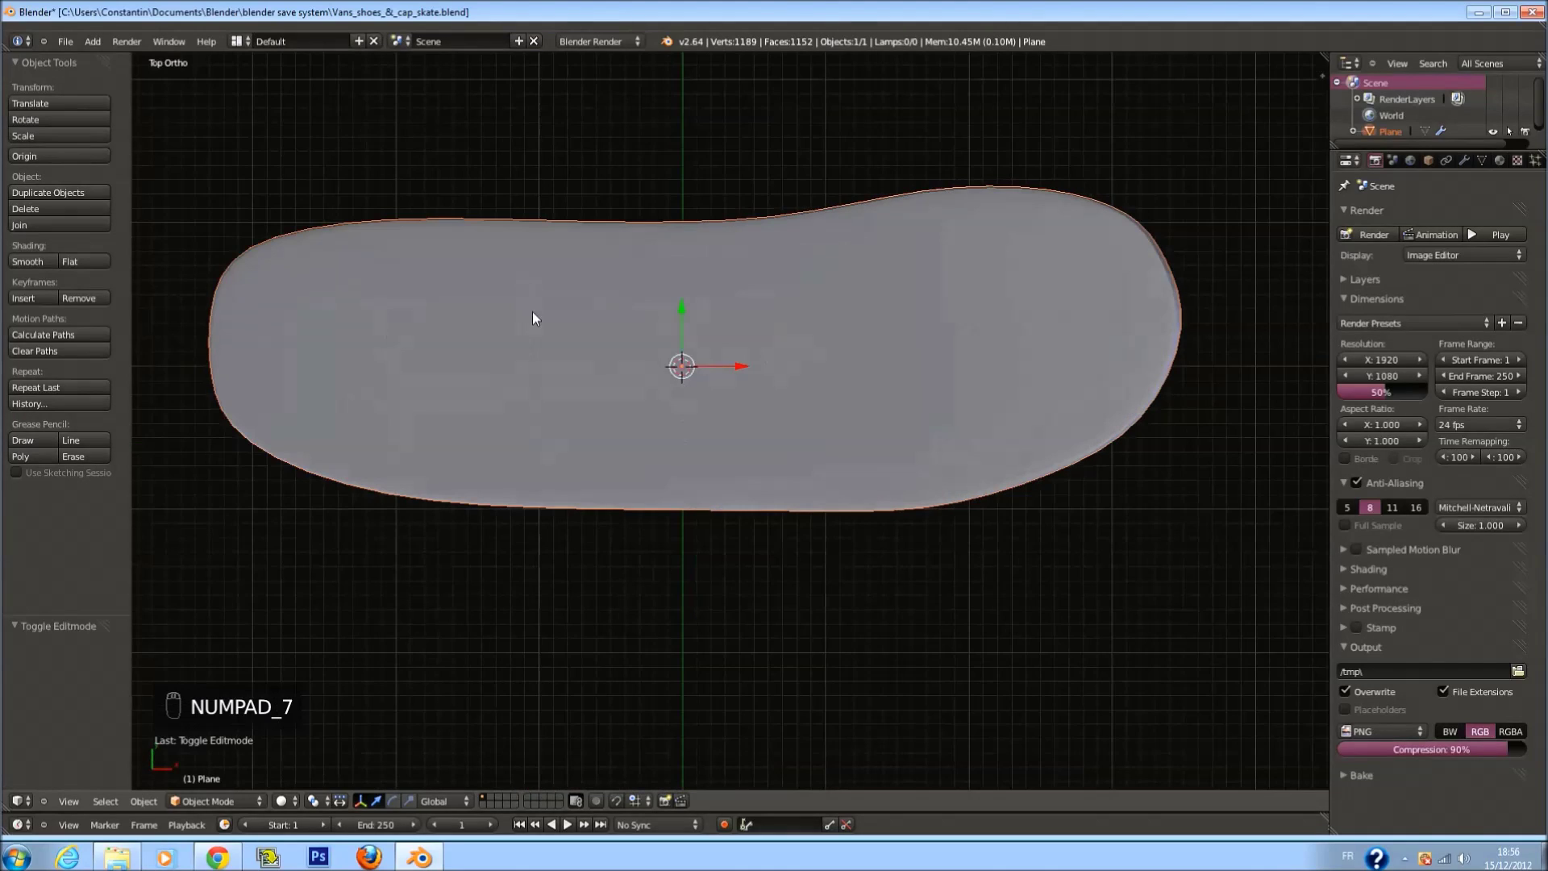
key(ctrl+s)
key(KP_1)
Re-enter Edit Mode in wireframe and start painting a selection over the heel-end points
key(Tab)
key(a)
key(ctrl+s)
key(z)
key(c)
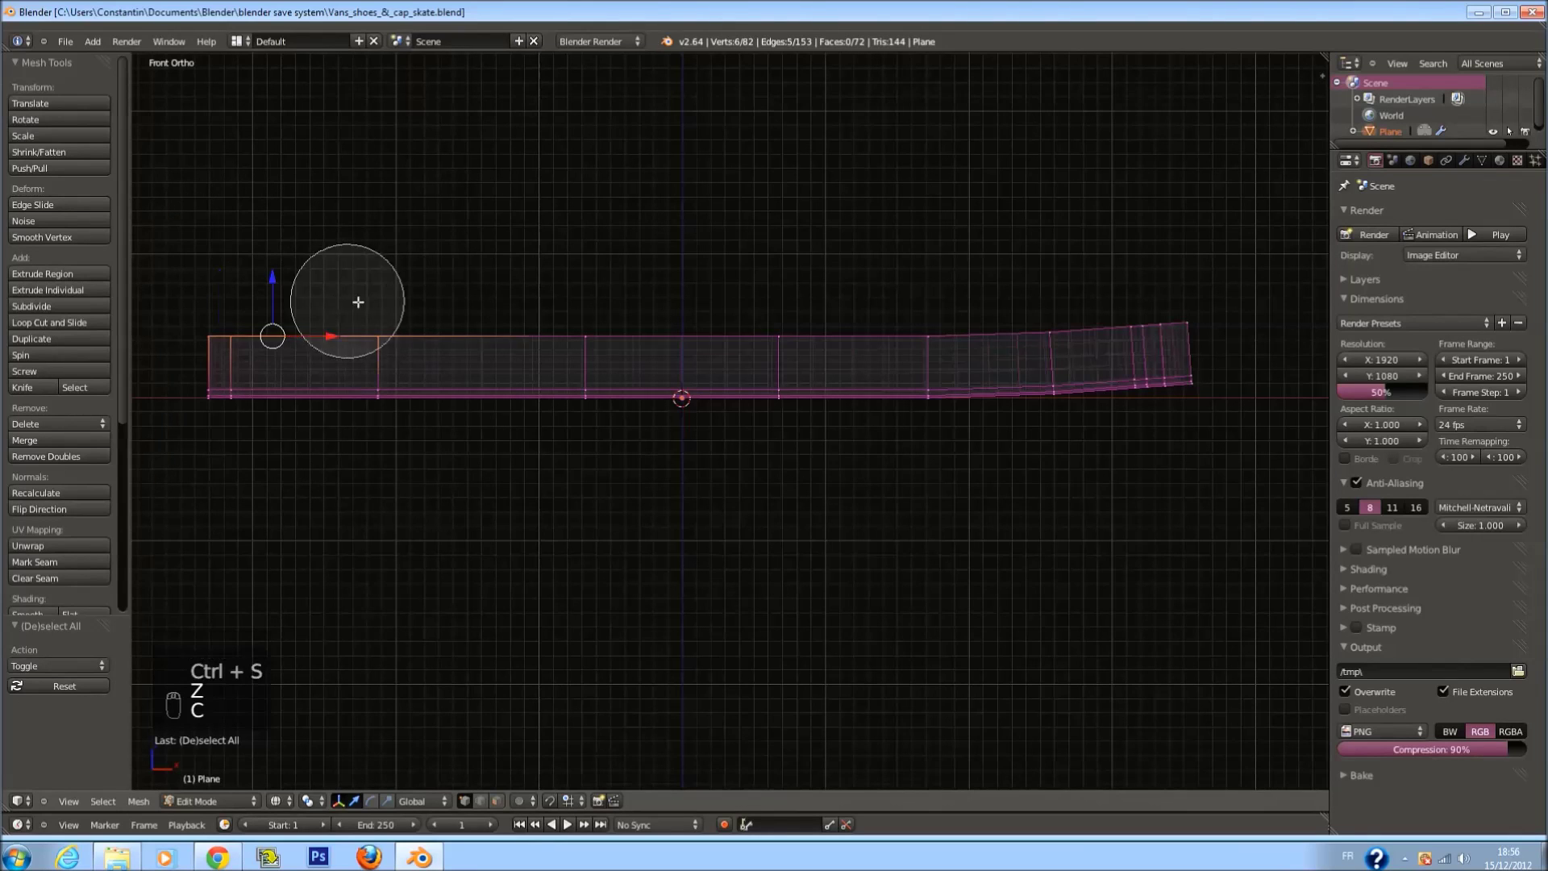
Select the sole's top edge and scale it inward and up into a raised rim
drag(1171, 294, 1057, 343)
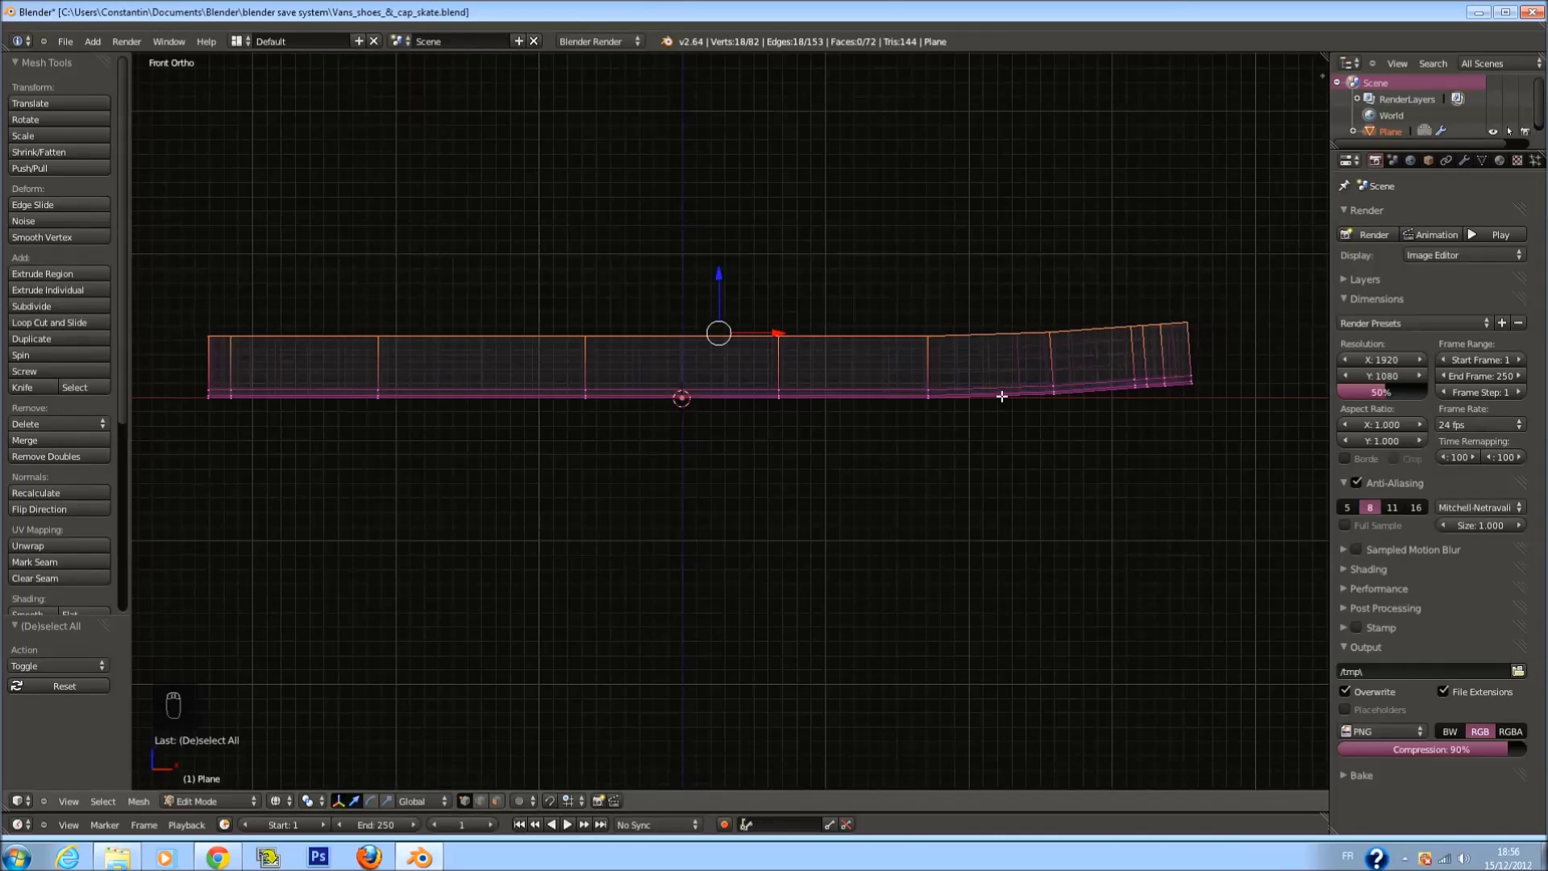
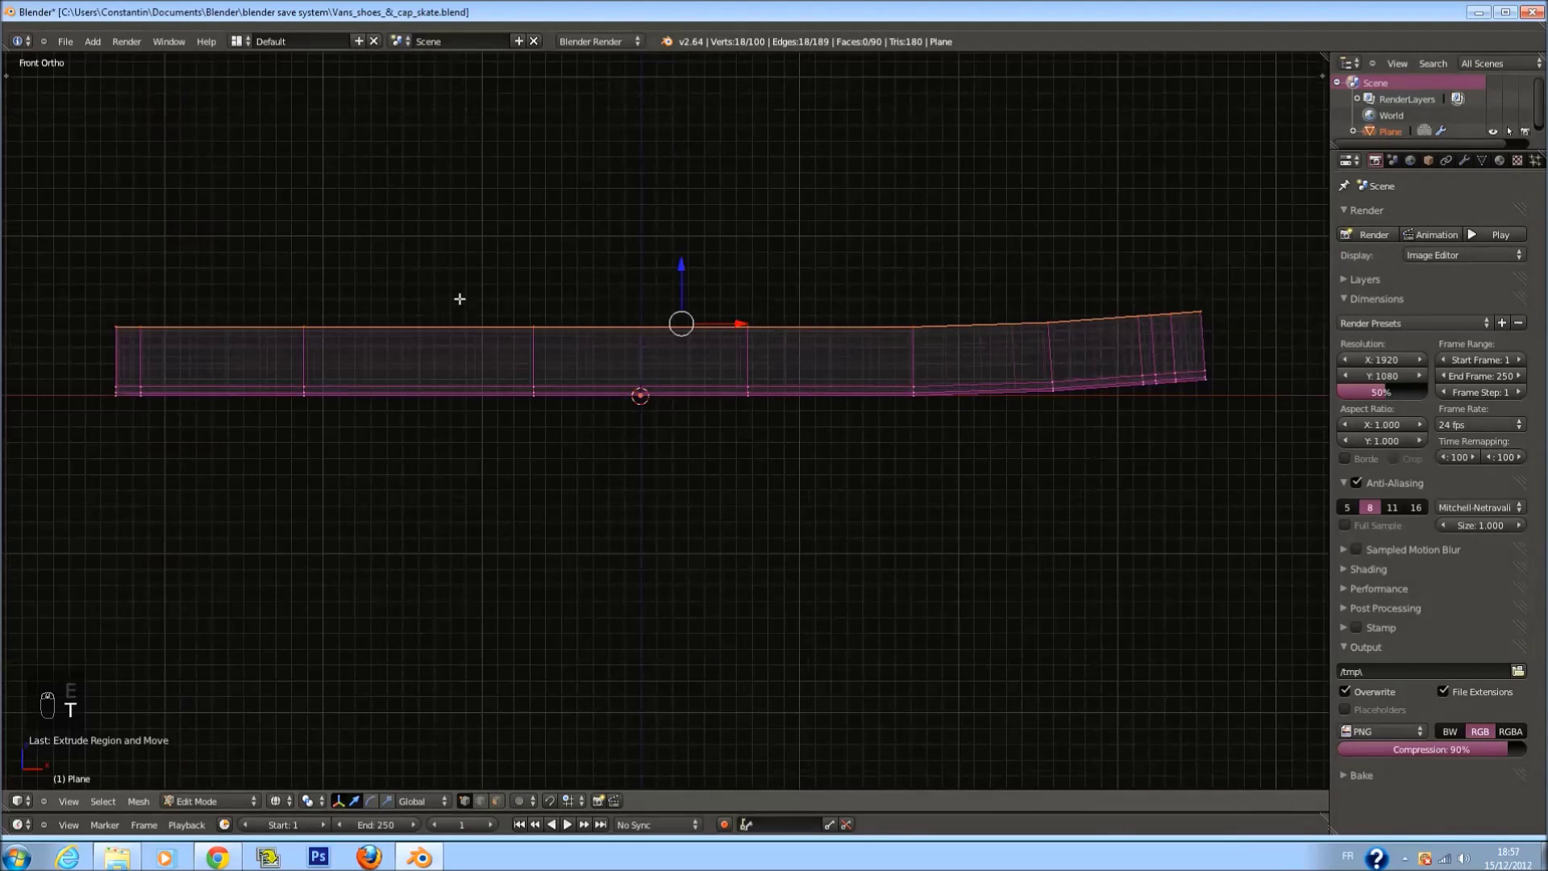
drag(680, 275, 741, 318)
drag(741, 317, 936, 386)
key(s)
drag(914, 358, 942, 401)
key(s)
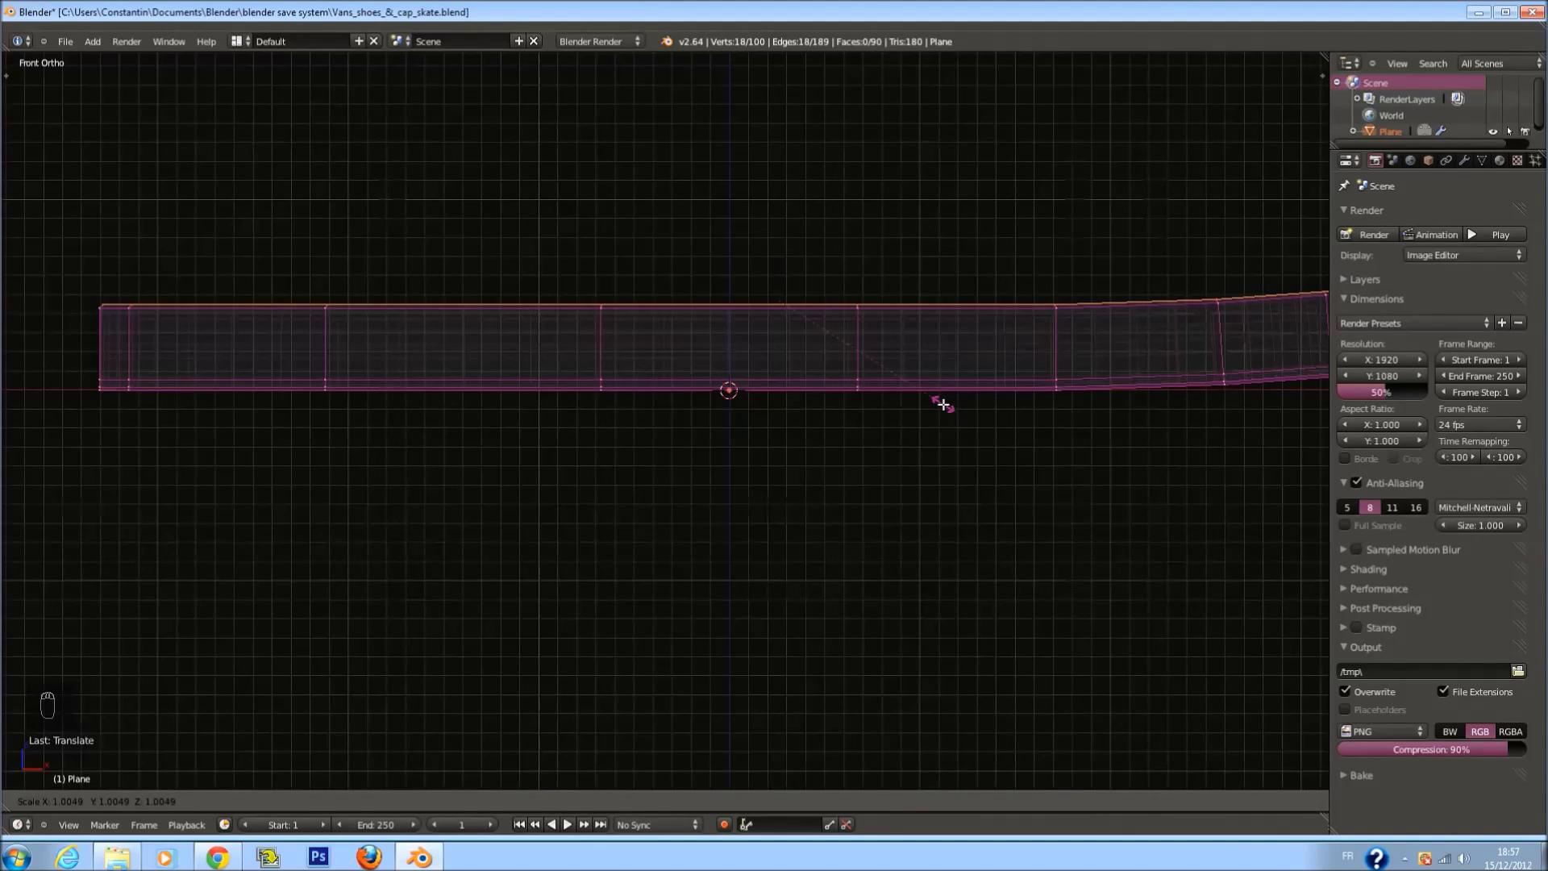
drag(943, 400, 822, 383)
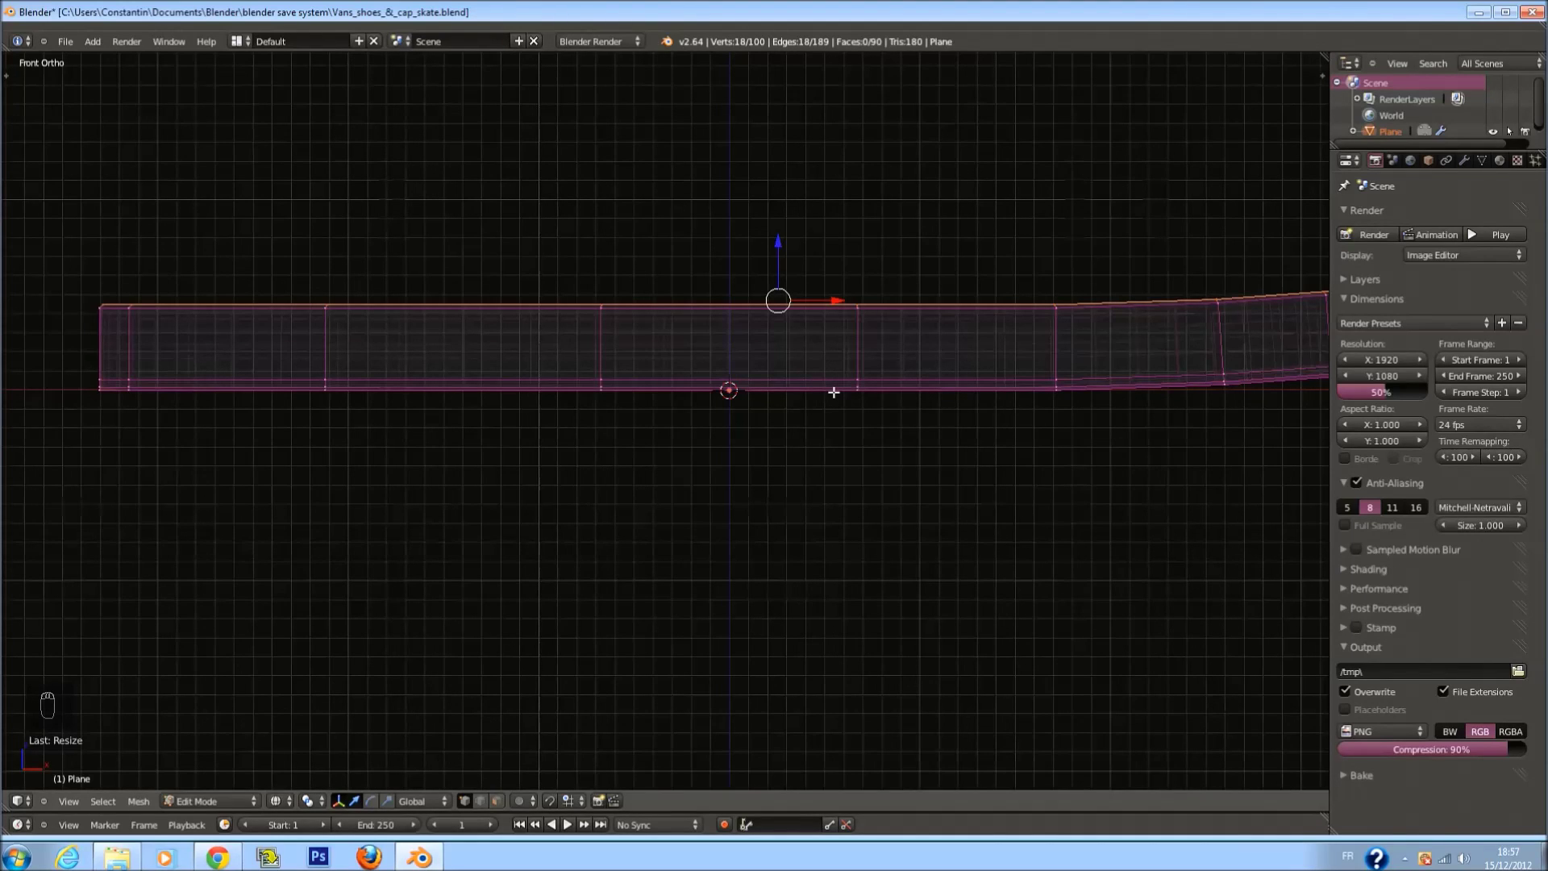
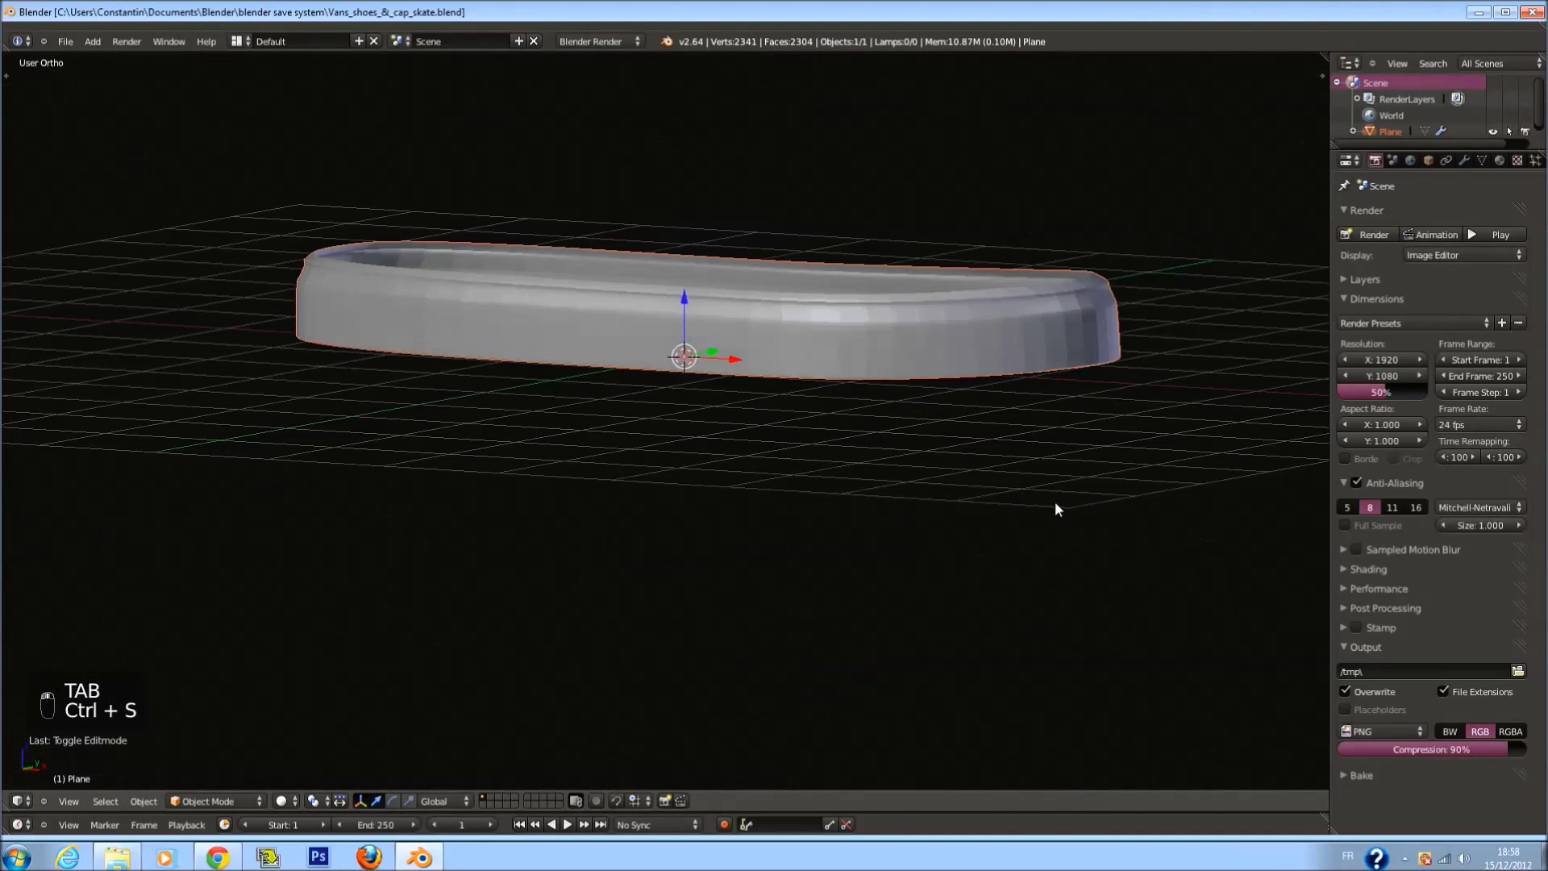
View the rimmed sole from the front as wireframe and save the scene
key(KP_1)
middle_click(1073, 502)
key(ctrl+s)
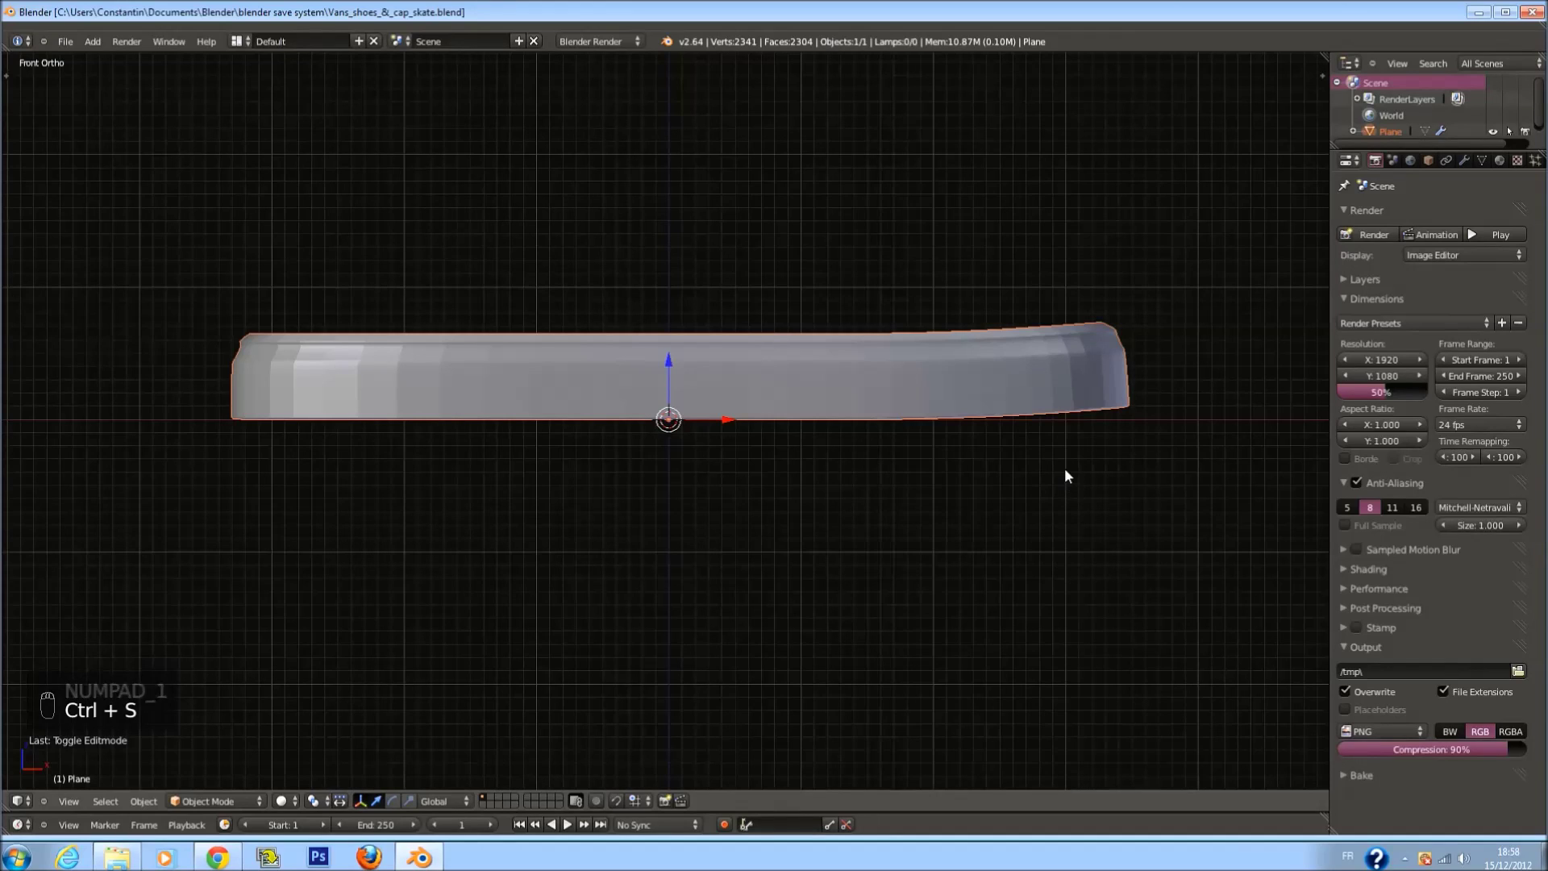
key(ctrl+s)
drag(842, 472, 845, 462)
key(z)
key(ctrl+s)
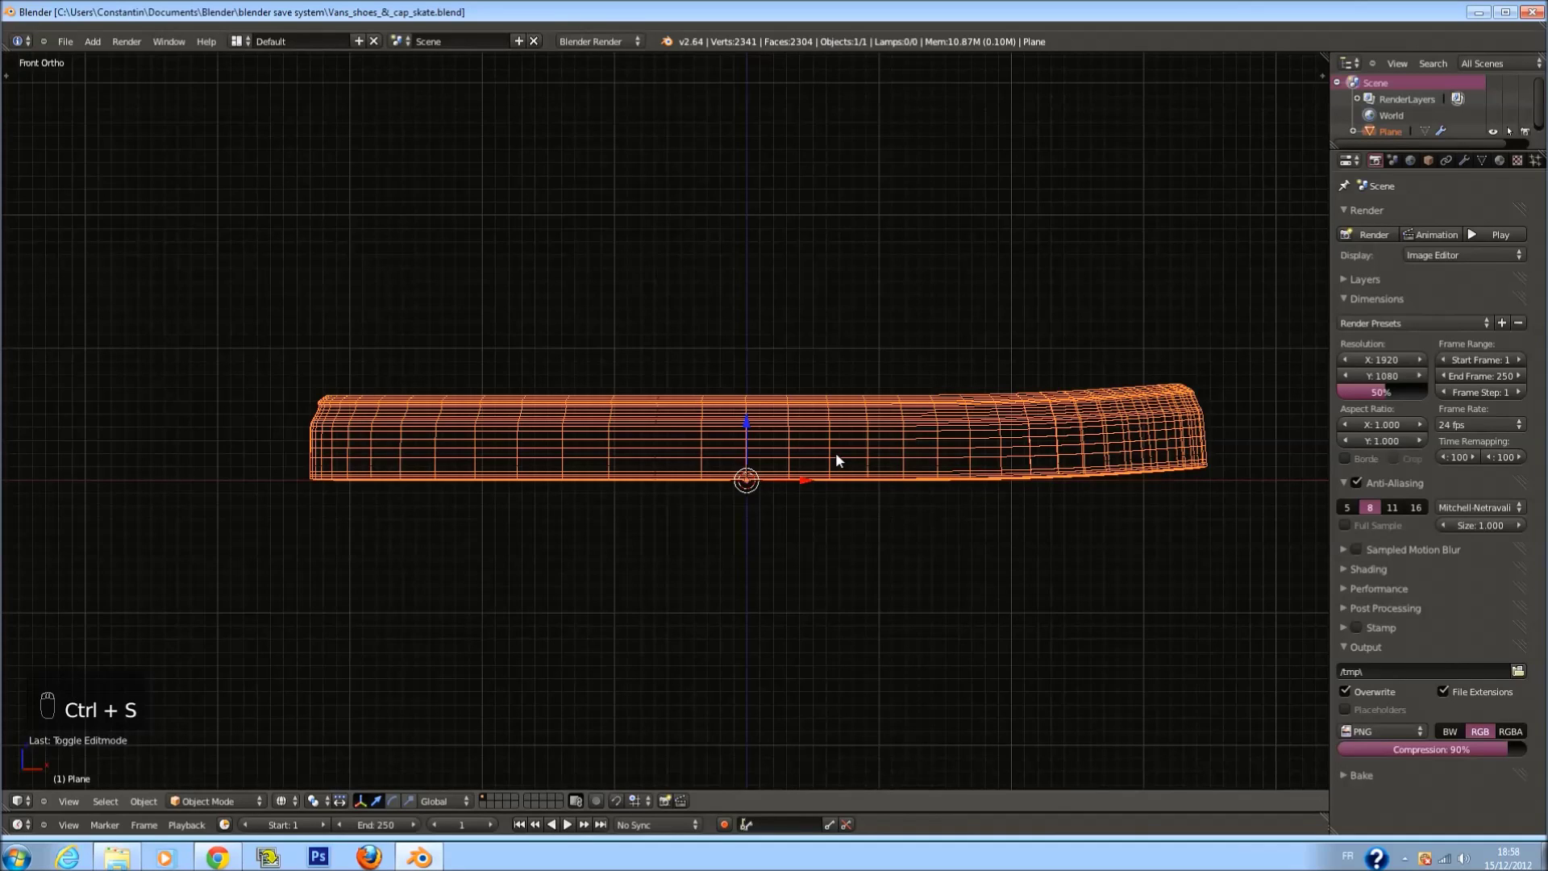
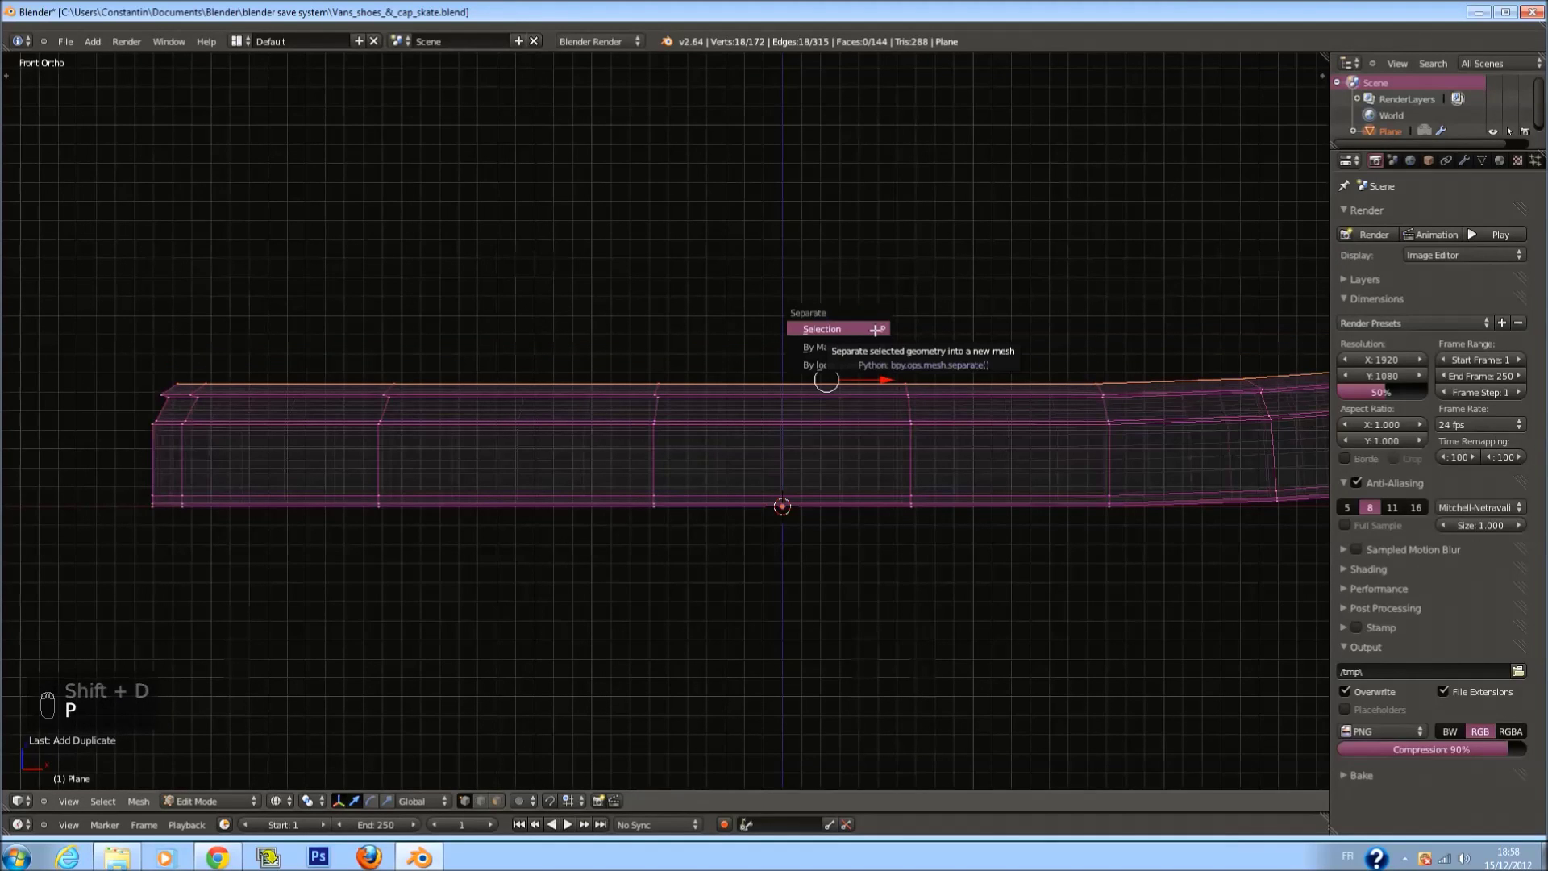
Separate the top edge ring into its own object, move it above the sole and view both as wireframes from the front
drag(876, 327, 684, 478)
key(Tab)
key(z)
drag(684, 478, 679, 382)
key(g)
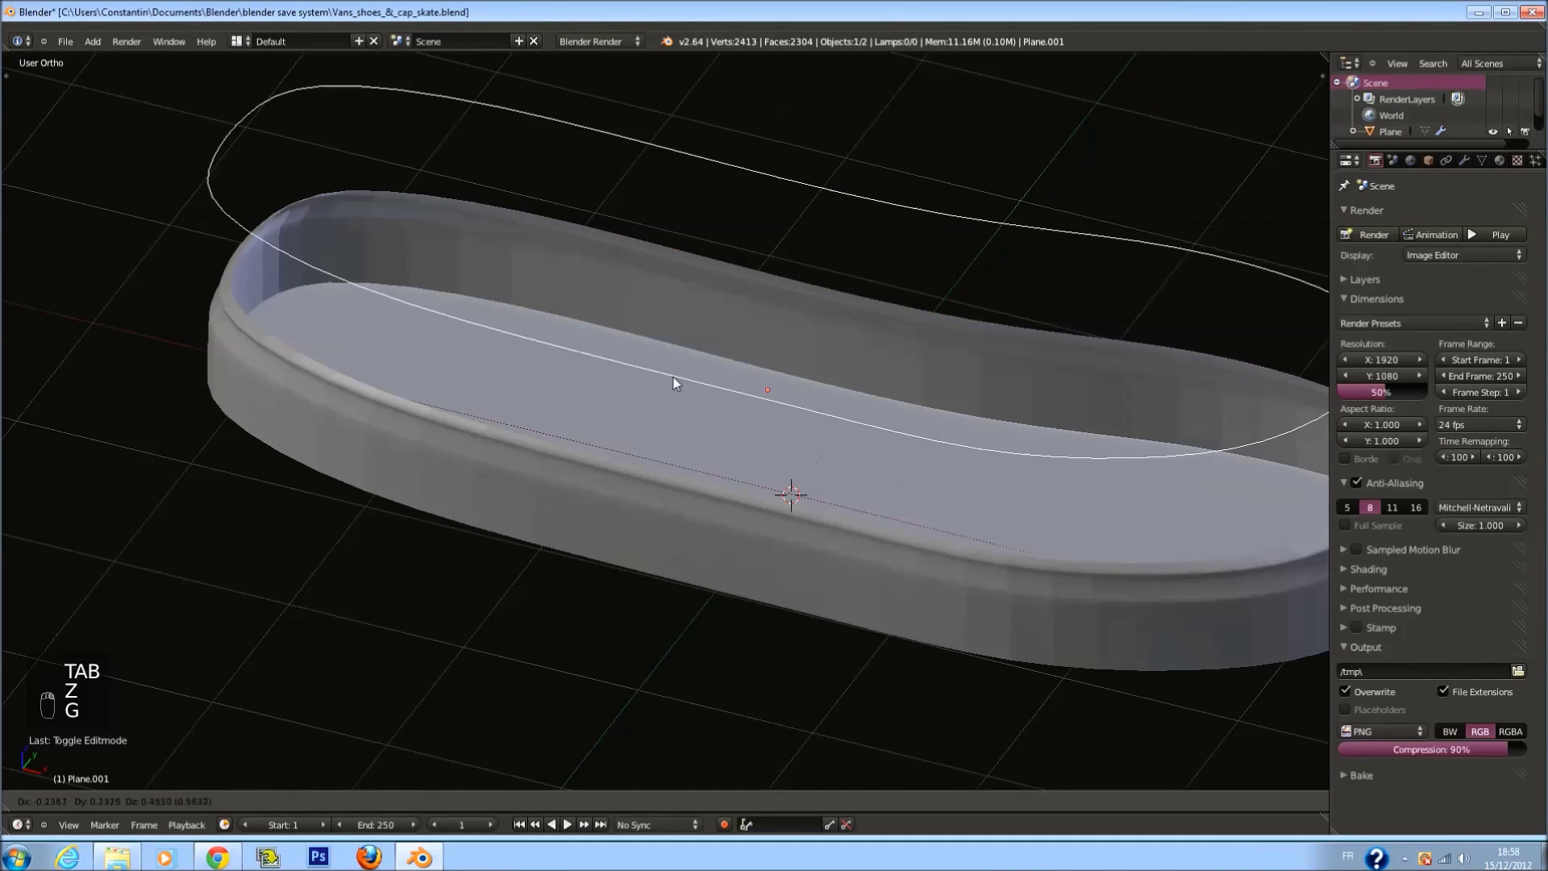
drag(682, 510, 834, 408)
key(g)
key(z)
key(KP_1)
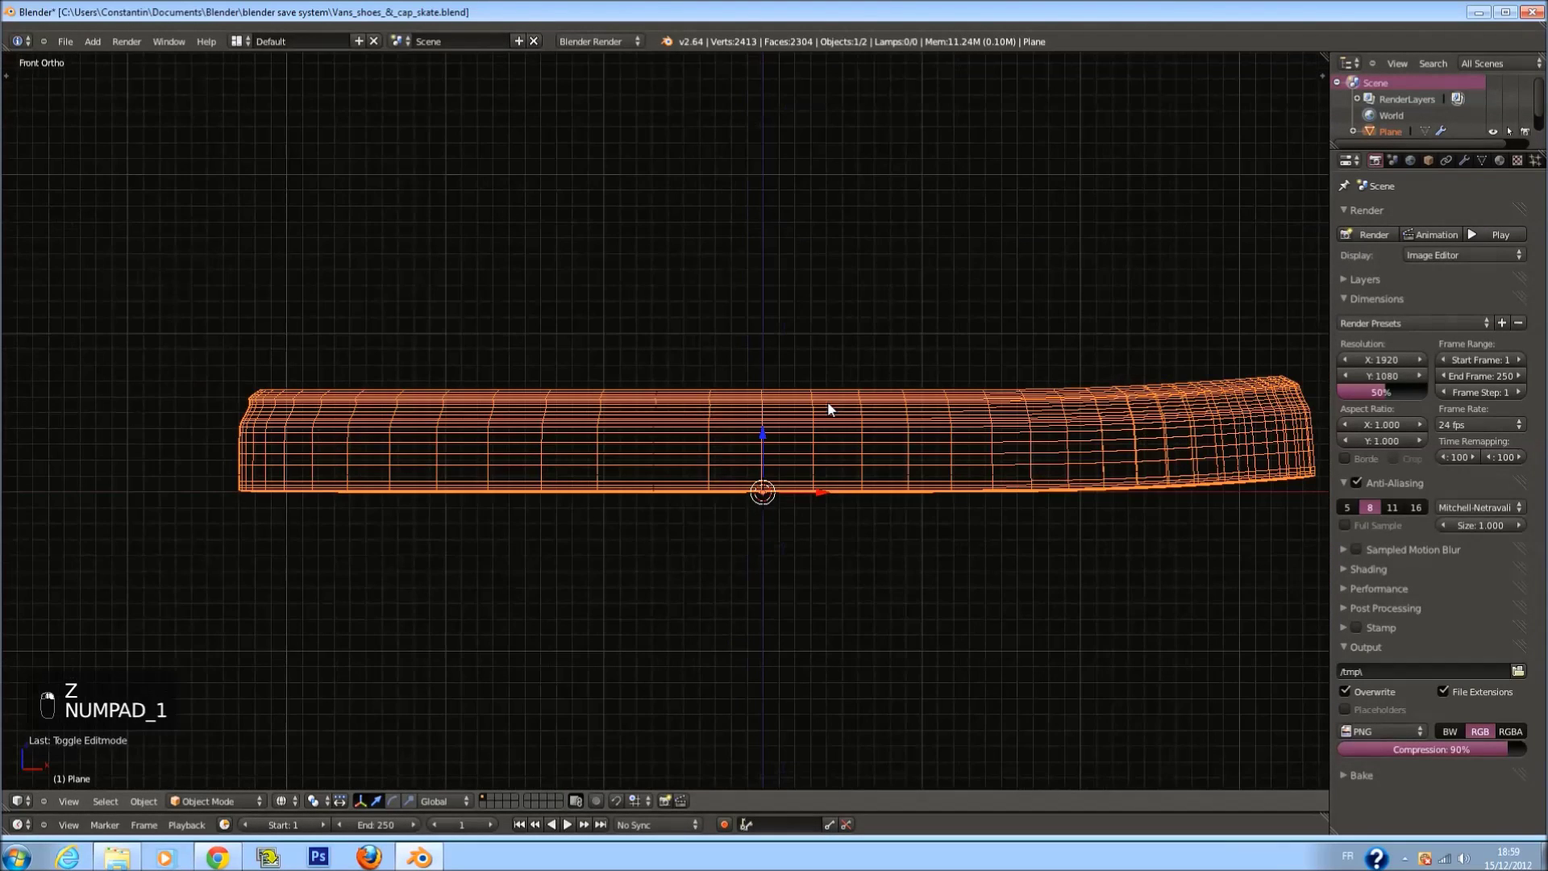
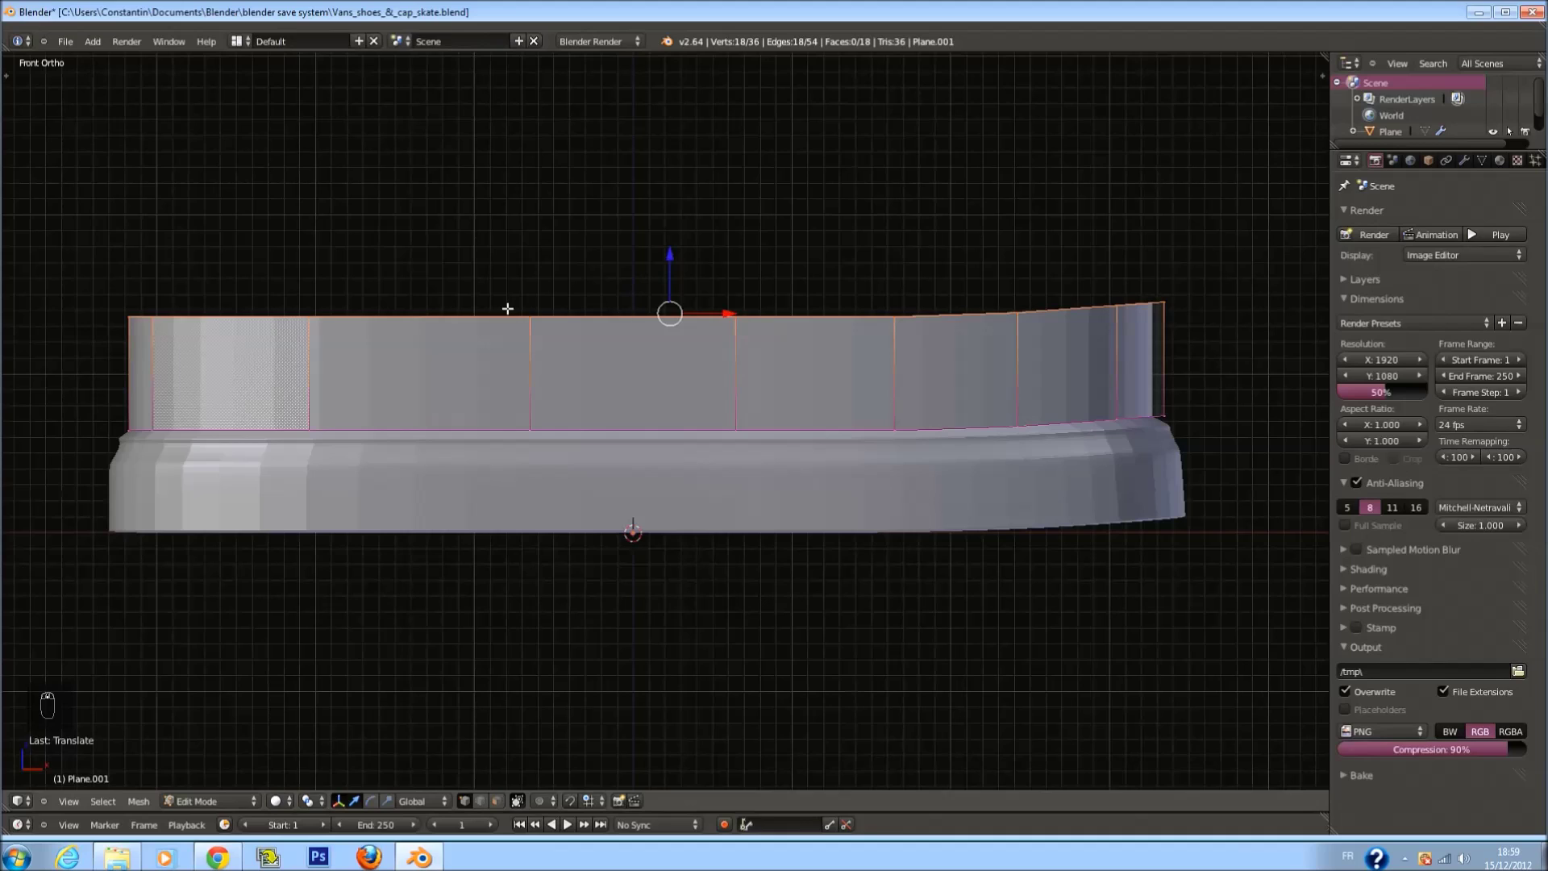
Taper the upper's side profile vertices down toward the toe in front view
key(a)
key(z)
key(c)
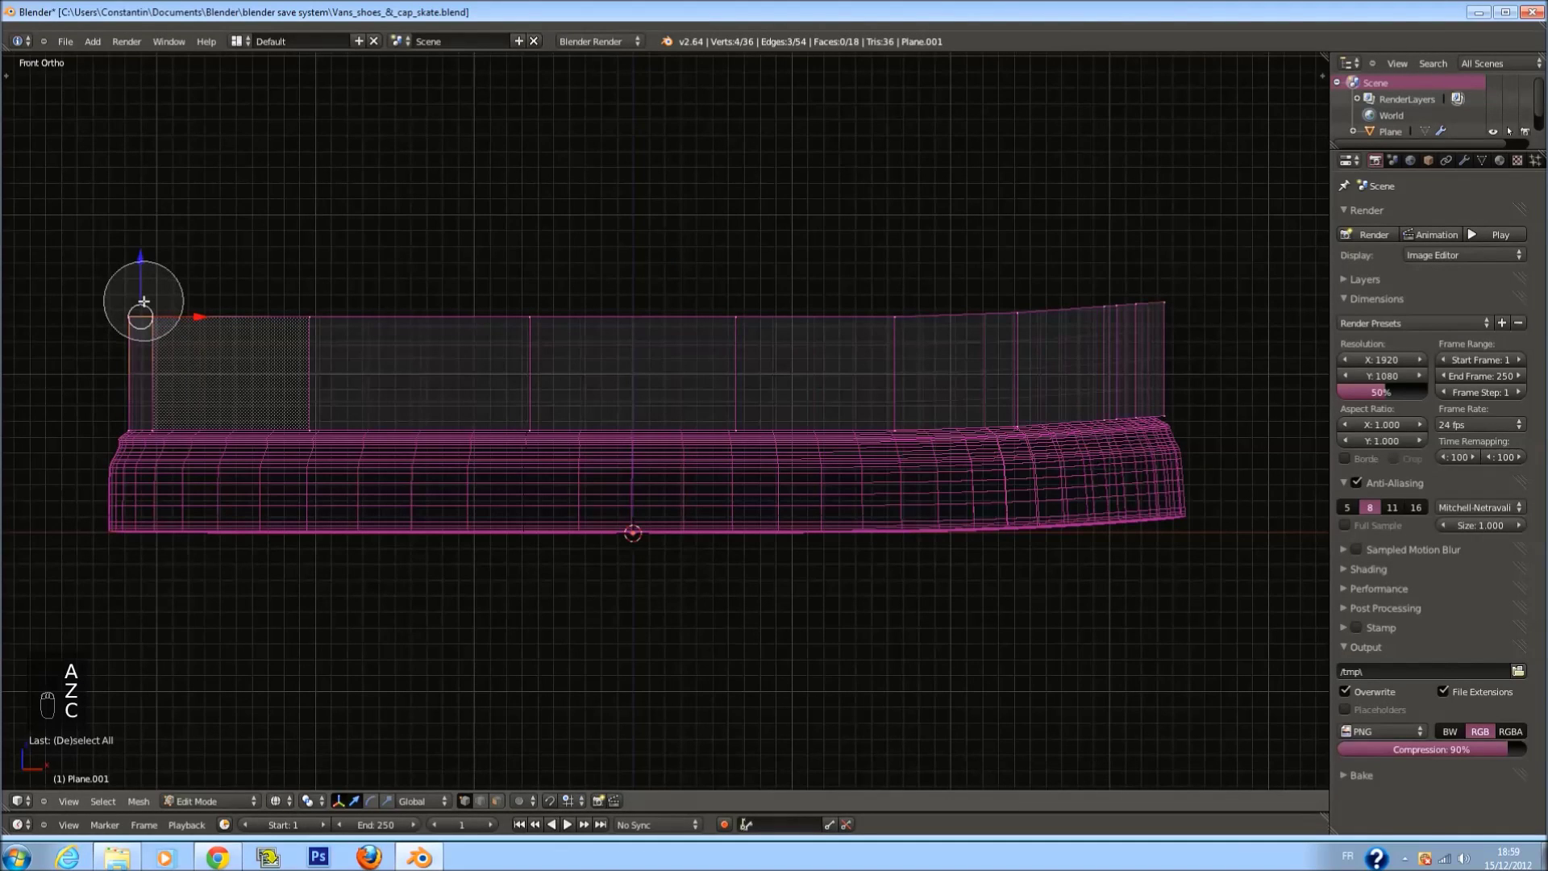
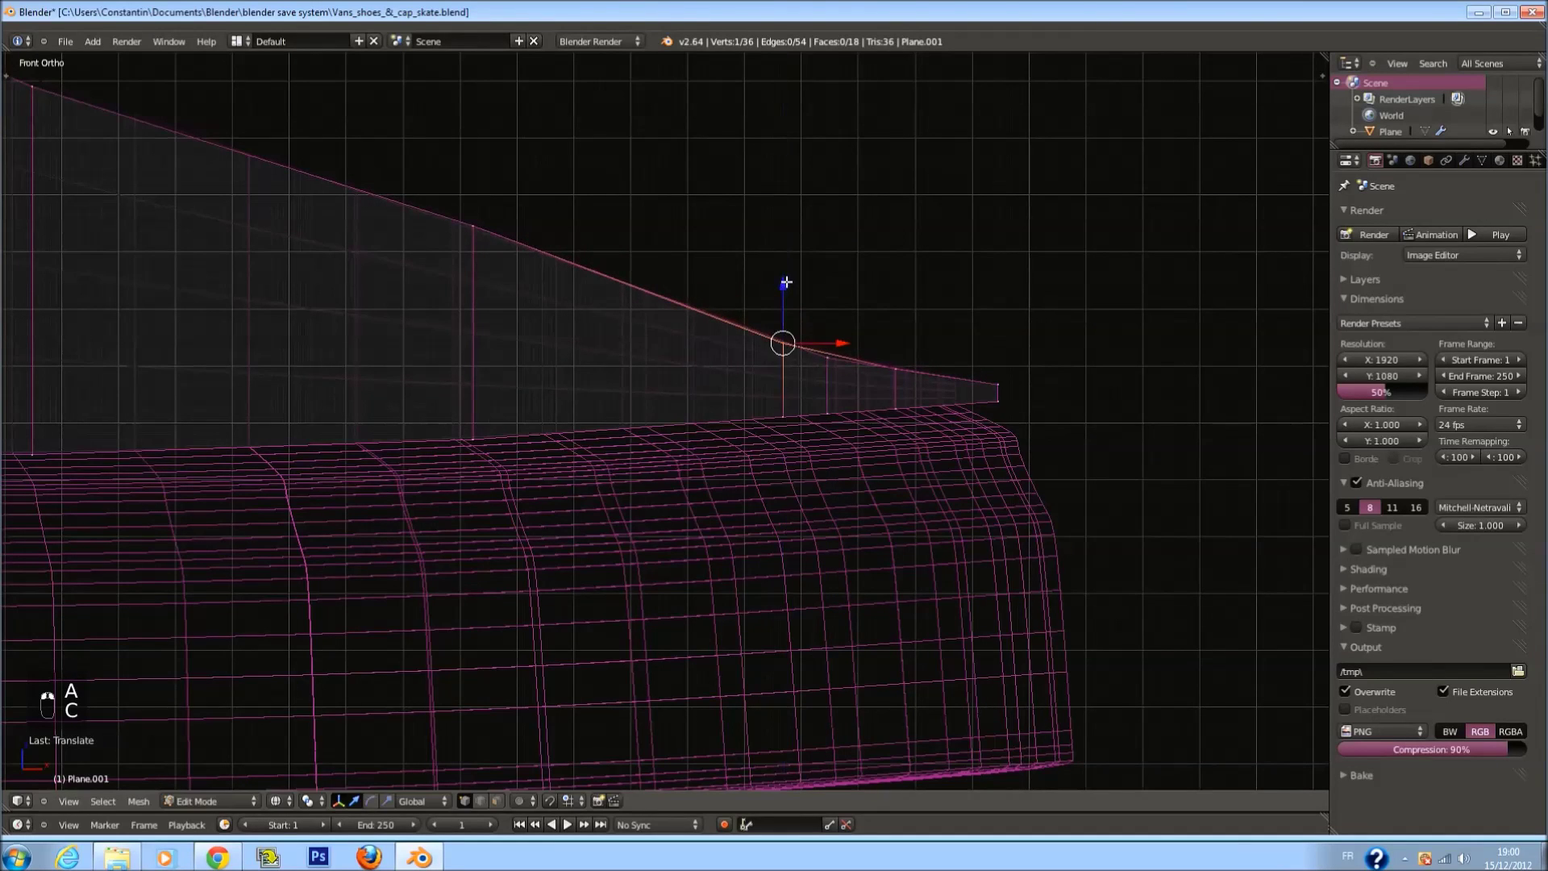
Cut a new vertex into the upper's top edge at the toe and confirm the cut
key(a)
key(ctrl+s)
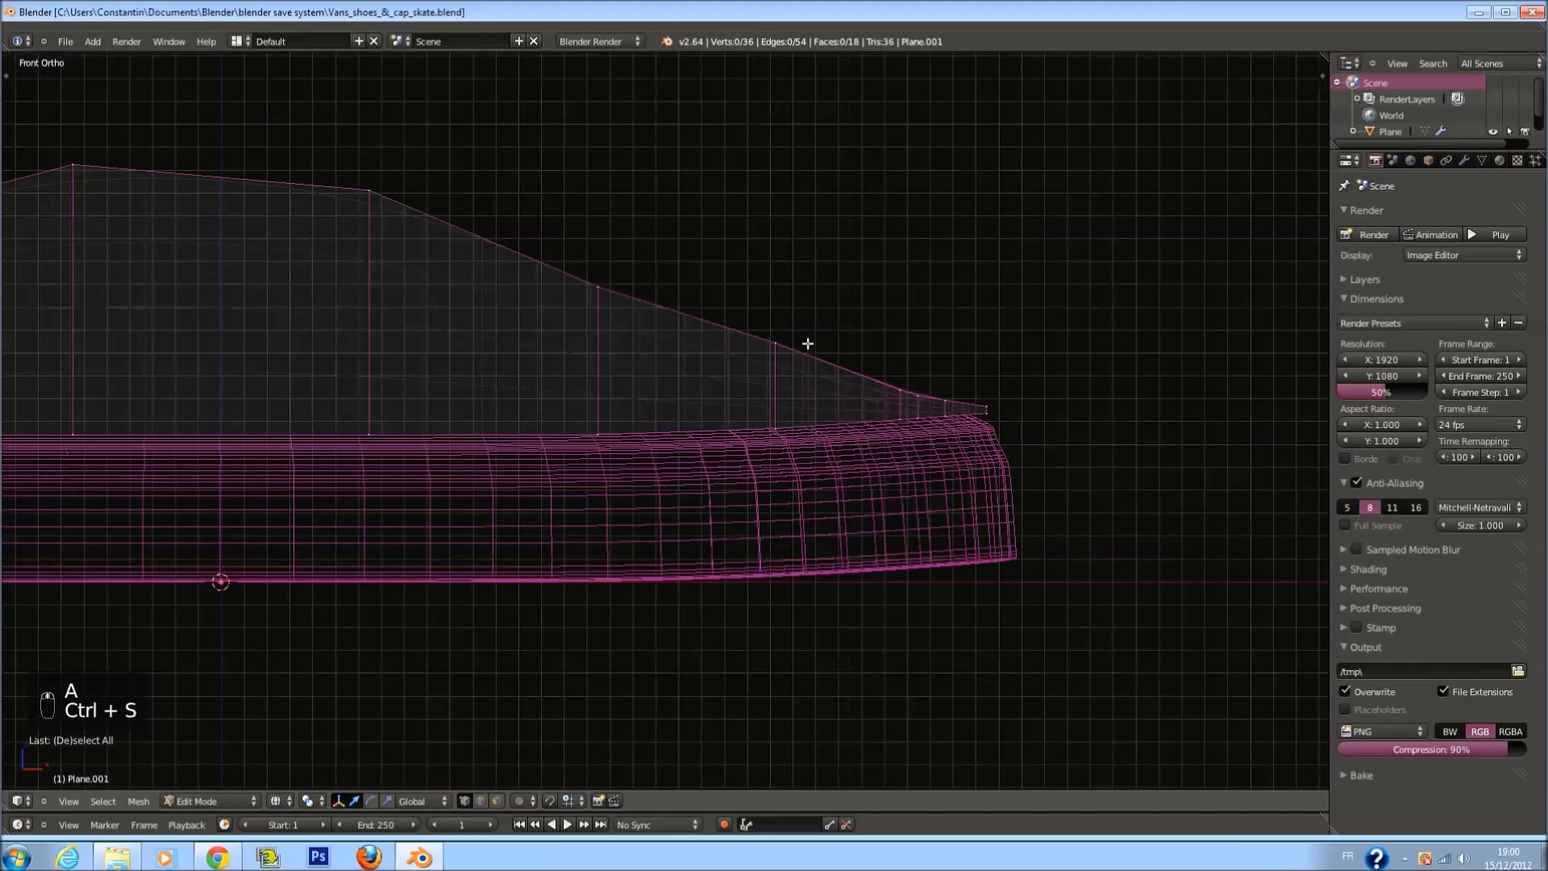
key(c)
middle_click(607, 294)
drag(635, 296, 590, 286)
key(ctrl+r)
key(a)
key(c)
click(608, 274)
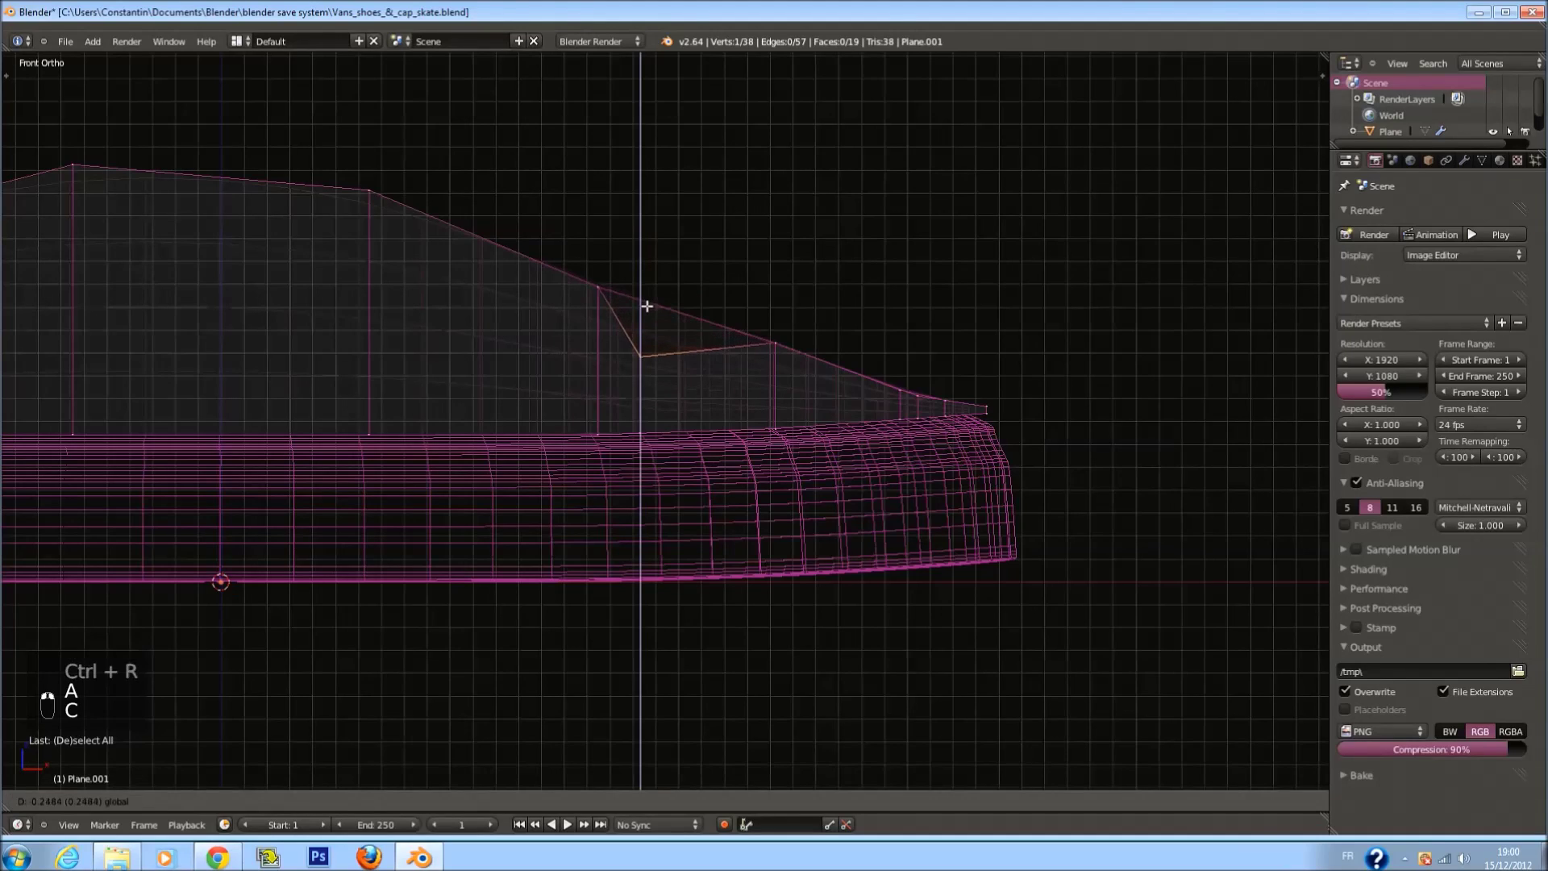
key(ctrl+z)
key(z)
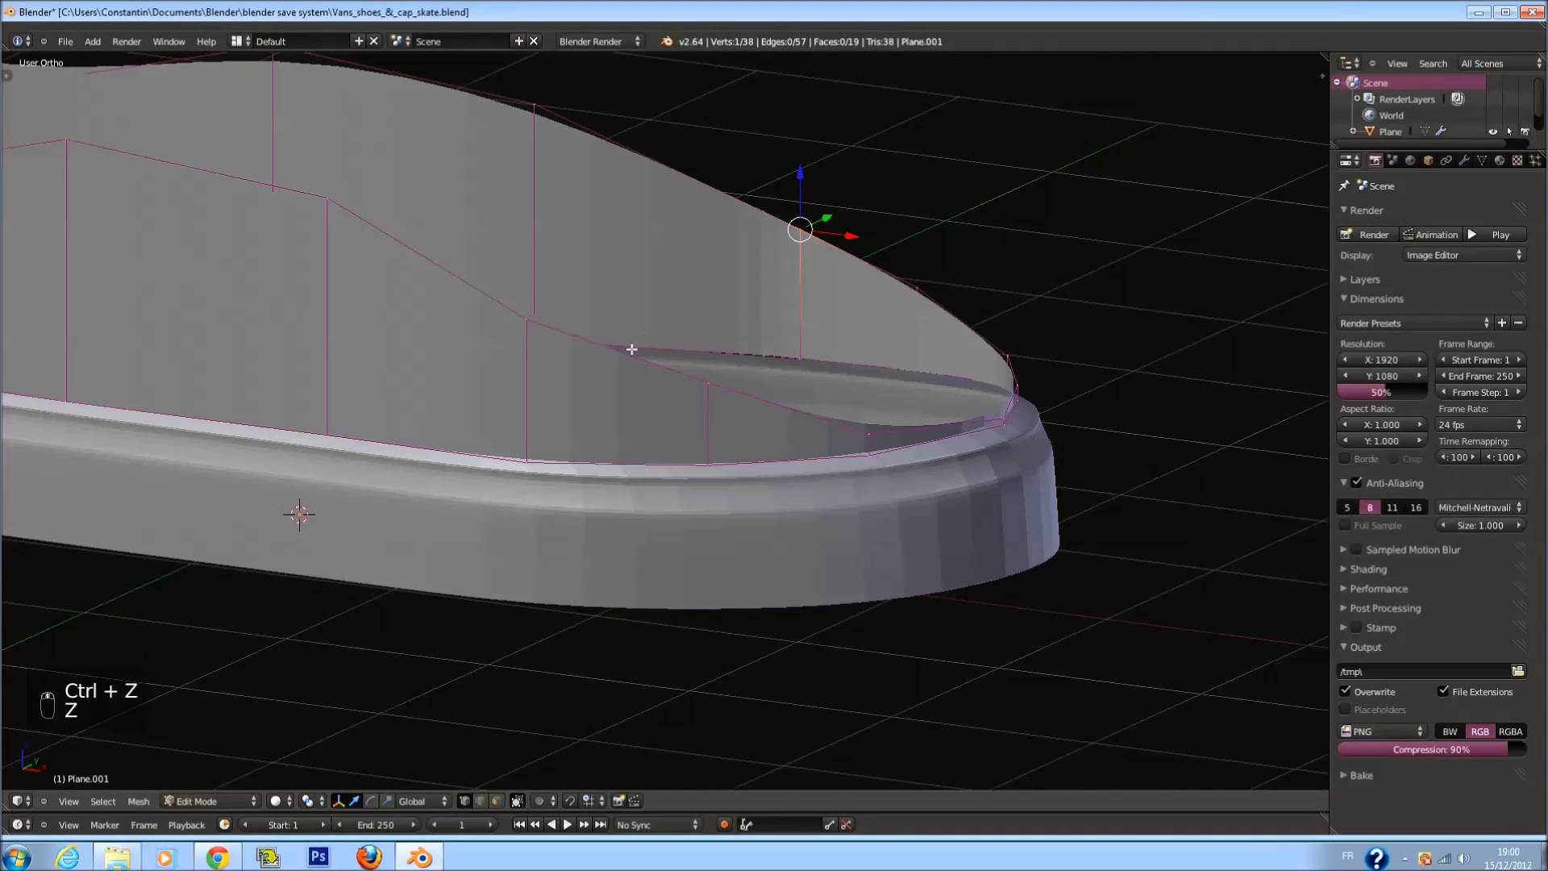
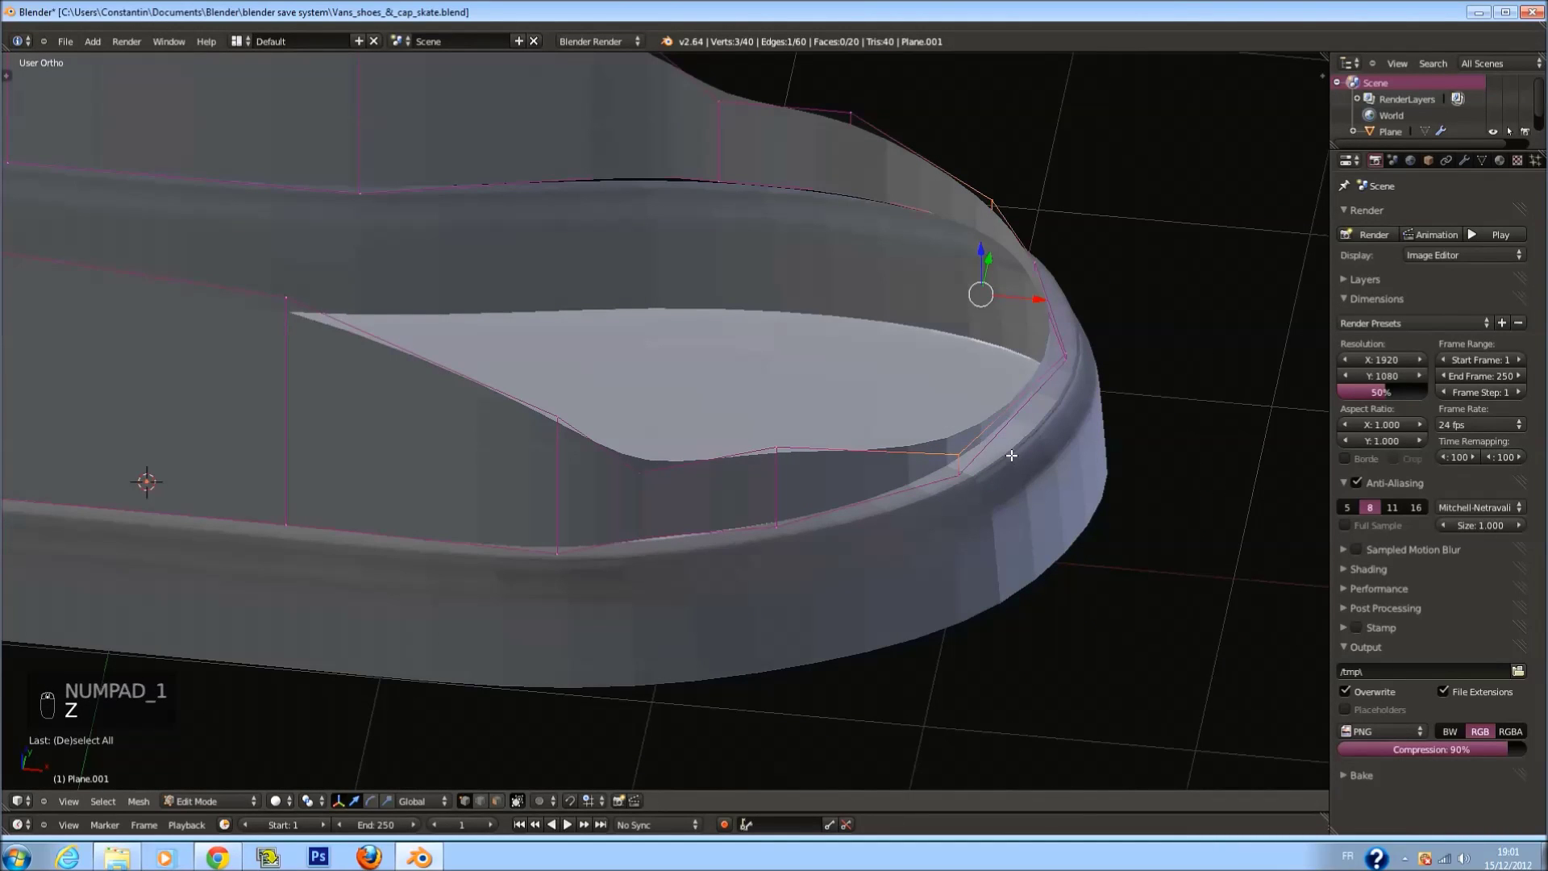
Adjust the toe vertices into a smooth curved wall and return to Object Mode
key(KP_1)
key(z)
key(a)
key(c)
drag(798, 252, 801, 289)
drag(797, 249, 807, 301)
key(ctrl+s)
key(z)
key(Tab)
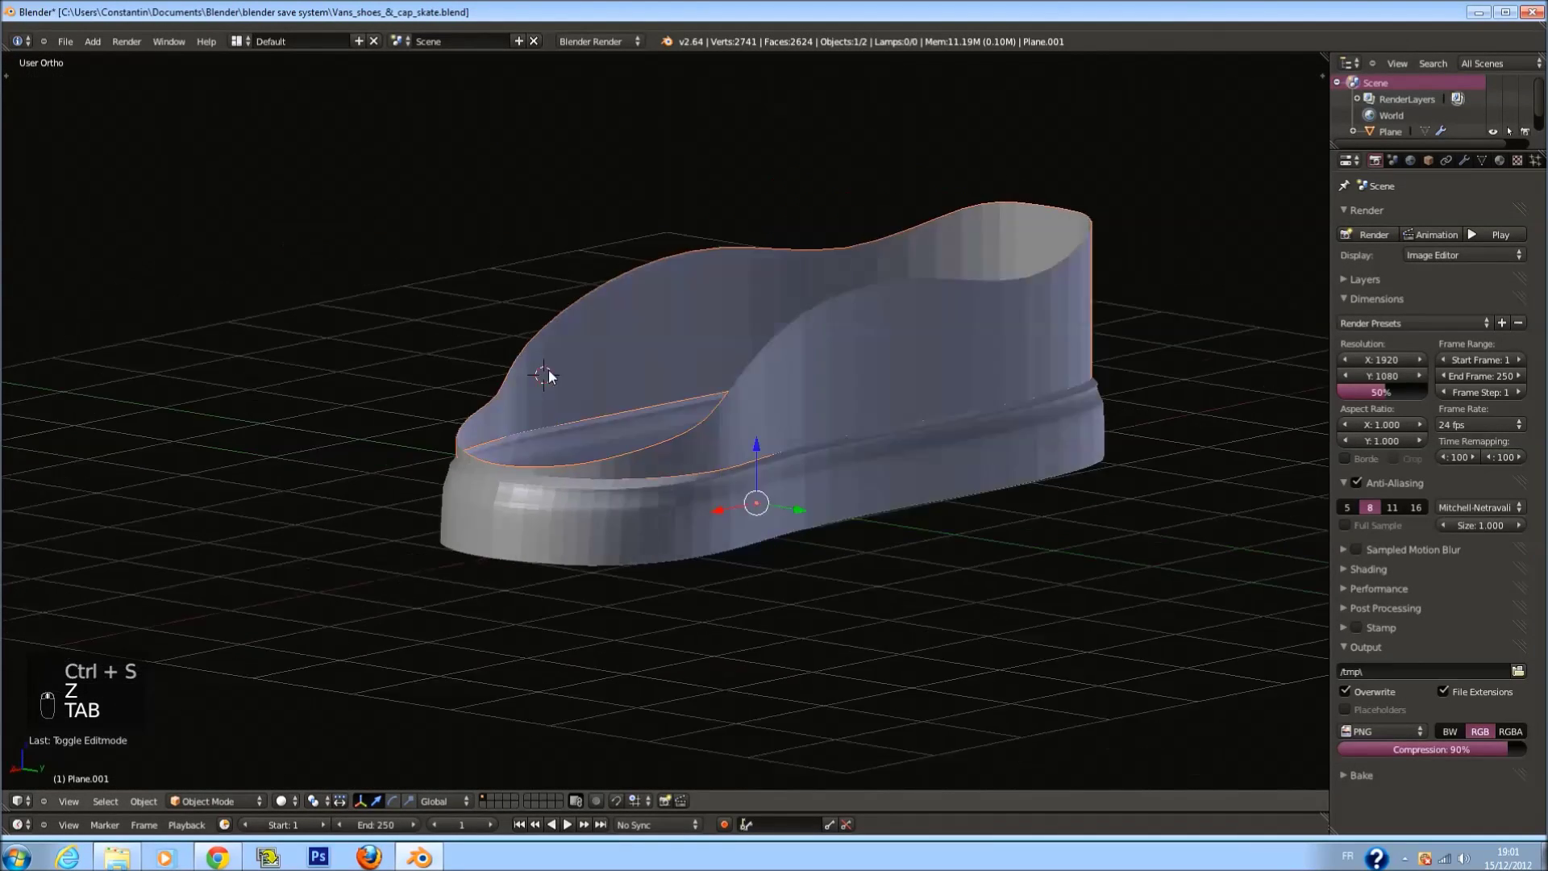
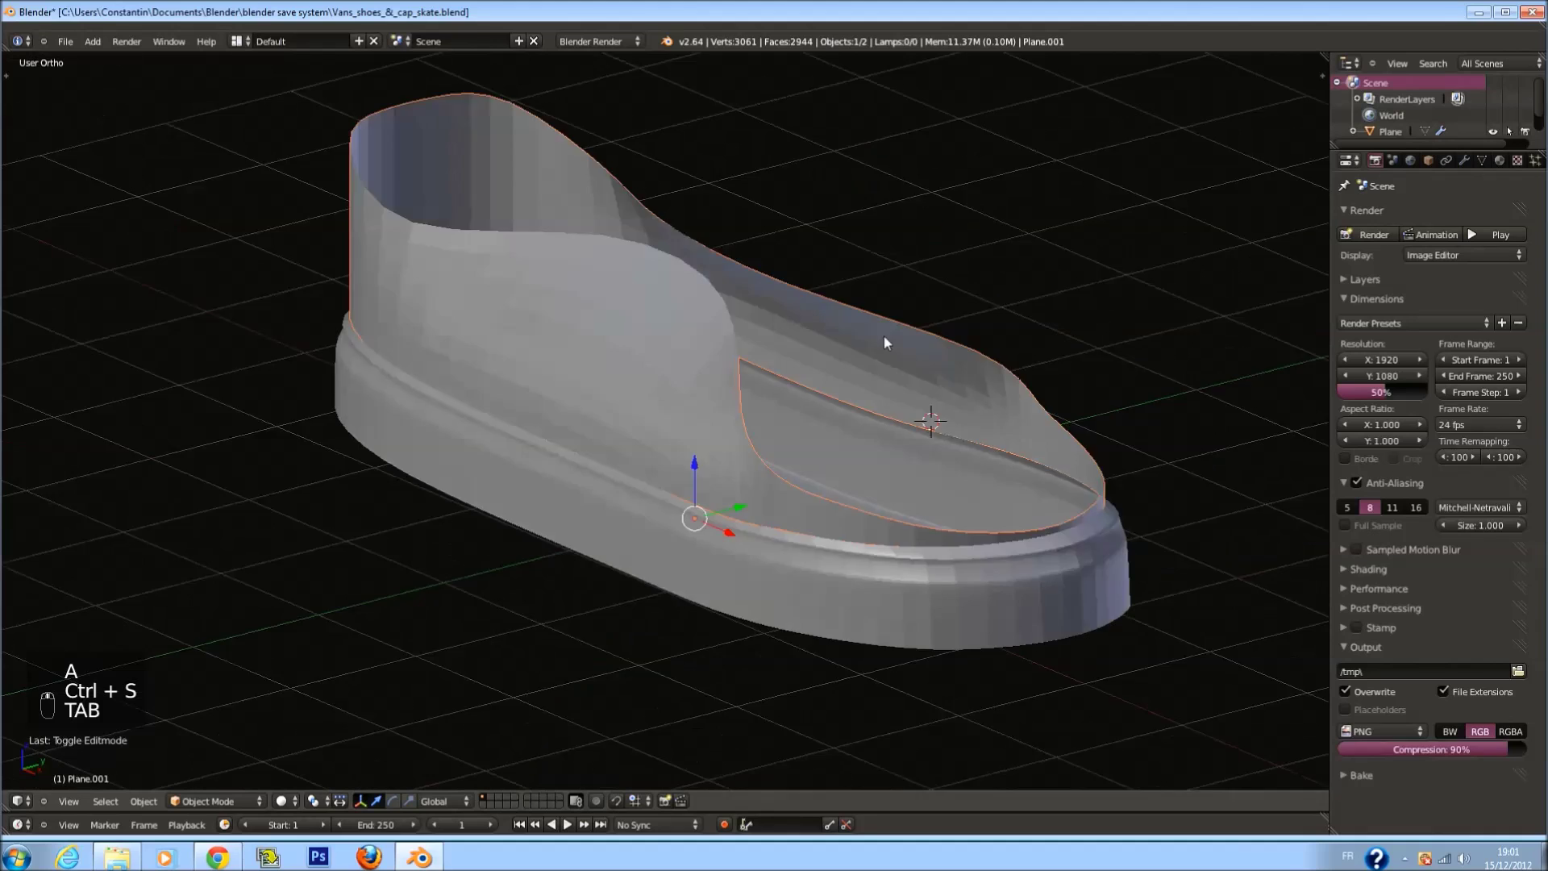
Check the shoe from the side, switch to front ortho and enter Edit Mode on the sole
key(ctrl+s)
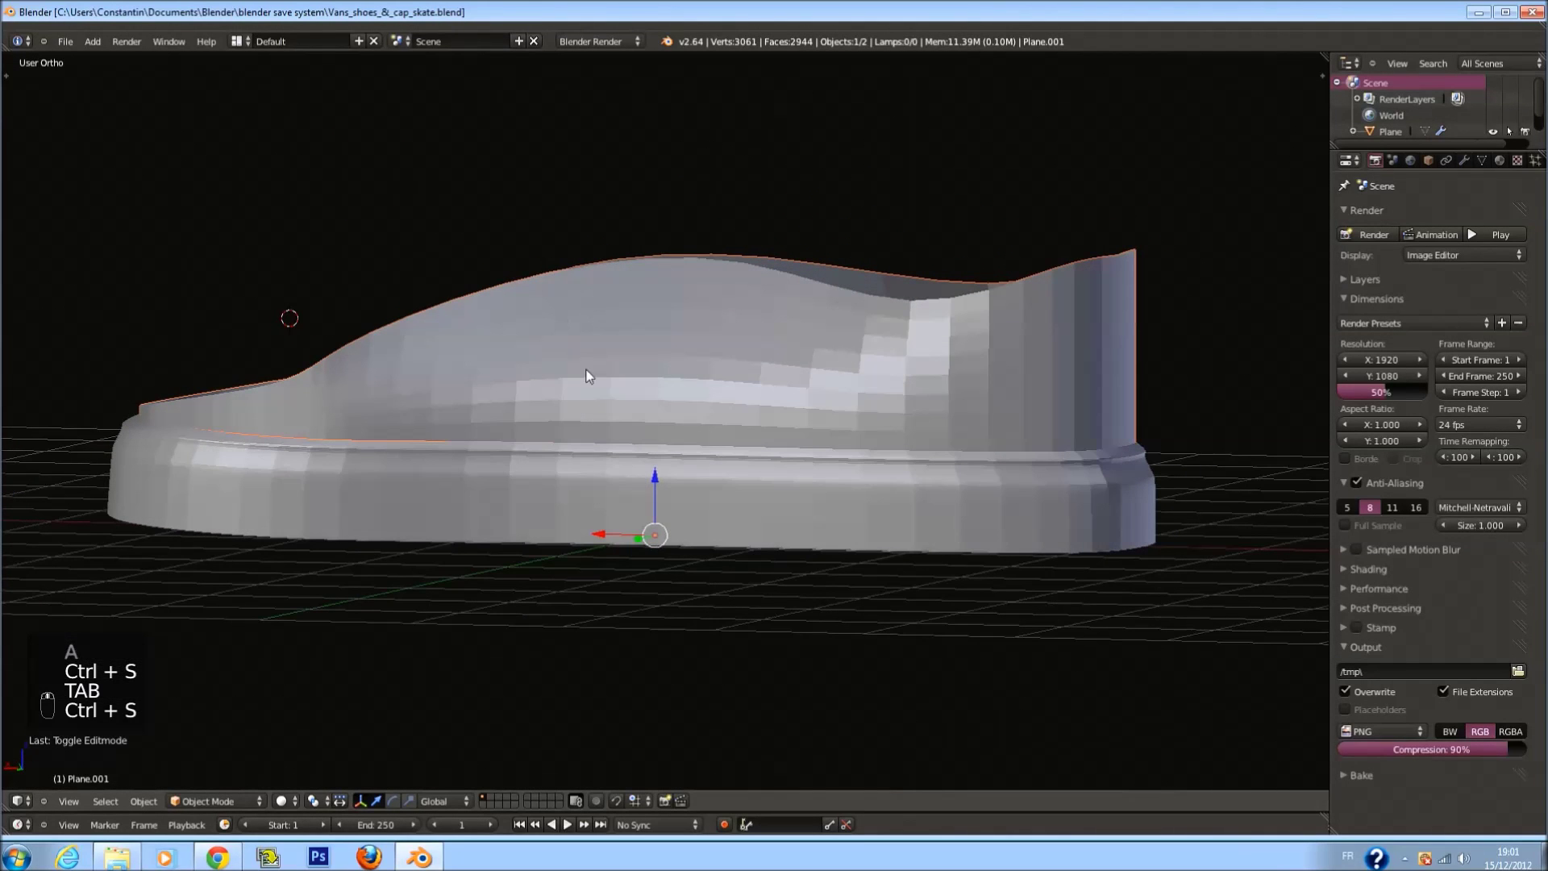
drag(670, 515, 458, 478)
key(KP_1)
key(Tab)
Show the sole's mesh in wireframe with its selection reset for editing
key(z)
key(a)
key(a)
key(c)
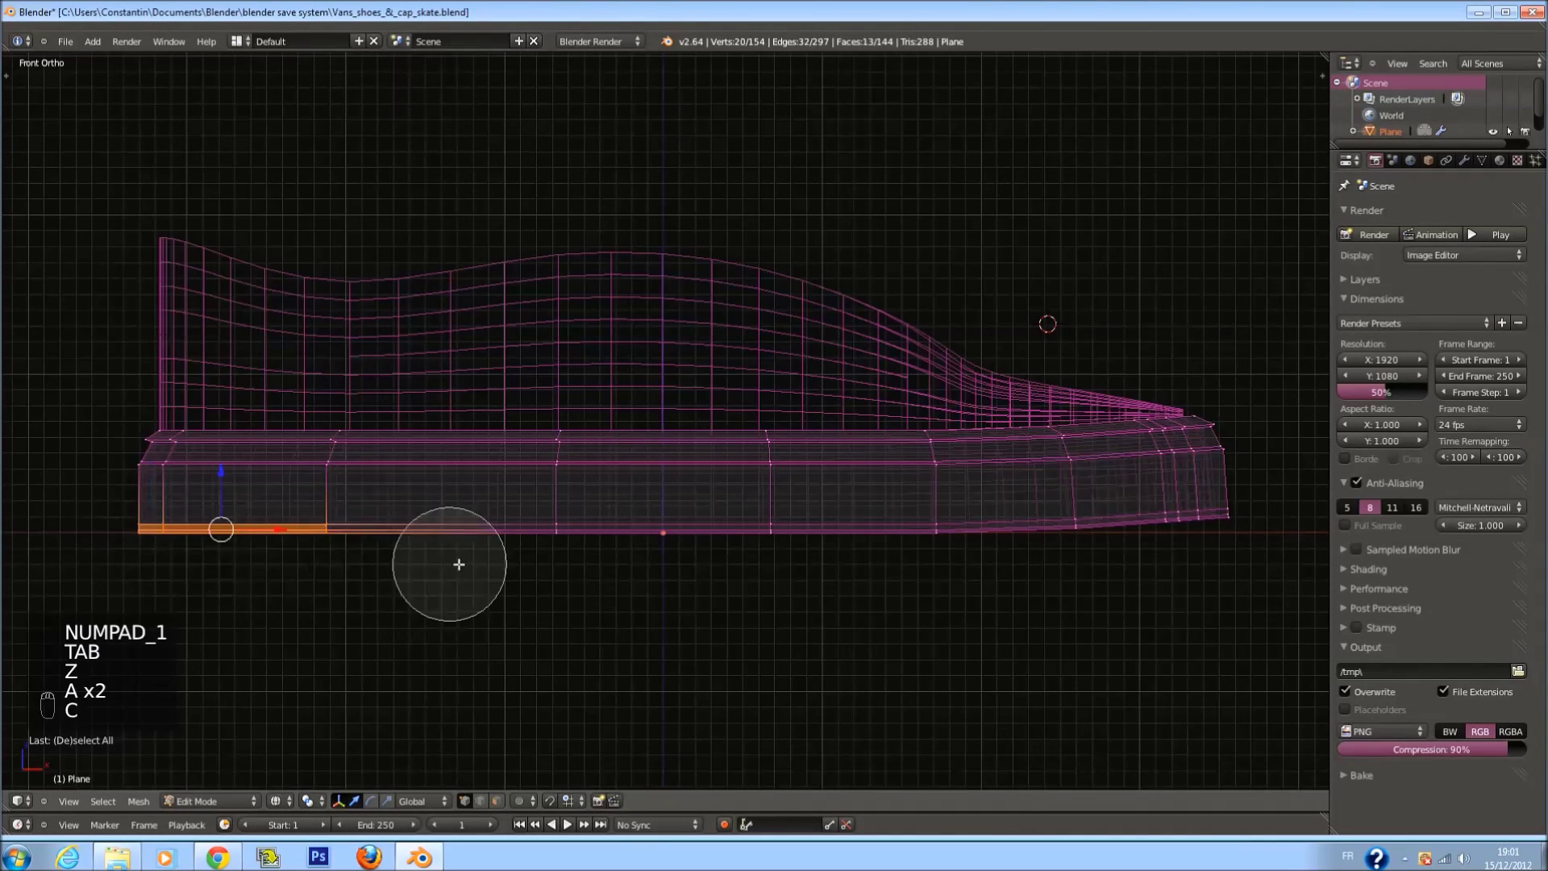
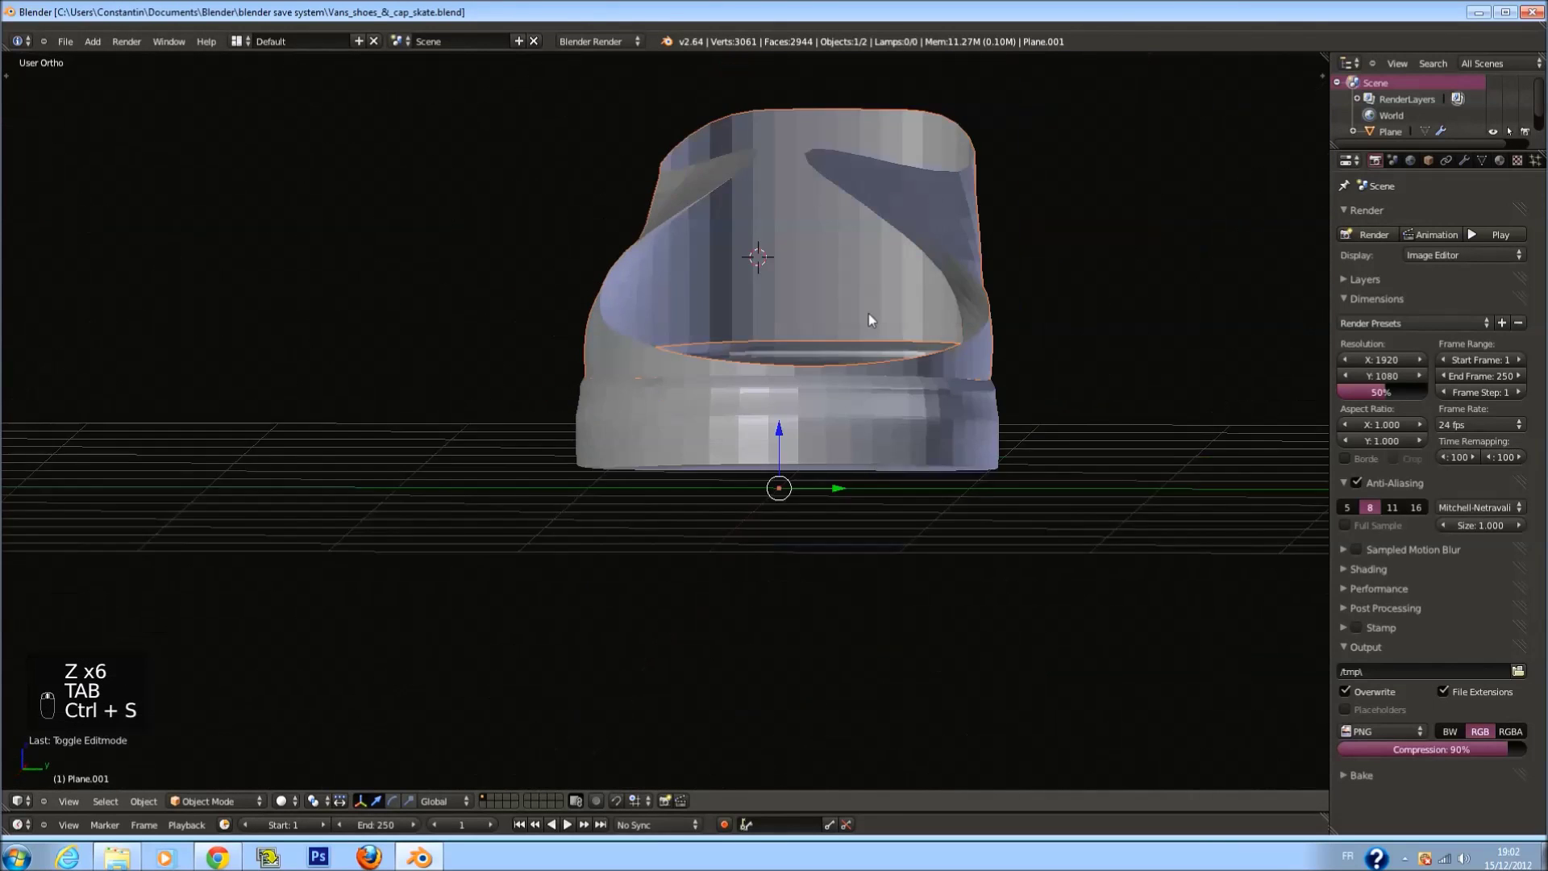
Leave sole editing and view the whole shoe from the top
key(ctrl+s)
key(ctrl+s)
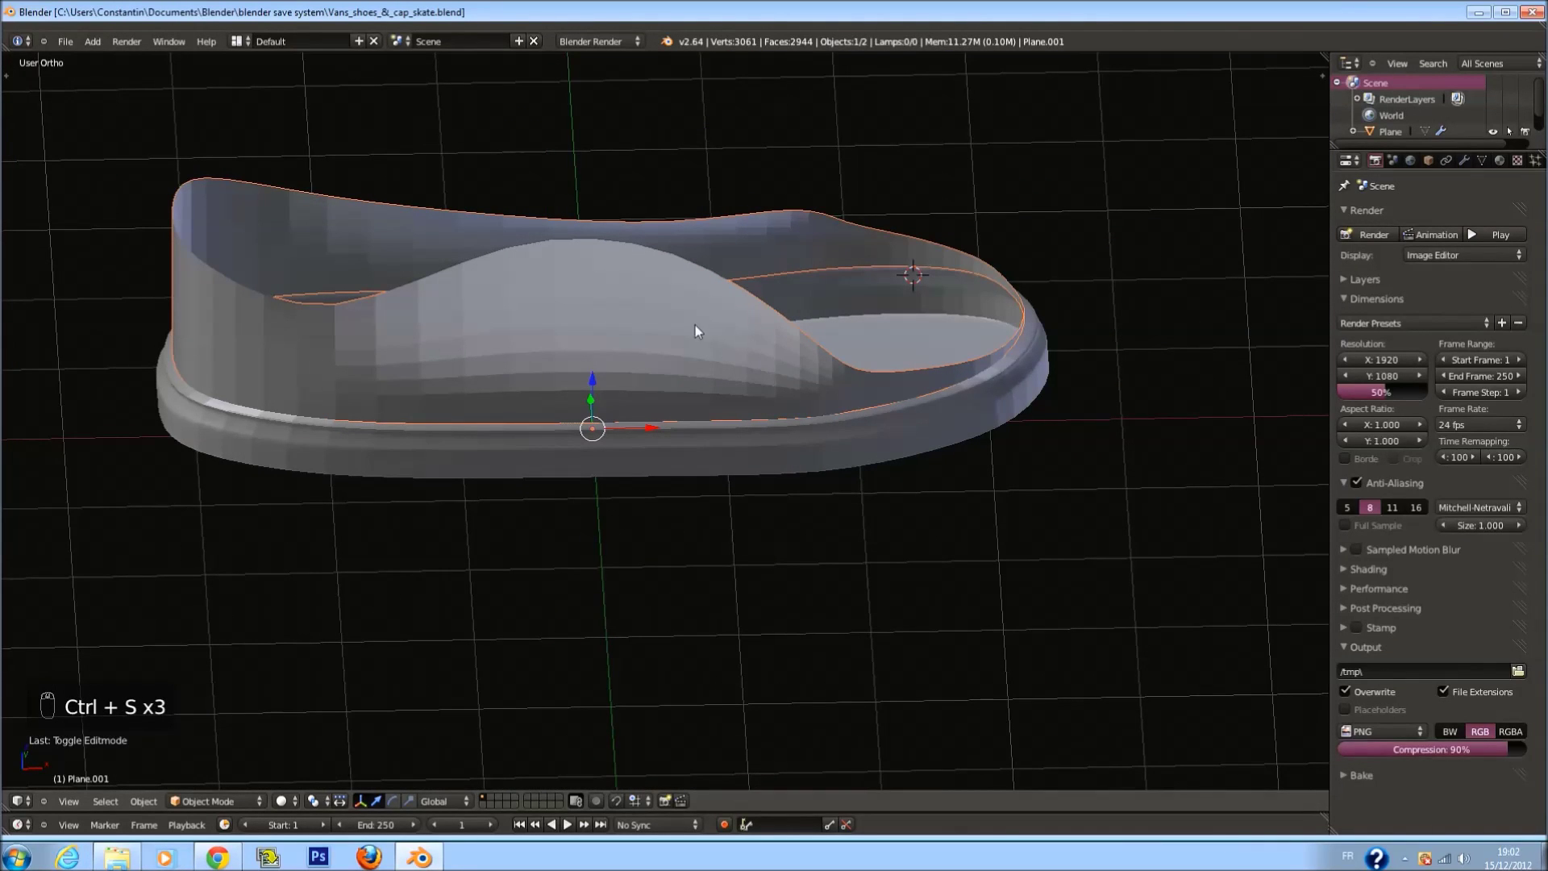
key(KP_7)
Edit the upper from above, shifting the heel-end opening vertices
key(Tab)
key(ctrl+z)
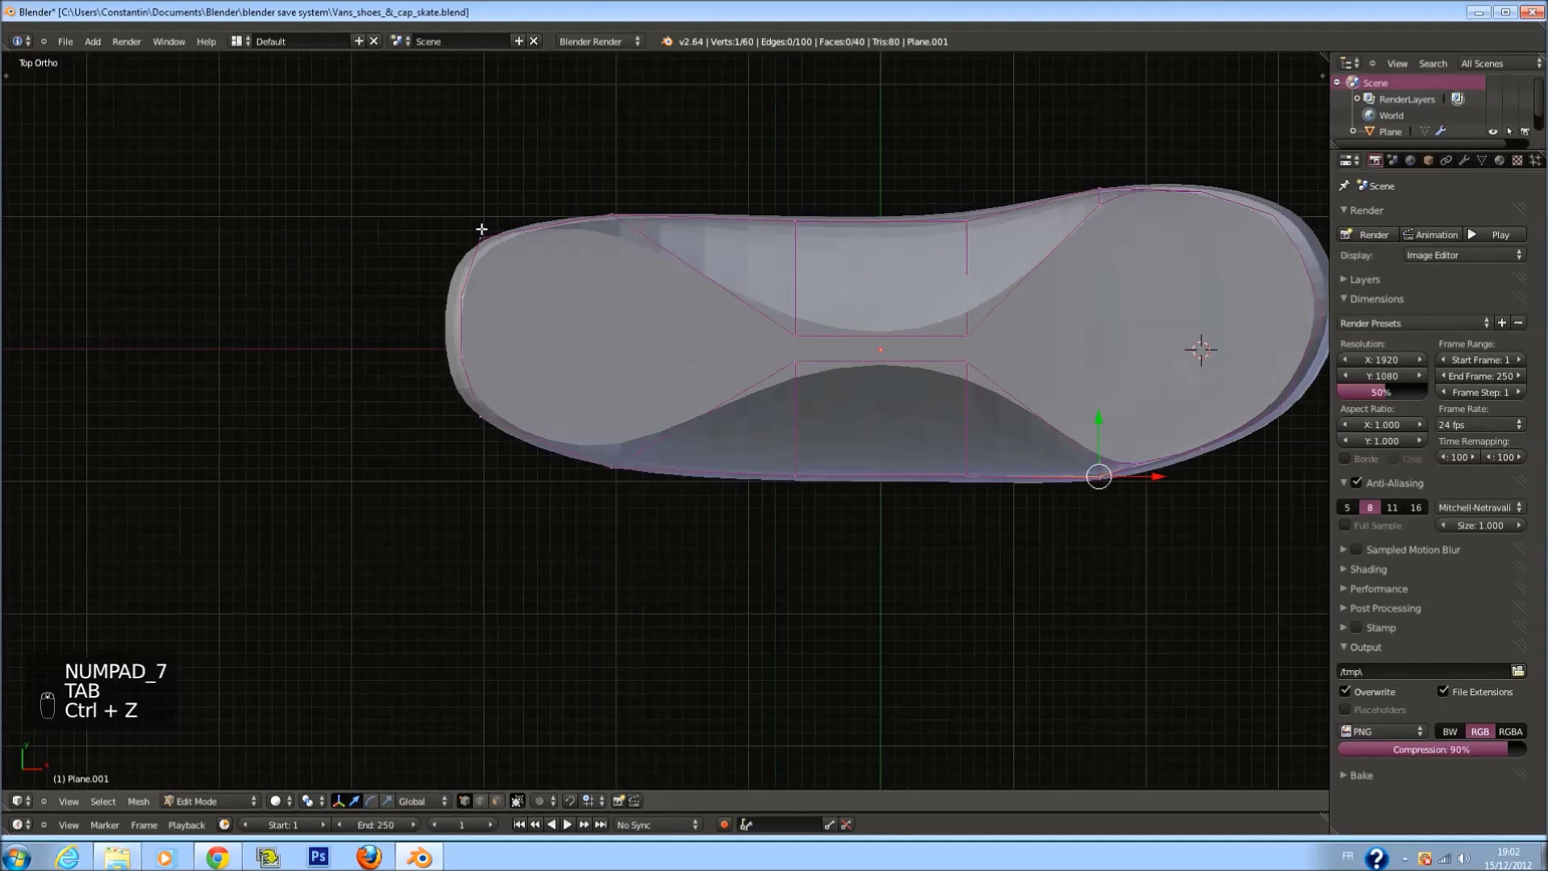
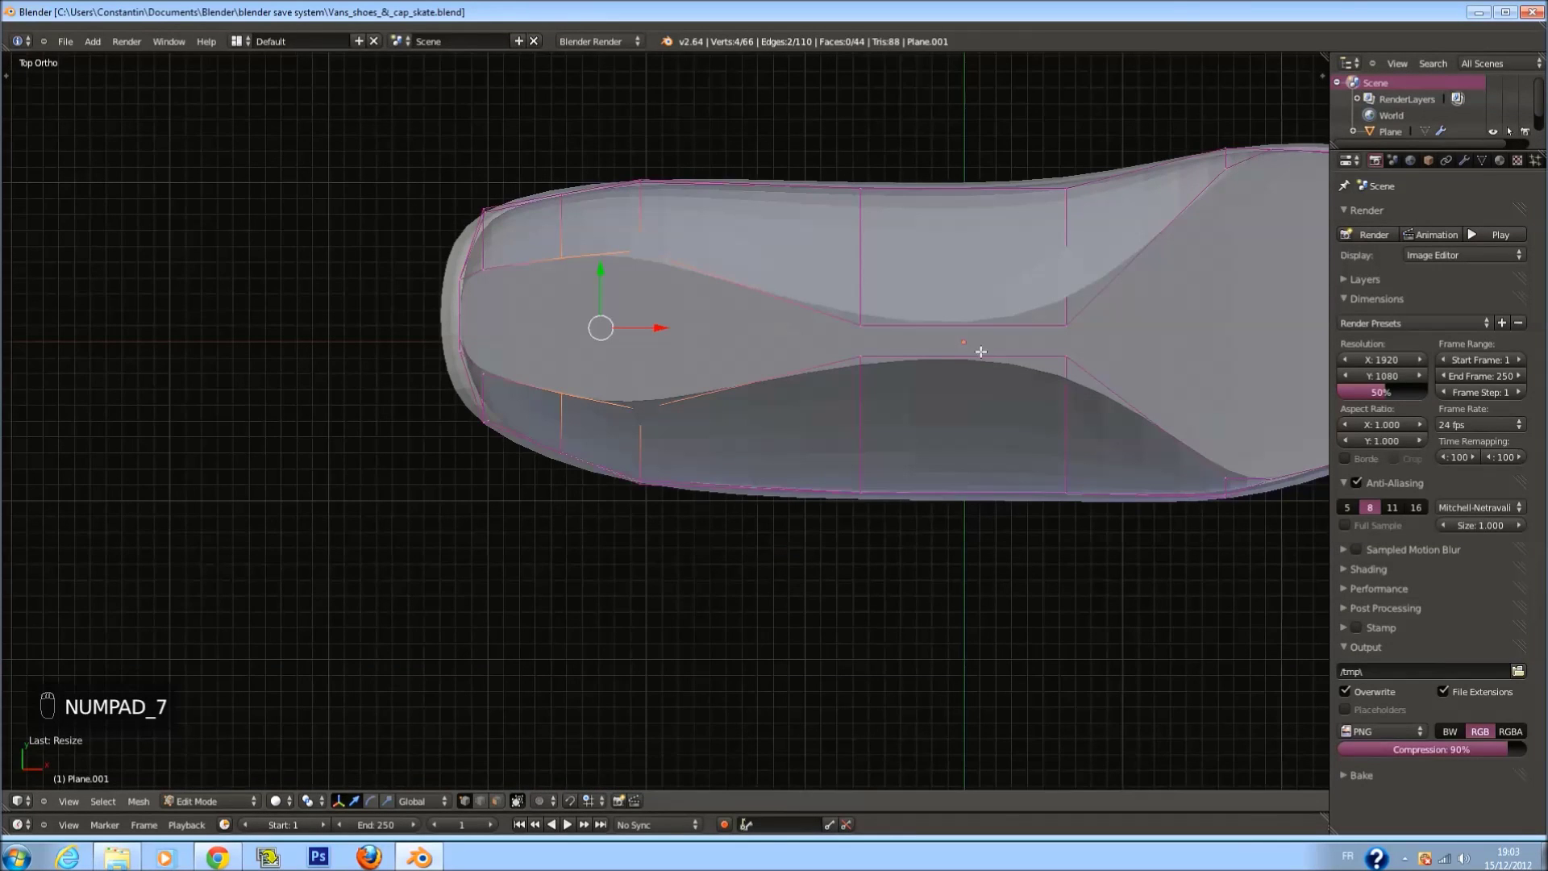
key(s)
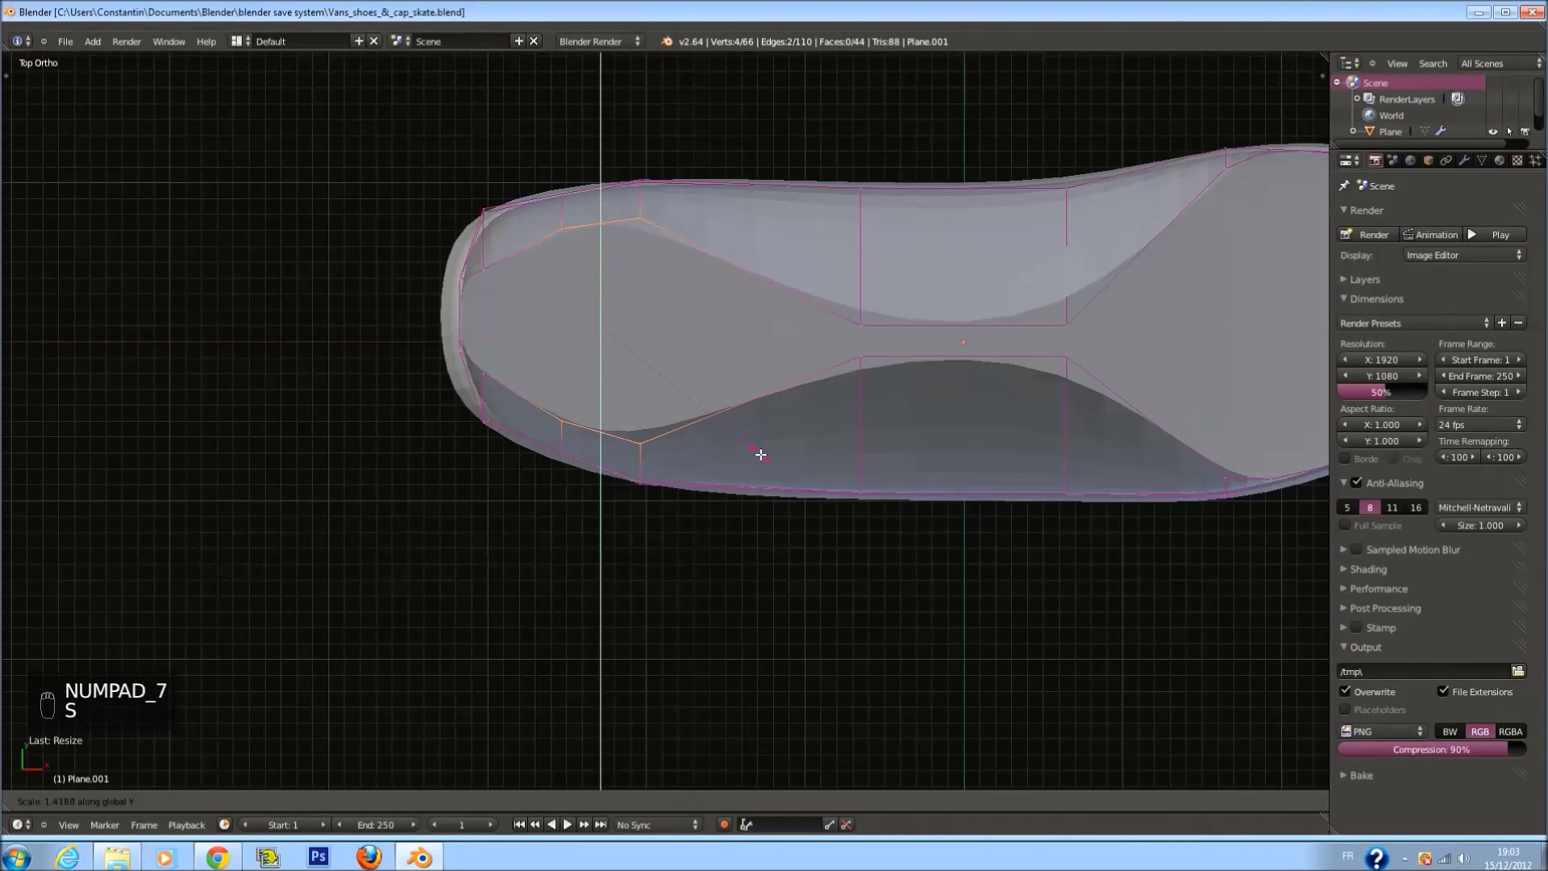
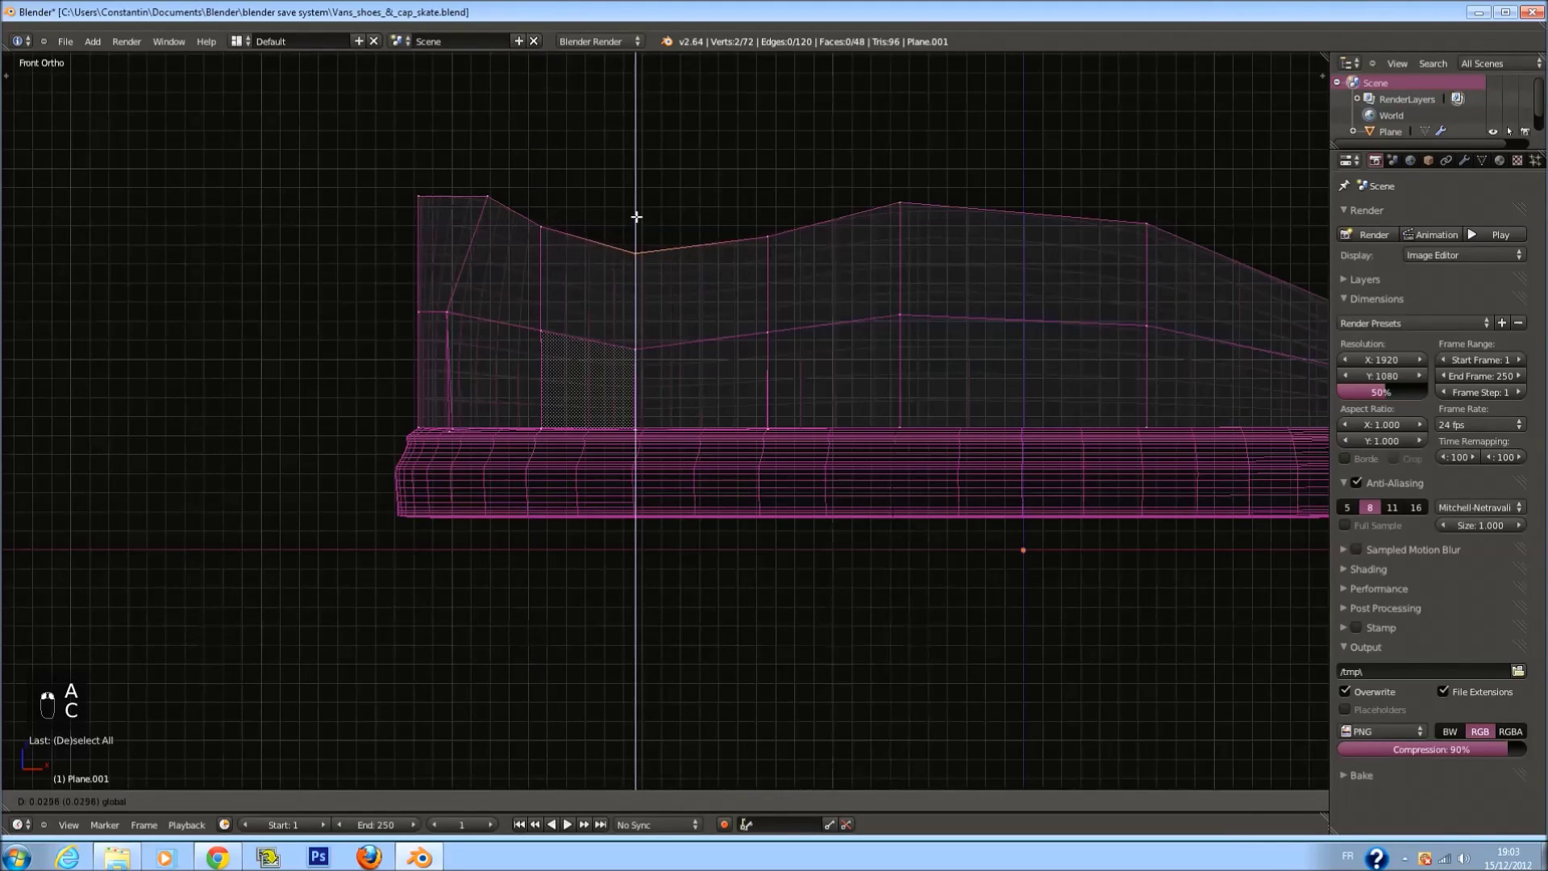
Enter Edit Mode on the upper and select the toe area to fill with faces
key(z)
key(ctrl+s)
key(Tab)
click(923, 307)
Zoom out in wireframe and orbit to look down into the shoe's toe cap
key(ctrl+s)
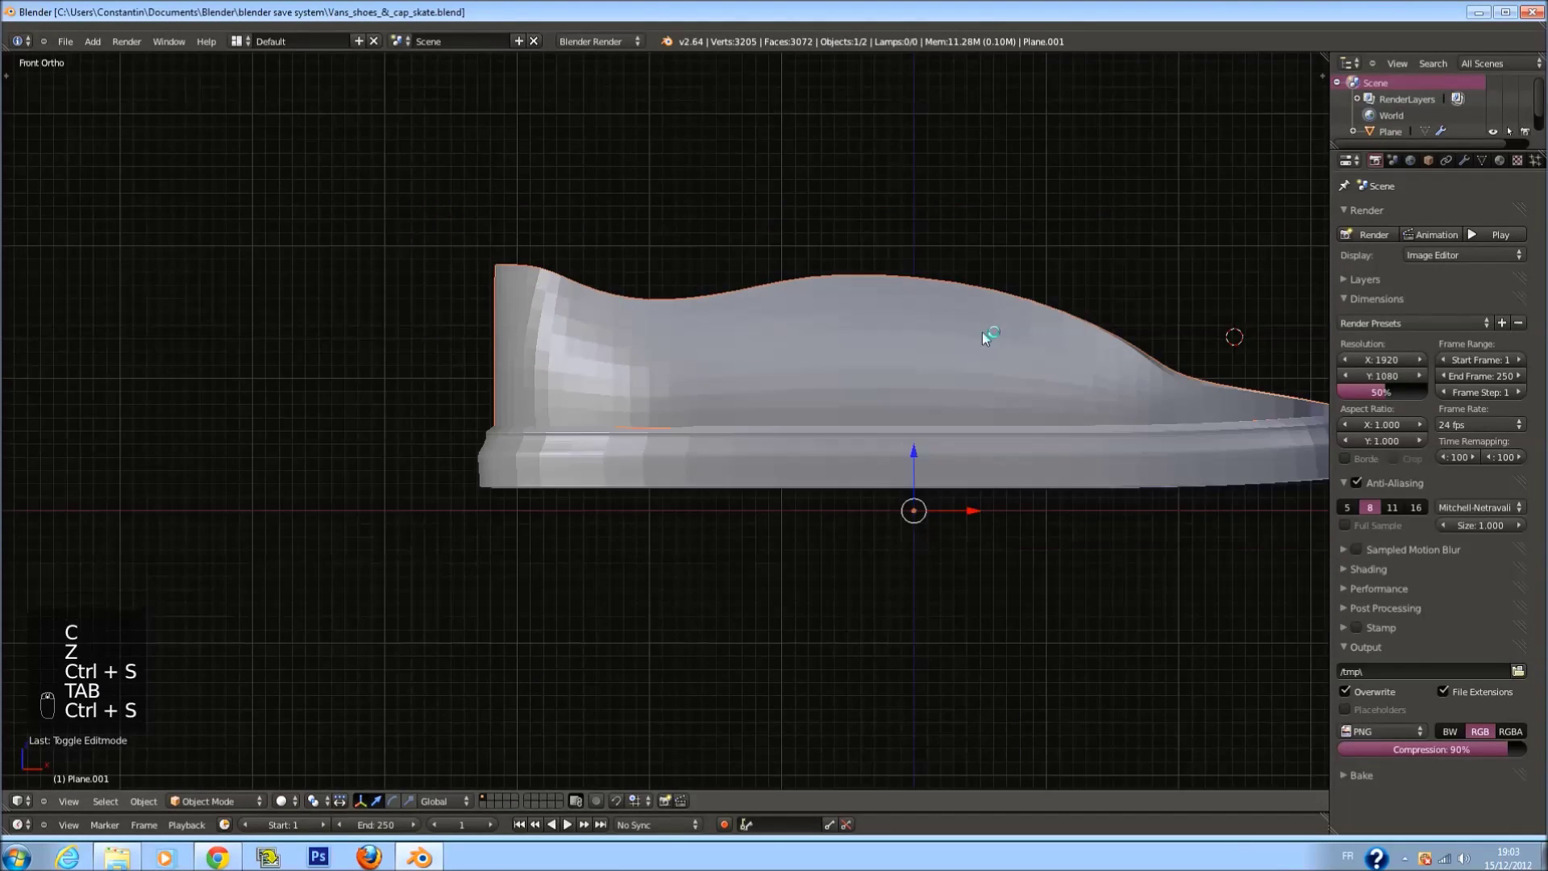
key(ctrl+s)
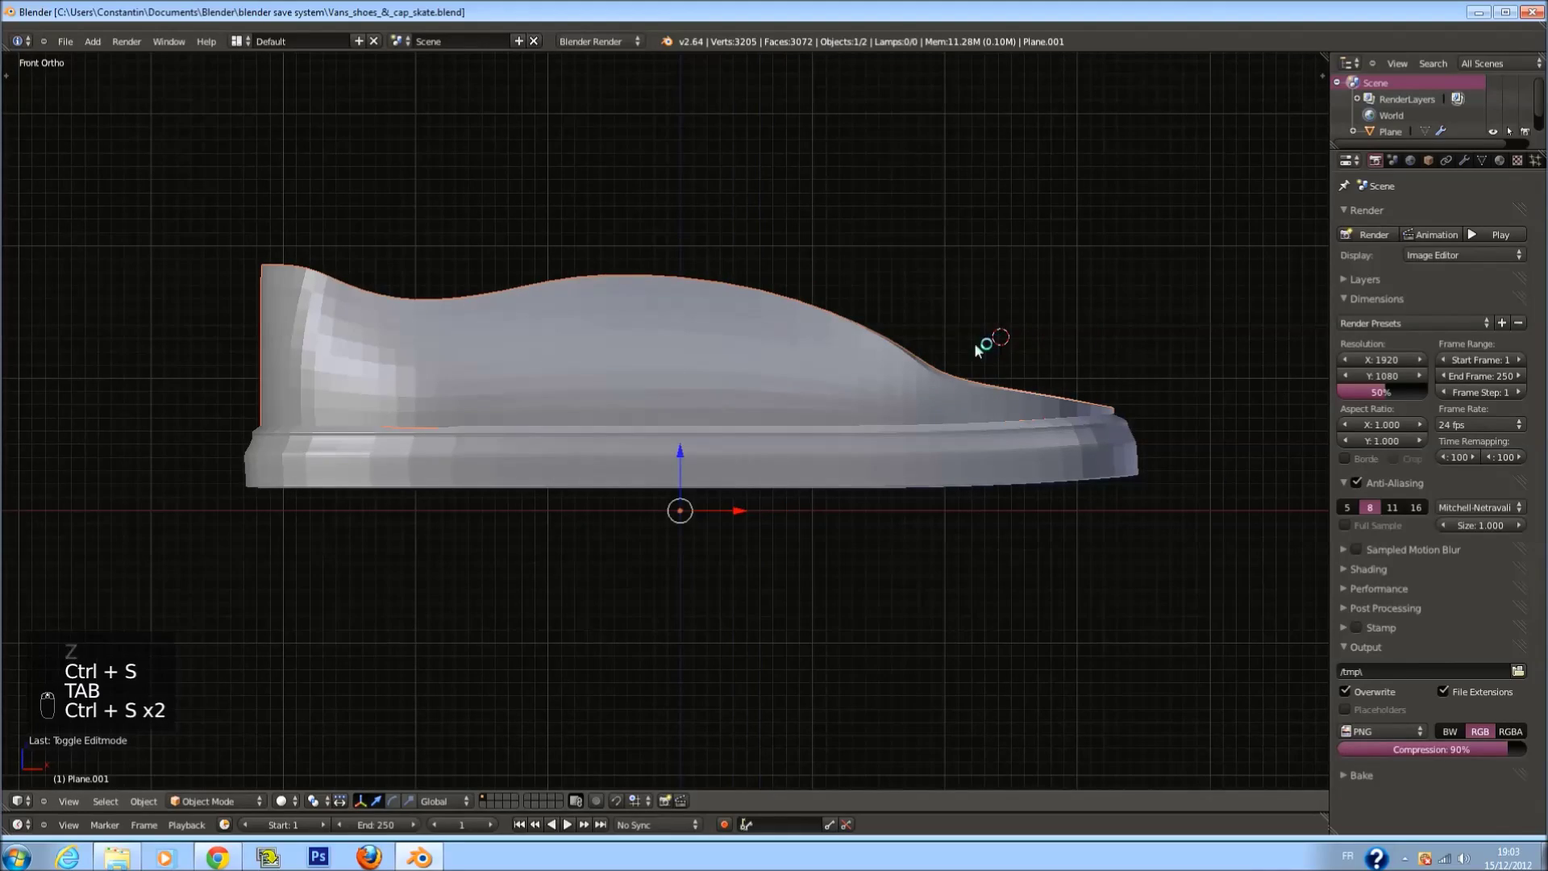
key(z)
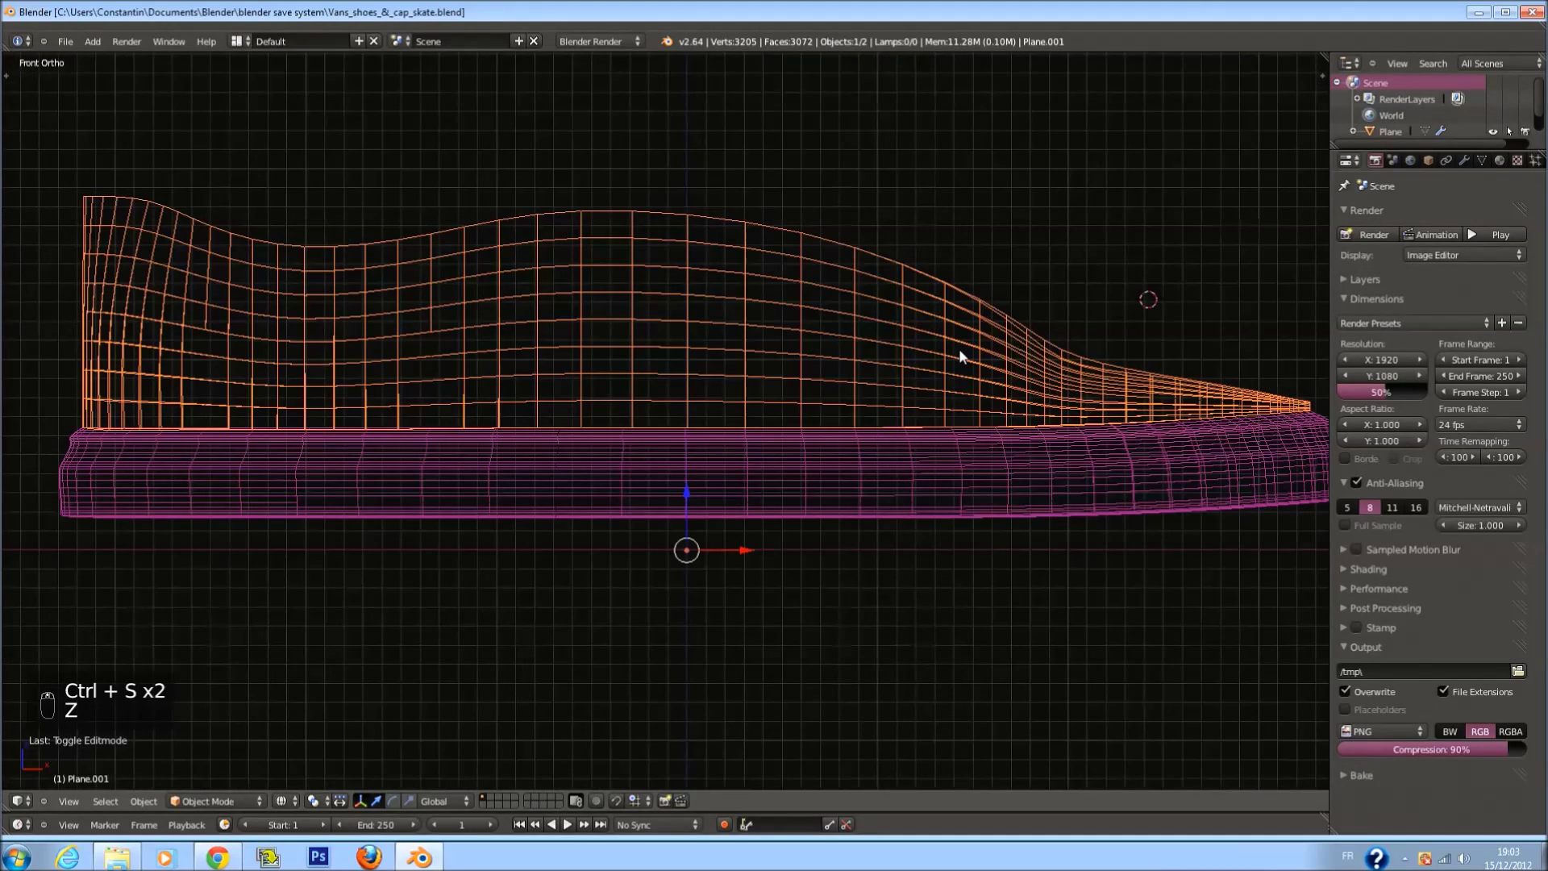
middle_click(925, 372)
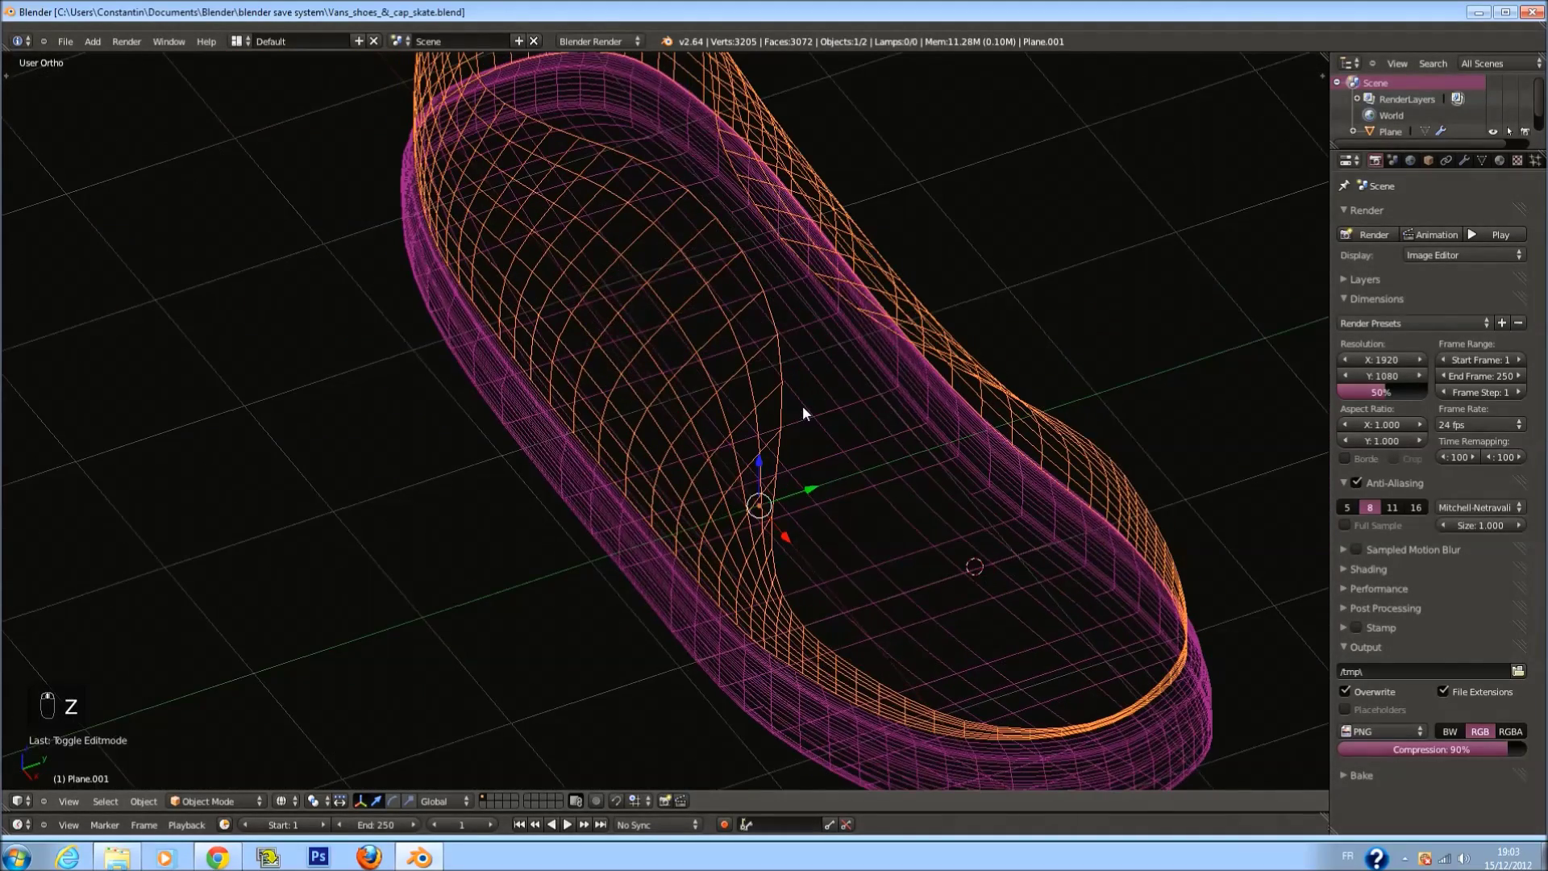
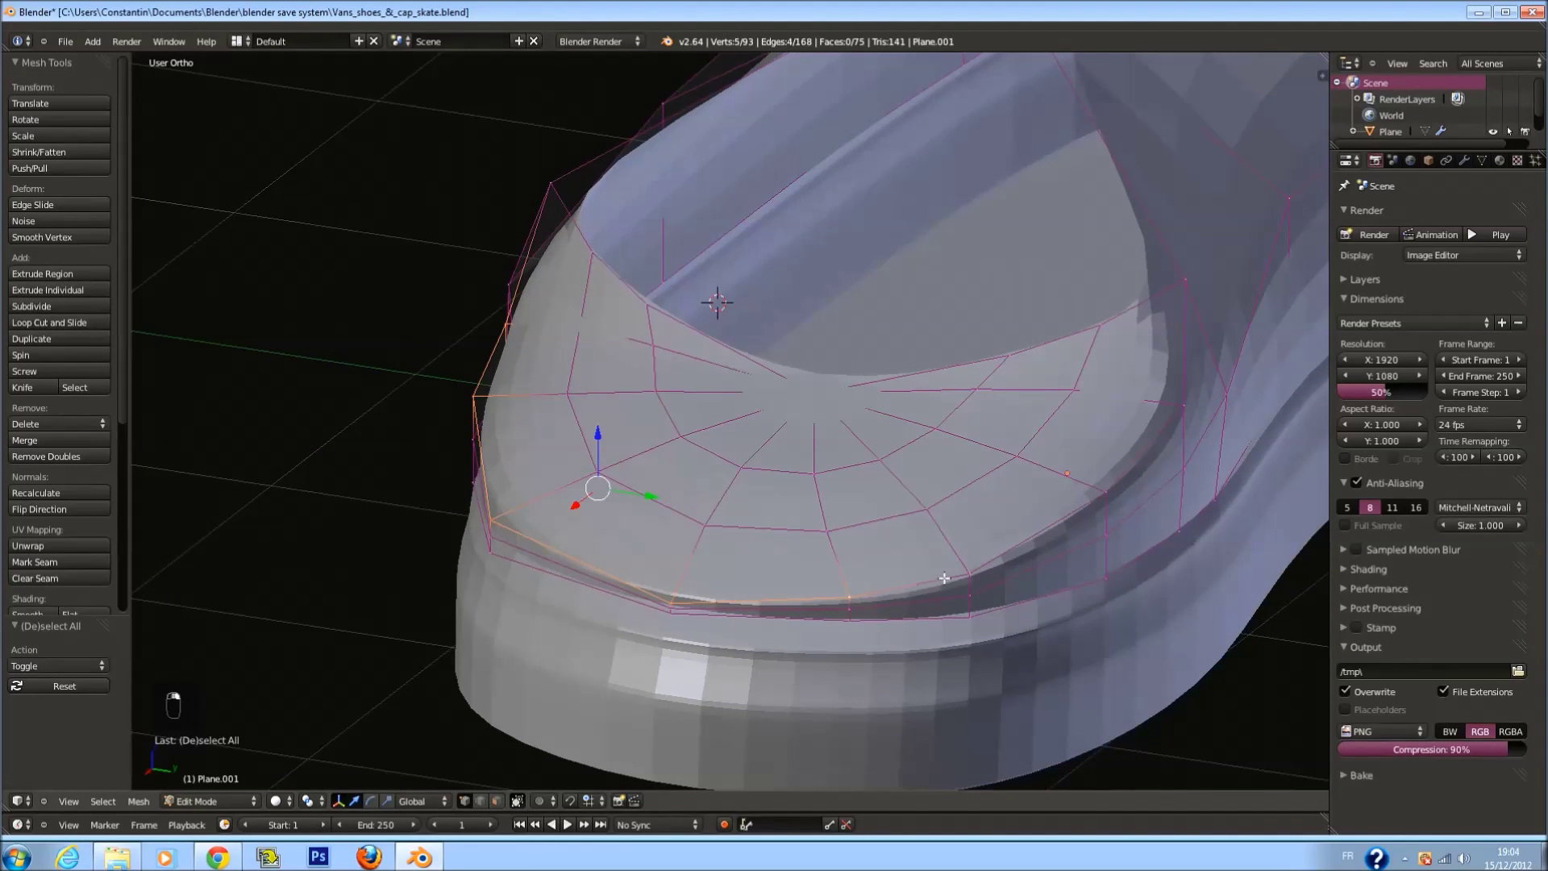
key(s)
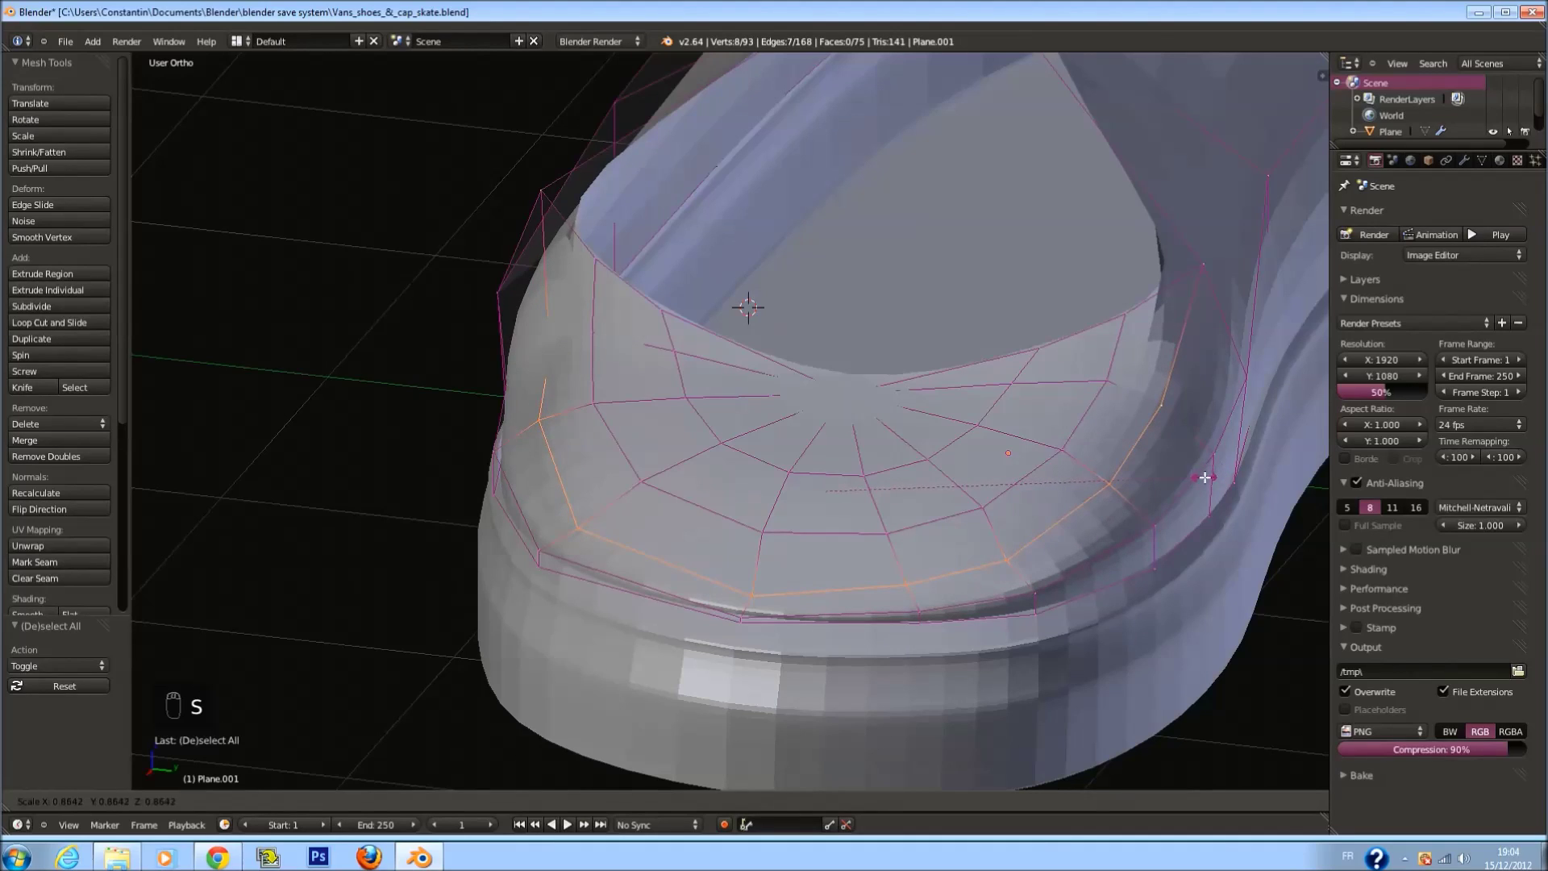
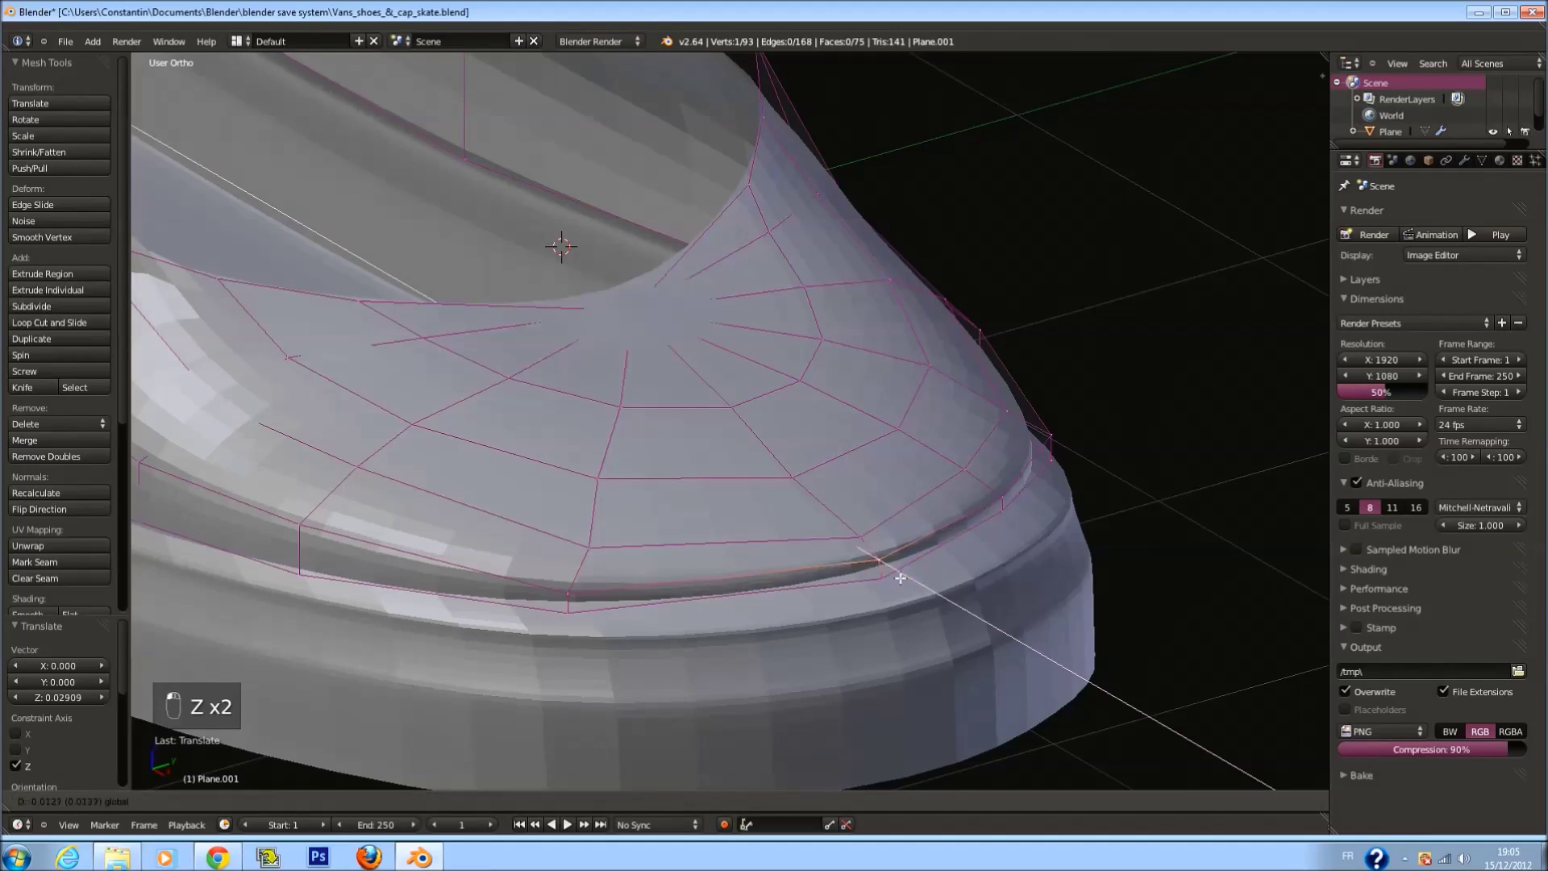
key(Tab)
Inspect the smoothed toe cap, then reopen the shoe upper's mesh for editing
key(ctrl+s)
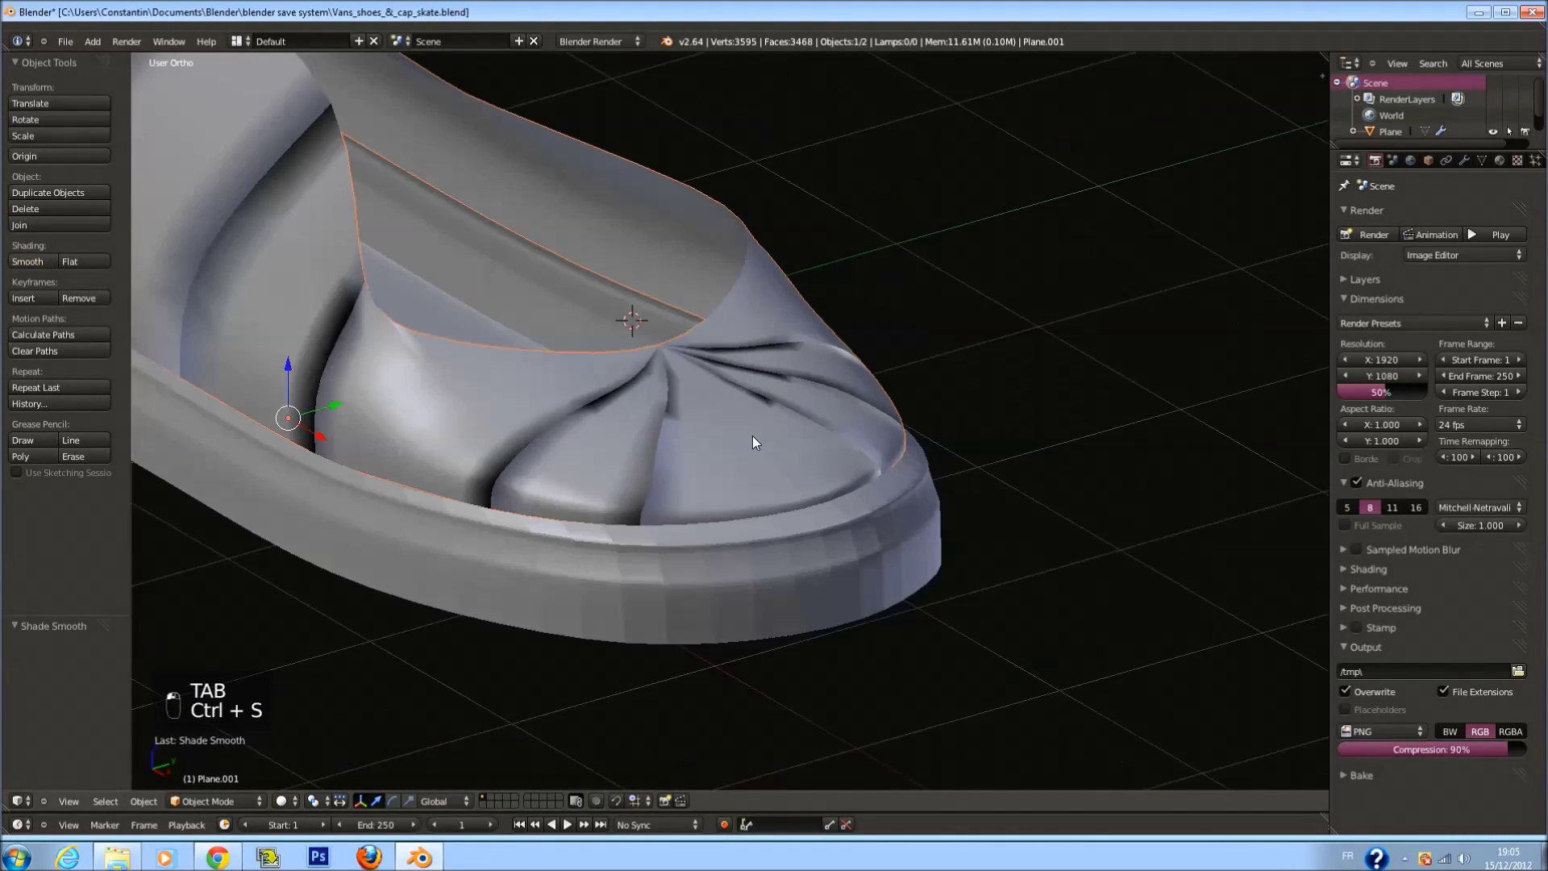
click(903, 399)
drag(820, 397, 614, 422)
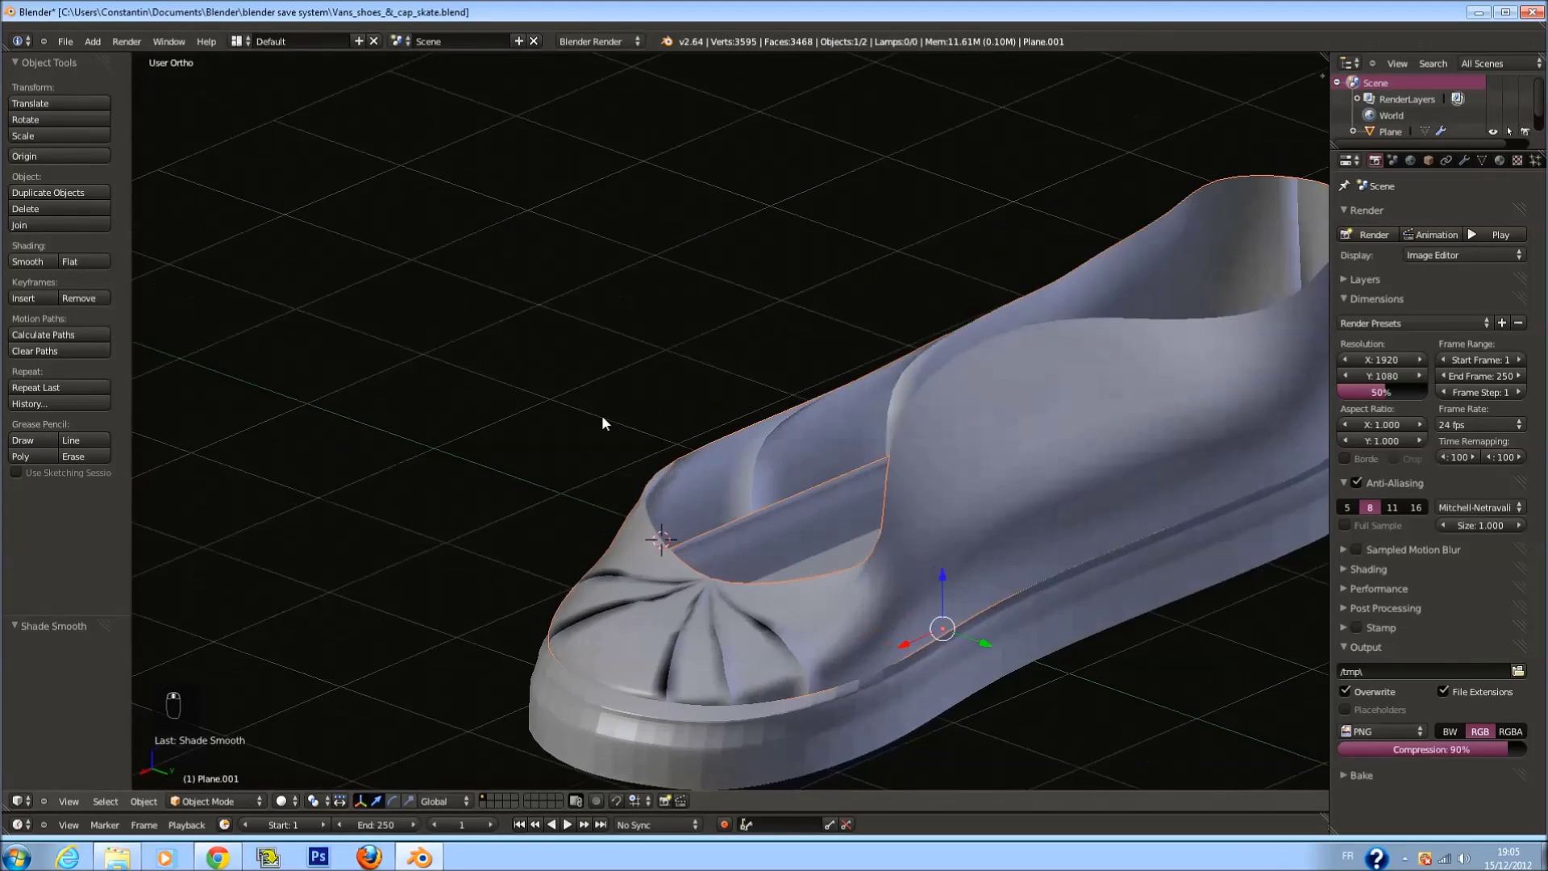
key(Tab)
Toggle the upper's vertex selection, view it side-on and leave Edit Mode
key(a)
key(a)
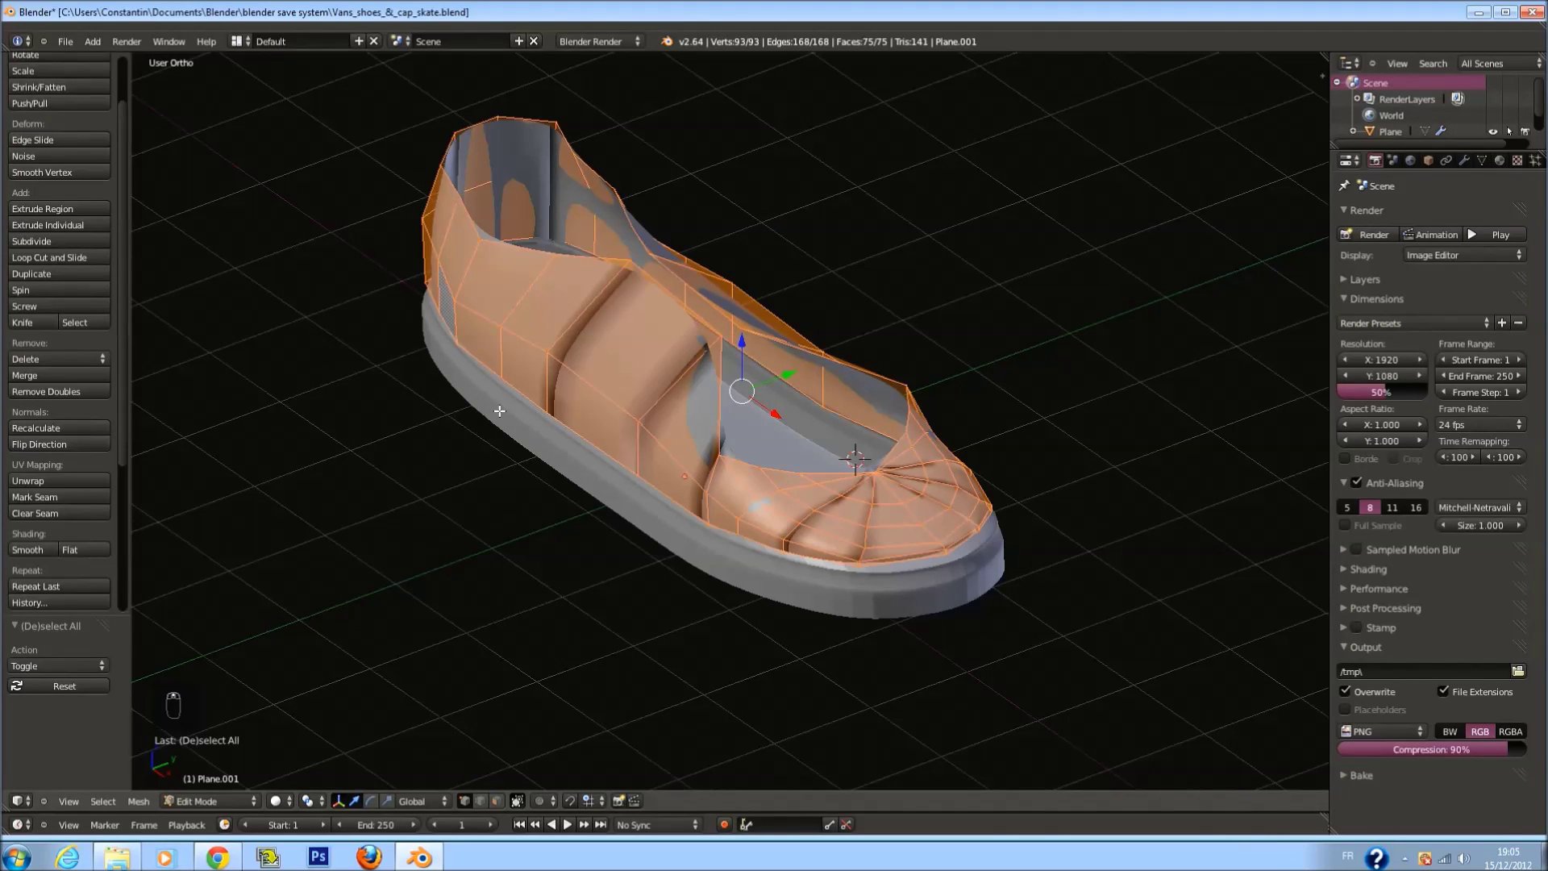
drag(84, 437, 634, 414)
key(Tab)
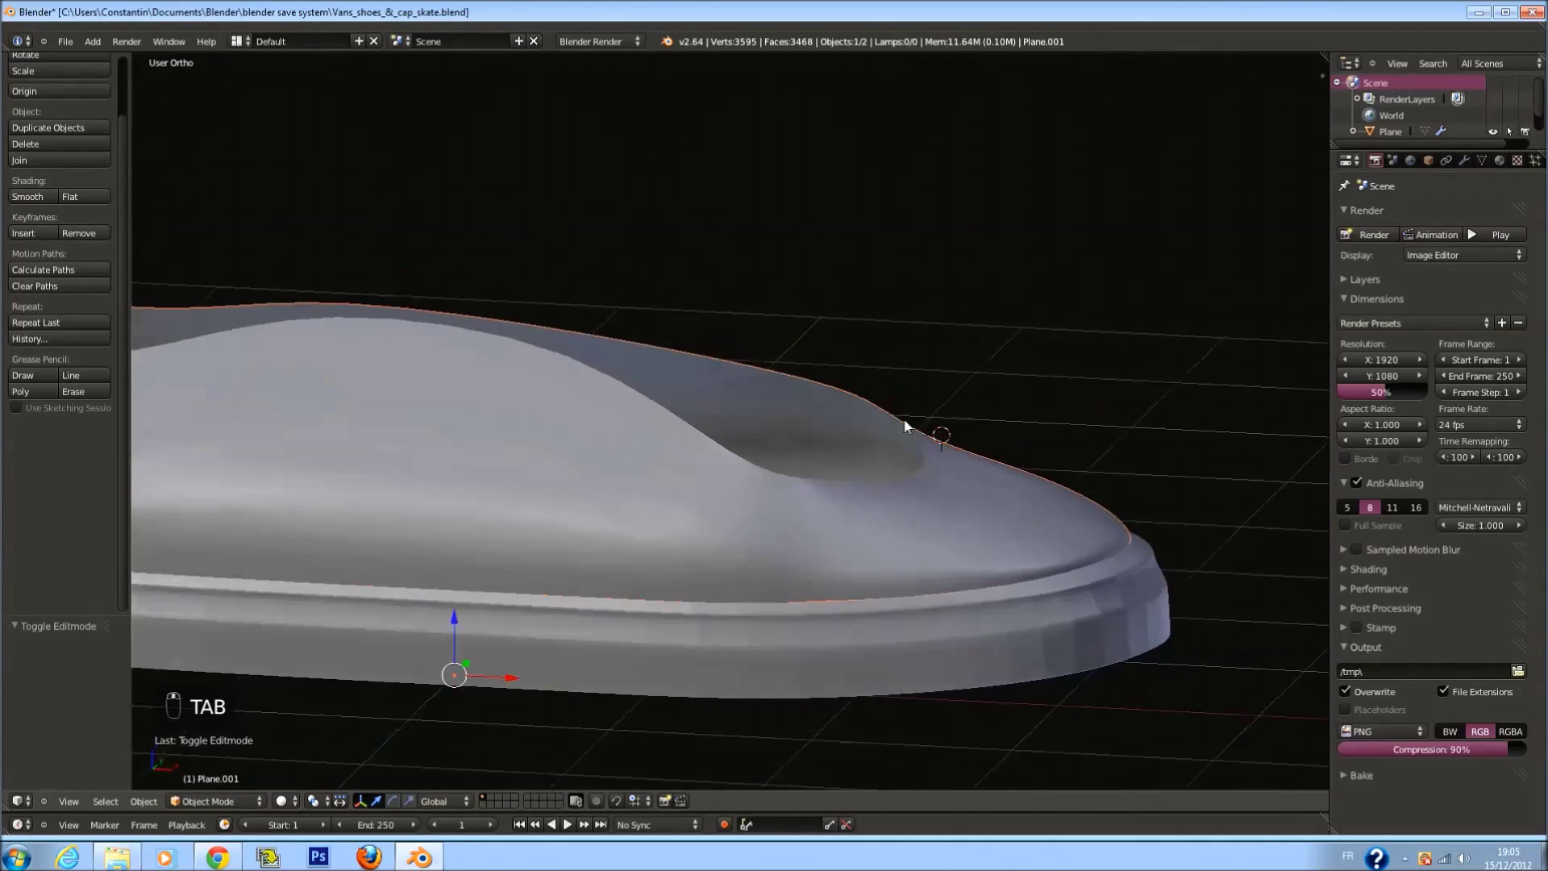
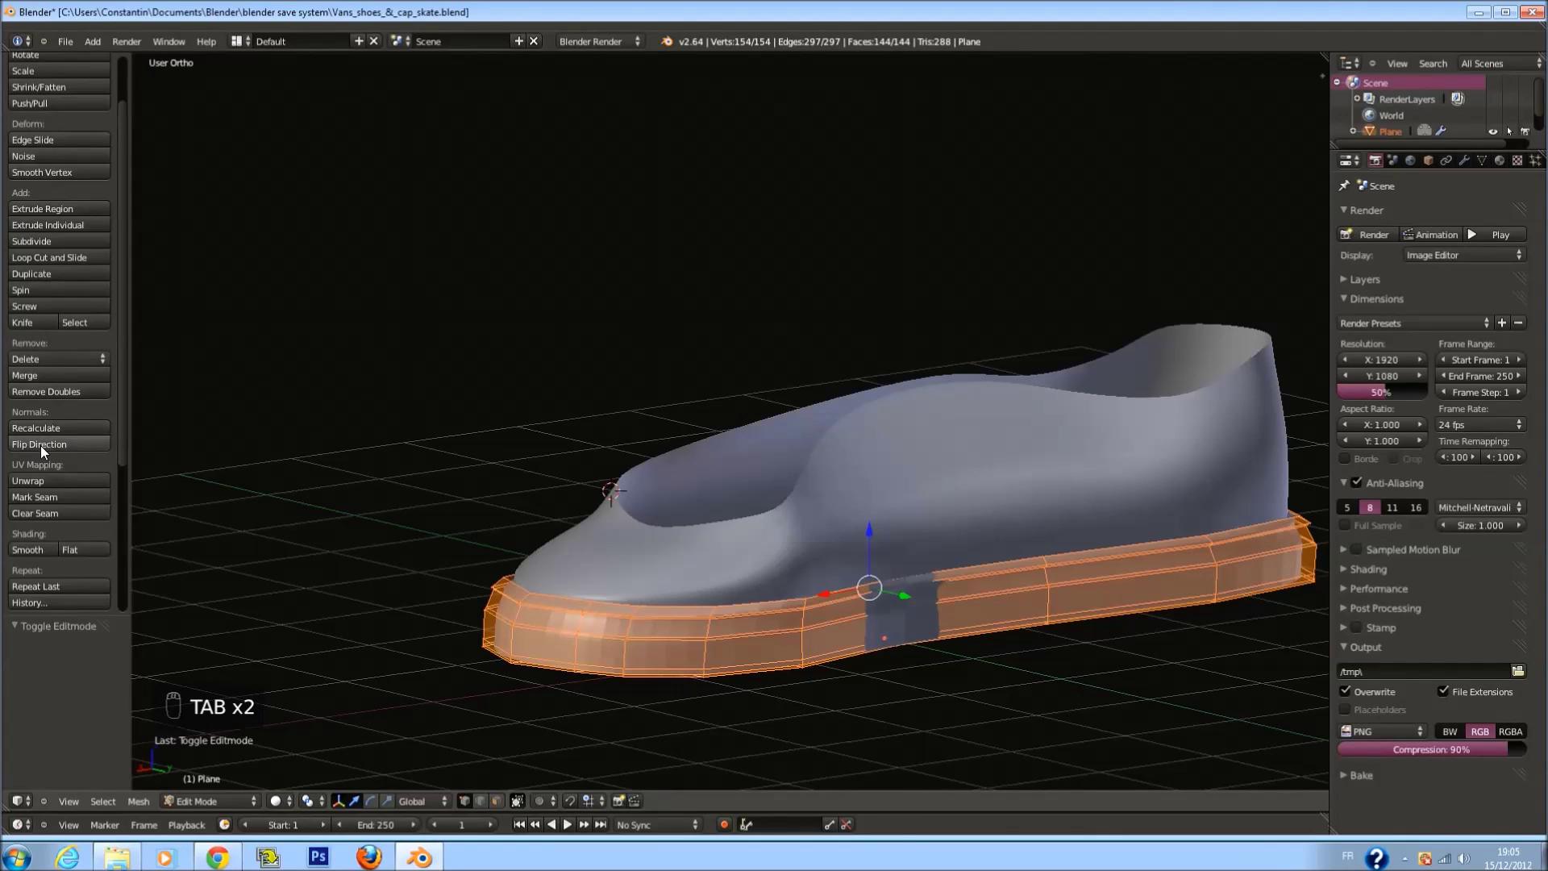
Leave sole editing and look over the shoe straight from the front
drag(46, 482, 1022, 511)
key(Tab)
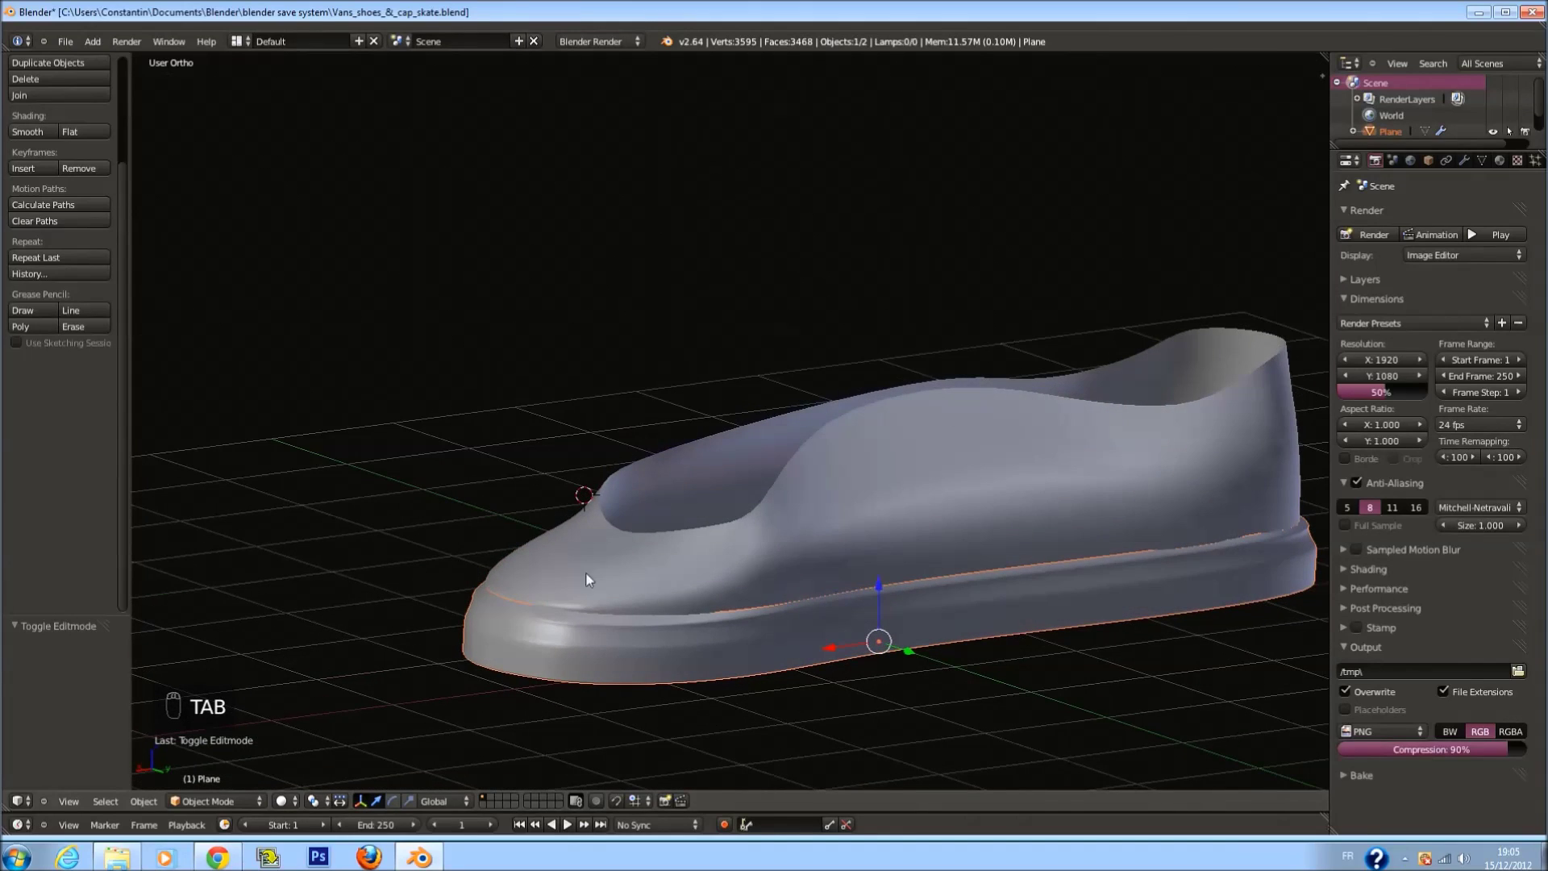
key(ctrl+s)
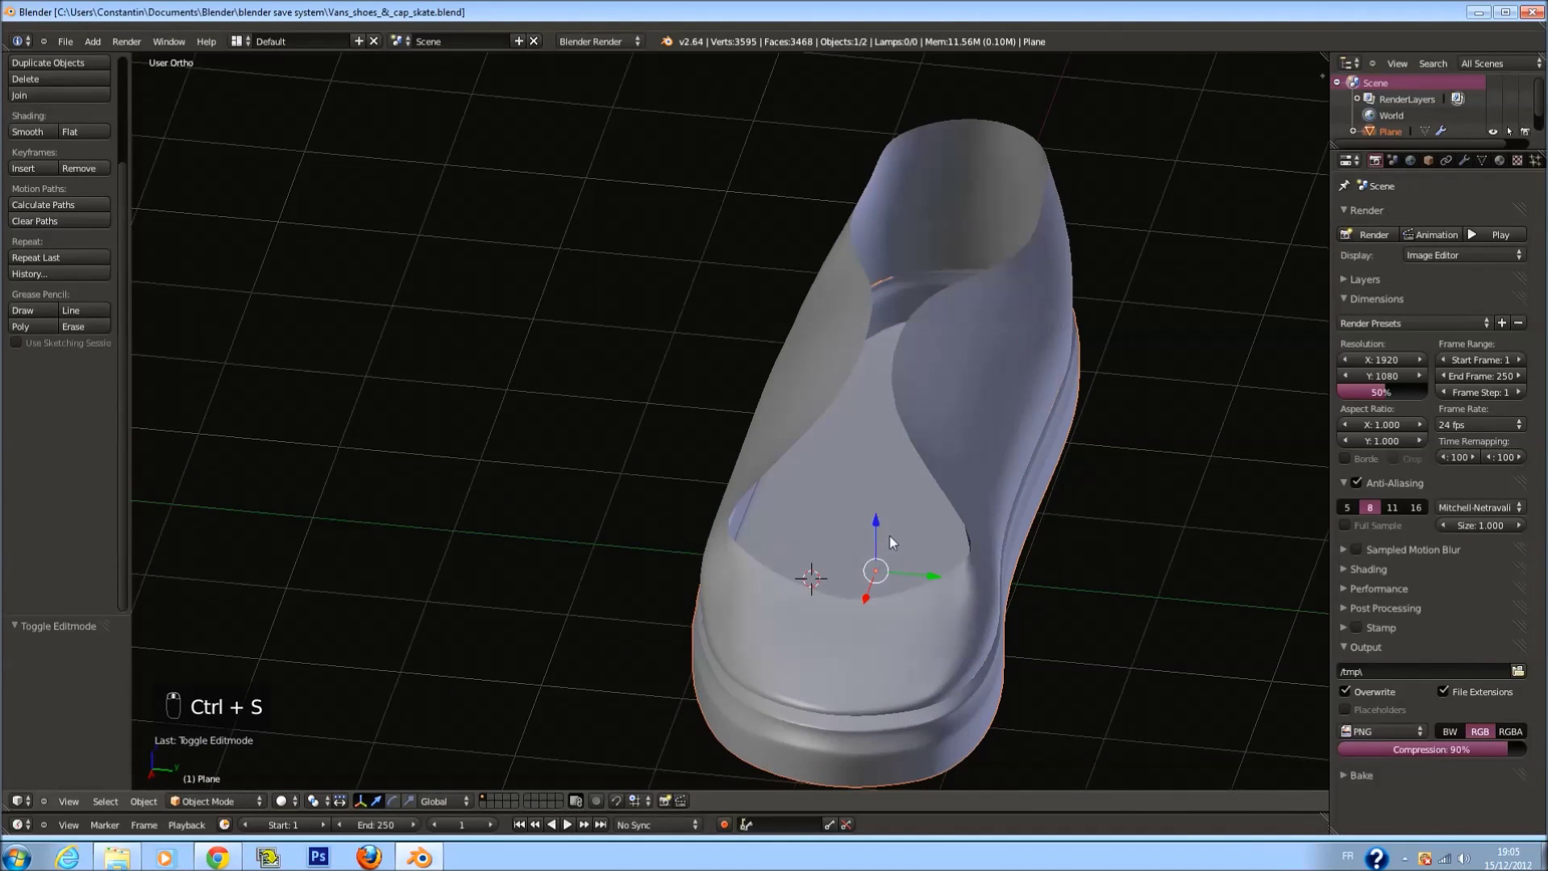
key(KP_1)
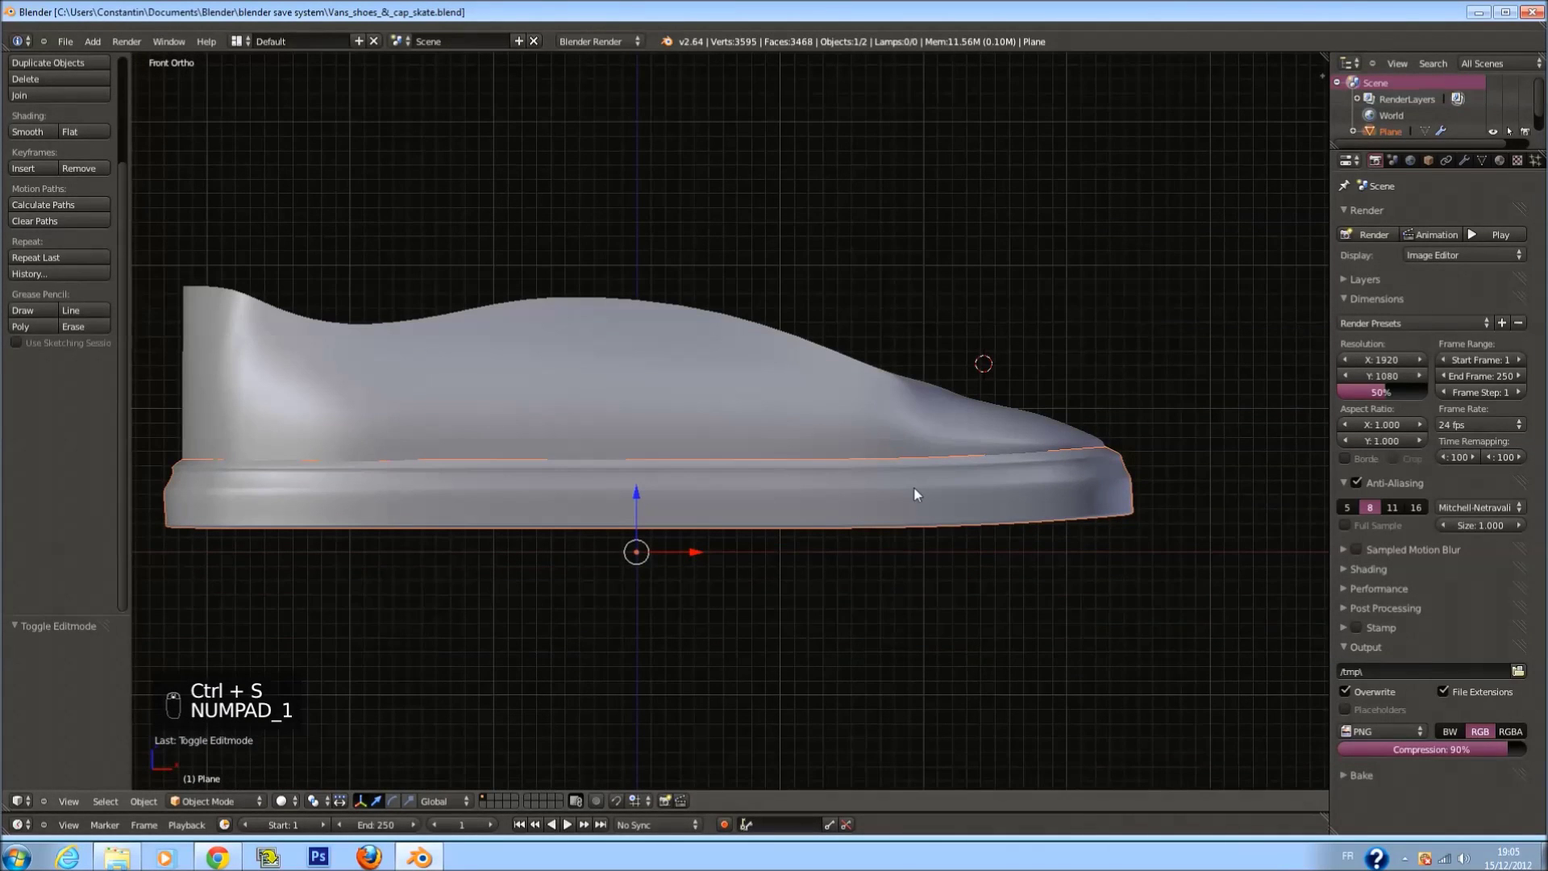
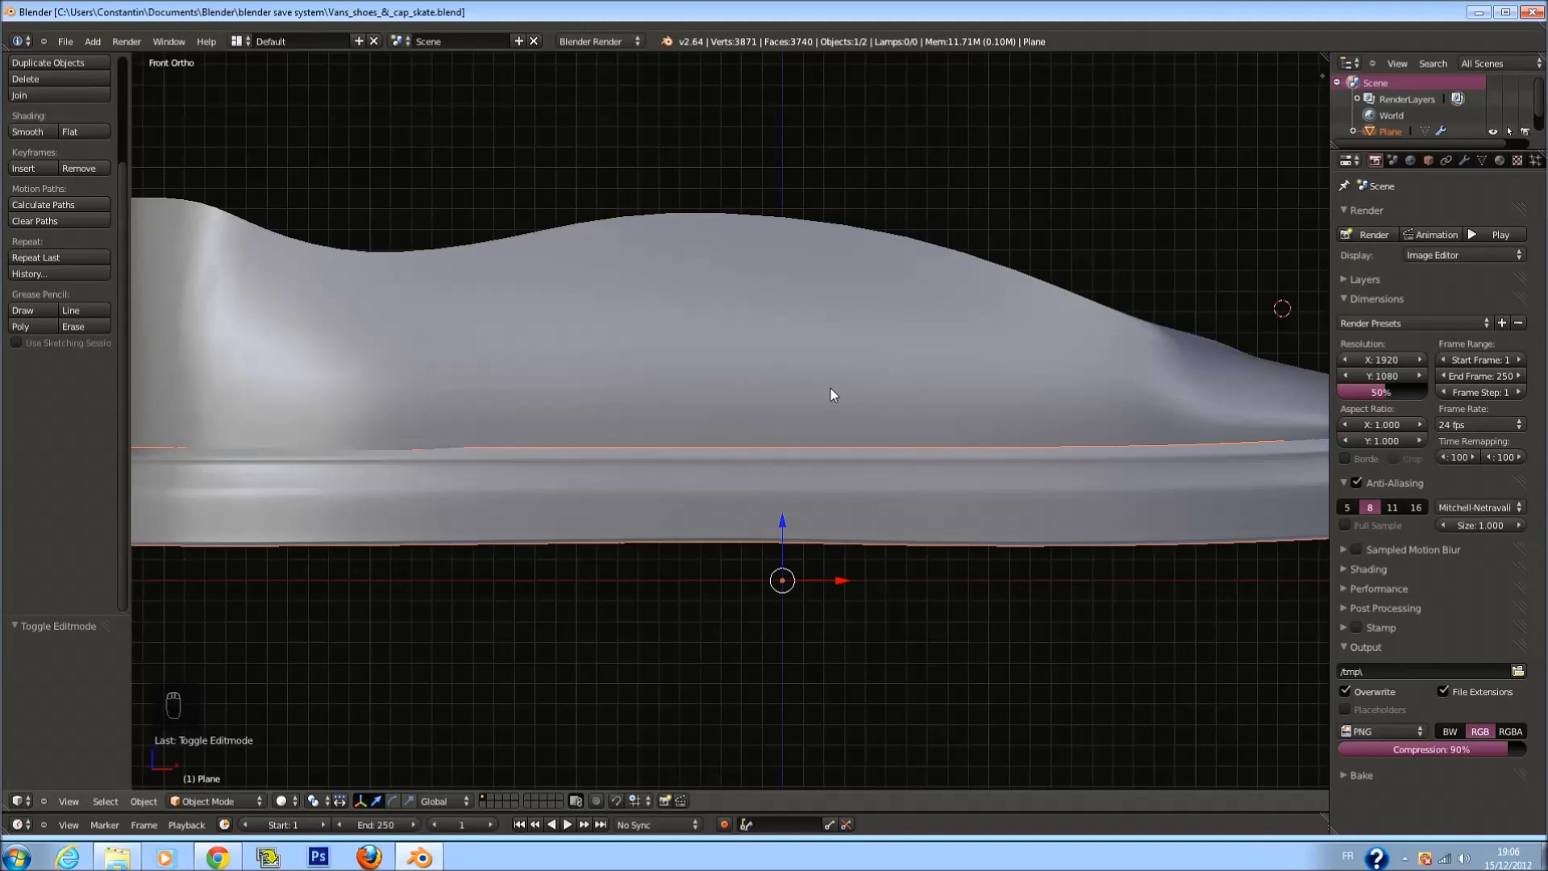
key(KP_1)
Select the upper and open its mesh for editing, starting a loop cut
drag(861, 389, 798, 454)
key(Tab)
key(Tab)
key(Tab)
key(a)
key(ctrl+r)
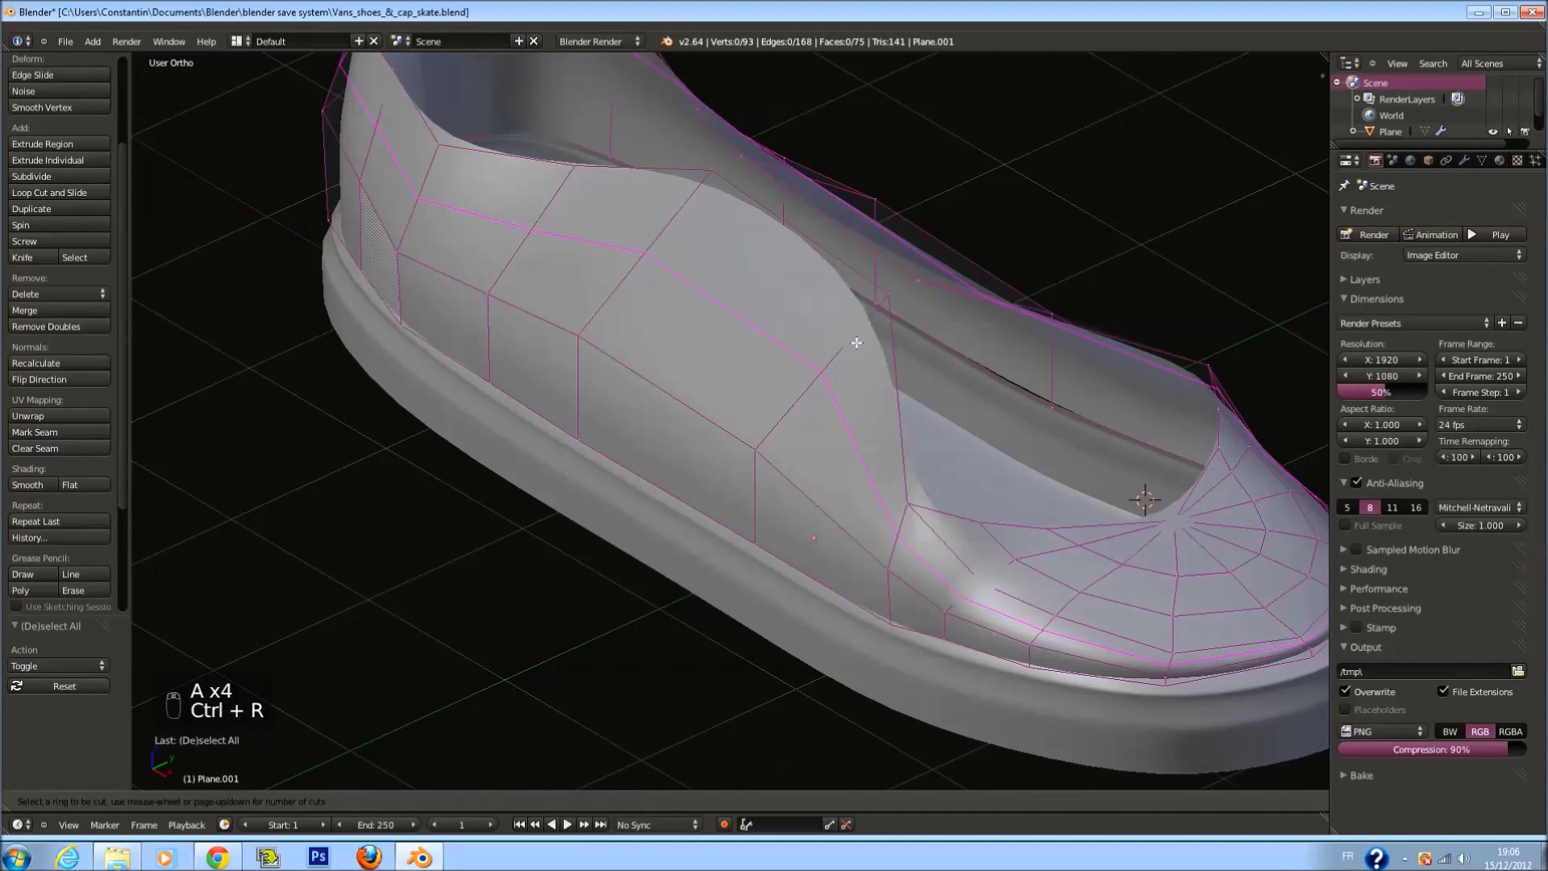
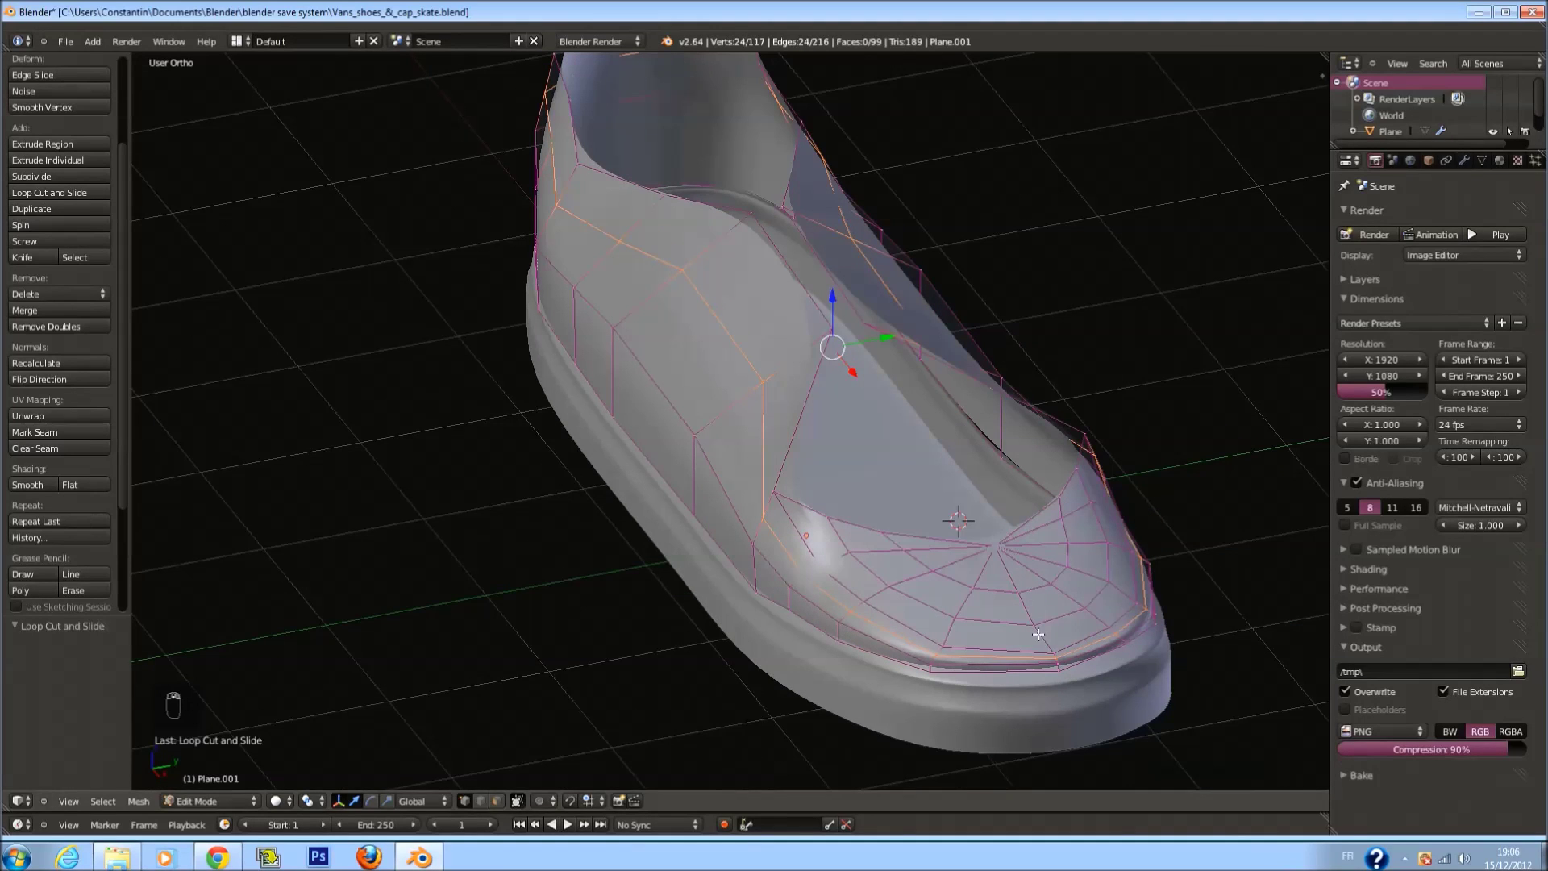
Scale the new toe edge loop vertices to follow the sole's outline
key(s)
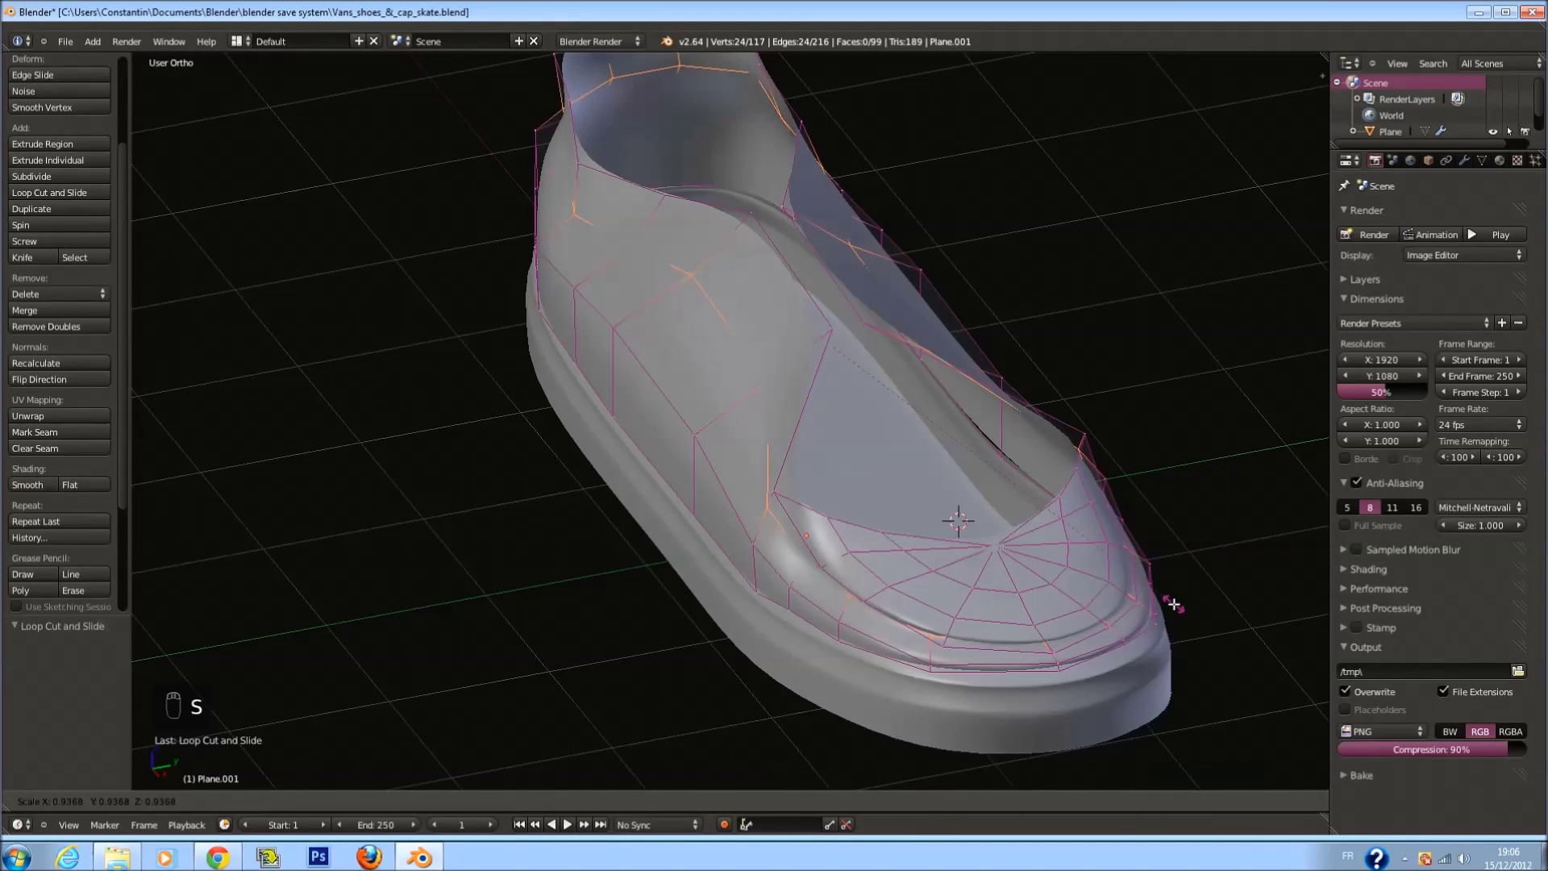
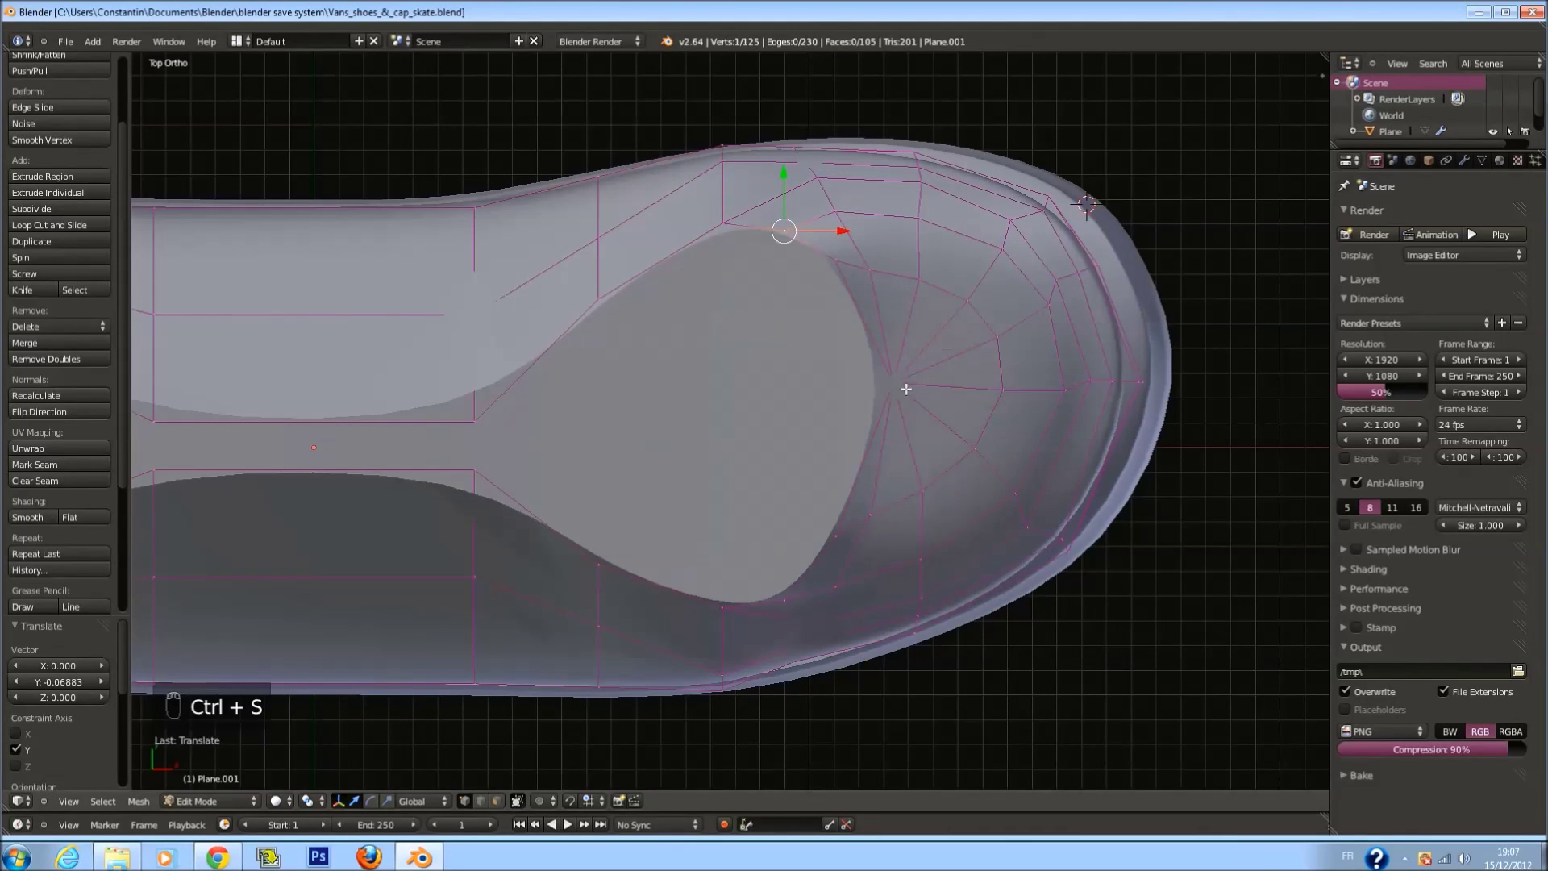
Deselect all, inspect the smoothed upper from several angles, then re-enter Edit Mode
key(a)
key(ctrl+s)
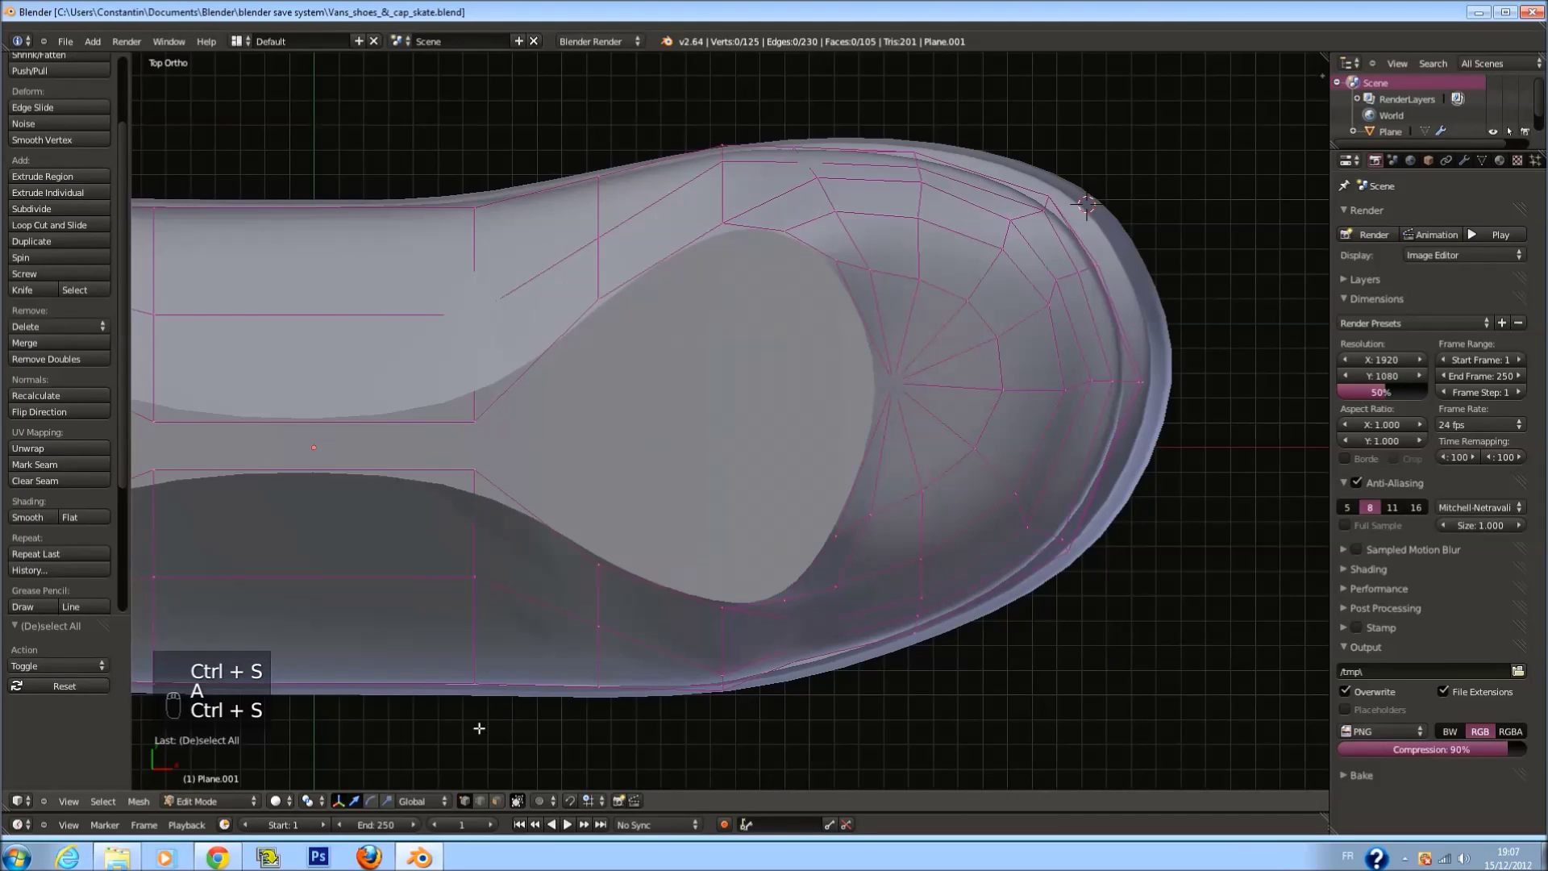
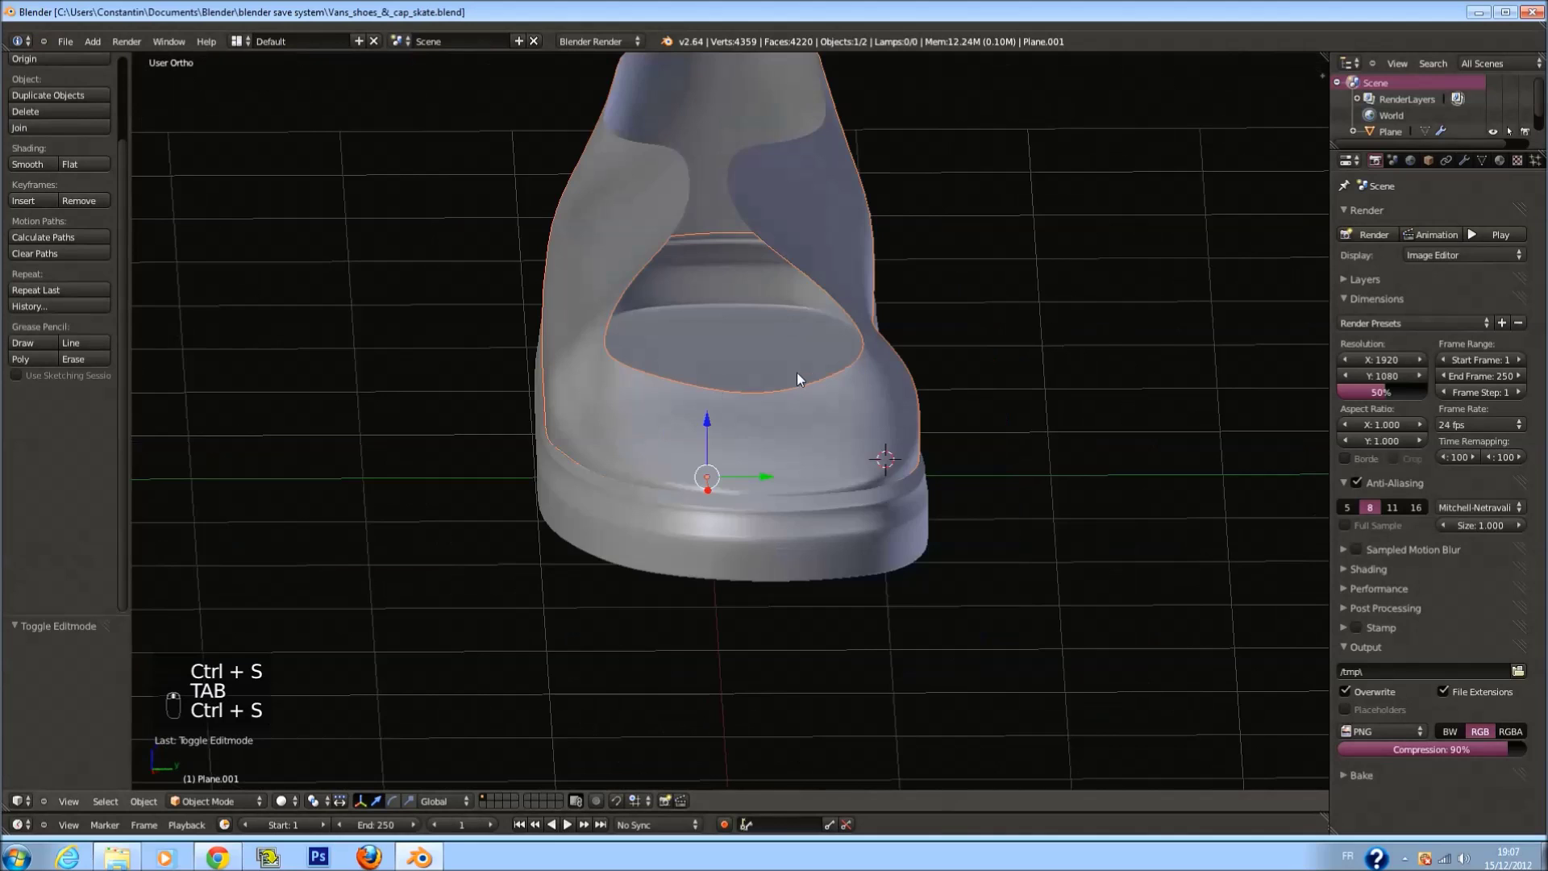
key(ctrl+s)
key(ctrl+s)
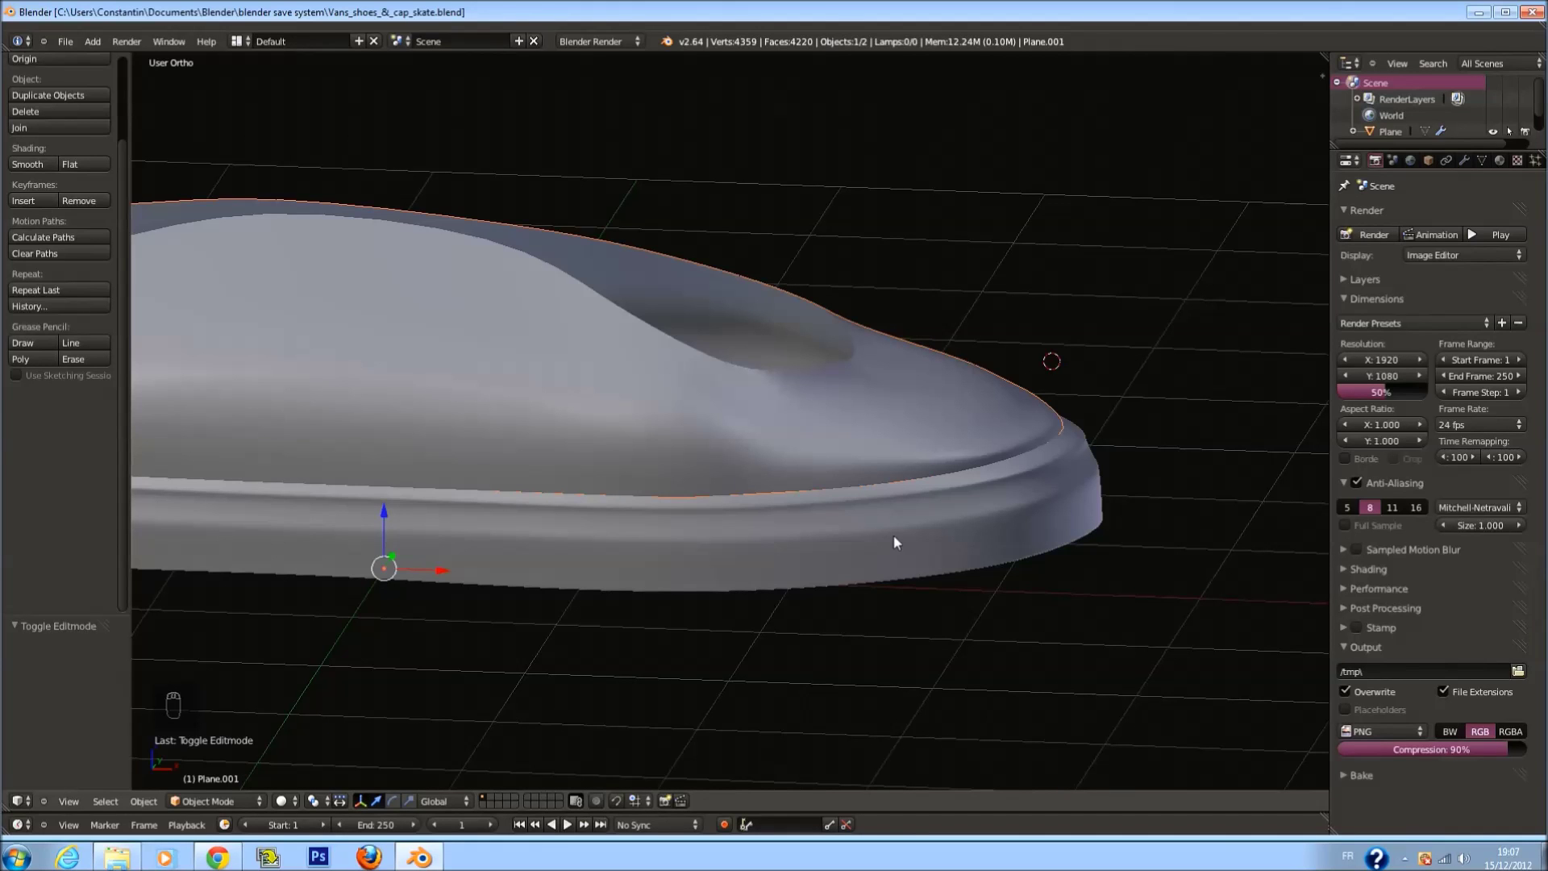
drag(900, 541, 804, 586)
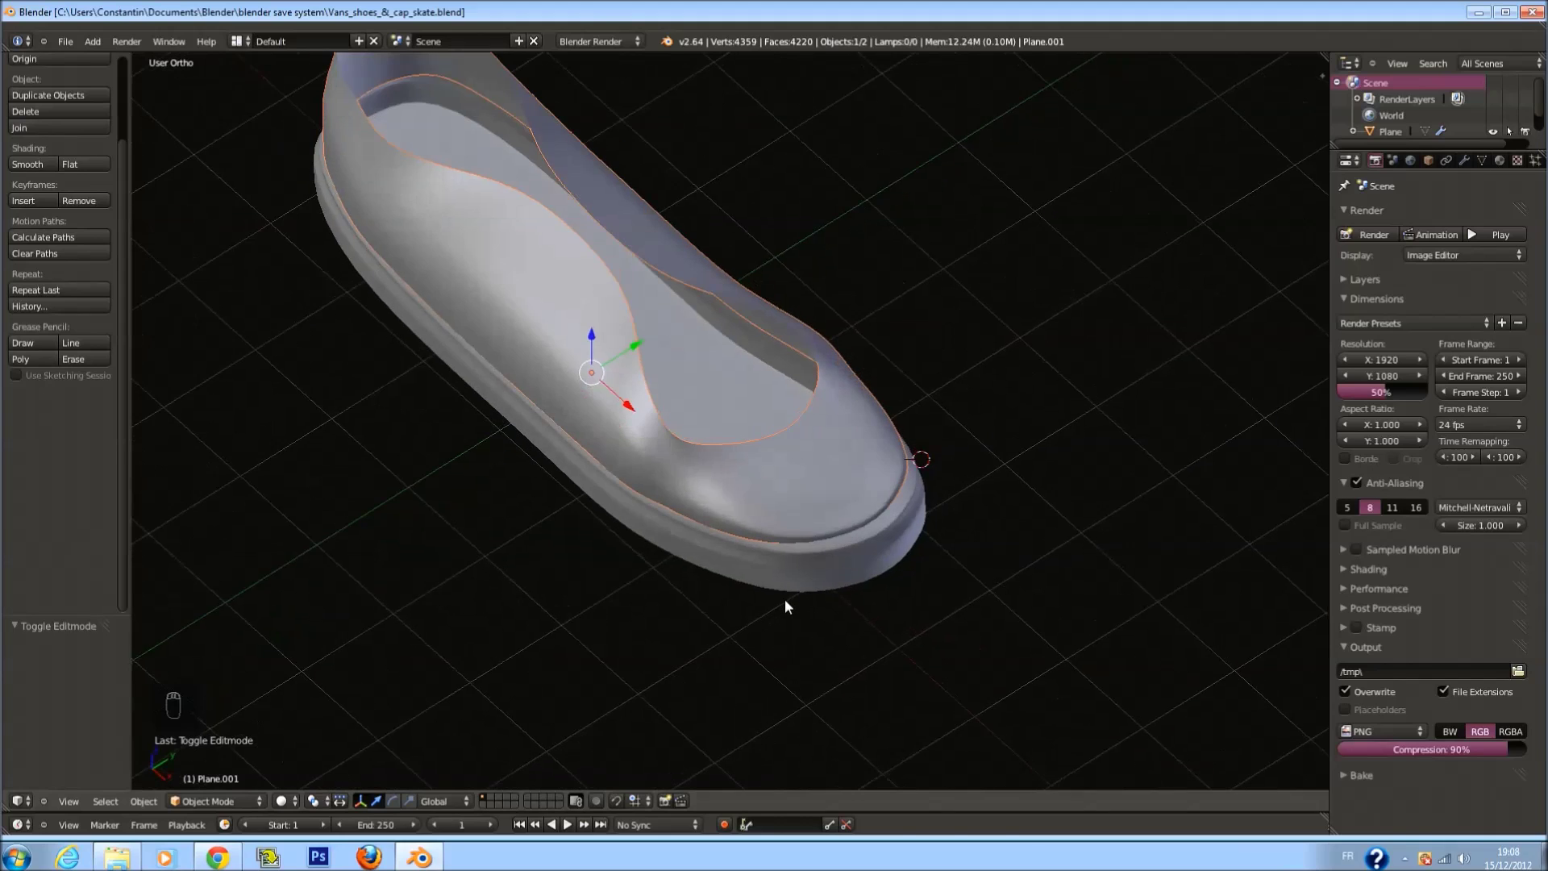
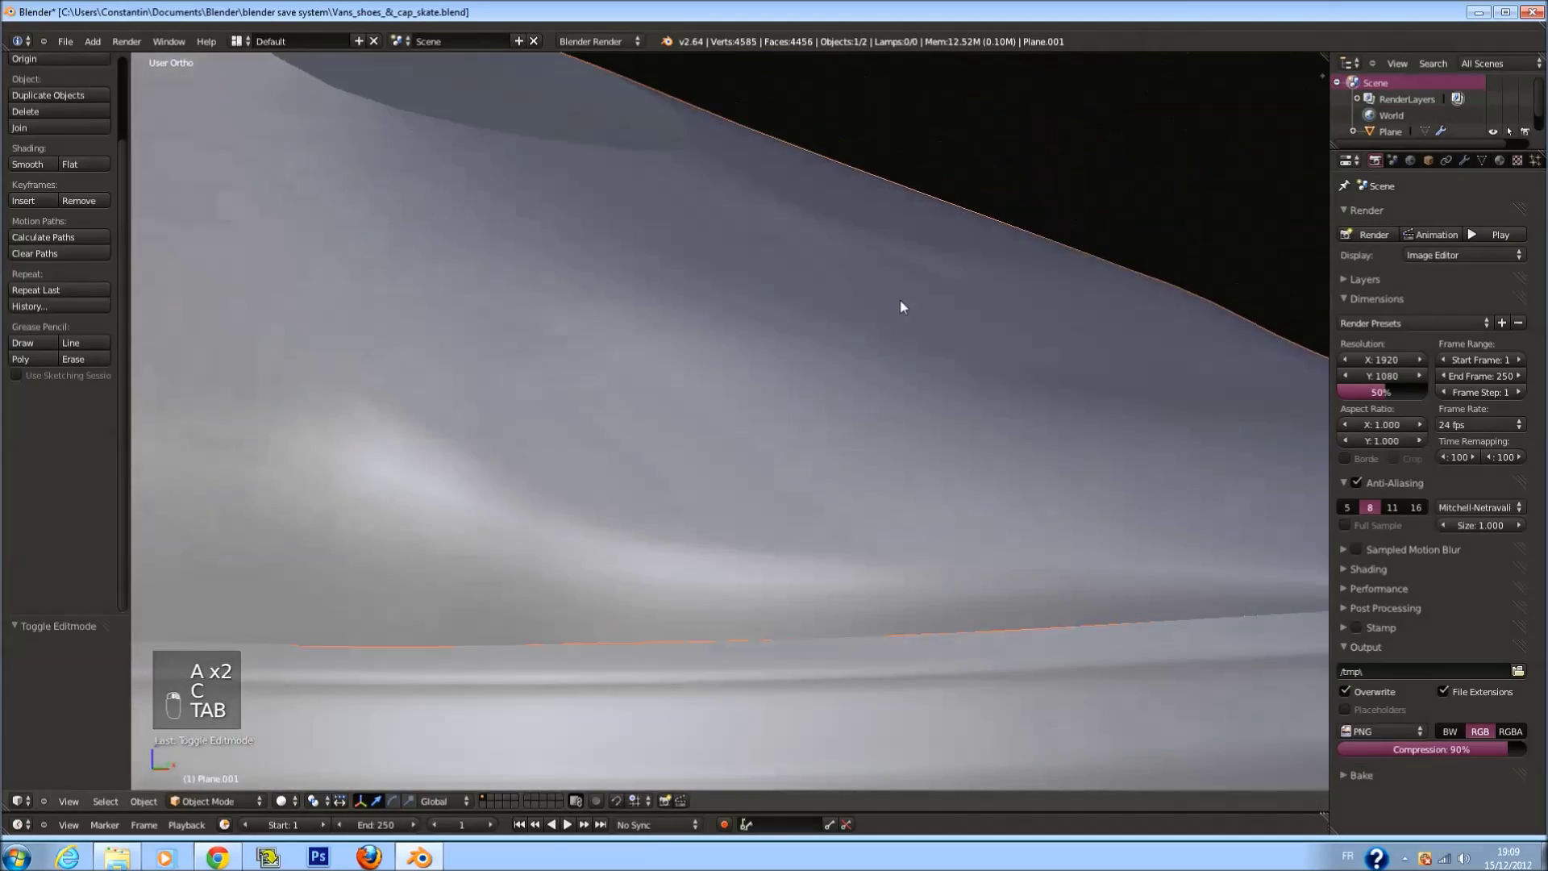
key(ctrl+s)
Move the toe-centre vertex vertically to refine the toe shape, then save
key(Tab)
key(z)
key(z)
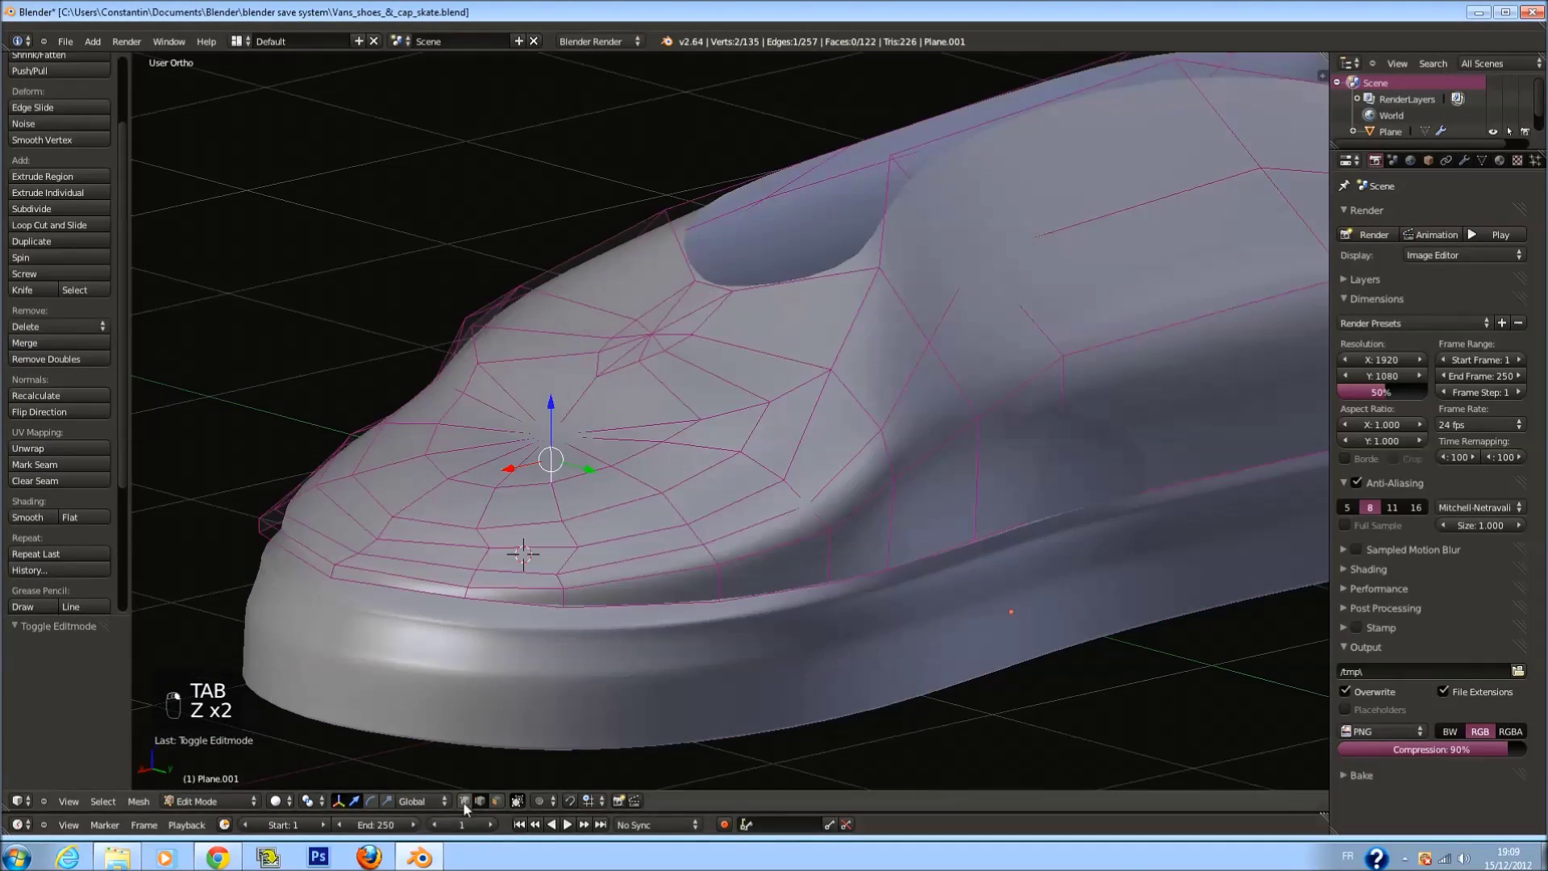
key(z)
key(z)
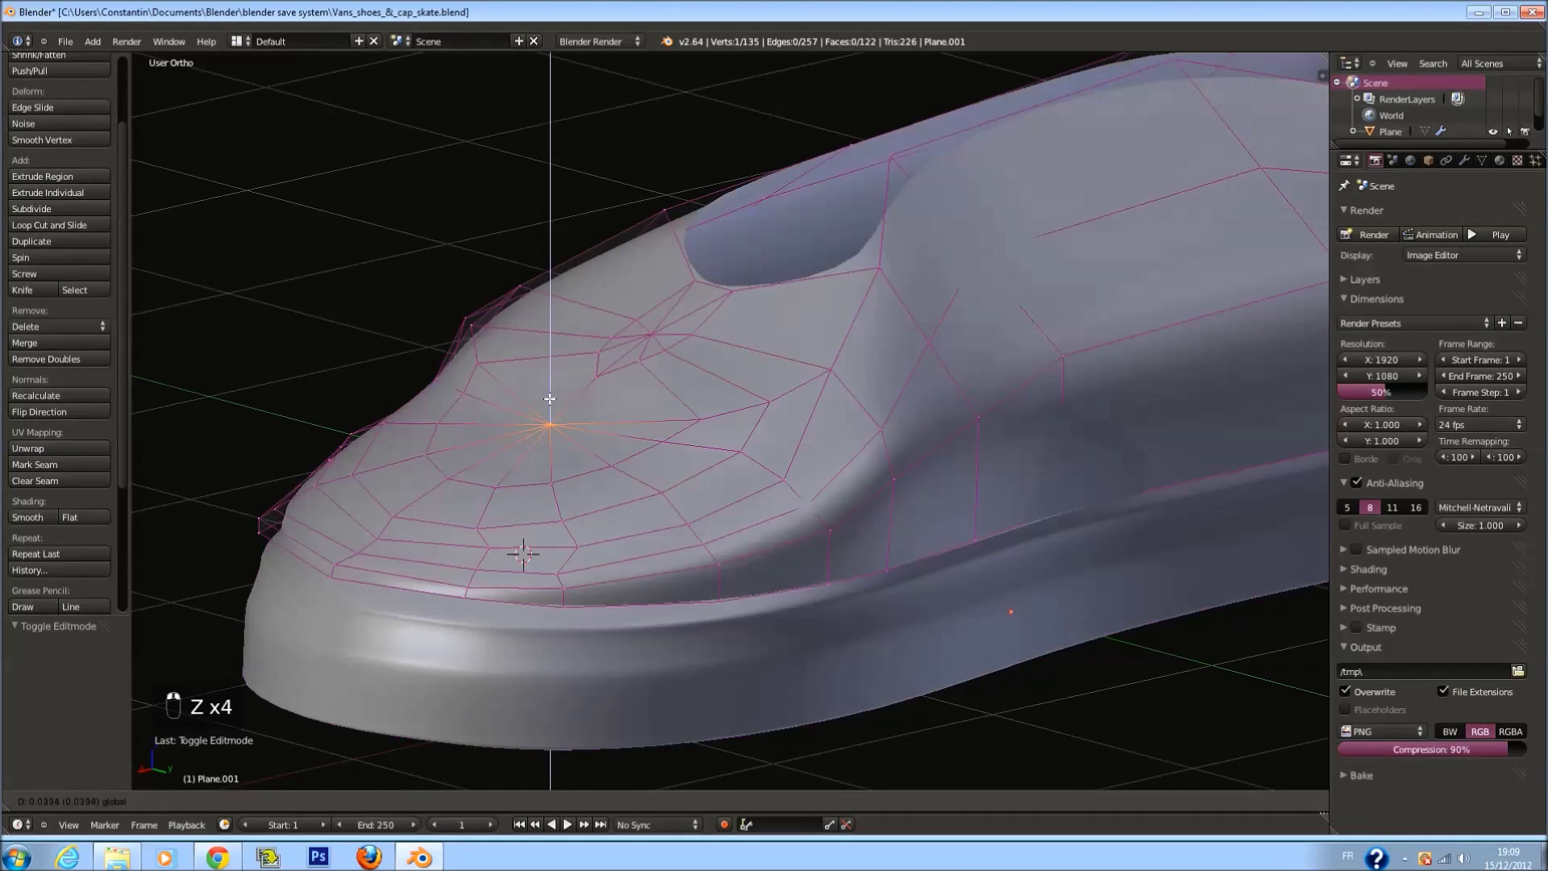
key(Tab)
key(ctrl+s)
Scale the faces around the toe centre and return to the smoothed object view, saving the file
key(Tab)
key(a)
key(c)
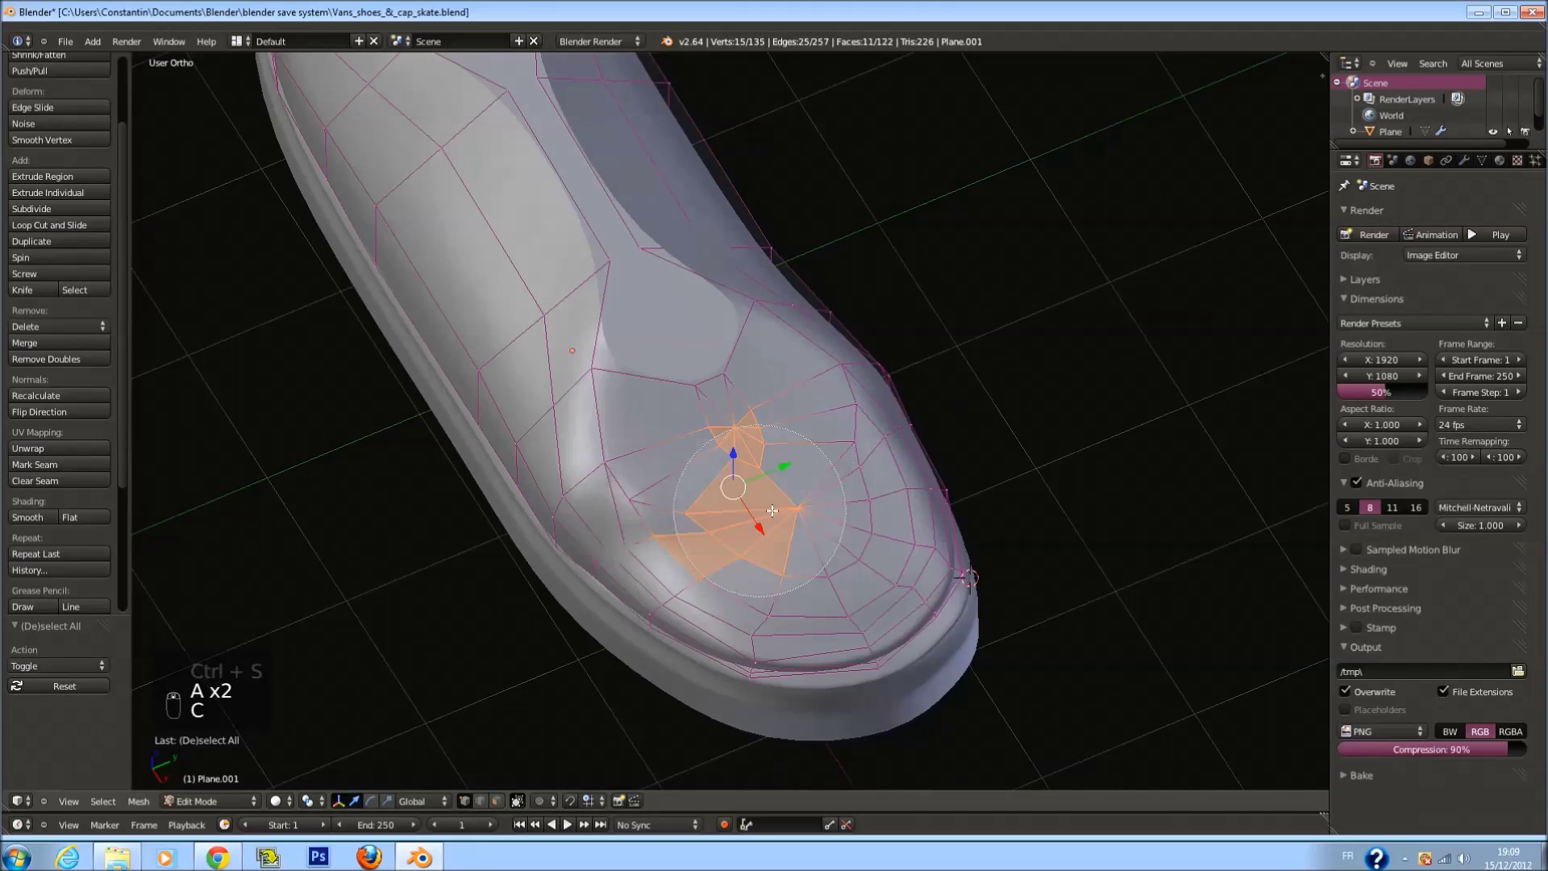
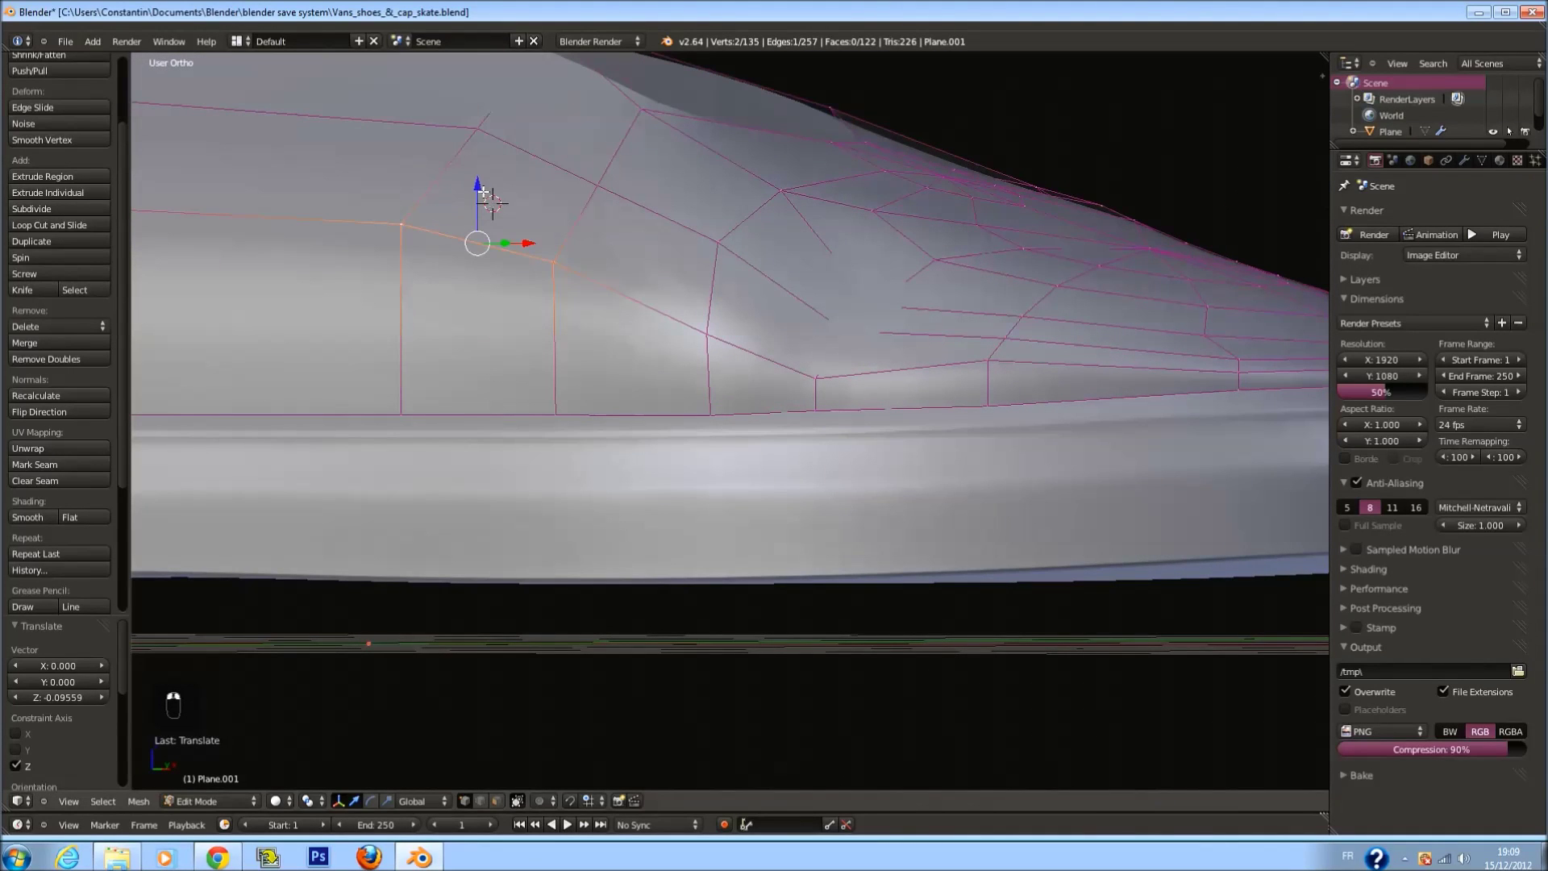
key(ctrl+s)
key(Tab)
key(ctrl+s)
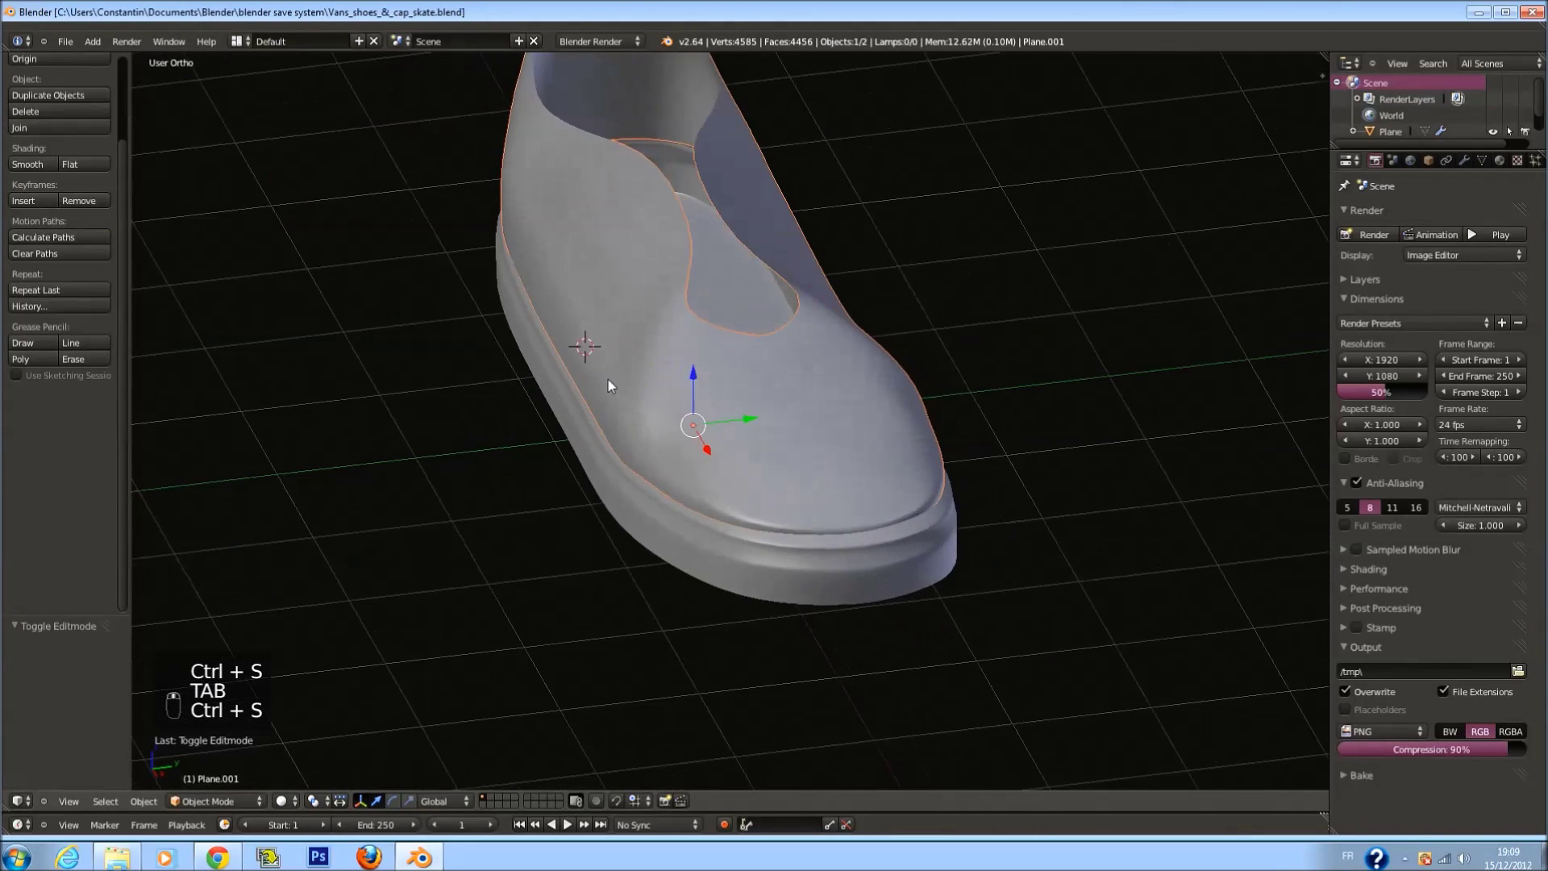
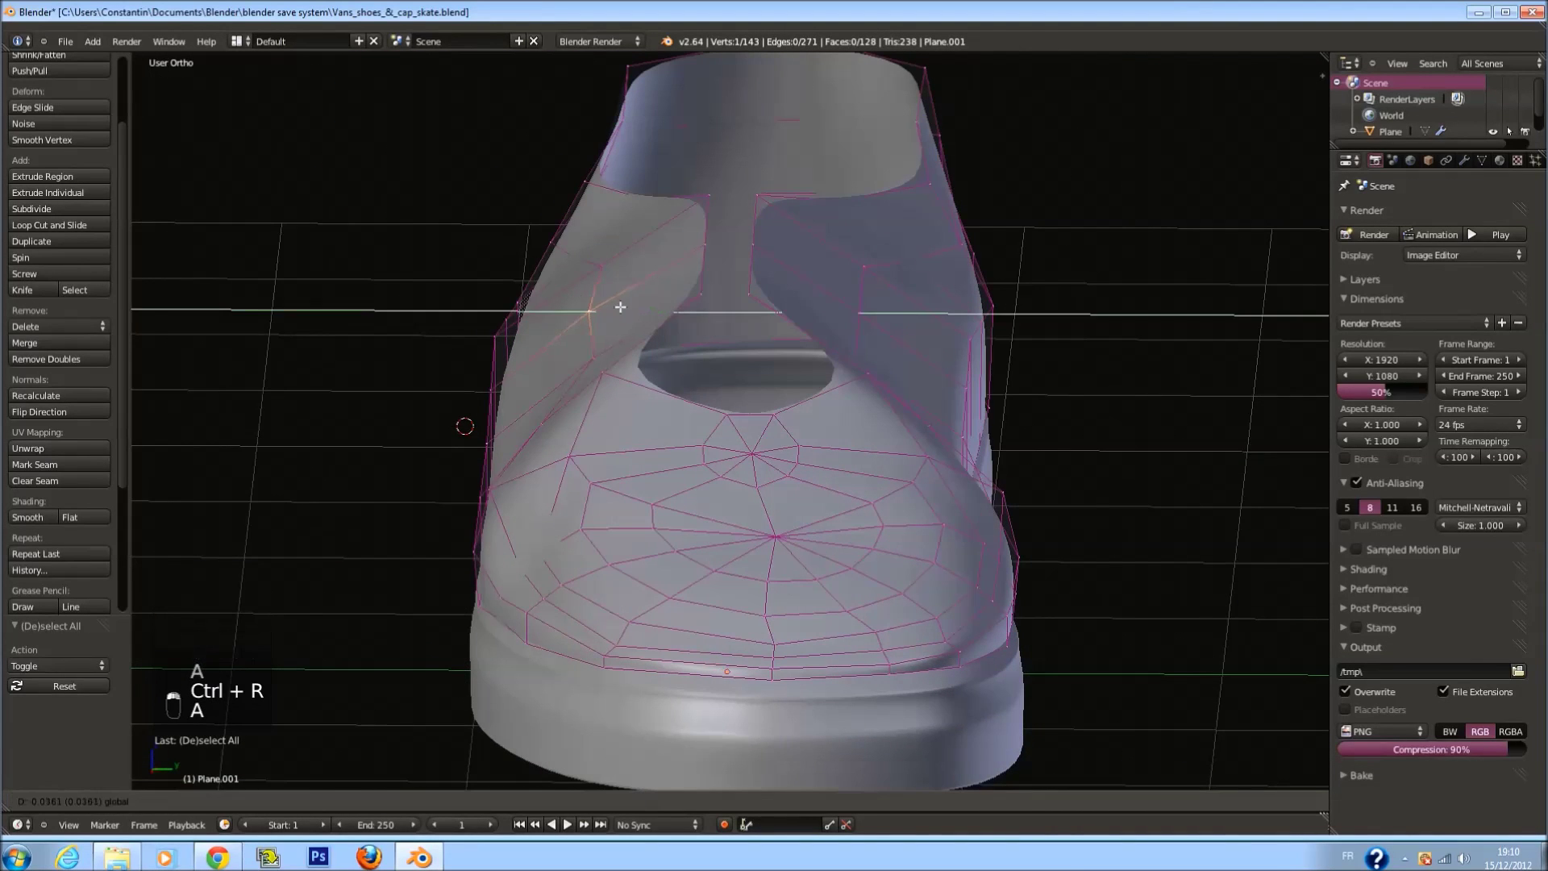
Undo the last change, adjust the side edge loop selection and save the shoe file
key(ctrl+z)
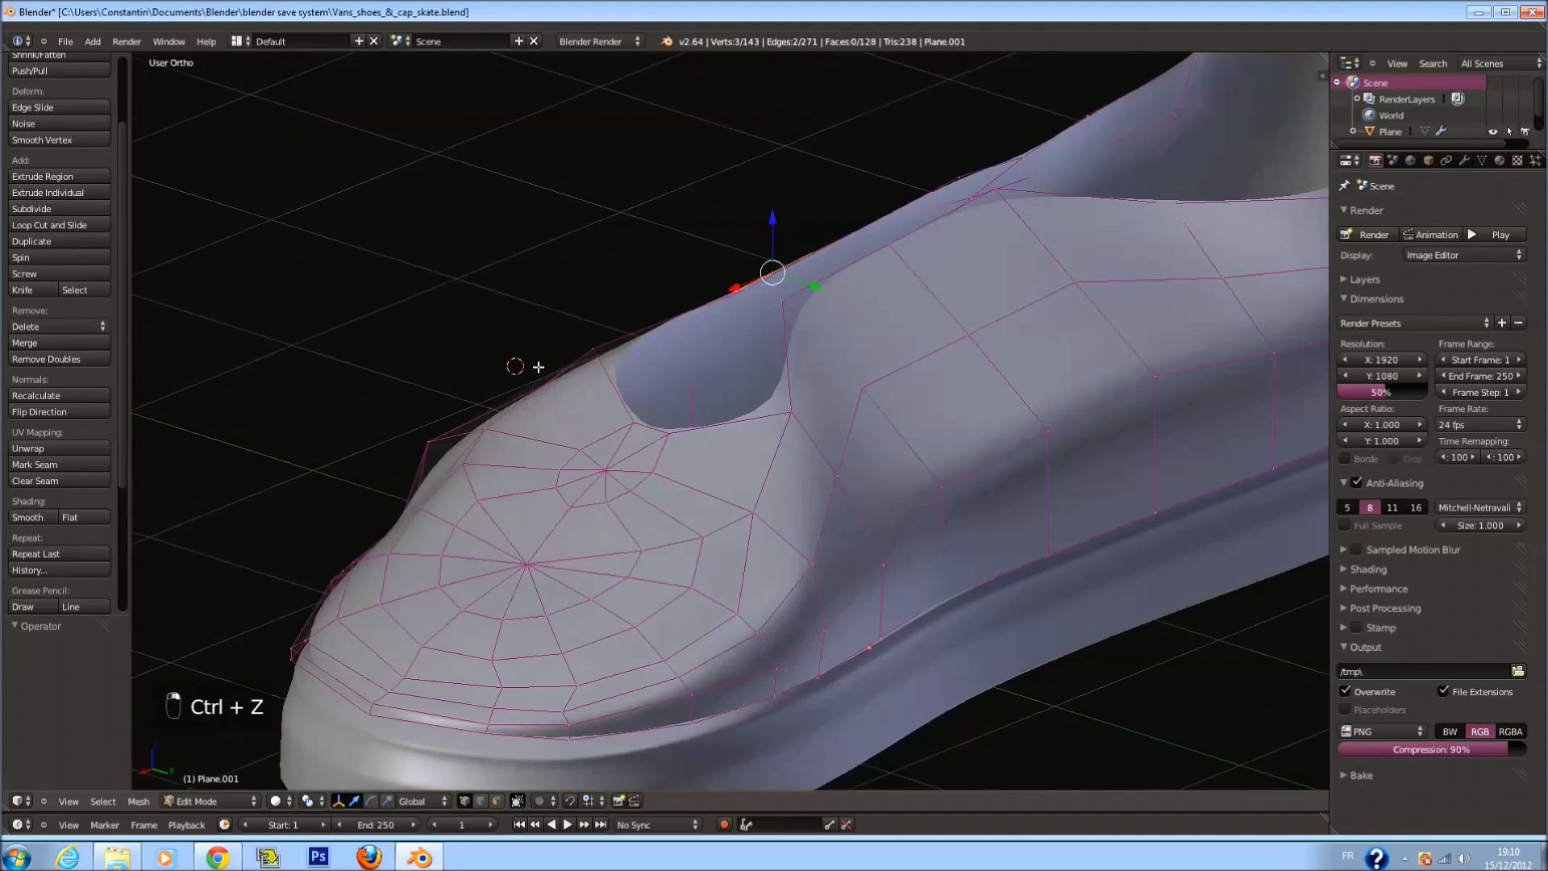
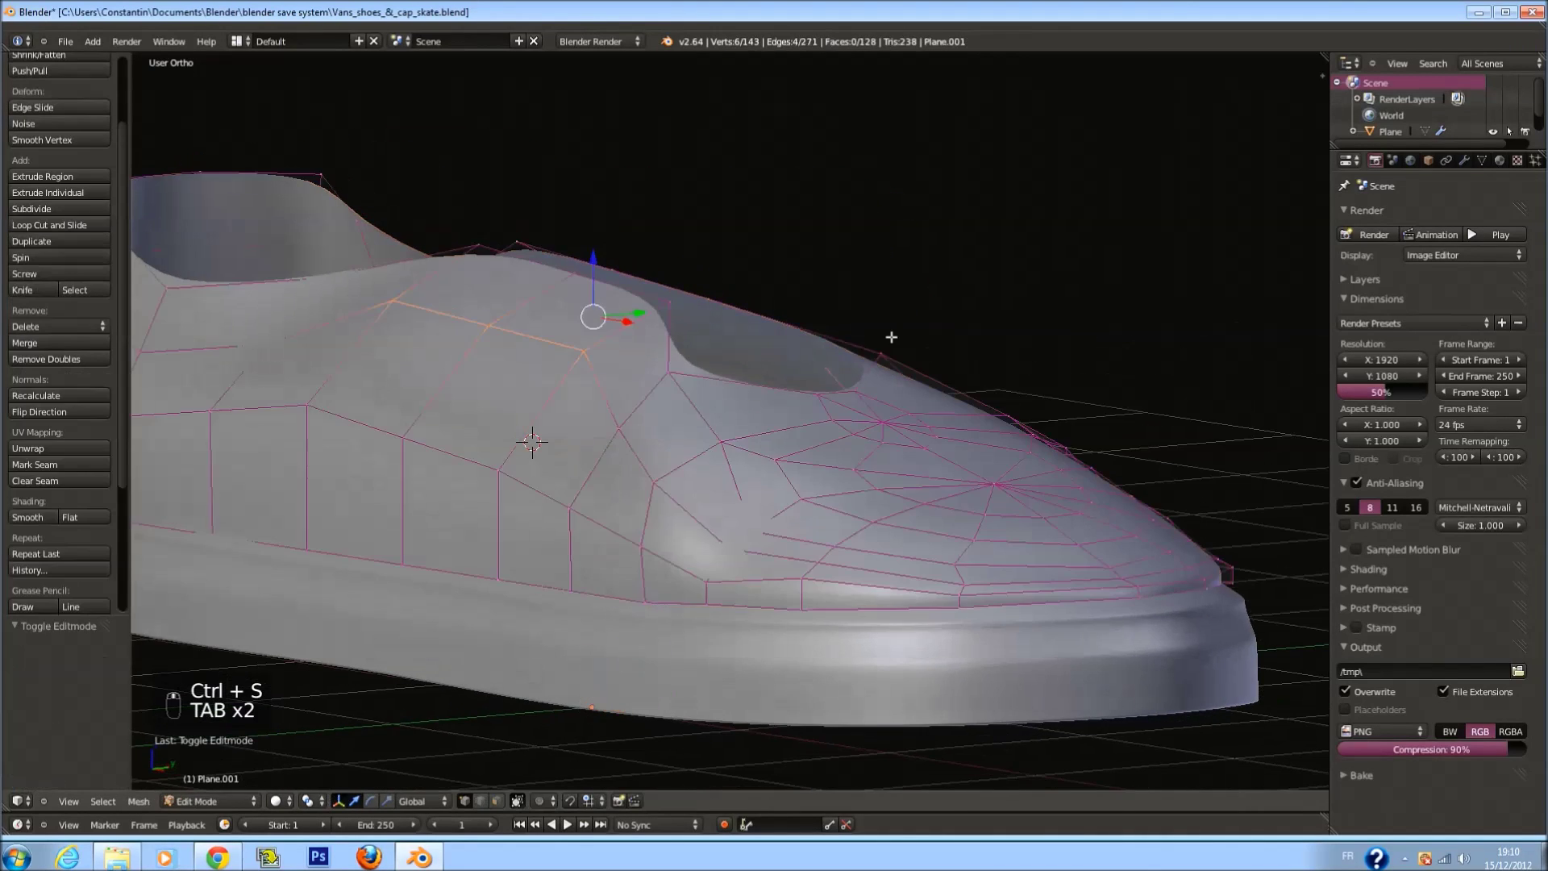
key(a)
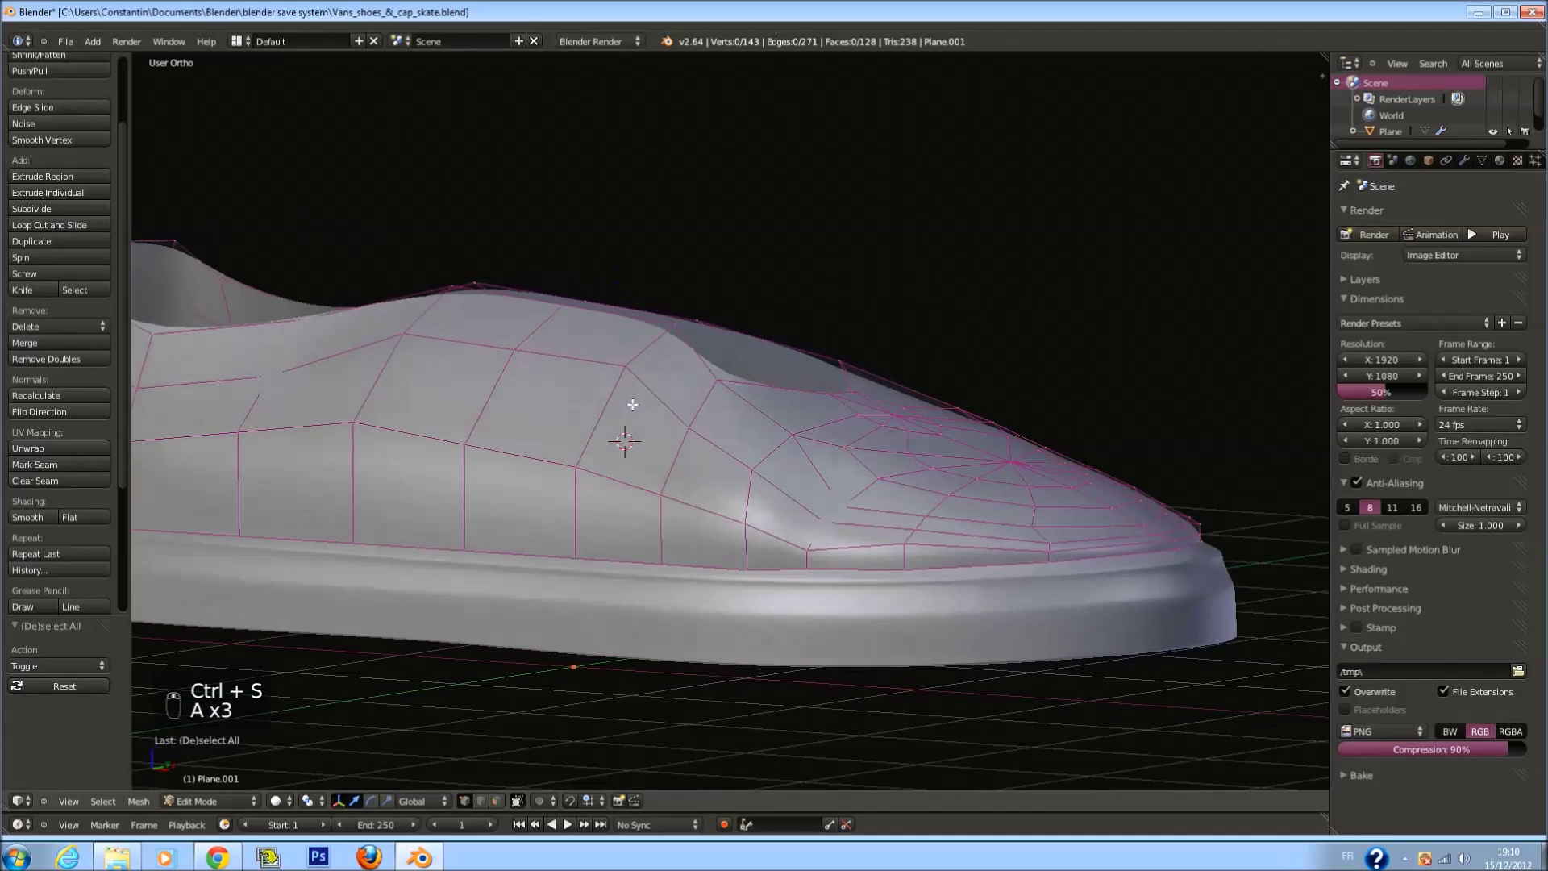
key(ctrl+s)
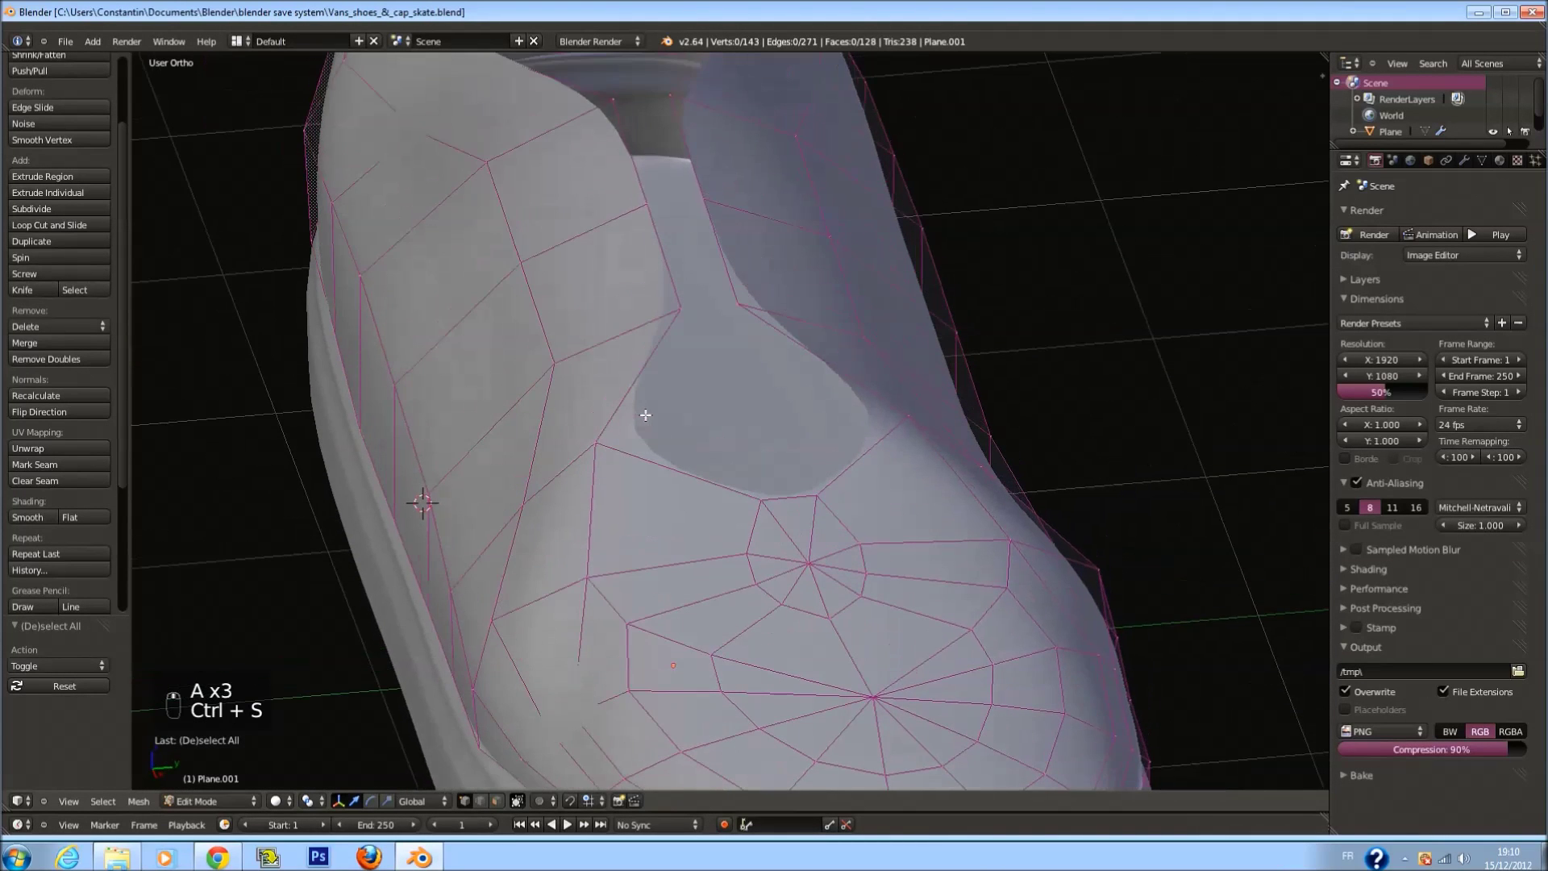
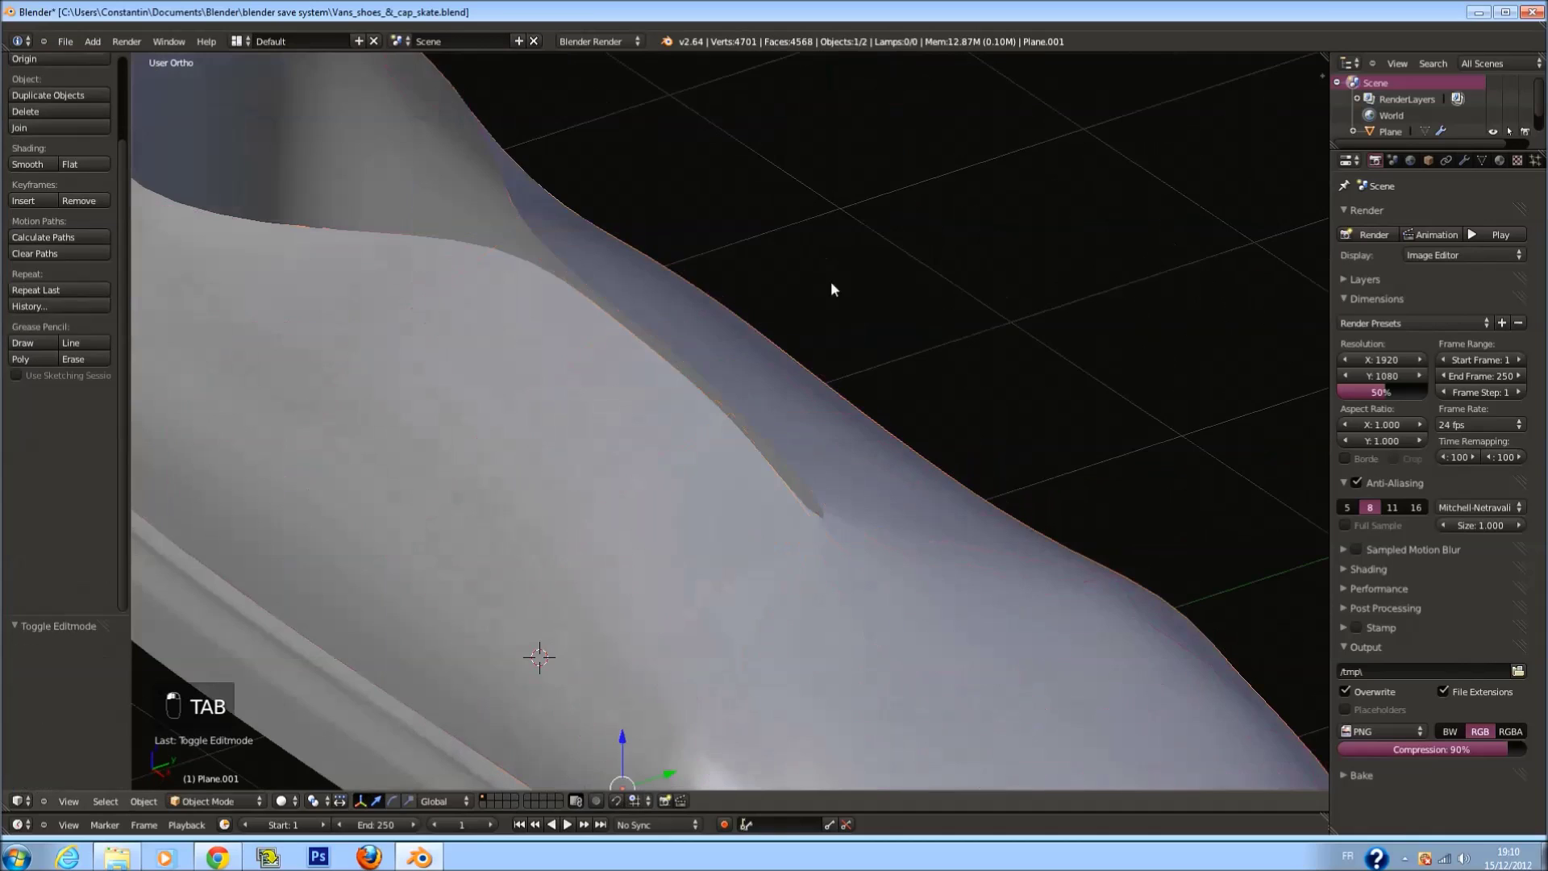
Save the file with the whole smoothed shoe back in view
key(ctrl+s)
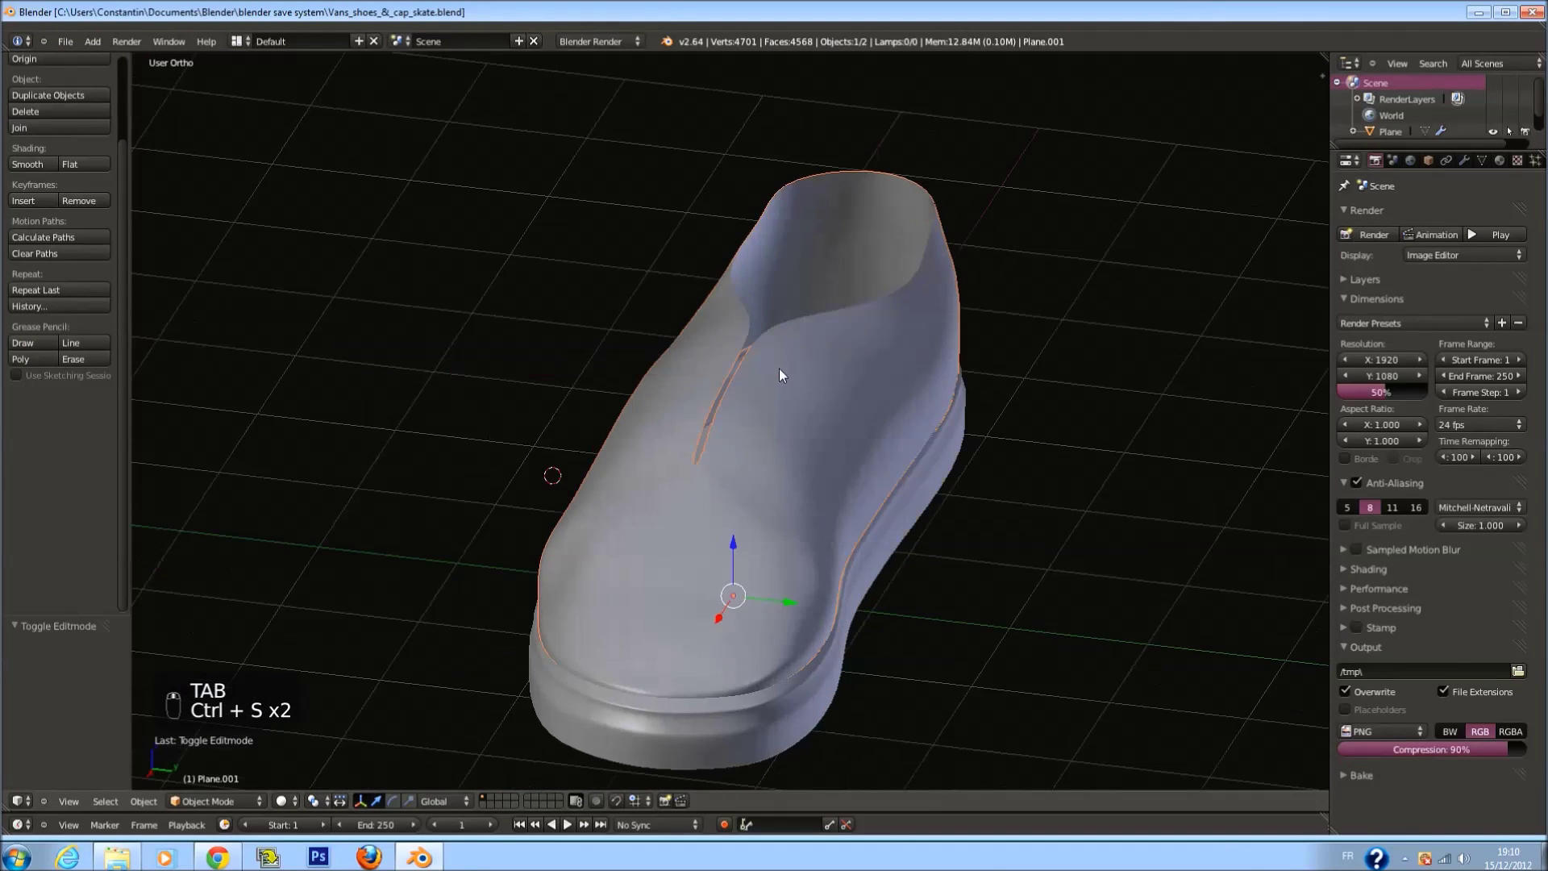
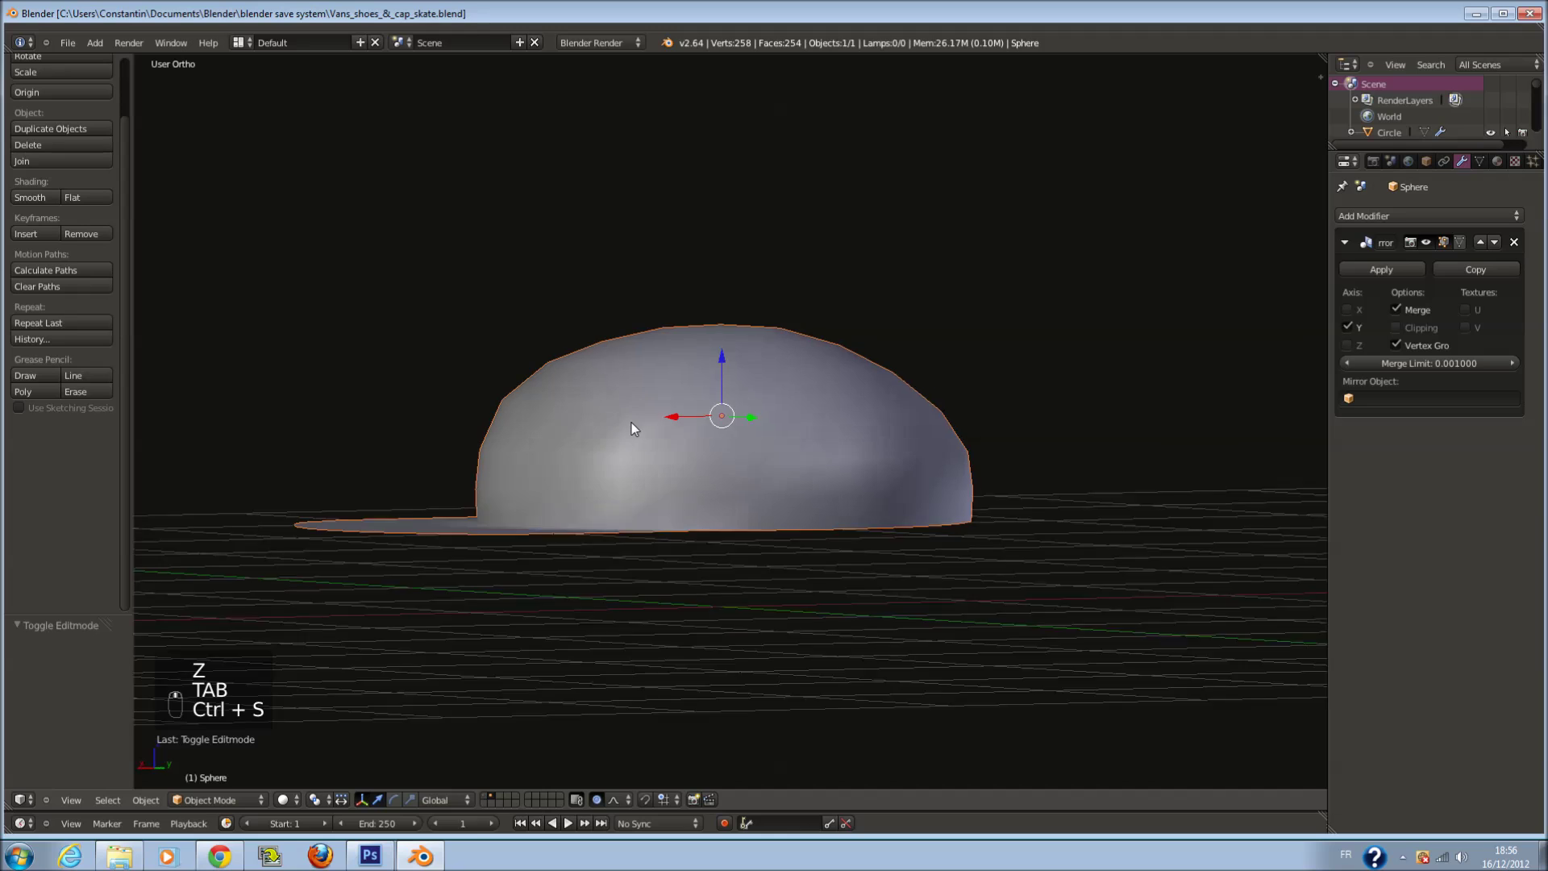
From the front view, reshape the crown's outer-ring points into a flattened, notched front edge
key(KP_1)
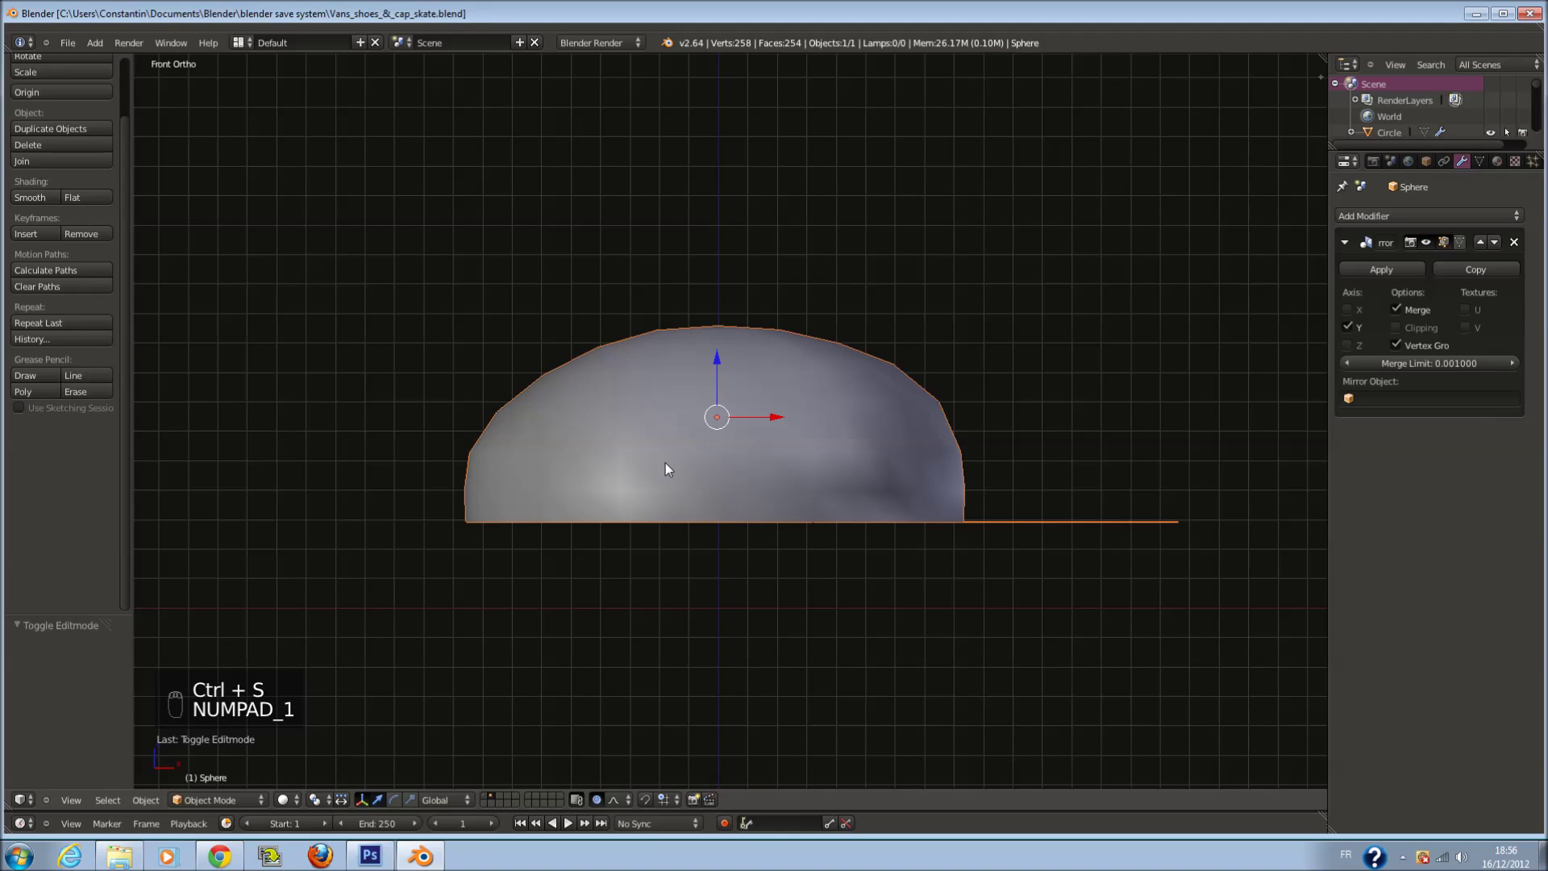
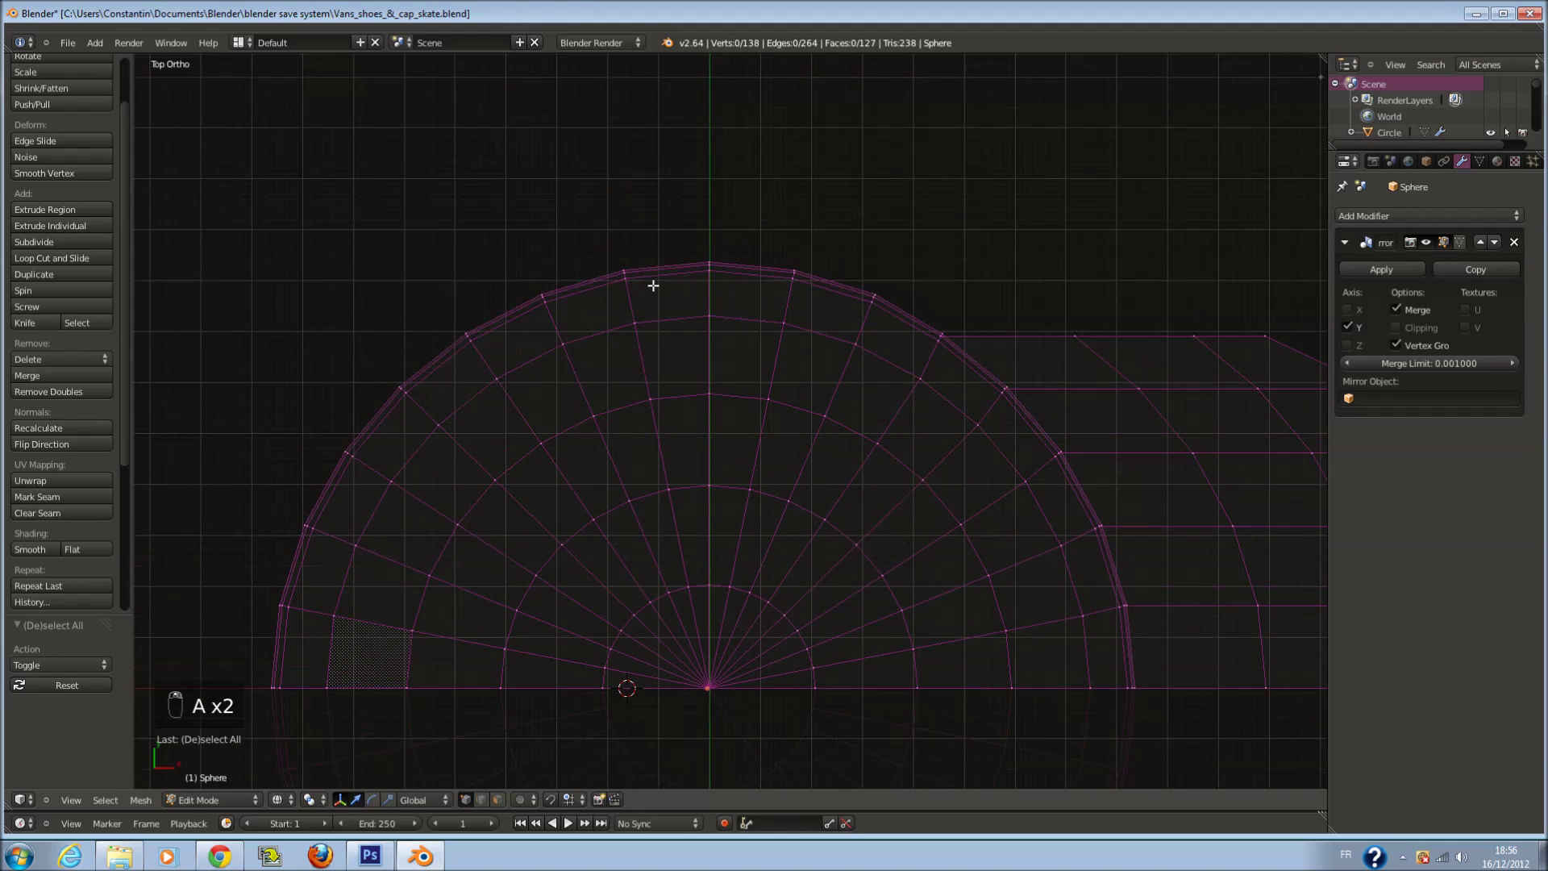
key(c)
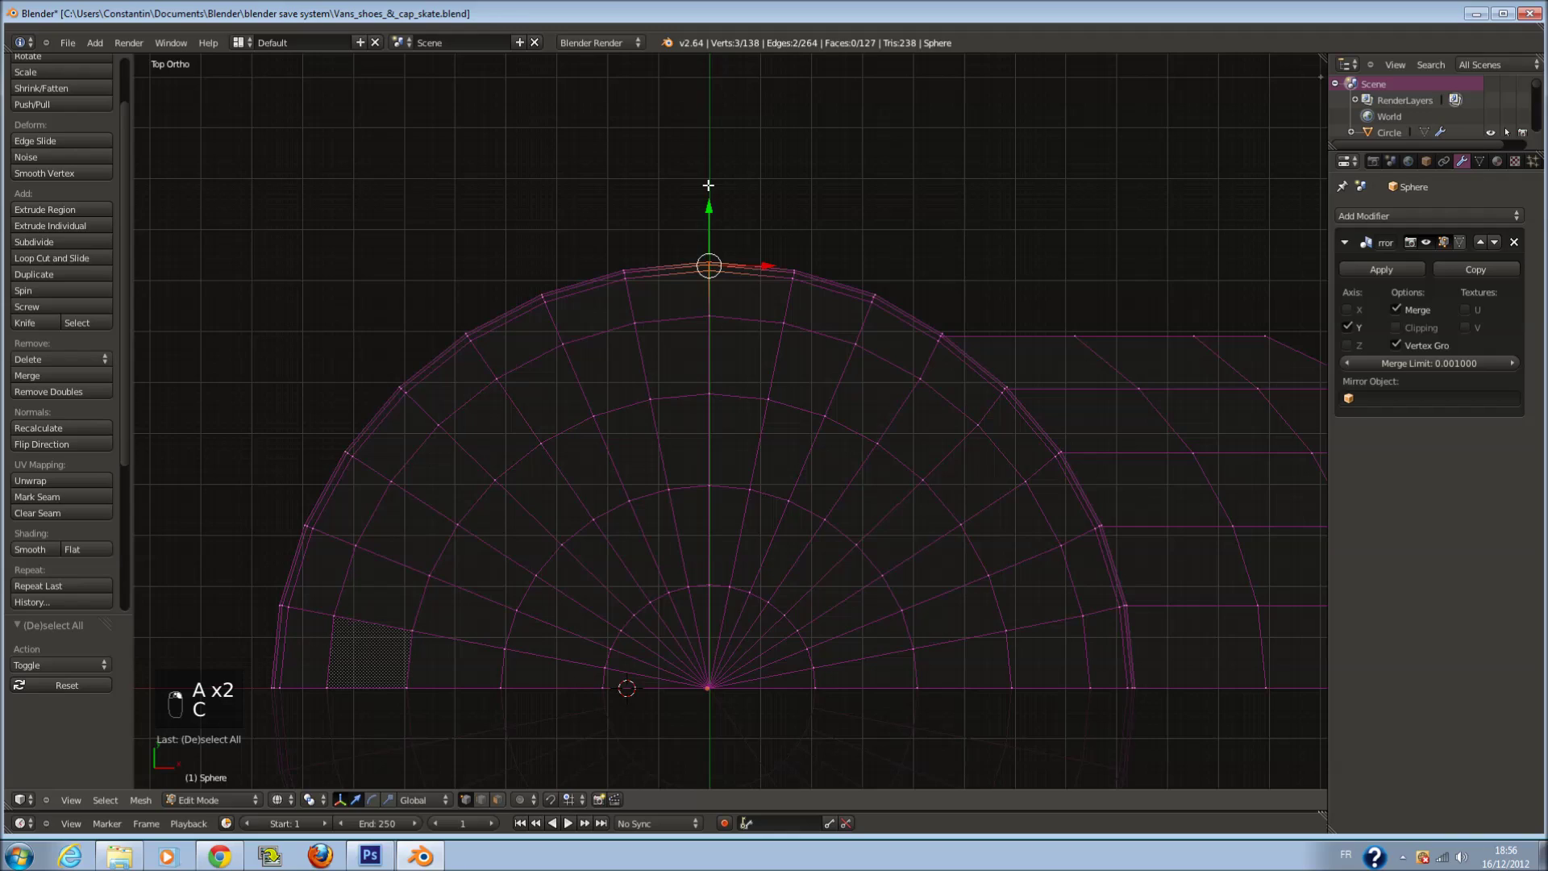
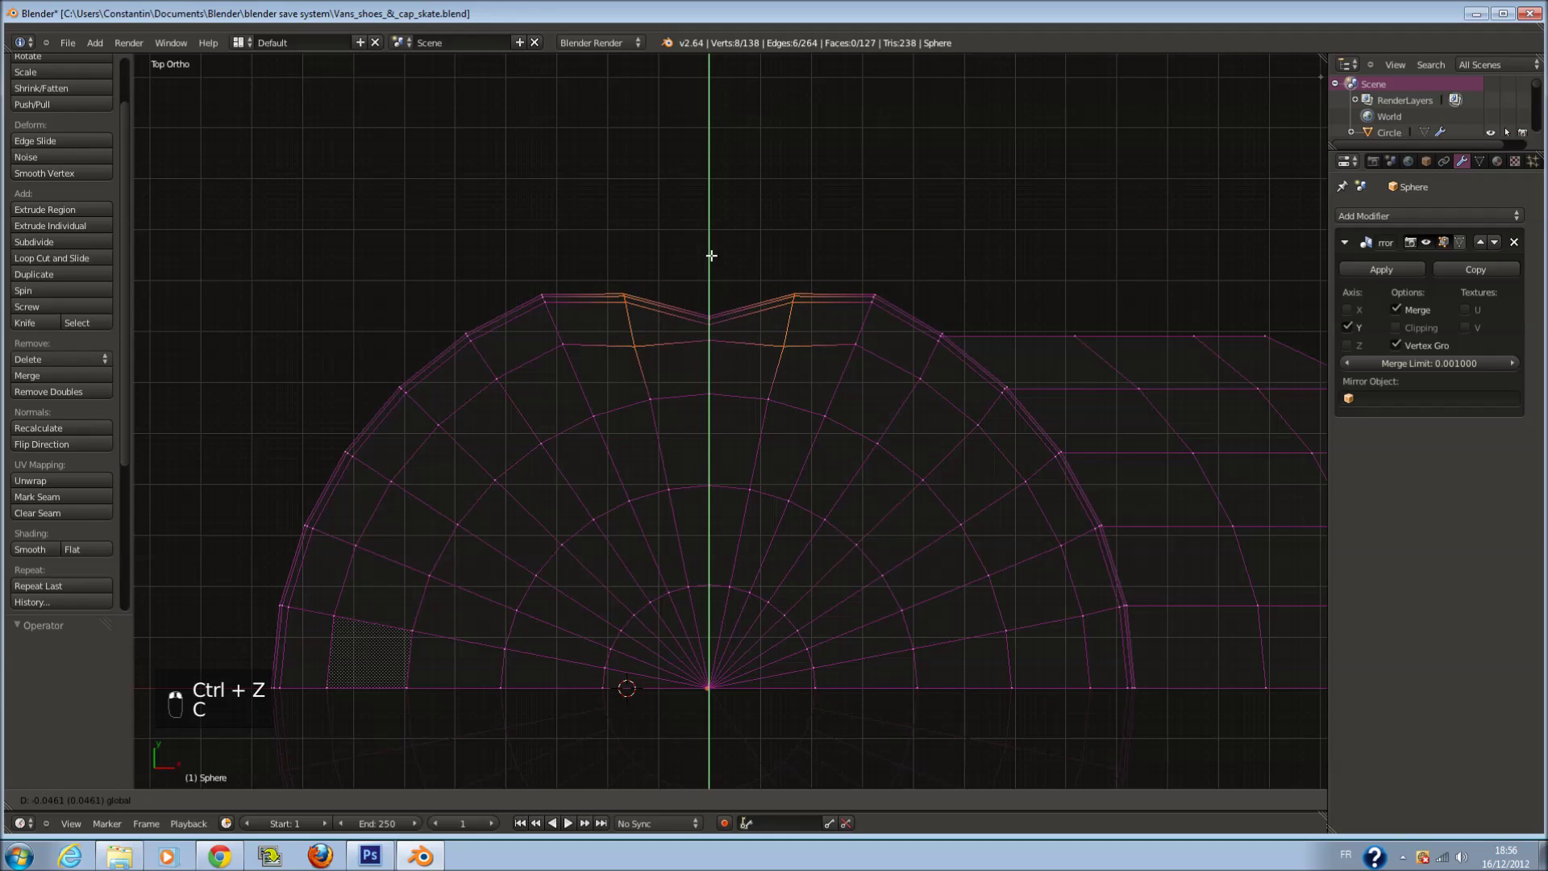
key(a)
key(c)
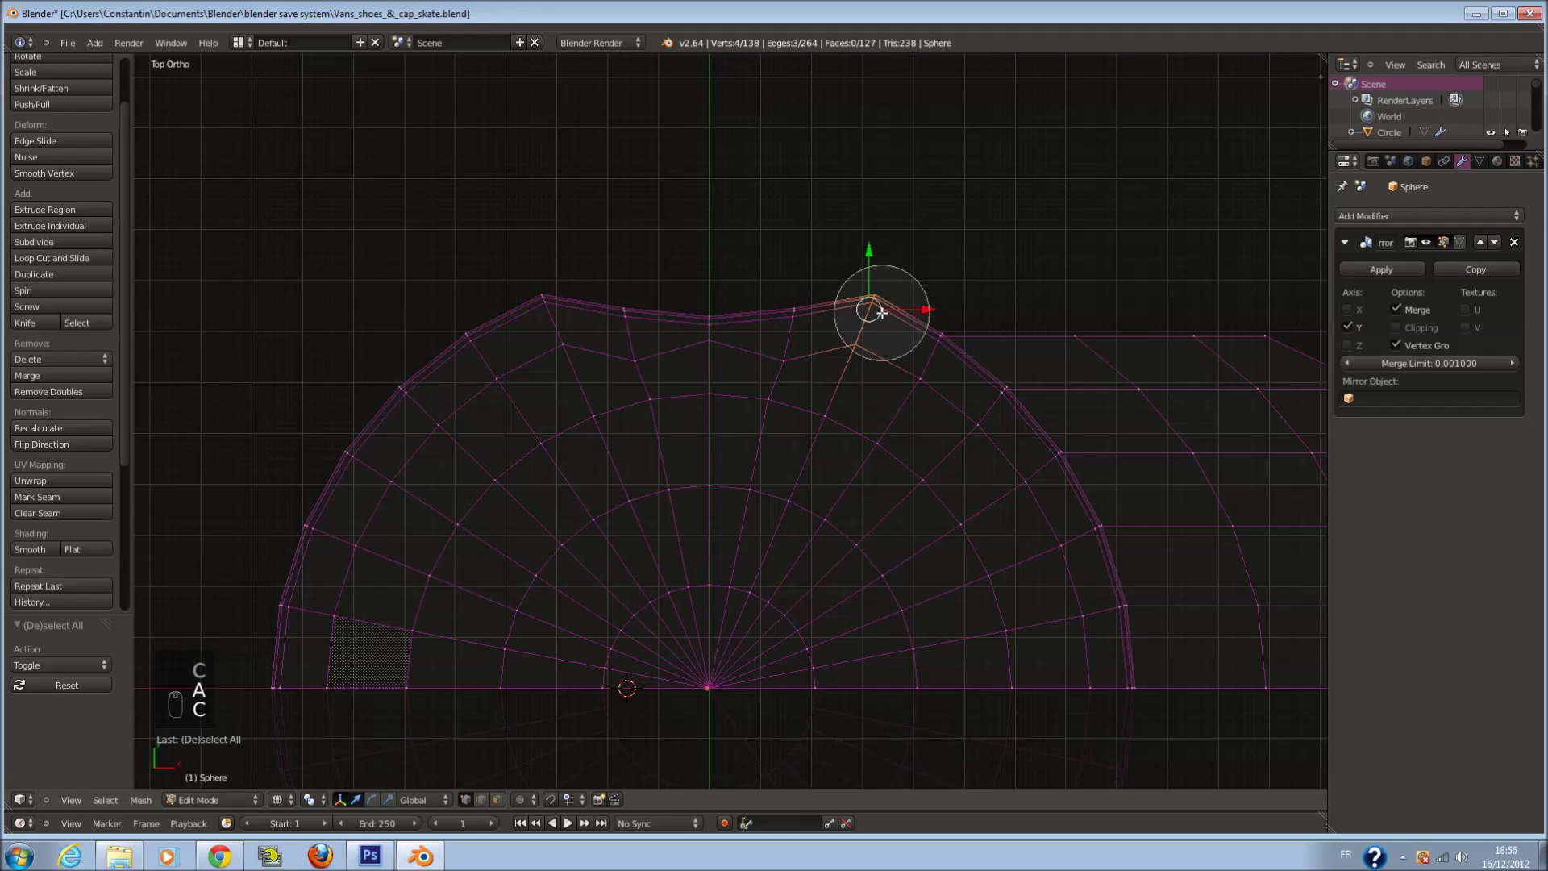
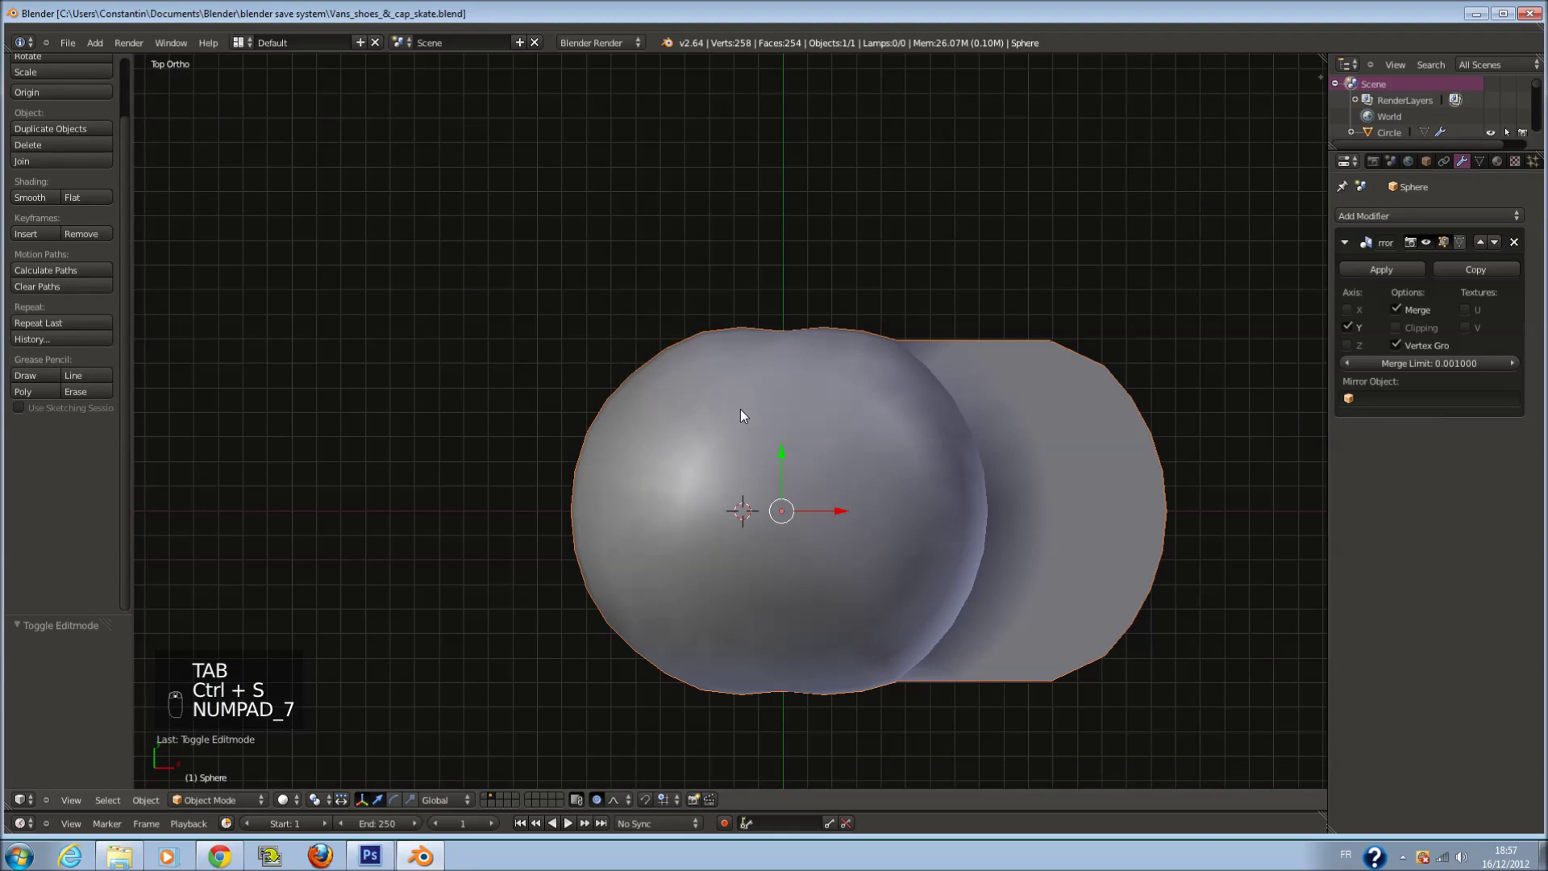
Check the cap from front and top in wireframe, toggling in and out of mesh editing, and save
key(ctrl+s)
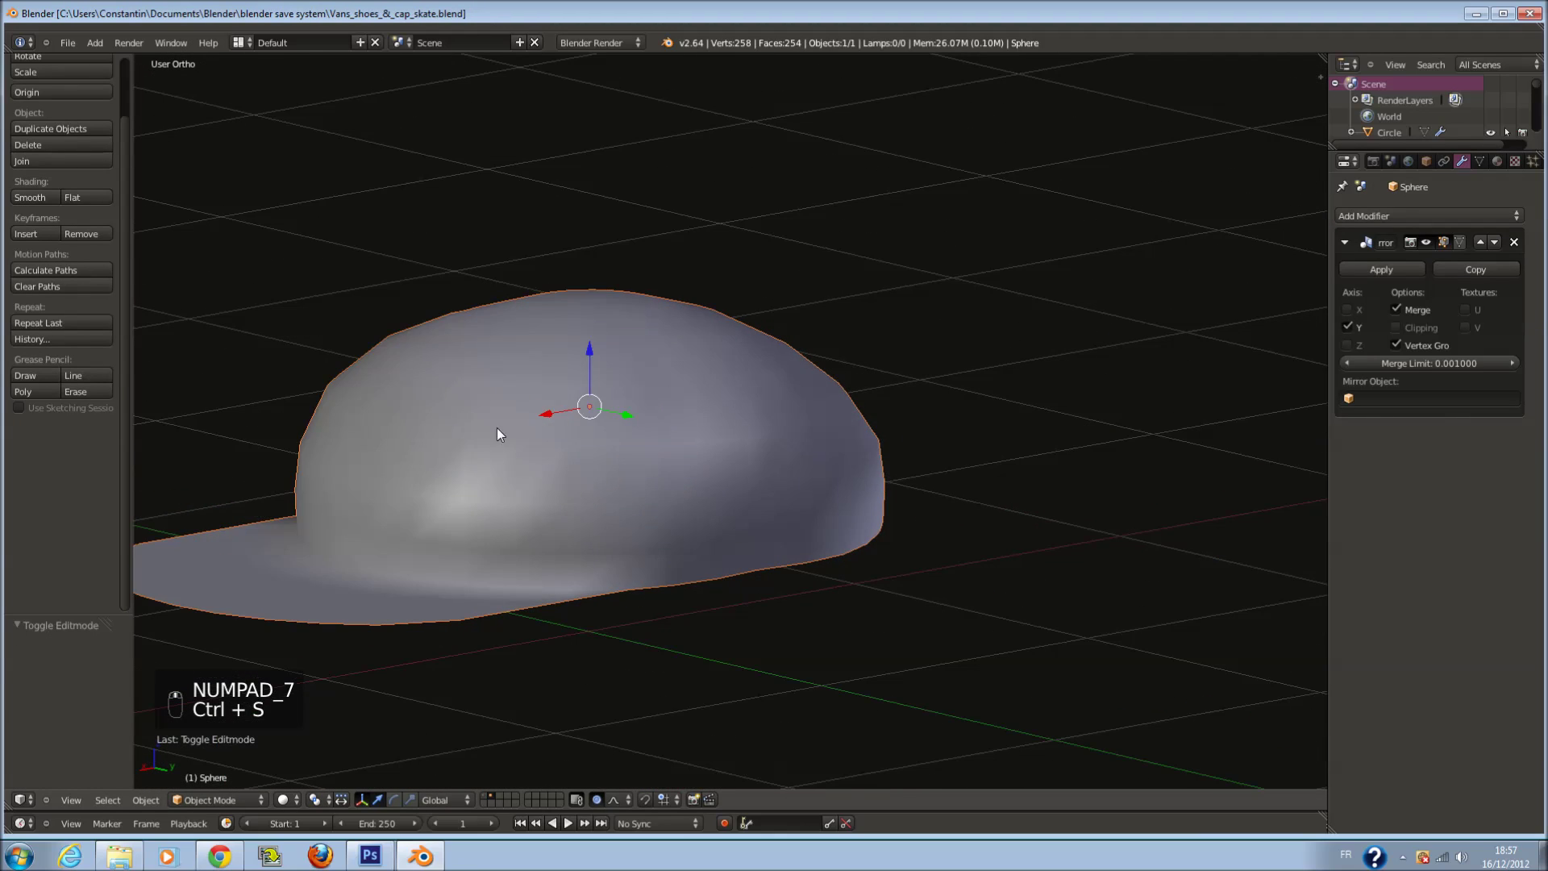
key(z)
key(Tab)
key(z)
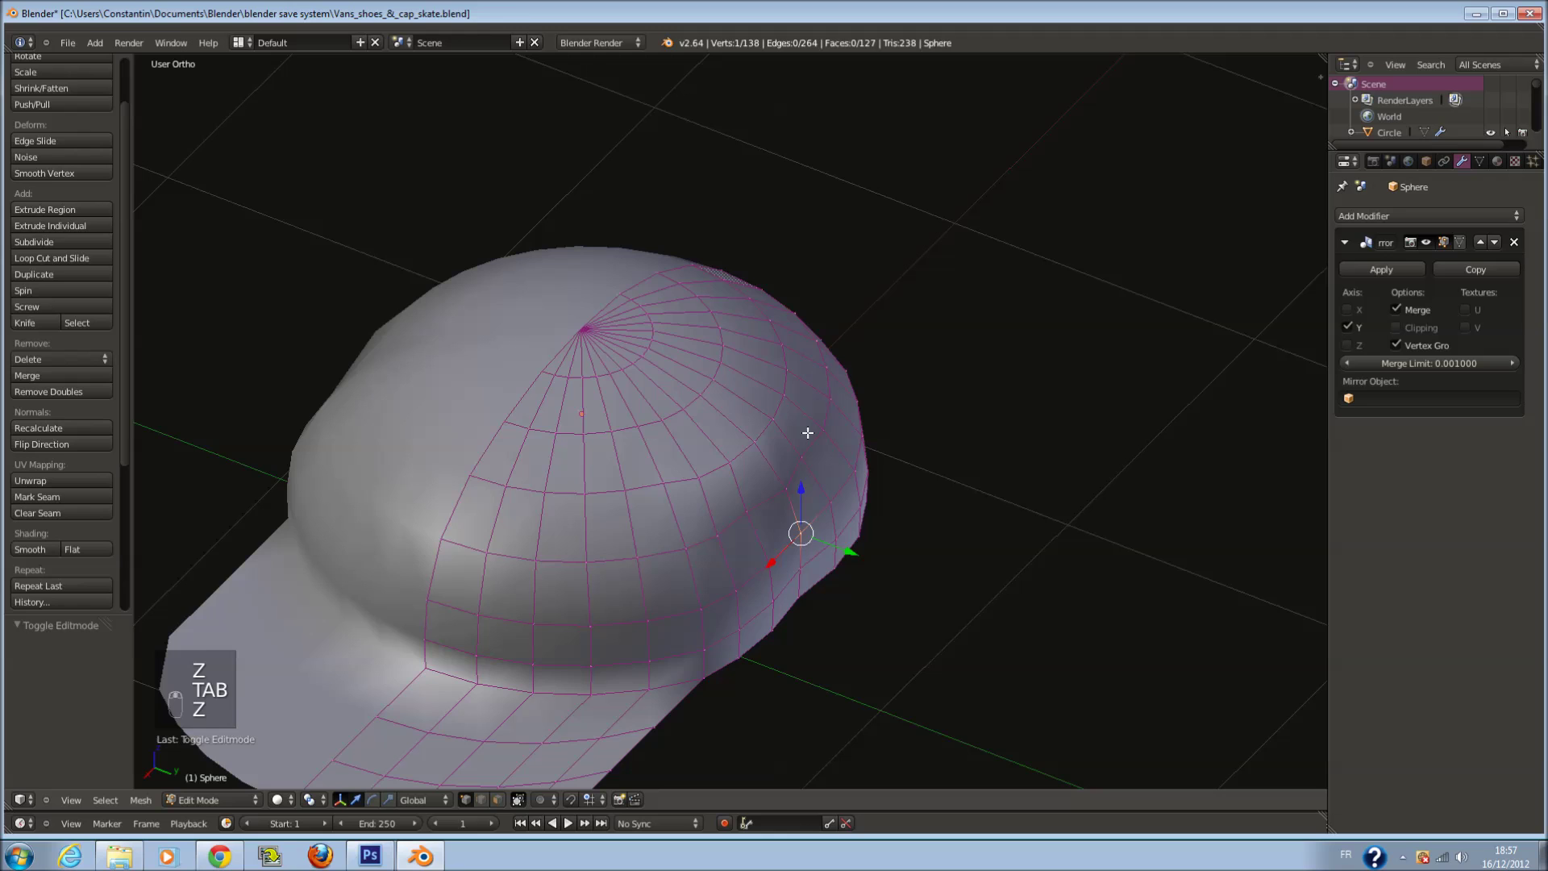
key(Tab)
key(ctrl+s)
key(KP_1)
key(z)
key(Tab)
key(KP_7)
key(Tab)
Add a level-2 Subdivision Surface to the cap and cut another edge loop across the brim
key(ctrl+2)
key(ctrl+s)
key(z)
key(Tab)
key(KP_1)
key(KP_7)
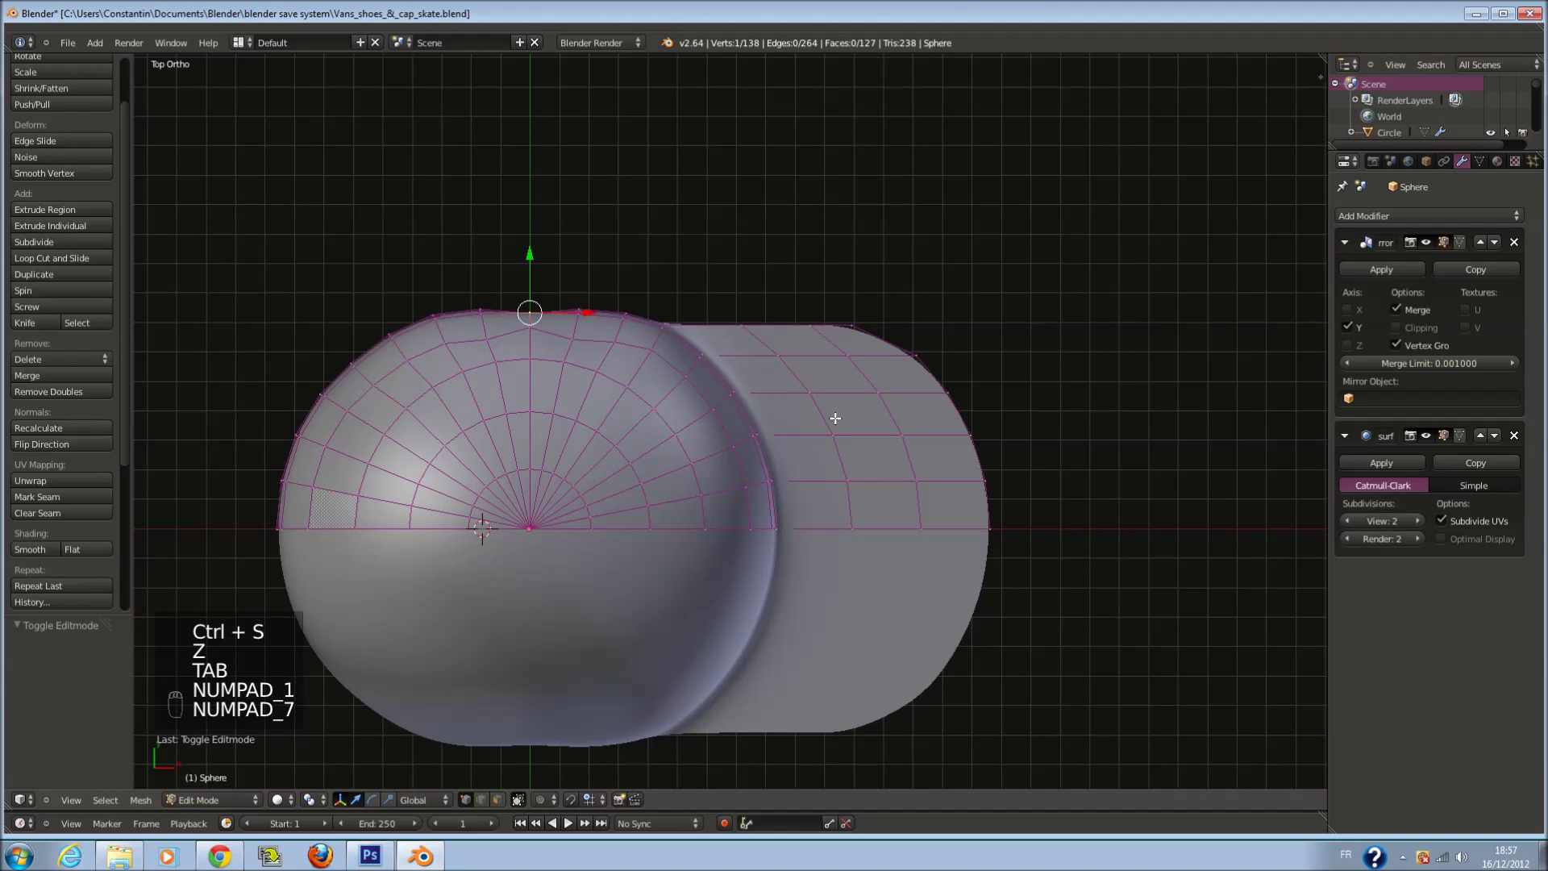
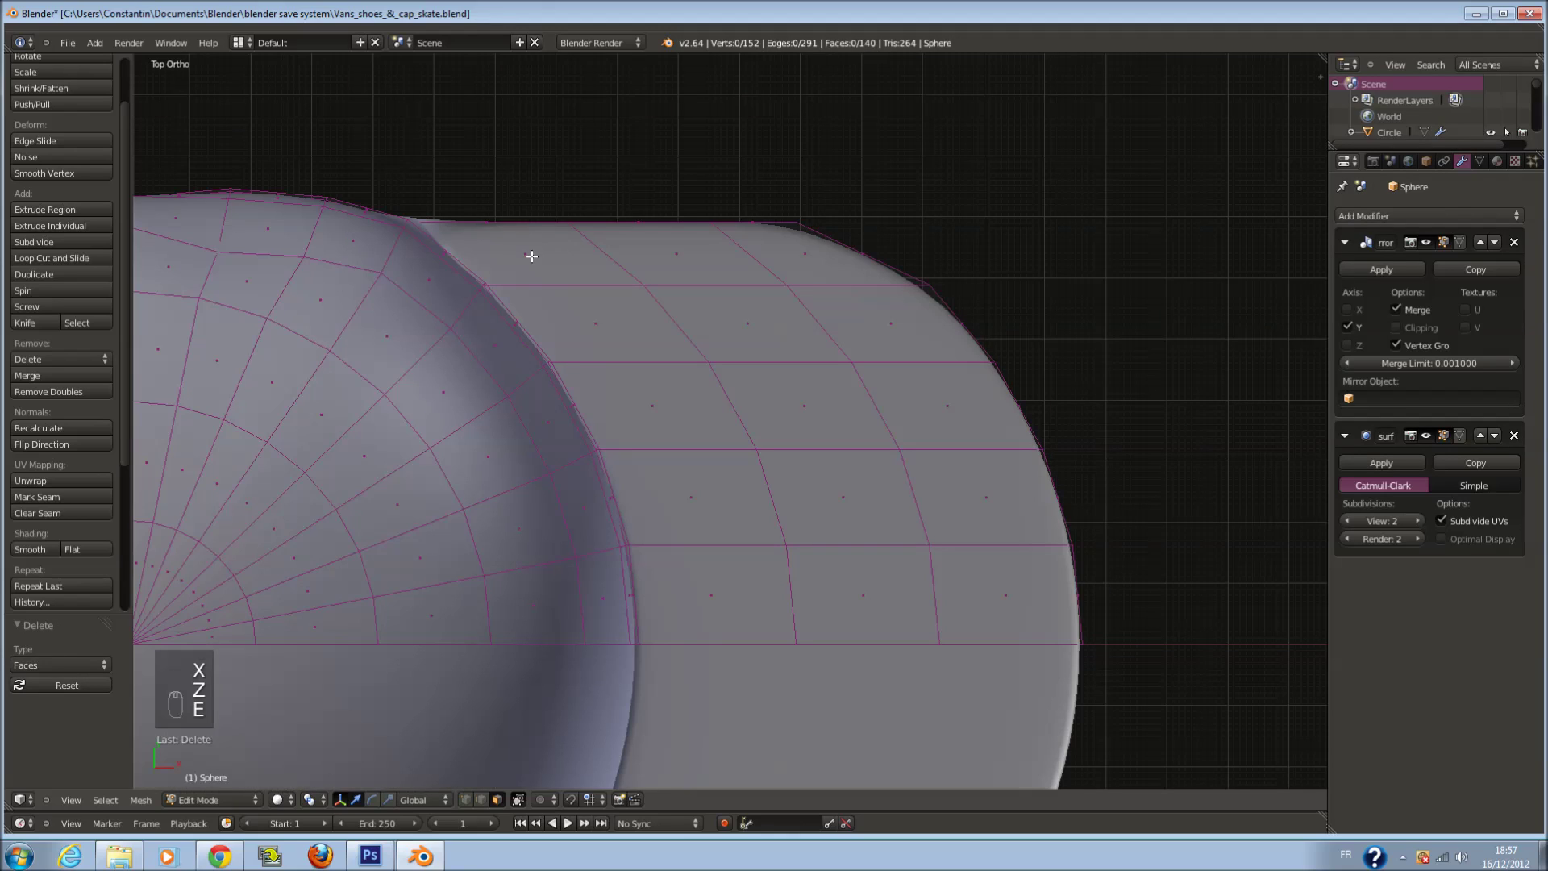
key(ctrl+r)
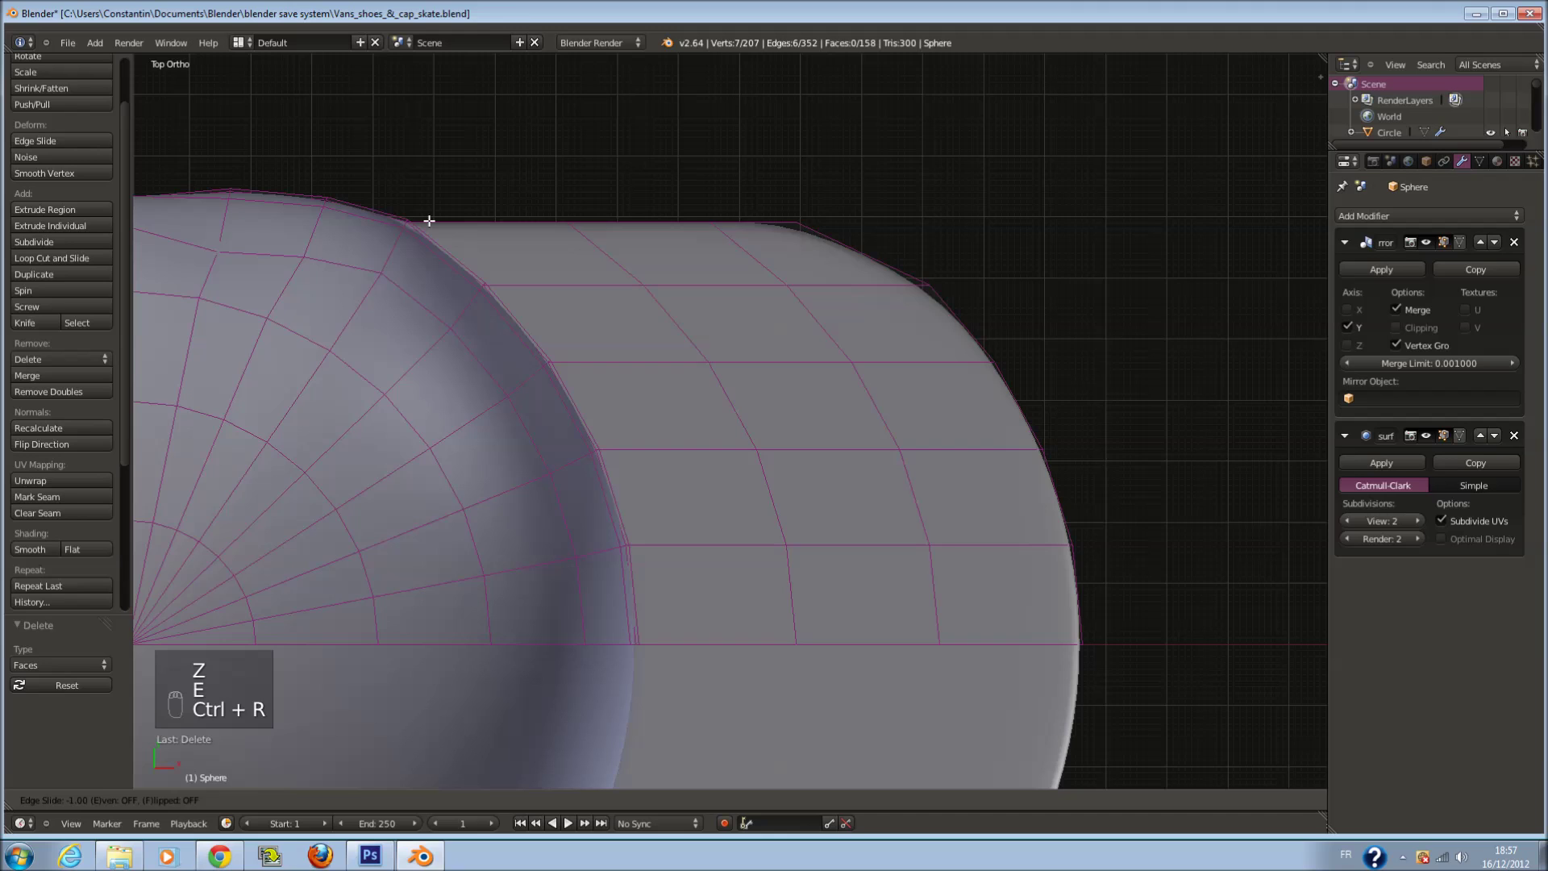
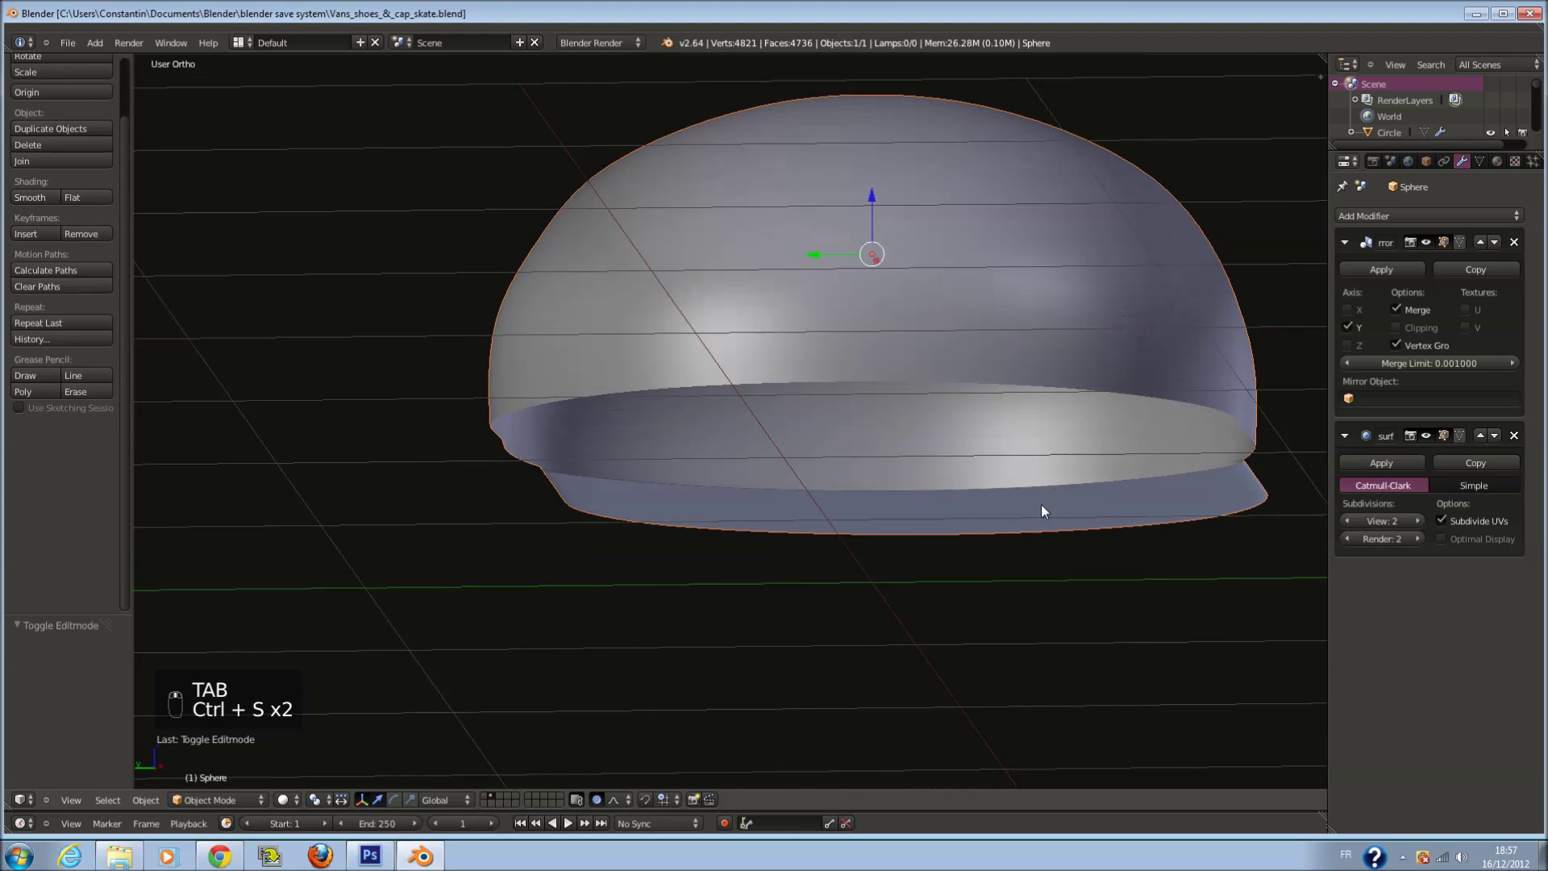
Knife-cut a vertical line beside the rear opening of the cap crown
key(Tab)
key(KP_7)
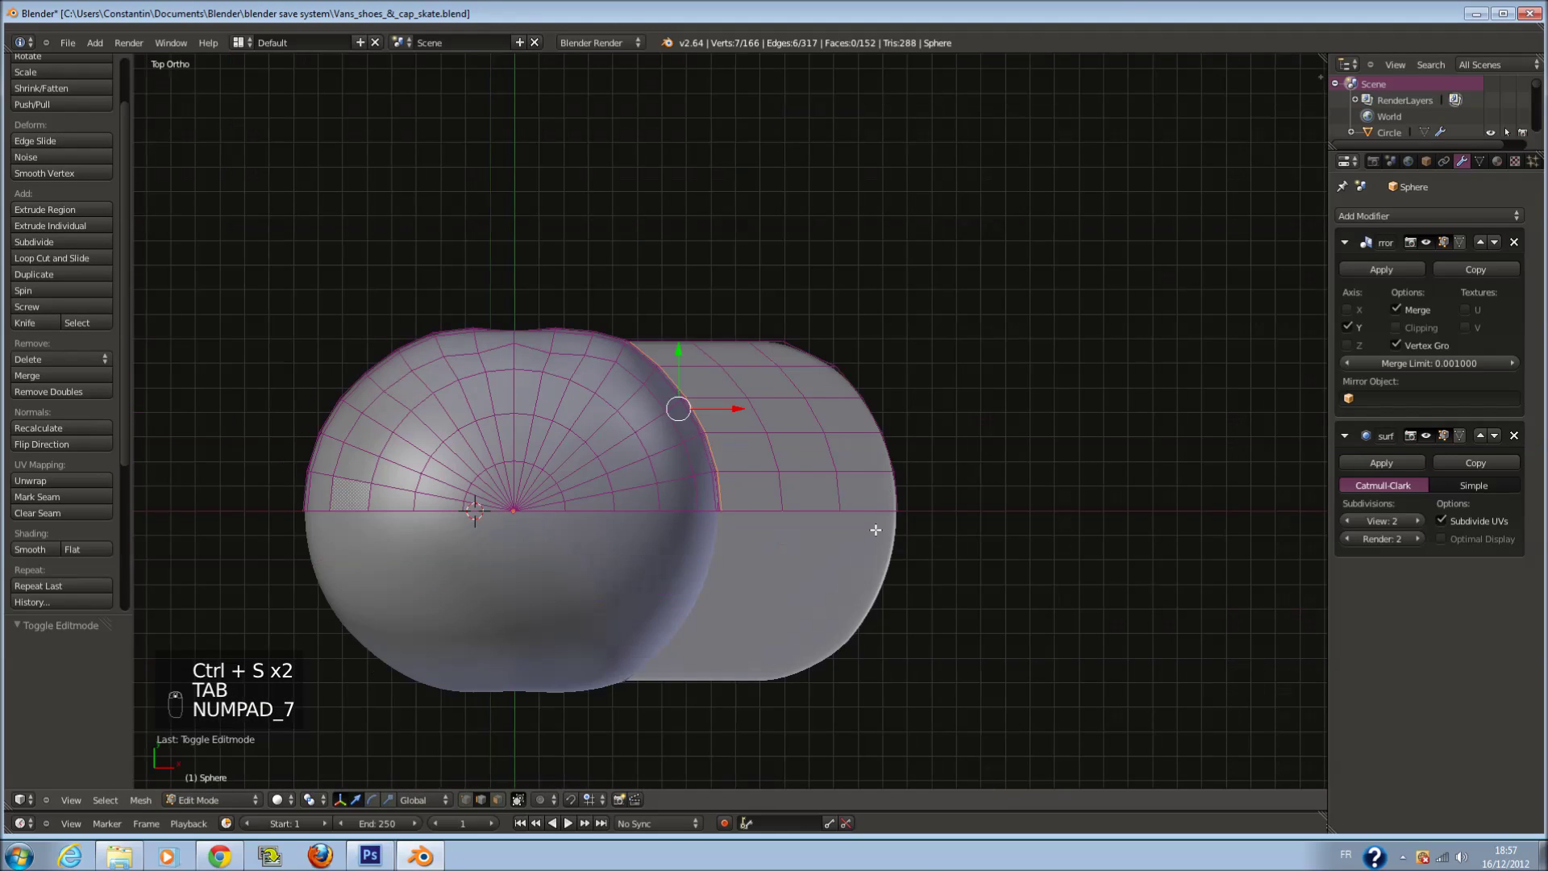
key(z)
key(KP_1)
key(Tab)
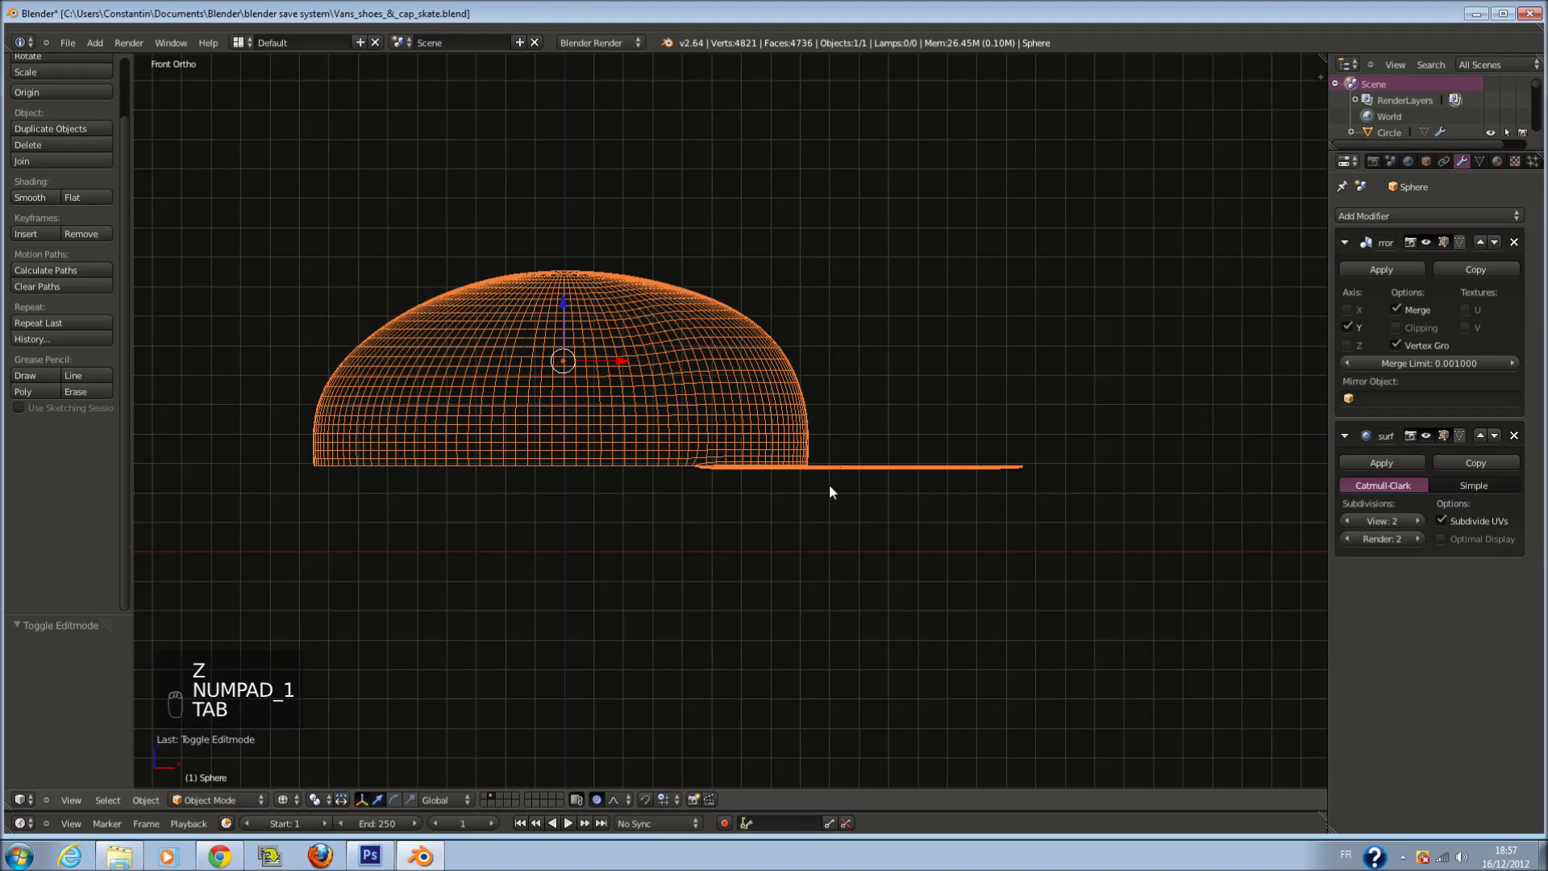
key(ctrl+s)
key(Tab)
key(z)
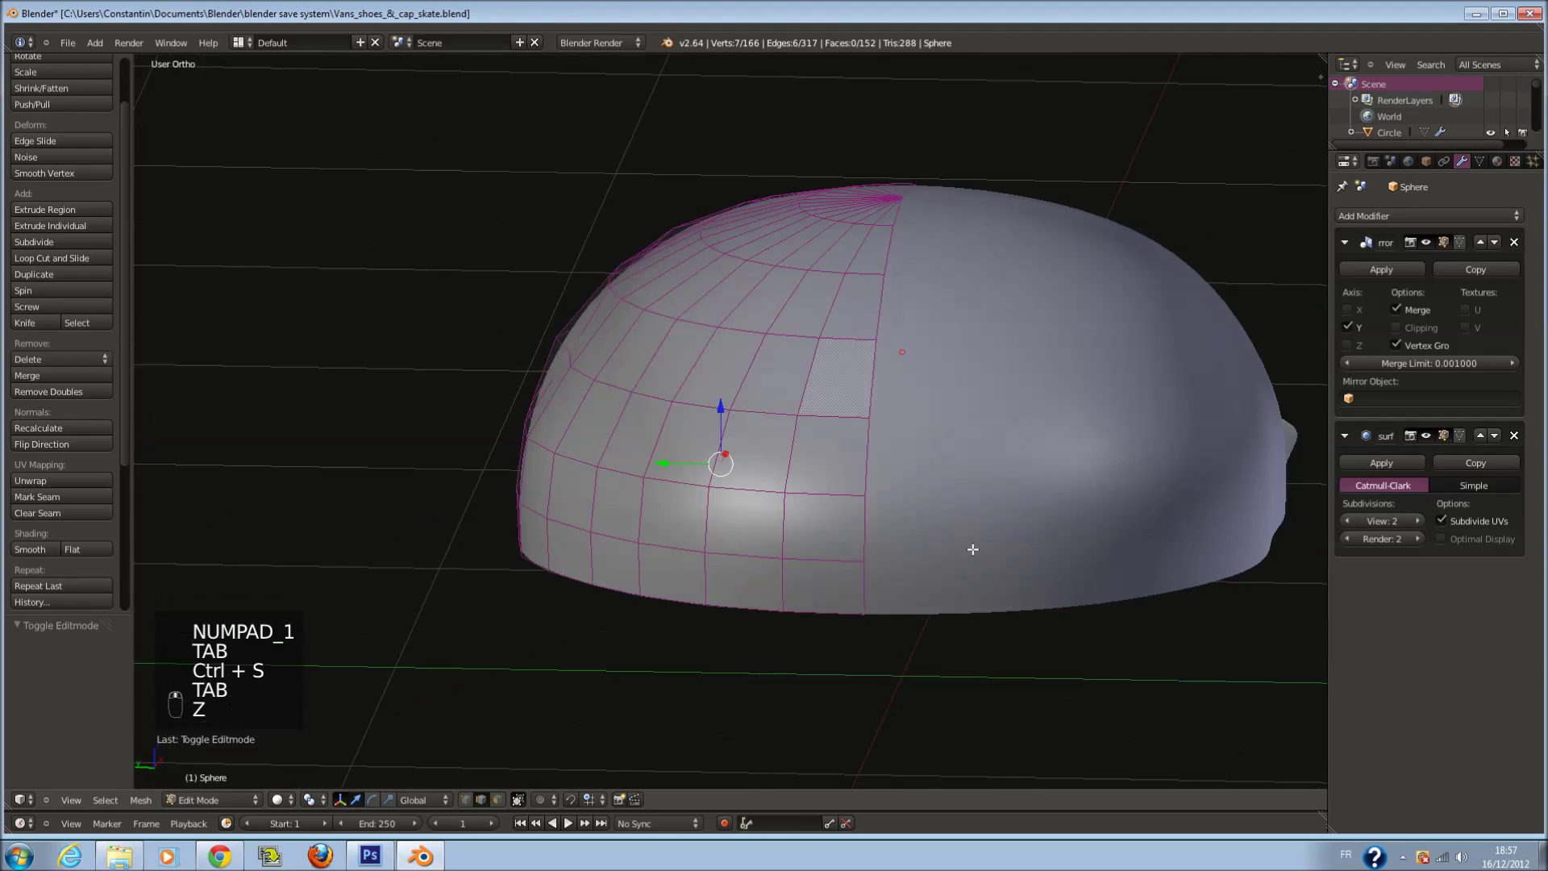
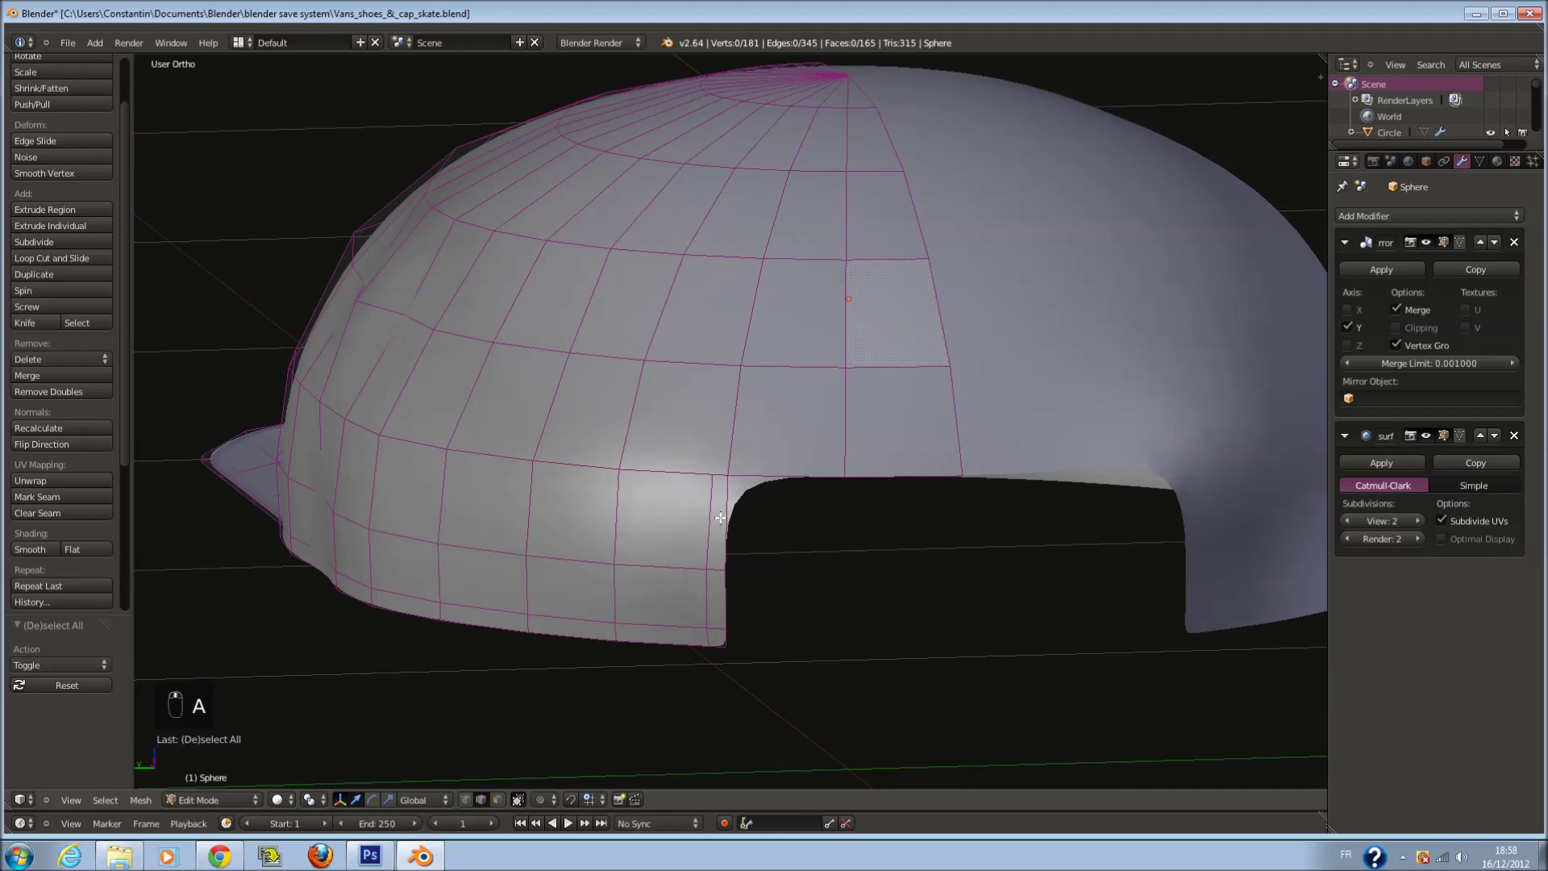
key(k)
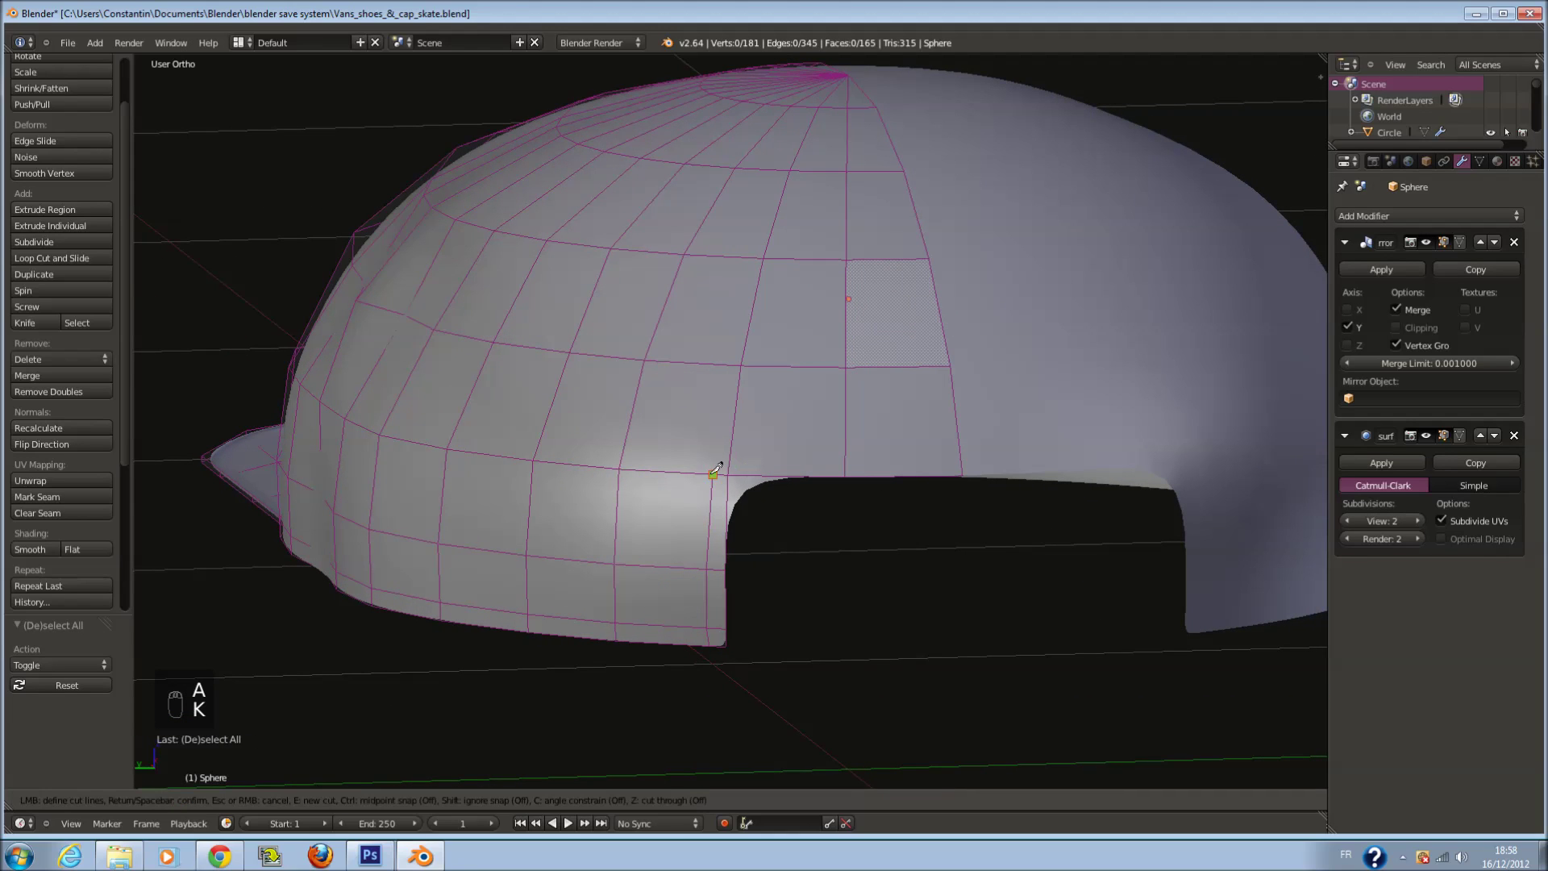
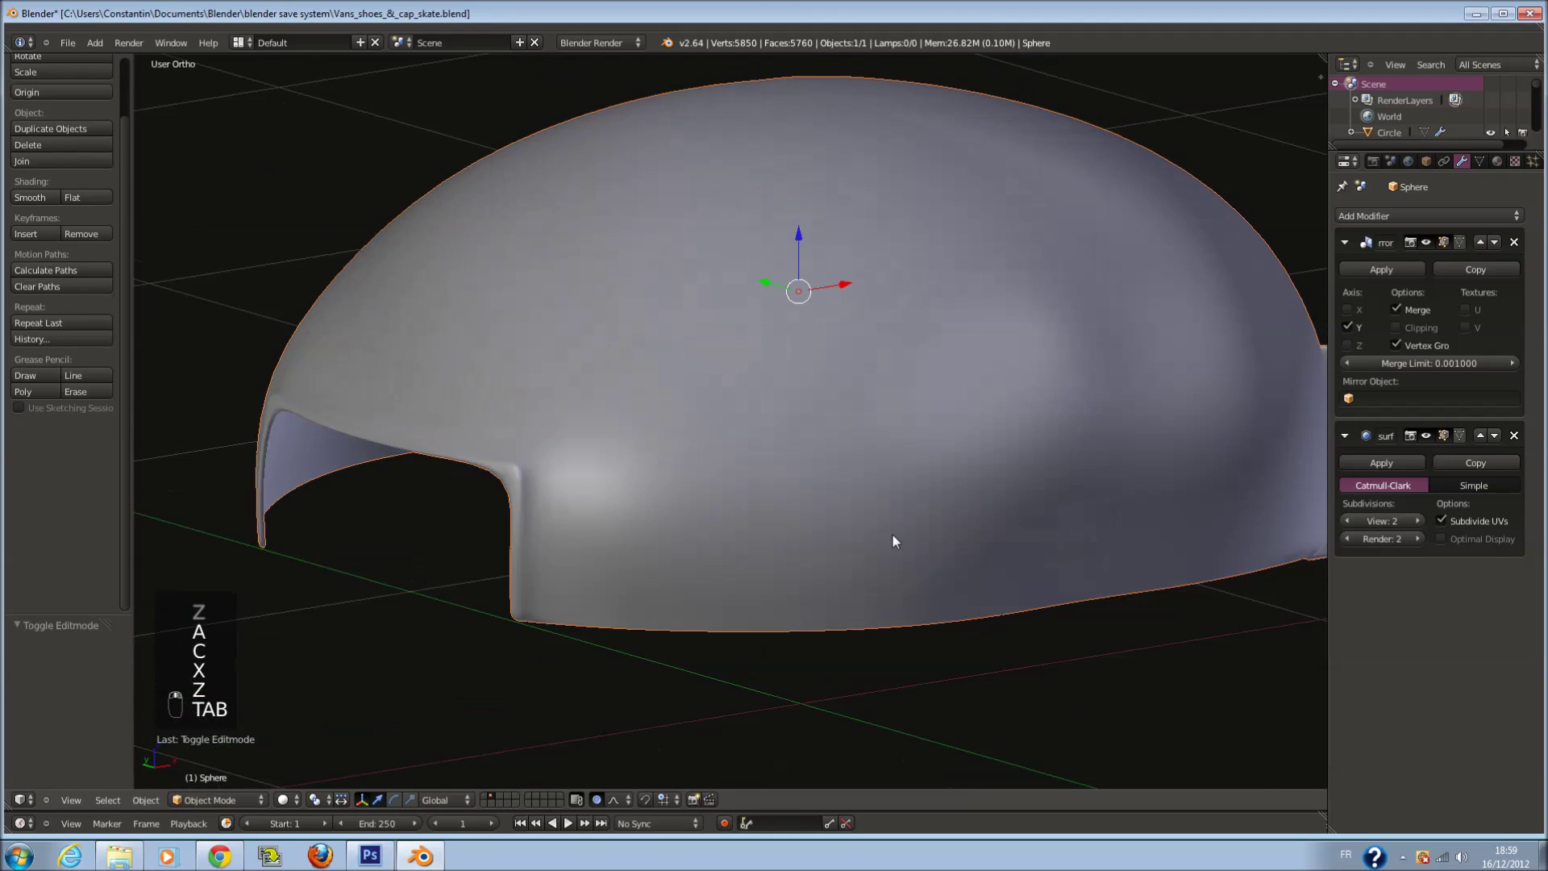
Extrude the back opening's edge into a turned-in rim and inspect it from the side
key(ctrl+s)
key(Tab)
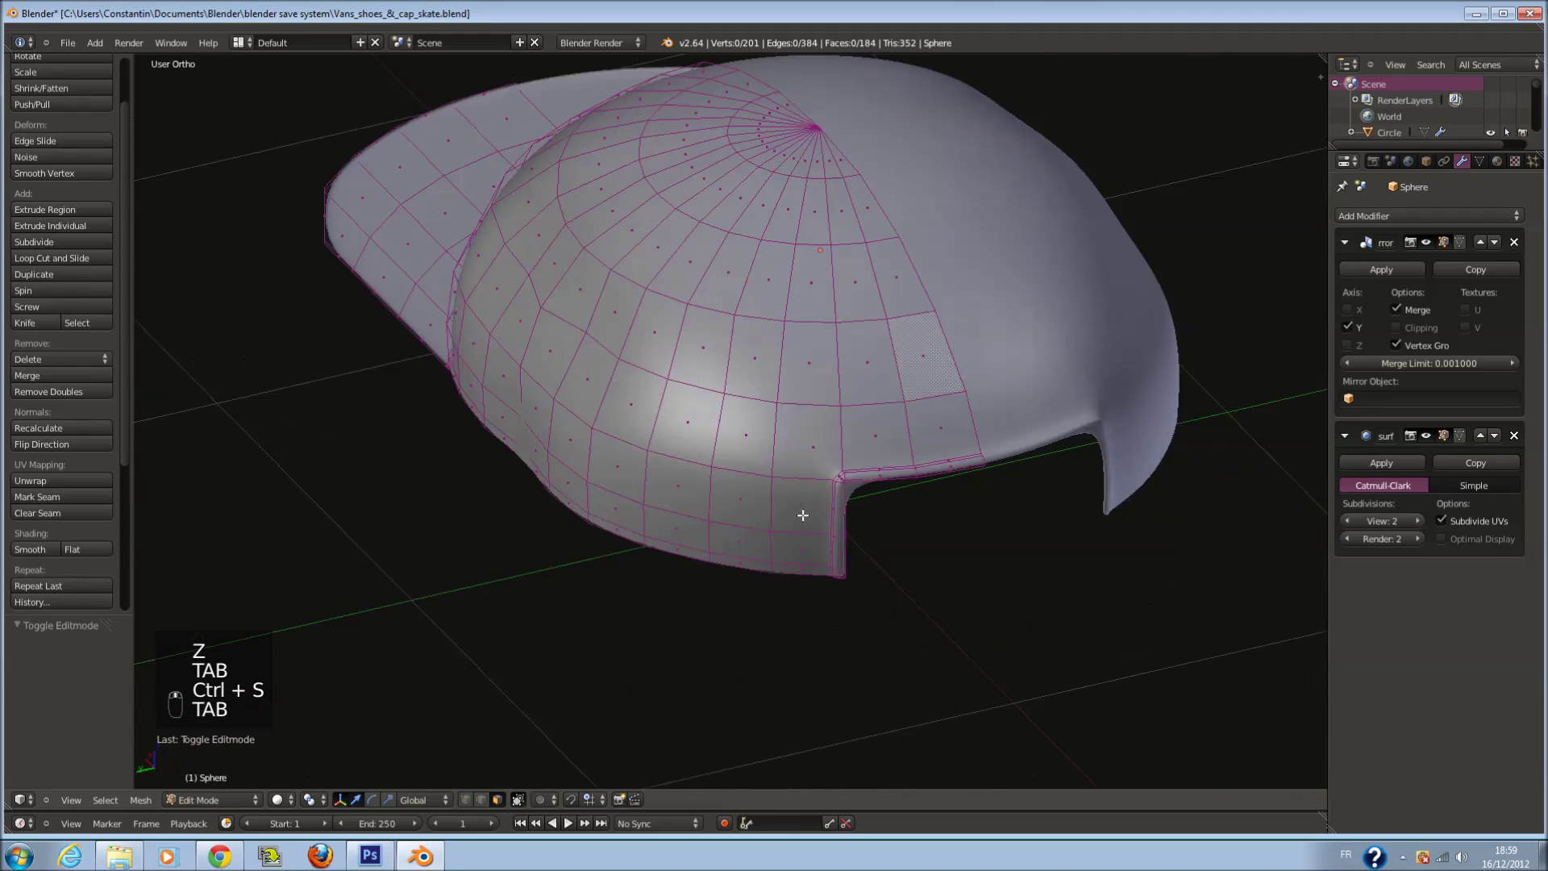
key(ctrl+r)
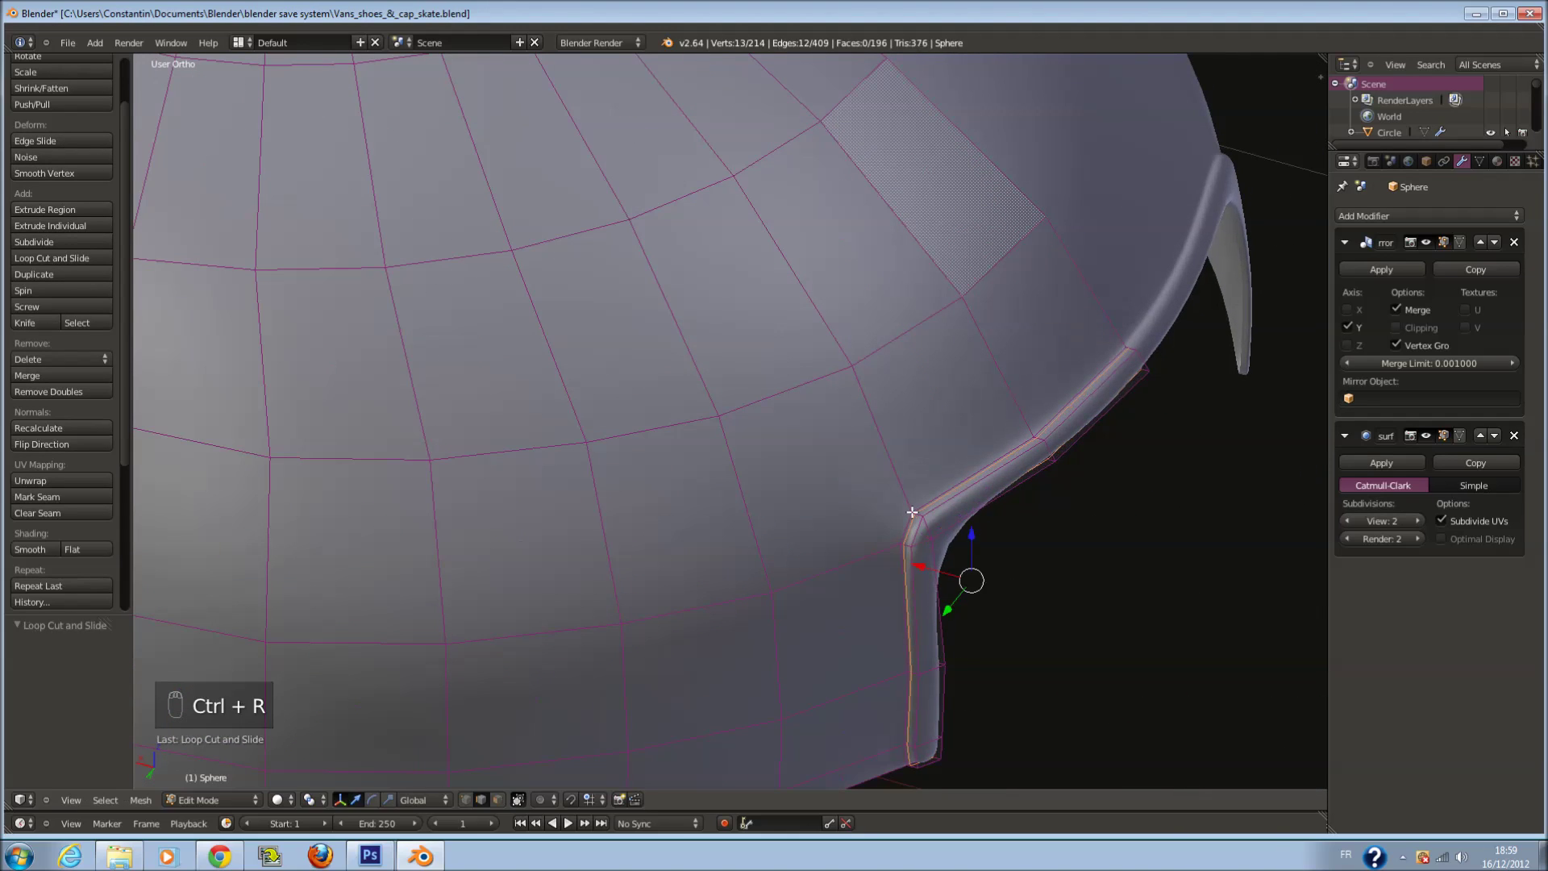
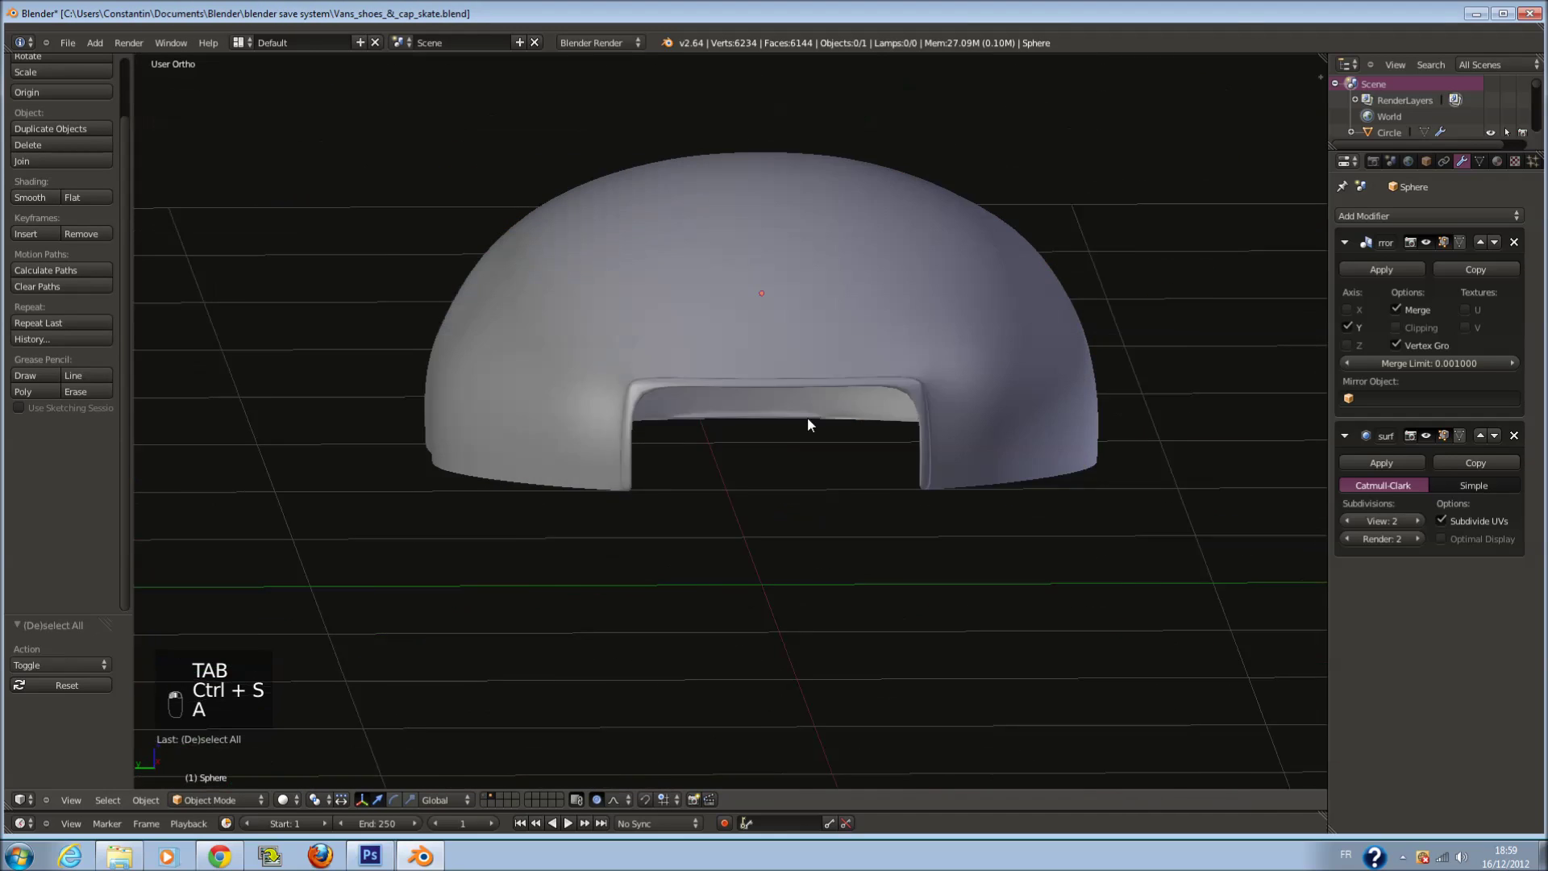
key(ctrl+s)
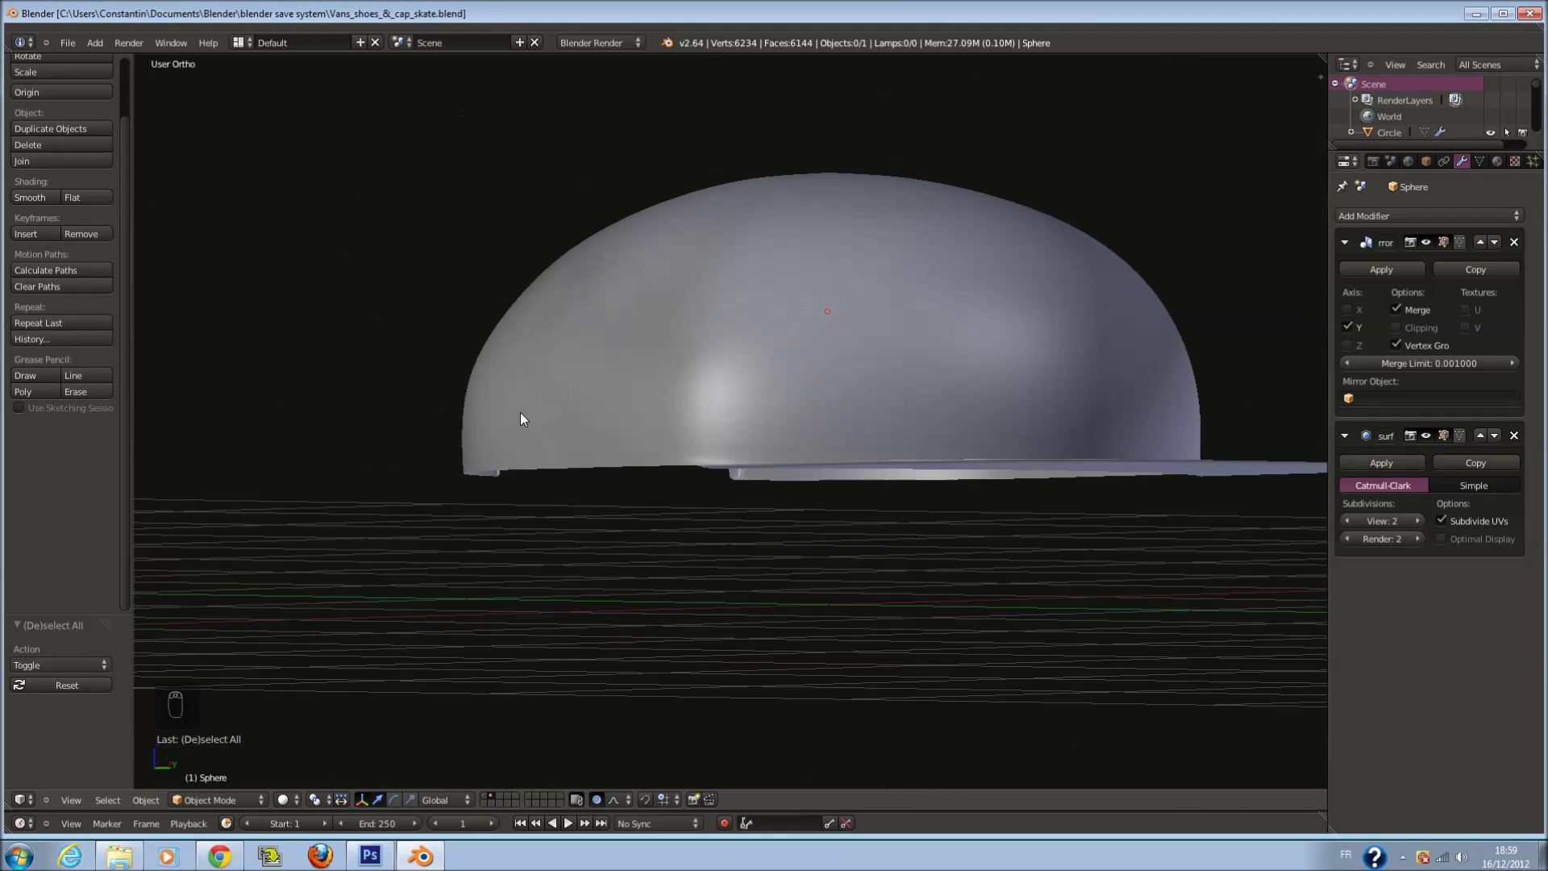
drag(535, 414, 712, 220)
drag(713, 221, 845, 353)
drag(845, 353, 483, 341)
key(KP_3)
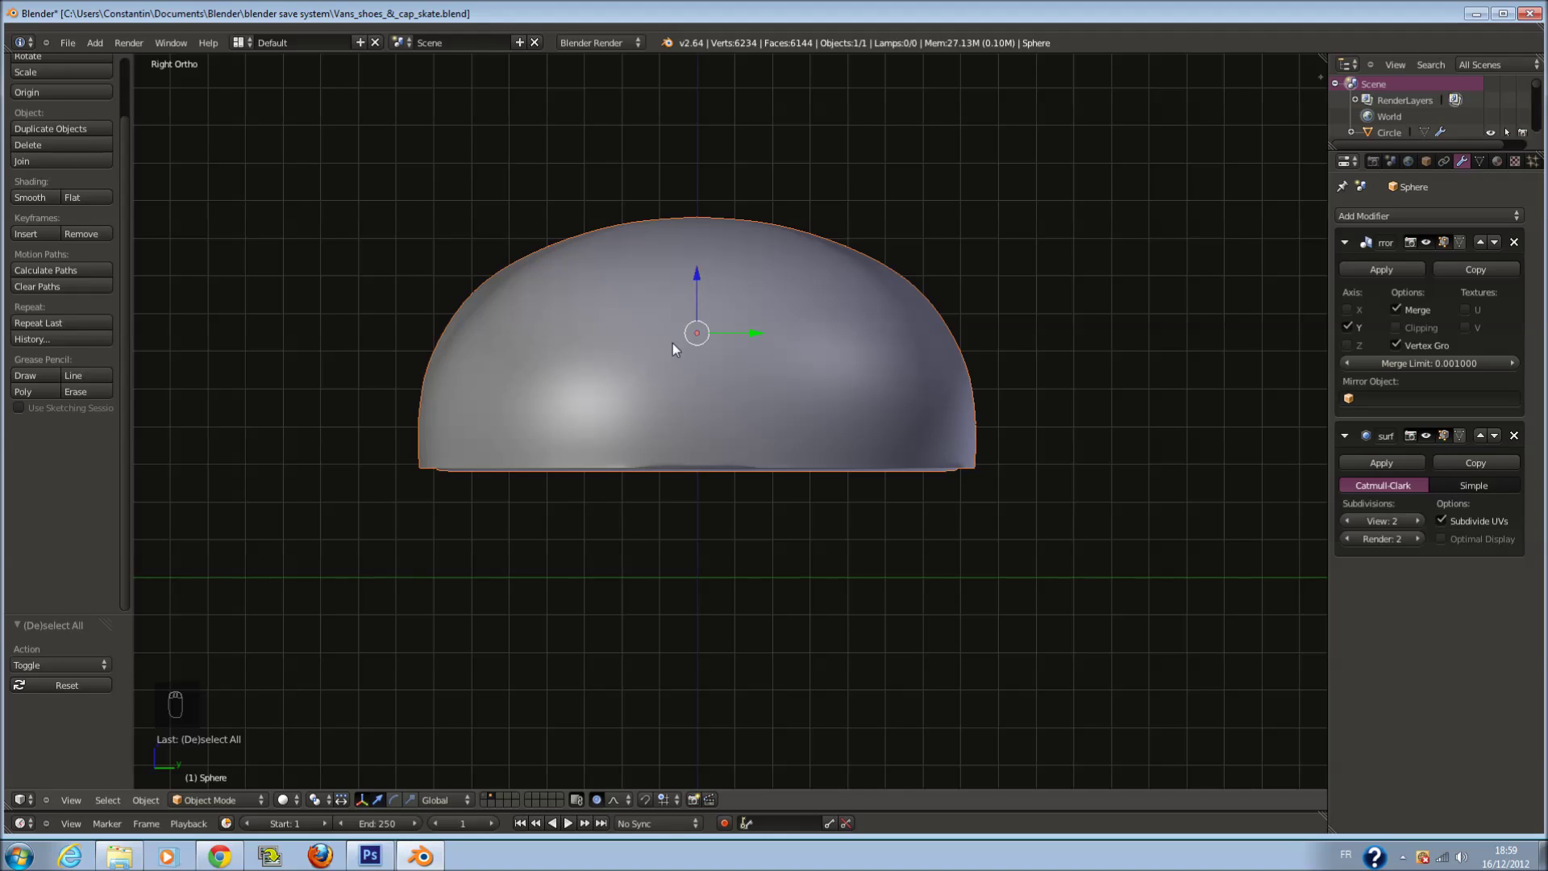
Select one half of the crown in side view and scale it in for a rounder rear profile
drag(737, 339, 1162, 413)
key(Tab)
key(z)
key(a)
key(a)
key(Tab)
key(s)
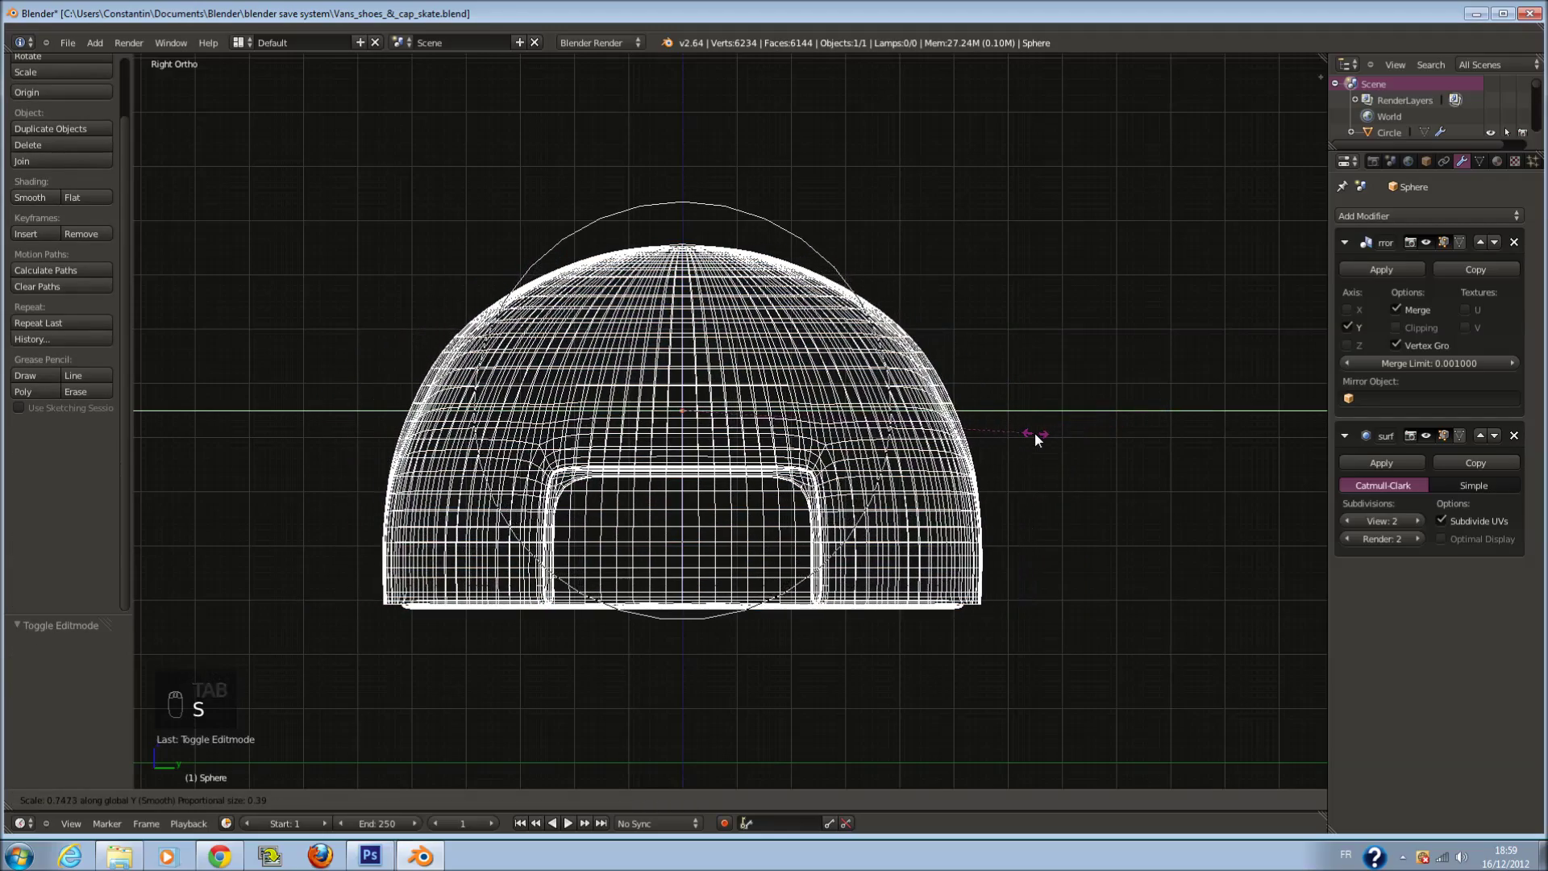
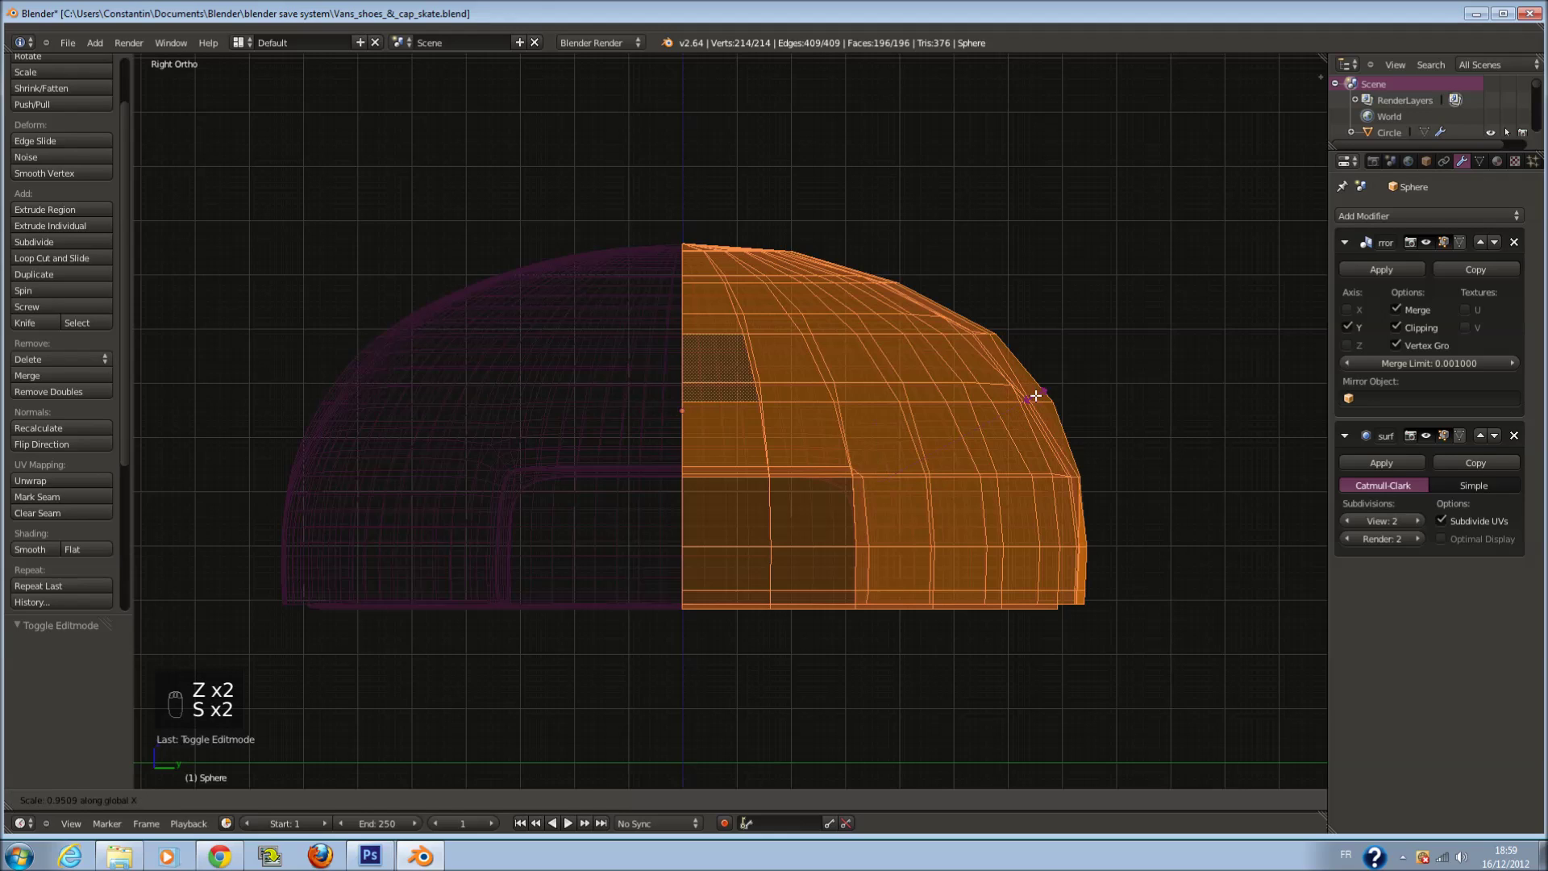
drag(1037, 393, 979, 374)
key(s)
key(s)
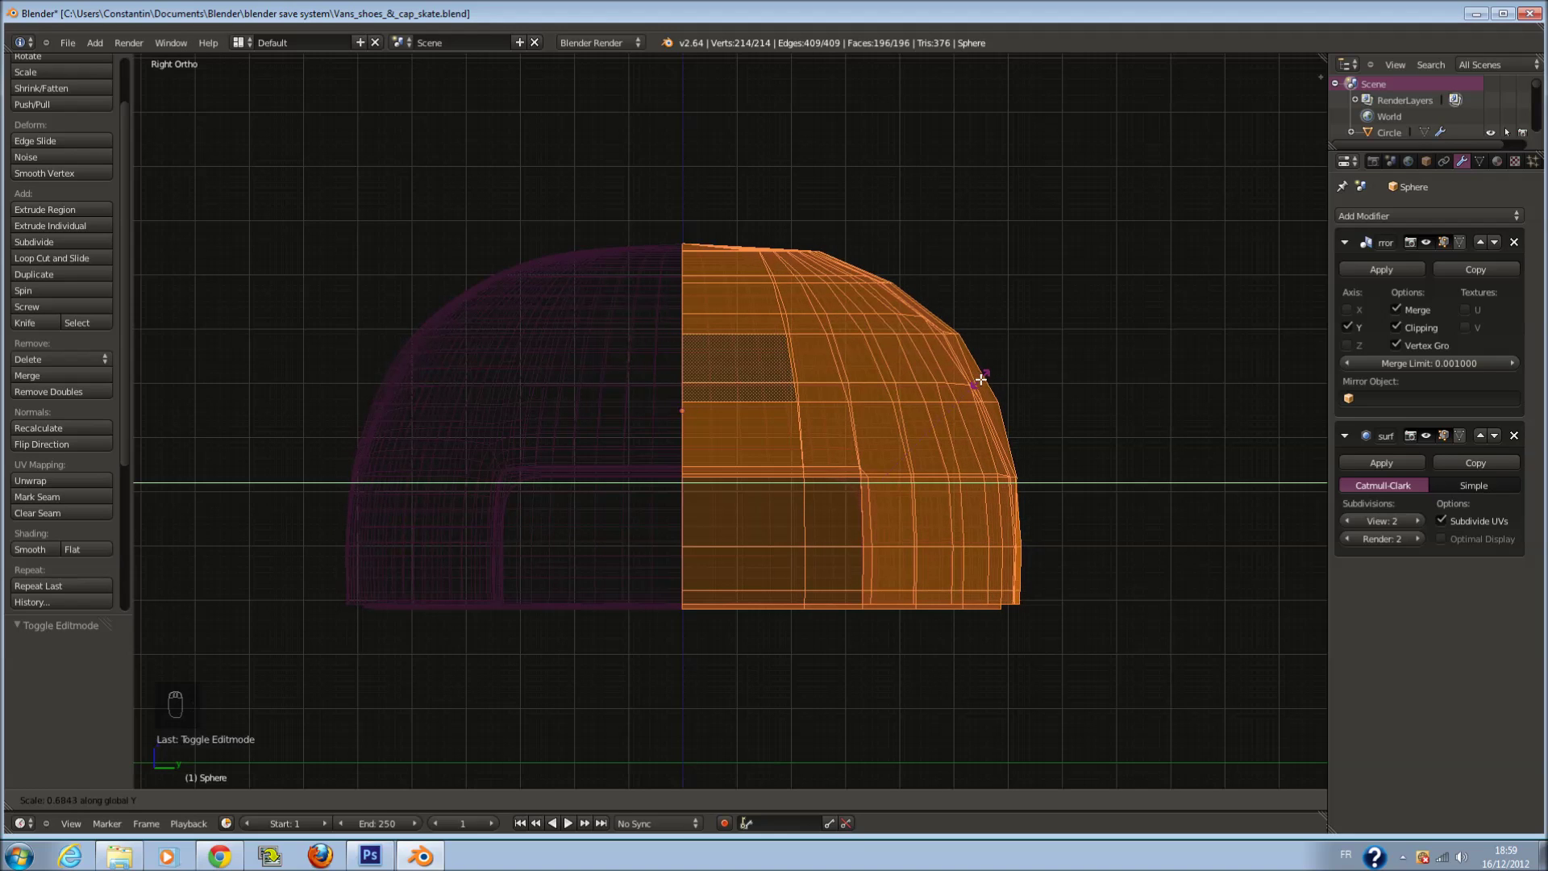
drag(981, 376, 923, 405)
Inspect the reshaped half, save, and deselect all cap vertices back in edit mode
key(z)
drag(923, 405, 815, 409)
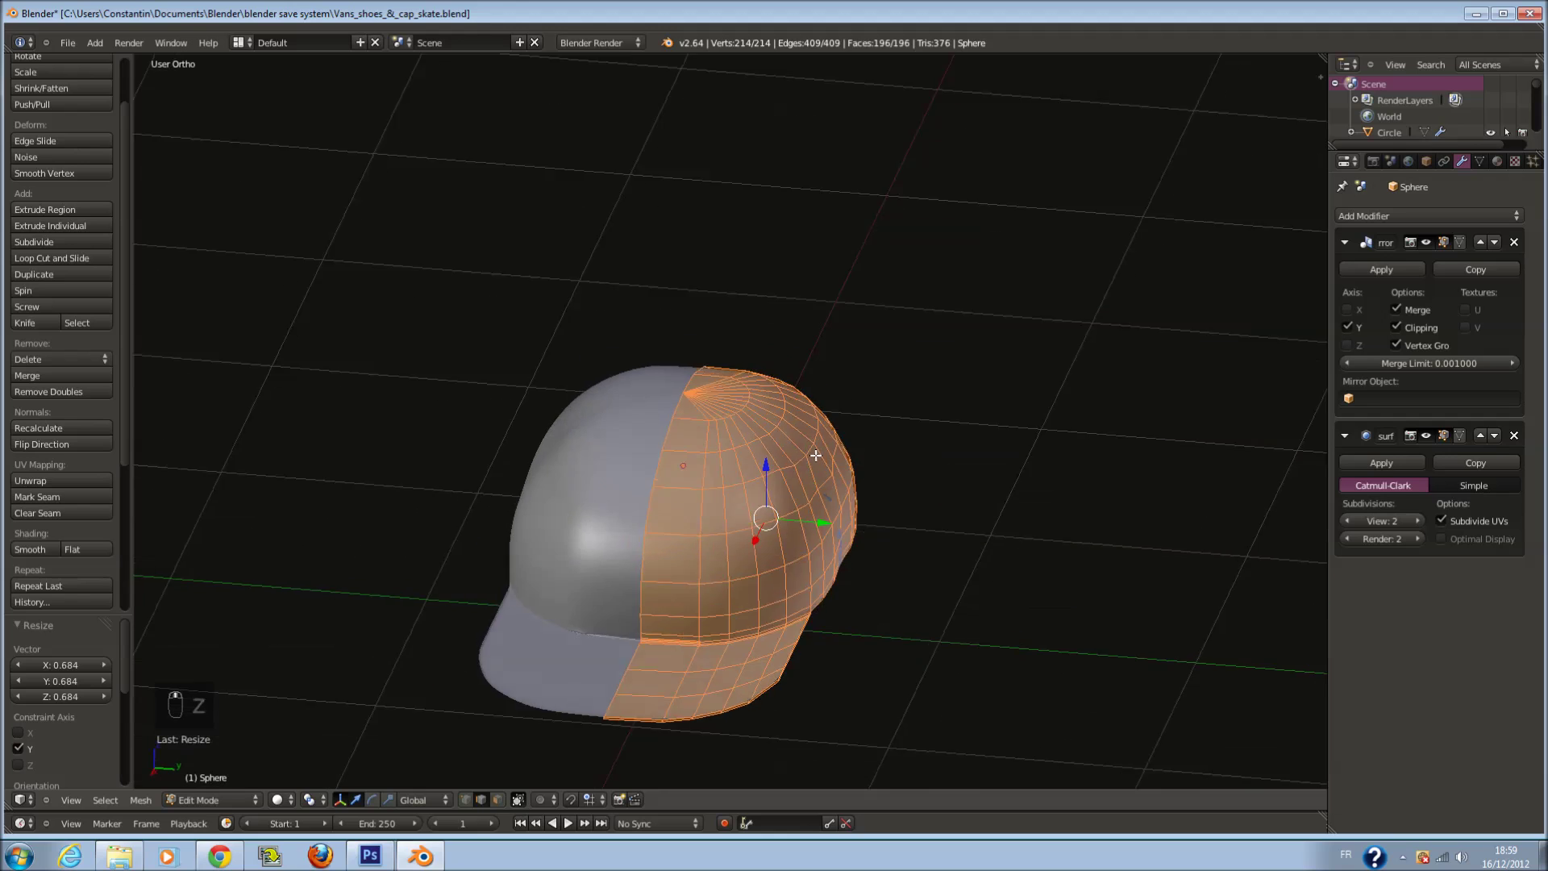
key(Tab)
key(ctrl+s)
key(Tab)
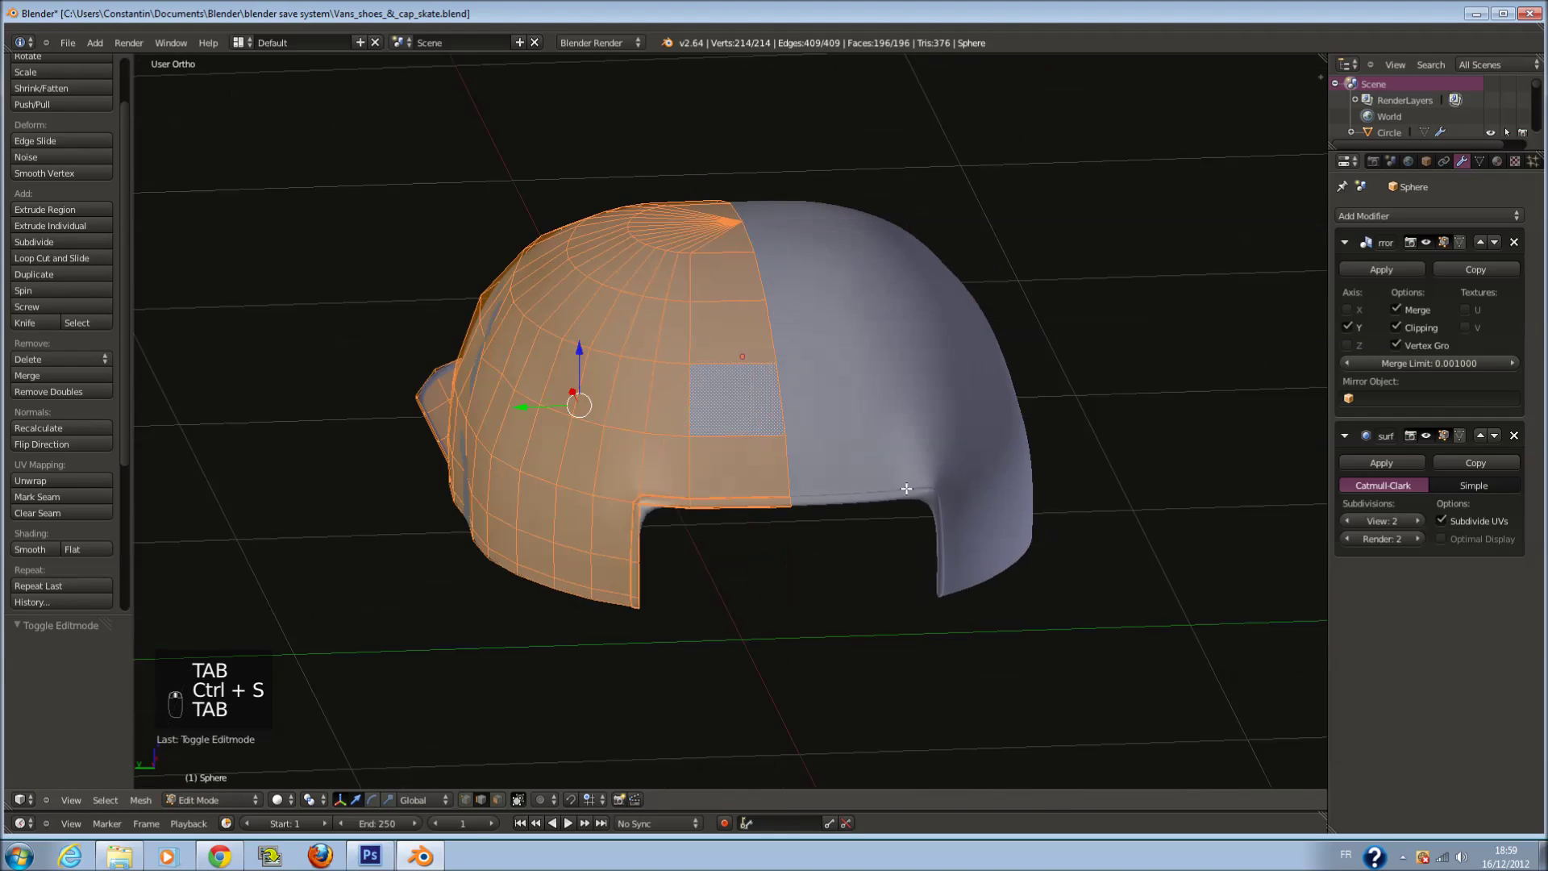
key(z)
key(a)
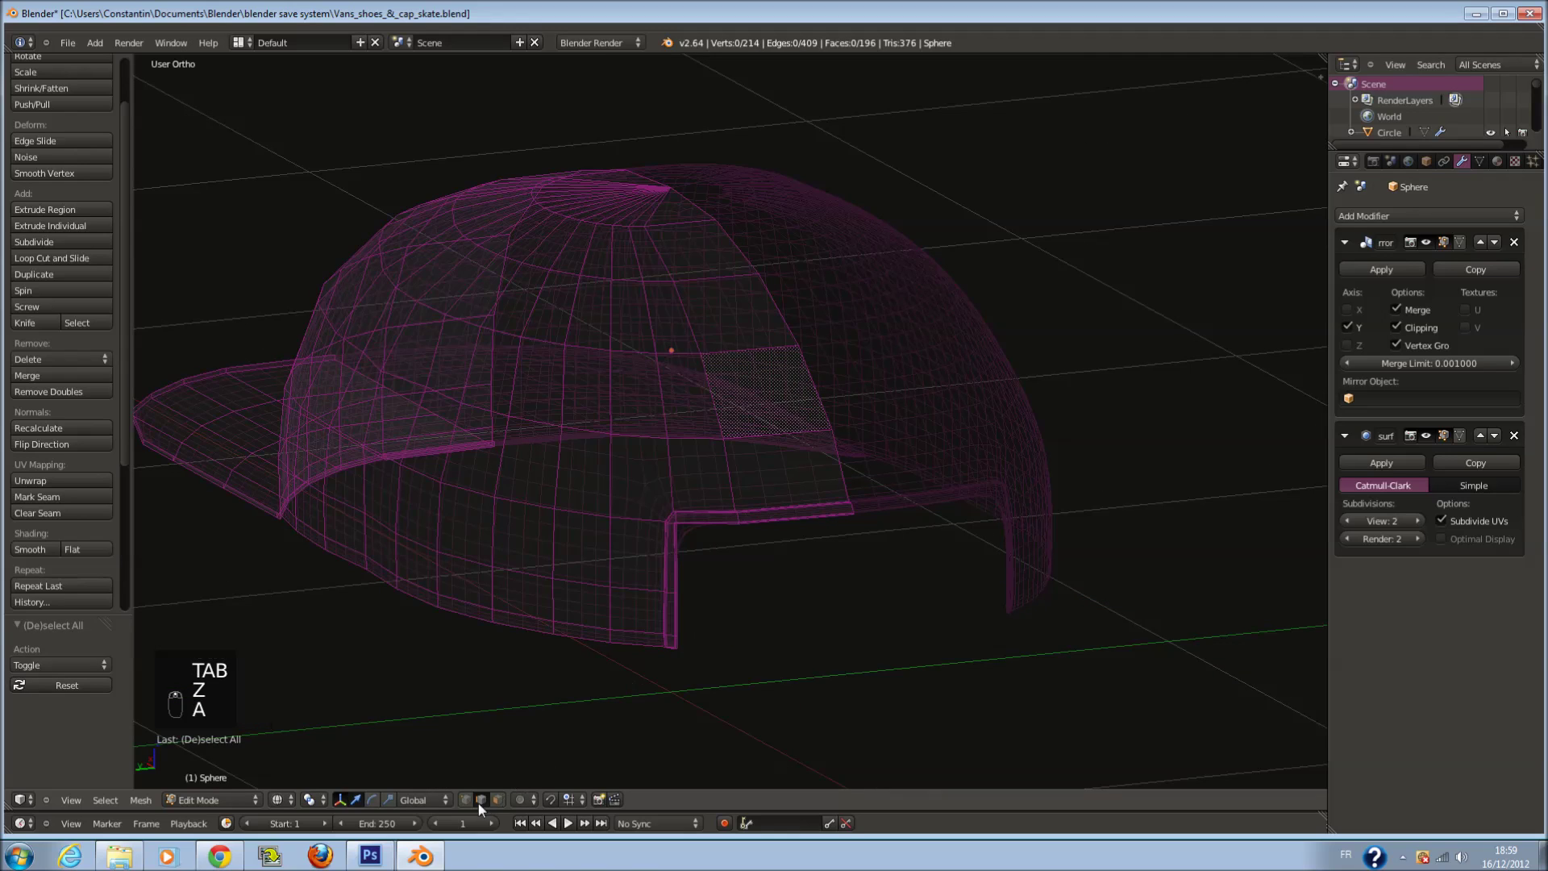
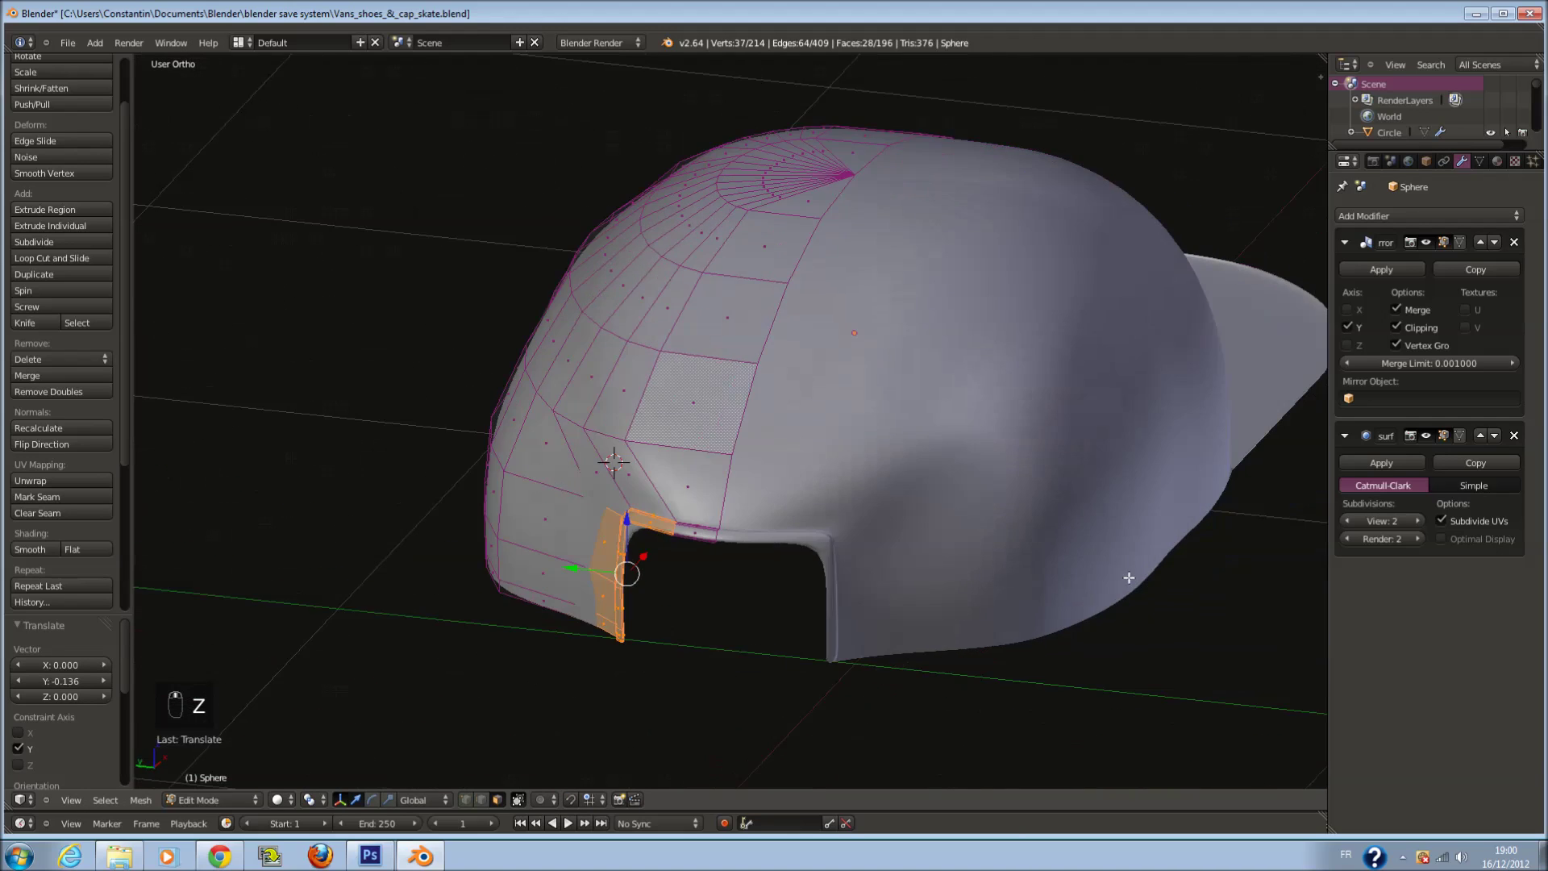
Undo a stray rim-corner move, leave edit mode and save the cap
key(ctrl+z)
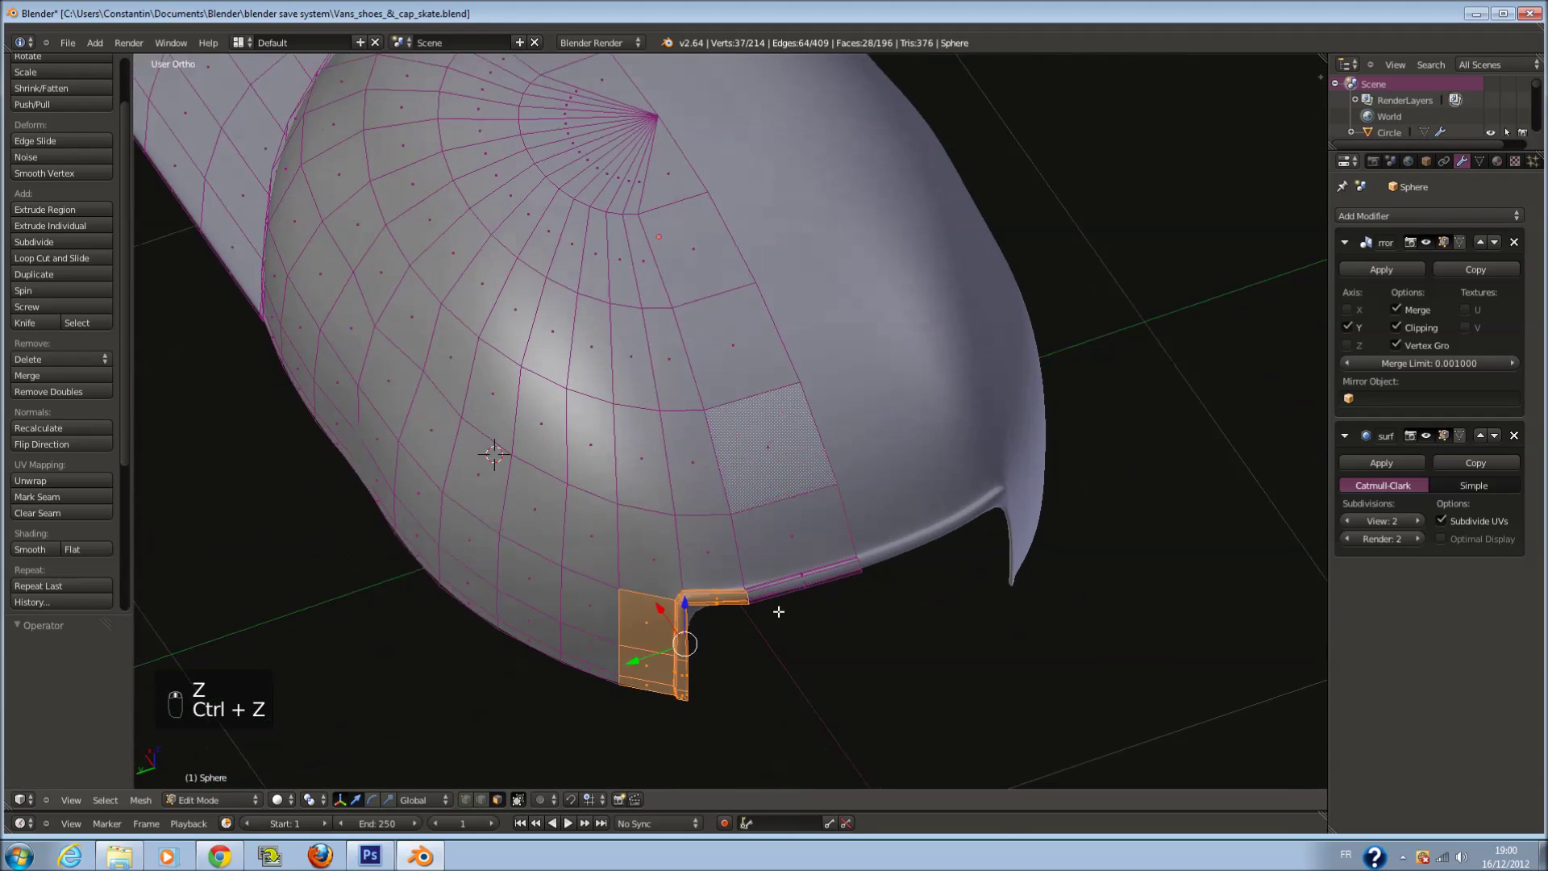
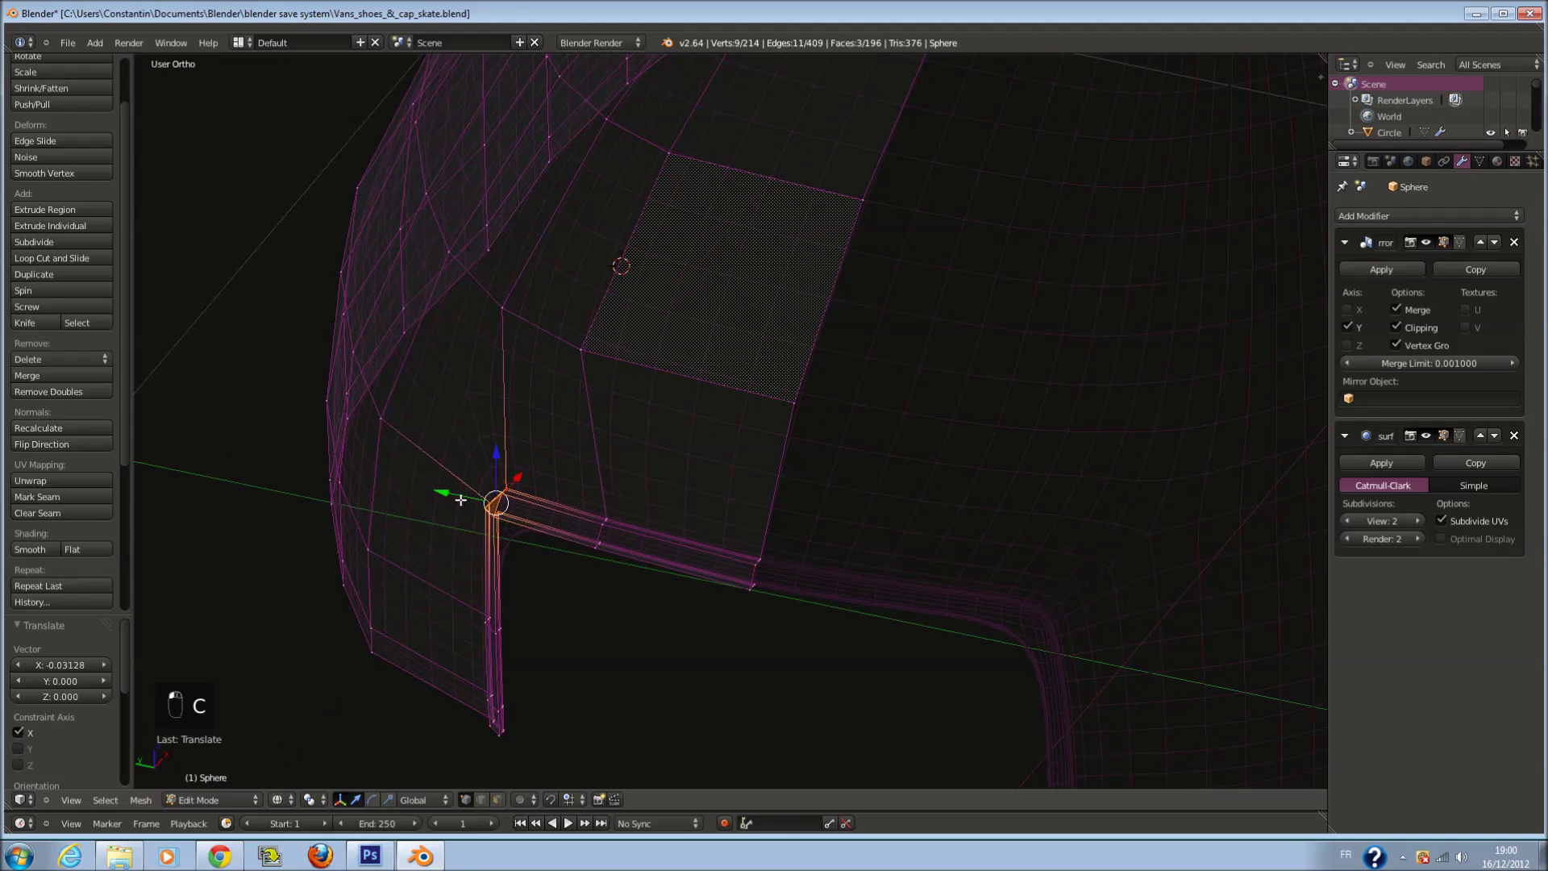
key(Tab)
key(ctrl+s)
Add two loop cuts through the crown's radiating segments from the top view
key(z)
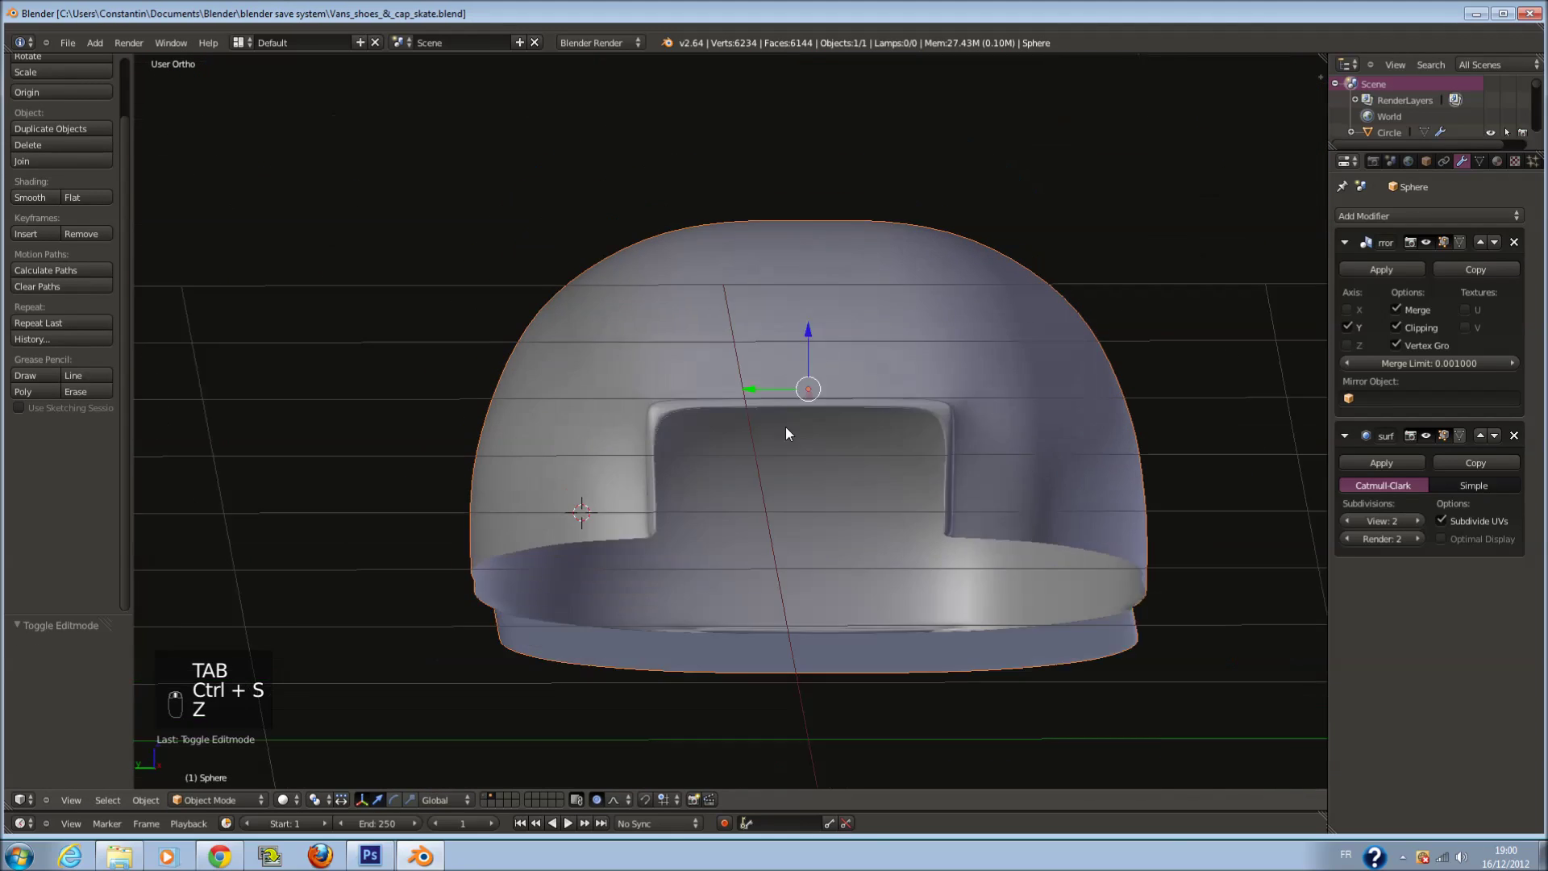
key(ctrl+s)
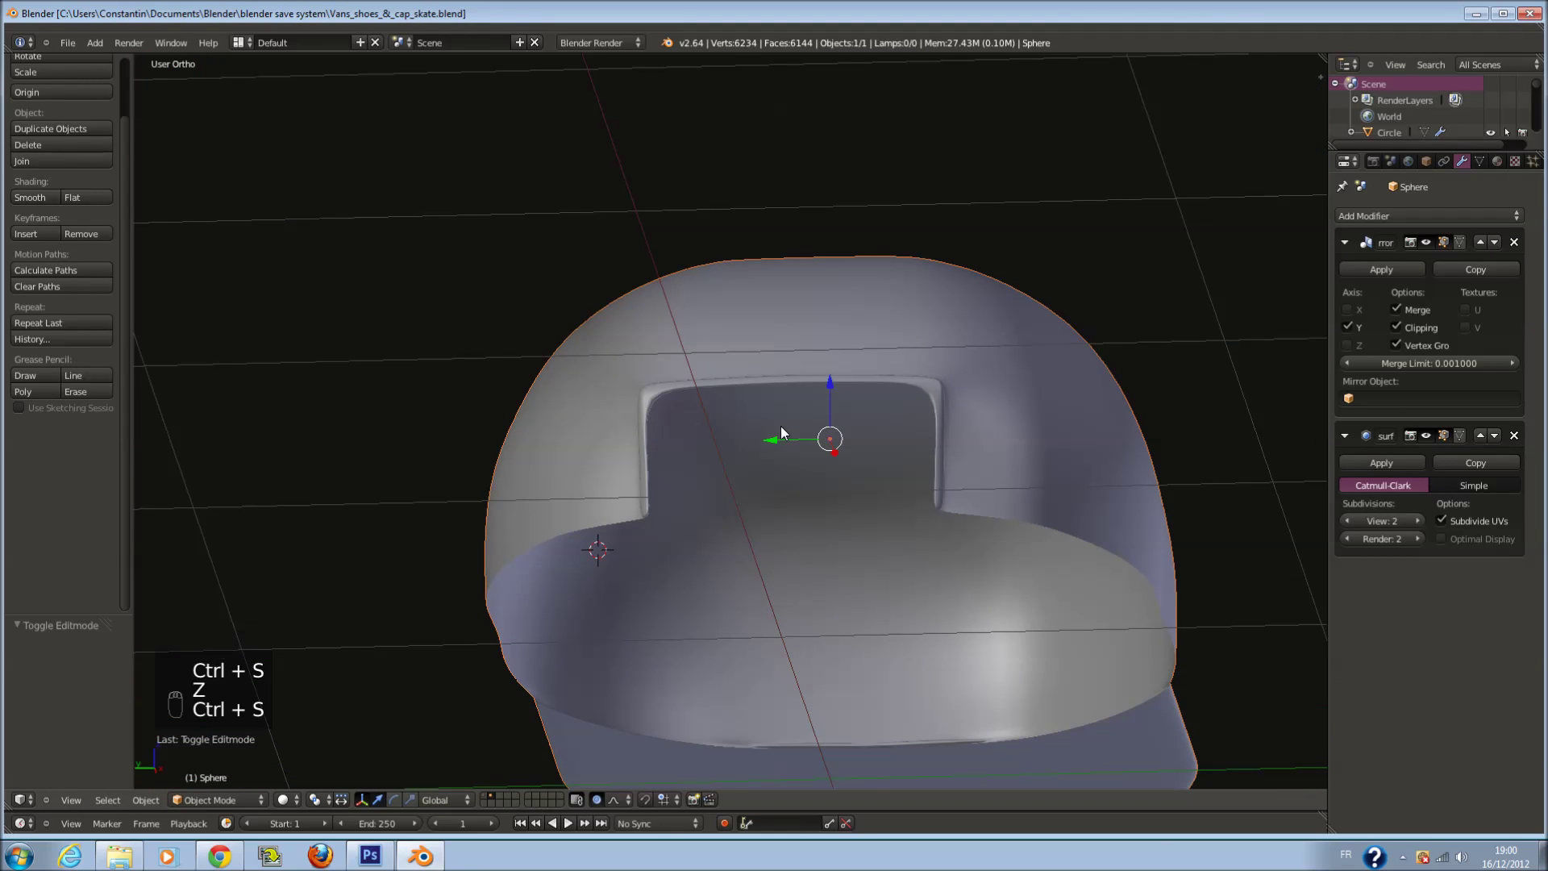
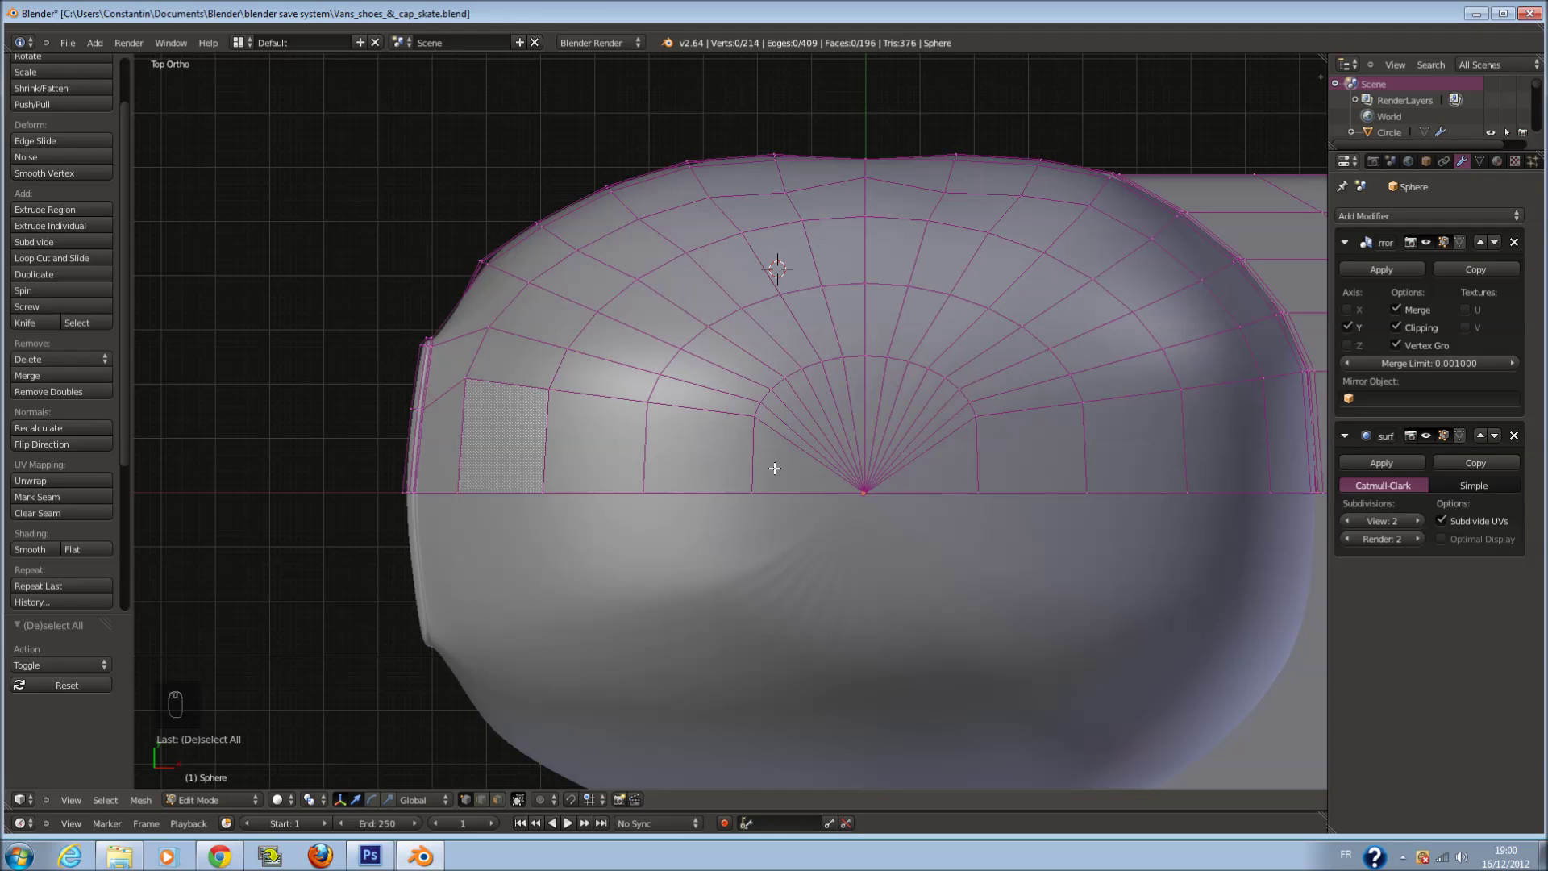
key(ctrl+r)
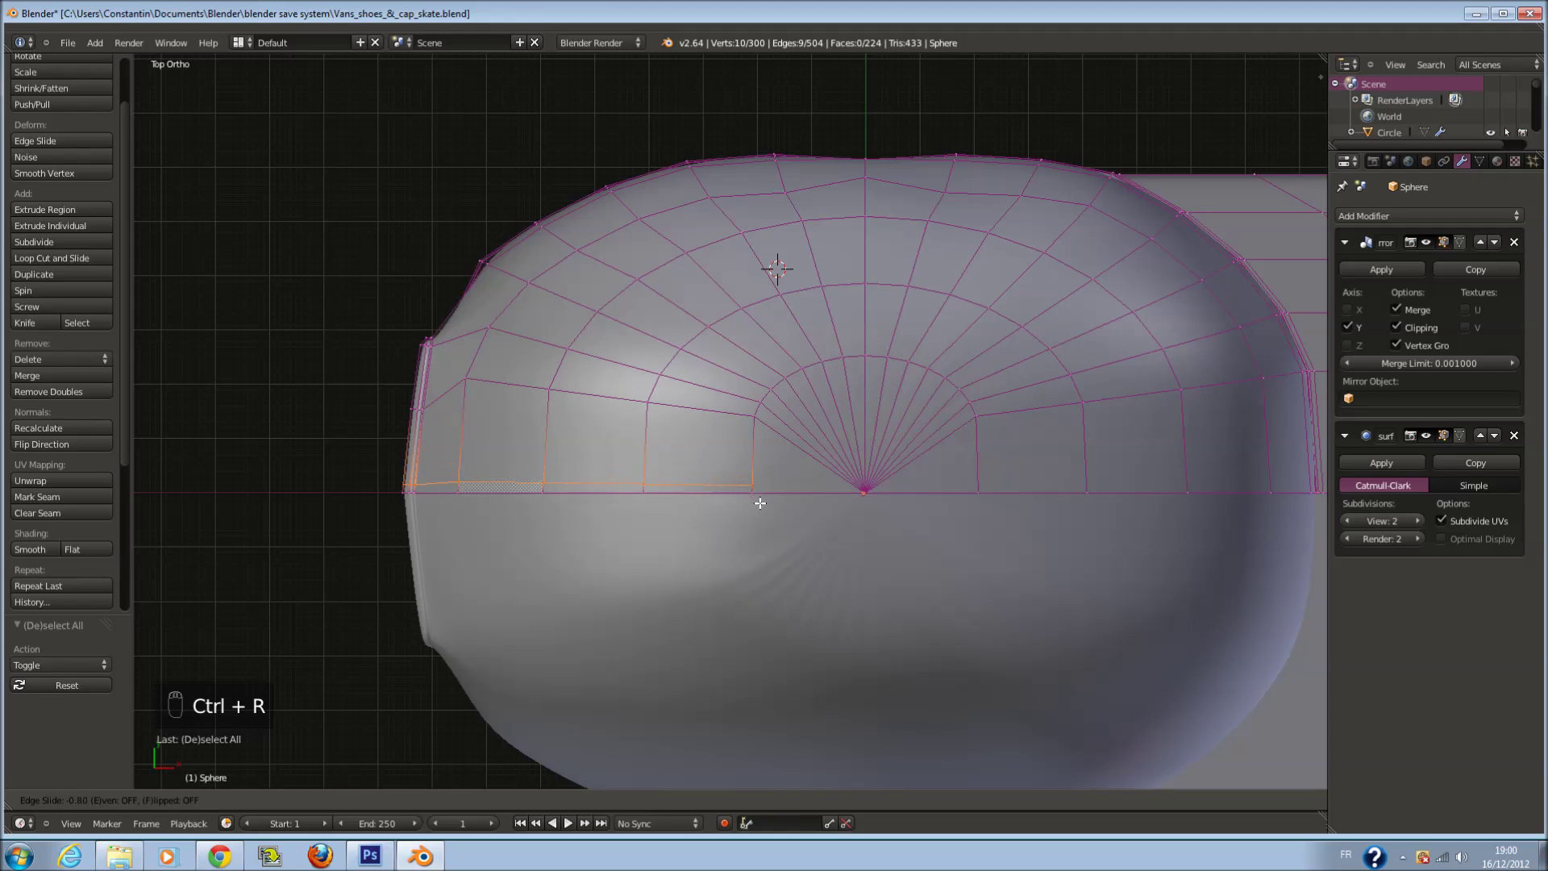
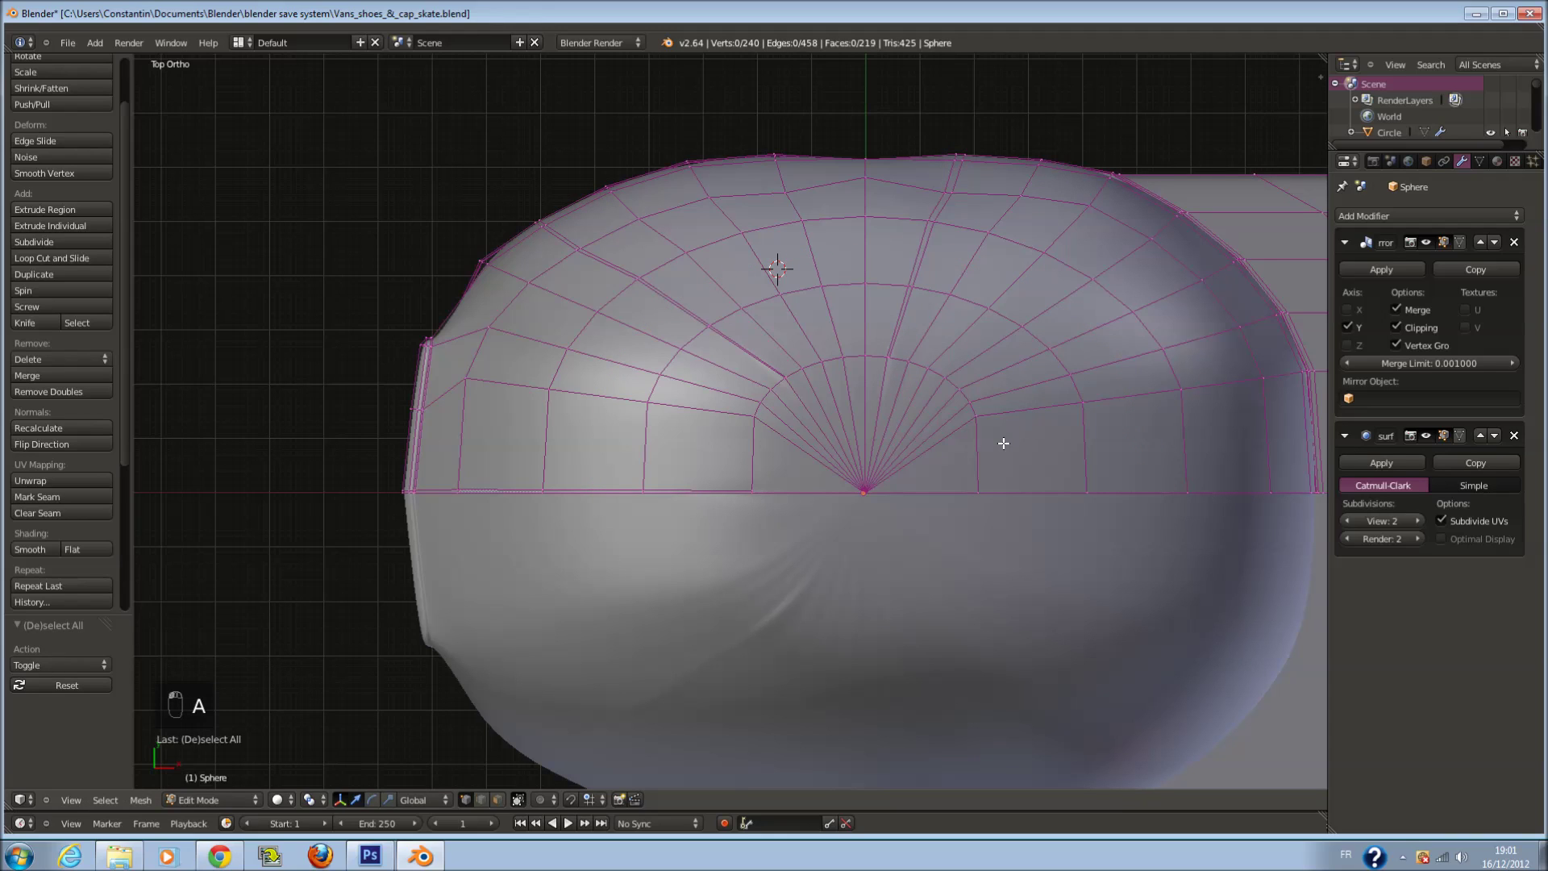
key(ctrl+r)
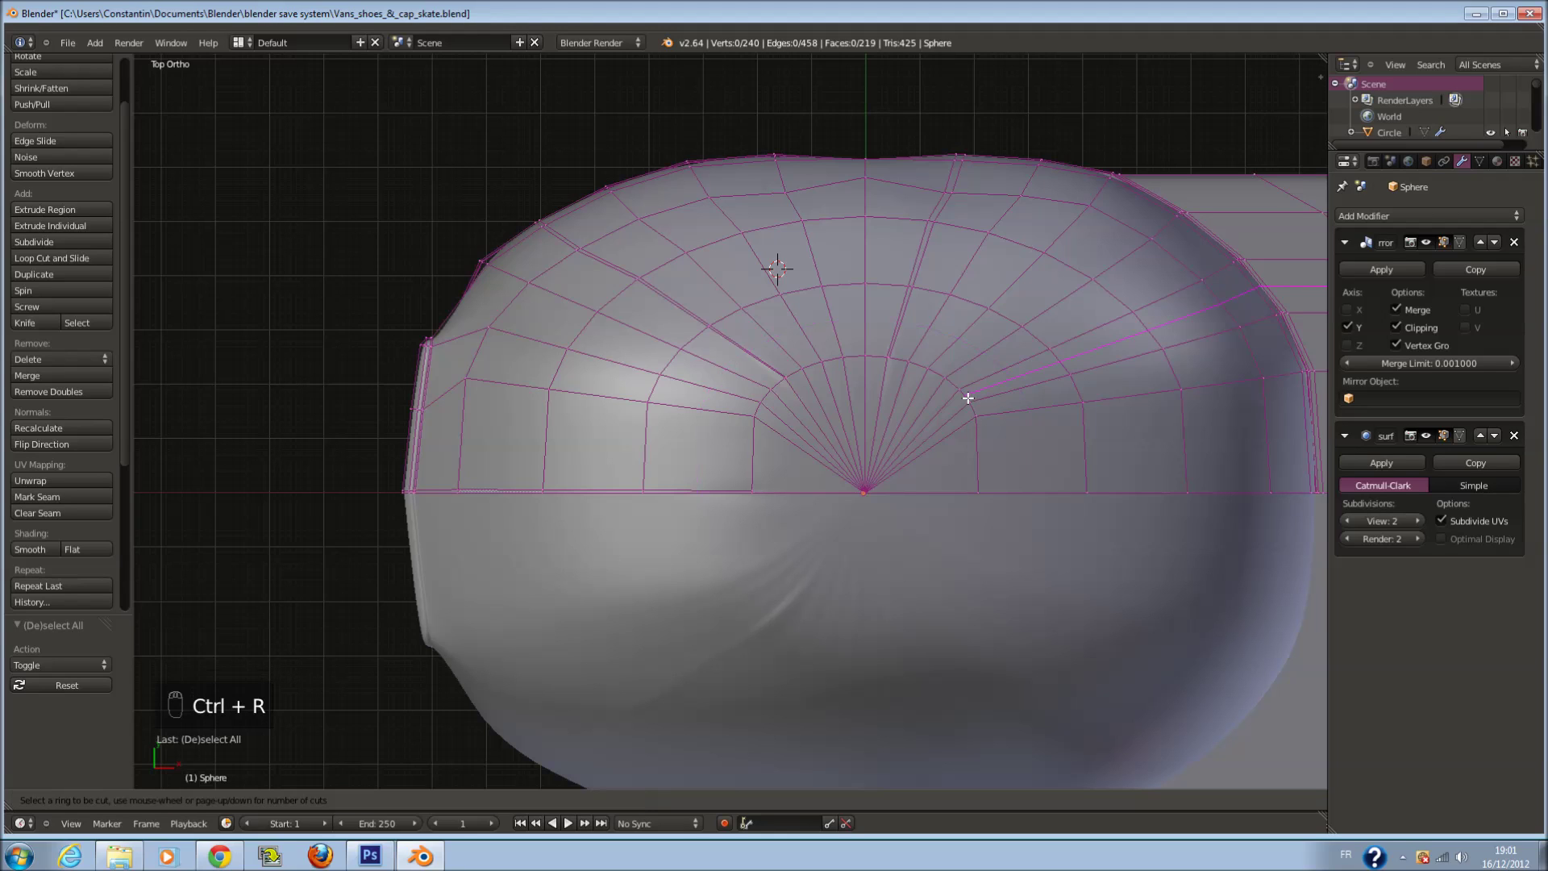
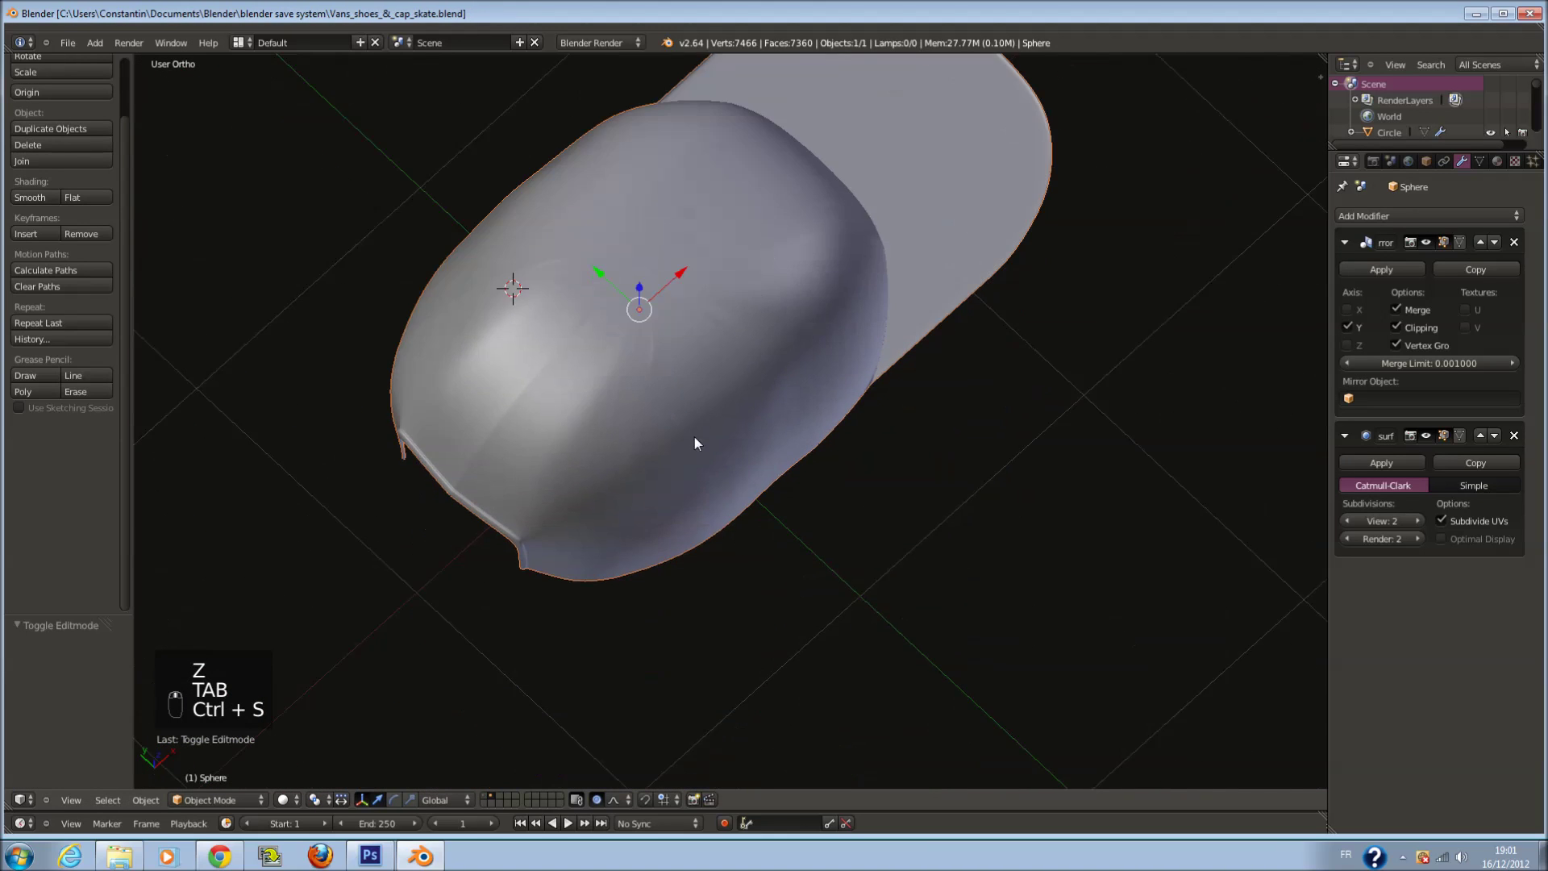
Add a seam edge loop running over the cap's crown
drag(849, 425, 611, 274)
scroll(up, 3)
middle_click(635, 274)
key(Tab)
key(a)
key(ctrl+r)
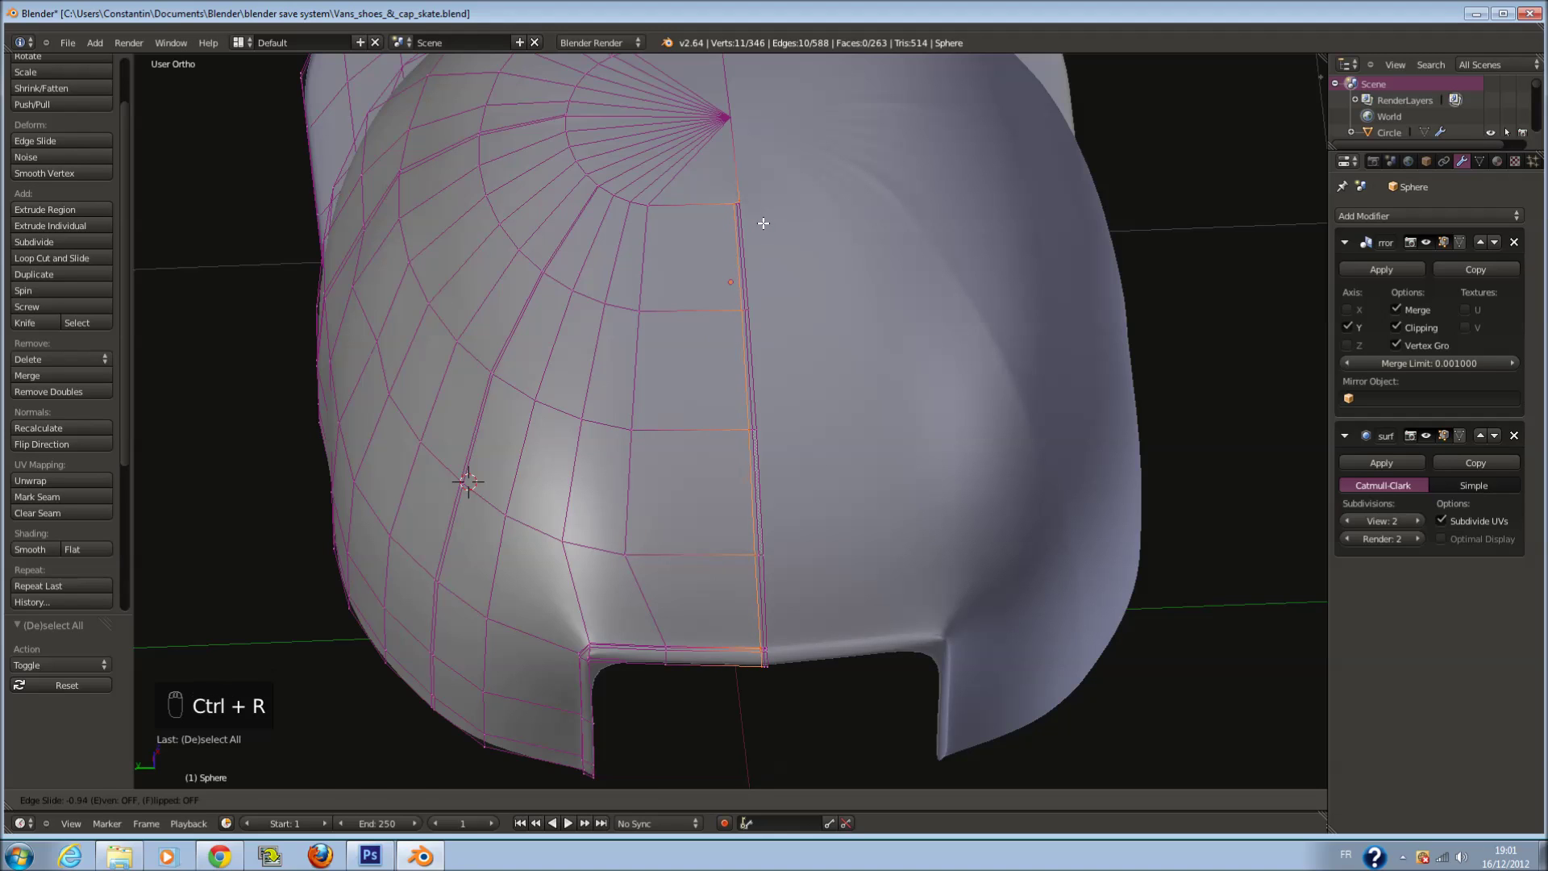
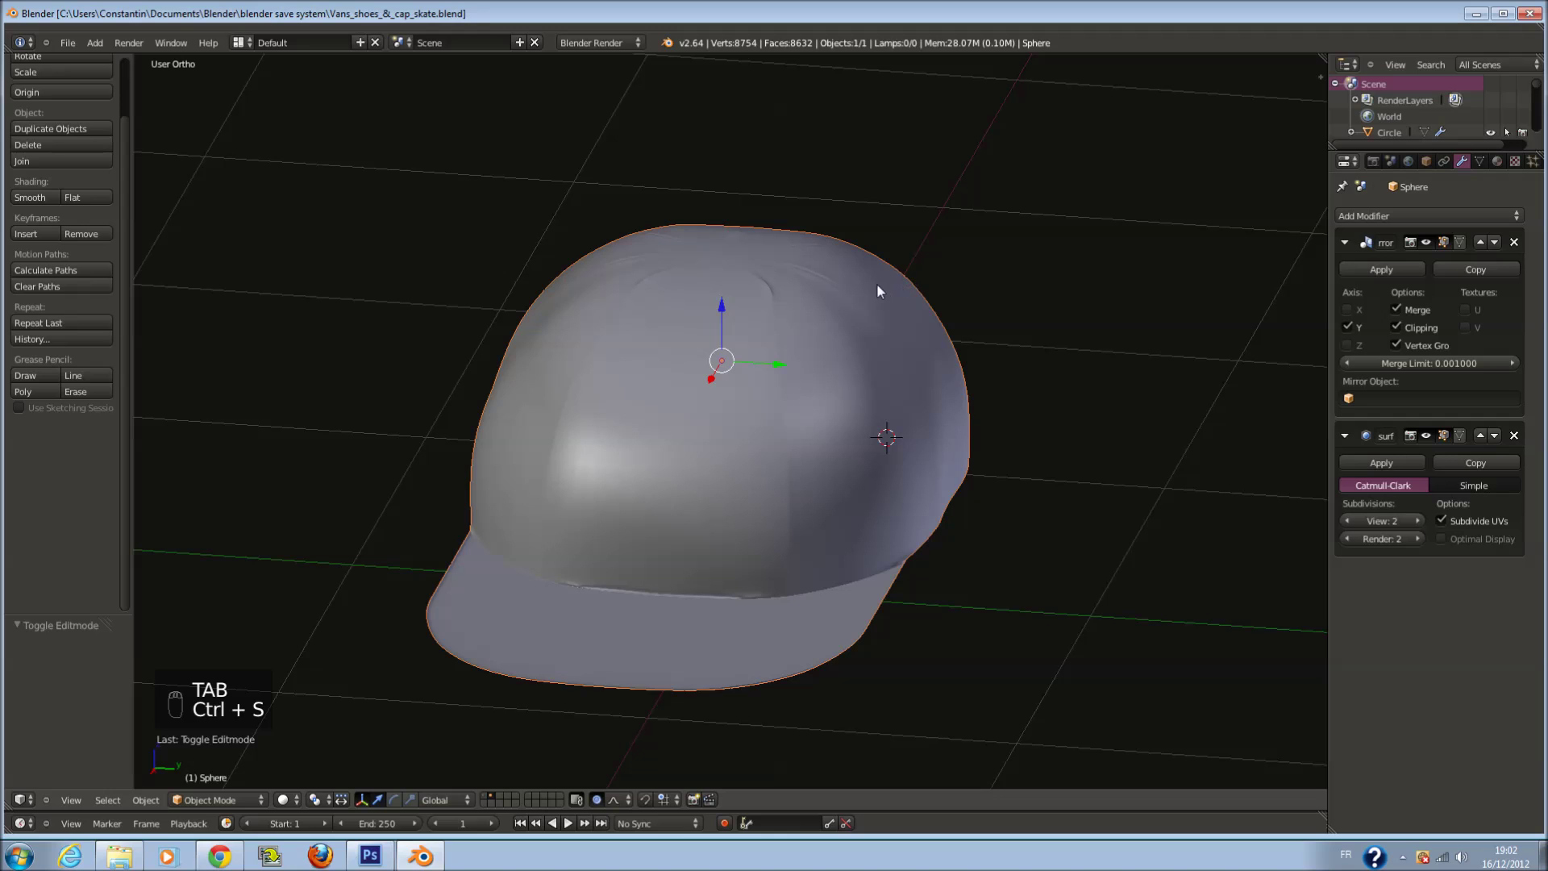
Check the seam in object view, save, and reopen the crown mesh for editing
middle_click(855, 334)
key(ctrl+s)
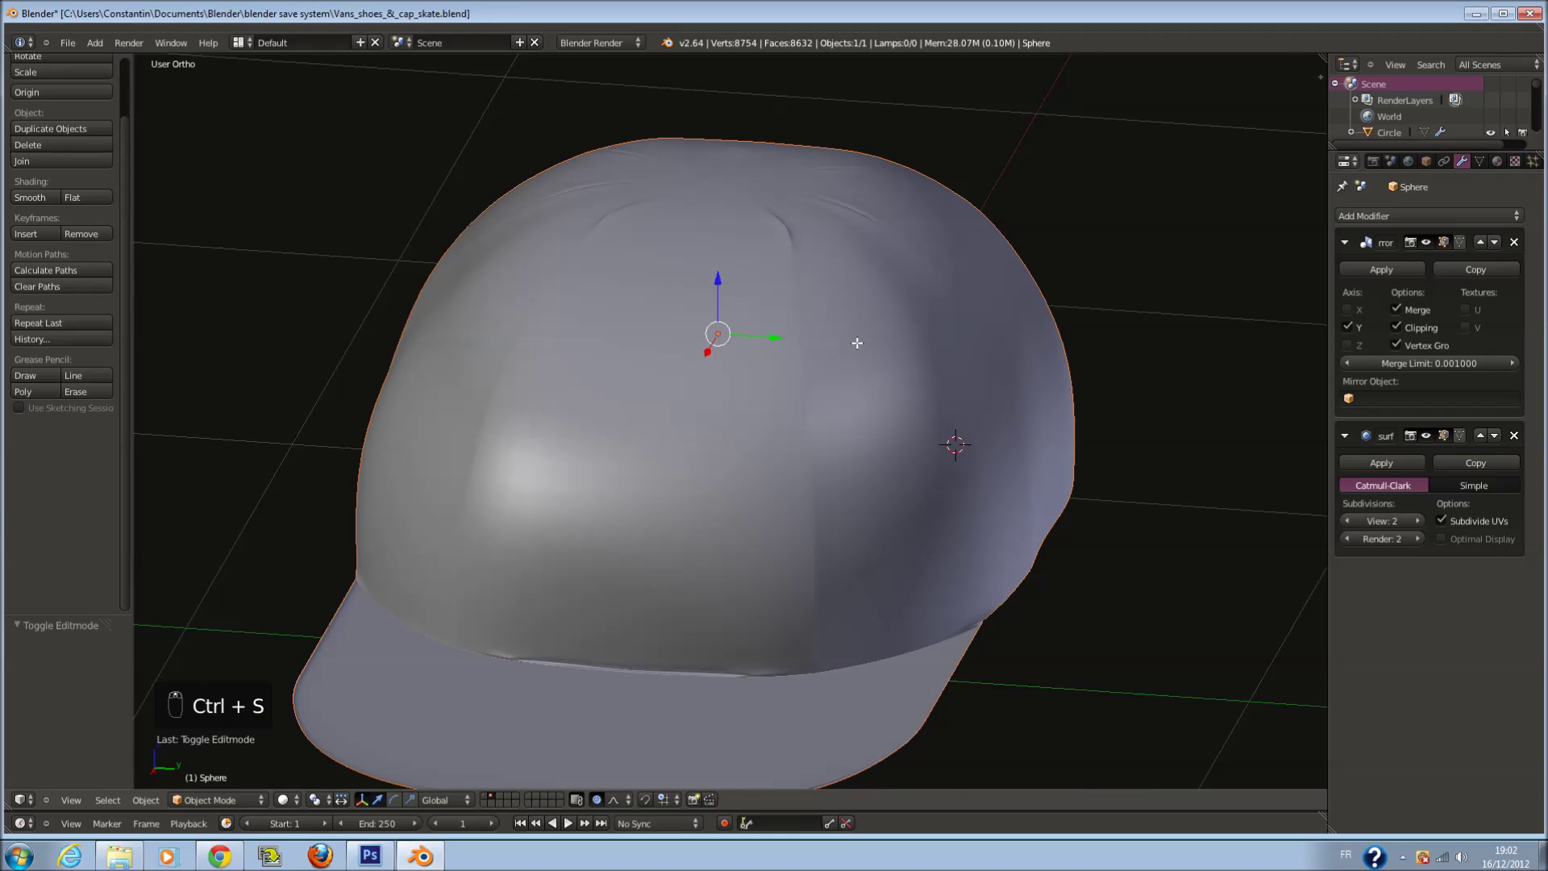
key(Tab)
key(a)
key(ctrl+s)
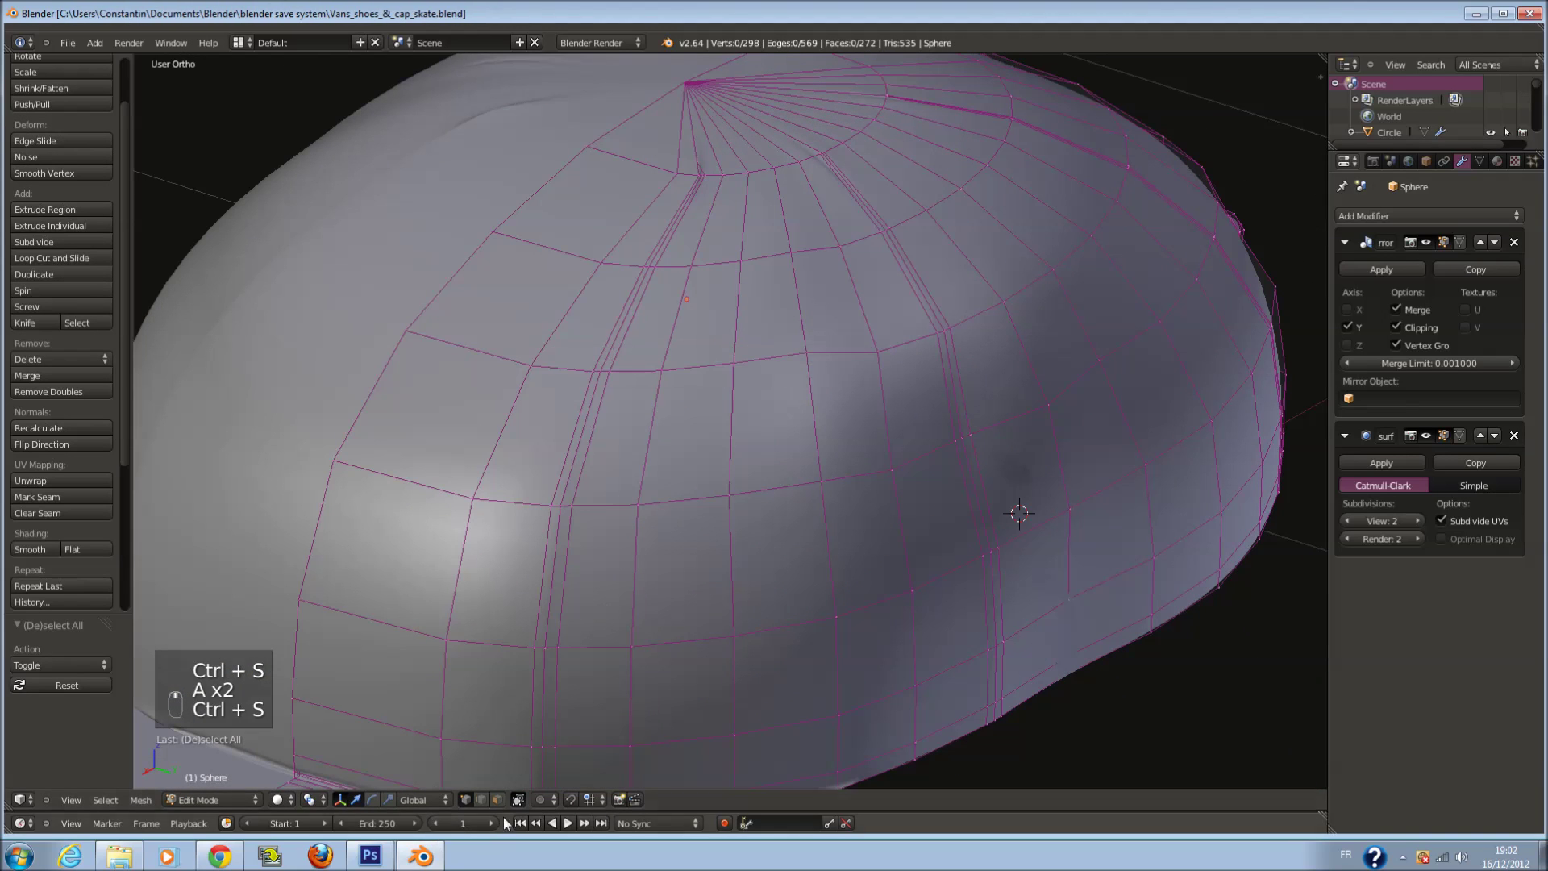
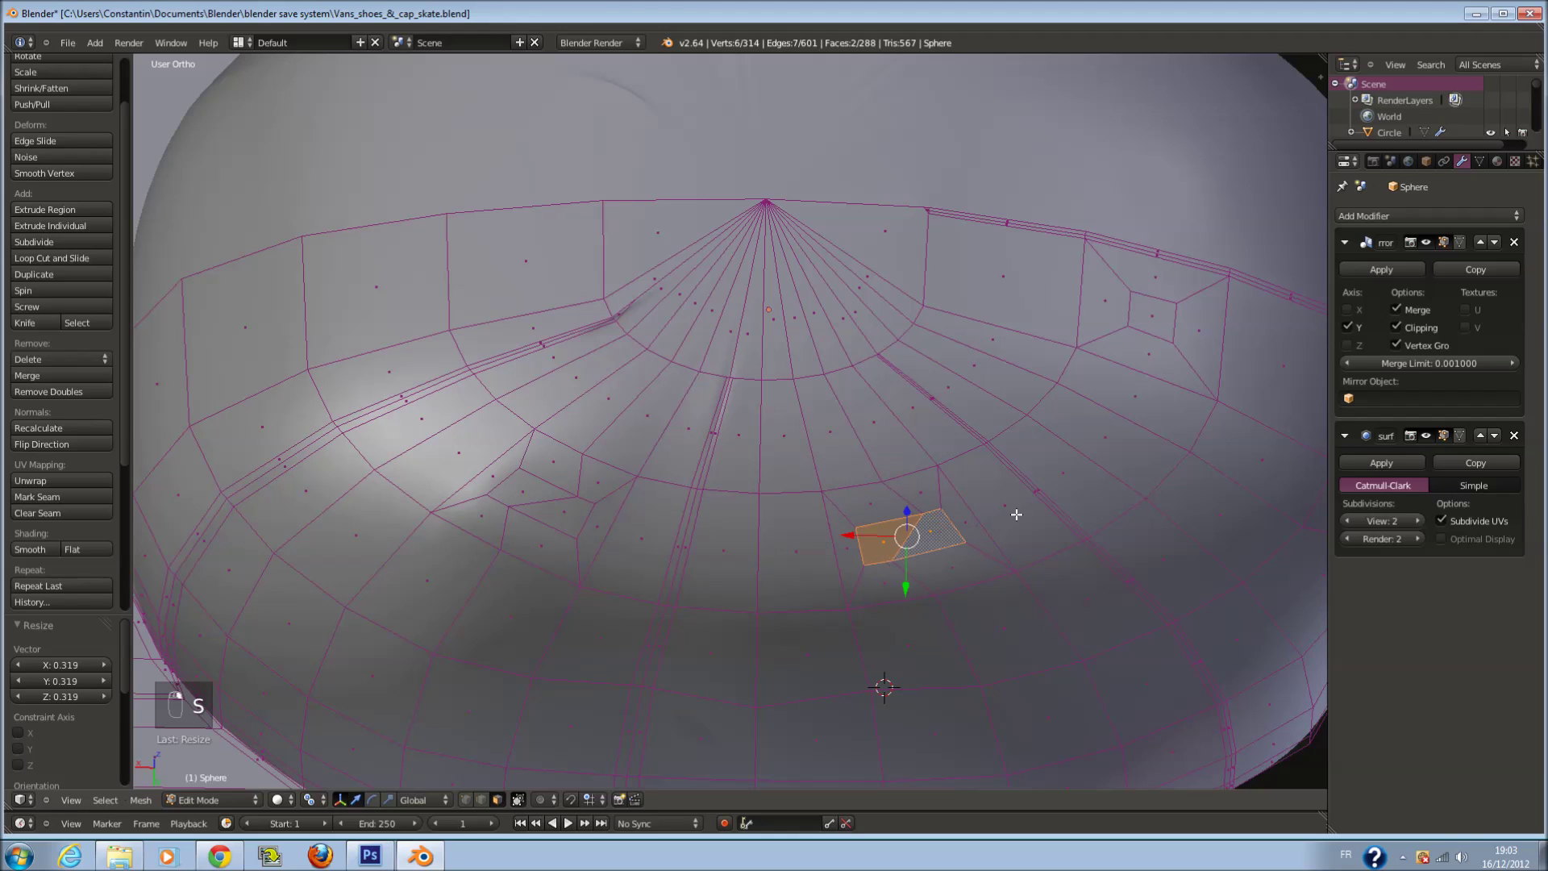
Scale the crown's central top face into a wider four-sided shape, redoing the scale after an undo
key(s)
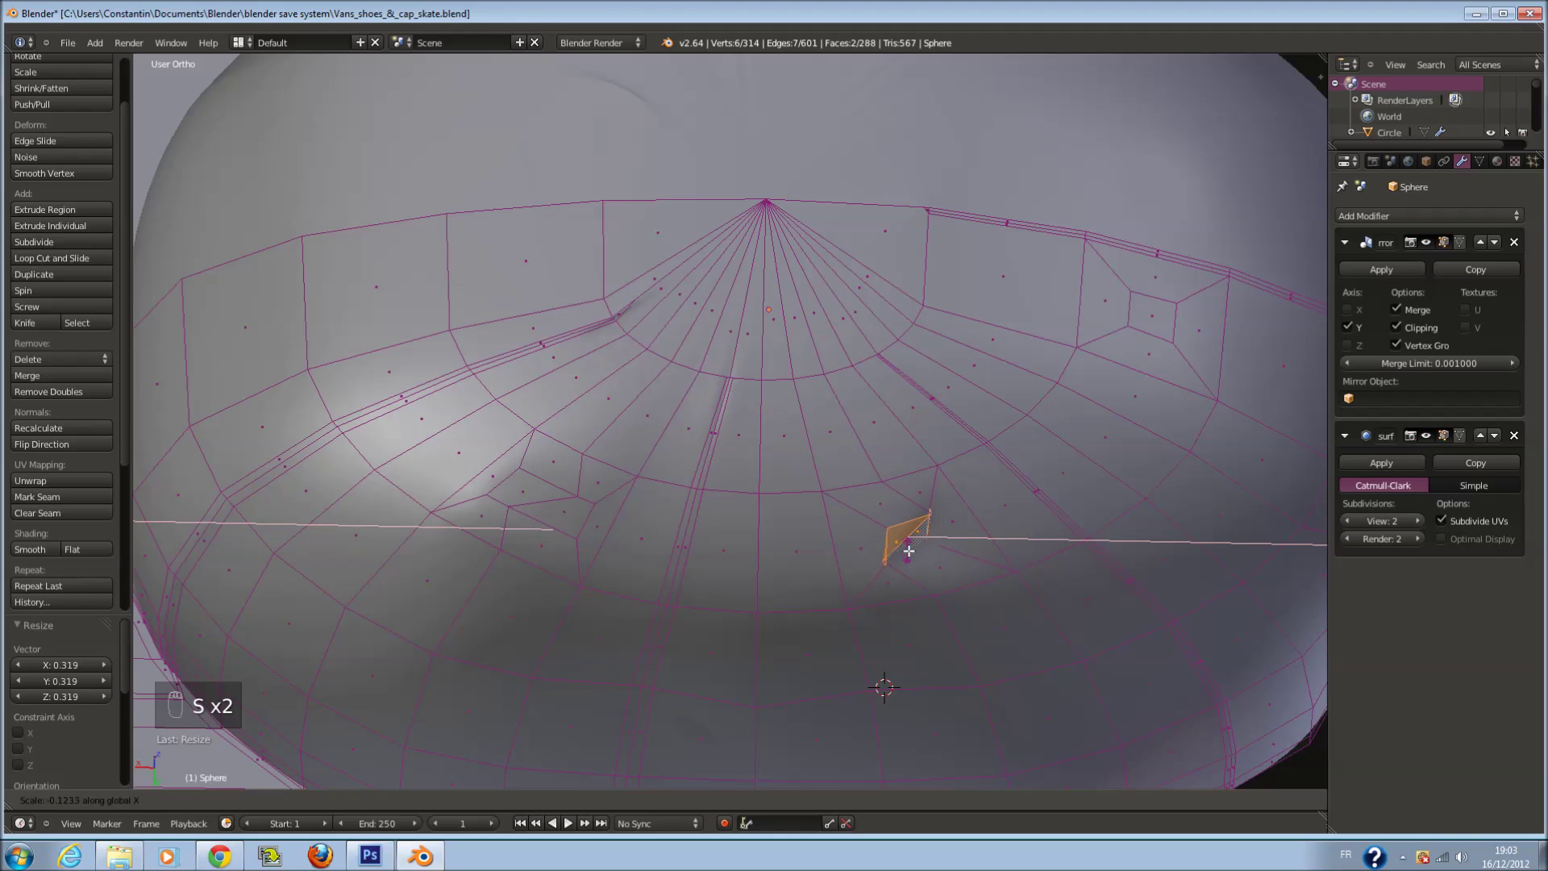
key(ctrl+z)
key(ctrl+z)
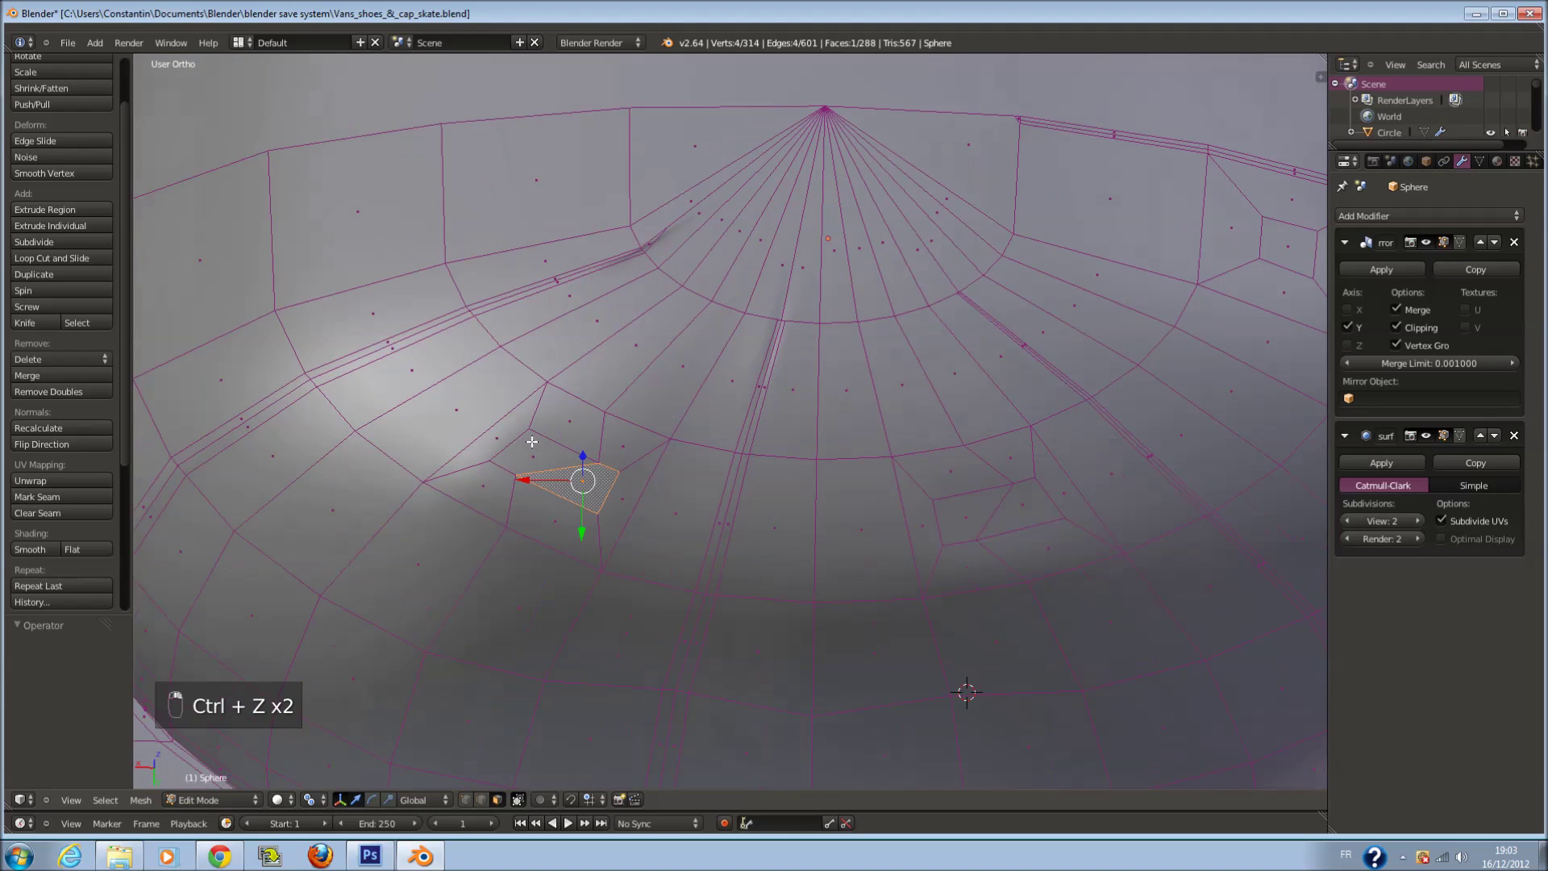
key(s)
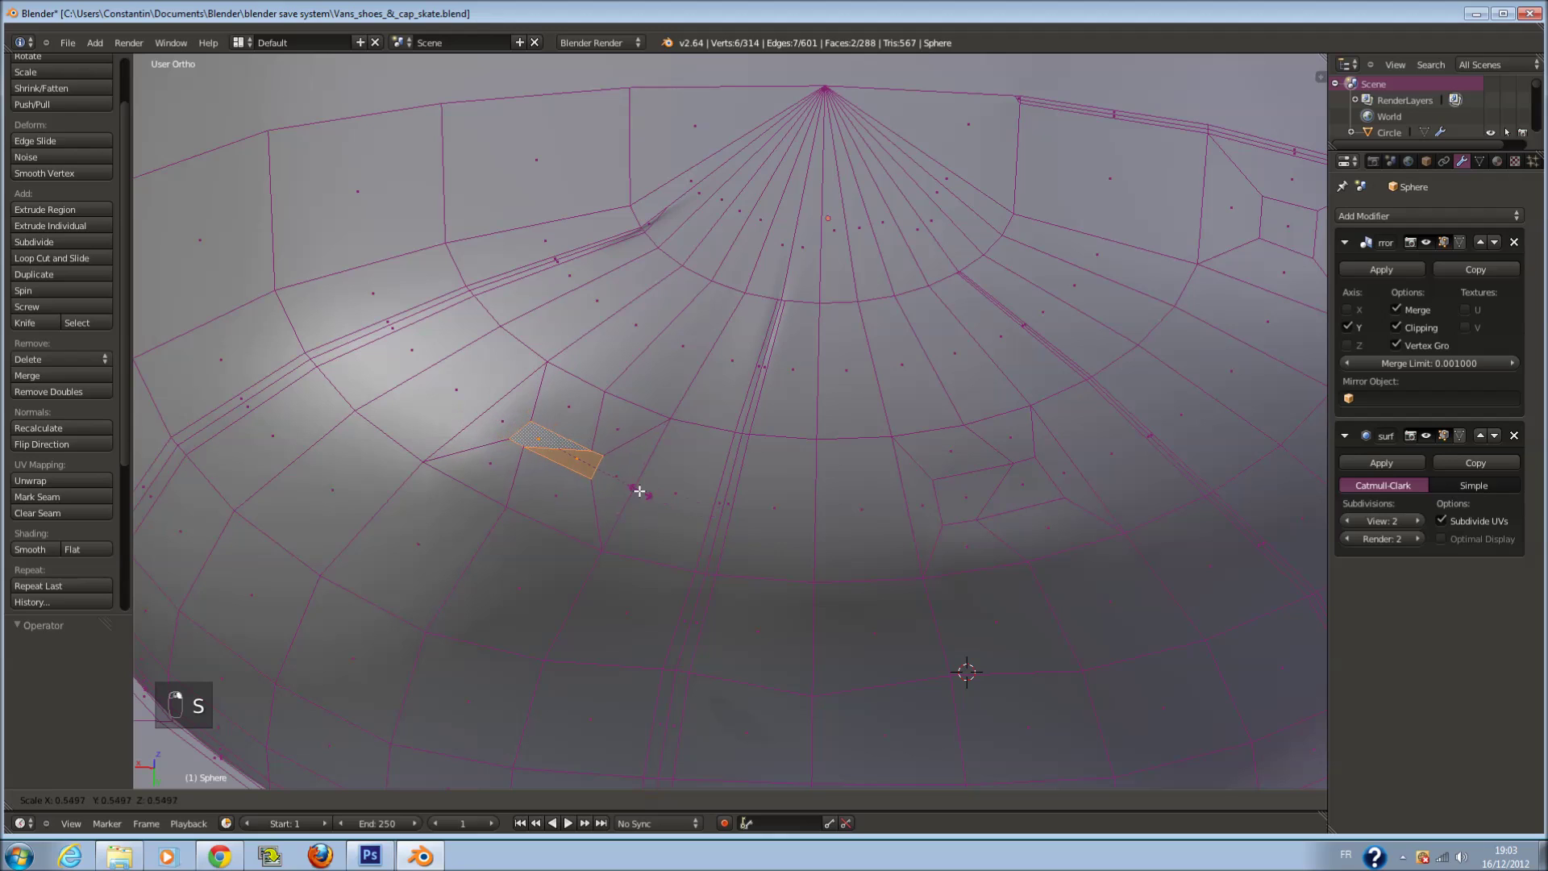
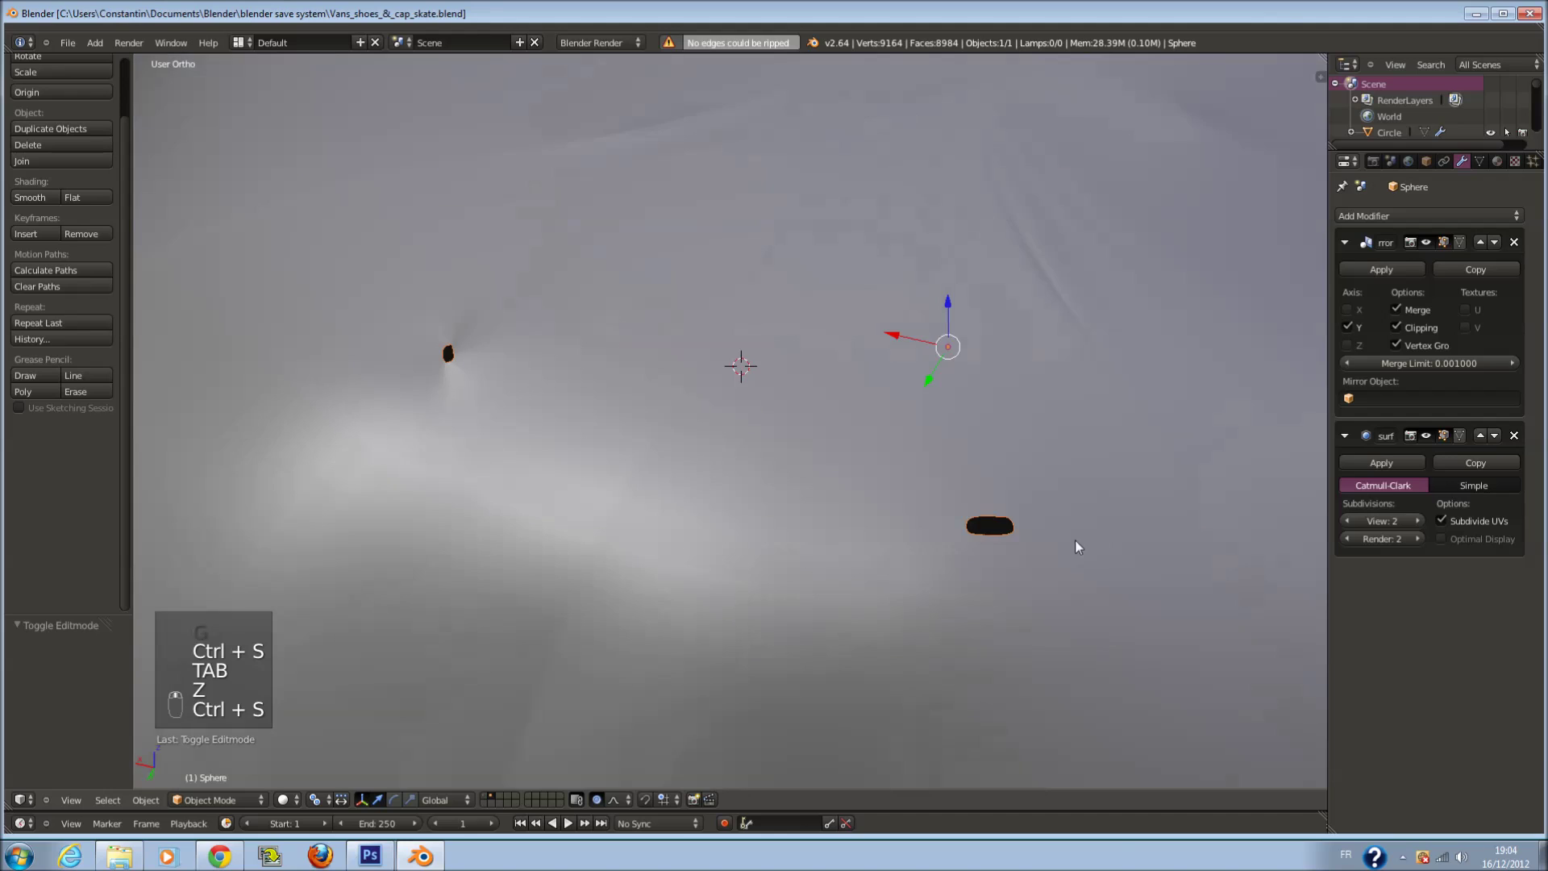
key(Tab)
key(z)
key(c)
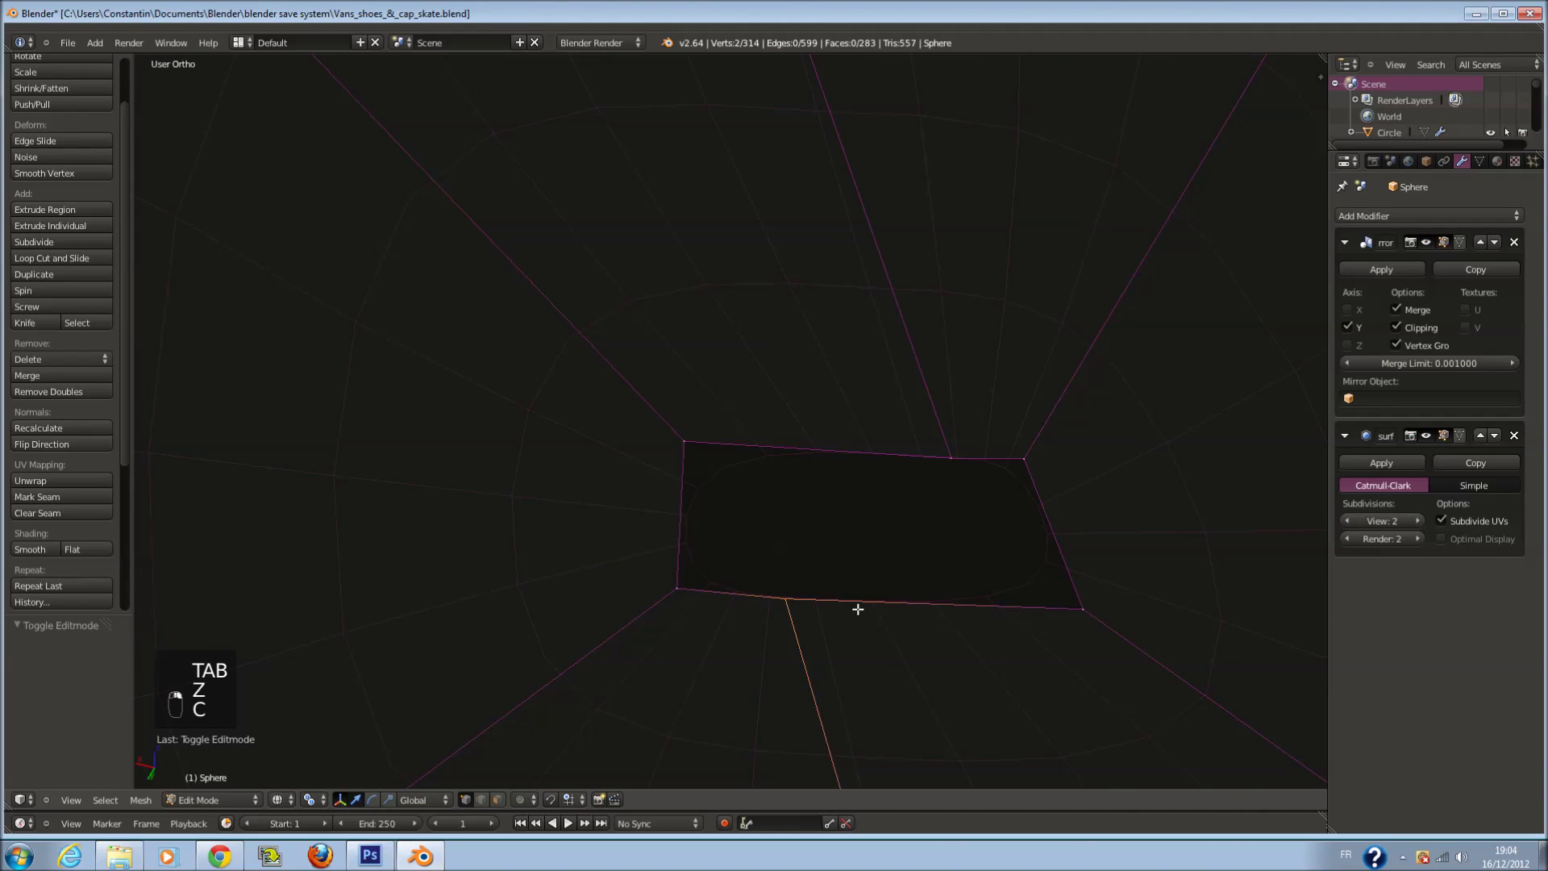
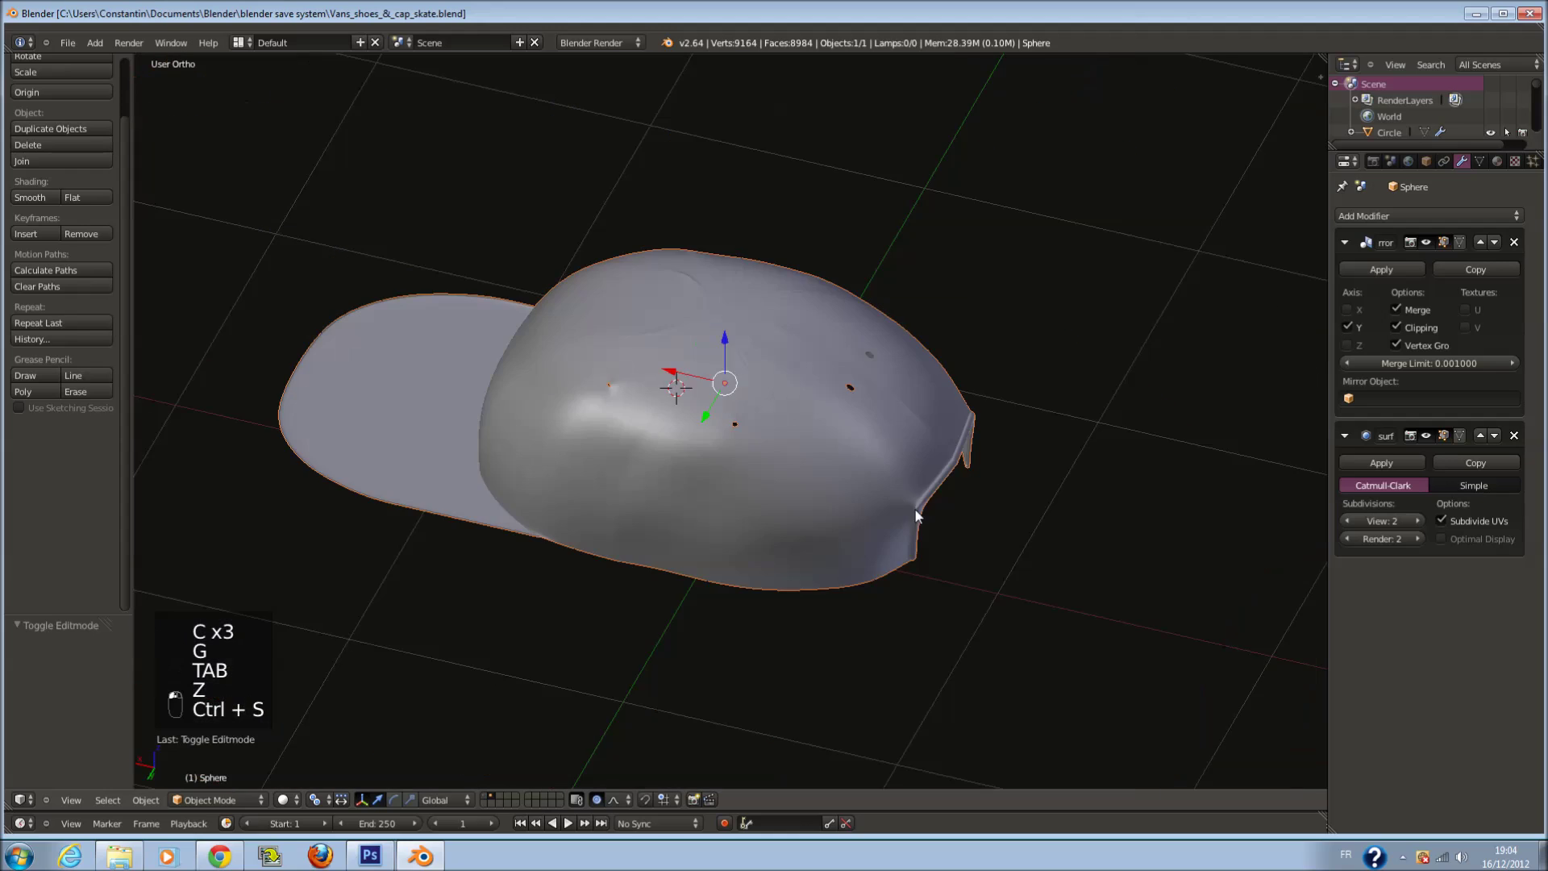
Save the file, switch to front wireframe view and centre the 3D cursor at the crown's top
key(a)
middle_click(965, 495)
key(ctrl+s)
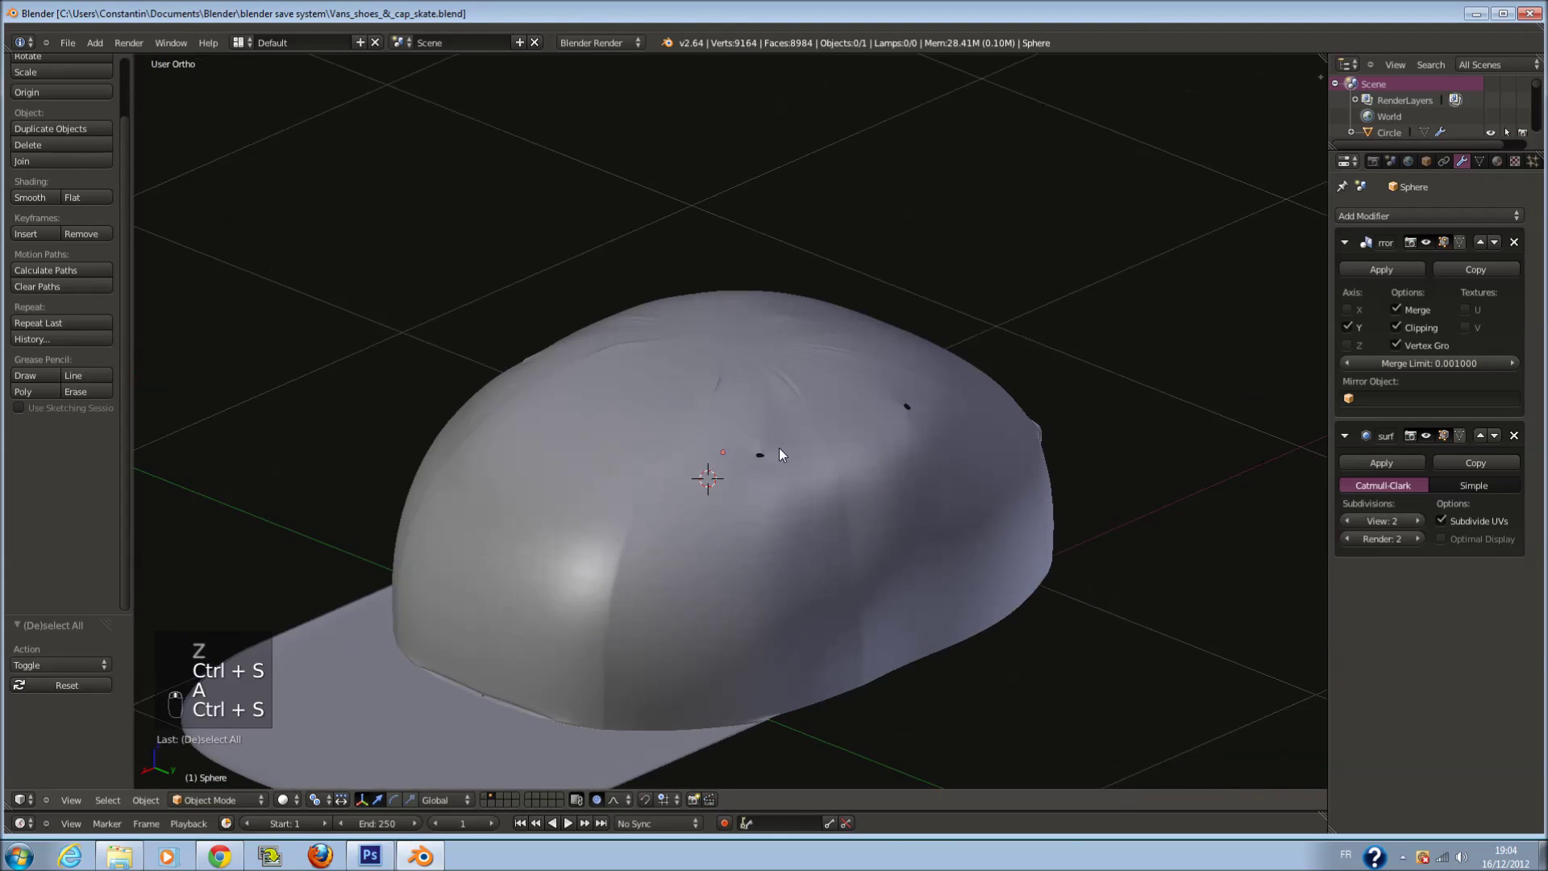
key(KP_1)
key(z)
key(ctrl+s)
key(shift+c)
drag(699, 355, 959, 572)
Add a UV Sphere at the crown's top, scale it down small and enter mesh editing on it
key(shift+a)
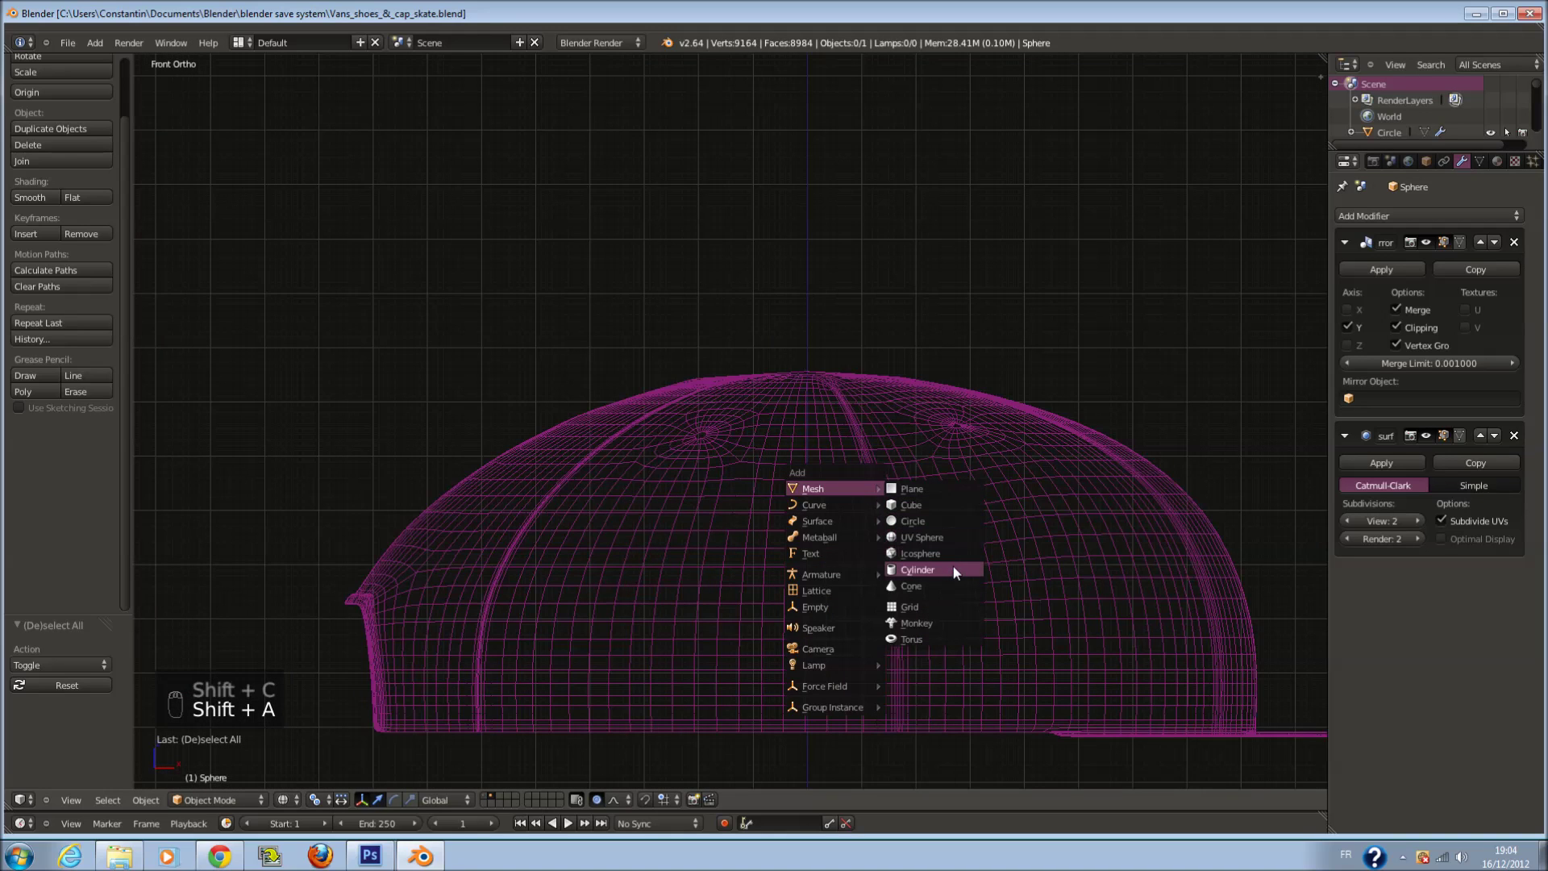
drag(956, 546, 746, 604)
key(s)
drag(746, 604, 687, 641)
drag(701, 361, 687, 642)
key(s)
key(s)
key(Tab)
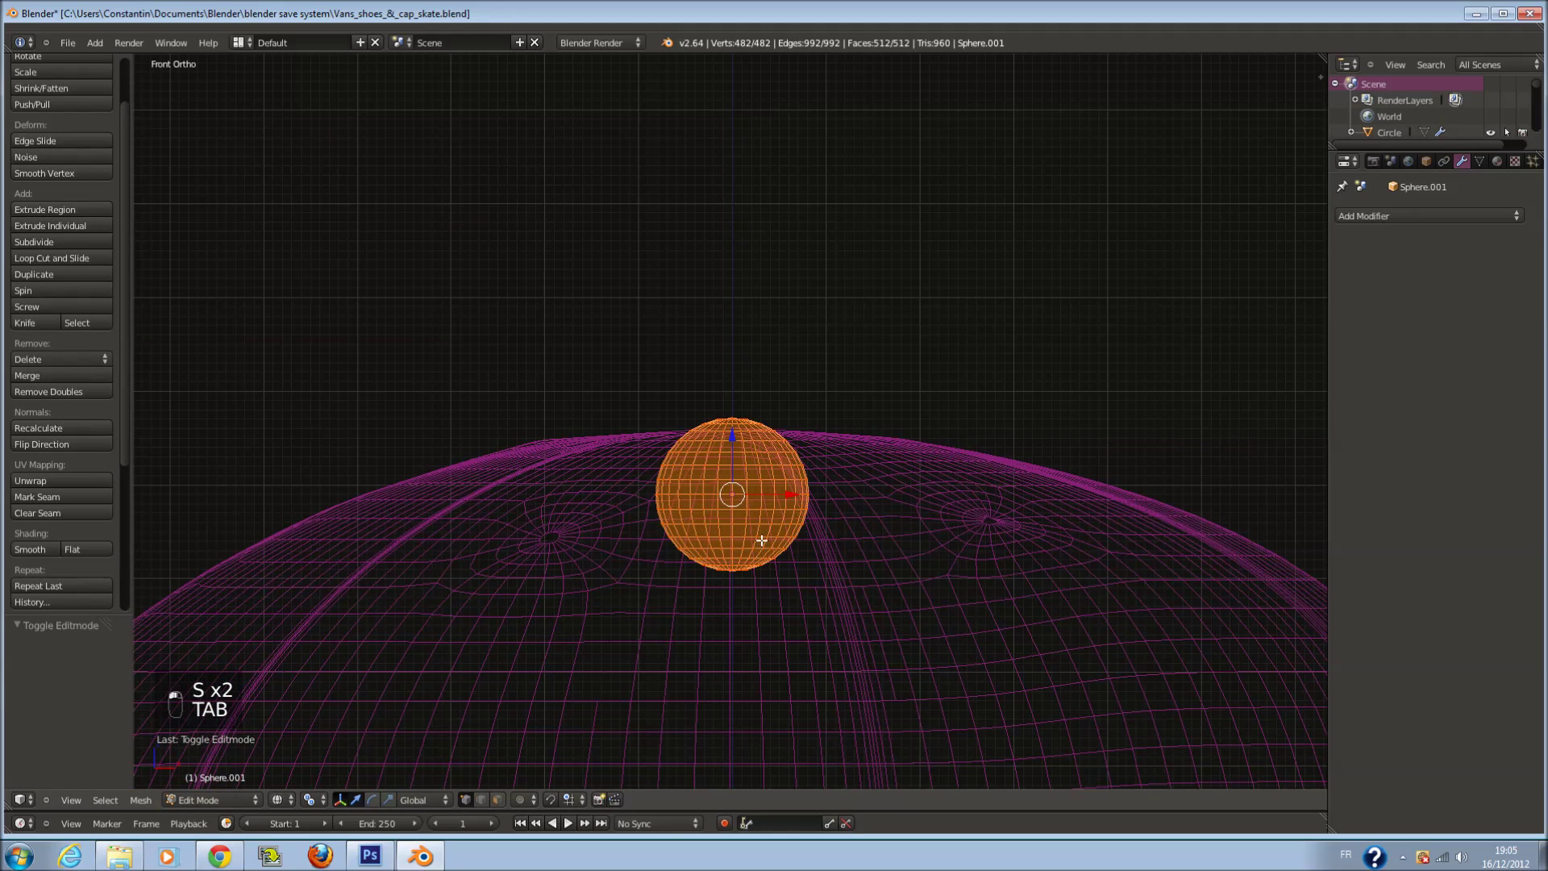
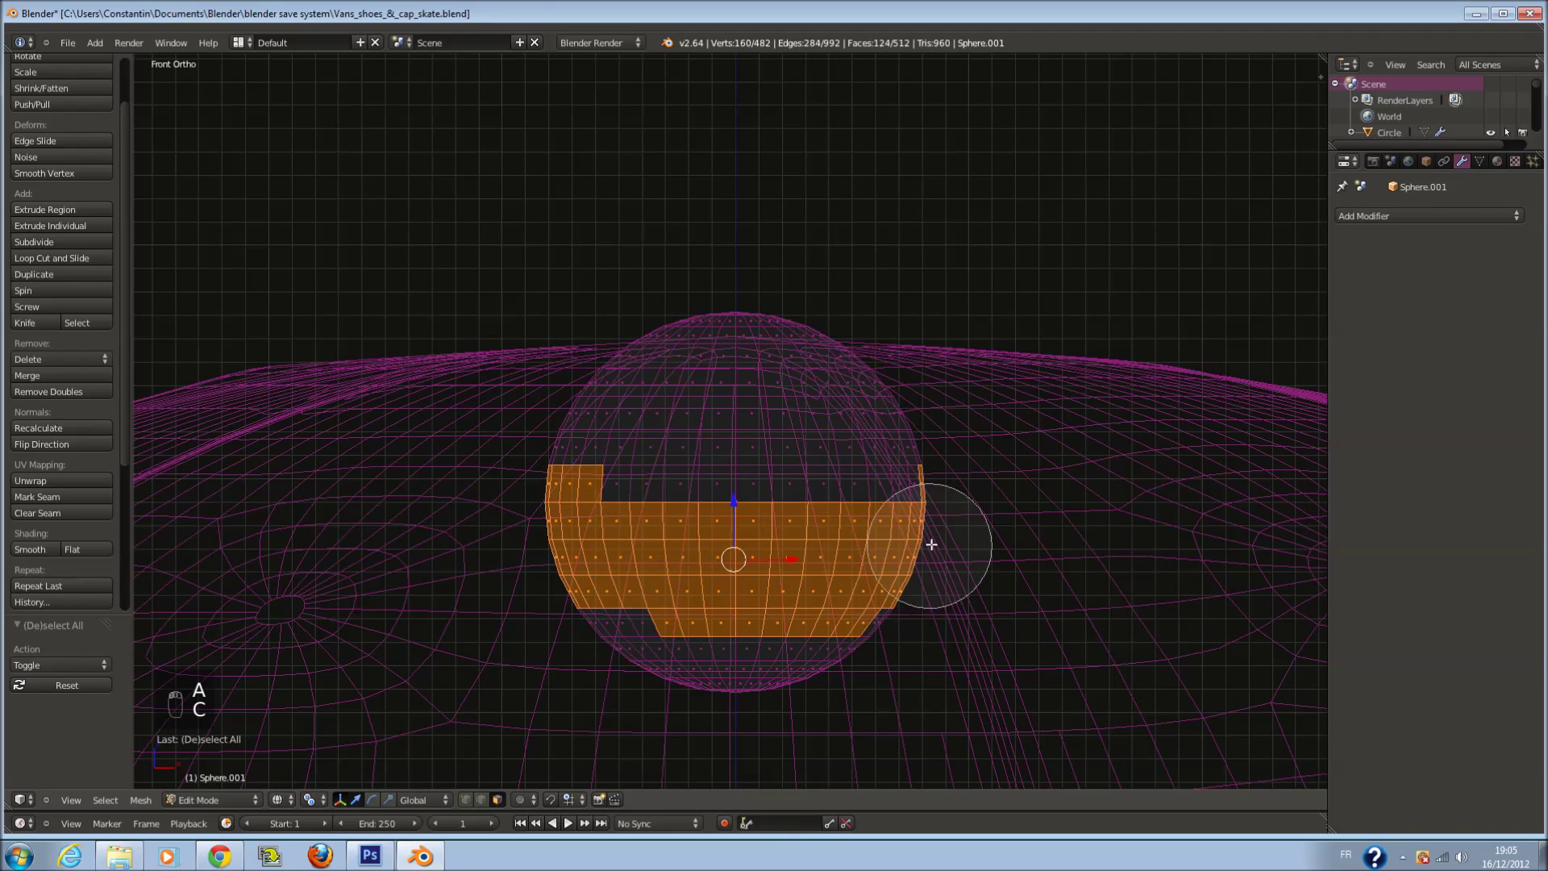
Delete the sphere's lower half so only a dome remains above the crown
right_click(882, 630)
key(x)
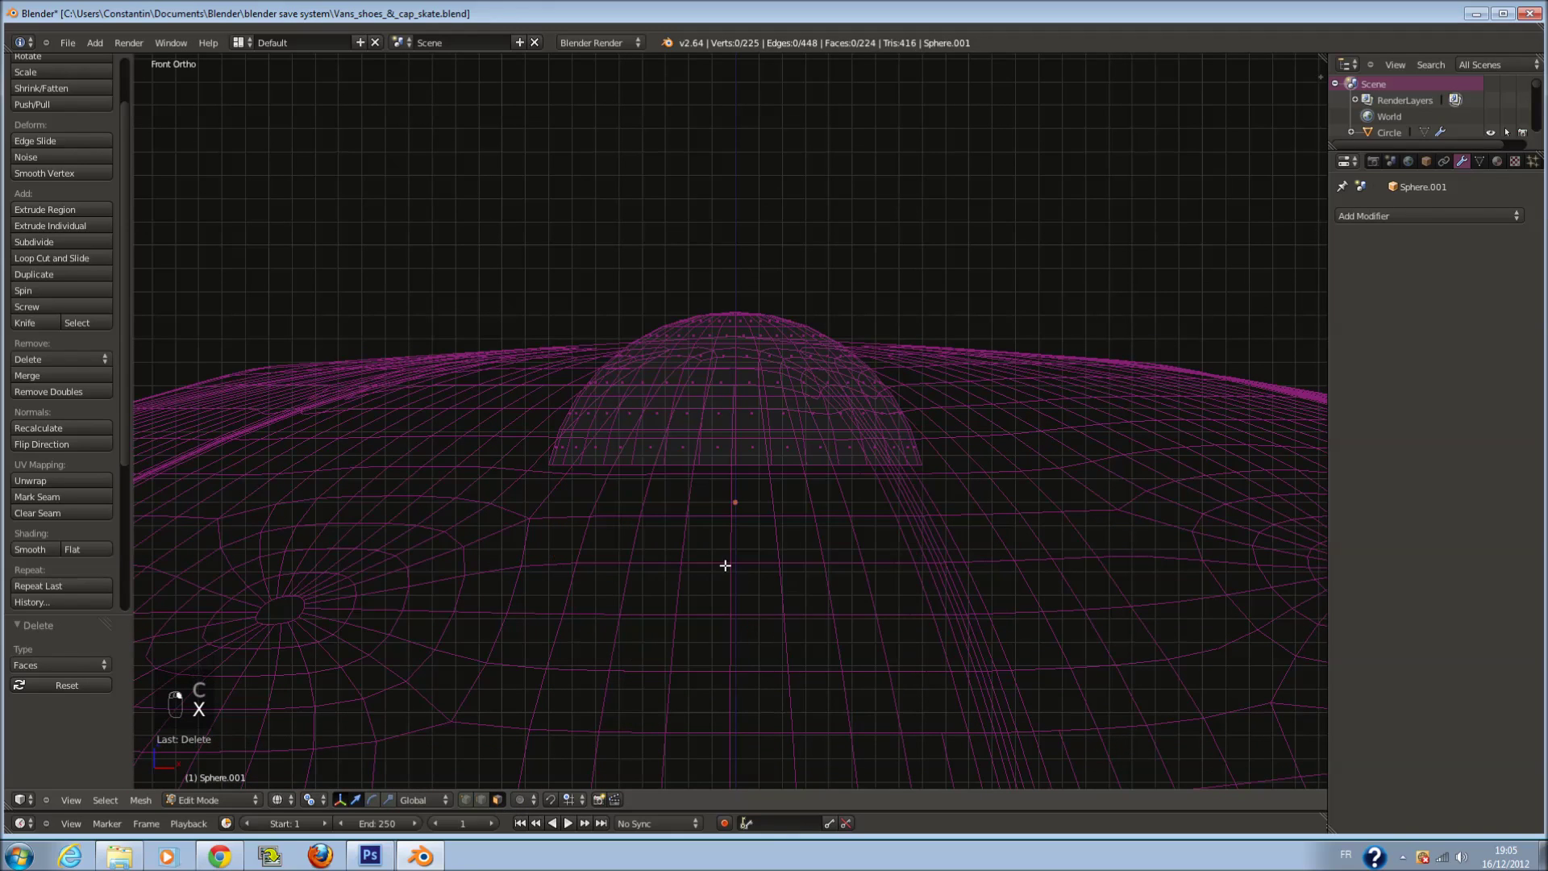
key(Tab)
middle_click(772, 601)
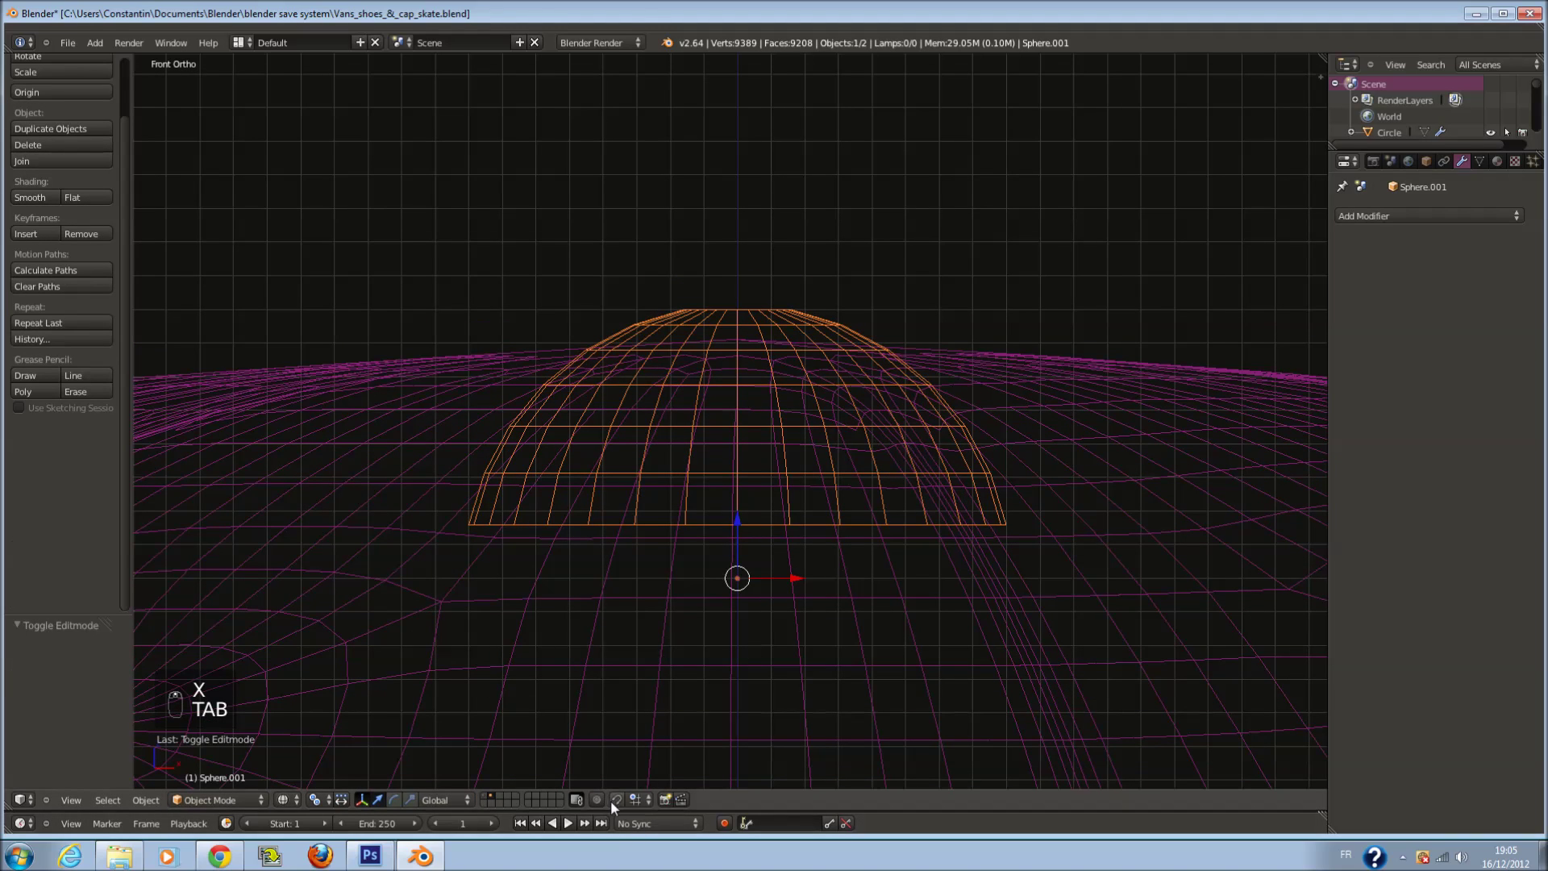
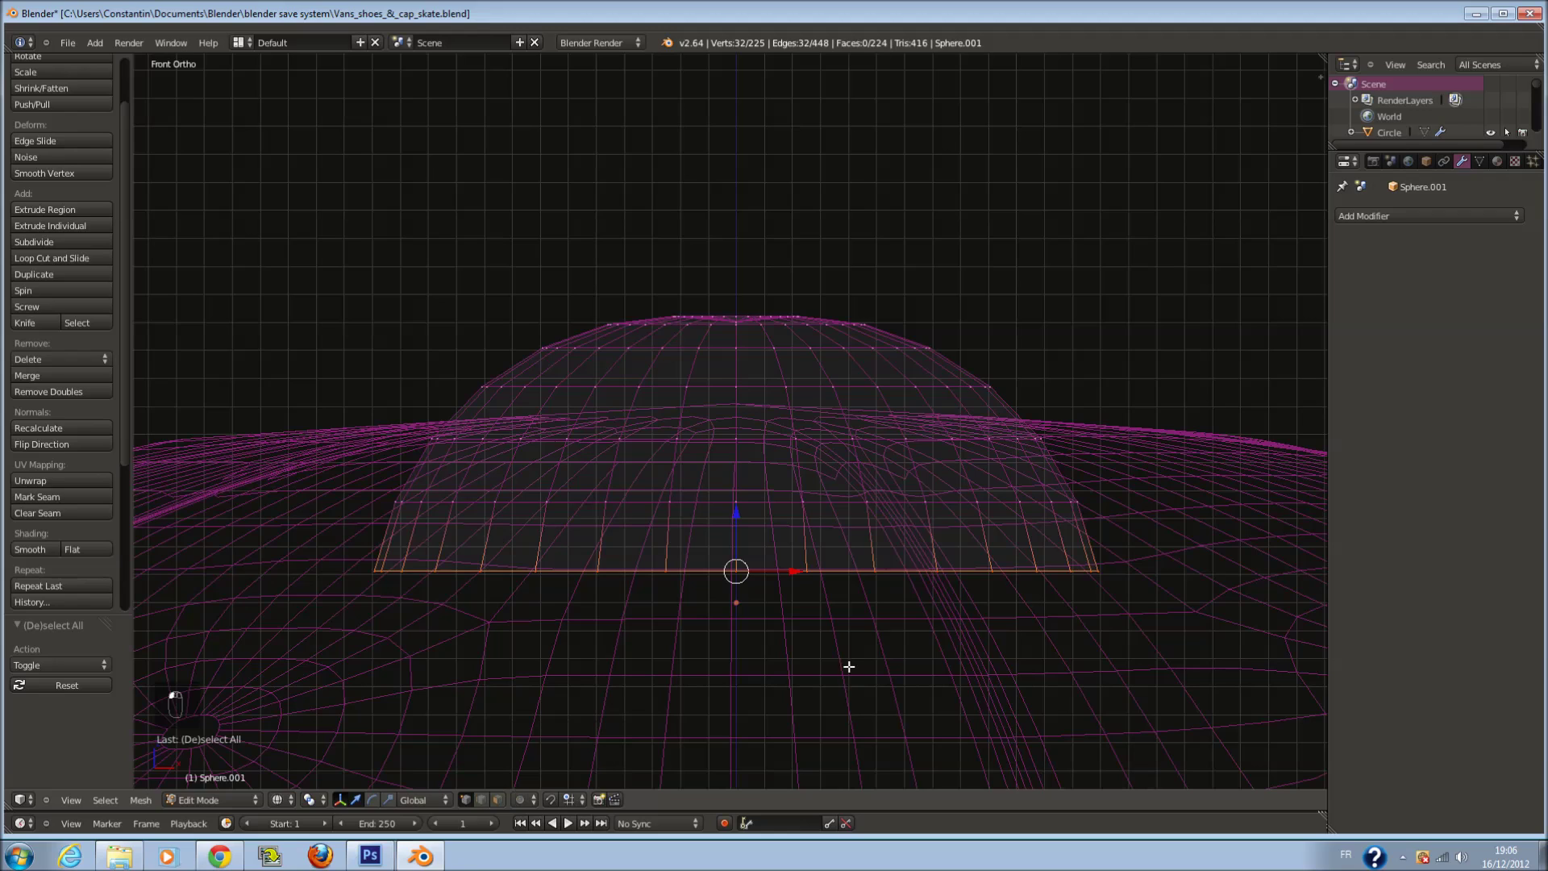
Scale the dome flatter on Z so it sits as a low top button
key(s)
drag(1080, 567, 819, 479)
key(z)
key(Tab)
key(s)
key(s)
drag(819, 479, 800, 568)
Smooth the button with a level-2 Subdivision Surface and scale it to fit the crown top
key(z)
key(ctrl+2)
drag(740, 556, 885, 623)
key(z)
key(s)
drag(721, 611, 772, 398)
drag(773, 399, 733, 467)
Fine-tune the button's size, check the whole cap from an orbited view and save the file
key(ctrl+s)
key(a)
key(ctrl+s)
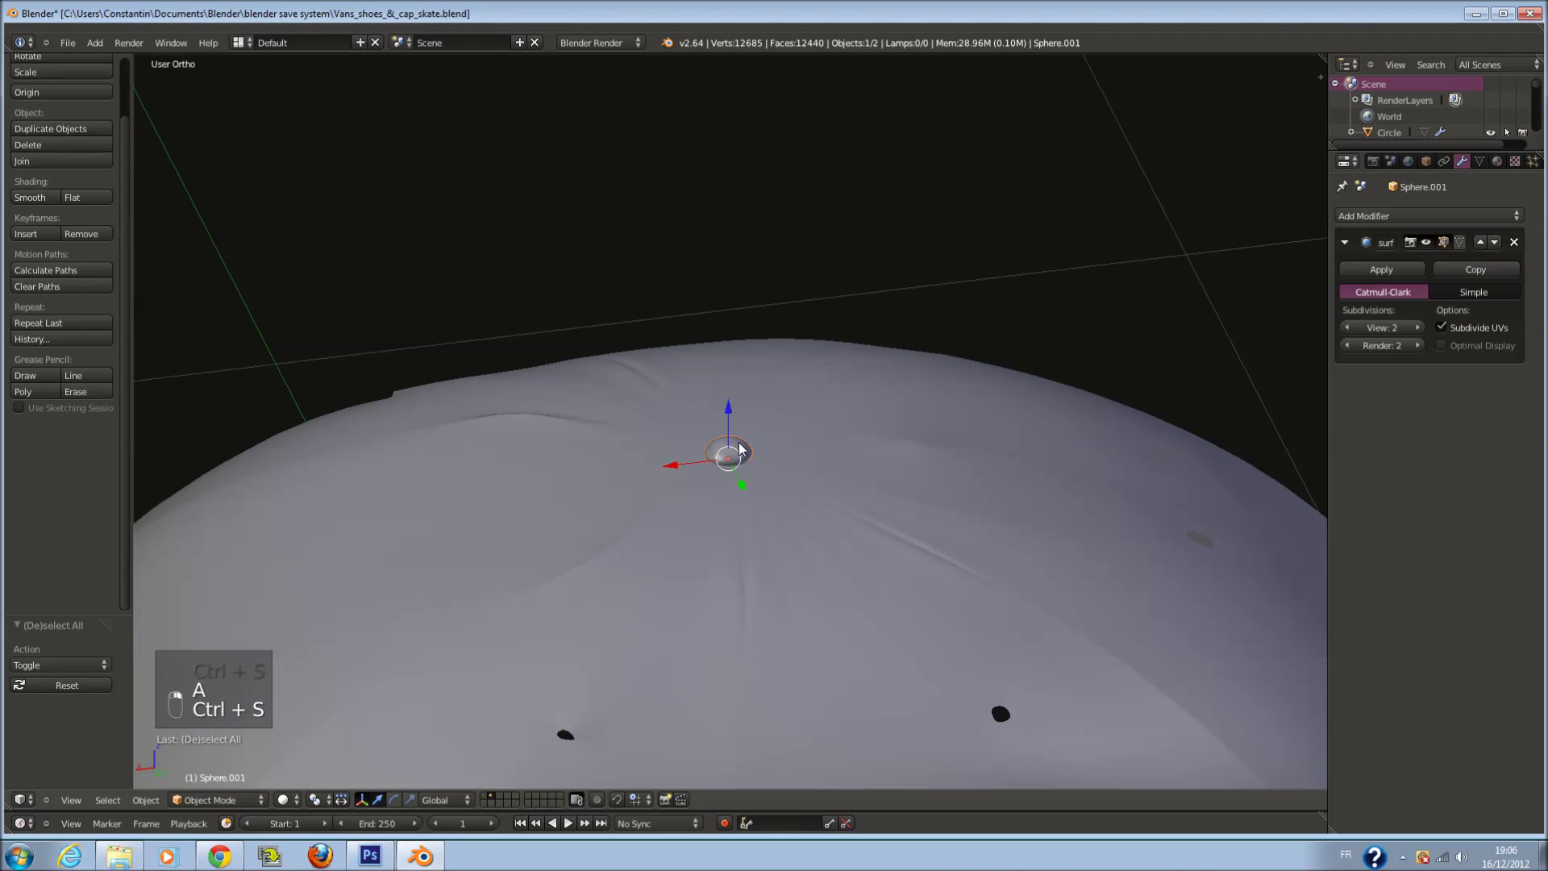
key(s)
drag(812, 477, 745, 492)
key(s)
key(a)
key(ctrl+s)
key(z)
key(s)
middle_click(745, 491)
drag(753, 480, 747, 486)
key(z)
key(ctrl+s)
key(a)
key(ctrl+s)
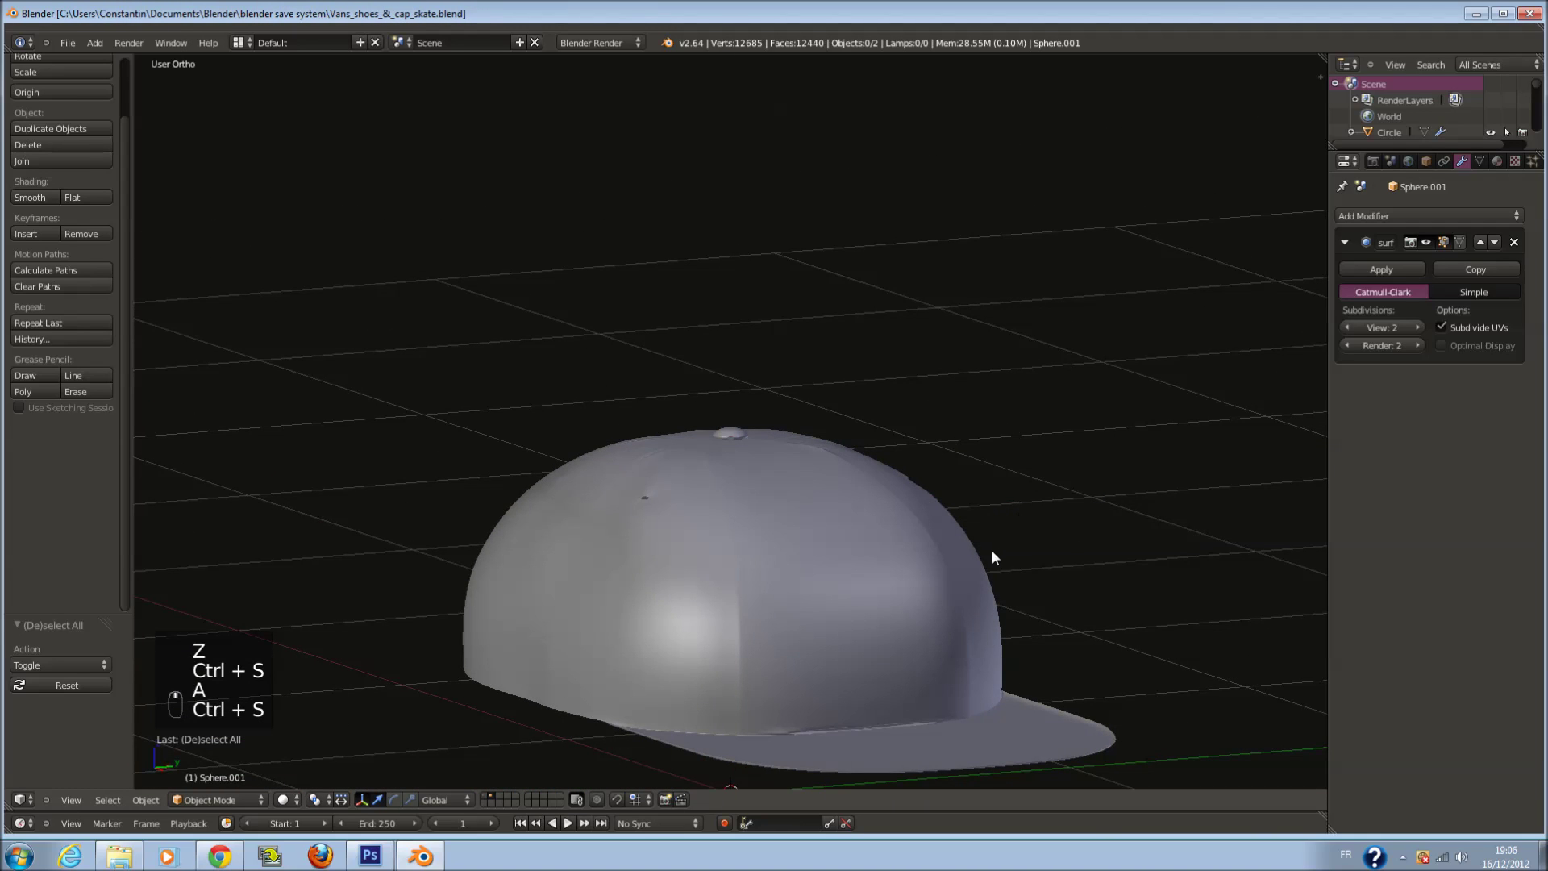
key(ctrl+s)
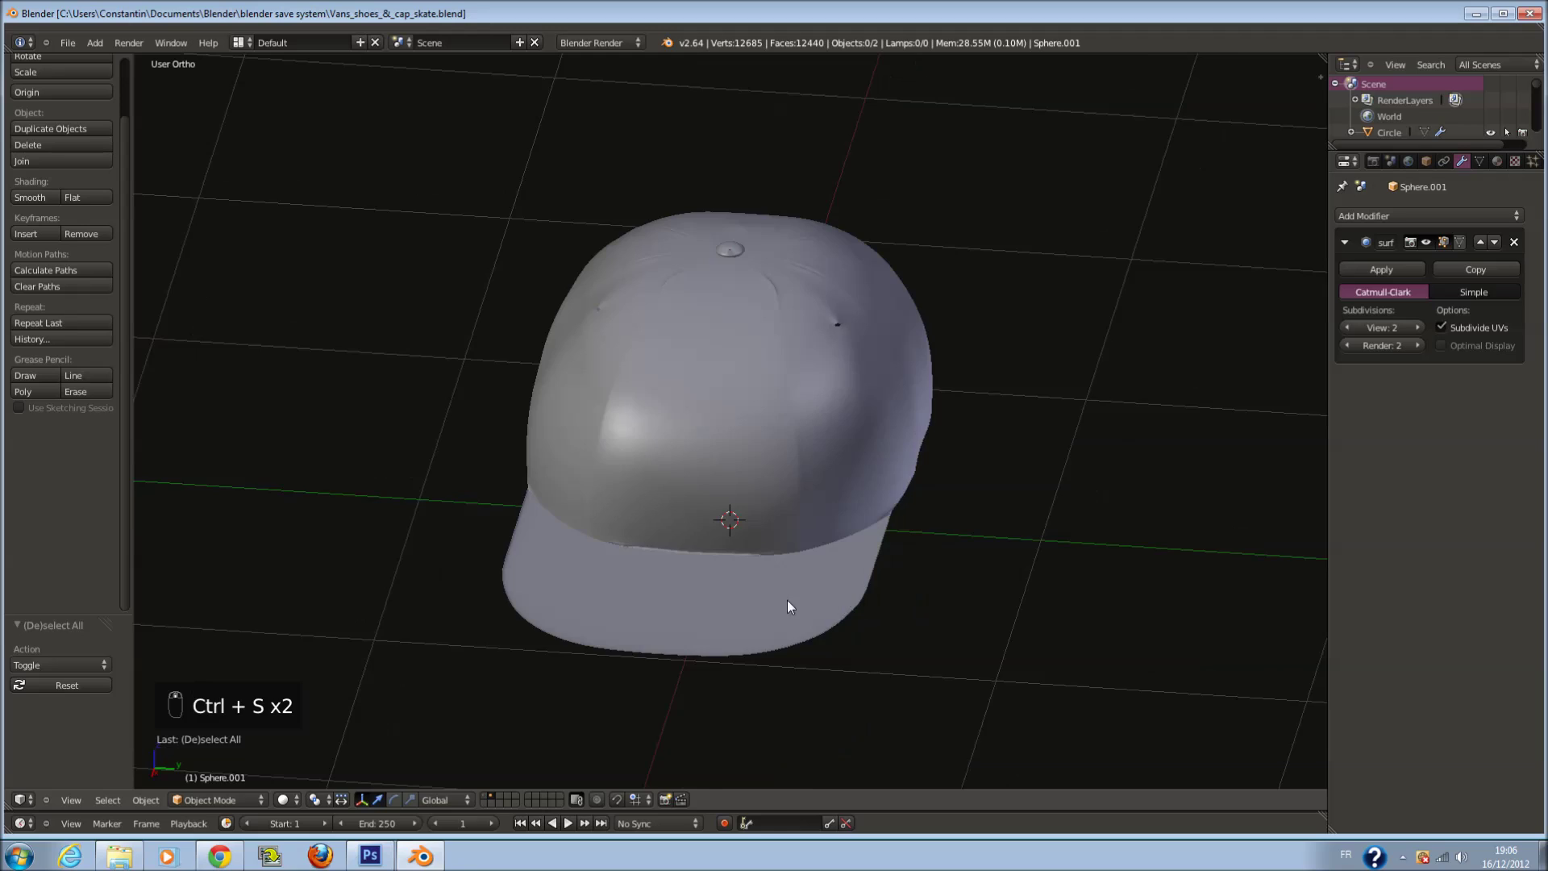
Finish editing the cap mesh, leaving Edit Mode with everything selected, and save
key(Tab)
key(z)
key(Tab)
drag(795, 684, 756, 637)
key(Tab)
key(a)
key(a)
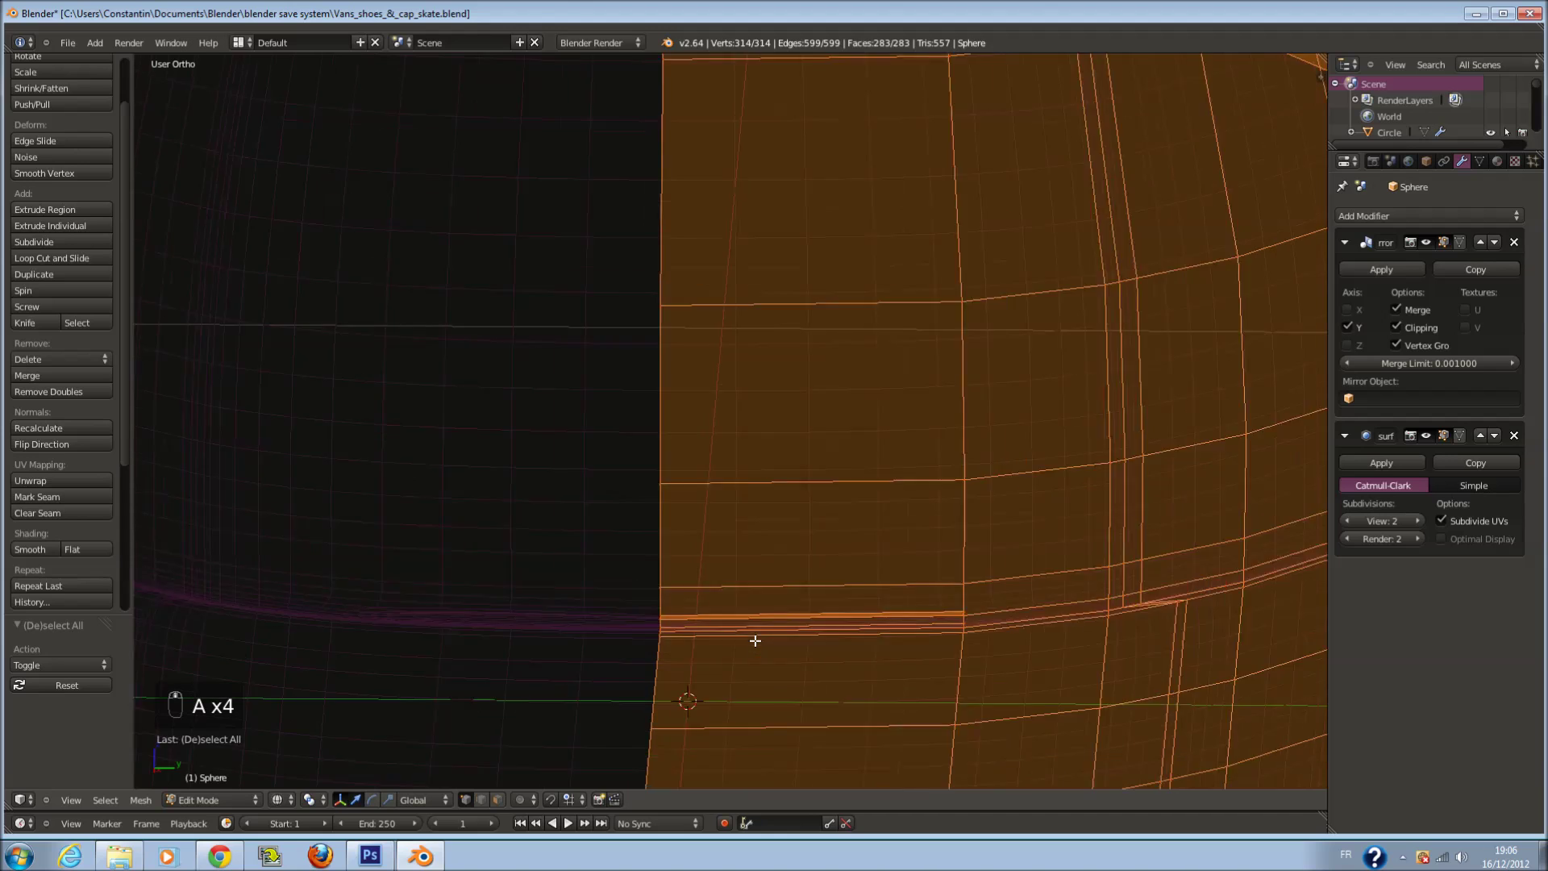
key(a)
key(Tab)
key(z)
key(ctrl+s)
View the whole cap from Right Ortho in wireframe and bring up the Add Mesh list
key(ctrl+KP_1)
key(KP_3)
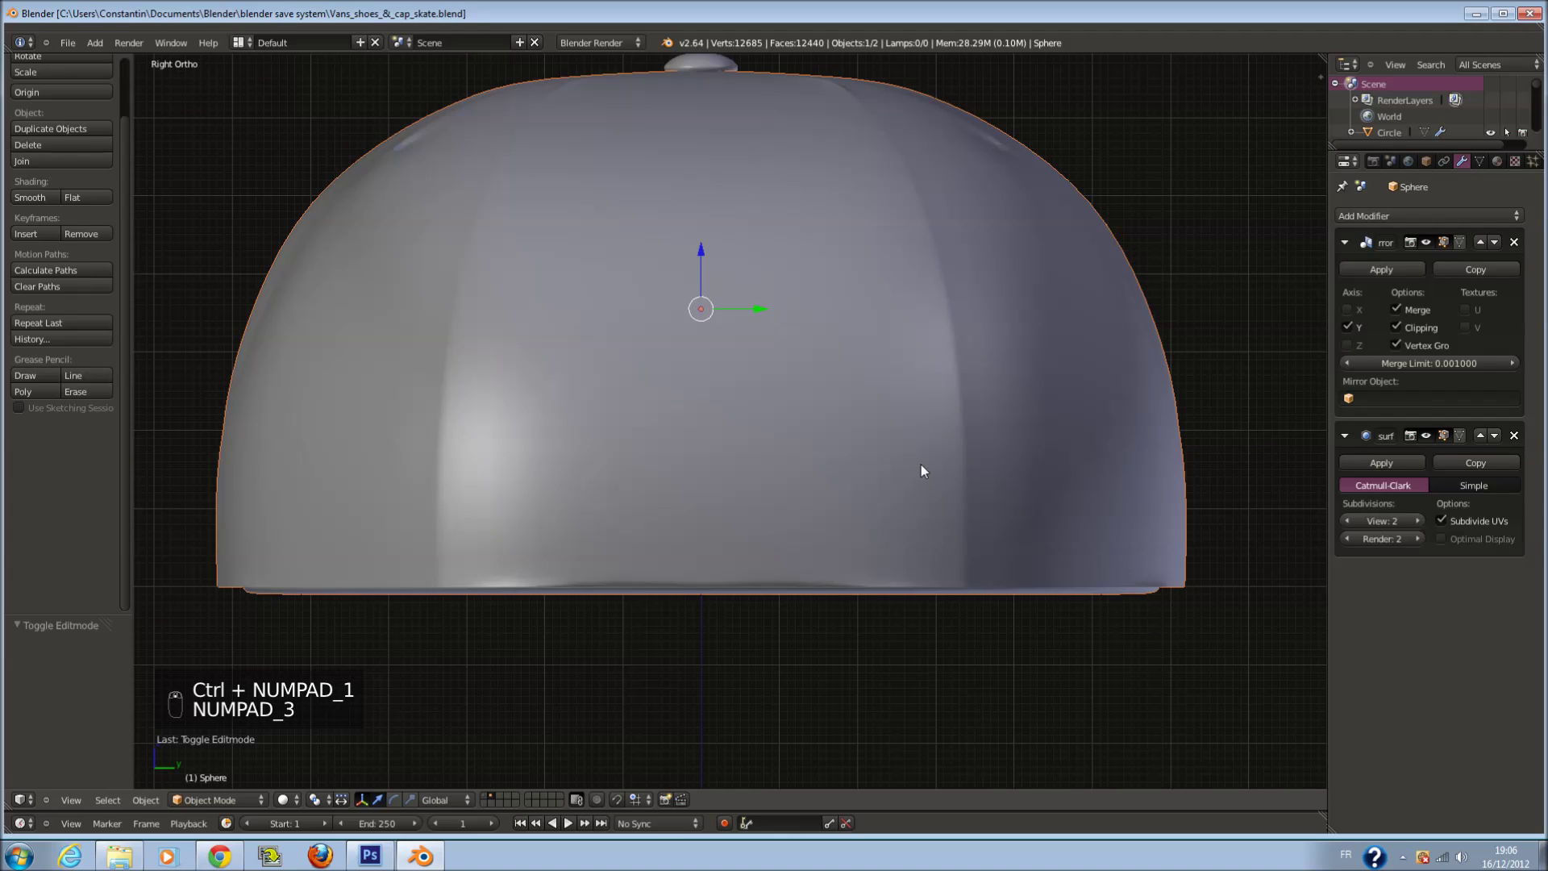
key(ctrl+s)
key(z)
key(a)
key(ctrl+s)
key(shift+a)
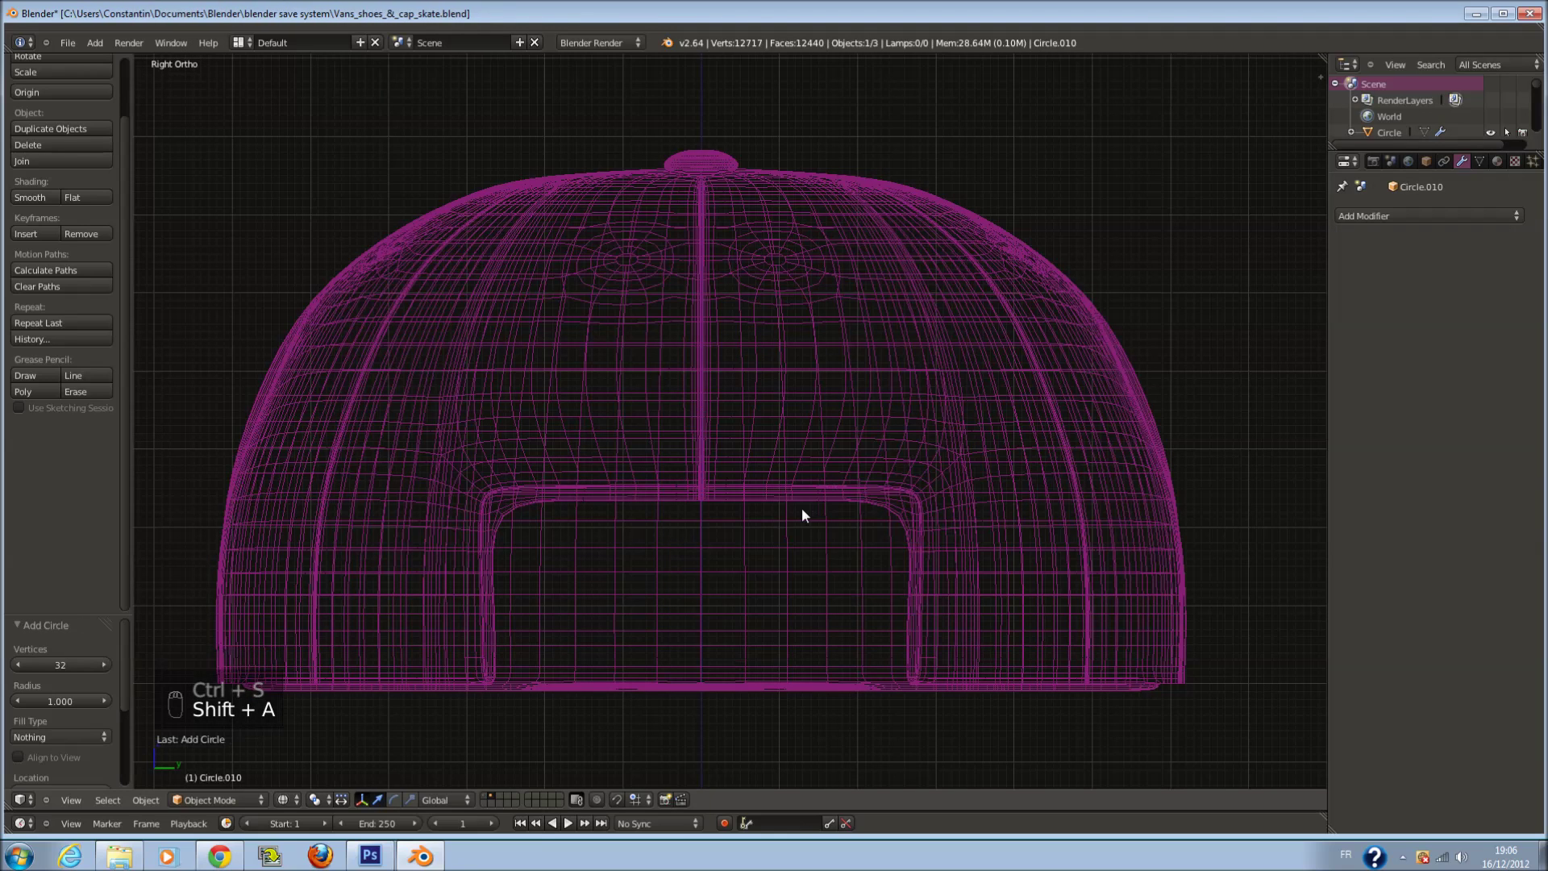
Rotate the new circle to face the side view, shrink it onto the crown and start circle-selecting its vertices
key(r)
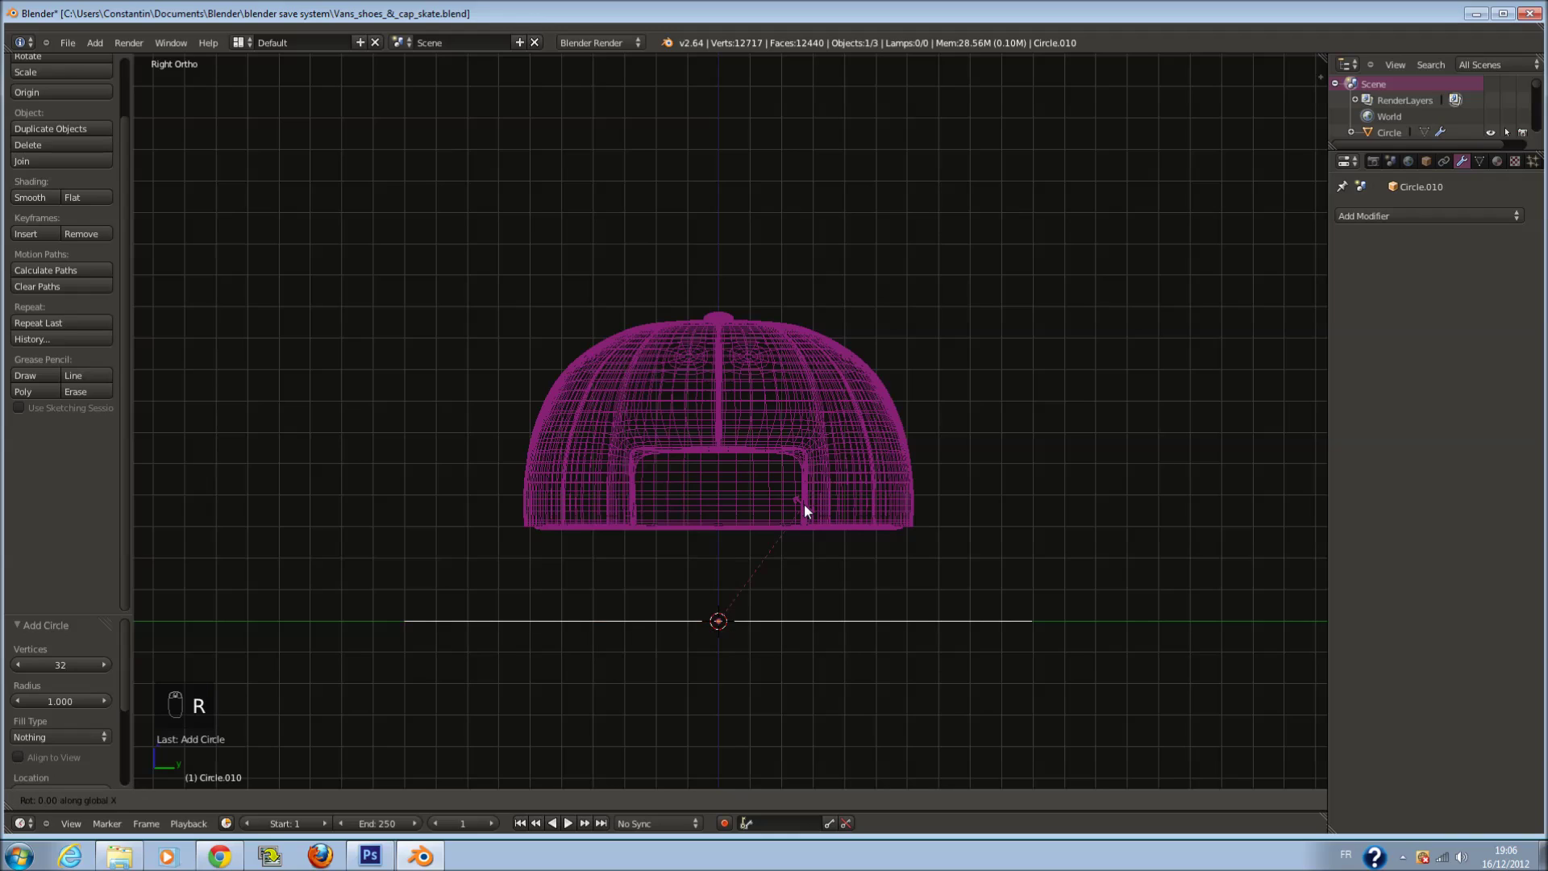
drag(811, 509, 811, 509)
key(ctrl+z)
key(r)
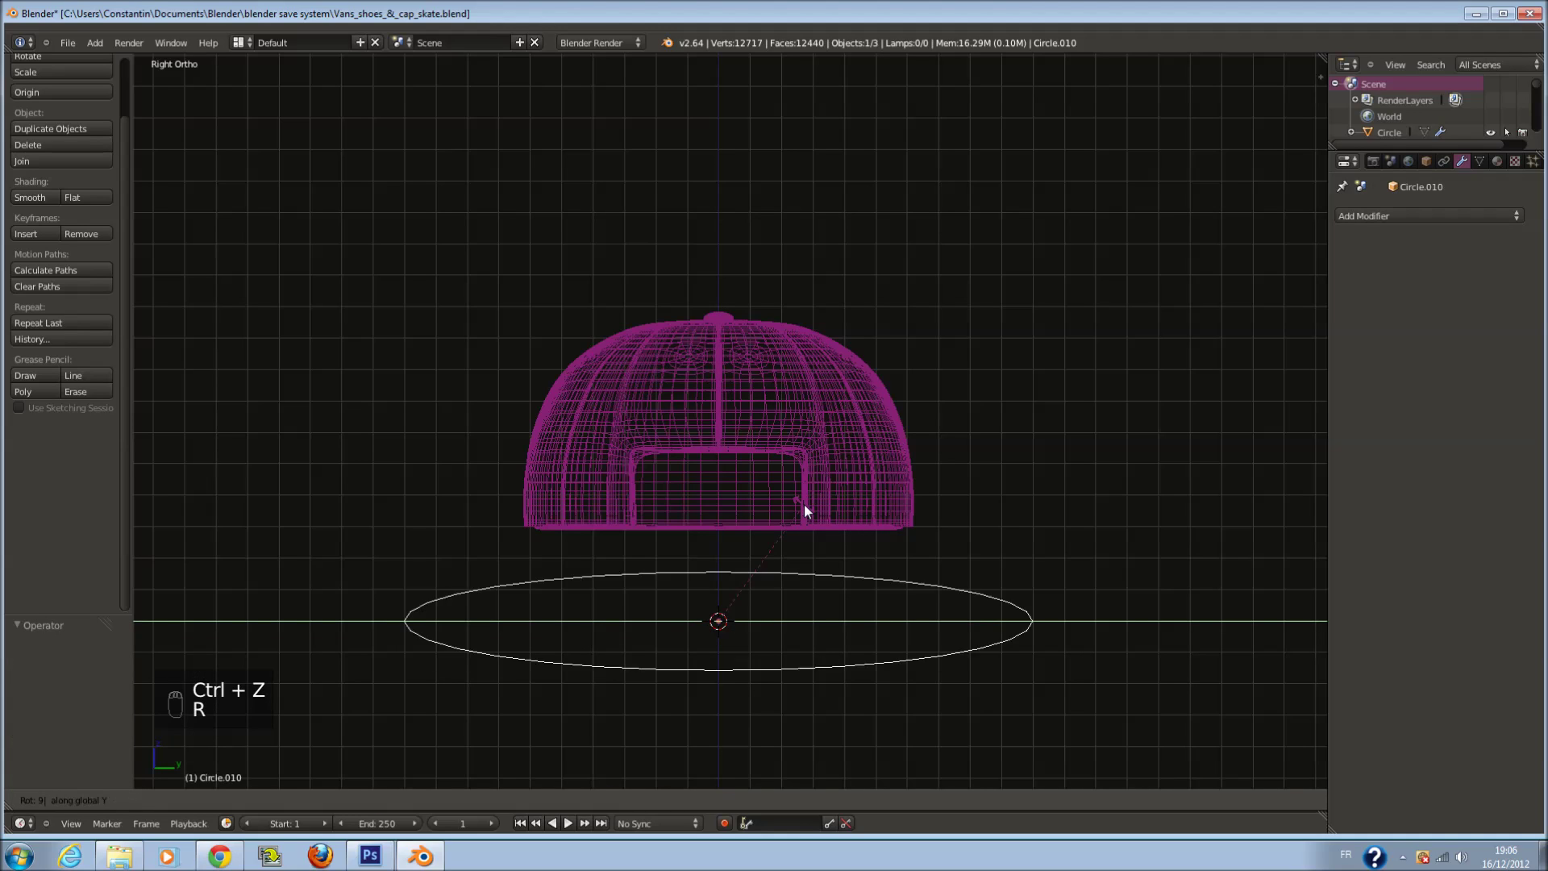
drag(810, 509, 701, 391)
key(s)
key(Tab)
key(a)
key(c)
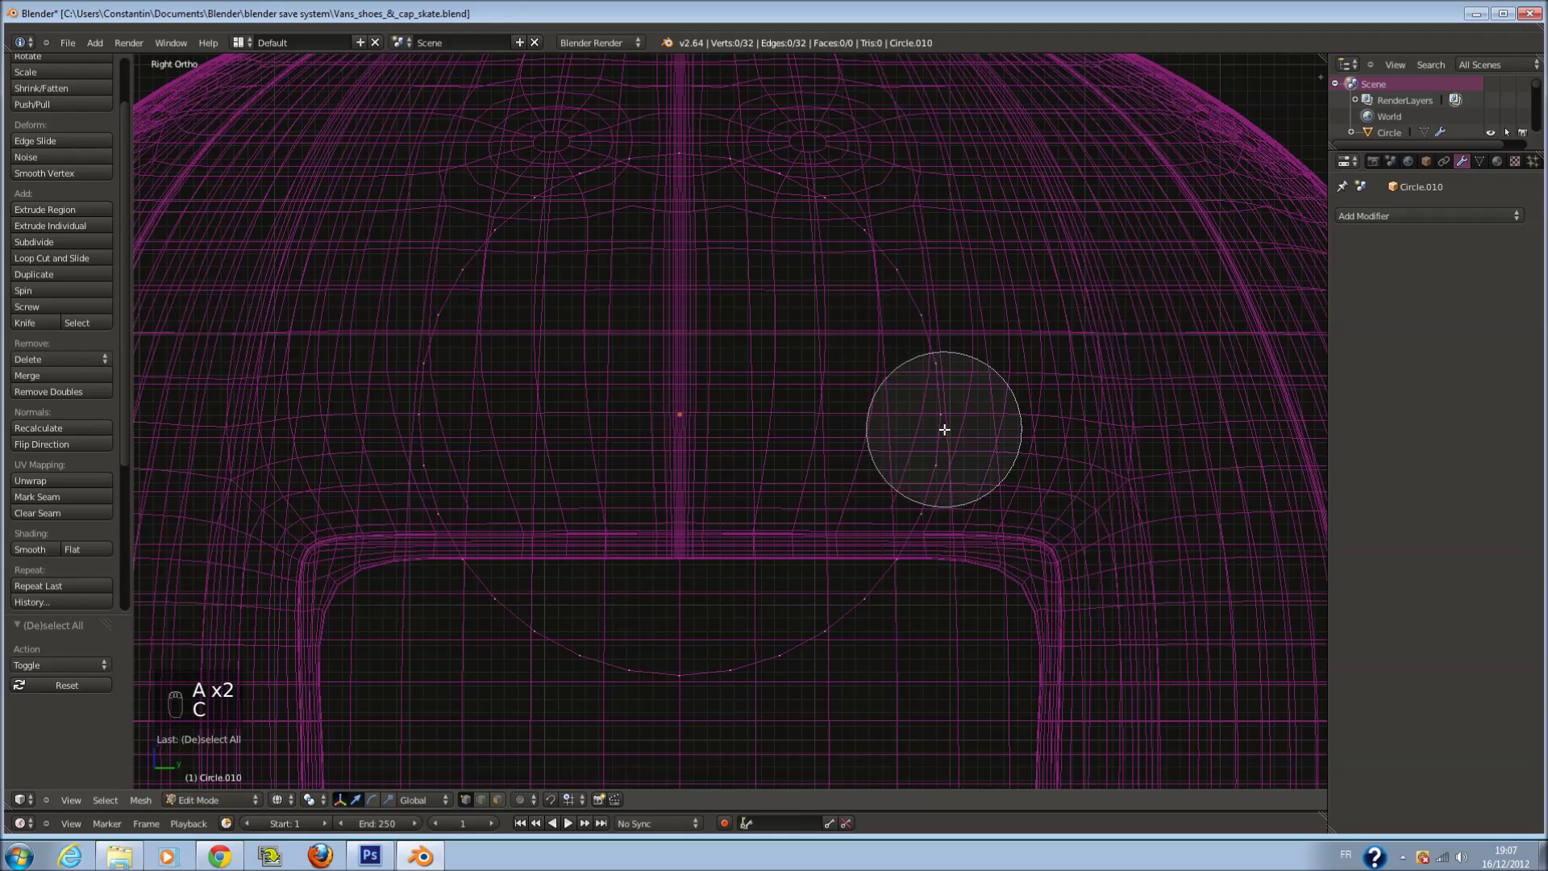
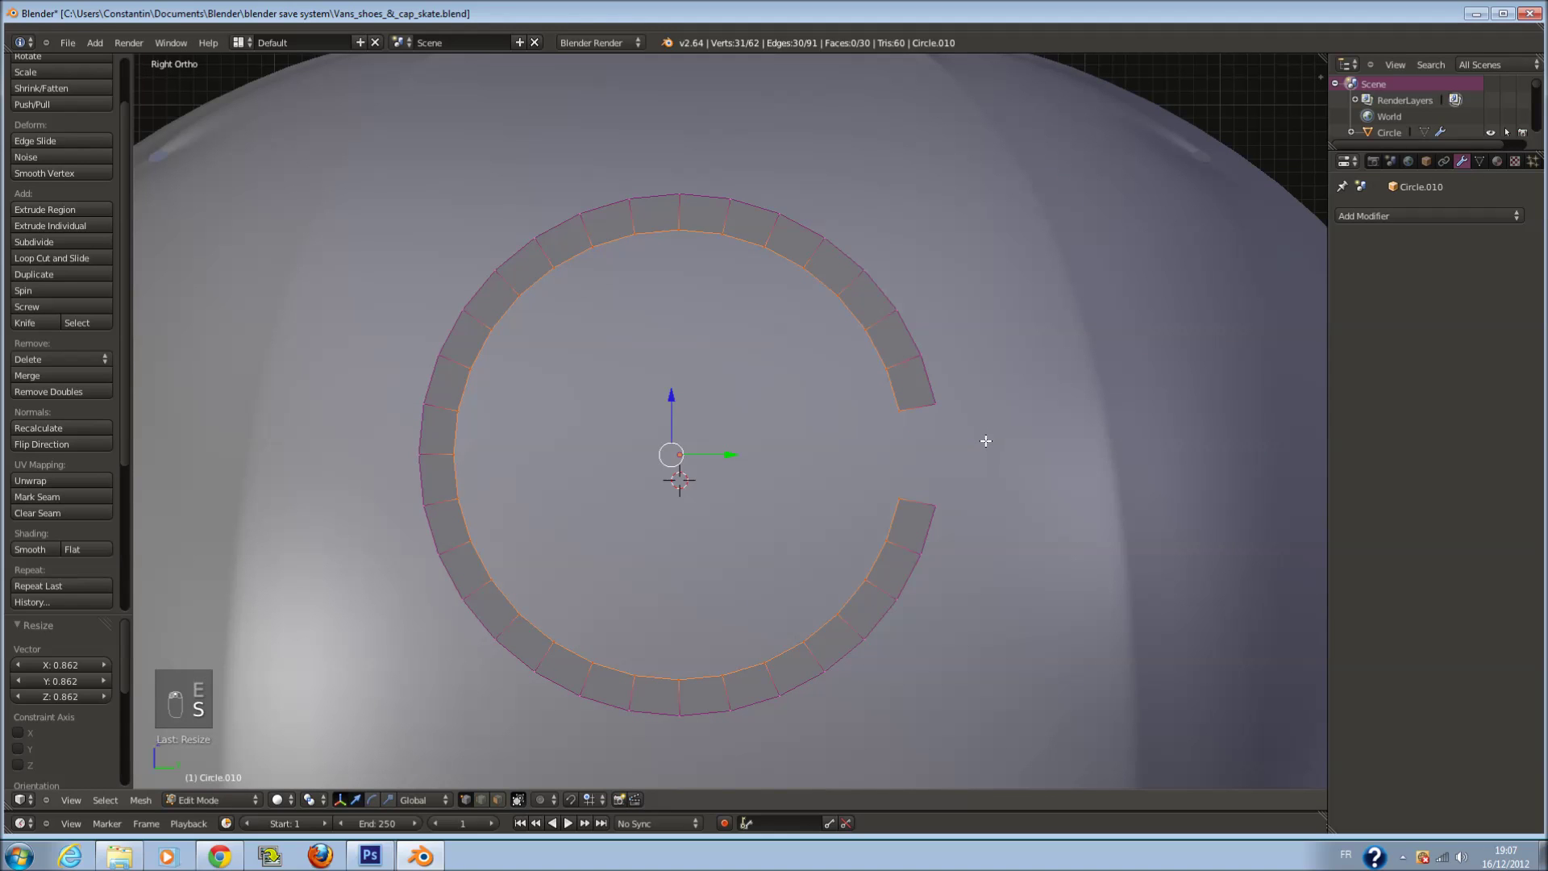
From the front view, extrude all the ring's edges inward to make a flat open band
key(KP_1)
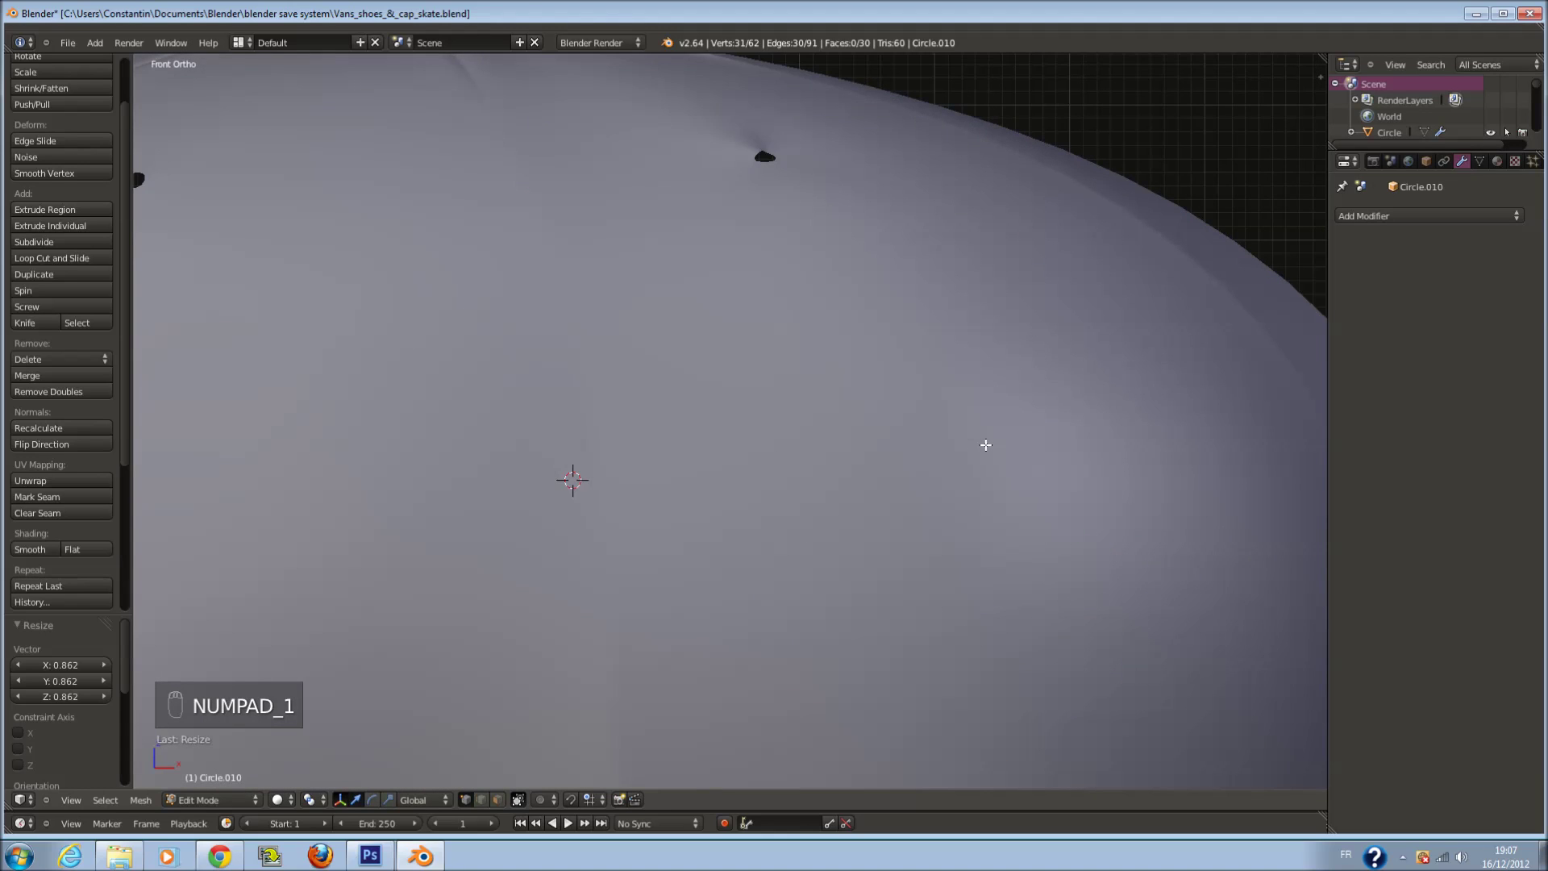
key(KP_Decimal)
key(a)
key(a)
key(e)
drag(1022, 397, 858, 432)
key(Tab)
Check the band from front and side, then circle-select its inner edge loop and scale it
key(KP_1)
key(KP_3)
middle_click(946, 450)
key(Tab)
key(z)
key(a)
key(c)
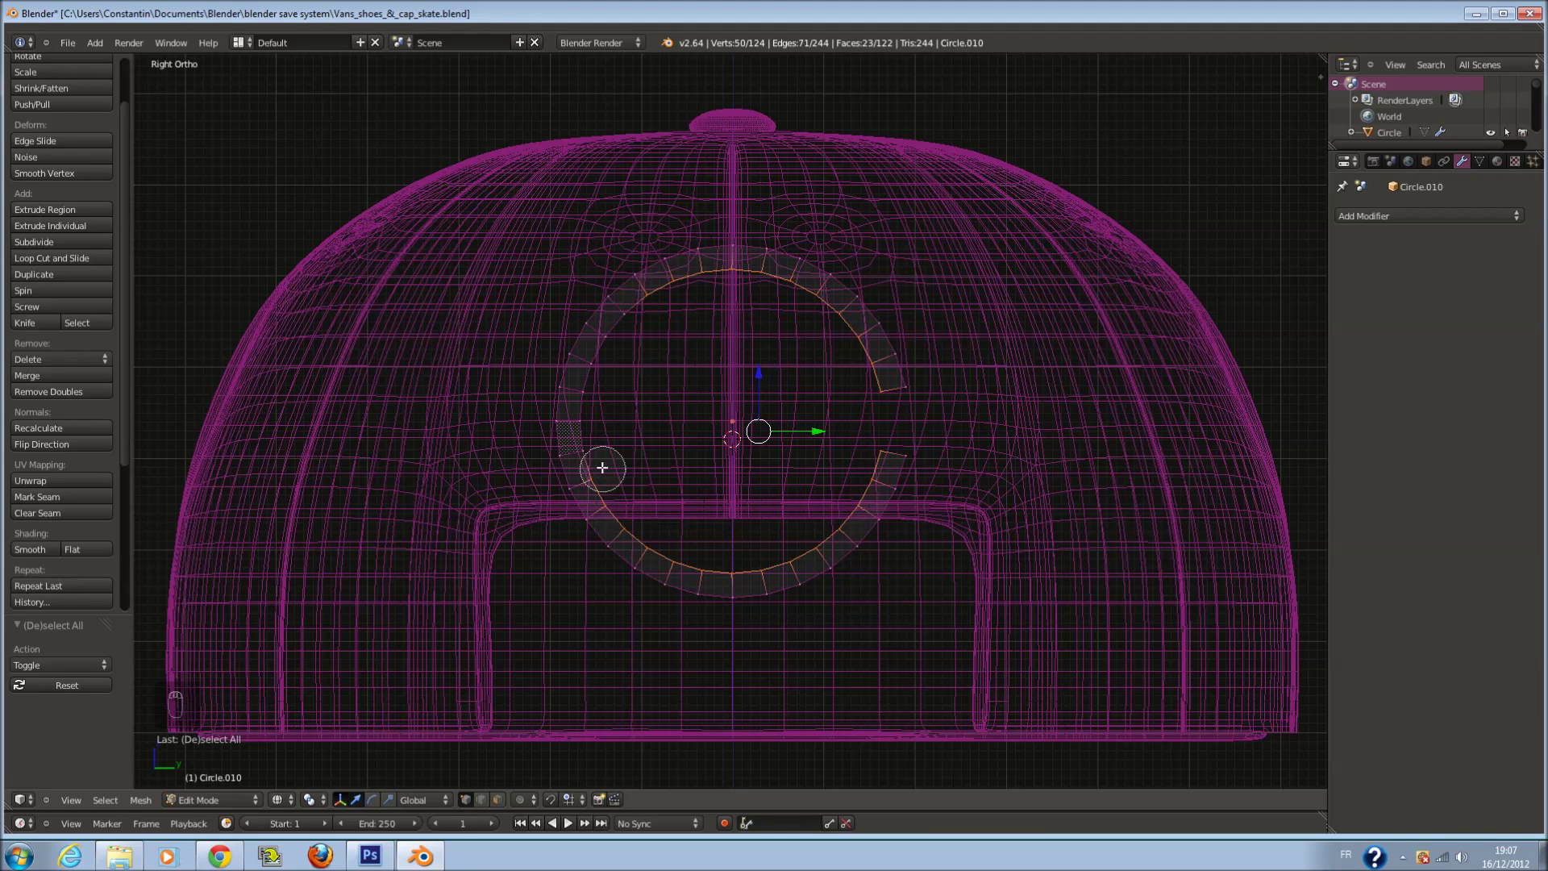
drag(748, 497, 851, 465)
key(s)
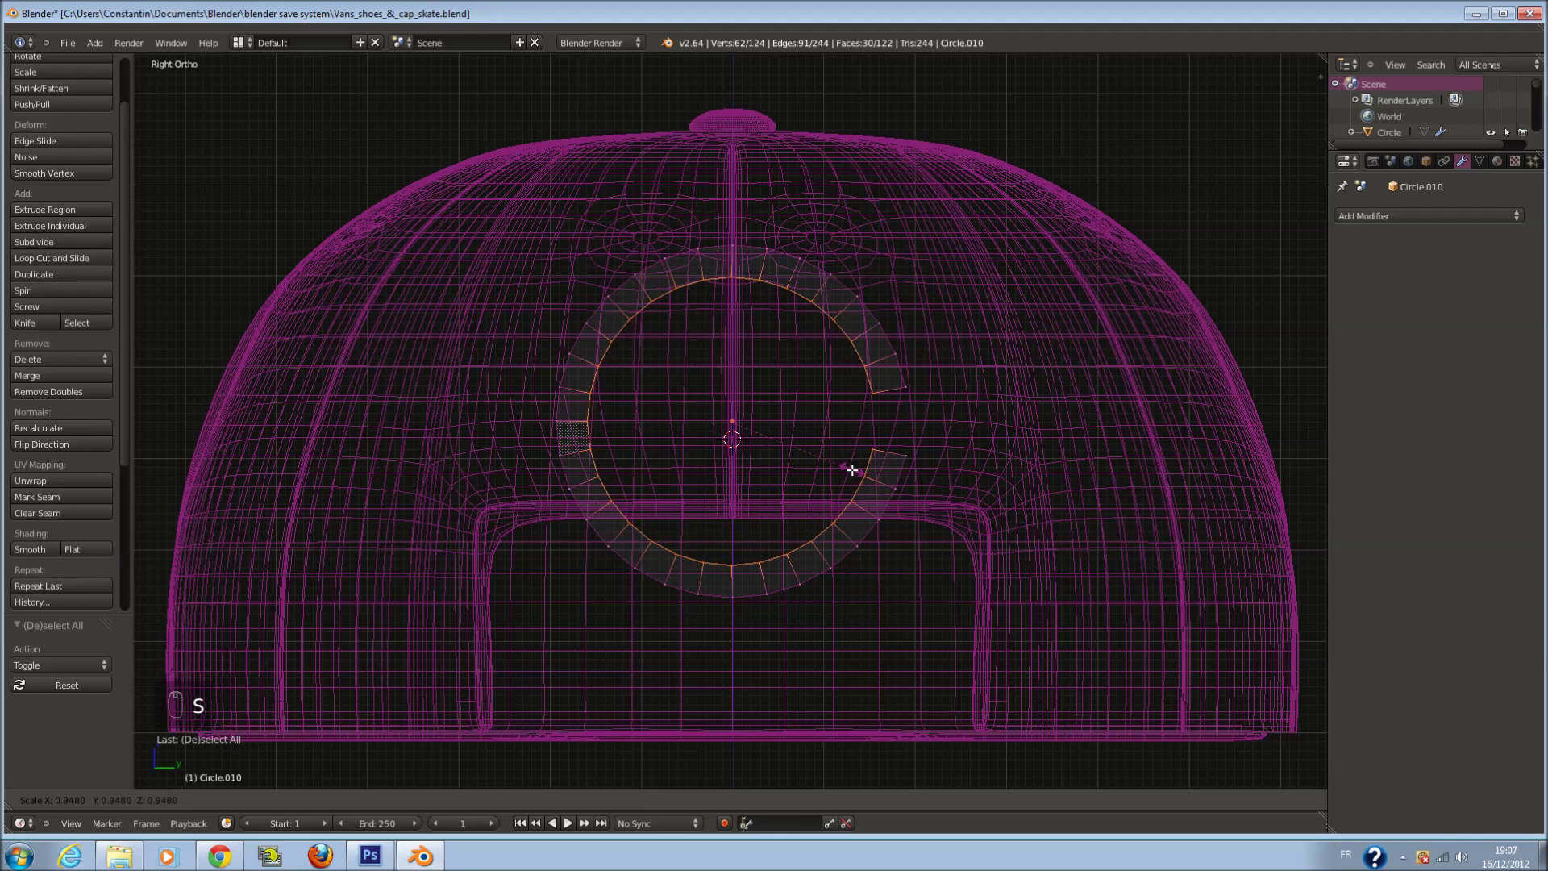
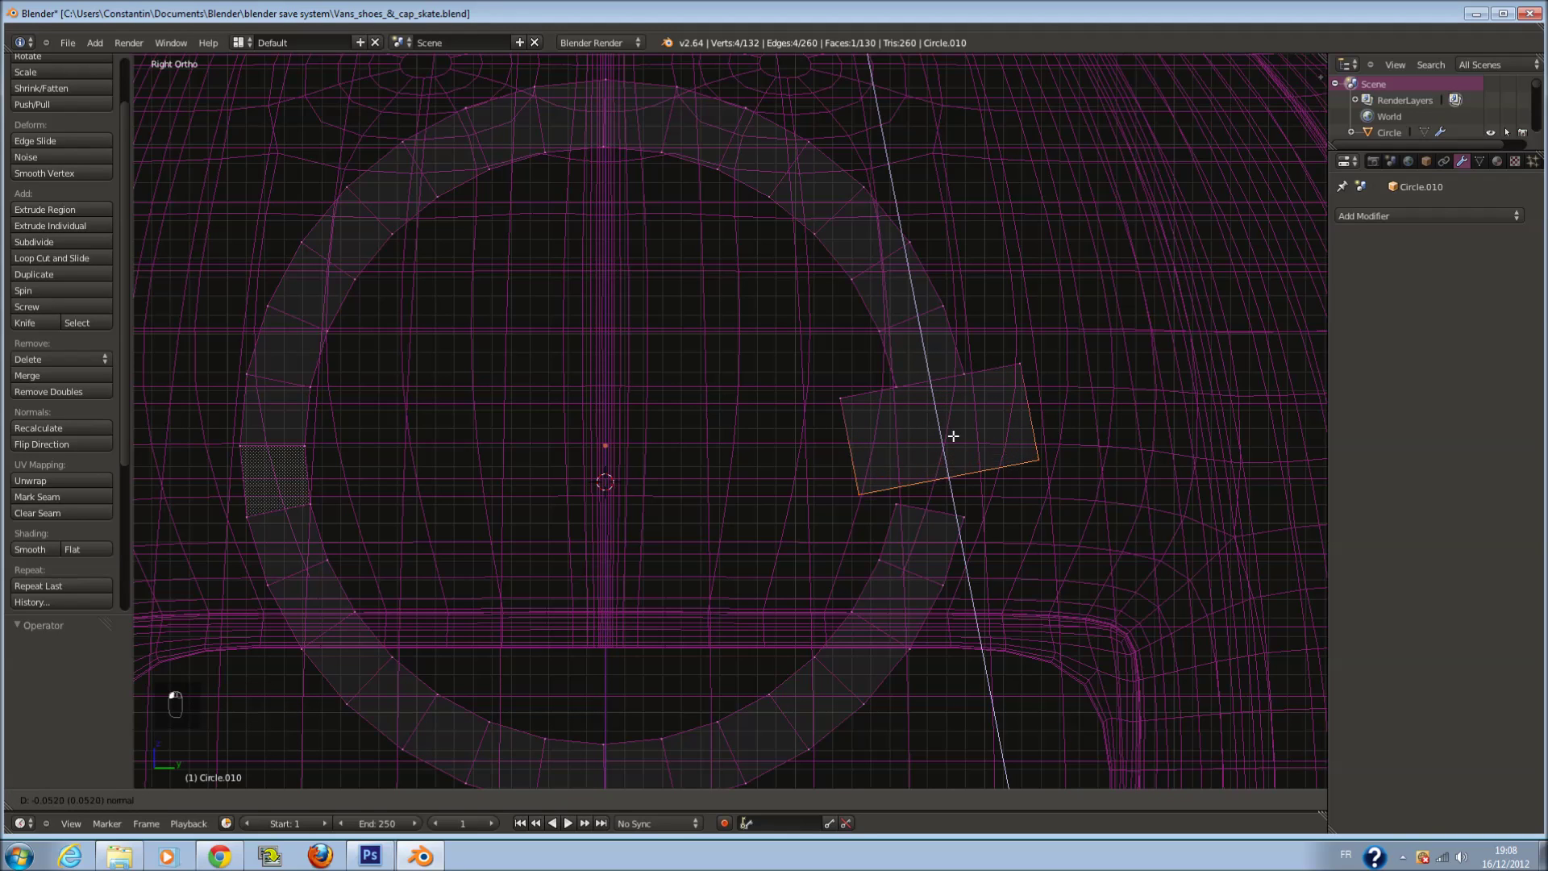
Pinch the enlarged ring end into an arrowhead point and show the arrow mesh as wireframe
key(s)
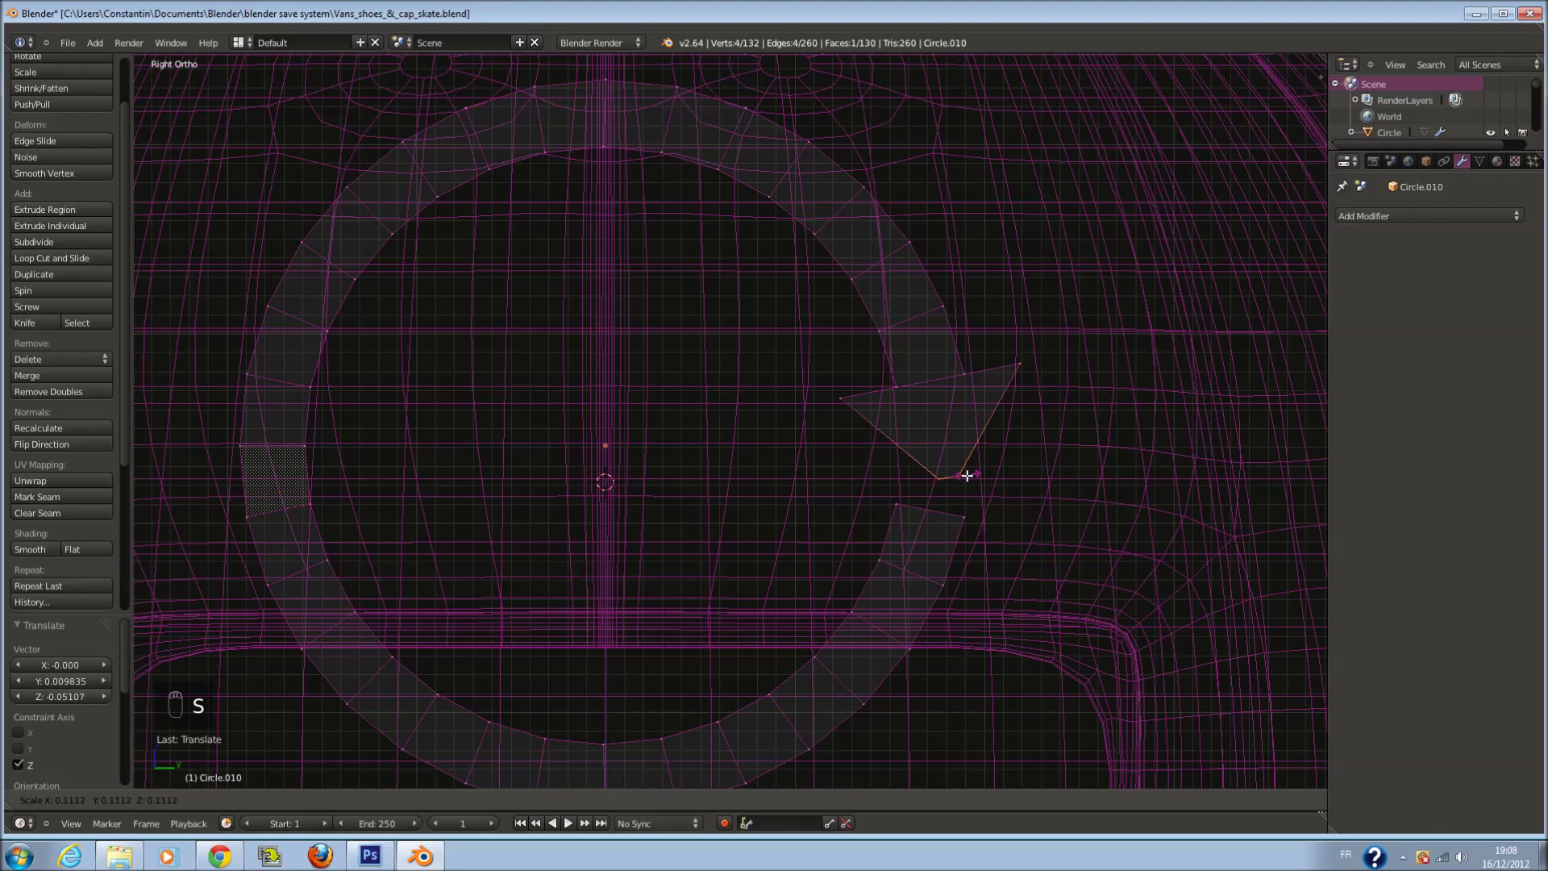
key(z)
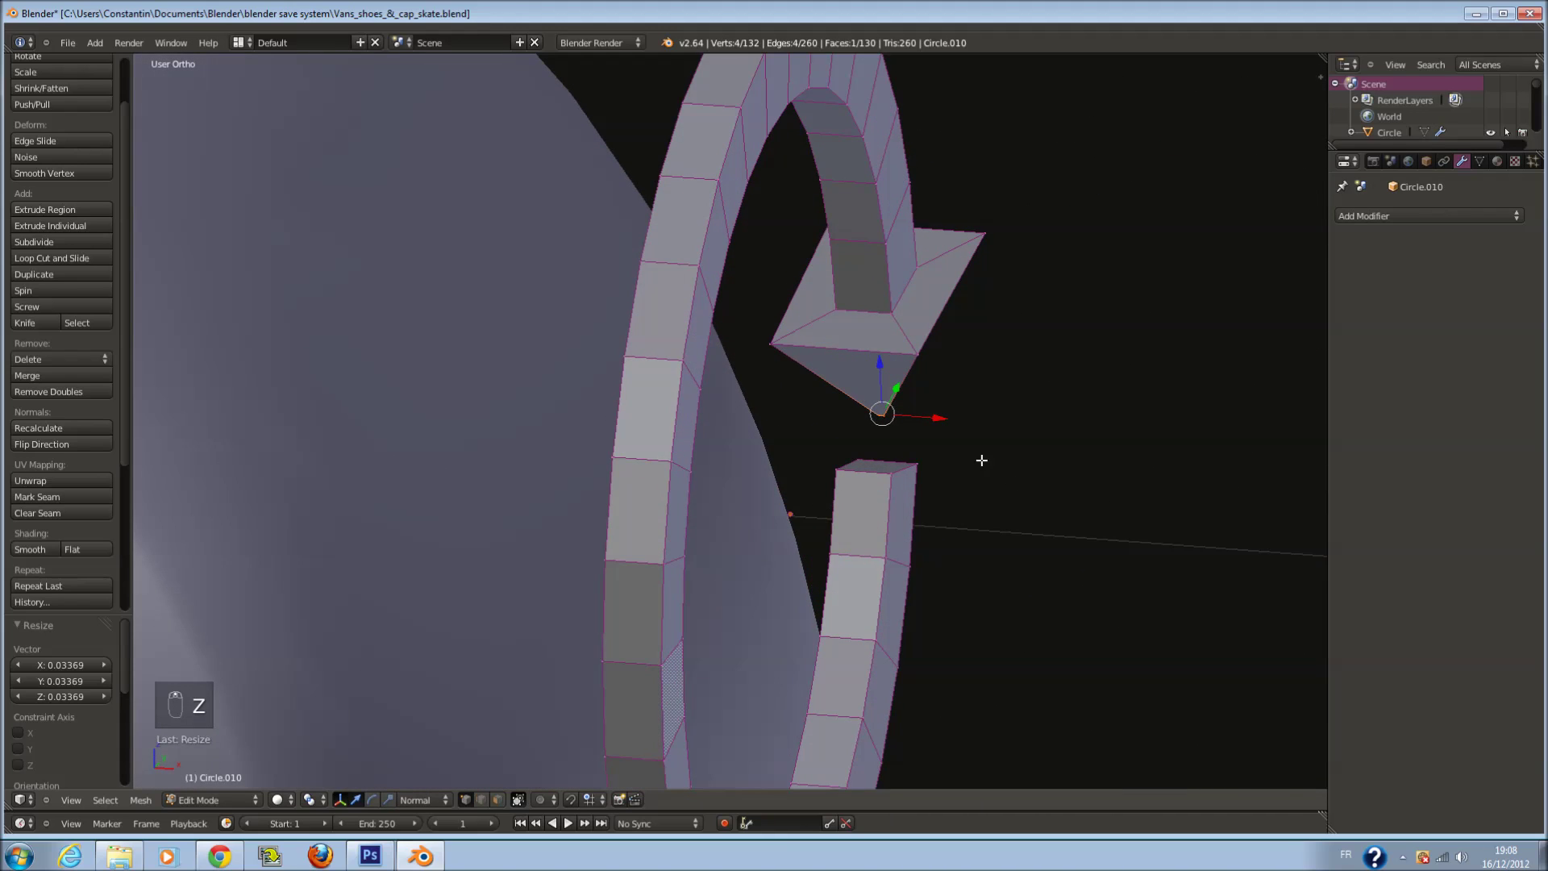
key(z)
key(a)
key(c)
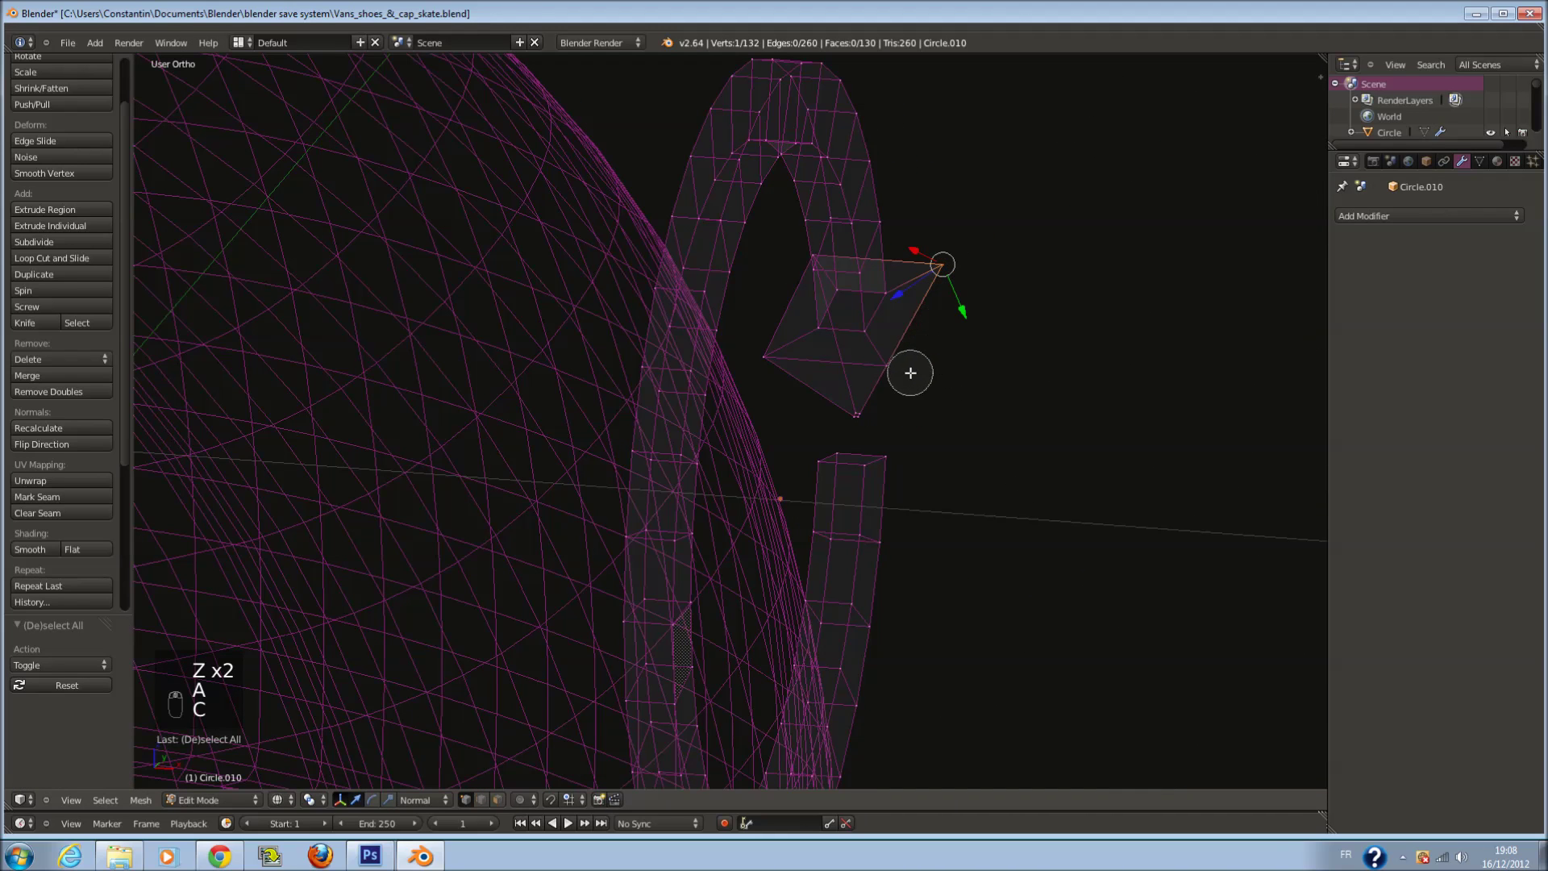
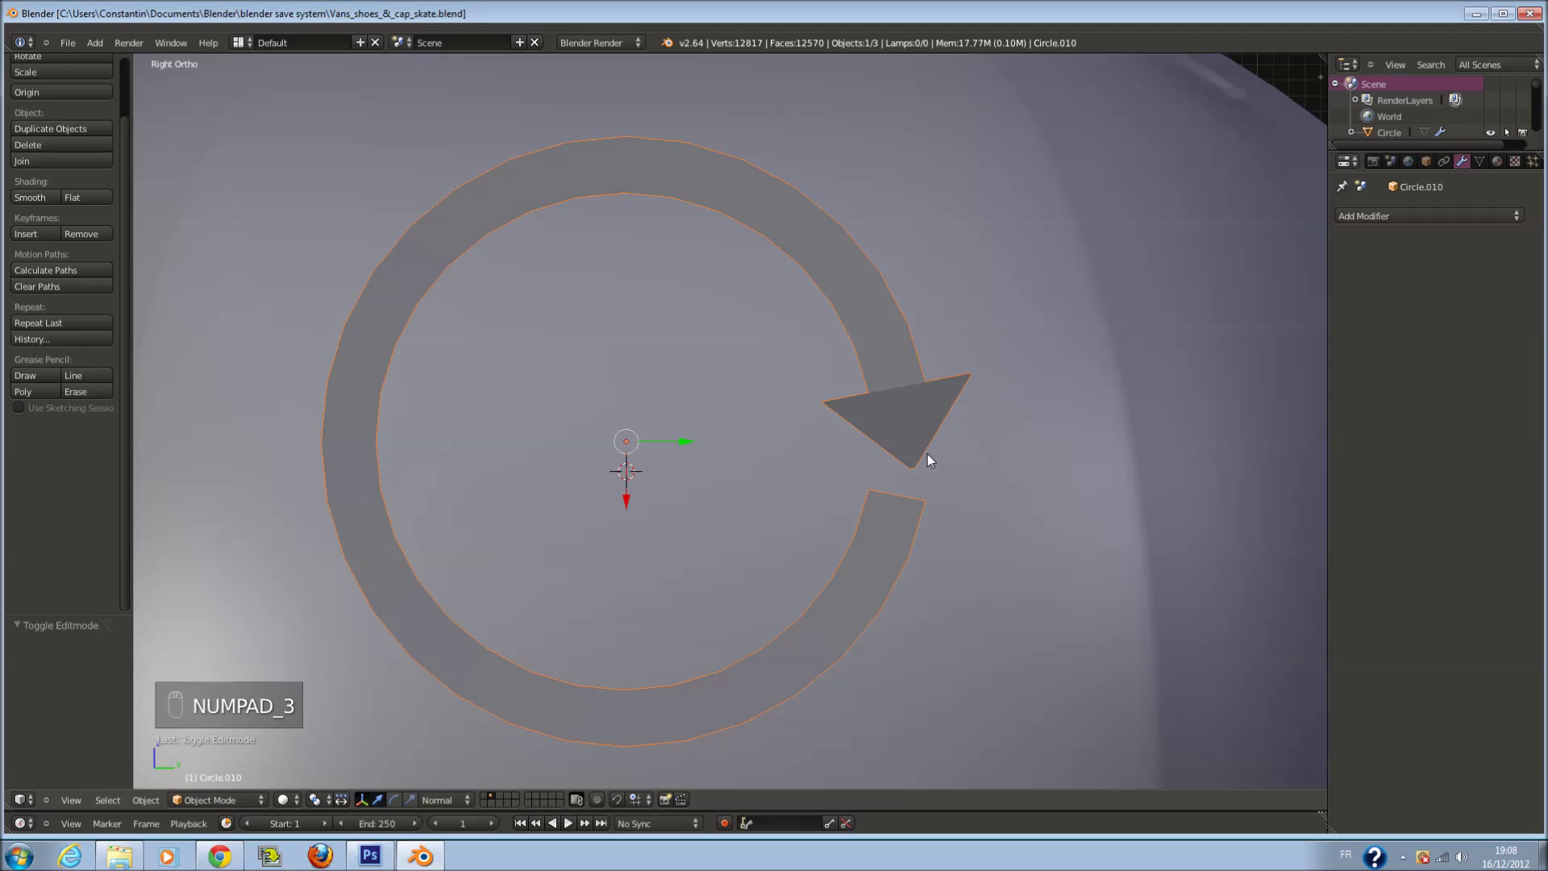
Add a level-2 Subdivision Surface to the arrow and insert edge loops to keep the arrowhead sharp
key(ctrl+2)
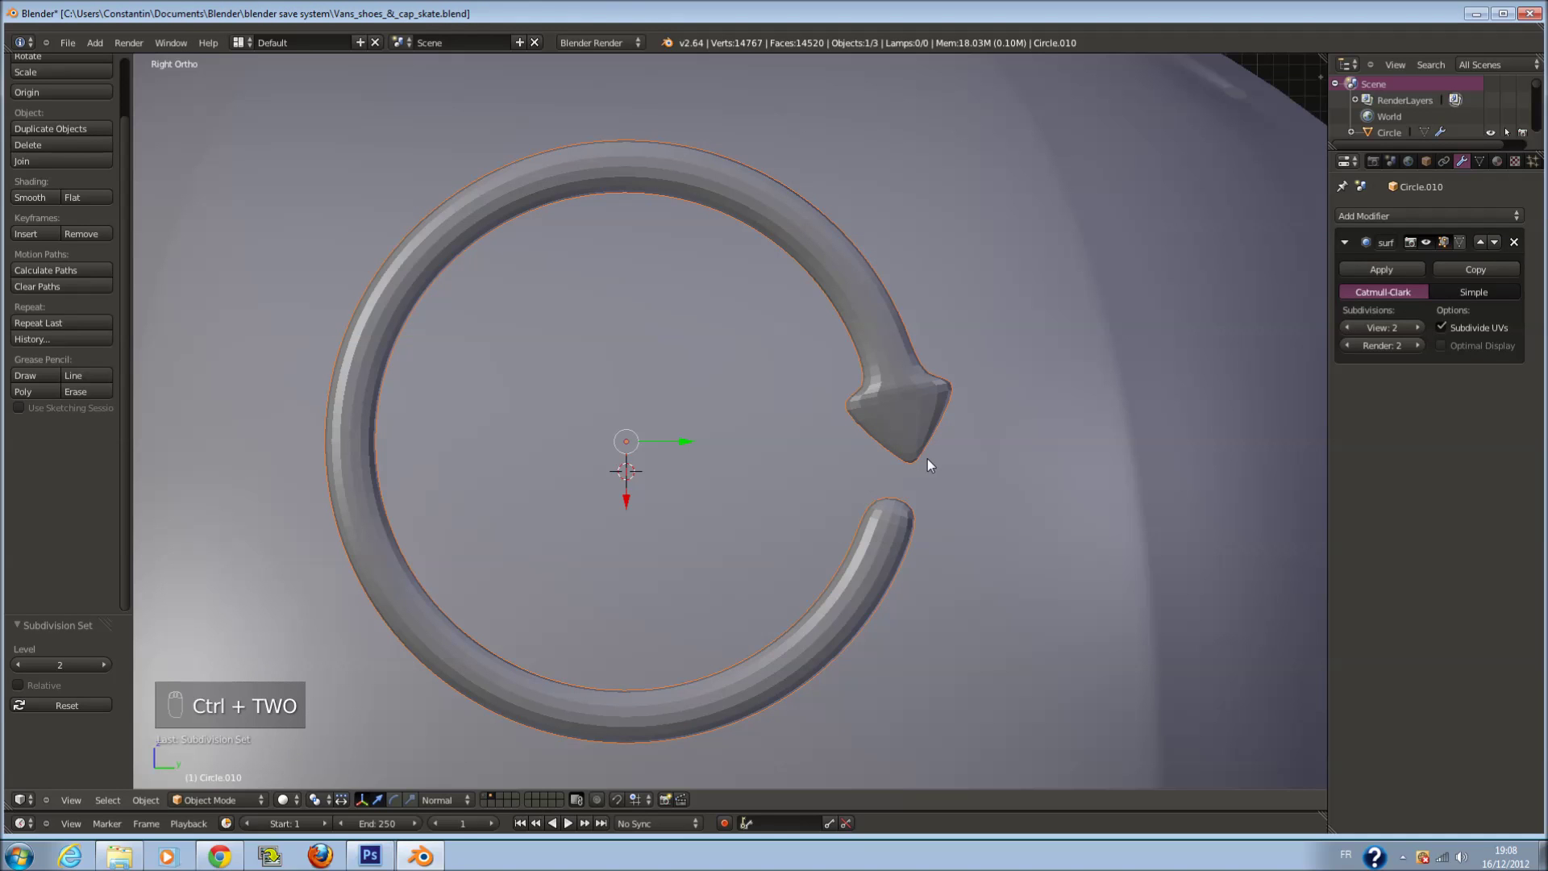
key(Tab)
key(a)
key(a)
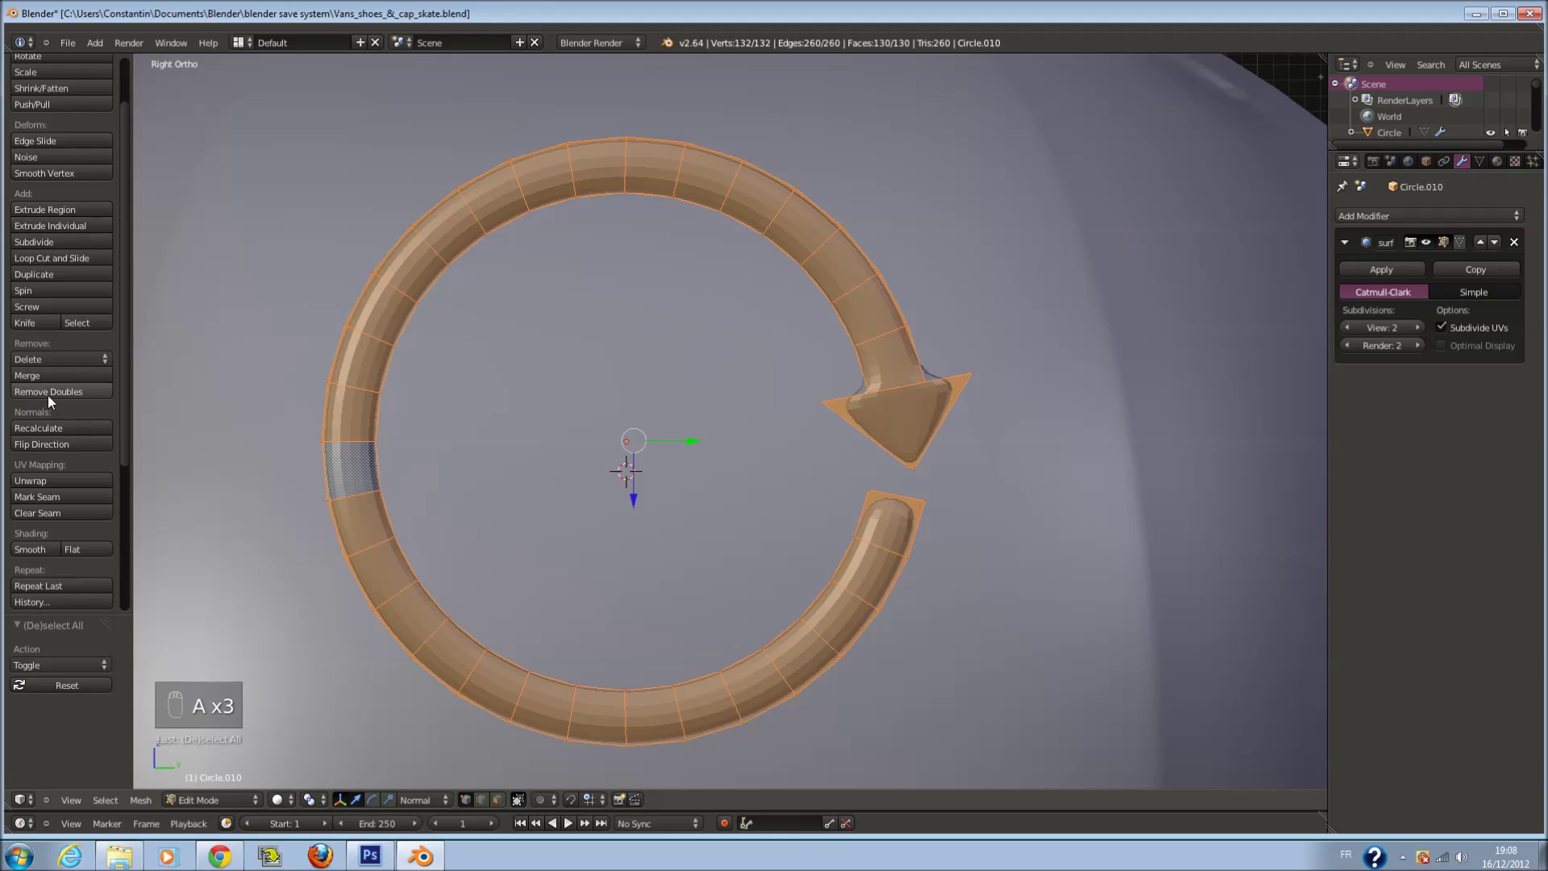
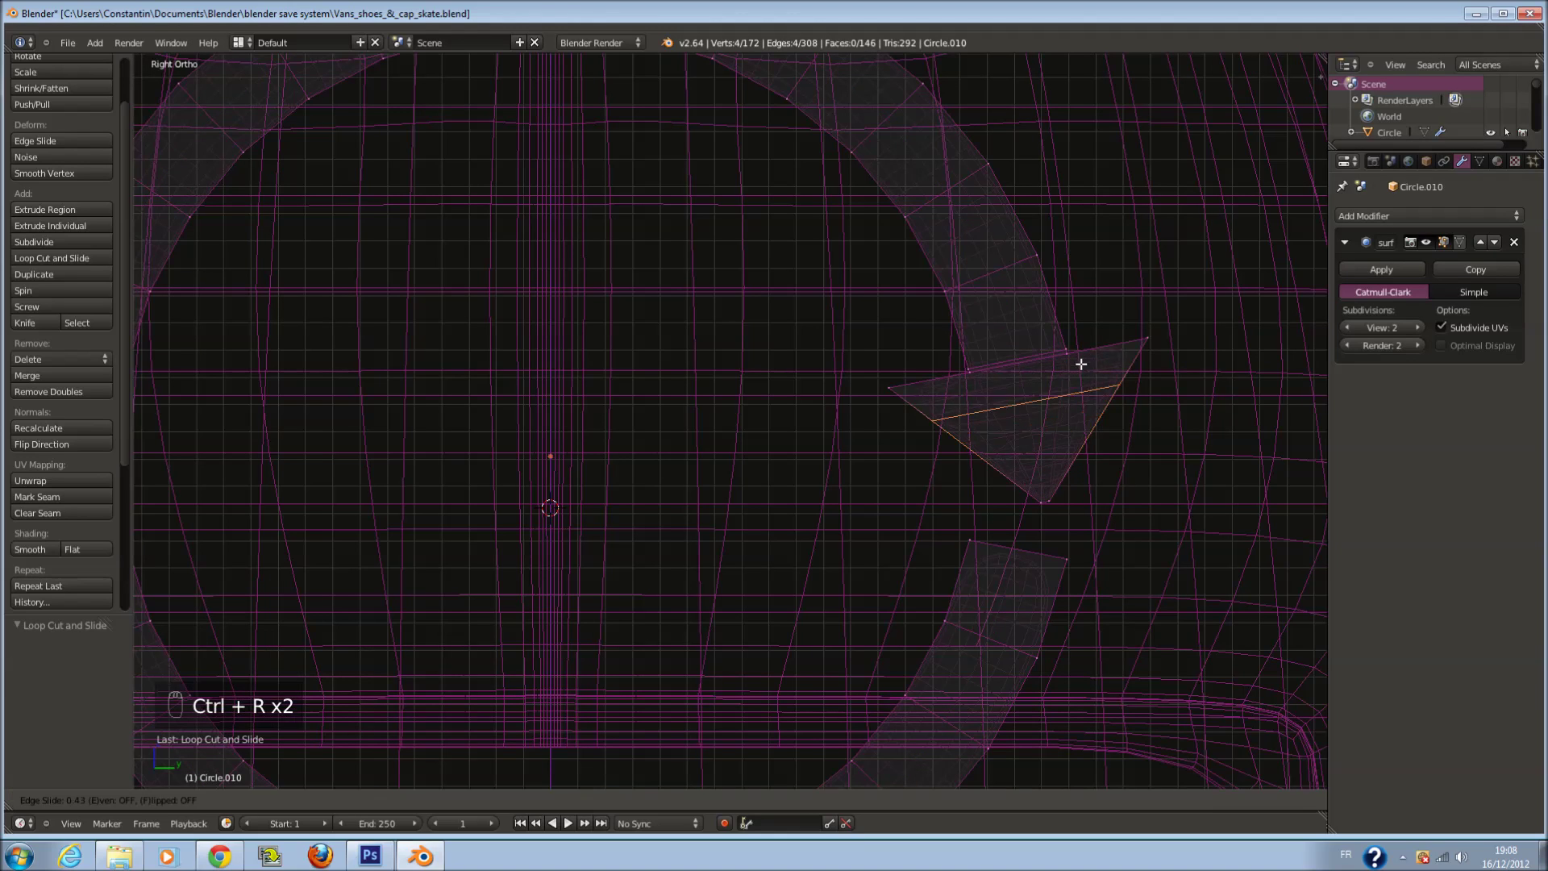
drag(1082, 305, 929, 501)
key(a)
key(ctrl+r)
key(z)
key(Tab)
Save, then rotate the arrow in front view to align with the cap's side
key(ctrl+s)
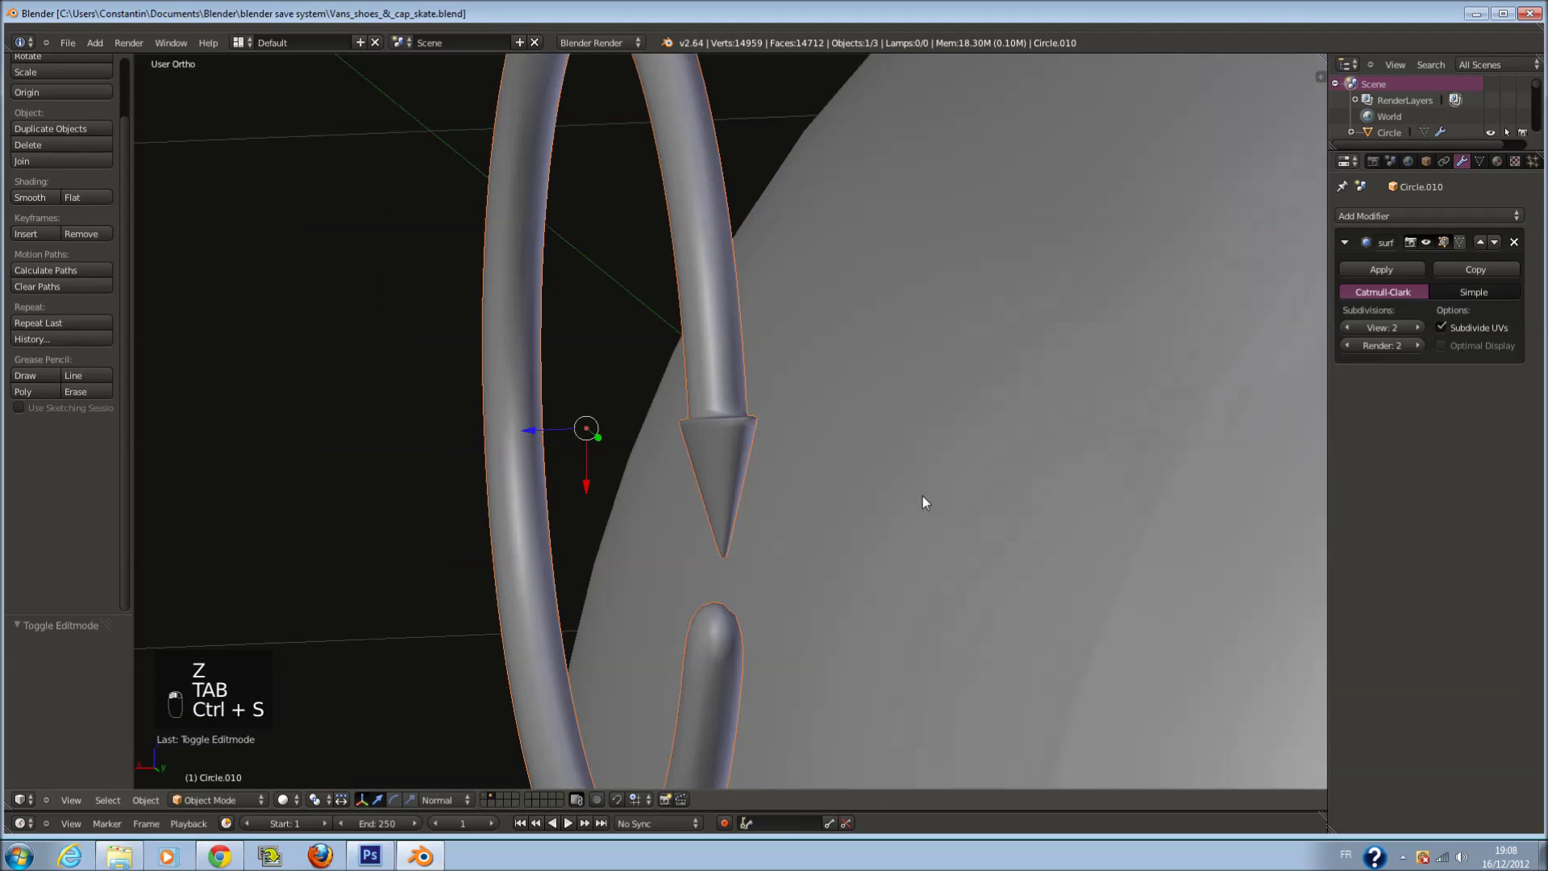
key(ctrl+s)
key(KP_1)
key(z)
key(r)
drag(894, 411, 806, 536)
key(r)
key(ctrl+s)
Move the arrow onto the crown's side from the right view and save the file
key(z)
key(KP_3)
middle_click(806, 536)
key(ctrl+s)
key(ctrl+s)
drag(1002, 555, 727, 341)
key(ctrl+s)
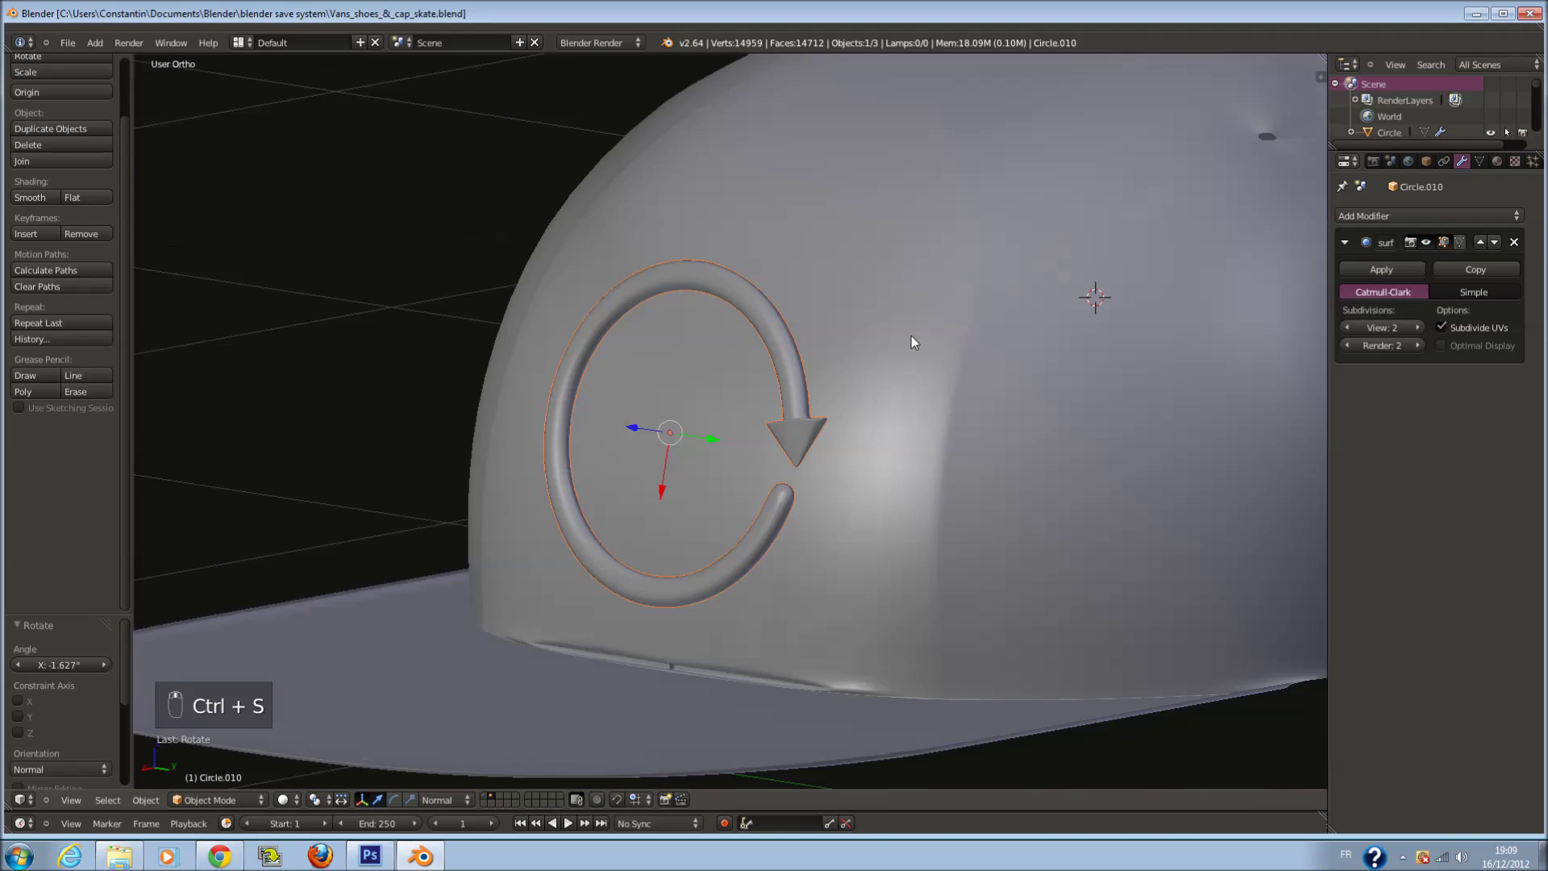
Save and look at the circular arrow from the right side against the crown
key(ctrl+s)
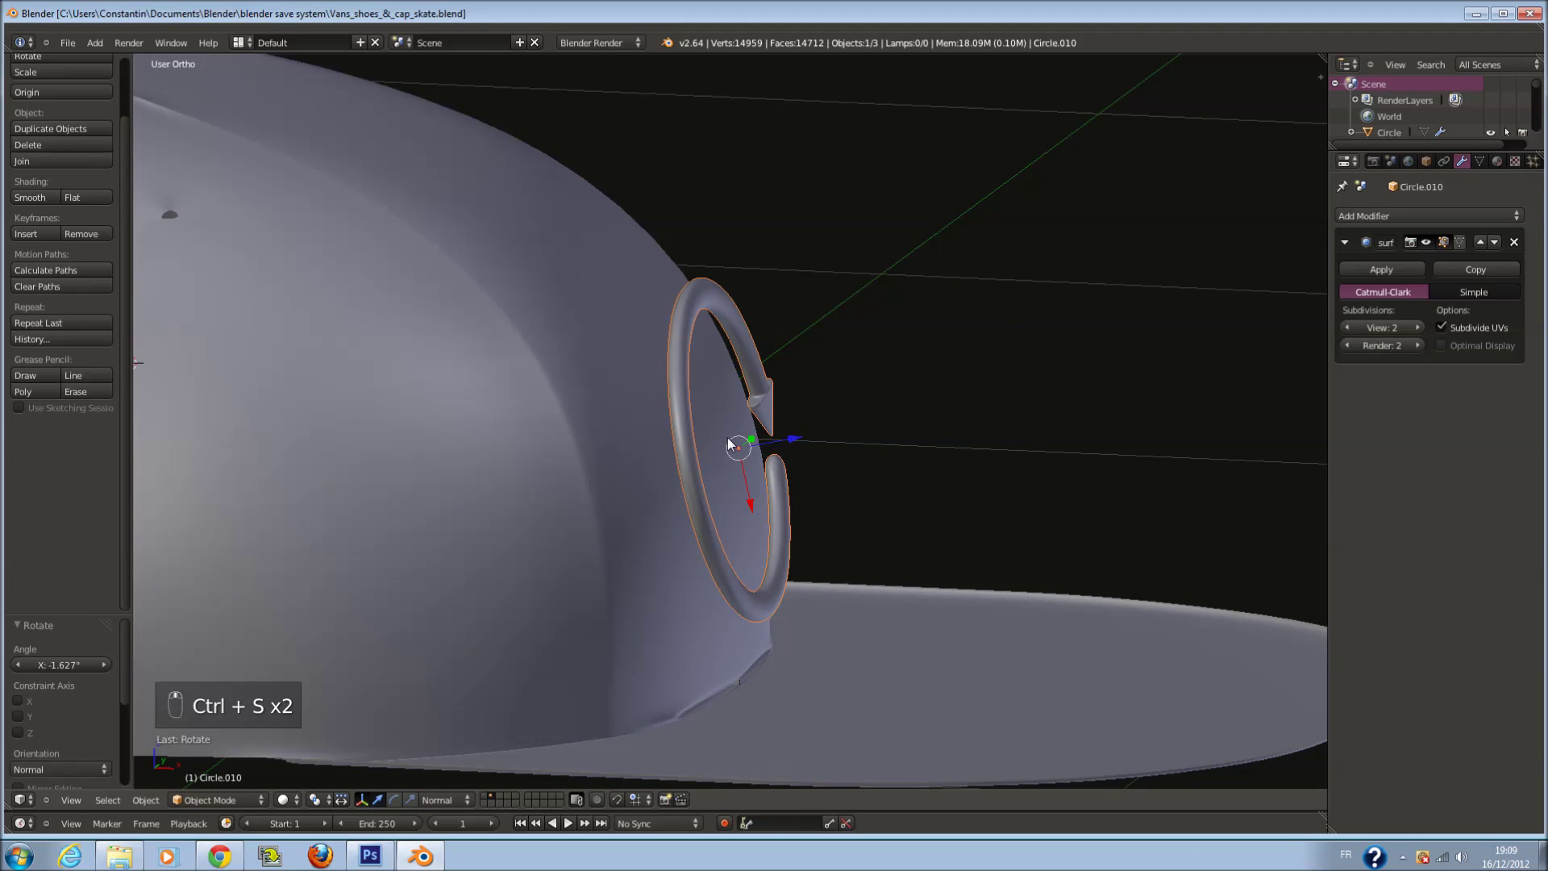
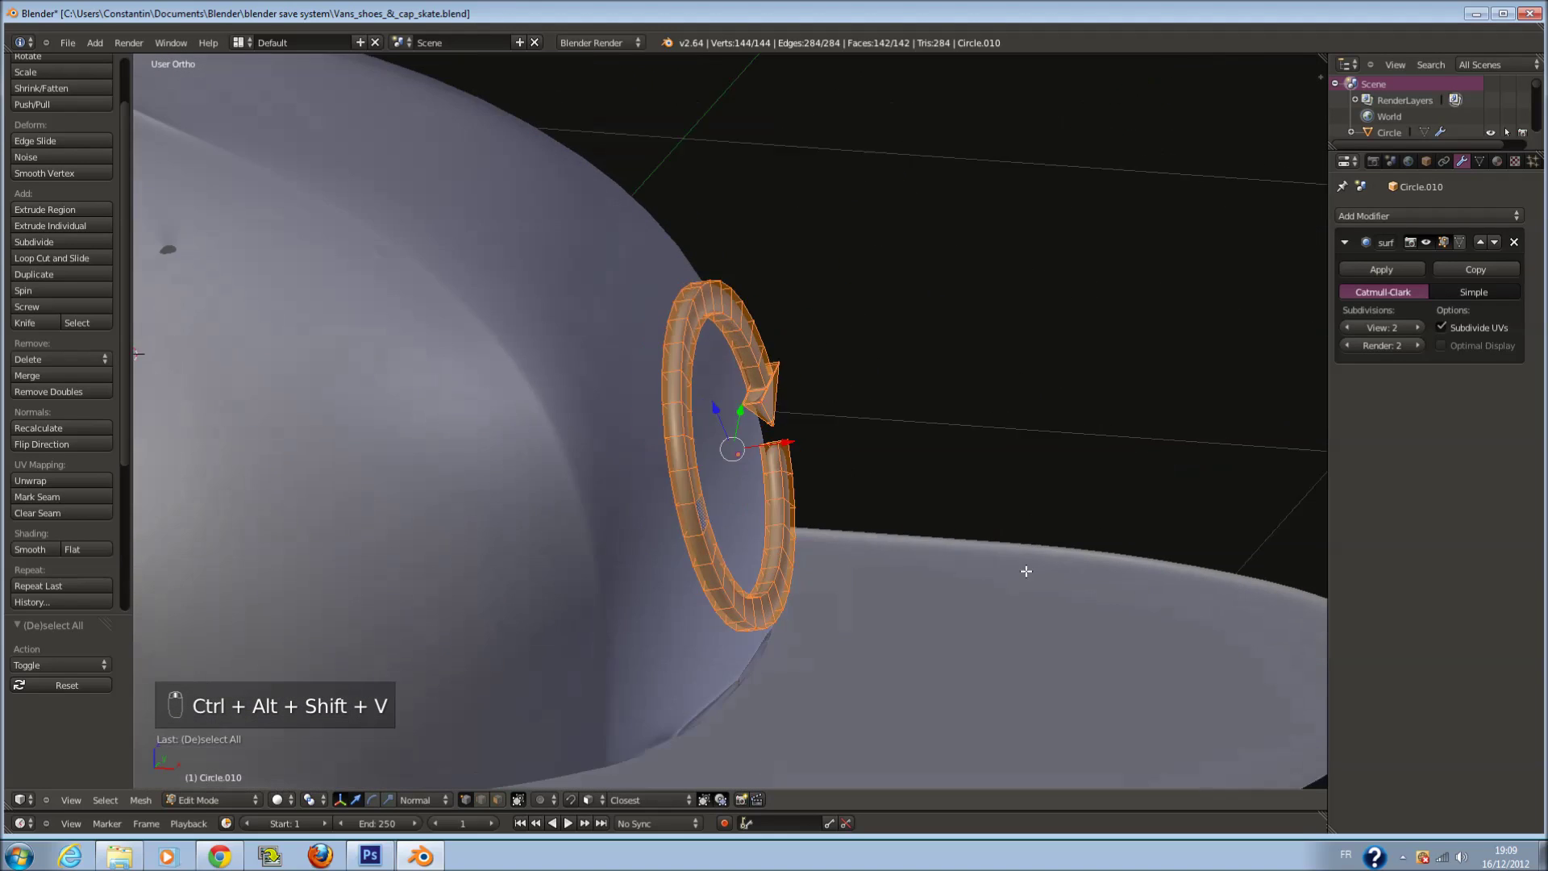
key(ctrl+shift+alt+KP_3)
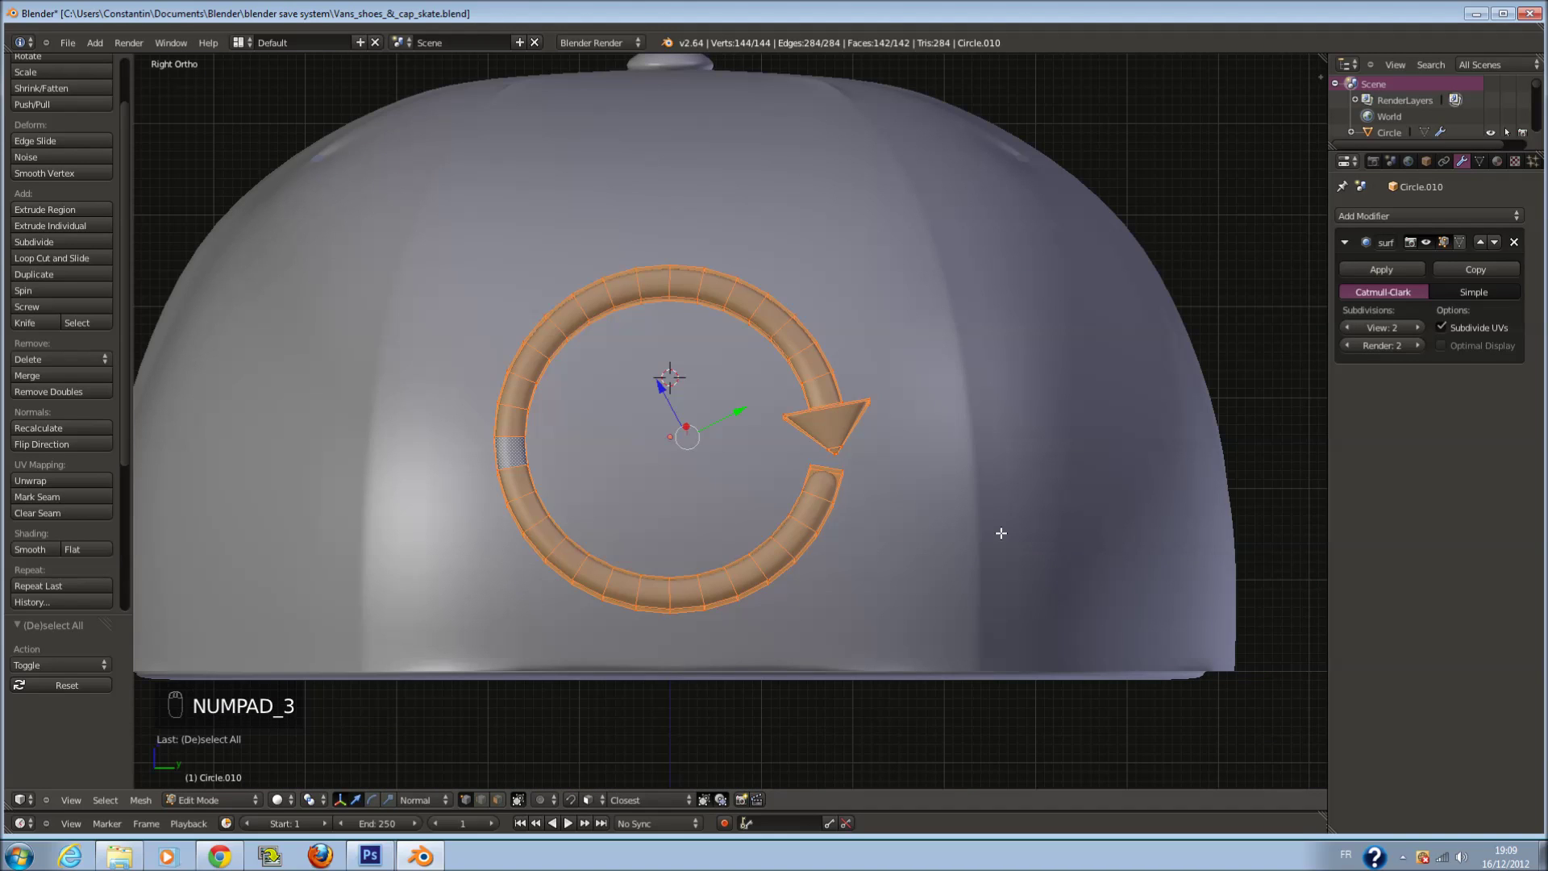
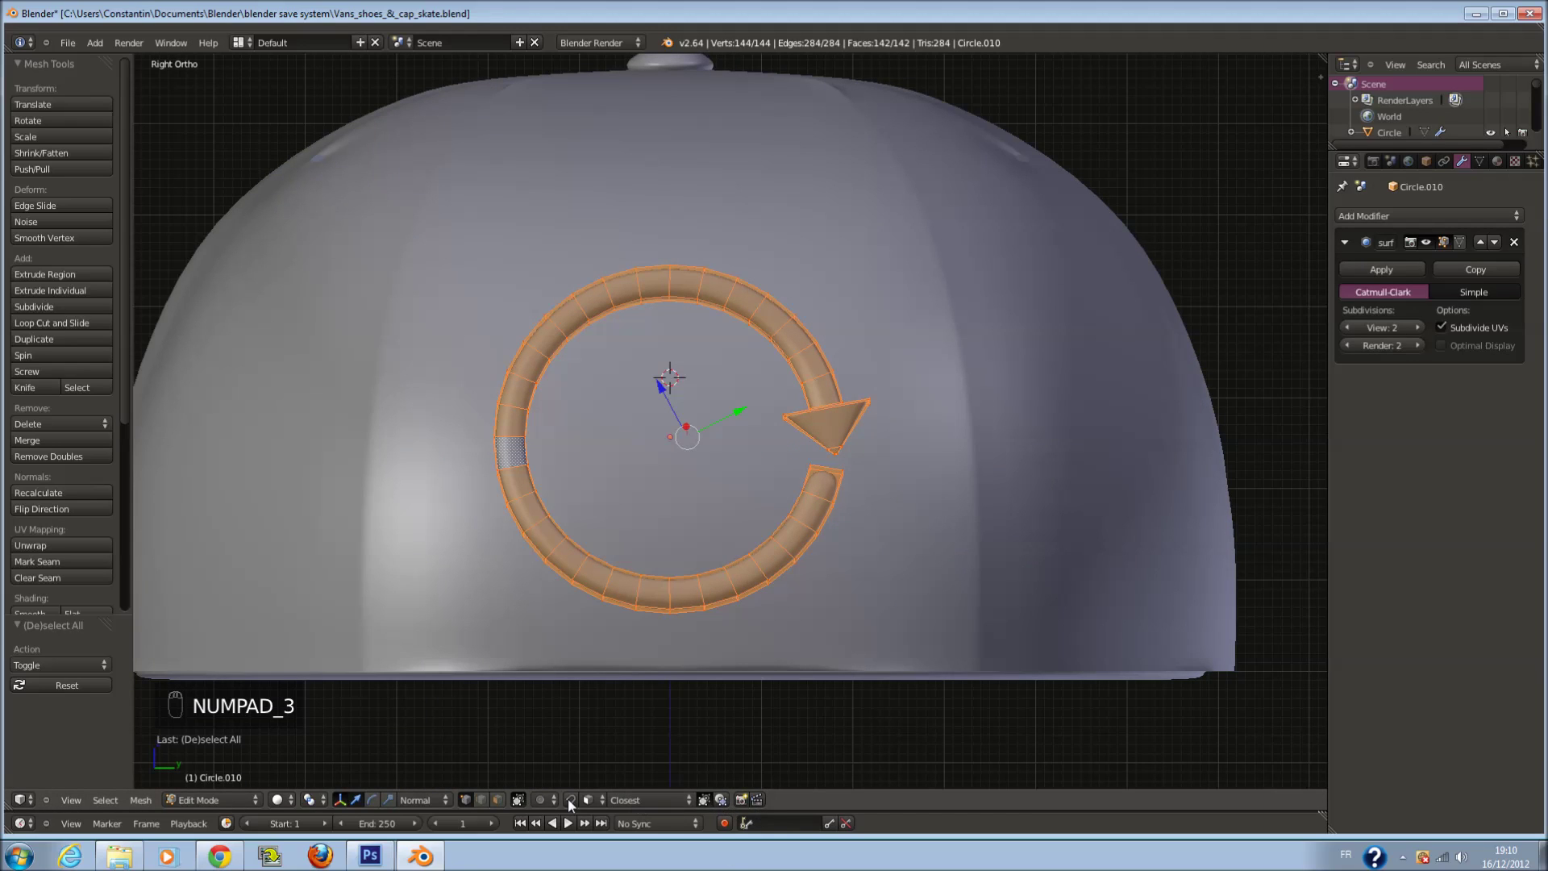
Set Snap Element to Face with the active element as target and review the Mesh Options
drag(576, 803, 654, 740)
drag(605, 810, 616, 732)
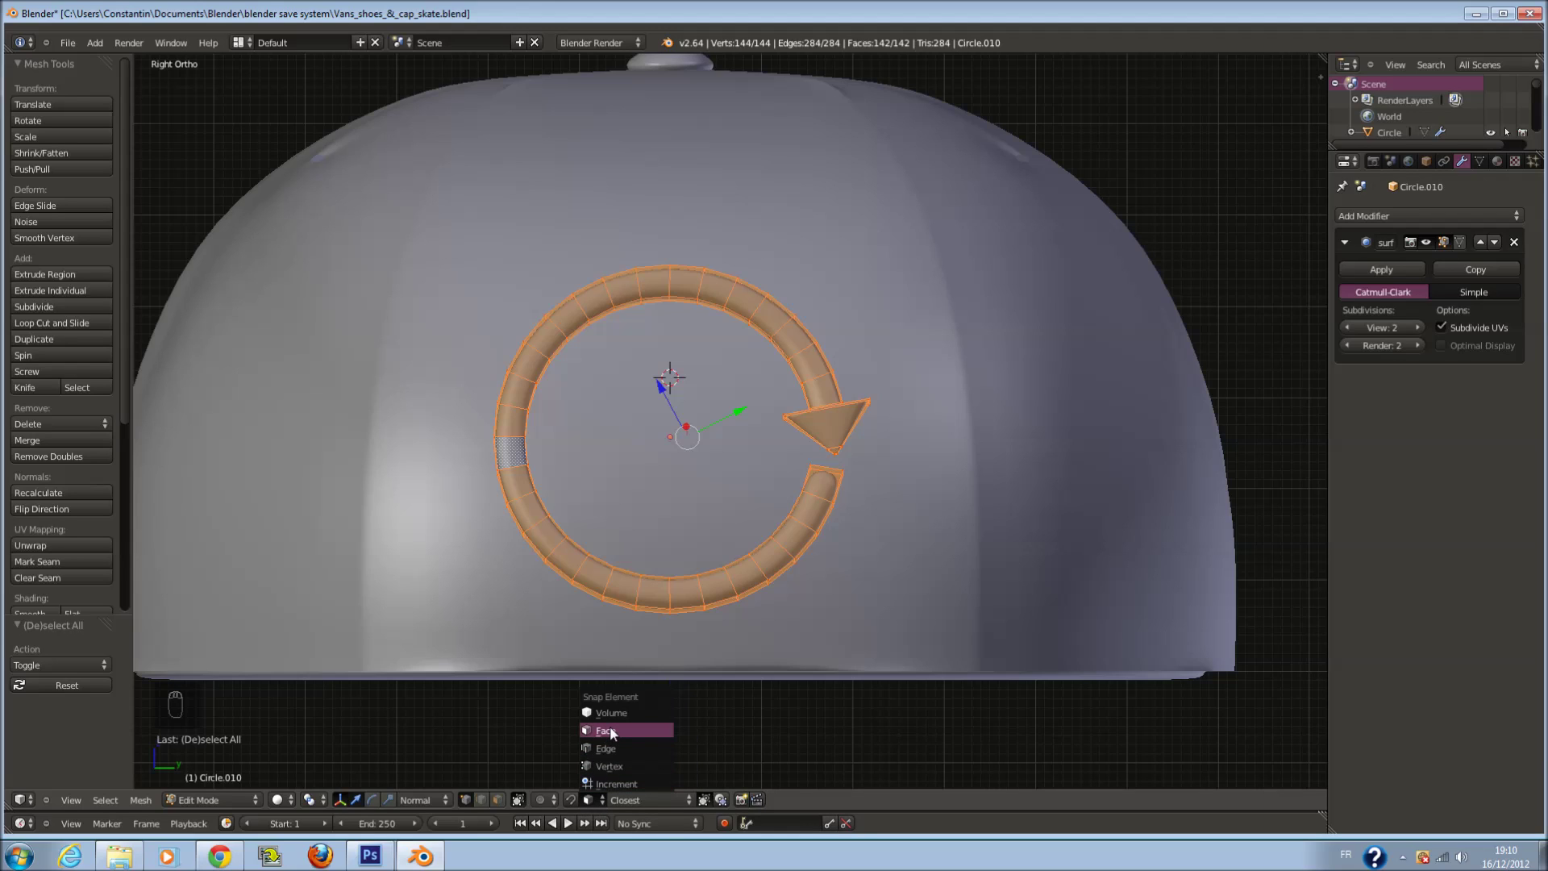
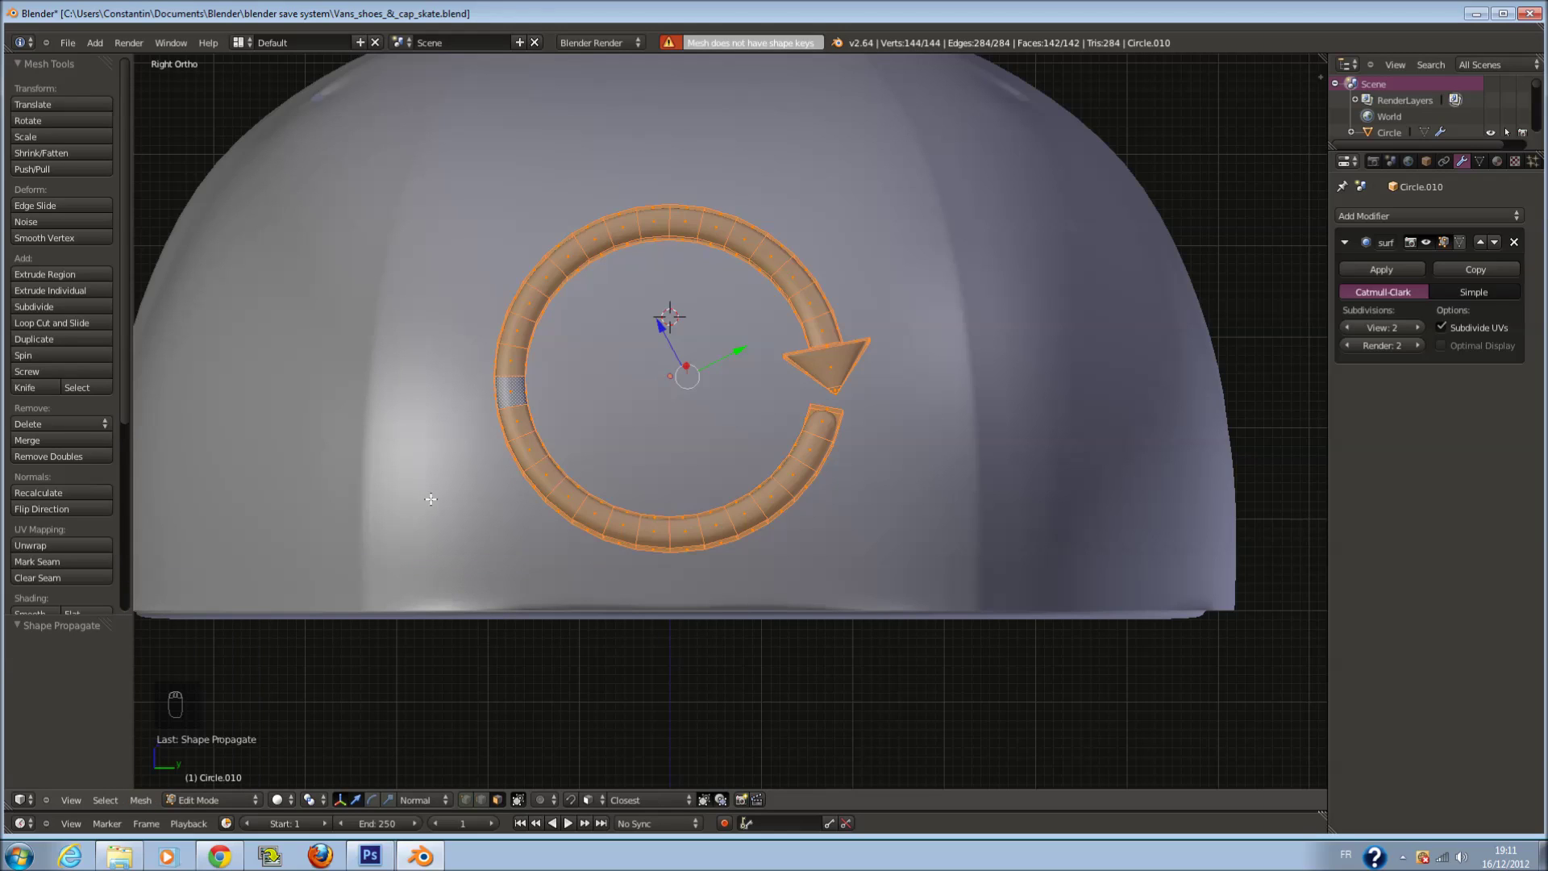
click(167, 801)
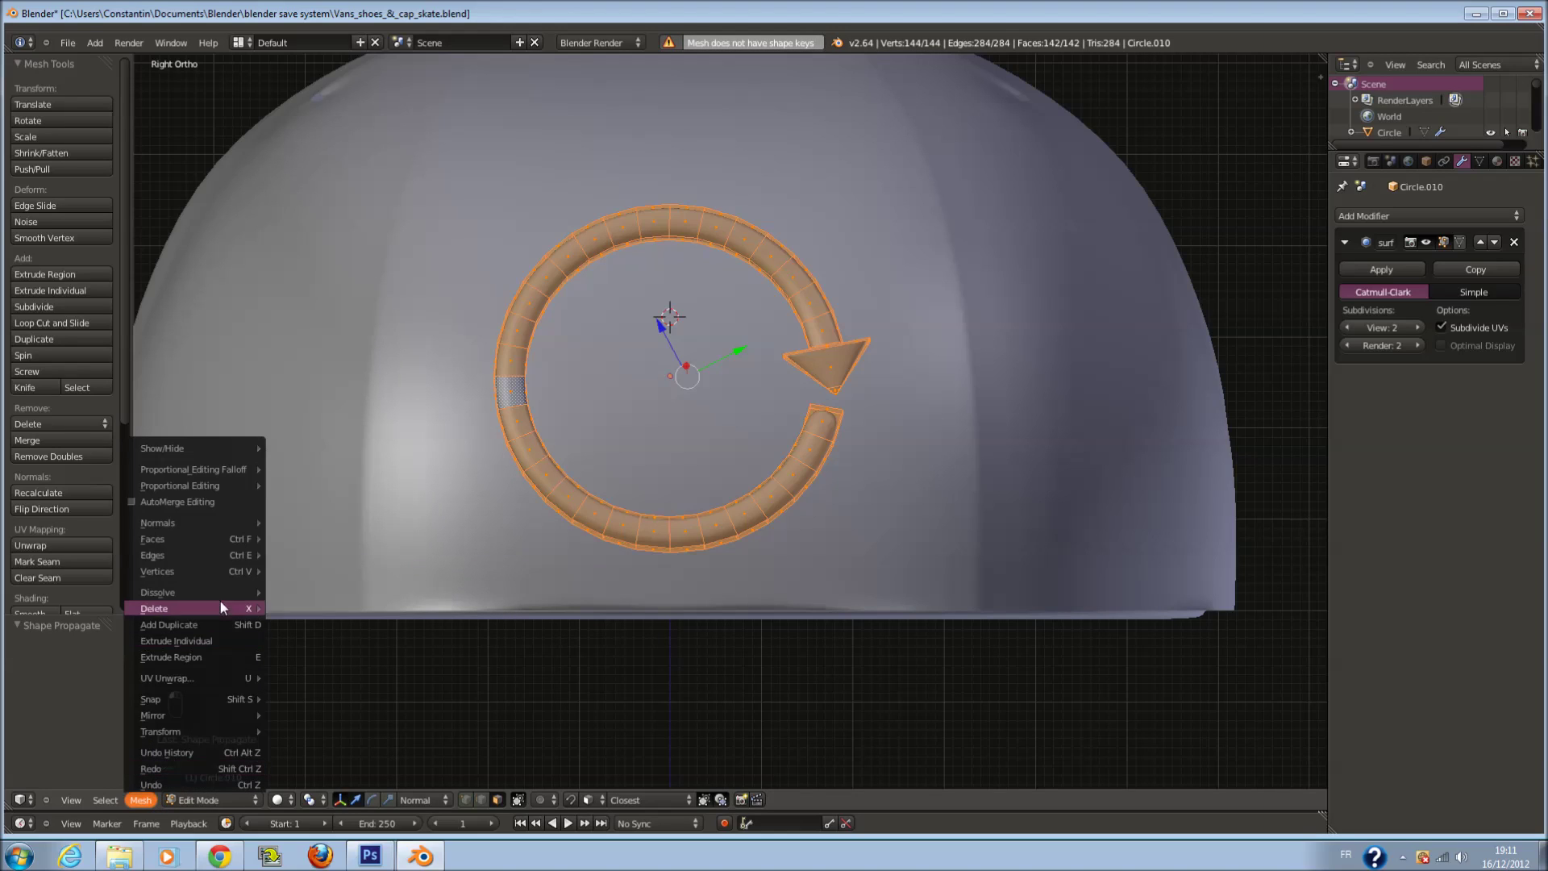
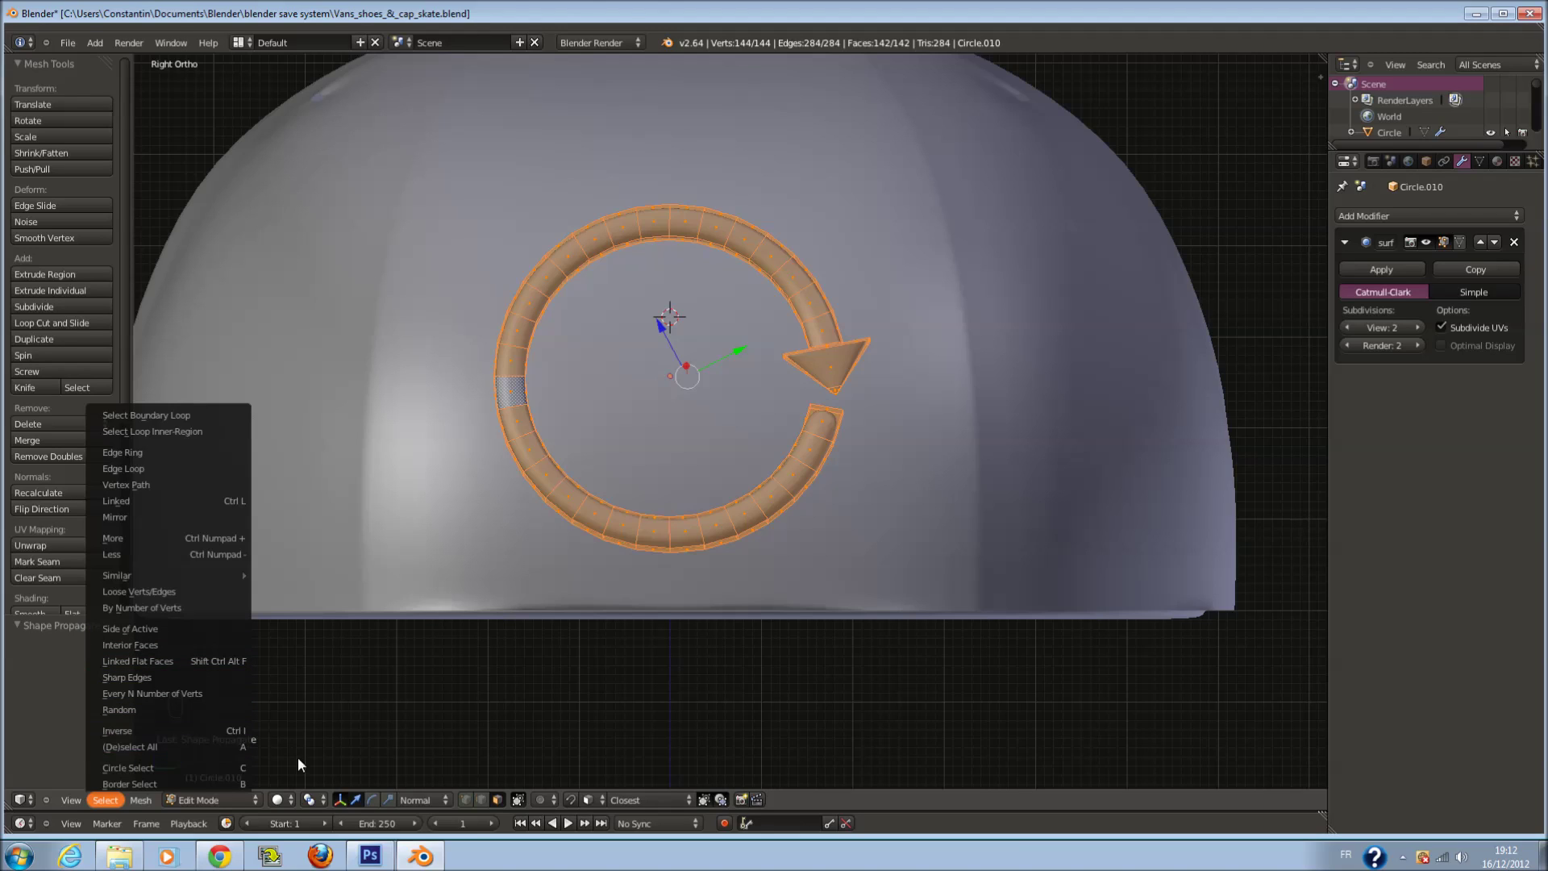
drag(579, 802, 608, 759)
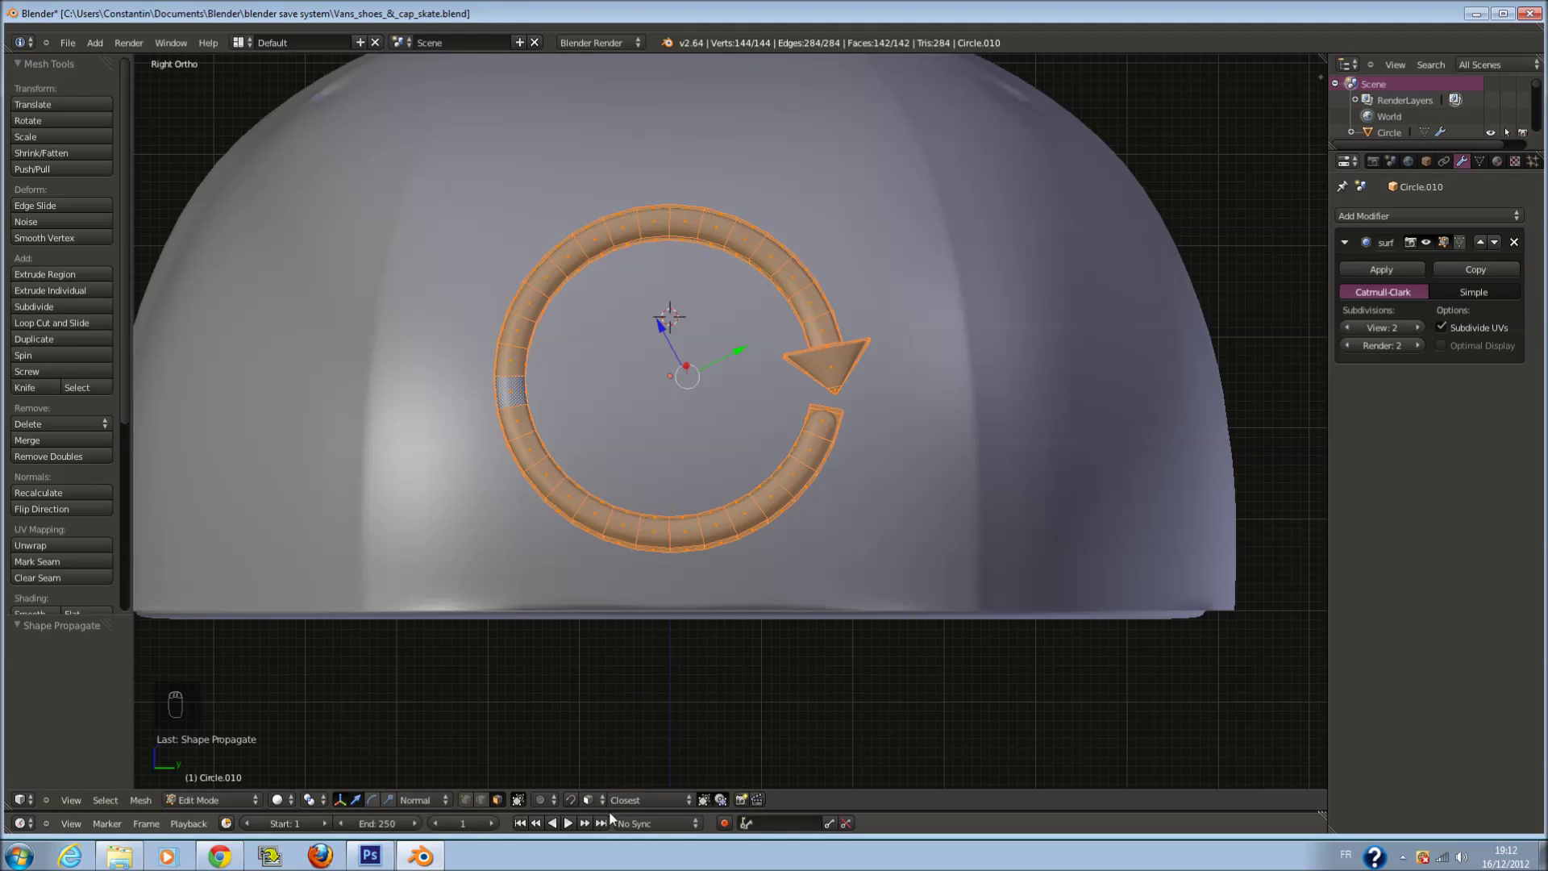
drag(624, 802, 643, 718)
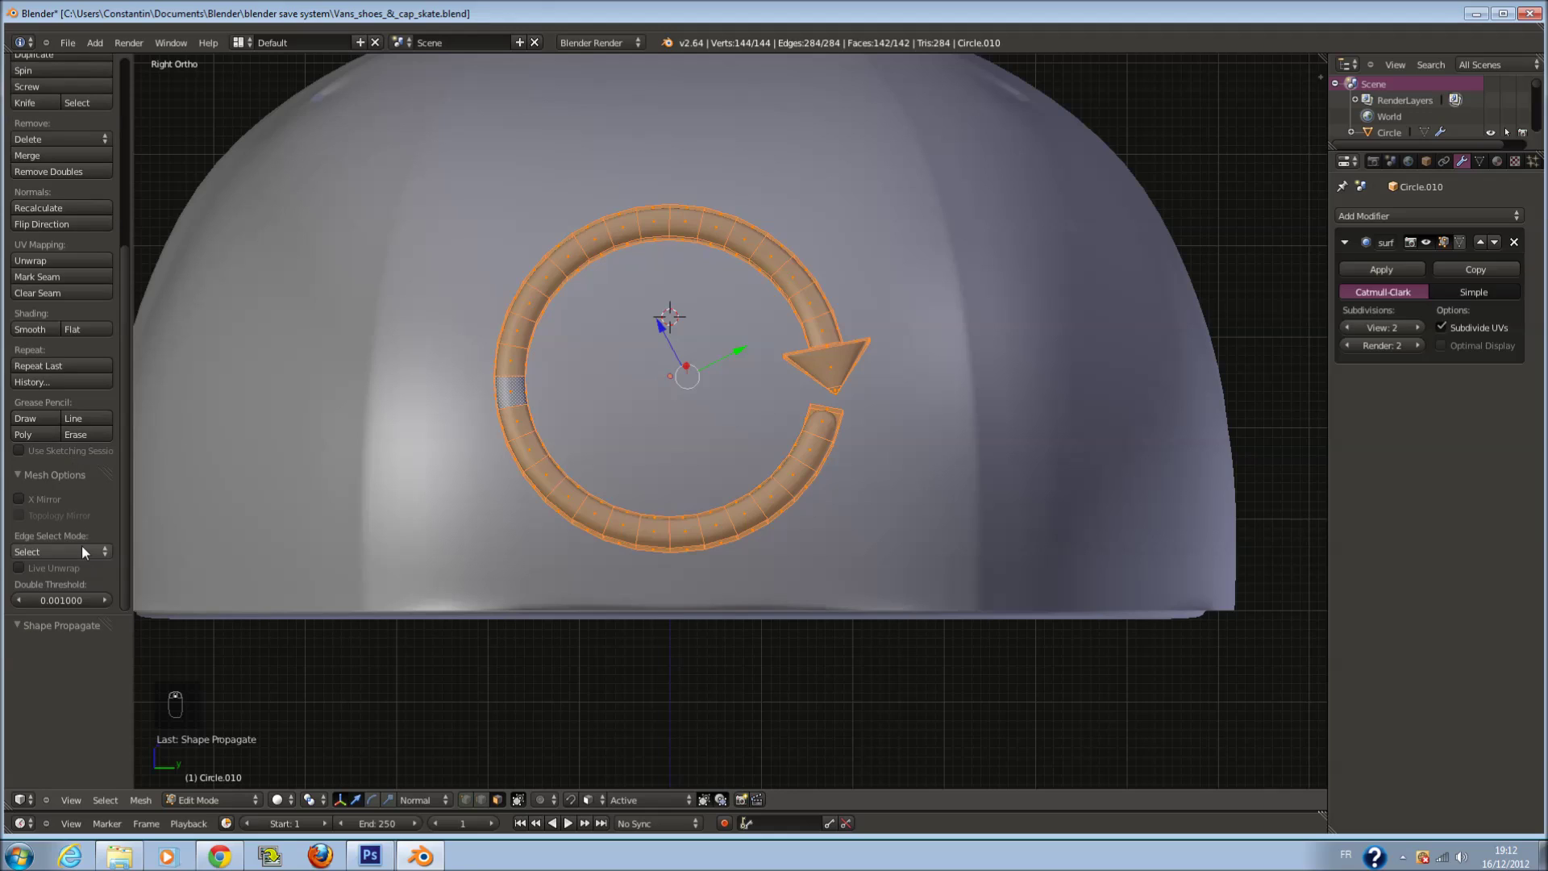
Inspect the circular arrow emblem from front and side views against the cap, saving the file
drag(87, 549, 65, 516)
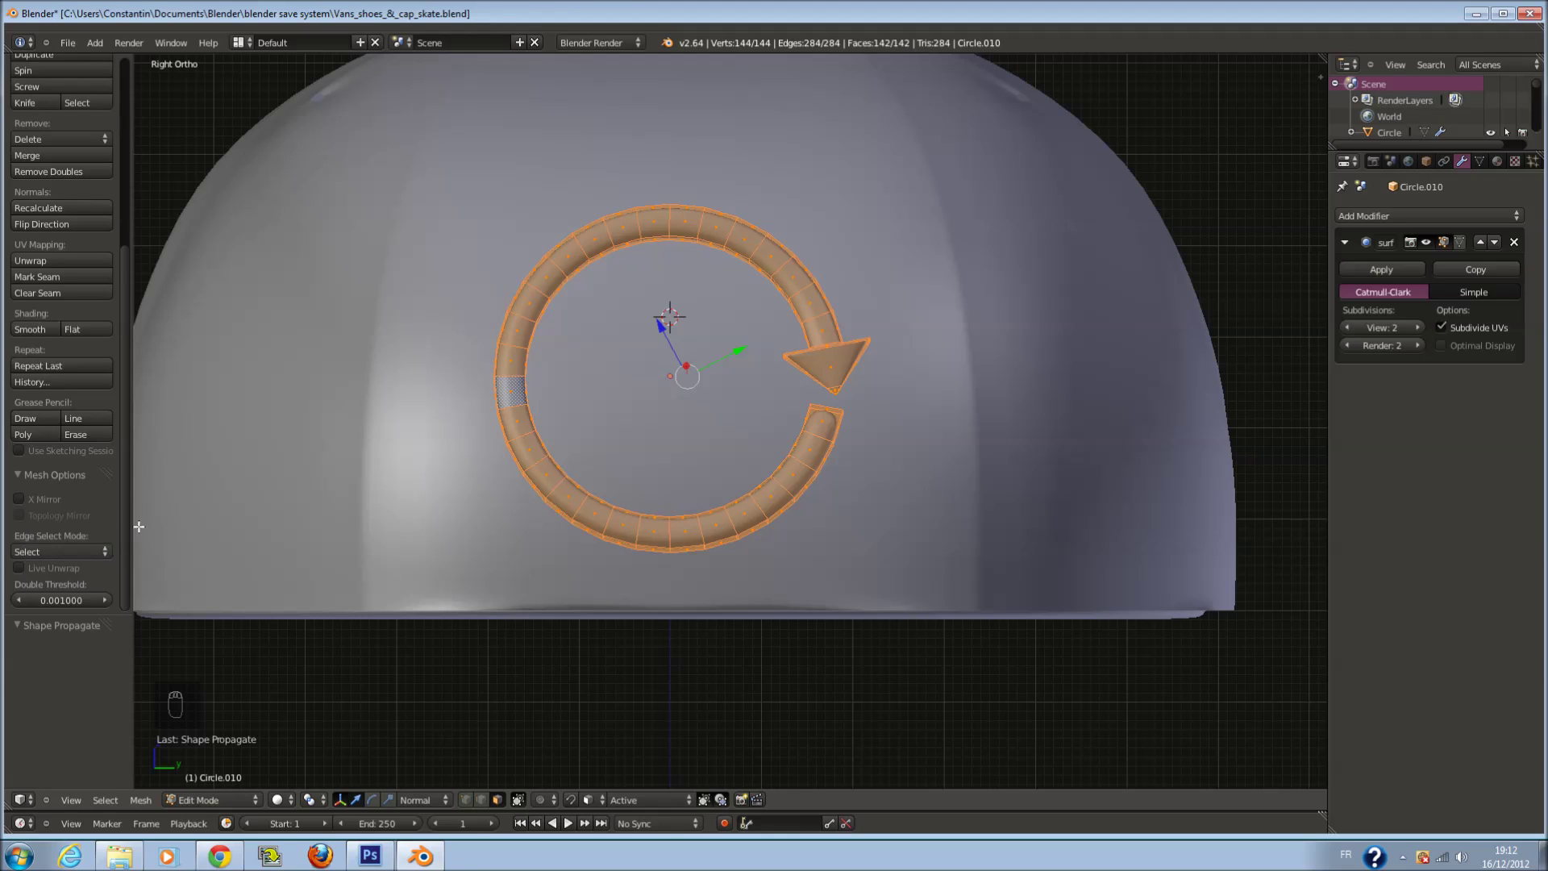
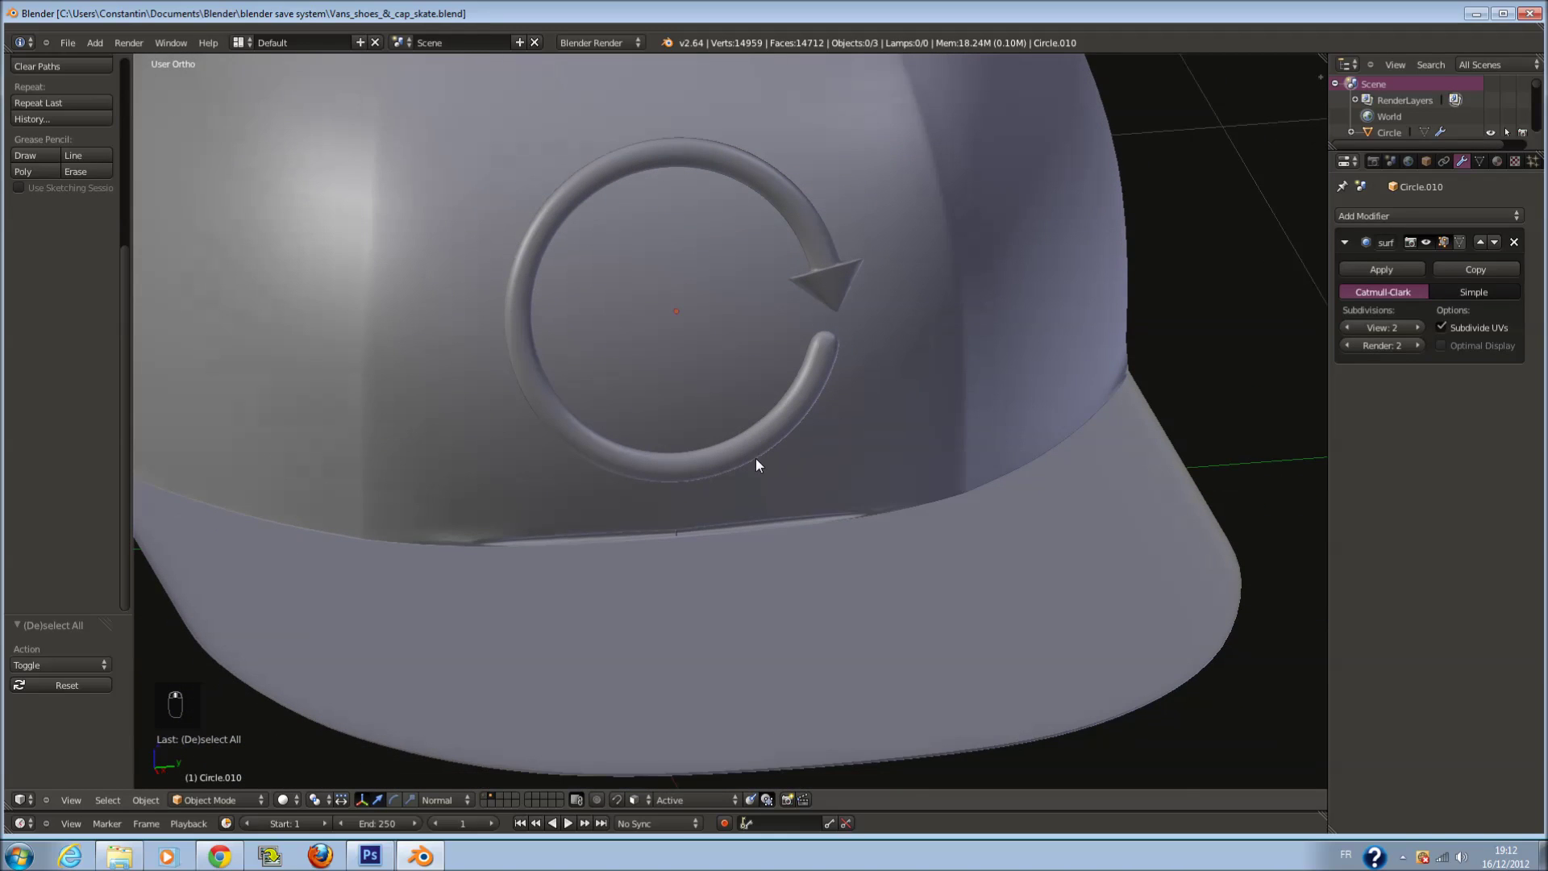
key(ctrl+s)
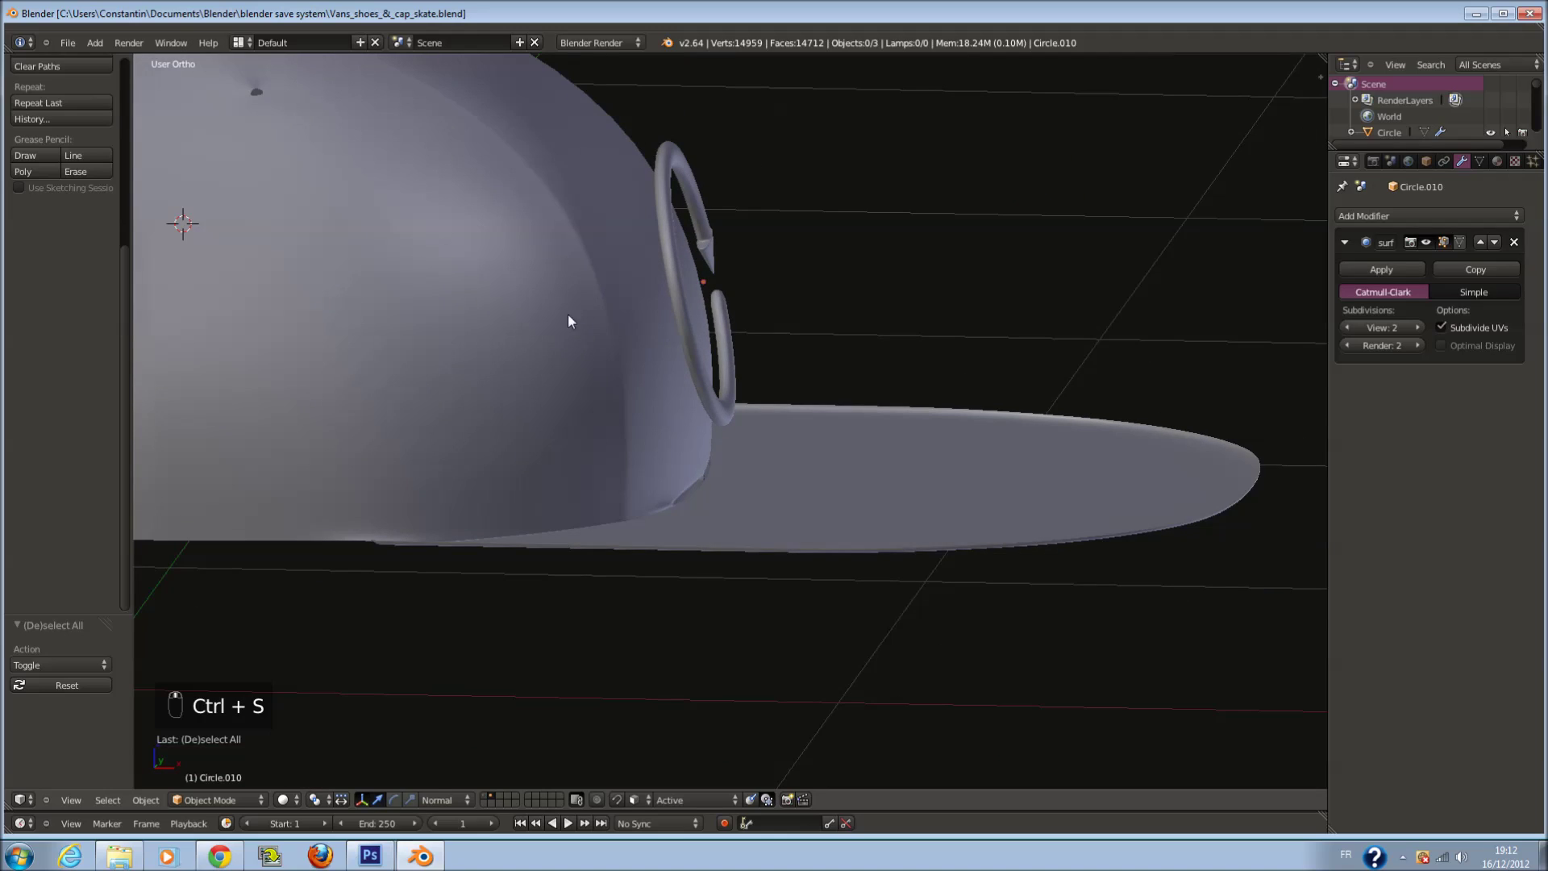
key(ctrl+s)
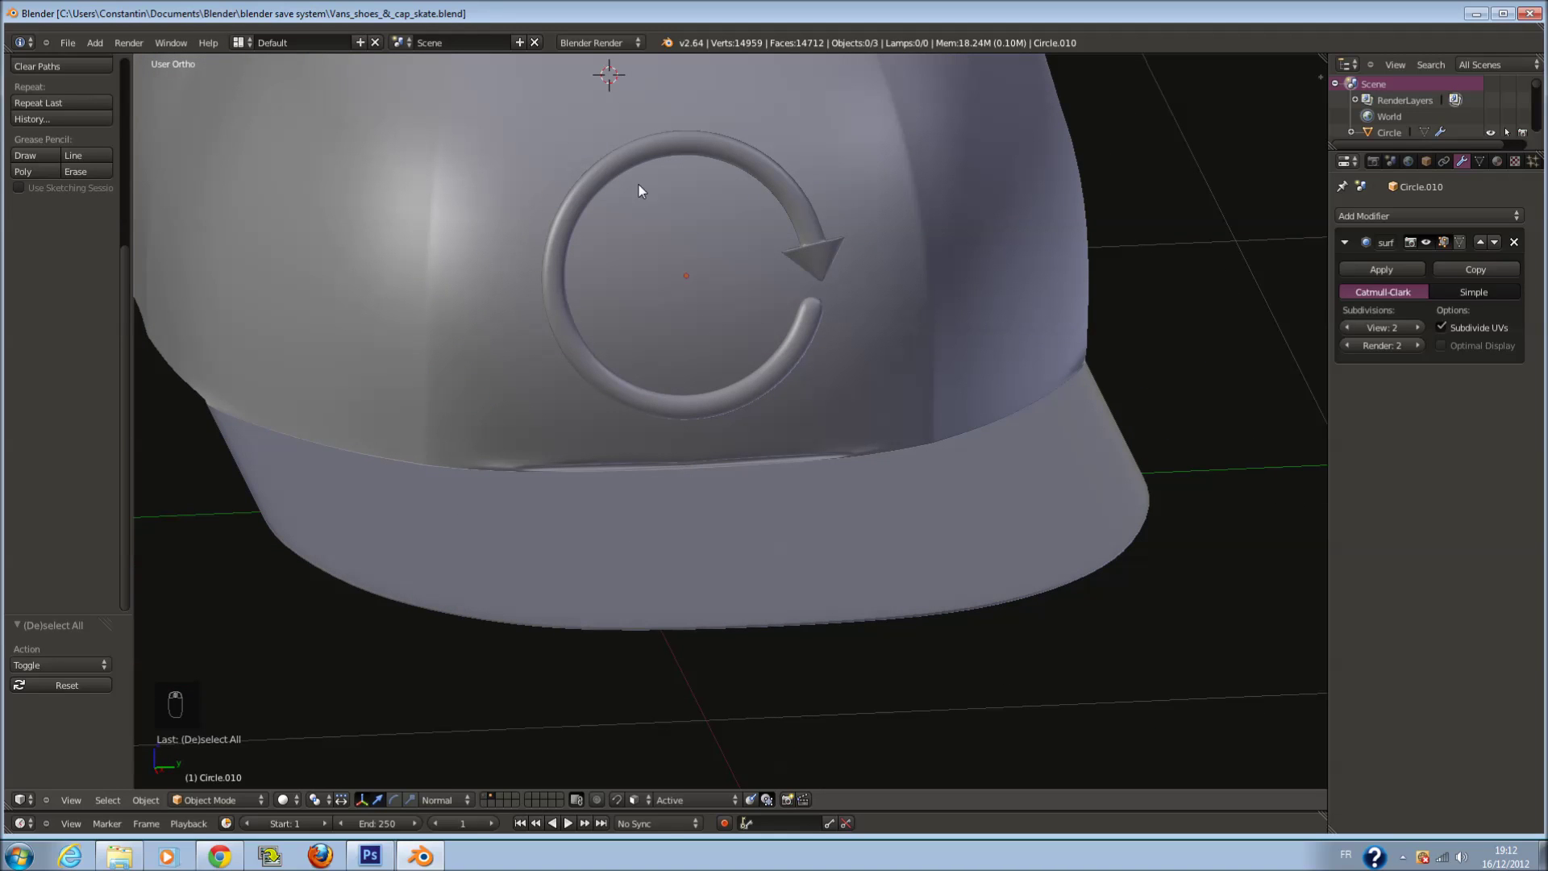
key(ctrl+s)
key(KP_1)
key(ctrl+s)
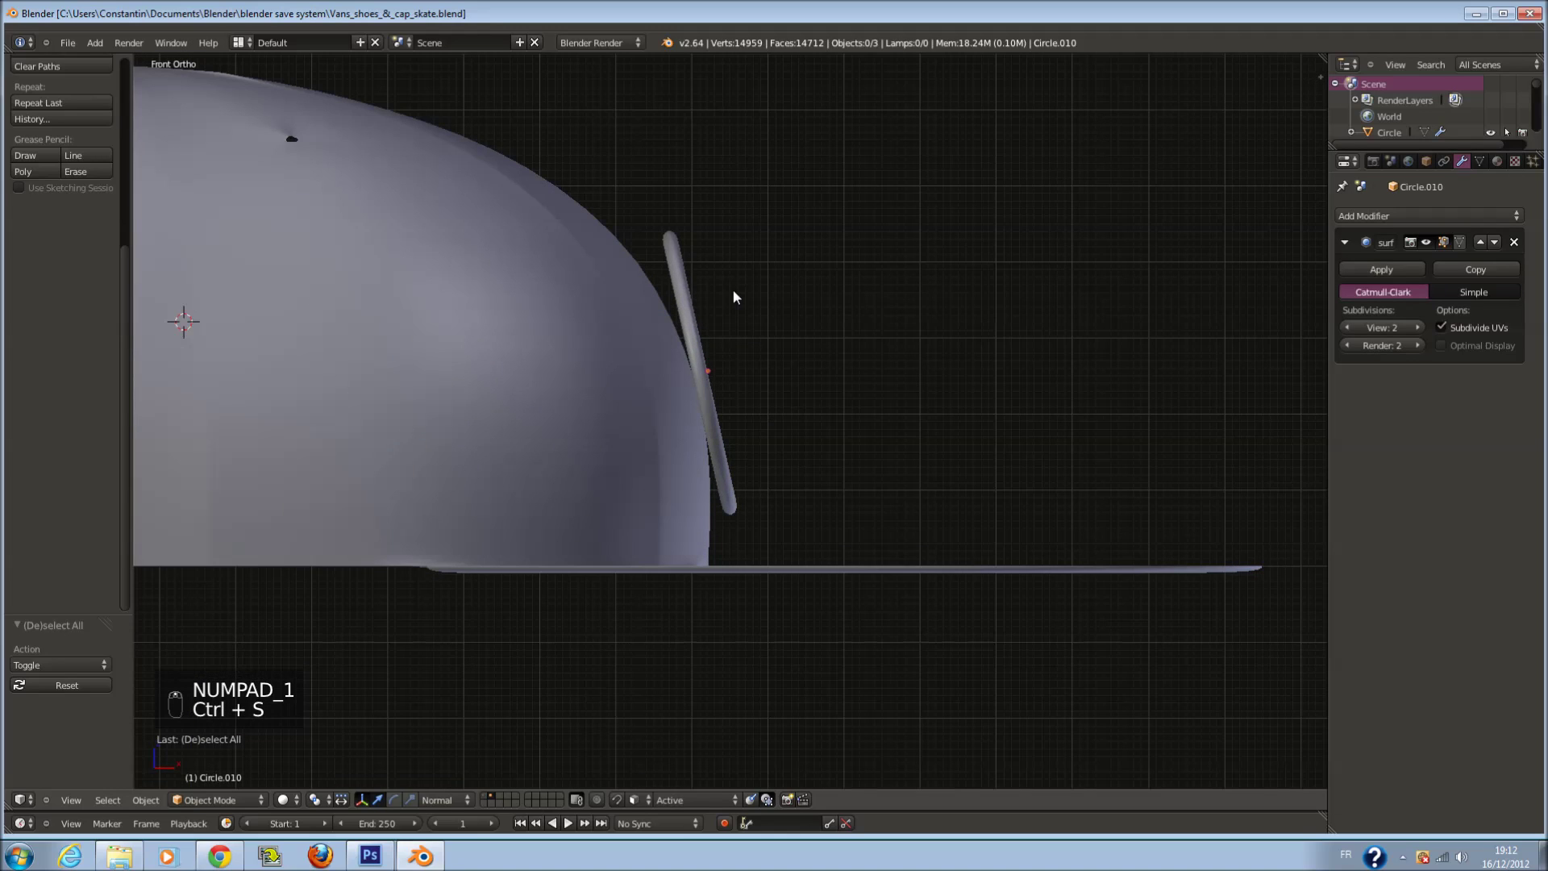
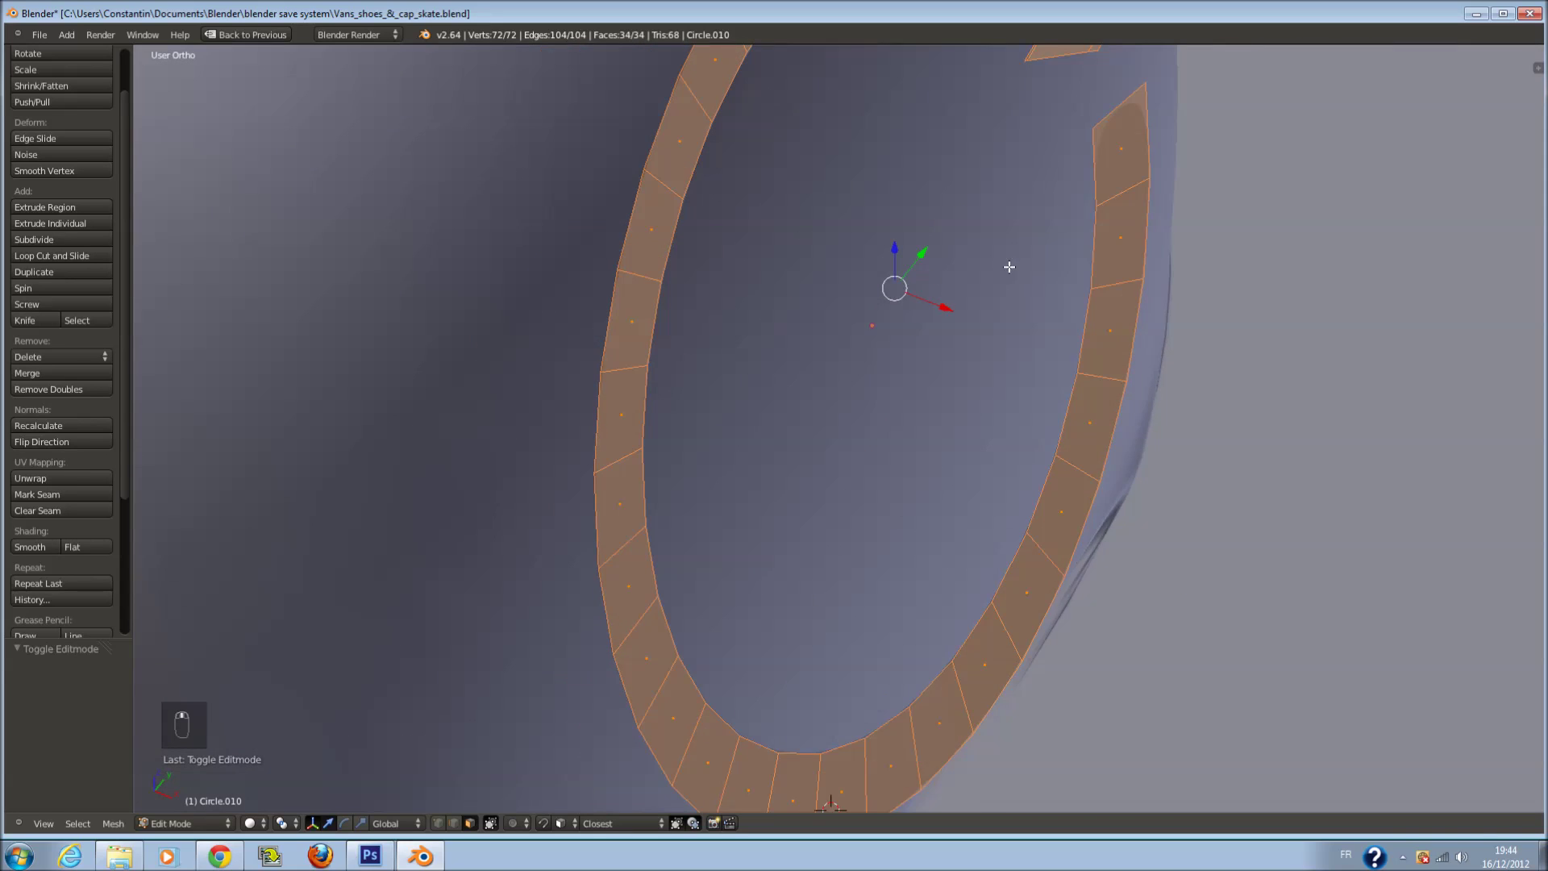
Toggle in and out of Edit Mode on the arrow ring, checking it face-on and from the side
key(Tab)
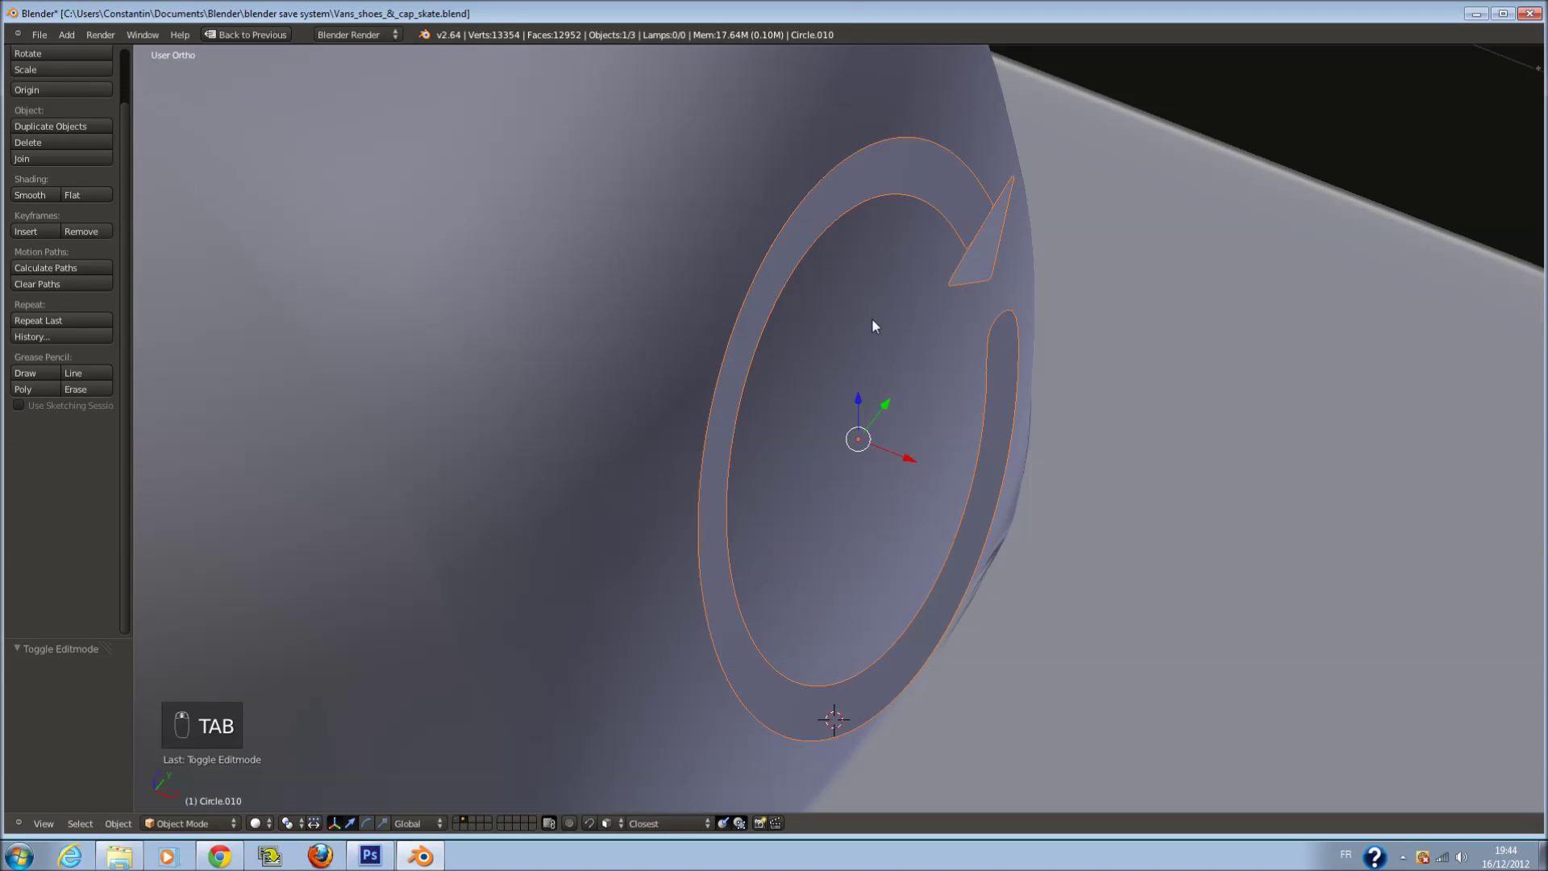
key(Tab)
key(KP_1)
key(KP_3)
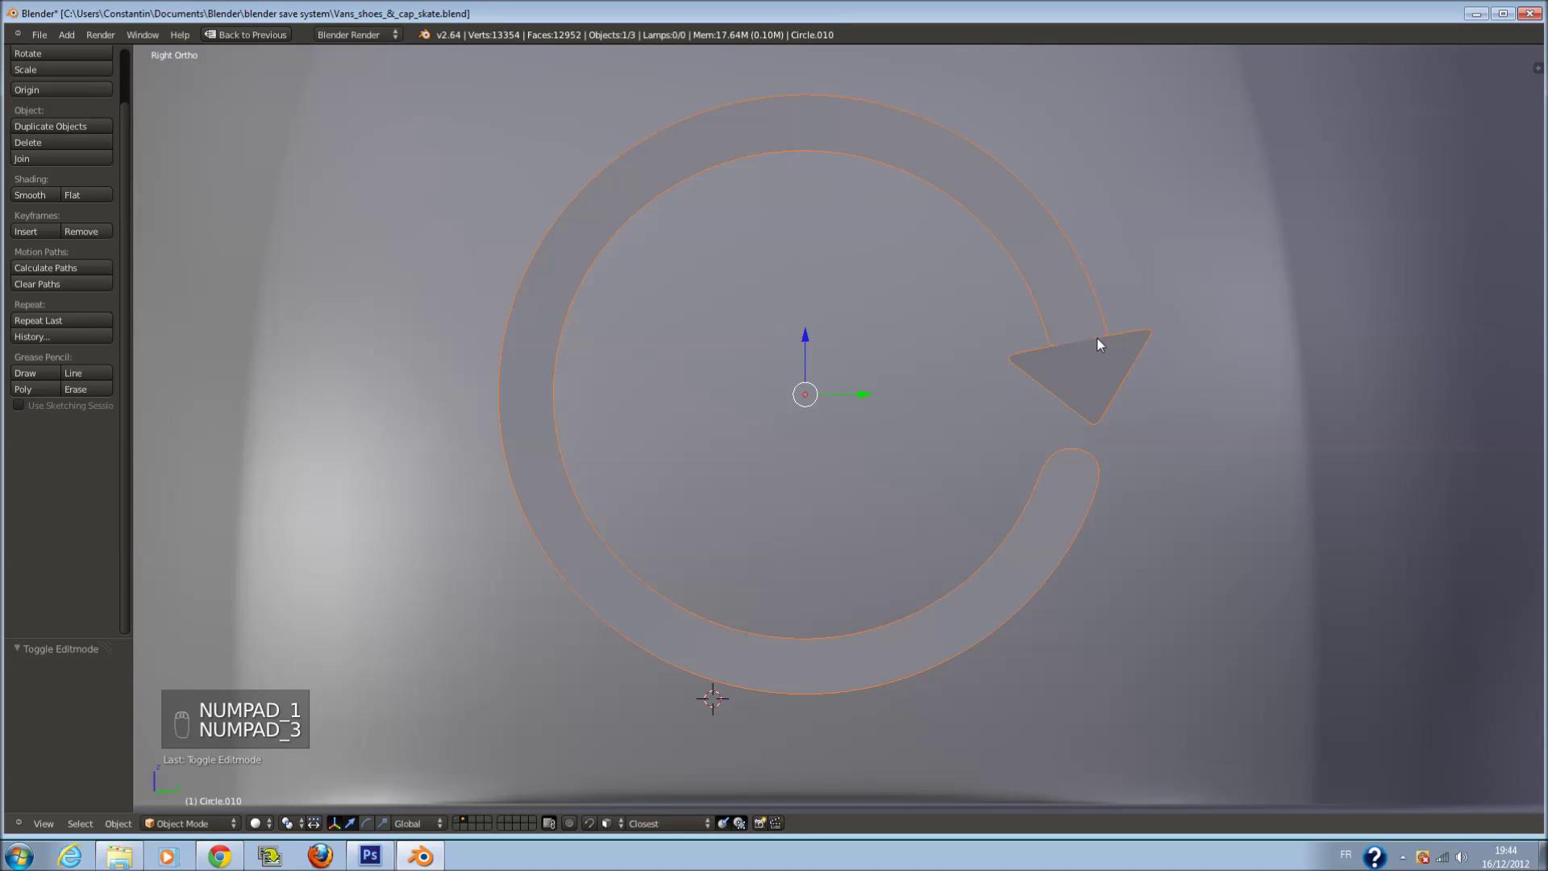
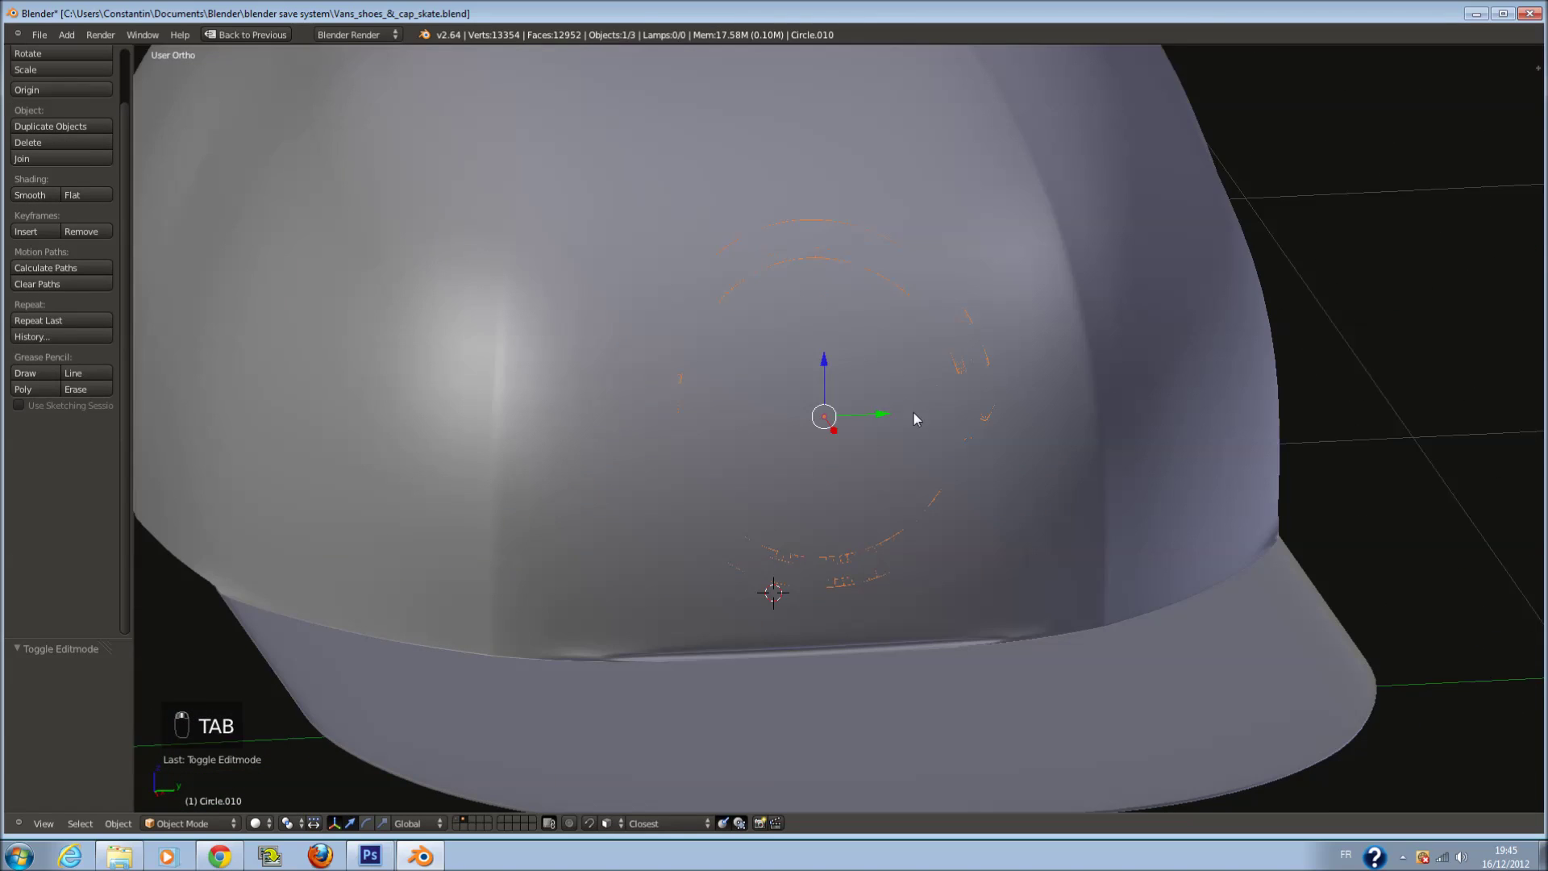
key(ctrl+s)
key(Tab)
key(KP_1)
Extrude the ring into a raised relief hugging the cap's side and save, viewing it at an angle
key(e)
click(919, 393)
key(Tab)
key(ctrl+s)
key(a)
key(ctrl+s)
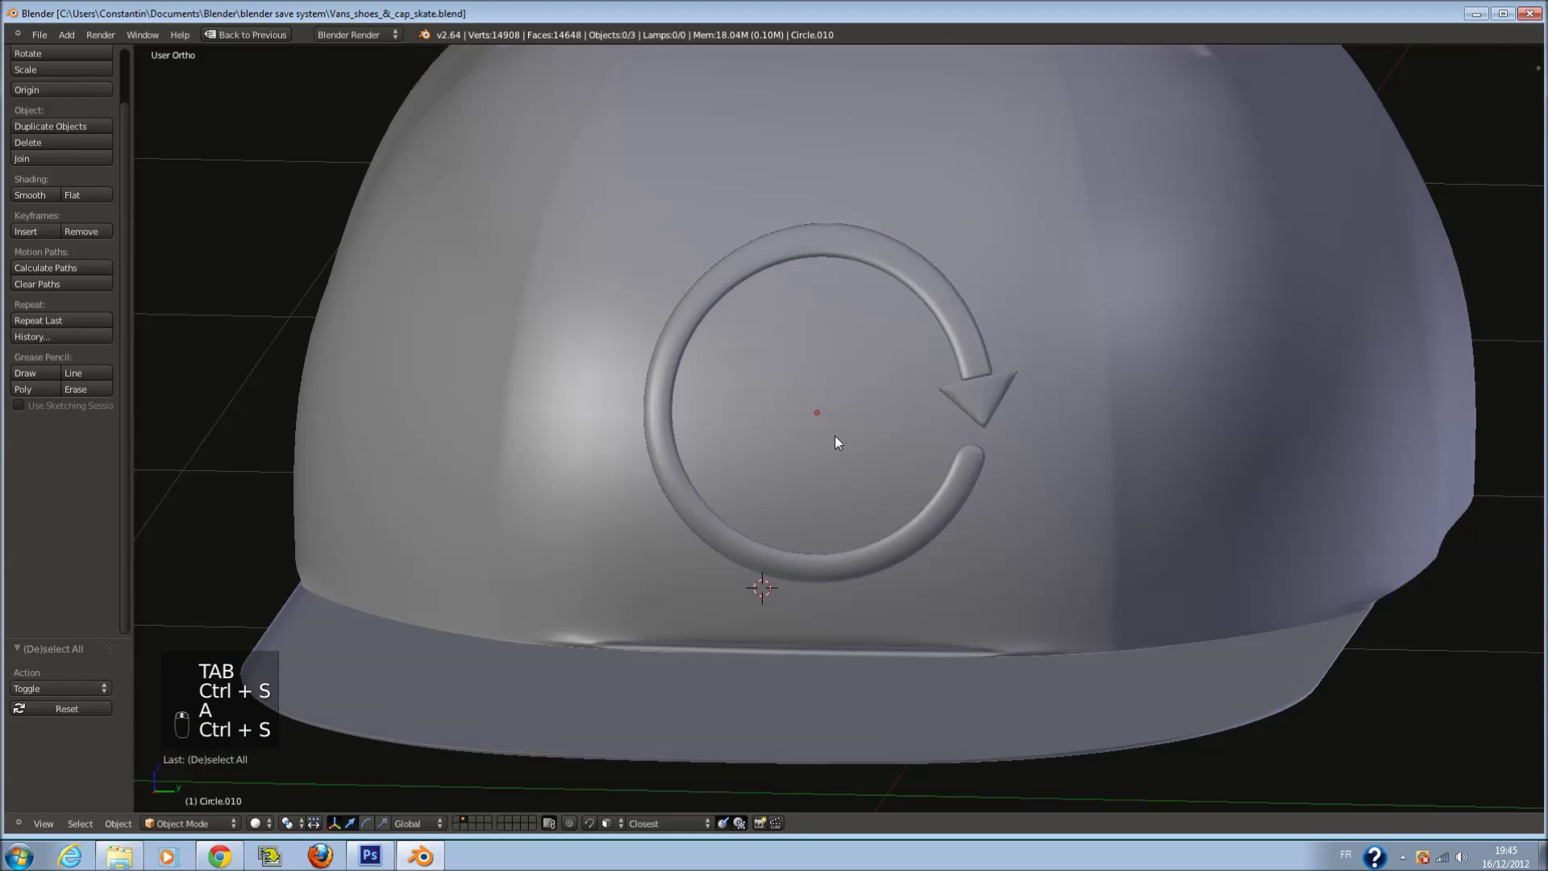
key(ctrl+s)
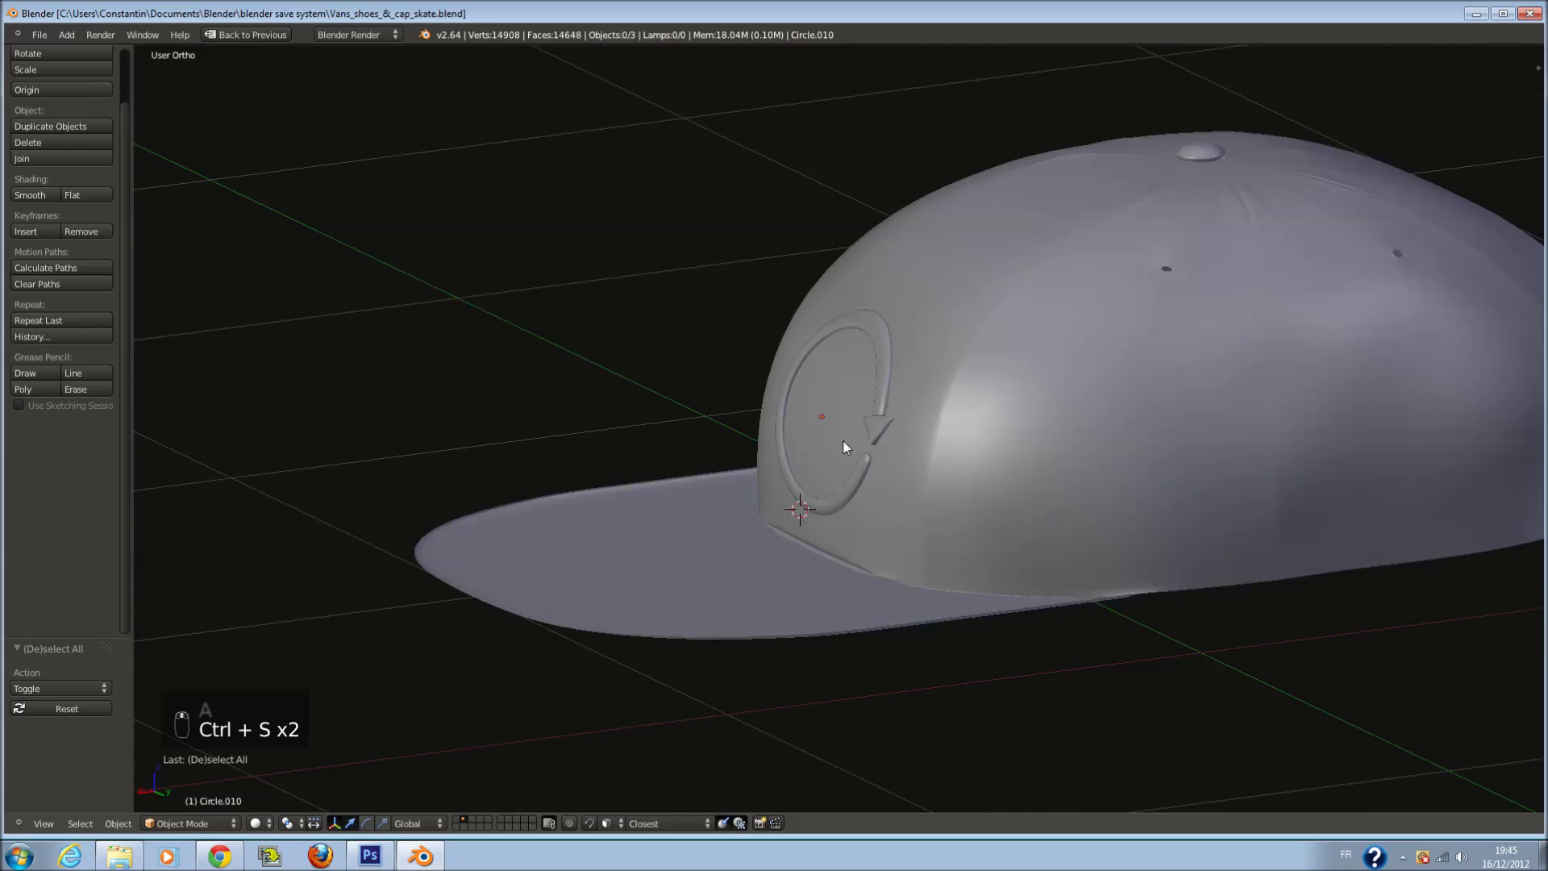
Add a loop cut across the emblem mesh and slide it into place, then save
key(ctrl+s)
key(KP_1)
key(Tab)
key(a)
key(ctrl+r)
drag(839, 375, 852, 424)
drag(852, 421, 855, 430)
key(Tab)
key(ctrl+s)
Switch to wireframe and zoom into the arrowhead geometry, reopening the mesh for editing
middle_click(997, 410)
key(a)
key(ctrl+s)
drag(1185, 354, 1061, 343)
key(z)
key(Tab)
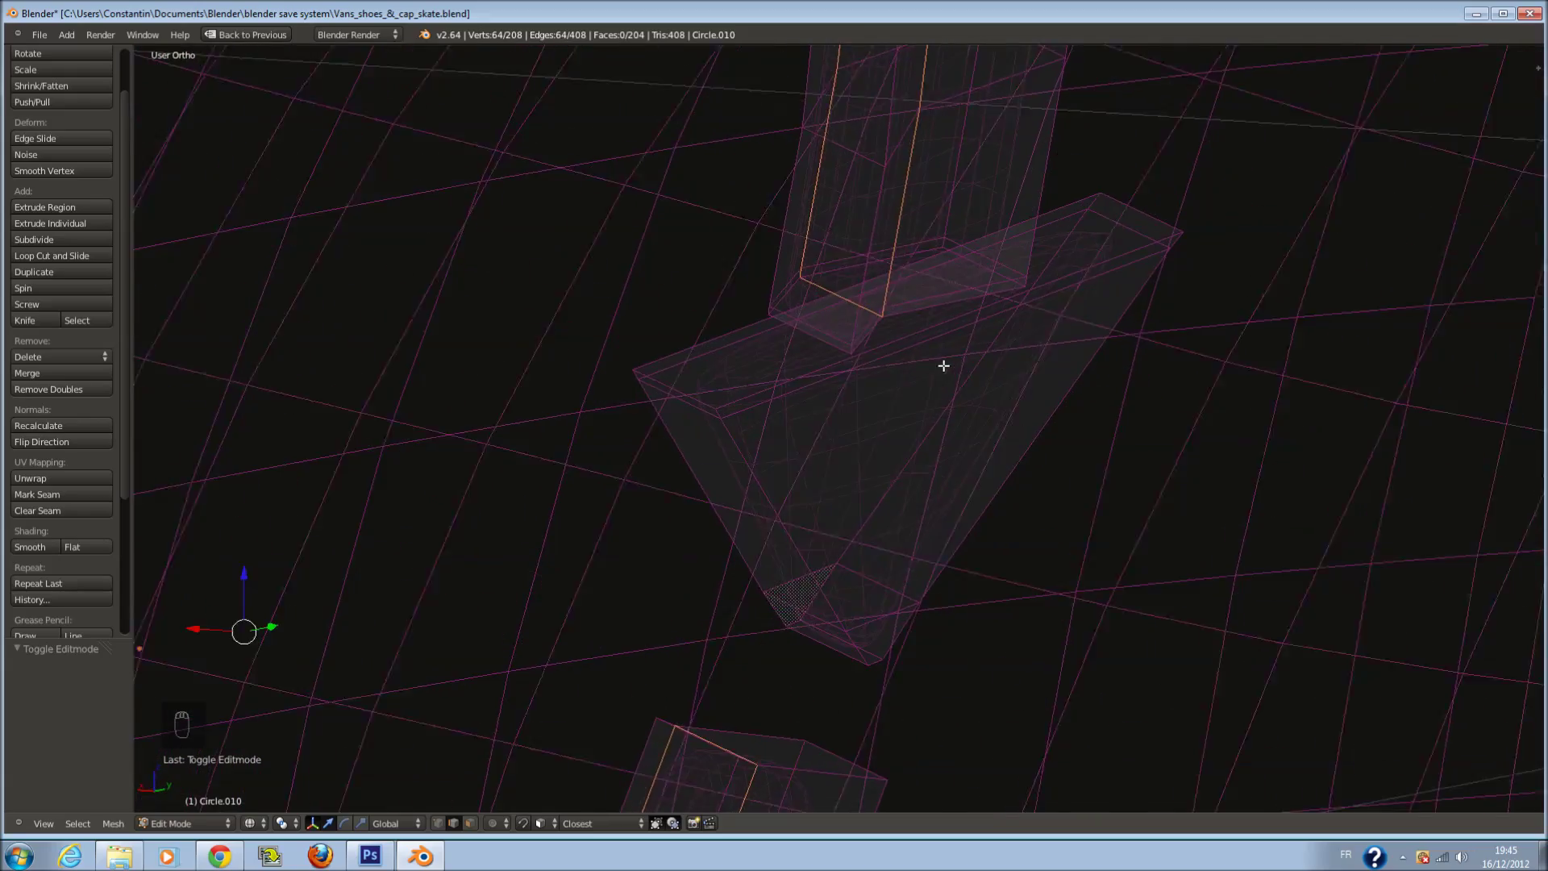
drag(943, 389, 1052, 369)
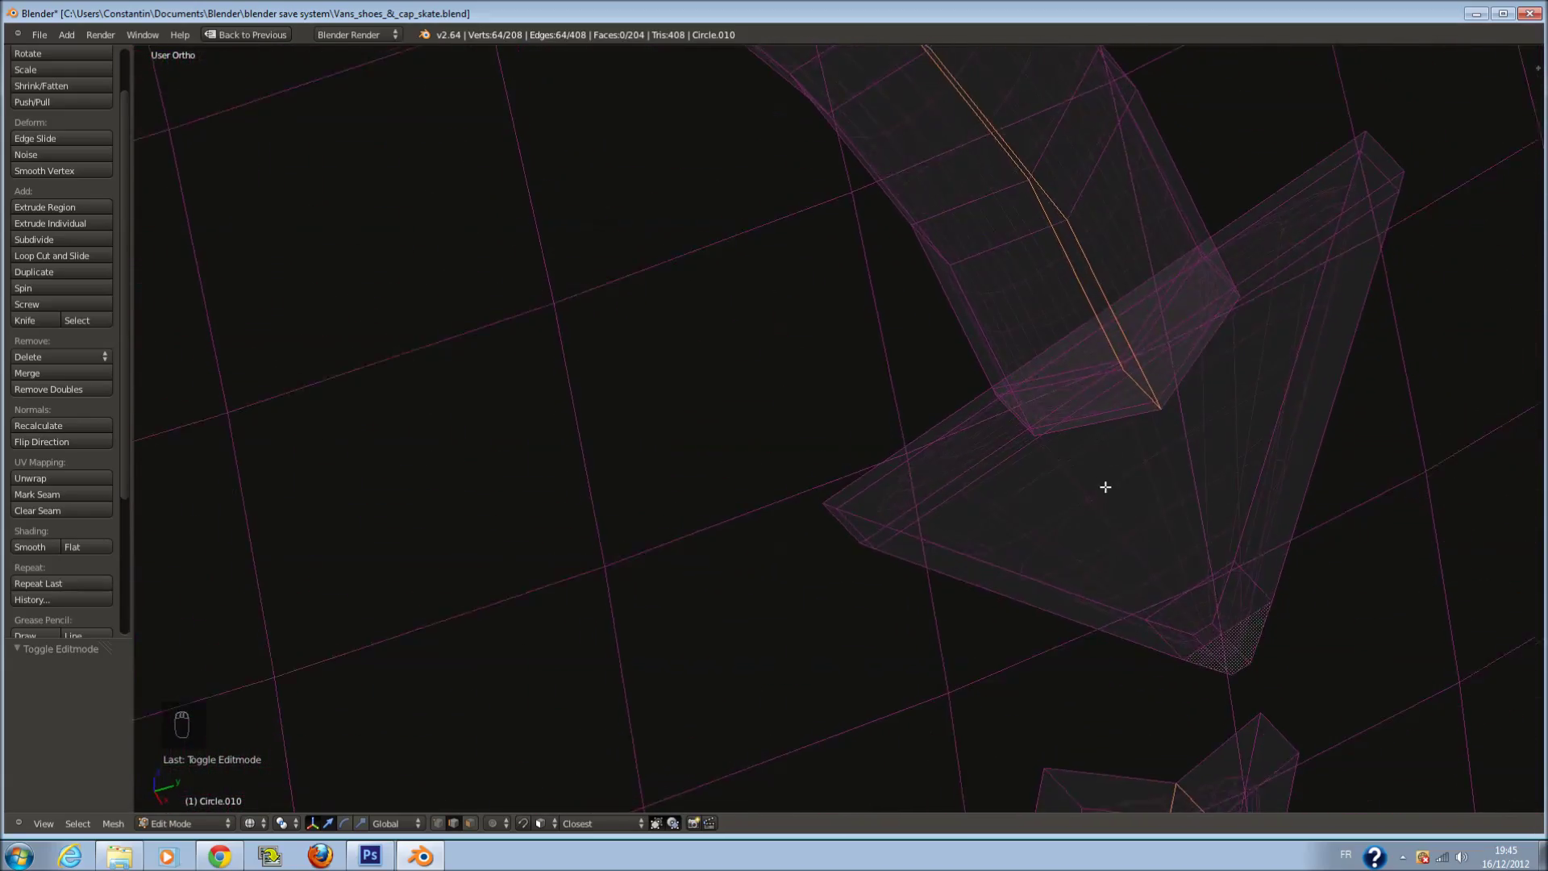
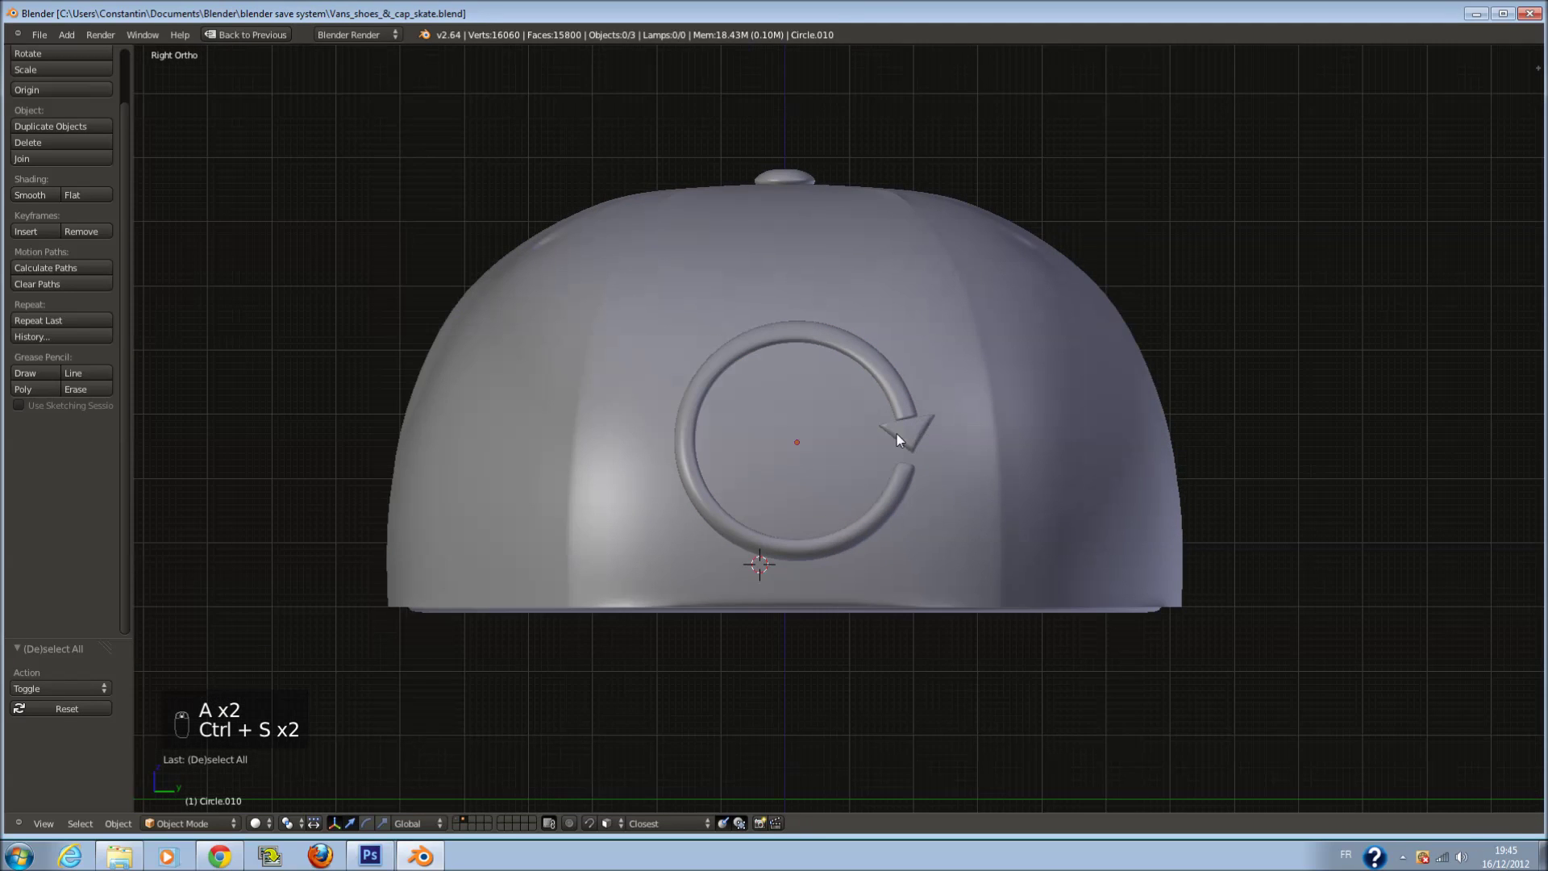
Add a new Plane at the emblem centre and rotate it to face the Right view
key(z)
key(ctrl+s)
key(shift+c)
key(shift+a)
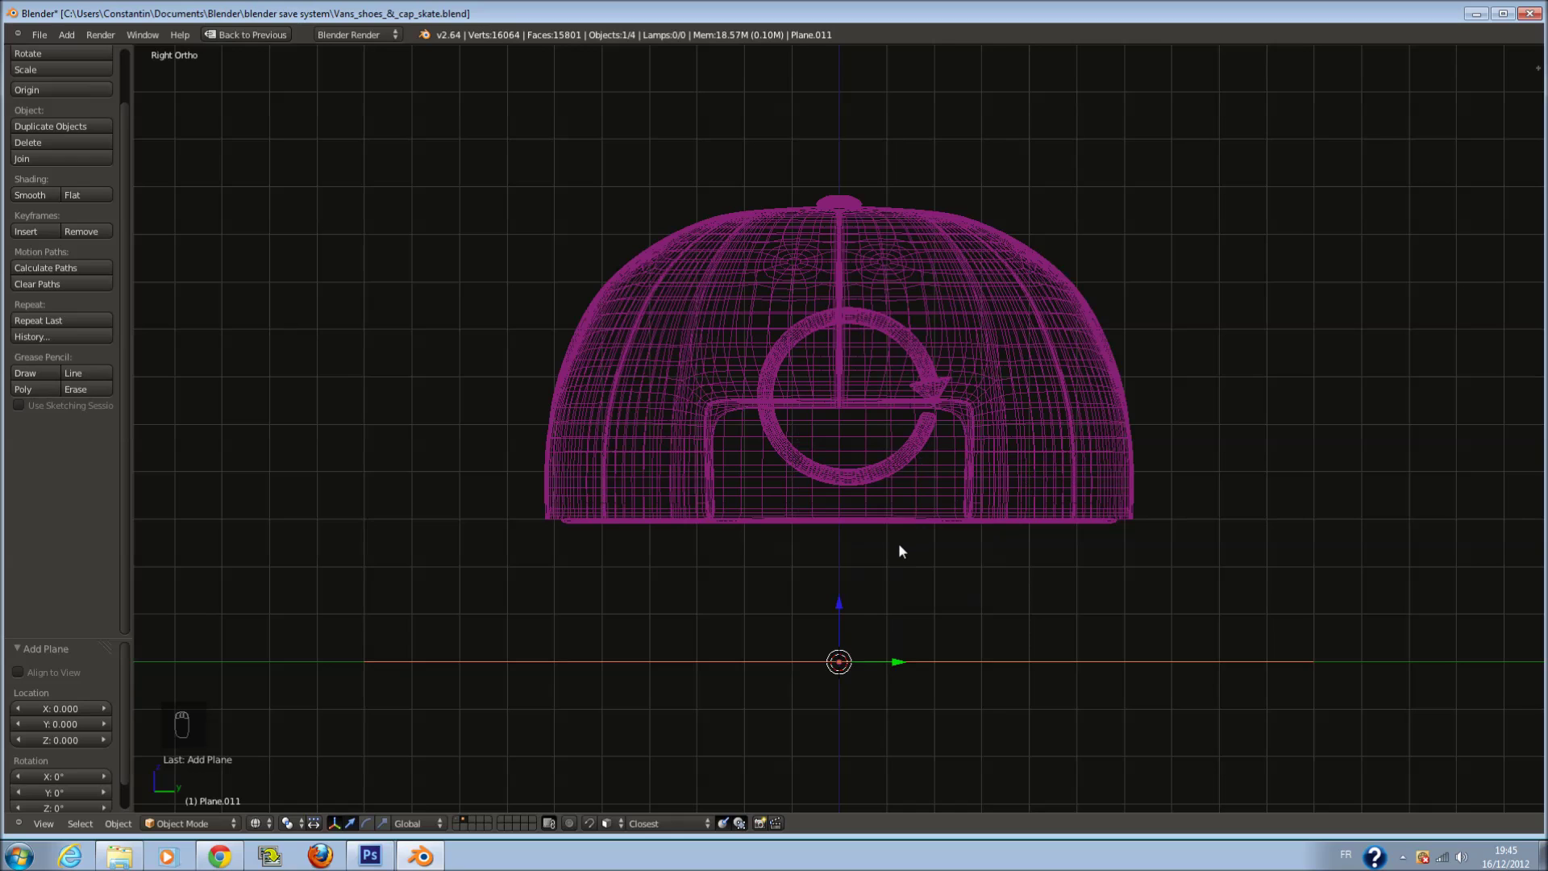
key(r)
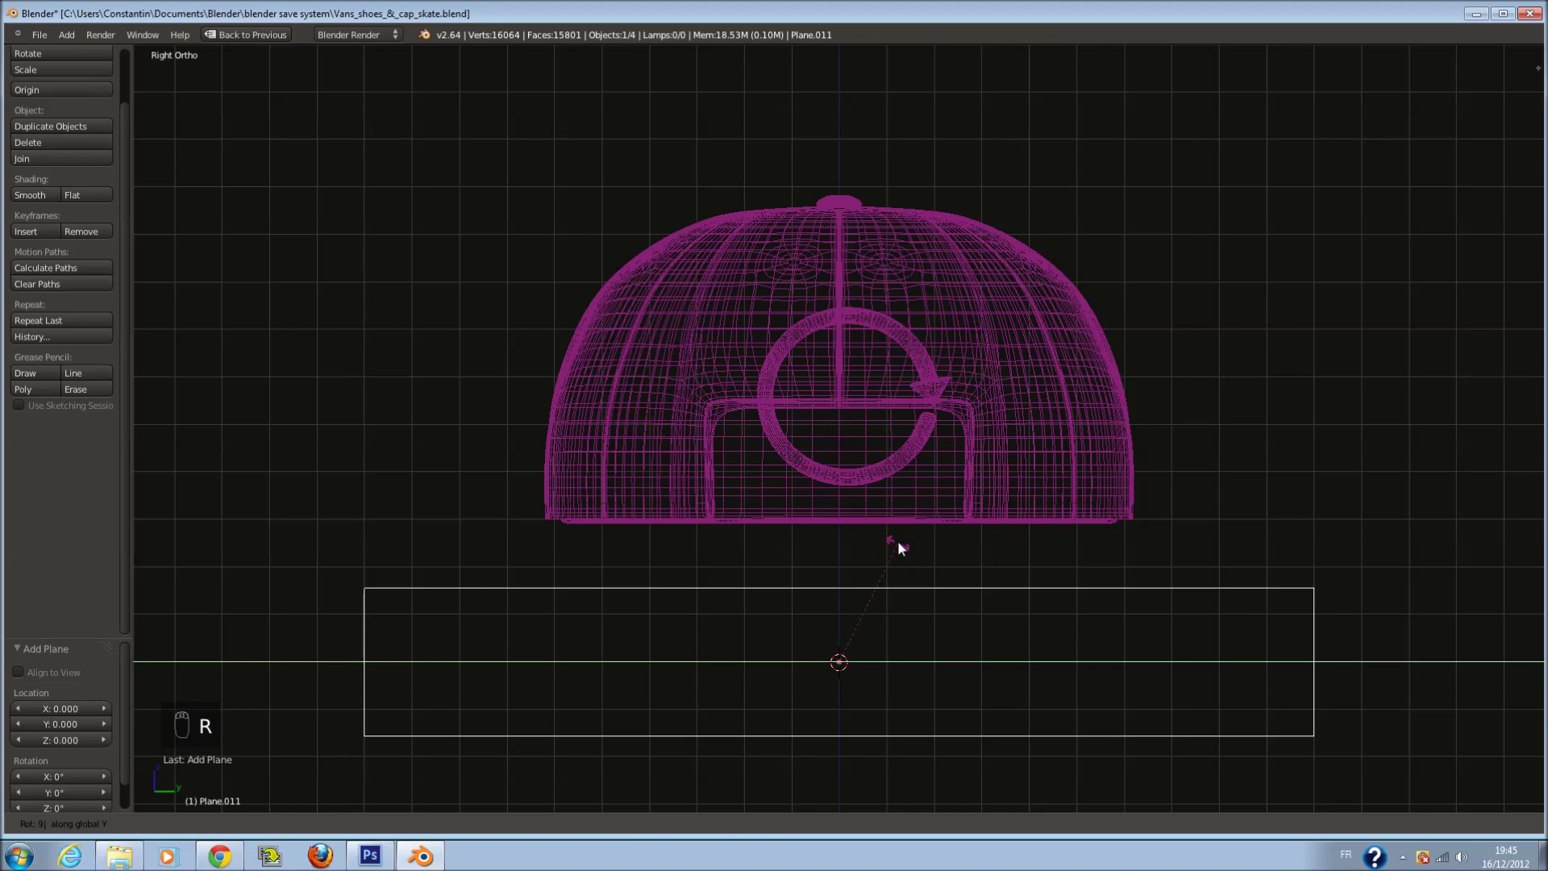
drag(905, 544, 1015, 350)
Scale the plane down inside the arrow ring and view it in see-through wireframe from the side
key(s)
drag(1016, 350, 868, 323)
key(s)
key(z)
key(KP_1)
click(867, 323)
drag(646, 382, 1189, 426)
key(KP_3)
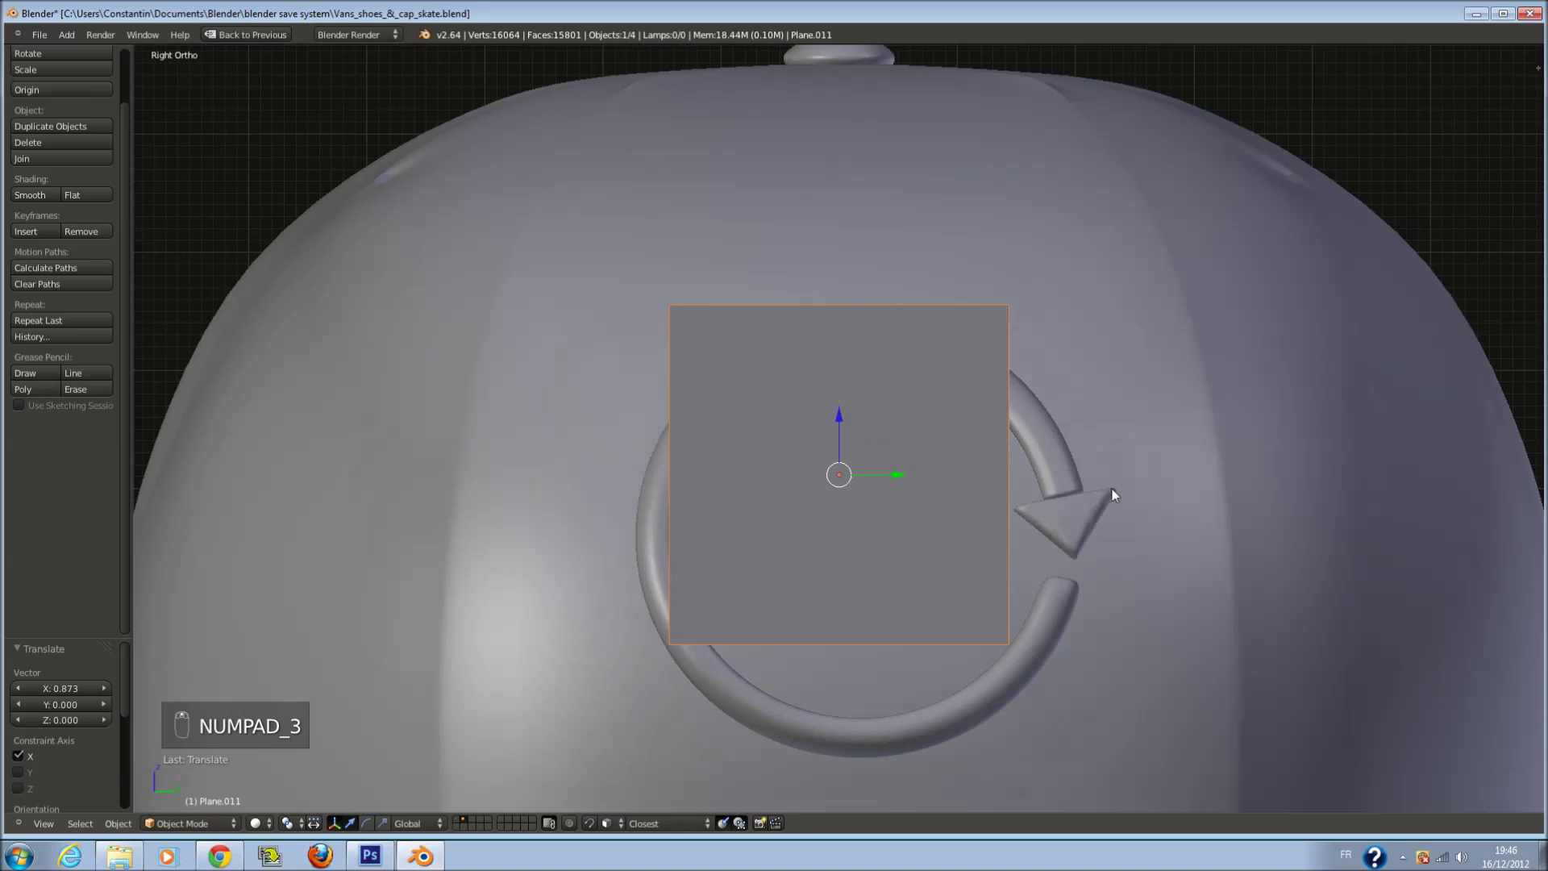
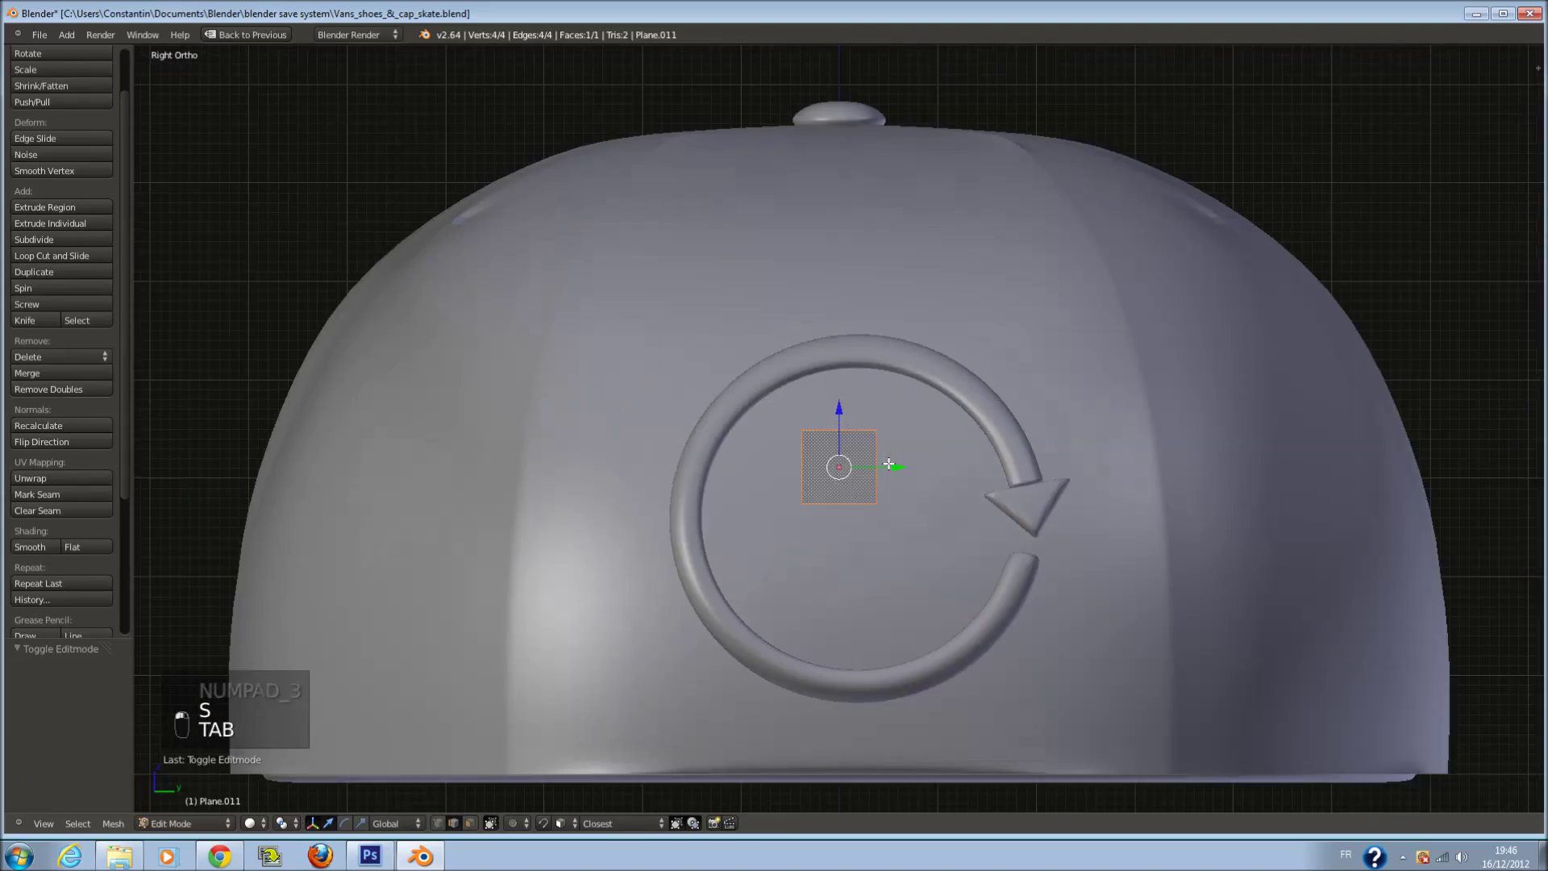
key(z)
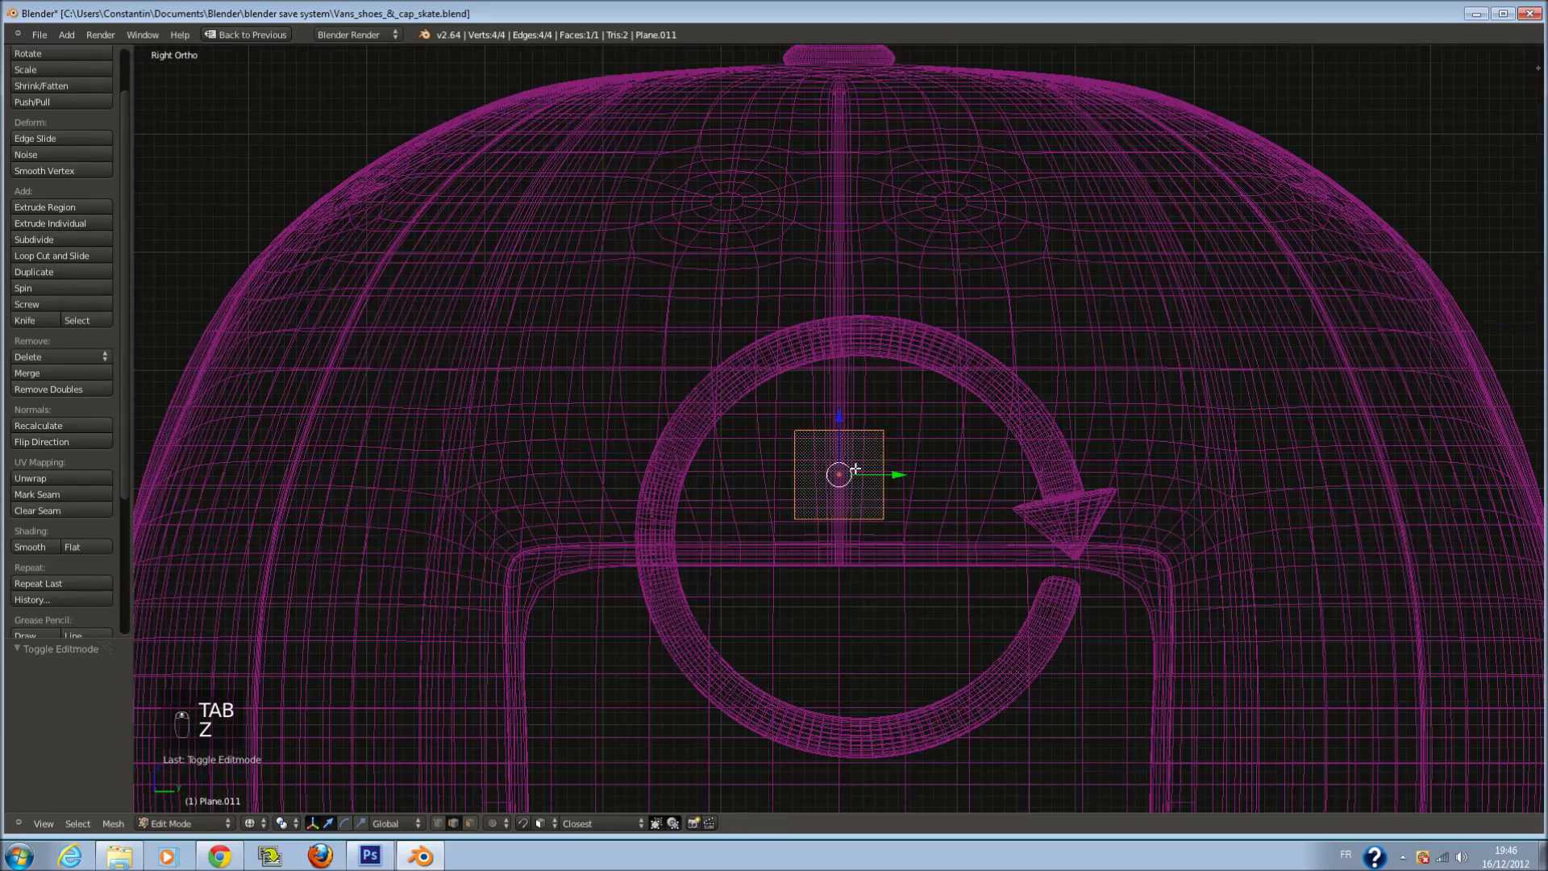
key(z)
key(z)
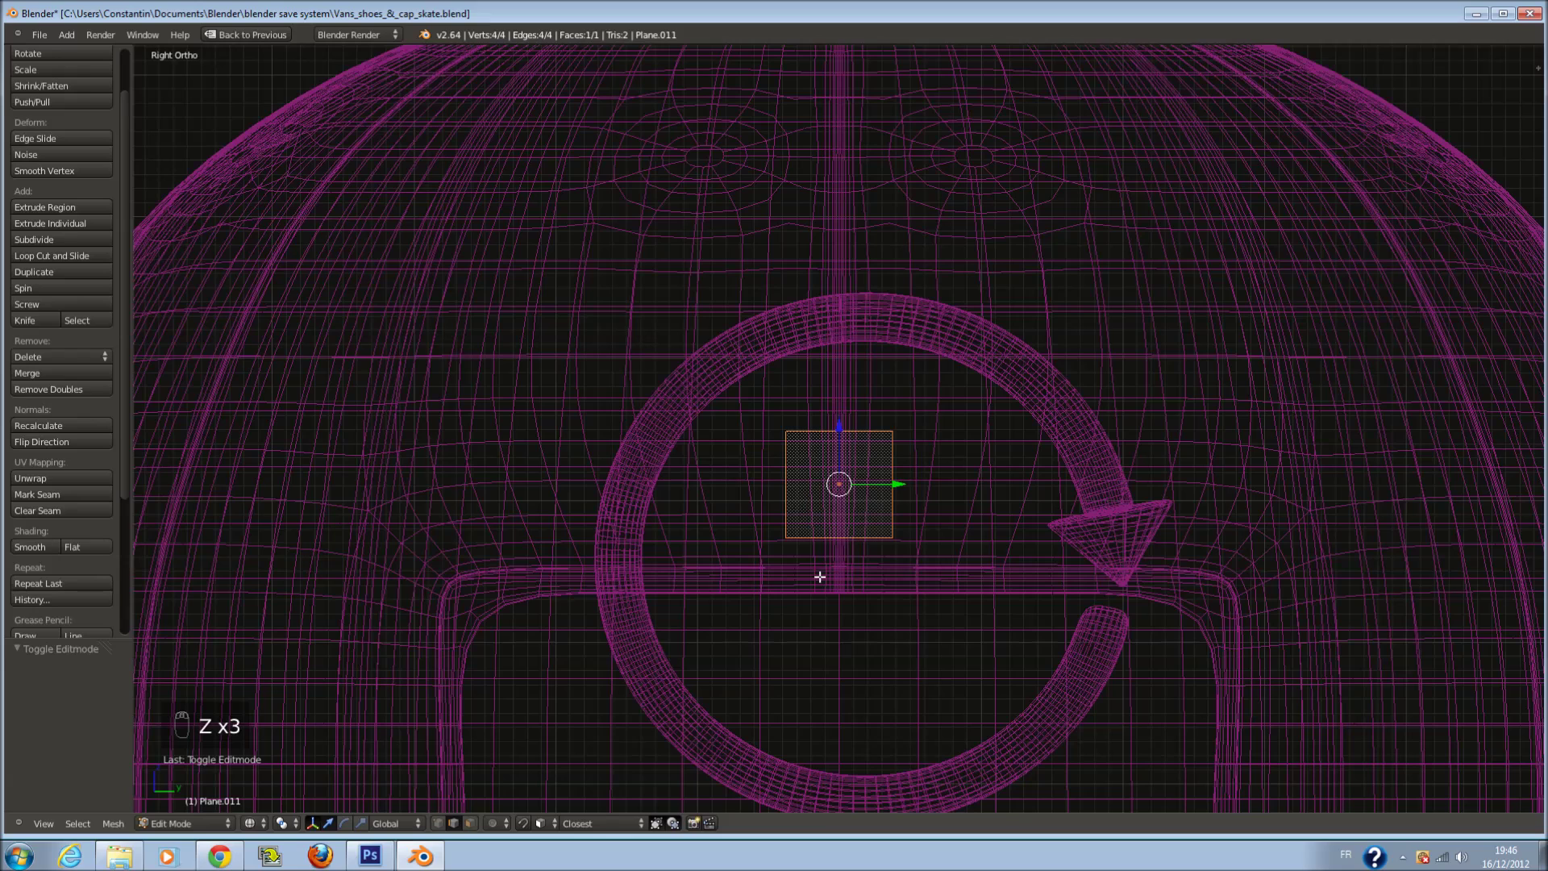
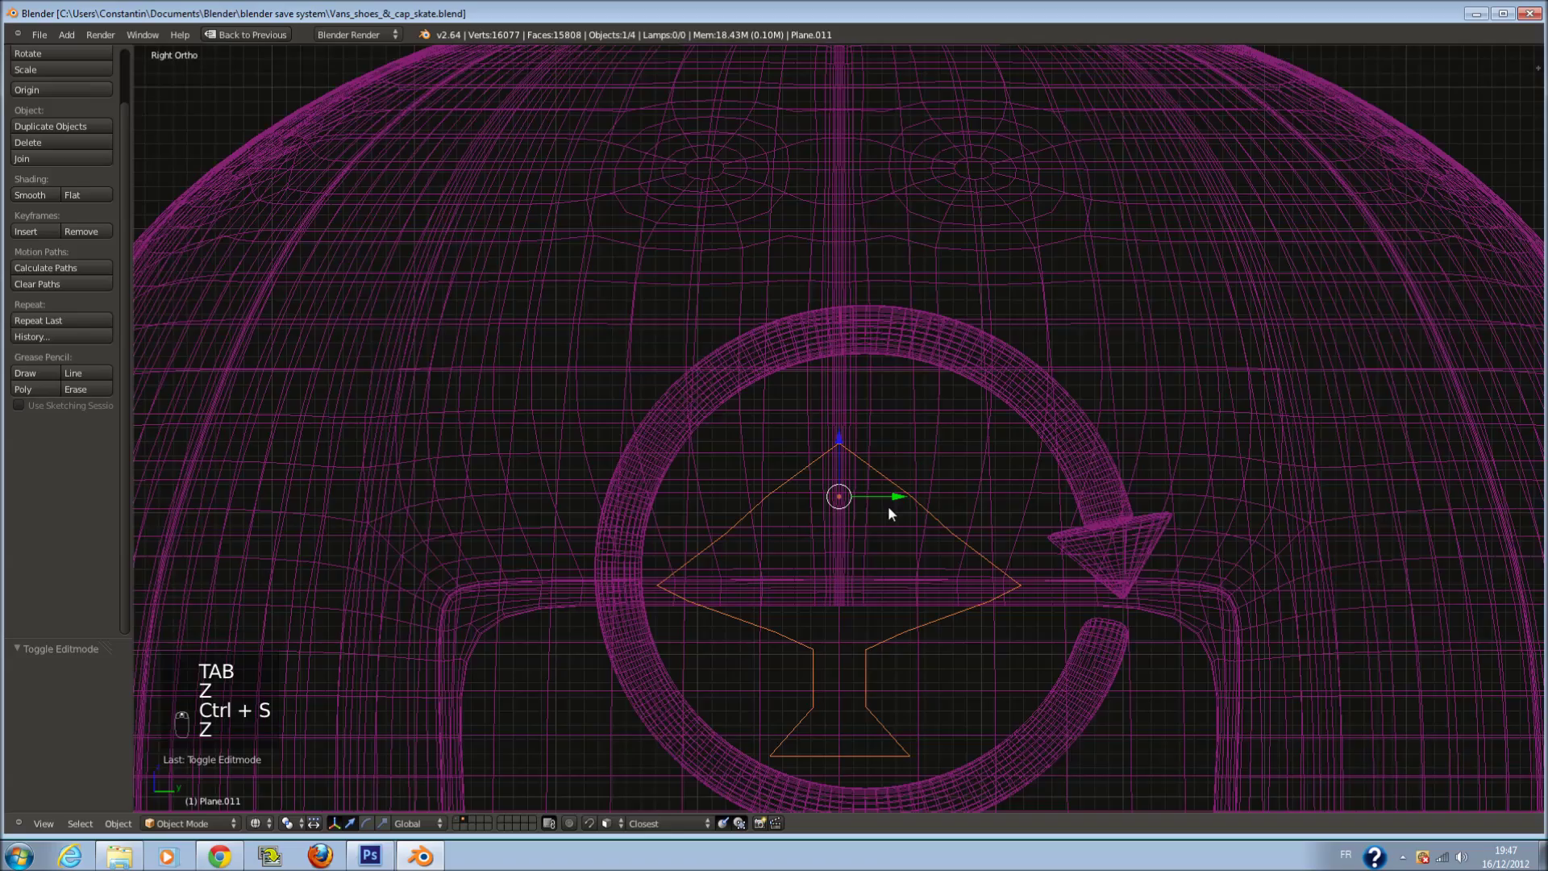
Recenter the view and move the goblet shape to sit along the cap's curved surface
key(shift+c)
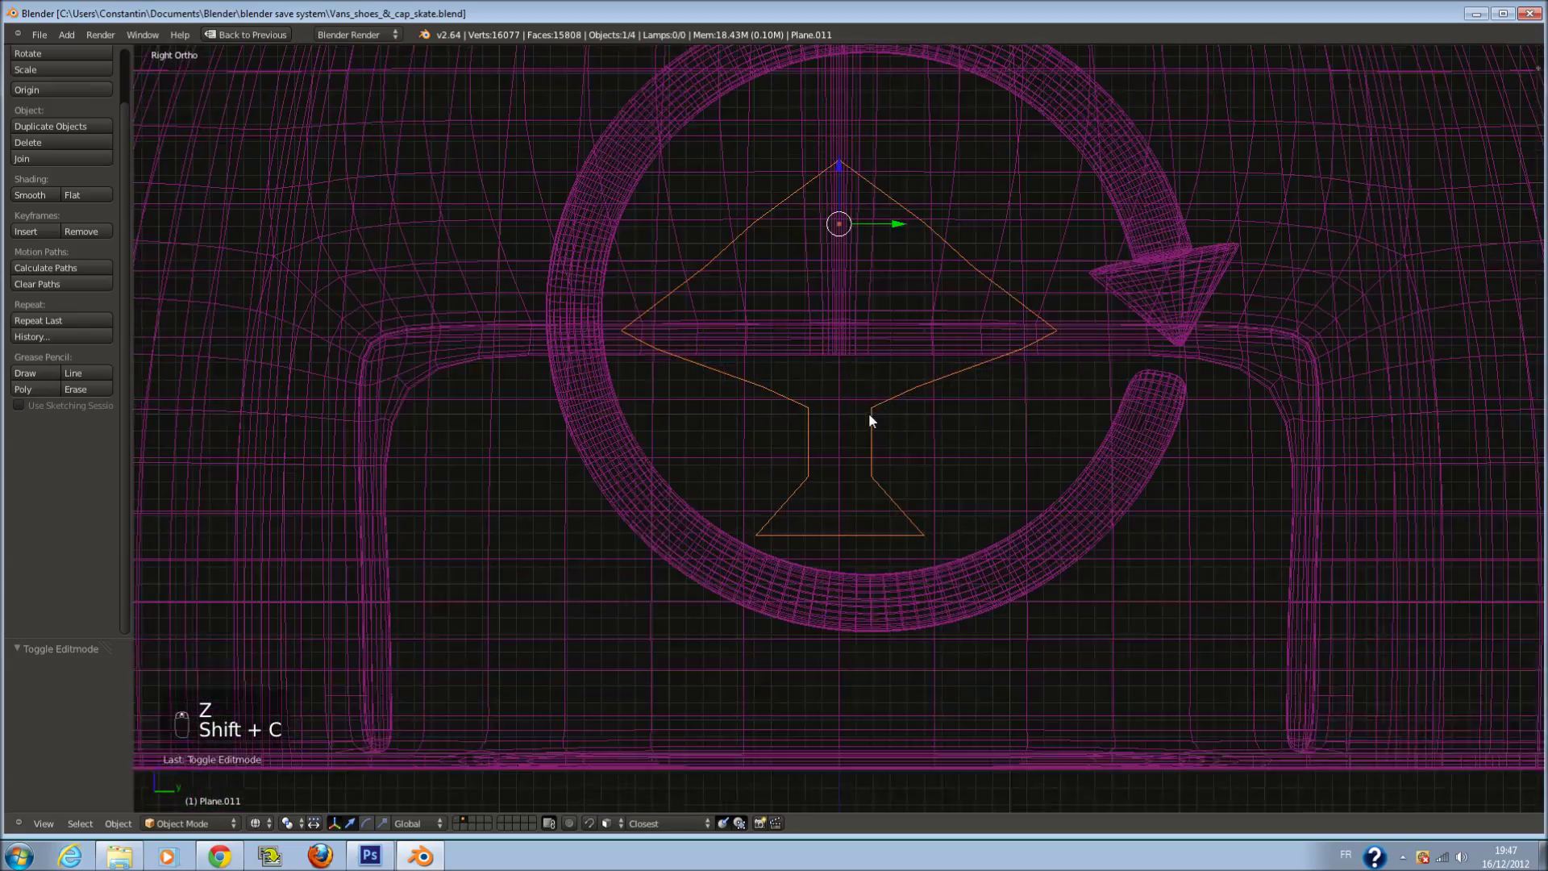
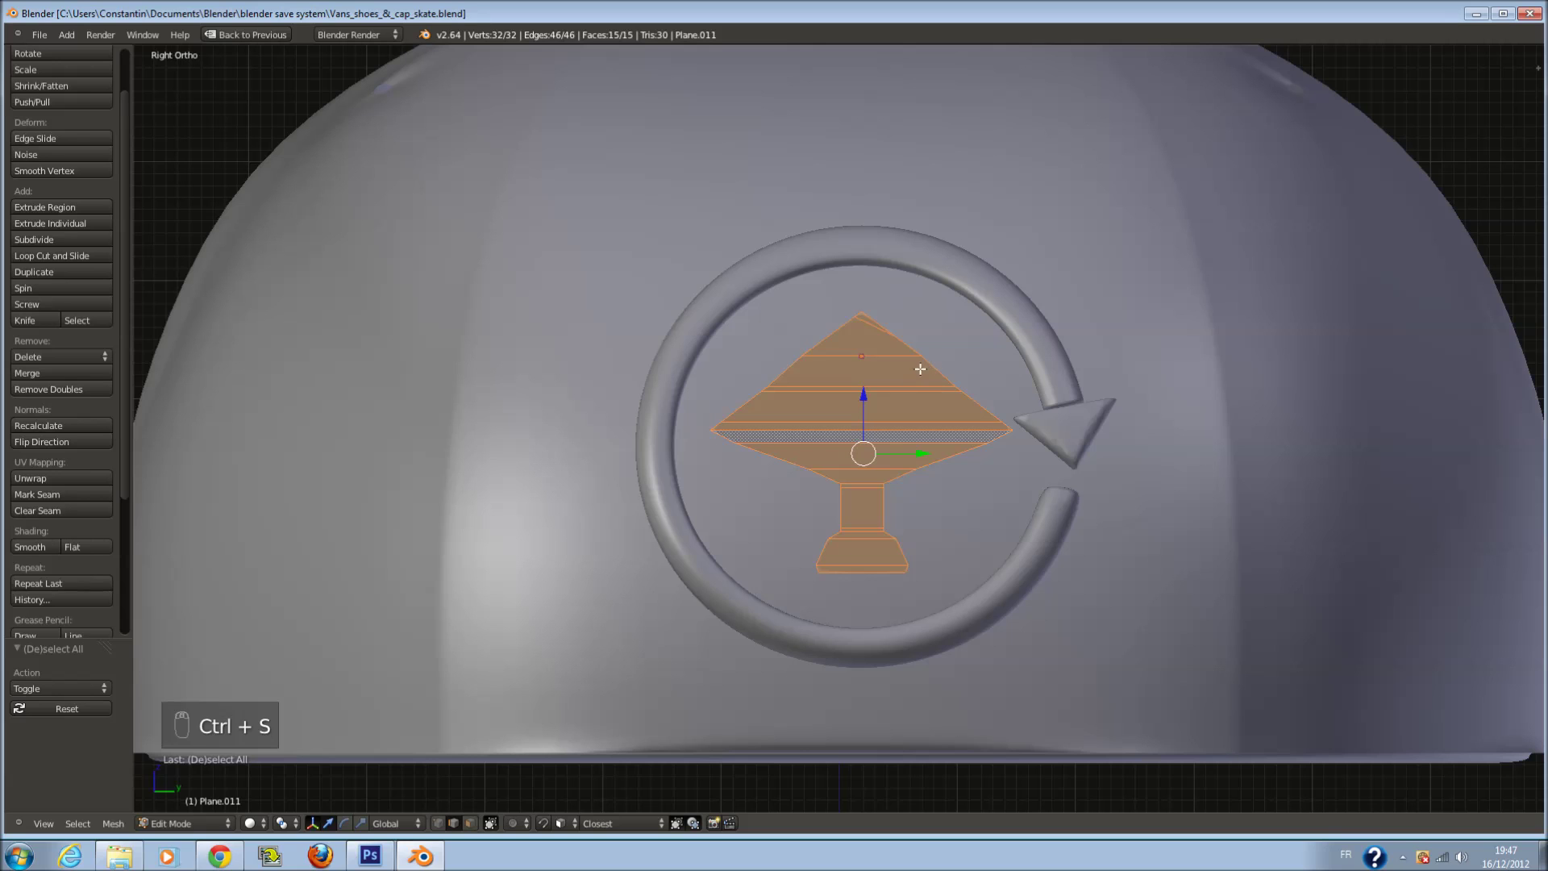
key(g)
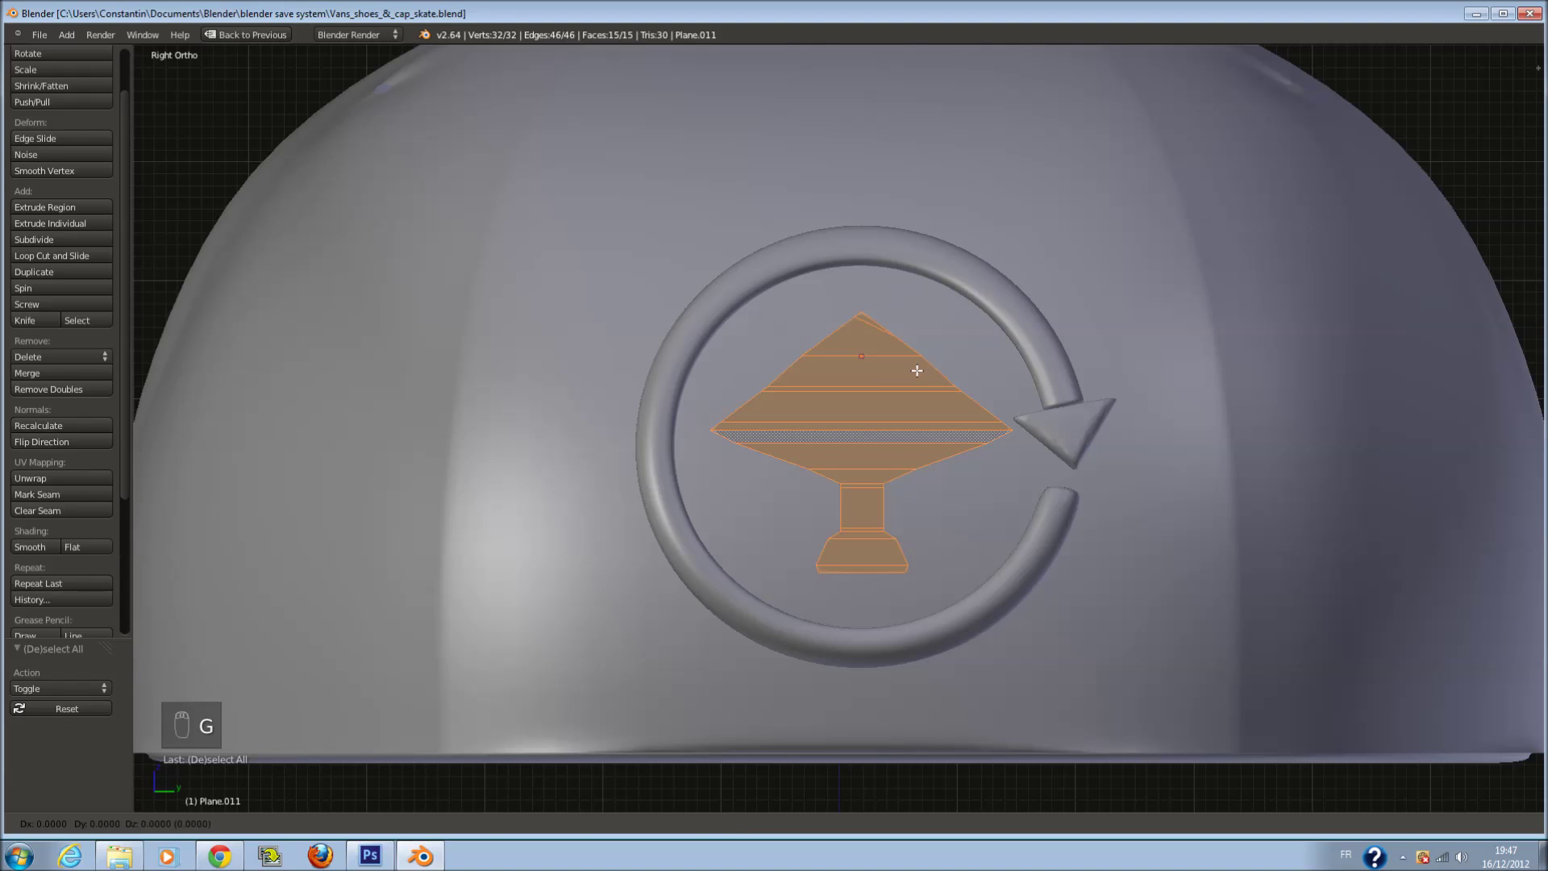
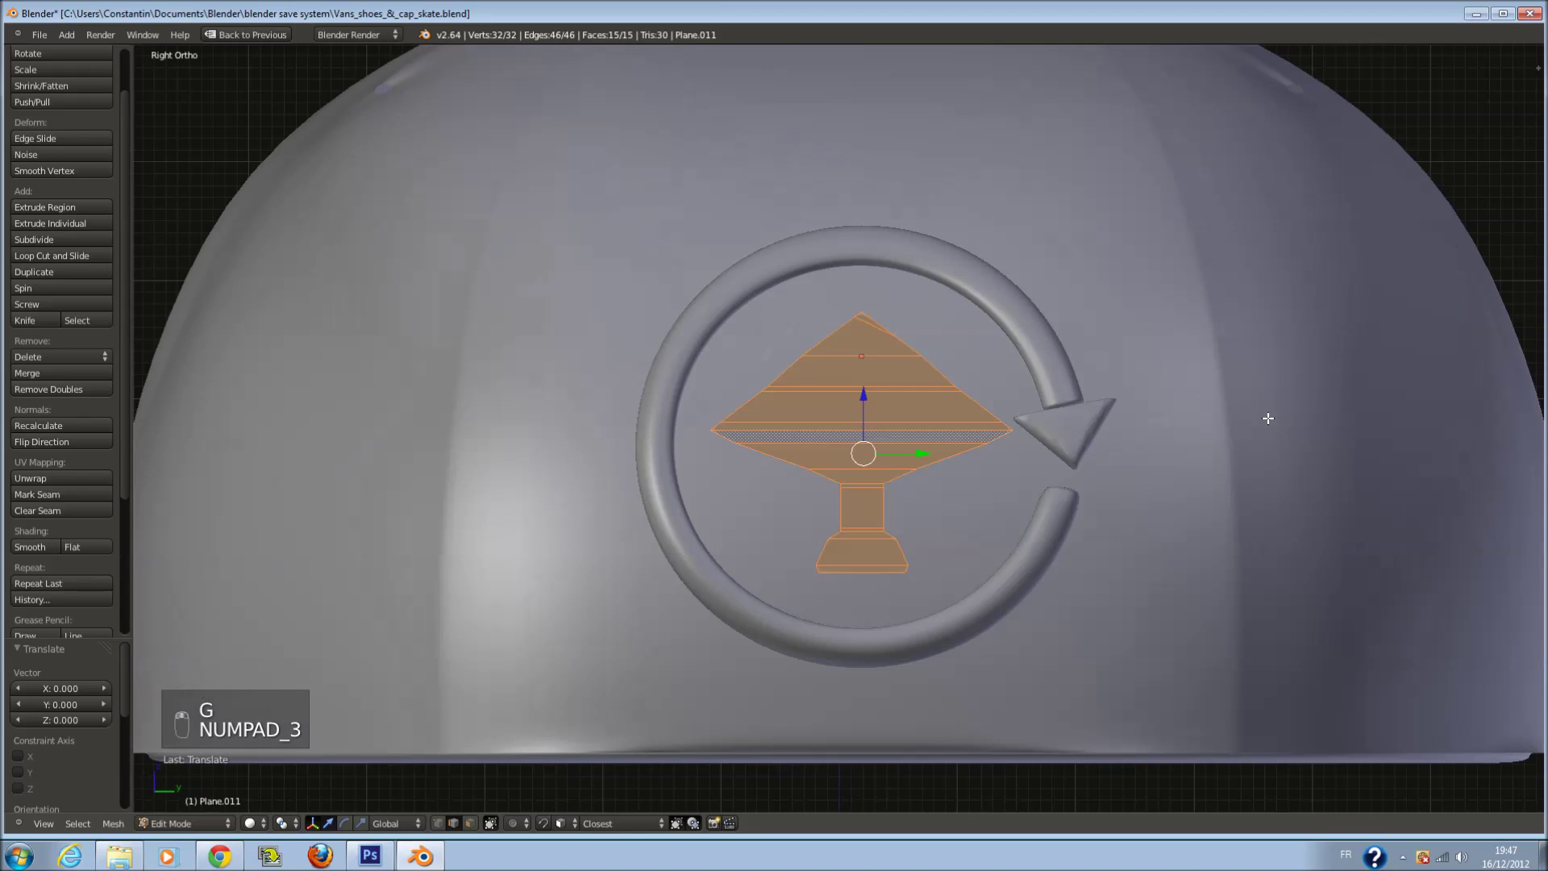
key(g)
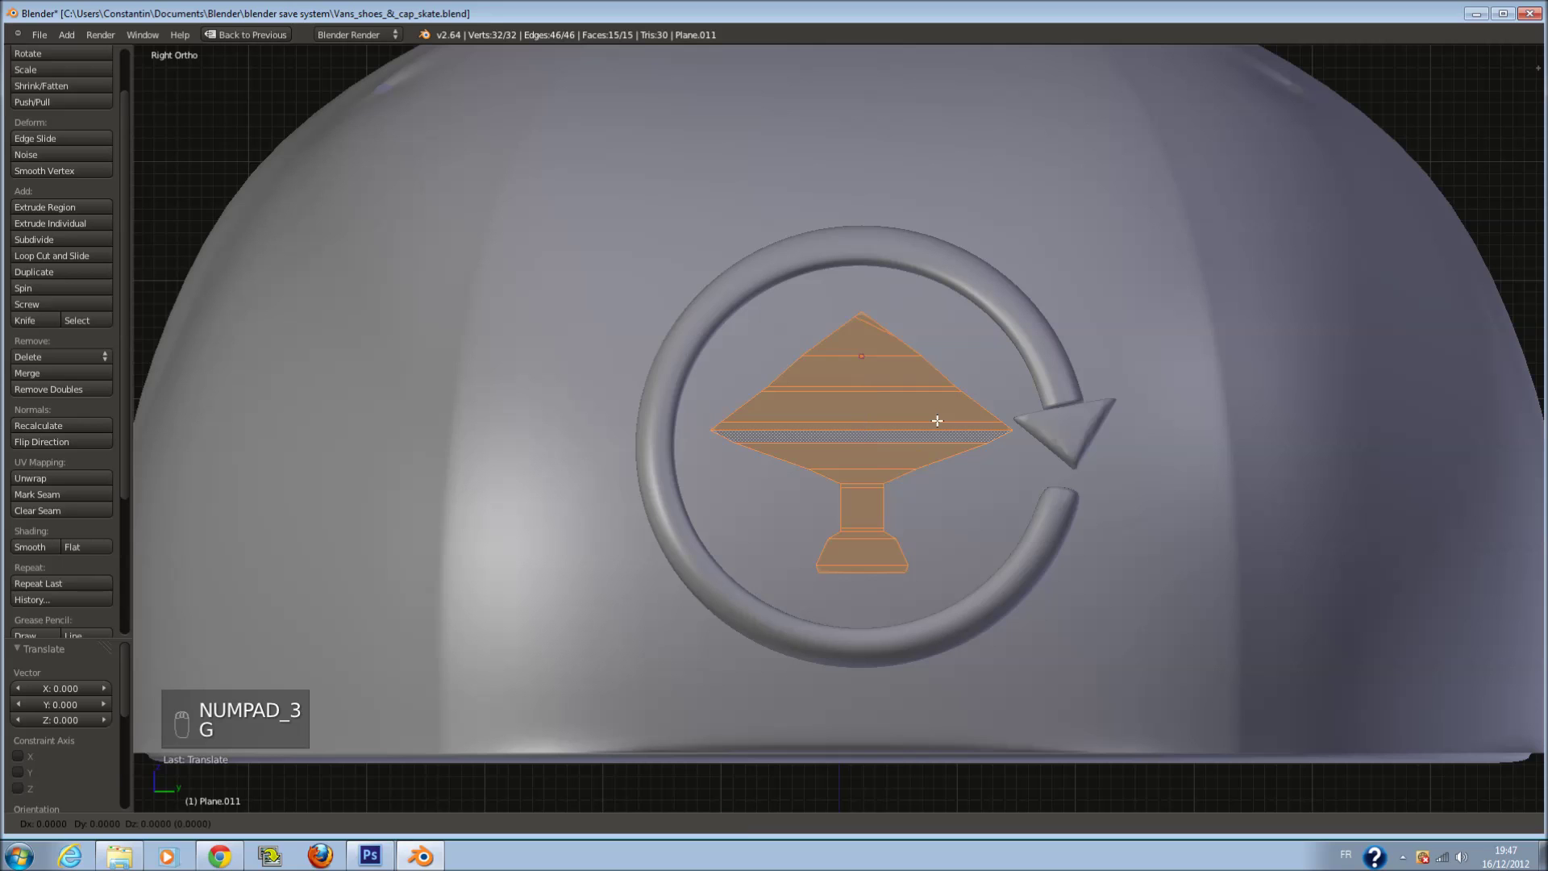
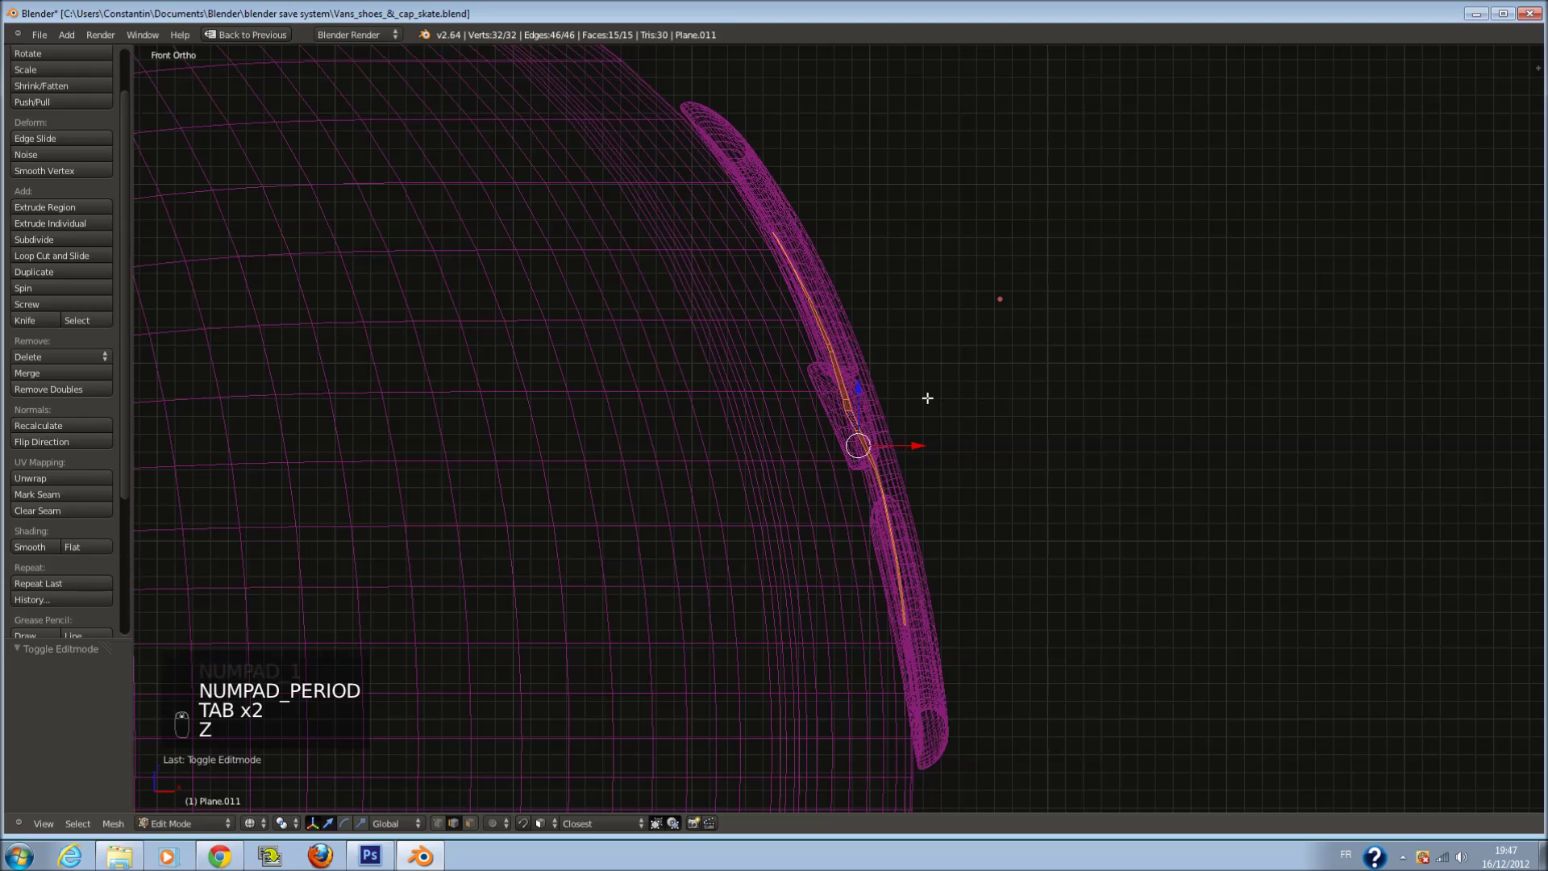
Extrude the goblet faces outward into a raised relief, return to Object Mode and save
key(e)
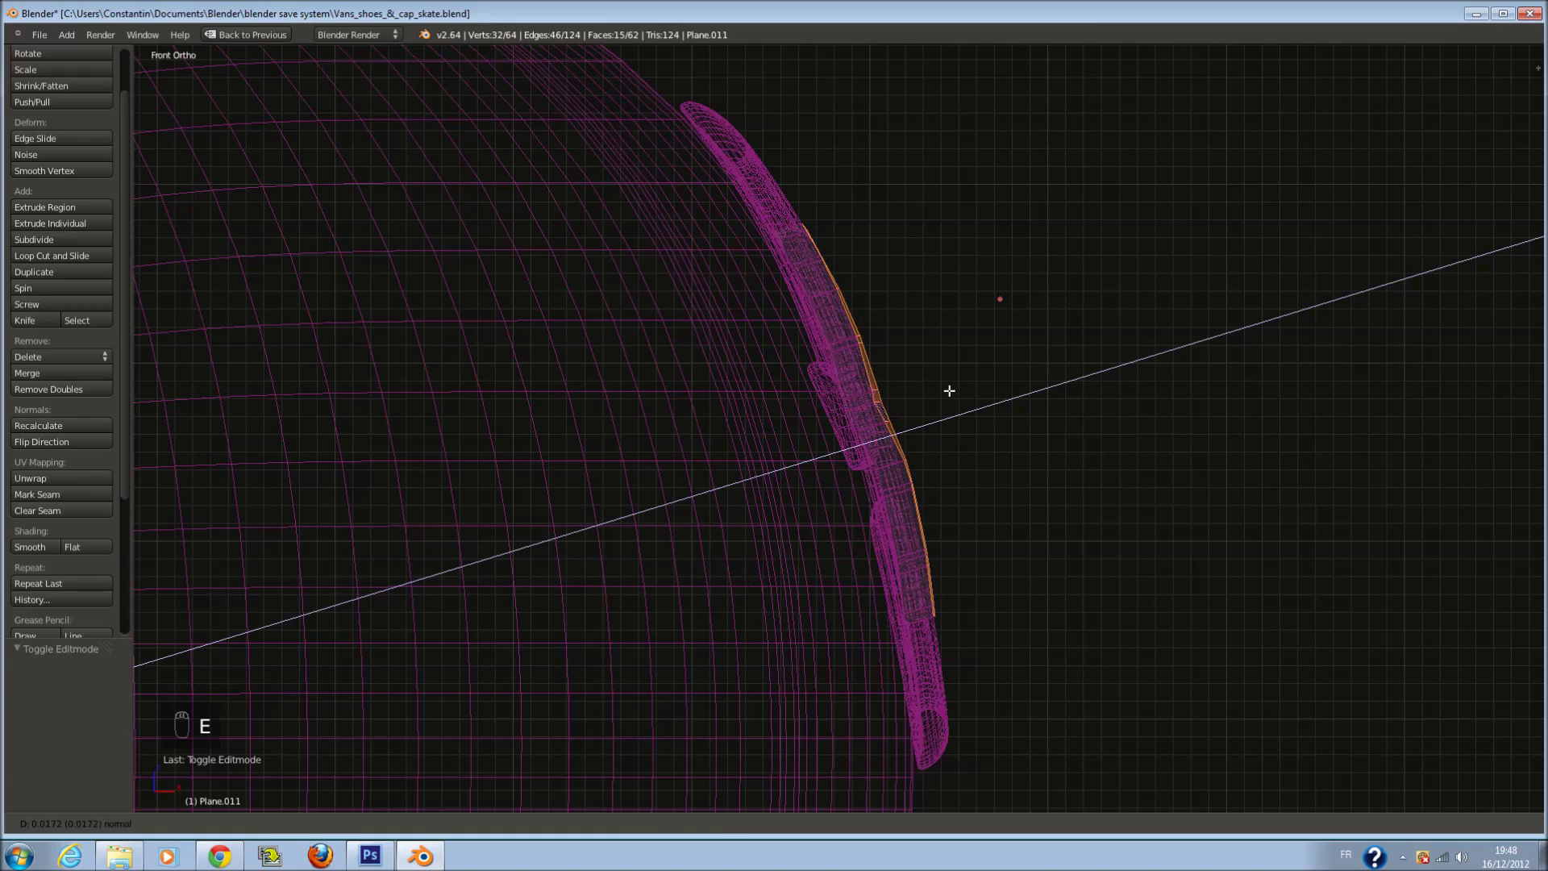
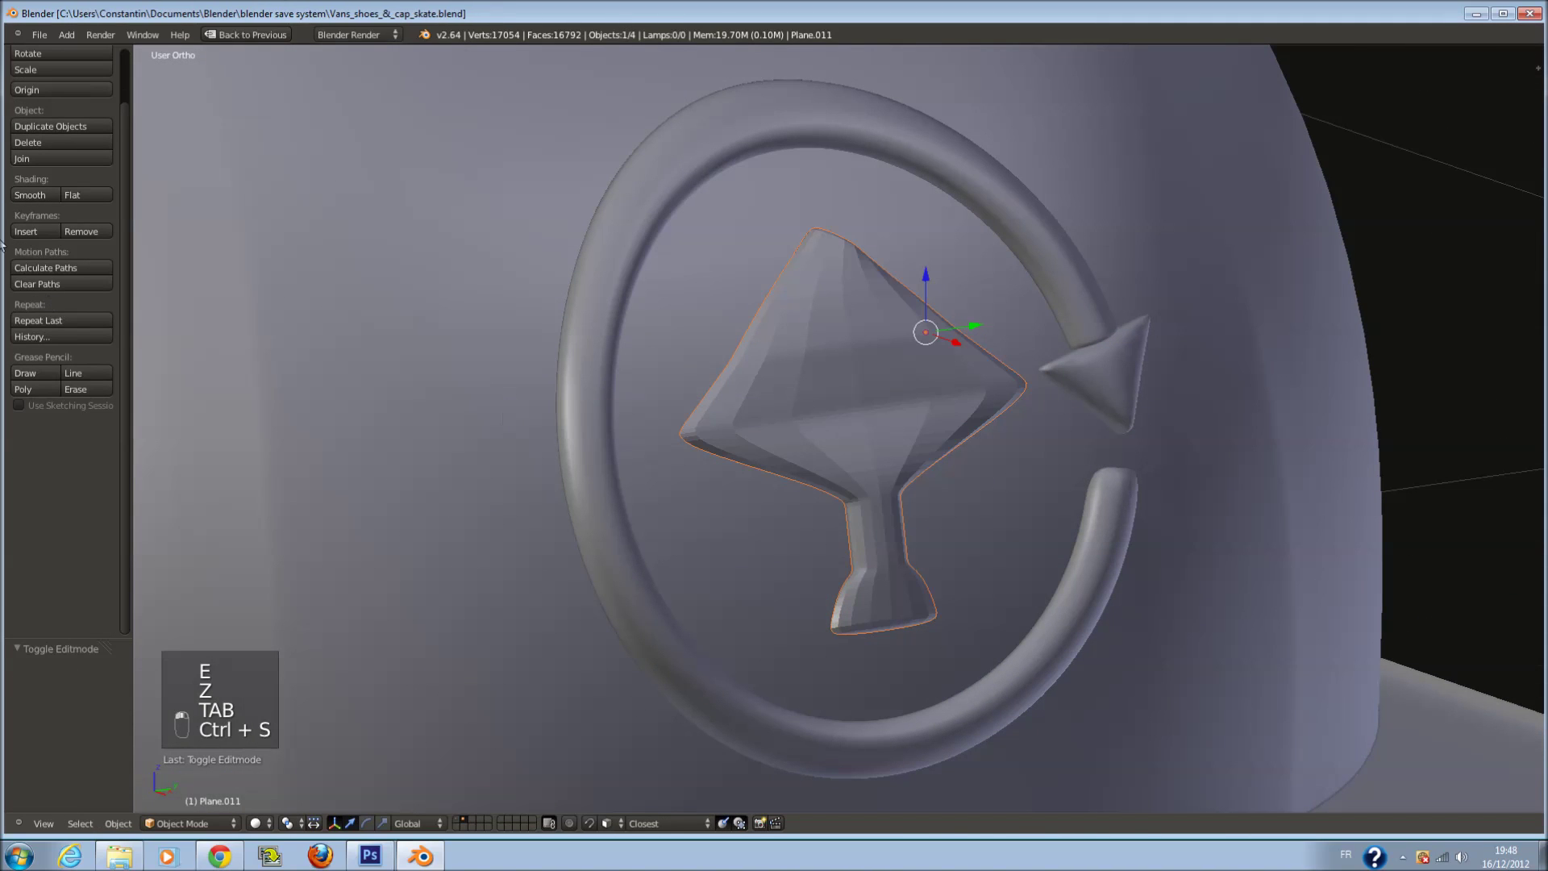
key(ctrl+s)
key(Tab)
key(Tab)
key(ctrl+s)
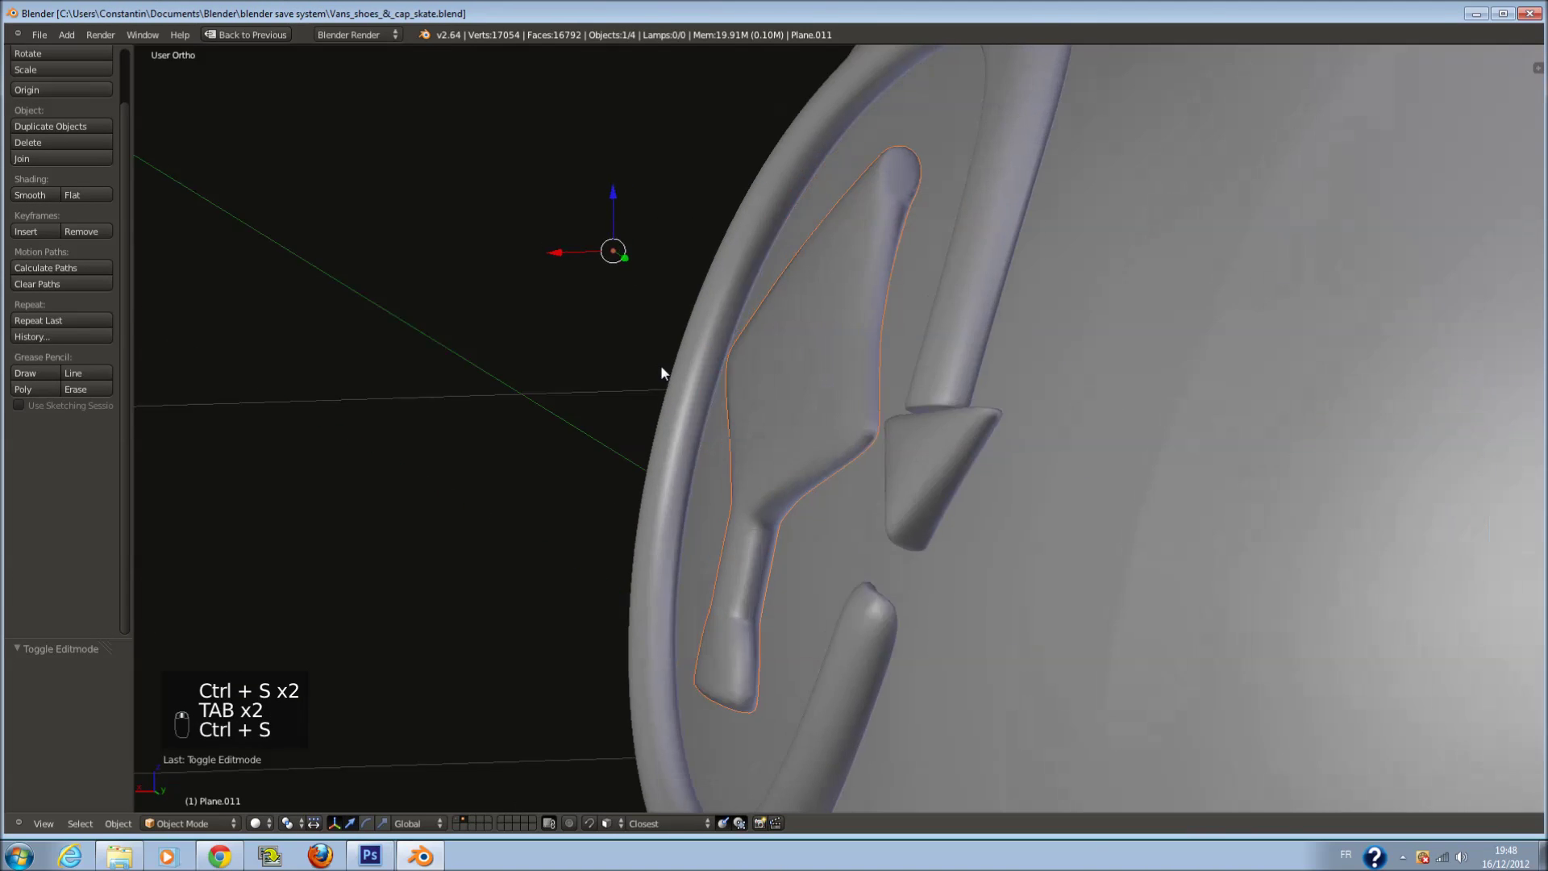
key(z)
drag(987, 366, 559, 268)
key(z)
drag(559, 267, 575, 277)
key(ctrl+s)
Orbit around the cap to check the goblet emblem inside the arrow ring, saving again
middle_click(999, 195)
drag(994, 188, 733, 454)
drag(729, 451, 951, 486)
middle_click(733, 453)
key(ctrl+s)
middle_click(951, 486)
key(a)
key(ctrl+s)
key(ctrl+s)
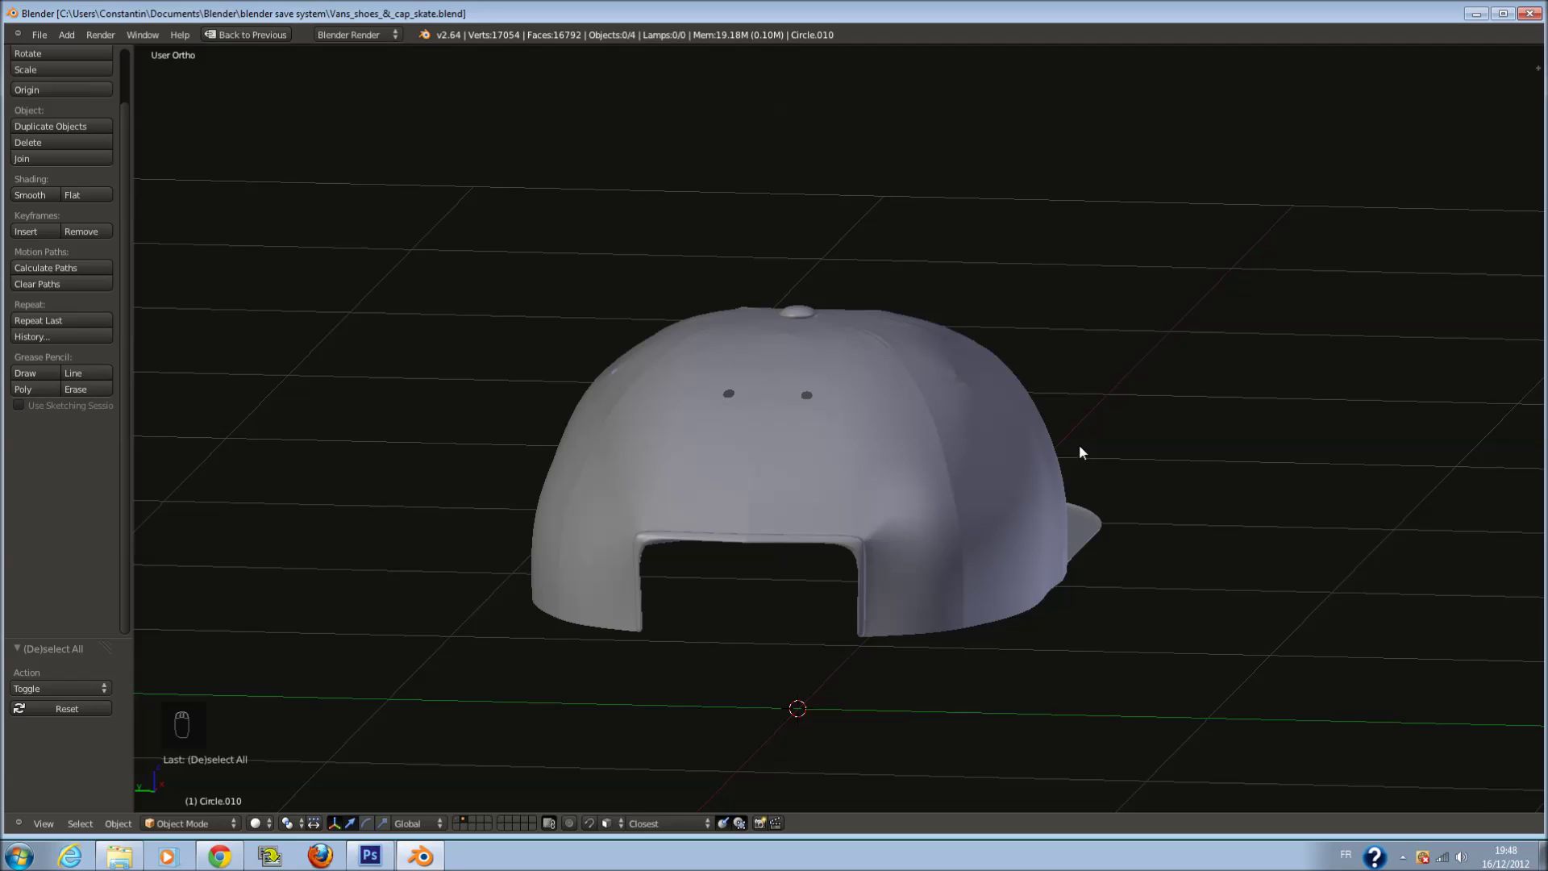
View the cap's back opening and add a new Plane, rotating it to face that view
key(ctrl+s)
key(KP_1)
key(ctrl+KP_3)
key(ctrl+s)
key(shift+a)
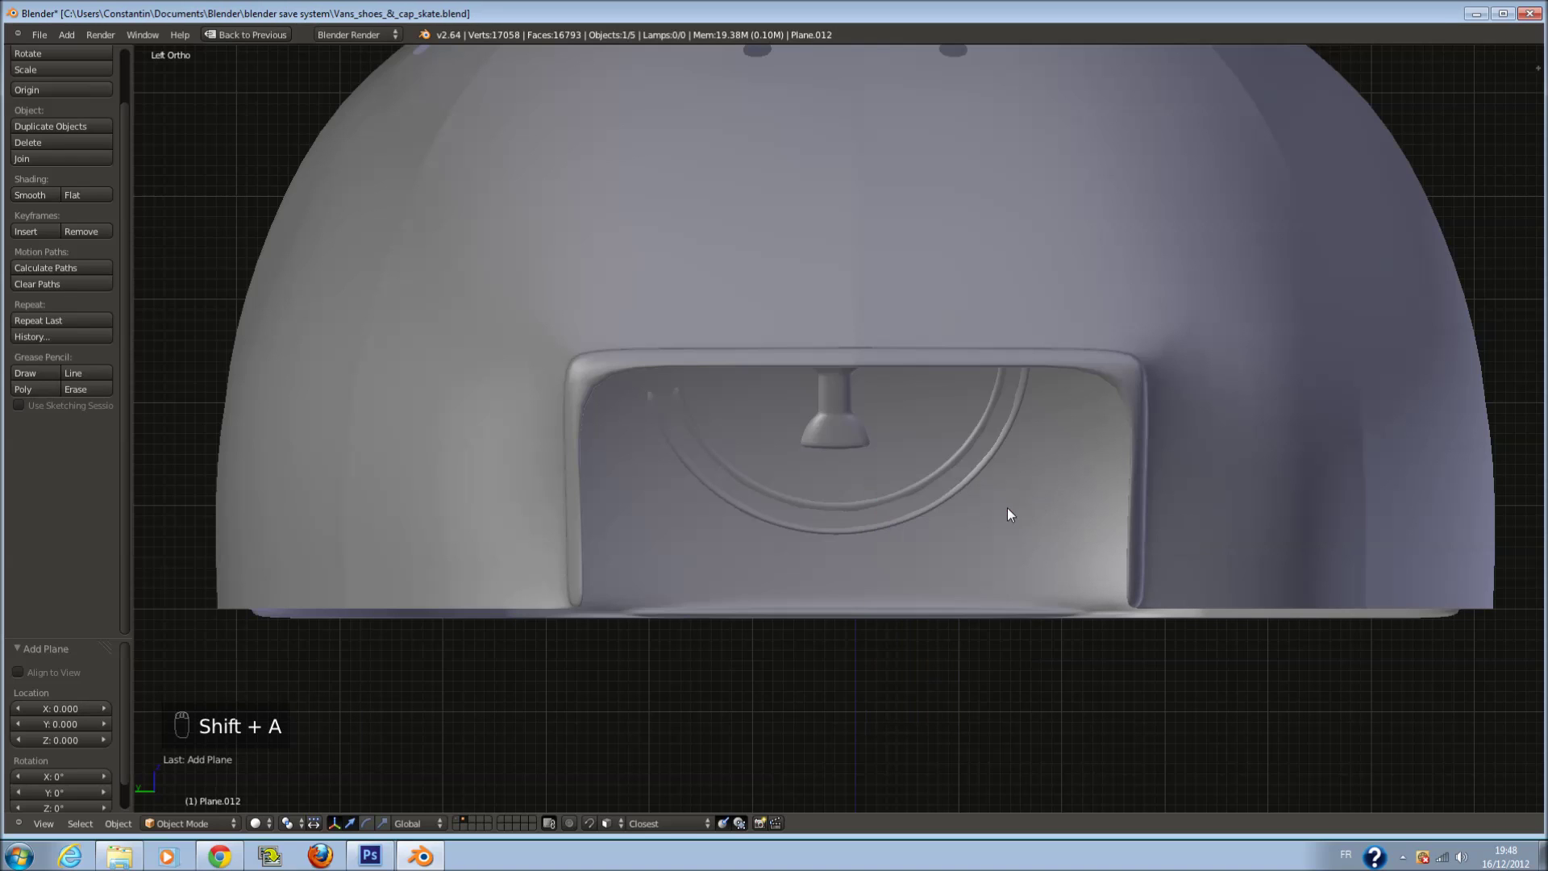
key(r)
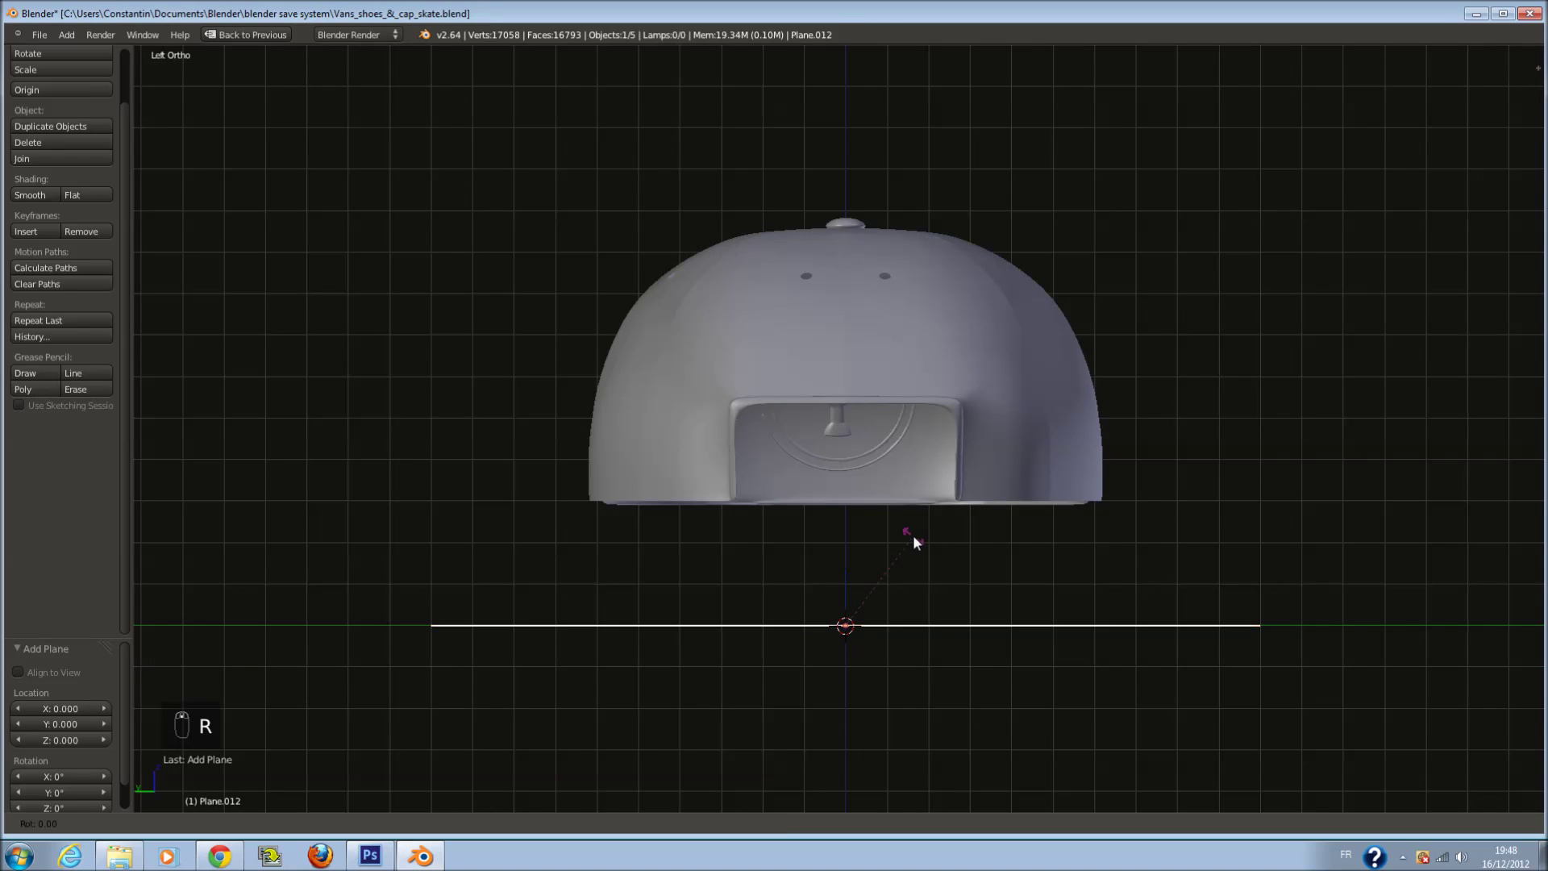
drag(920, 542, 851, 544)
Scale the plane into a long rectangle spanning the lower edge of the back opening
key(s)
key(s)
drag(852, 544, 902, 642)
key(s)
click(902, 642)
drag(897, 607, 969, 620)
key(s)
key(s)
drag(969, 620, 1019, 628)
drag(1004, 637, 962, 536)
Position the strip from top and side views, enter Edit Mode and start a loop cut to subdivide it
key(KP_7)
key(z)
drag(962, 536, 707, 457)
key(KP_Decimal)
drag(707, 457, 573, 435)
key(KP_1)
key(Tab)
key(KP_Decimal)
key(KP_Enter)
key(ctrl+KP_3)
middle_click(615, 433)
key(z)
key(z)
key(z)
key(a)
key(ctrl+r)
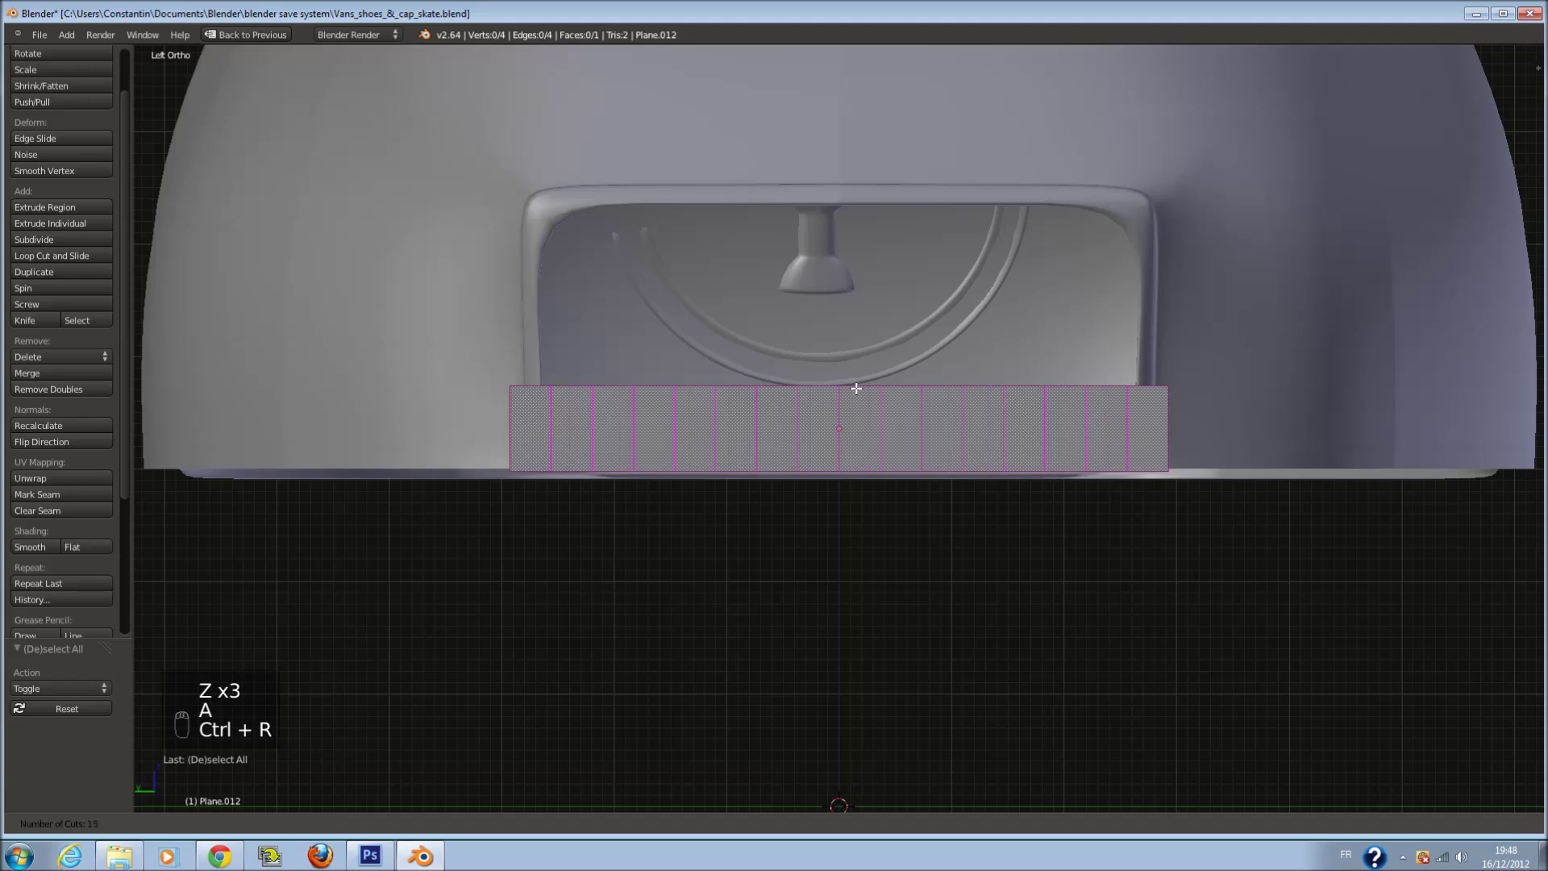
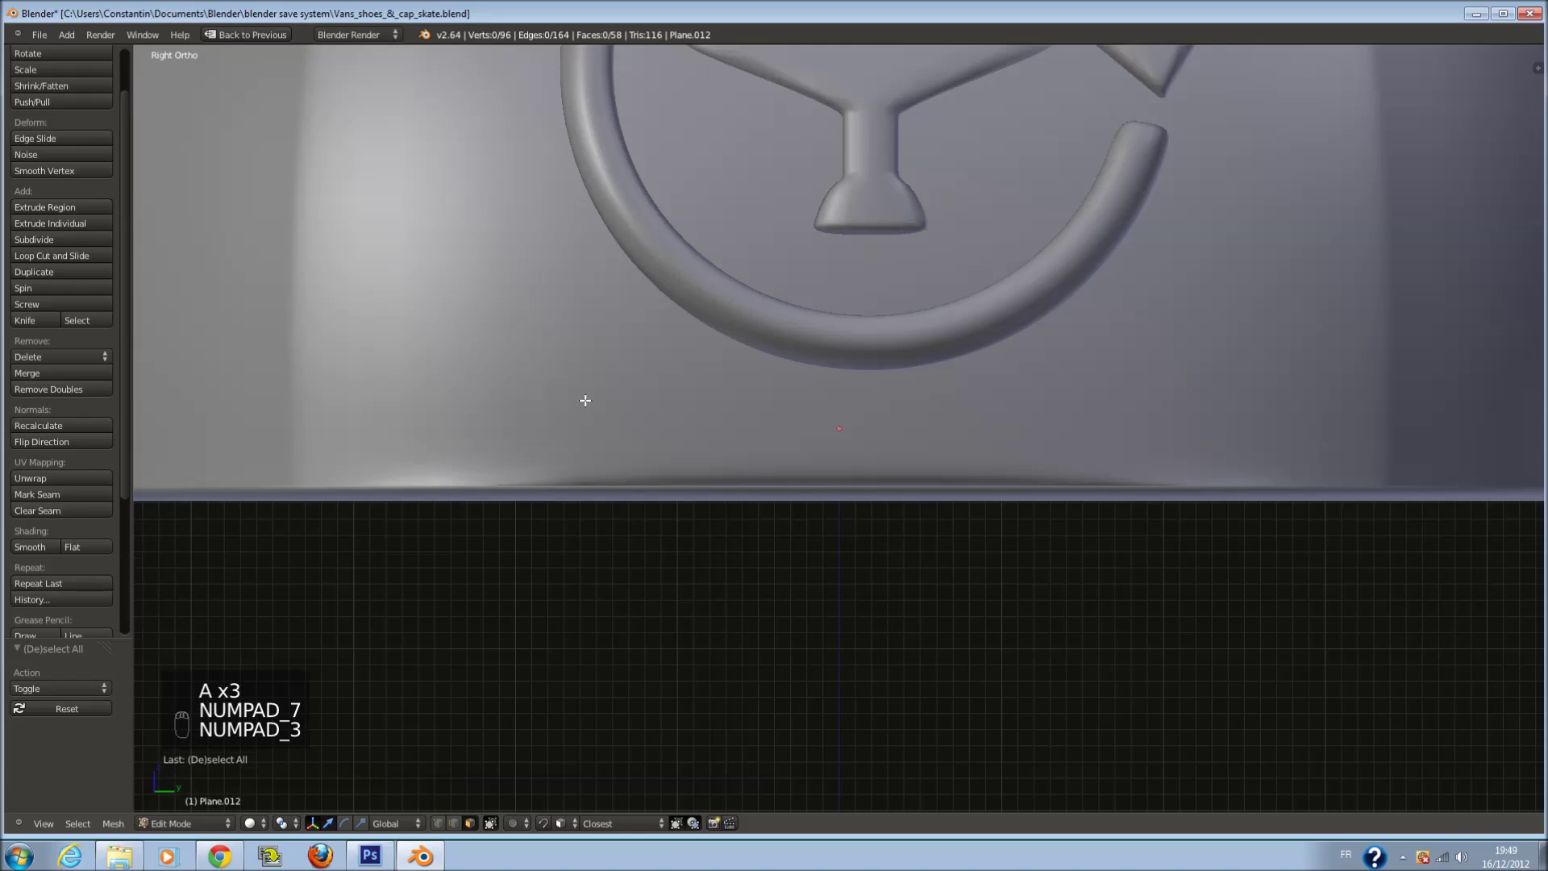
Cut the row of round holes along the strip in Edit Mode, checking from front and top views
key(KP_1)
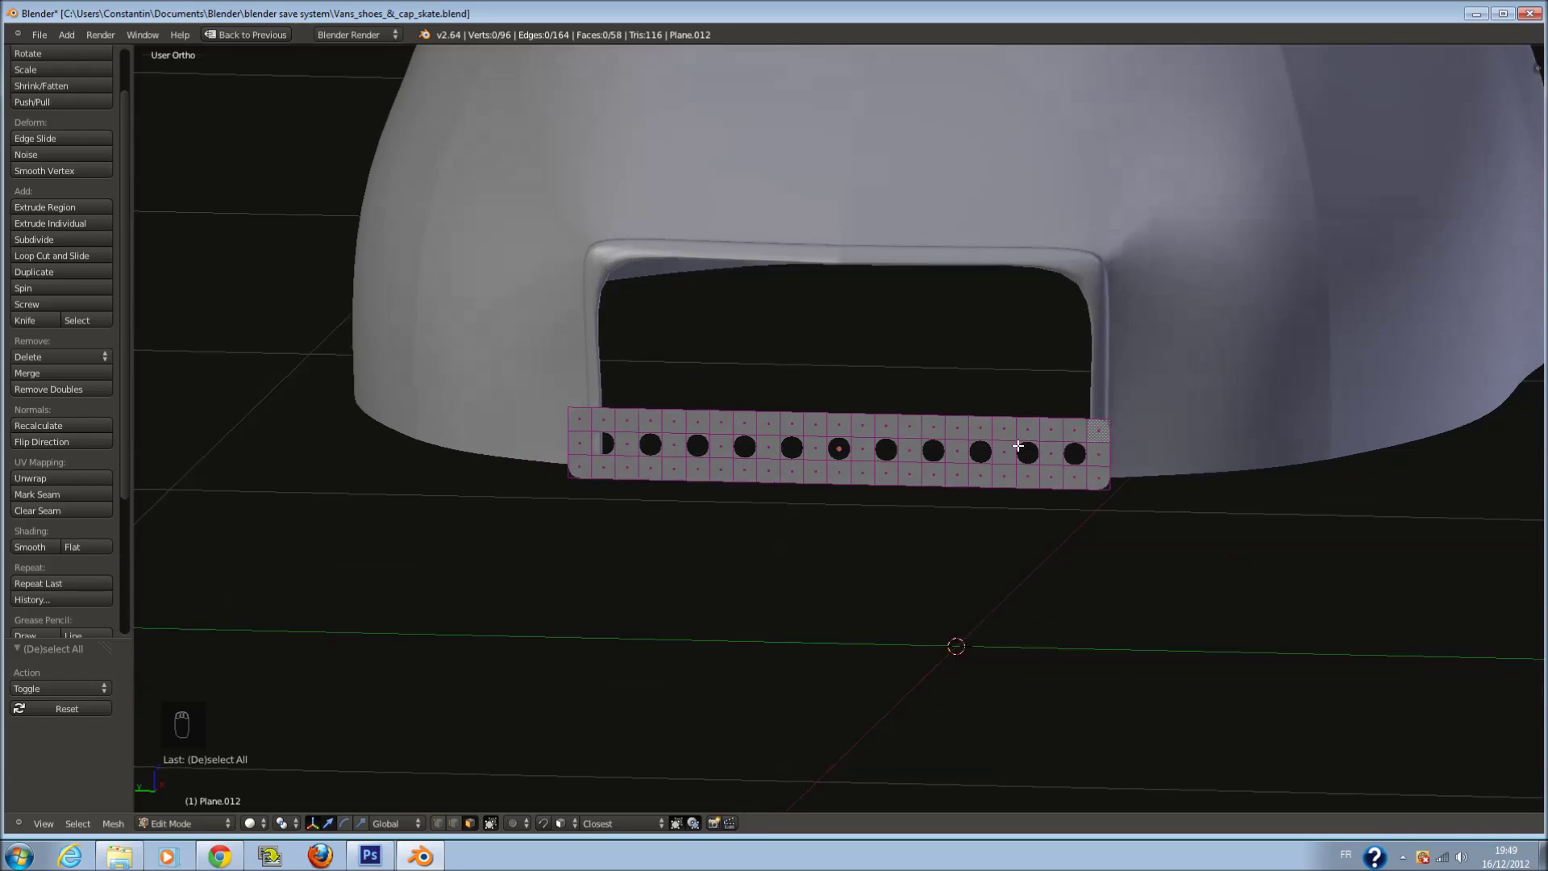
key(Tab)
middle_click(1016, 463)
key(ctrl+s)
key(KP_7)
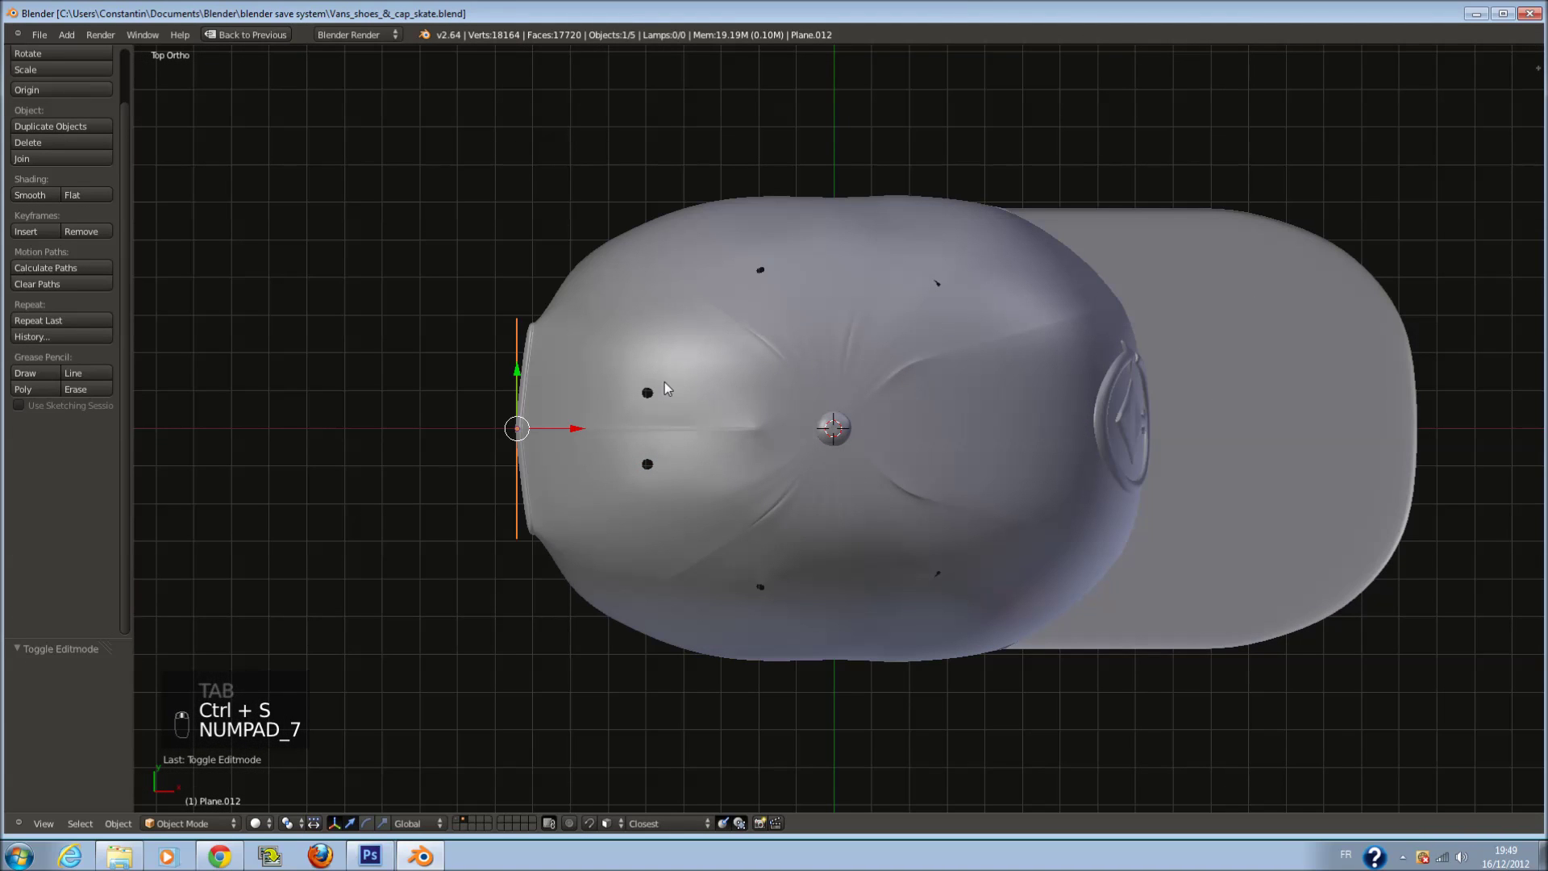
click(673, 386)
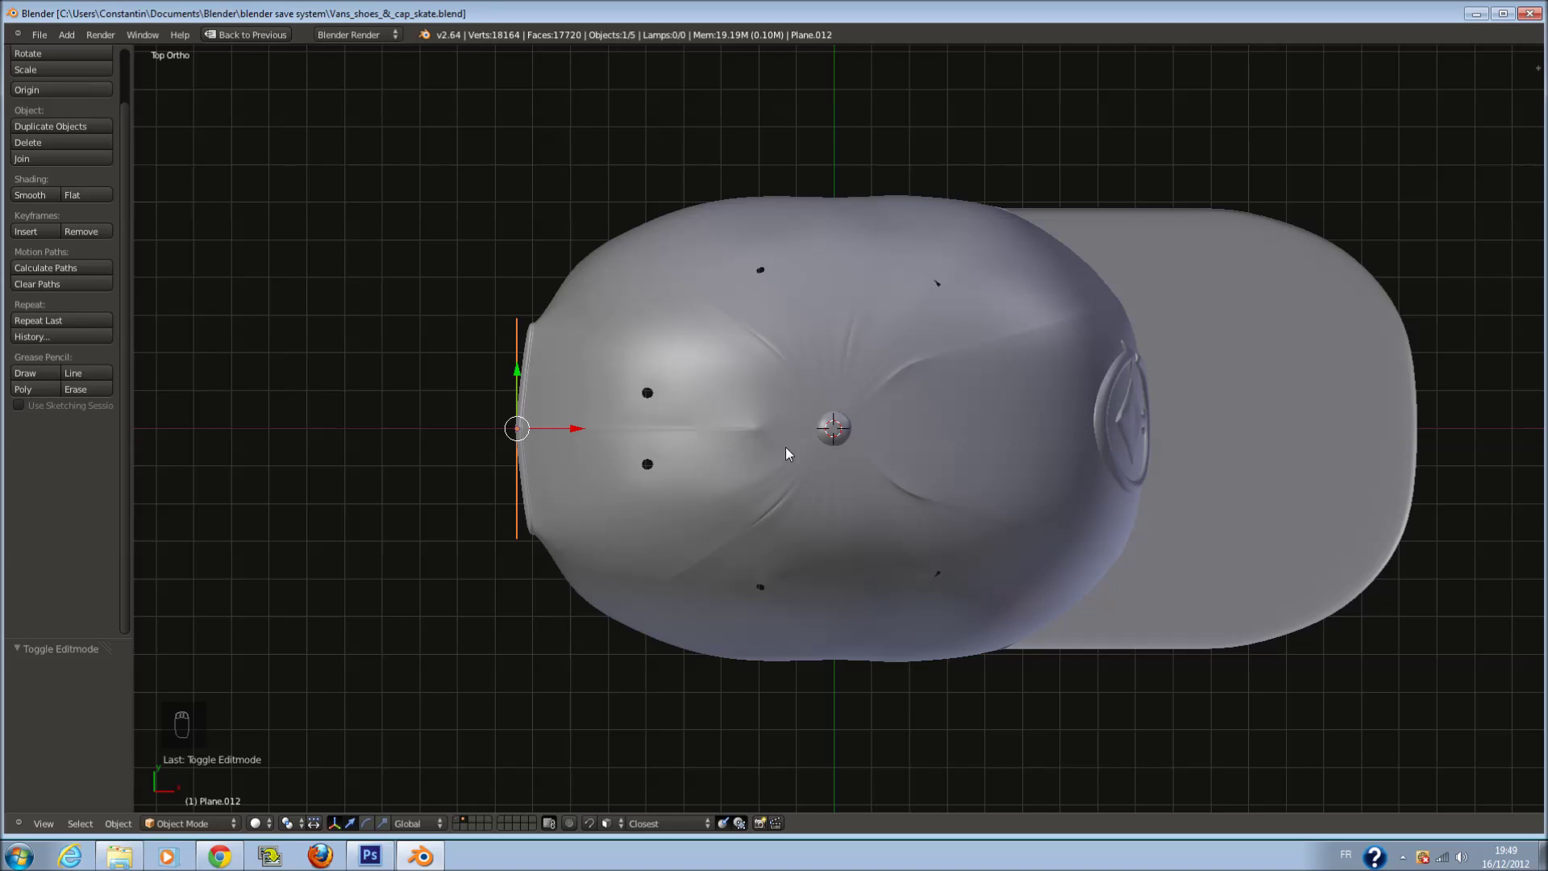
drag(758, 443, 1206, 482)
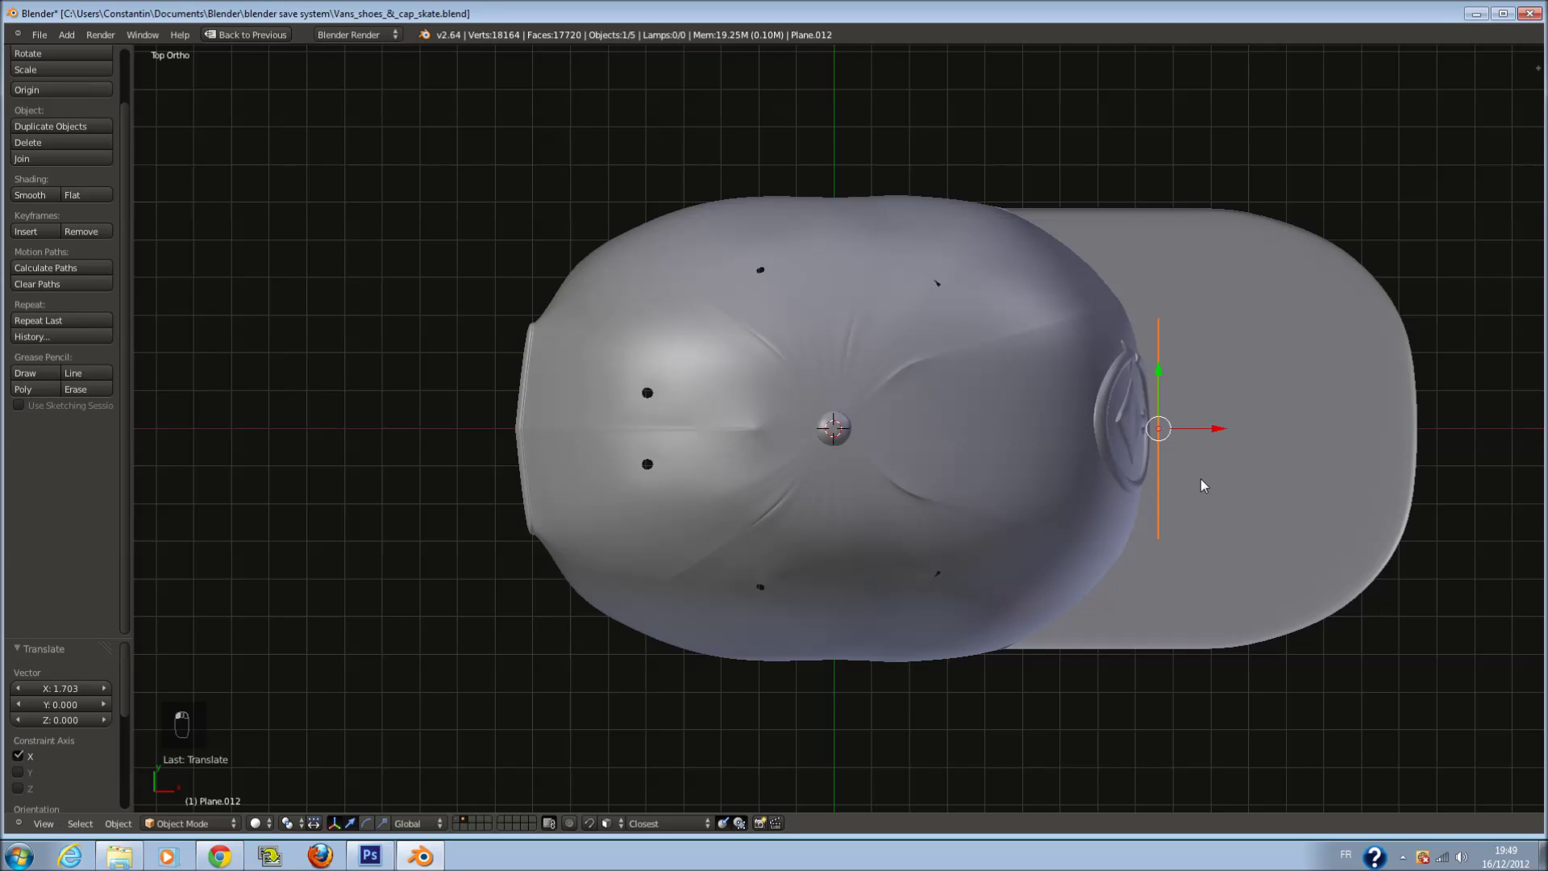
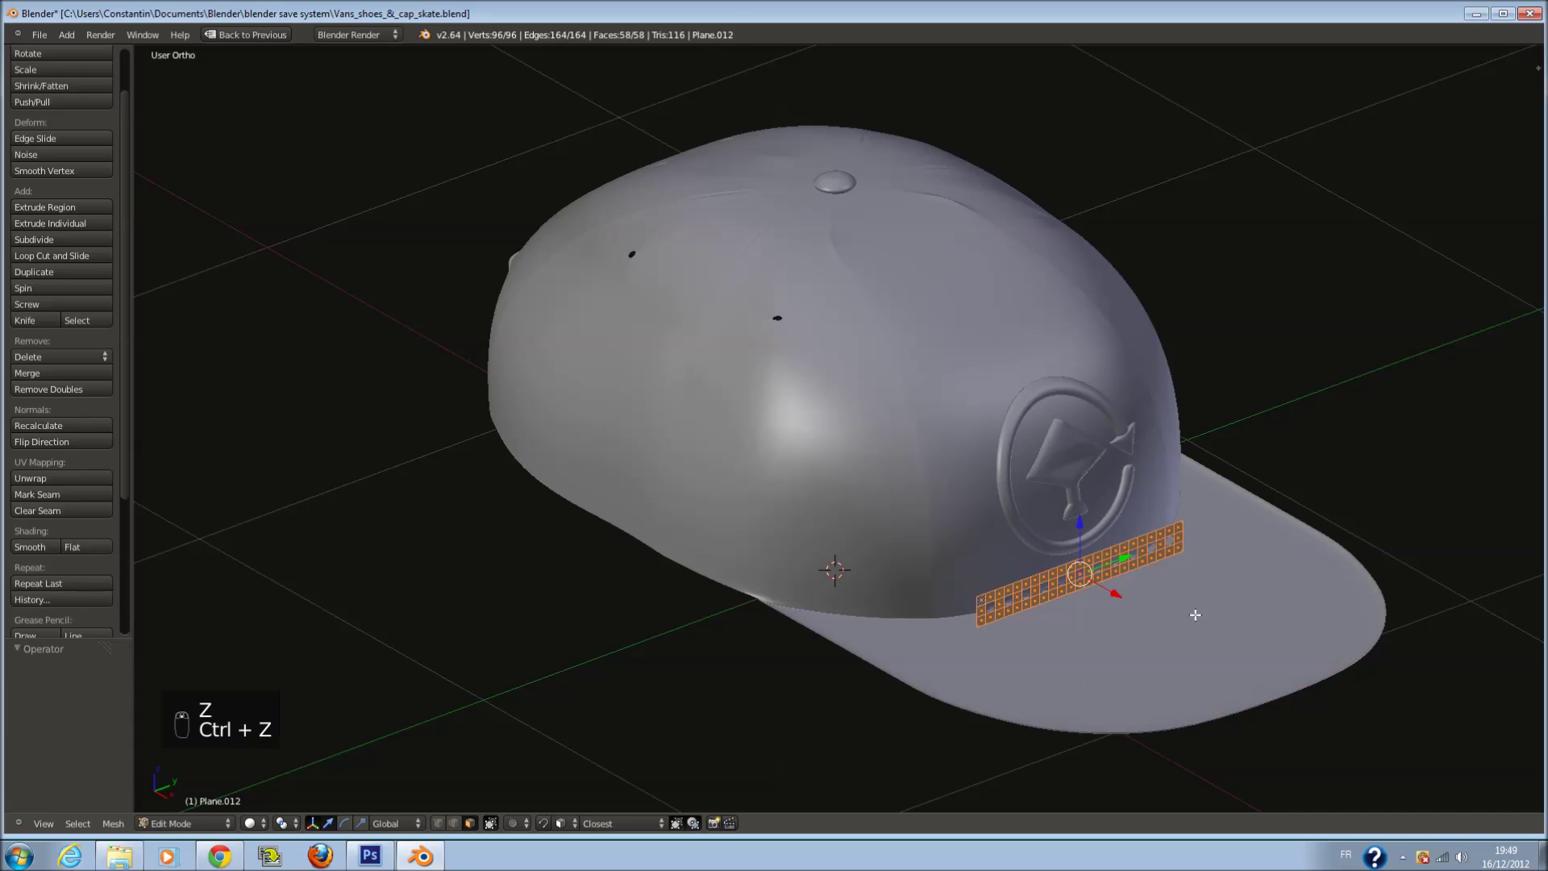
Move the holed strap into place across the lower back opening in Right Ortho view
key(KP_7)
key(KP_3)
key(Tab)
middle_click(818, 451)
key(z)
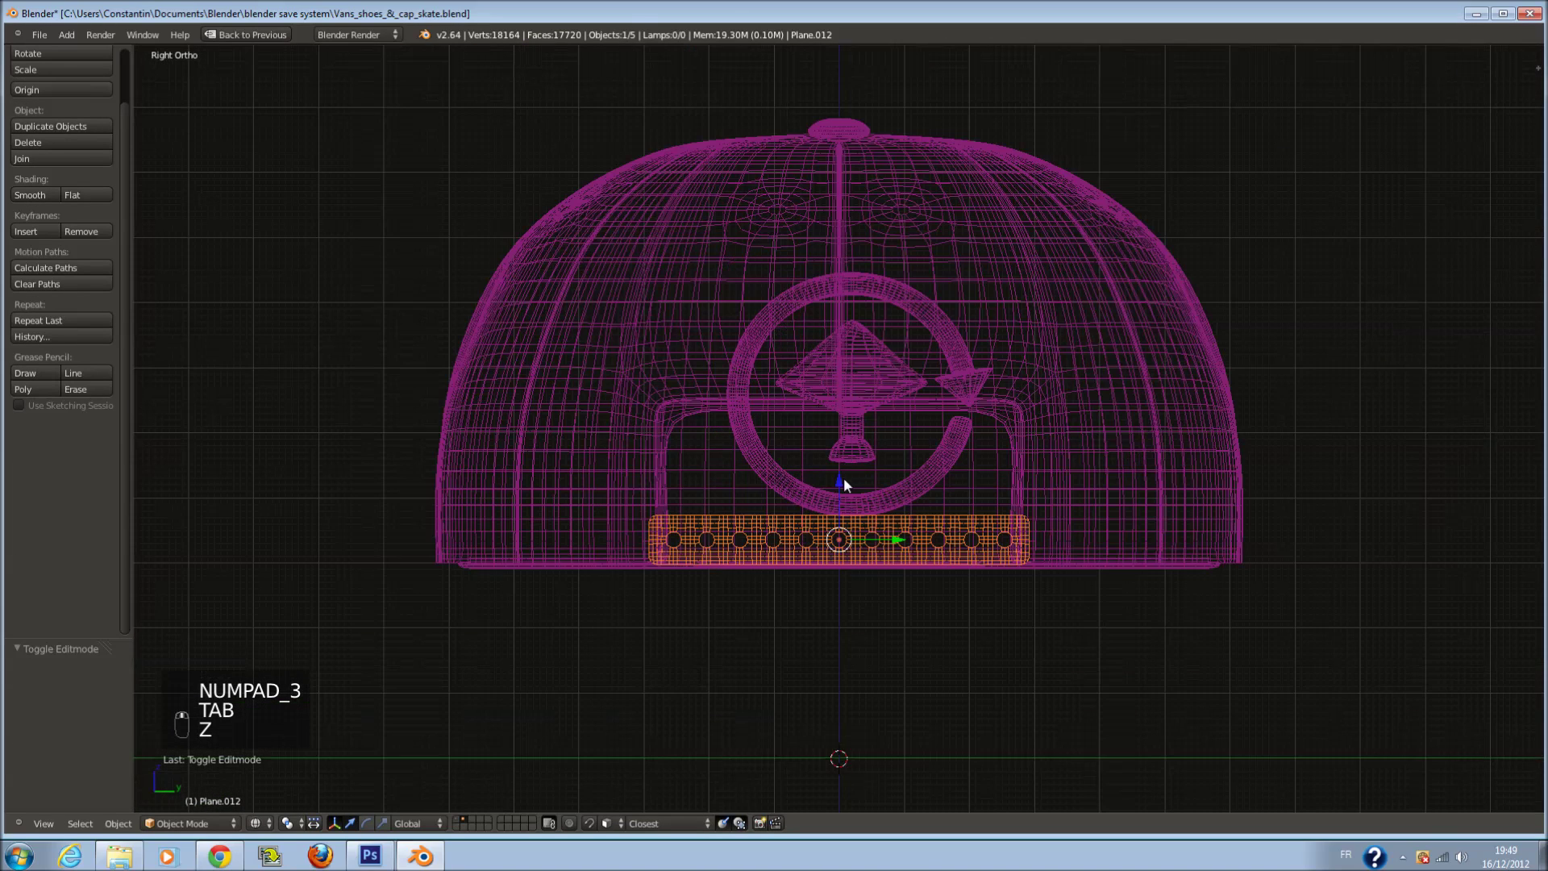
drag(875, 389, 846, 483)
key(h)
drag(846, 484, 840, 461)
key(Tab)
click(840, 461)
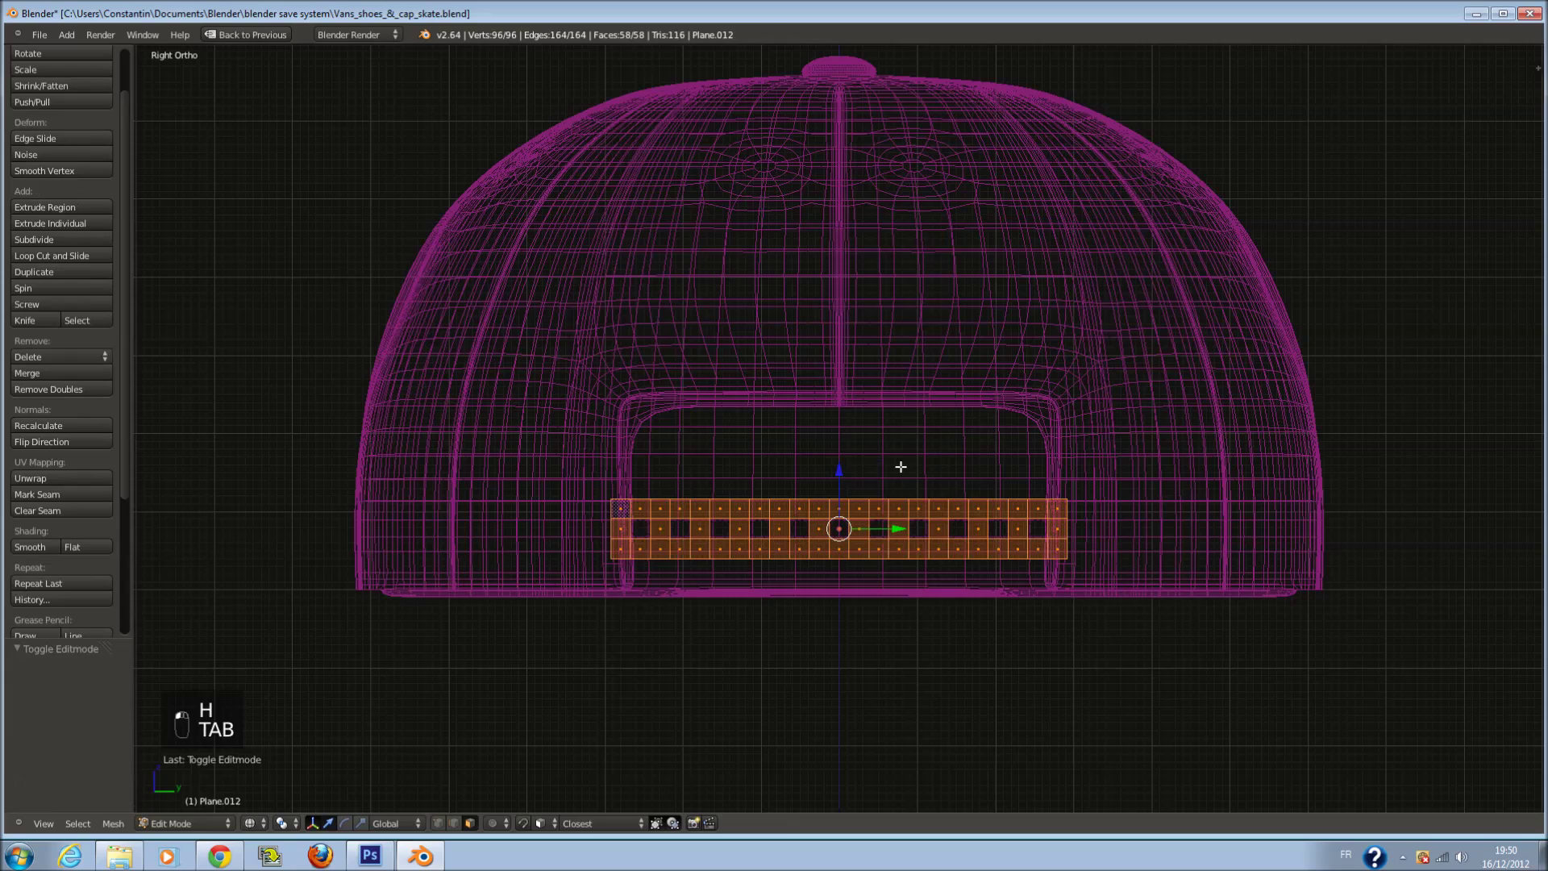
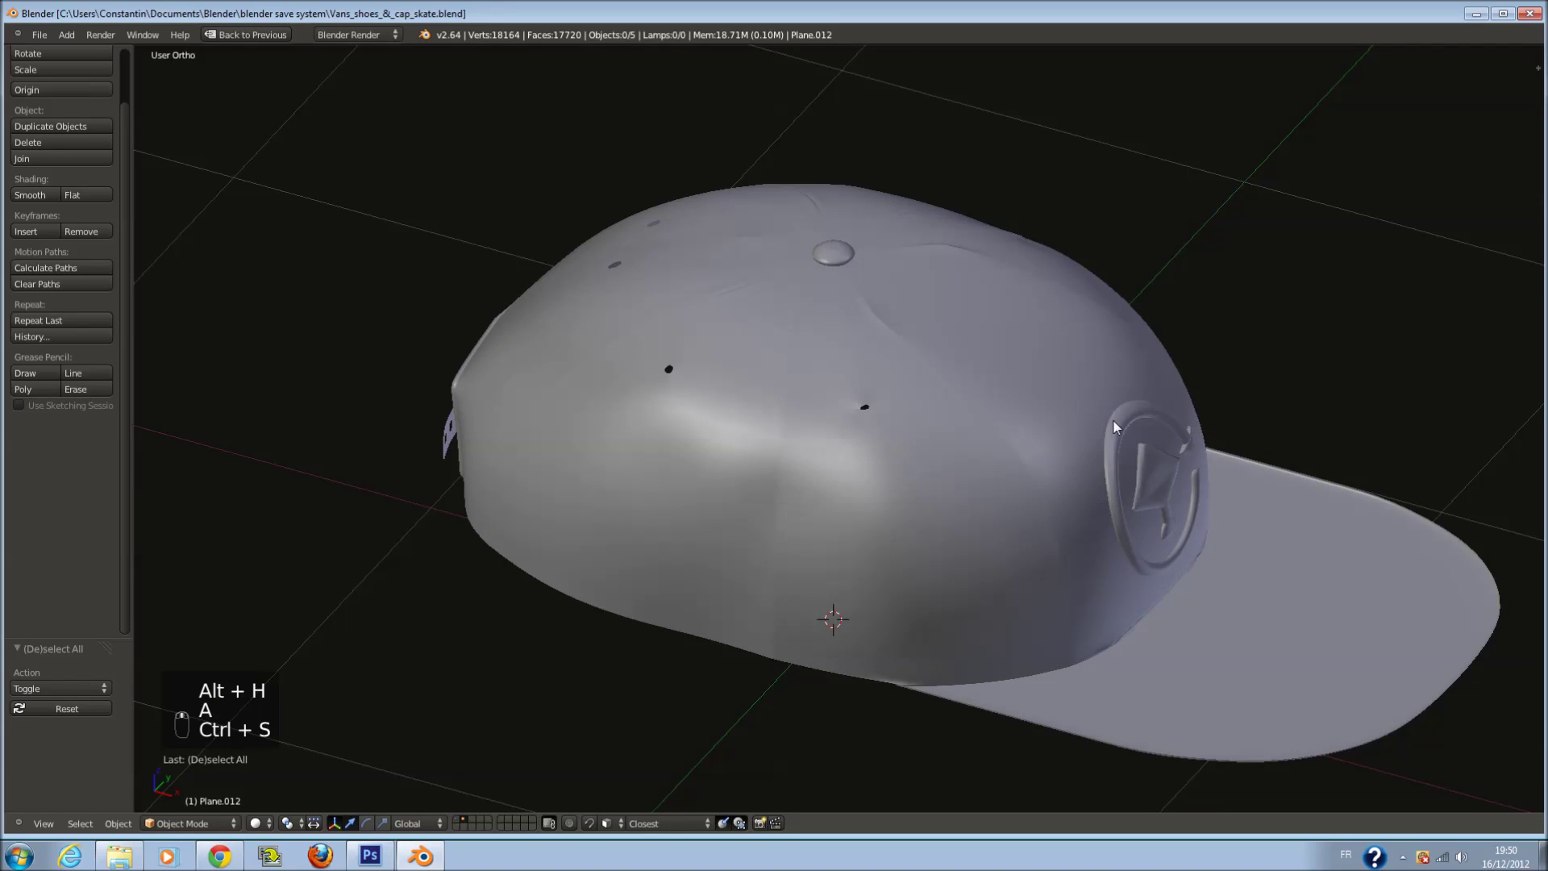
Extrude the holed strip in Top wireframe view to give it depth, then save
key(KP_7)
key(z)
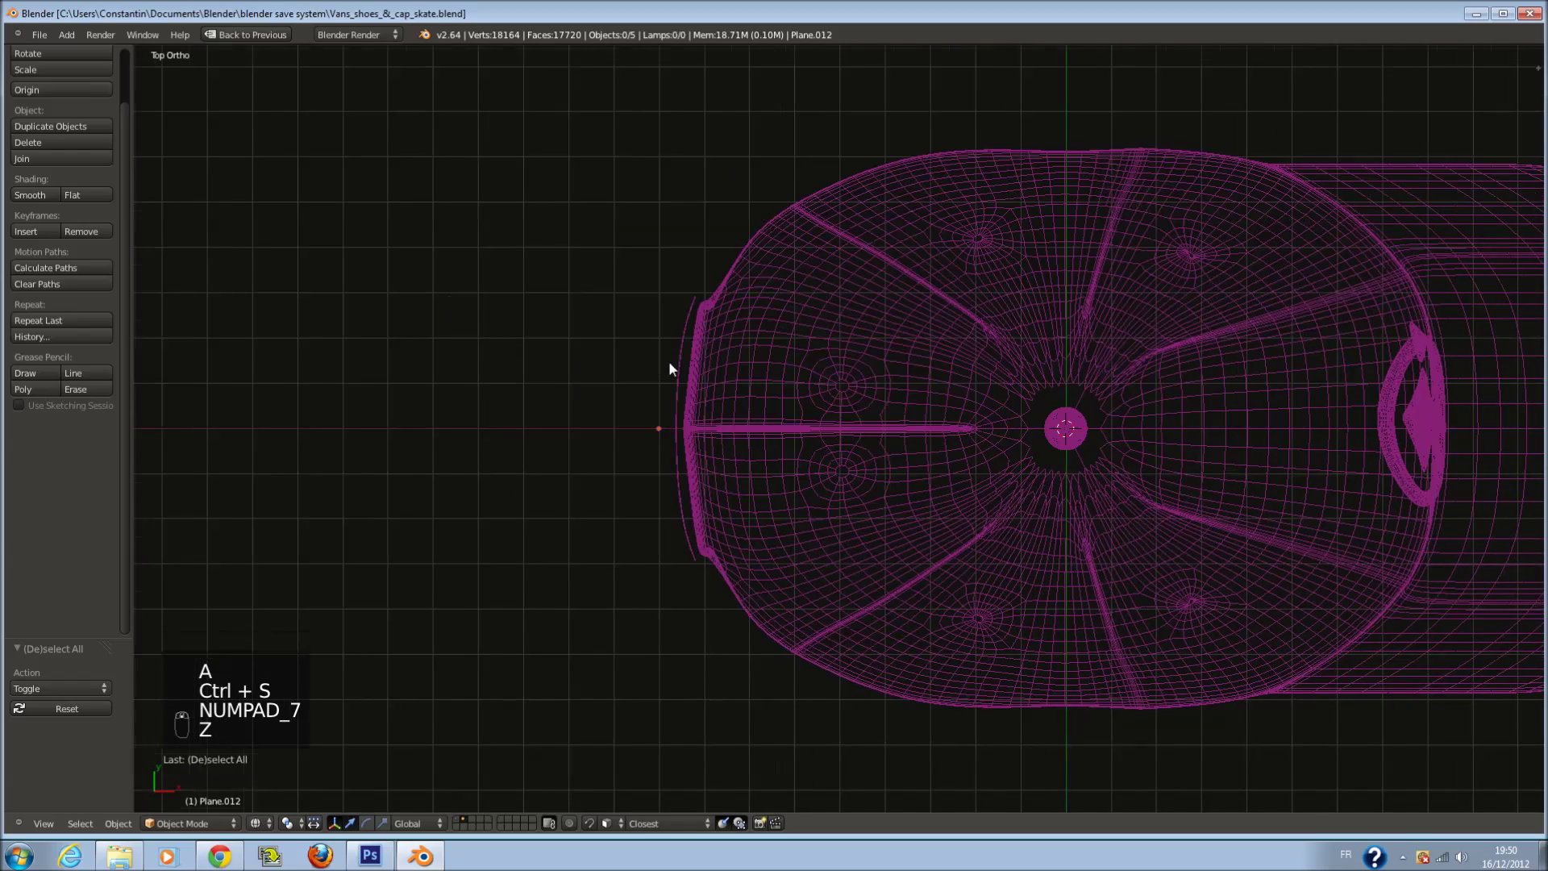
key(Tab)
key(e)
drag(728, 388, 708, 440)
key(Tab)
key(ctrl+s)
key(z)
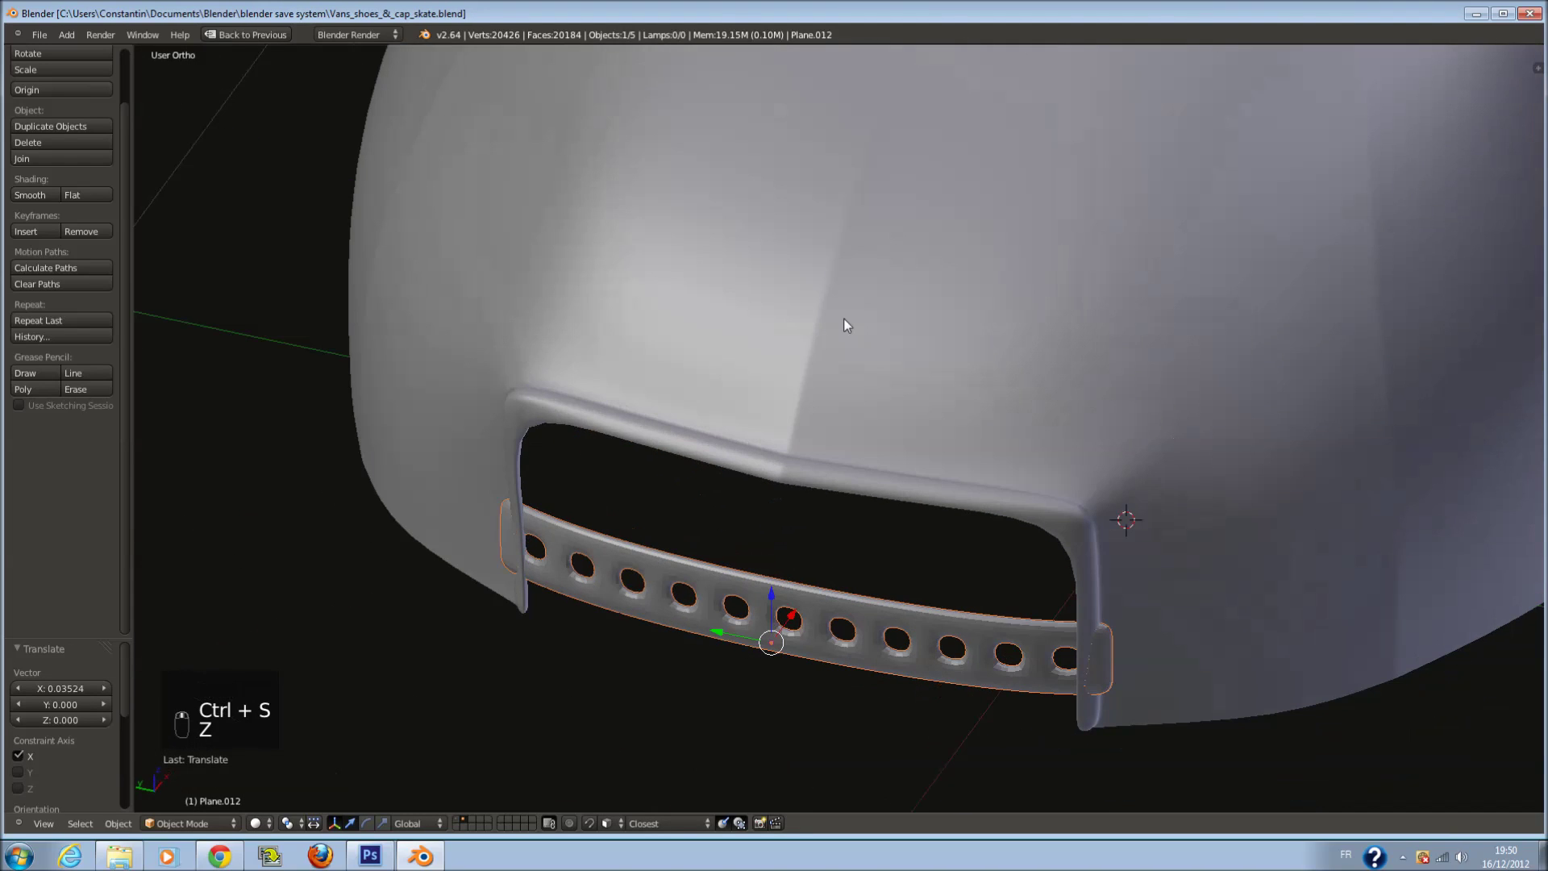
drag(48, 195, 678, 406)
Reposition the strip toward the cap's back opening in Top view and save
key(KP_7)
key(z)
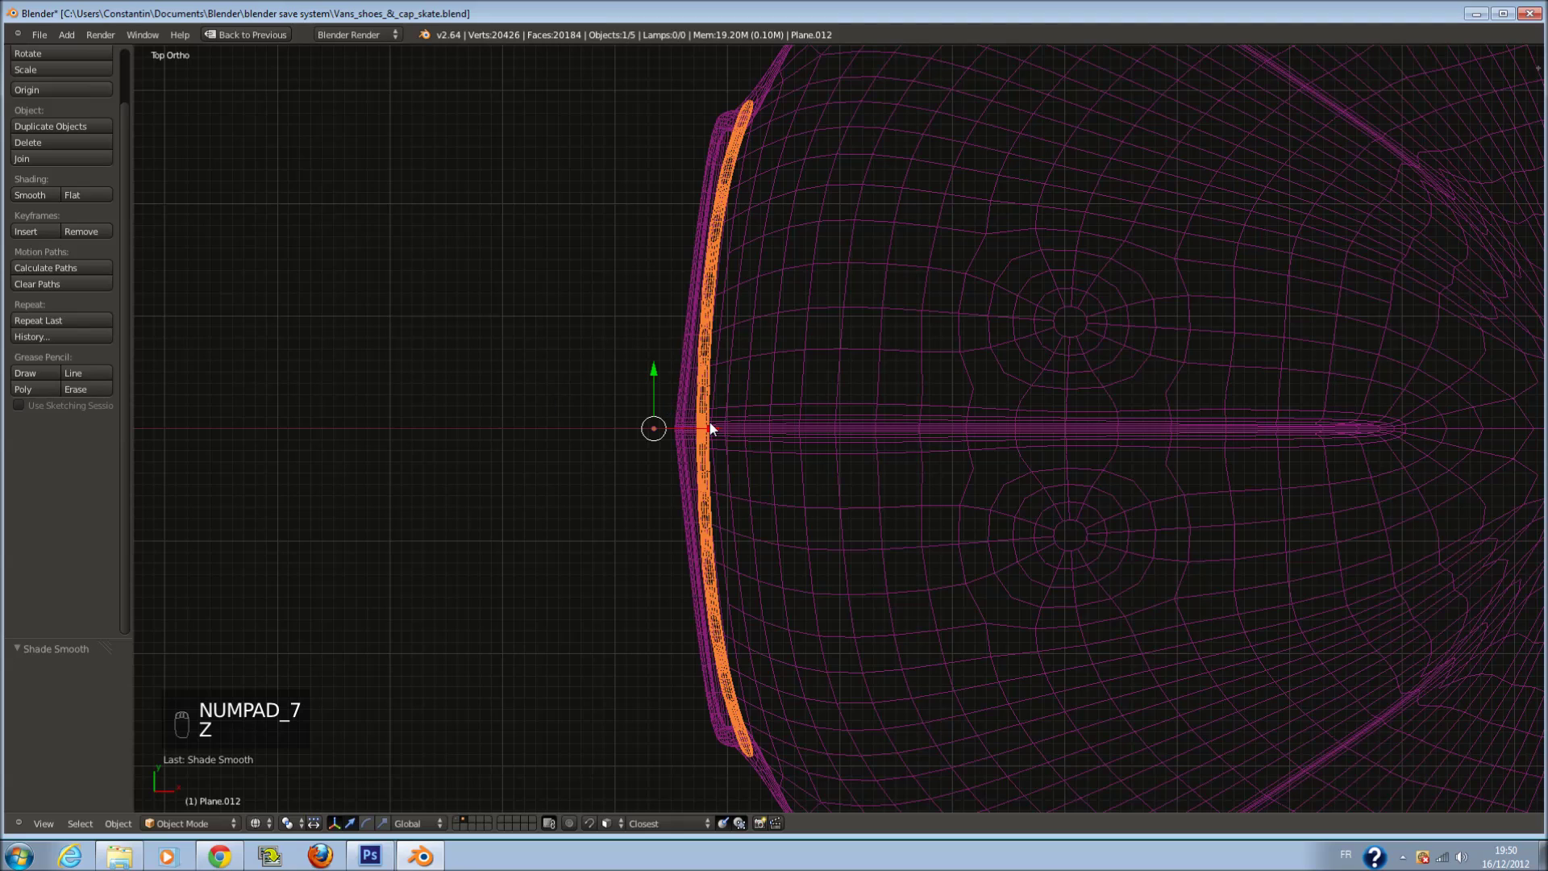
drag(724, 431, 914, 369)
drag(890, 402, 964, 198)
key(z)
key(ctrl+s)
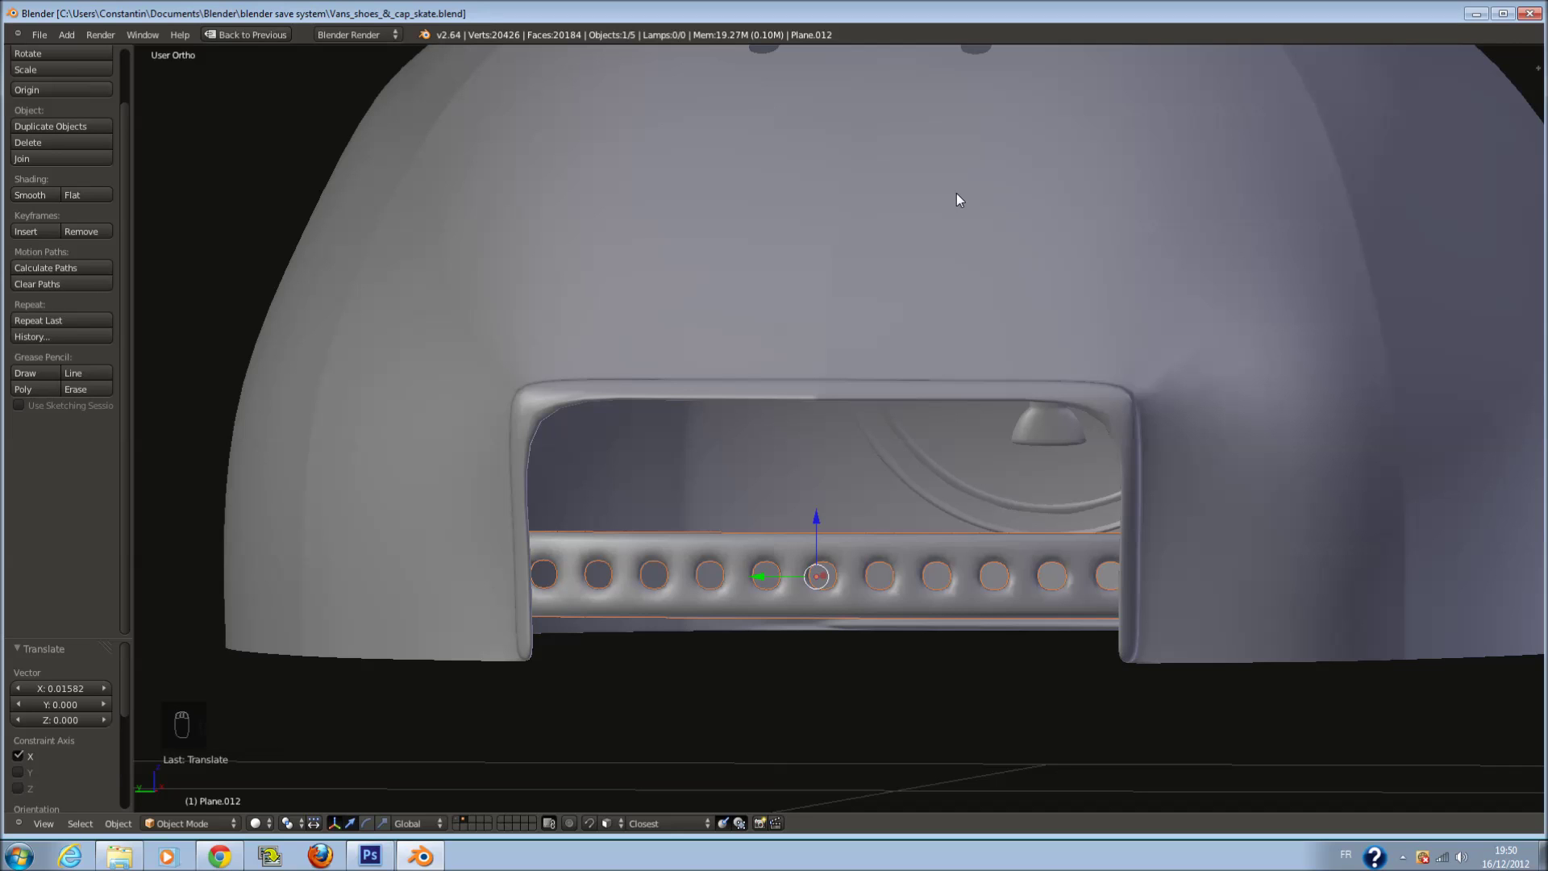
From back and side views, scale the strip to span the opening's full width
key(KP_1)
key(ctrl+KP_1)
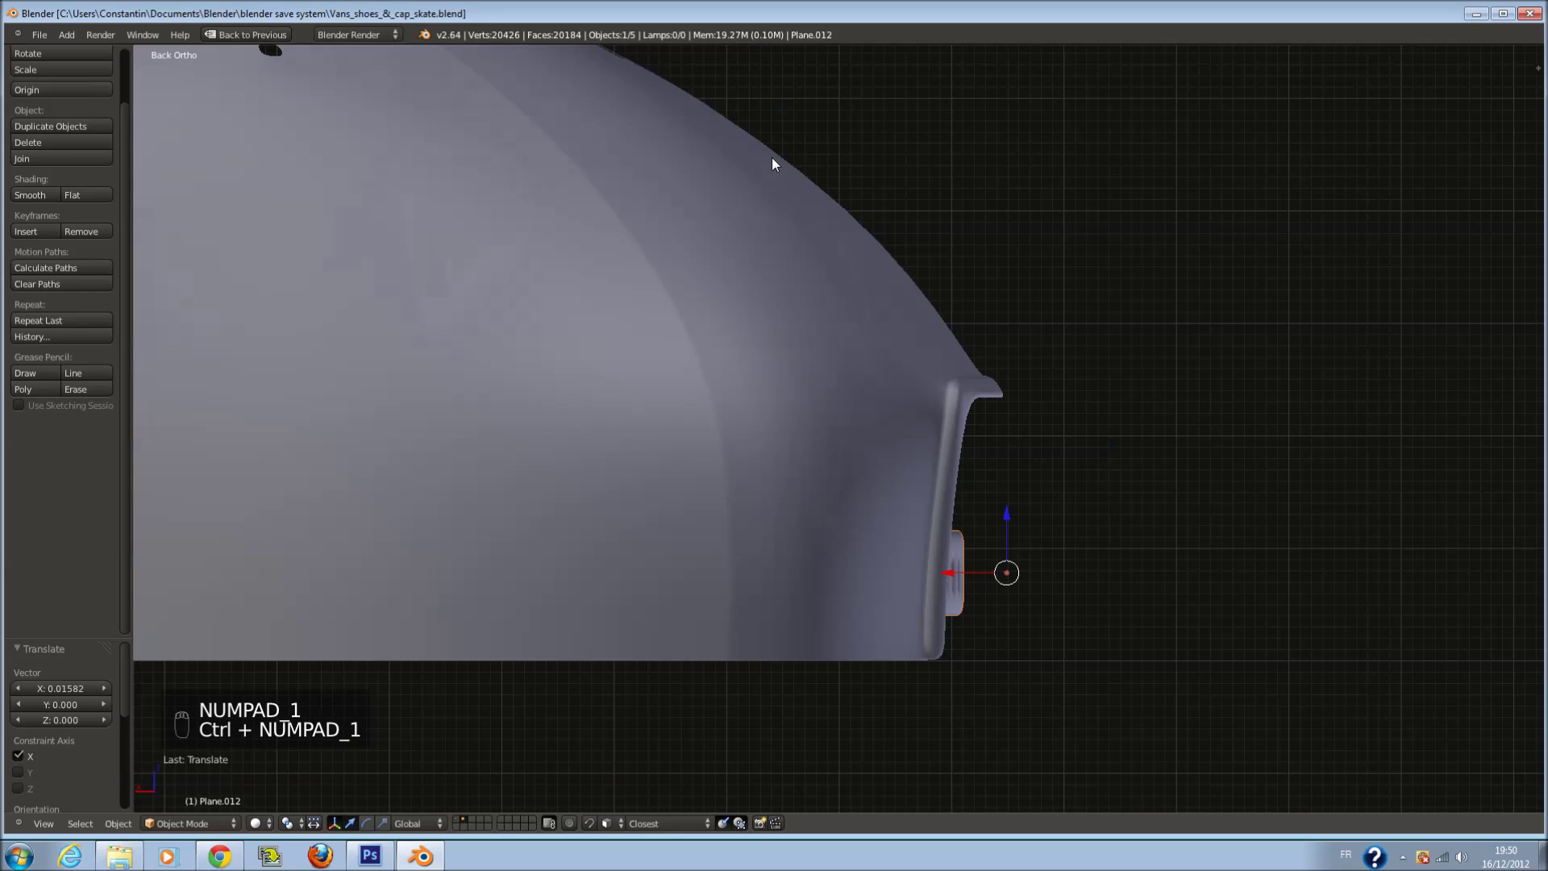
key(ctrl+KP_3)
drag(787, 193, 841, 535)
key(s)
drag(841, 535, 845, 542)
key(s)
drag(845, 542, 855, 469)
right_click(824, 472)
key(ctrl+s)
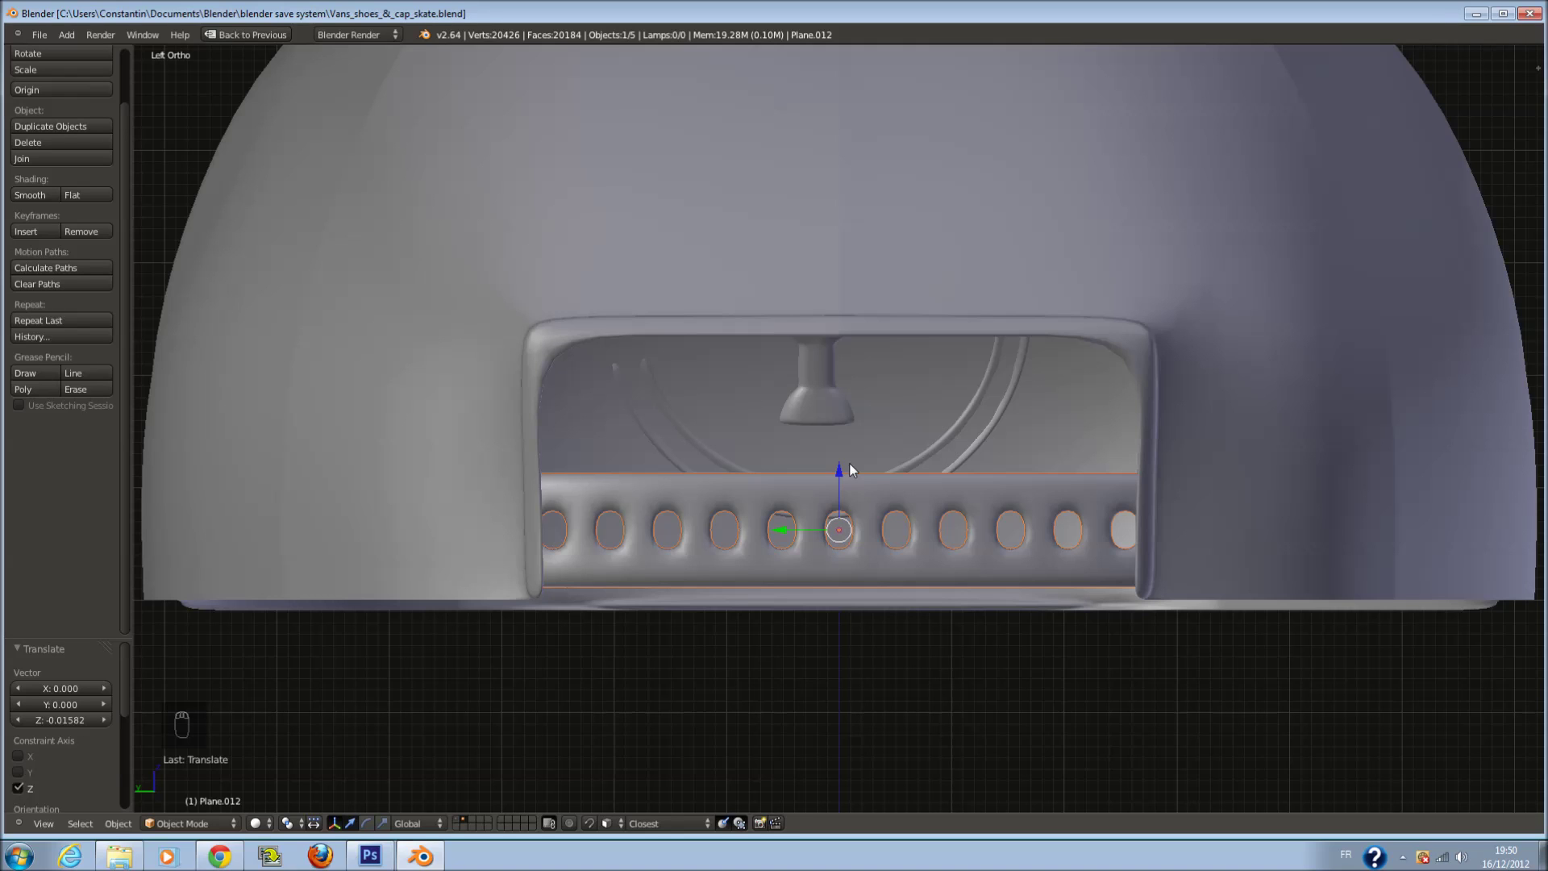
drag(917, 483, 1013, 491)
Step back through the last strip edits with repeated undo
key(Tab)
key(z)
key(Tab)
key(ctrl+z)
key(ctrl+z)
key(ctrl+z)
key(ctrl+z)
key(ctrl+z)
key(ctrl+z)
key(ctrl+z)
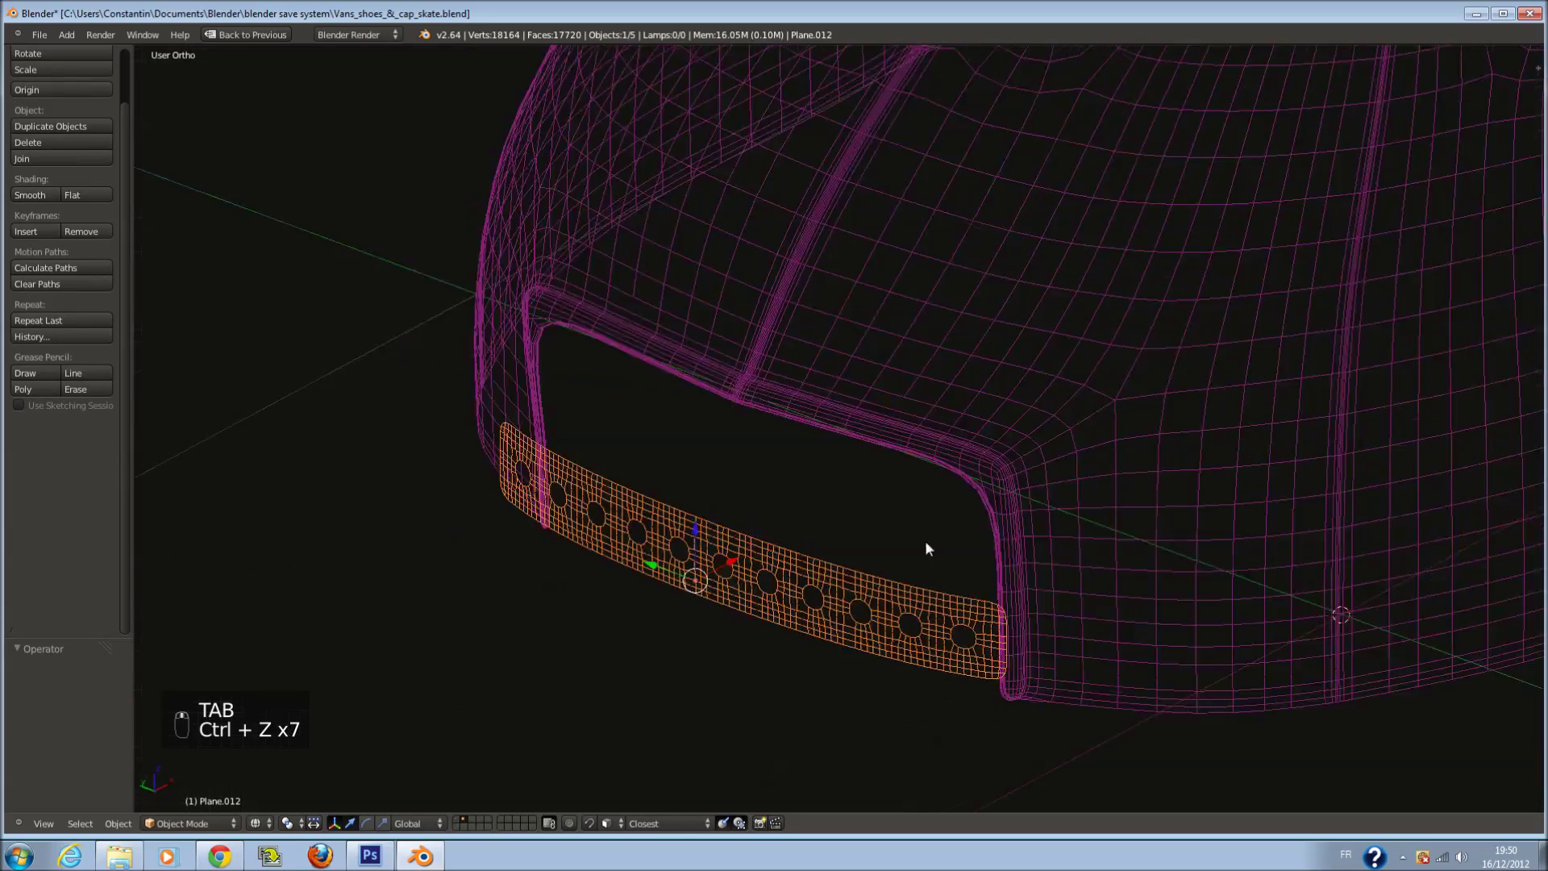
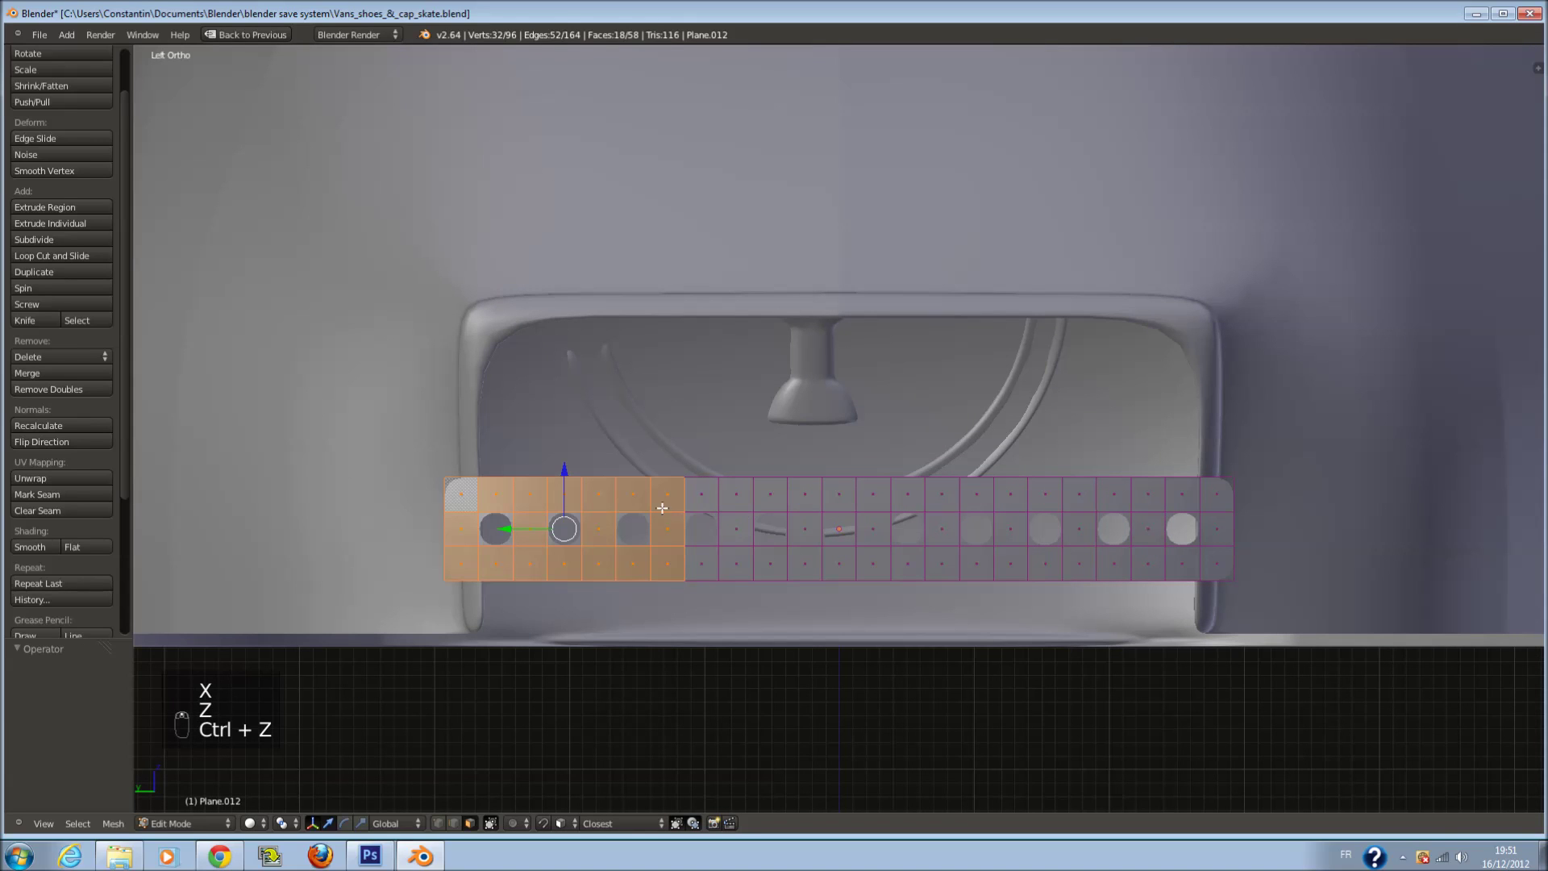
Start circle-selecting the faces around the strip's first holes
key(c)
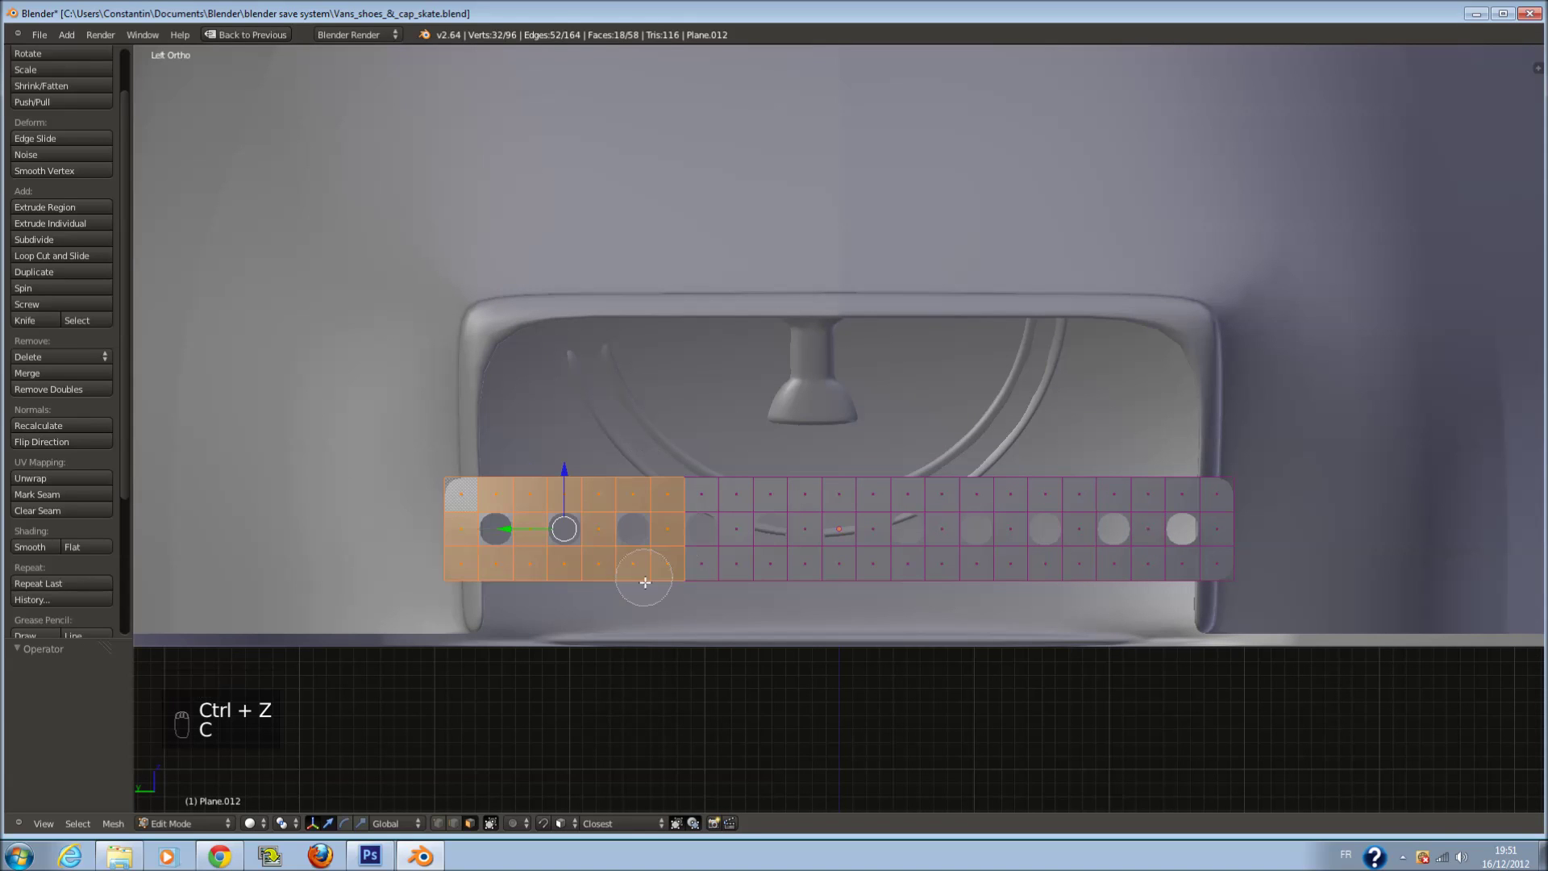
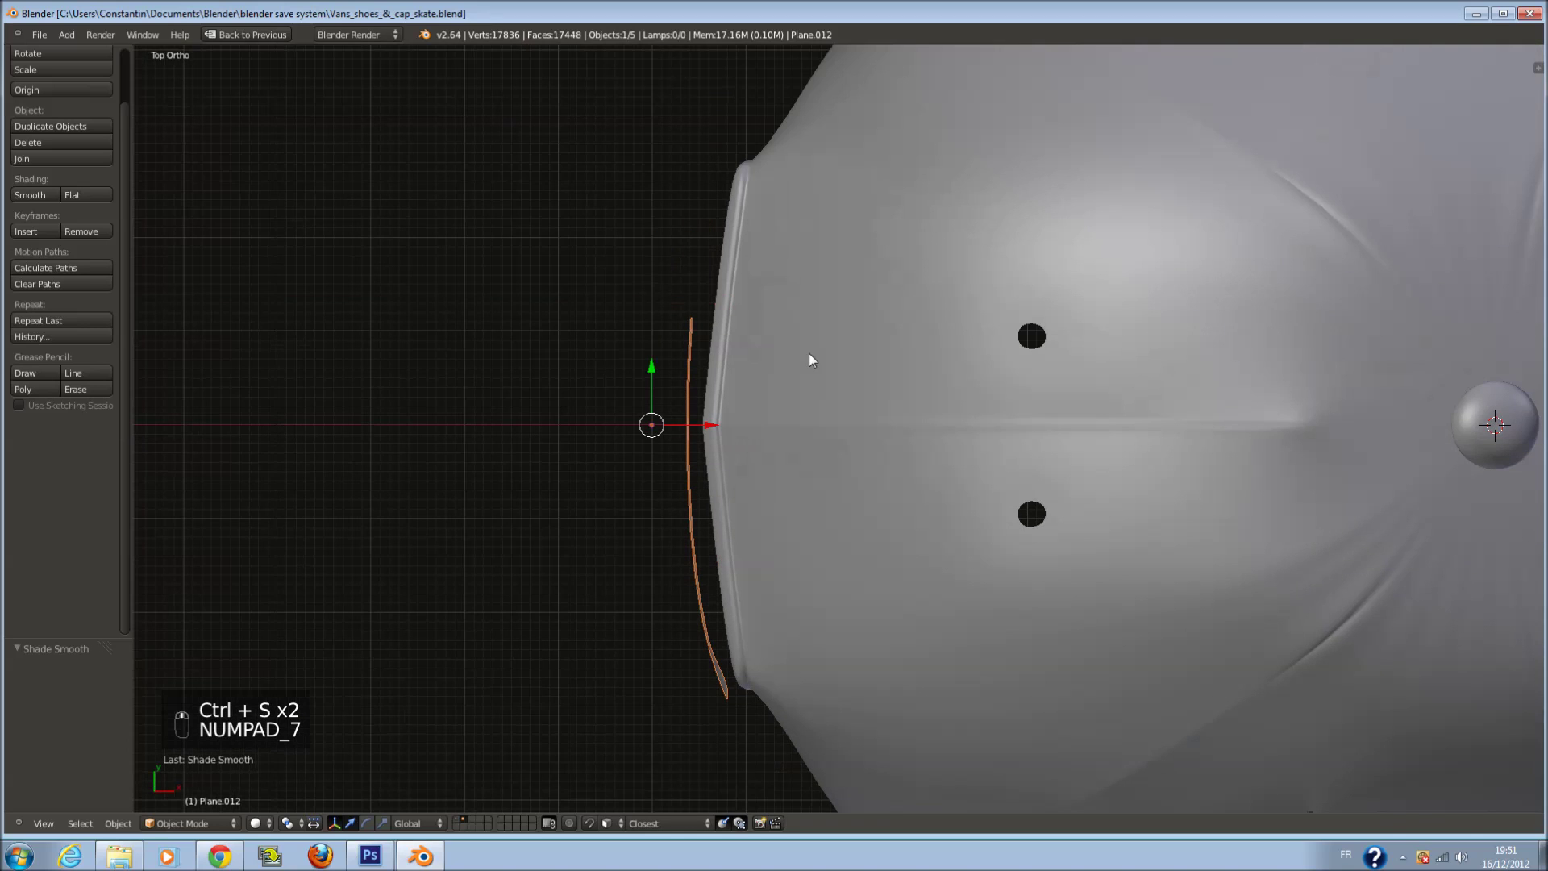
Try scaling the strap end, undo it, and drag the strap toward the opening's side
key(s)
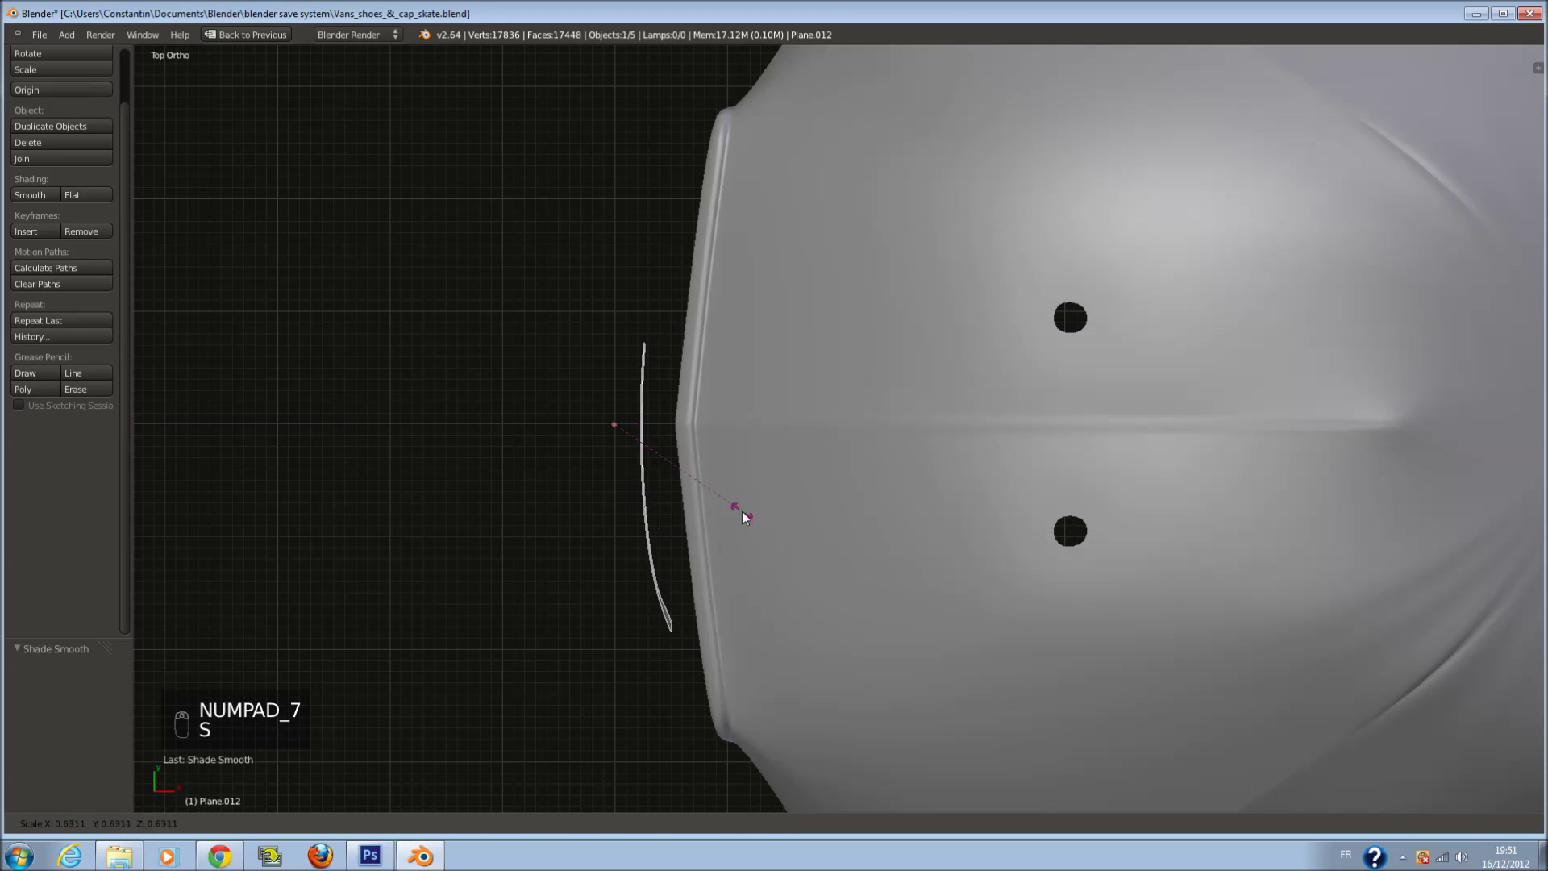
key(z)
drag(643, 430, 716, 437)
key(ctrl+z)
key(s)
drag(753, 463, 669, 200)
key(ctrl+z)
drag(621, 374, 1005, 329)
Rotate the short strap to hang down from the opening's side and save
key(r)
key(r)
middle_click(846, 218)
key(a)
key(ctrl+s)
key(z)
drag(922, 583, 837, 570)
key(ctrl+s)
Check the rounded strap from front, back and side views, saving, then list mesh shapes to add
key(KP_1)
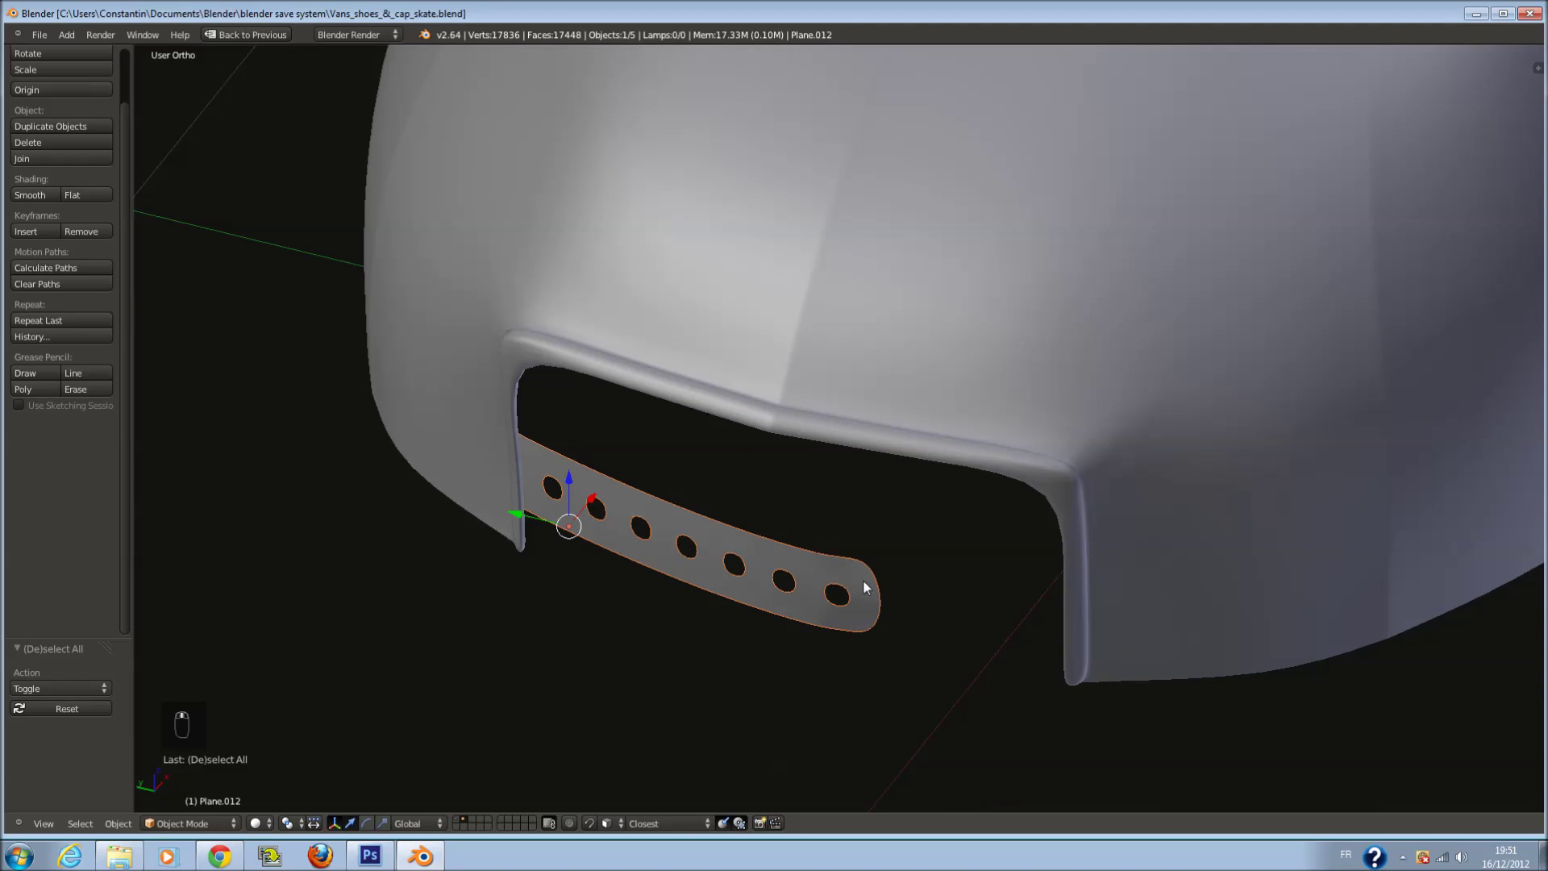
key(ctrl+s)
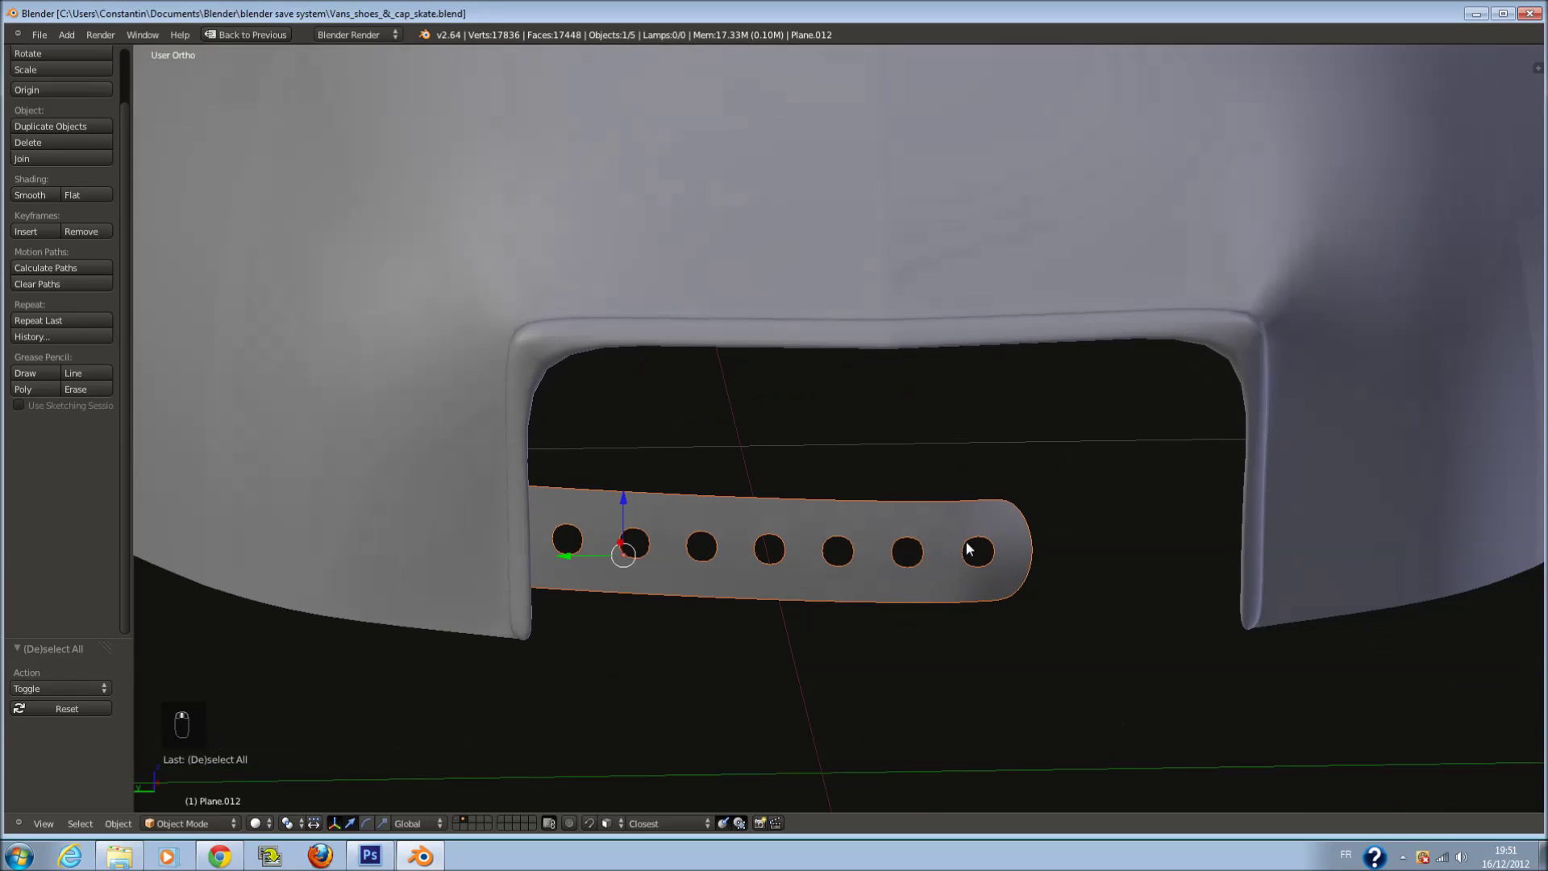
key(ctrl+s)
key(ctrl+s)
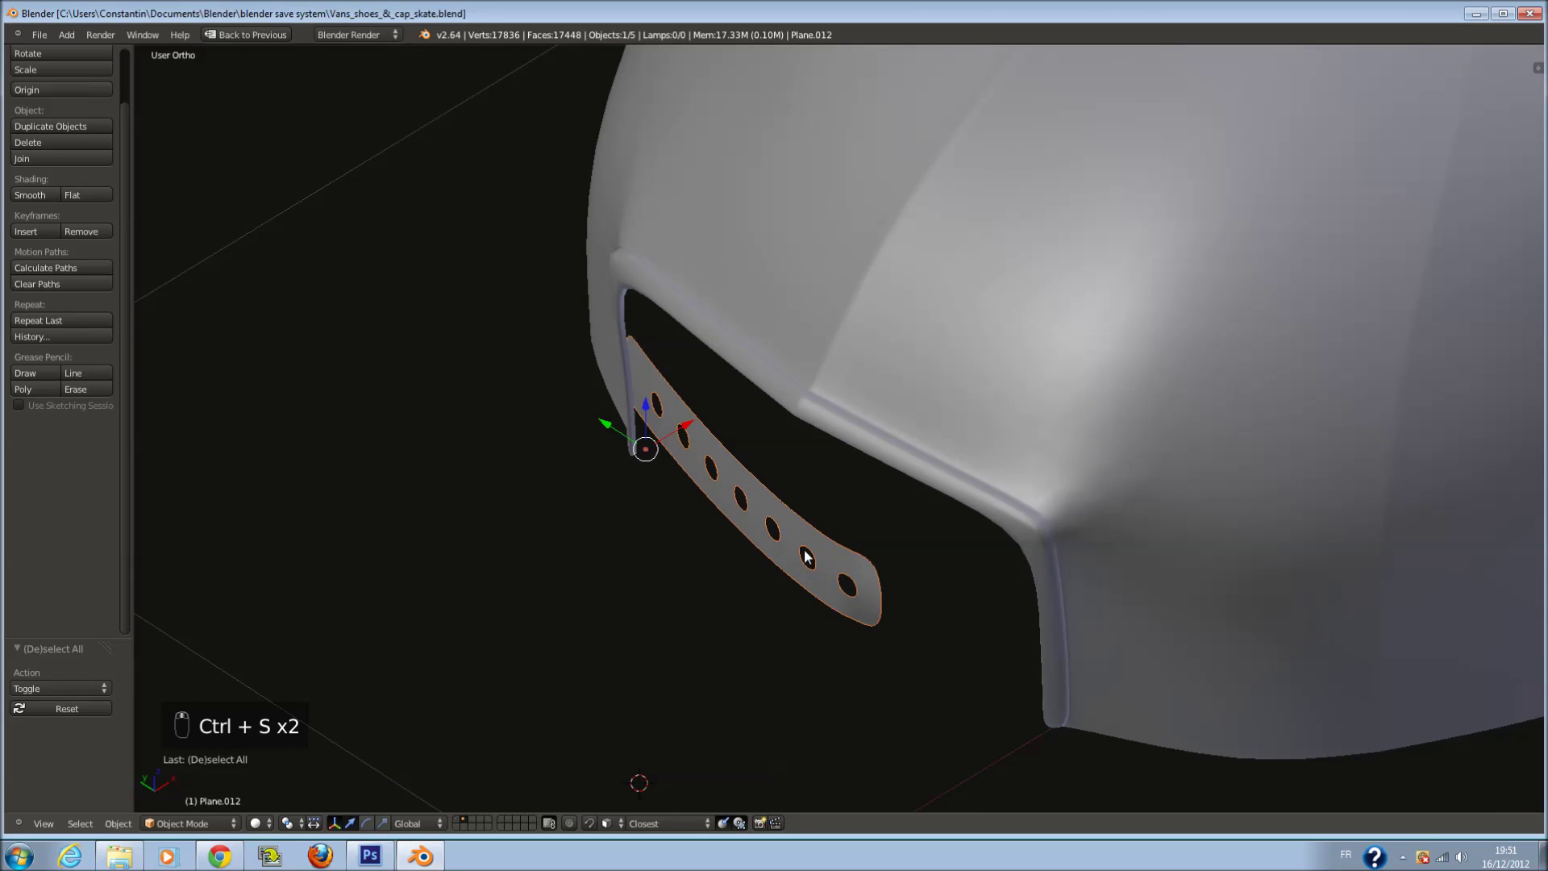
key(KP_1)
key(ctrl+KP_1)
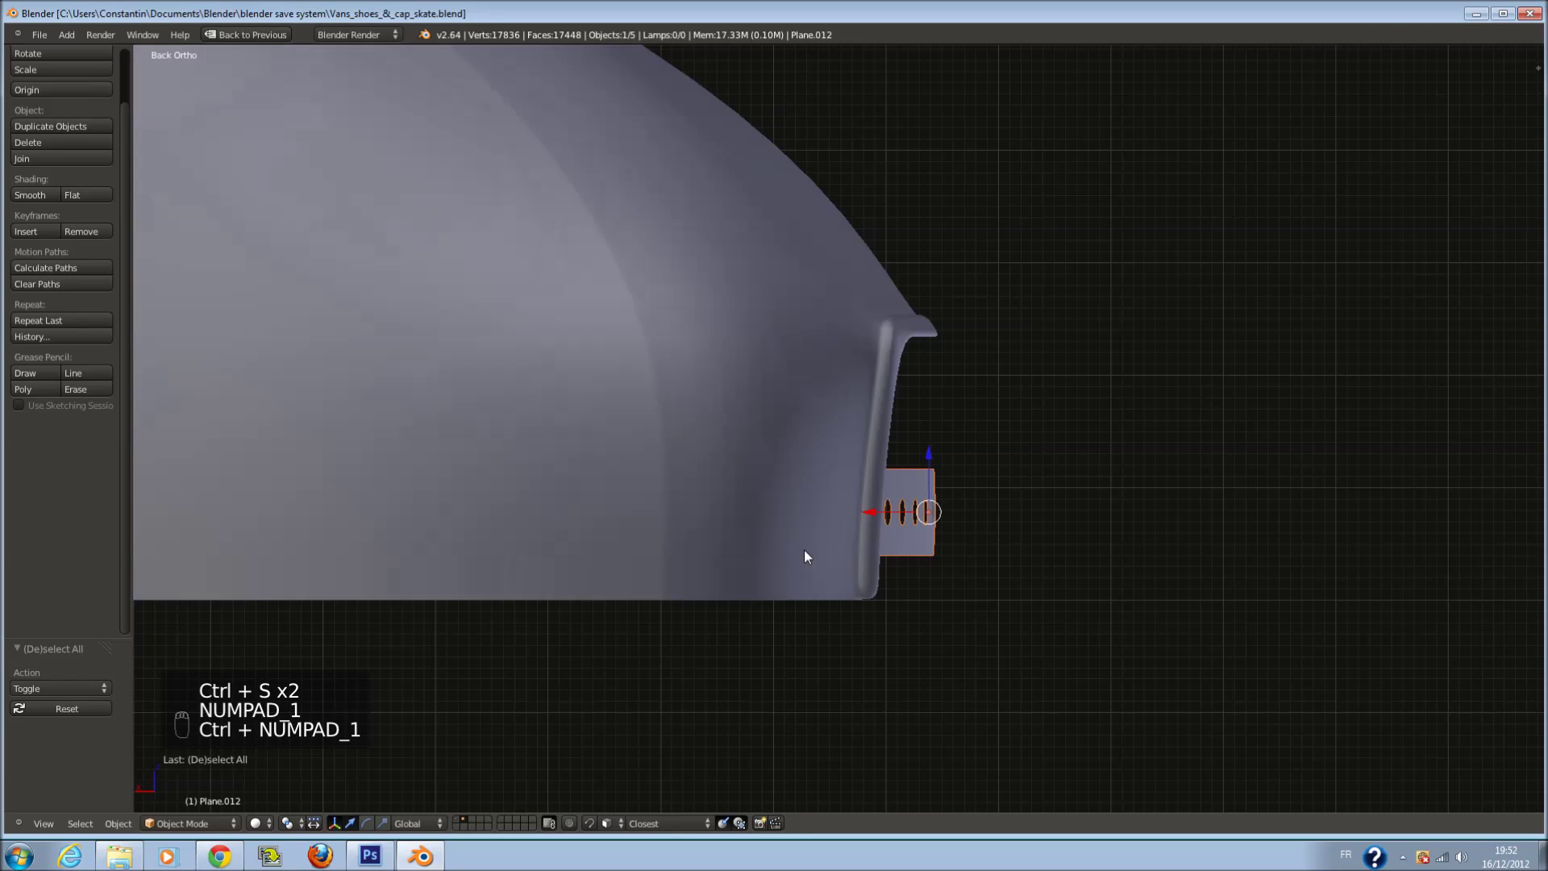
key(ctrl+KP_3)
key(ctrl+s)
key(z)
key(a)
key(ctrl+s)
key(shift+a)
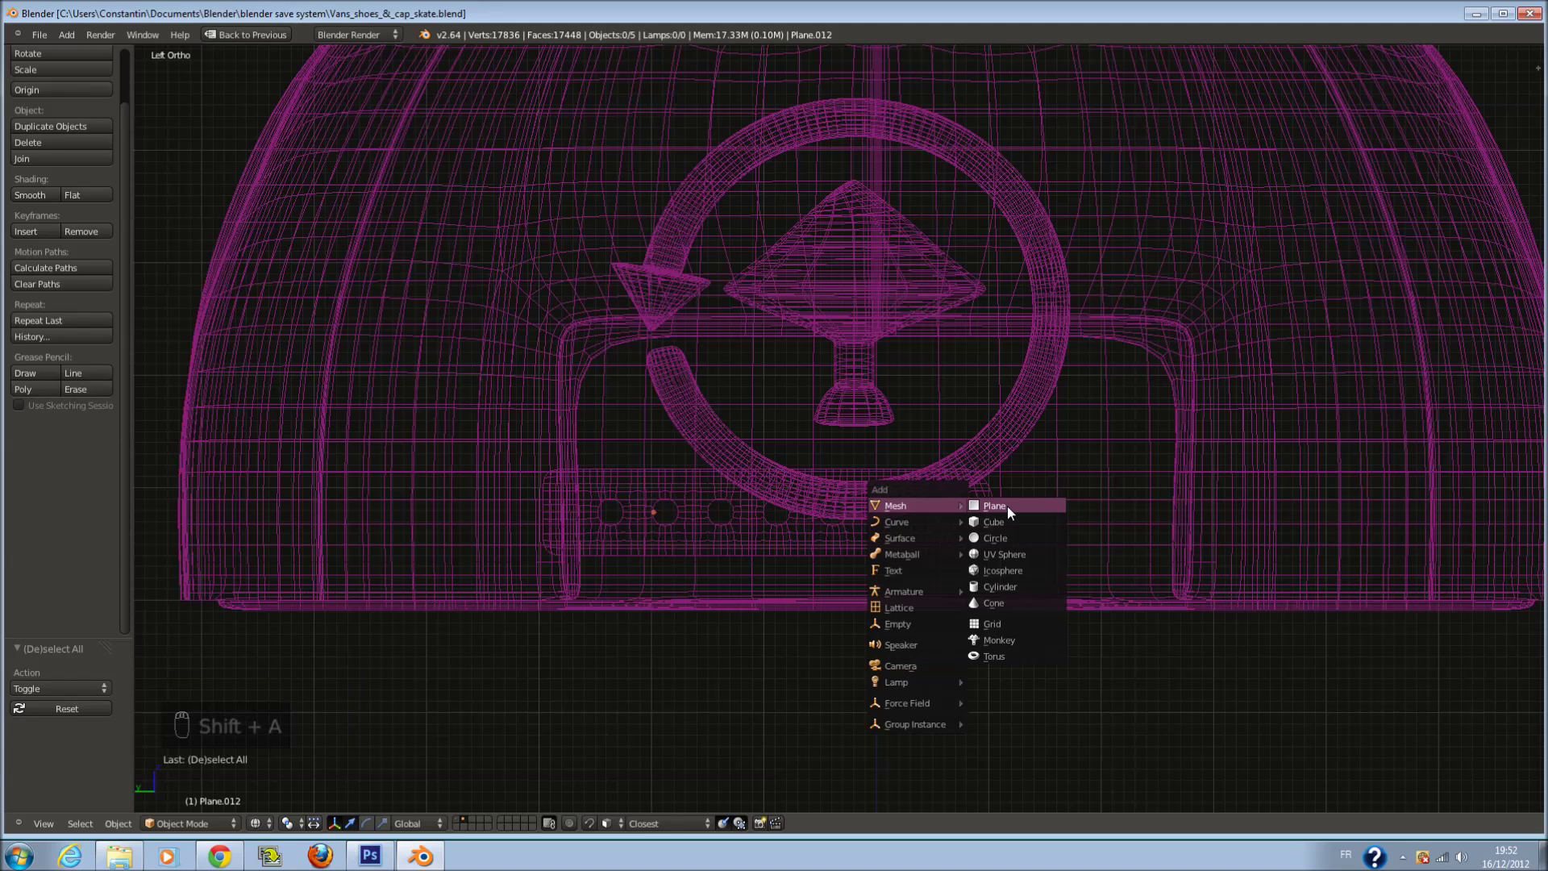
Rotate and scale the new plane into a flat strap across the back opening
middle_click(1021, 510)
key(r)
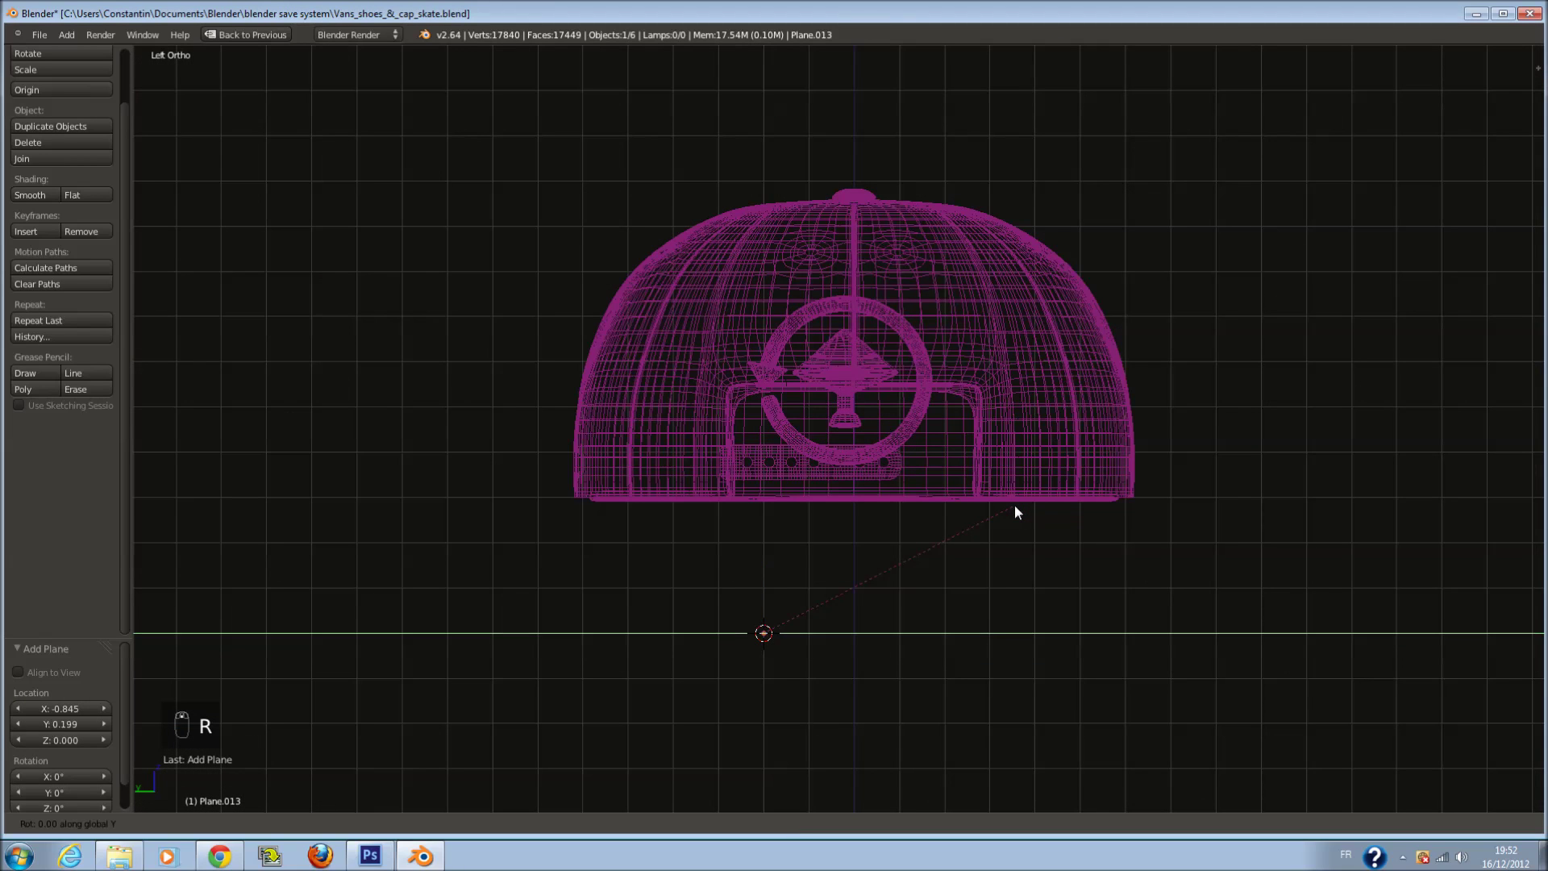
drag(1021, 510, 741, 695)
key(s)
key(s)
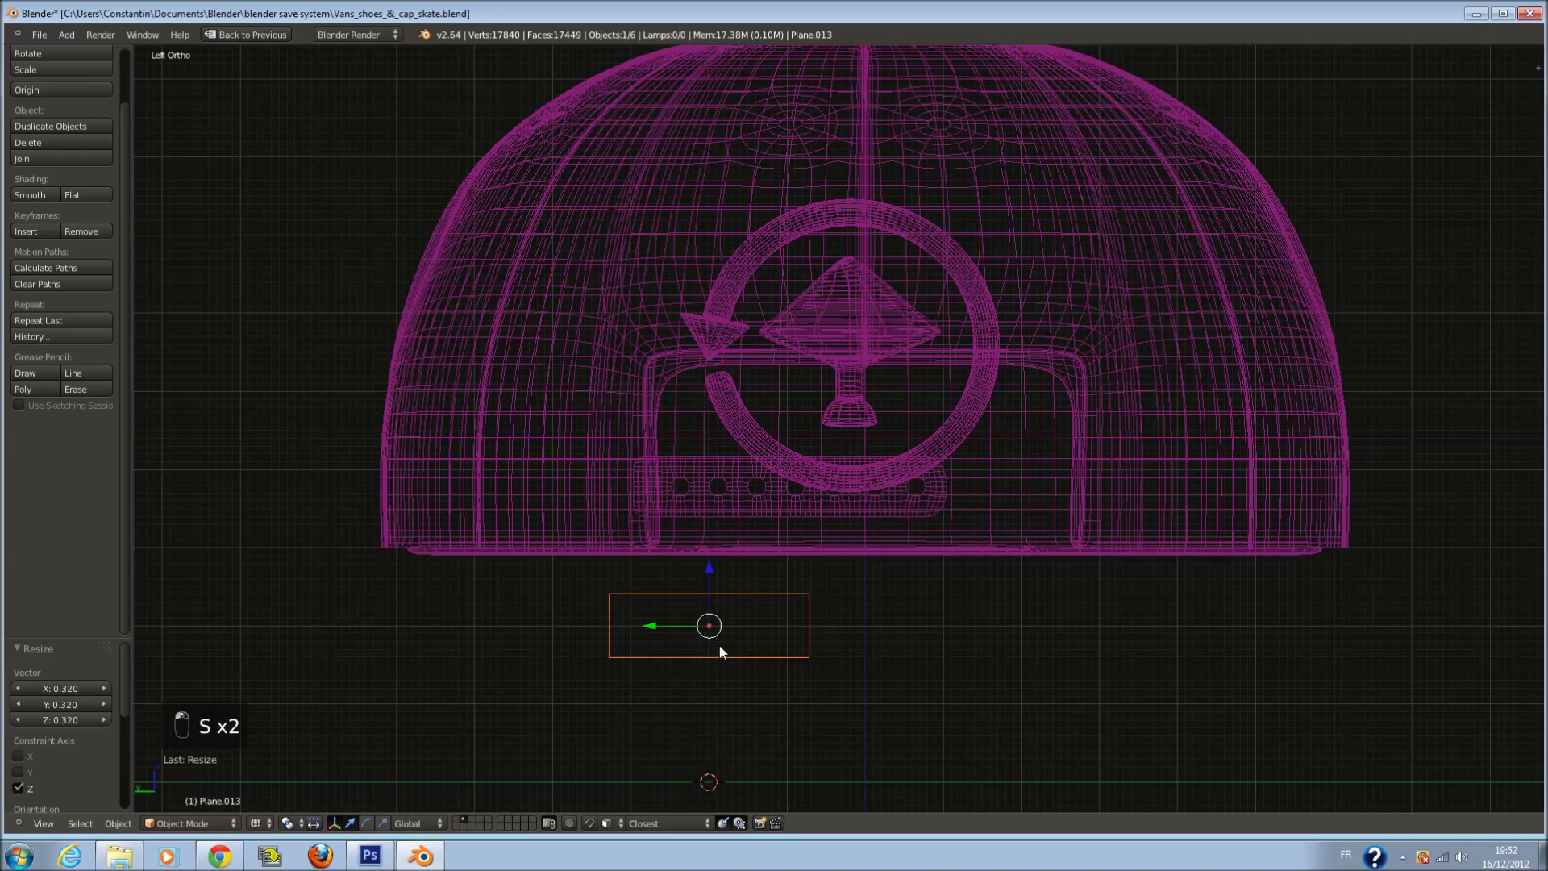
drag(867, 615, 861, 582)
drag(862, 582, 845, 613)
key(z)
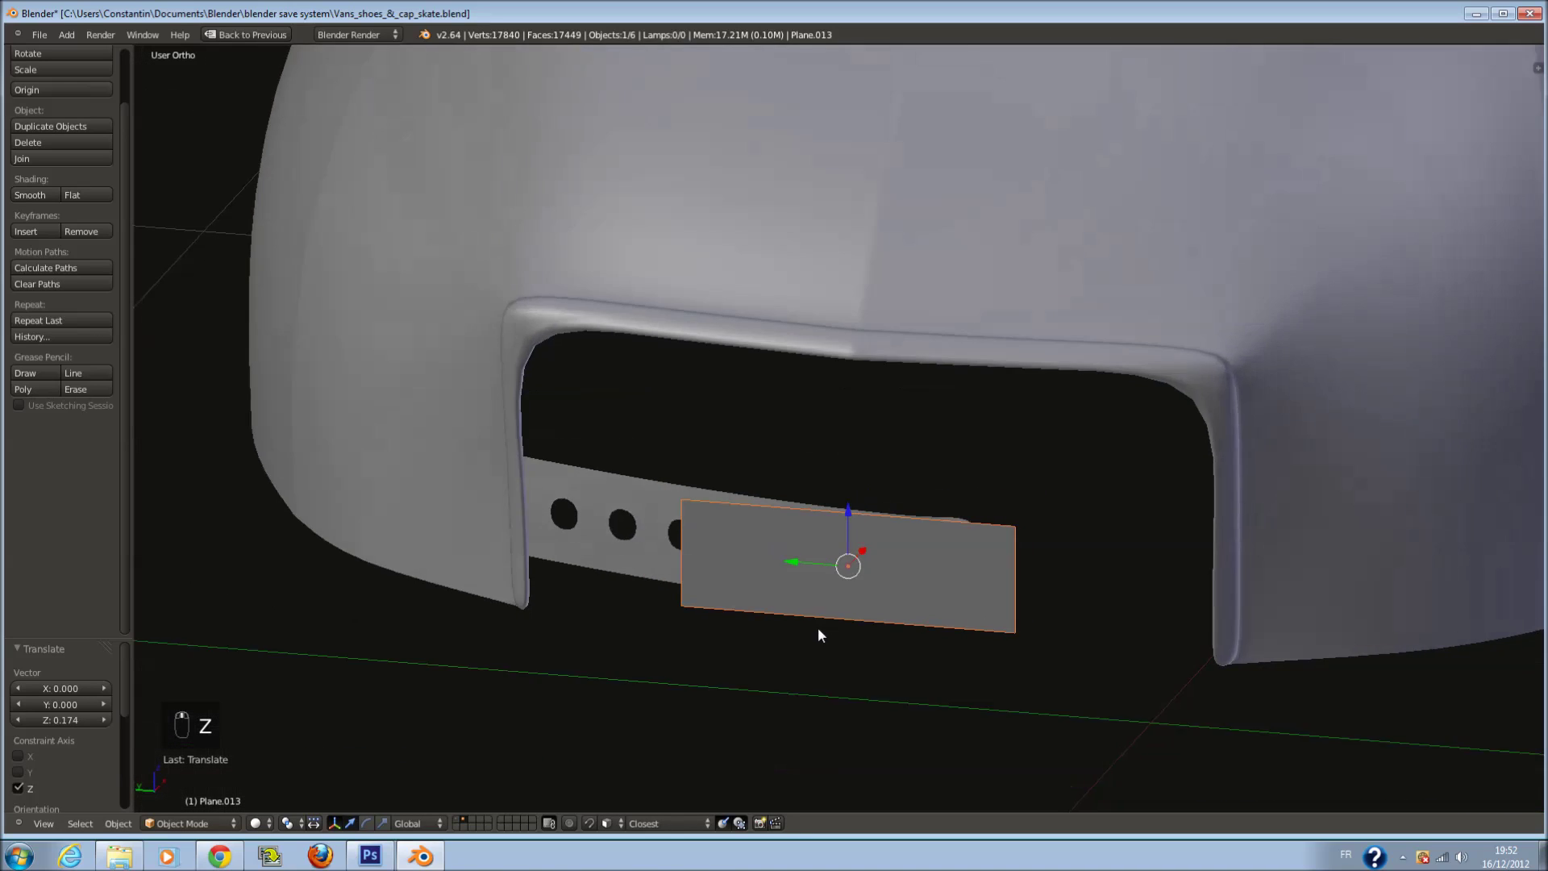
drag(866, 552, 864, 607)
Verify the strap's placement from Top, Front, Back and Right views and nudge it
key(KP_7)
key(z)
drag(808, 475, 814, 451)
key(KP_1)
key(ctrl+KP_1)
key(KP_3)
key(z)
key(z)
drag(894, 573, 863, 587)
Scale the strap repeatedly in side wireframe view to fit the cap's lower back
key(s)
drag(899, 592, 911, 547)
key(s)
drag(945, 602, 967, 551)
middle_click(868, 546)
key(s)
drag(972, 552, 983, 553)
key(s)
drag(879, 594, 871, 506)
key(s)
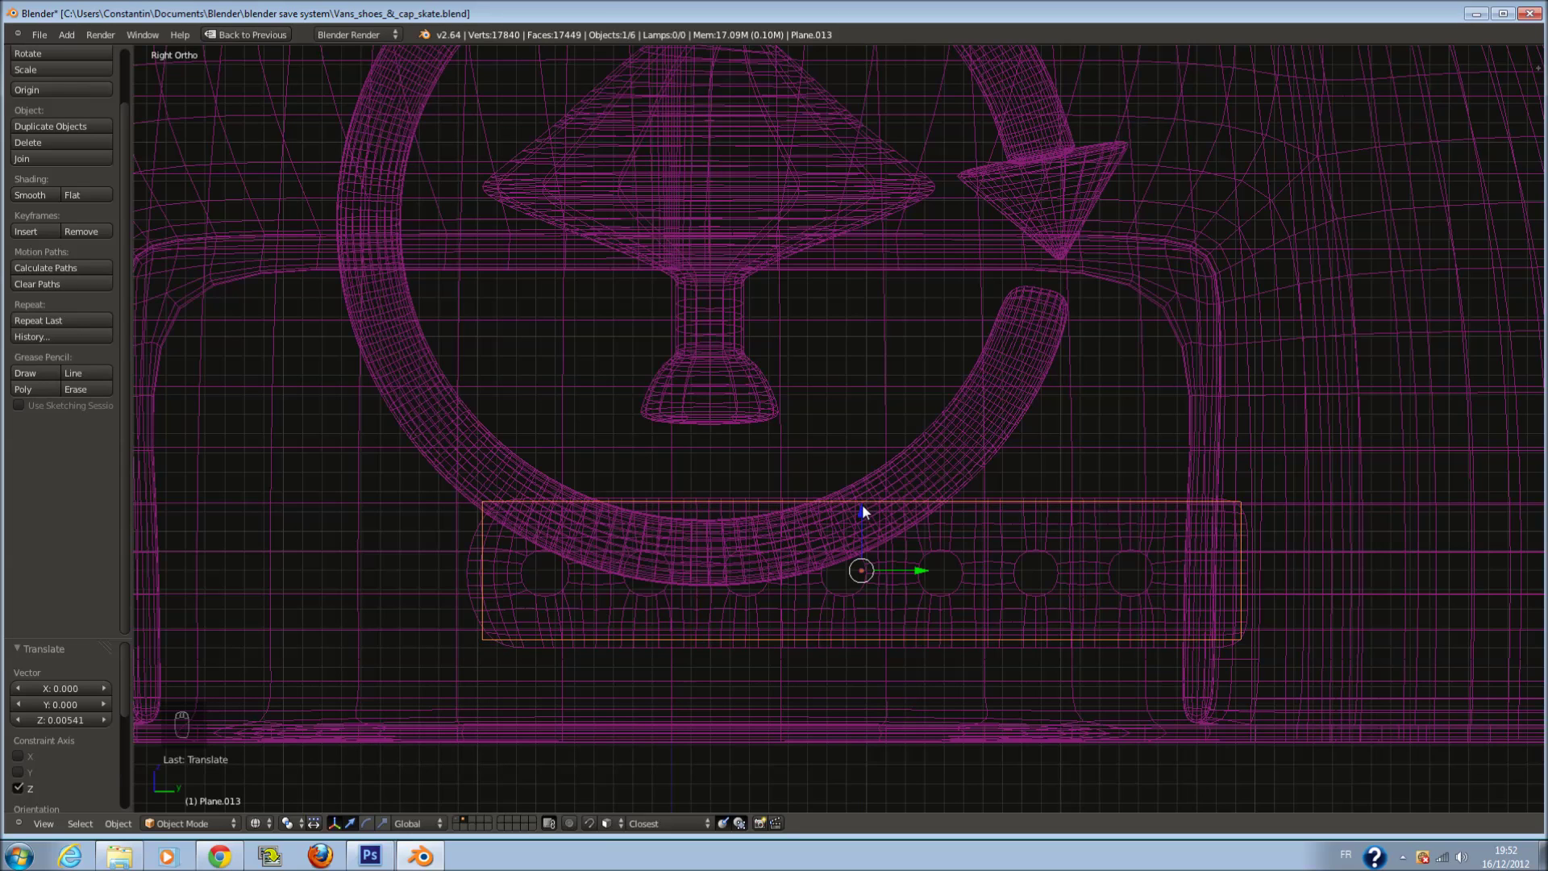
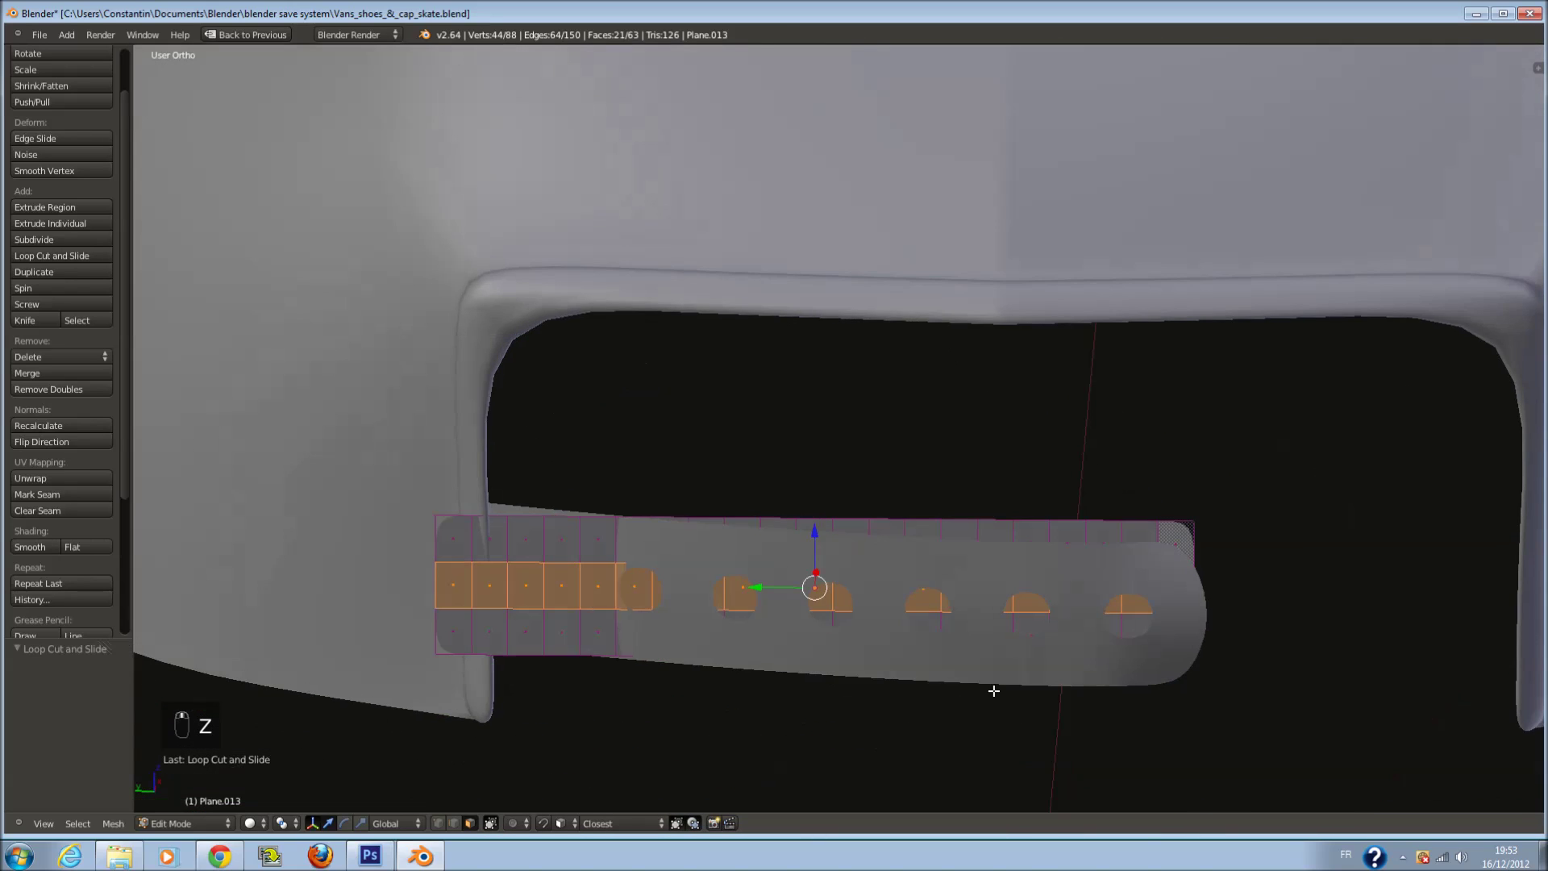
Toggle wireframe shading to expose the strap's band of hole faces
key(z)
key(z)
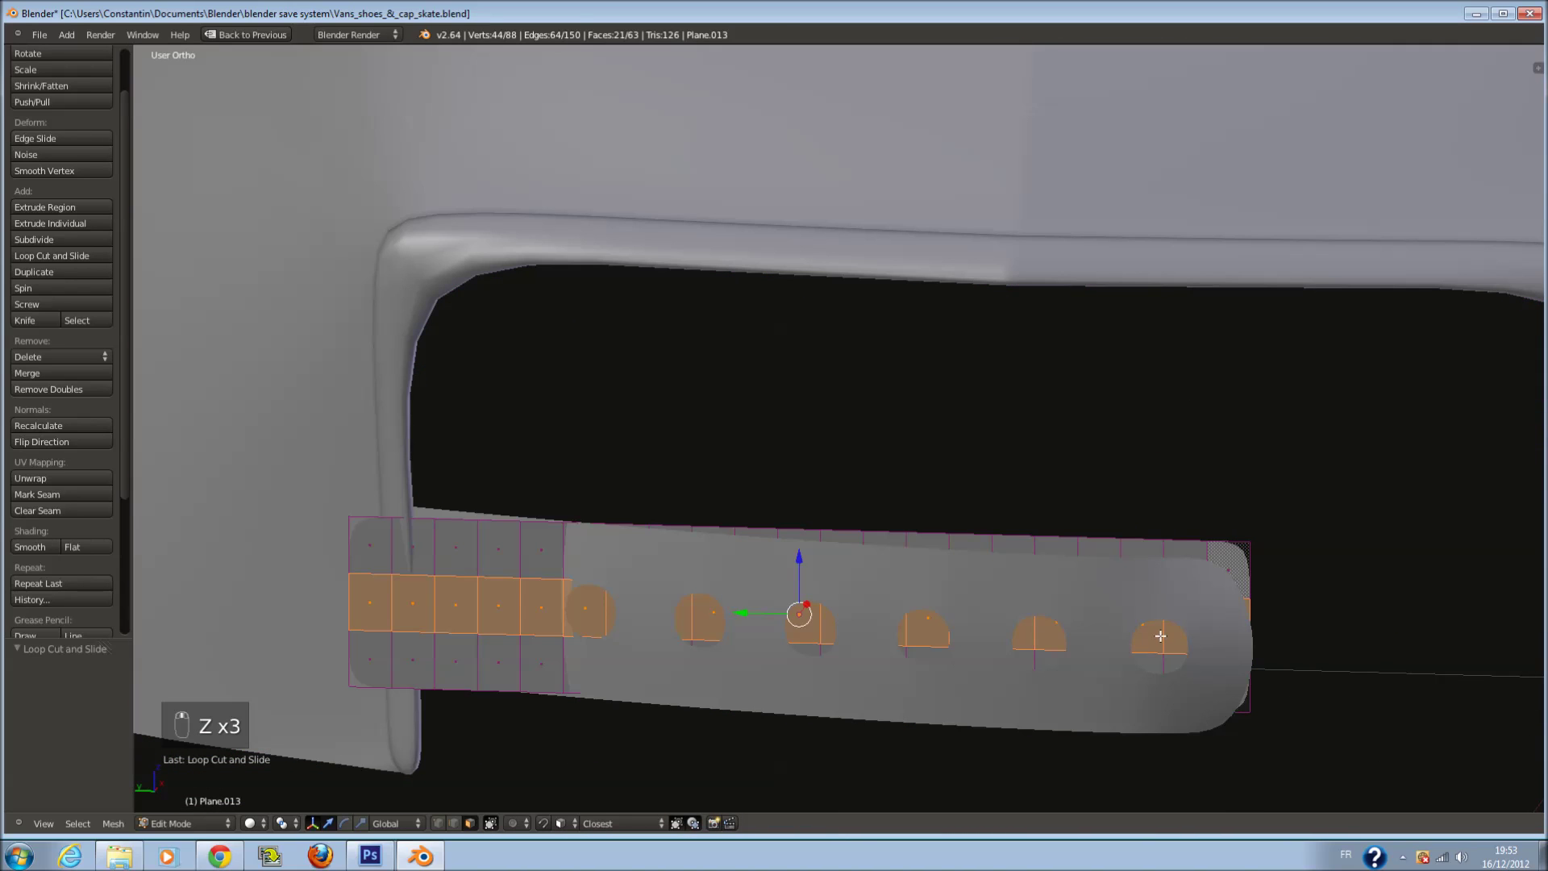
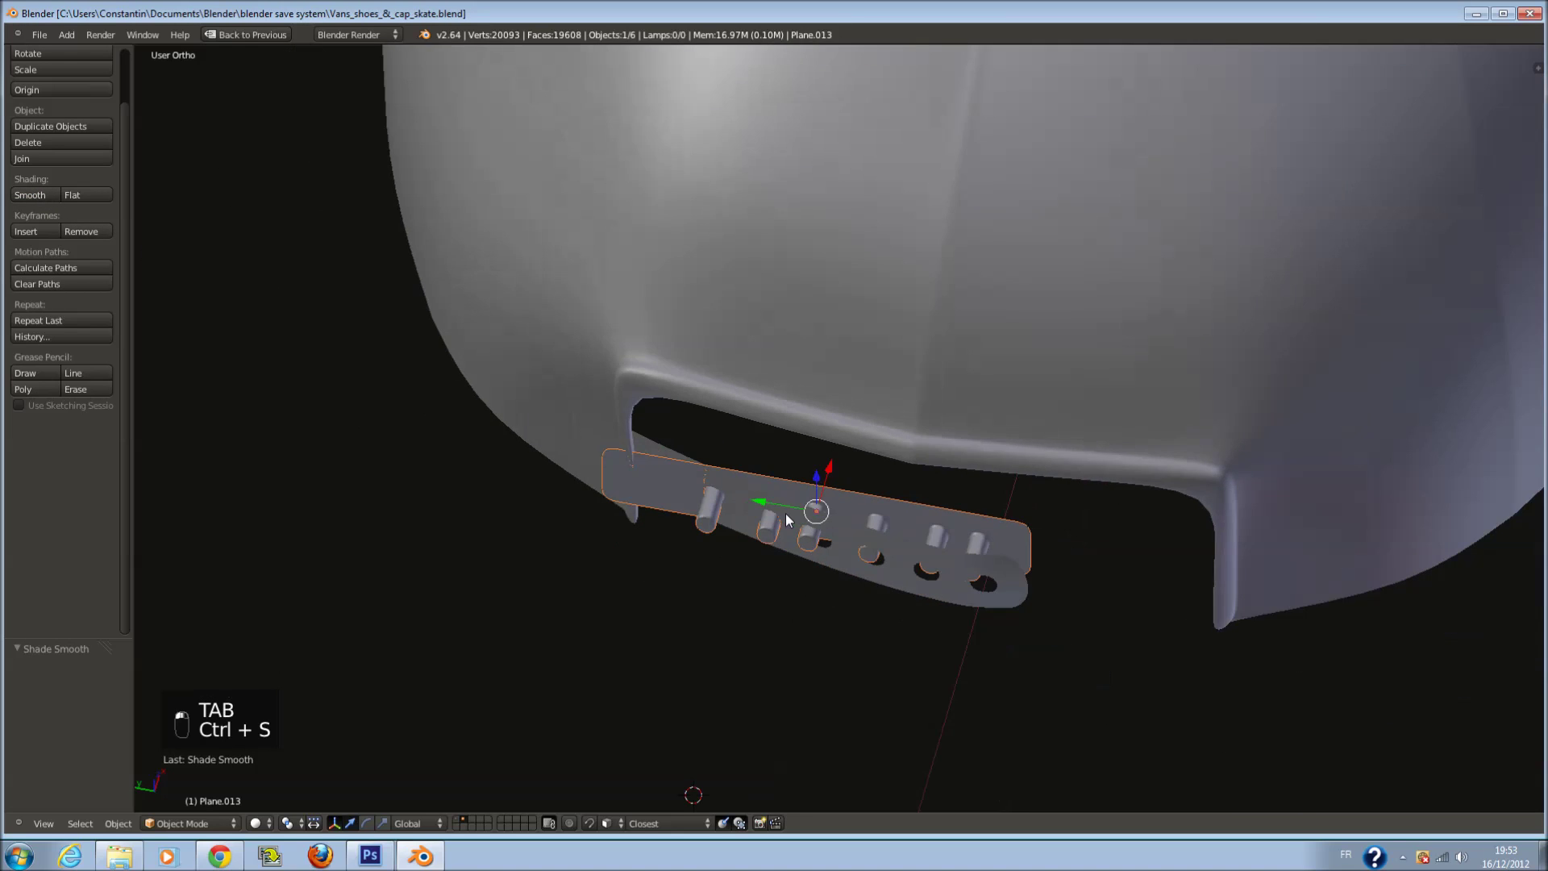
Rotate the strap toward the rim, then circle-select strap vertices and studs
key(ctrl+s)
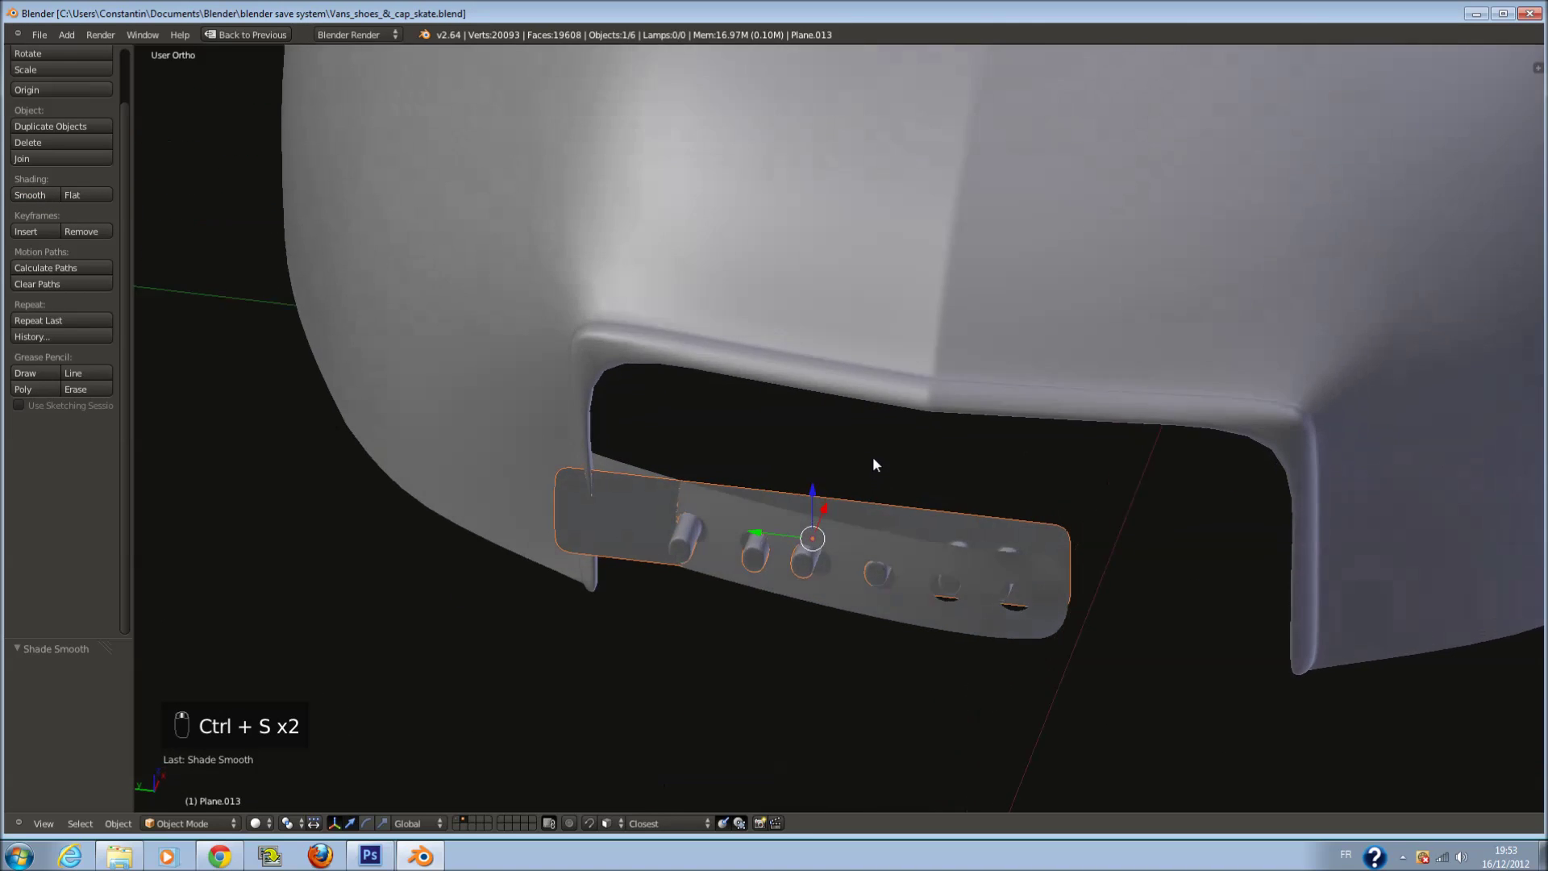
key(r)
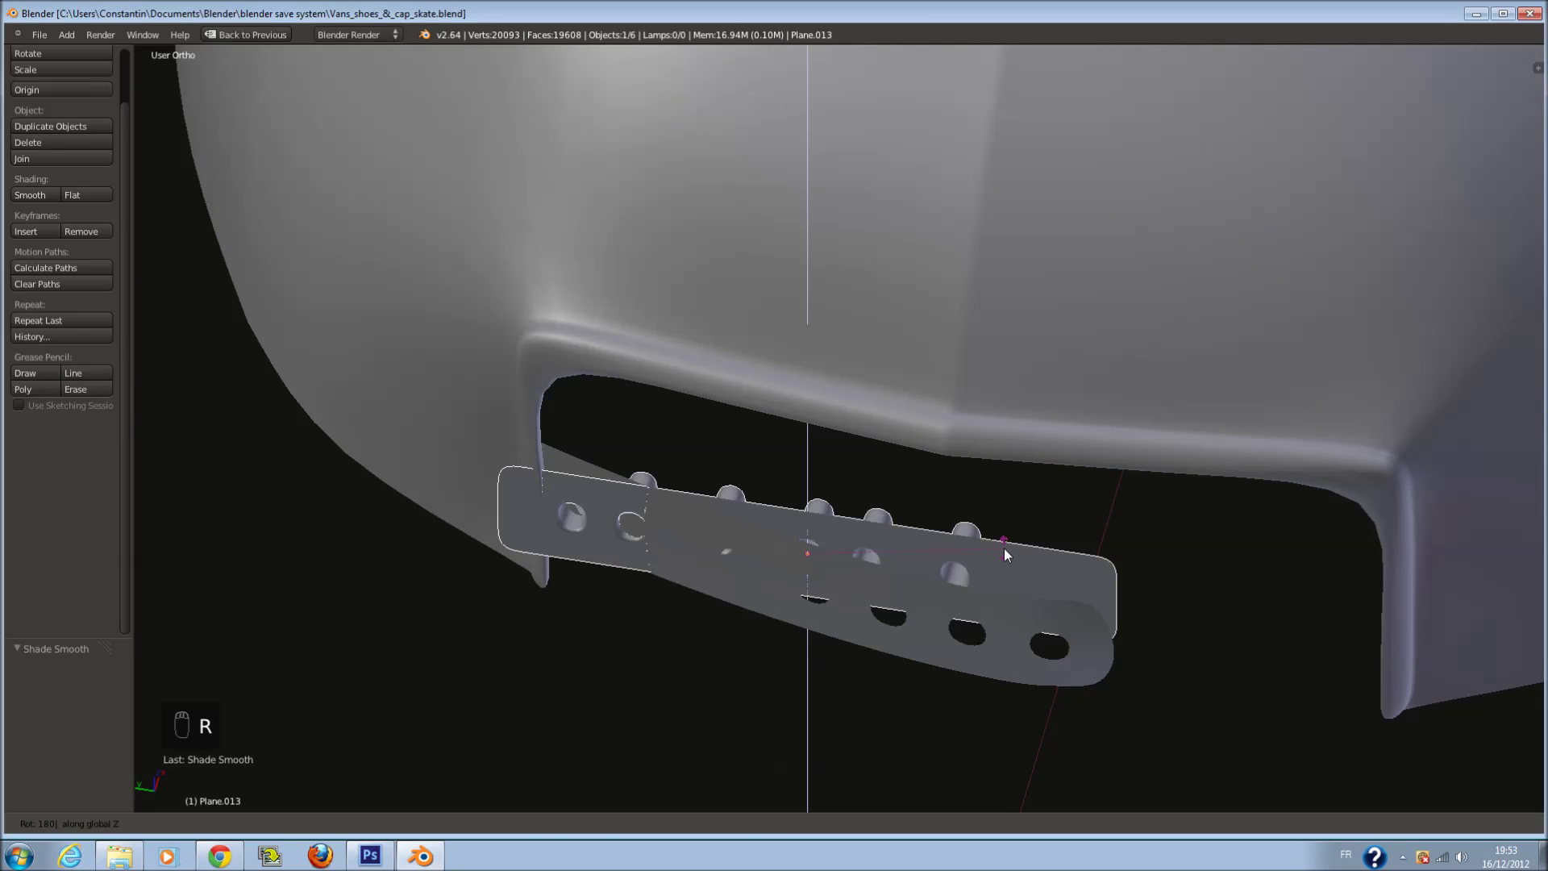
drag(1011, 552, 1012, 552)
key(r)
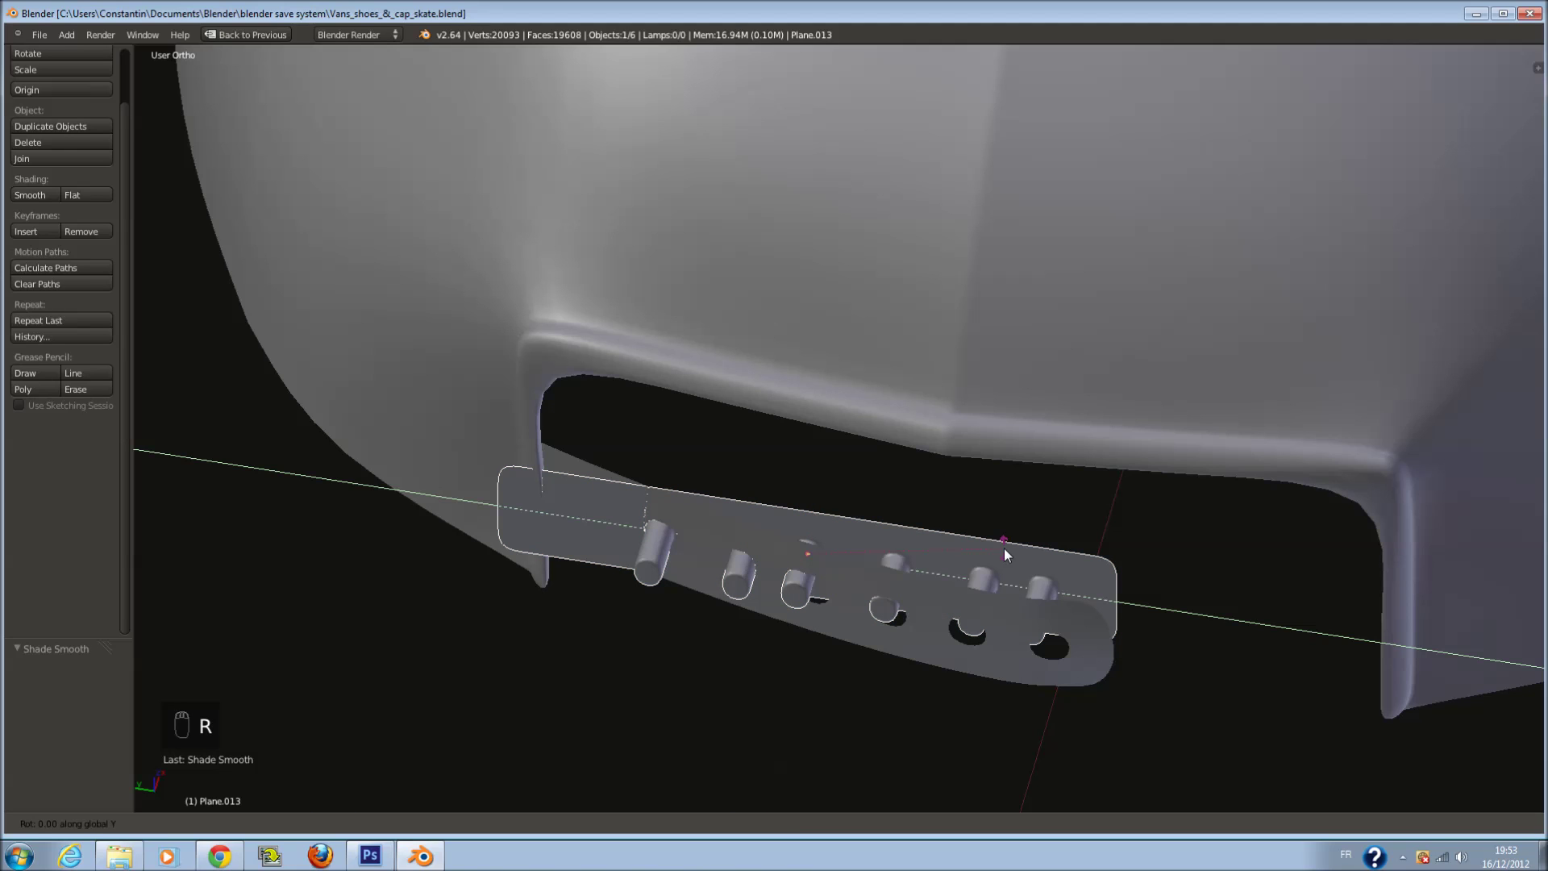
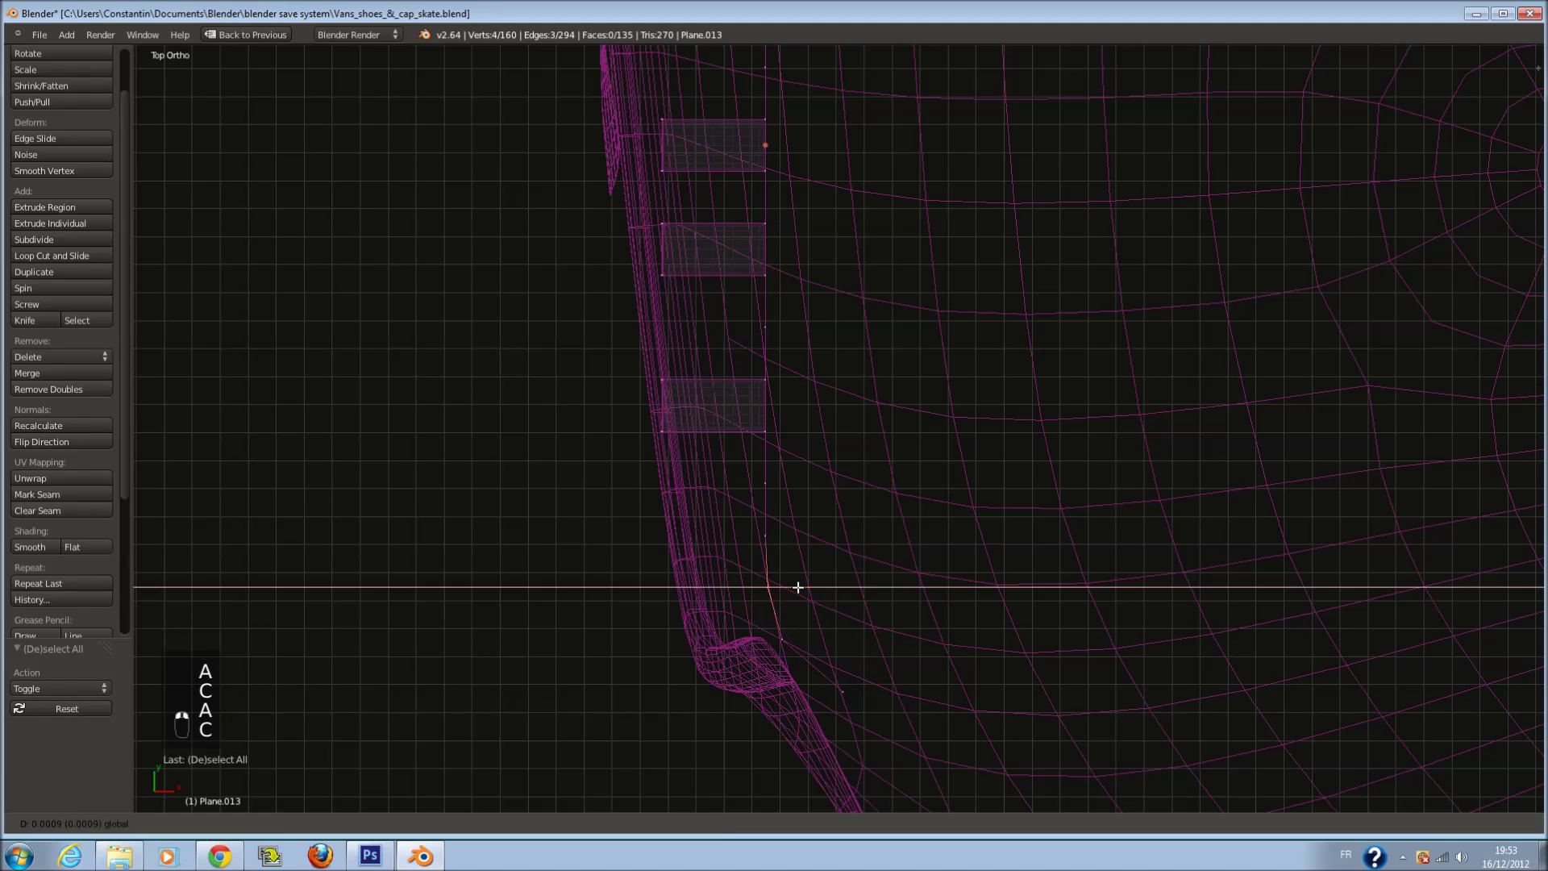
key(a)
key(c)
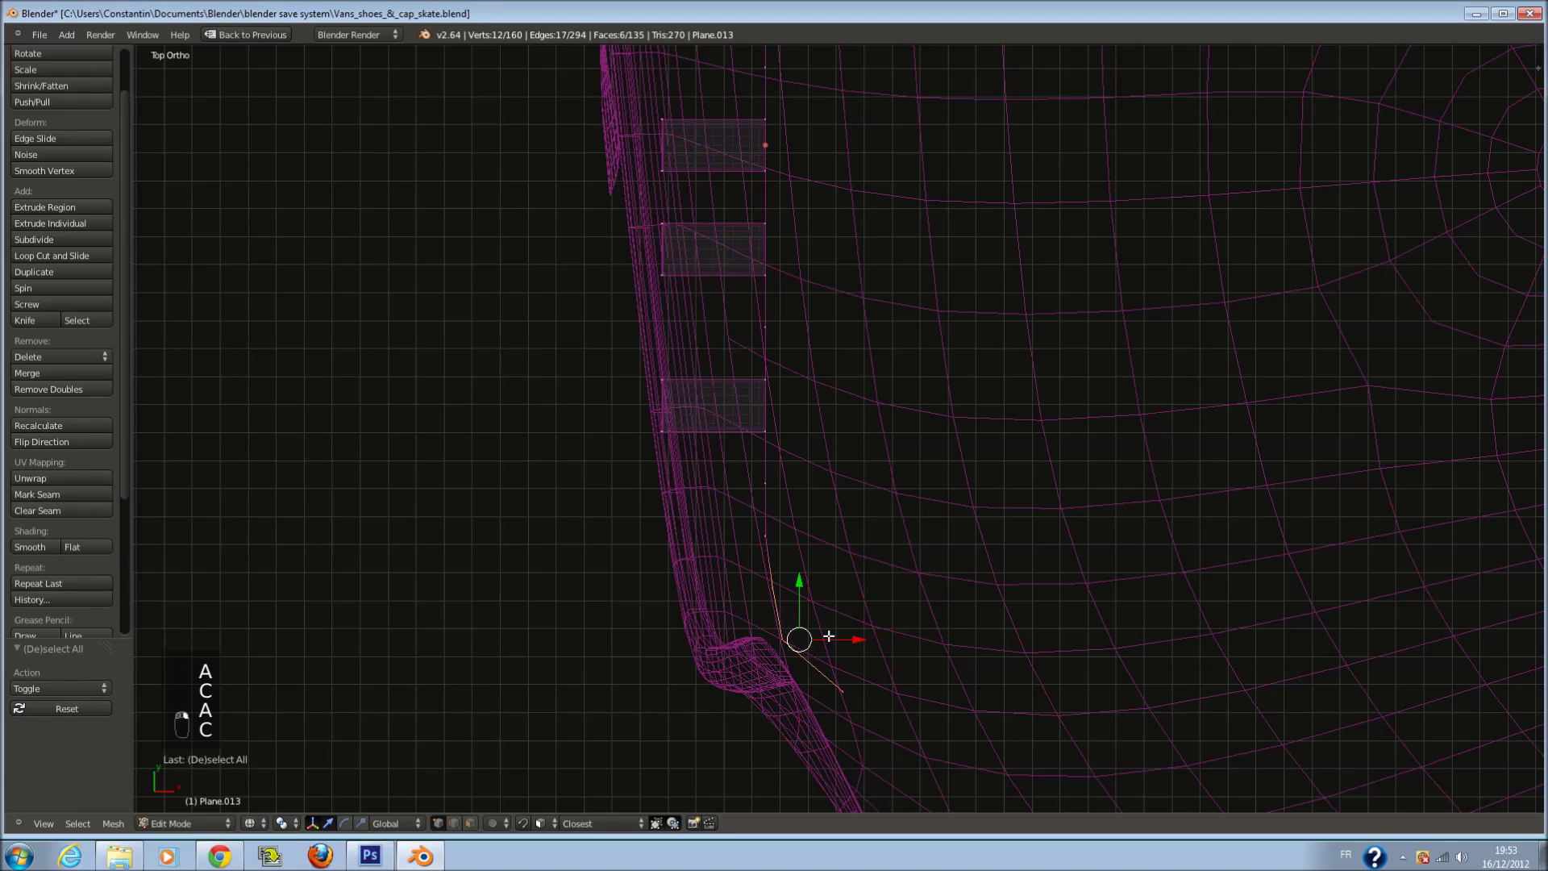
key(a)
key(c)
key(a)
key(c)
Pick a stud and inspect it in wireframe from Top Ortho
key(Tab)
click(748, 256)
middle_click(812, 222)
drag(797, 208, 820, 291)
key(z)
middle_click(820, 291)
key(z)
key(KP_7)
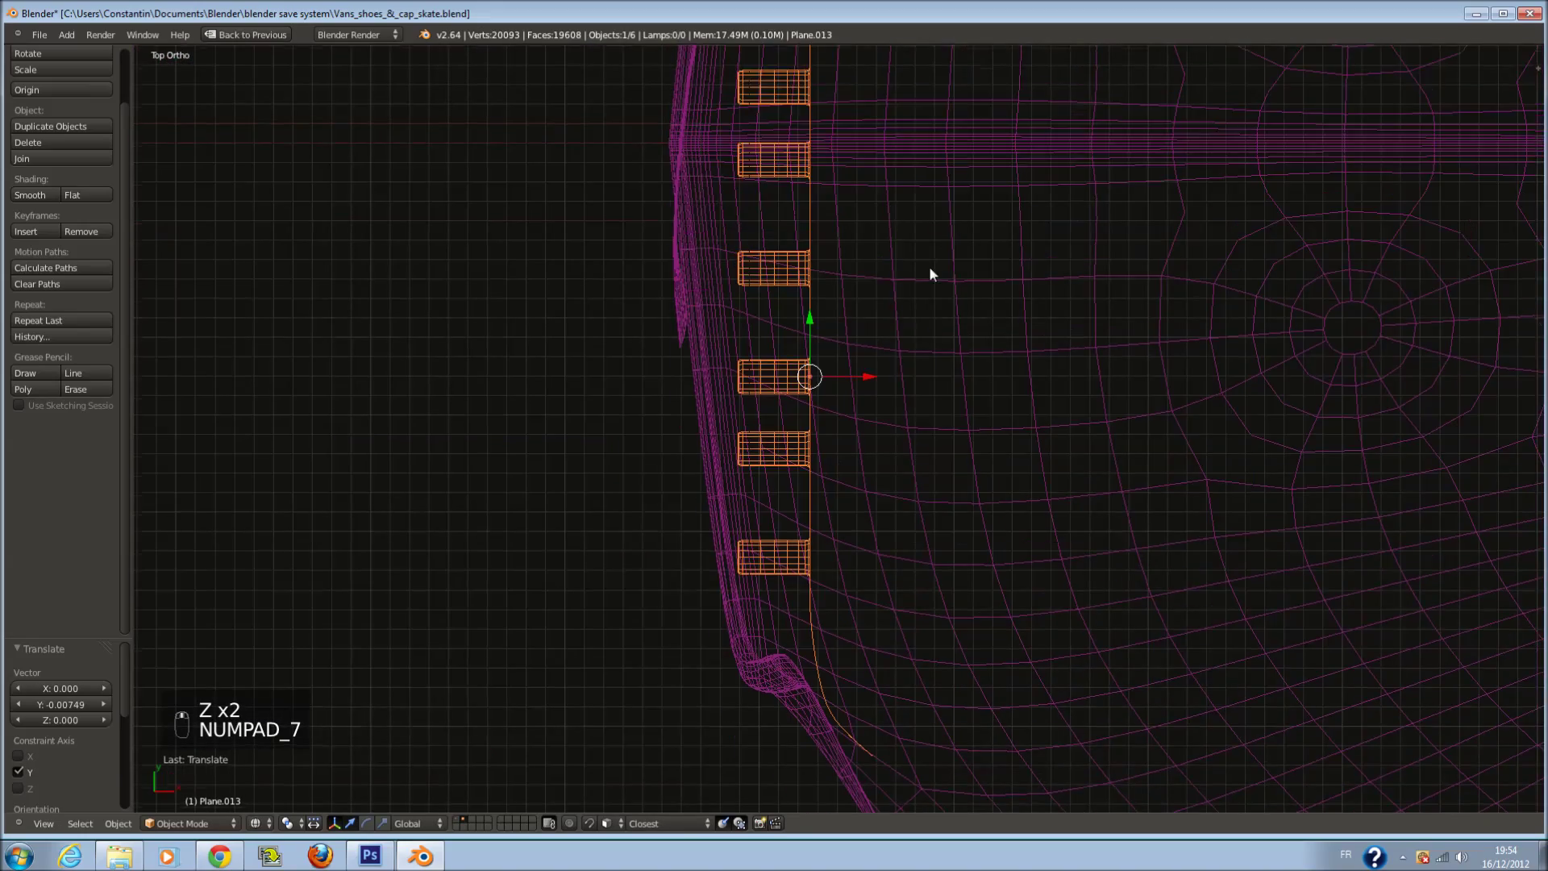
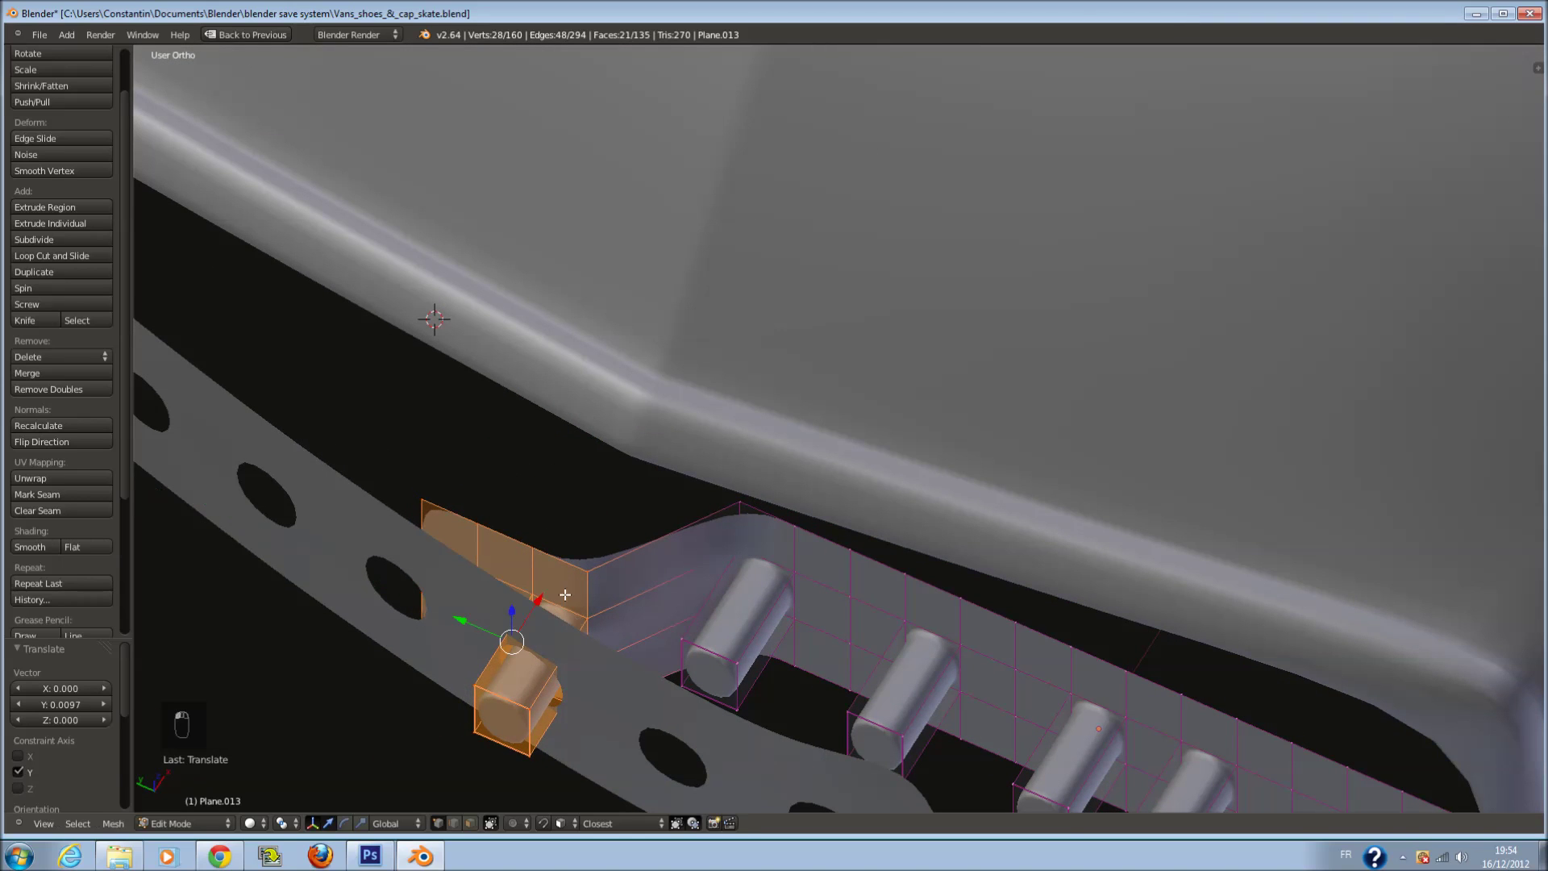
Shift one stud outward toward the strap's holes in Top view
drag(539, 591, 648, 574)
key(KP_7)
key(z)
key(a)
key(c)
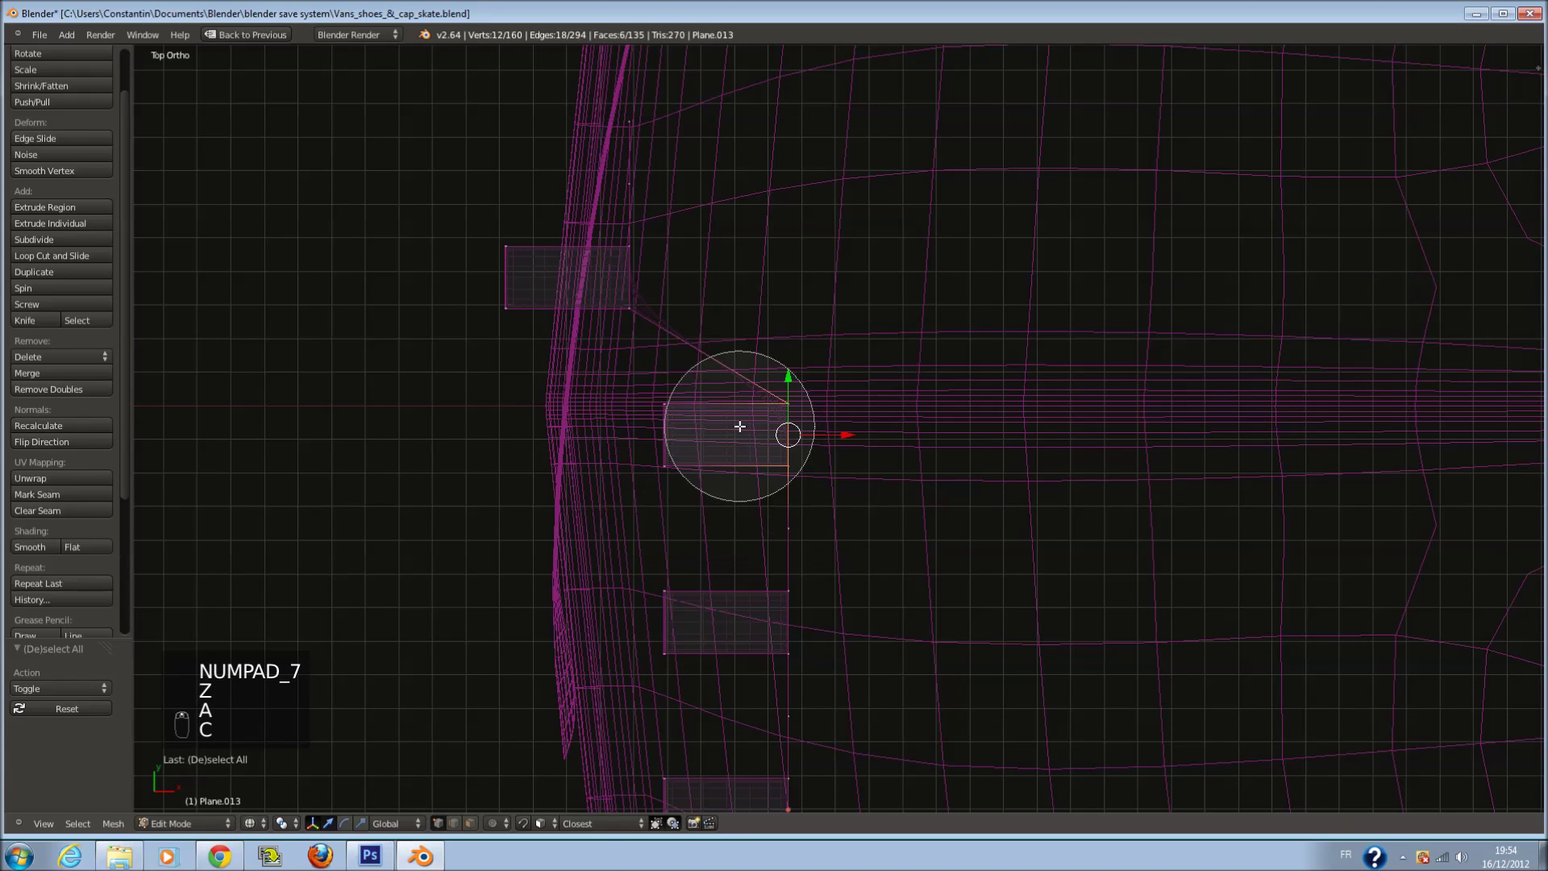
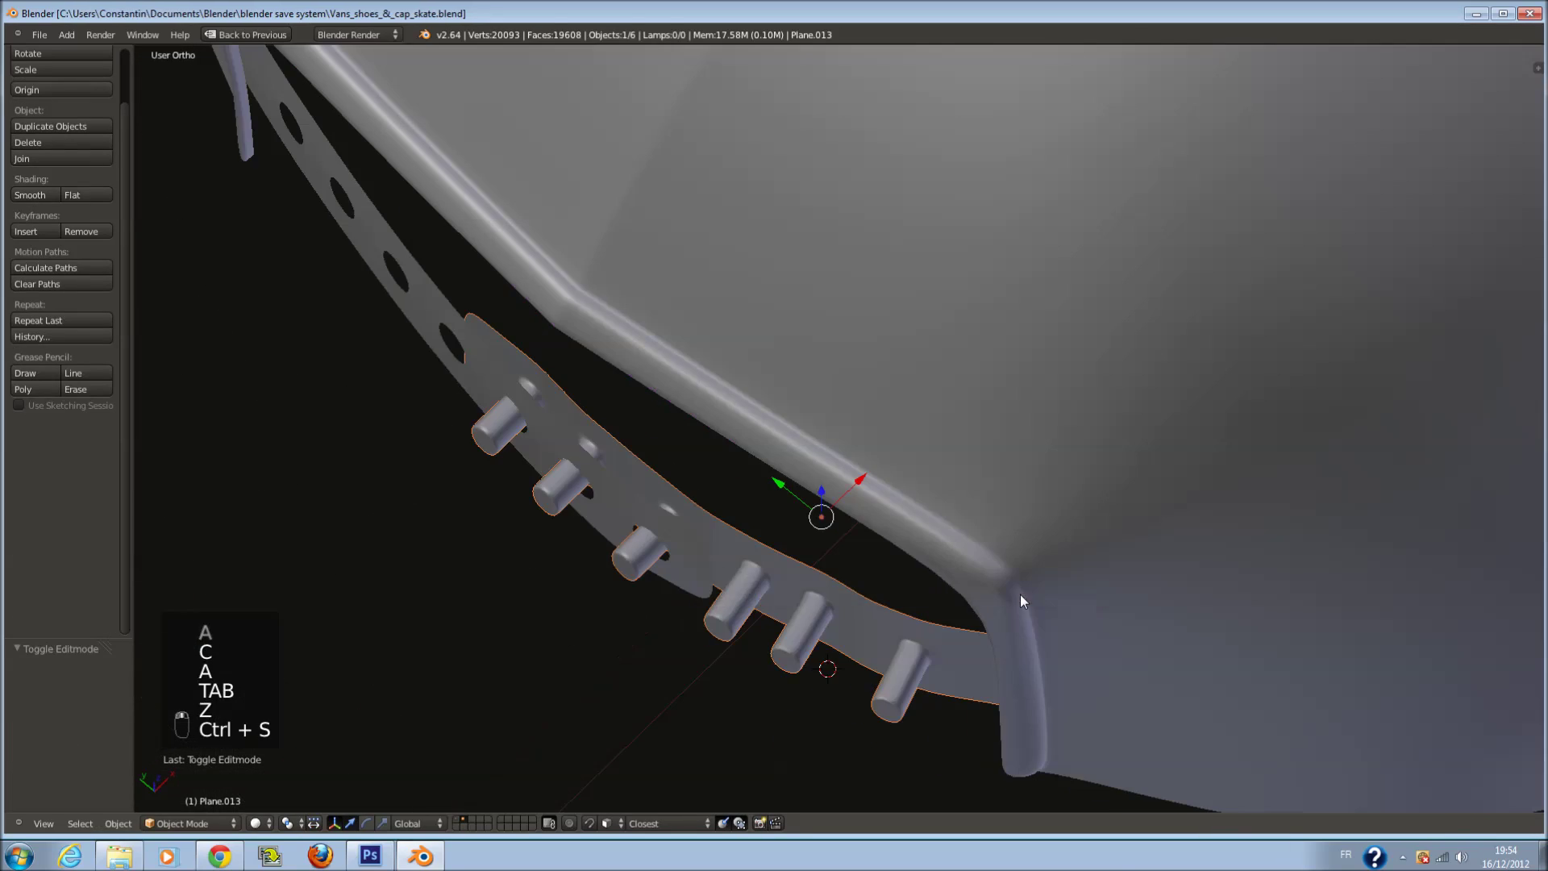
Extrude the studded strap to sit under the holed strap and save
key(ctrl+s)
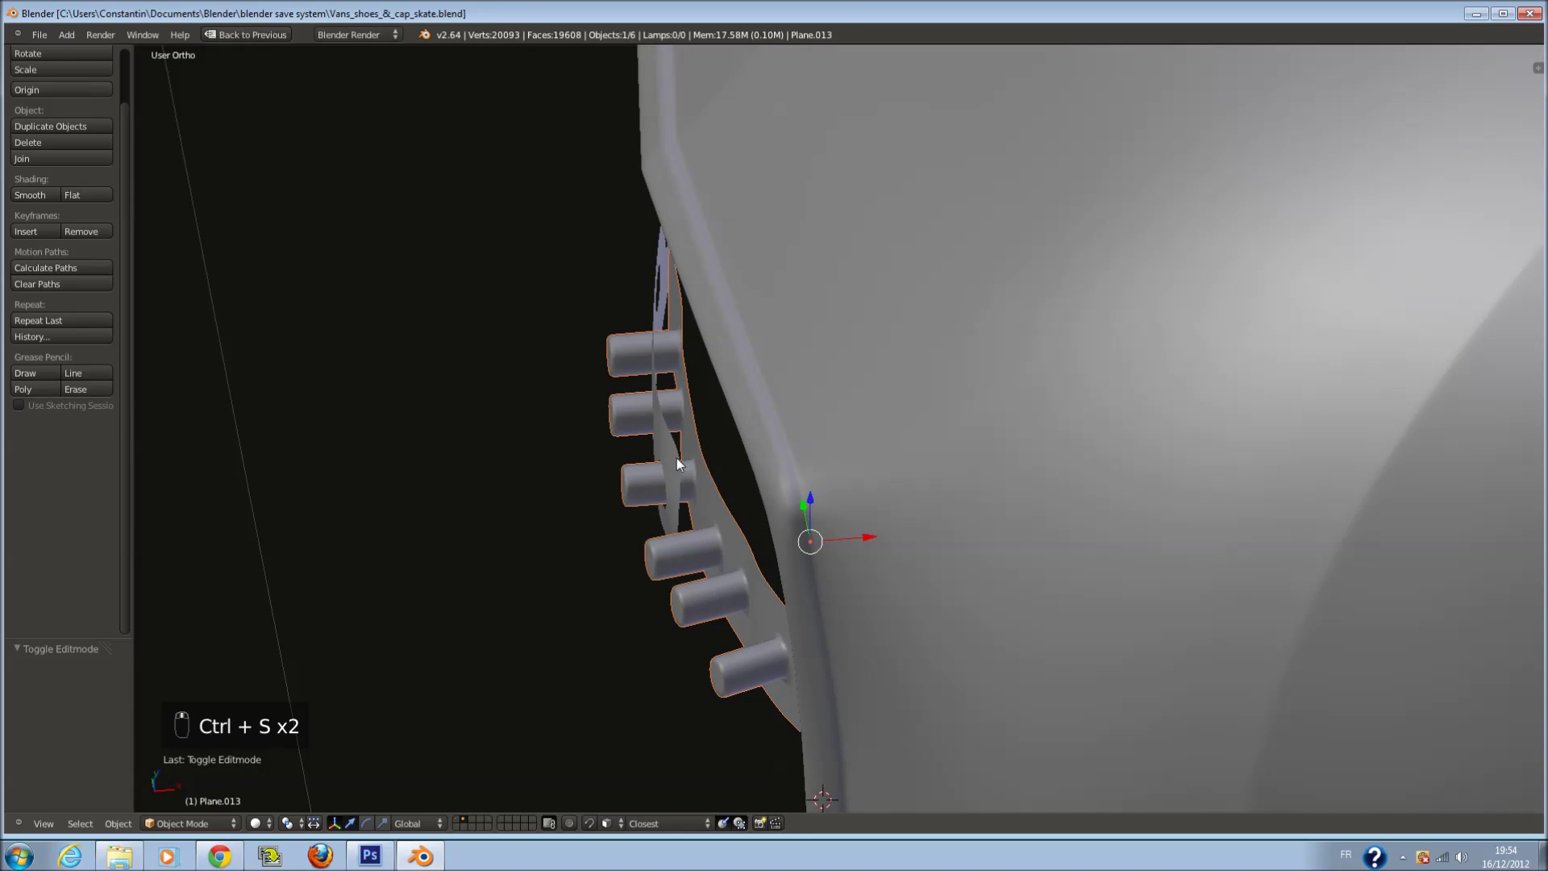
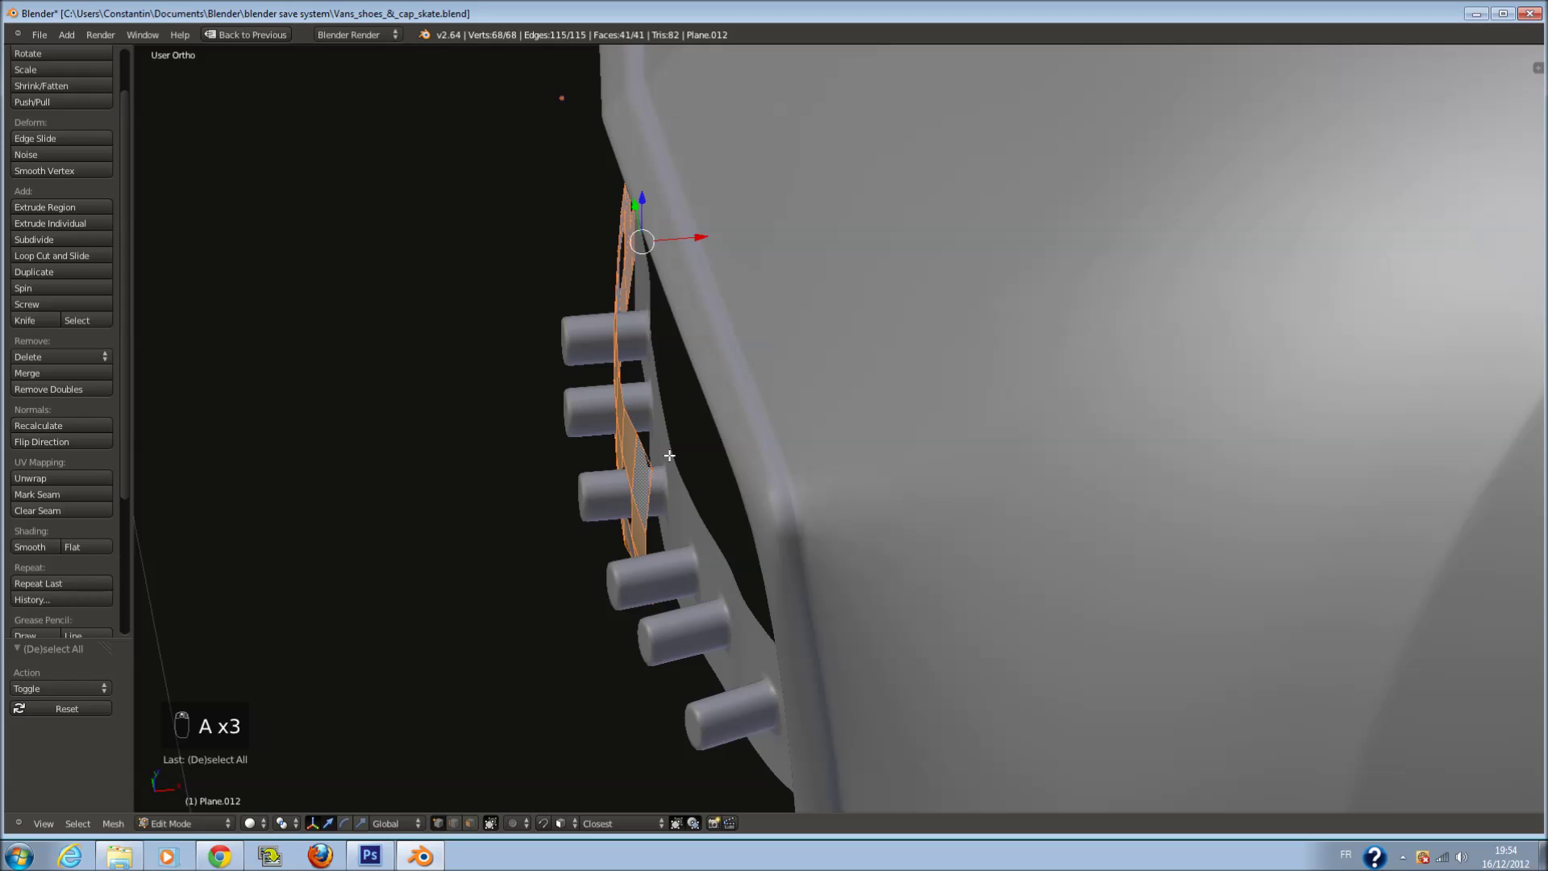
key(e)
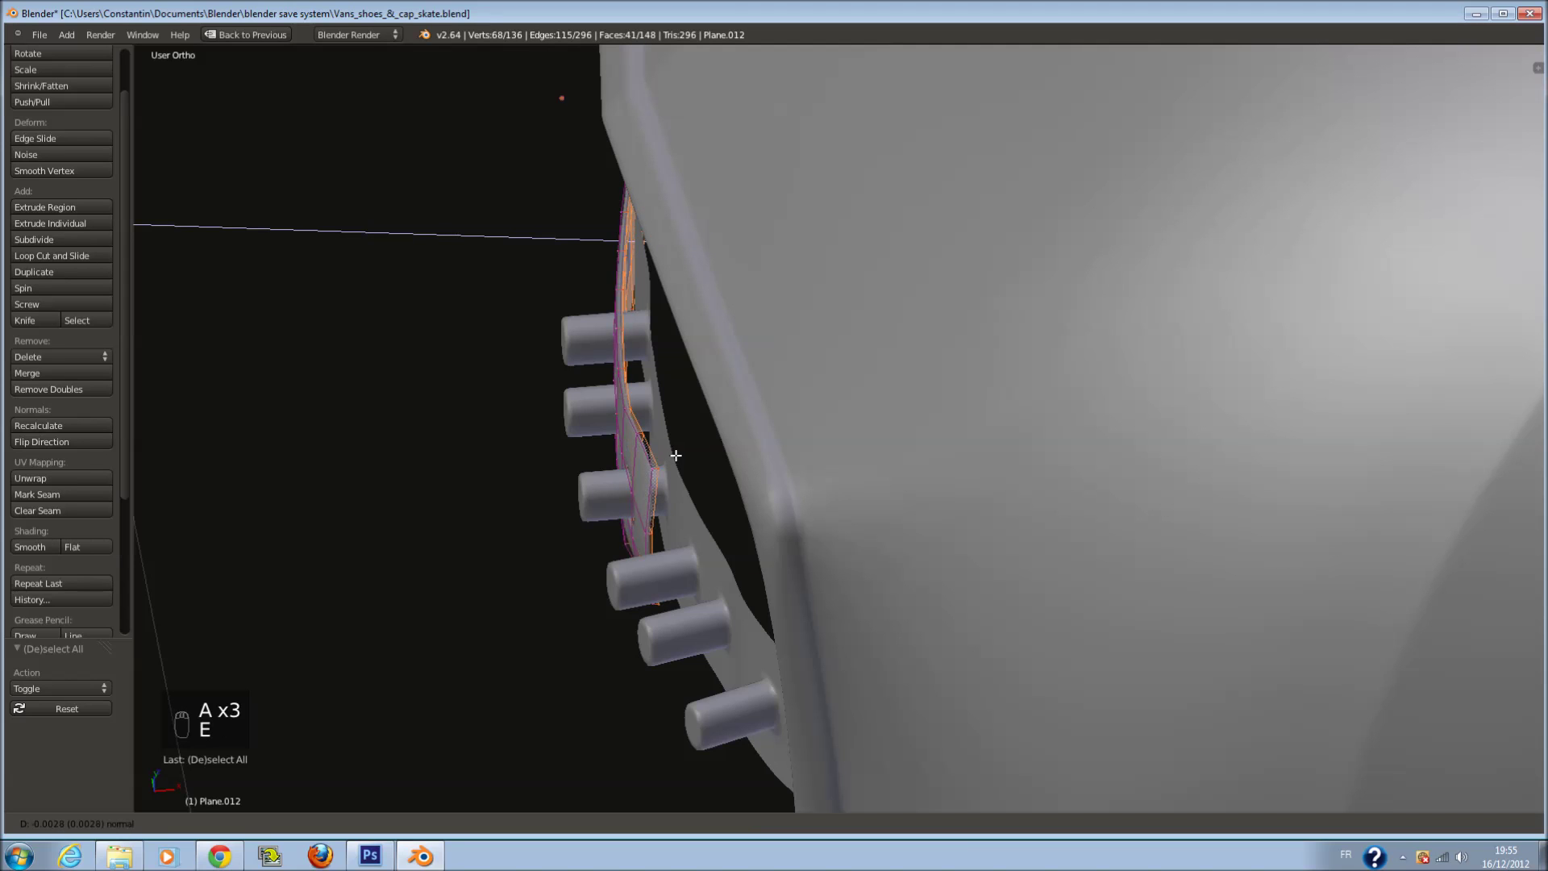
click(680, 452)
key(Tab)
key(ctrl+s)
key(Tab)
key(z)
Deselect everything, leave Edit Mode and save the aligned straps
key(a)
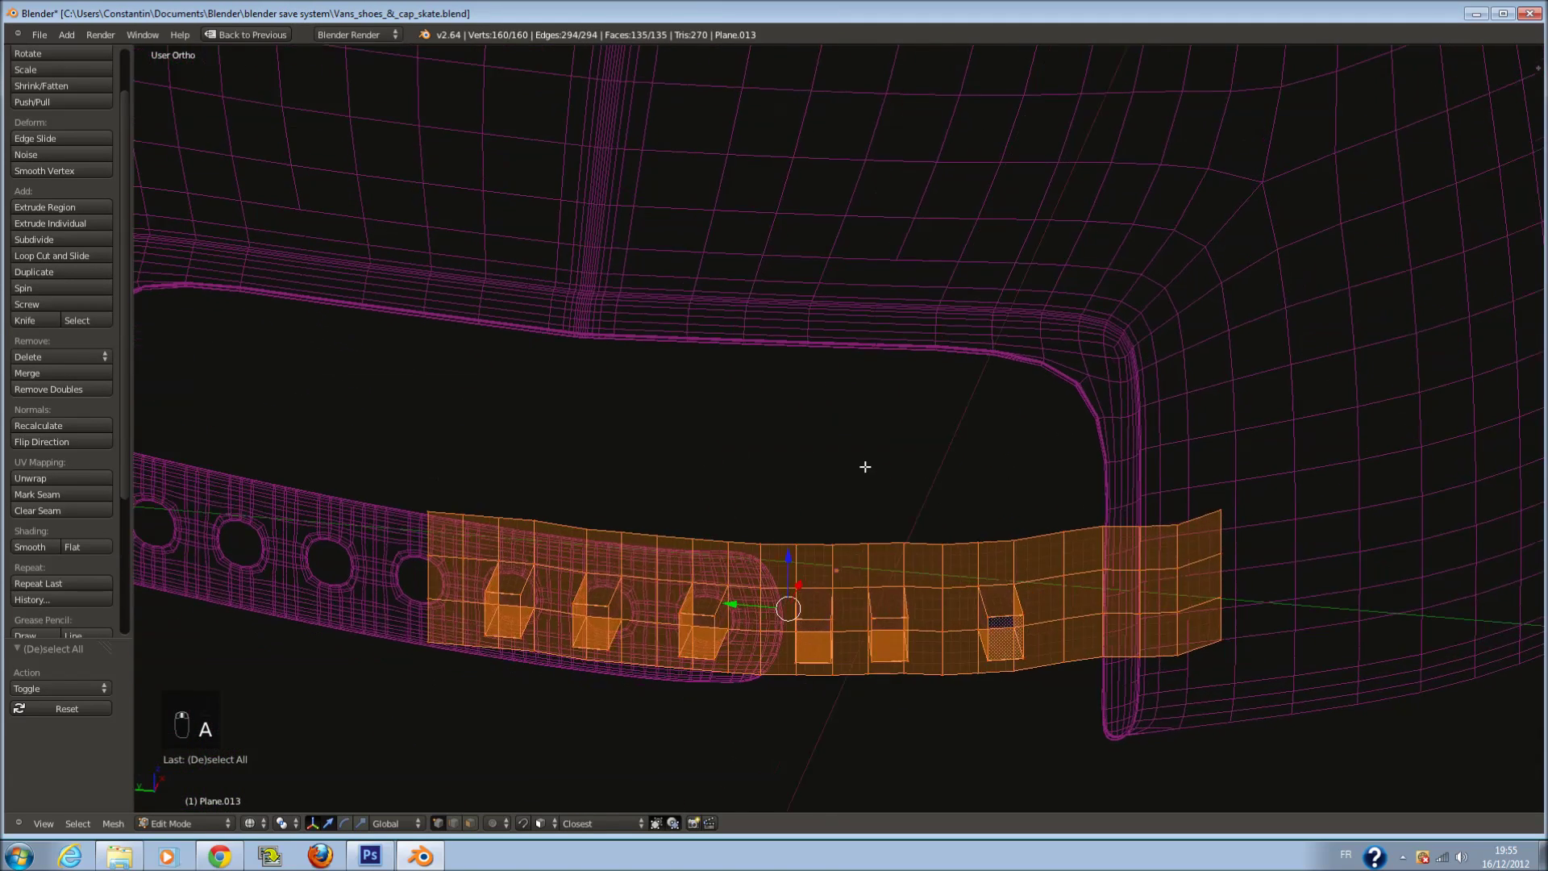
key(z)
key(Tab)
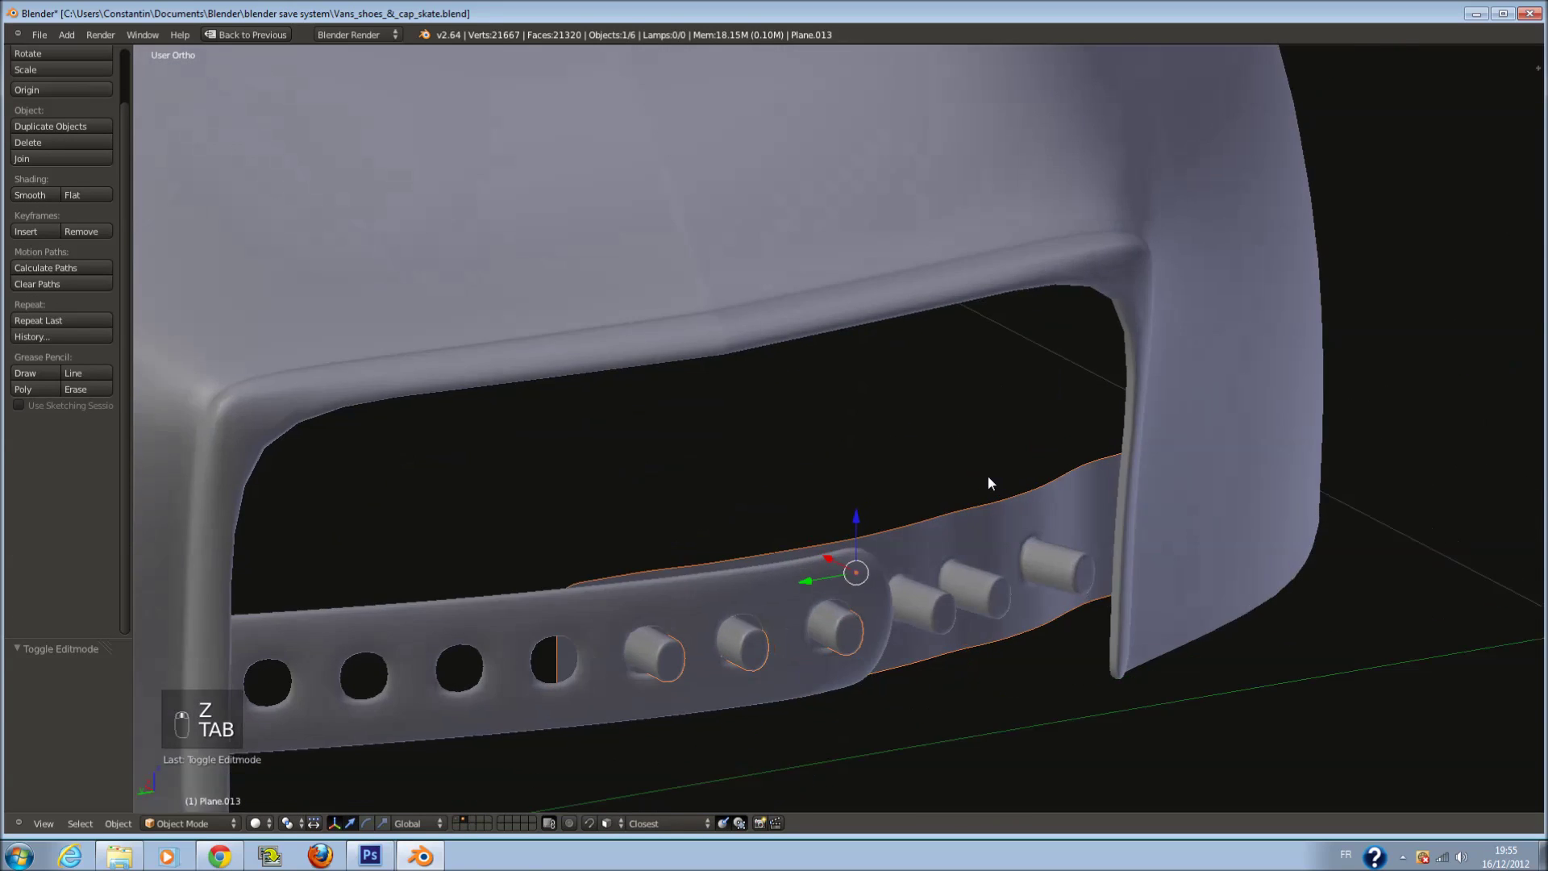
key(ctrl+s)
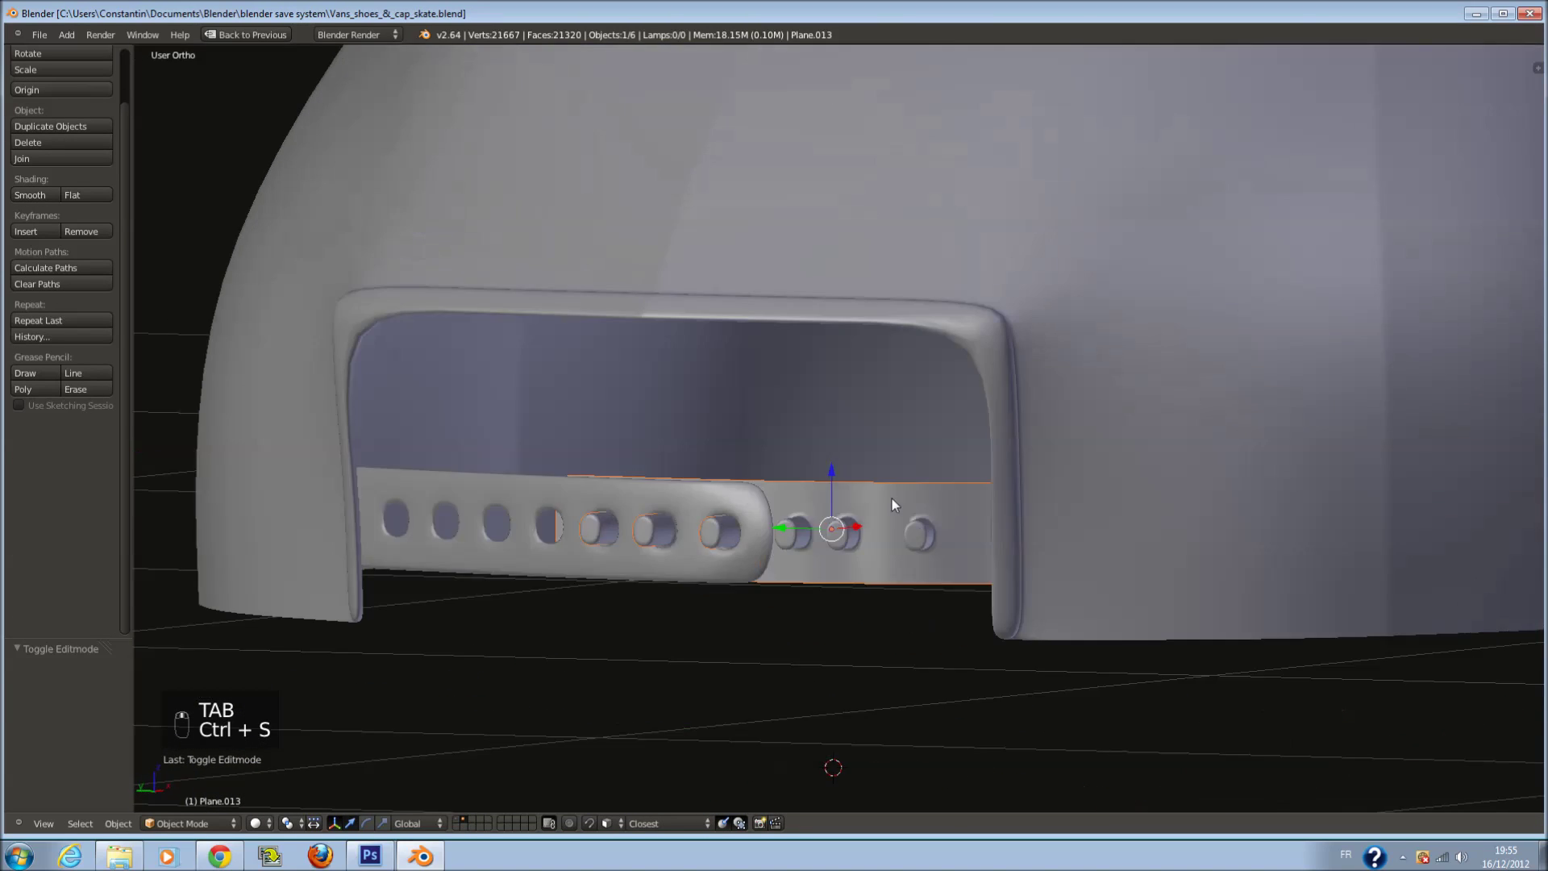
key(ctrl+s)
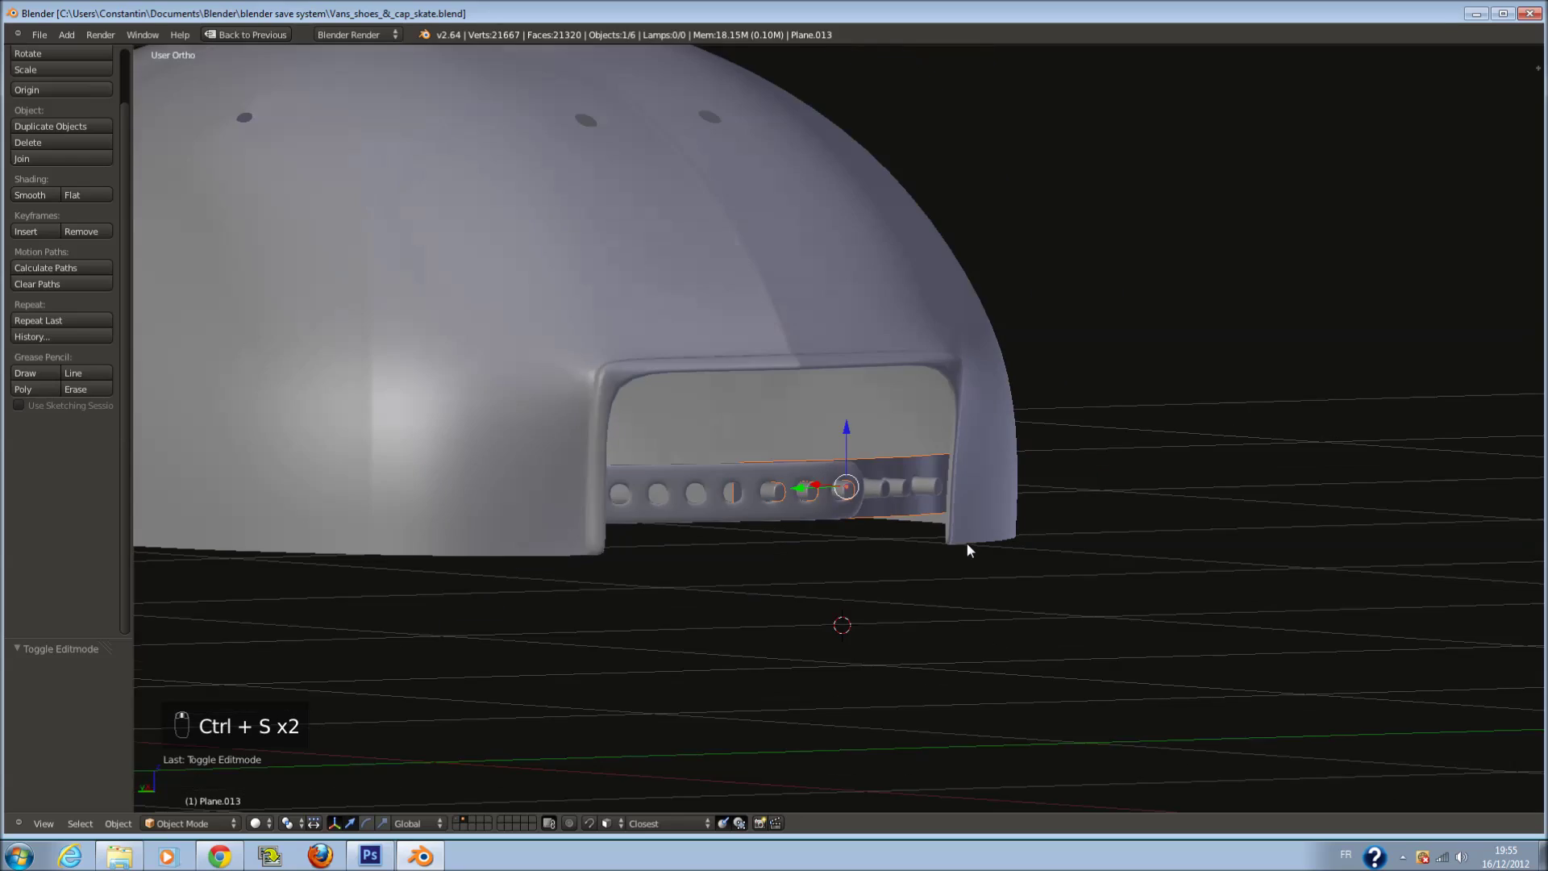
key(a)
key(ctrl+s)
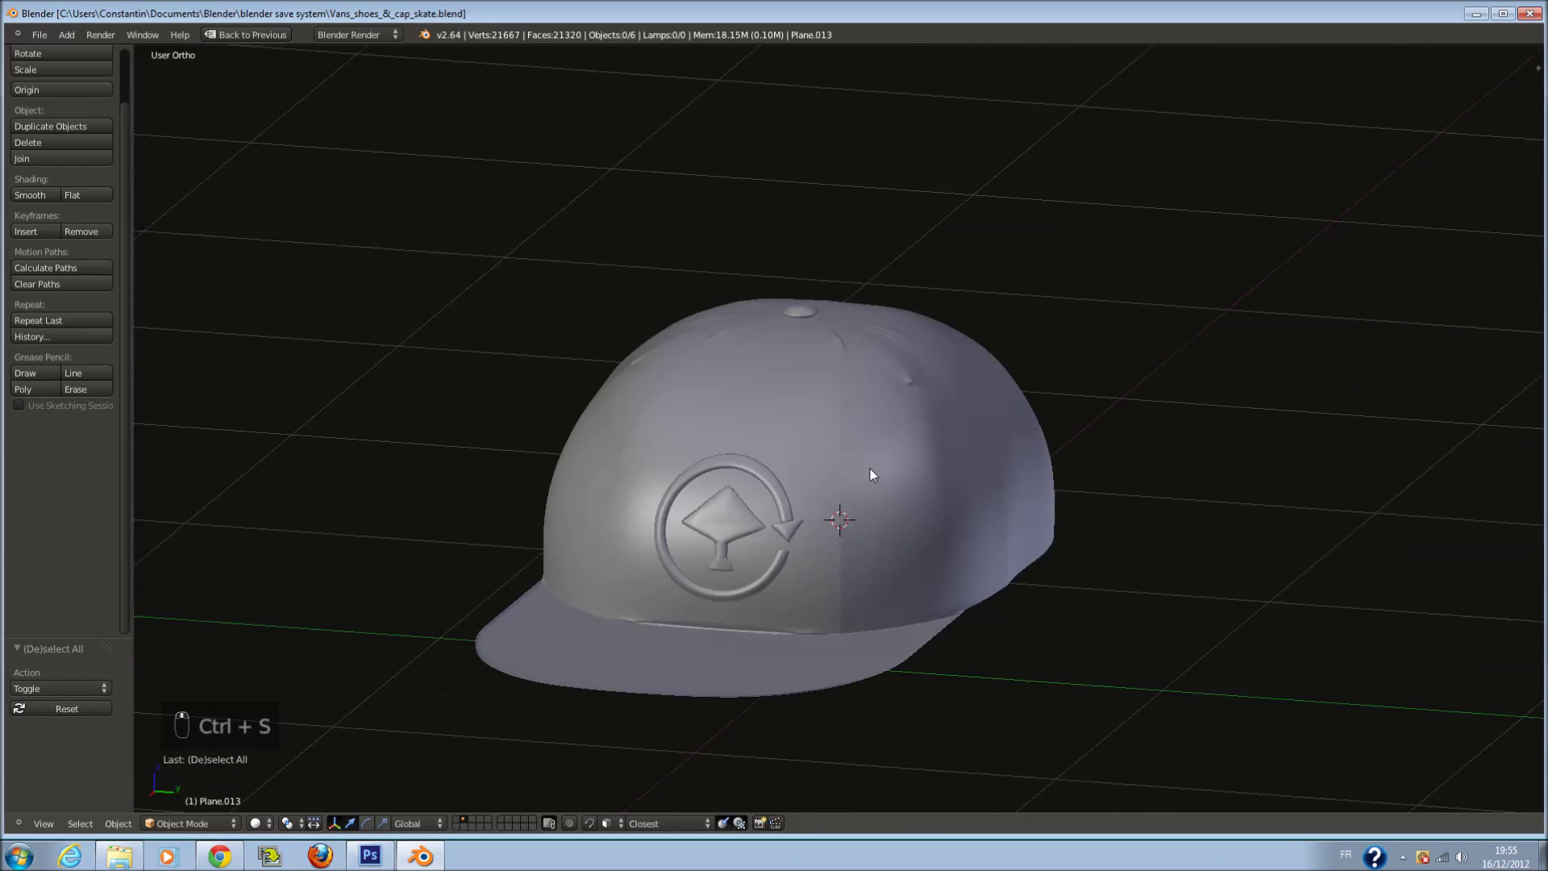
Take a last look around the finished cap's emblem and save the file
drag(873, 476, 1018, 472)
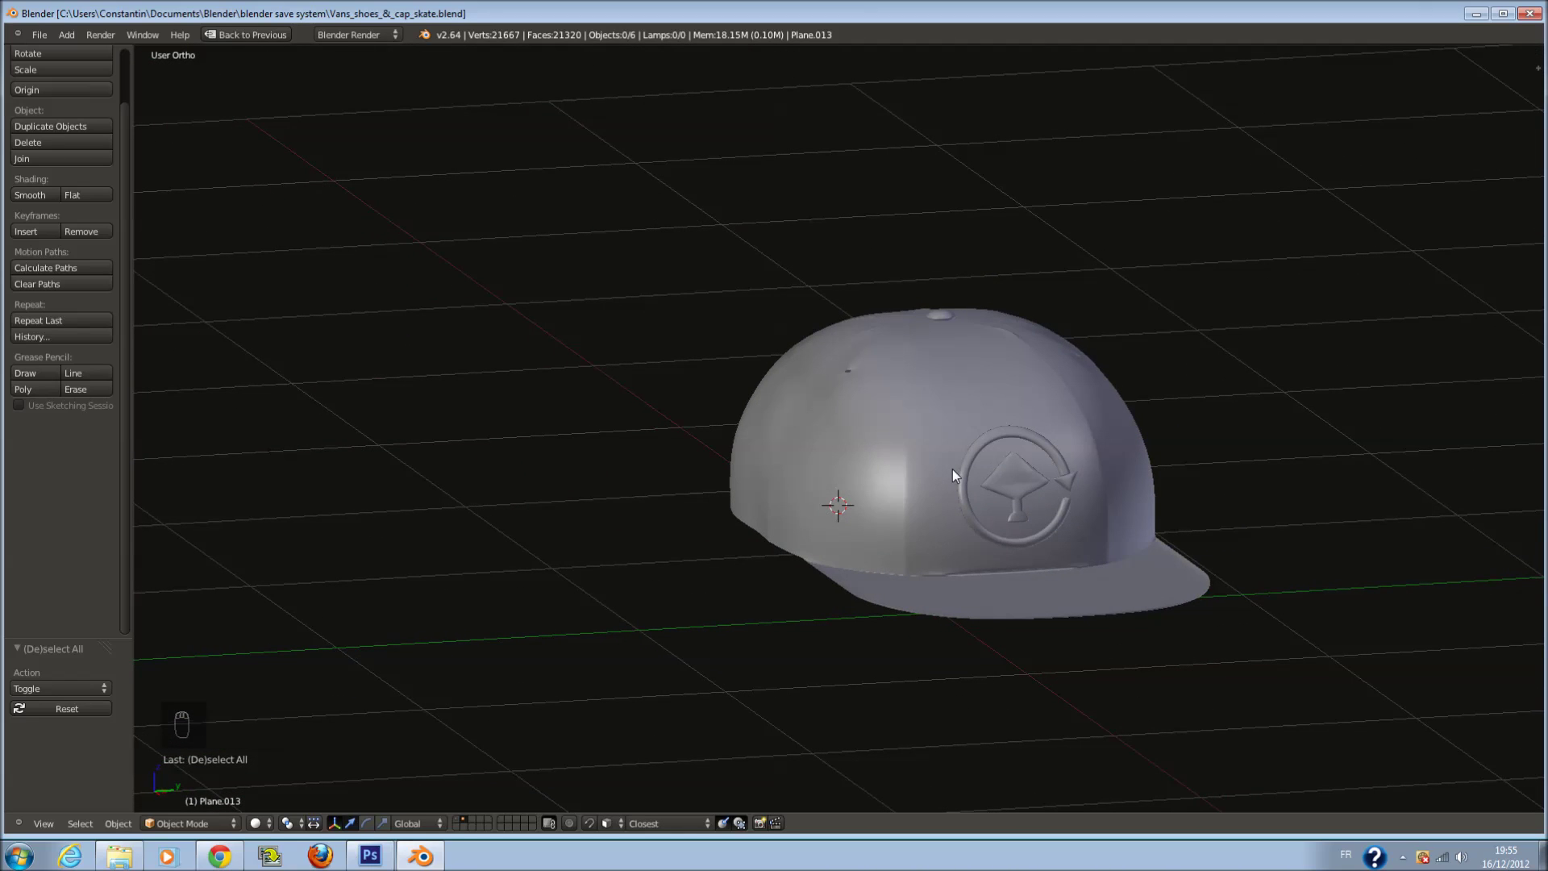
key(ctrl+s)
drag(1085, 500, 1047, 440)
drag(463, 823, 1049, 457)
key(ctrl+s)
Switch to the sneaker's layer and view the shoe with laces and eyelets in Top Ortho
key(KP_7)
key(ctrl+s)
key(c)
drag(881, 457, 1018, 448)
key(t)
key(t)
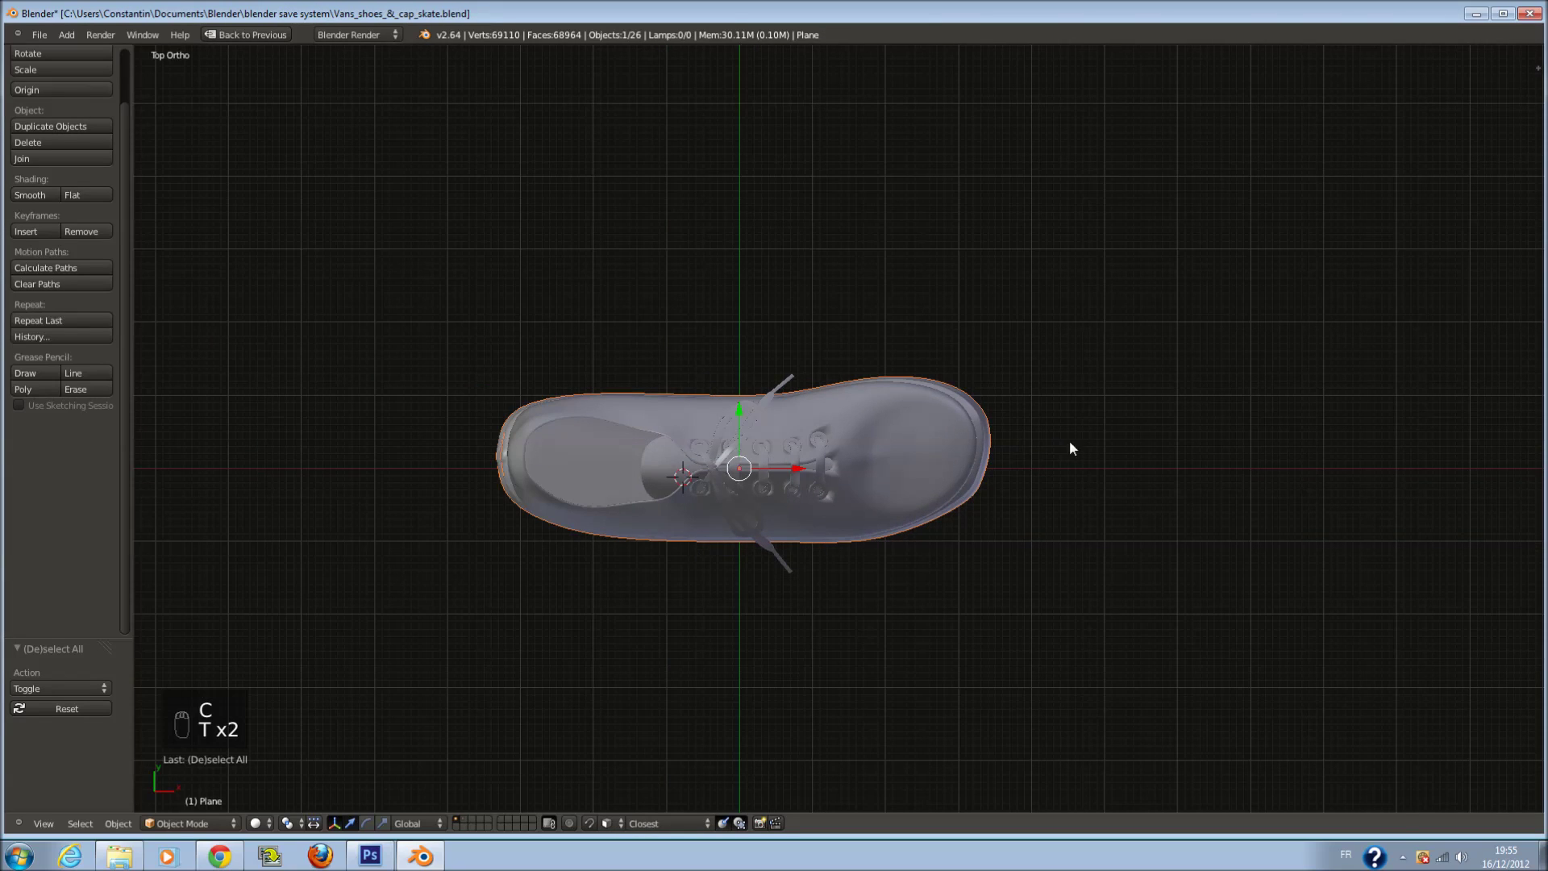
Show the shoe's properties panel, return to the full layout and toggle solid shading
key(n)
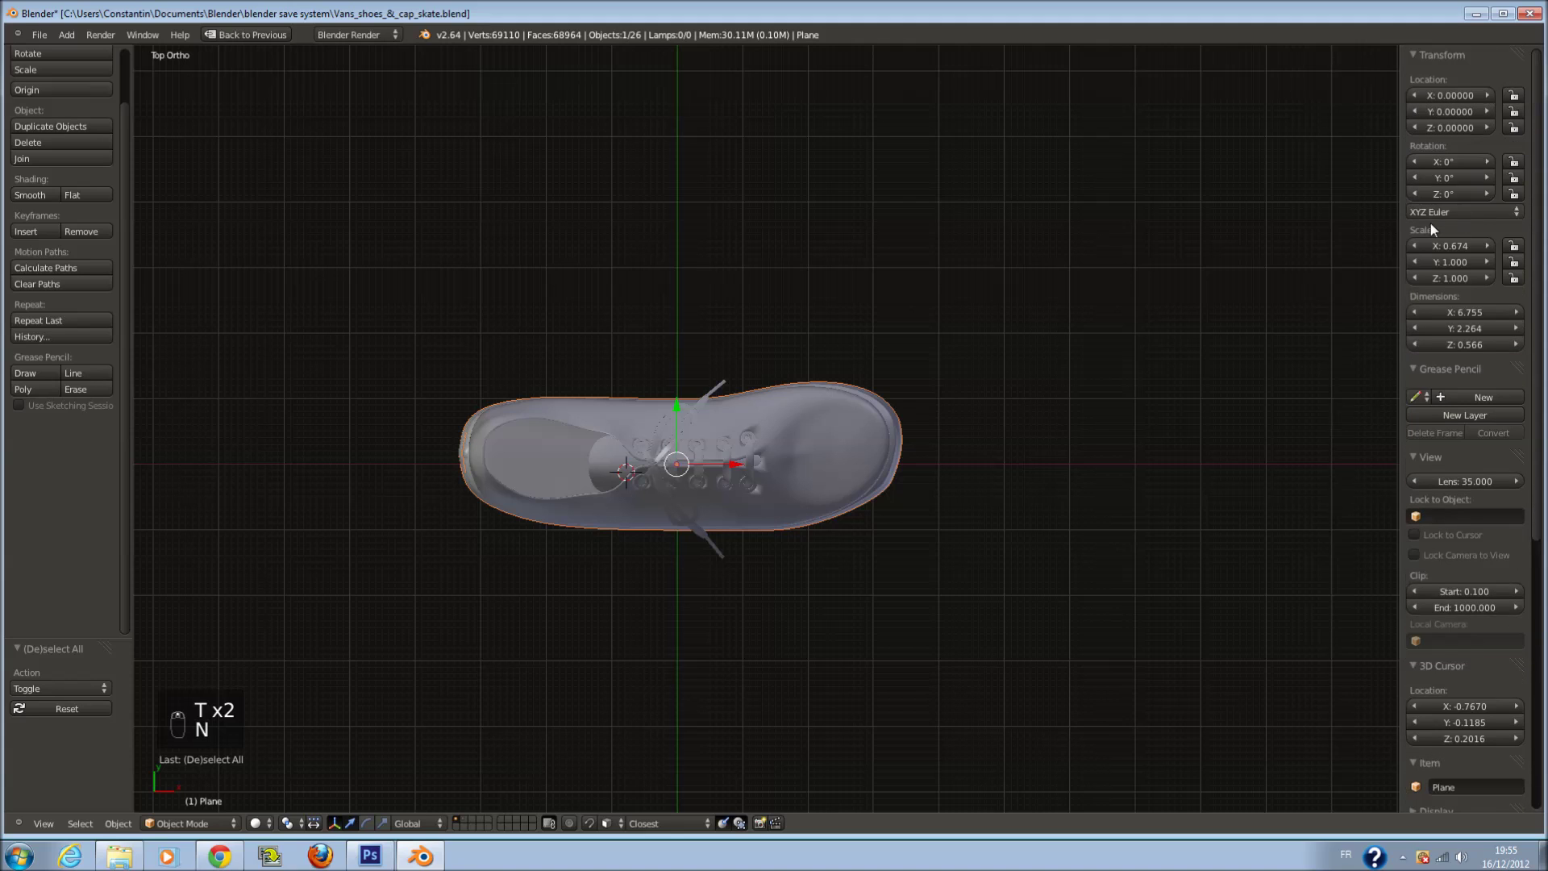
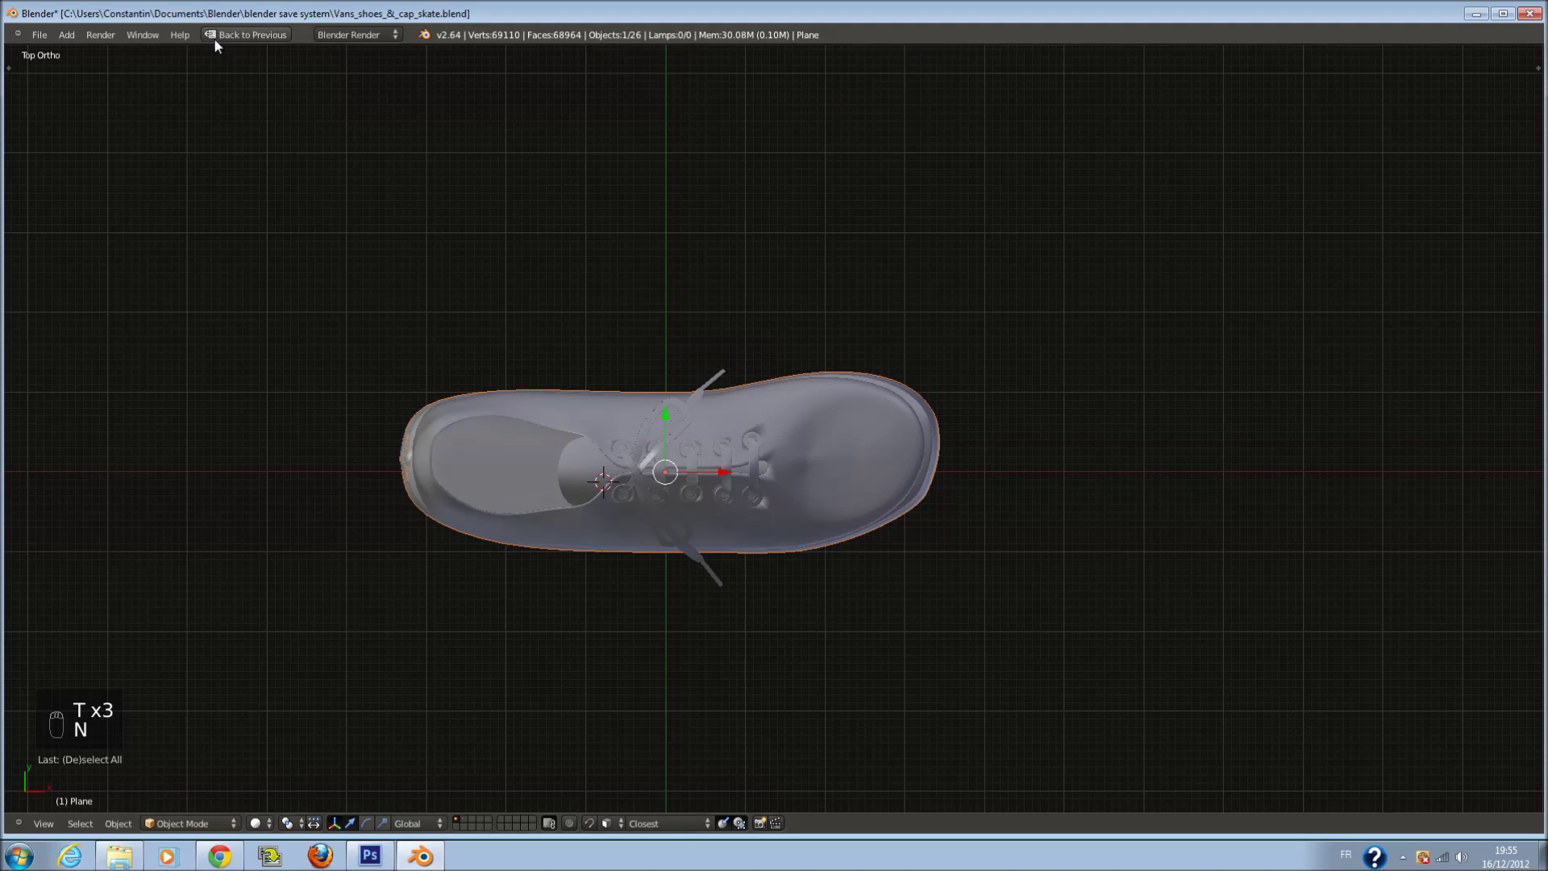
click(237, 40)
key(ctrl+s)
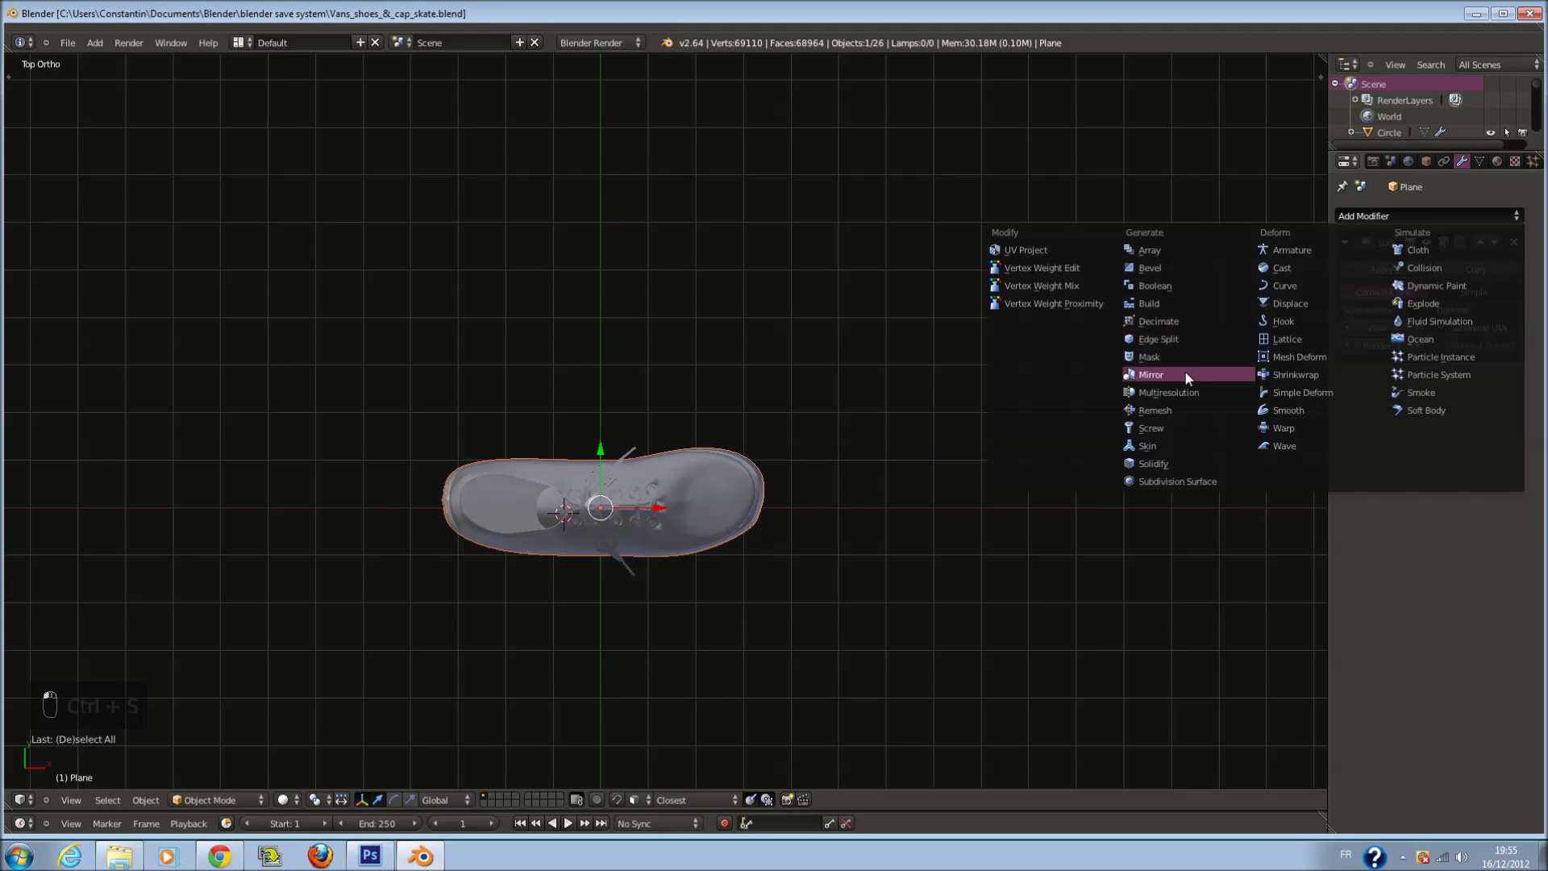
key(z)
drag(915, 421, 675, 431)
key(ctrl+z)
Isolate the sneaker in local view as a solid shaded model and orbit to an angled view
key(z)
key(a)
key(z)
key(a)
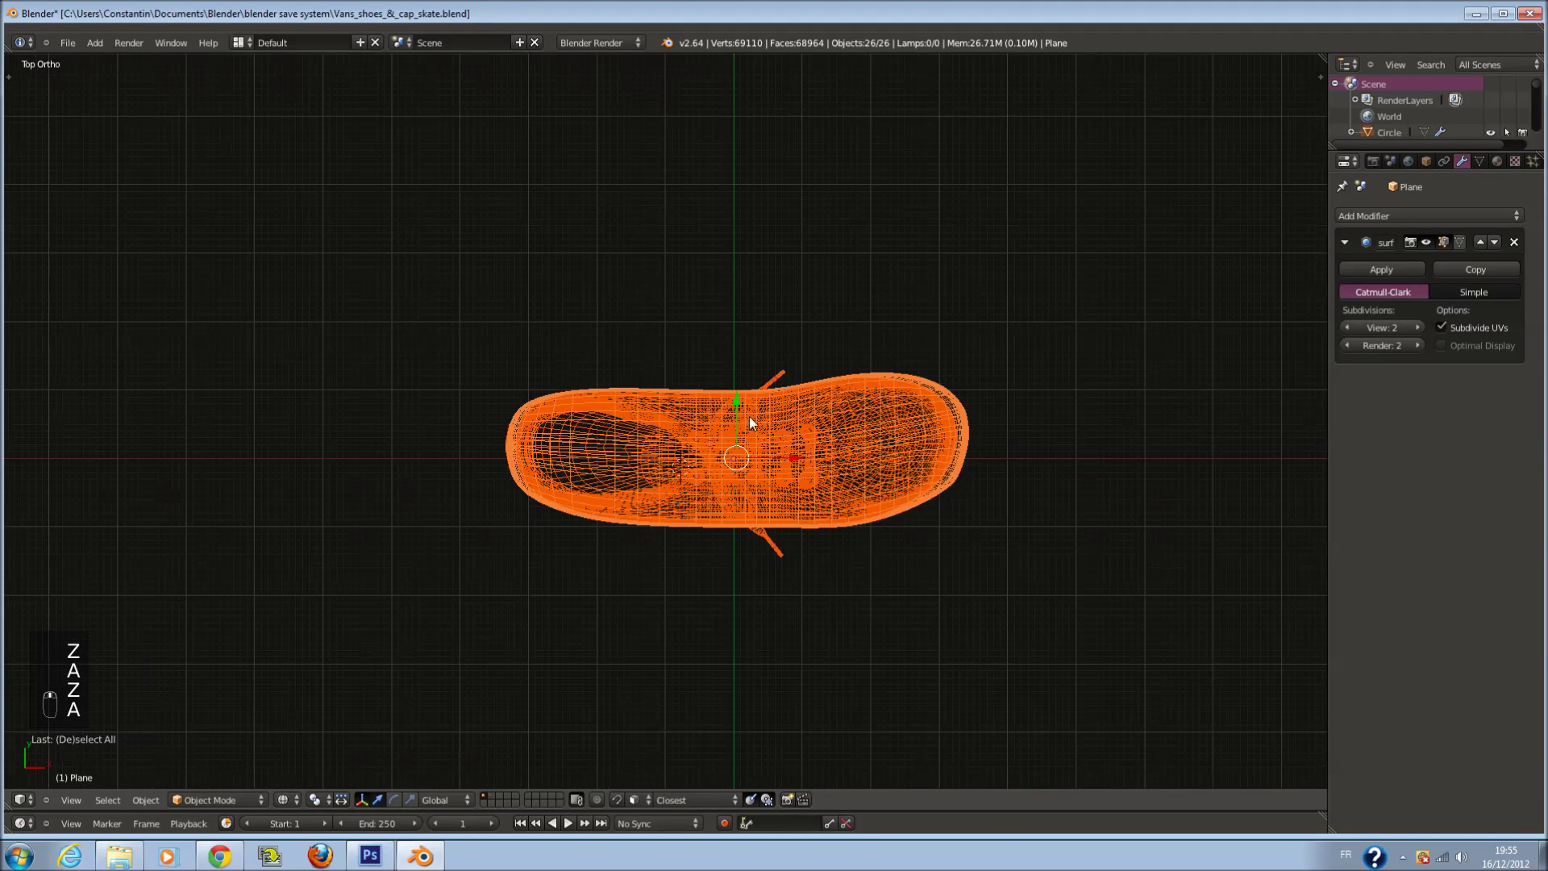
key(ctrl+j)
key(z)
drag(945, 424, 876, 325)
Edit the lace mesh and select the whole dangling lace end near the sole
key(Tab)
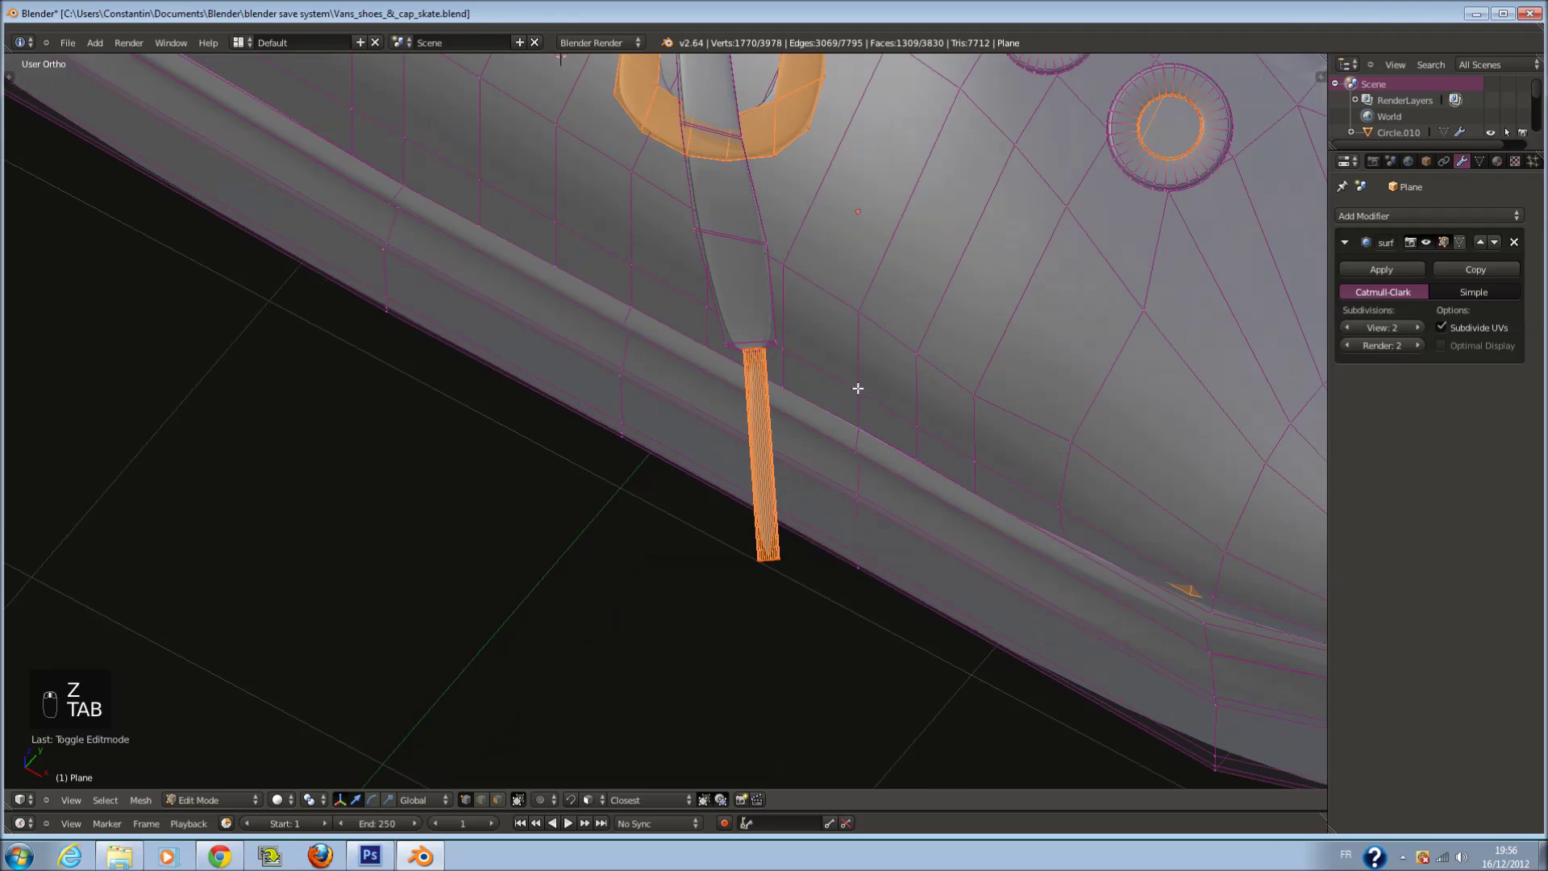
key(a)
key(ctrl+r)
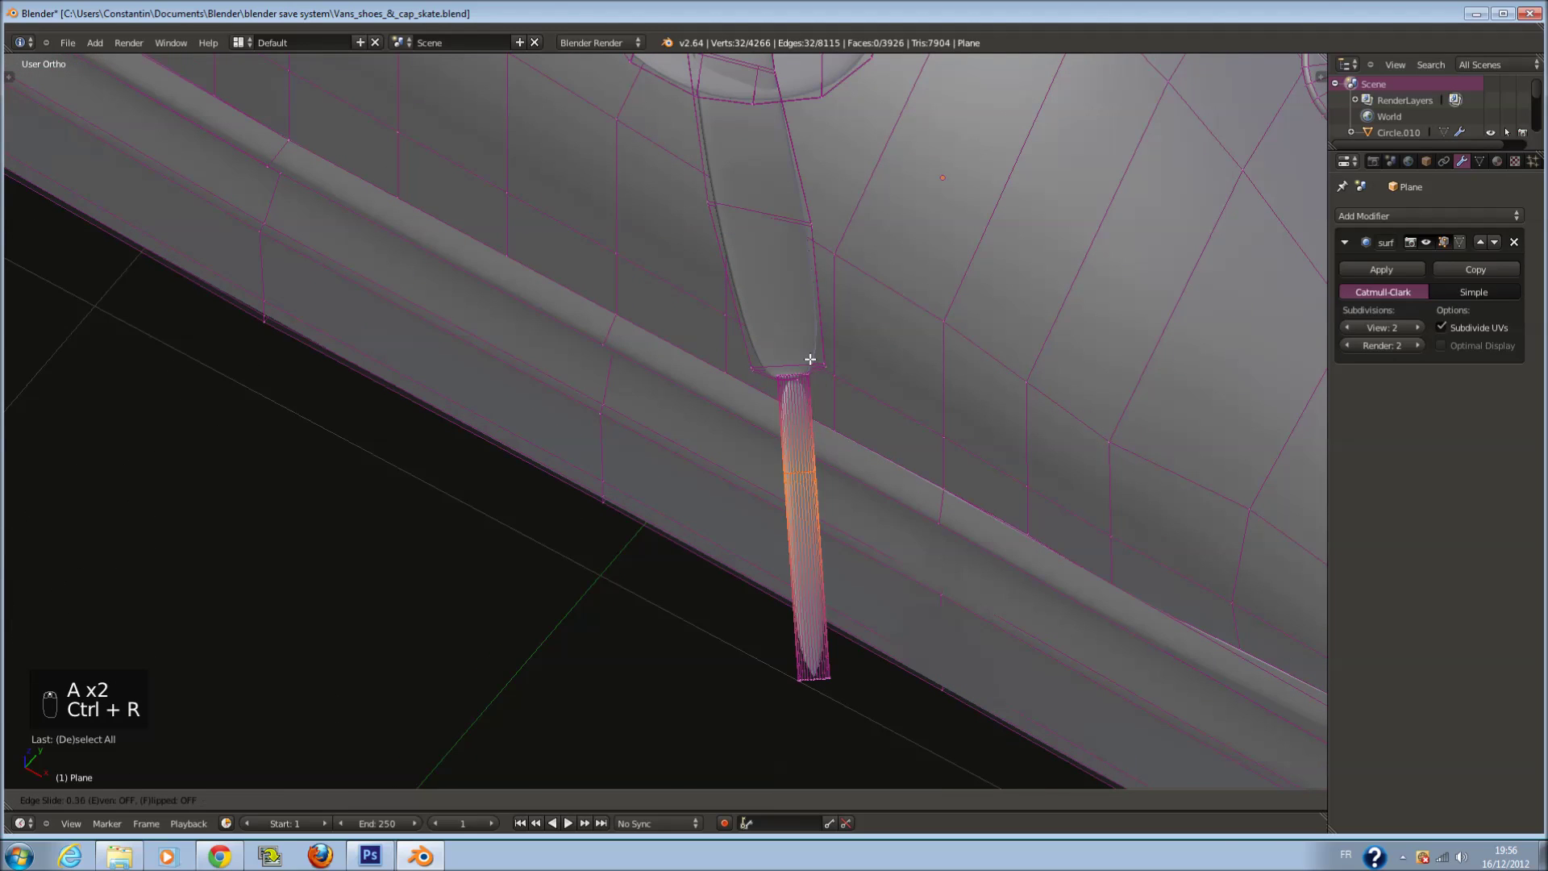
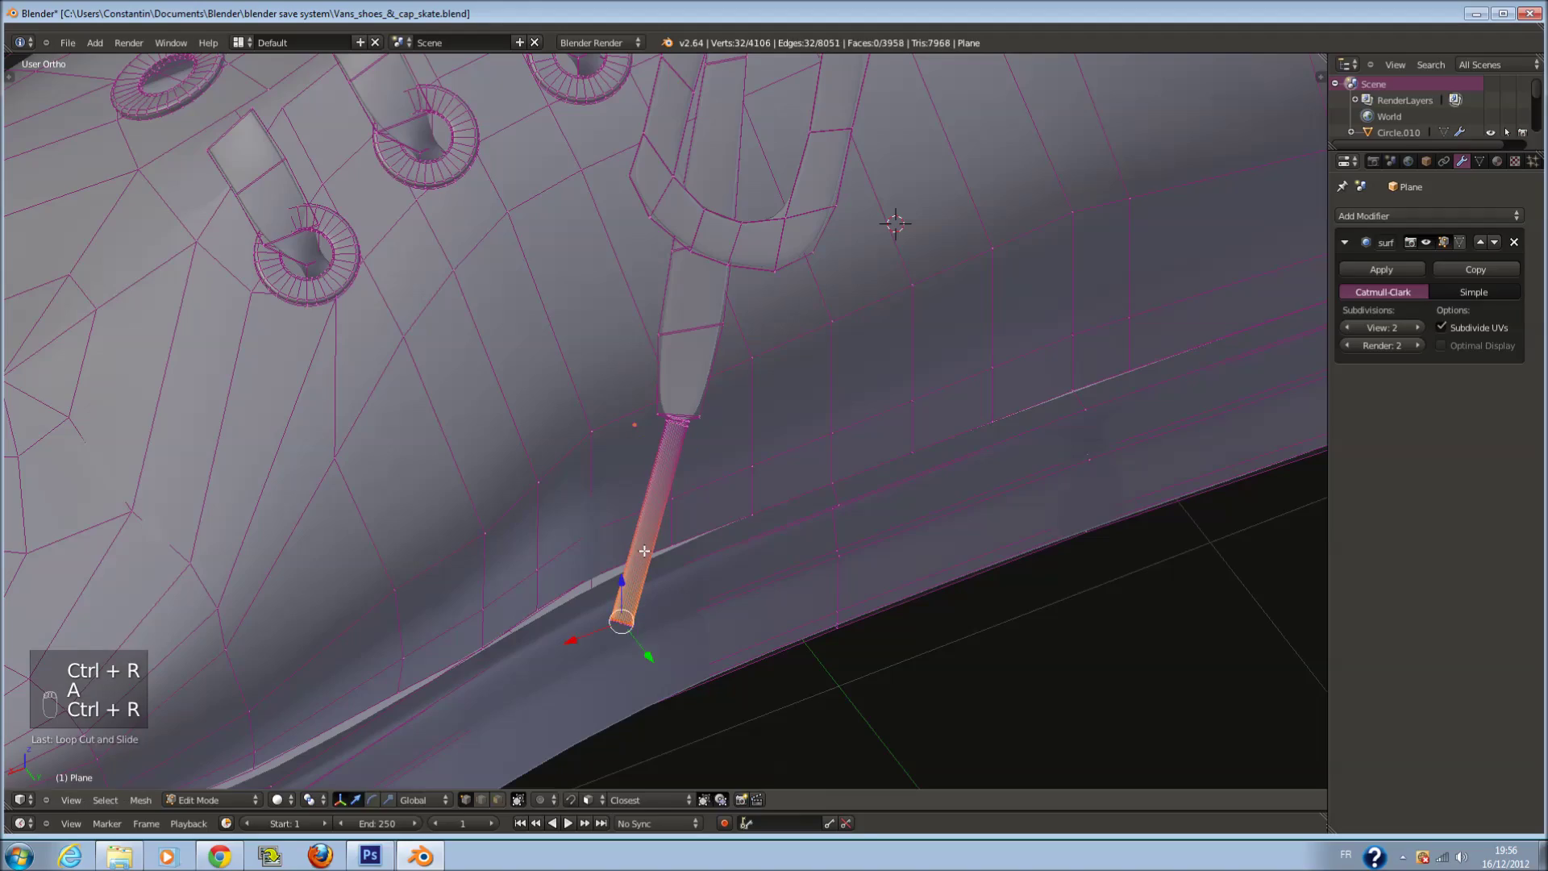
key(Tab)
Angle the lace tip along the sole and return to object mode
key(z)
key(ctrl+s)
key(z)
middle_click(964, 442)
key(a)
key(ctrl+s)
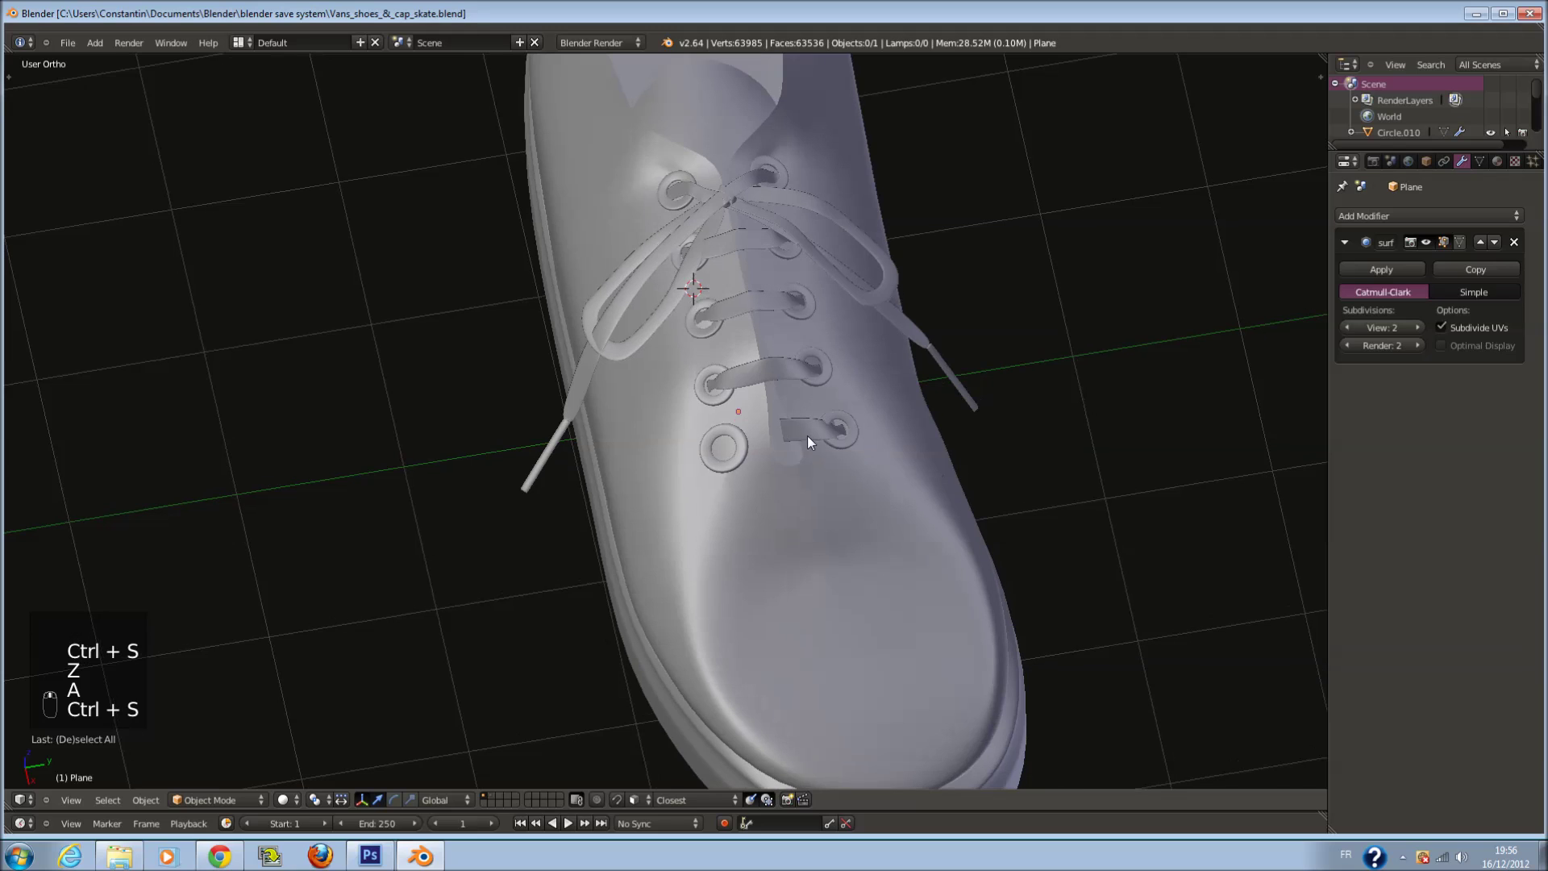
Look around the laces, briefly toggle edit mode and undo the stray changes
drag(813, 431, 813, 431)
drag(813, 431, 812, 435)
right_click(812, 435)
key(z)
drag(864, 425, 889, 436)
key(Tab)
key(Tab)
key(ctrl+z)
key(ctrl+z)
key(ctrl+z)
Undo the remaining stray edits, deselect everything and save the sneaker file
drag(767, 429, 823, 430)
key(z)
key(ctrl+z)
key(ctrl+z)
key(ctrl+z)
key(ctrl+z)
key(ctrl+z)
key(ctrl+z)
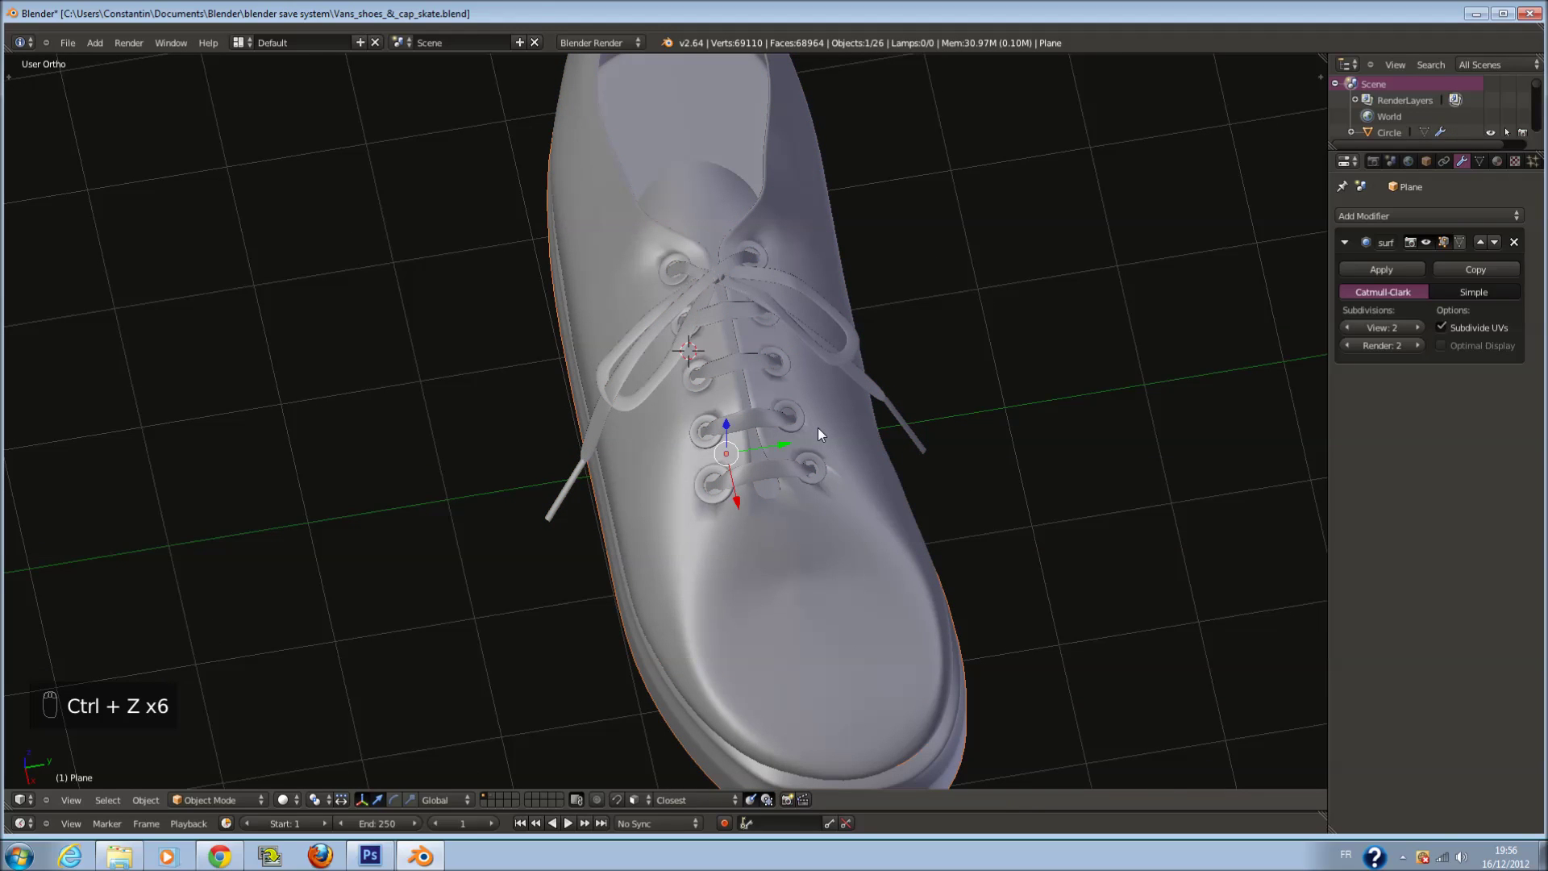
drag(834, 429, 942, 424)
key(a)
key(ctrl+s)
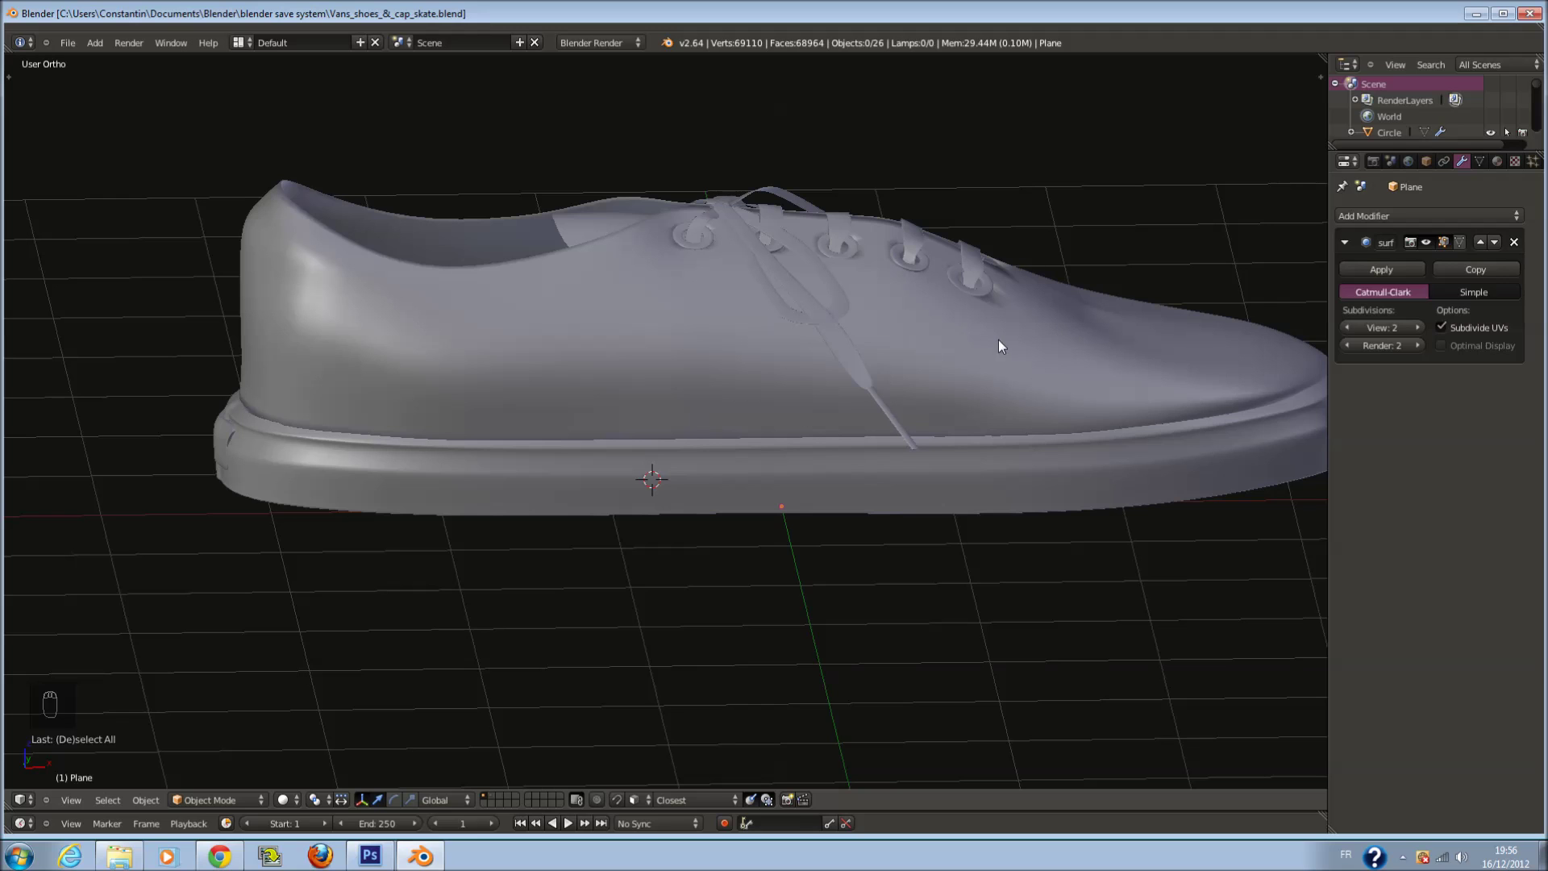
key(ctrl+s)
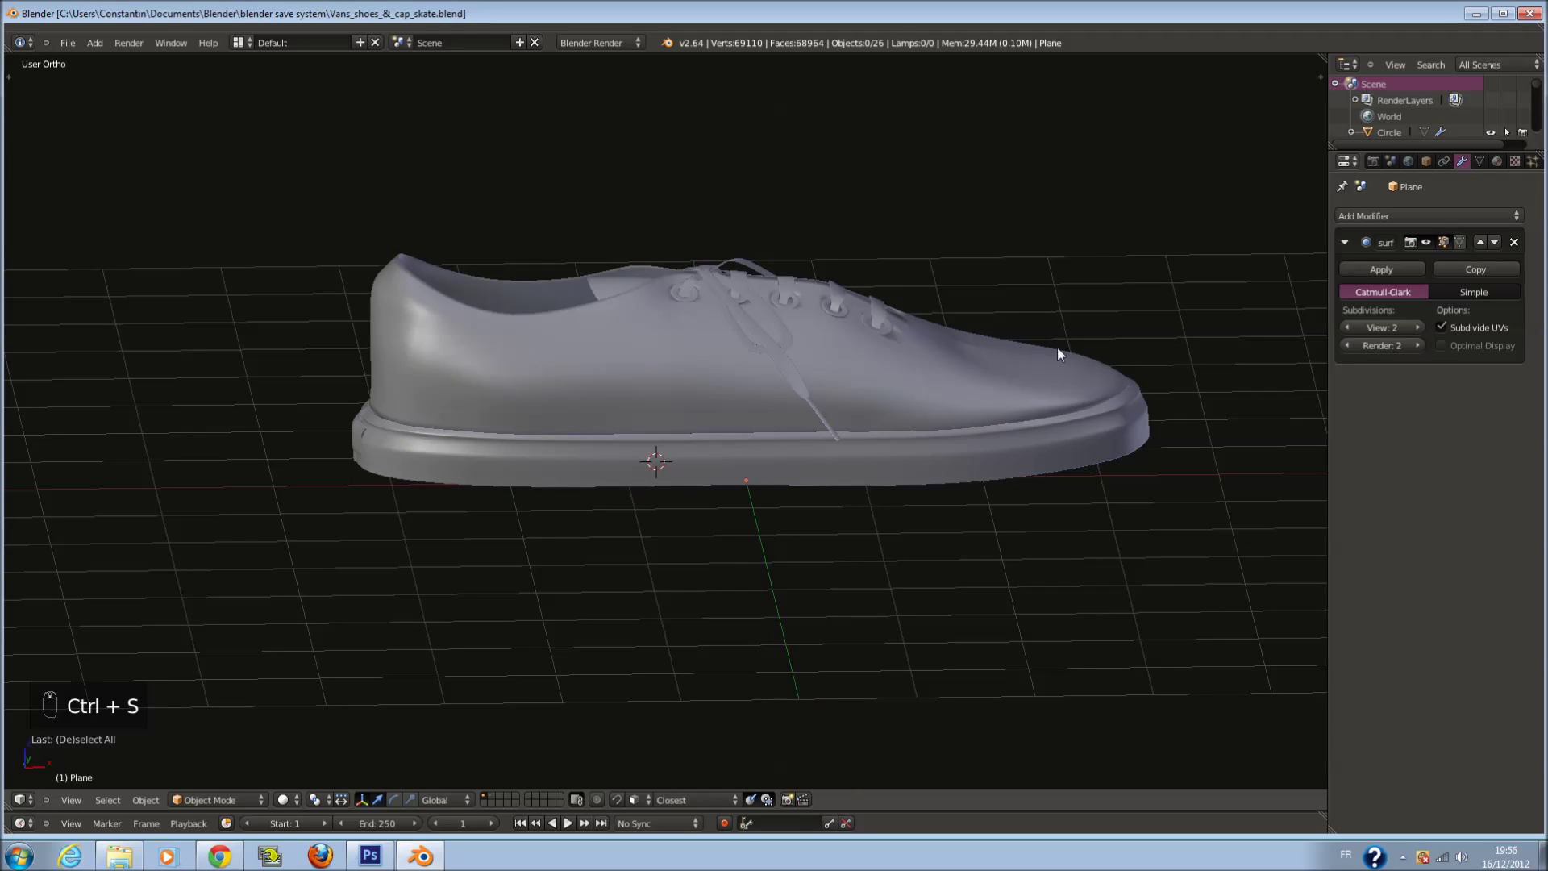
Review the whole shoe from the side, above and the toe end, saving along the way
drag(712, 333, 868, 330)
drag(832, 386, 885, 493)
key(ctrl+s)
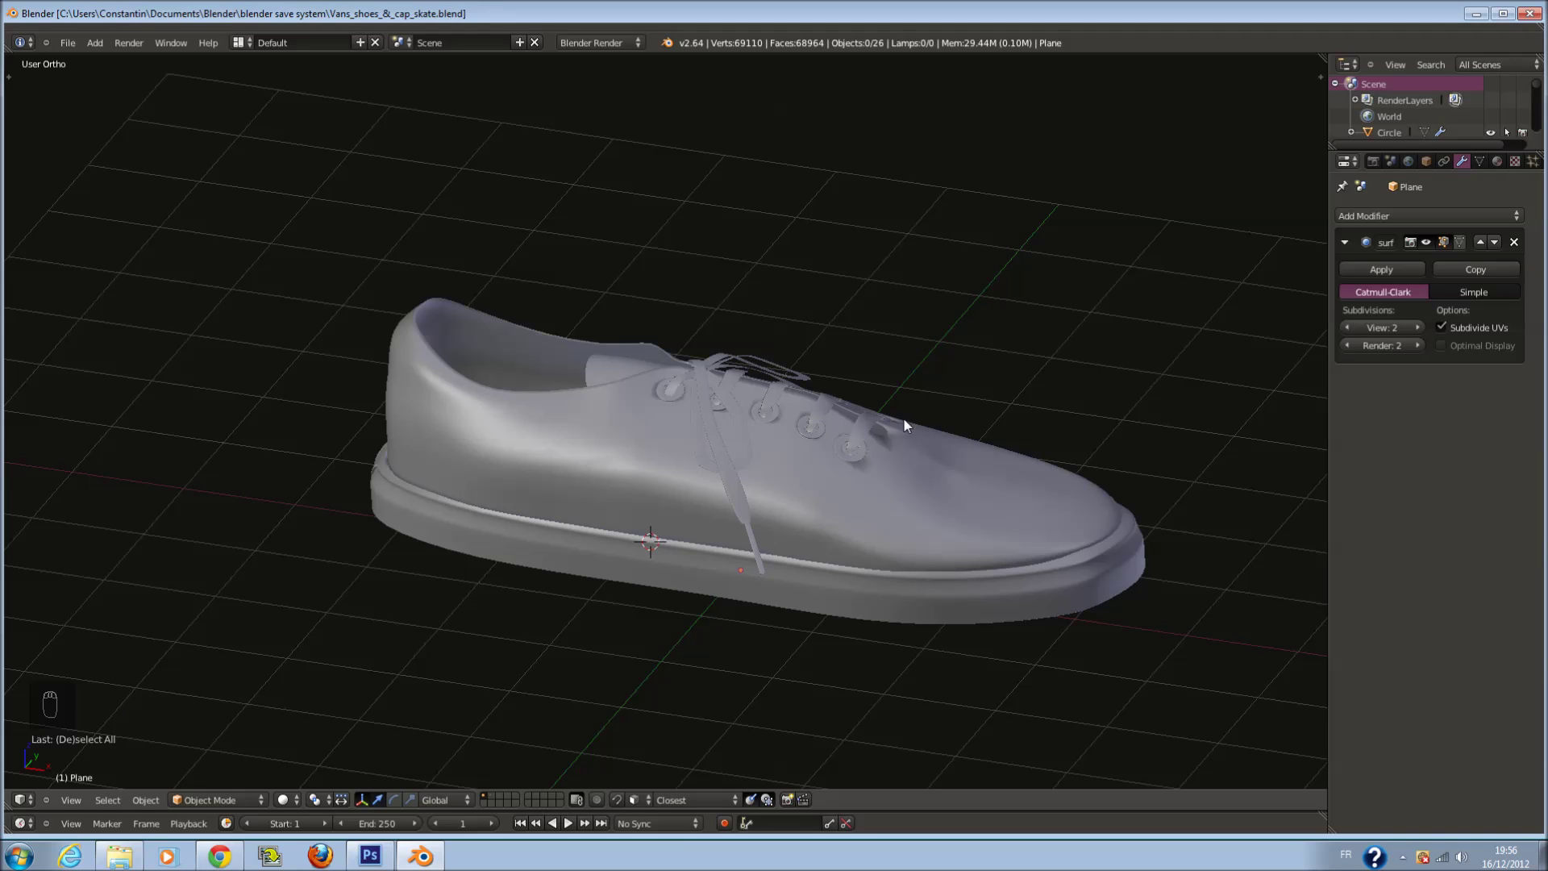
drag(669, 514, 1029, 505)
key(ctrl+s)
drag(1038, 495, 1107, 418)
key(ctrl+s)
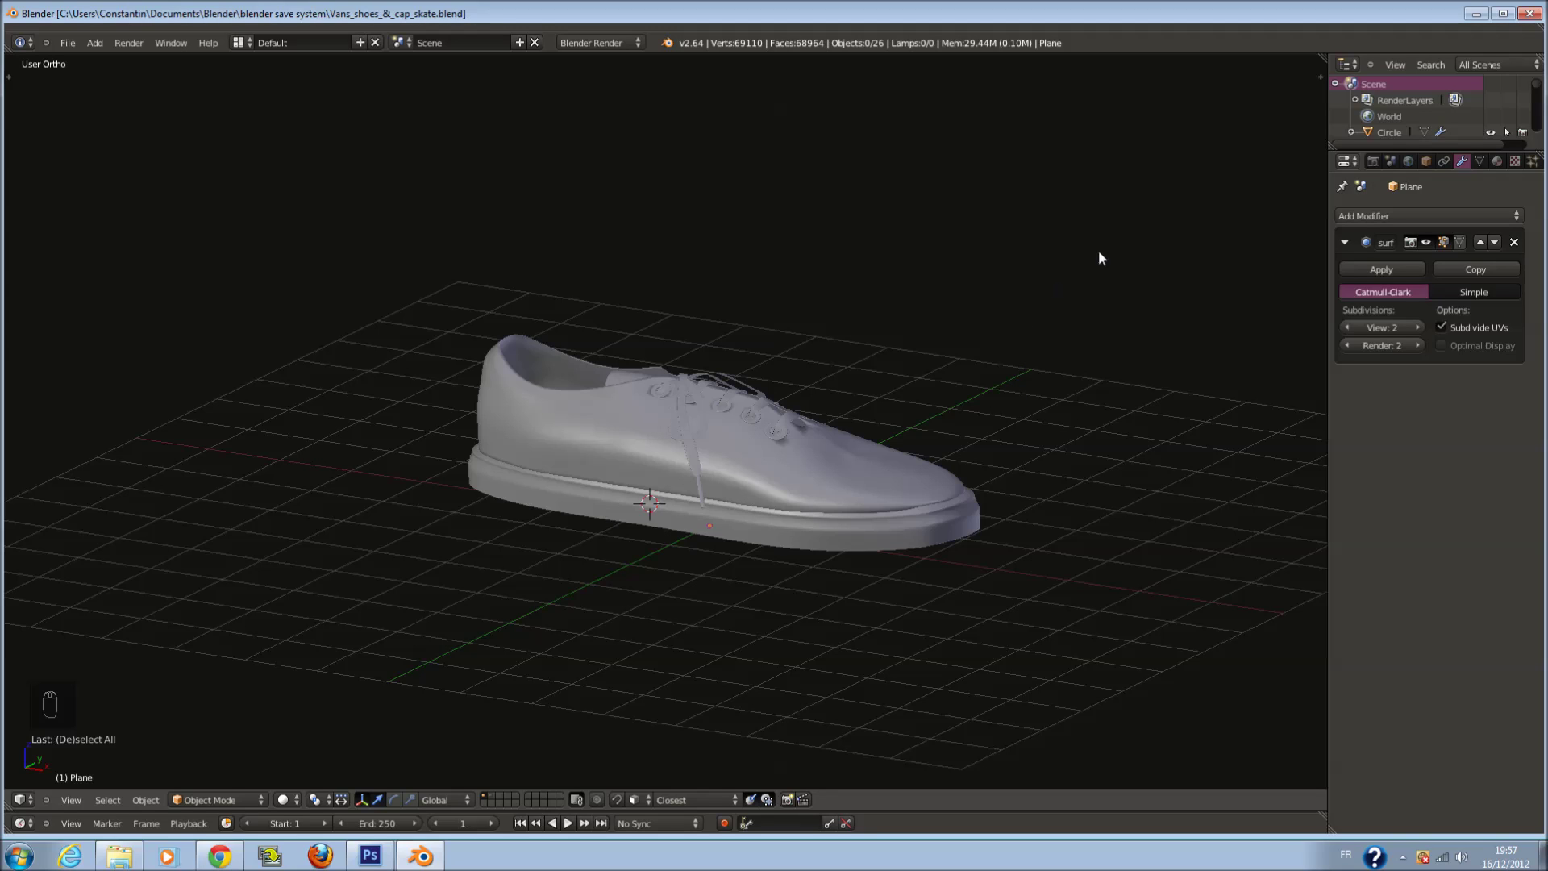
key(ctrl+s)
drag(1018, 432, 873, 486)
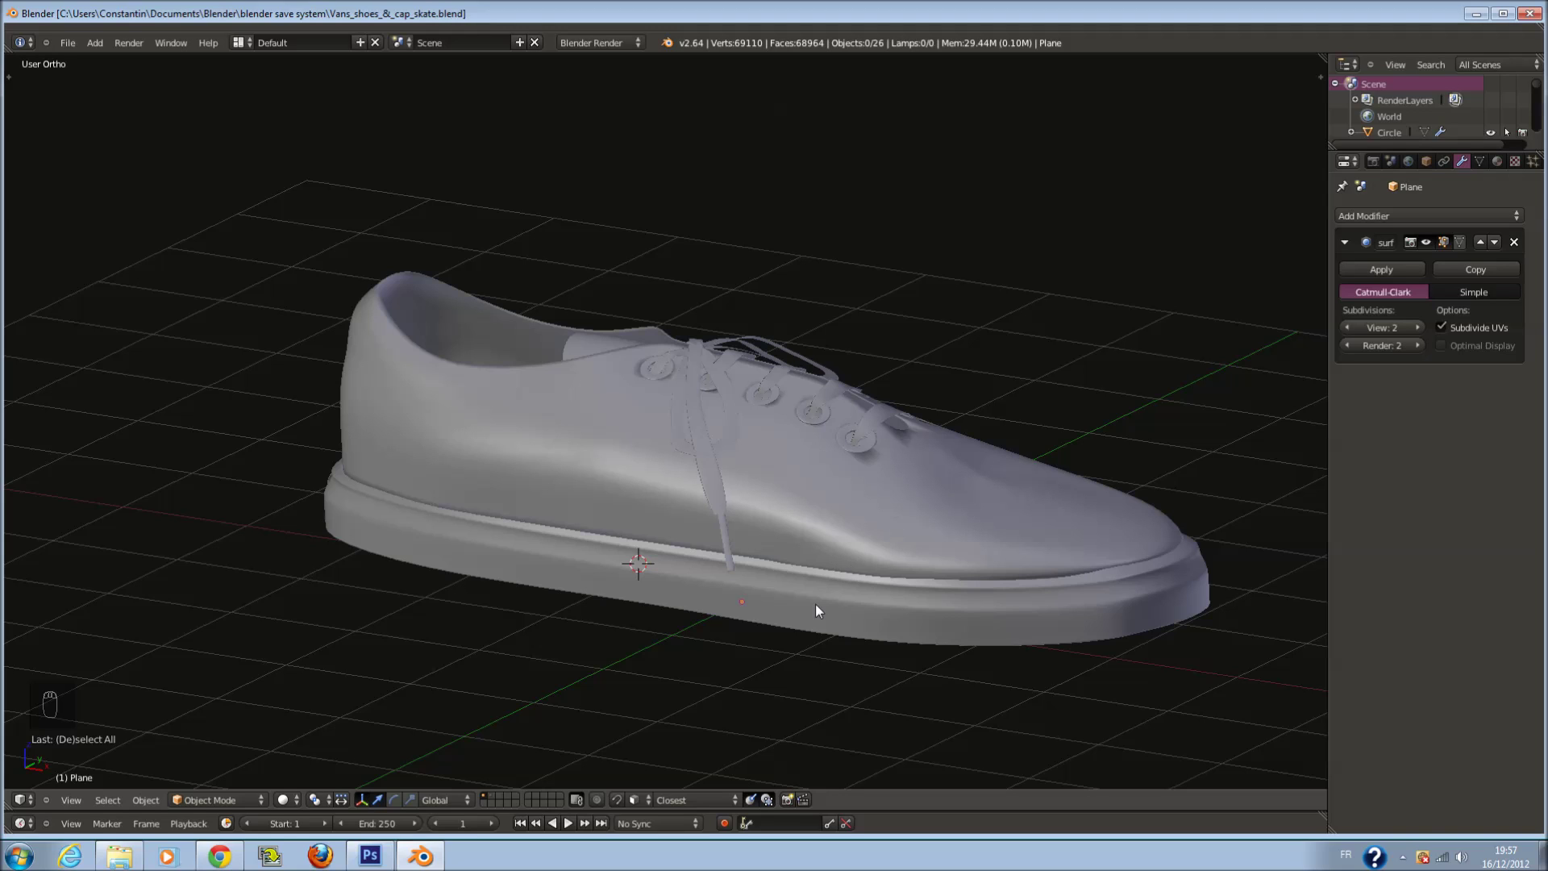
drag(956, 520, 1065, 451)
key(ctrl+s)
key(ctrl+s)
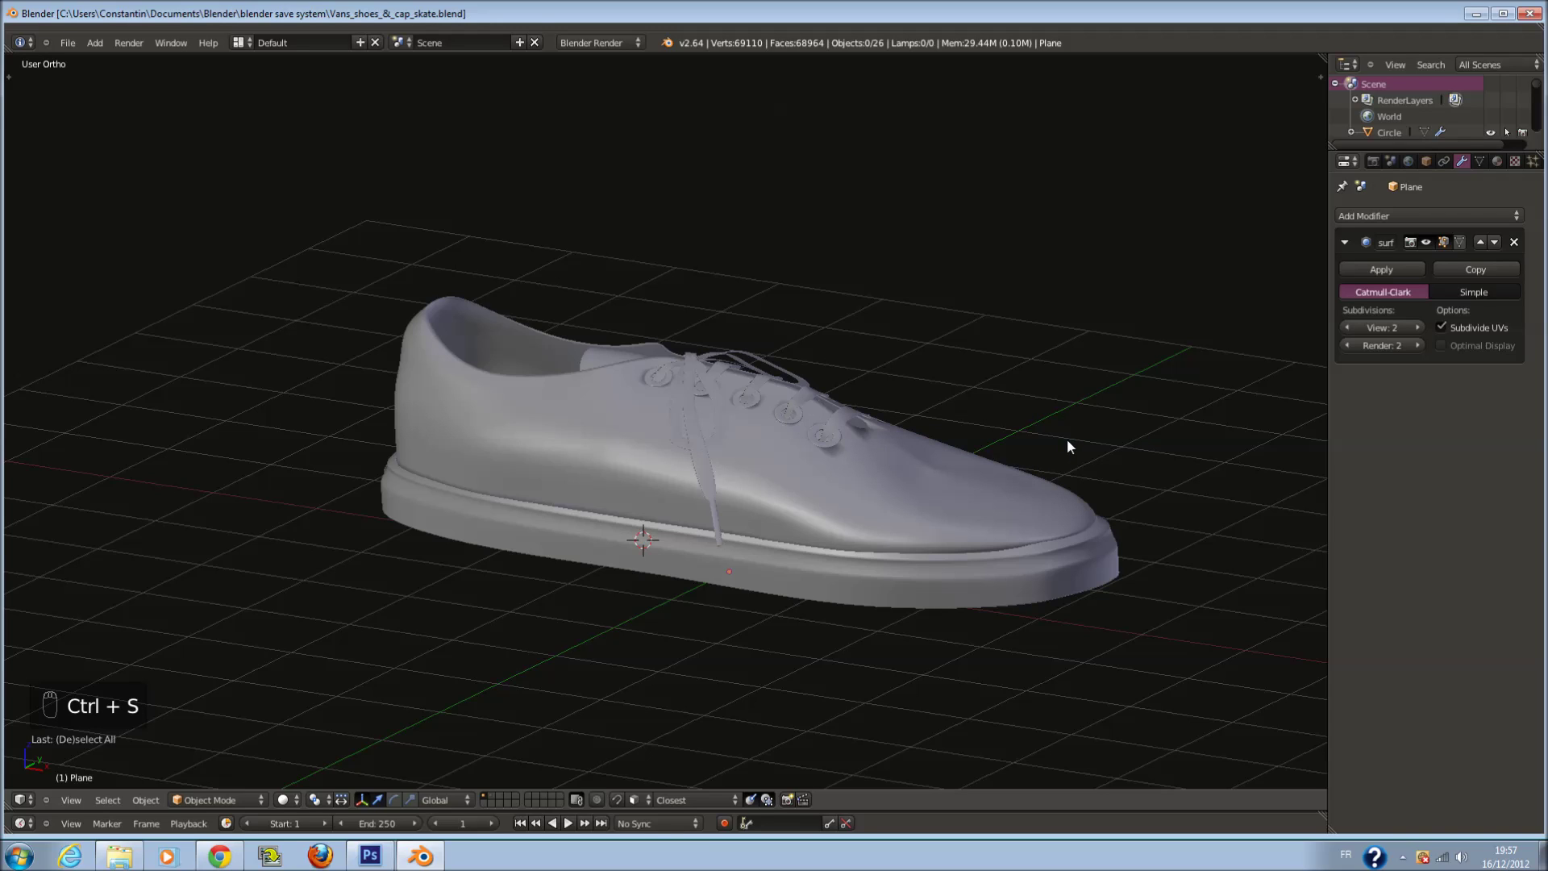
drag(1049, 490, 1013, 518)
key(ctrl+s)
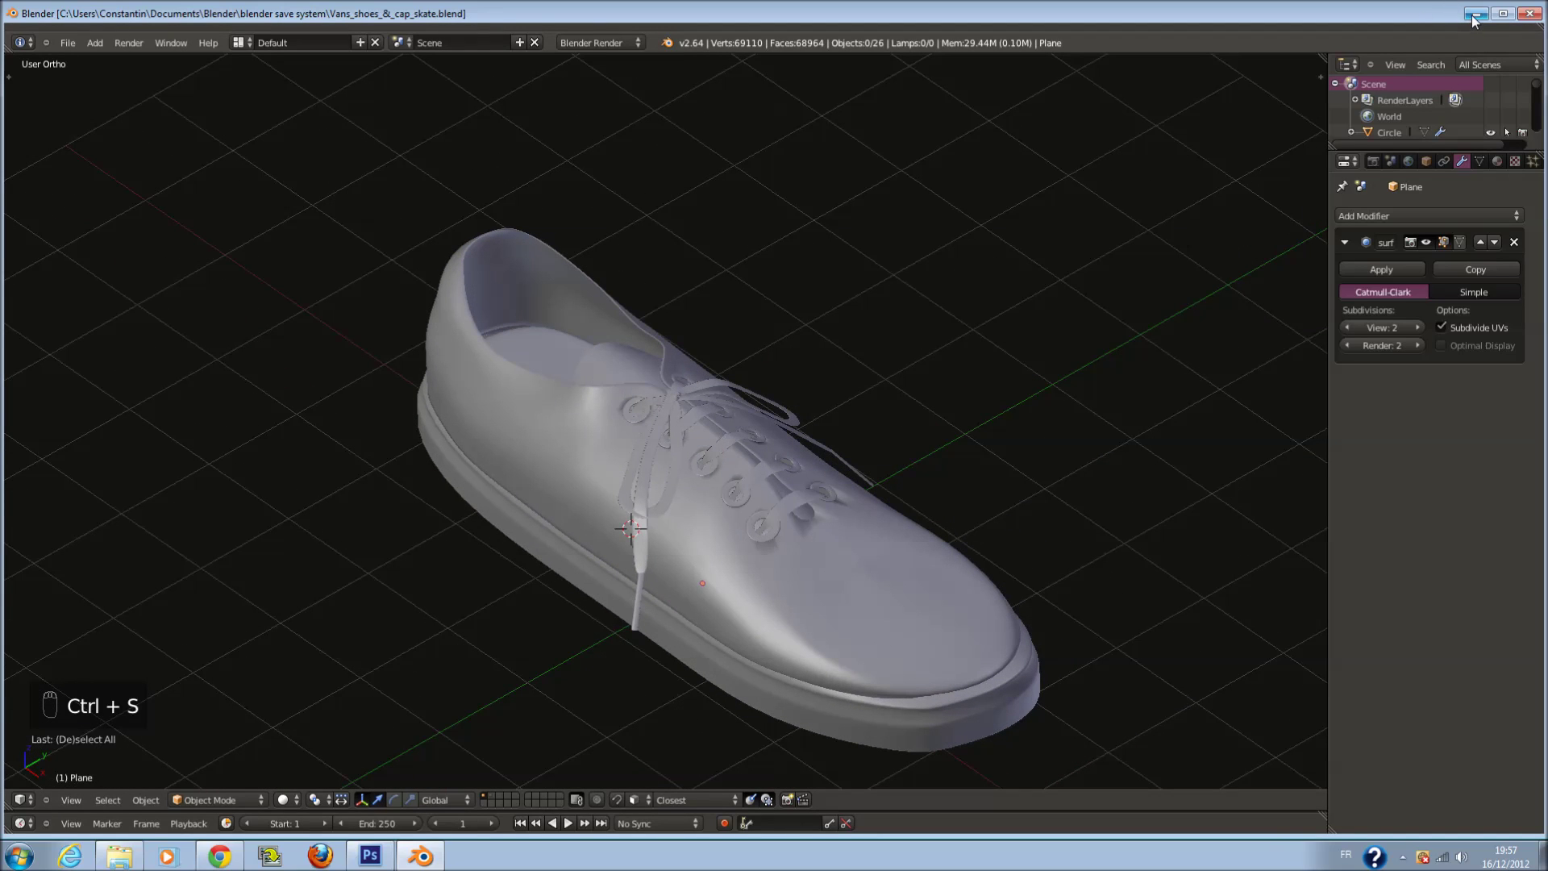
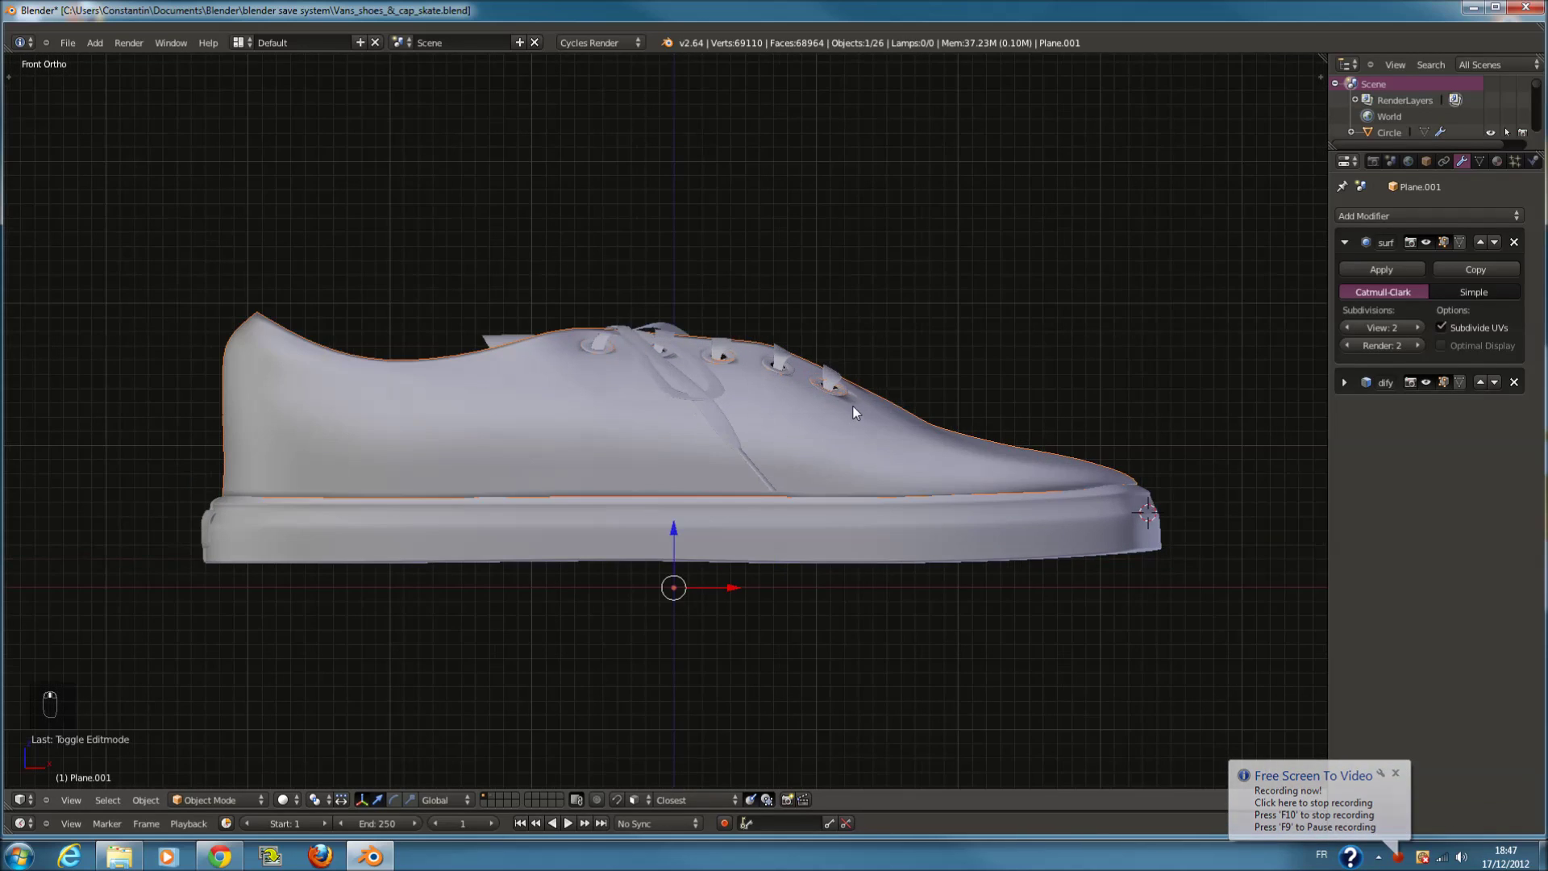
Spin the view around the smooth laced sneaker in Numpad 6 increments to check both sides
drag(848, 474, 729, 456)
drag(729, 463, 678, 537)
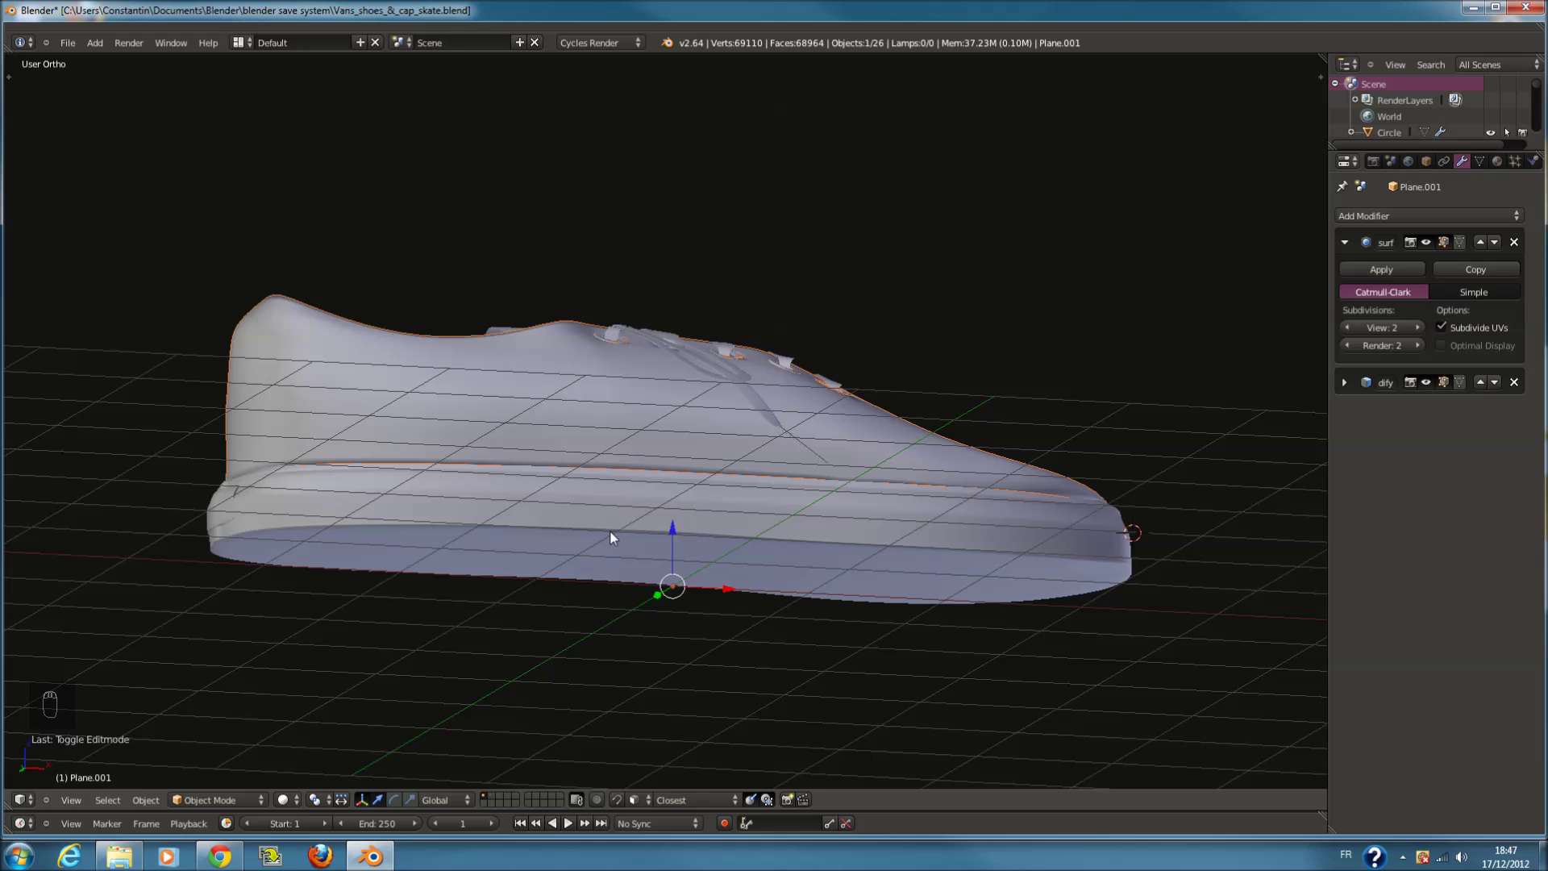
drag(645, 540, 1031, 562)
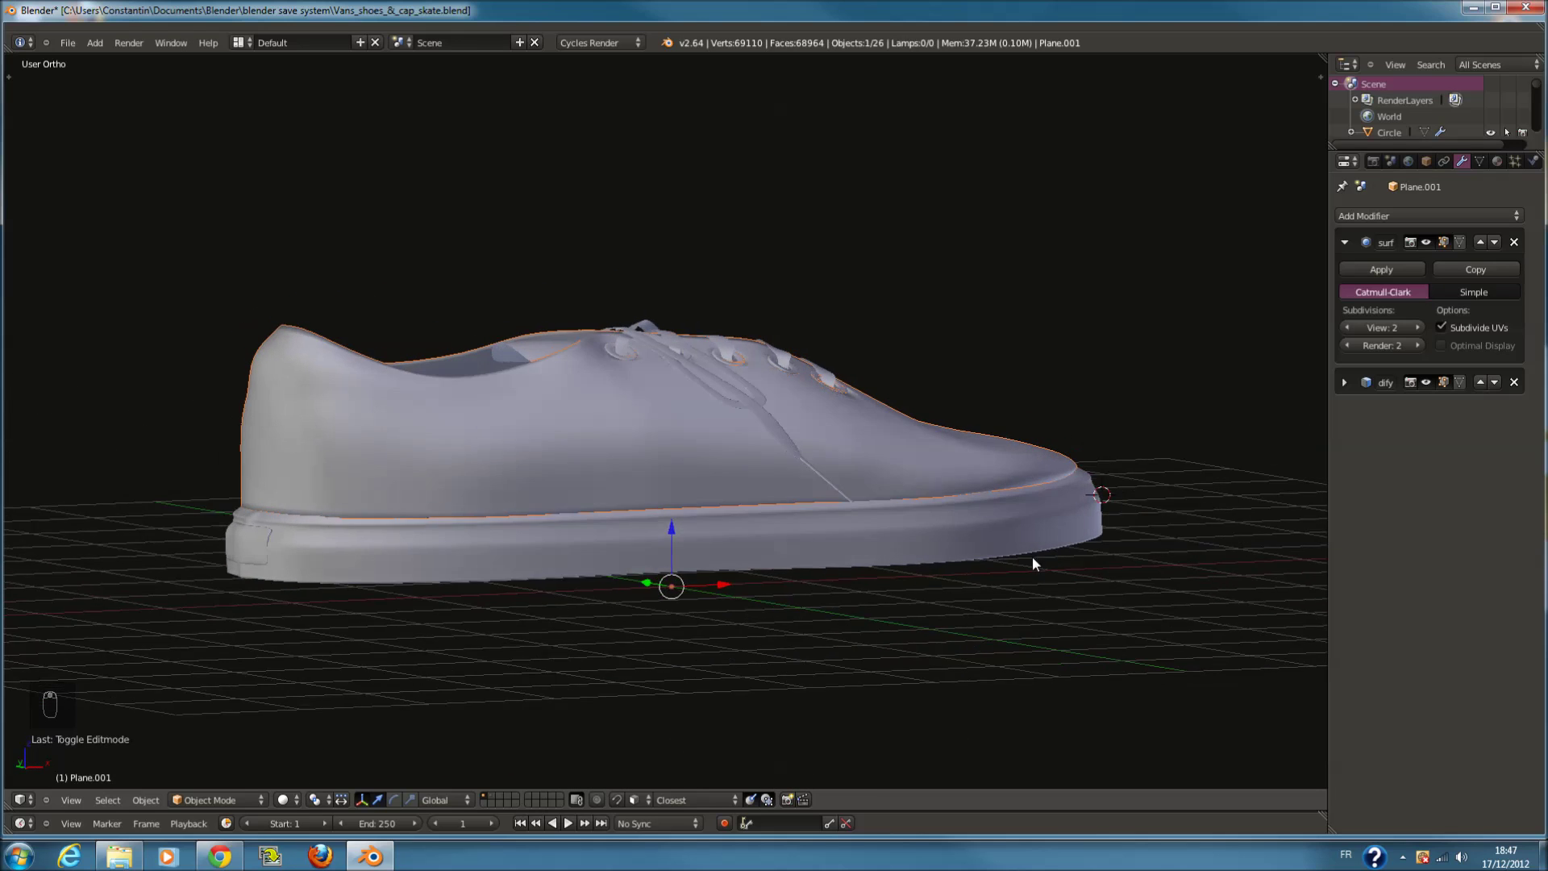
key(KP_6)
key(KP_6)
key(KP_6)
key(KP_6)
key(KP_6)
key(KP_6)
key(KP_6)
key(KP_6)
key(KP_6)
key(KP_6)
key(KP_6)
key(KP_6)
key(KP_6)
key(KP_6)
key(KP_6)
key(KP_6)
key(KP_6)
key(KP_6)
key(KP_6)
key(KP_6)
key(KP_6)
key(KP_6)
key(KP_6)
key(KP_6)
key(KP_6)
key(KP_6)
key(KP_6)
key(KP_6)
key(KP_6)
key(KP_6)
key(KP_6)
key(KP_6)
key(KP_6)
key(KP_6)
key(KP_6)
key(KP_6)
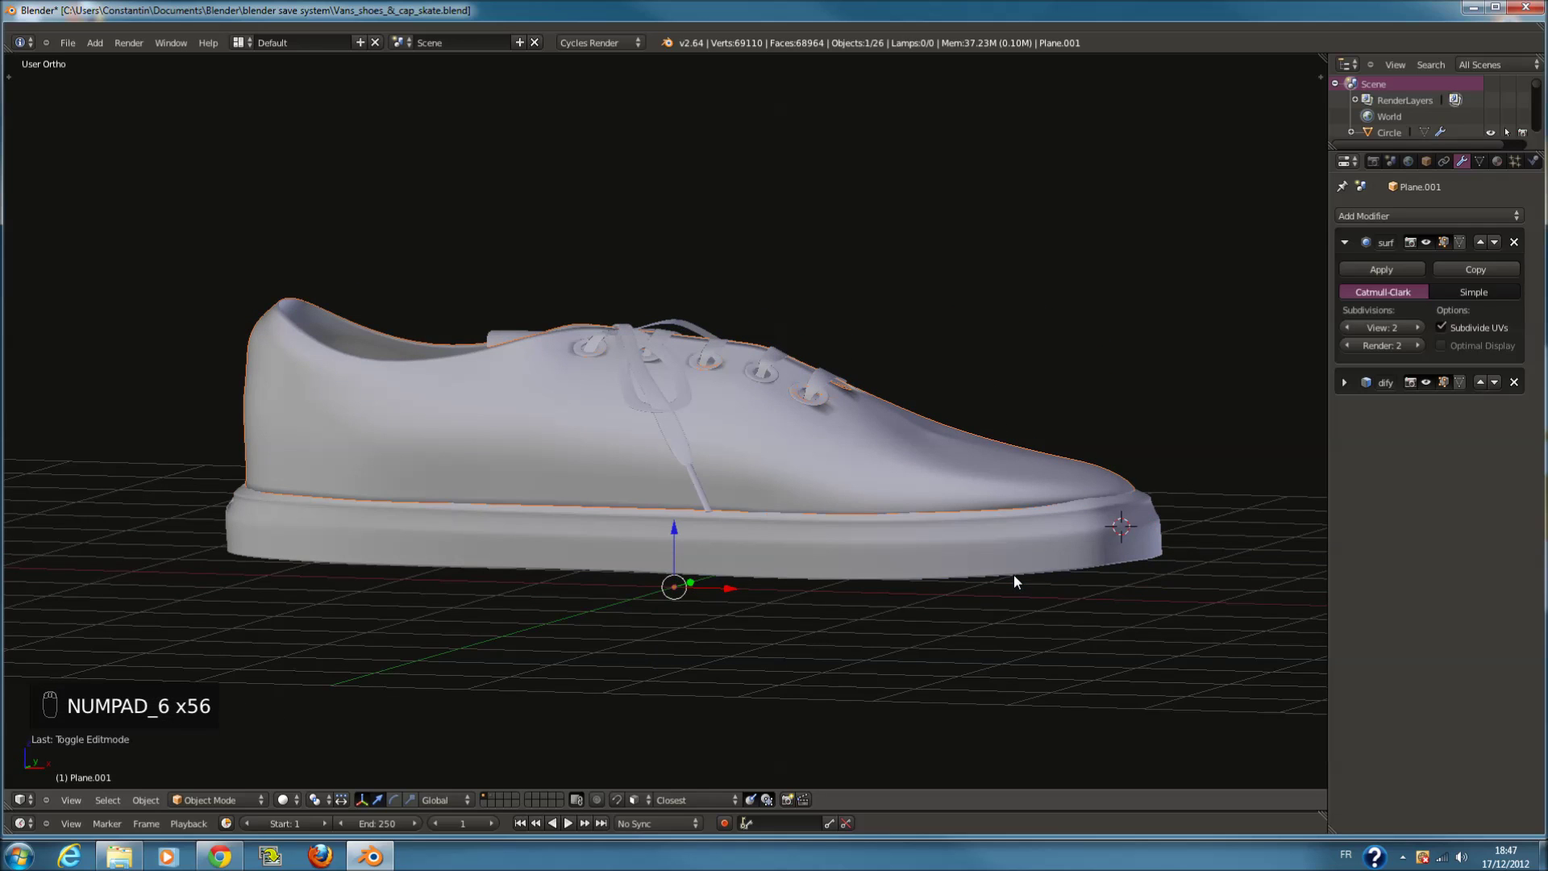
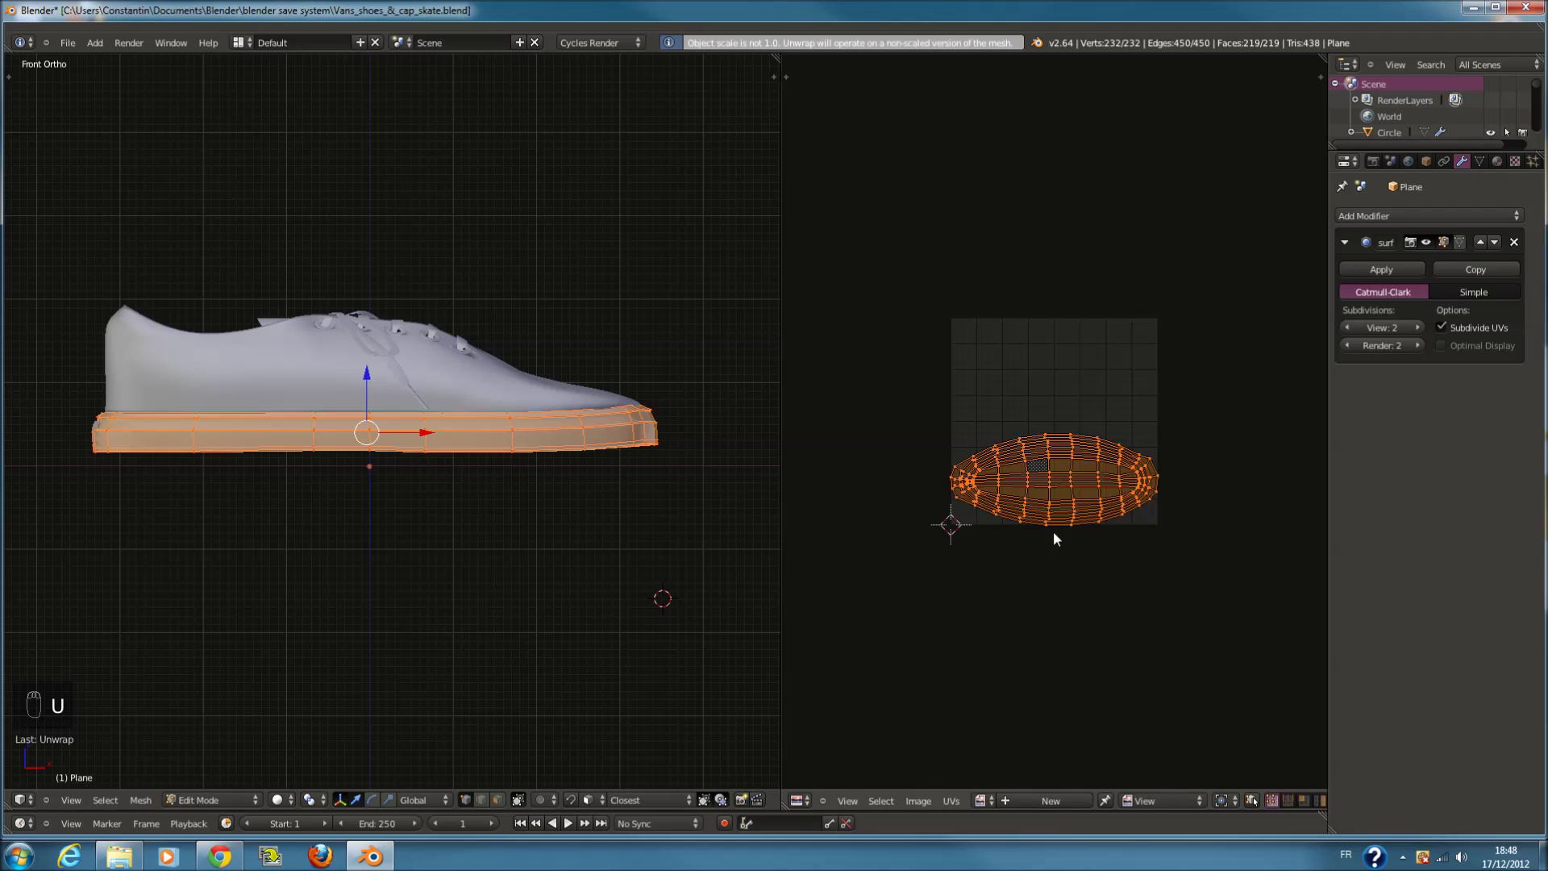
Turn the sole's UV layout a quarter turn and stretch it to fill the texture square
key(r)
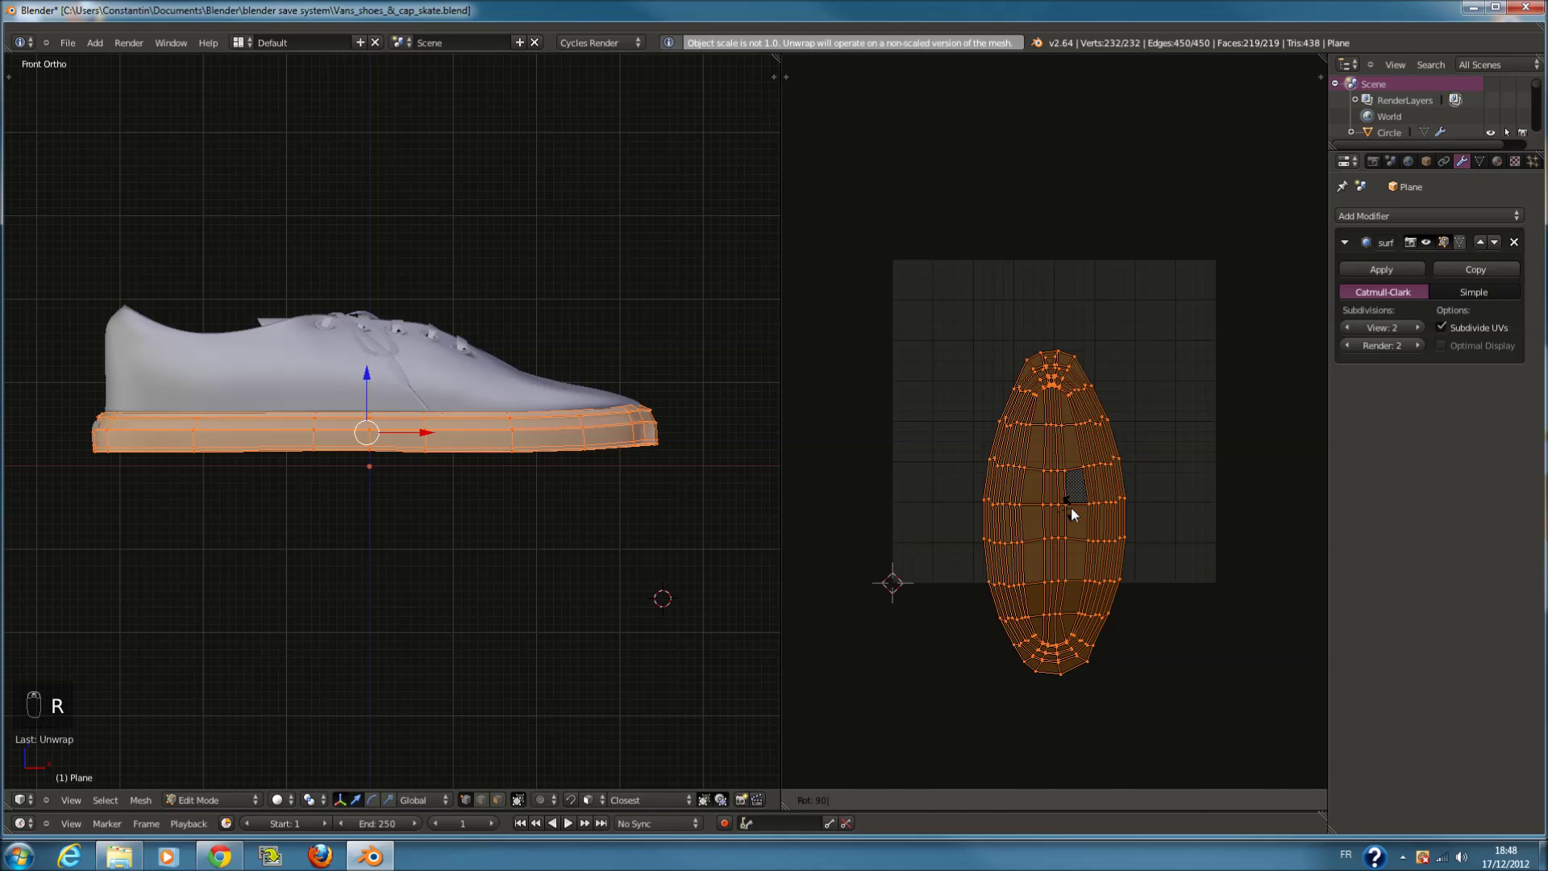
key(g)
drag(1132, 549, 1132, 461)
key(s)
drag(1134, 458, 1209, 460)
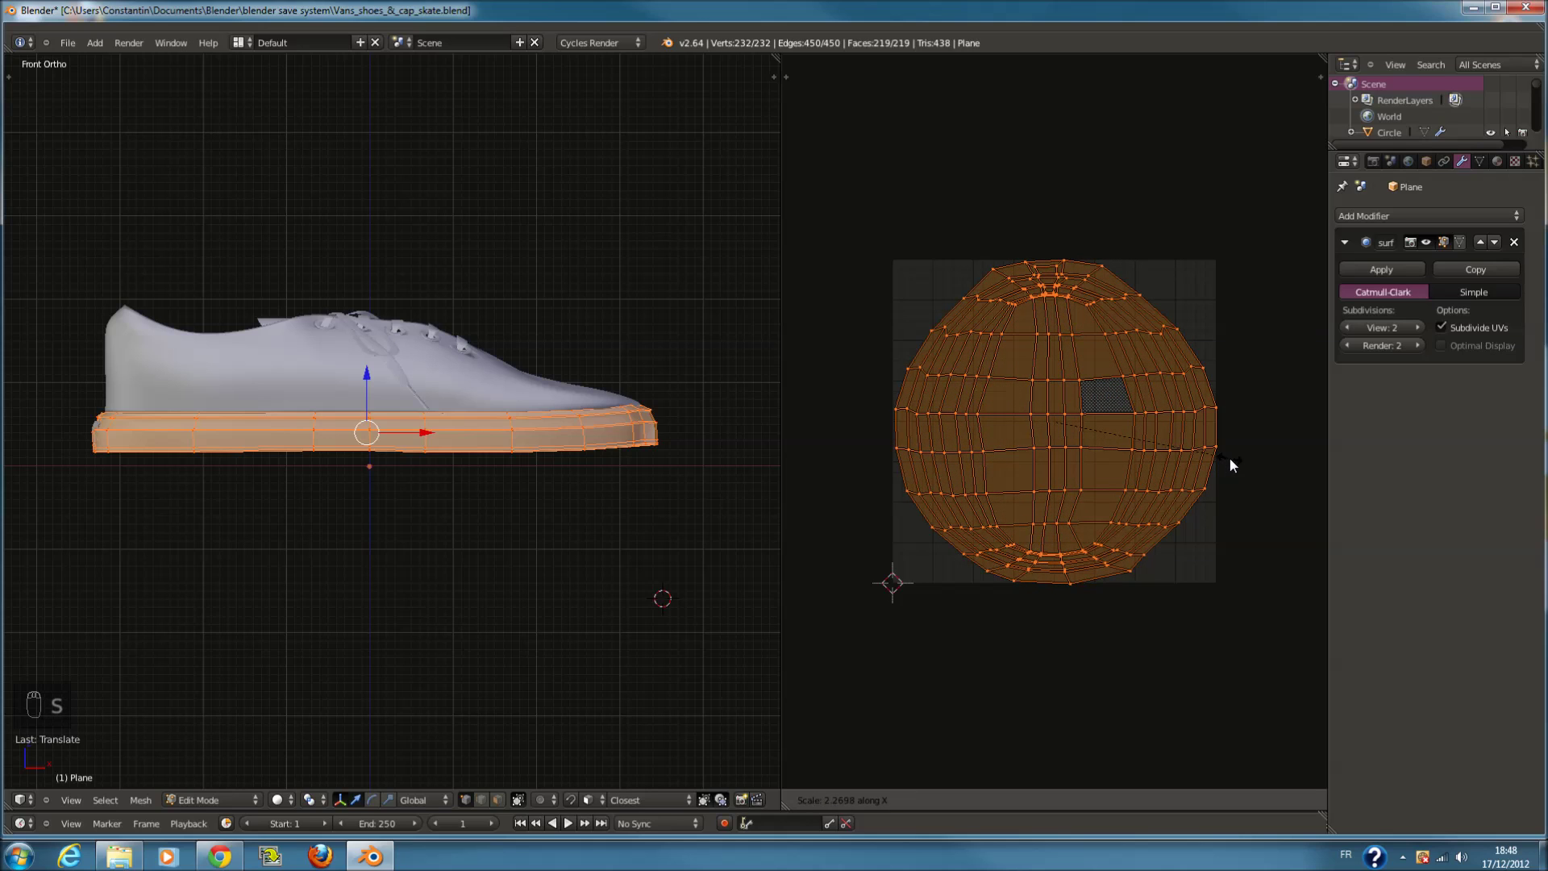
click(548, 474)
key(Tab)
key(Tab)
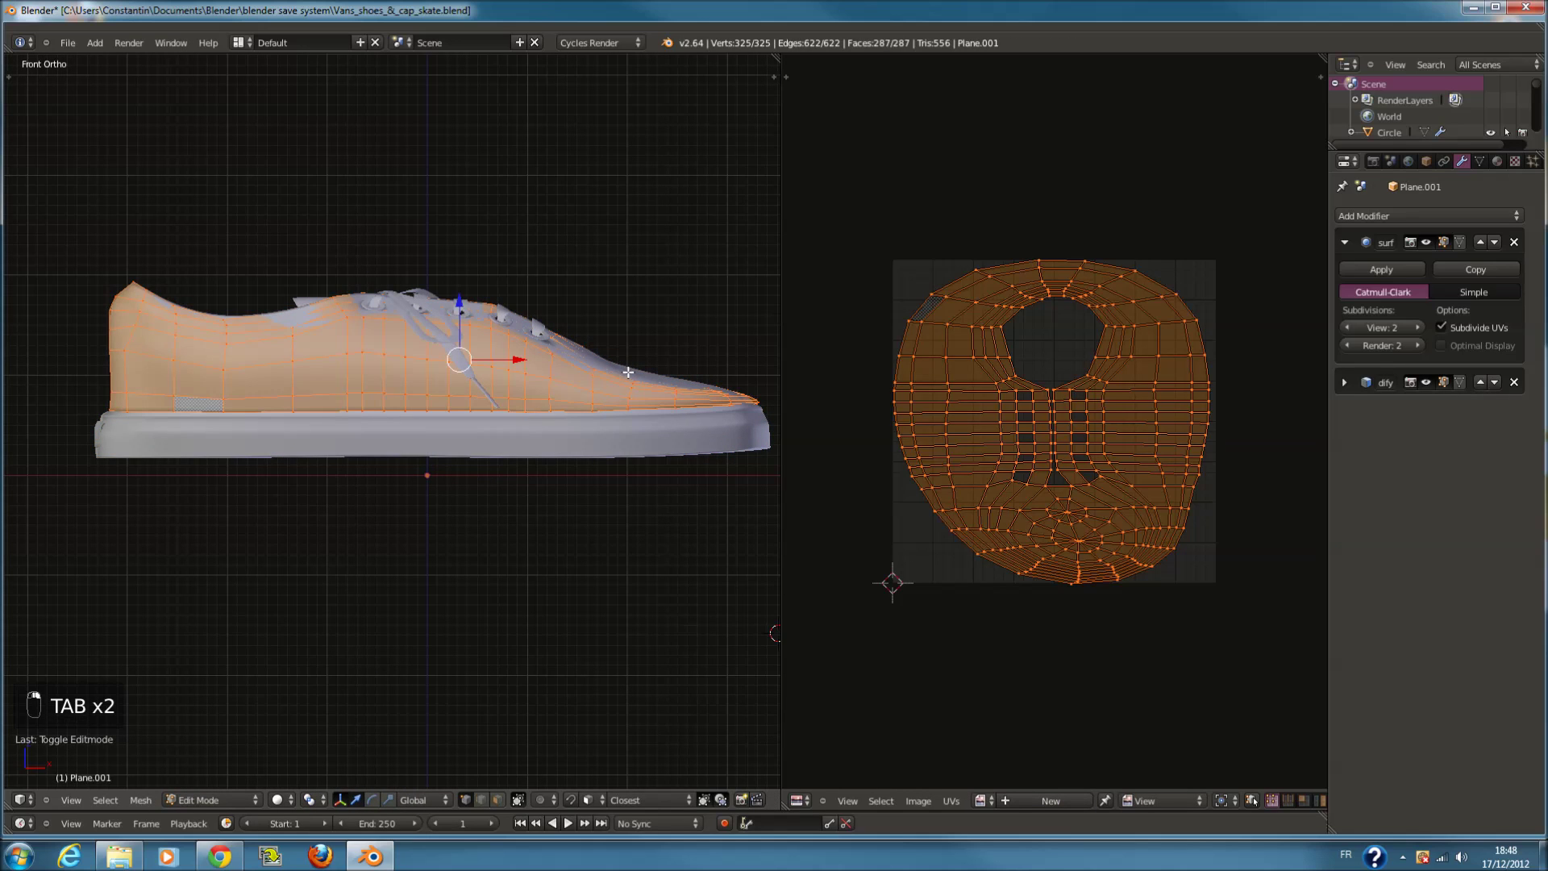
Unwrap the shoe upper, turn its UV layout upright and resize it to the square
key(a)
key(a)
key(u)
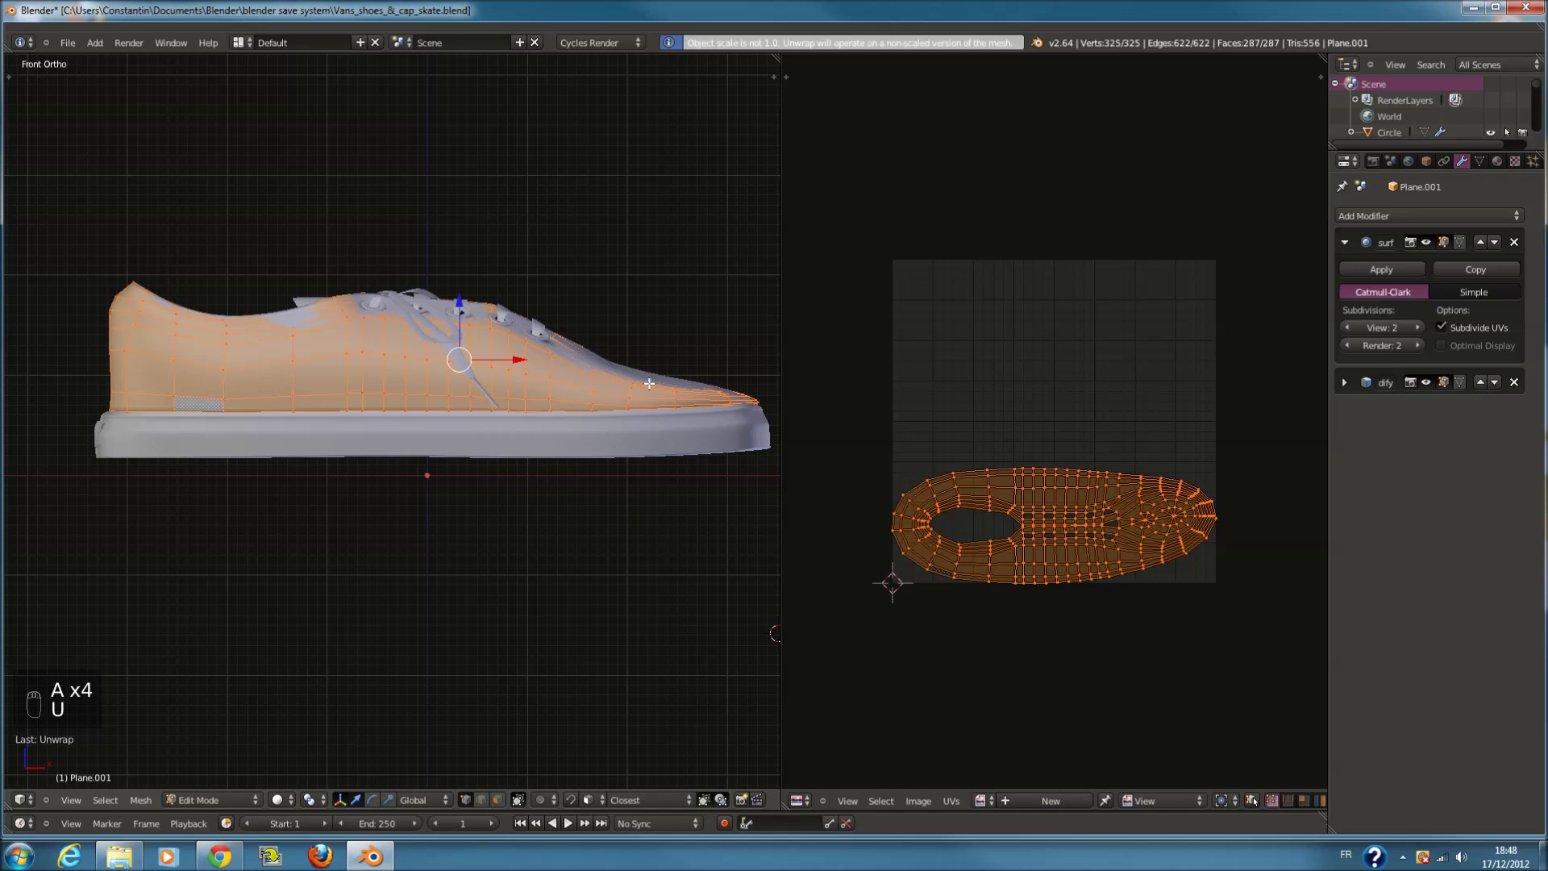
key(r)
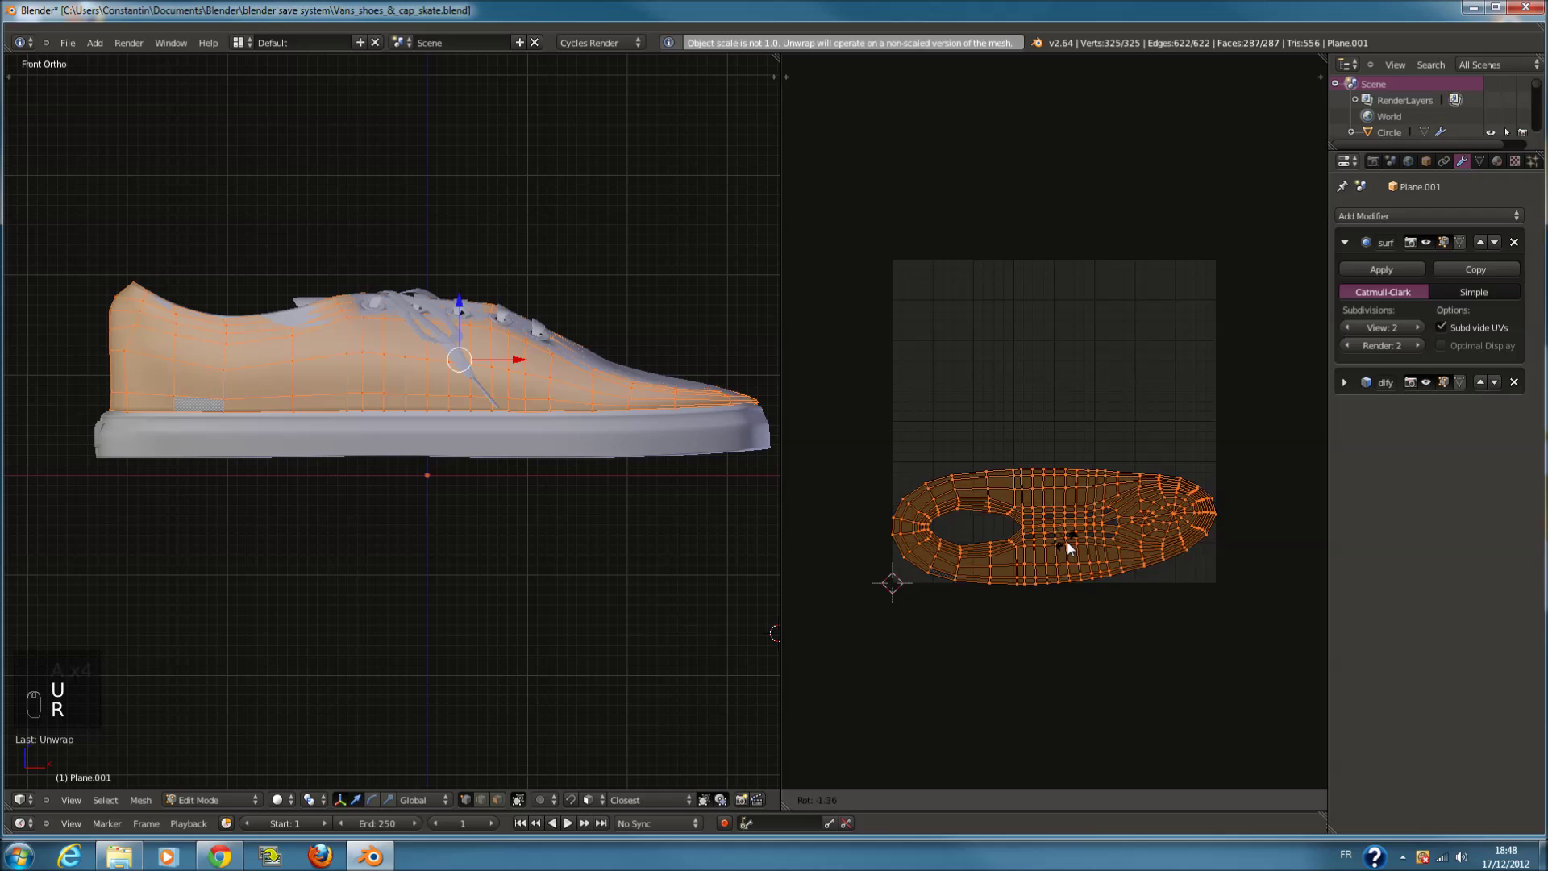
key(g)
drag(1083, 579, 1081, 487)
key(s)
click(1119, 504)
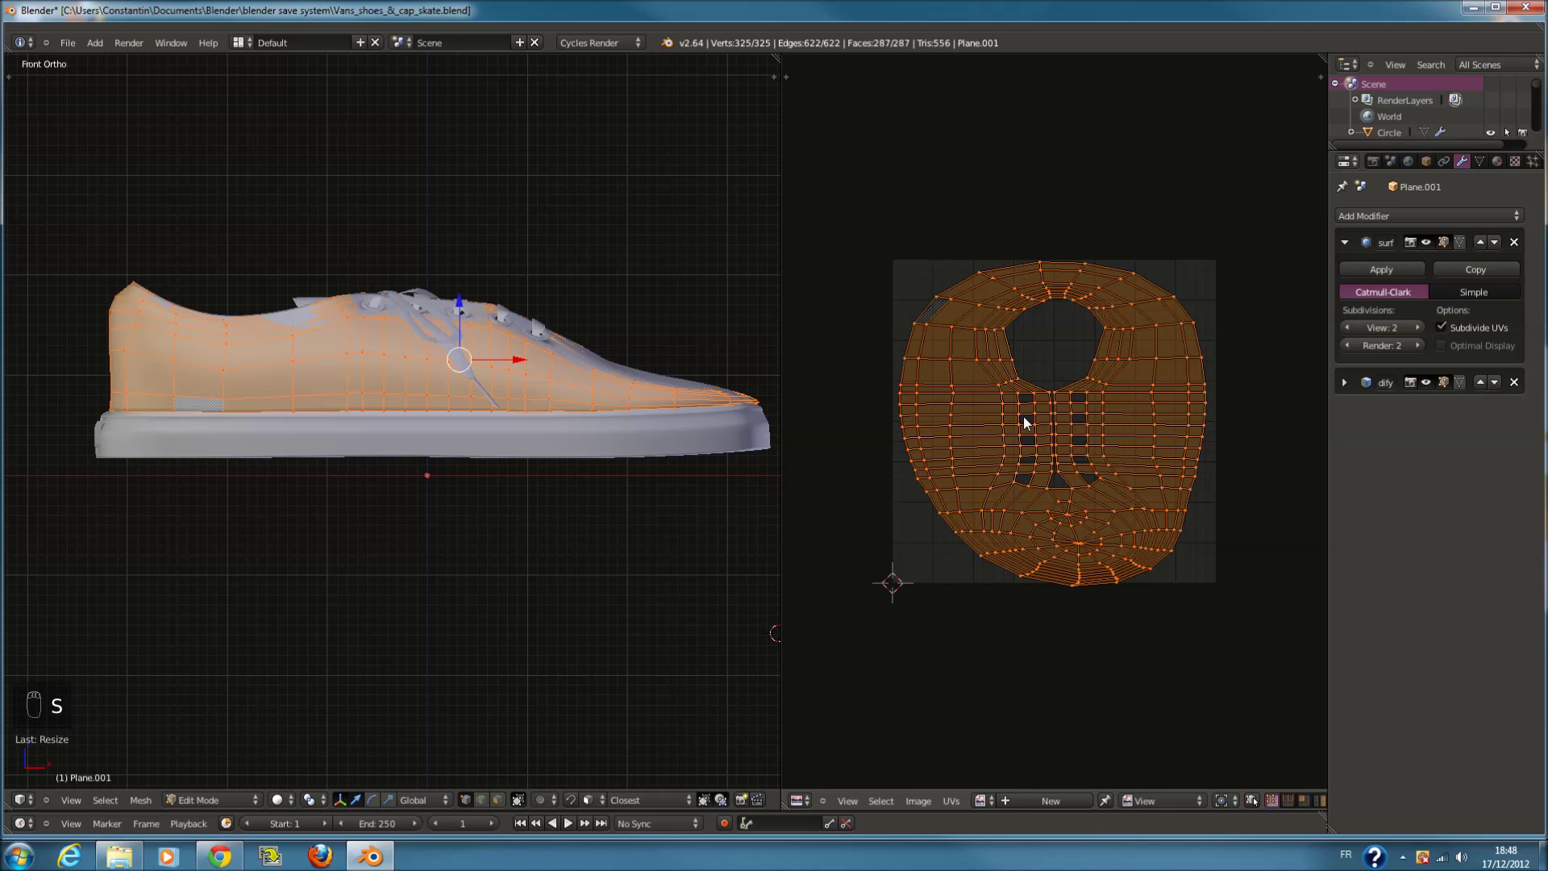
key(Tab)
click(815, 432)
key(KP_7)
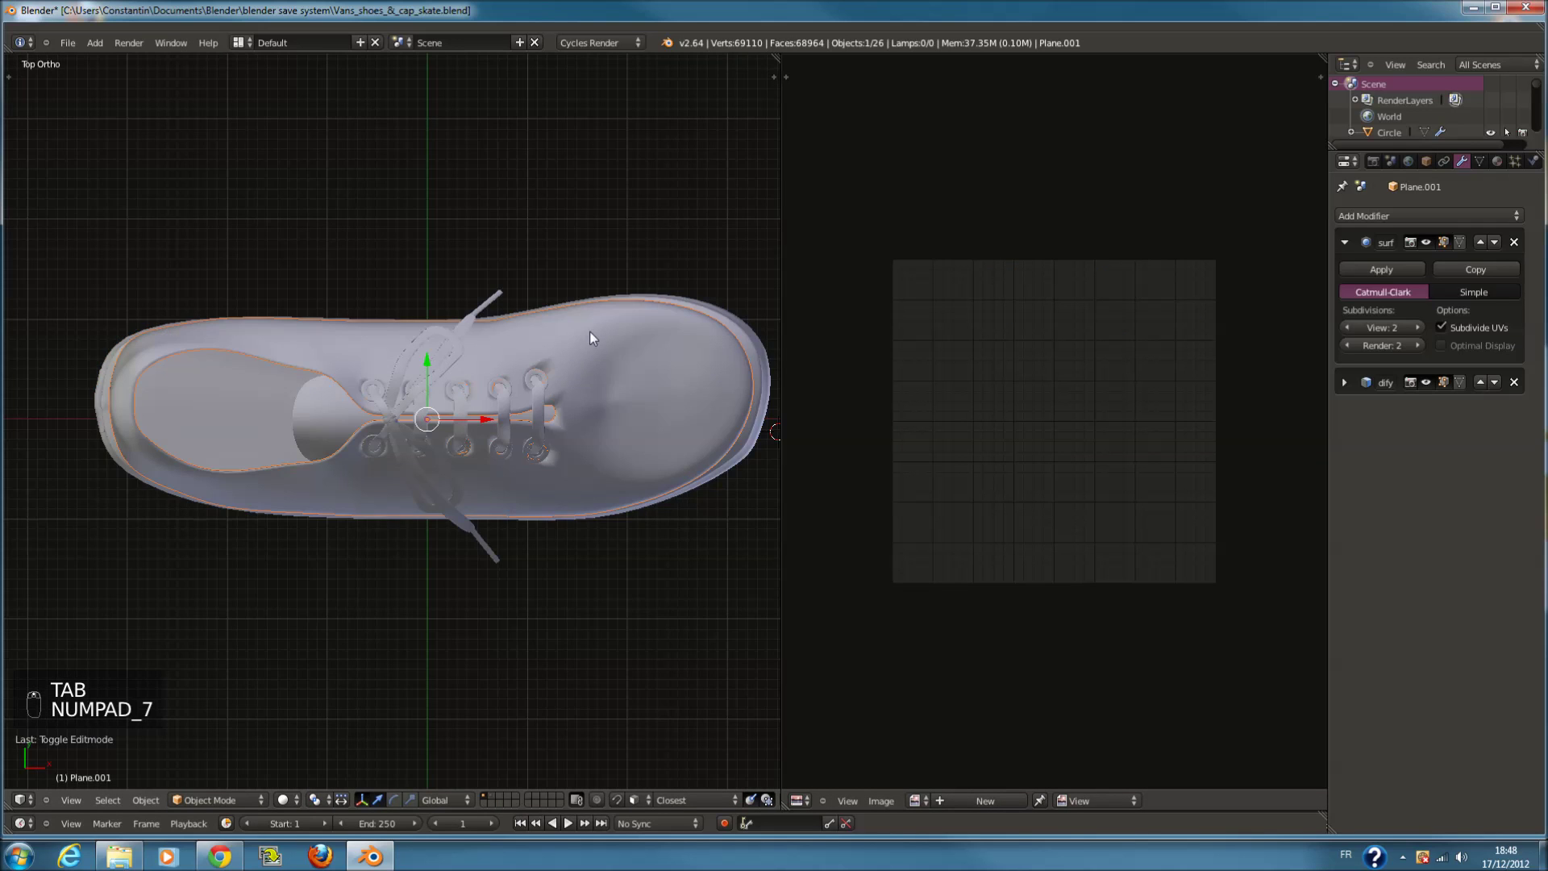
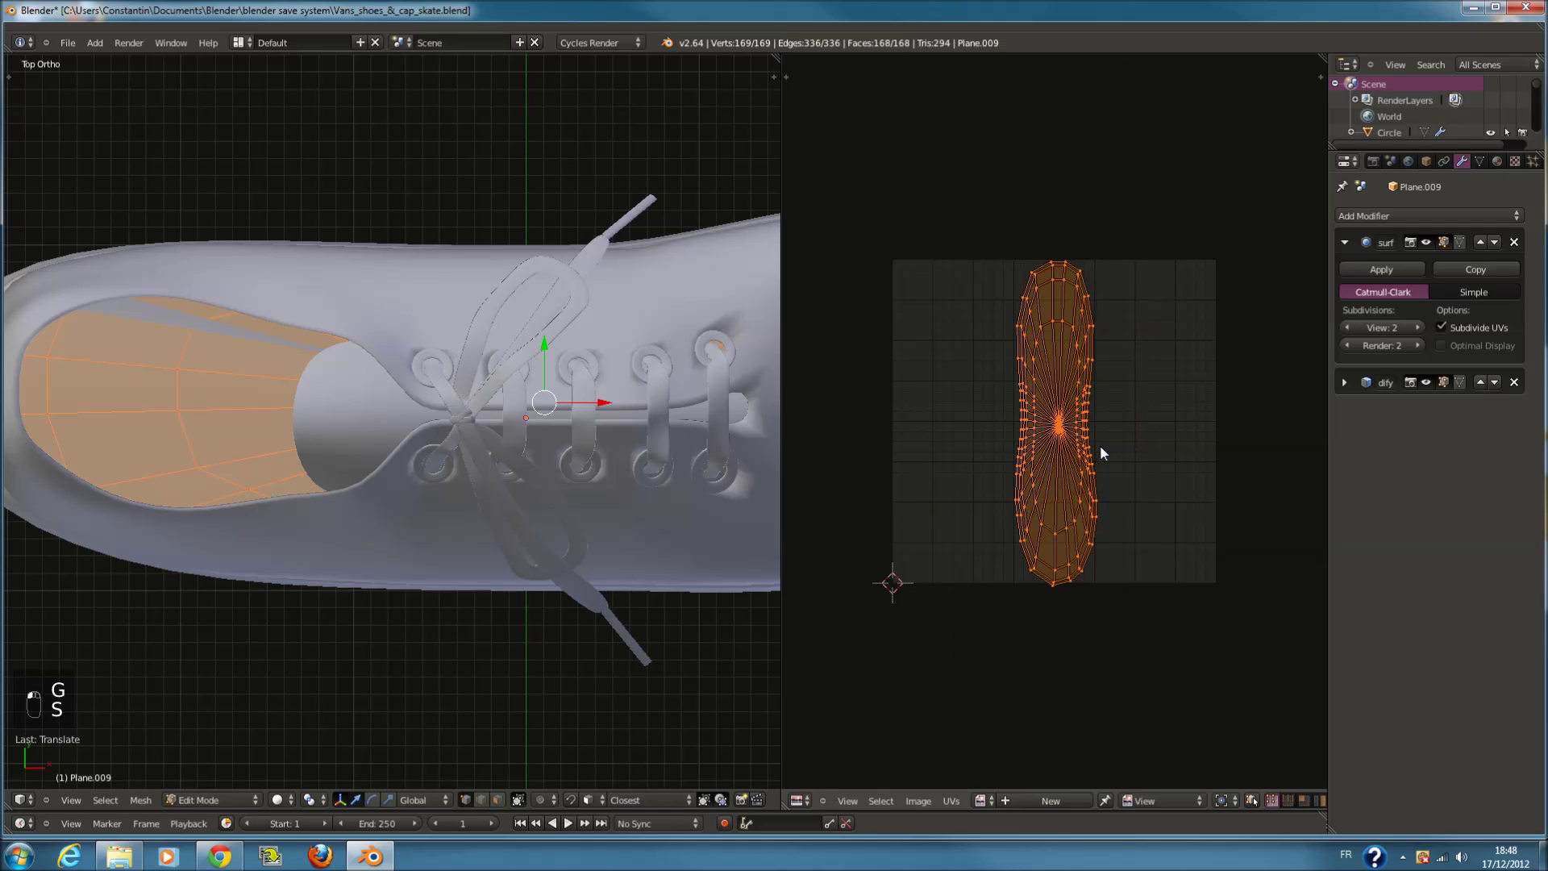
Scale the insole UVs, then select the next shoe part and unwrap all its faces
key(s)
right_click(1259, 458)
key(Tab)
click(487, 410)
key(Tab)
key(a)
key(a)
key(u)
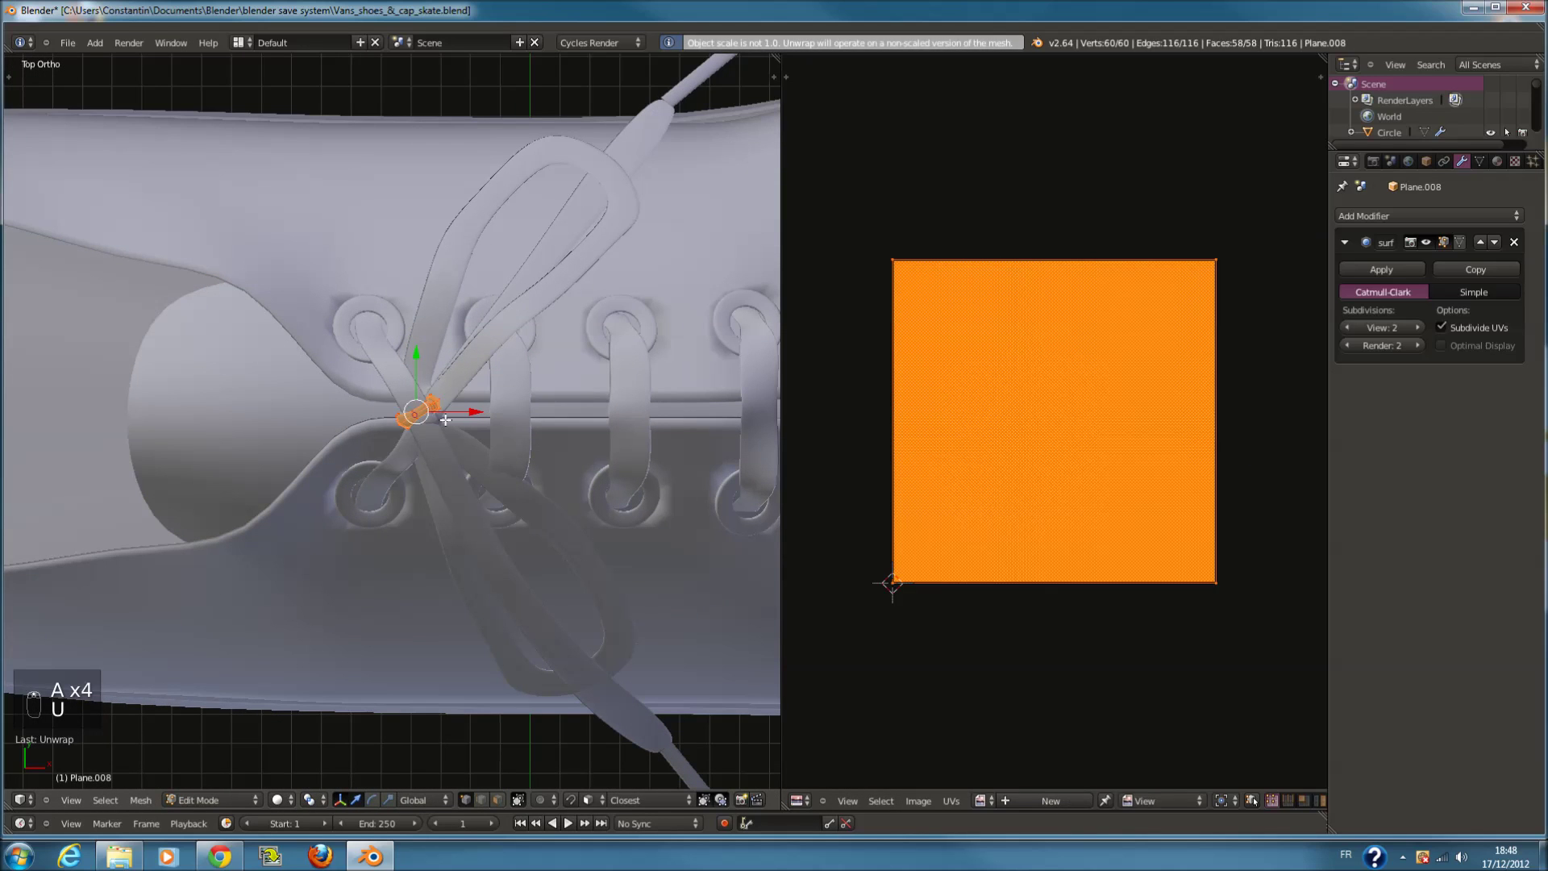
Select all faces of the lace knot piece and bring up its UV unwrap methods
key(Tab)
key(Tab)
key(u)
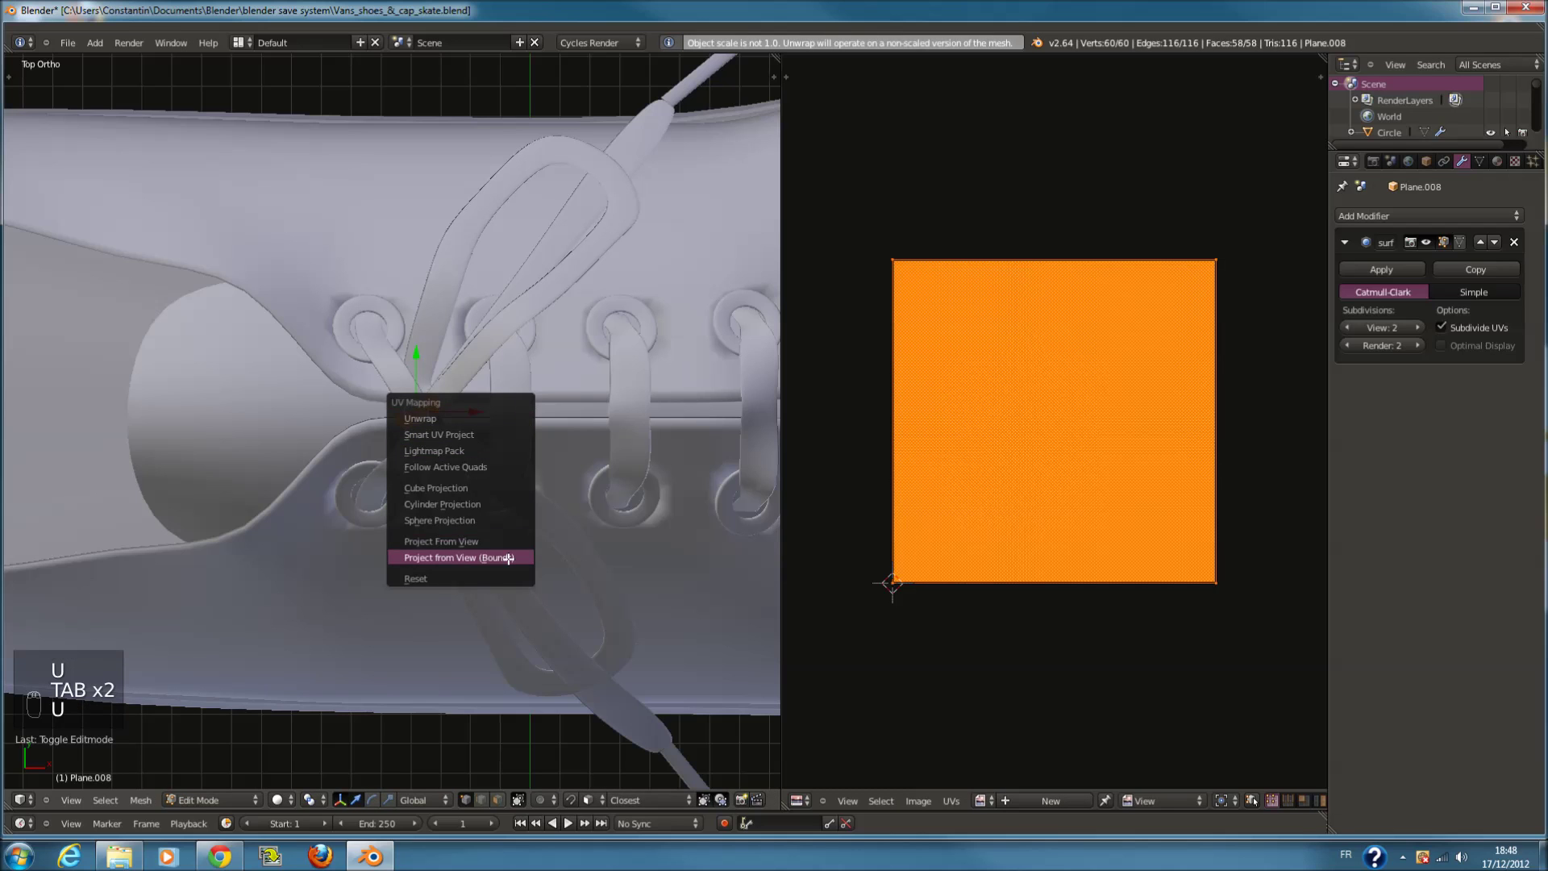
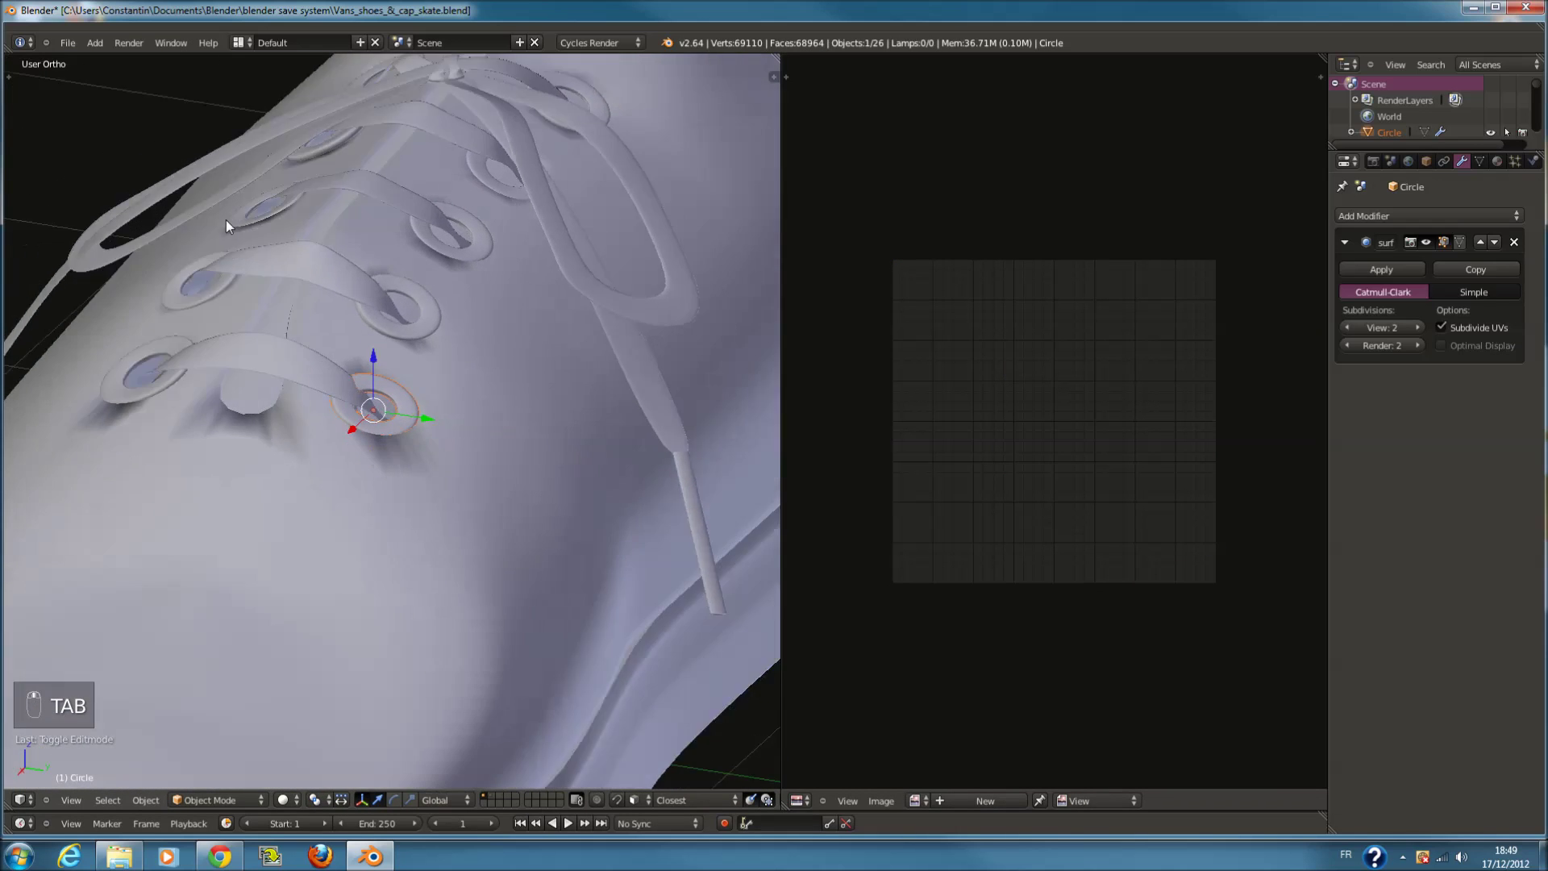
Select the Plane sole object carrying the part_1 material and enter Edit Mode on its mesh
drag(381, 343, 533, 450)
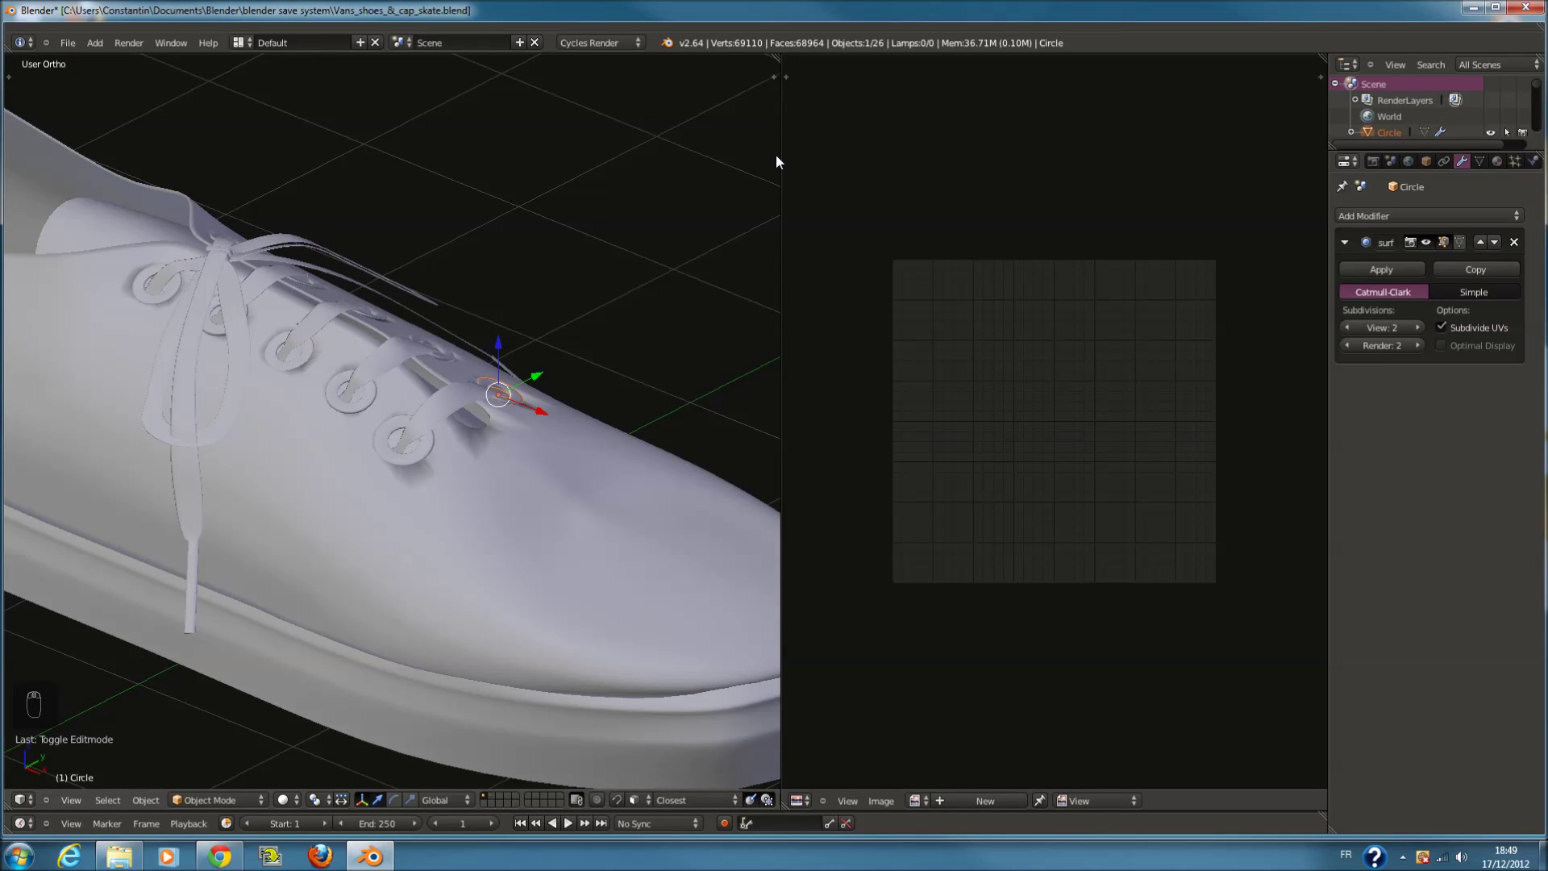
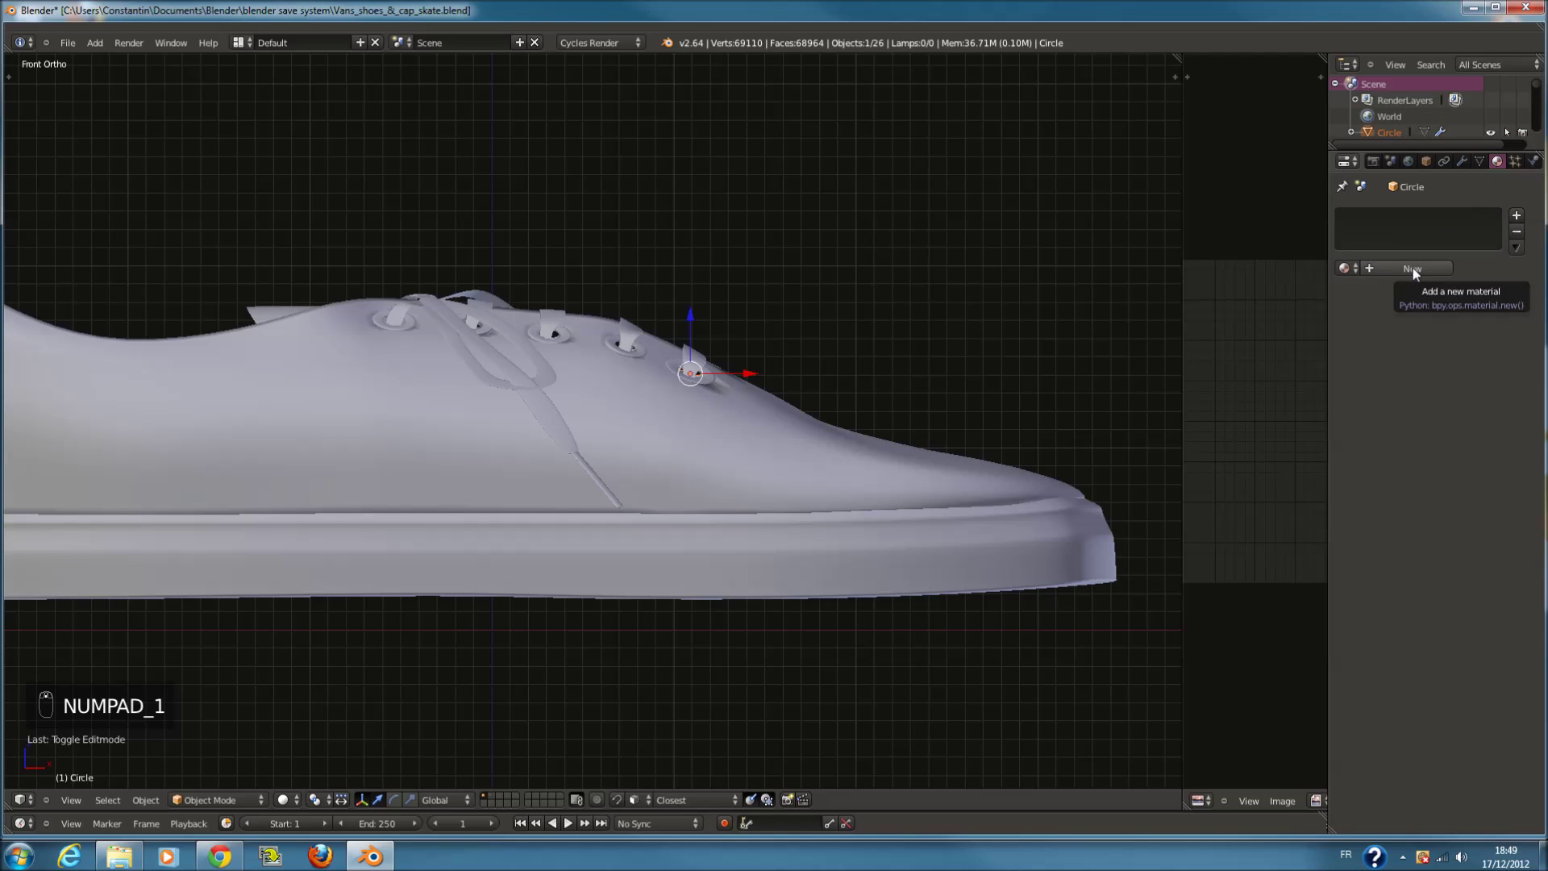
drag(1419, 273, 940, 561)
drag(941, 561, 949, 455)
drag(1432, 272, 949, 456)
drag(950, 455, 950, 456)
key(Tab)
key(Tab)
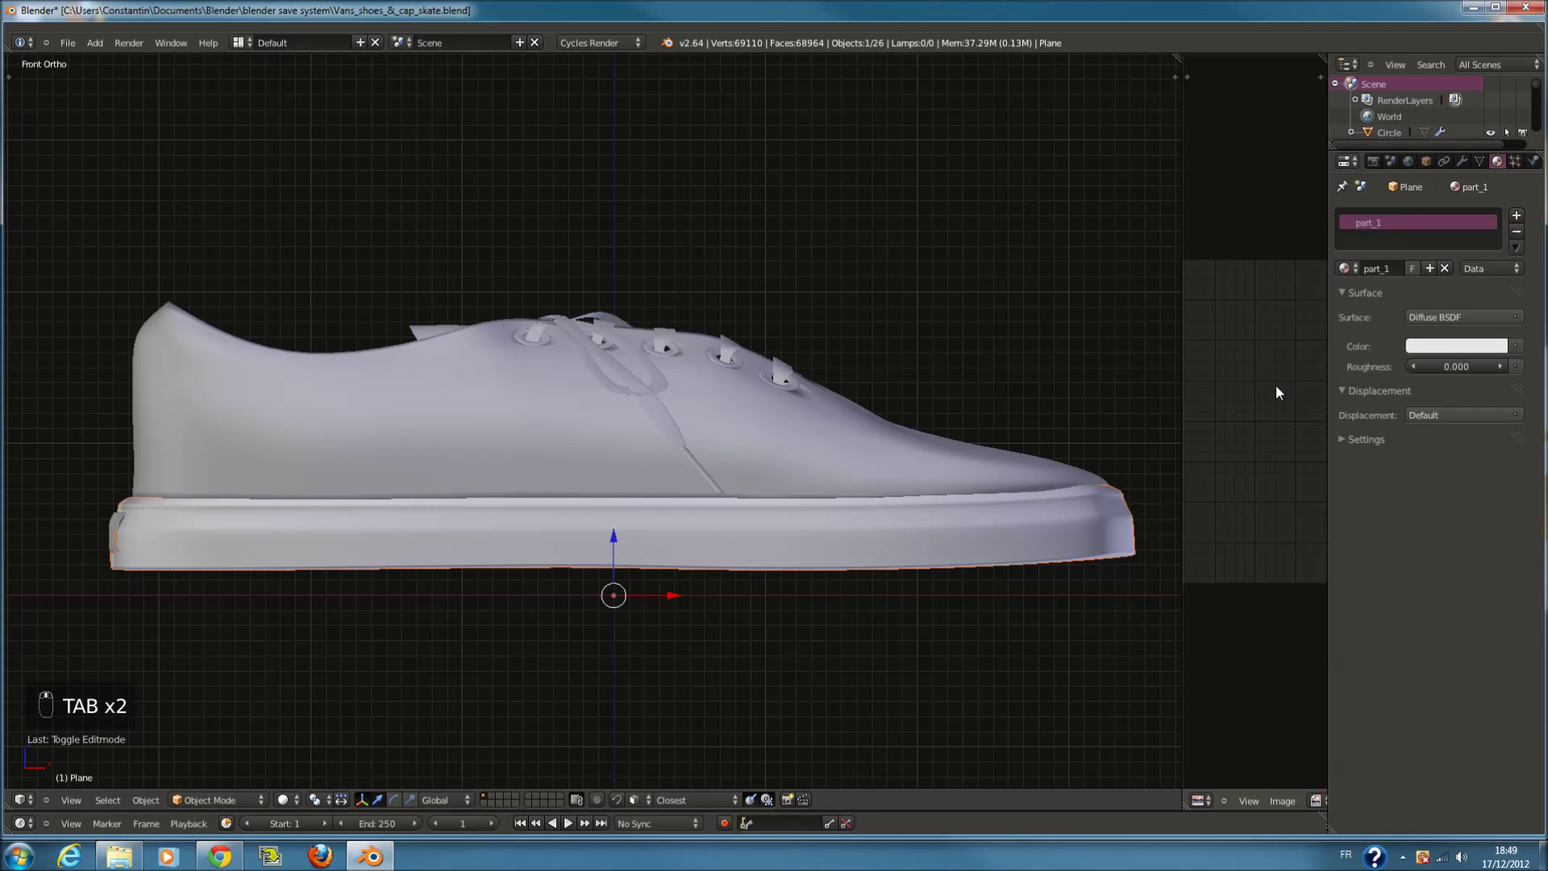
Add a material named black, assign it to the sole's top edge loop as a stripe, and save
drag(1057, 467, 1523, 219)
key(Tab)
drag(1523, 219, 1411, 284)
key(z)
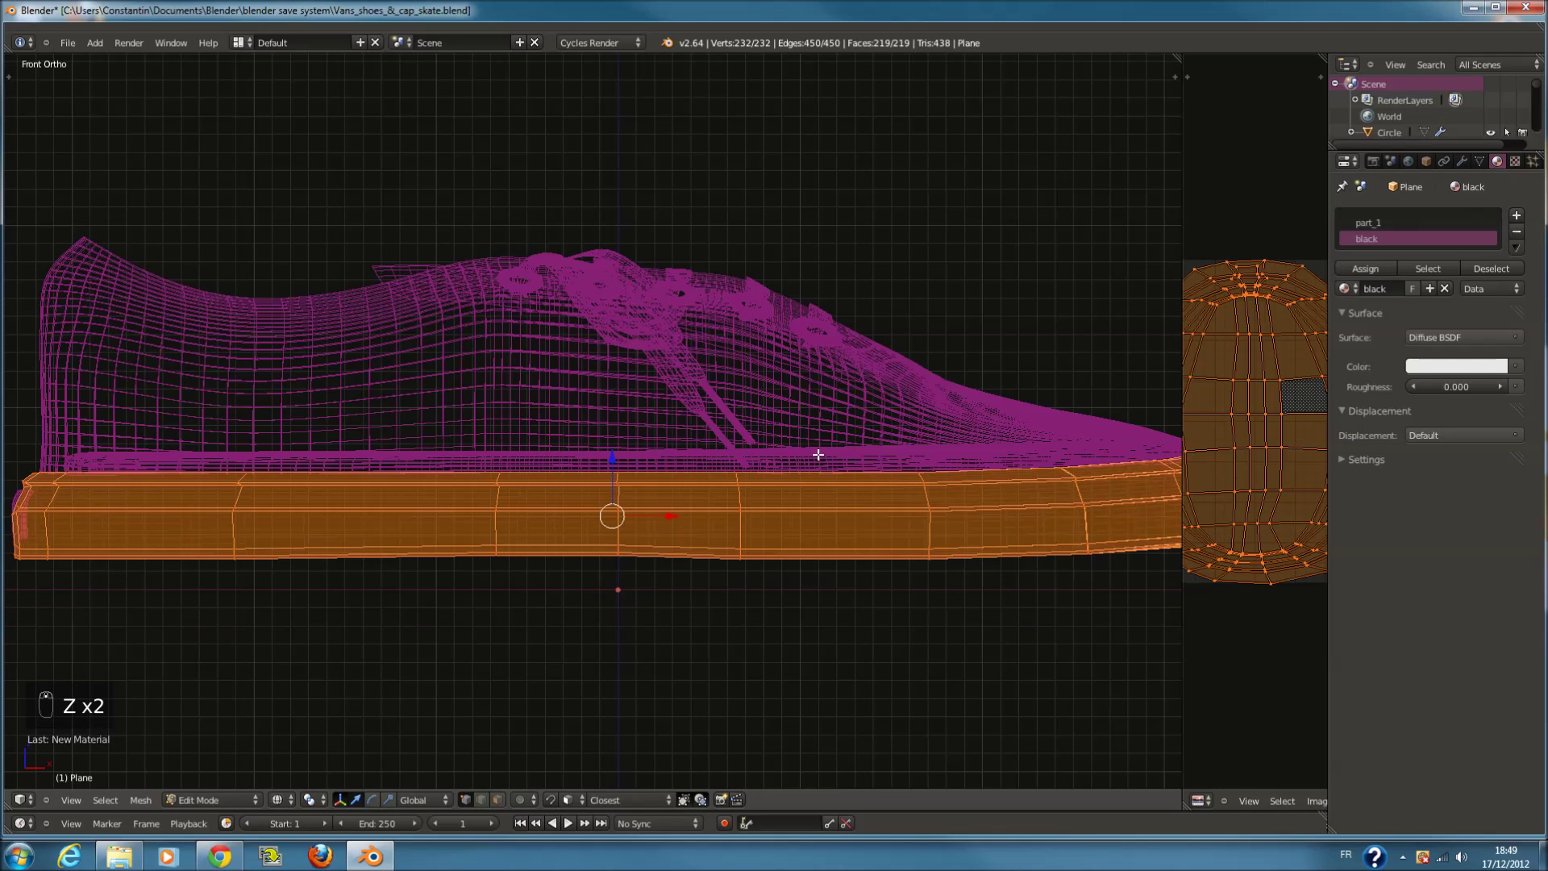
key(a)
key(ctrl+r)
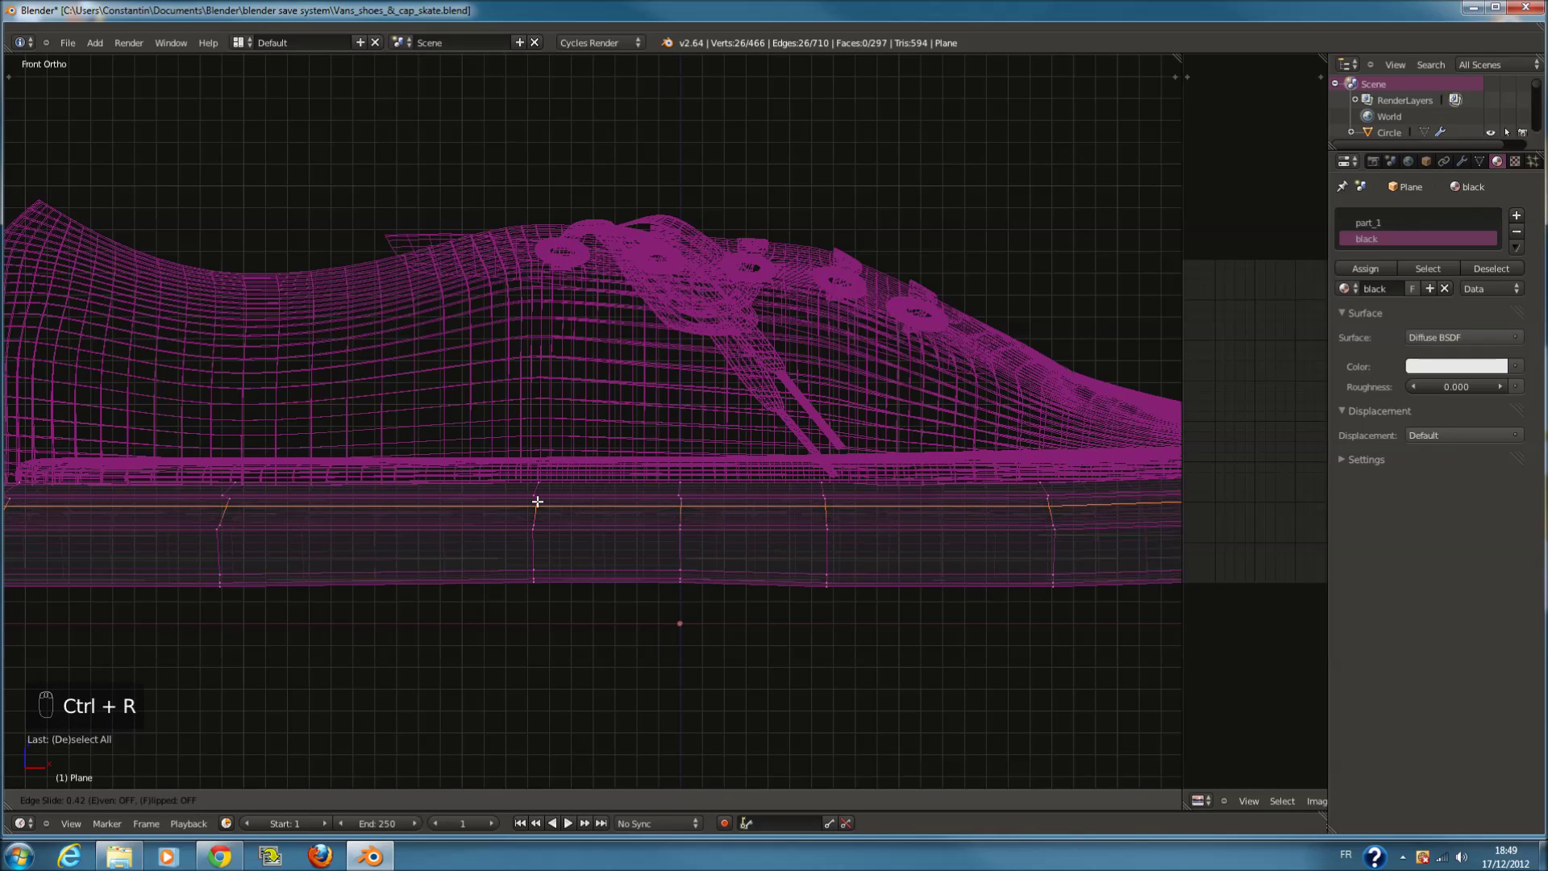
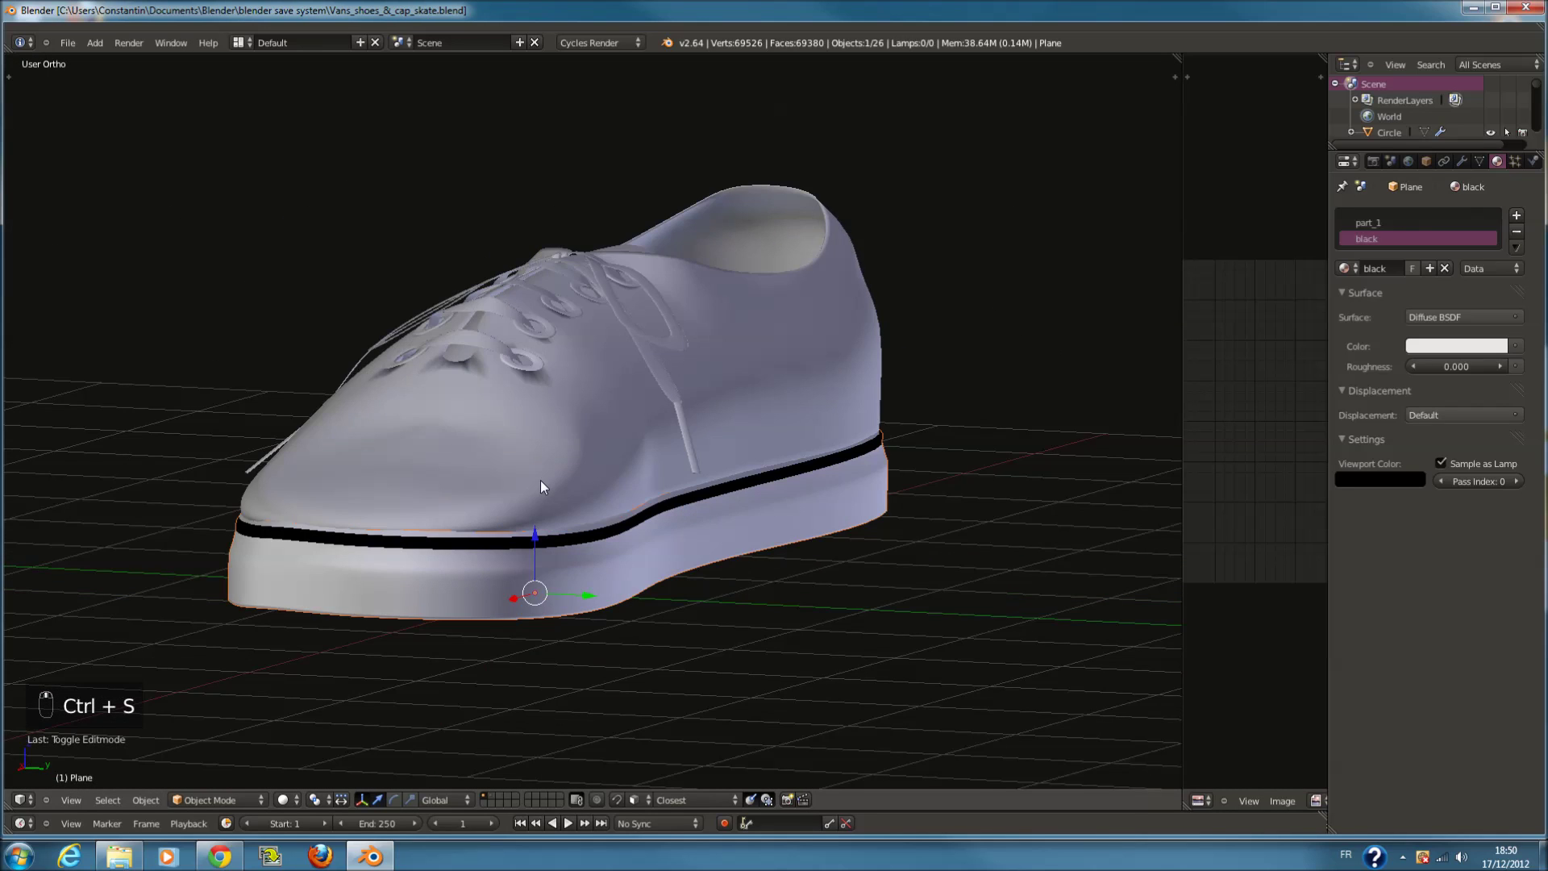
key(ctrl+s)
key(KP_1)
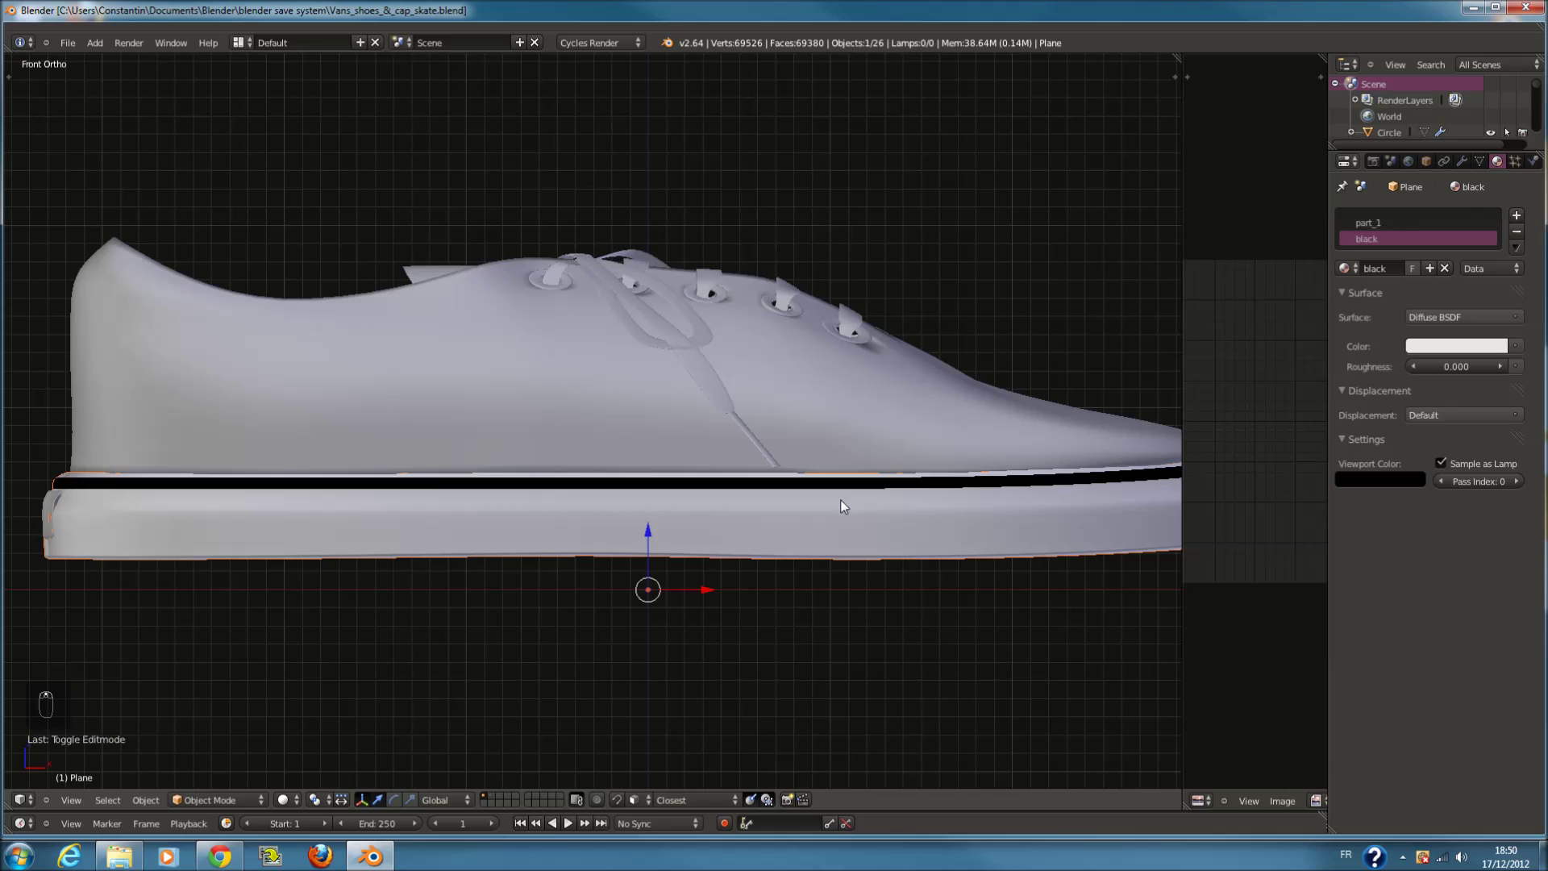
Set the part_2 upper's viewport colour to a bright red and save the file
drag(844, 513, 923, 406)
drag(923, 406, 1411, 268)
drag(1405, 267, 1411, 268)
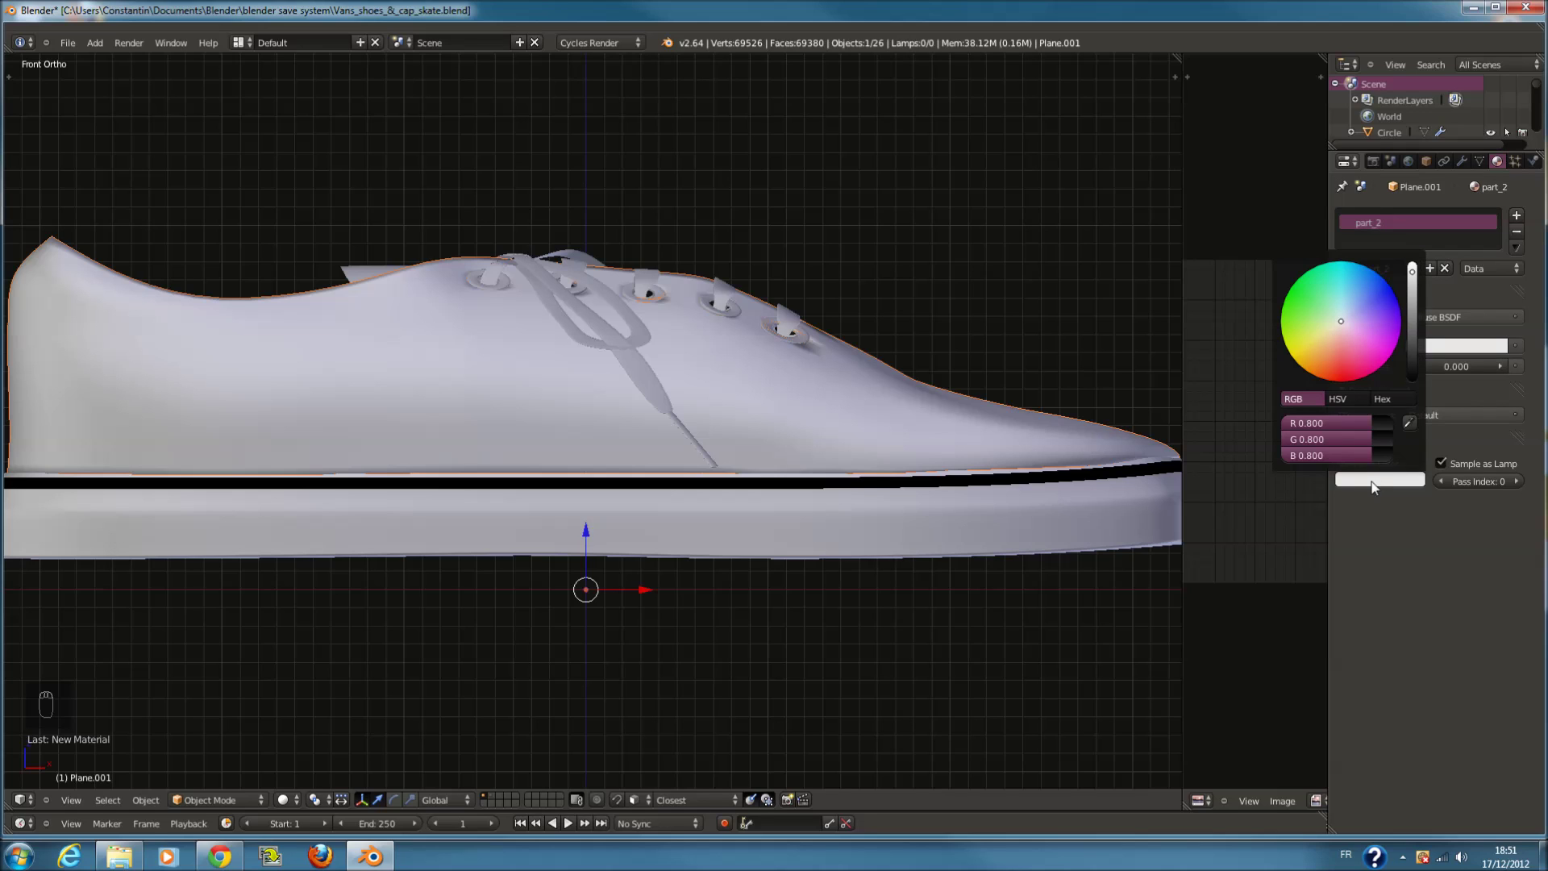
click(1344, 339)
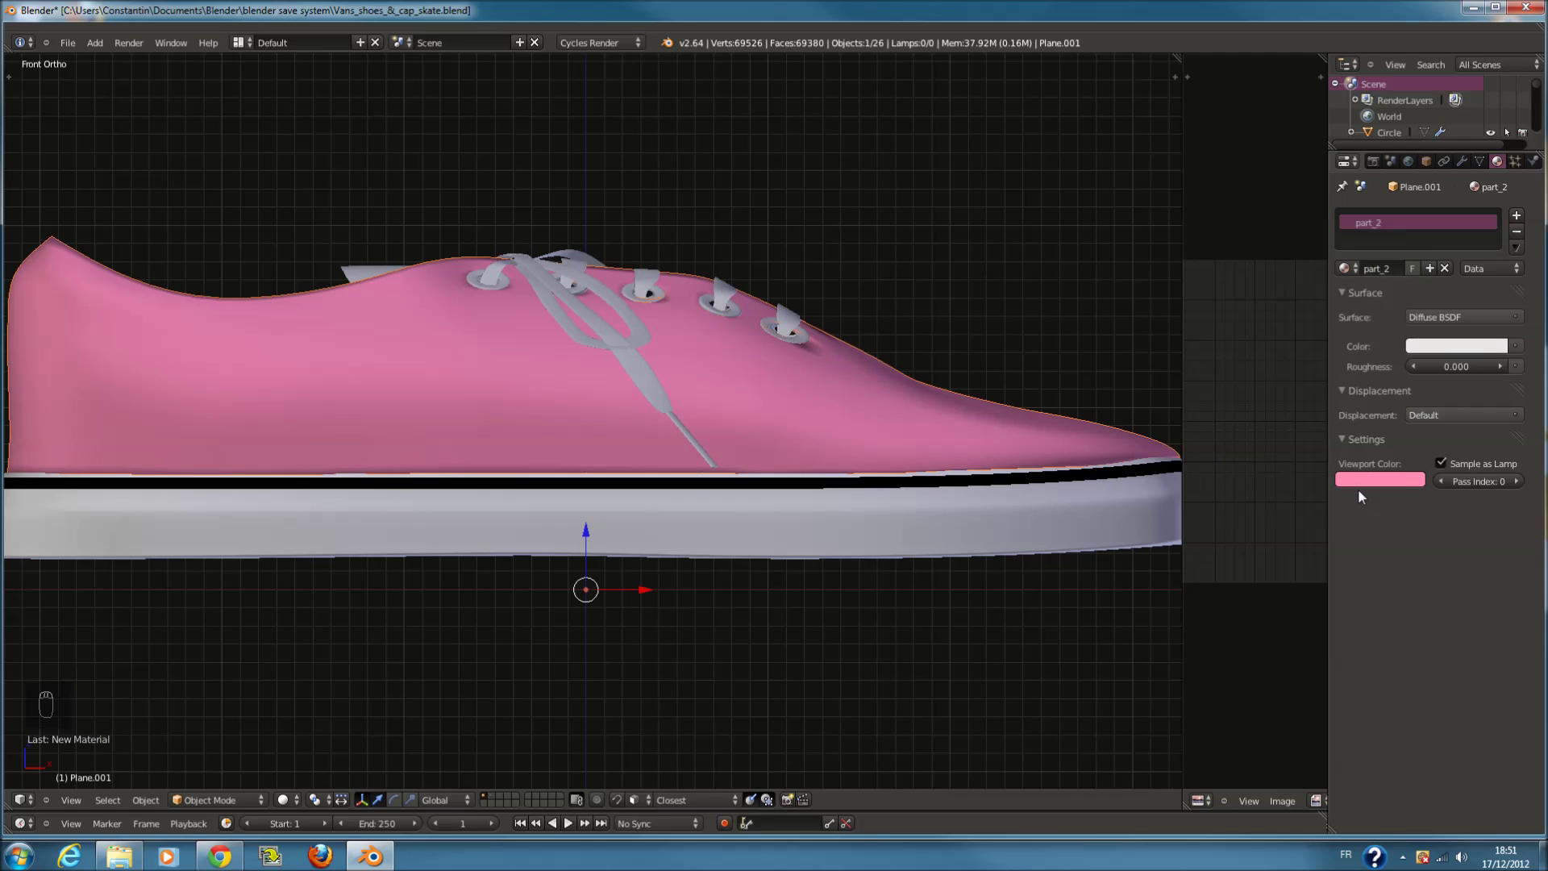
drag(1342, 362, 1347, 424)
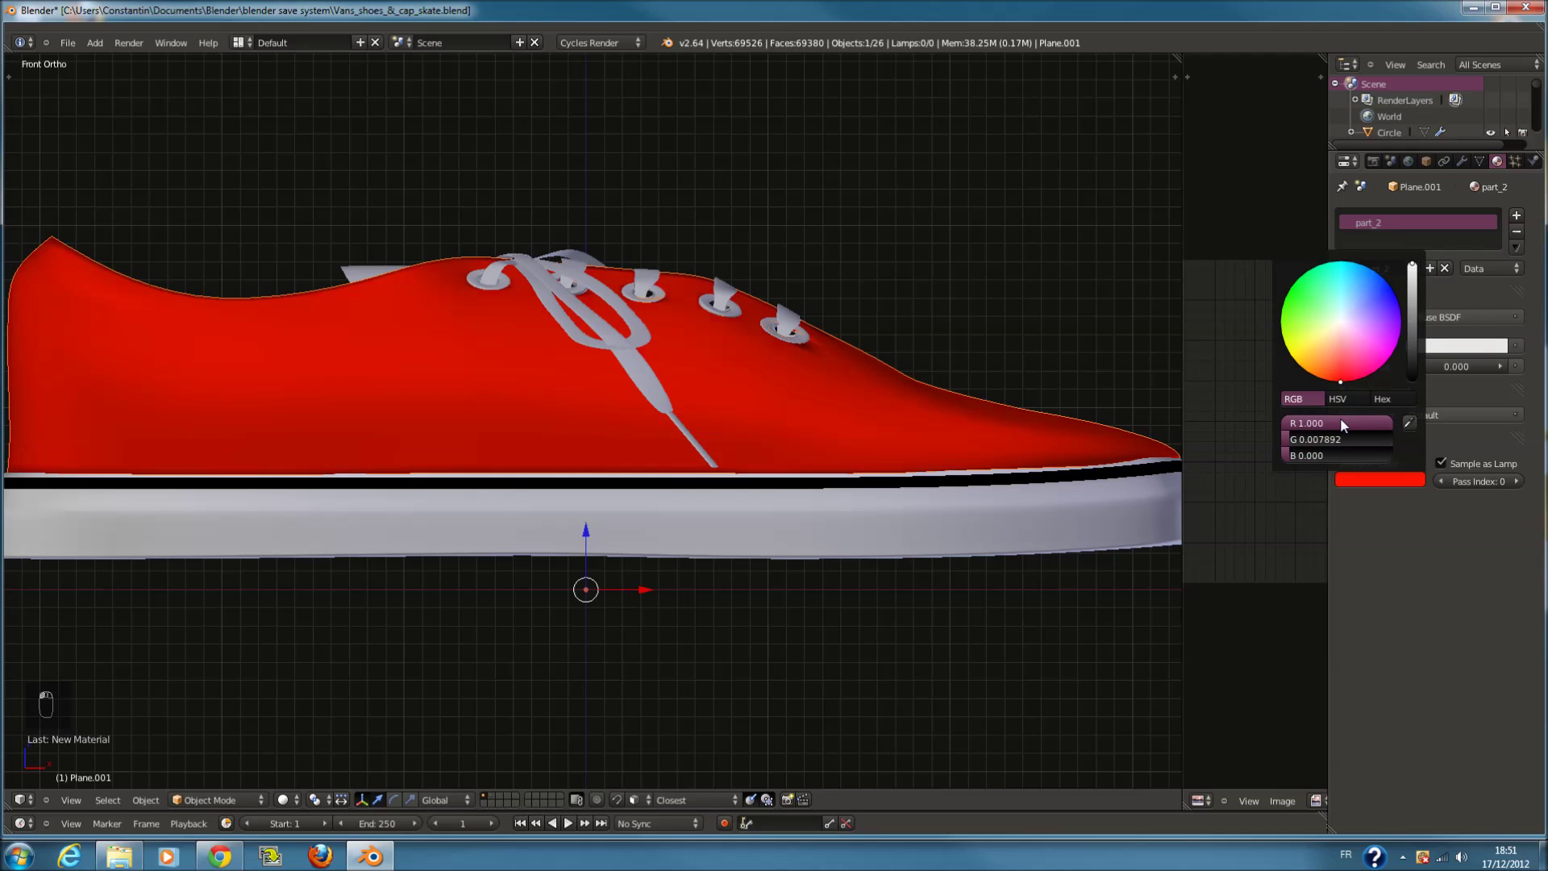
drag(1063, 482, 1428, 176)
key(ctrl+s)
Set the part_2 diffuse colour to a deep burgundy red and save again
click(1429, 175)
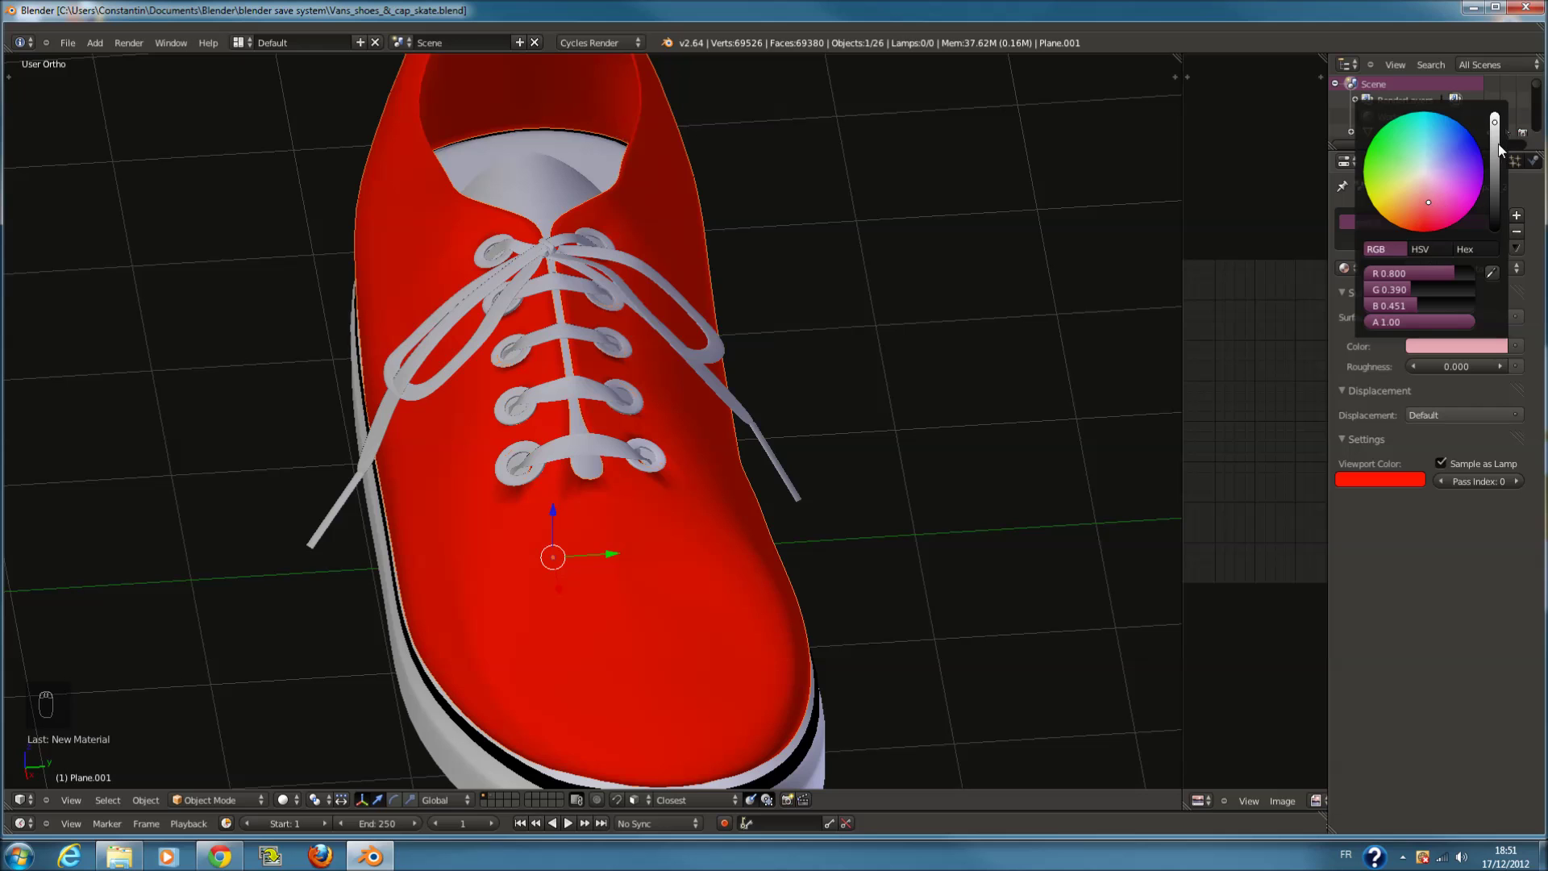
drag(1342, 359, 1369, 343)
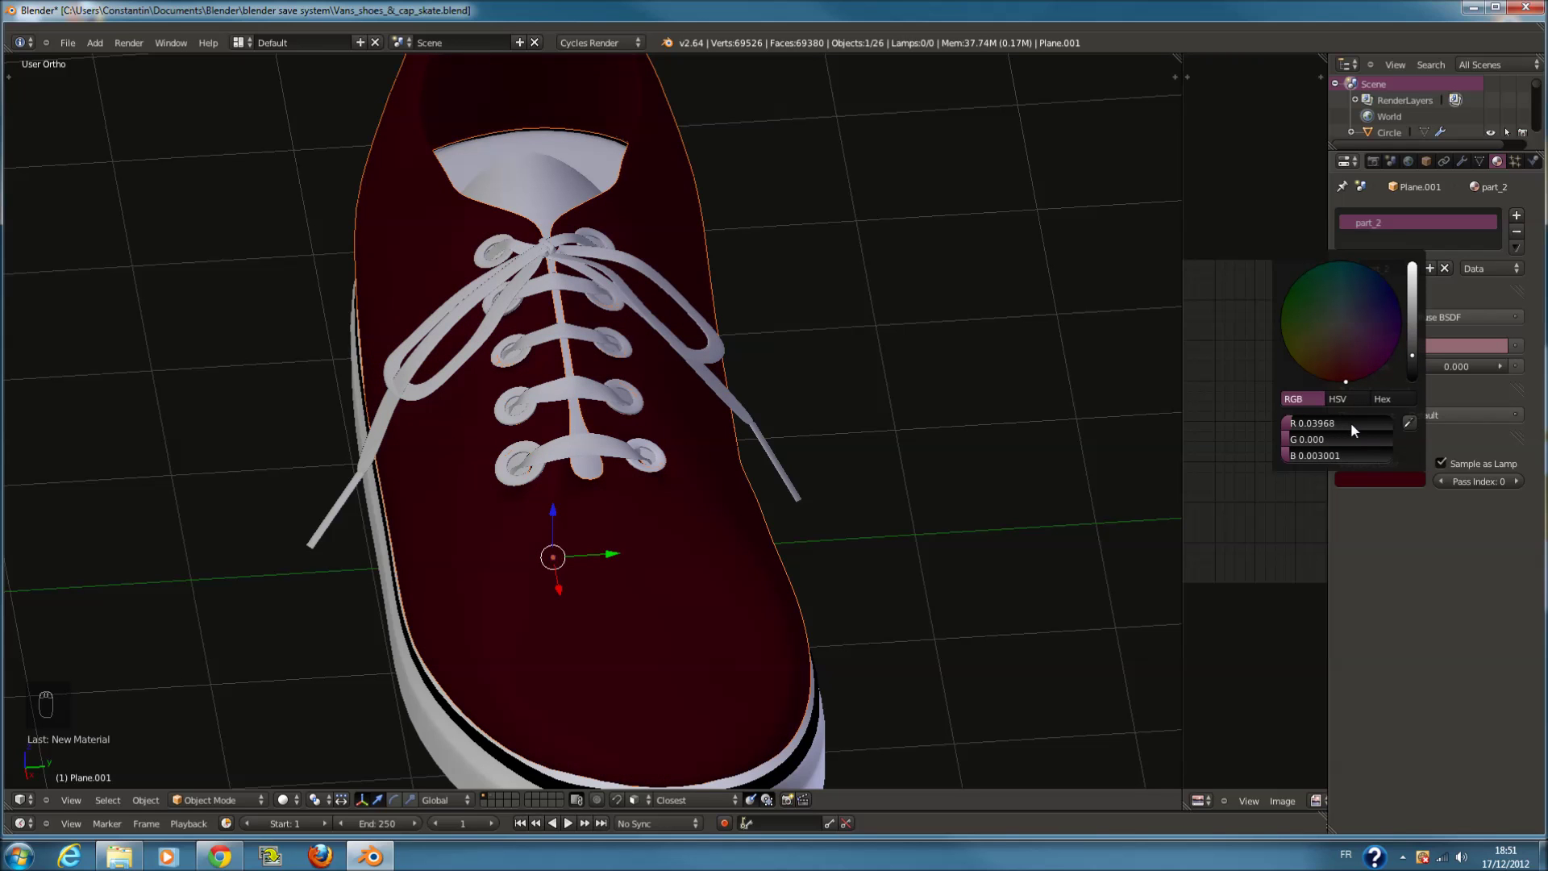
drag(1106, 455, 1468, 377)
drag(1468, 377, 1445, 390)
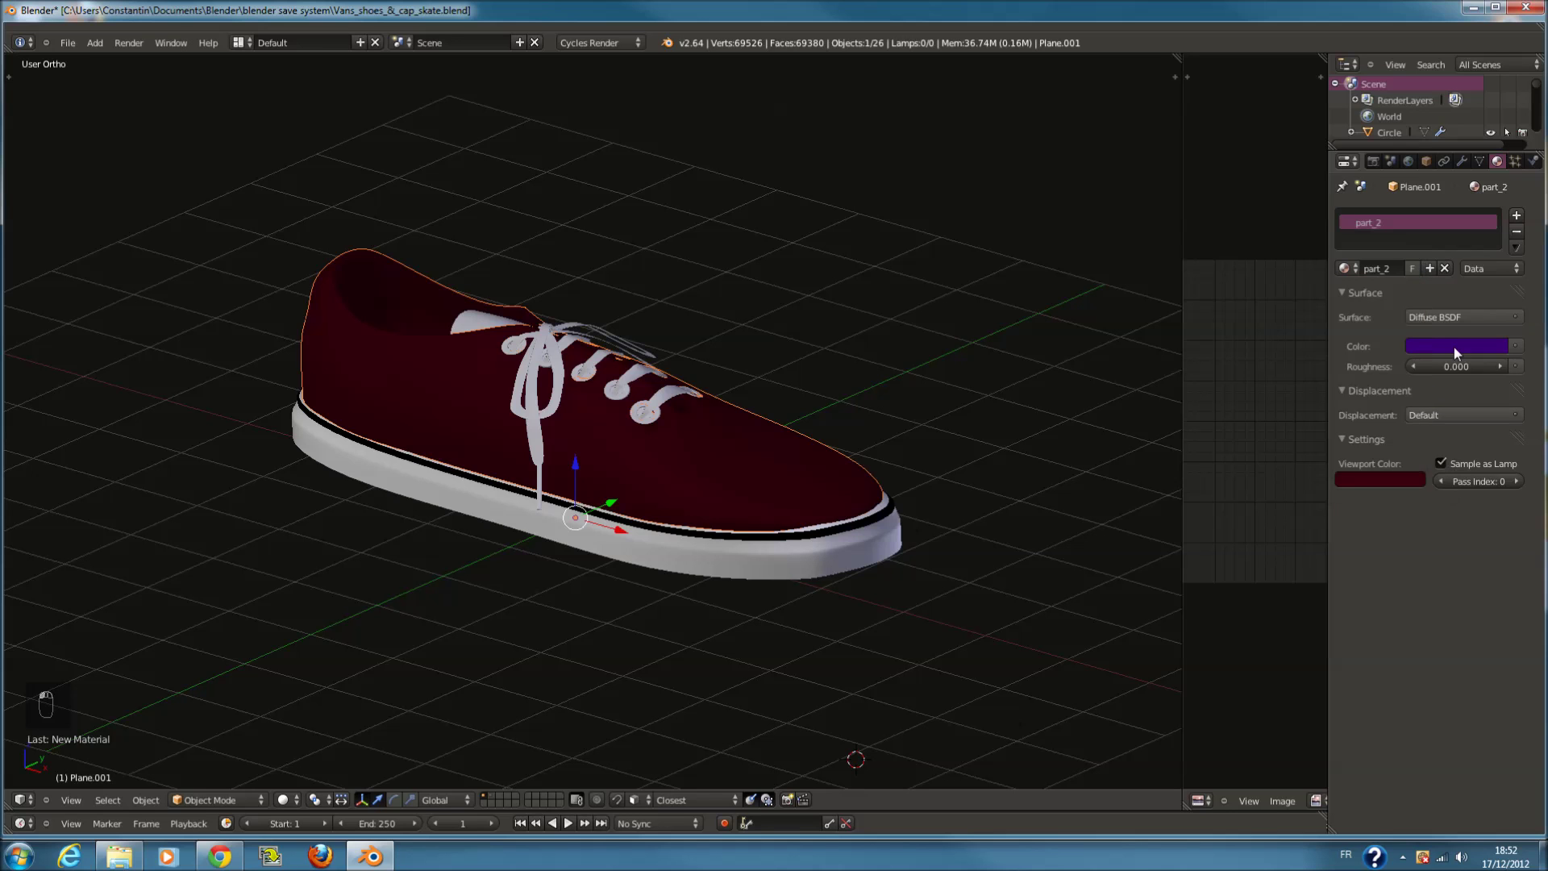
click(1425, 311)
middle_click(933, 473)
key(ctrl+s)
middle_click(919, 473)
key(ctrl+s)
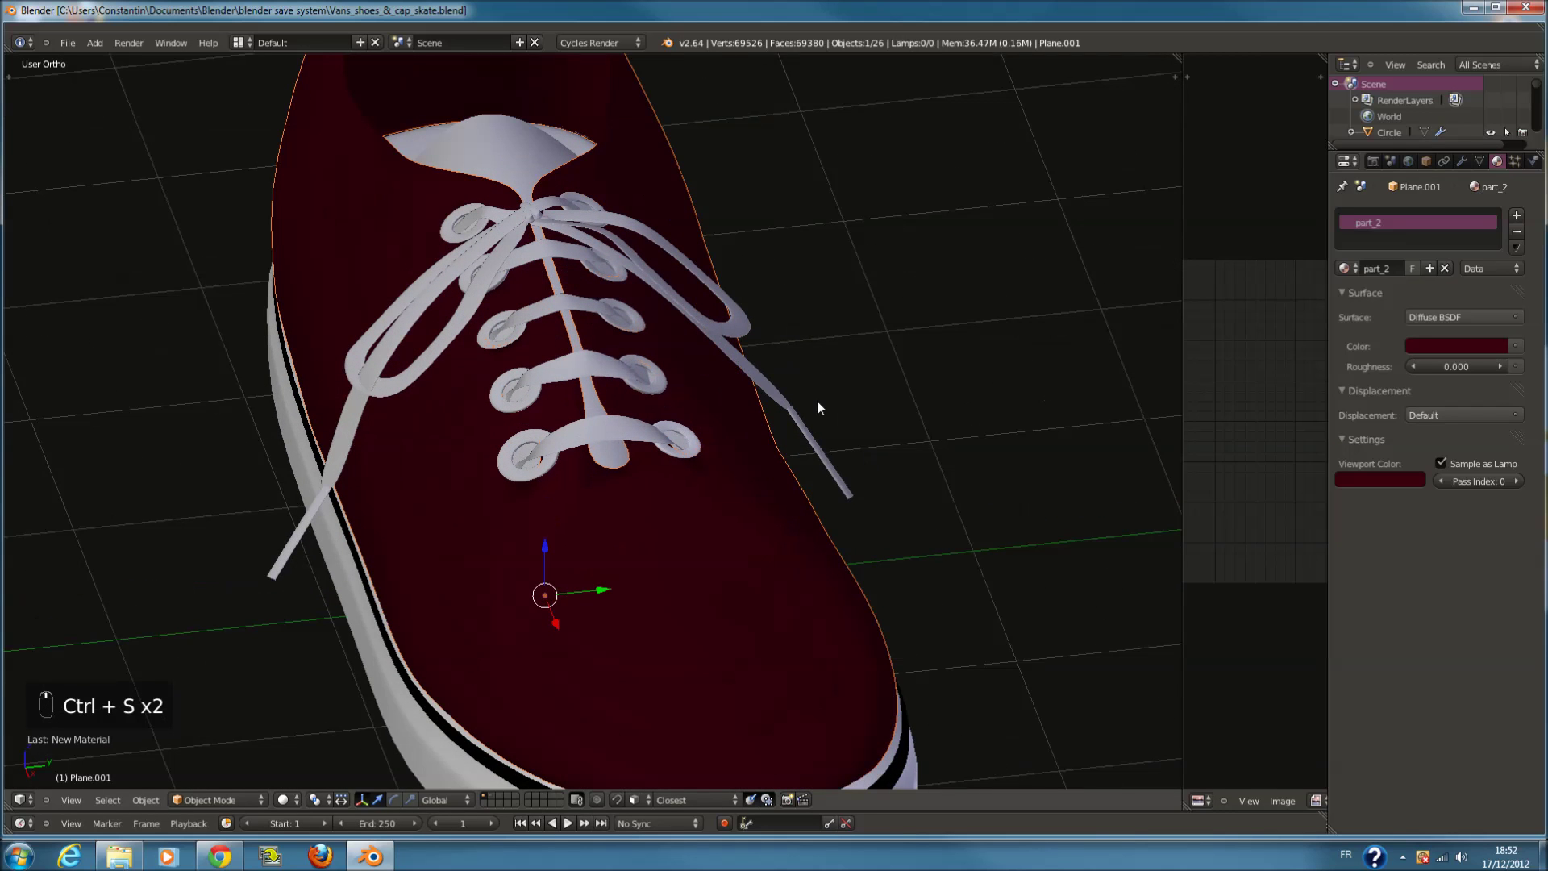
Select a lace piece and check it by toggling in and out of Edit Mode
right_click(812, 399)
key(Tab)
key(Tab)
key(Tab)
key(Tab)
key(Tab)
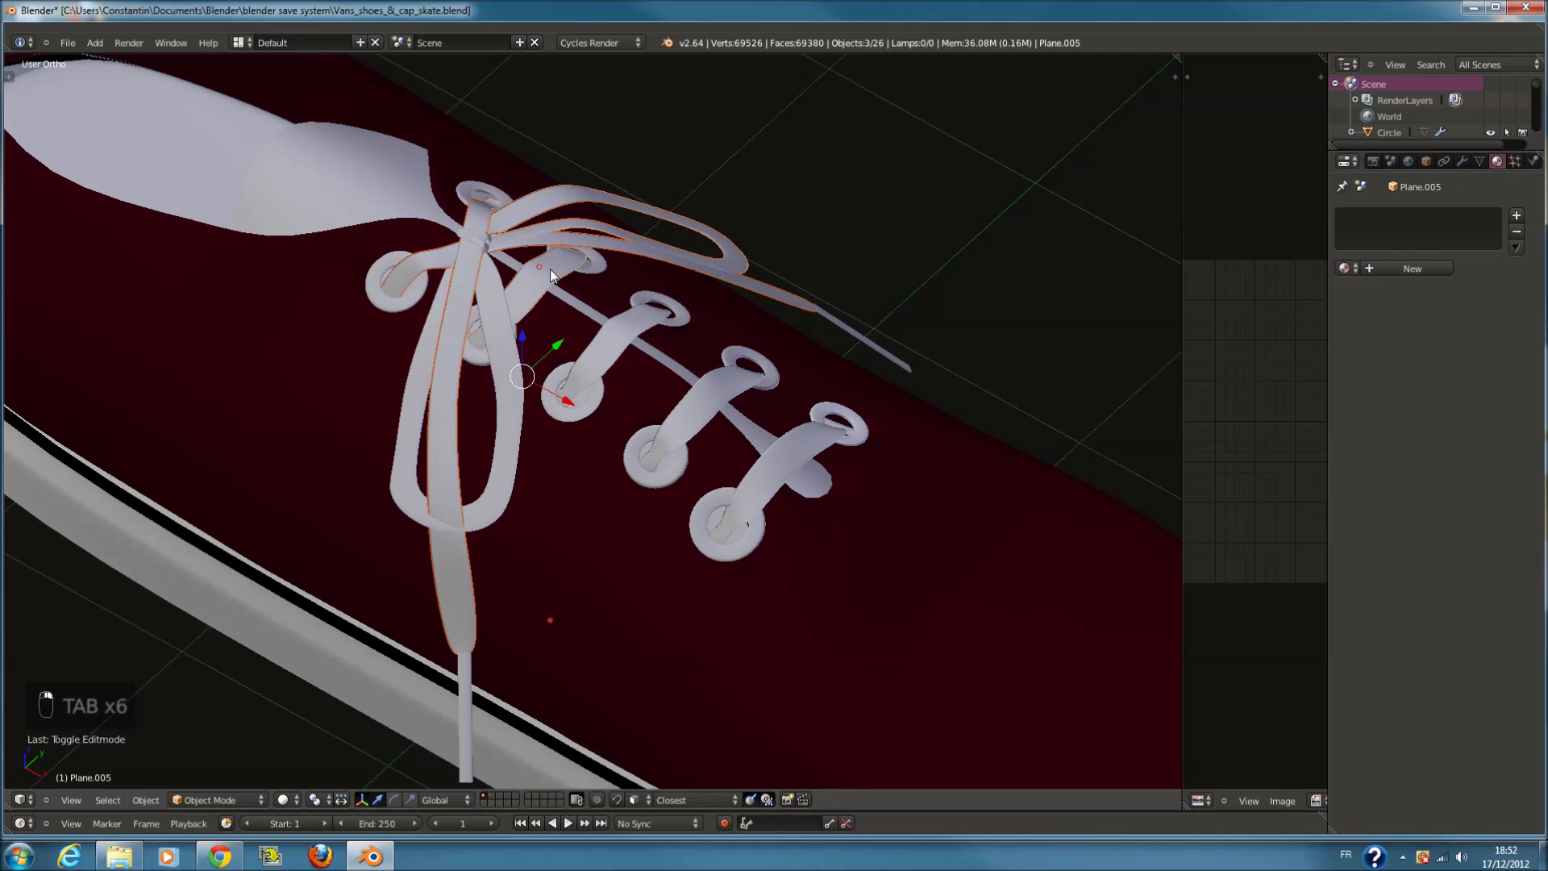
Add the other lace pieces to the selection and join them into one object with Ctrl+J
drag(556, 275, 815, 454)
drag(556, 275, 913, 372)
key(z)
drag(810, 440, 821, 313)
key(g)
right_click(821, 314)
key(z)
middle_click(837, 339)
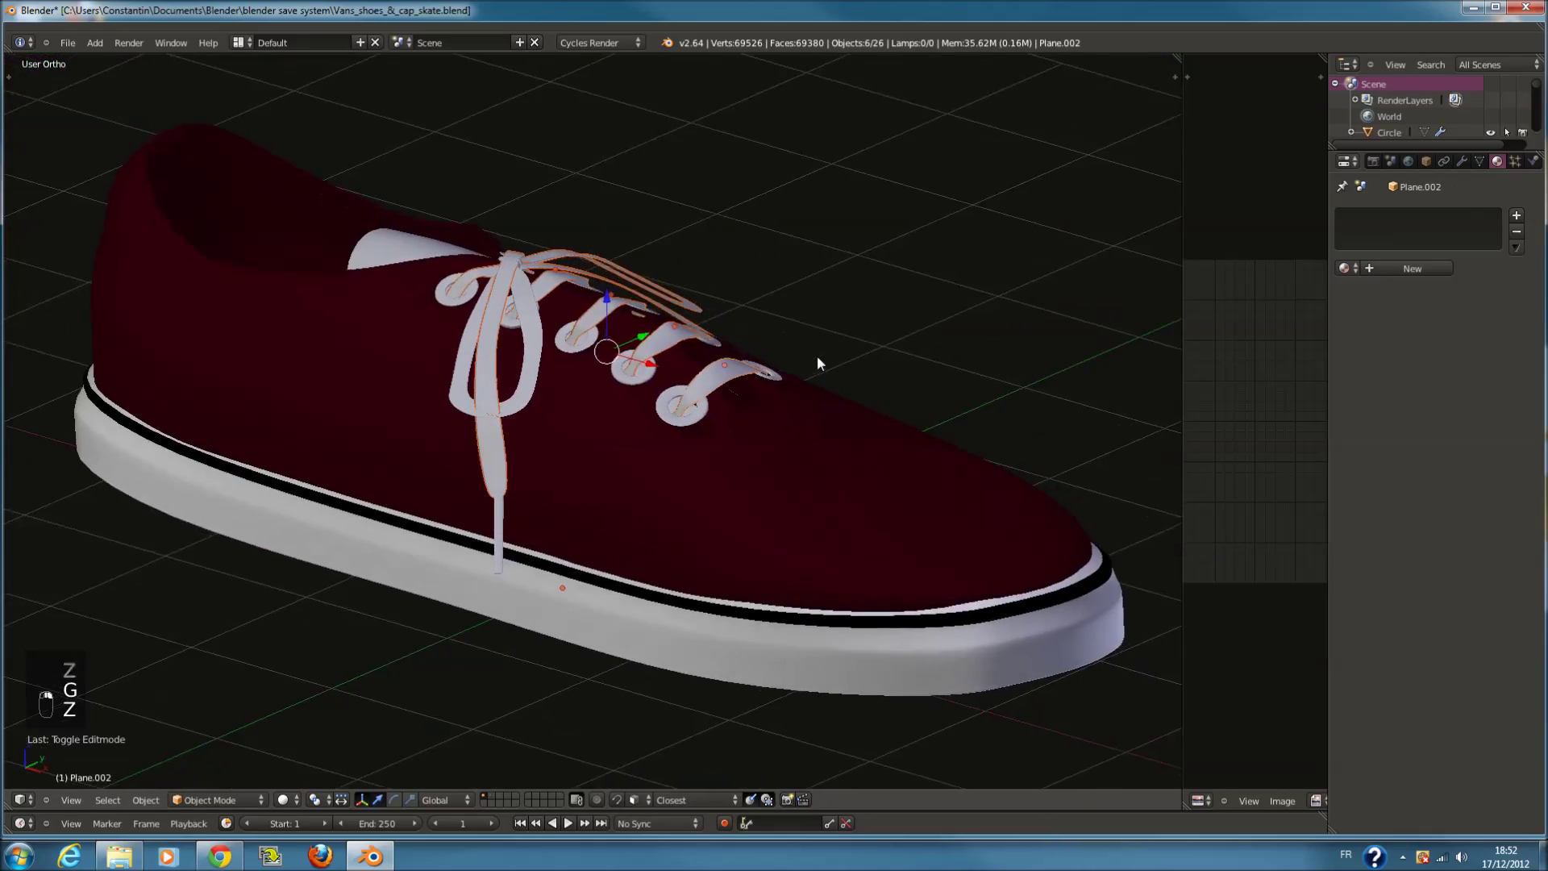
key(ctrl+j)
key(g)
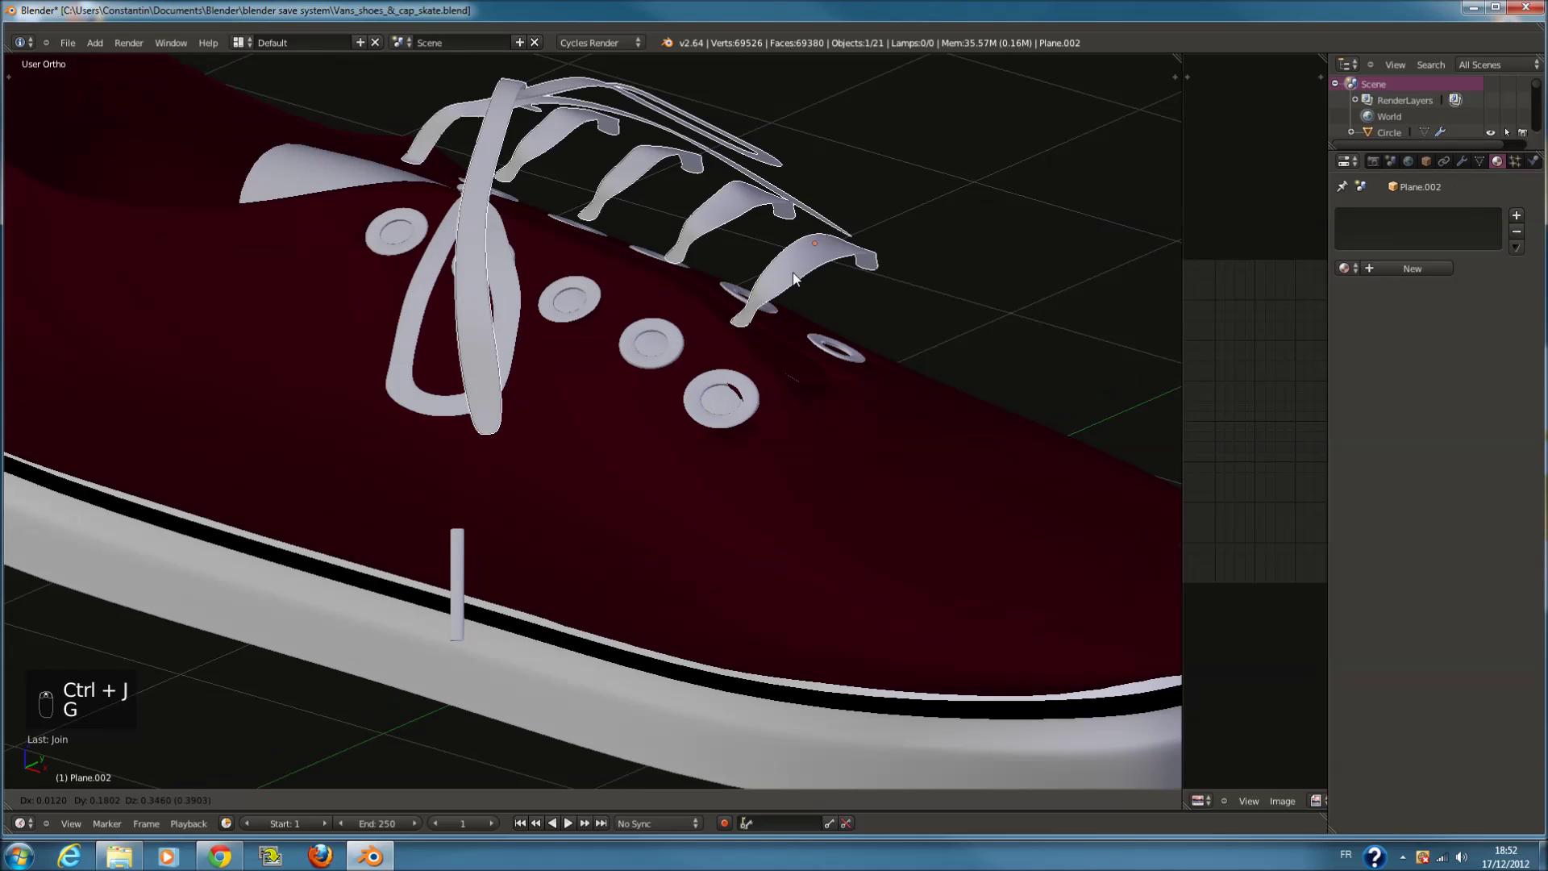
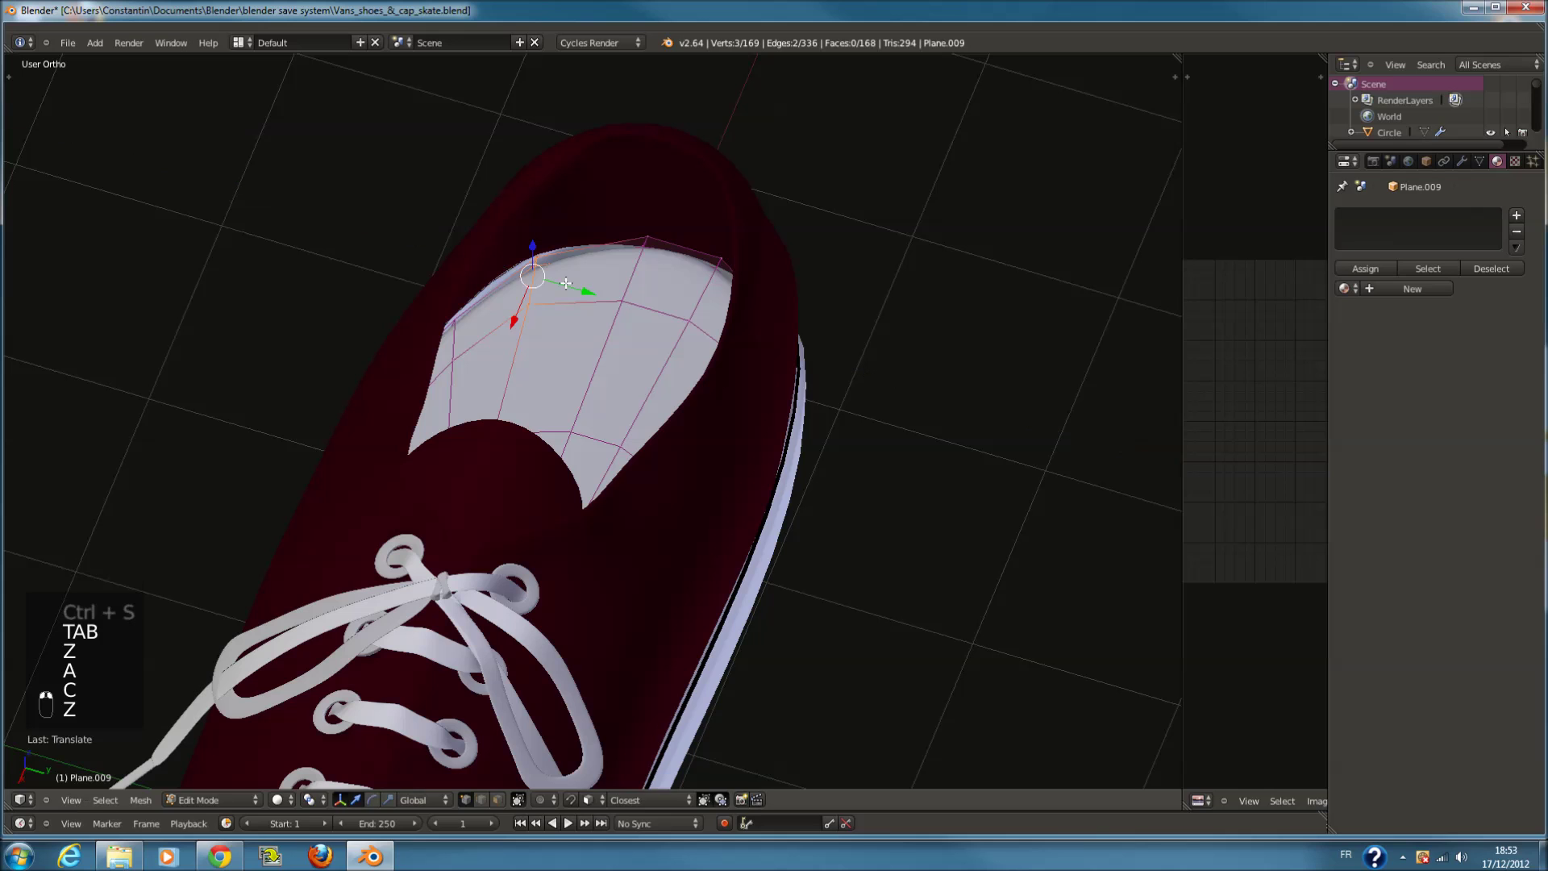
Give the Plane.009 inner lining a material named white and save the file
key(KP_Decimal)
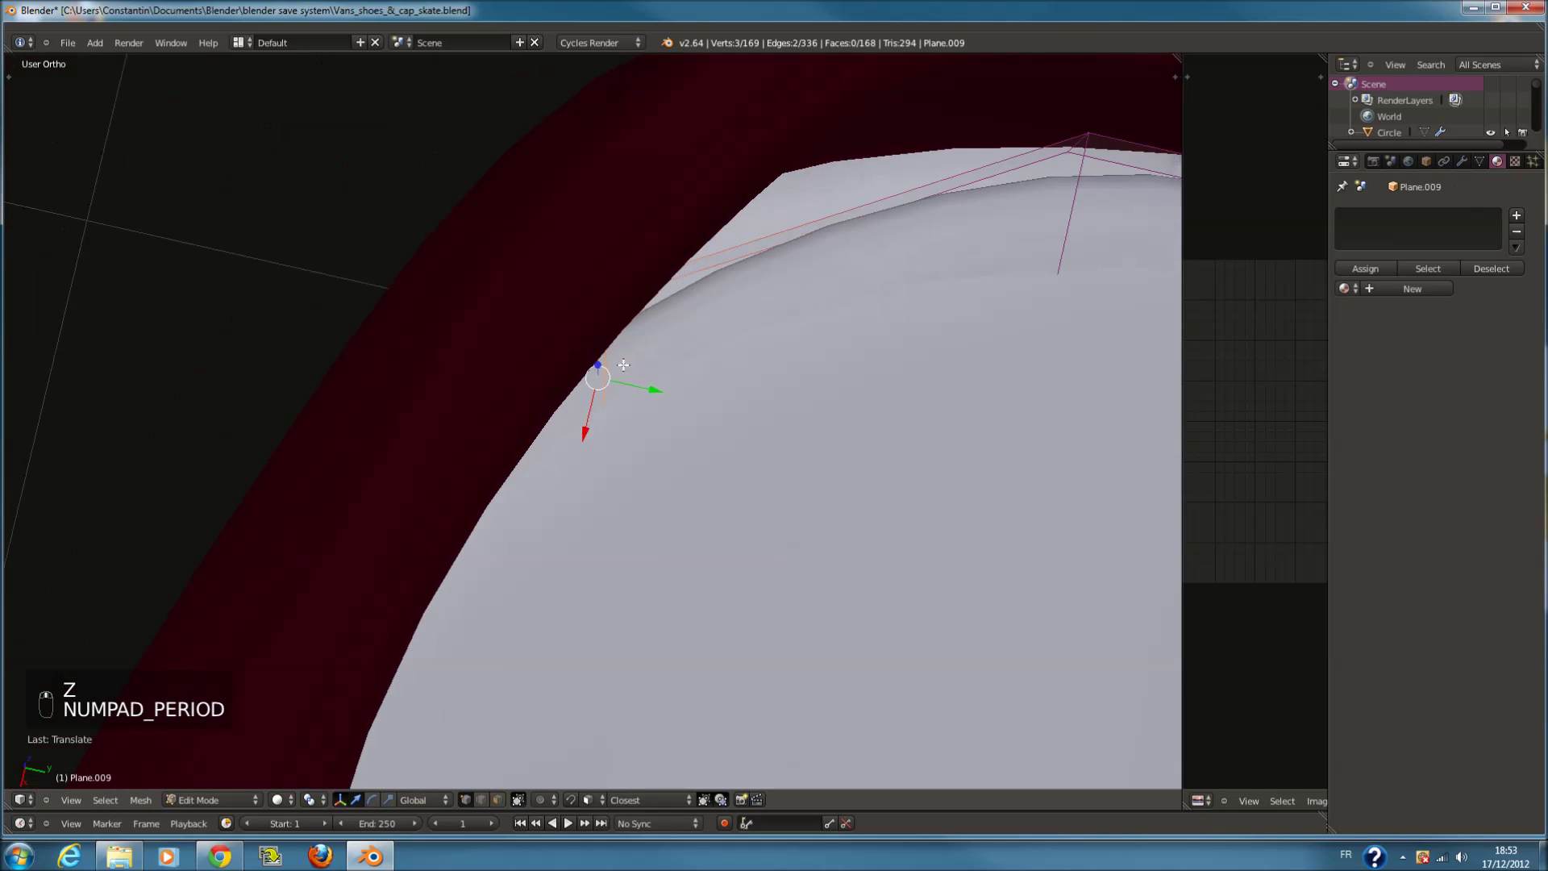
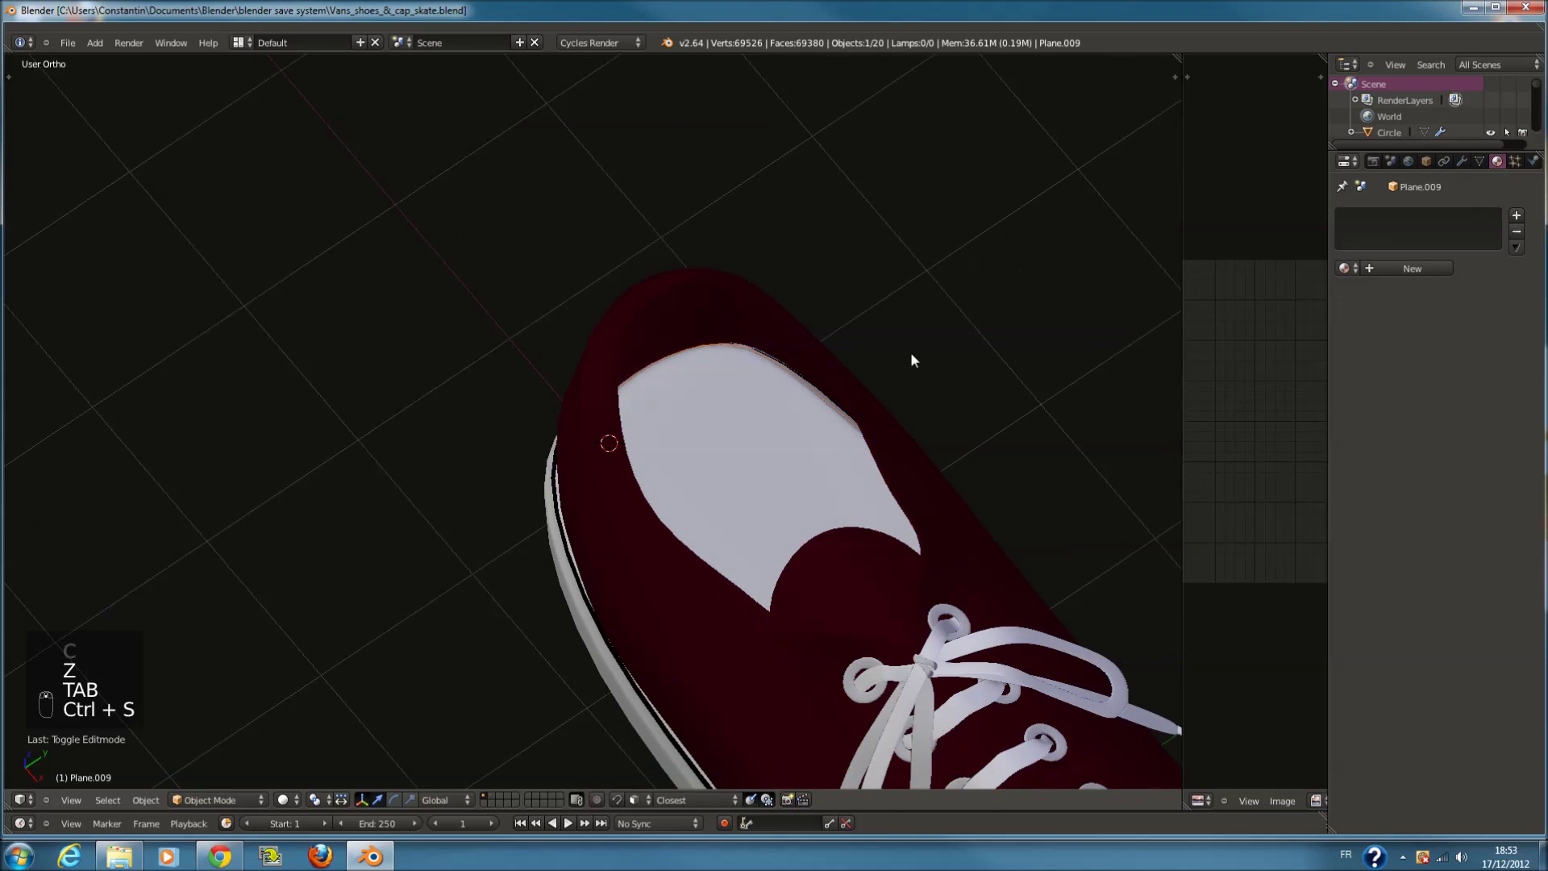
key(KP_7)
drag(837, 487, 1407, 263)
key(ctrl+s)
drag(1407, 263, 1393, 283)
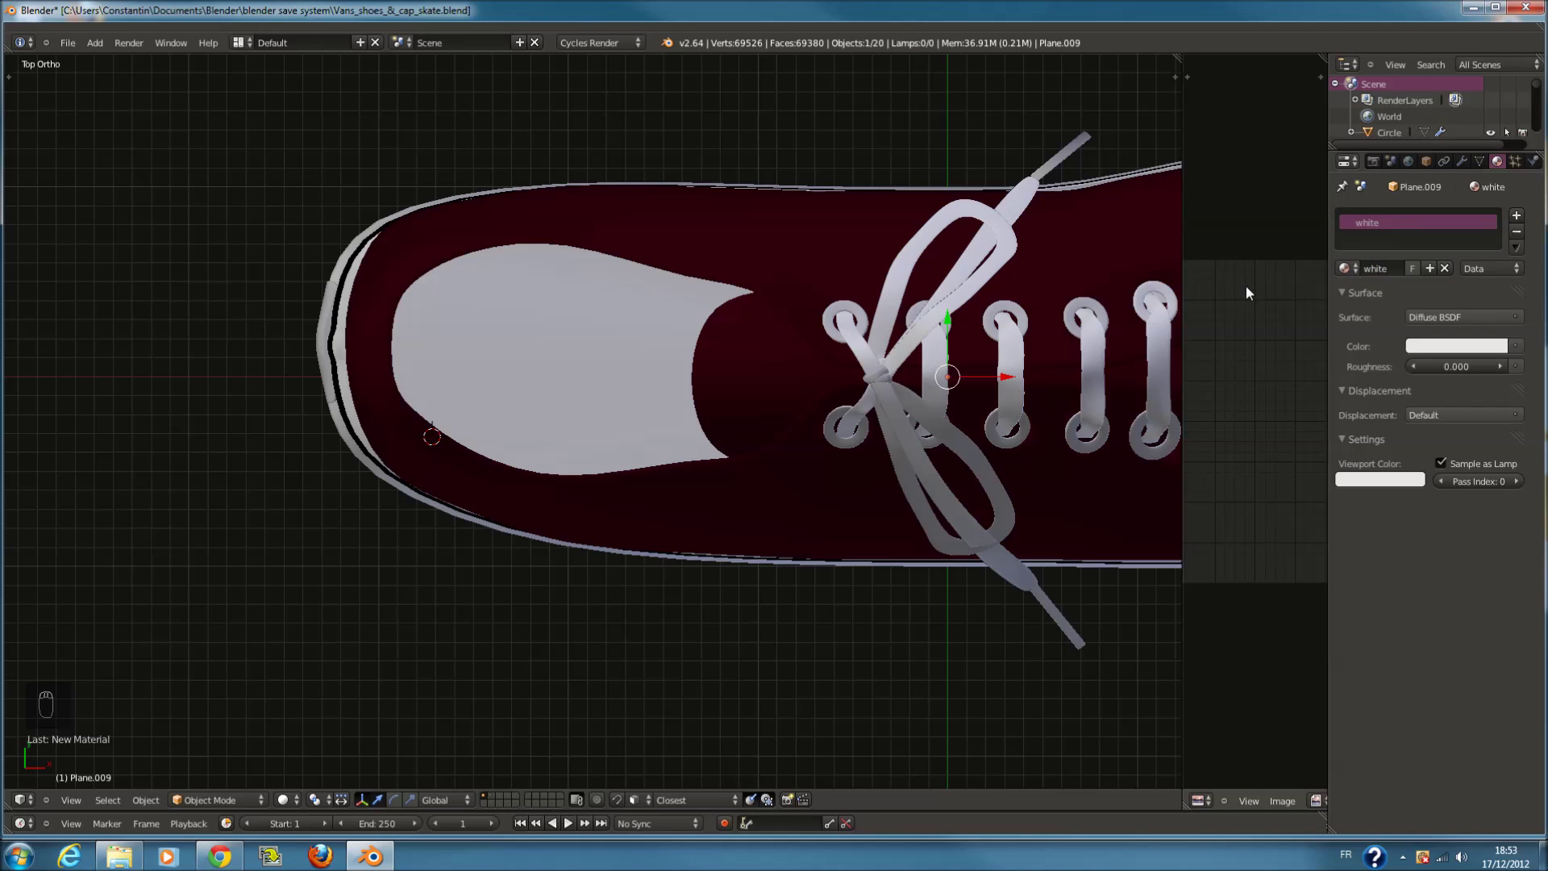
drag(1042, 193, 1395, 258)
drag(1072, 382, 898, 294)
key(ctrl+s)
In wireframe, shift-select all ten eyelet rings around the lace holes
key(z)
drag(898, 294, 900, 295)
key(z)
key(z)
drag(919, 324, 795, 323)
key(c)
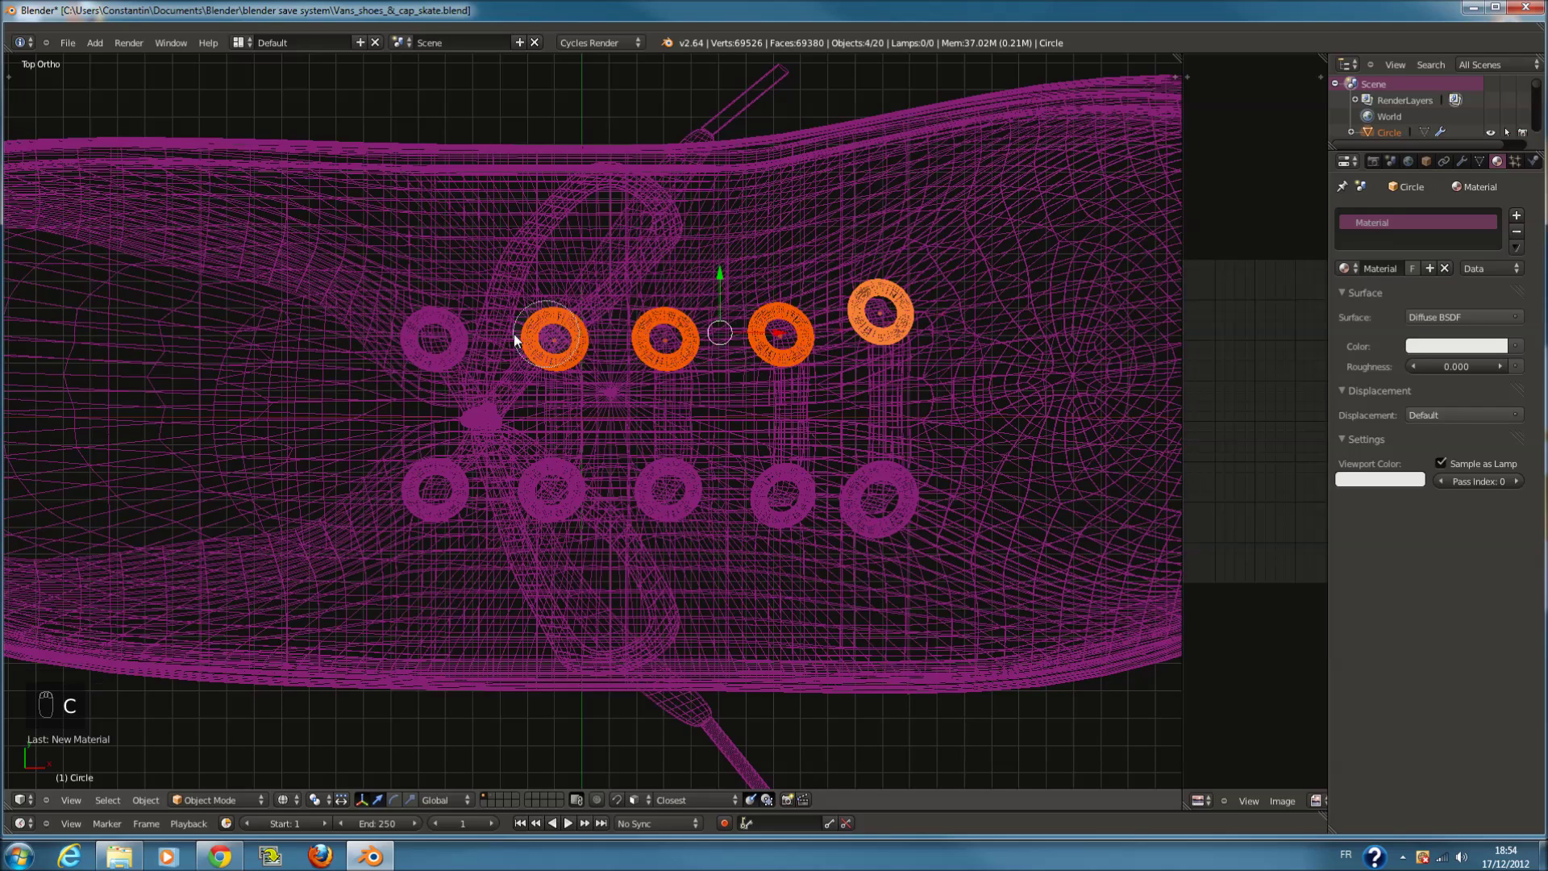
right_click(925, 501)
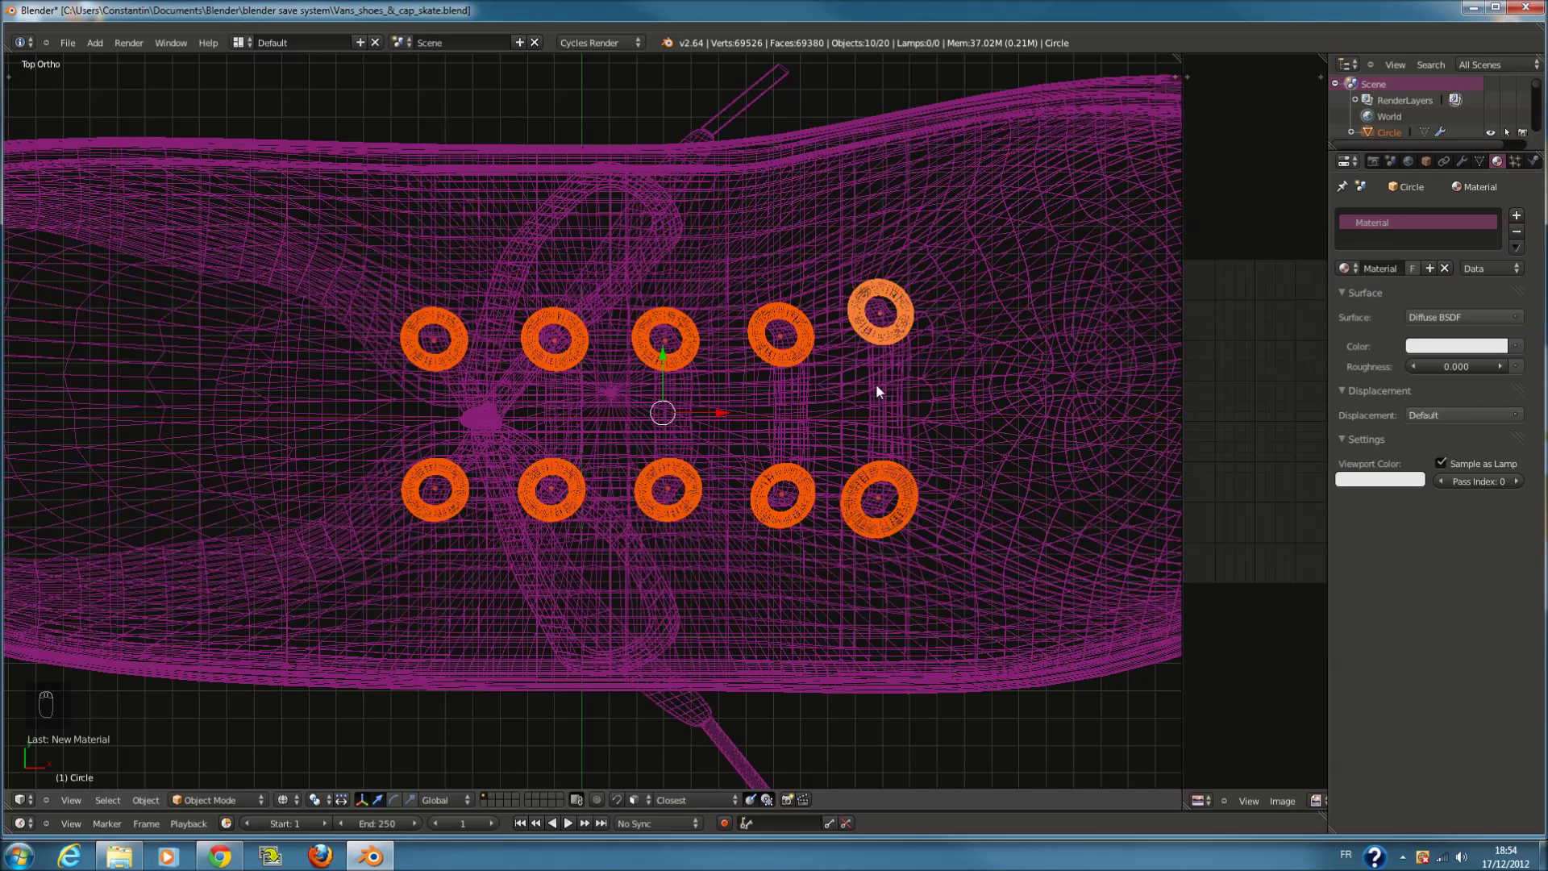
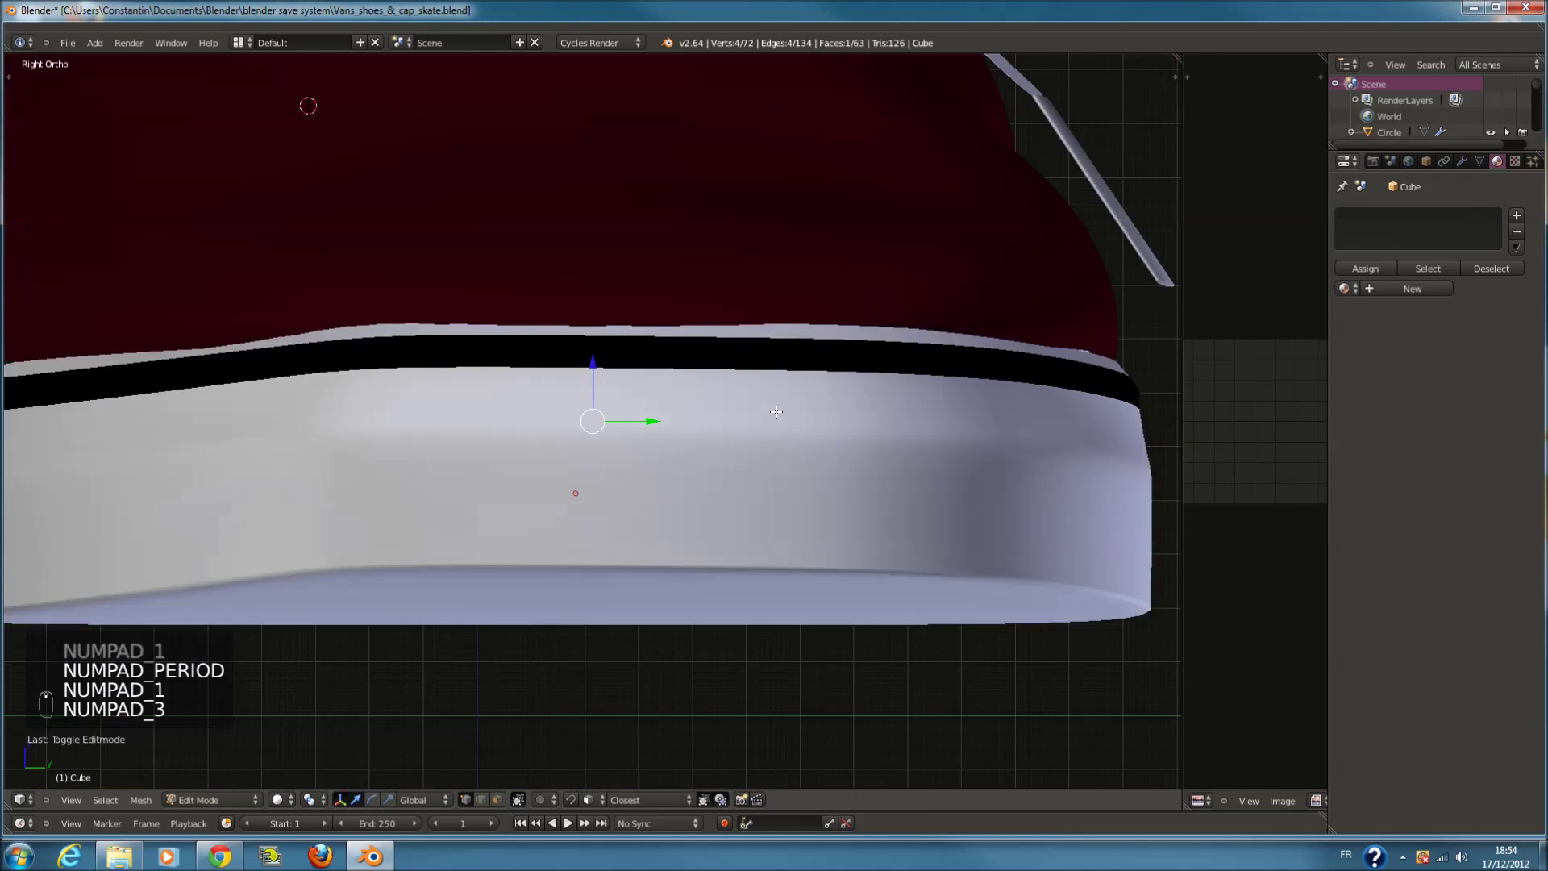
Leave Edit Mode on the heel logo plate, switch to the cap Sphere's mesh, and save the scene
key(ctrl+KP_1)
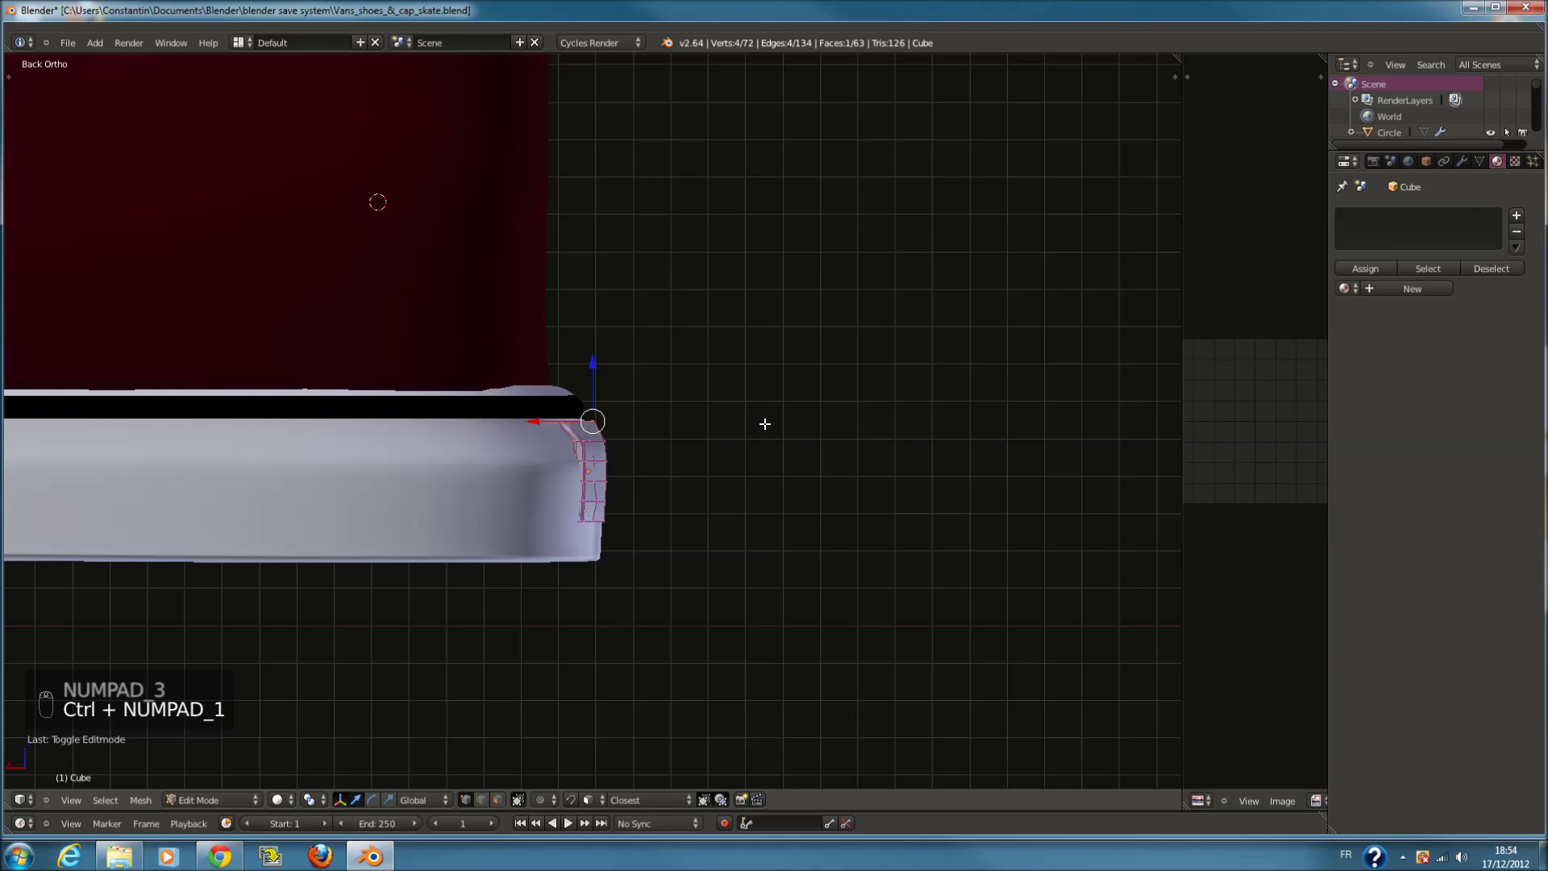
key(ctrl+KP_3)
key(a)
key(a)
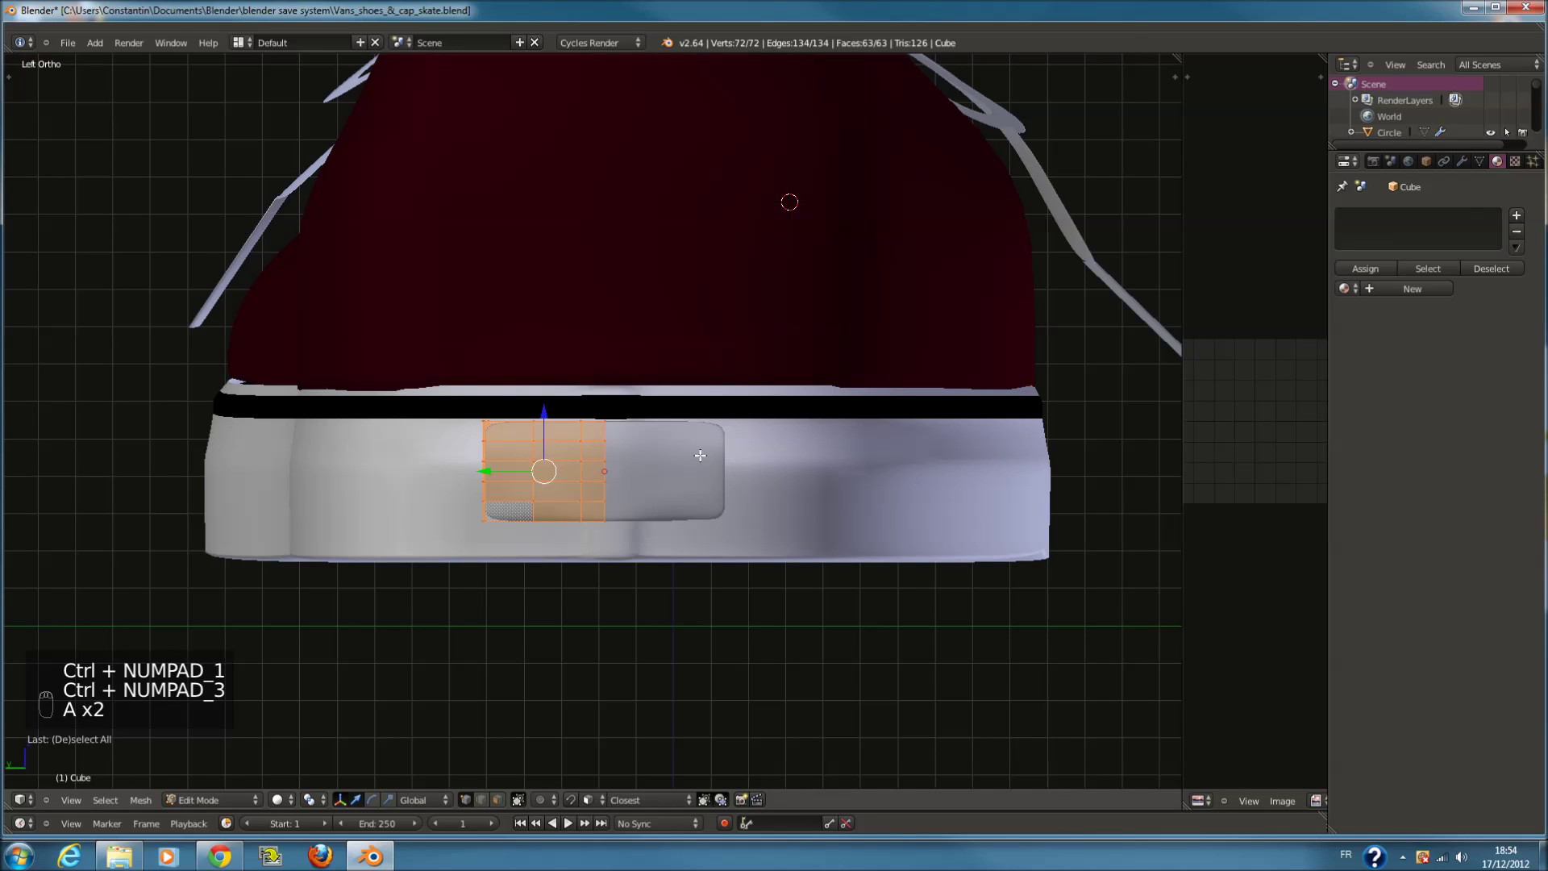
key(Tab)
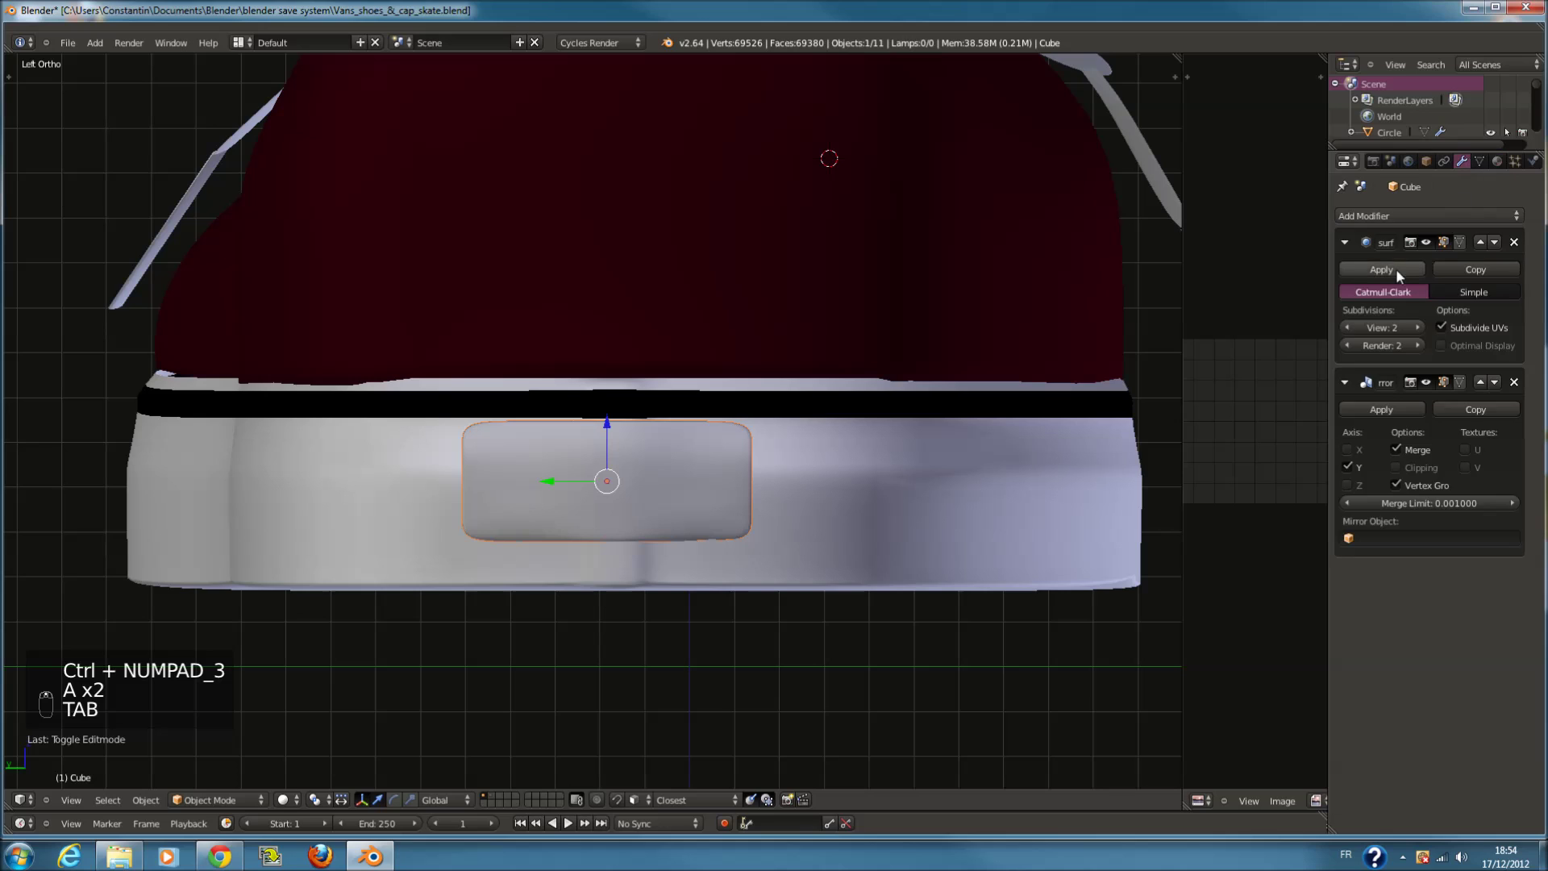
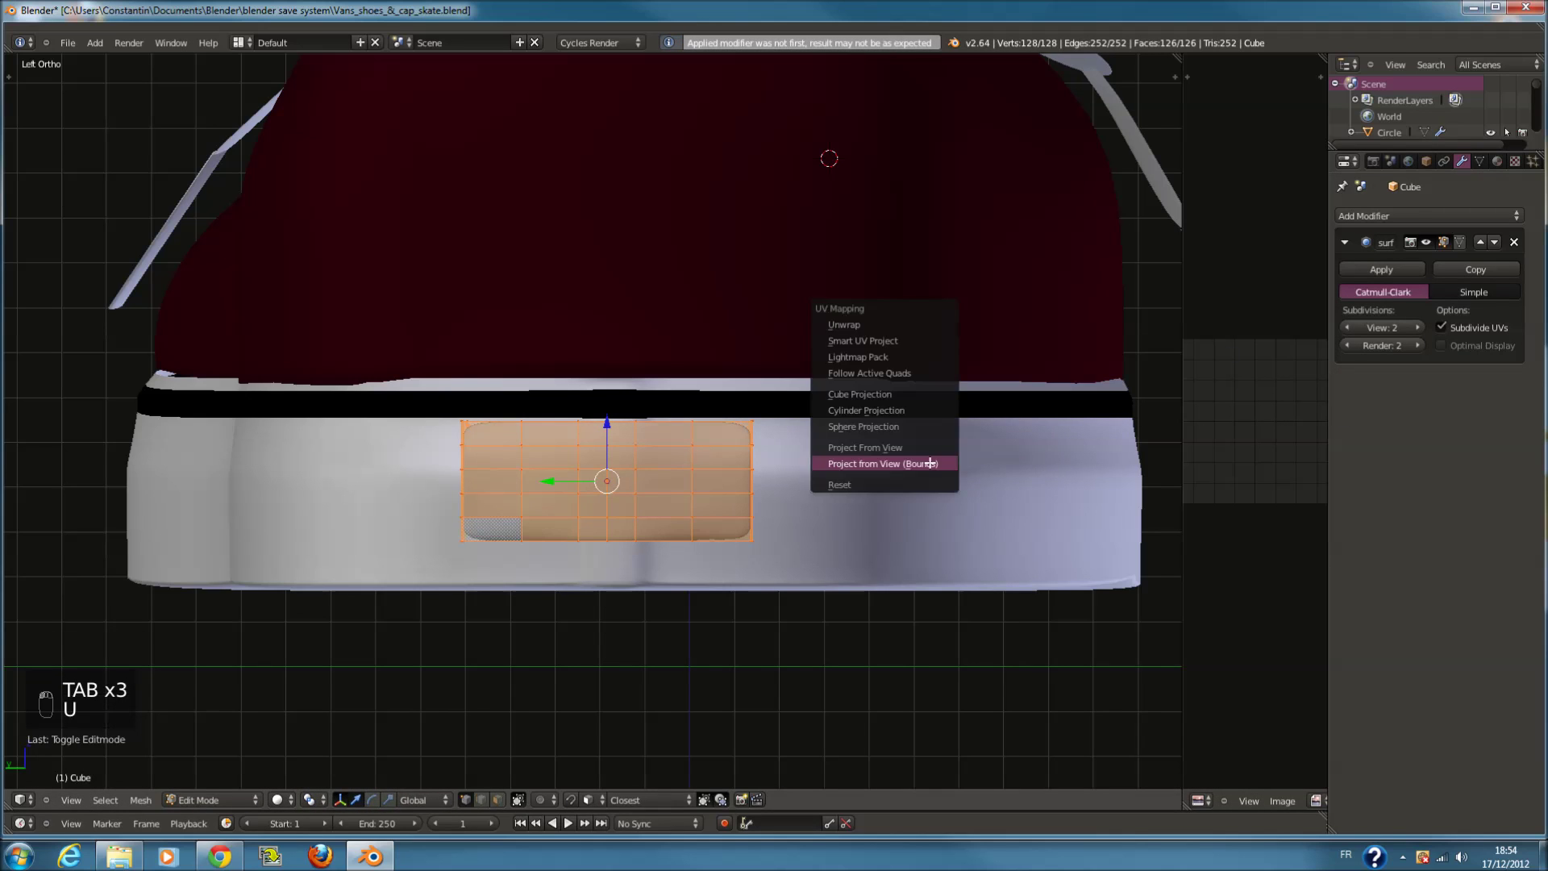
key(Tab)
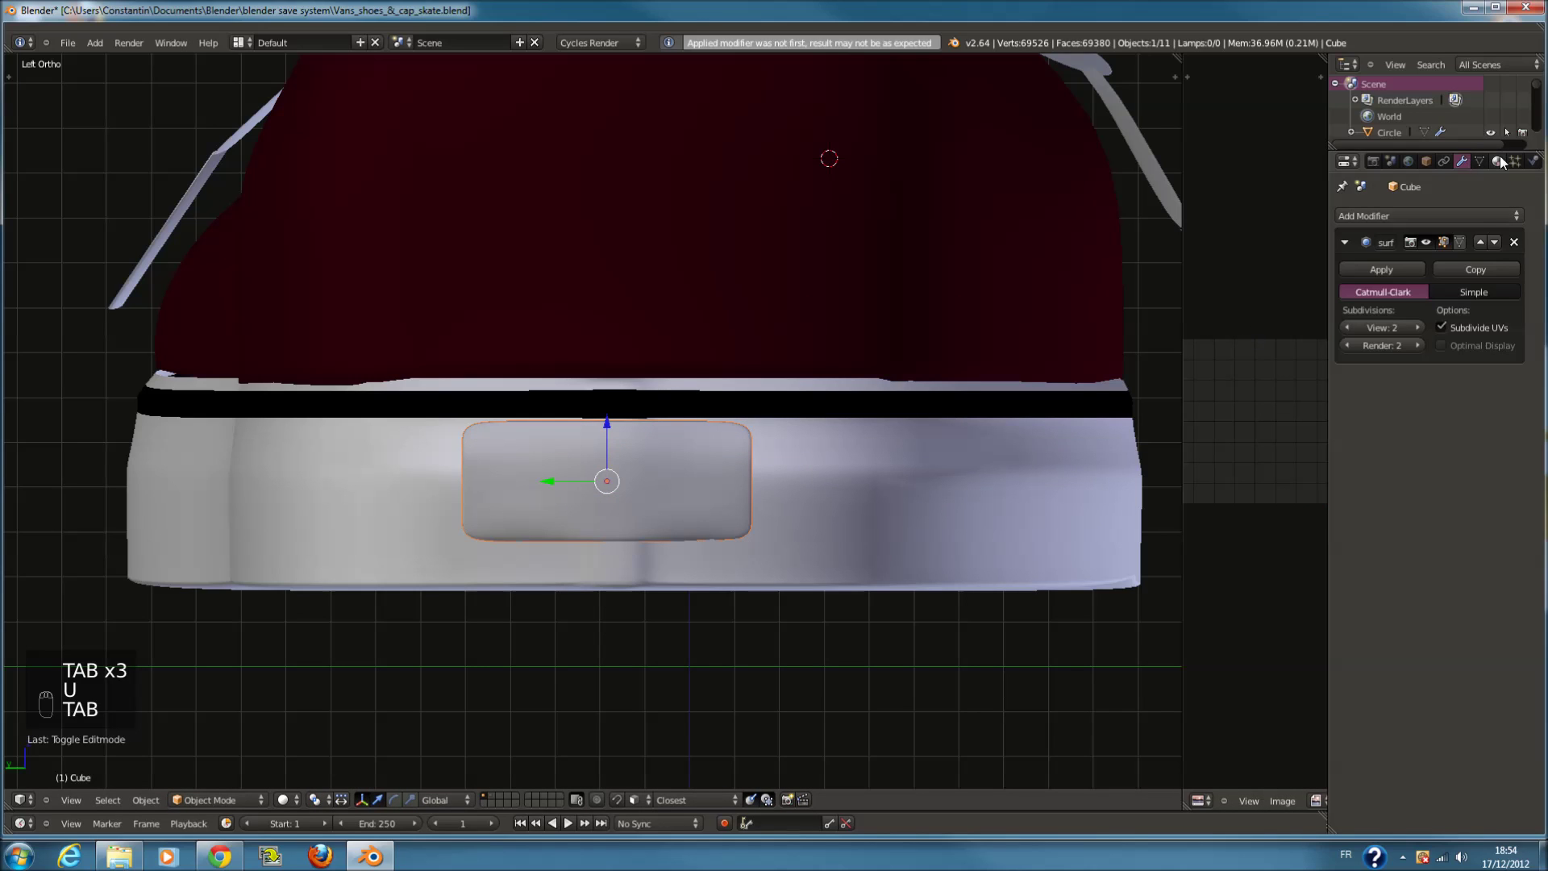
drag(1411, 278, 1388, 274)
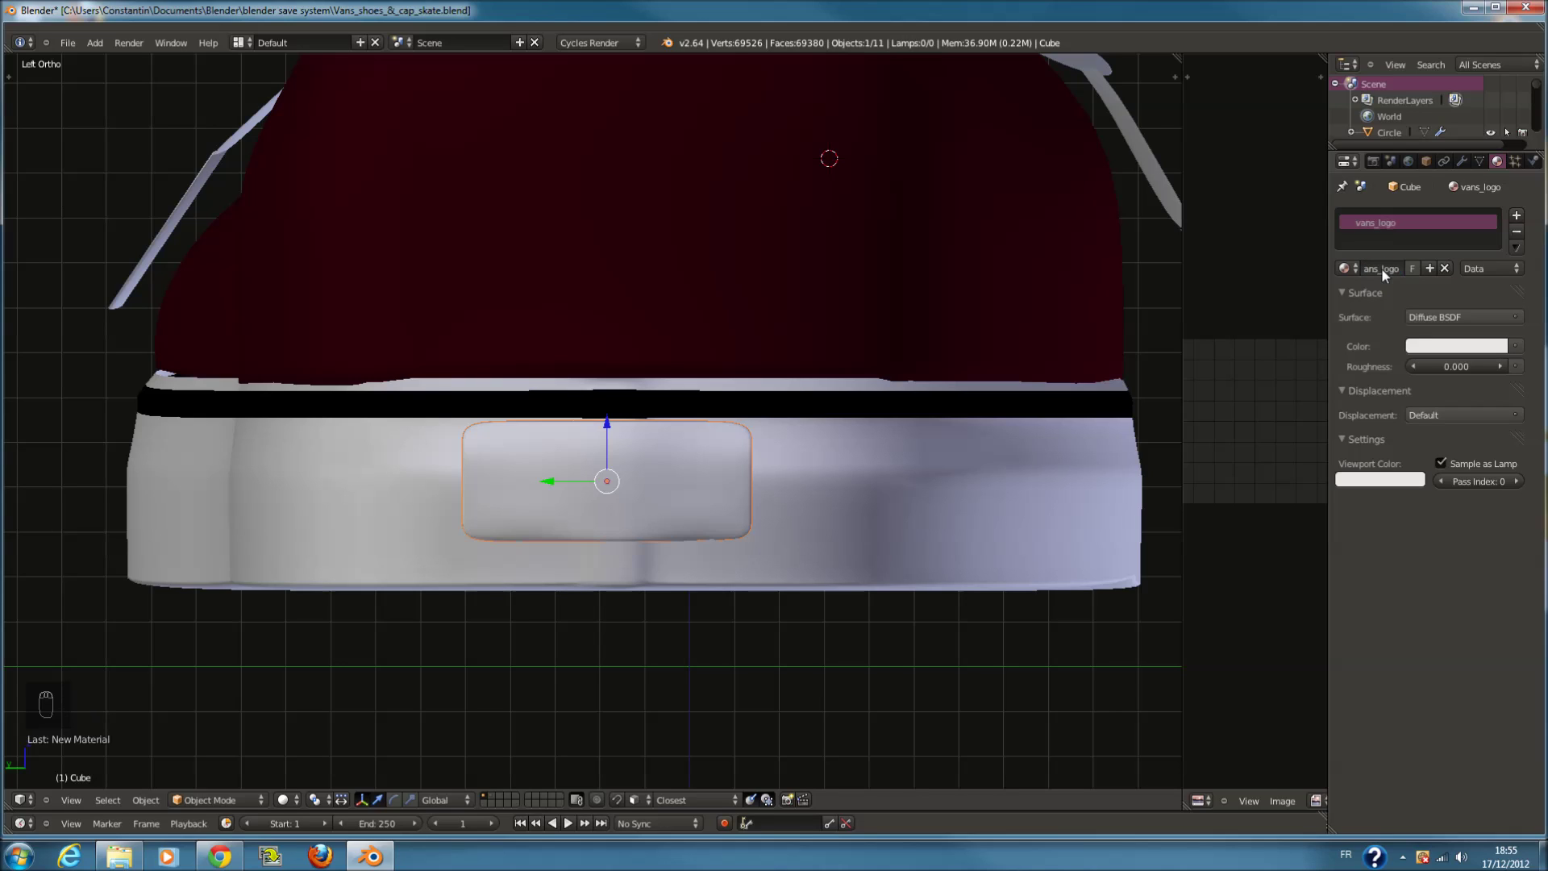
key(ctrl+s)
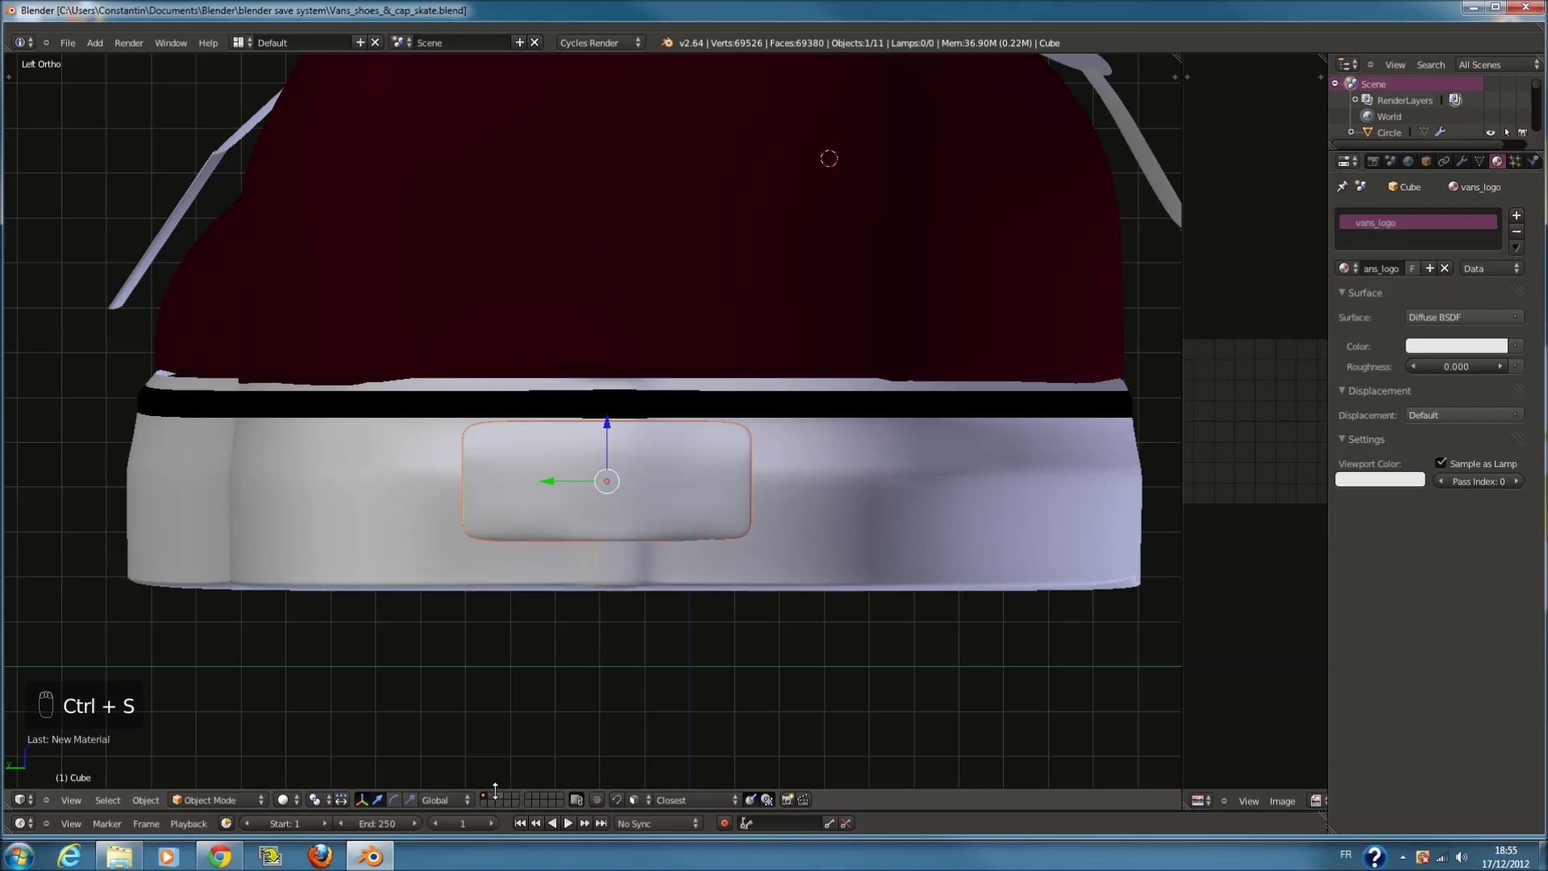
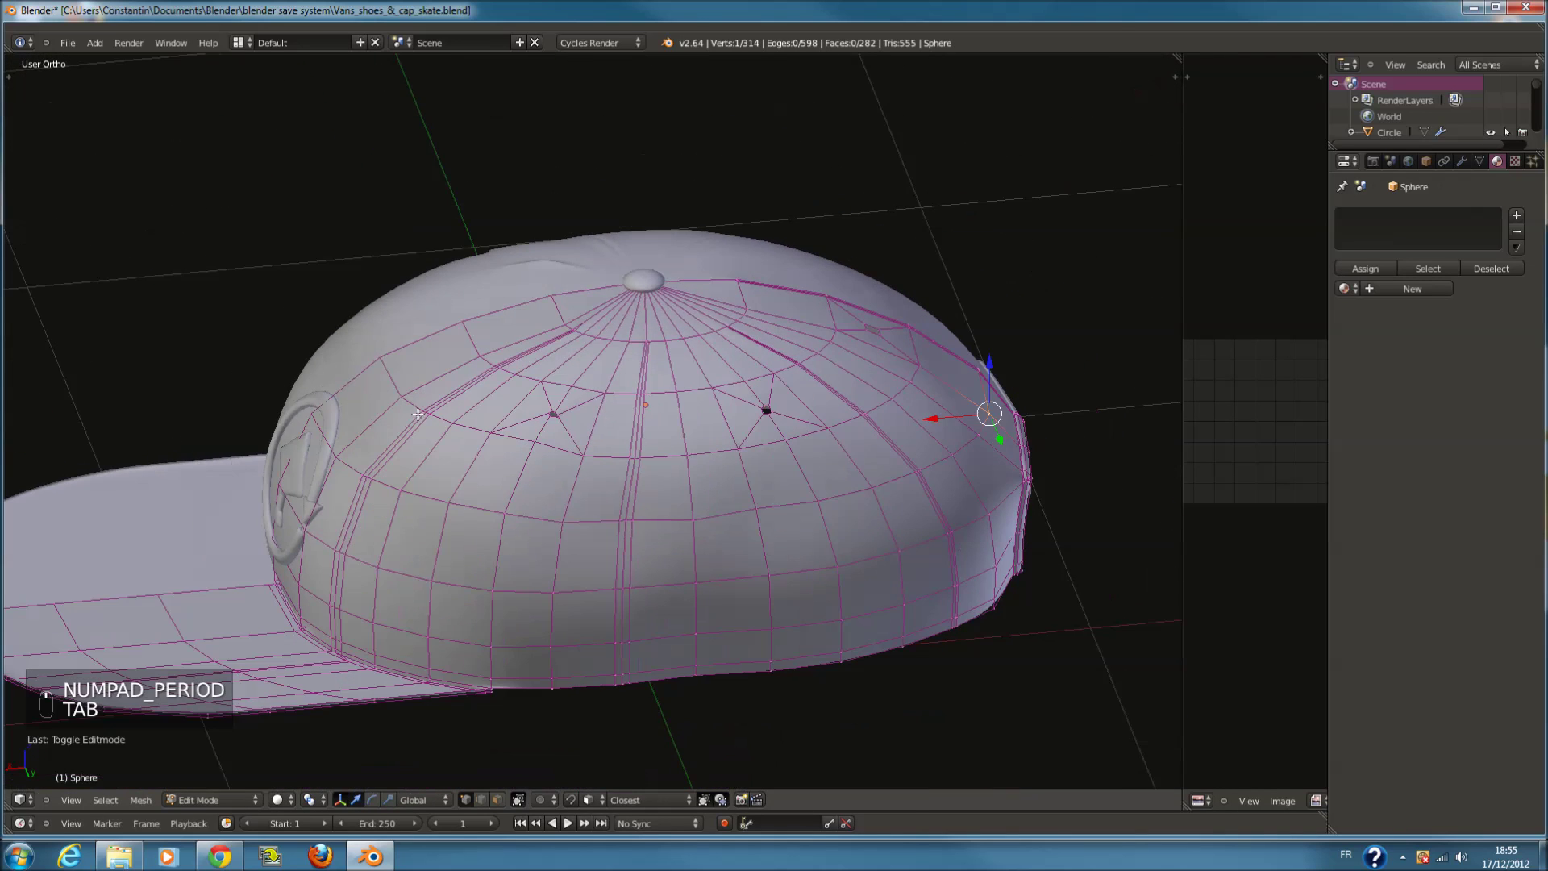
Unwrap the cap's UVs and set the red_cap diffuse colour to bright red (R 0.8)
key(KP_7)
key(a)
key(a)
key(u)
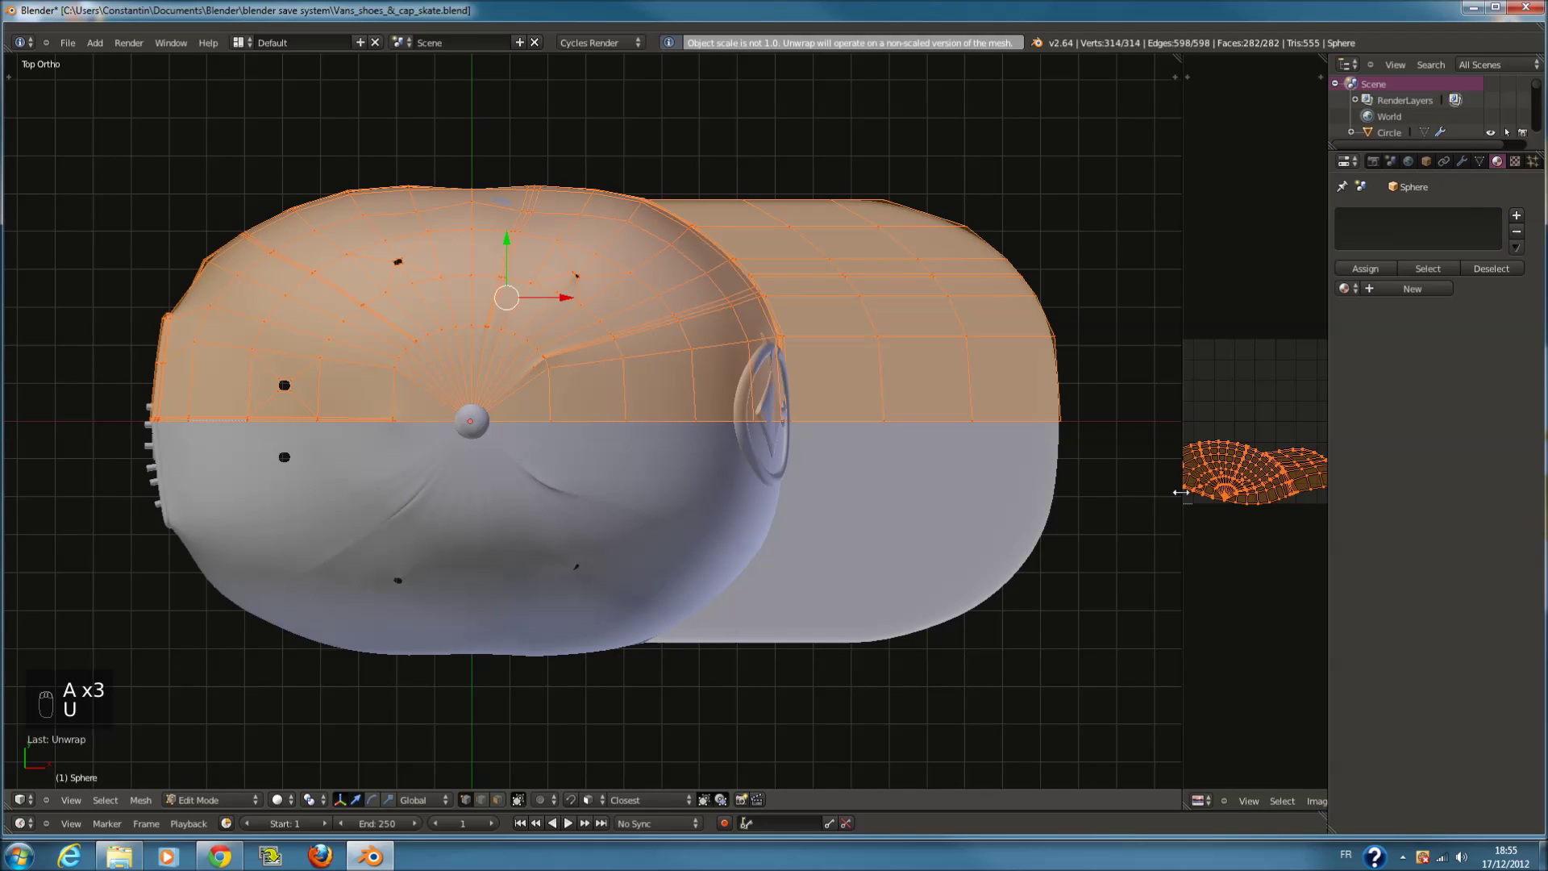
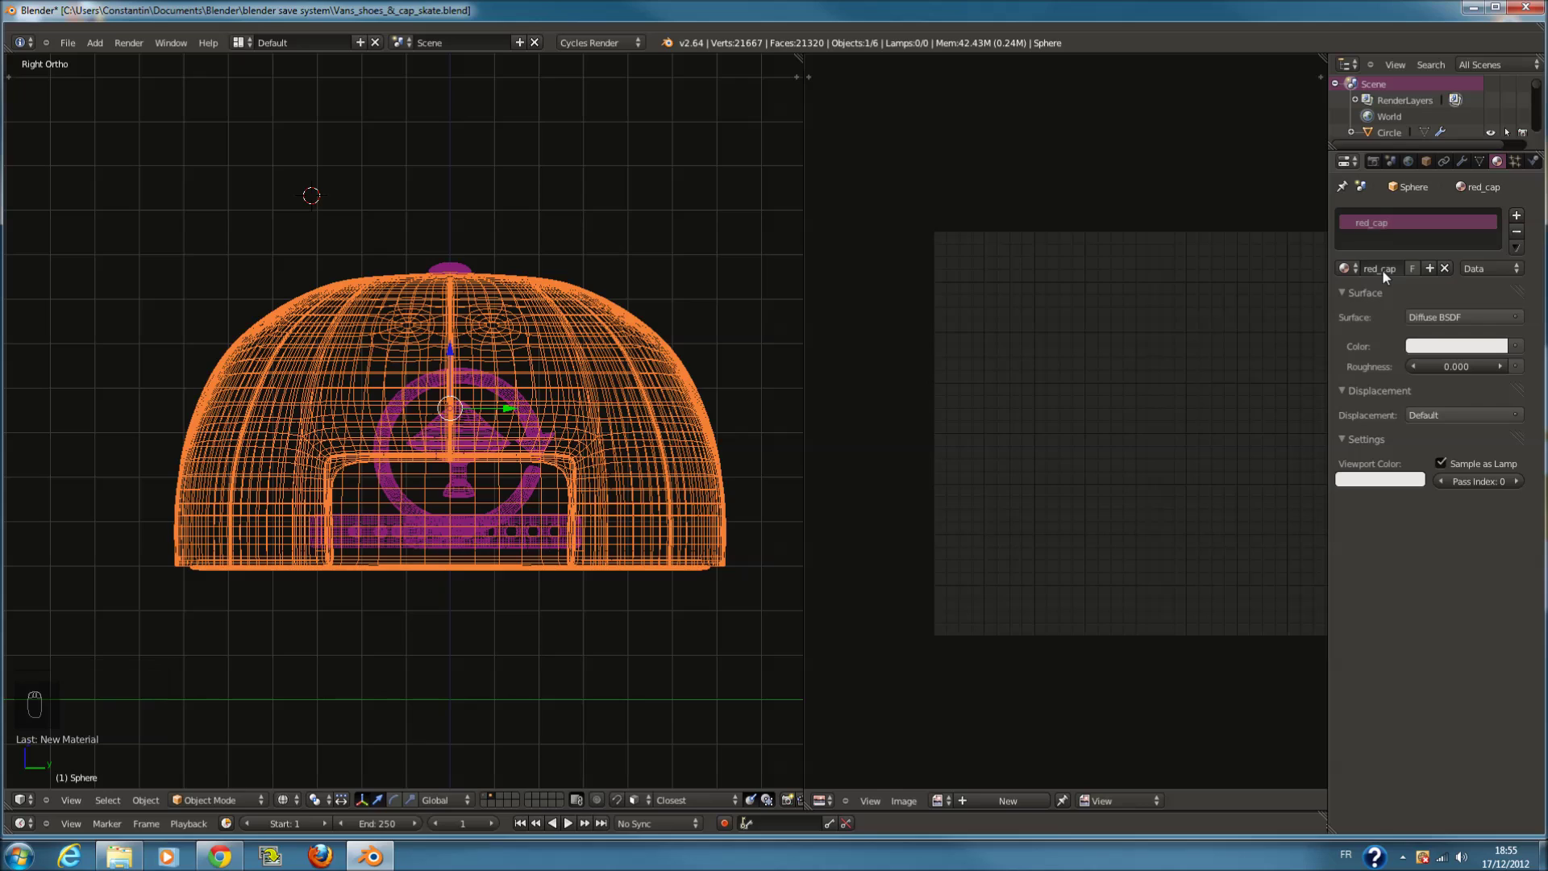
click(1338, 367)
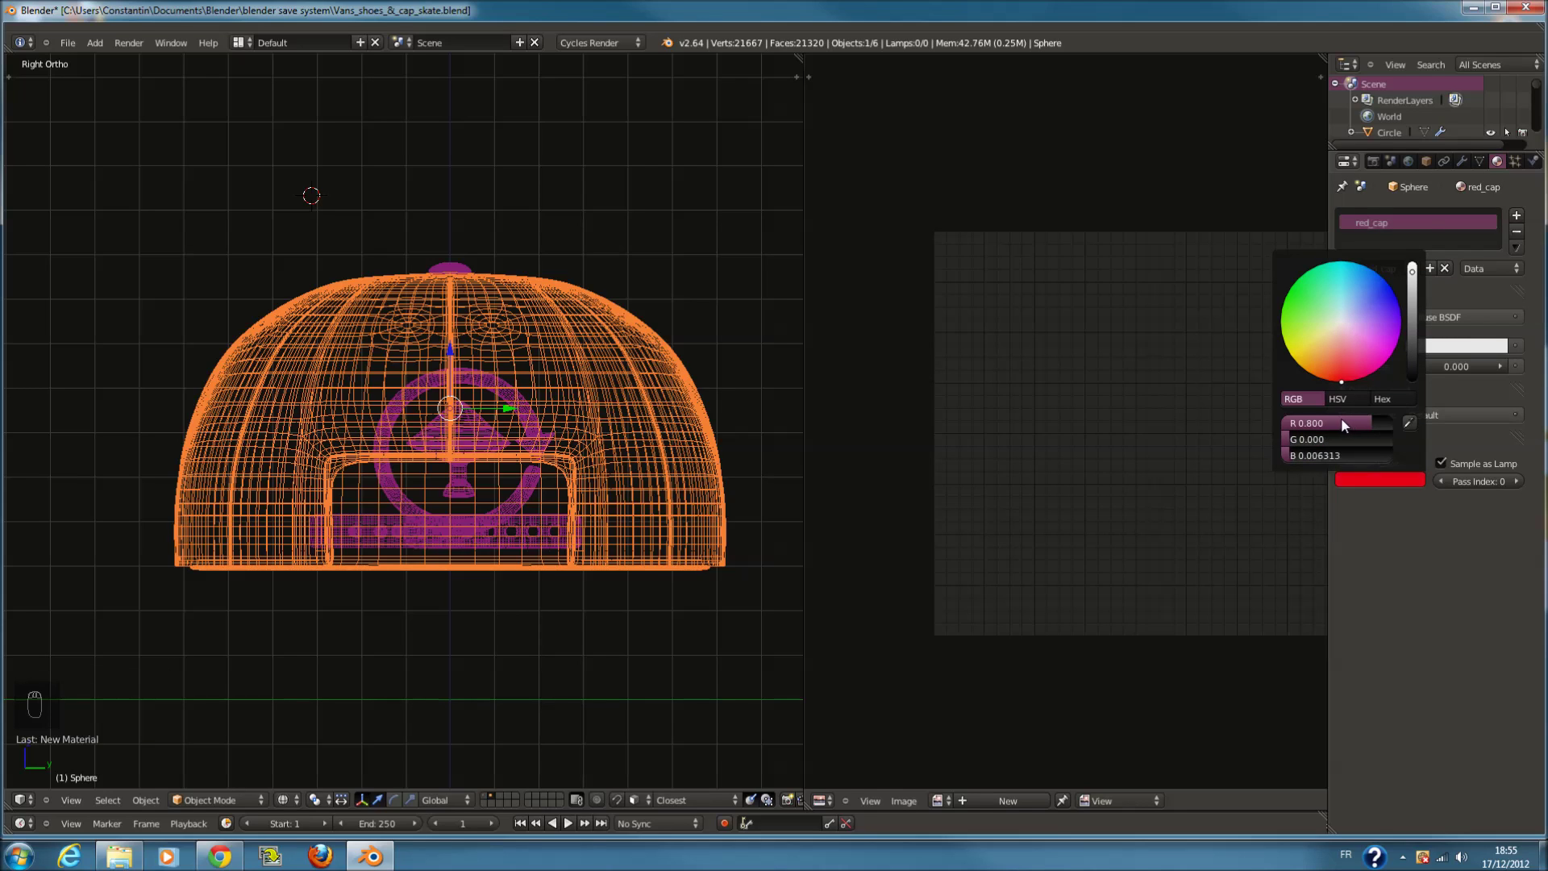
key(z)
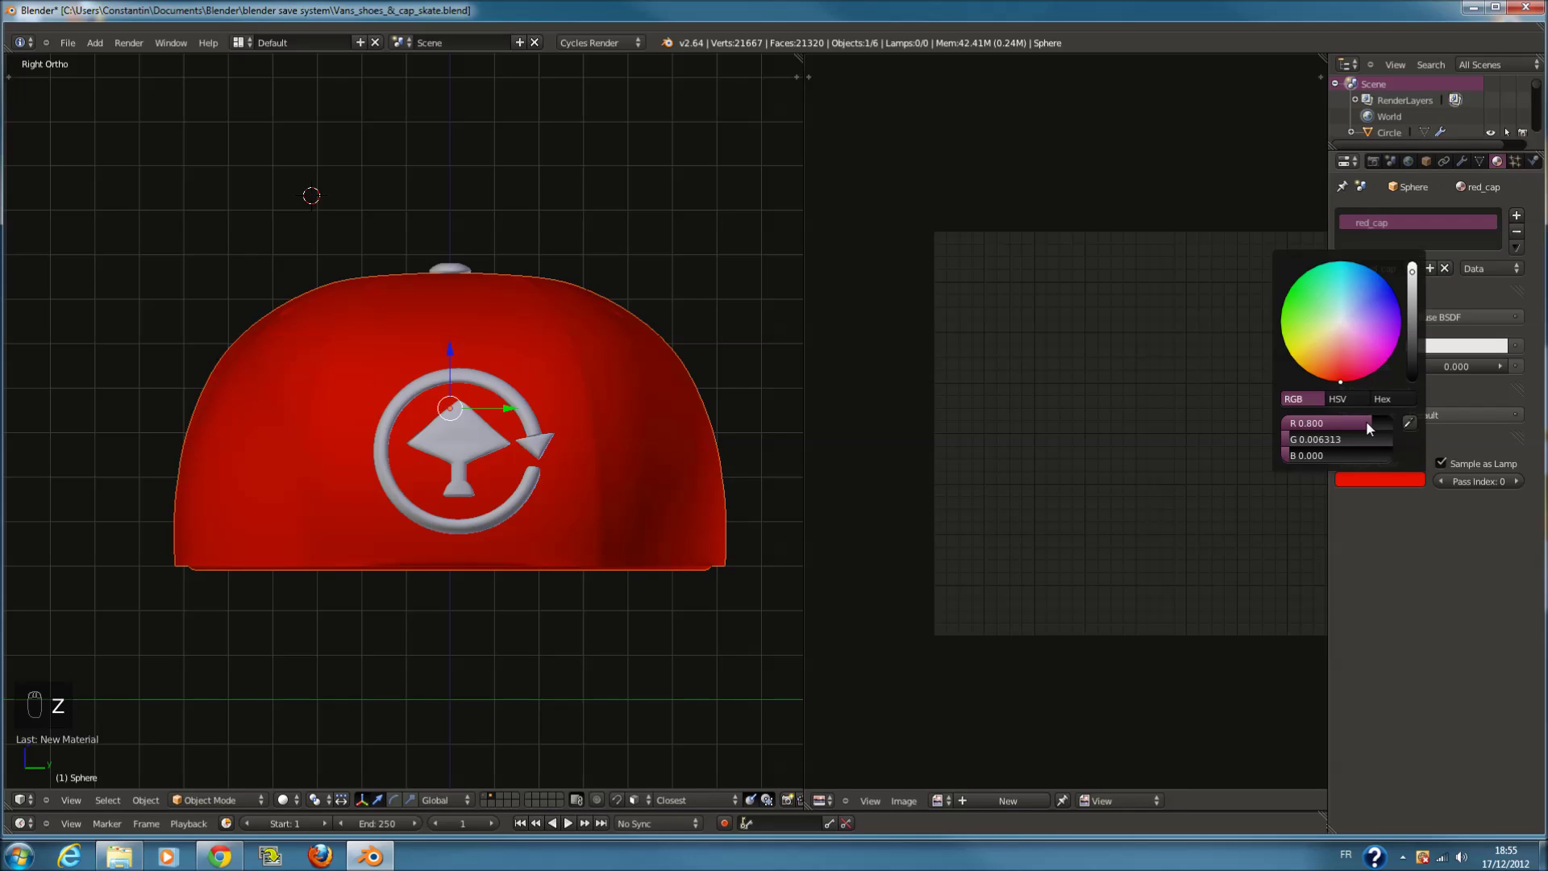
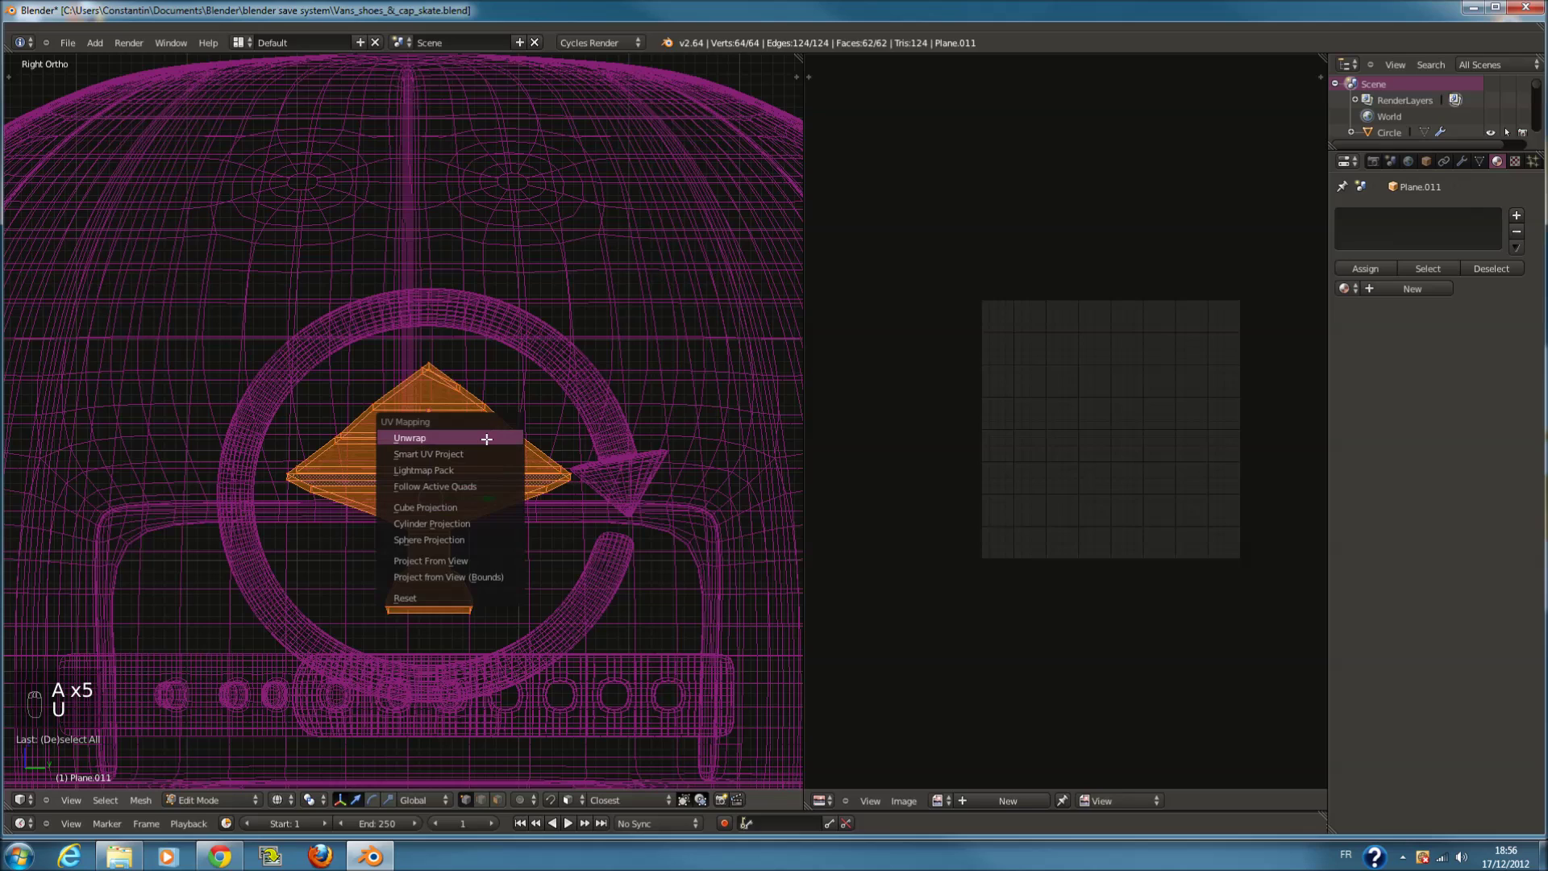
Project the logo piece's UVs from view (bounds), save, and bring the cap's back strap into view
key(u)
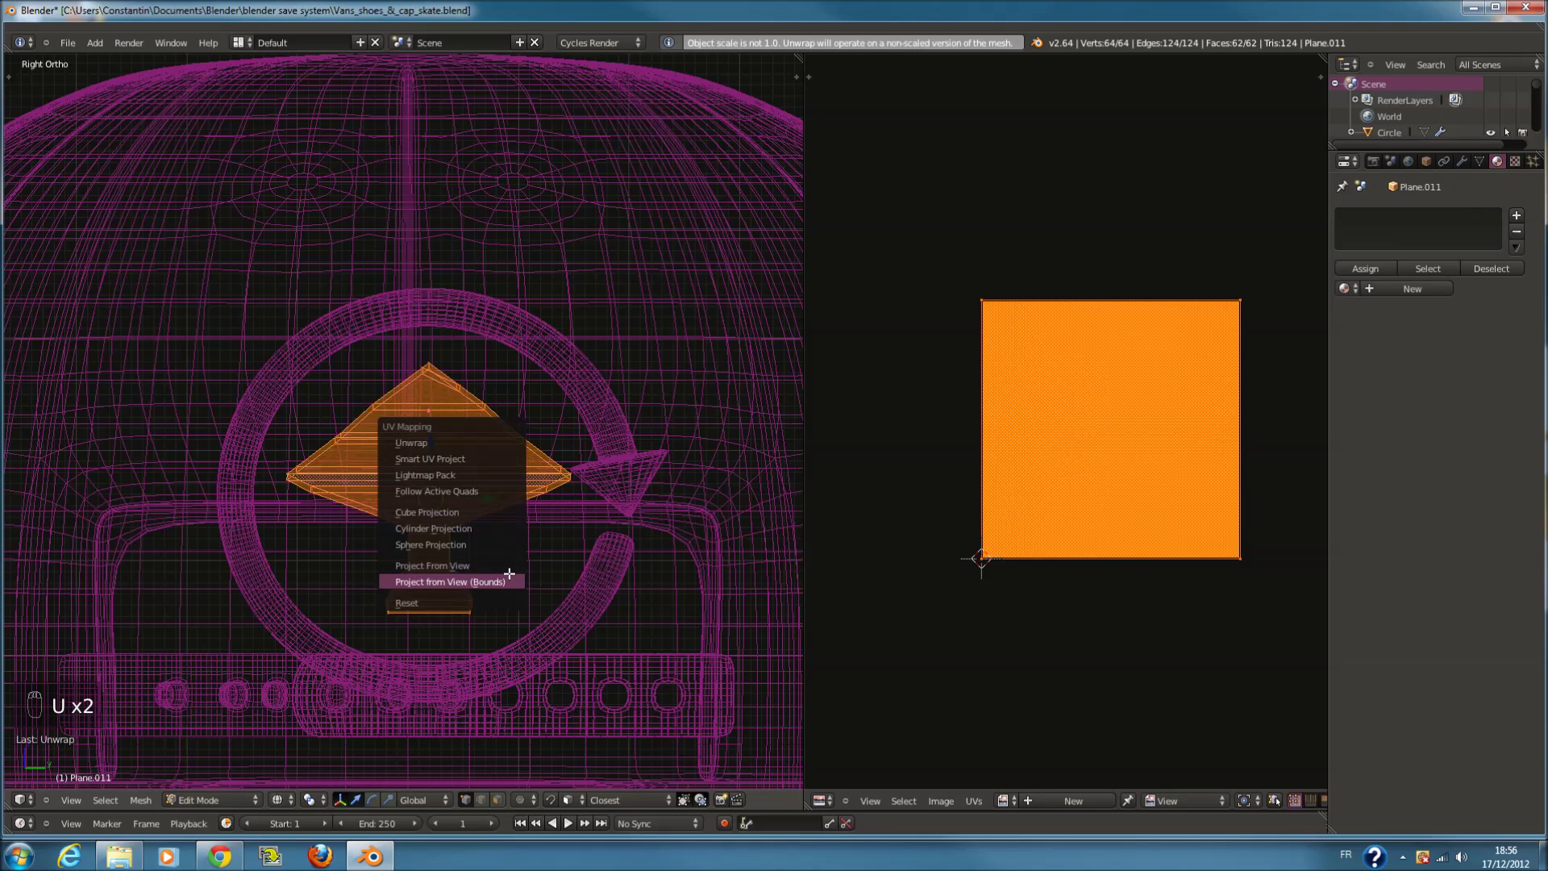
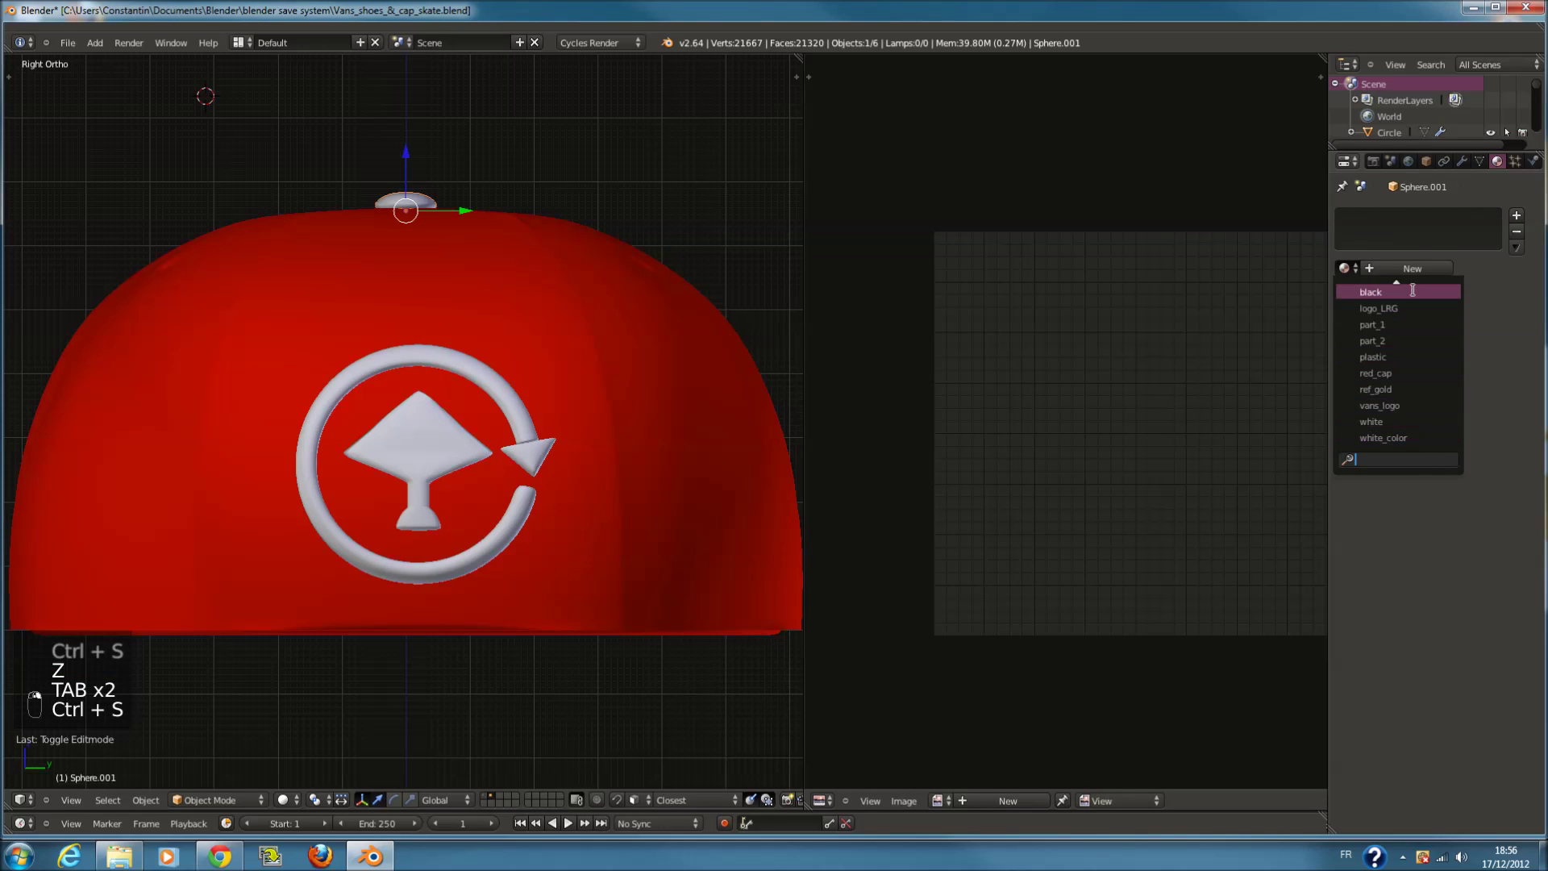
drag(498, 408, 908, 337)
key(a)
key(ctrl+s)
drag(506, 518, 907, 337)
drag(1396, 279, 908, 337)
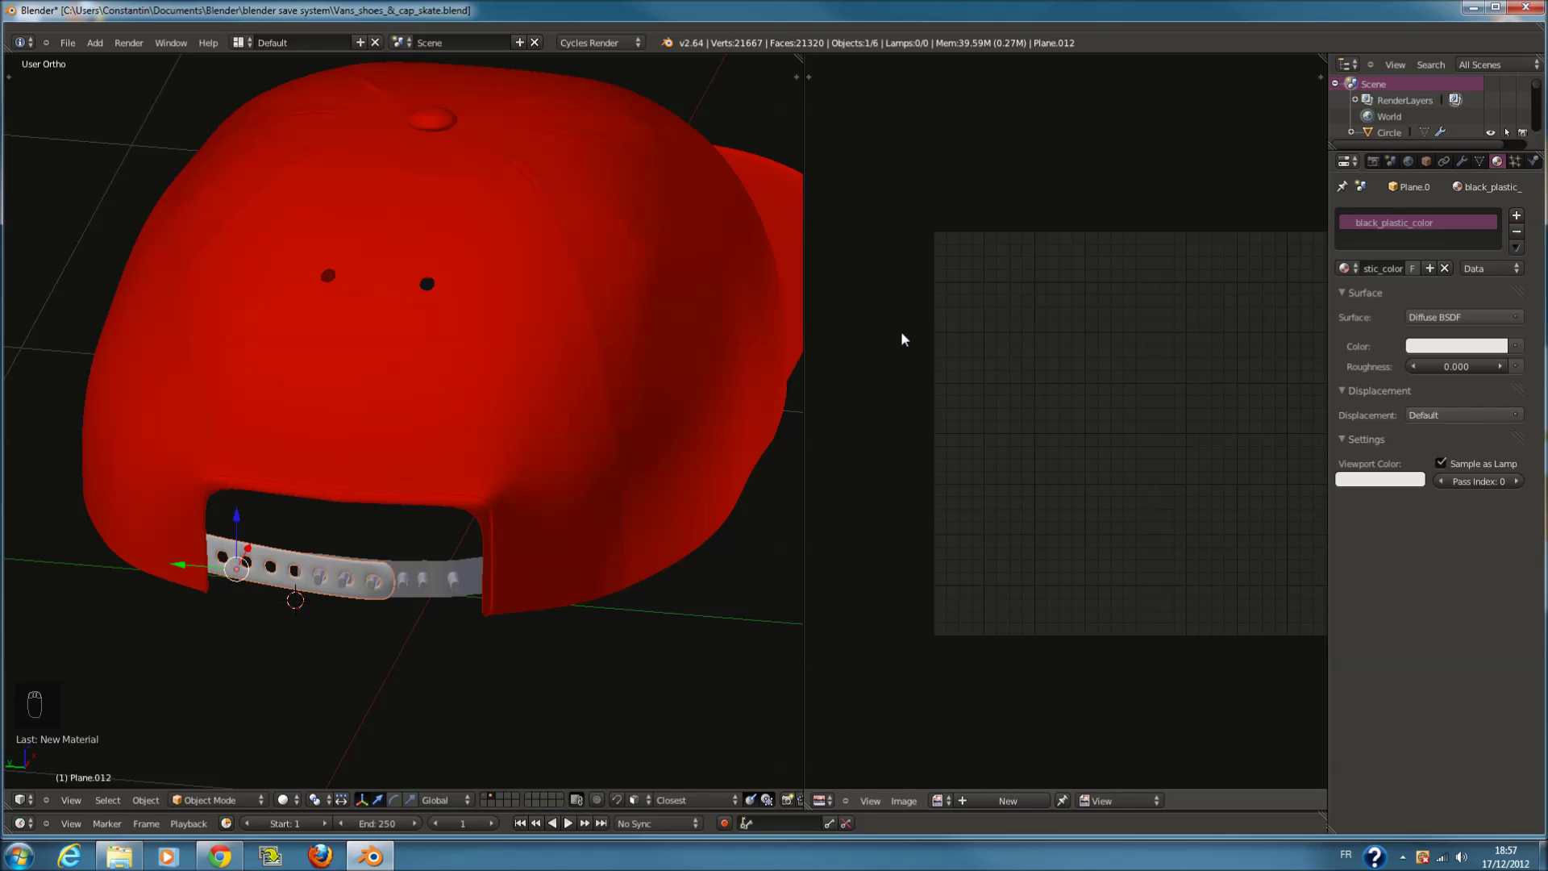
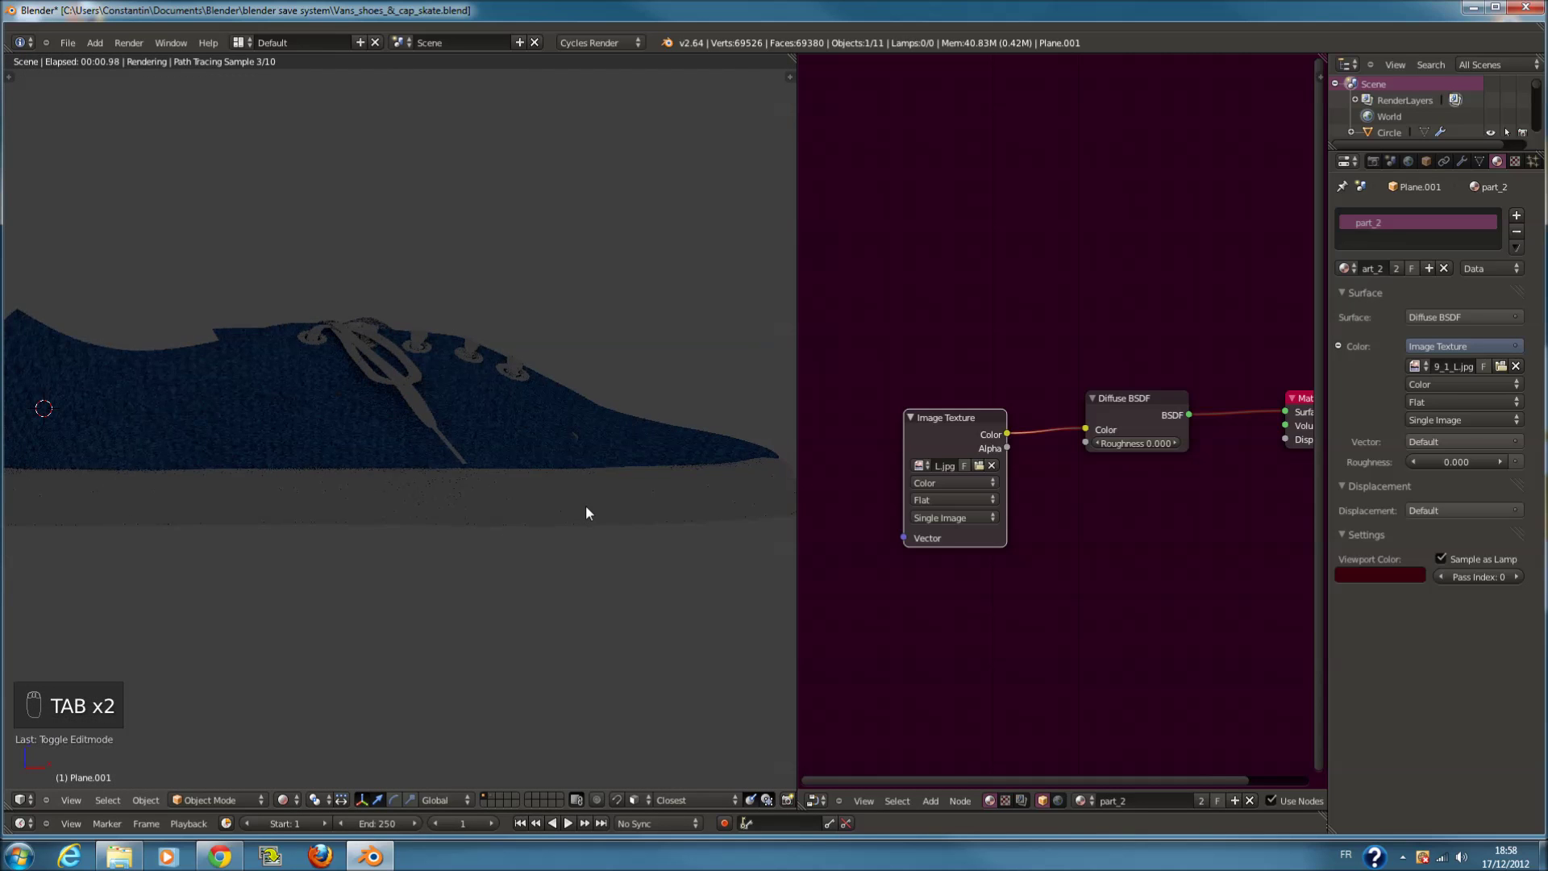
Set the shoe's diffuse colour dark red and the World background colour to white
drag(473, 564, 452, 614)
scroll(up, 3)
scroll(up, 3)
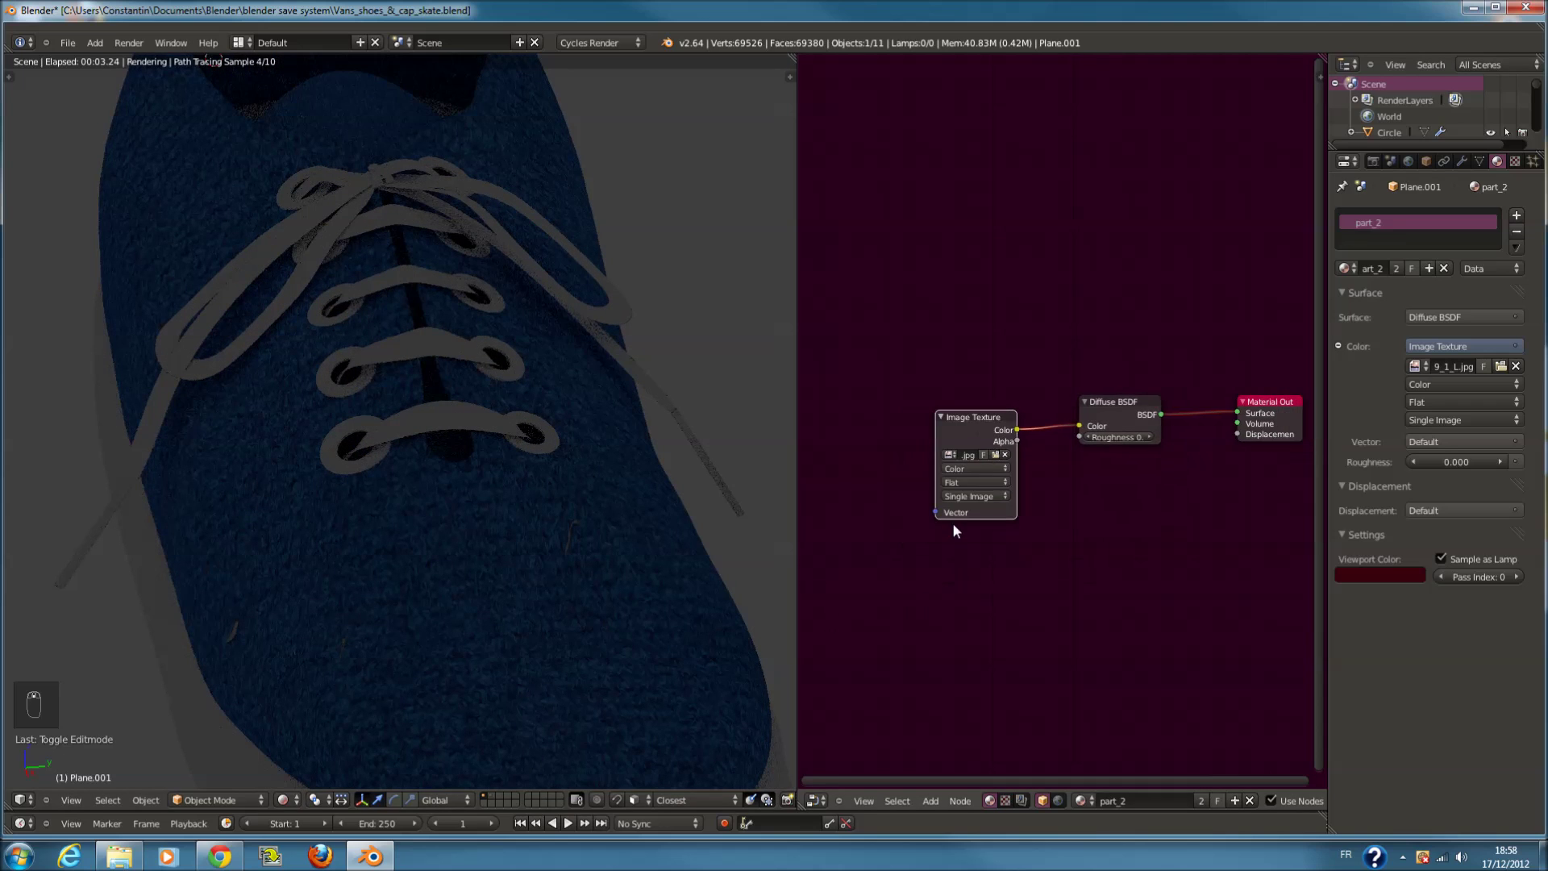
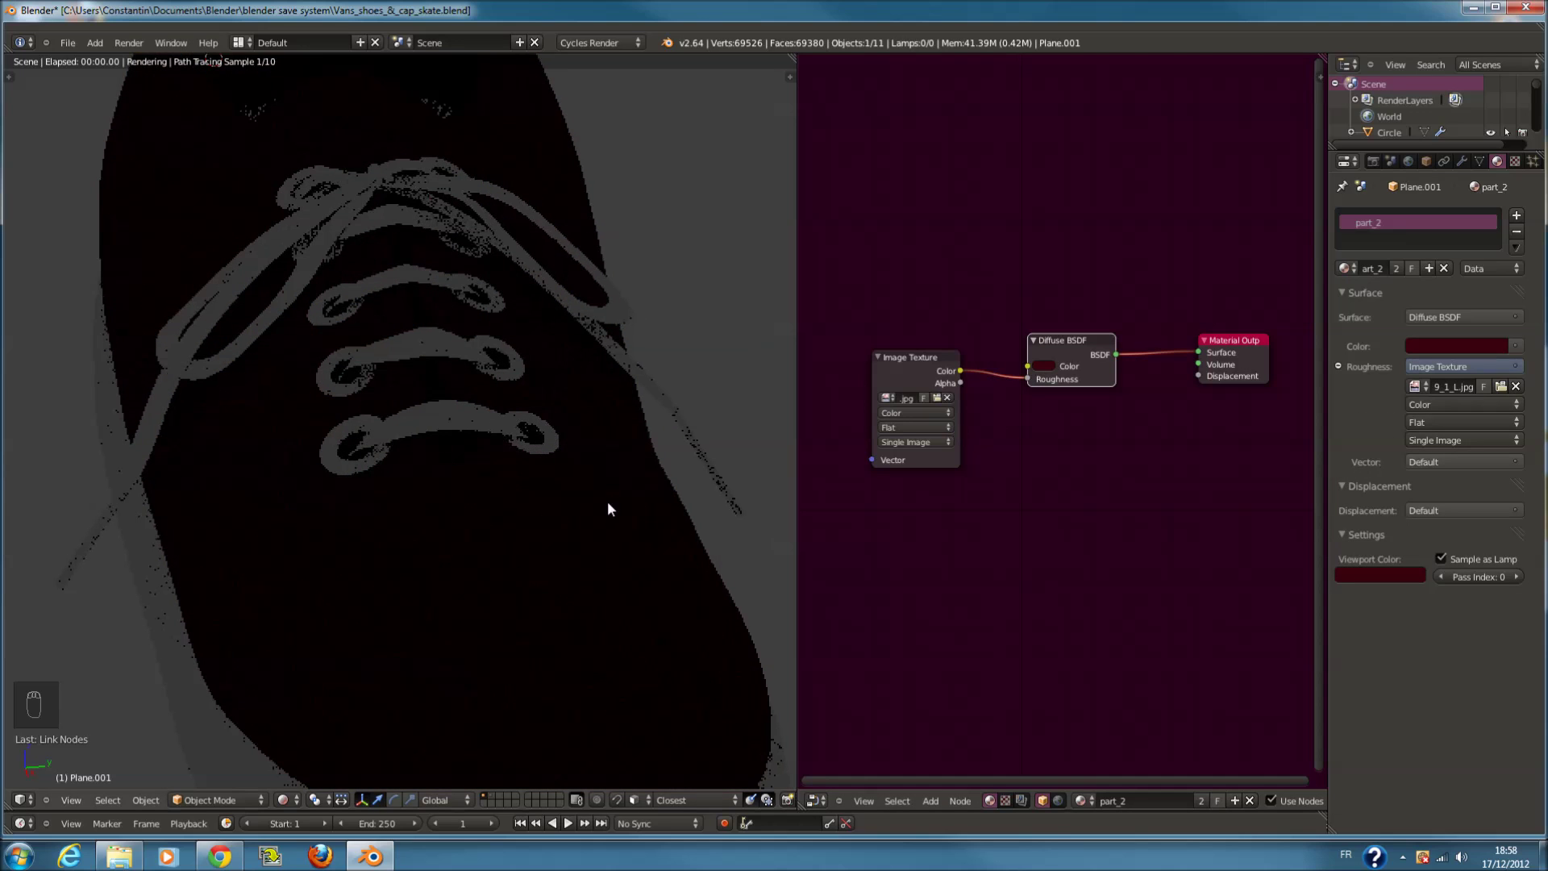
drag(626, 504, 292, 804)
drag(292, 804, 217, 683)
drag(564, 550, 562, 732)
key(shift+a)
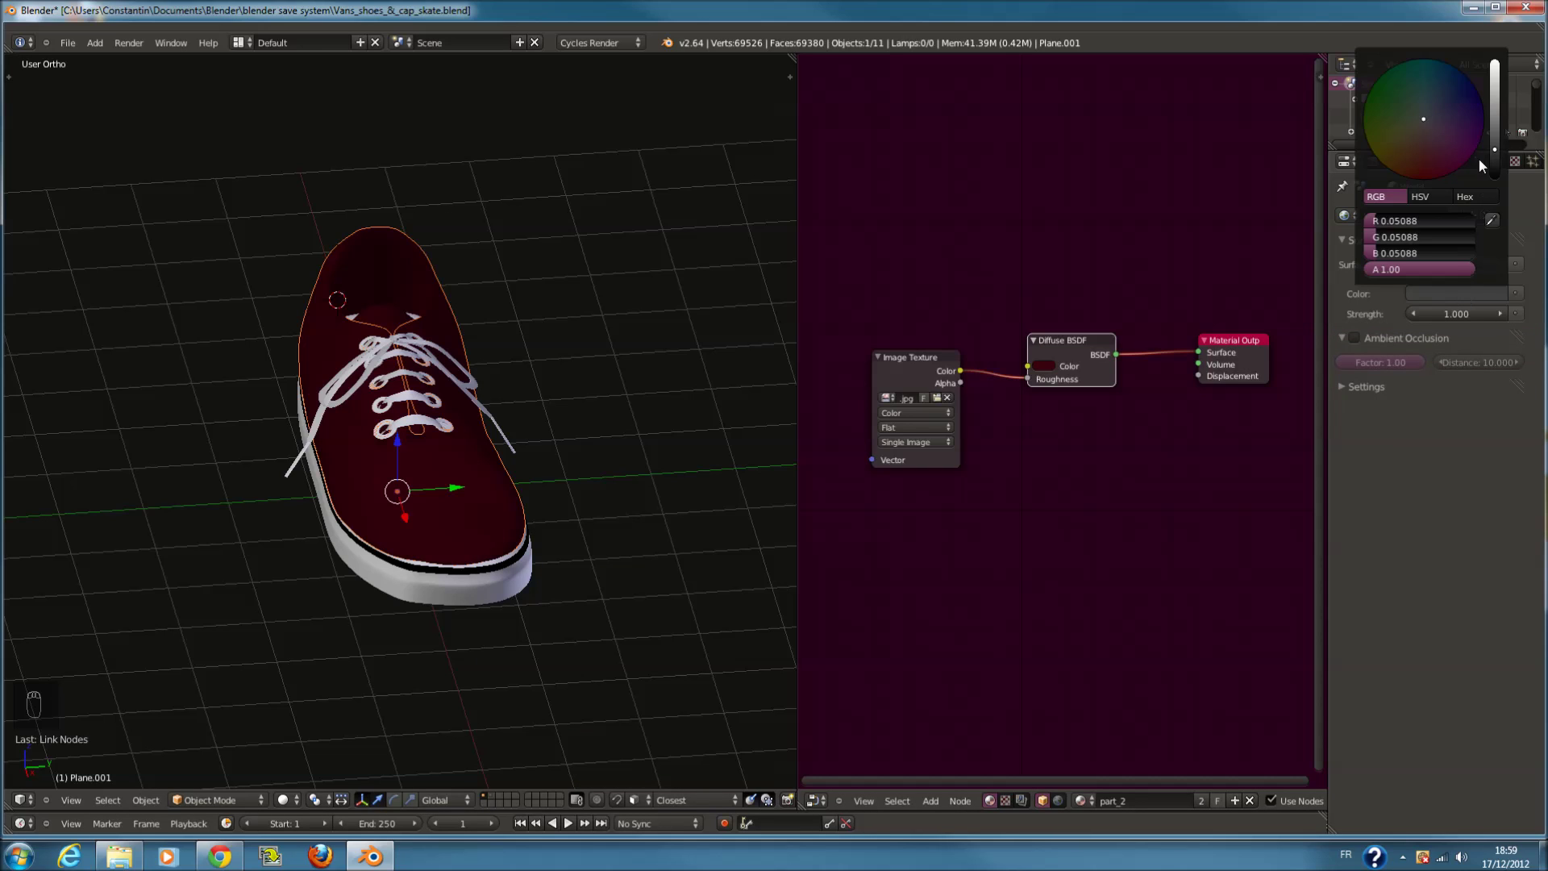
click(840, 516)
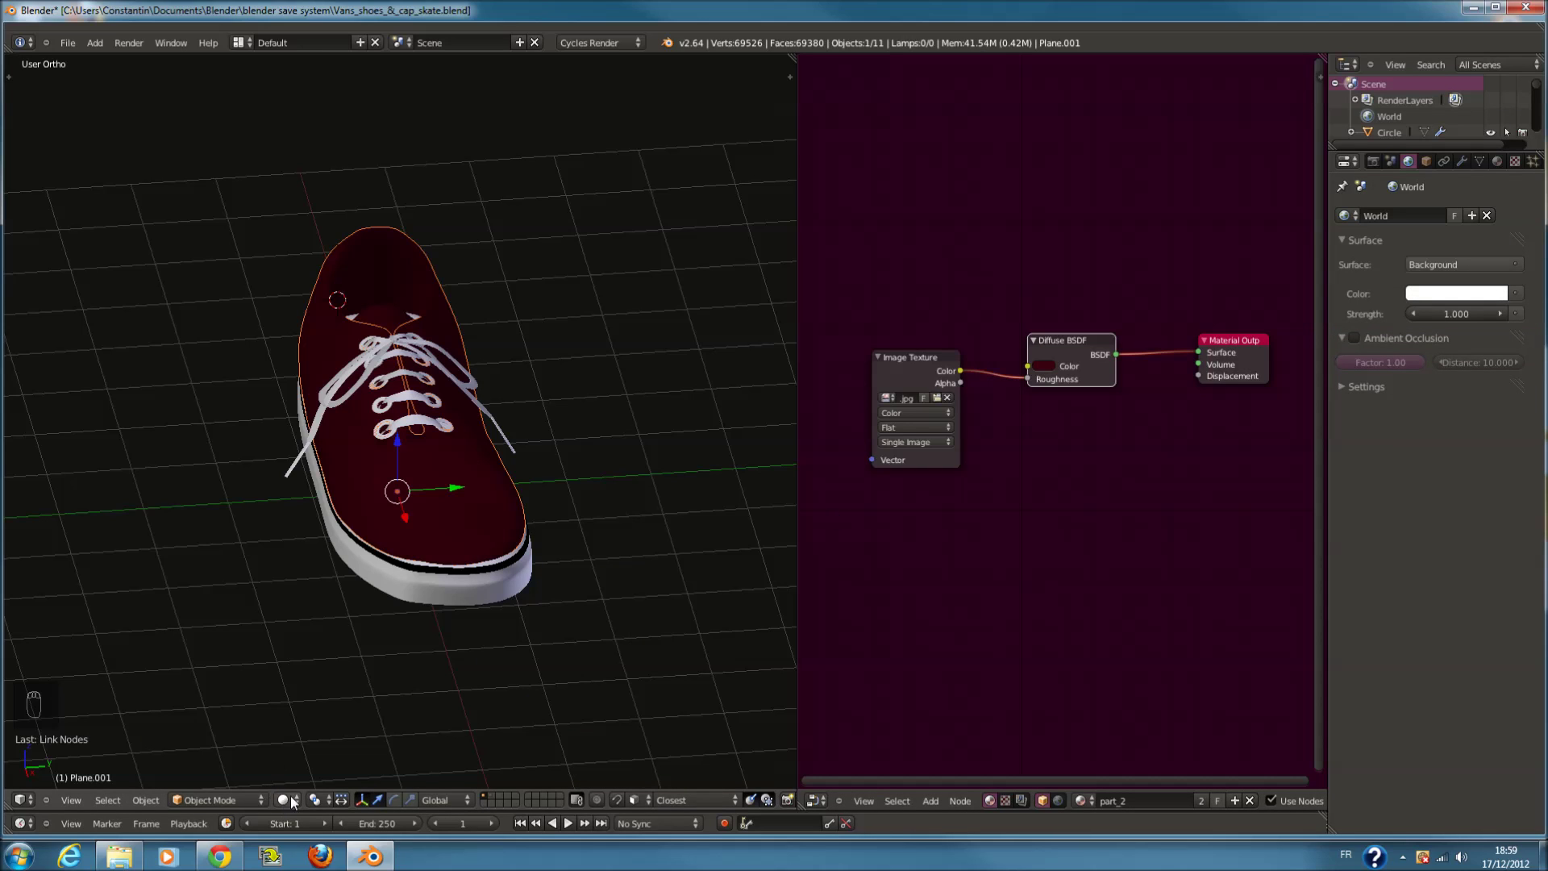
Insert a Color Mix node set to Multiply between the image texture and the material output
drag(298, 800, 523, 566)
drag(521, 568, 532, 662)
middle_click(904, 540)
key(shift+a)
middle_click(1003, 495)
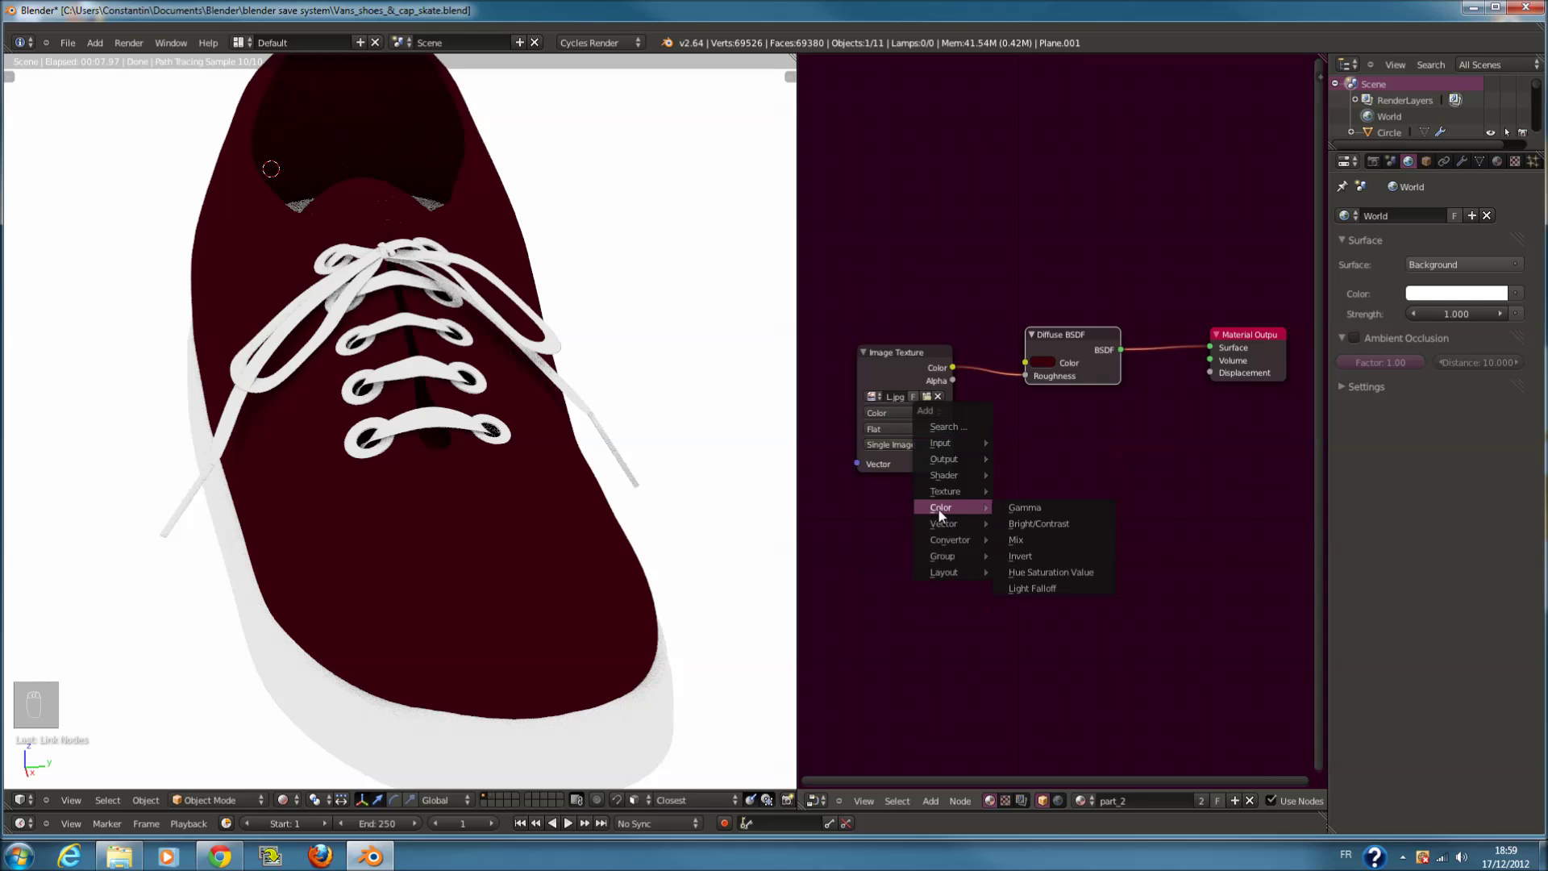
drag(886, 369, 1138, 431)
drag(1158, 411, 865, 579)
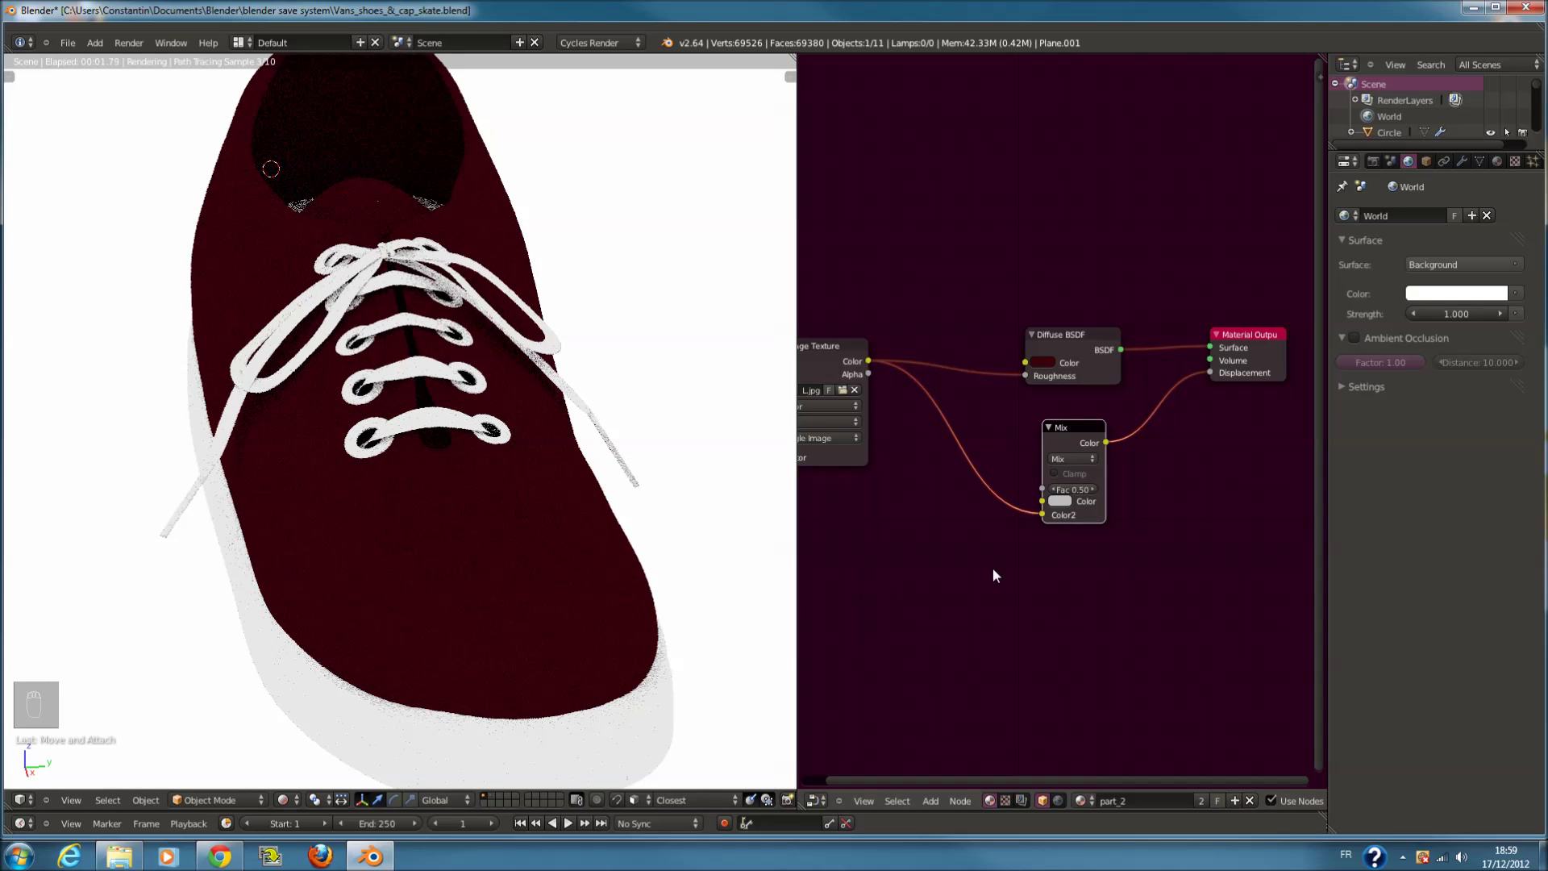
drag(1072, 511, 635, 656)
middle_click(571, 656)
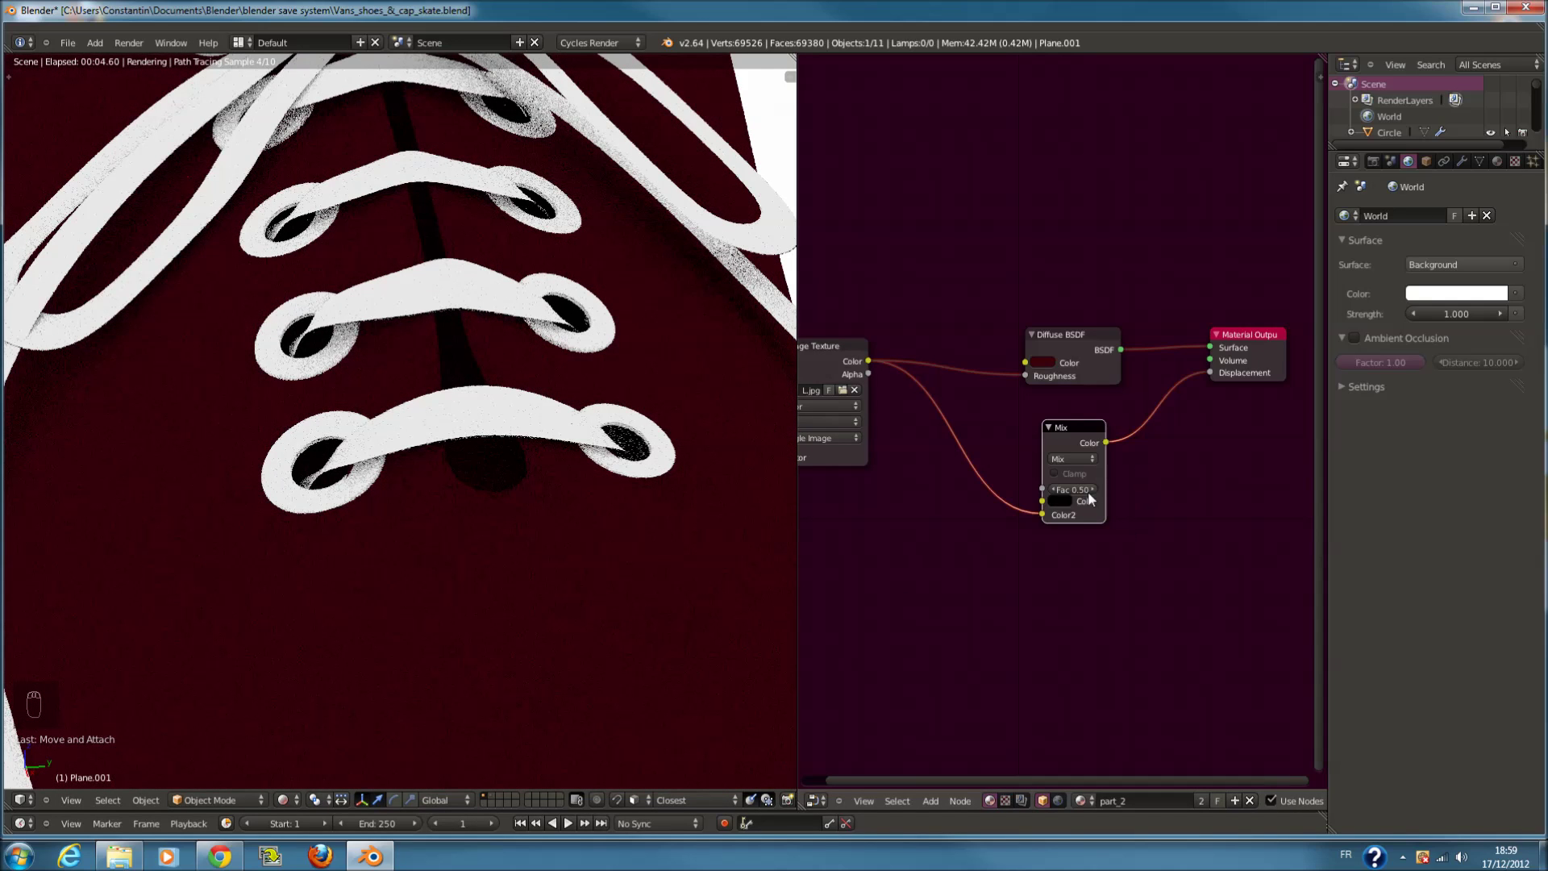
drag(1082, 465, 1077, 466)
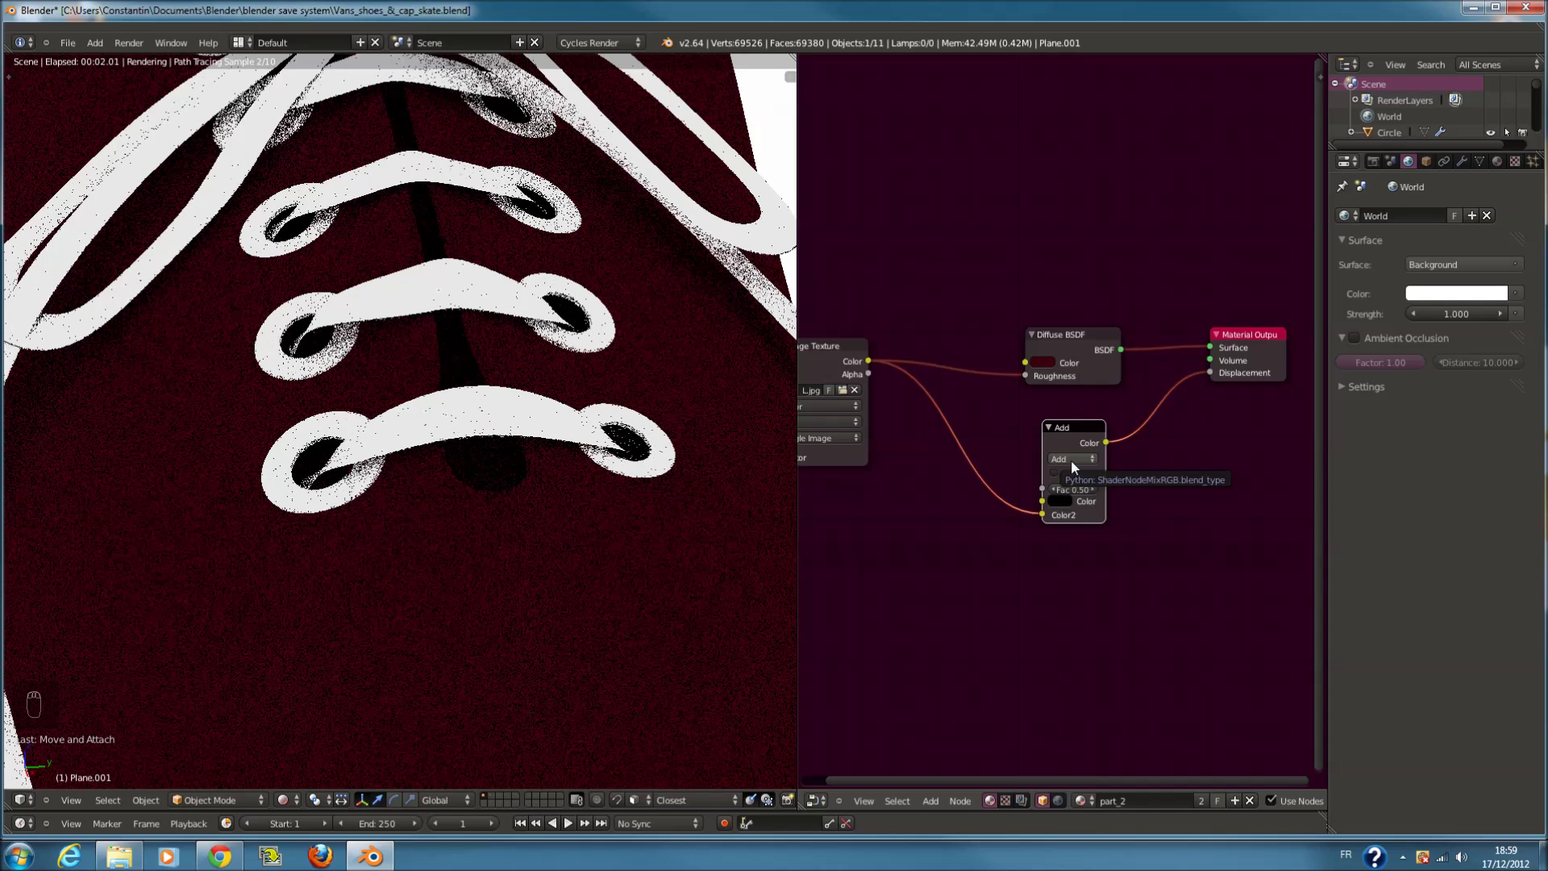
drag(1077, 466, 576, 595)
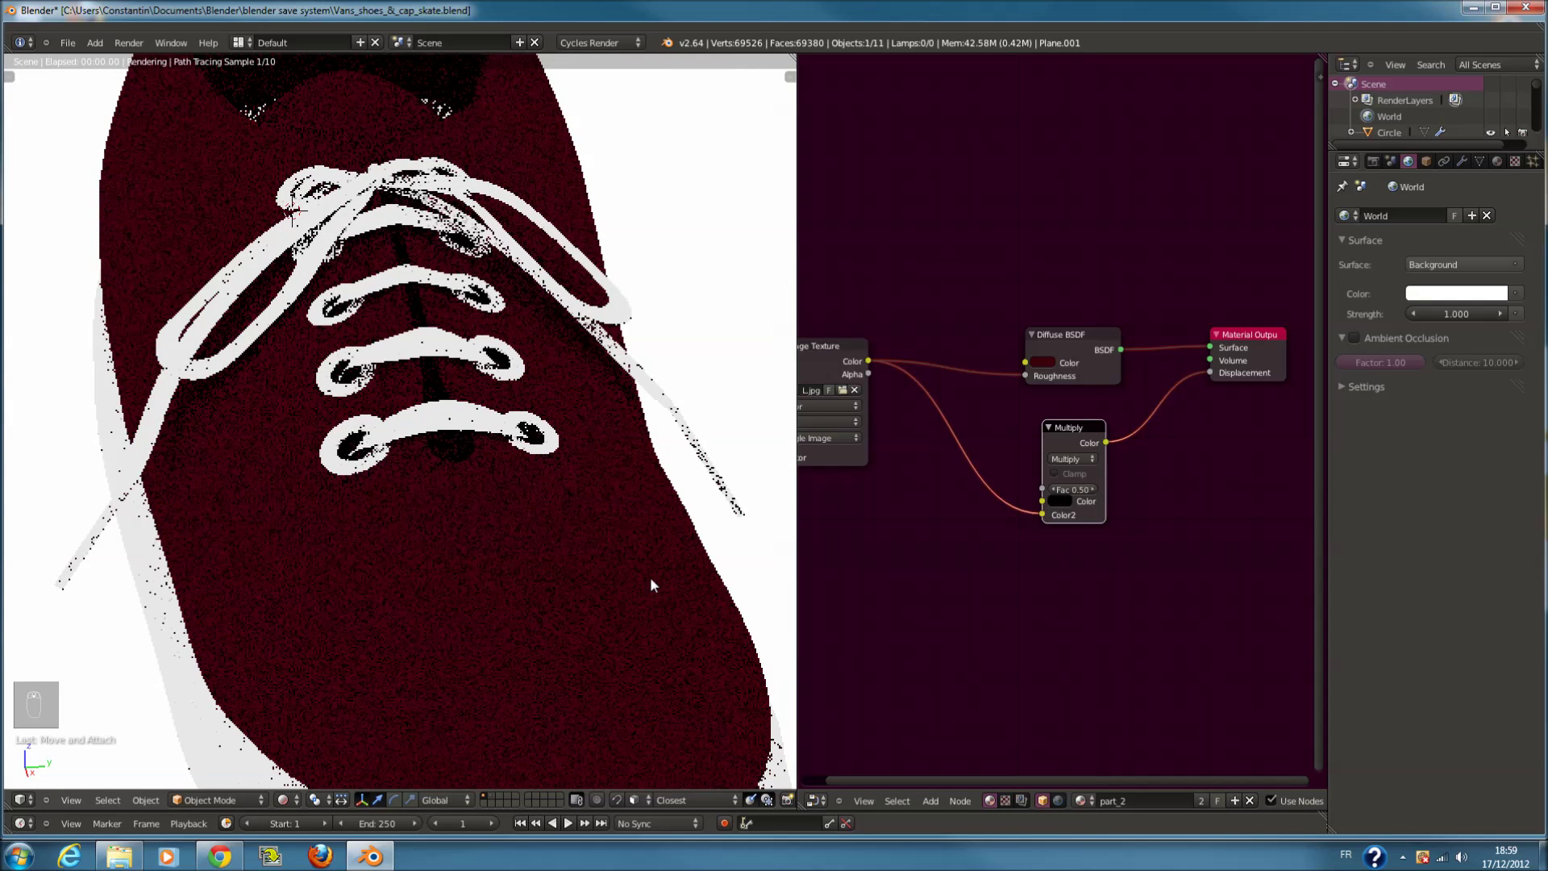
Review the shoe from camera and top views in wireframe before adding a new object
key(KP_0)
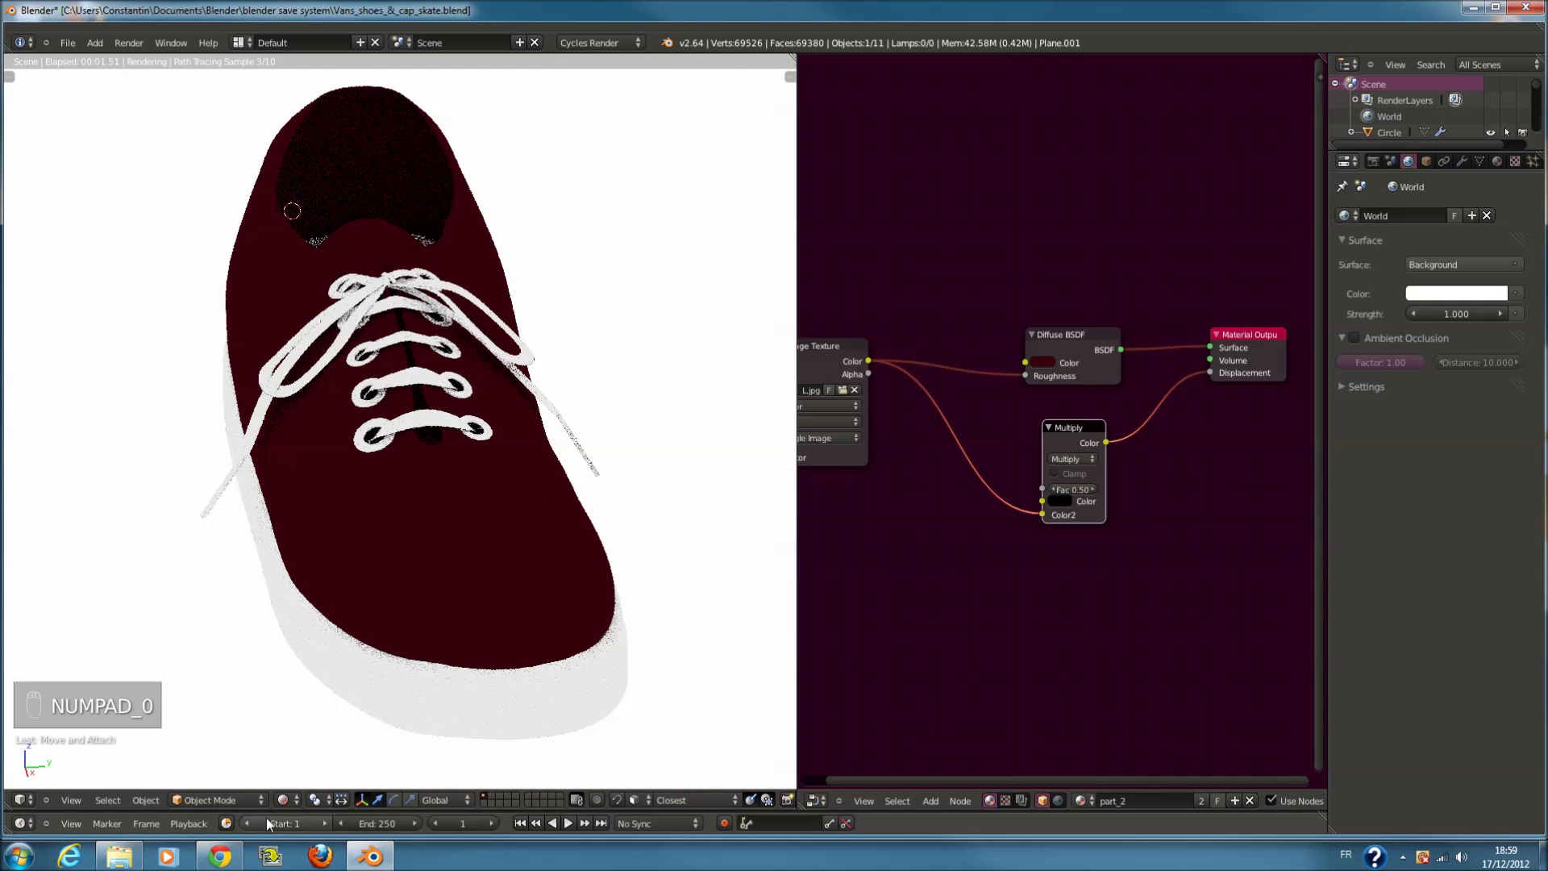
drag(294, 804, 476, 622)
key(KP_7)
key(z)
key(shift+a)
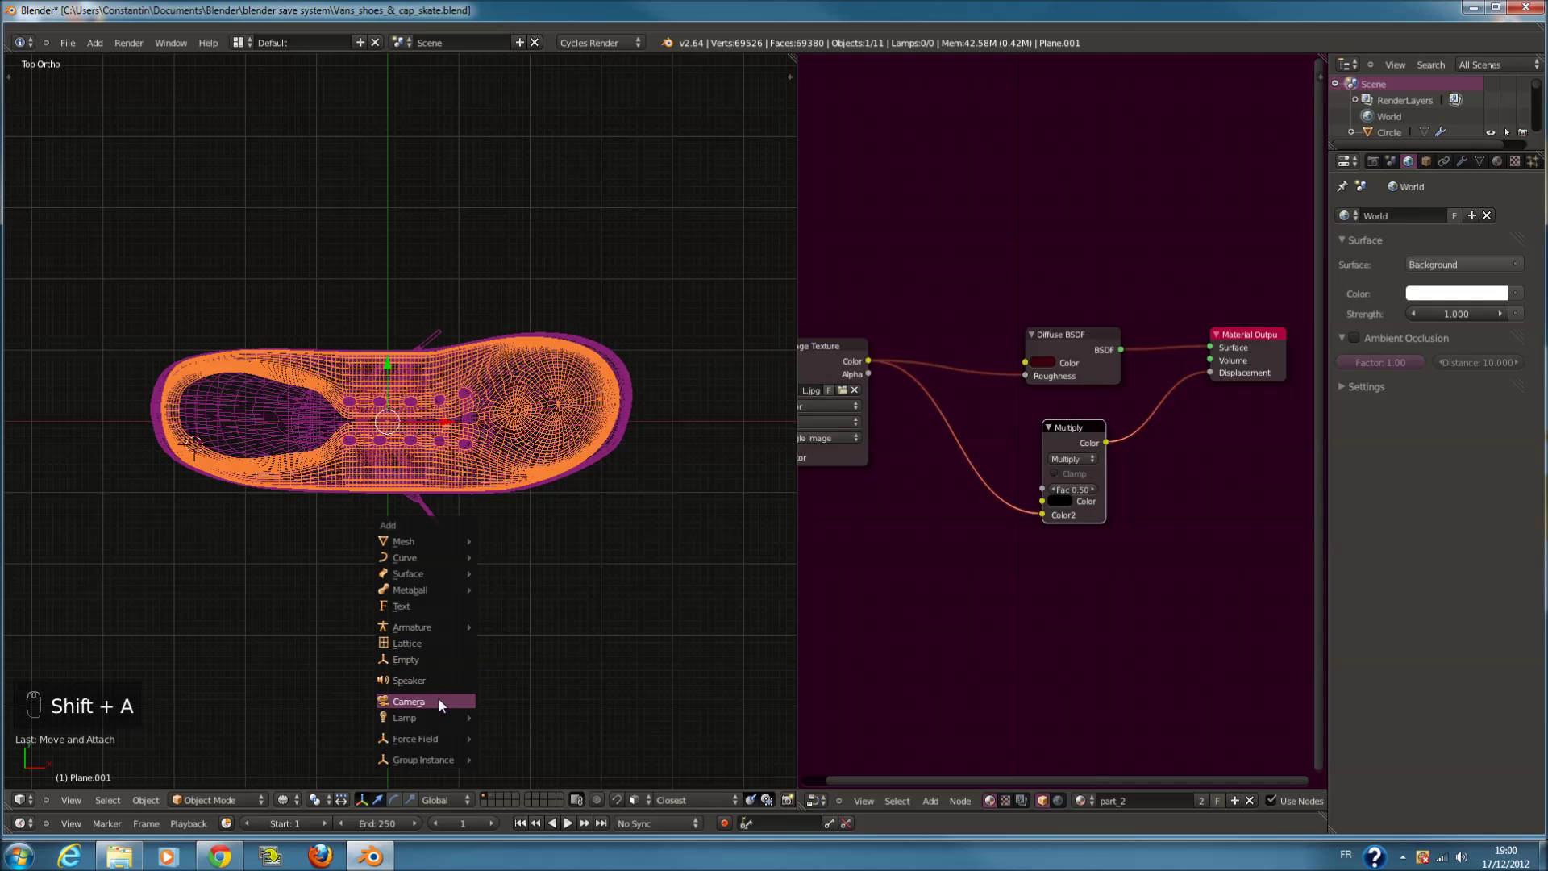
Add a camera, clear its rotation and location, and place it below the shoe in side view
drag(269, 455, 562, 414)
key(ctrl+z)
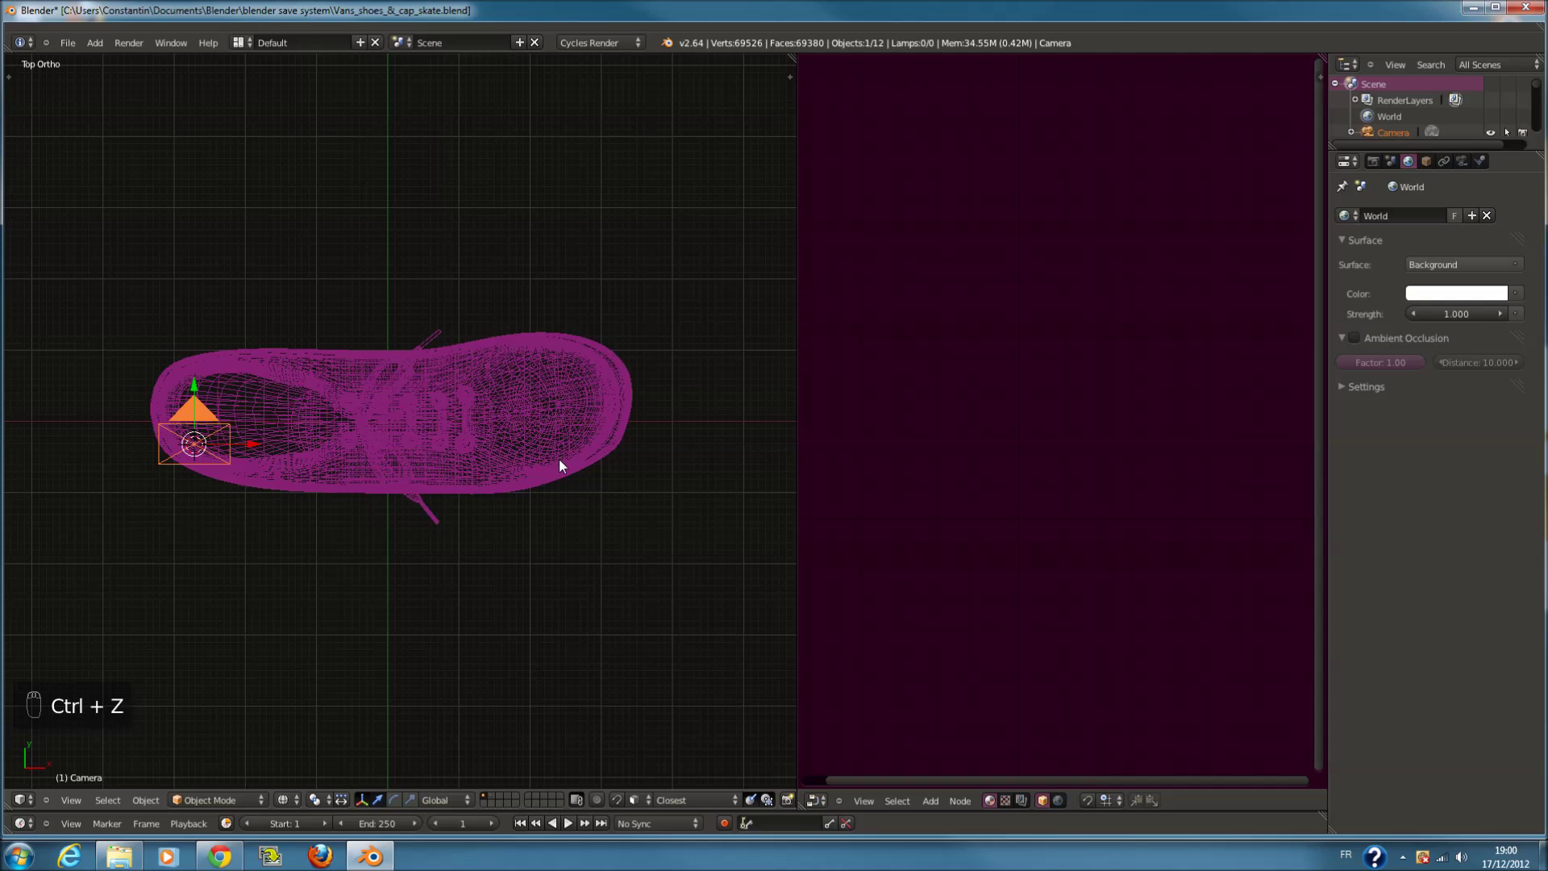
key(alt+r)
key(alt+g)
drag(439, 424, 442, 457)
key(ctrl+z)
key(KP_3)
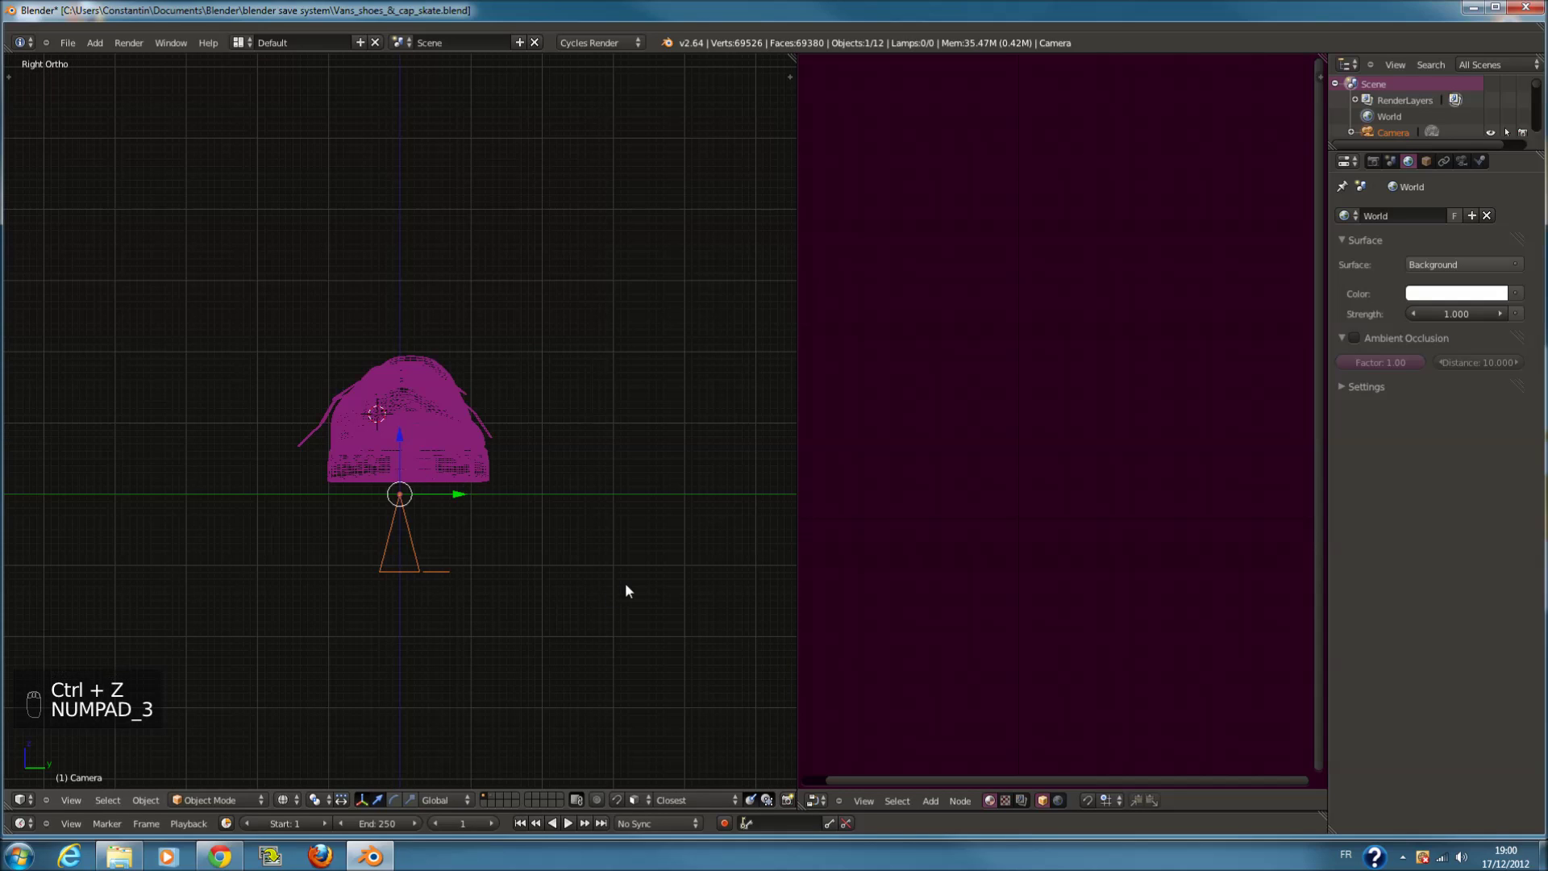
Tilt and reposition the camera in right and top views, then look through it at the shoe
key(r)
drag(529, 445, 696, 509)
key(g)
key(KP_7)
key(g)
key(r)
key(KP_0)
Look through the camera and show its view of the shoe as a rendered preview
key(r)
drag(696, 519, 708, 492)
key(r)
key(g)
Raise the Multiply node's Fac to 1.000 and zoom in on that node
drag(708, 497, 681, 551)
click(615, 550)
middle_click(502, 538)
drag(290, 769, 513, 508)
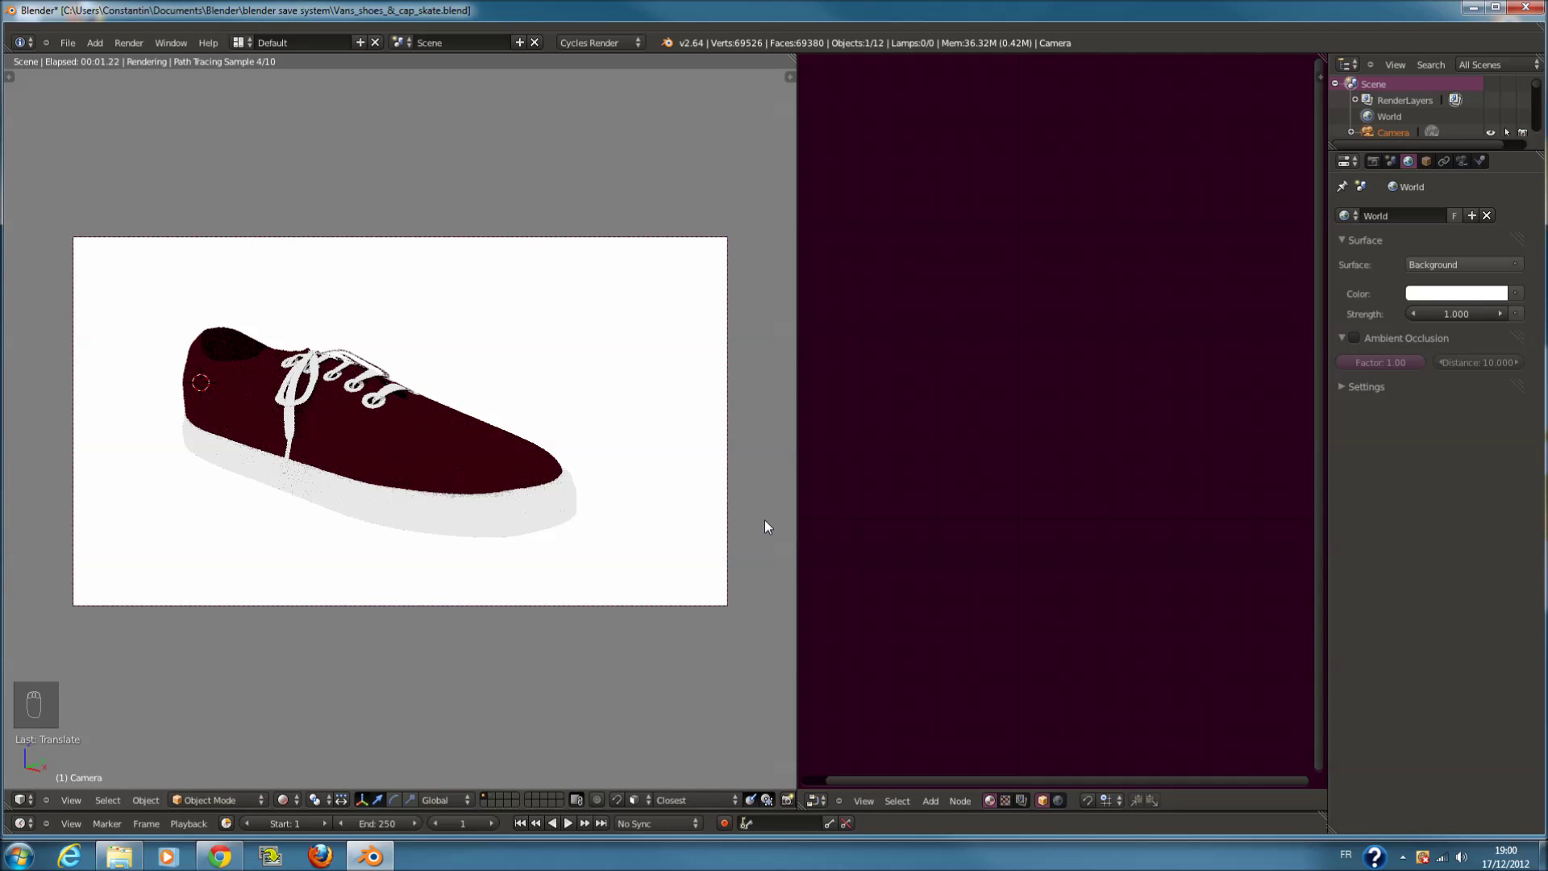
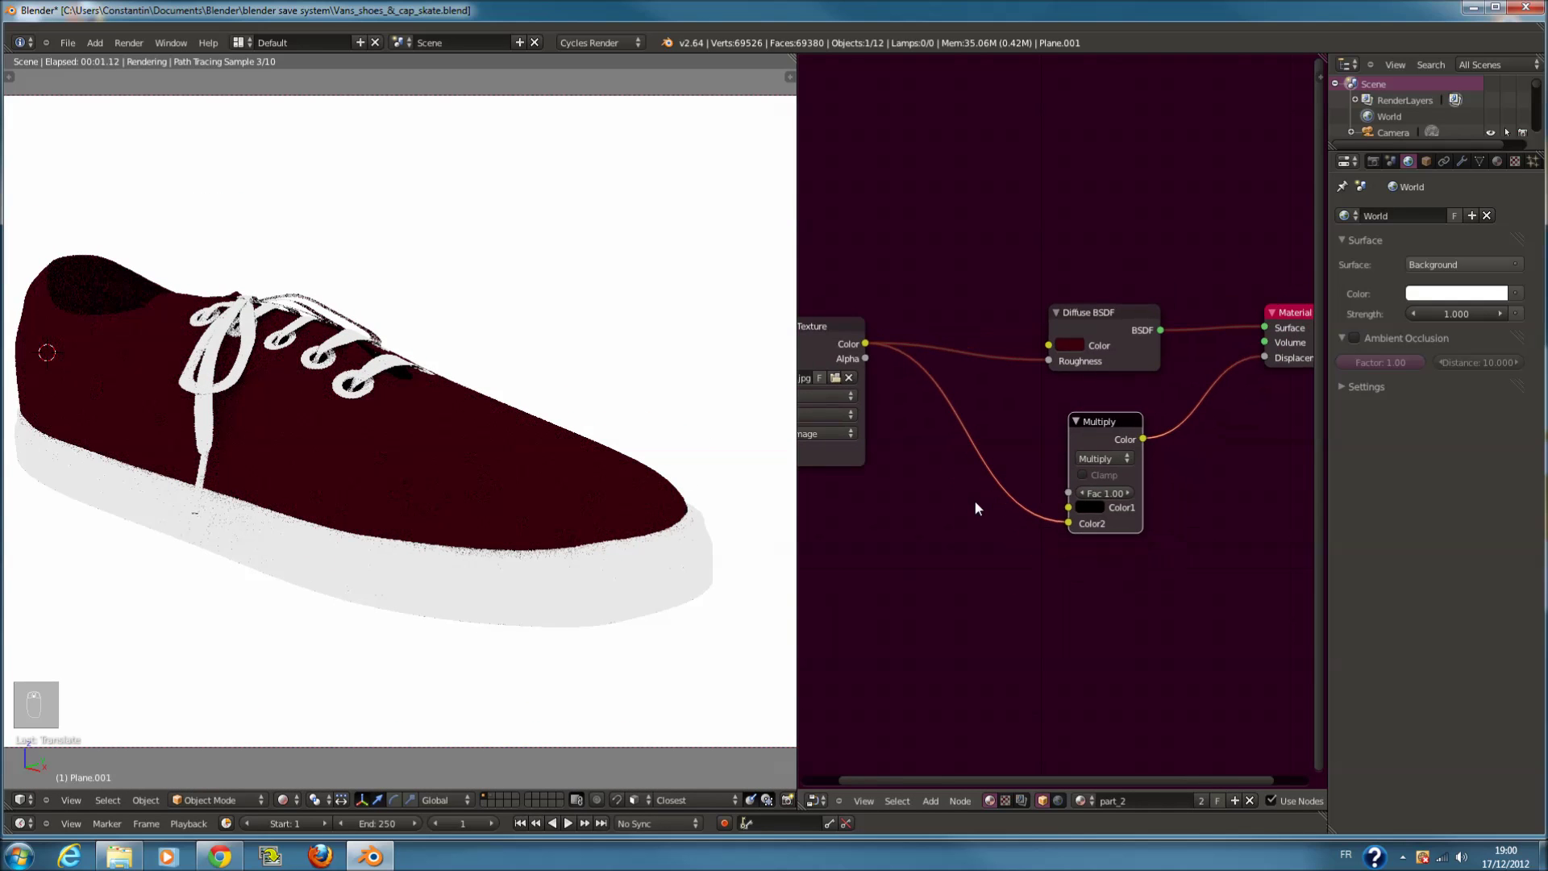
Wire the texture into the diffuse colour, try Add blending, then set the MixRGB node to Mix and save
drag(1053, 348, 1060, 440)
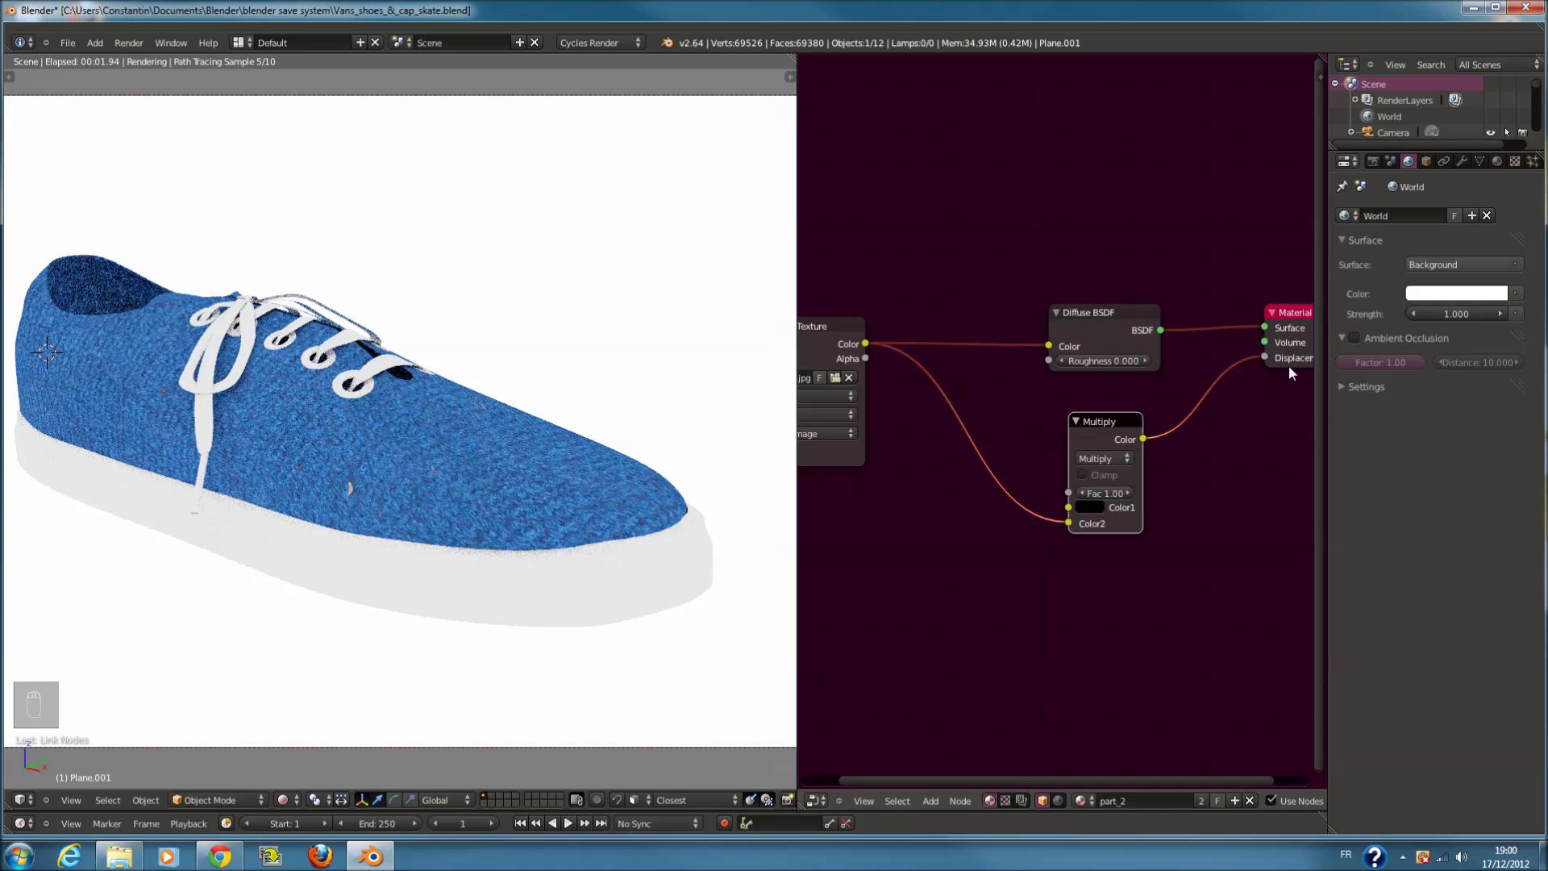
drag(1092, 462, 1099, 433)
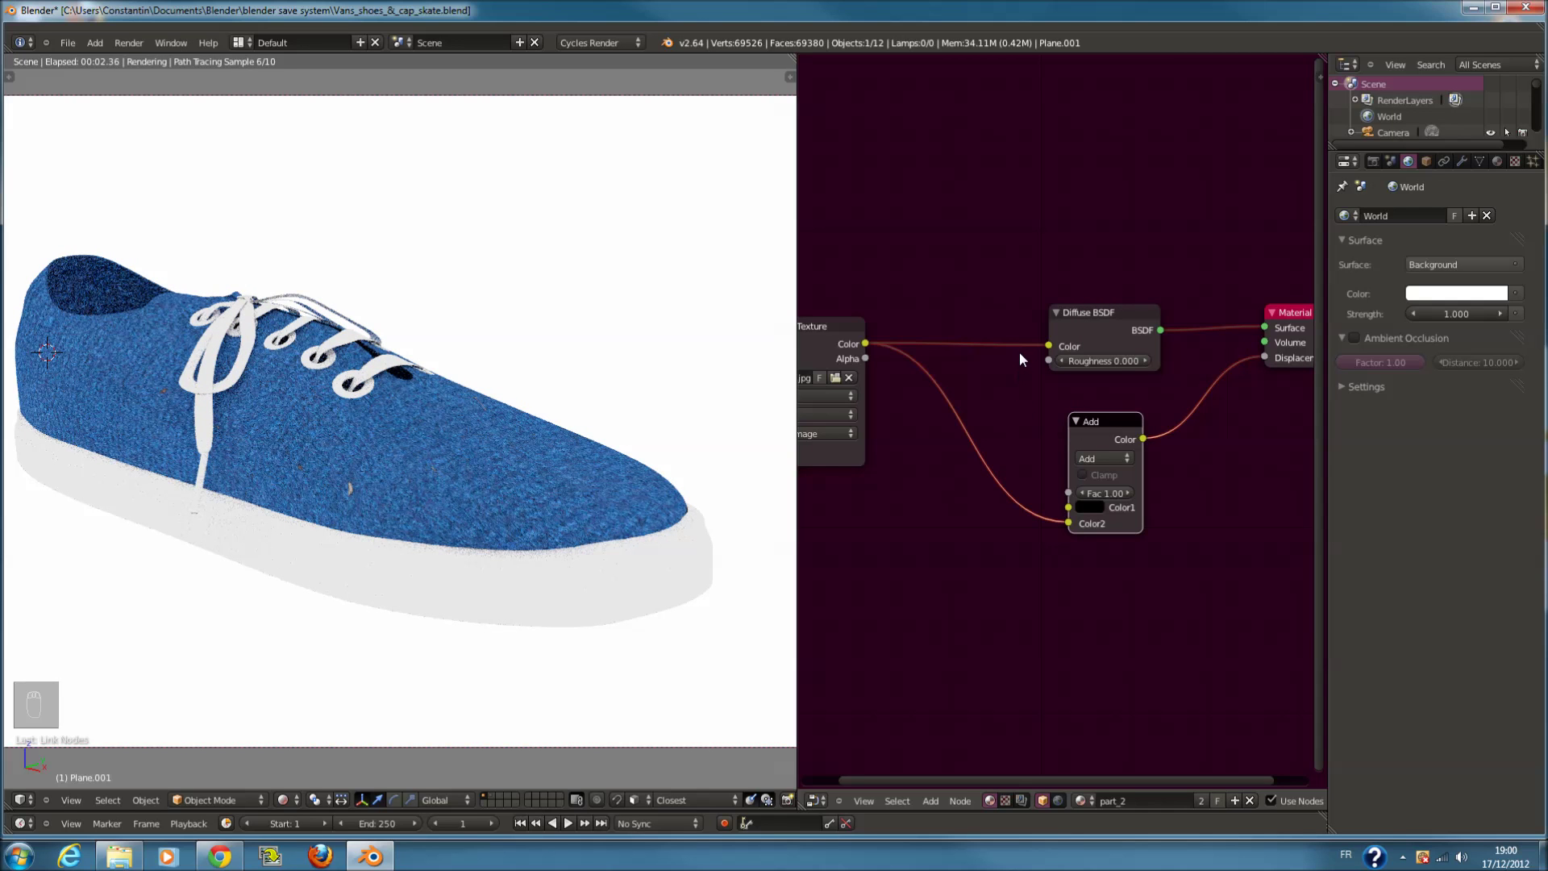
drag(1053, 350, 627, 543)
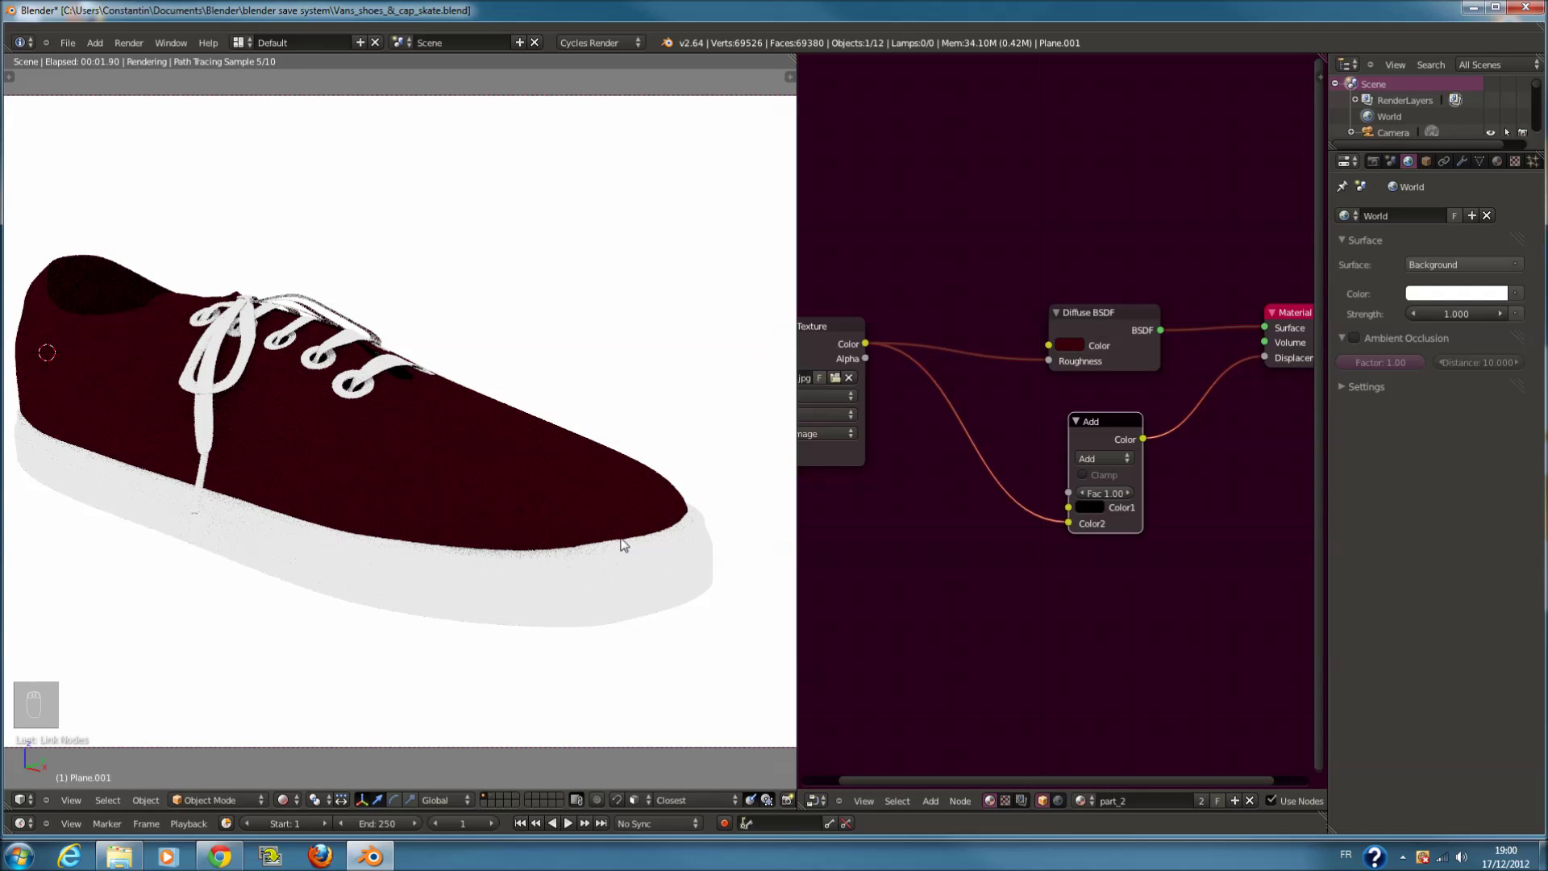
key(ctrl+s)
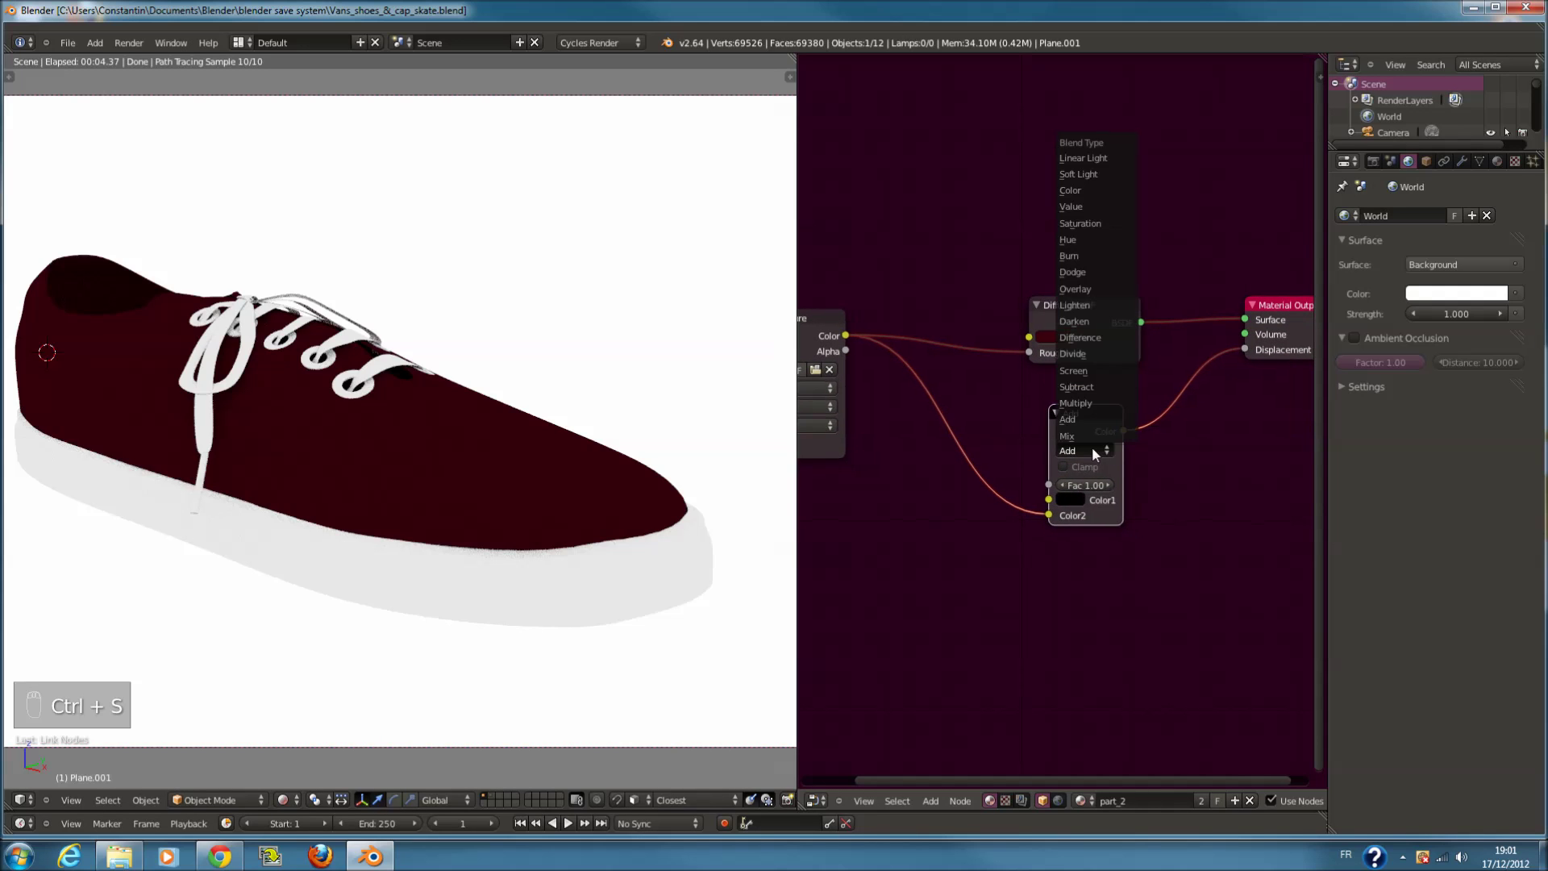
click(1095, 441)
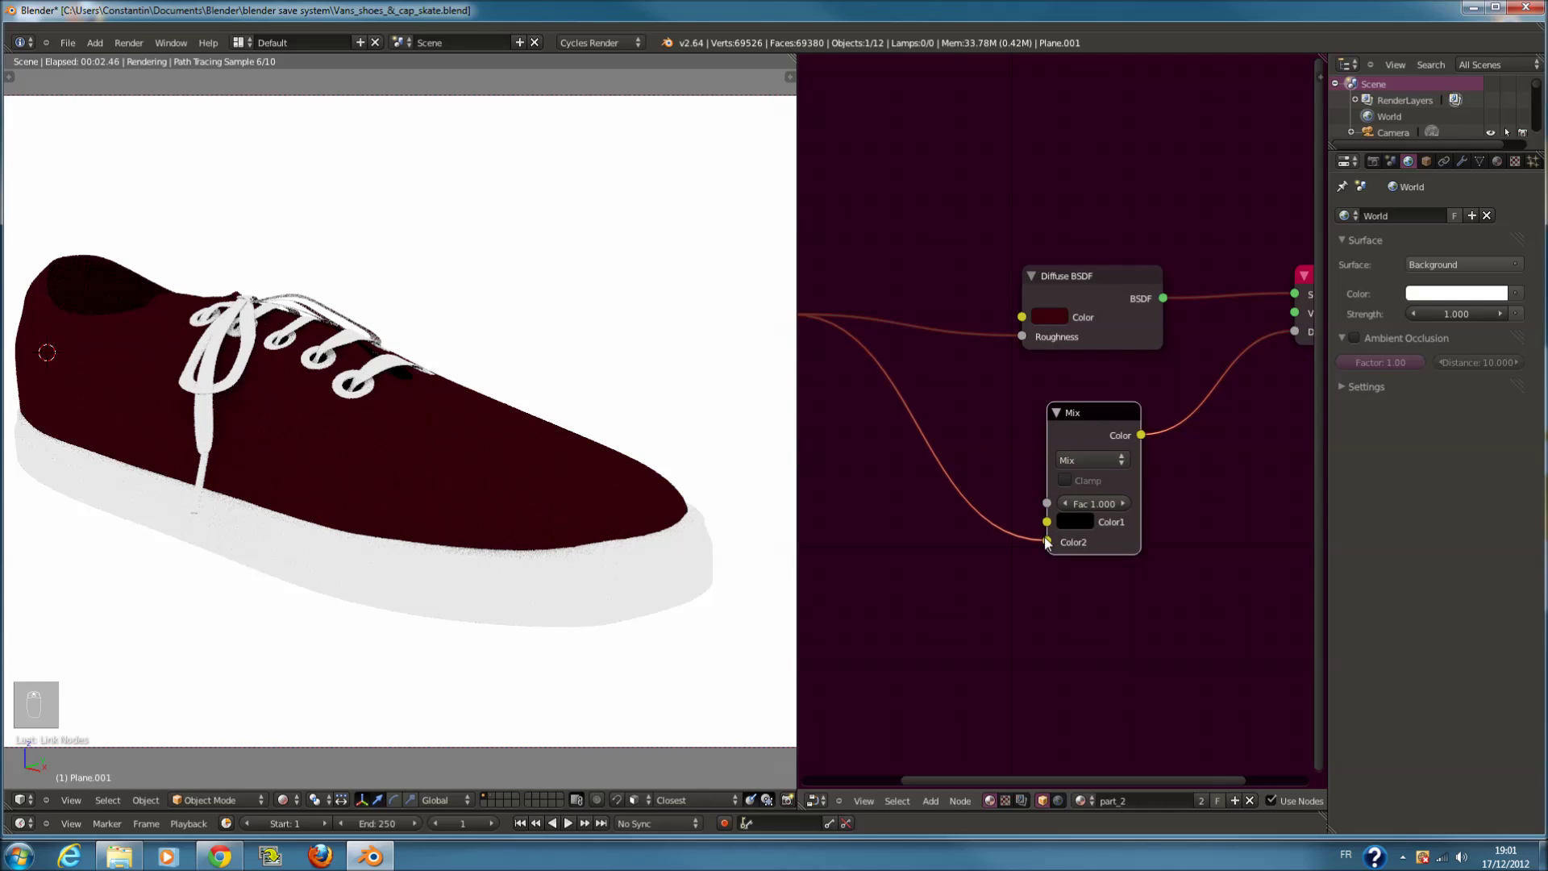
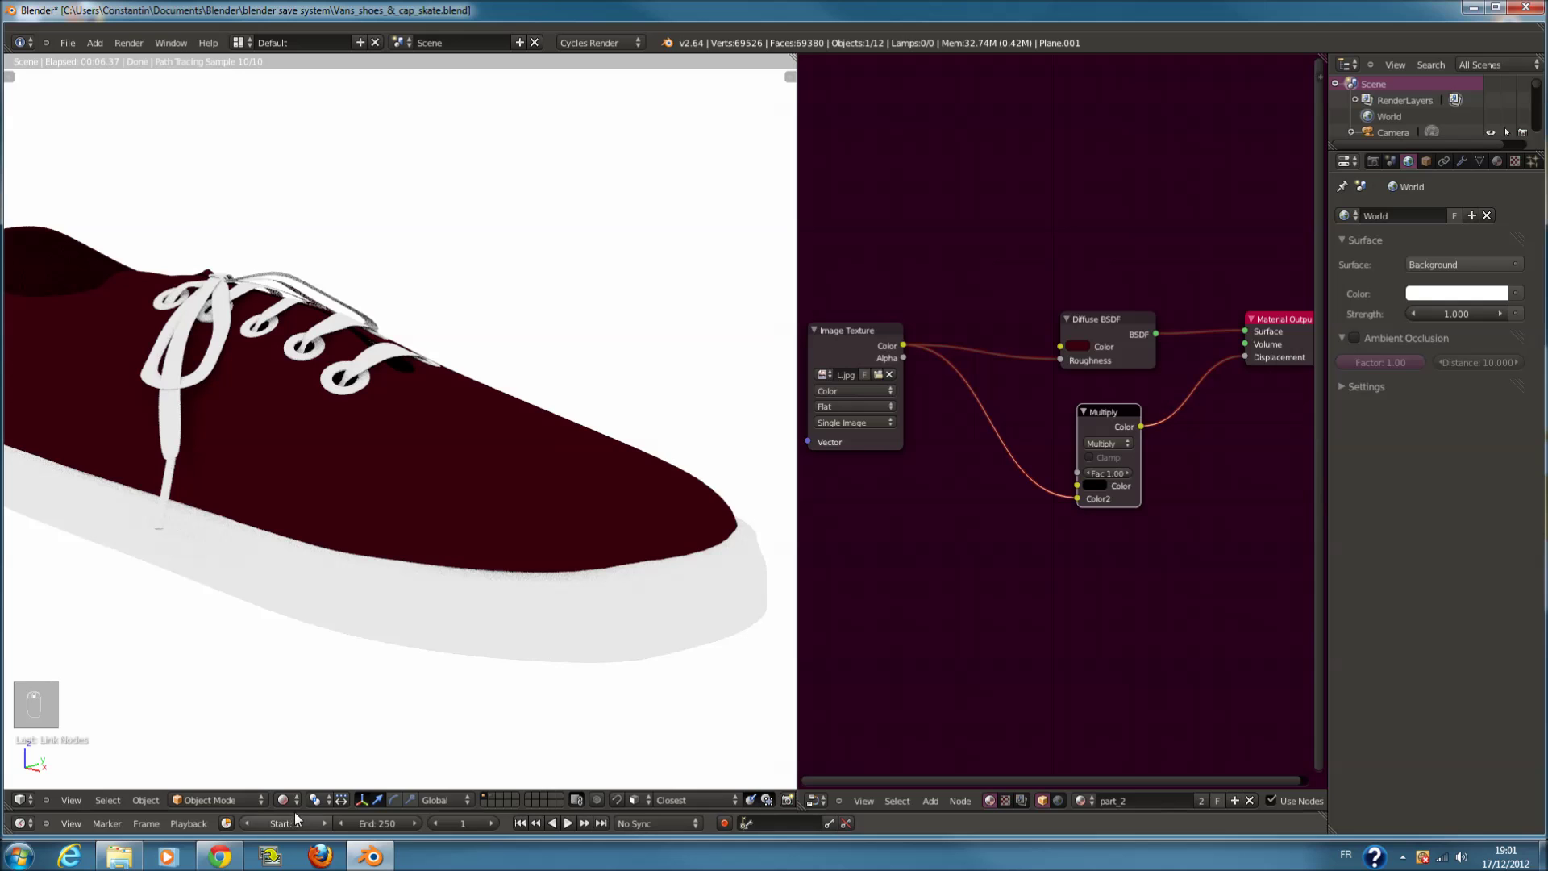
Leave the rendered preview and delete the point lamp from the scene
drag(297, 812, 509, 466)
middle_click(509, 466)
key(shift+a)
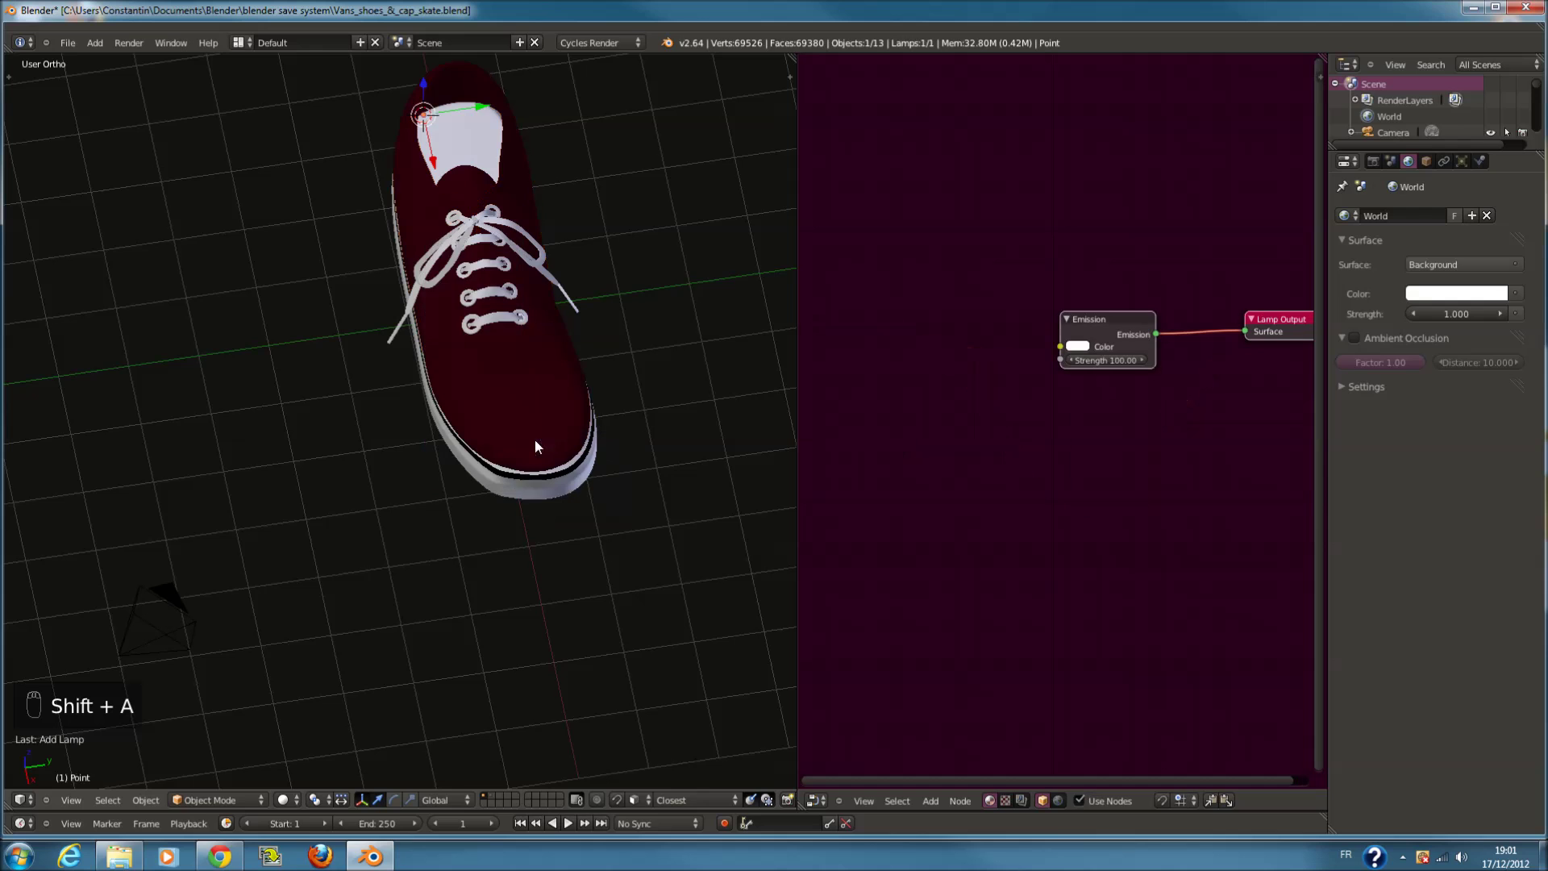
drag(489, 281, 511, 225)
drag(374, 239, 489, 199)
key(x)
Add a new plane, scale, rotate and move it into place as a light above the shoe
key(shift+a)
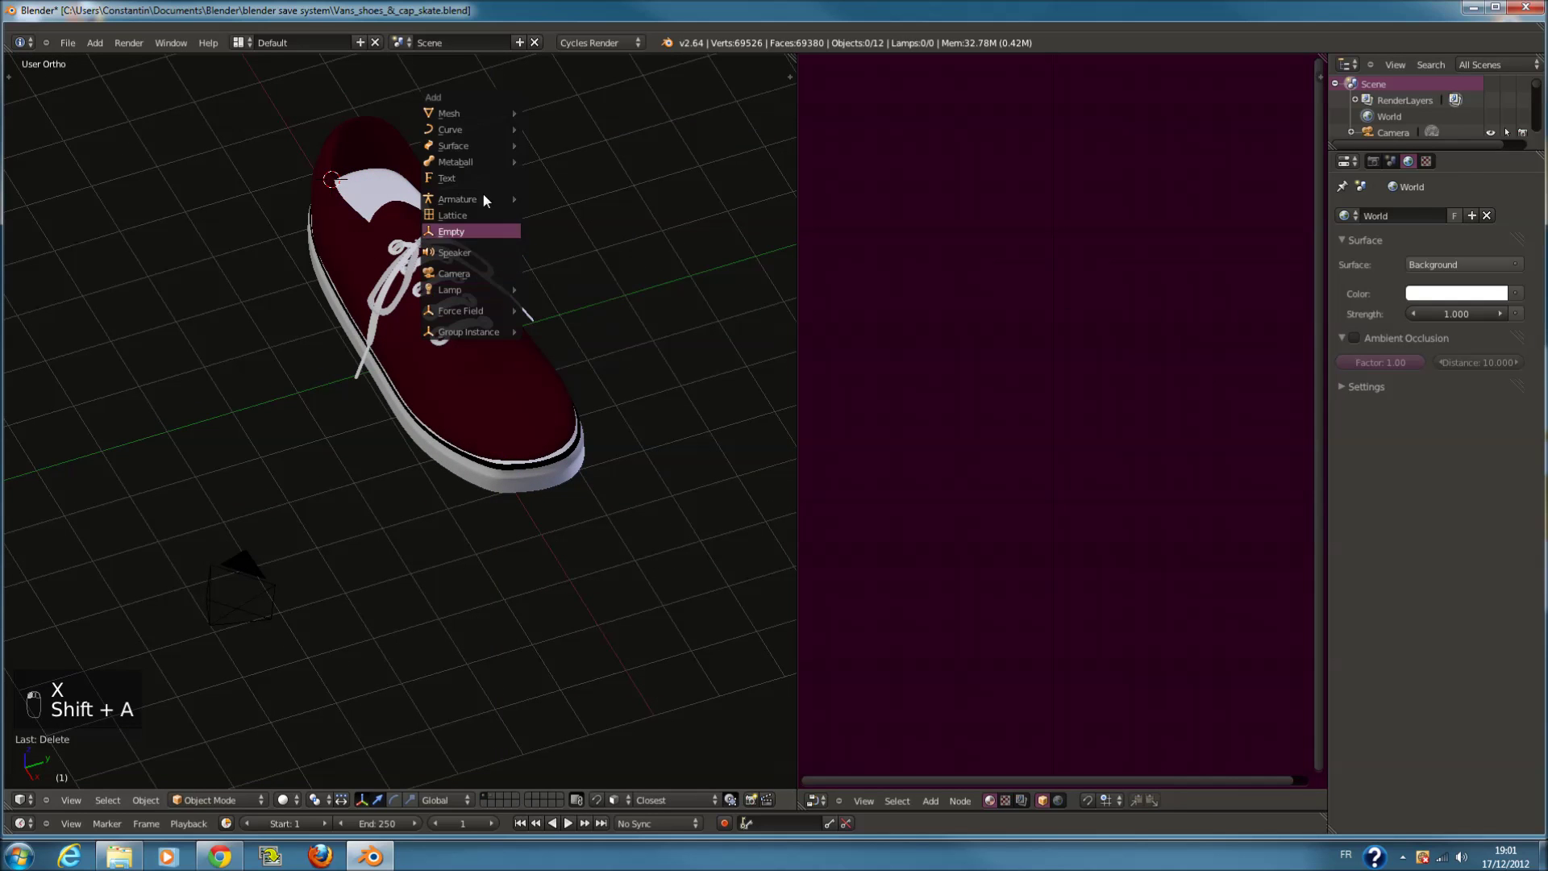
key(shift+c)
key(shift+a)
key(s)
drag(575, 408, 679, 411)
key(KP_1)
key(r)
drag(614, 483, 617, 277)
key(KP_0)
middle_click(616, 277)
key(KP_1)
key(g)
drag(613, 390, 1384, 268)
key(KP_0)
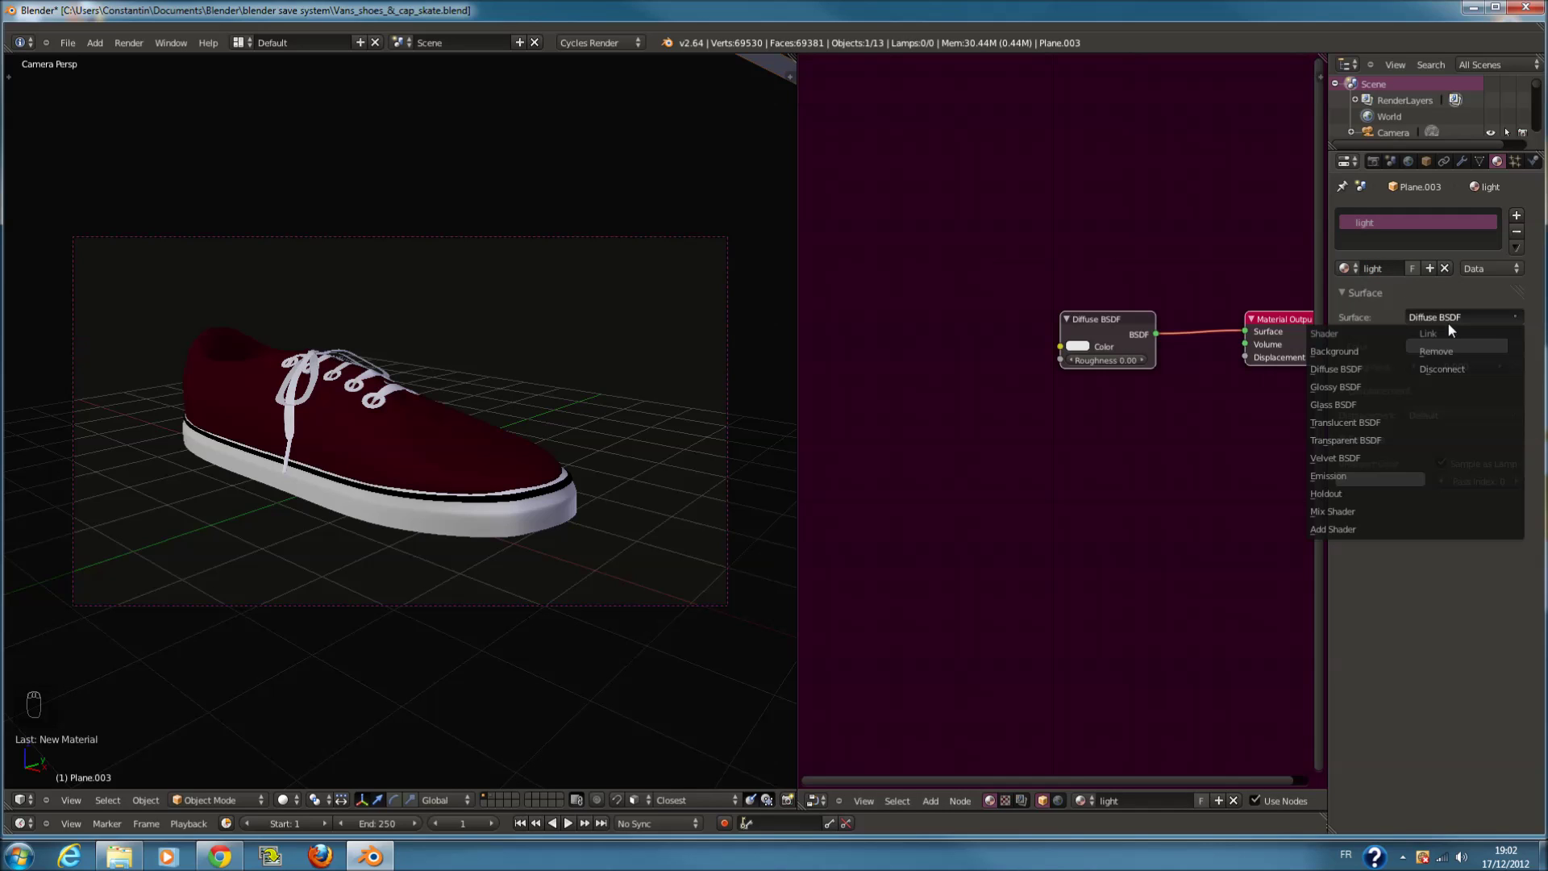
Set the plane's light material Surface to Emission with Strength 4
drag(1428, 442, 294, 806)
drag(299, 787, 622, 634)
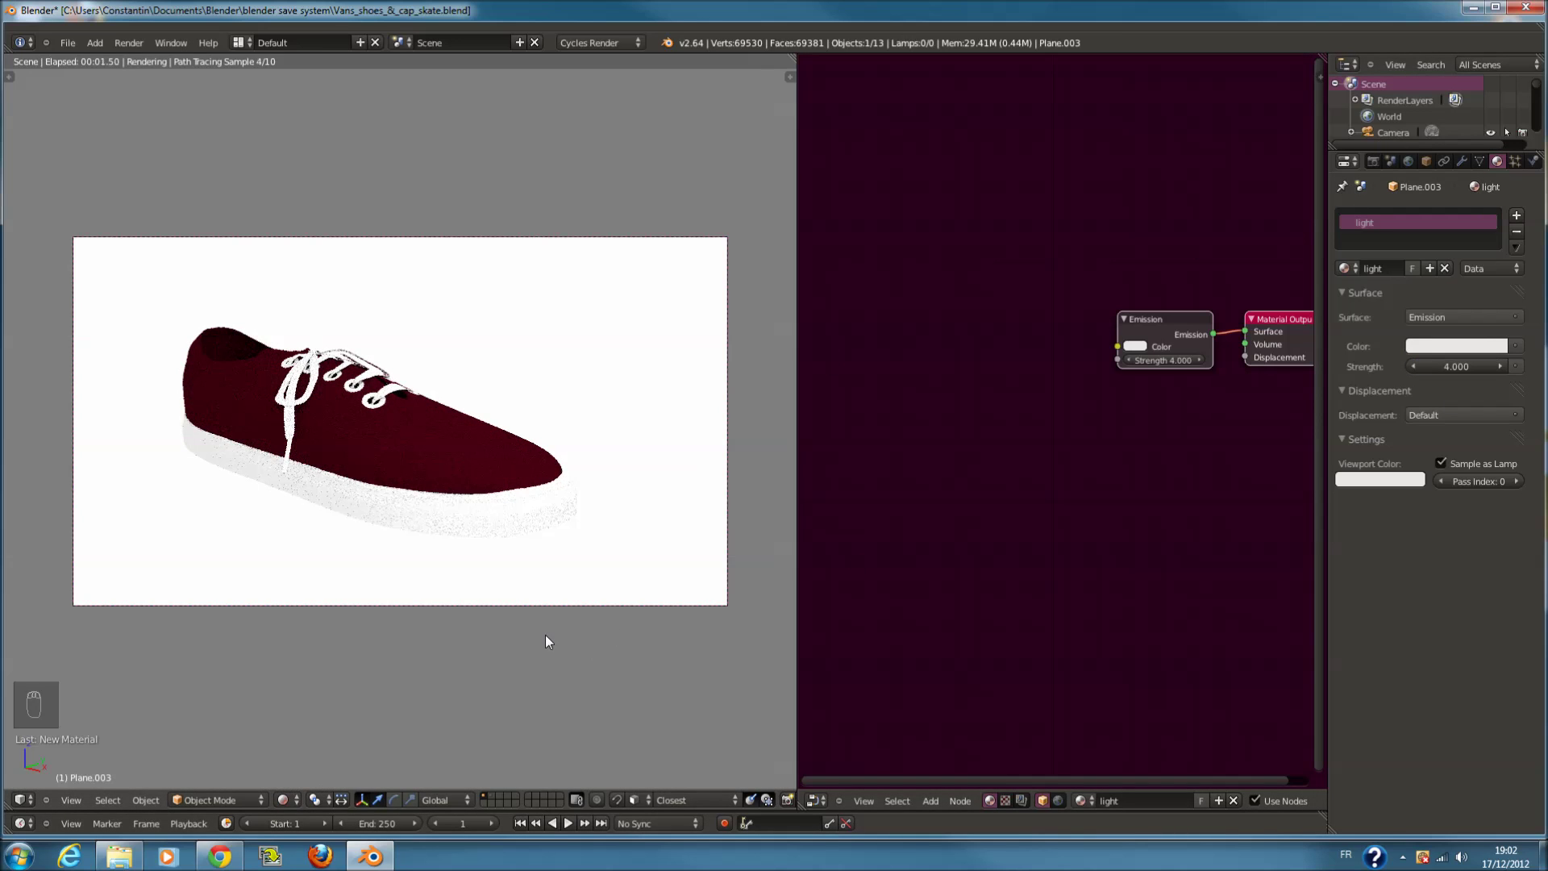
drag(549, 637, 1415, 167)
drag(1415, 167, 1505, 154)
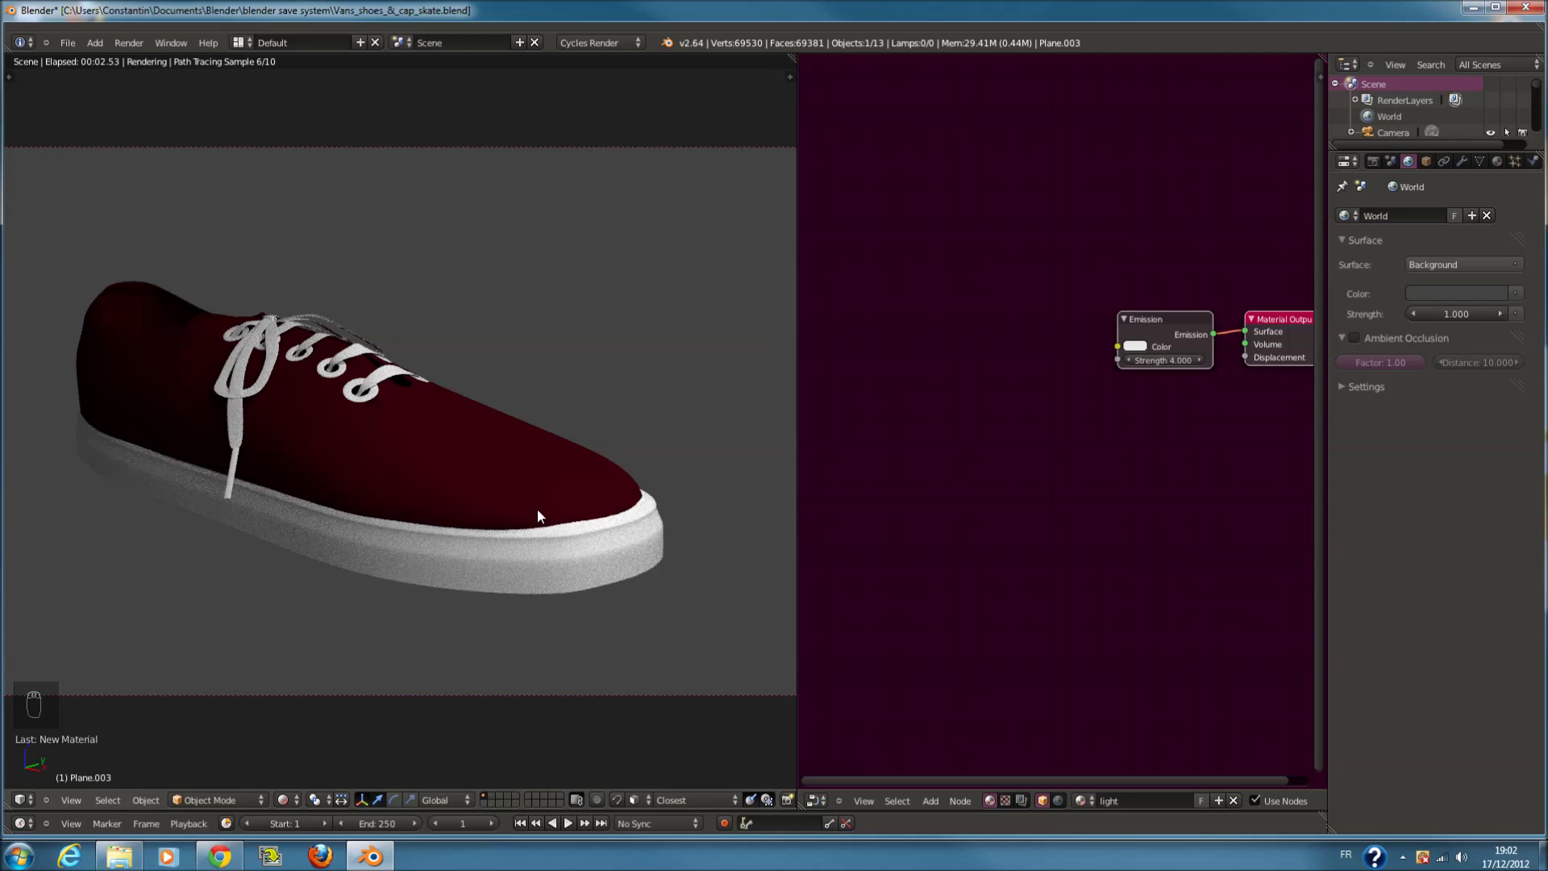
Select the shoe fabric, set its MixRGB node back to Add with Fac 0.1
right_click(544, 515)
drag(1086, 449, 711, 588)
drag(1125, 428, 711, 588)
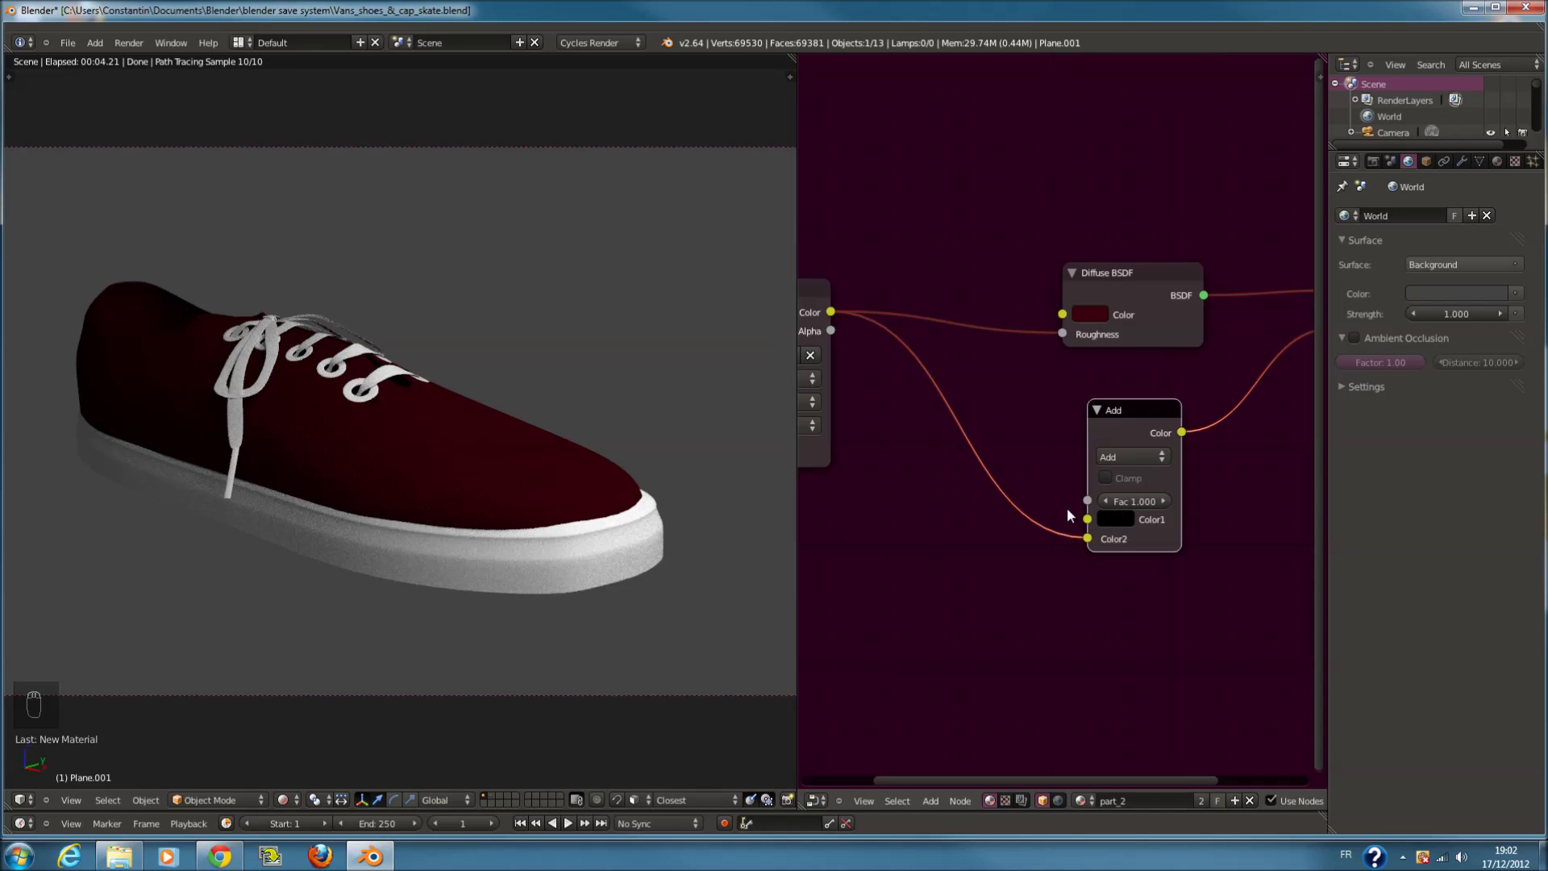
drag(517, 546, 548, 540)
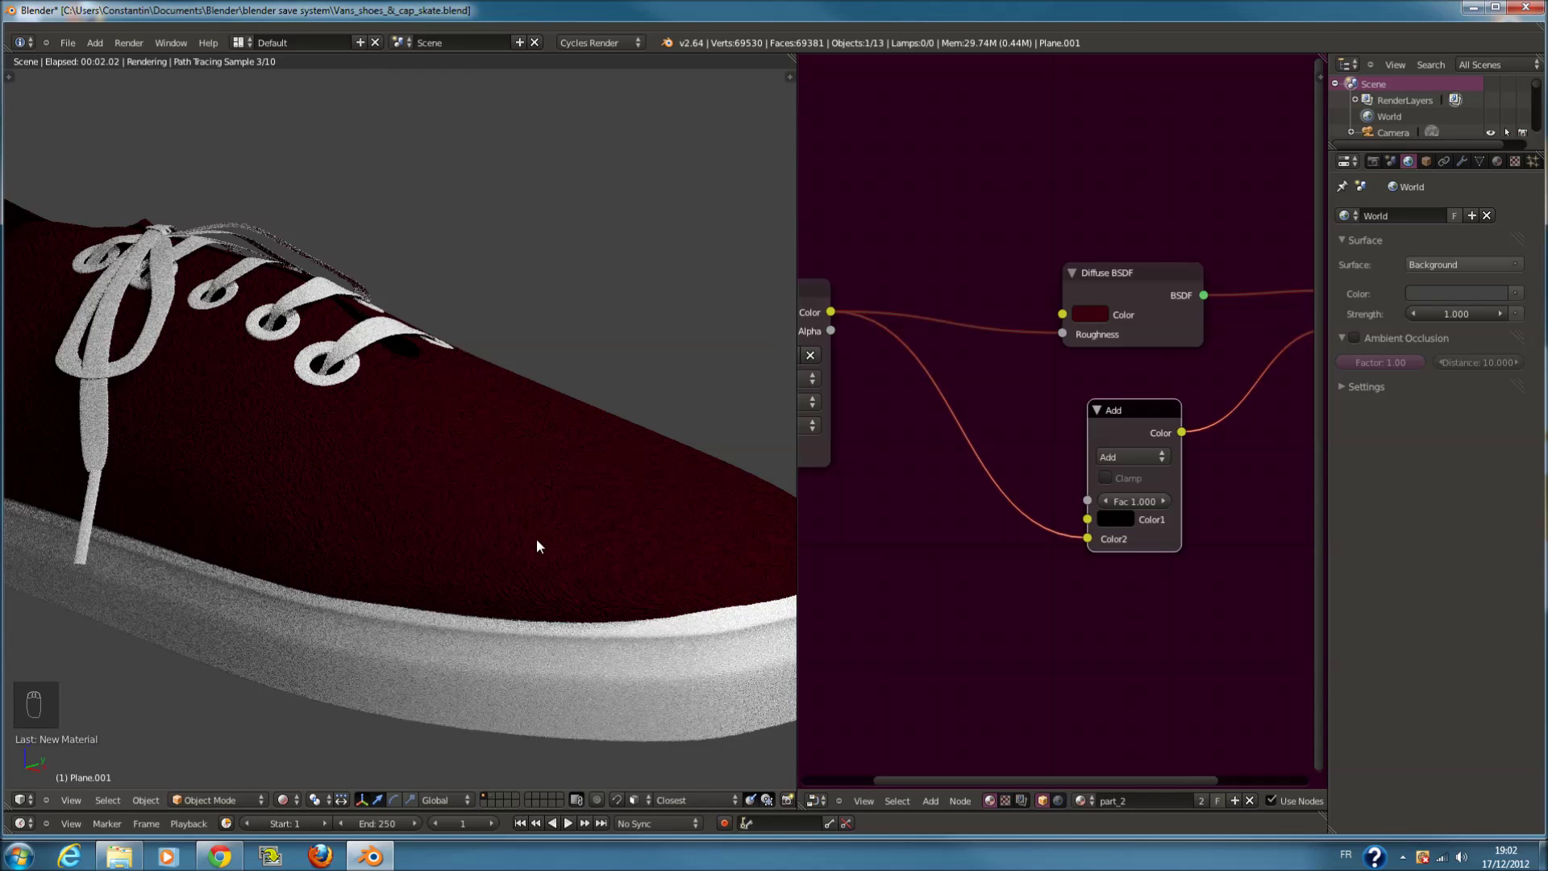
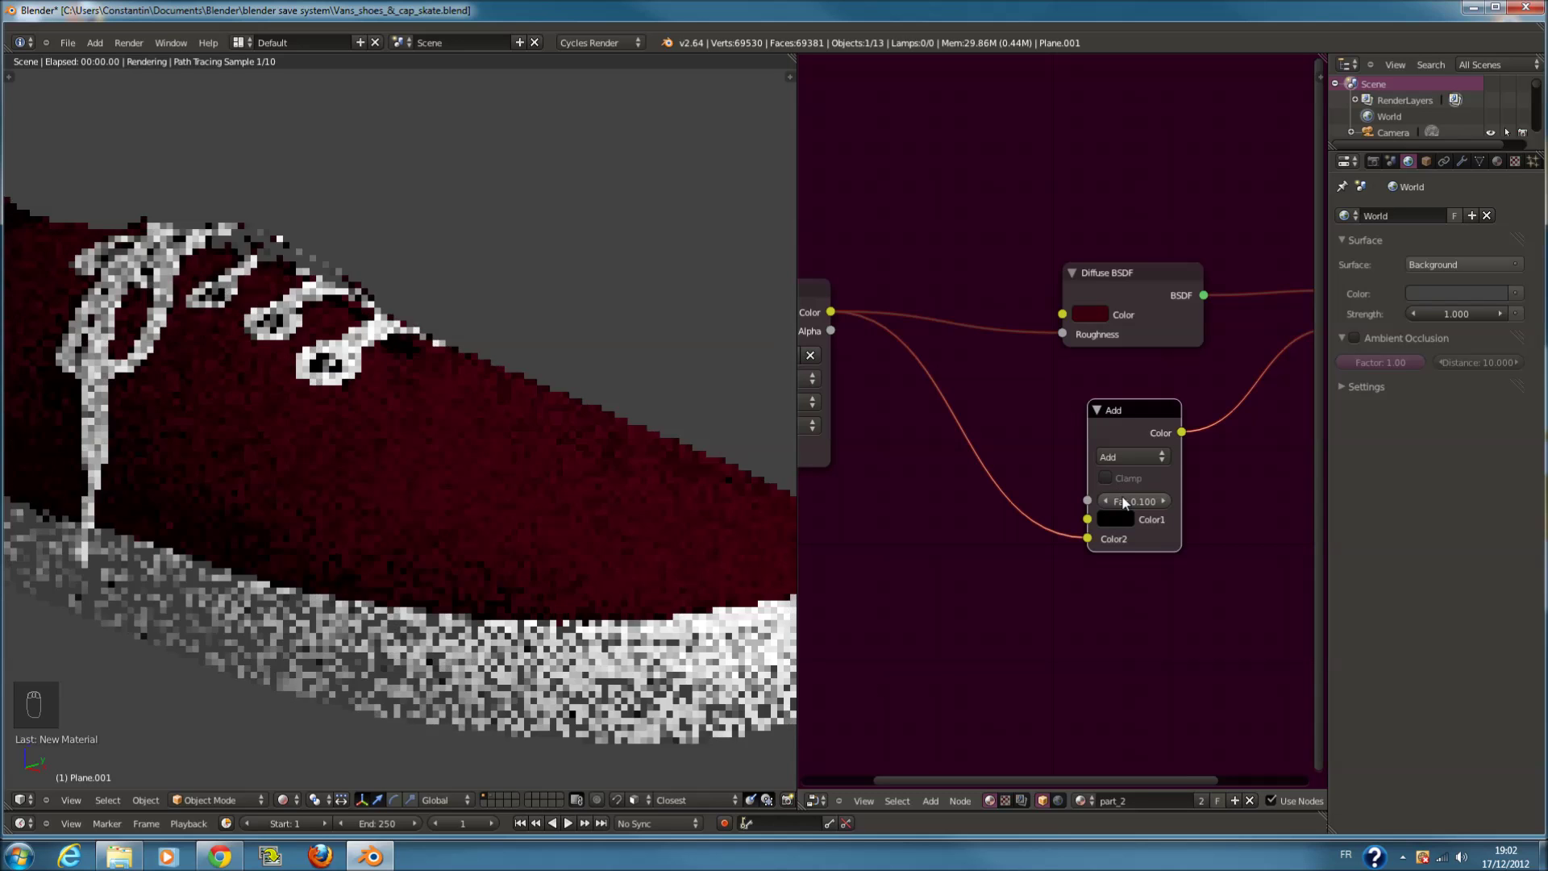
key(ctrl+s)
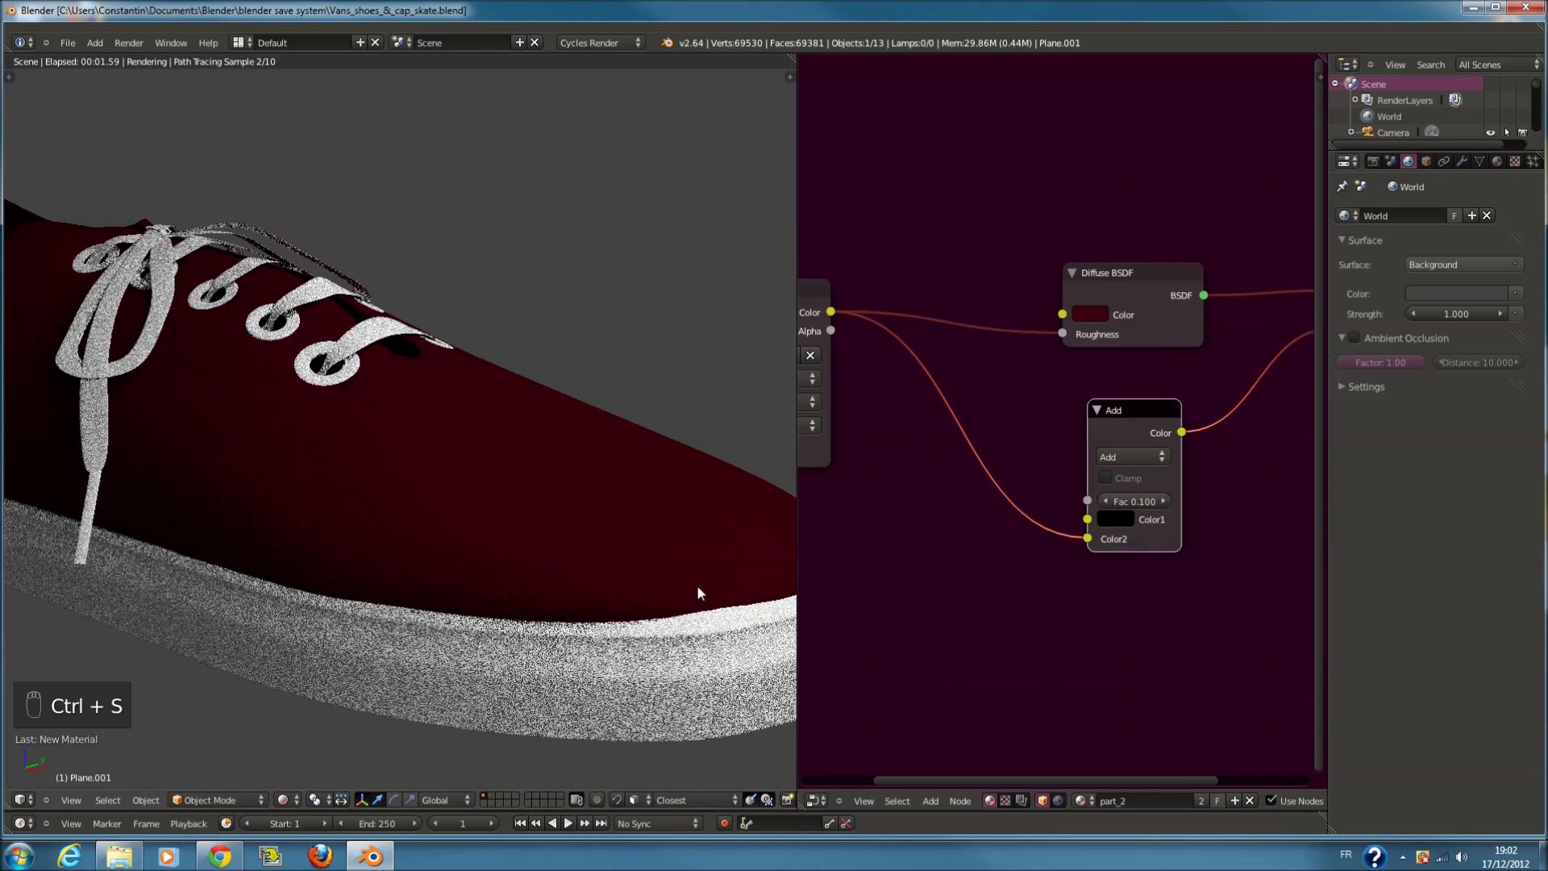
key(ctrl+s)
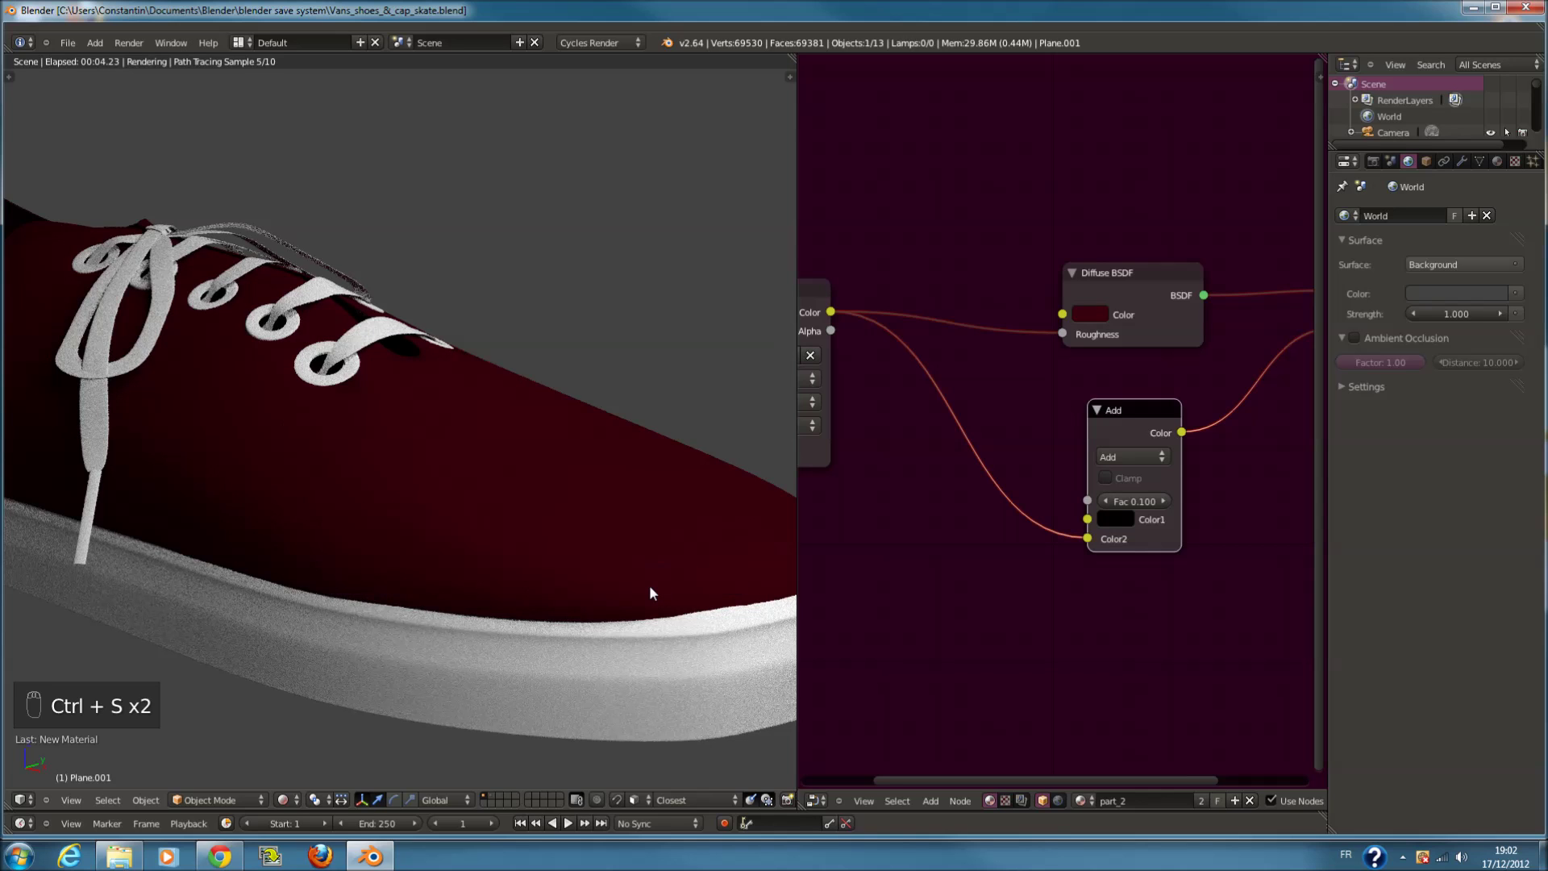
Save the file and inspect the lit shoe in the rendered preview
drag(663, 588, 282, 779)
key(ctrl+s)
drag(290, 803, 1495, 273)
drag(523, 526, 1112, 370)
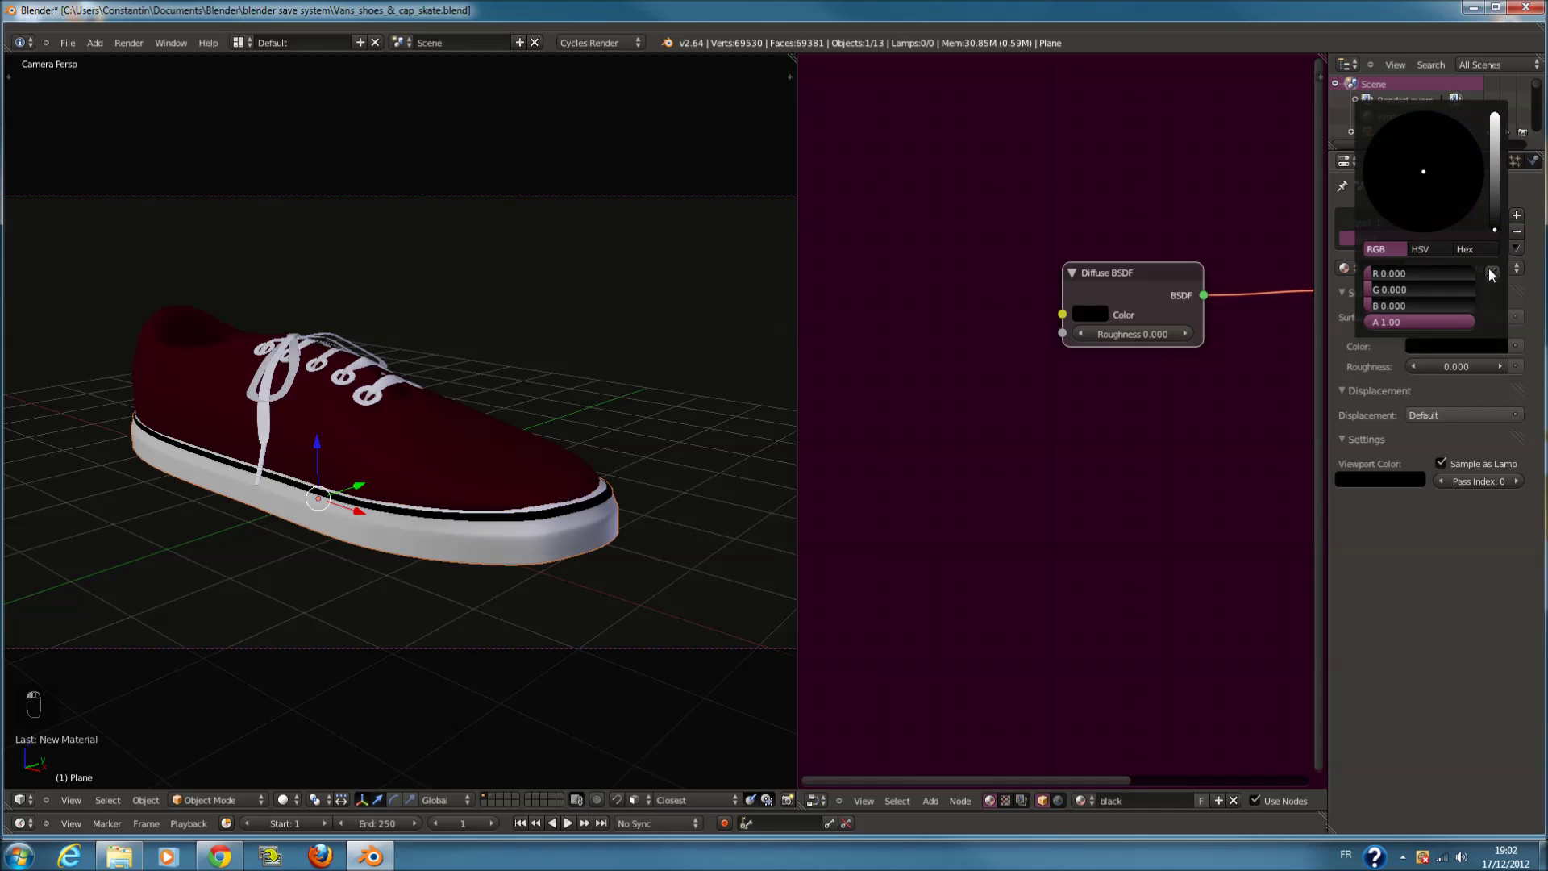
Set the 'black' sole material's Diffuse colour to RGB 0,0,0
drag(288, 809, 547, 500)
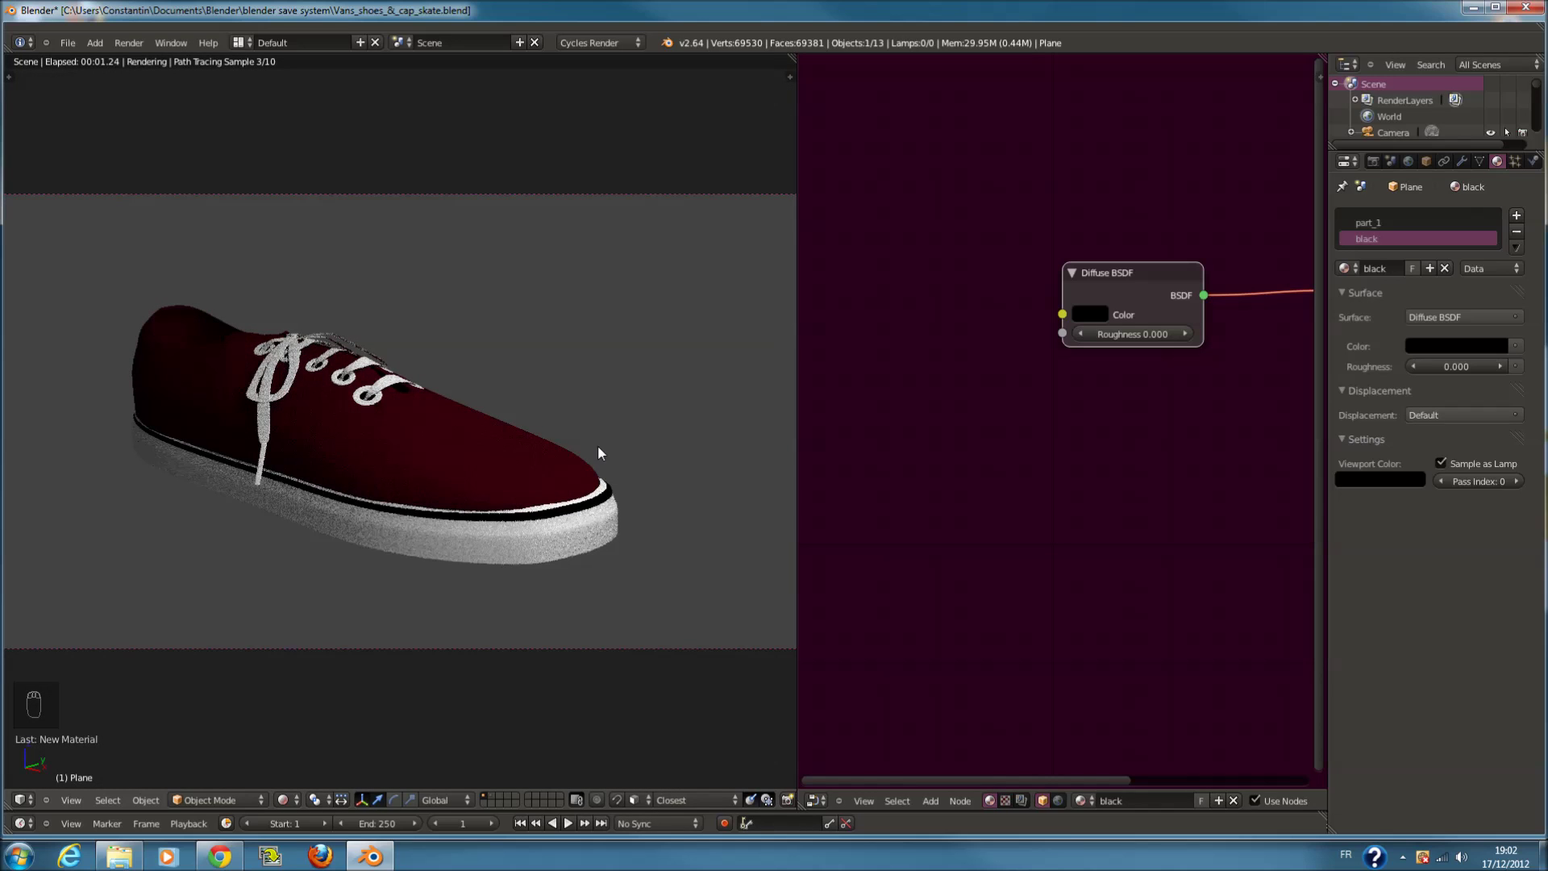
drag(296, 794, 385, 406)
drag(385, 405, 386, 389)
In wireframe top view select the eyelet rings and give them a Mix Shader material ref_gold
key(KP_7)
key(KP_Decimal)
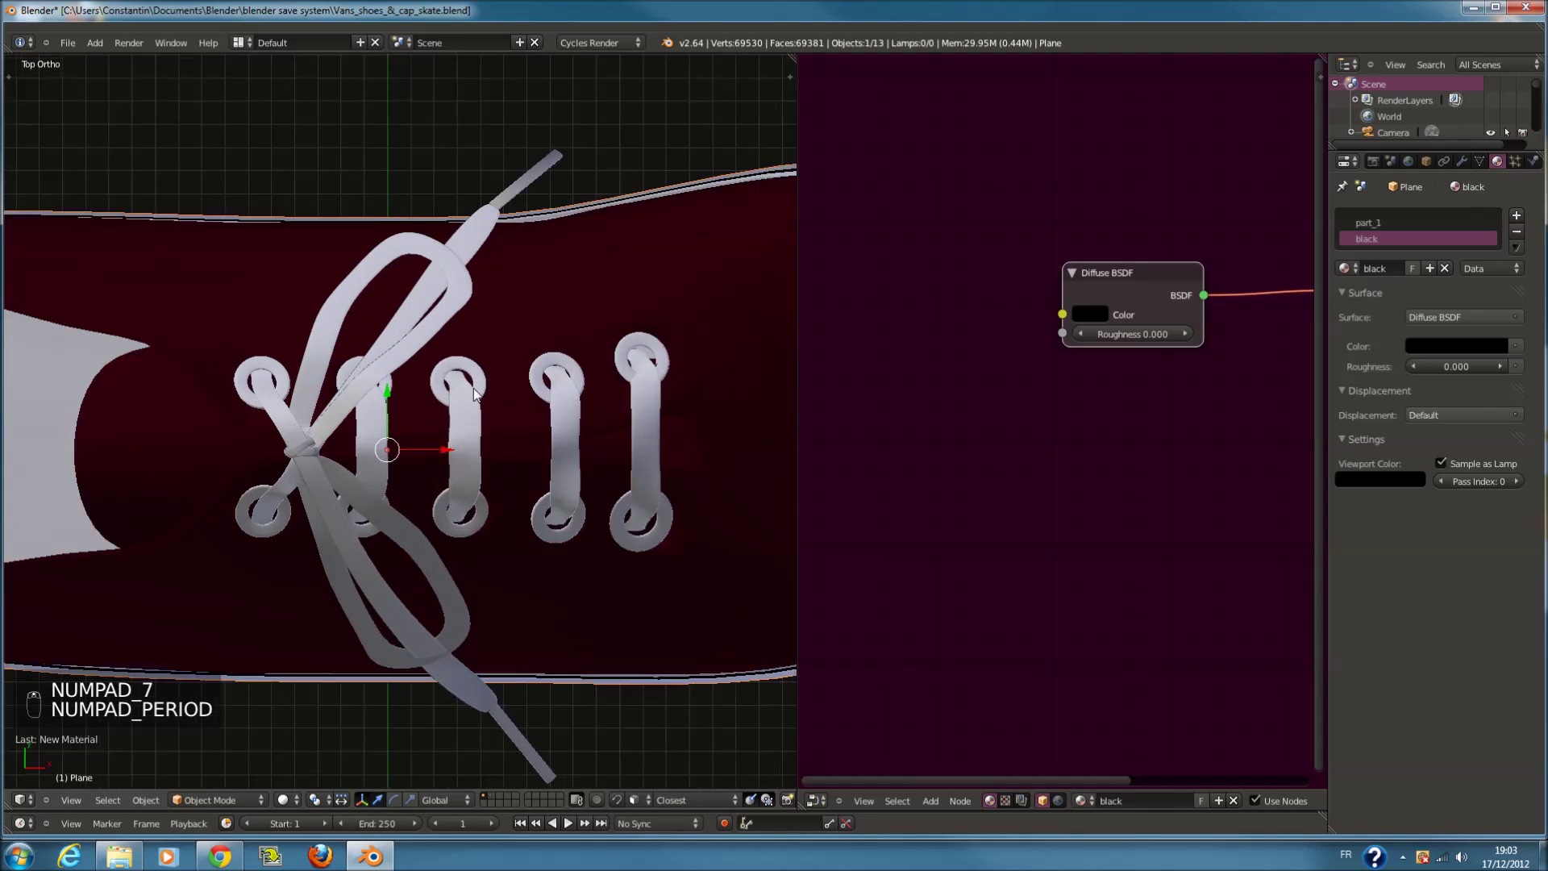
key(z)
key(z)
key(z)
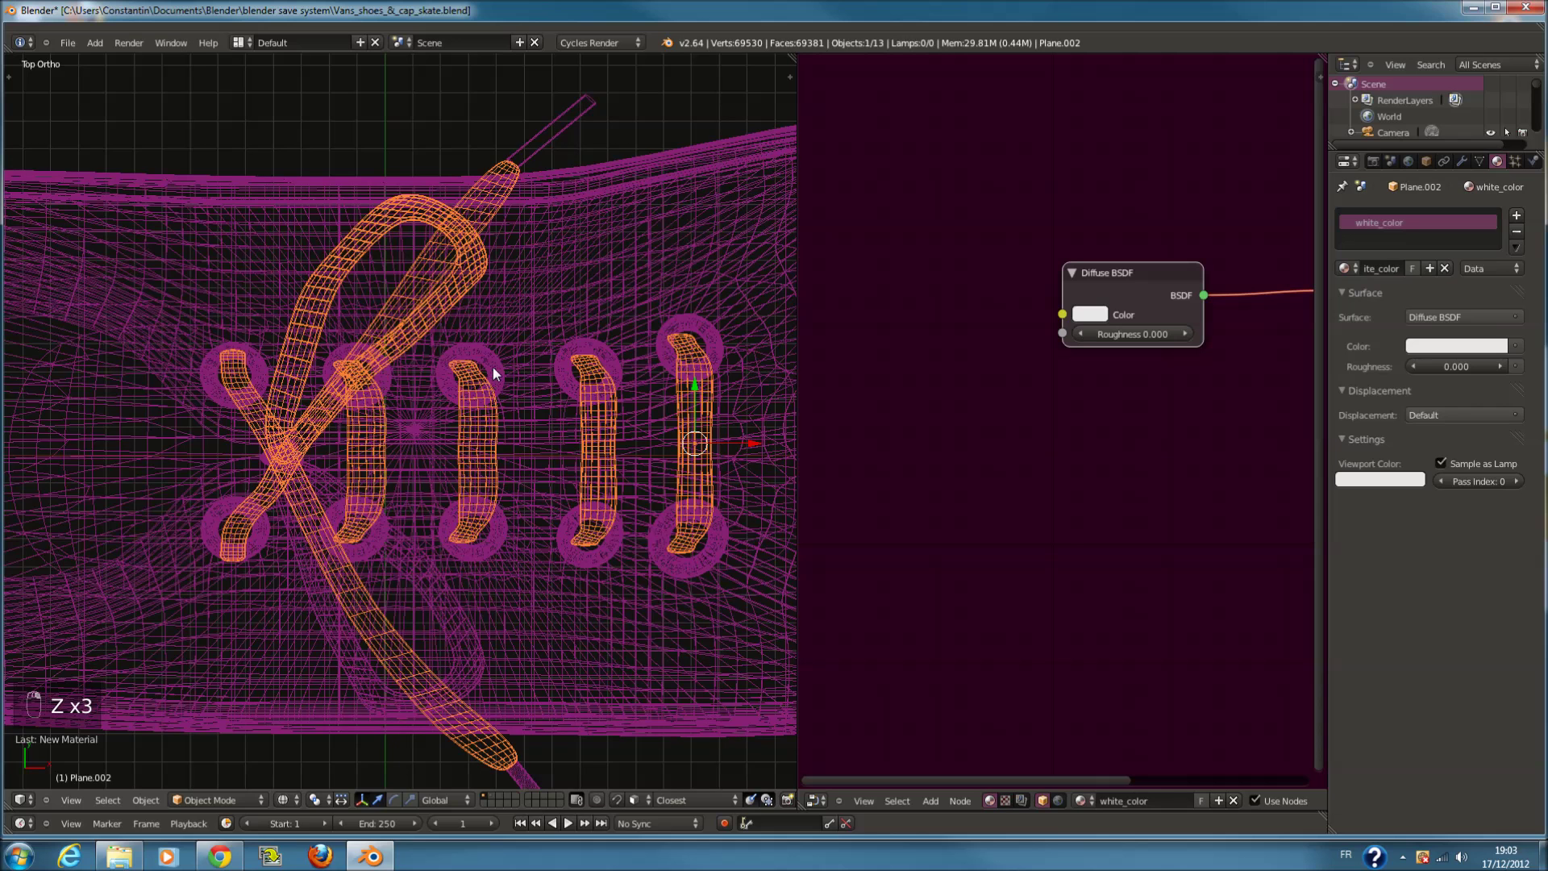
drag(505, 373, 516, 356)
key(z)
right_click(516, 356)
drag(516, 356, 1080, 349)
Add a Glossy BSDF into ref_gold's Mix Shader with a gold-yellow colour and preview the render
click(519, 365)
drag(1080, 349, 952, 265)
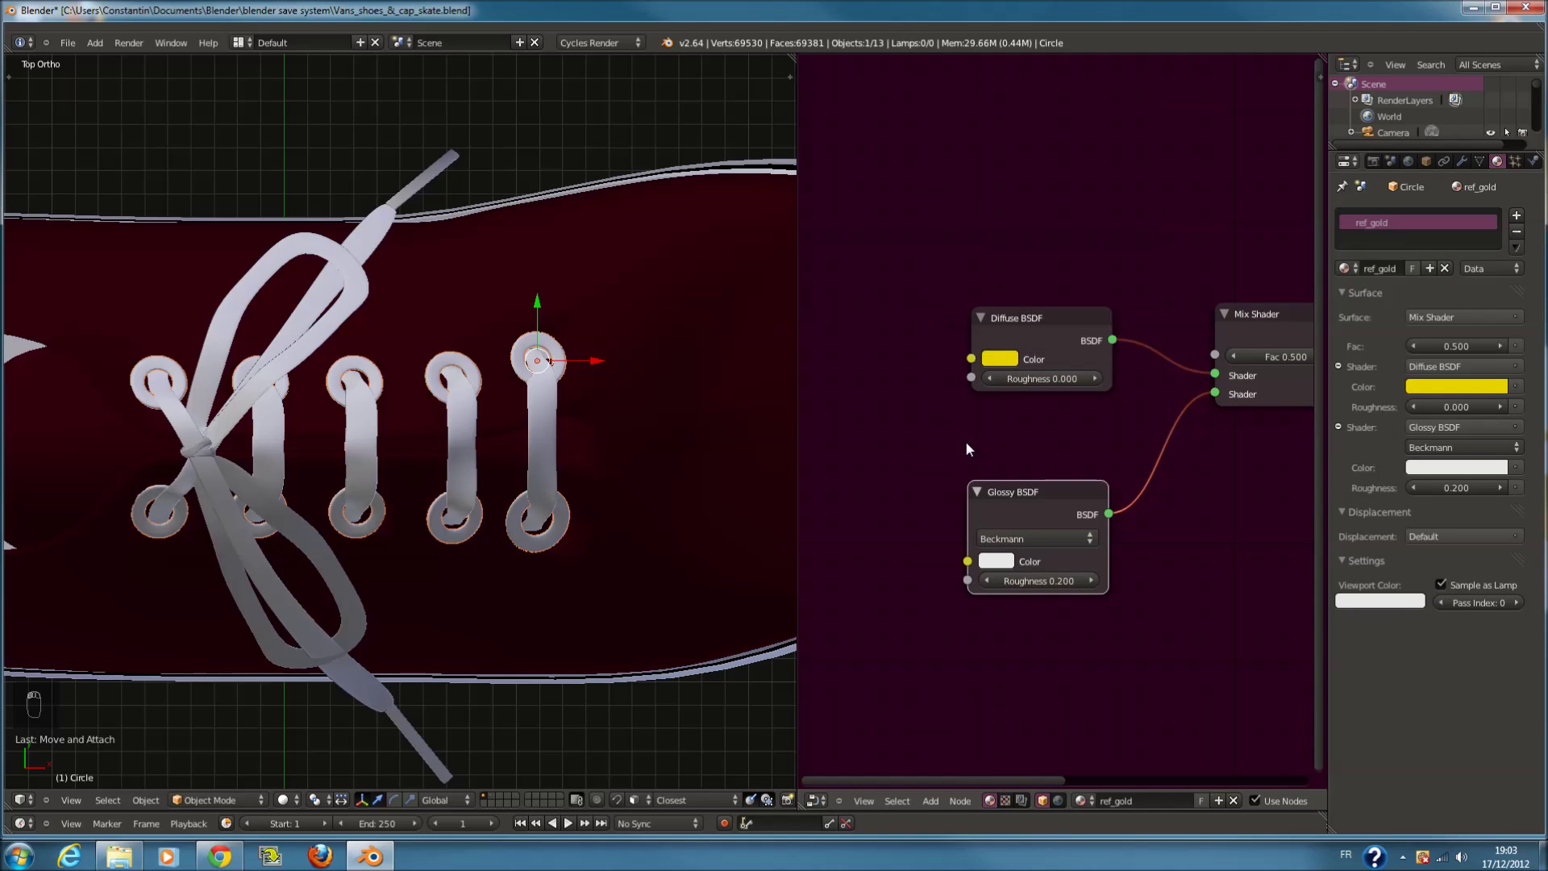
drag(1049, 377, 974, 440)
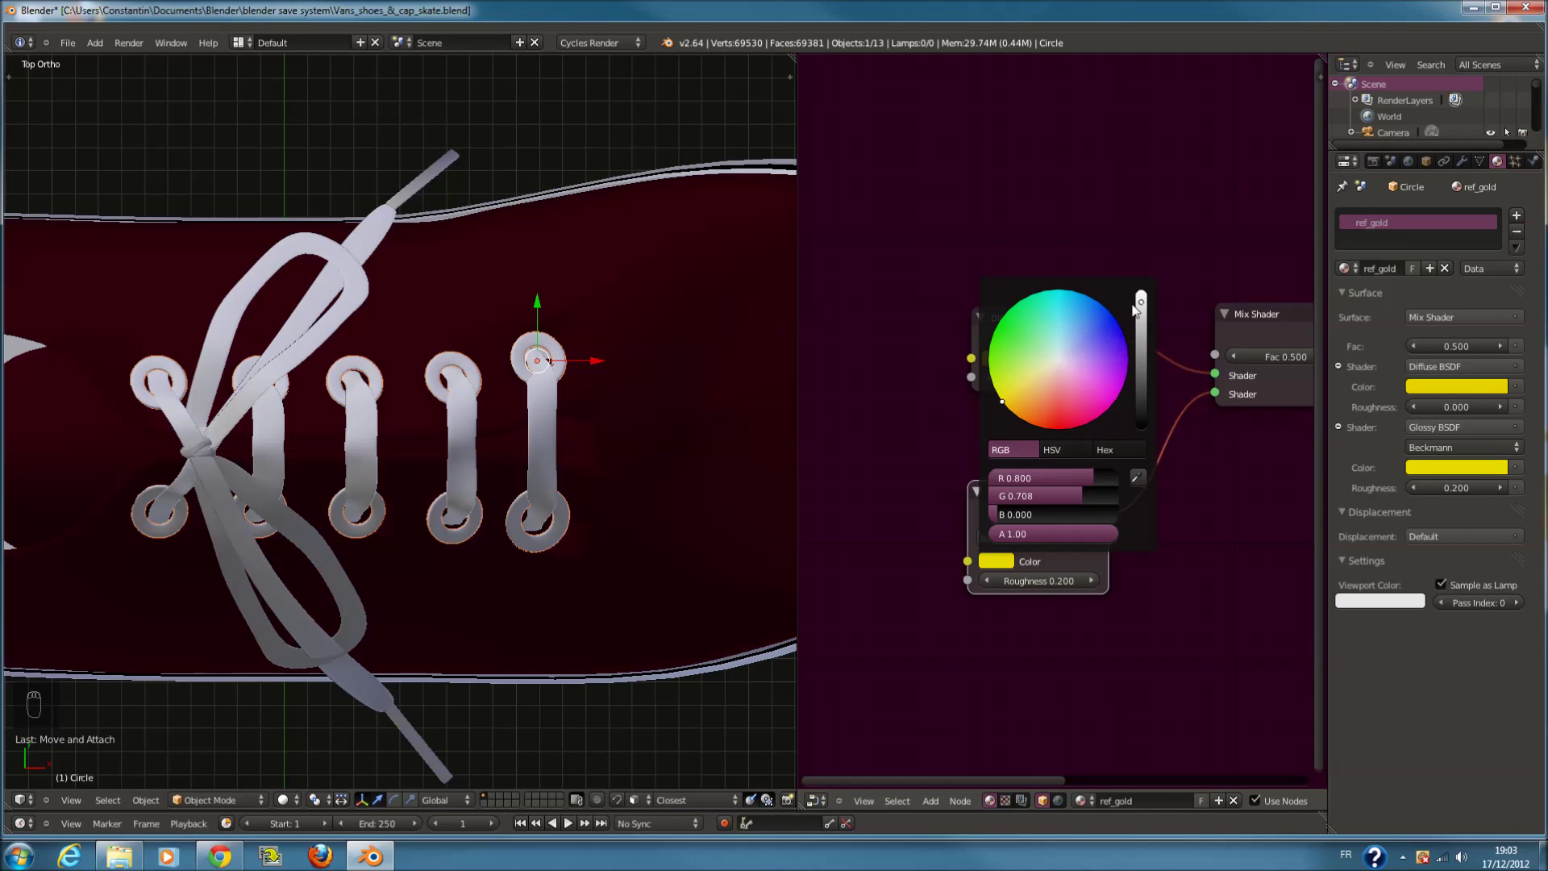
drag(1145, 319, 816, 416)
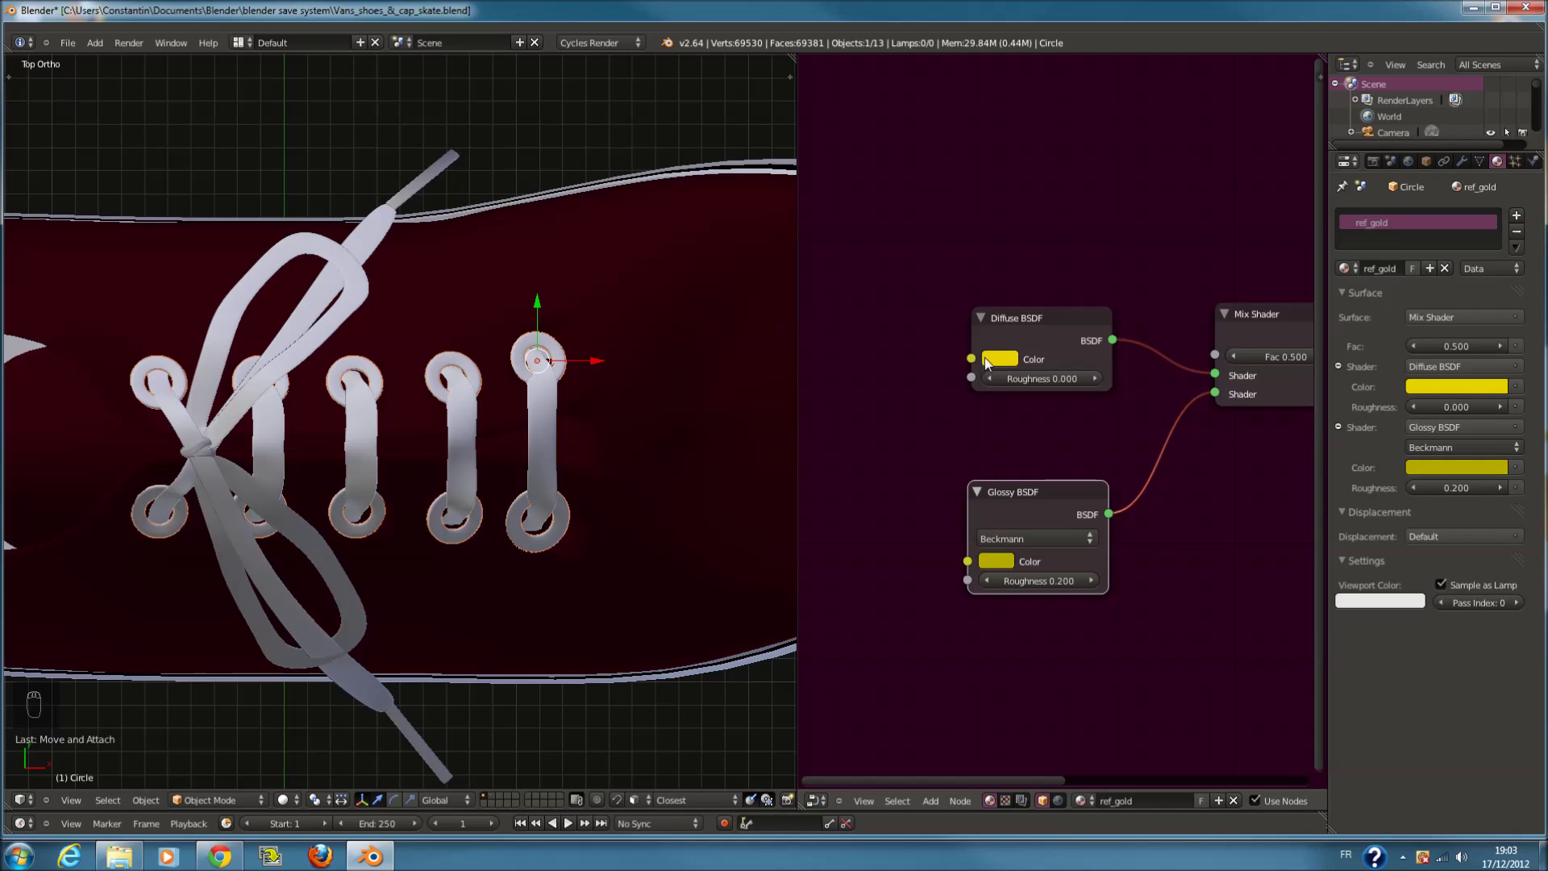
drag(855, 370, 372, 762)
key(KP_0)
middle_click(373, 762)
drag(283, 804, 625, 510)
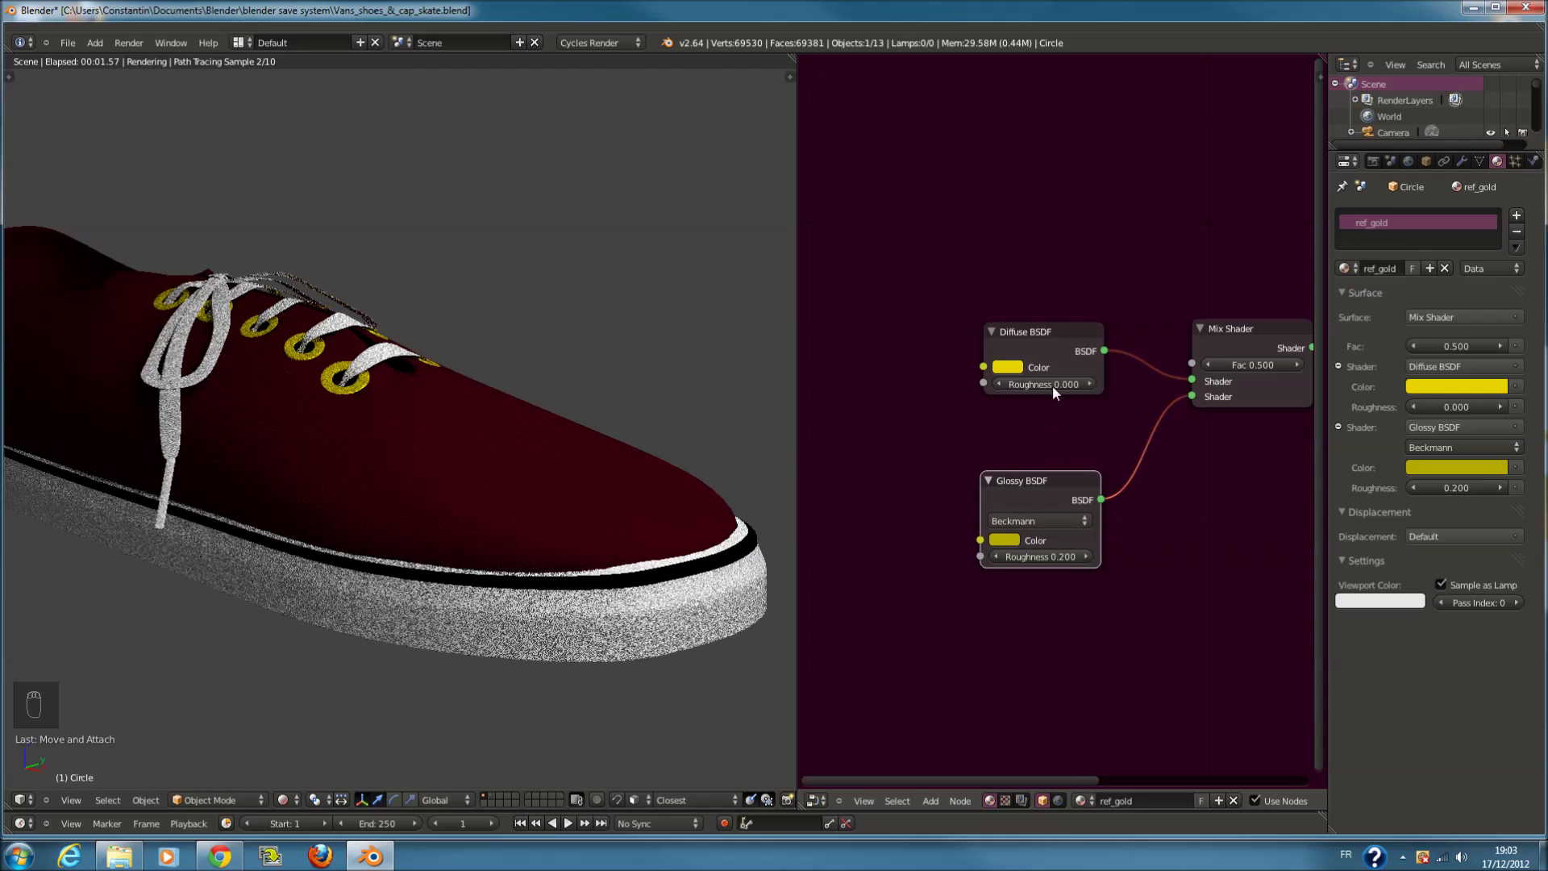
drag(1014, 365, 1040, 277)
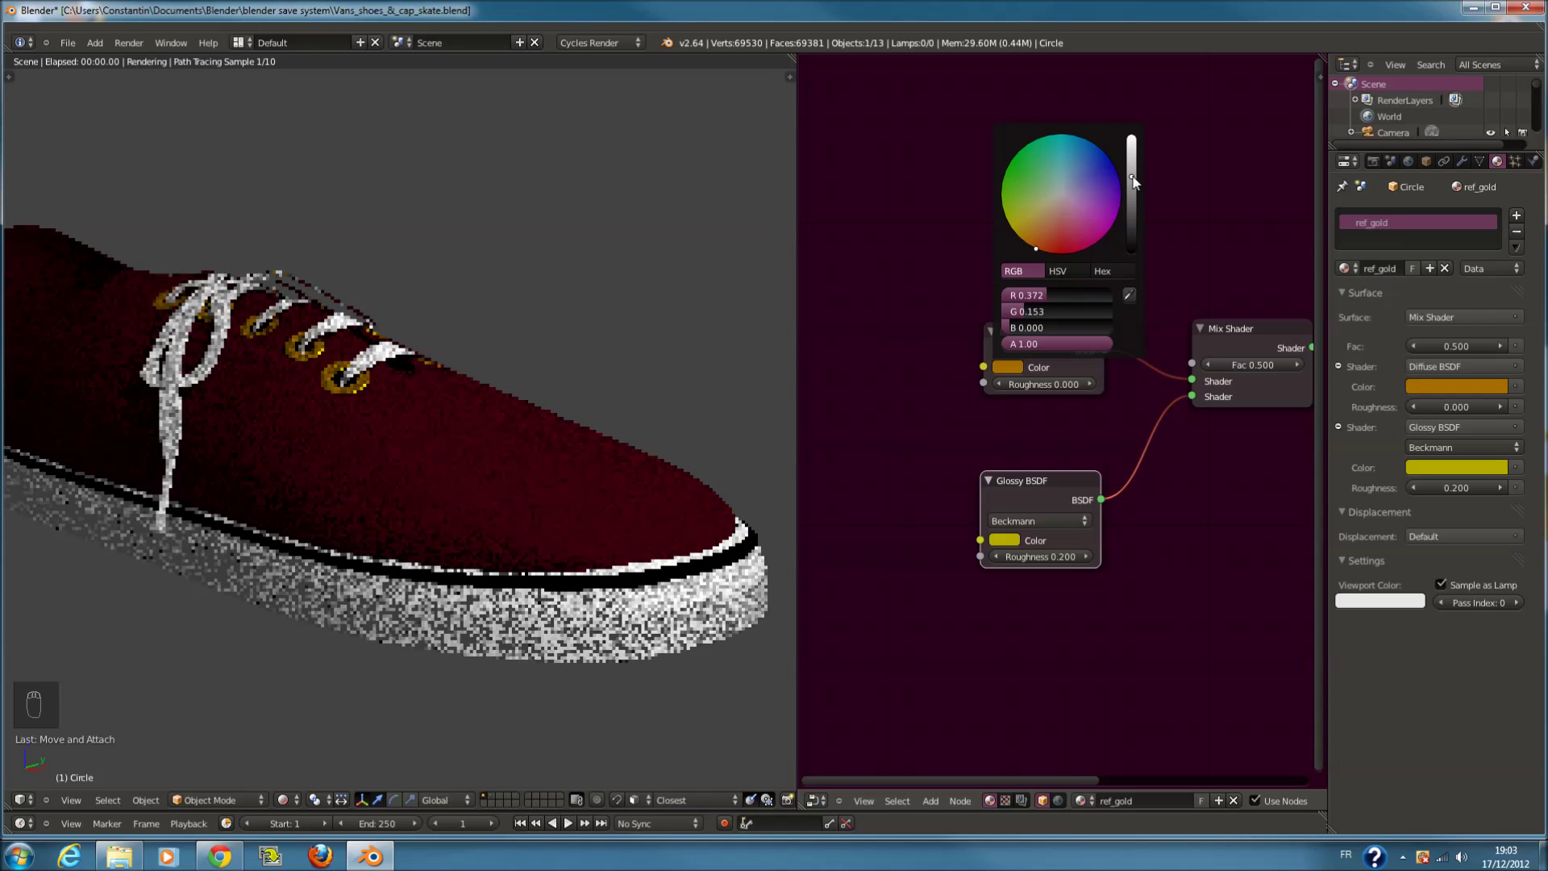
Turn both the diffuse and glossy colours grey with glossy Roughness 0, and save
drag(987, 572, 620, 517)
key(ctrl+s)
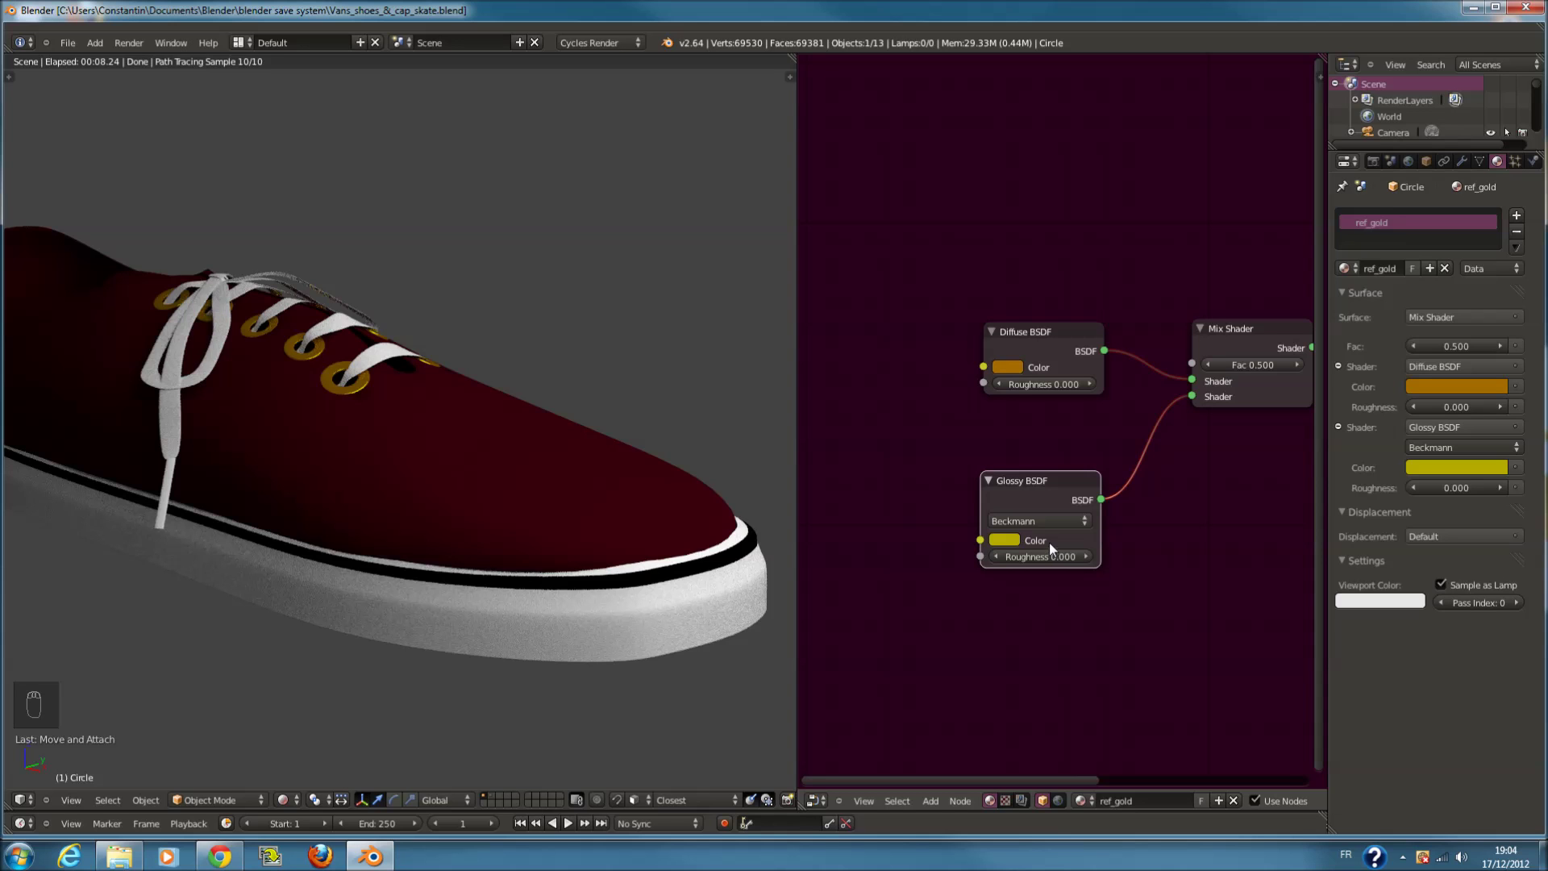
drag(988, 430, 1069, 199)
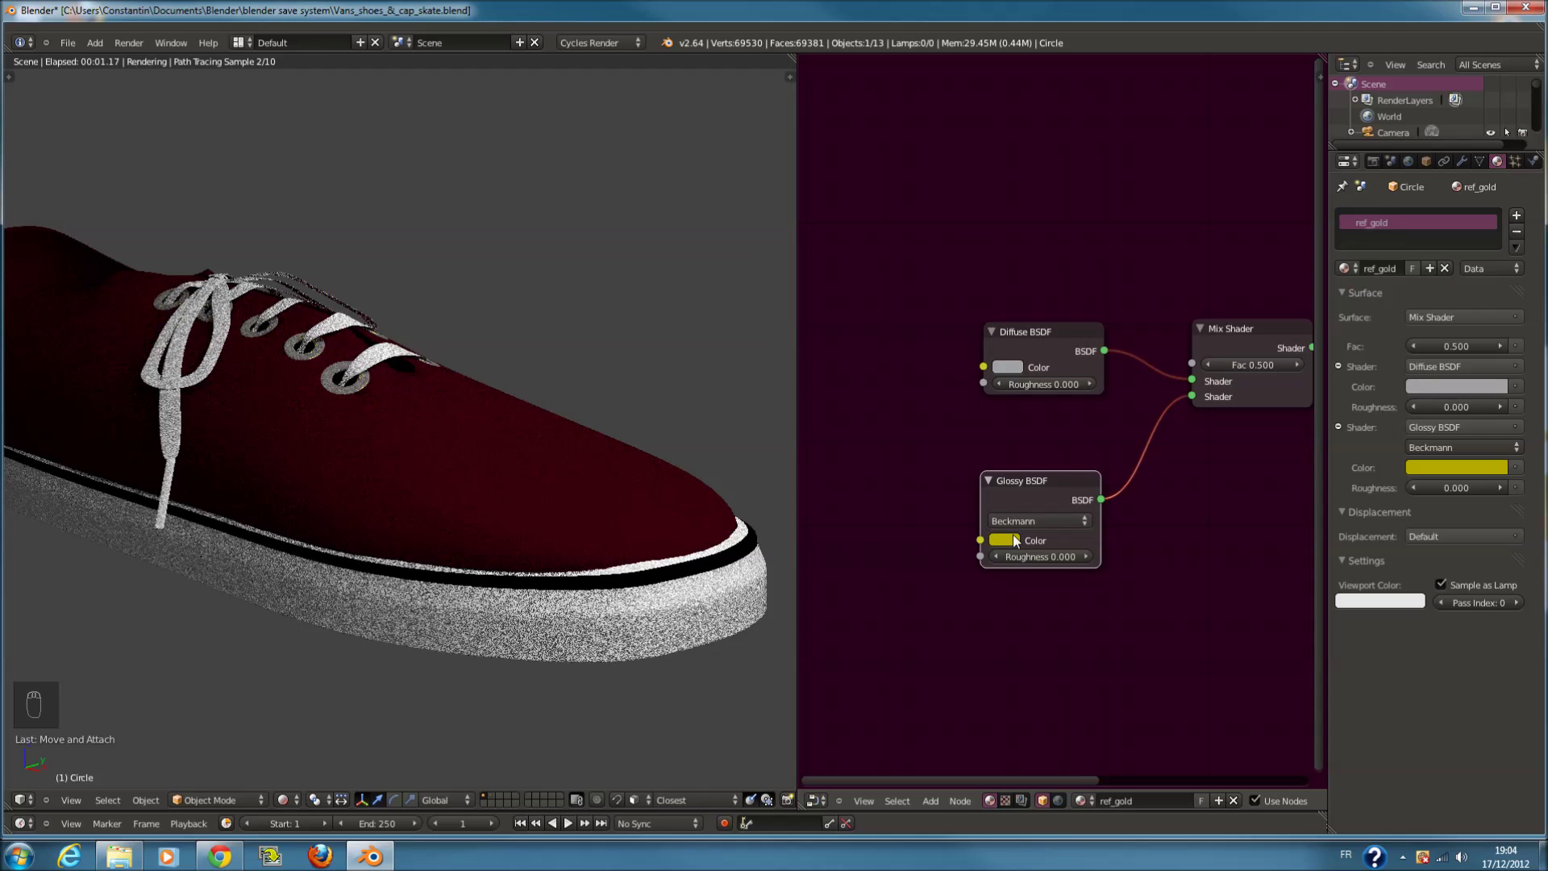
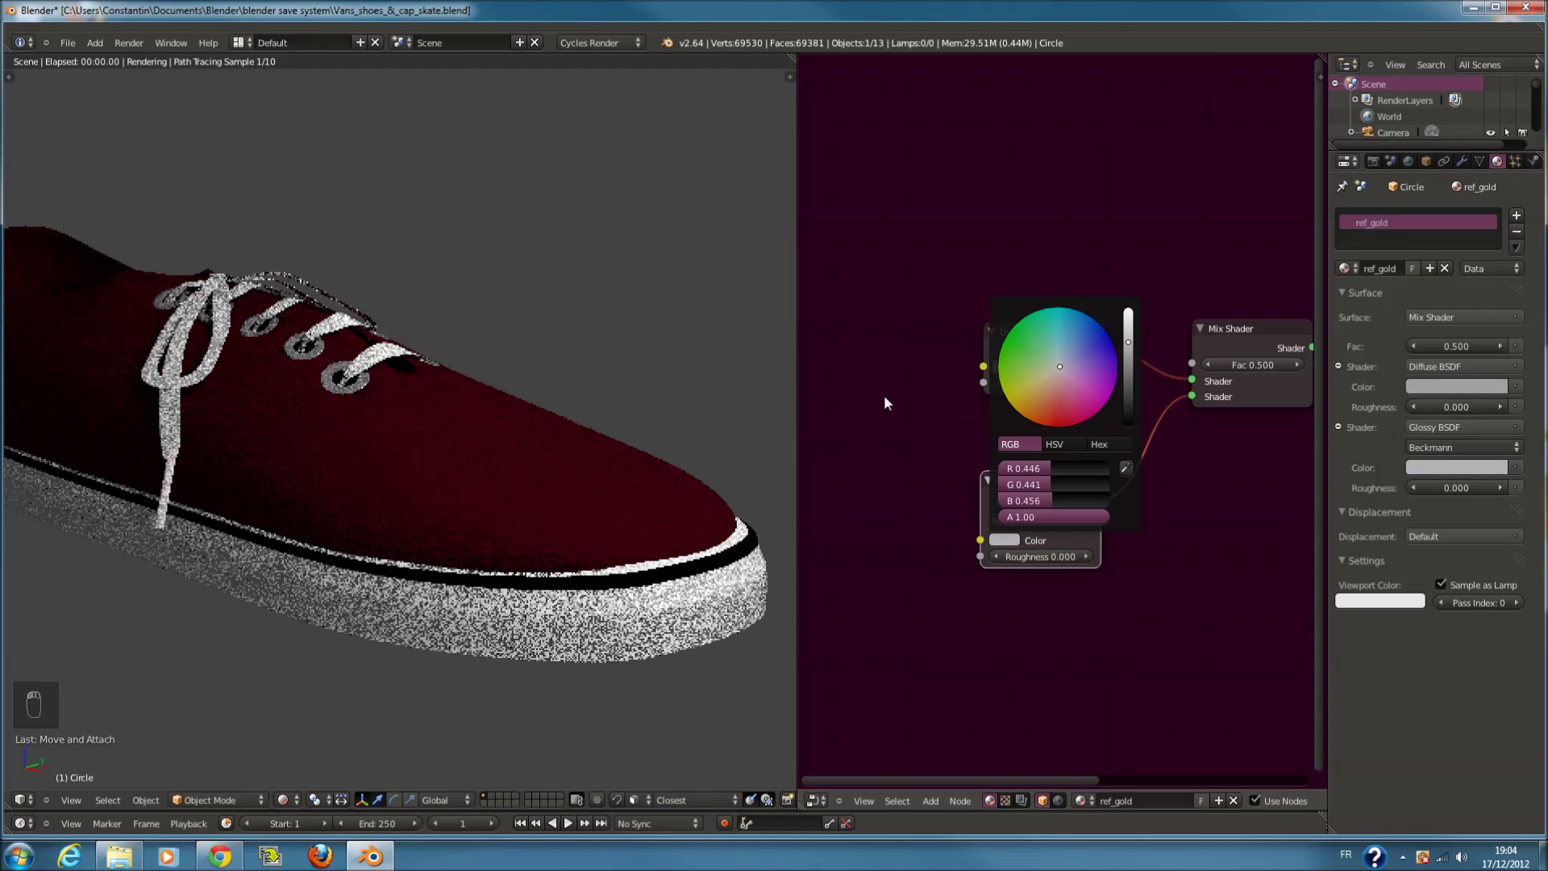
key(ctrl+s)
drag(544, 433, 290, 799)
key(ctrl+s)
drag(291, 799, 325, 751)
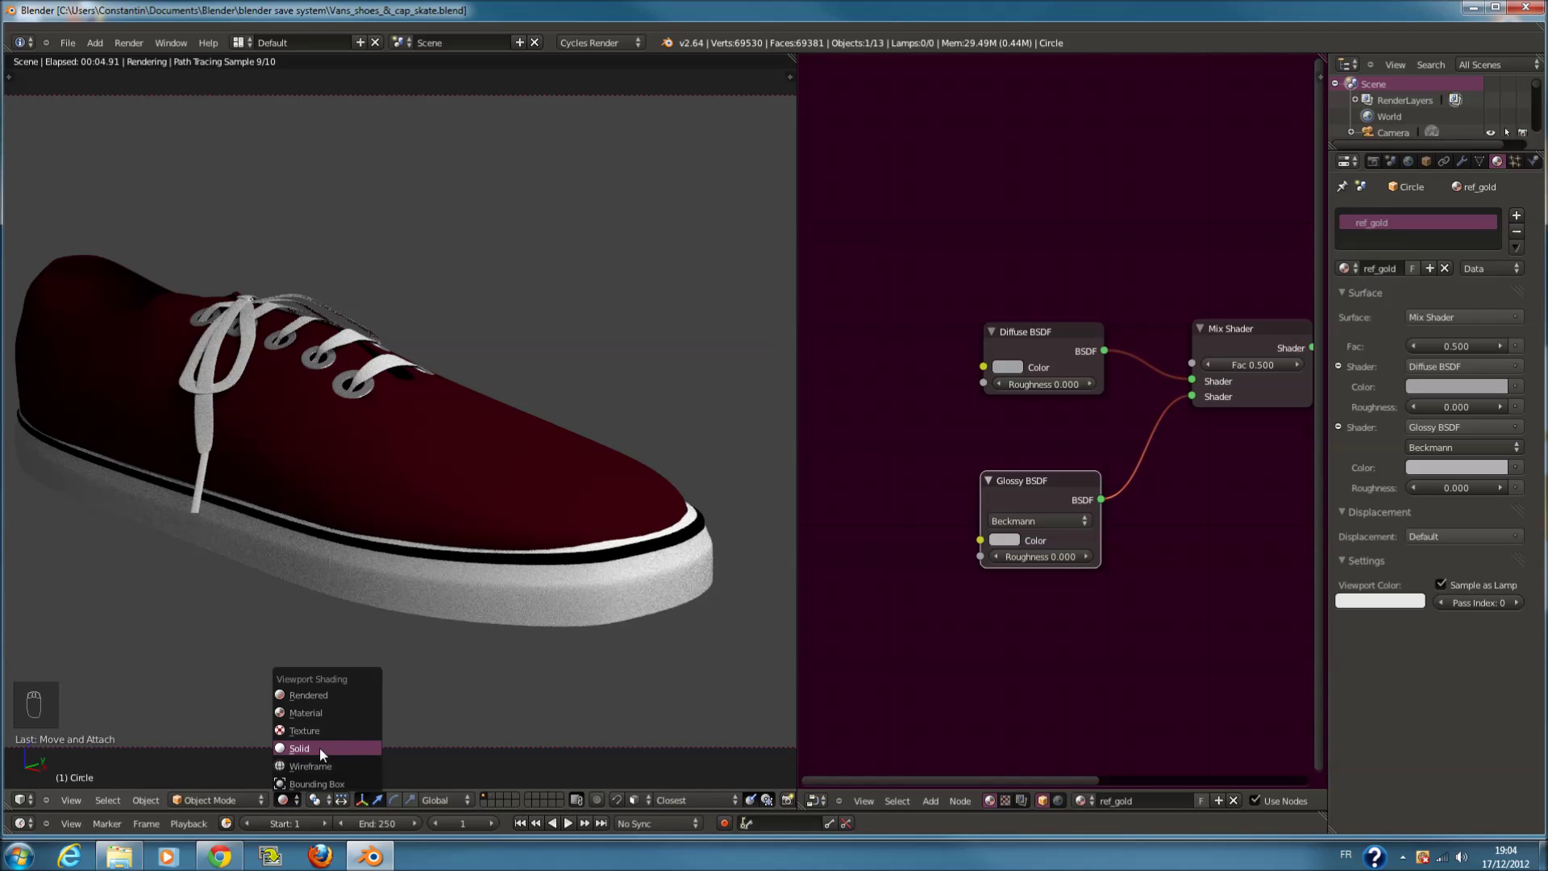
middle_click(471, 481)
key(KP_7)
key(z)
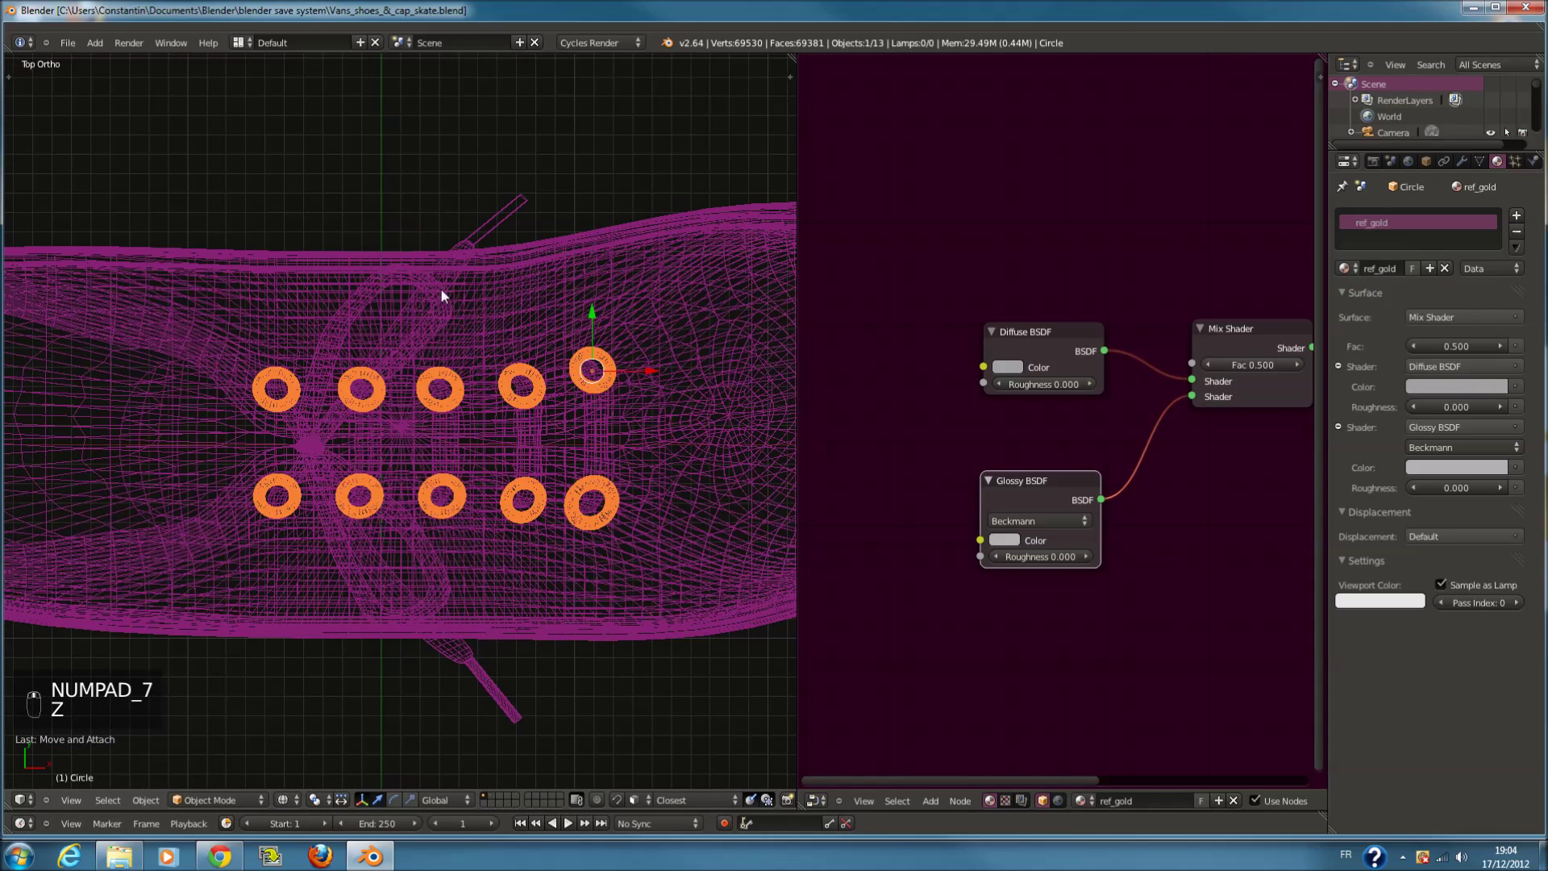
Add a MixRGB Add node feeding the sole's image texture into the white material's Displacement at Fac 0.2
drag(449, 293, 1049, 415)
drag(1050, 415, 1087, 441)
key(shift+a)
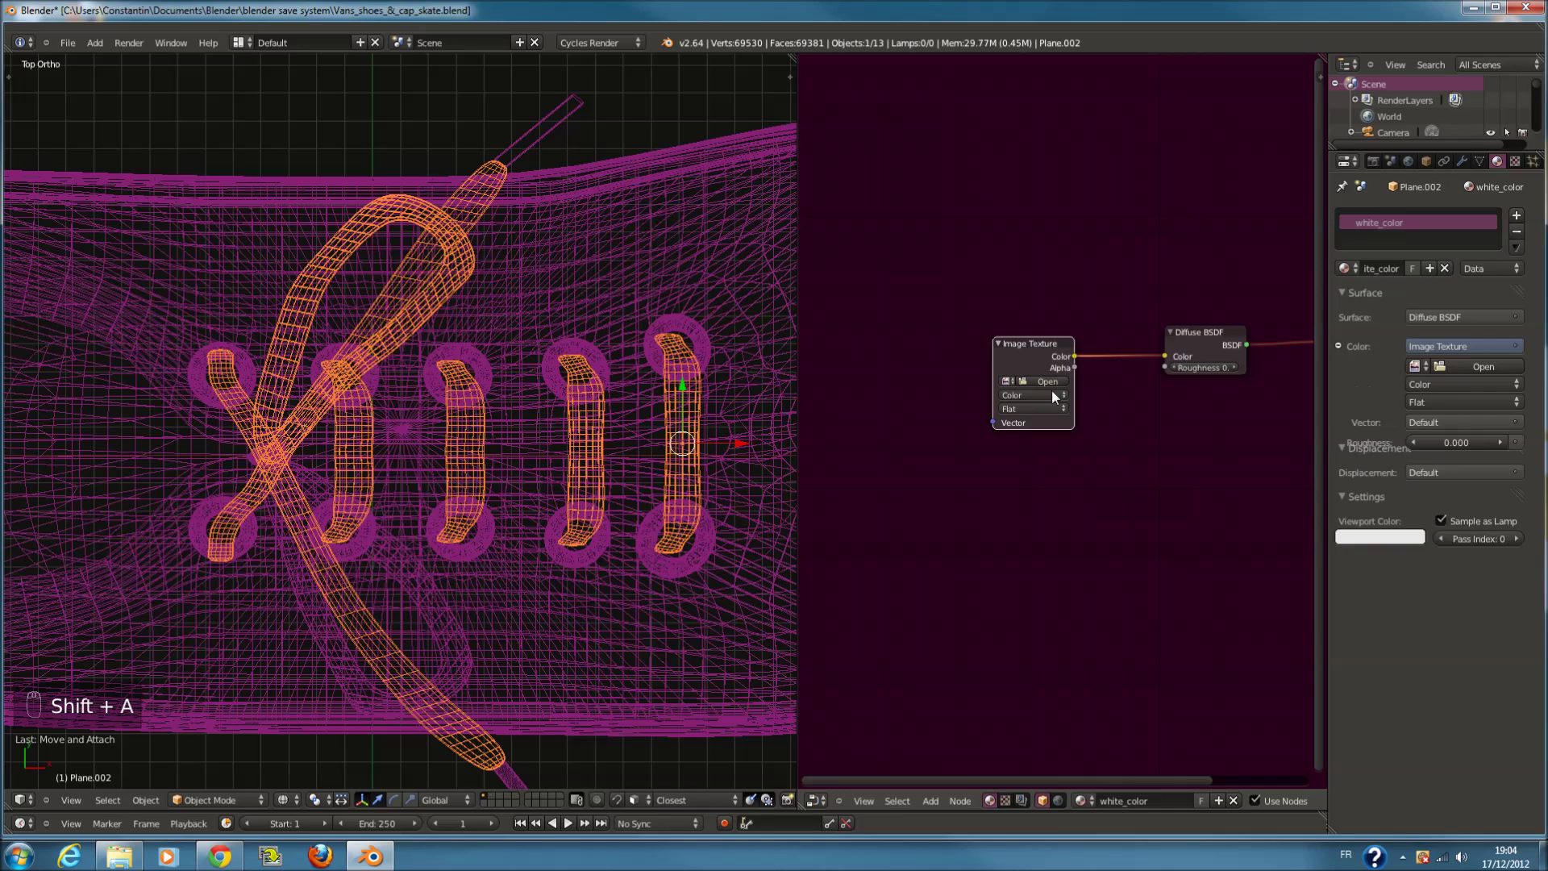
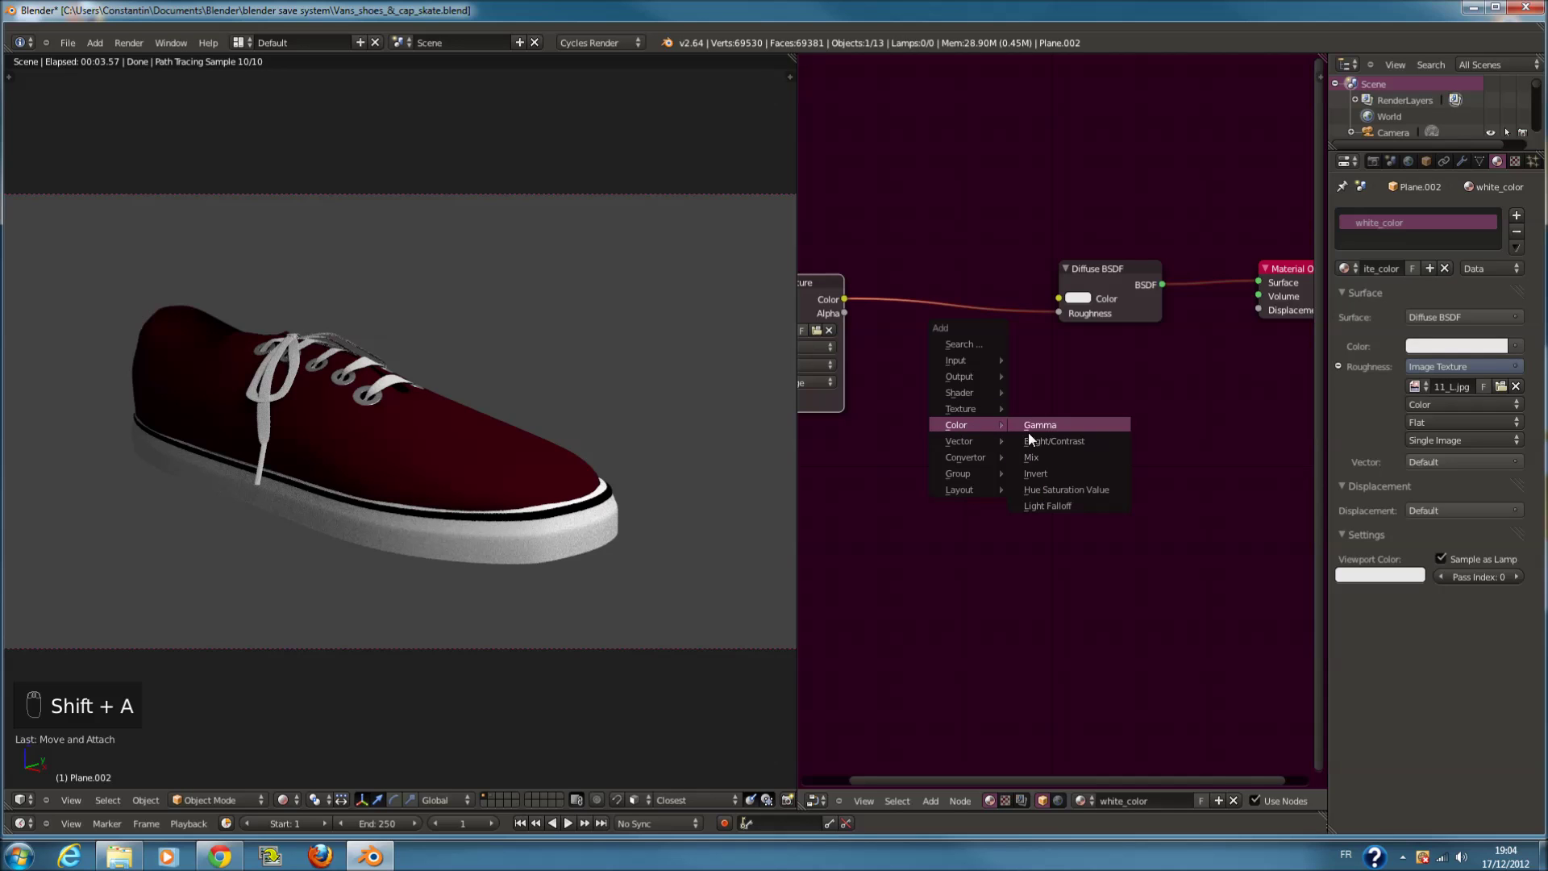
drag(879, 341, 463, 499)
drag(285, 449, 81, 468)
key(ctrl+s)
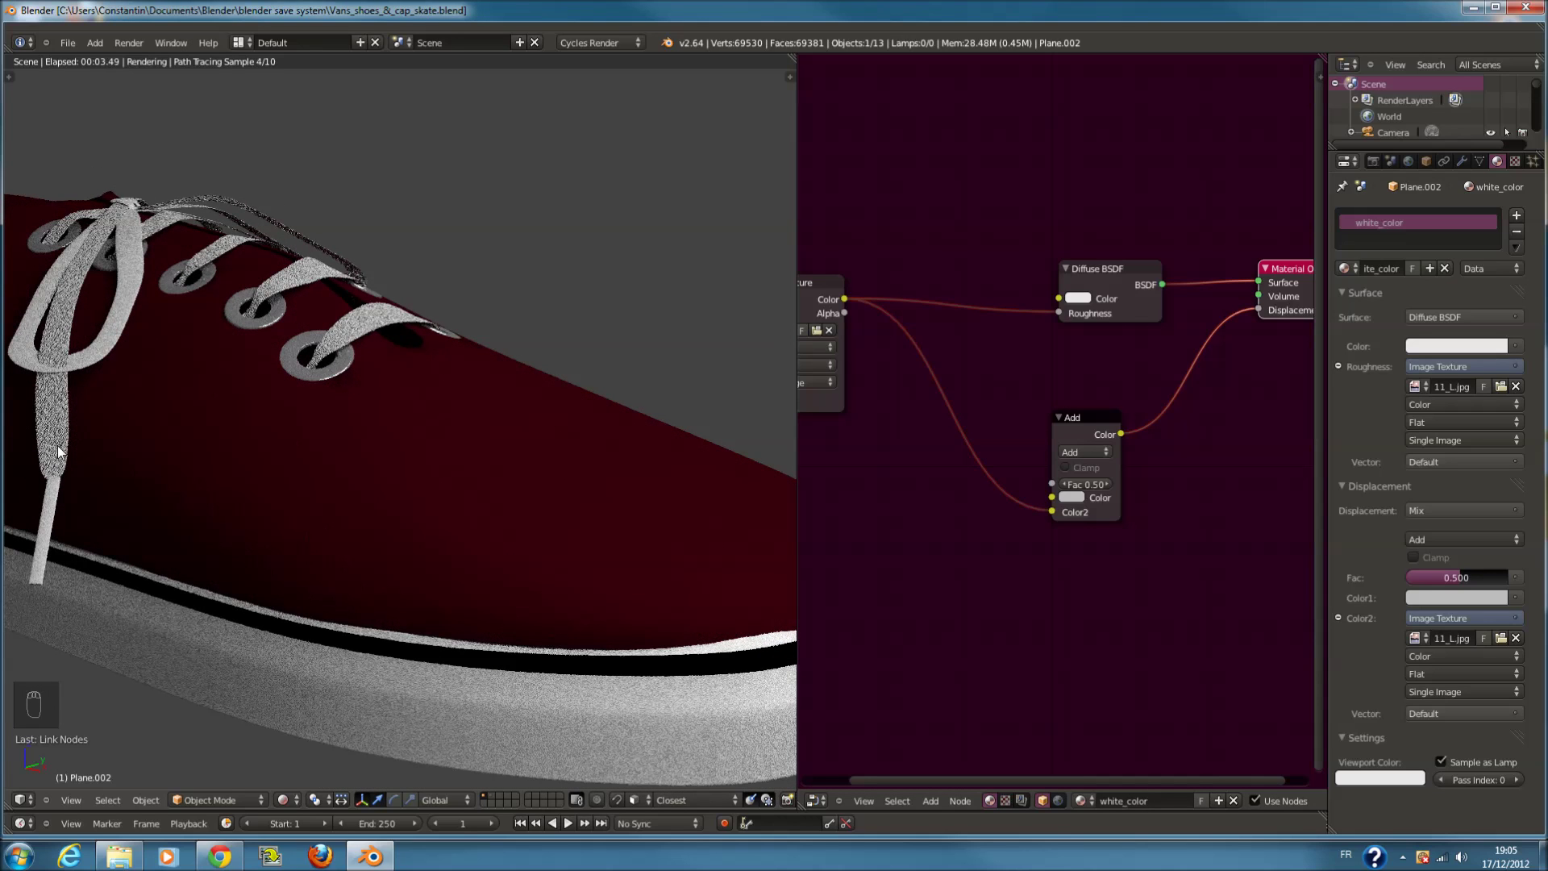
drag(1093, 488, 1093, 489)
key(ctrl+s)
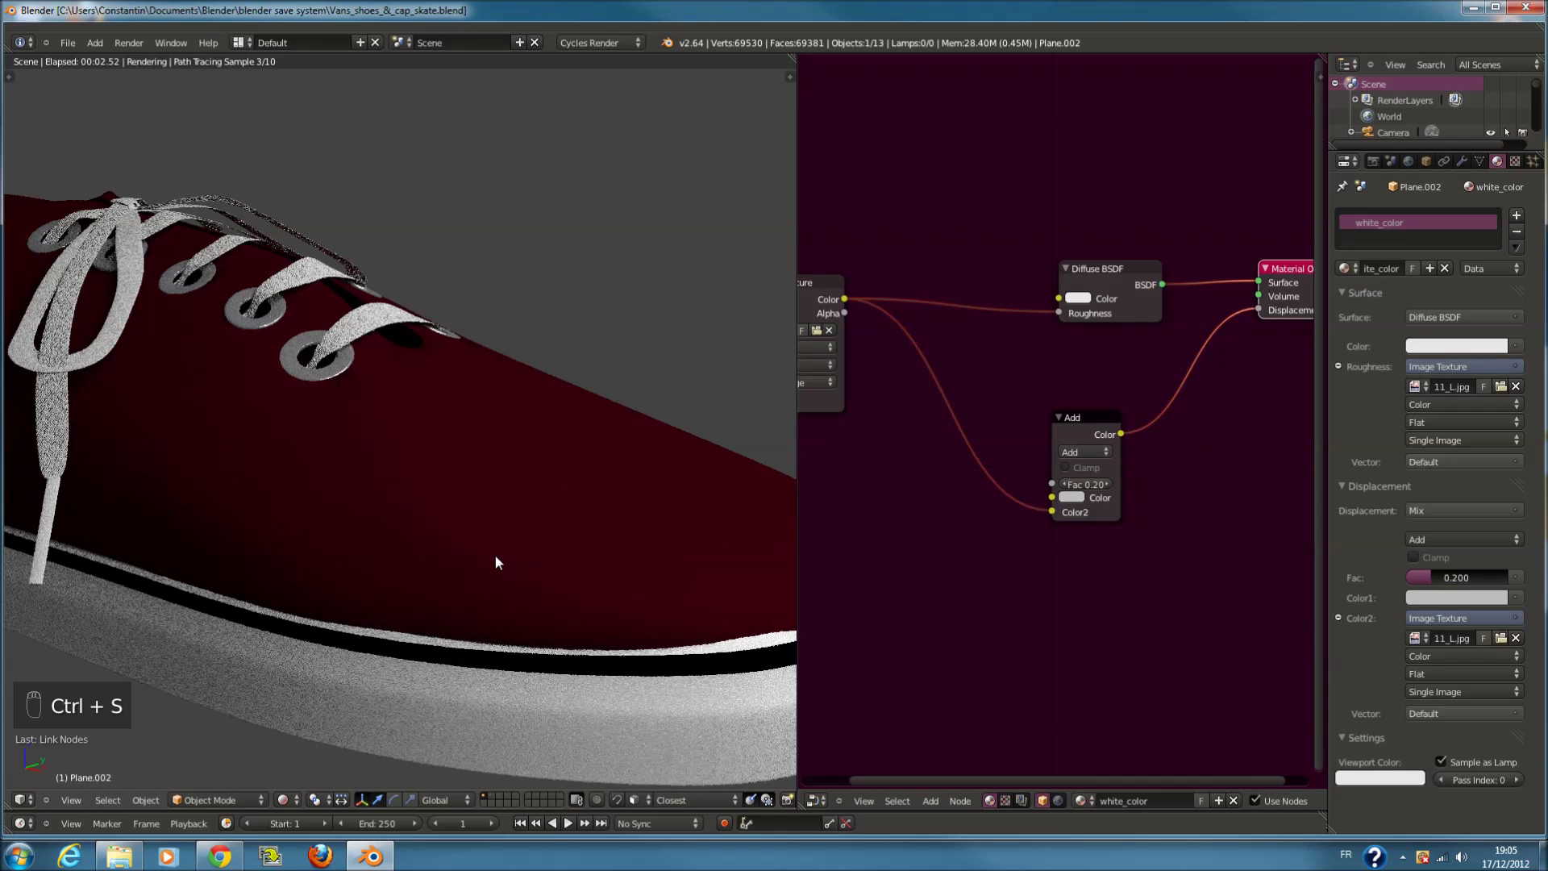
Review the shoe's white and black materials in rendered and wireframe views, saving the file
key(KP_0)
key(ctrl+s)
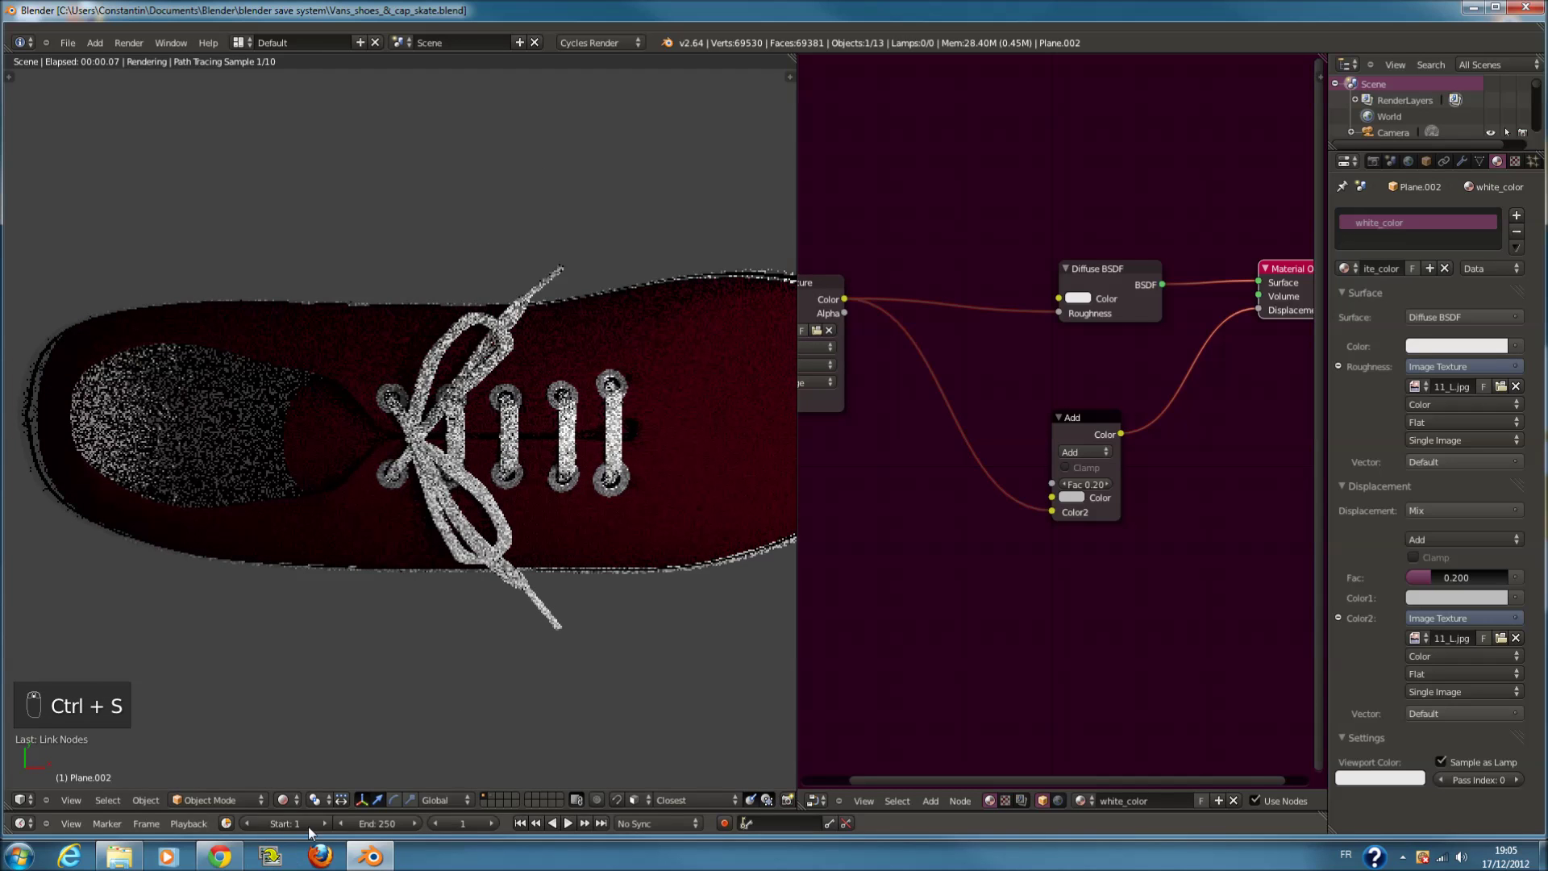
drag(310, 774, 375, 429)
drag(393, 444, 1502, 120)
key(z)
drag(374, 429, 434, 319)
key(z)
key(z)
drag(313, 421, 1502, 120)
drag(313, 420, 1502, 112)
key(ctrl+s)
key(z)
drag(281, 516, 427, 523)
key(ctrl+s)
Select the small vans_logo patch on the sole and enter Edit Mode on it
click(417, 523)
right_click(417, 523)
key(Tab)
key(KP_1)
key(KP_3)
key(ctrl+KP_1)
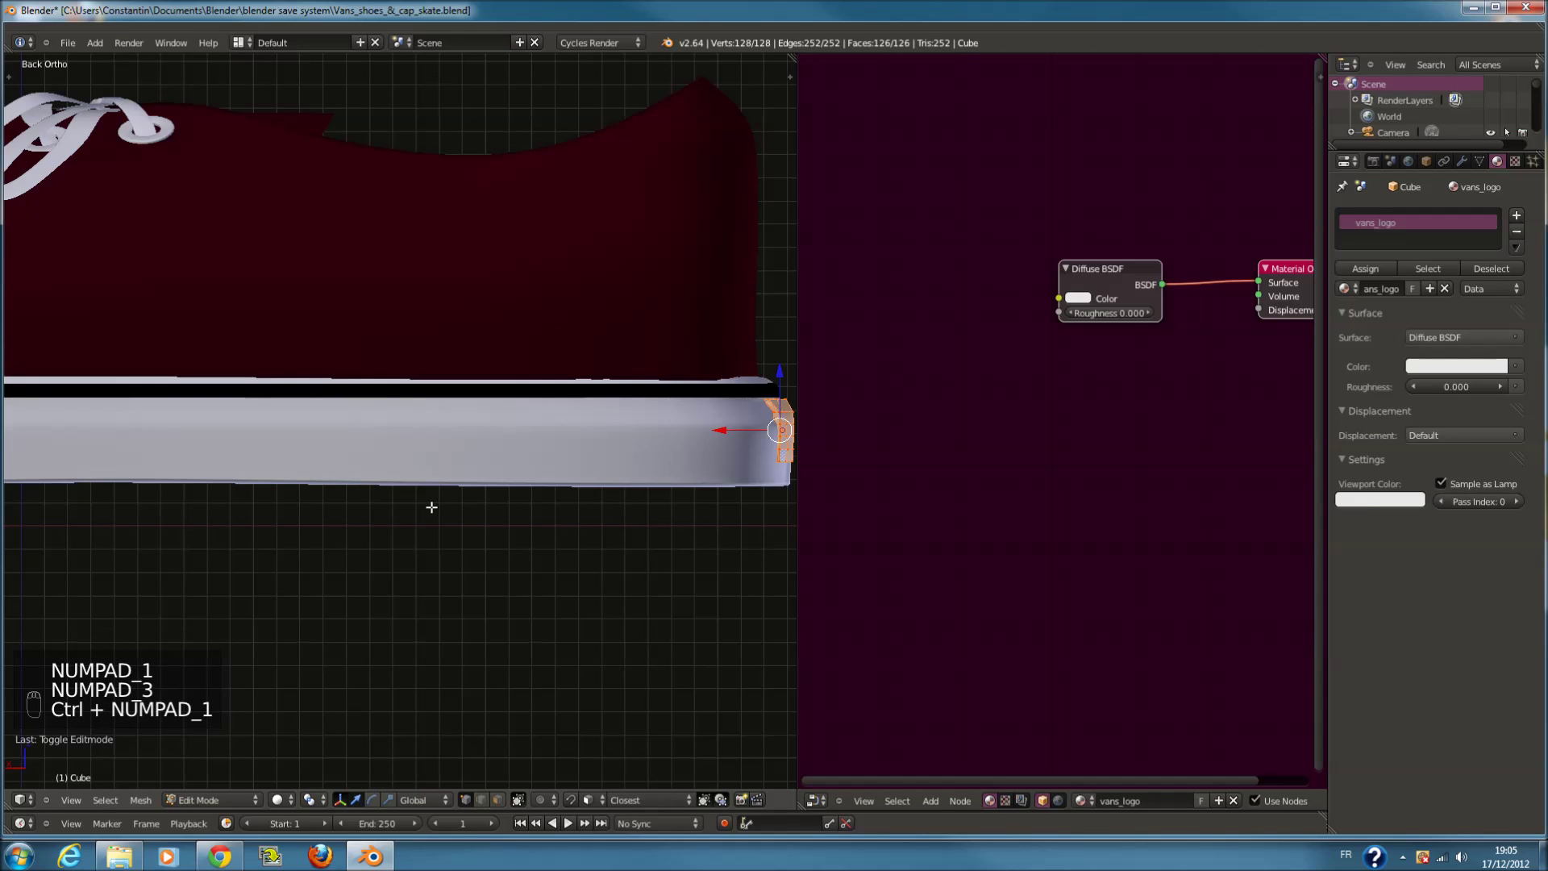
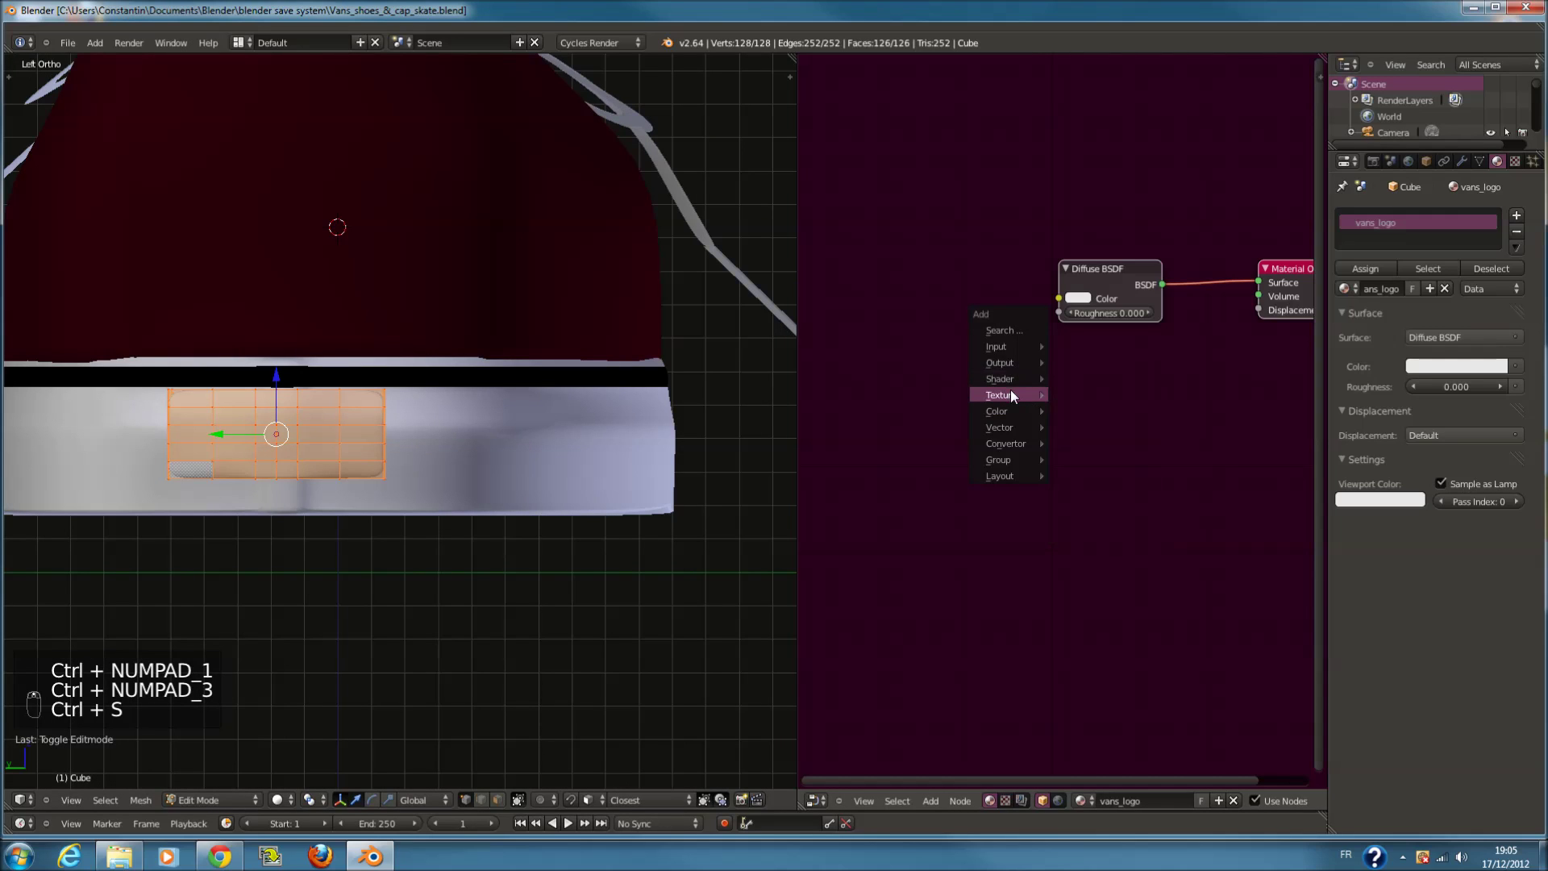
Add an Image Texture node to the vans_logo patch's material
key(shift+a)
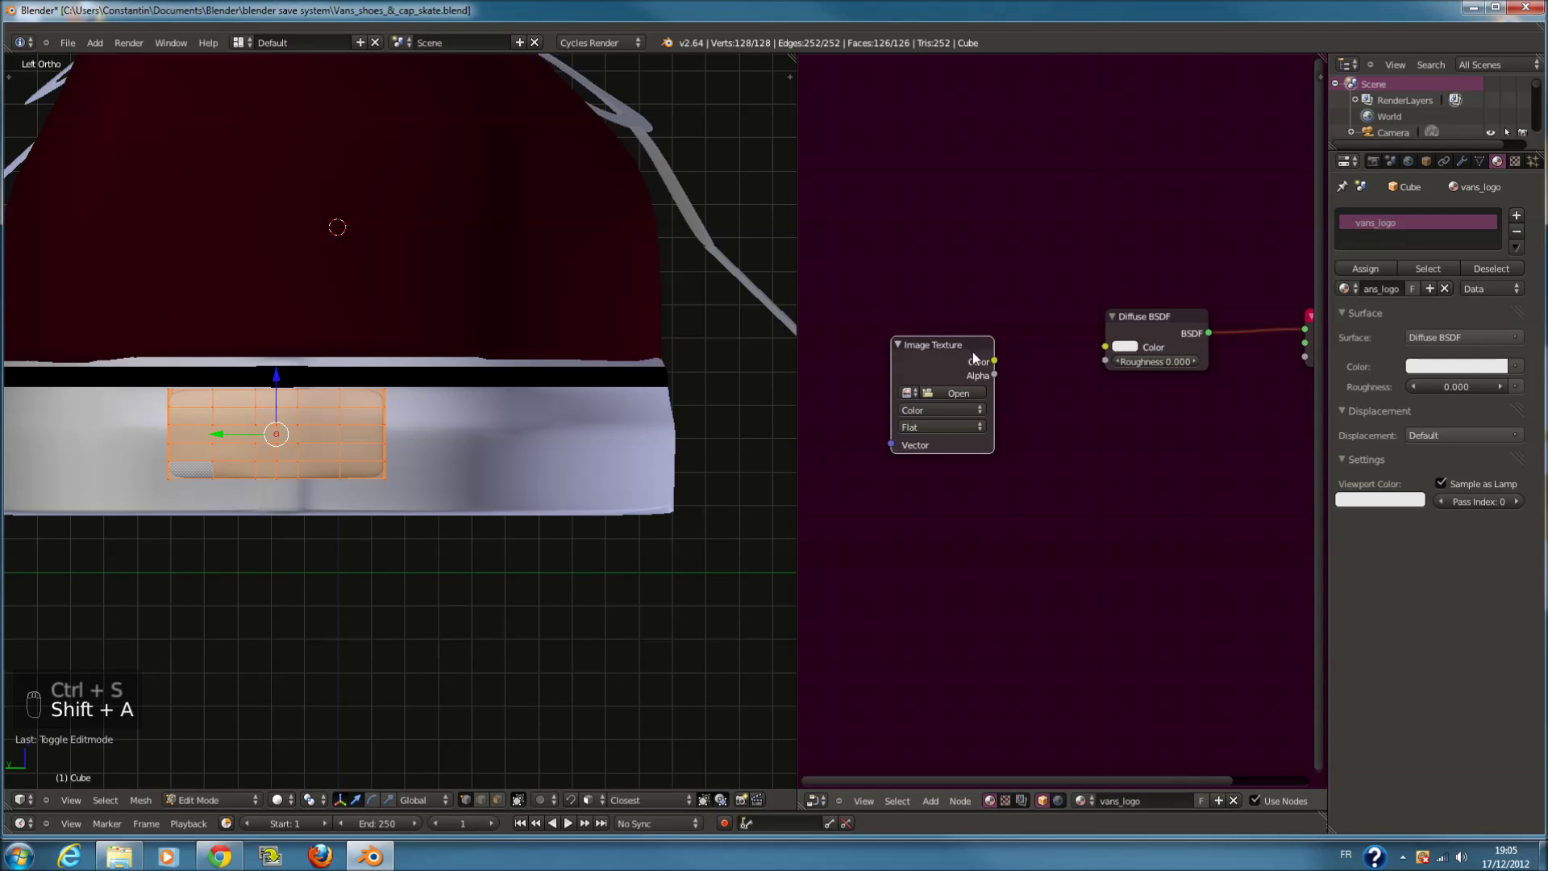
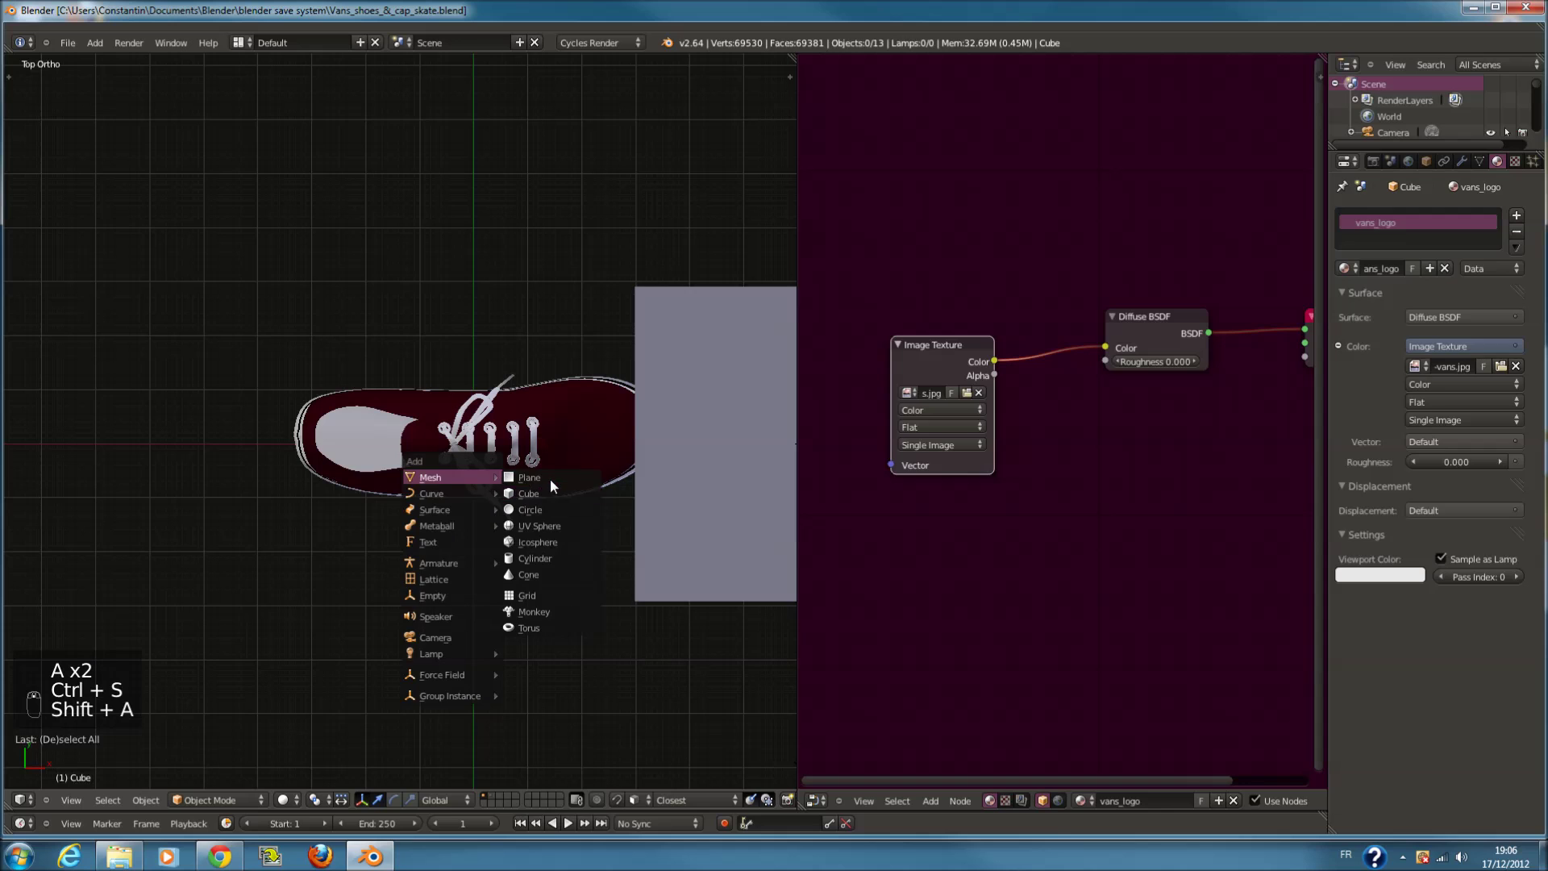
Add a plane, scale it and move it up above the shoe as a light
click(558, 483)
key(s)
drag(750, 477, 408, 439)
key(z)
drag(565, 436, 375, 437)
drag(543, 442, 358, 503)
key(KP_0)
key(z)
middle_click(360, 502)
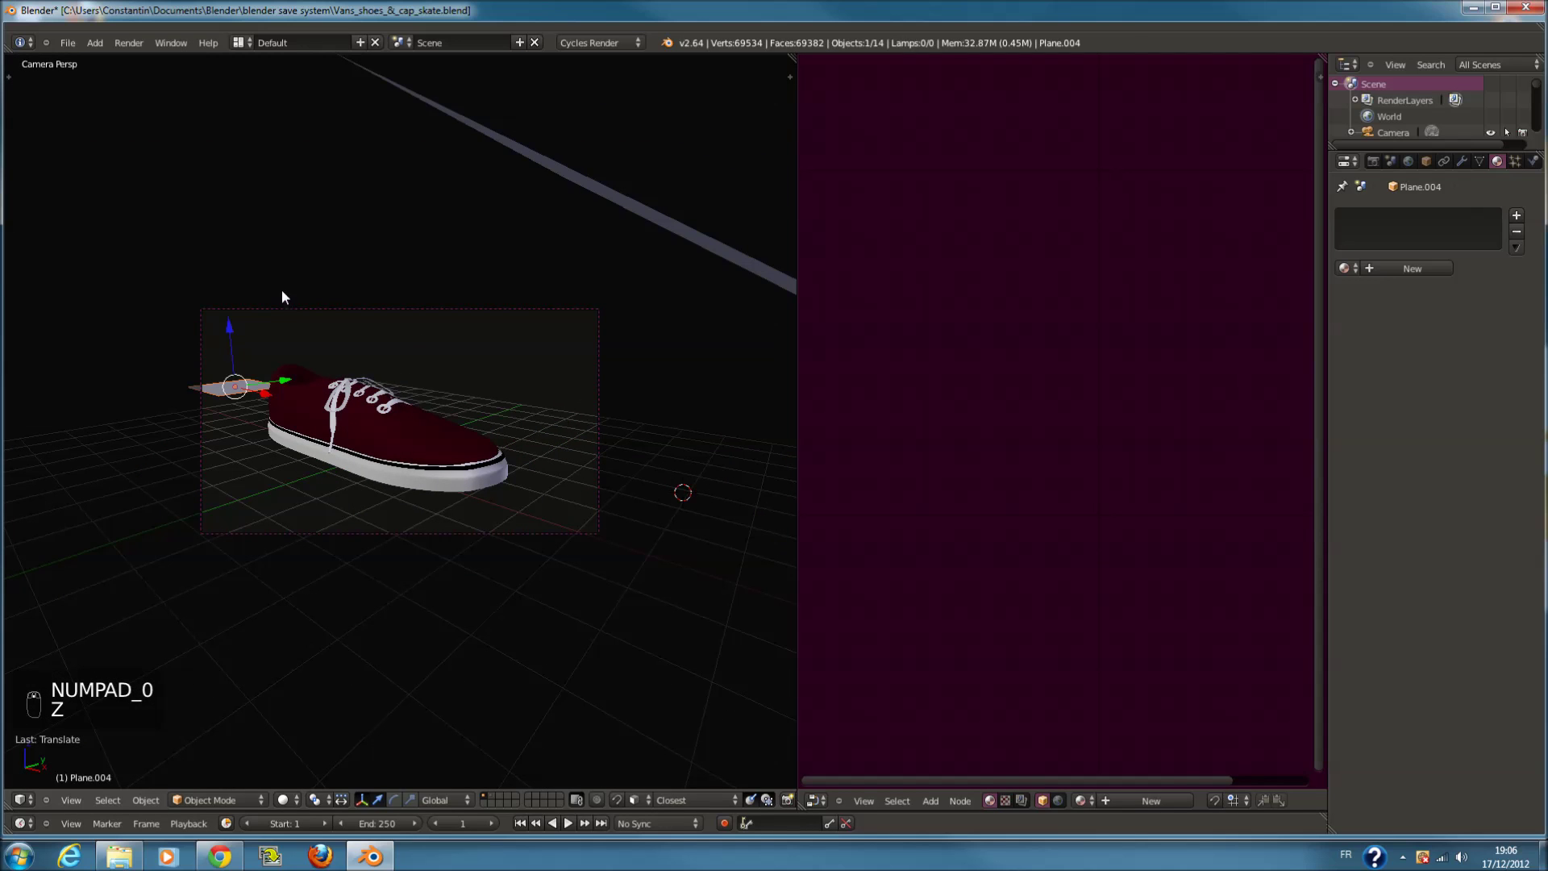
drag(236, 331, 243, 199)
Rotate the plane and give it a new material light_1 with an Emission surface
key(KP_1)
key(r)
drag(473, 212, 1388, 266)
key(s)
key(KP_0)
key(s)
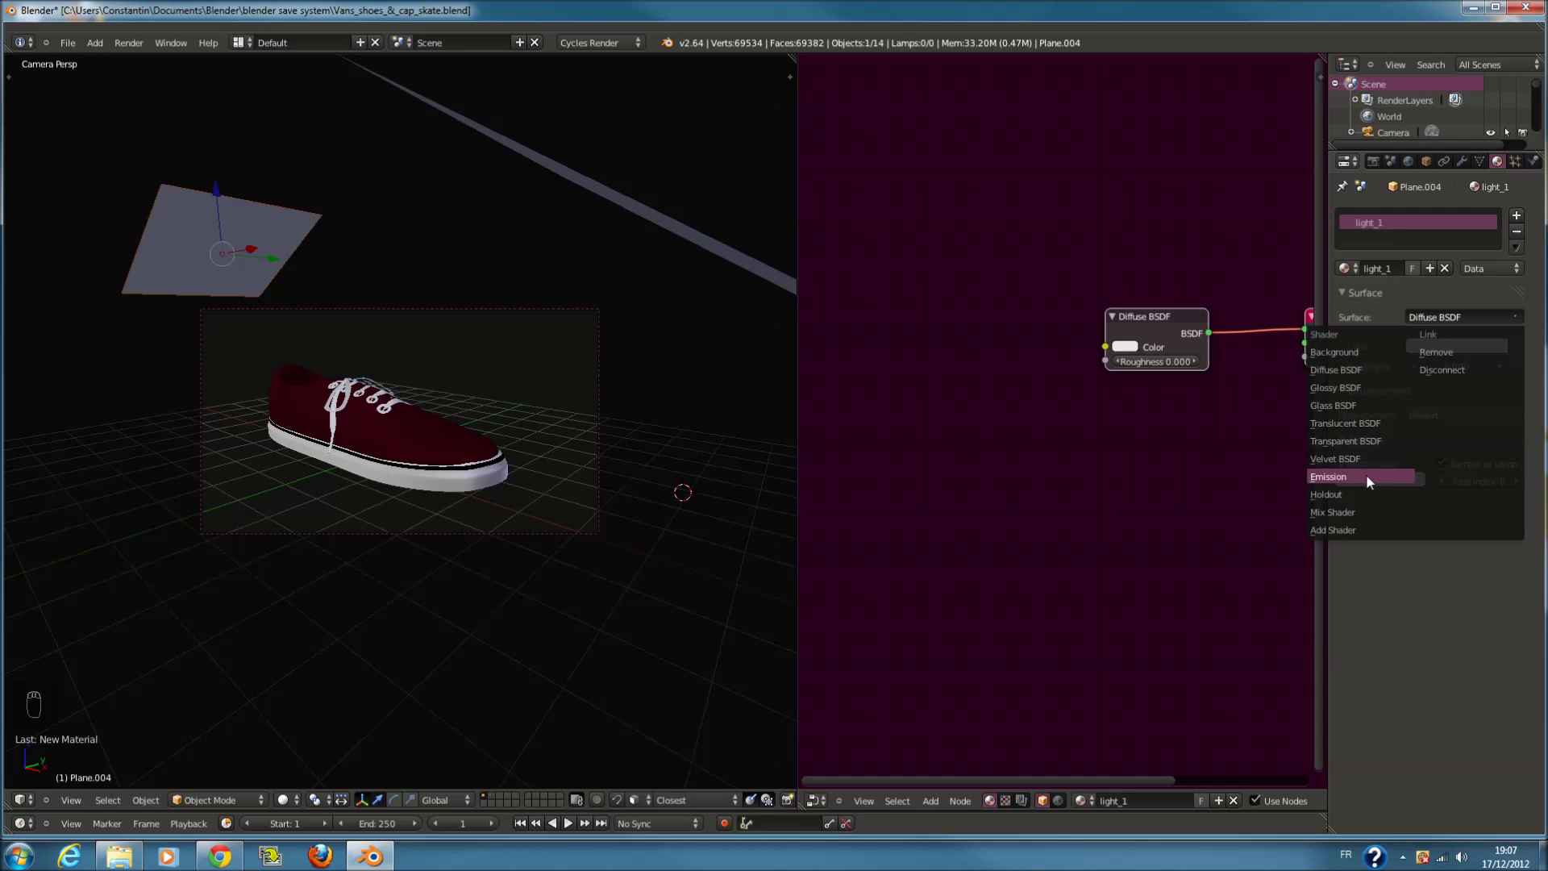
Preview the lit scene, raise the plane's emission strength to 2 and move it over the shoe
drag(299, 807, 598, 522)
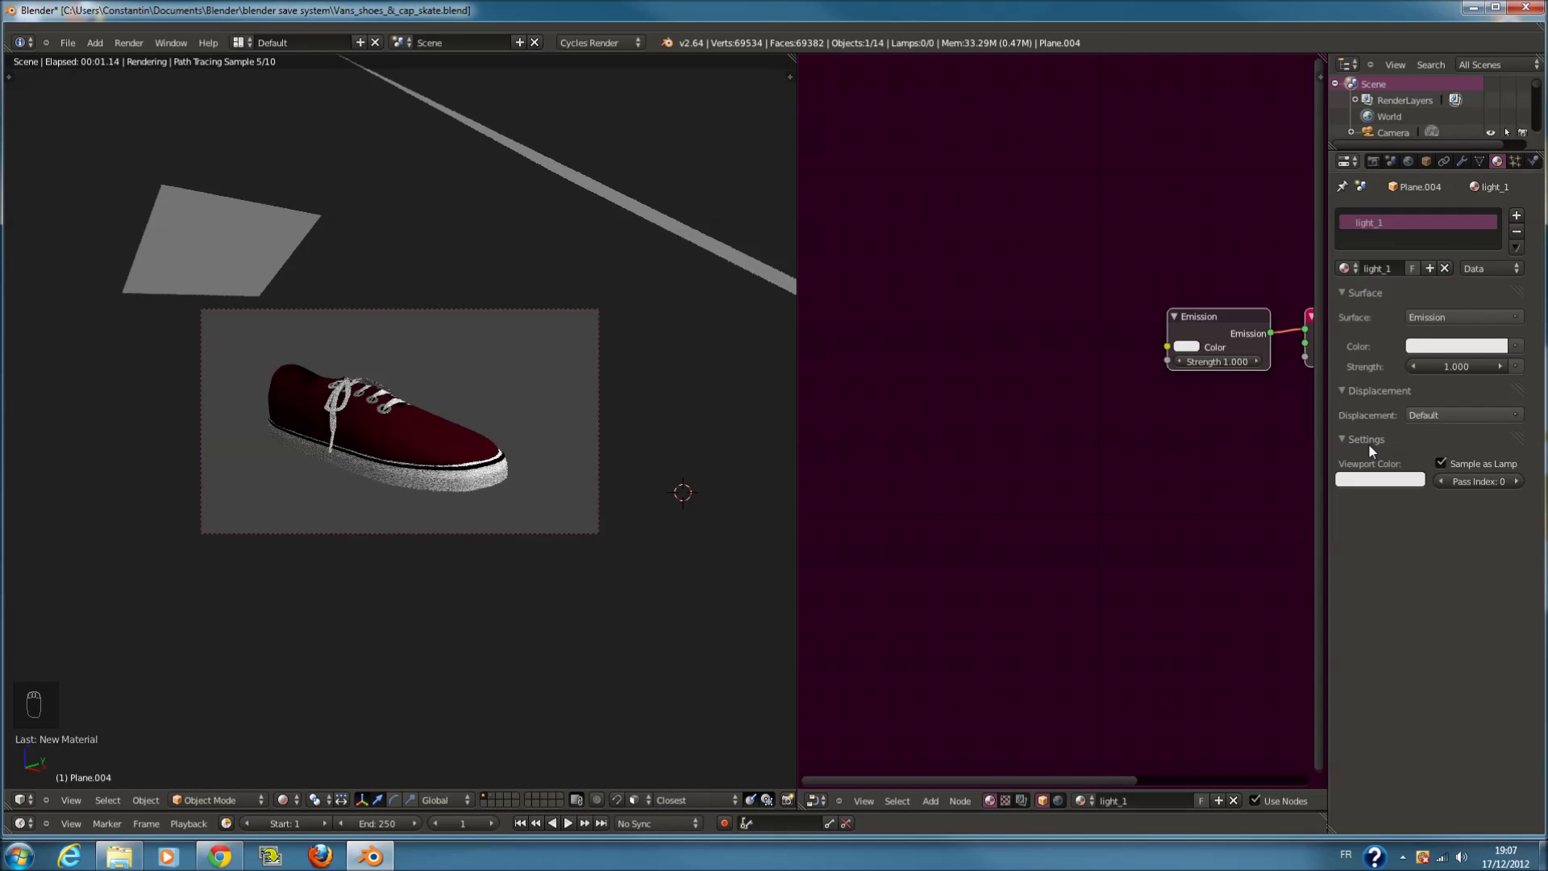
drag(1467, 369, 1461, 367)
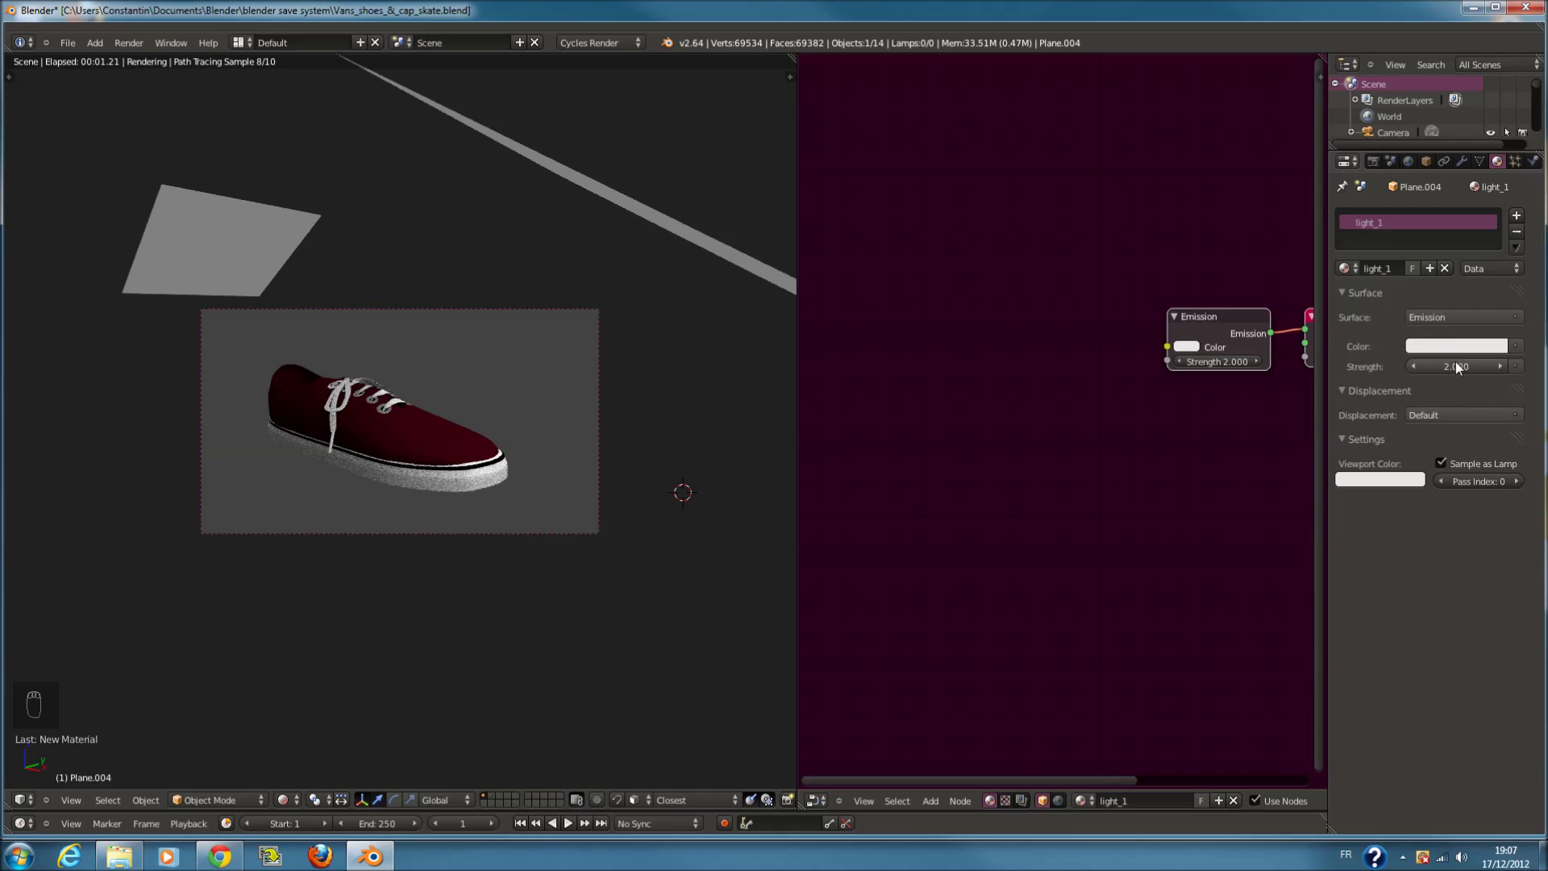
drag(276, 235, 253, 430)
key(KP_7)
key(z)
key(z)
key(r)
drag(487, 231, 446, 573)
key(g)
key(KP_0)
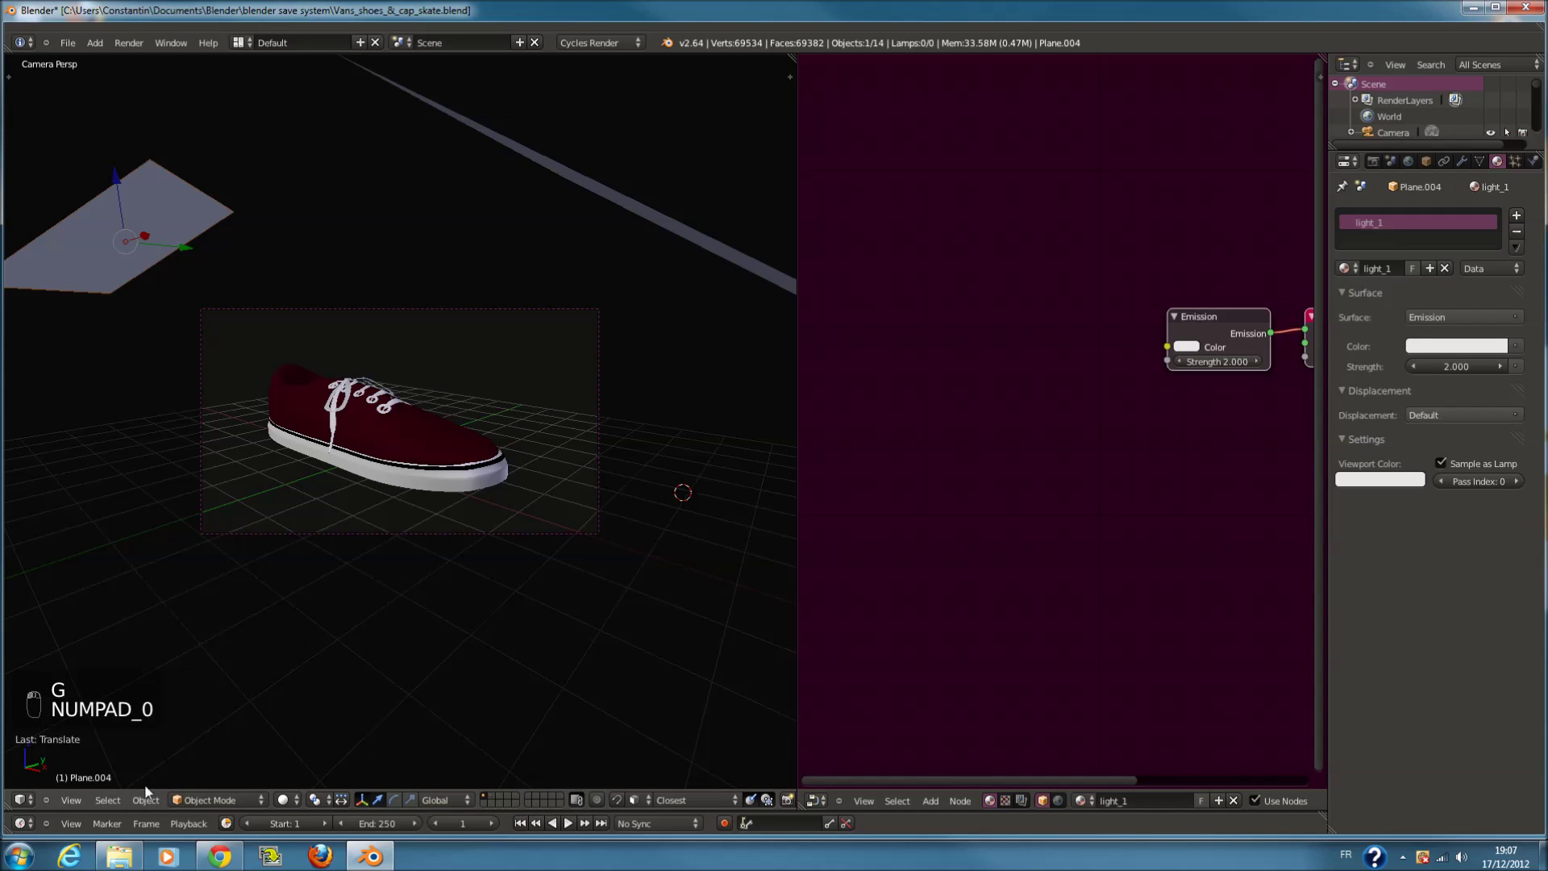
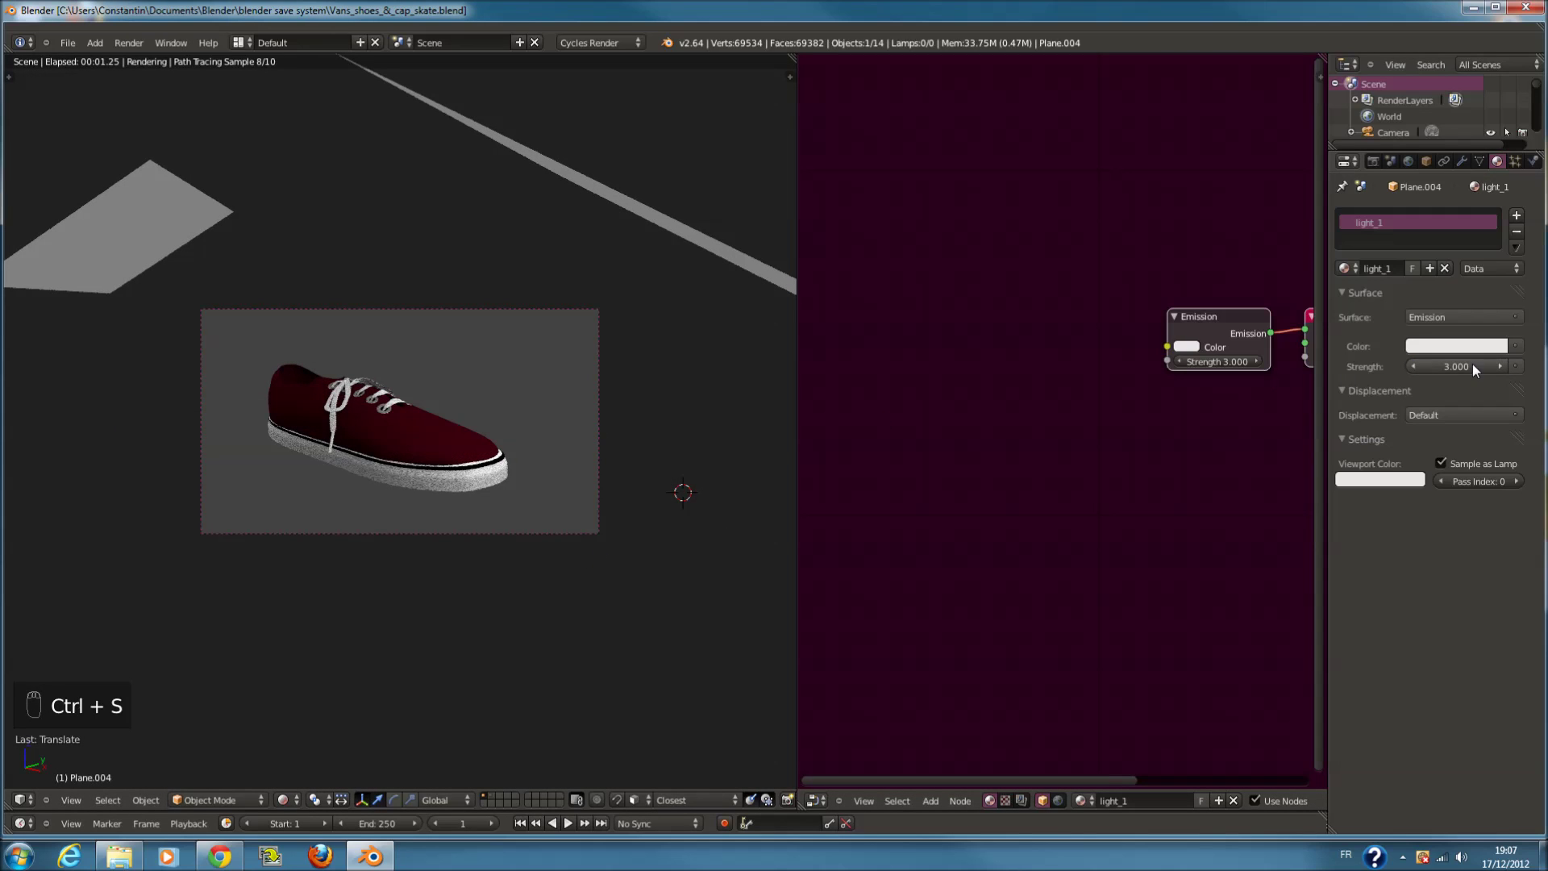
Raise the emission strength through 3 to 5, nudge the plane upper-left and save
click(335, 539)
drag(334, 536, 412, 519)
key(ctrl+s)
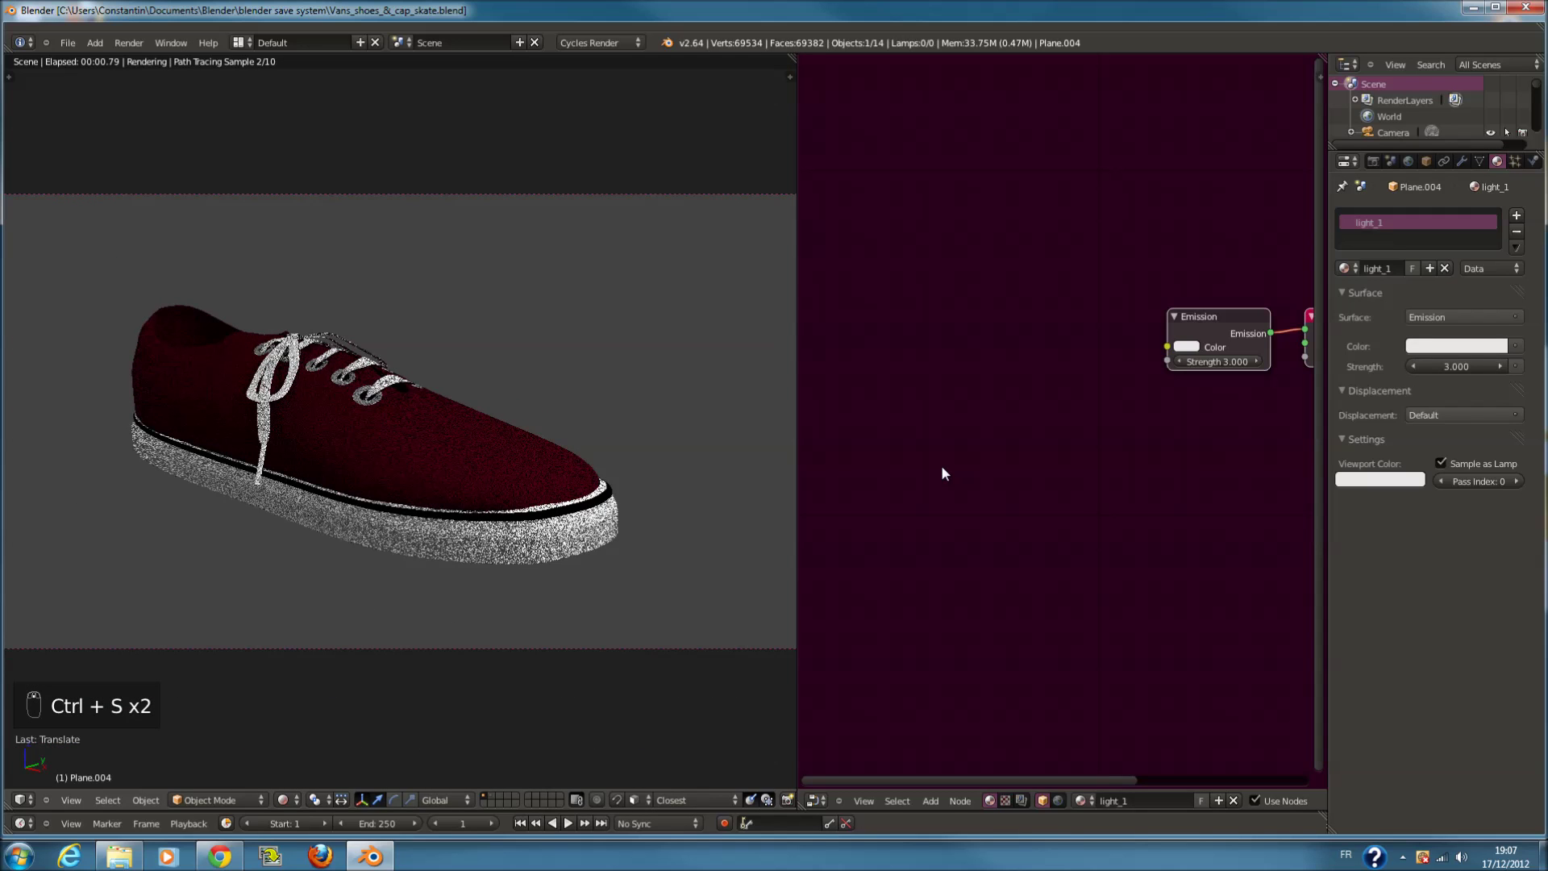
drag(1477, 356, 611, 503)
key(ctrl+s)
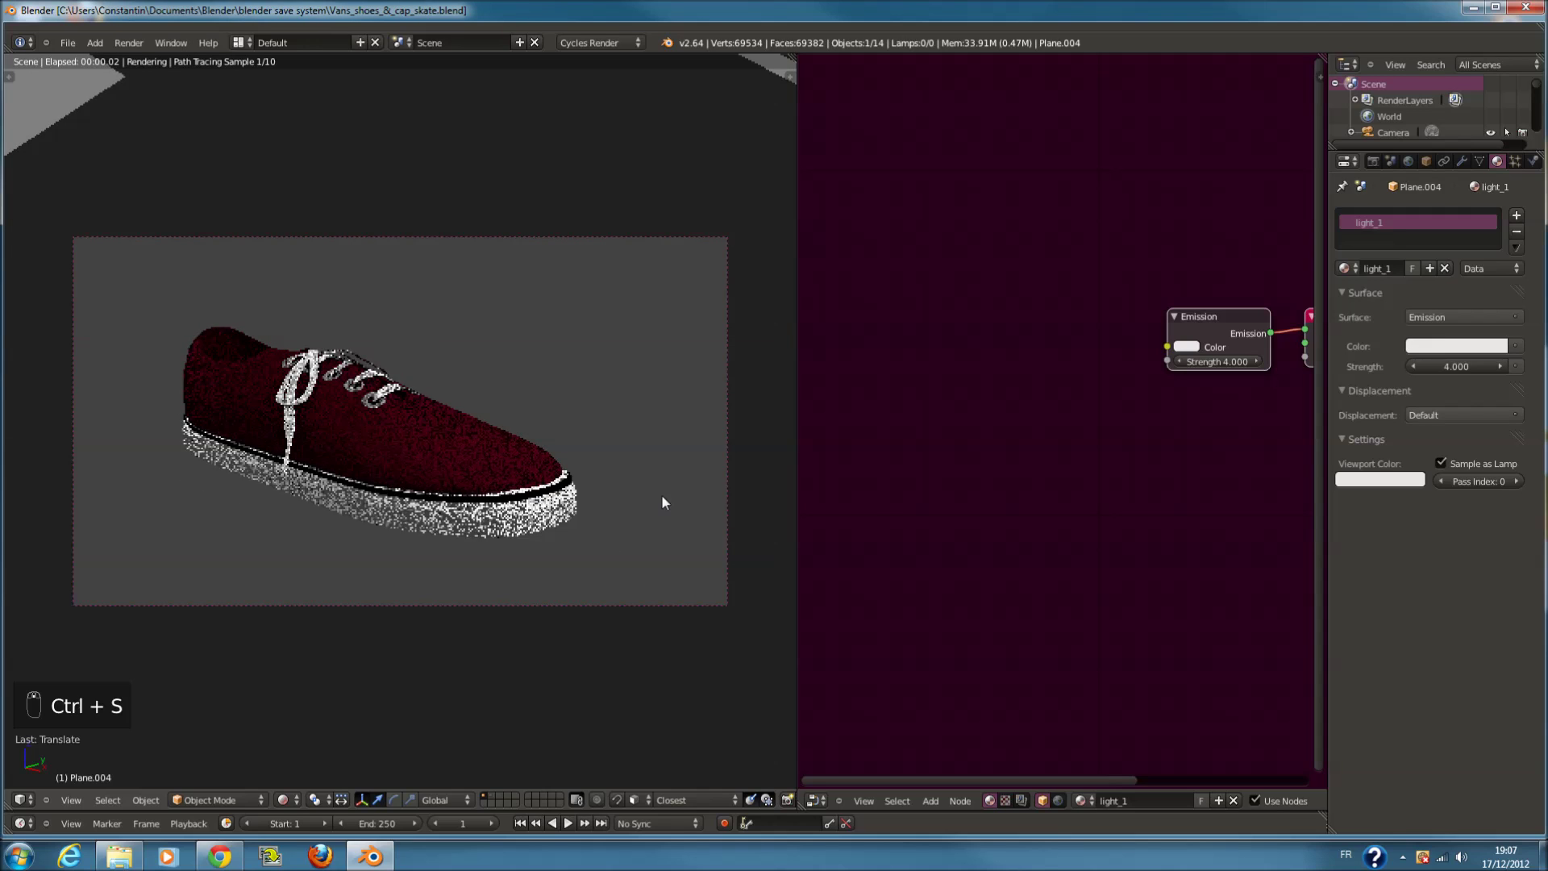
drag(1472, 369, 313, 449)
key(ctrl+s)
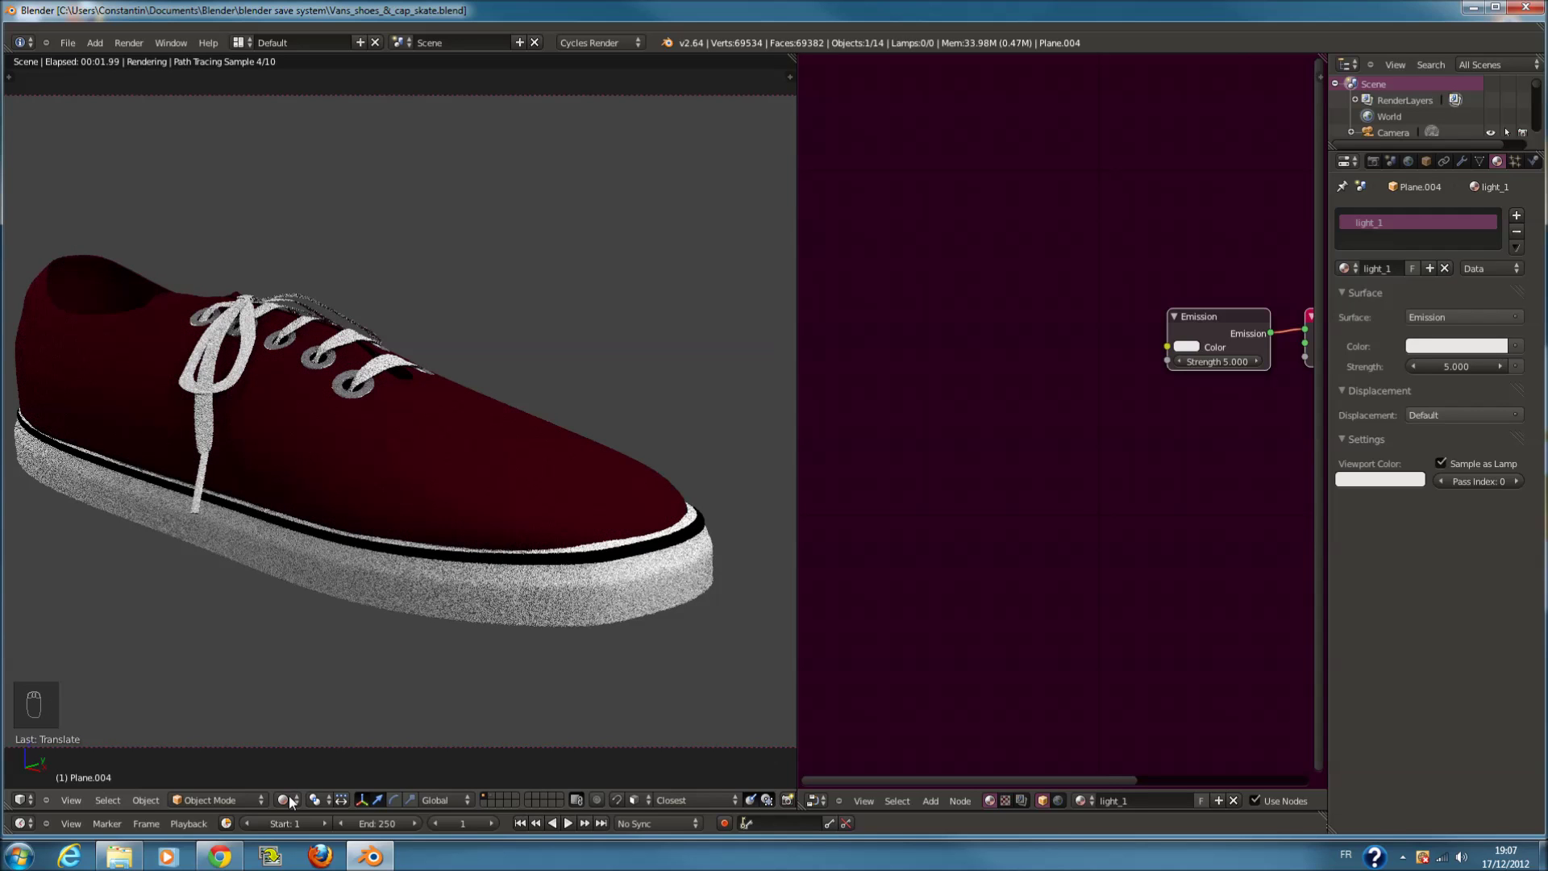
drag(295, 802, 304, 779)
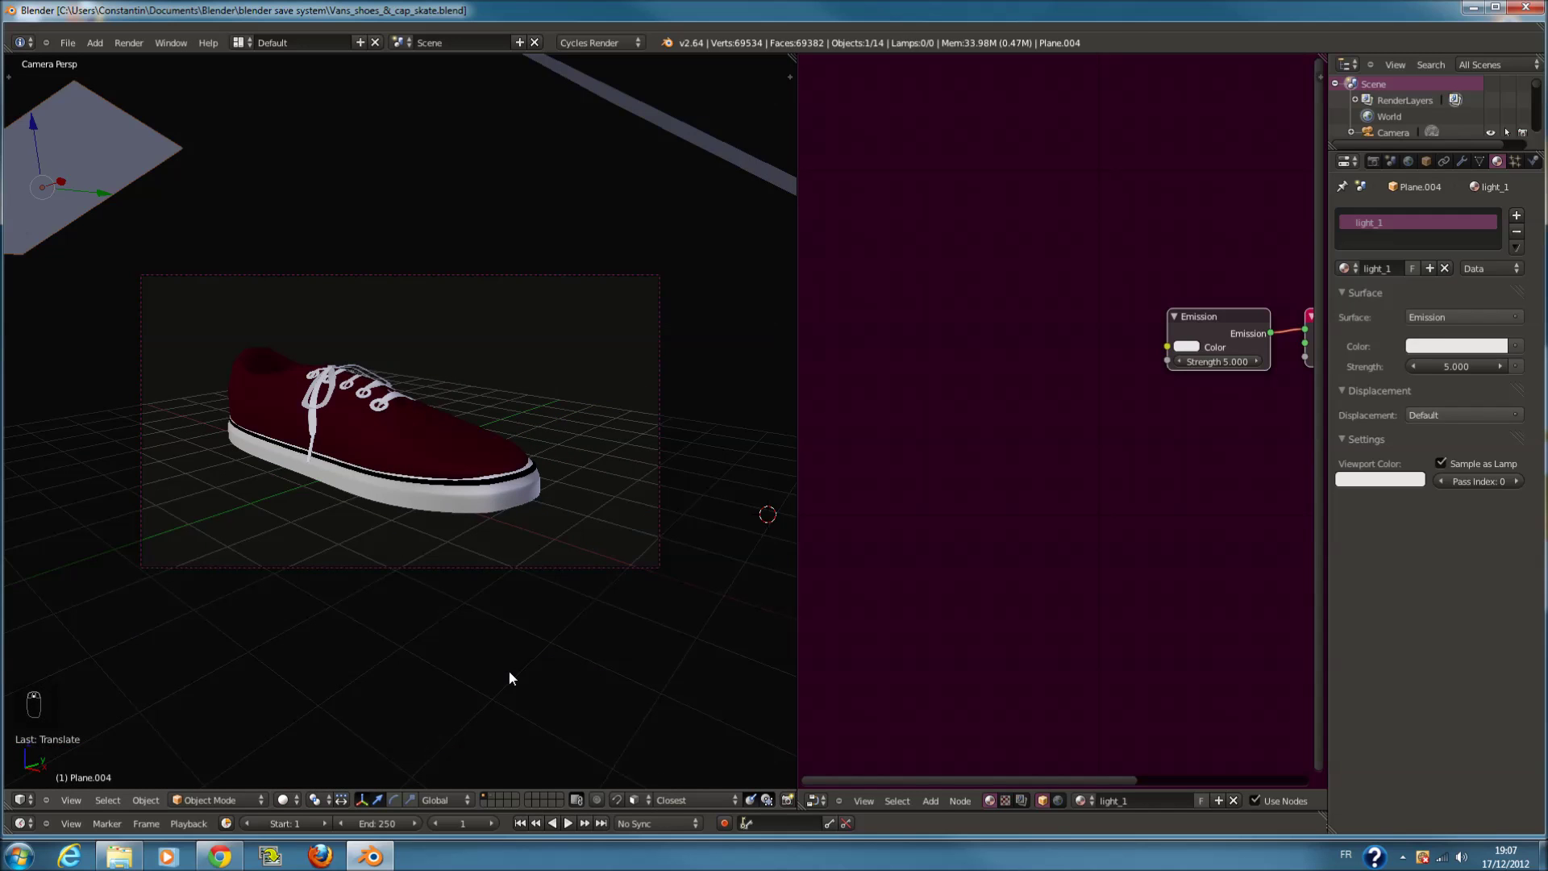
key(ctrl+s)
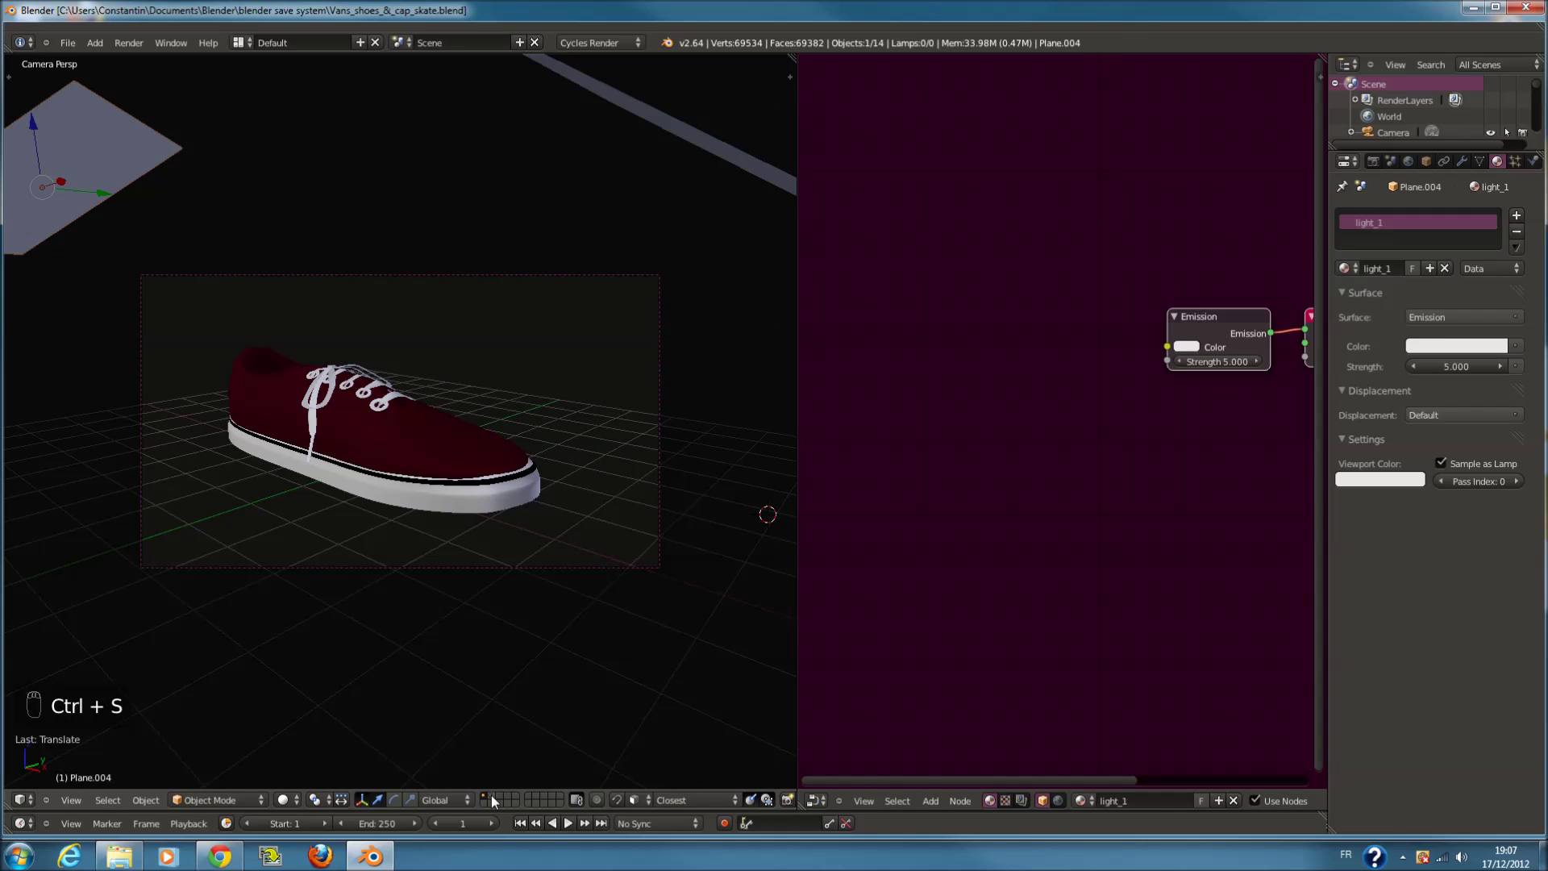
Bring the red cap objects into the scene and start placing them in the top view
drag(496, 798, 394, 555)
key(KP_7)
key(shift+a)
key(c)
drag(515, 436, 664, 454)
key(z)
key(s)
drag(664, 454, 763, 484)
key(m)
key(ctrl+z)
key(c)
Select the red cap, roughly move and scale it, checking from side and front views
right_click(480, 486)
key(ctrl+z)
key(ctrl+z)
key(c)
drag(579, 502, 490, 513)
key(s)
drag(494, 543, 597, 576)
key(m)
drag(490, 800, 532, 544)
key(z)
key(KP_3)
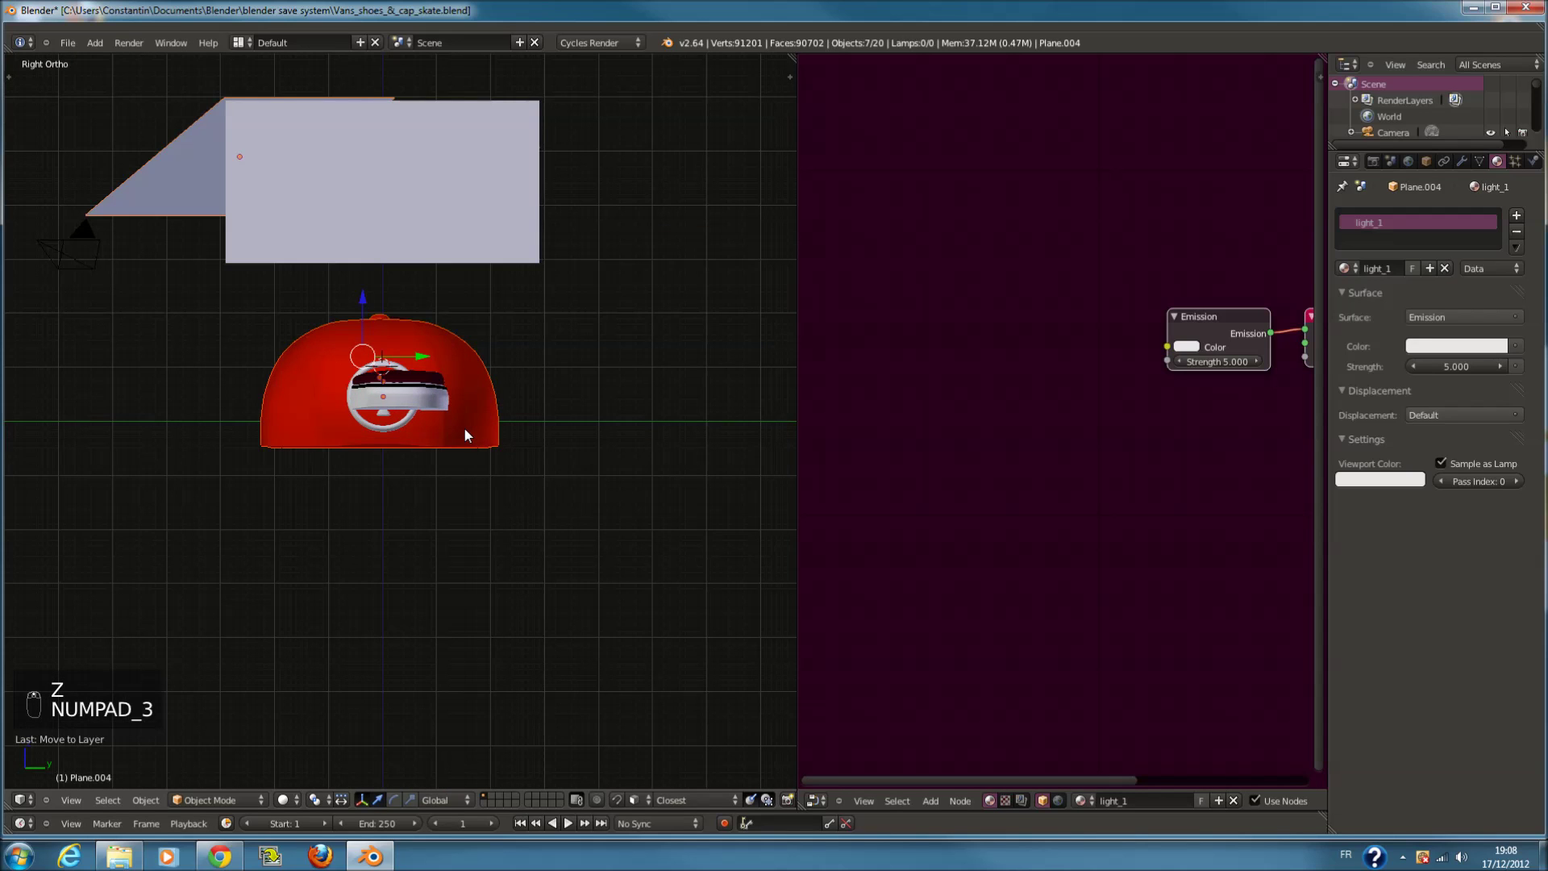
key(KP_1)
key(z)
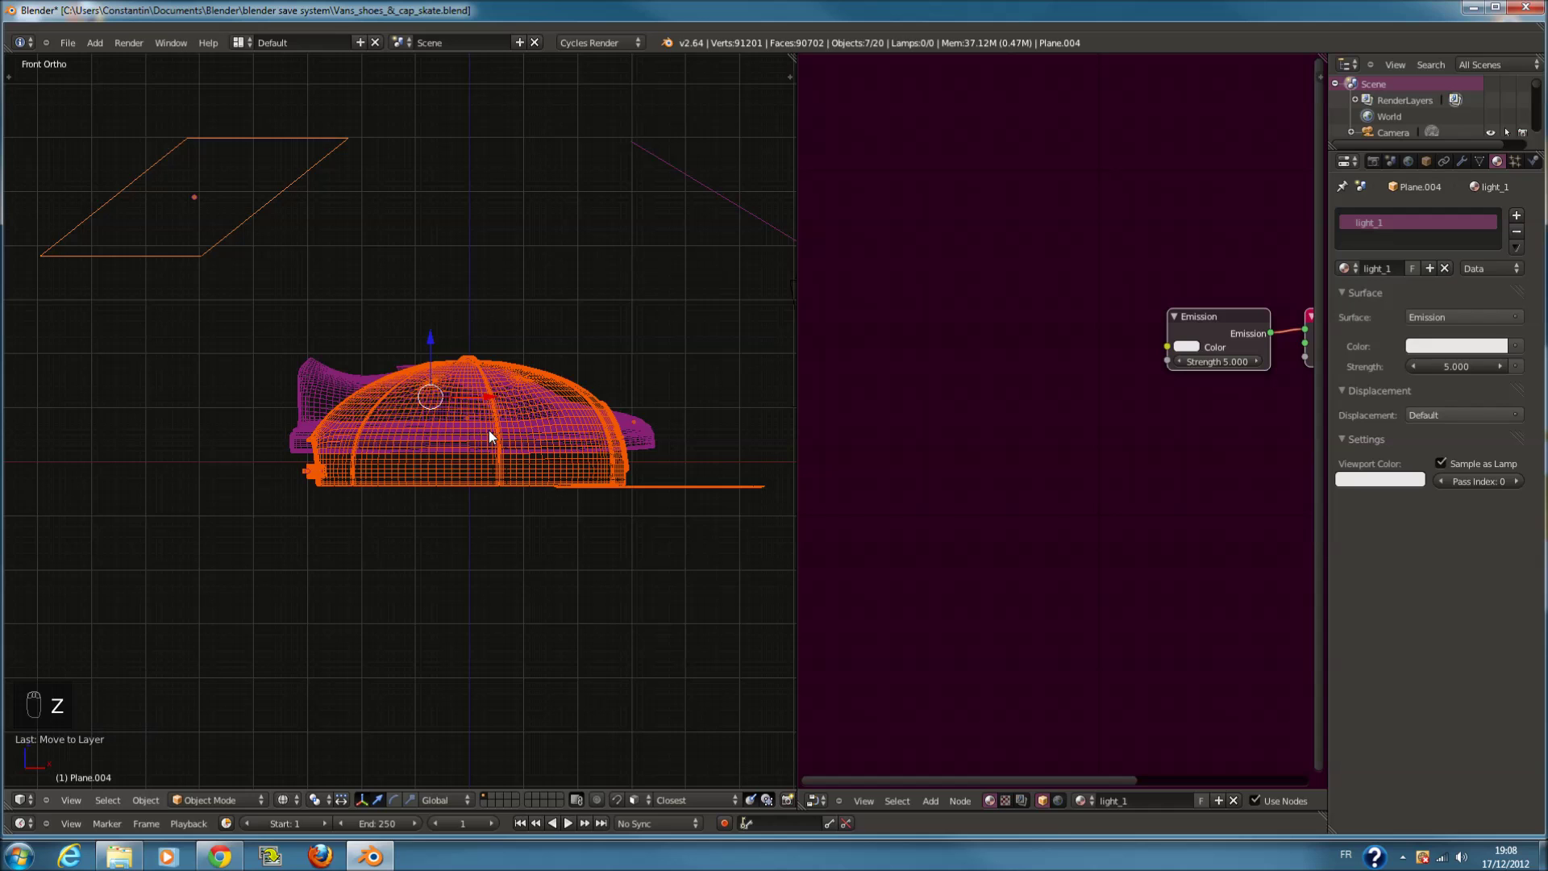
Drop the cap onto the ground beside the shoe and scale it down to match
middle_click(426, 374)
drag(443, 341, 612, 357)
drag(612, 356, 225, 221)
key(ctrl+z)
key(c)
drag(225, 220, 458, 353)
key(c)
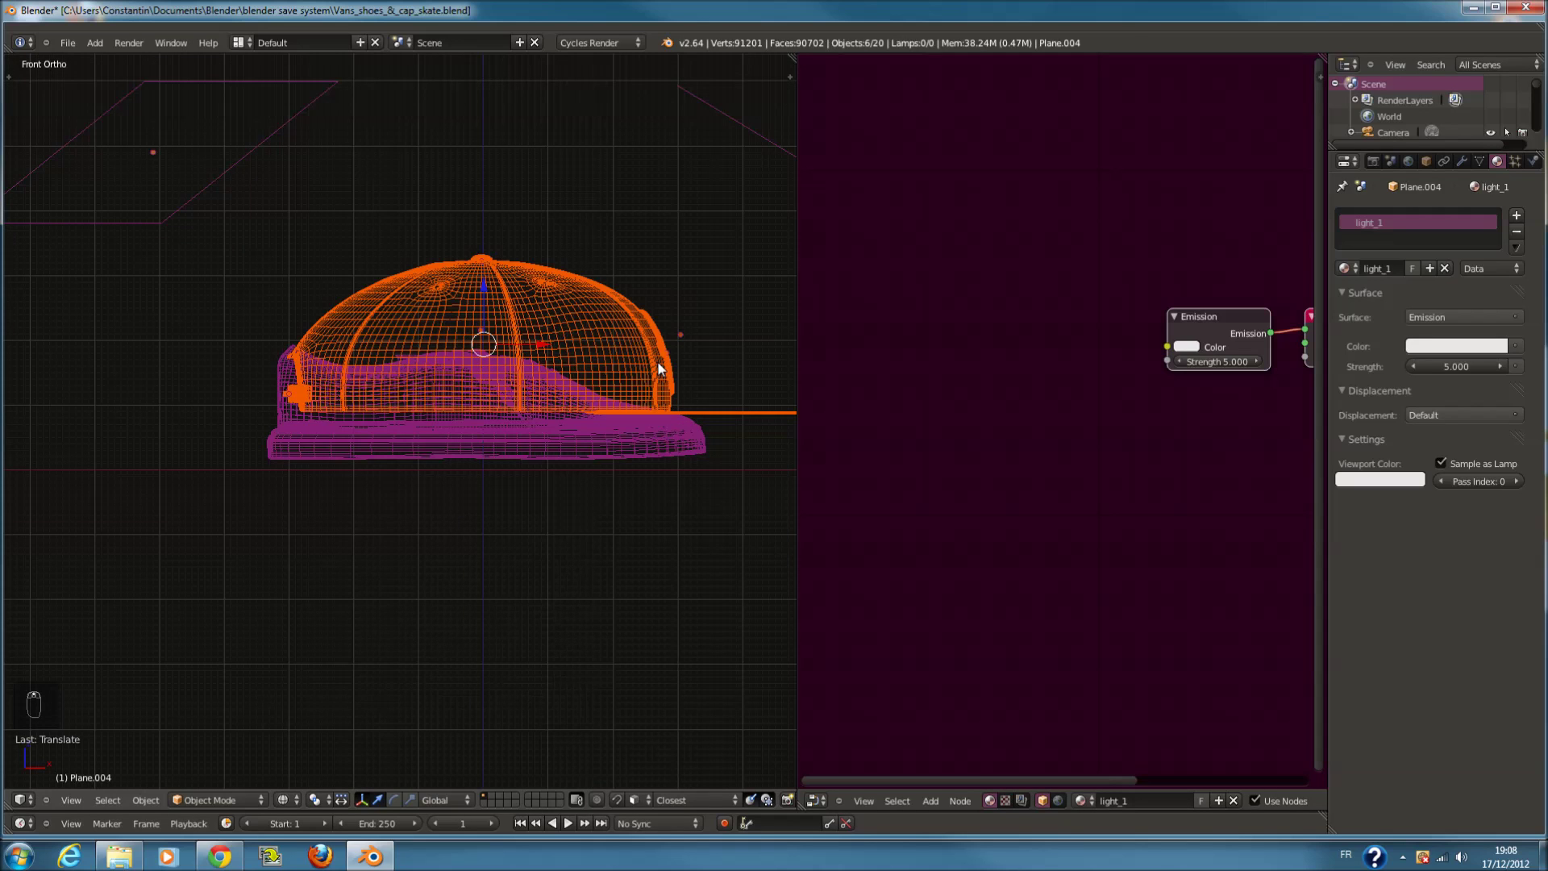
key(s)
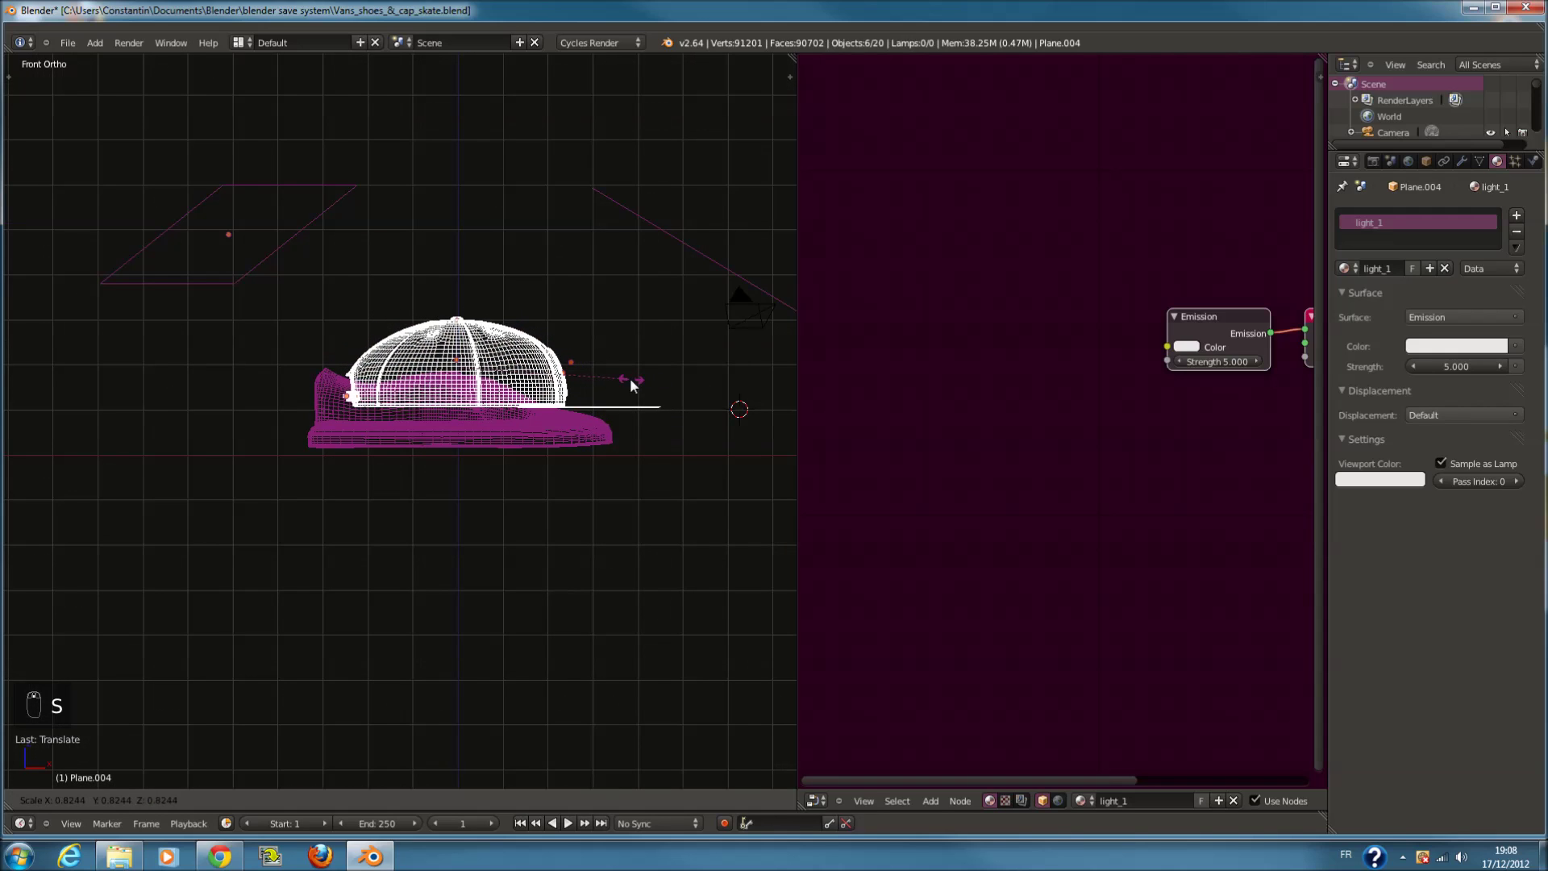
drag(584, 386, 464, 331)
key(s)
Check the composition through the camera view, select the cap's logo and save
key(KP_3)
key(z)
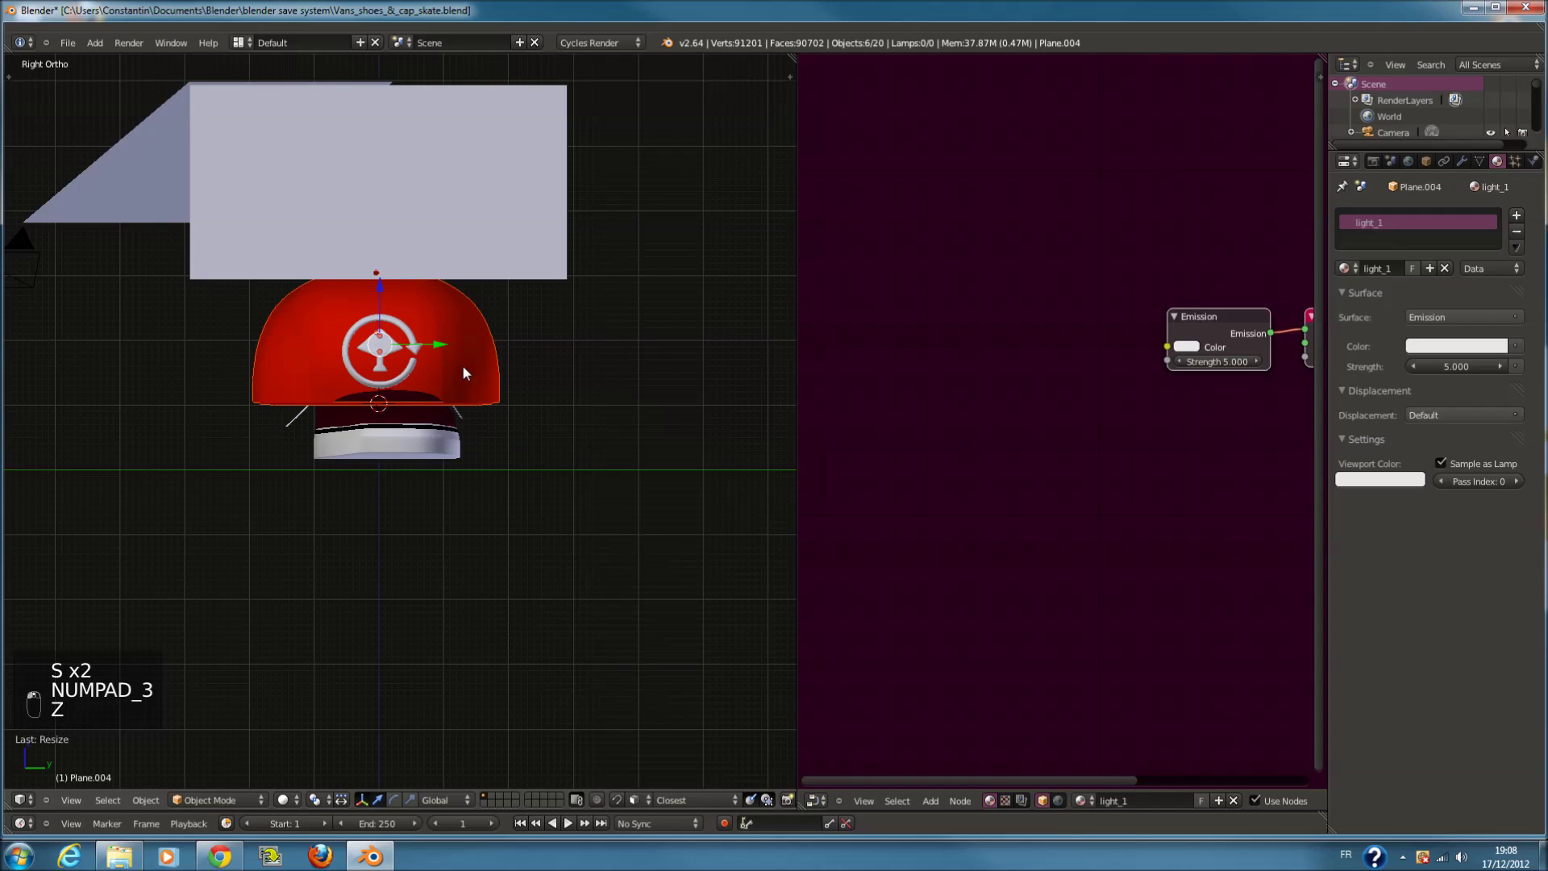
drag(234, 346, 279, 431)
key(KP_0)
key(z)
click(285, 436)
key(z)
key(ctrl+s)
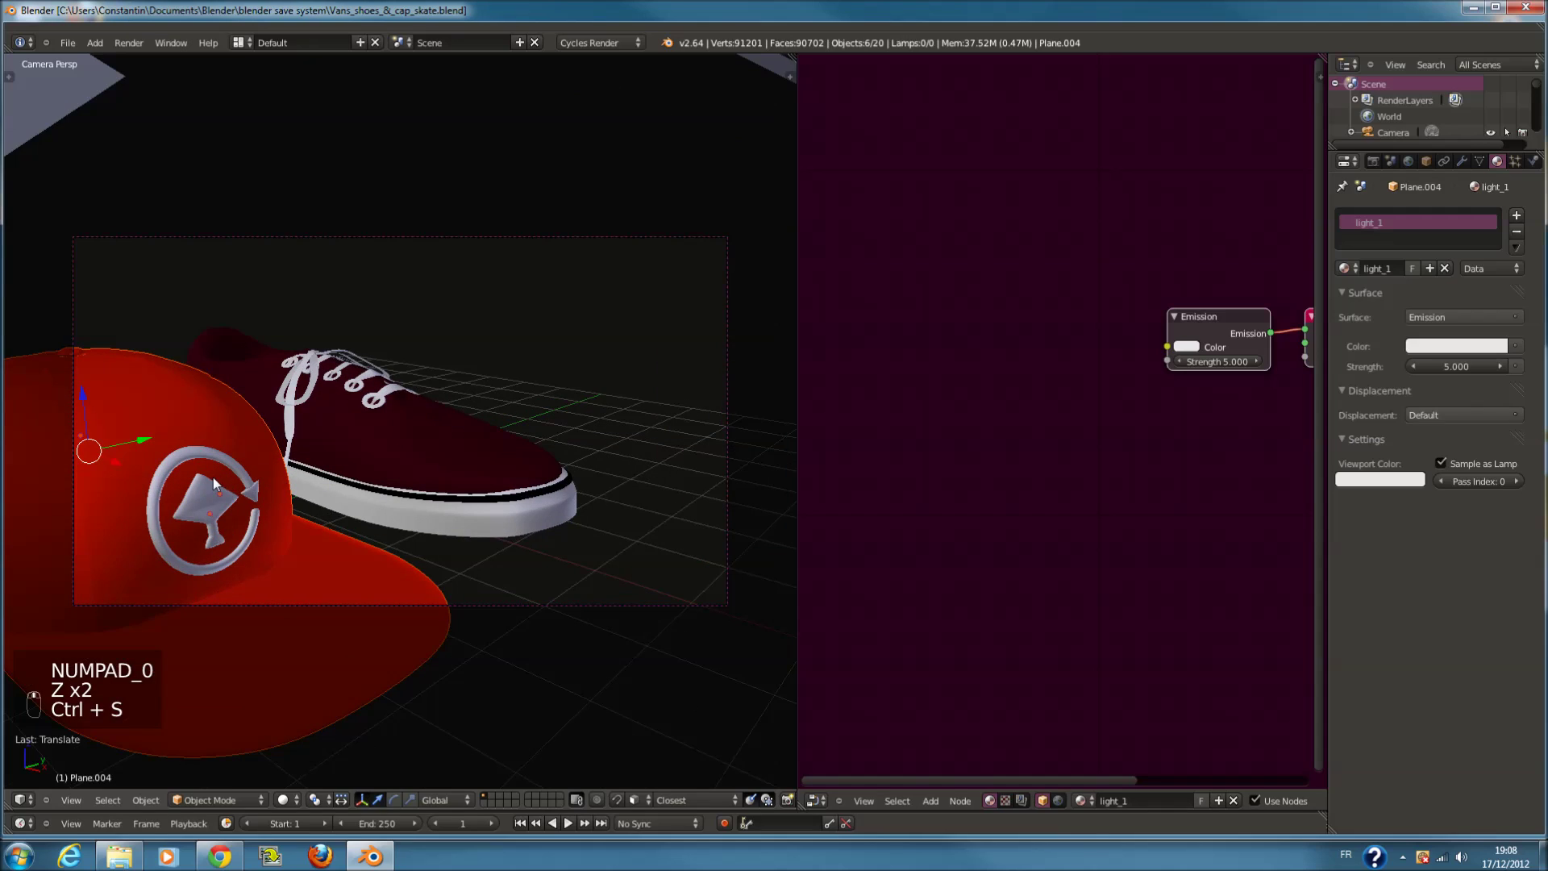
Feed a logo3.jpg Image Texture into the logo's Diffuse Color and render to check
drag(231, 497, 960, 474)
key(shift+a)
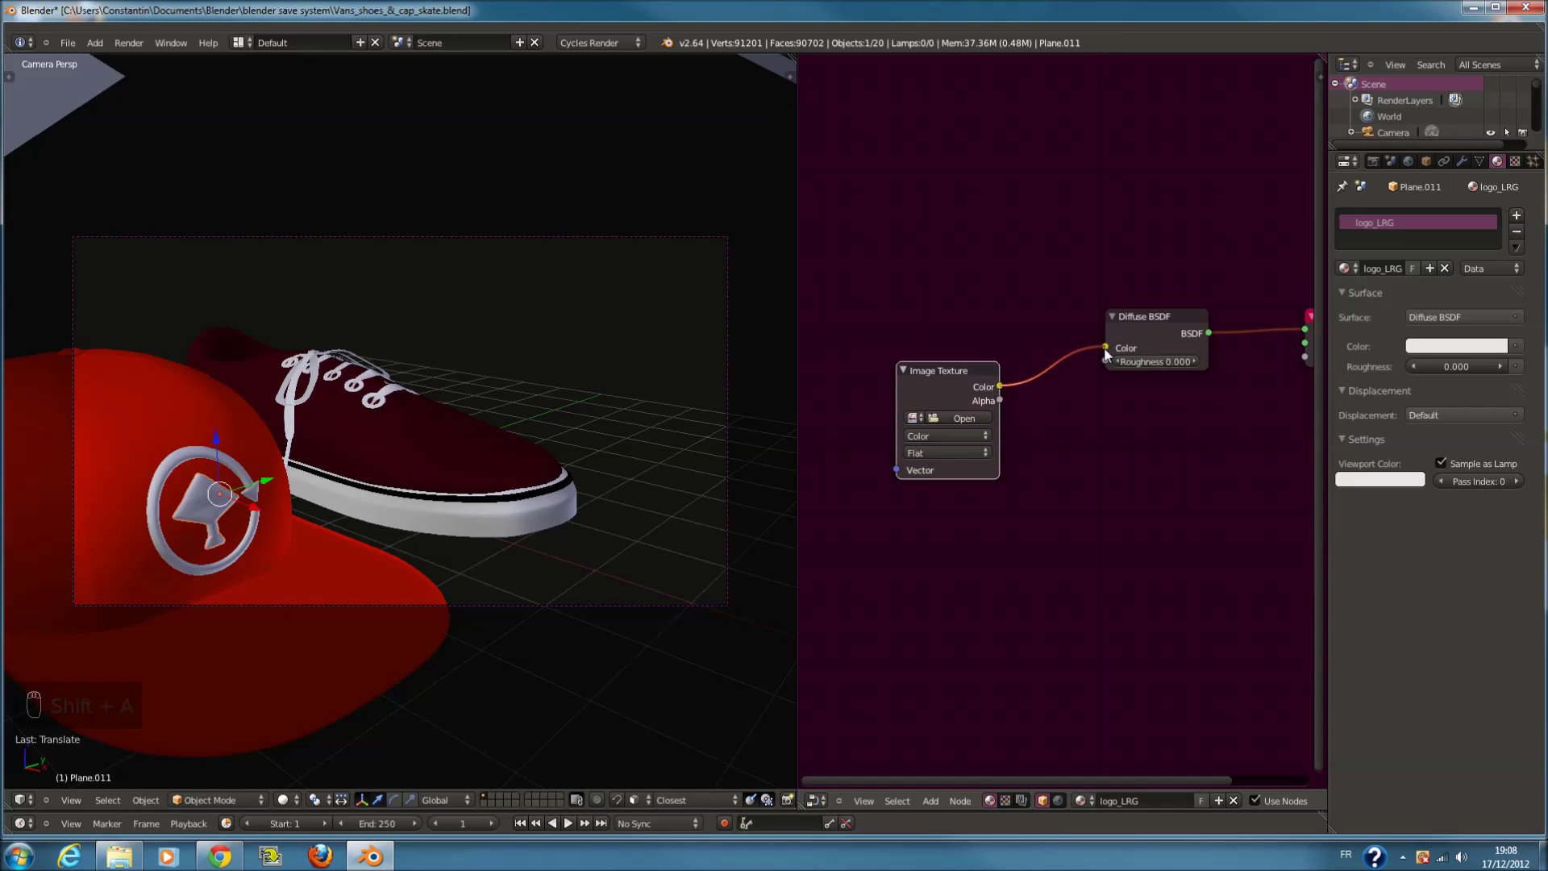
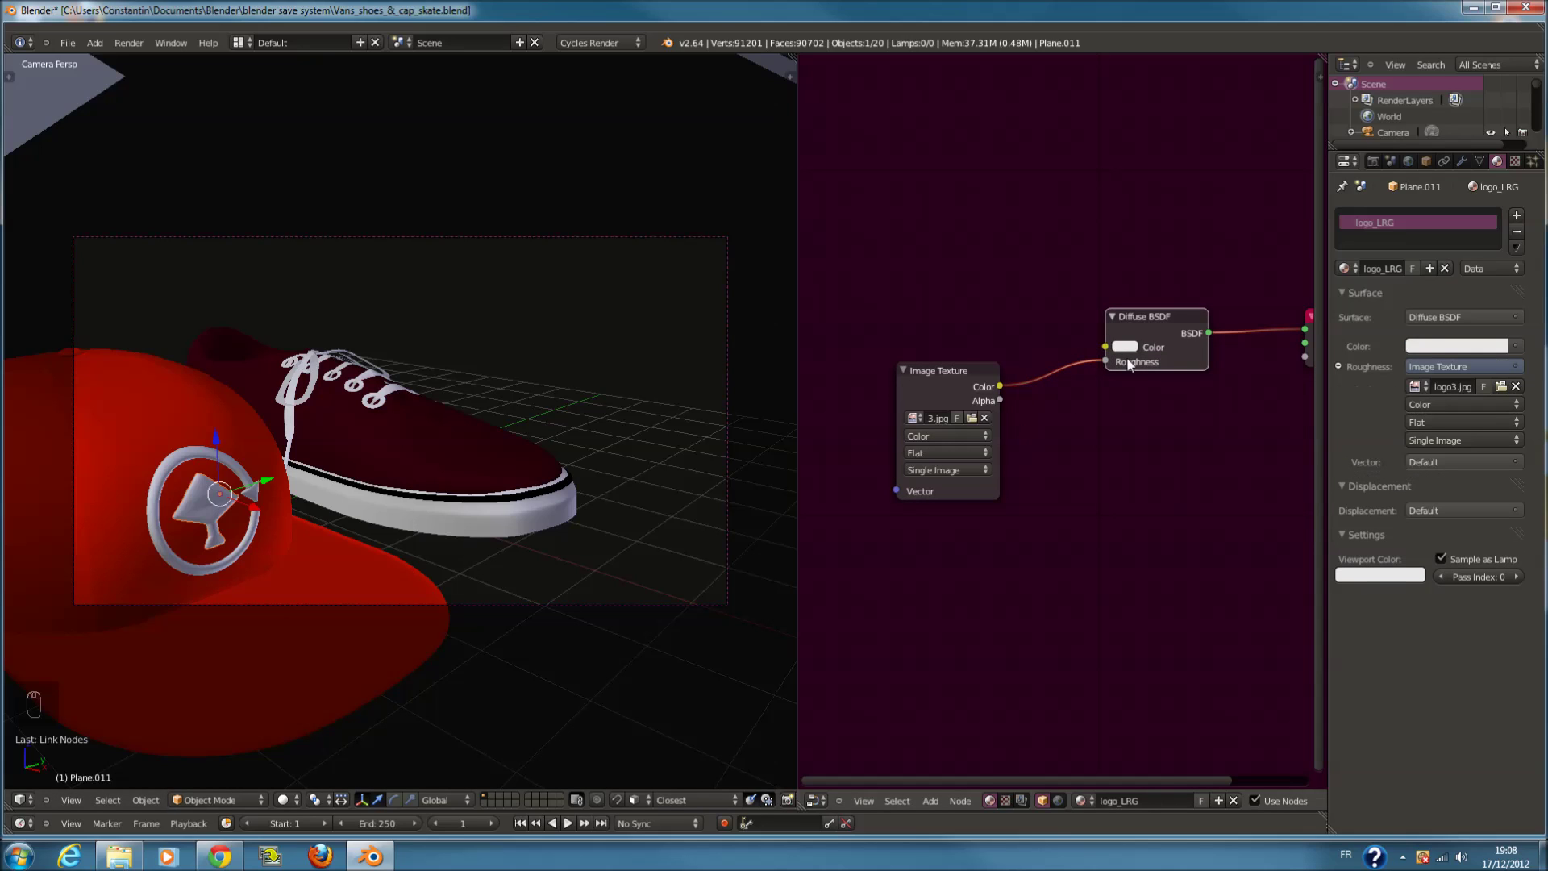
drag(290, 808, 532, 552)
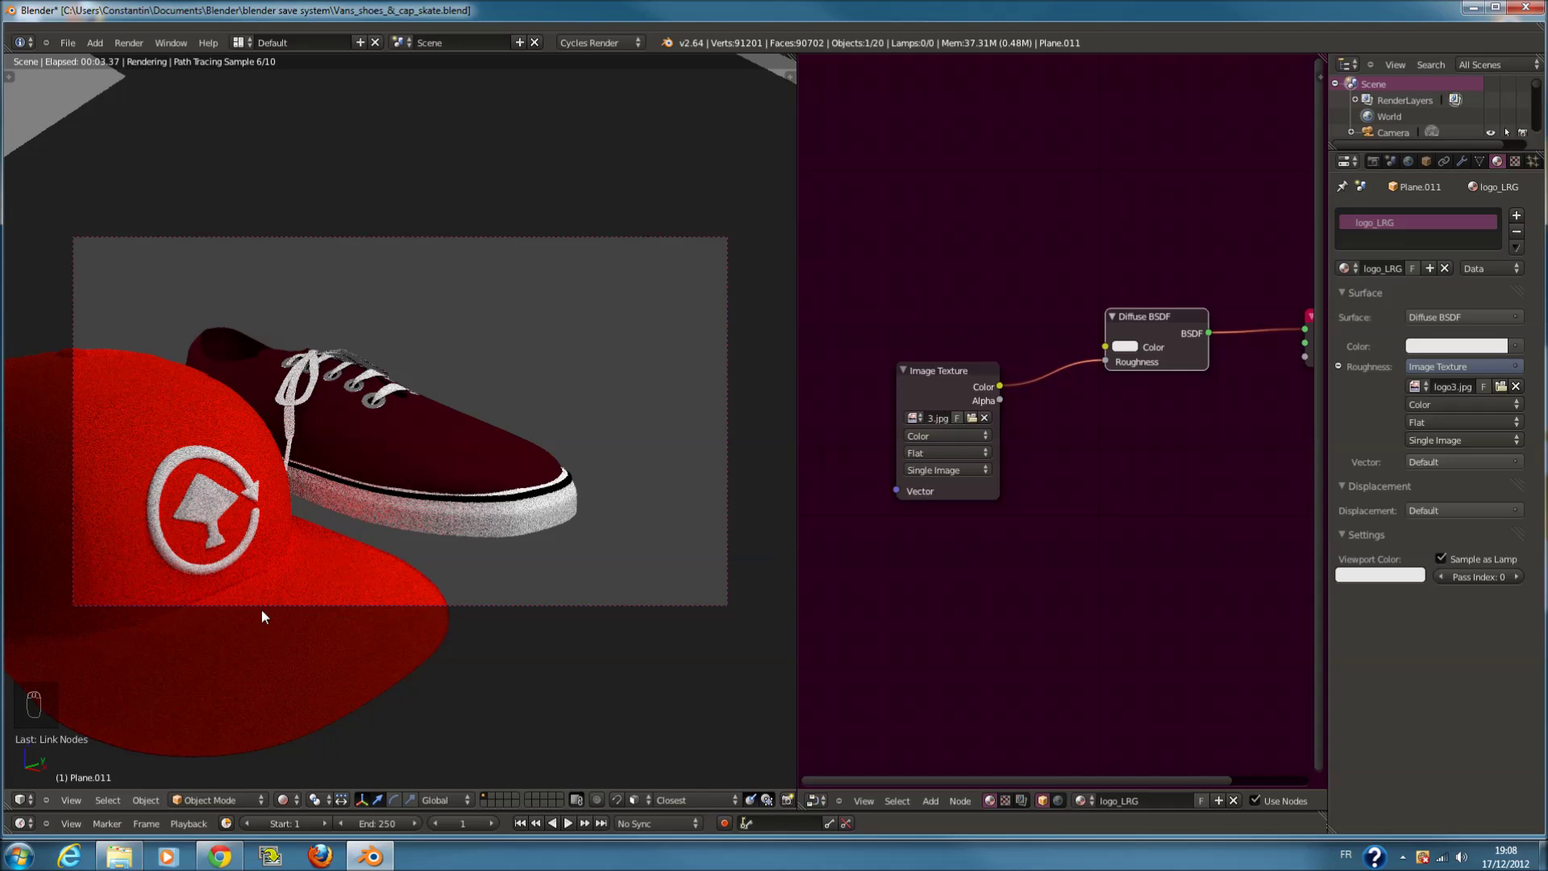
drag(288, 802, 1067, 441)
key(ctrl+s)
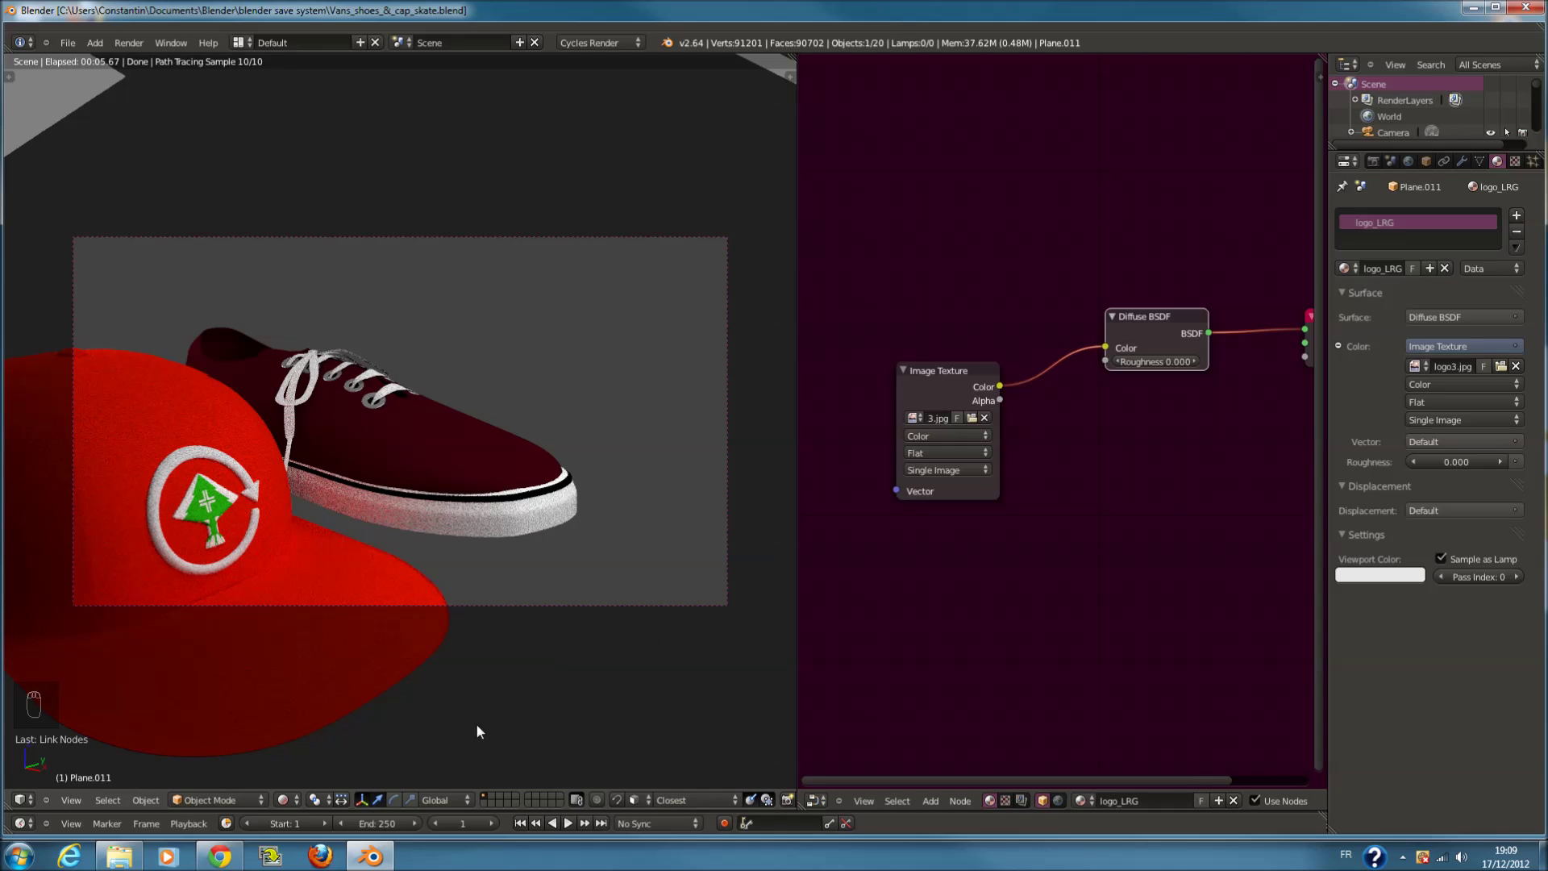
Show the logo's UV layout over the image in the UV/Image Editor in Edit Mode
drag(298, 803, 1005, 603)
key(Tab)
drag(1056, 538, 1161, 551)
key(s)
drag(1161, 550, 1270, 388)
Select logo UV vertices and drag them toward the tree outline
key(a)
key(c)
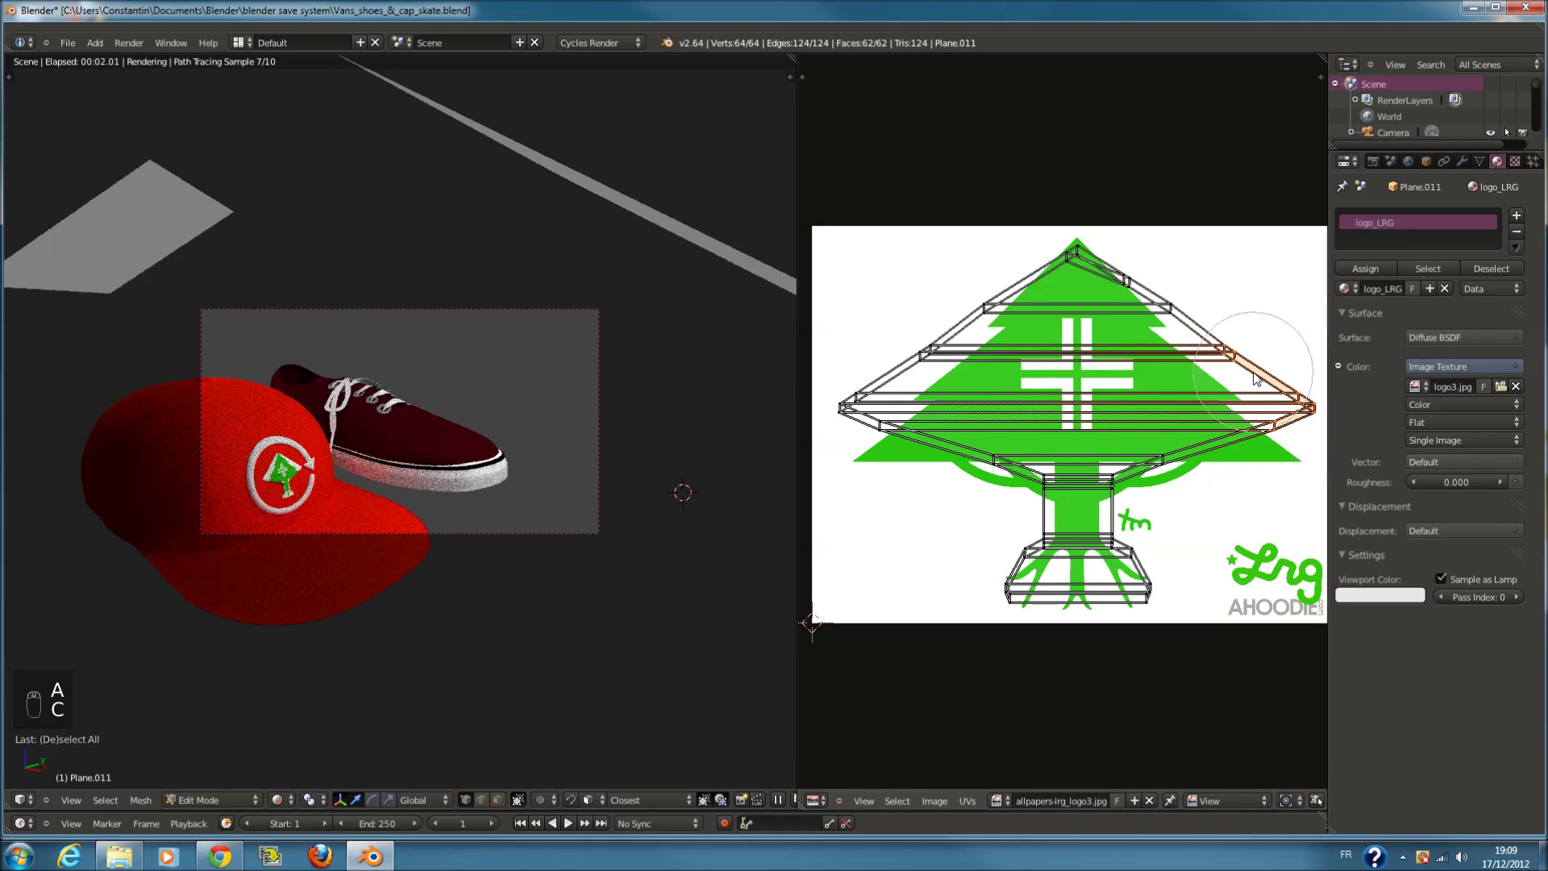
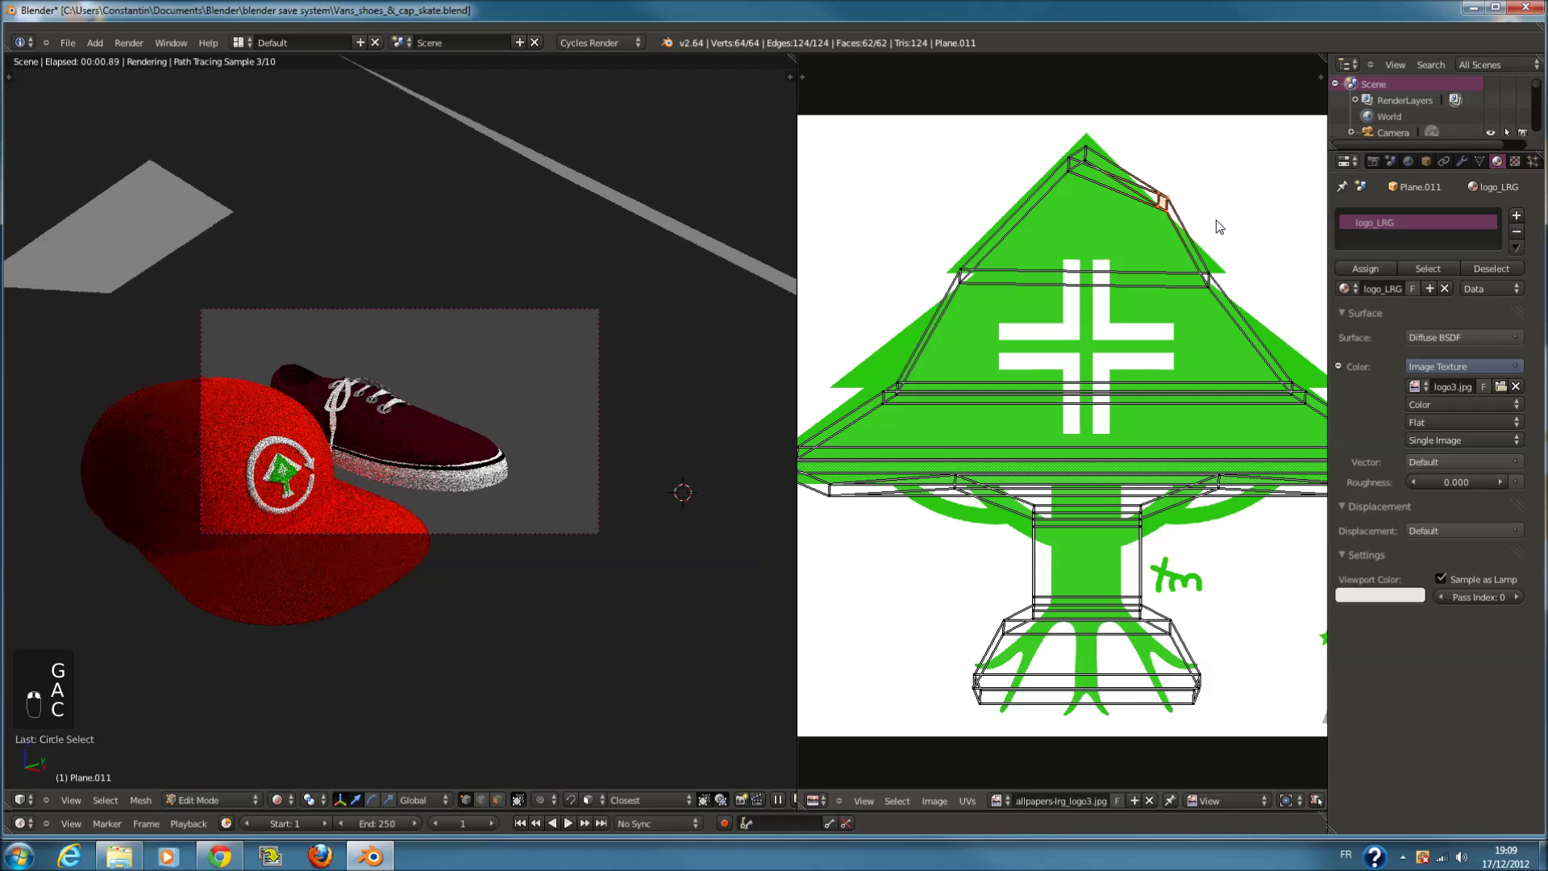
key(g)
right_click(1205, 236)
key(a)
key(c)
click(924, 398)
drag(958, 419, 949, 392)
key(g)
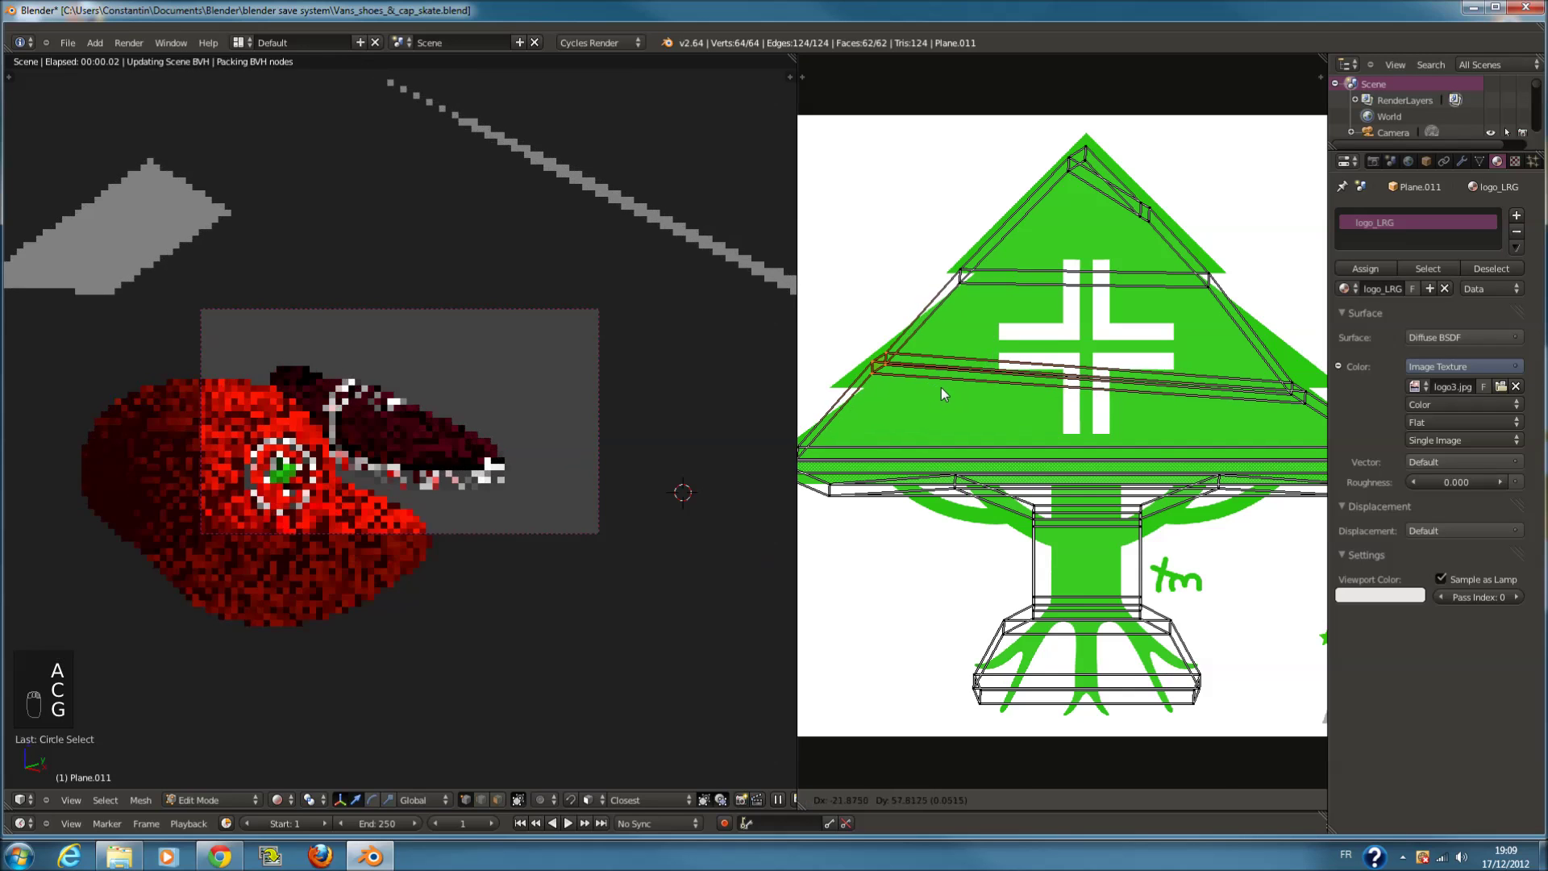
key(a)
drag(1087, 379, 1279, 405)
key(c)
middle_click(1279, 406)
Rotate and reposition the remaining UV vertices, then leave Edit Mode to check the emblem
key(g)
right_click(1274, 394)
drag(1219, 375, 1194, 380)
key(a)
key(a)
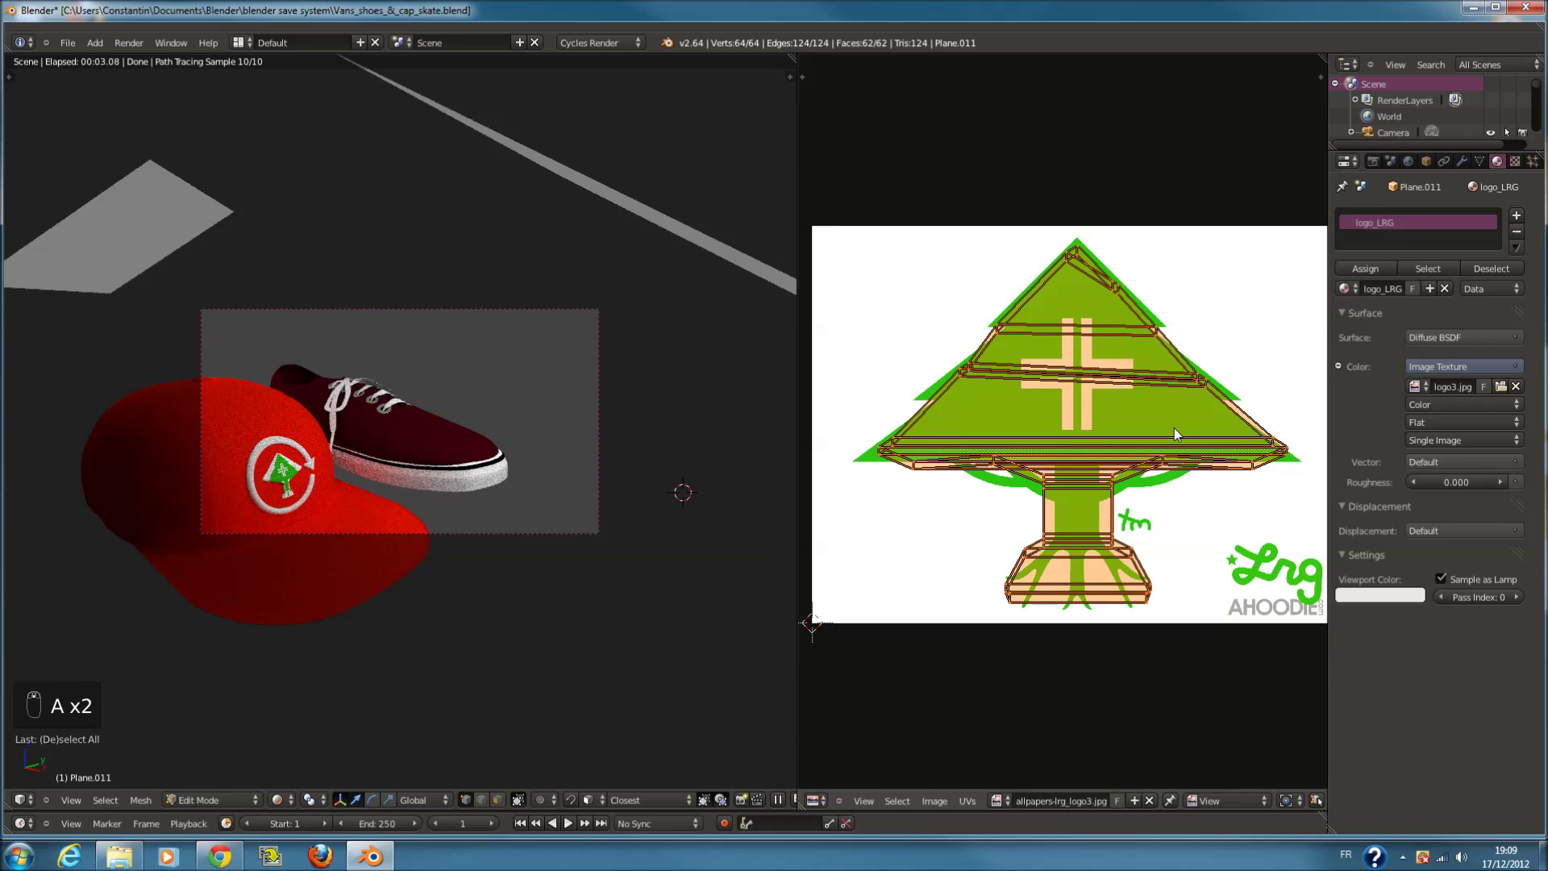
key(r)
drag(1180, 433, 1180, 428)
key(g)
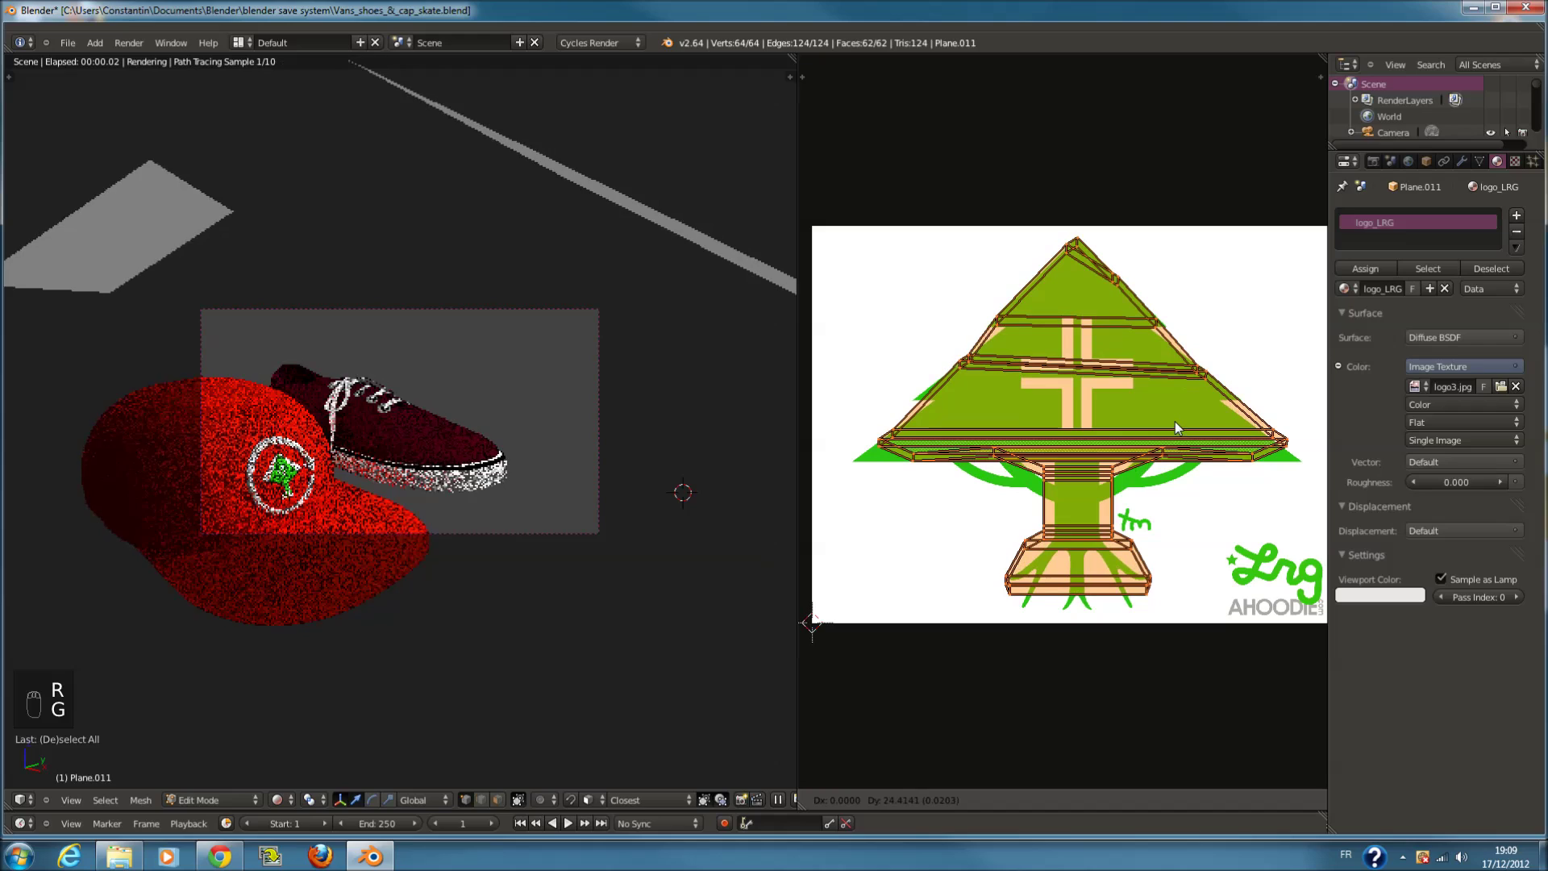
drag(1182, 416, 596, 495)
key(Tab)
middle_click(595, 495)
key(ctrl+s)
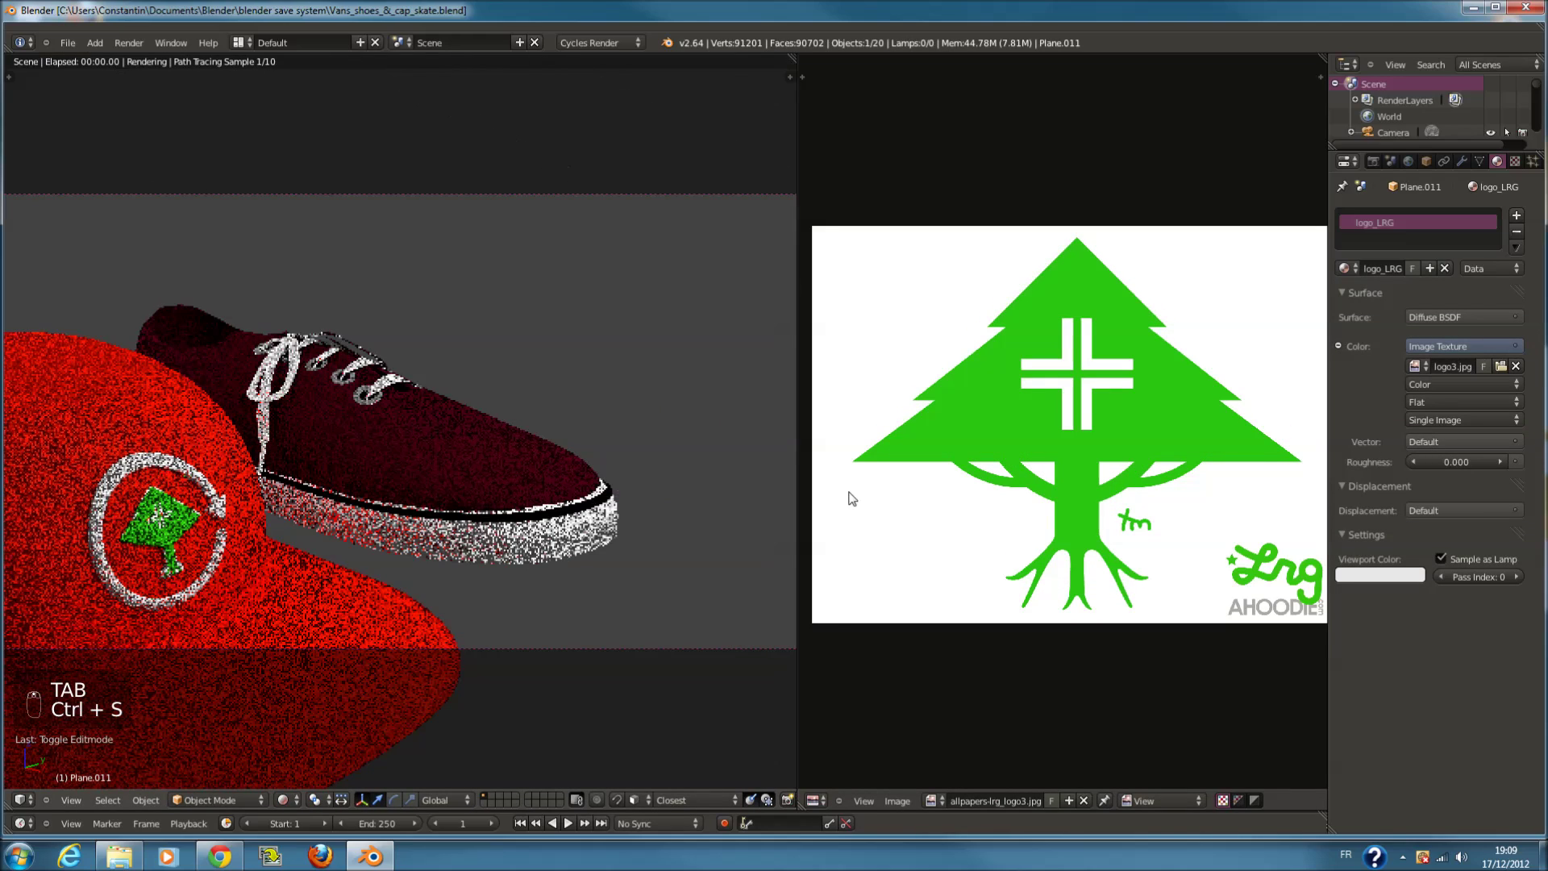
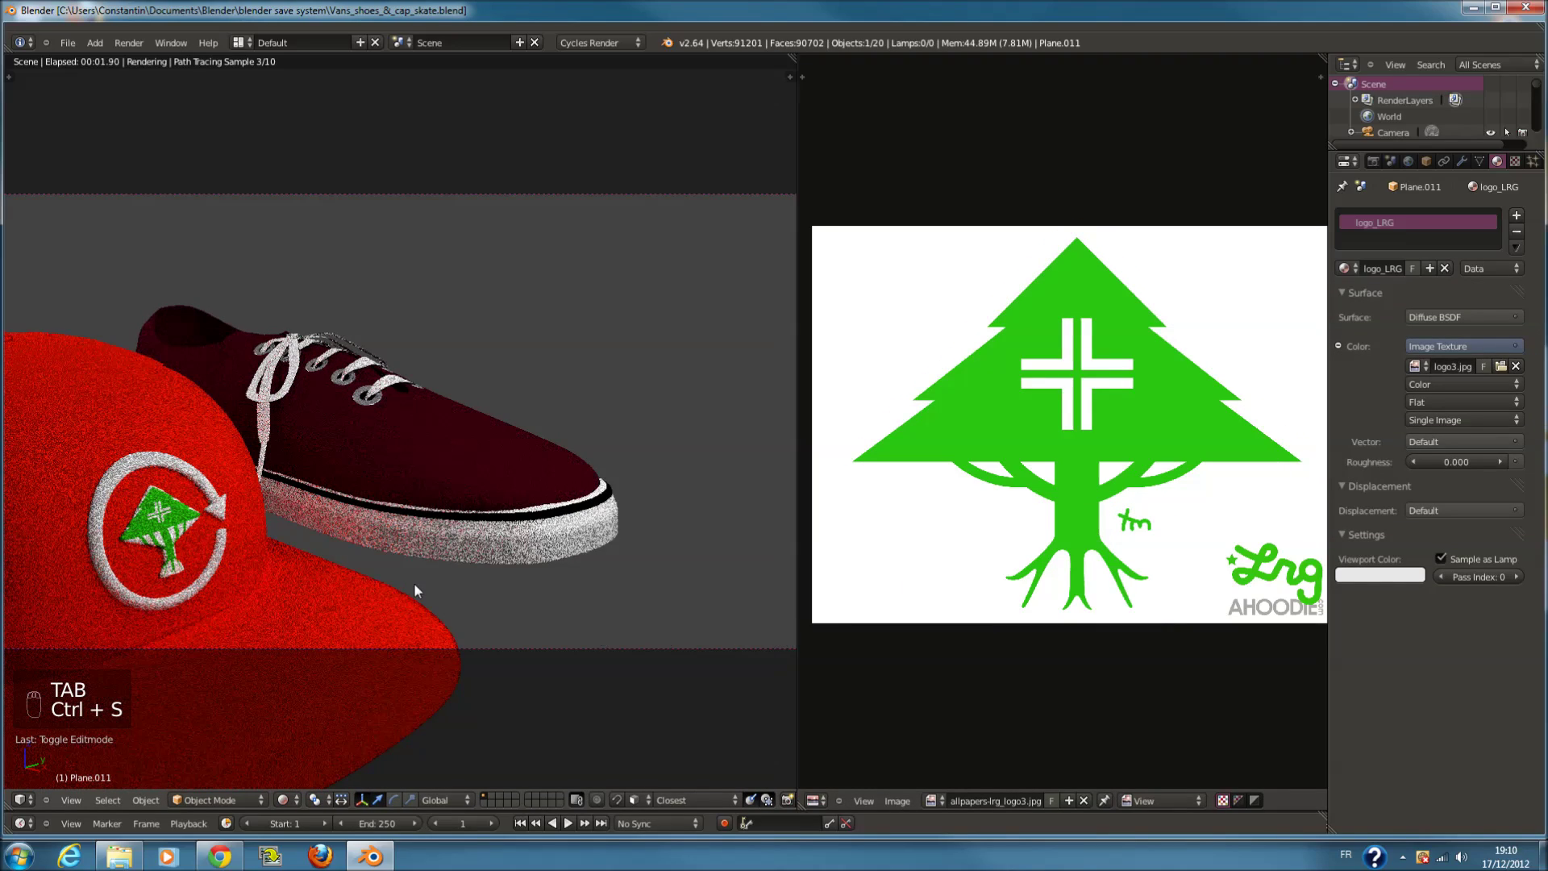
Re-enter Edit Mode and scale and shift the UVs so the whole tree fits the patch
key(Tab)
key(Tab)
key(Tab)
key(s)
drag(1130, 558, 1105, 633)
key(a)
key(c)
right_click(1104, 655)
key(g)
drag(1104, 629, 1066, 596)
key(c)
key(g)
click(1066, 597)
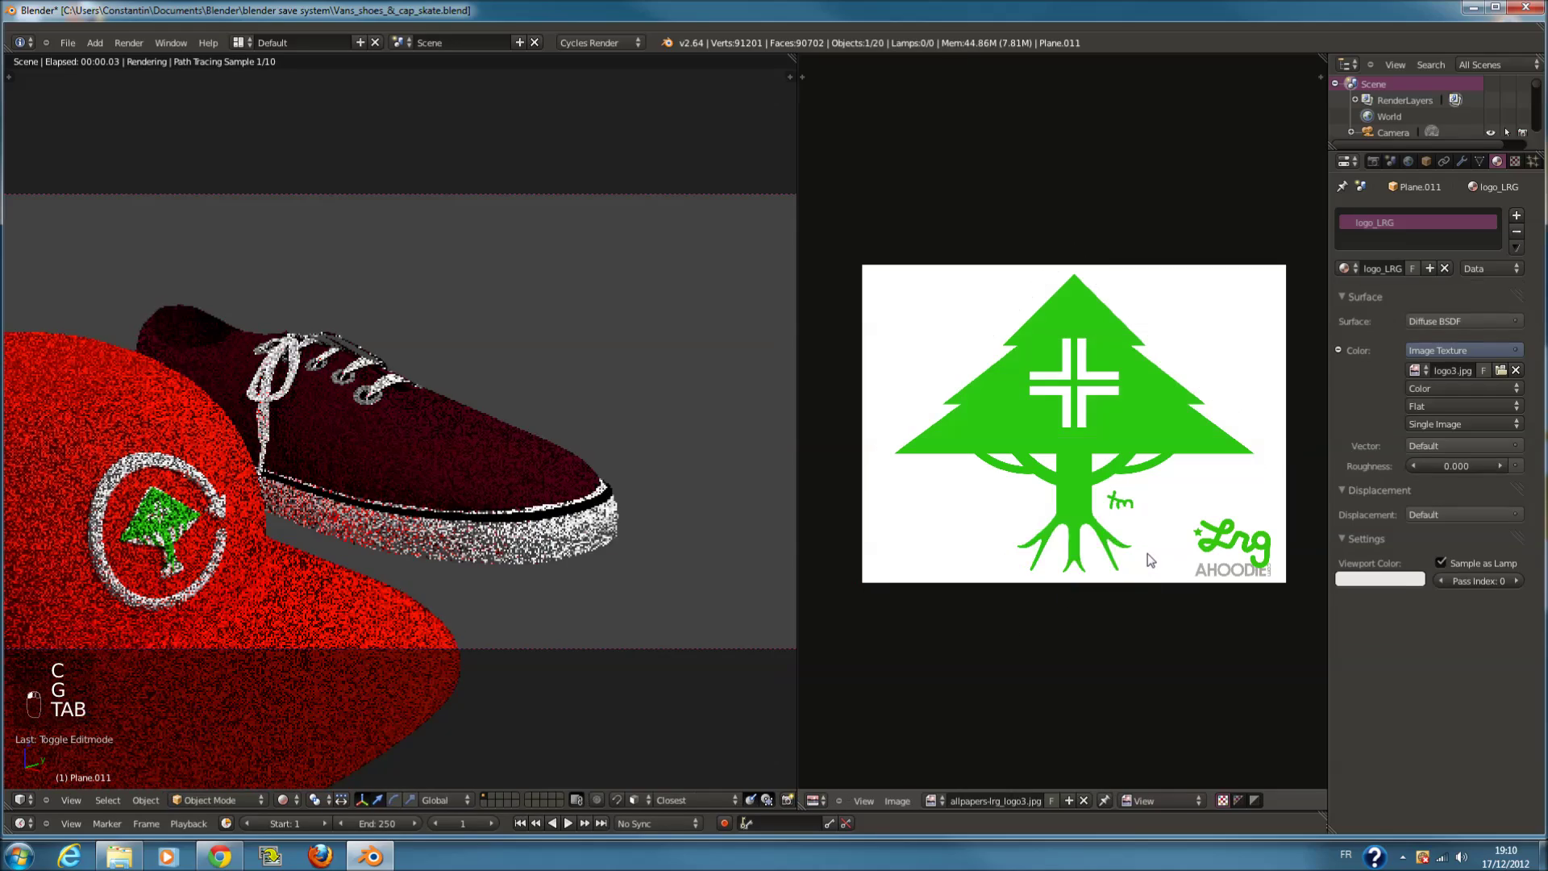
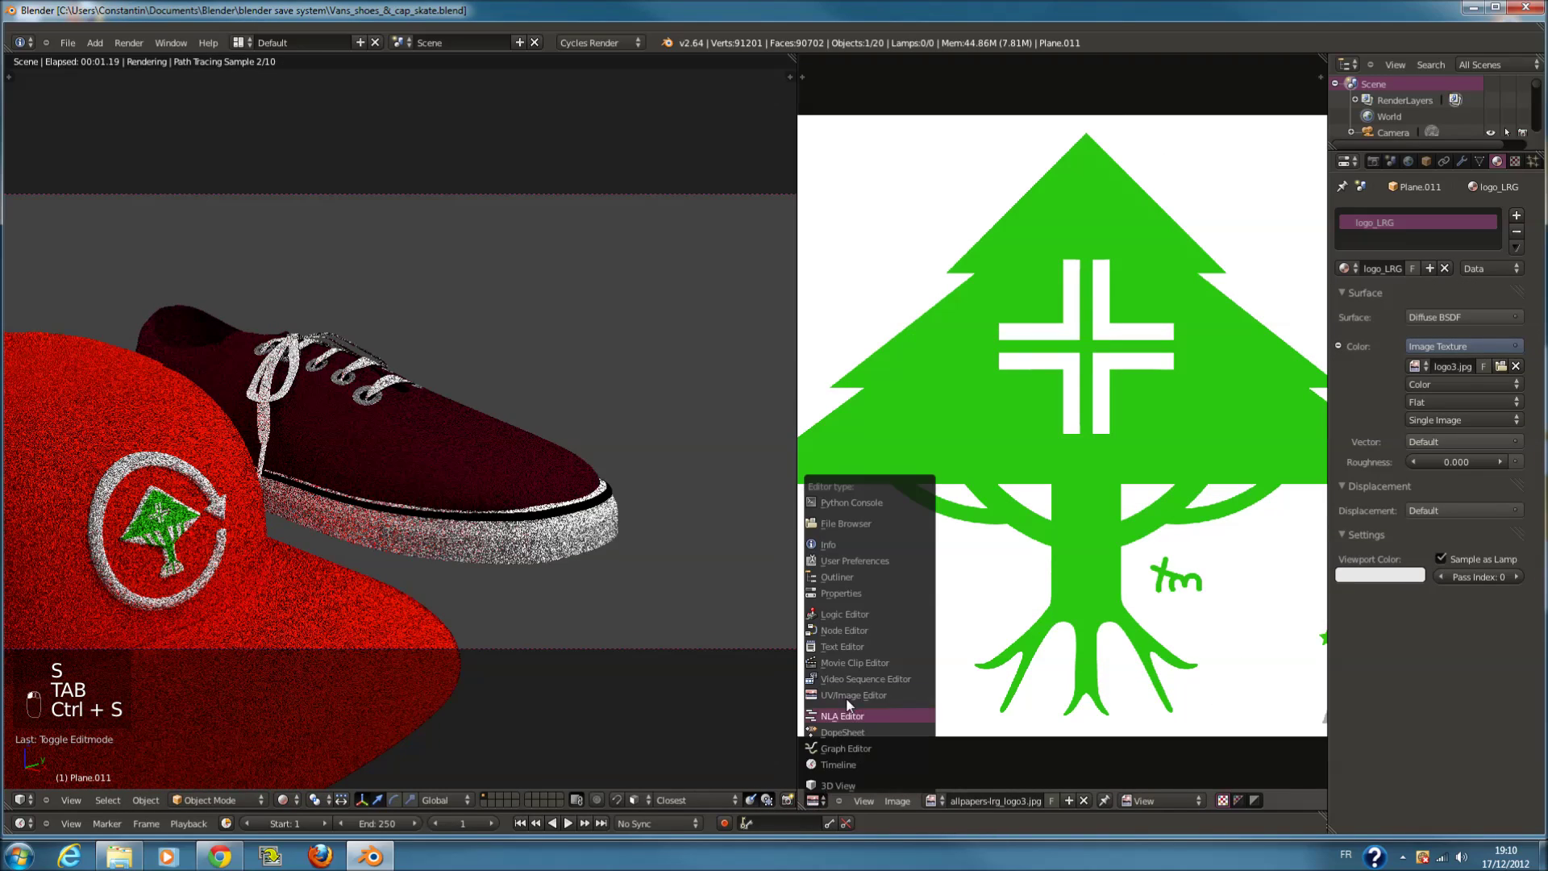
Insert a ColorRamp between the logo image and Diffuse BSDF and set its stop colour
drag(923, 543, 944, 485)
key(shift+a)
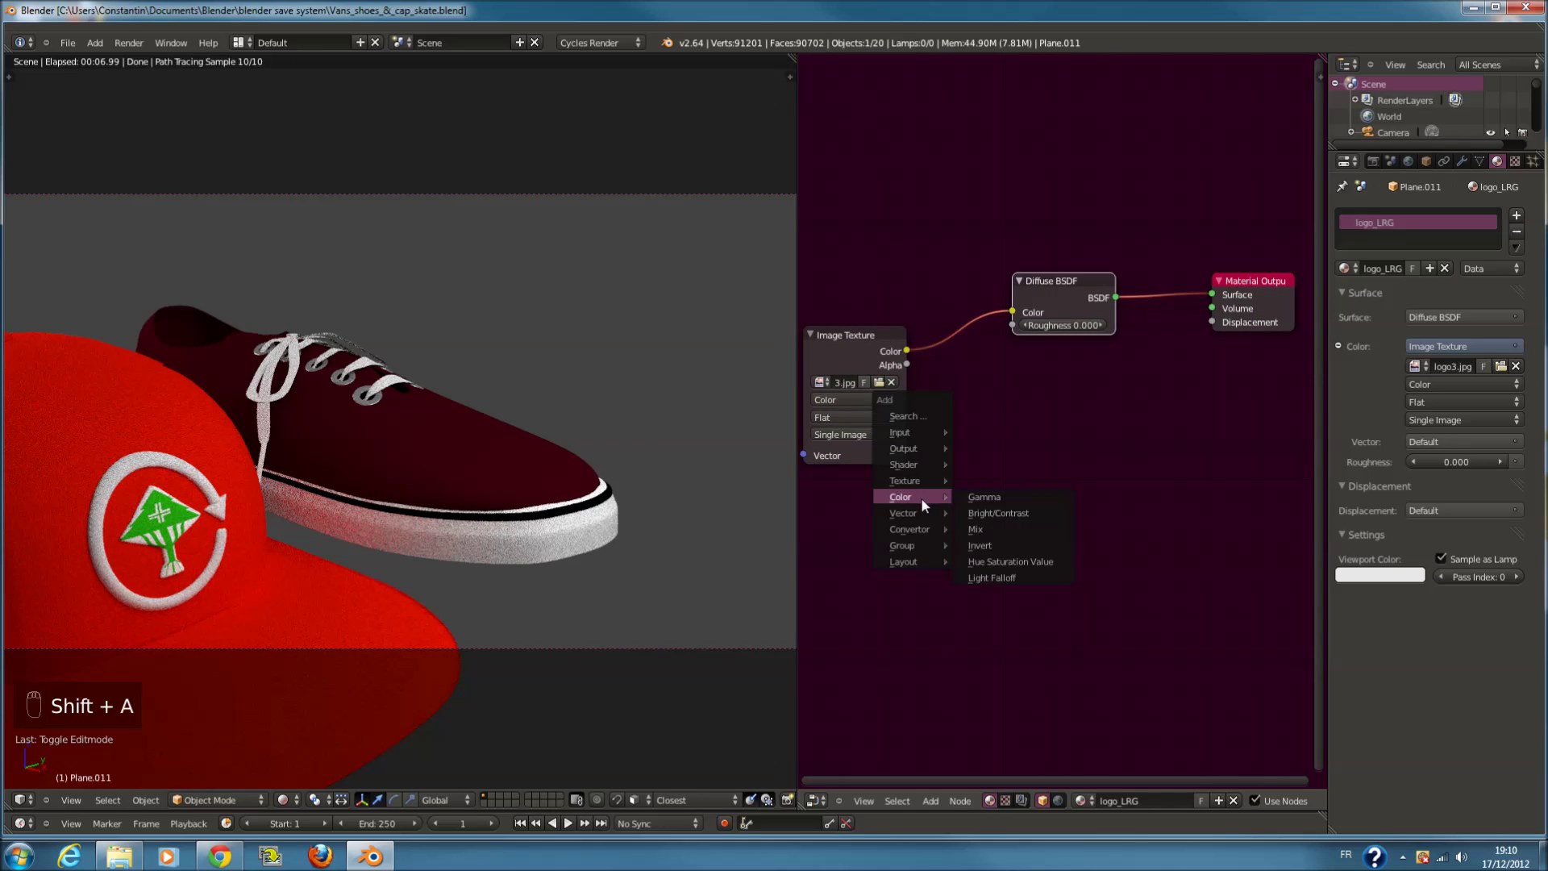
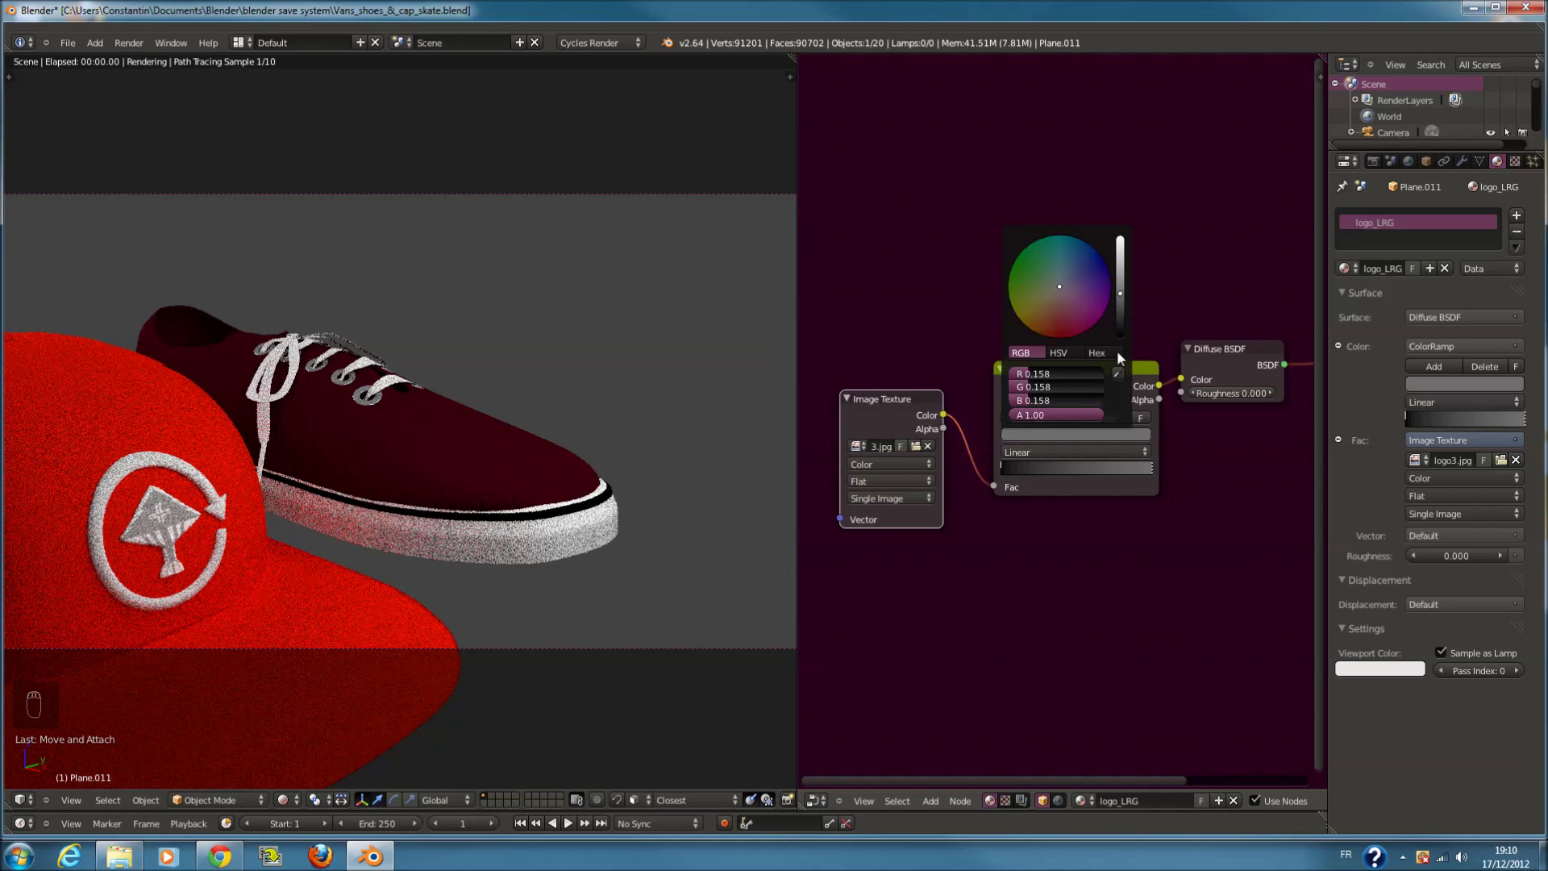
drag(1010, 475, 1105, 577)
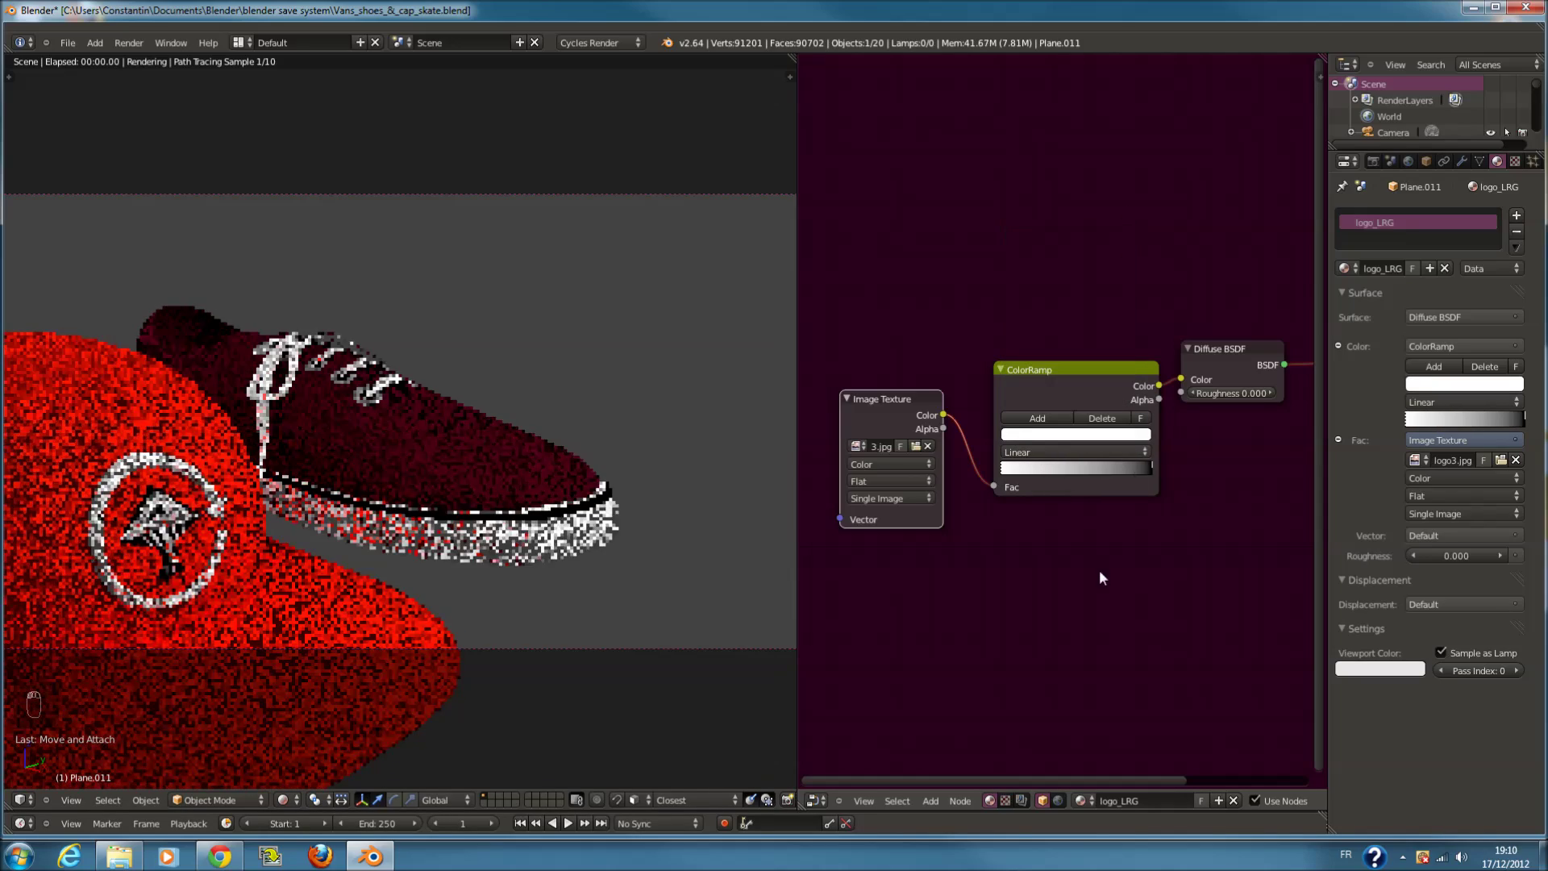
key(ctrl+s)
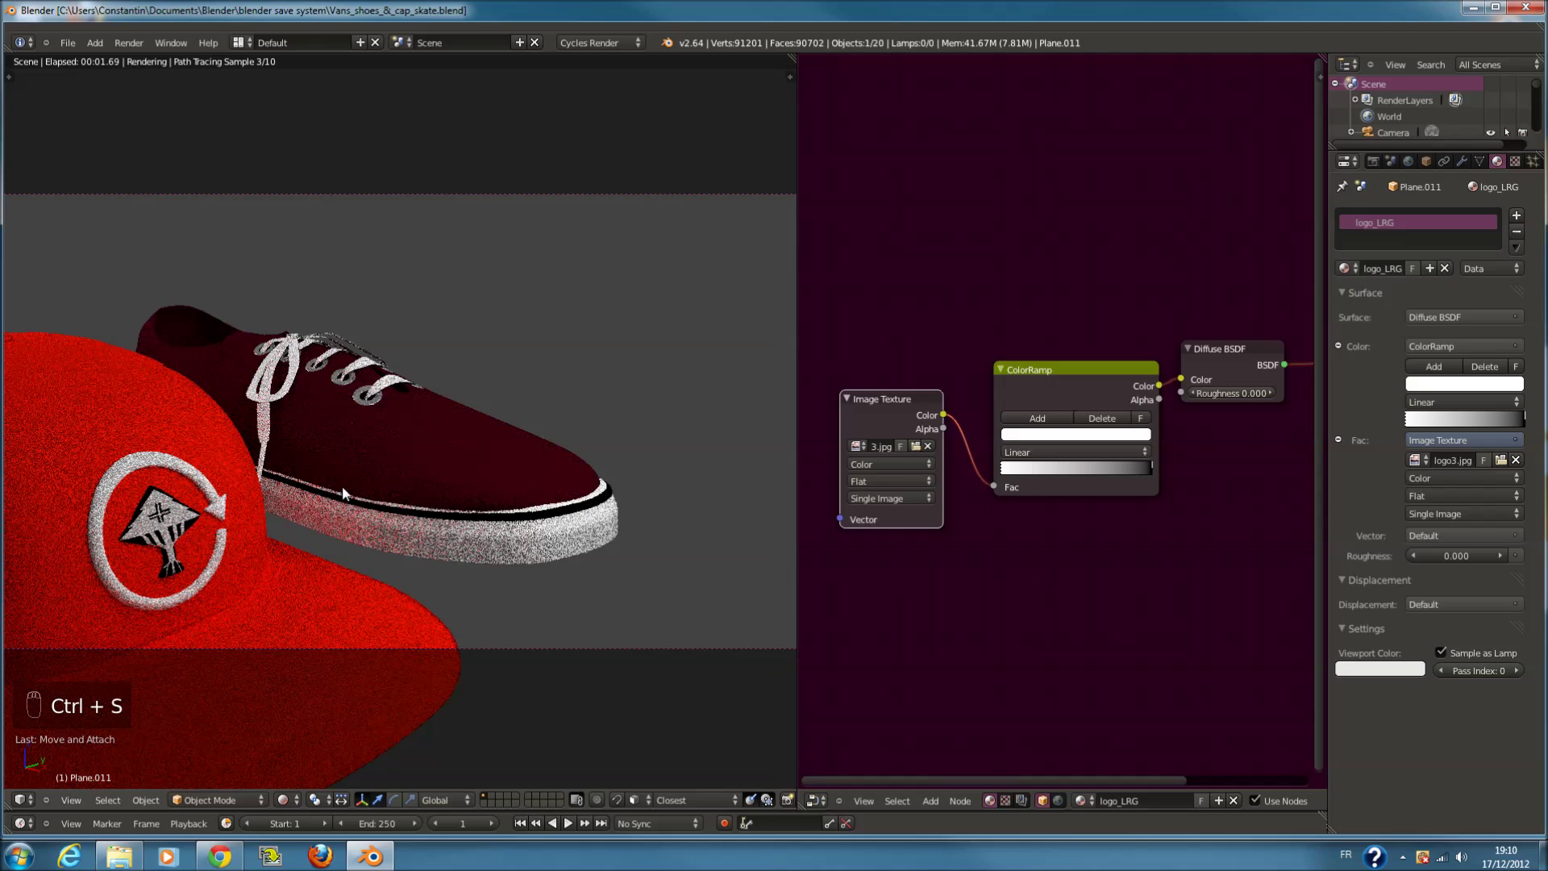
key(ctrl+s)
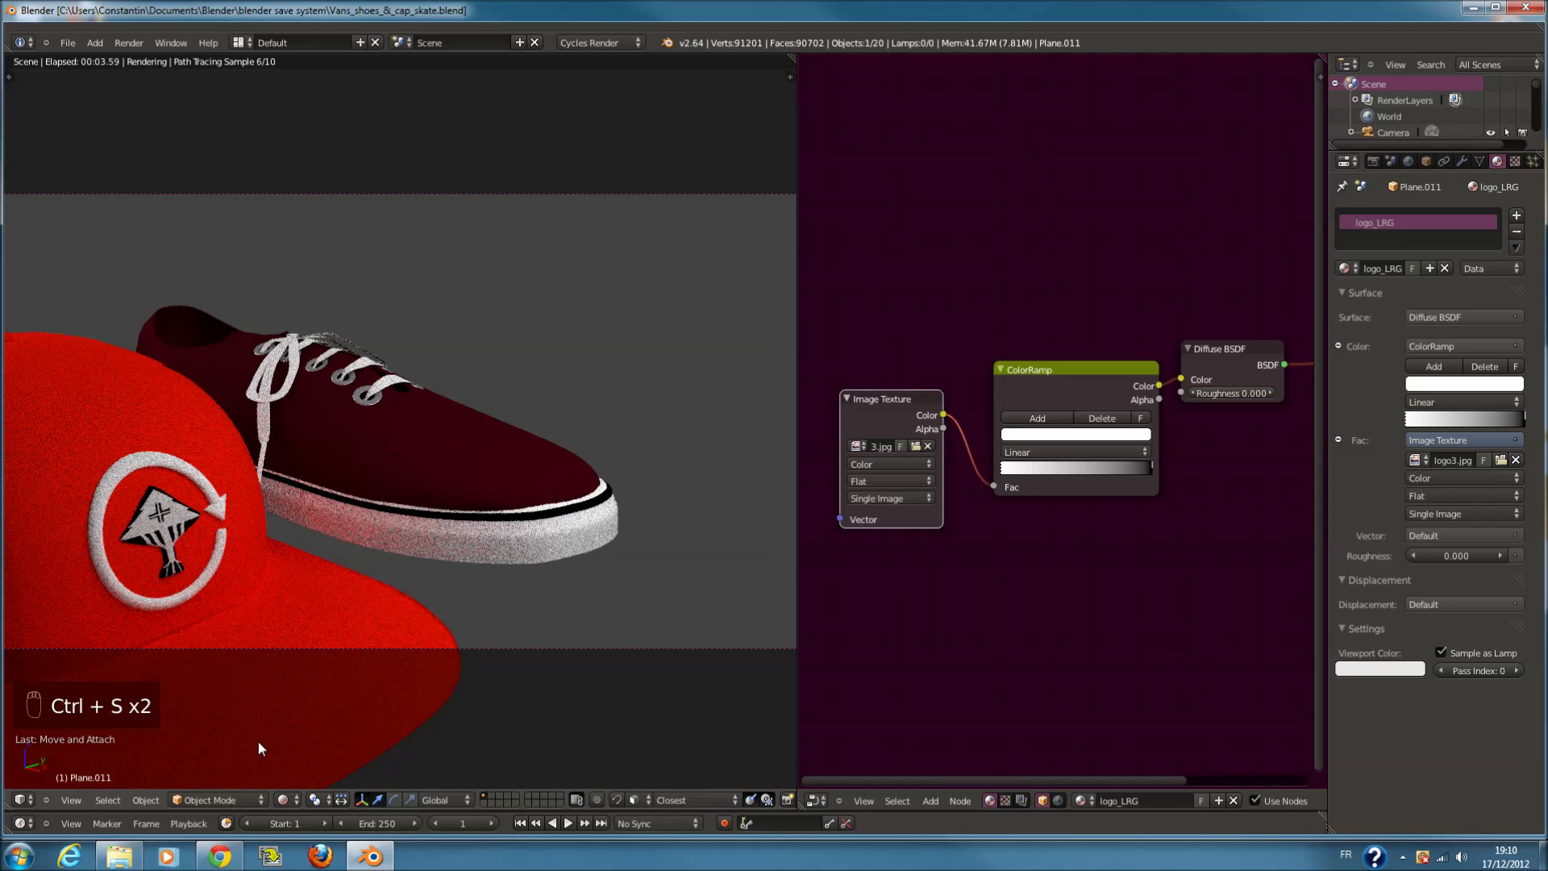
Tune the ColorRamp stops for a black-and-white emblem and save
drag(292, 806, 315, 756)
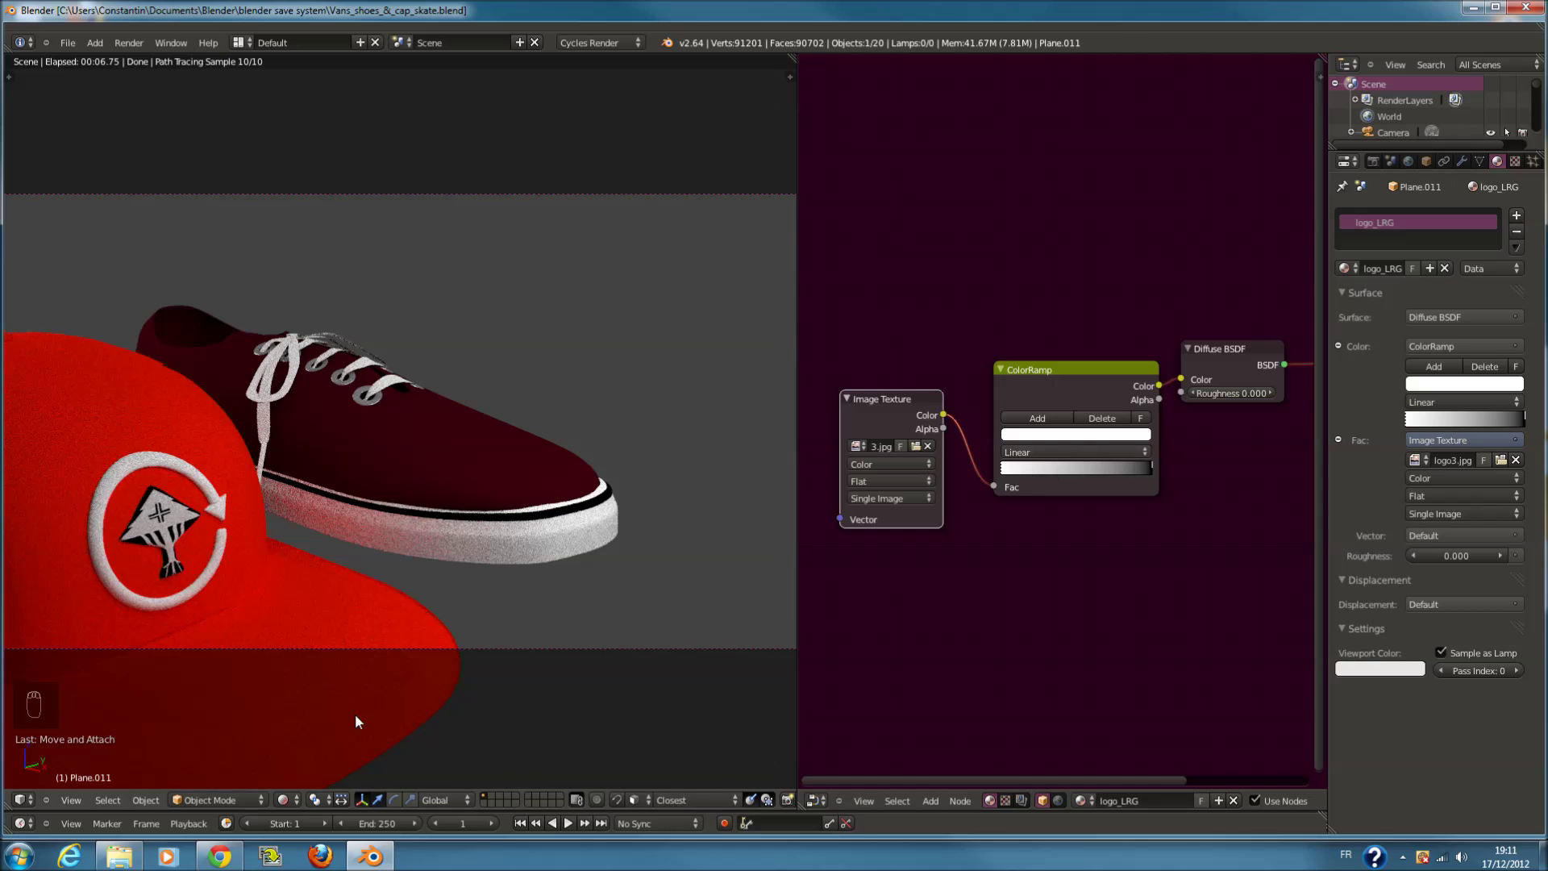
drag(296, 805, 383, 657)
drag(367, 615, 1064, 441)
key(ctrl+s)
Add an Image Texture and Add-mode MixRGB into roughness and displacement, lowering Fac to 0.1
key(shift+a)
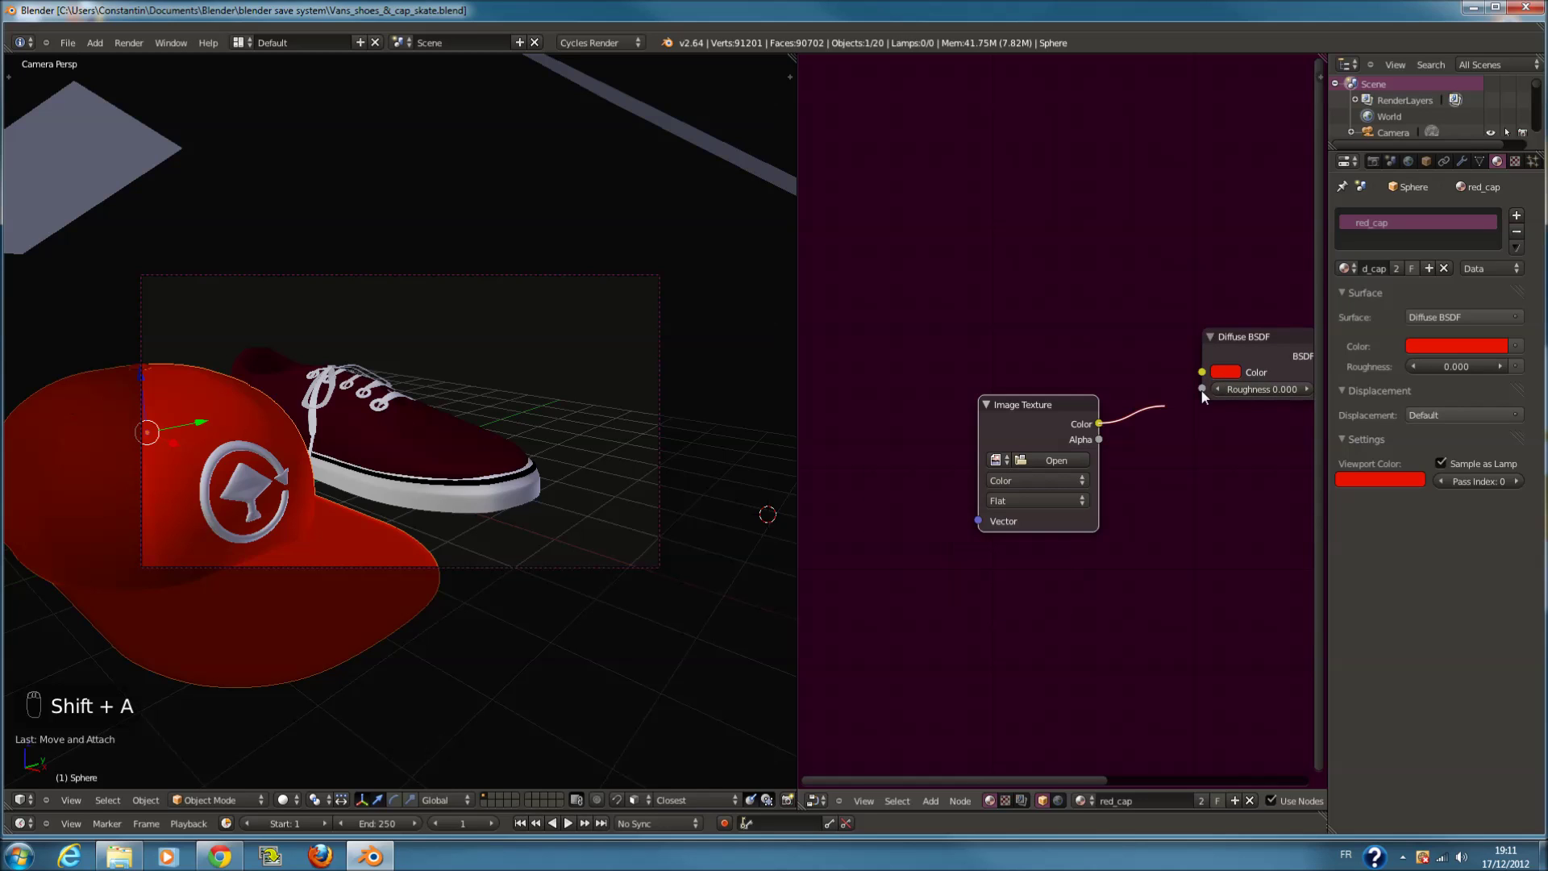
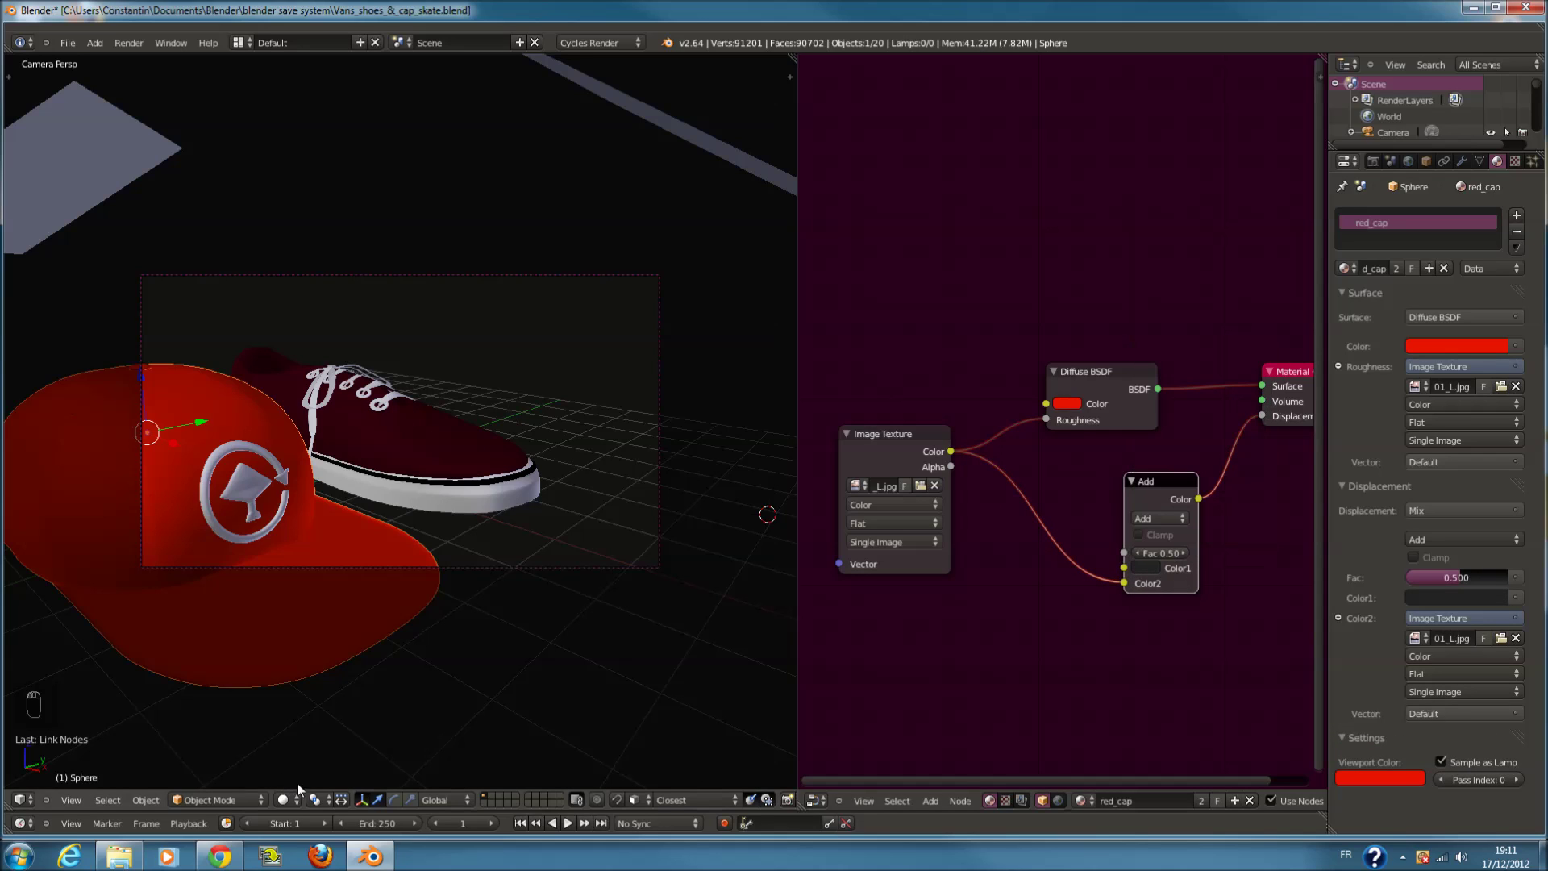
drag(1265, 454, 445, 643)
drag(378, 667, 375, 666)
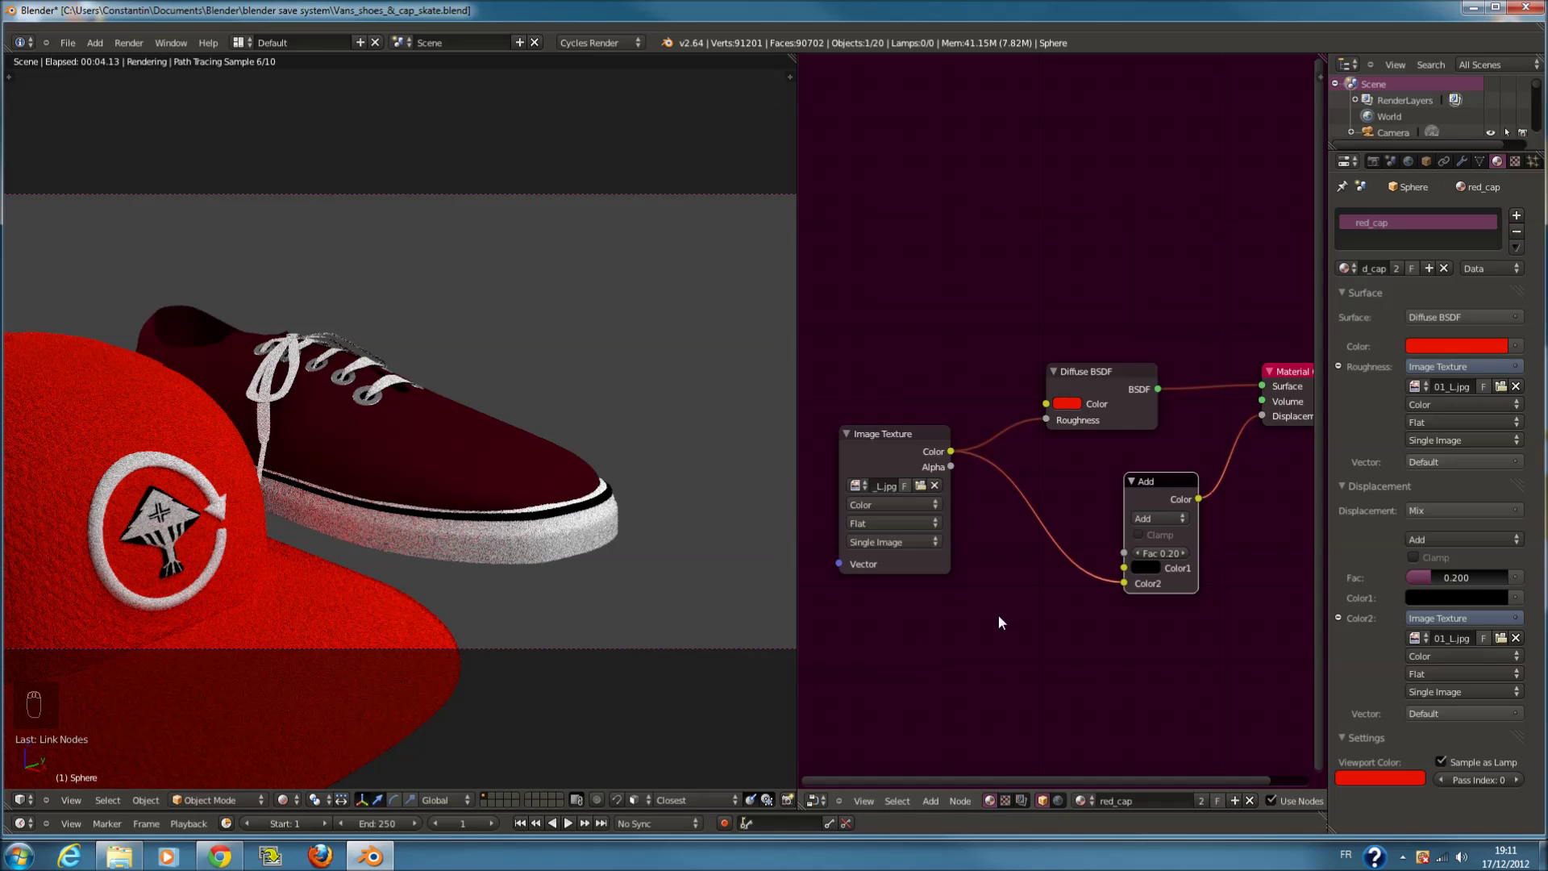
drag(1140, 561, 930, 573)
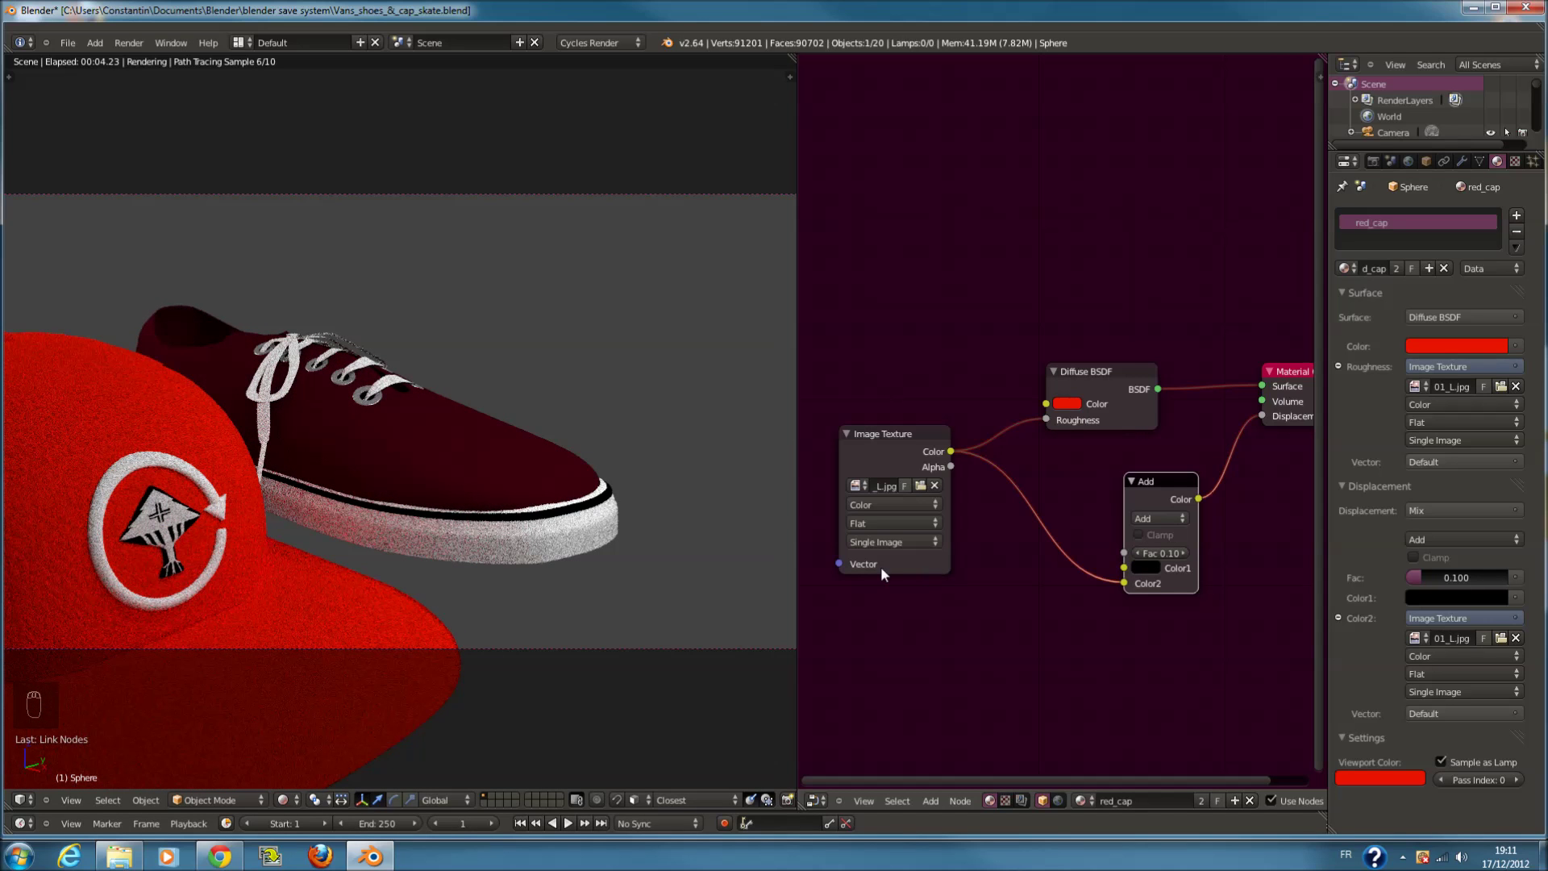
Save and orbit the viewport to inspect the textured cap
drag(664, 566, 292, 807)
key(ctrl+s)
drag(292, 807, 485, 608)
middle_click(467, 591)
key(a)
key(ctrl+s)
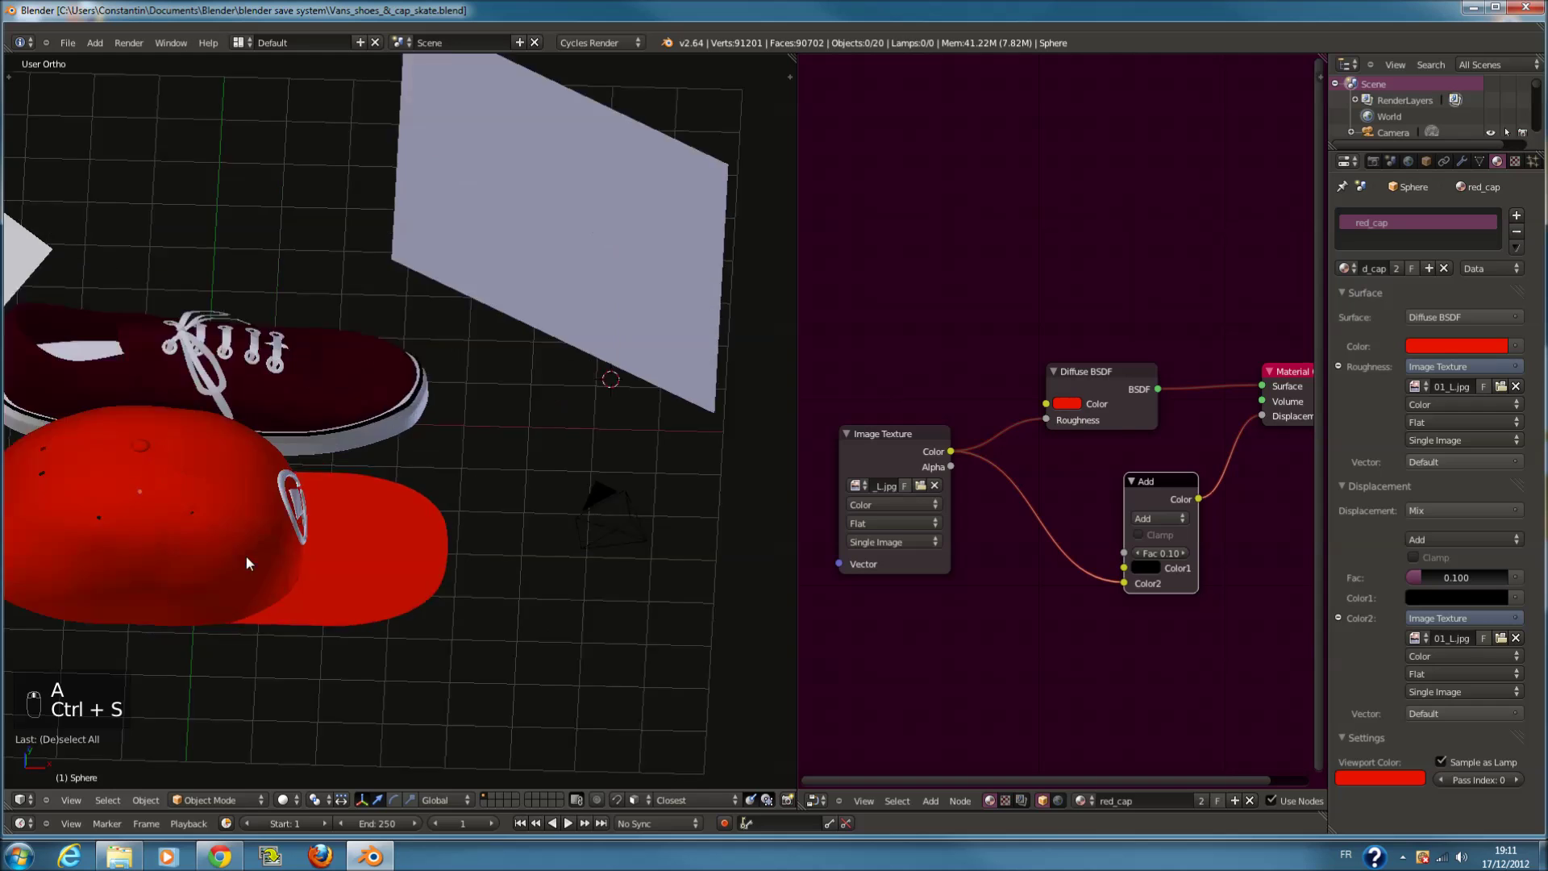
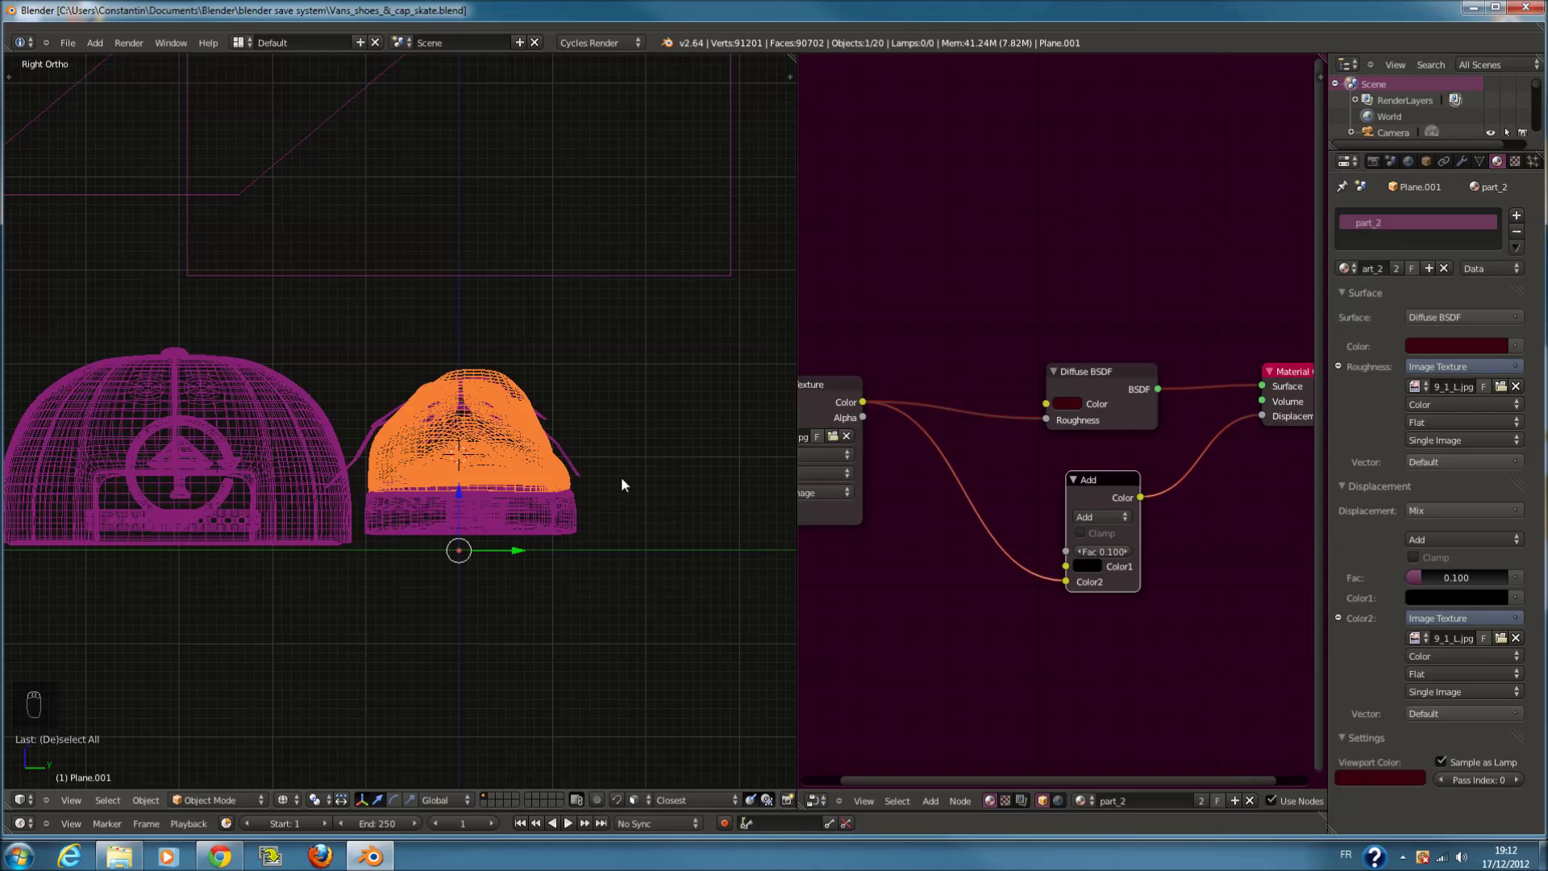
View the shoe and cap from the front in solid shading
key(KP_1)
drag(592, 487, 601, 440)
key(z)
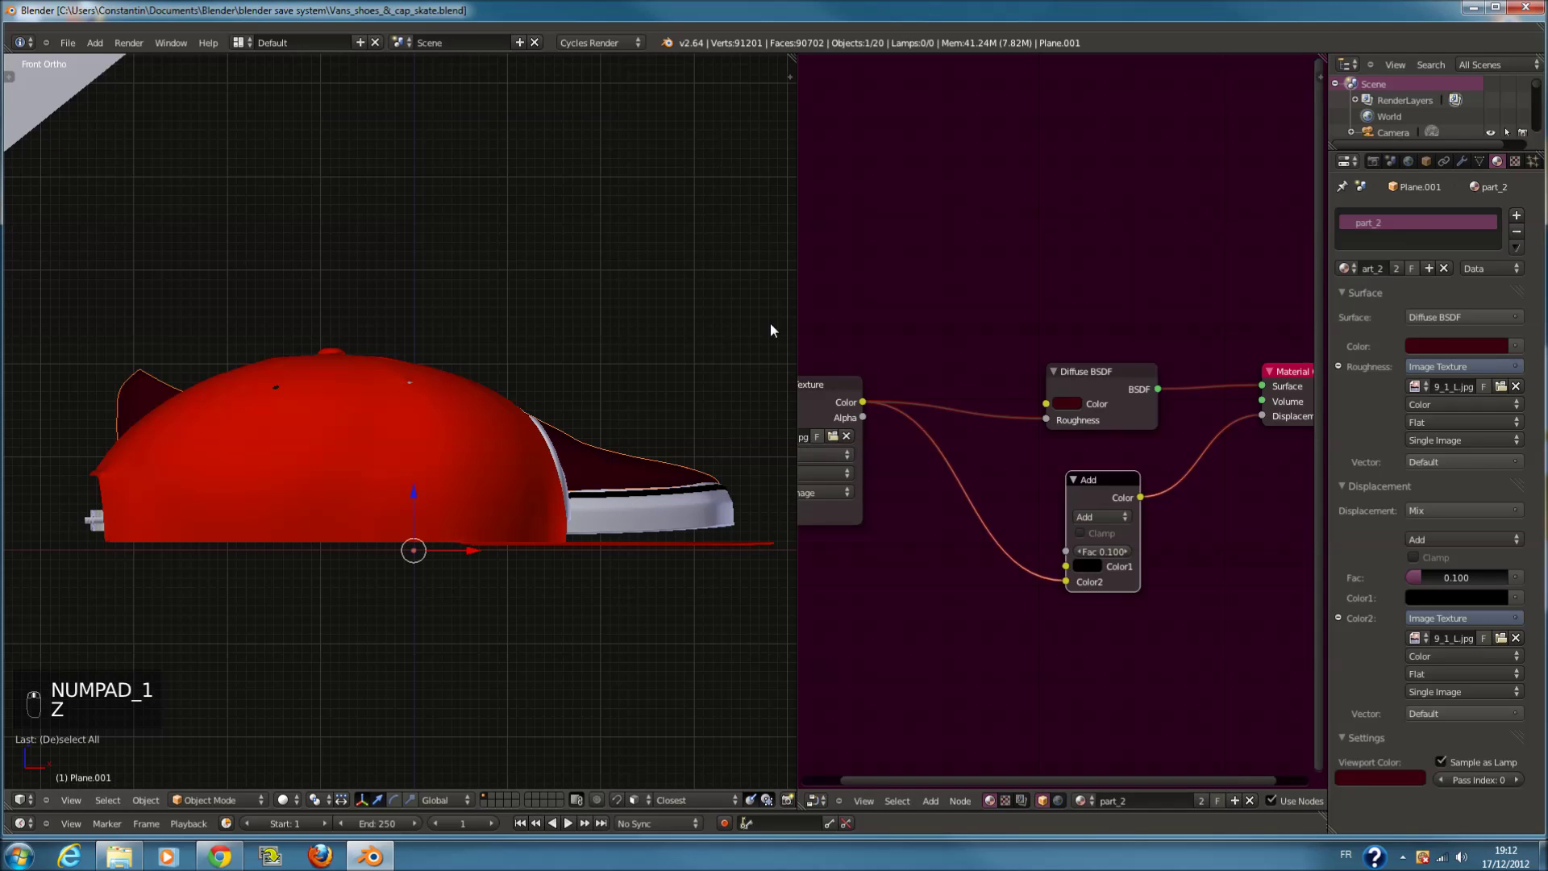
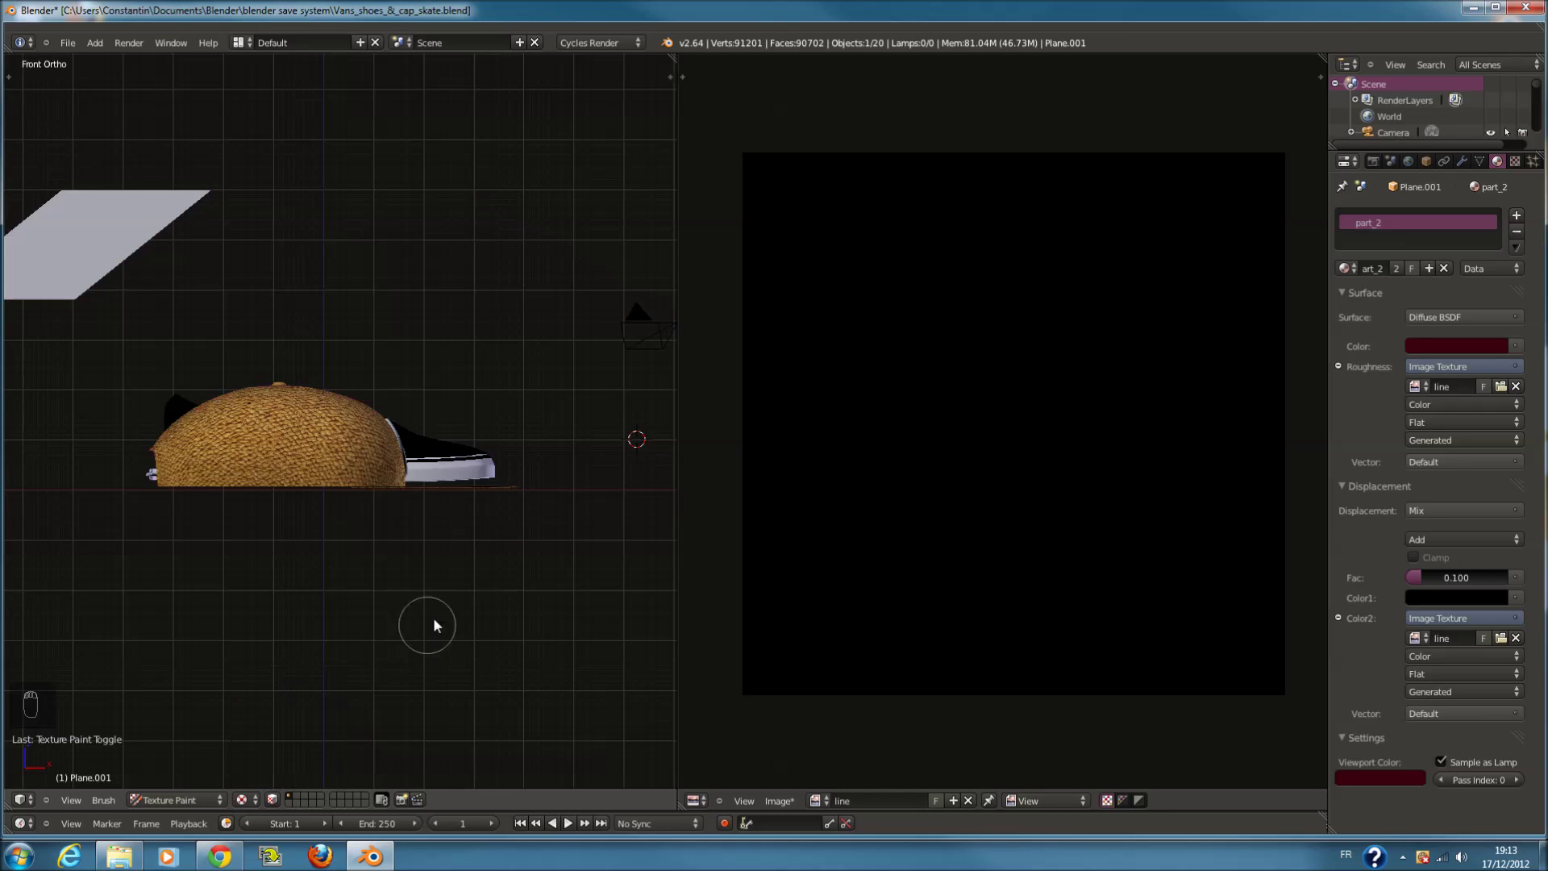
Zoom to the shoe laces, show the upper's UVs in Edit Mode and switch the line image to Paint
drag(529, 508, 476, 500)
key(ctrl+s)
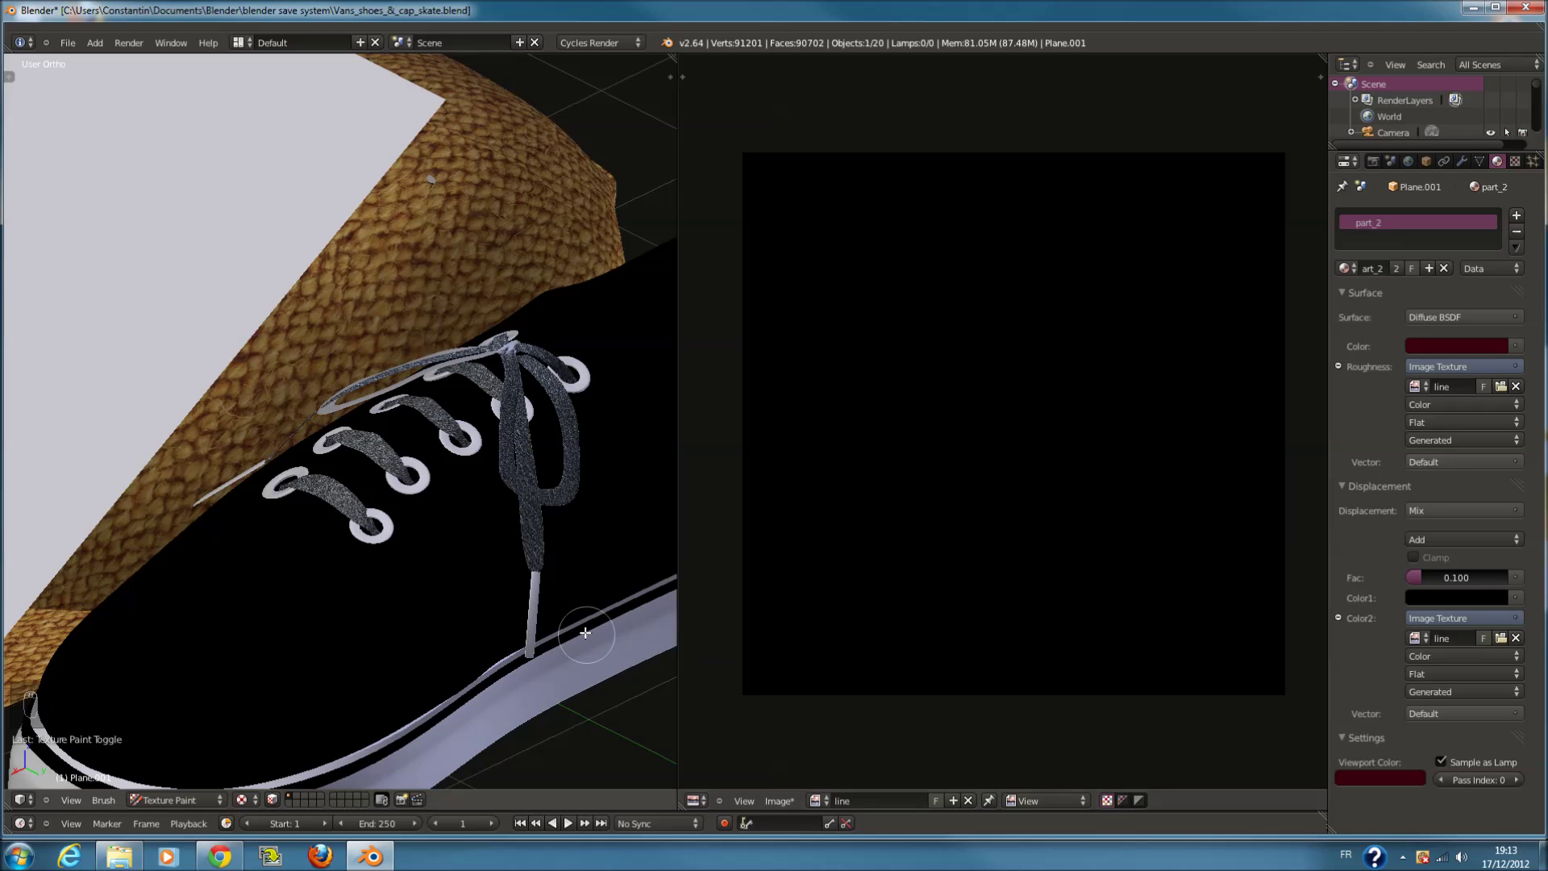
key(Tab)
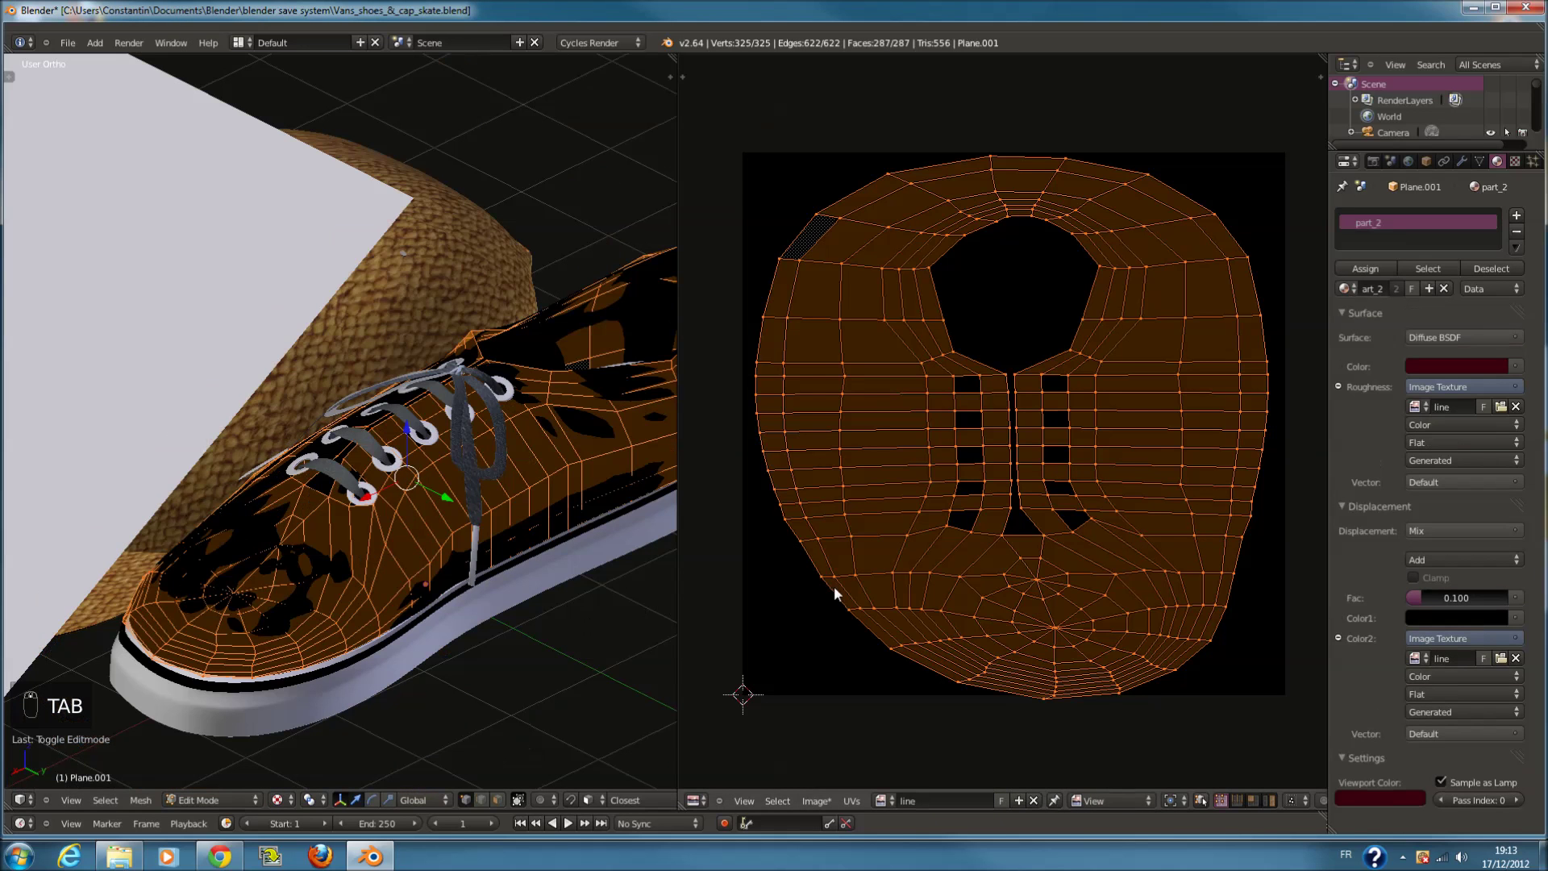
drag(241, 797, 236, 772)
key(Tab)
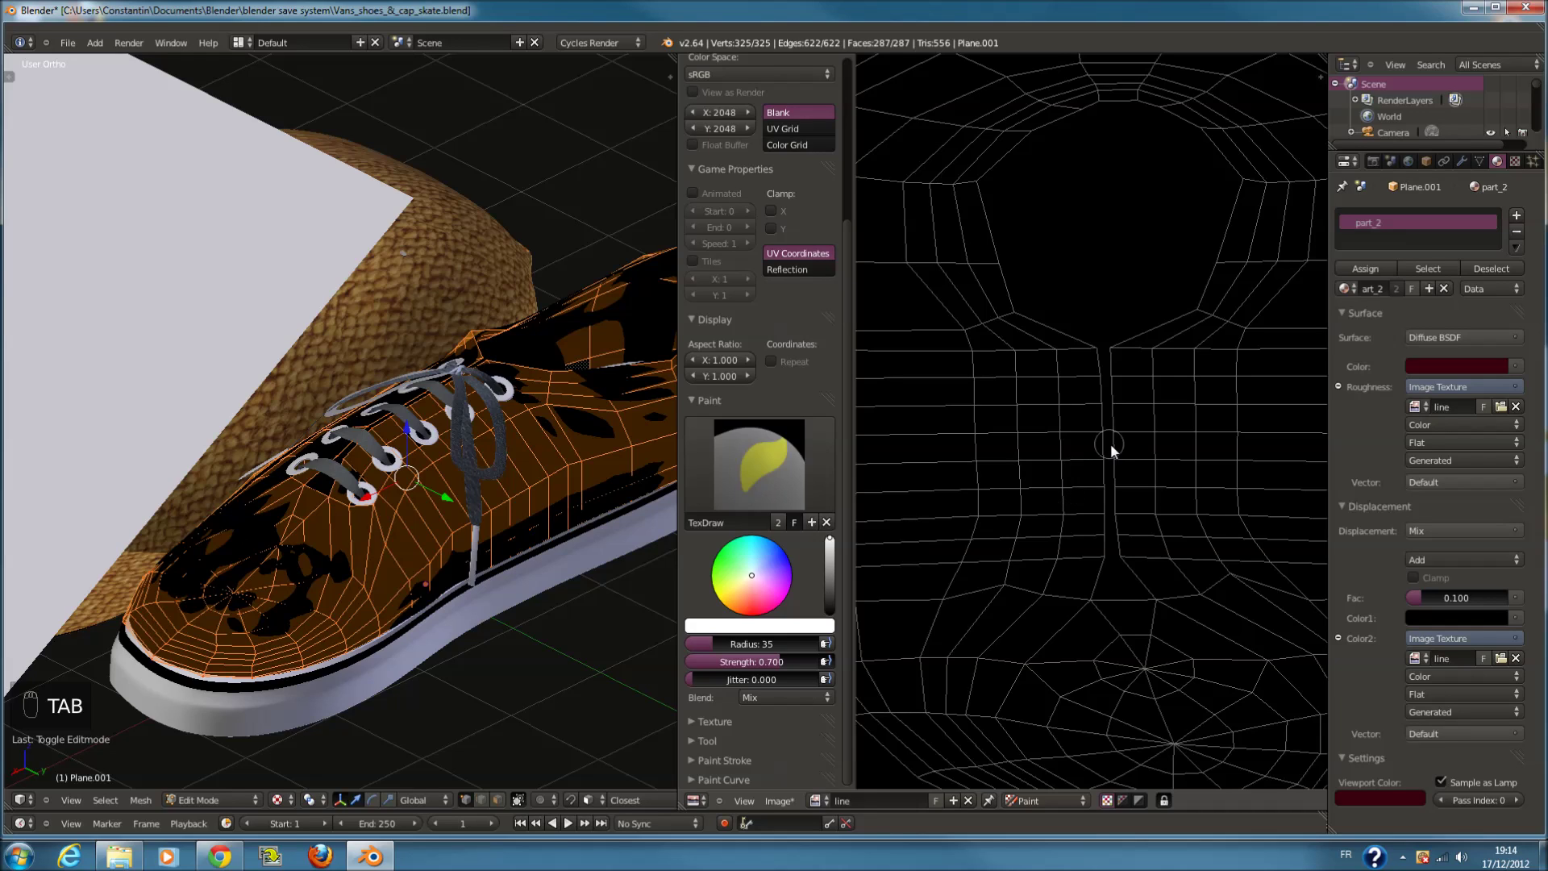
Shrink the paint brush and stroke white stitch lines along the tongue seam and lower edge
key(f)
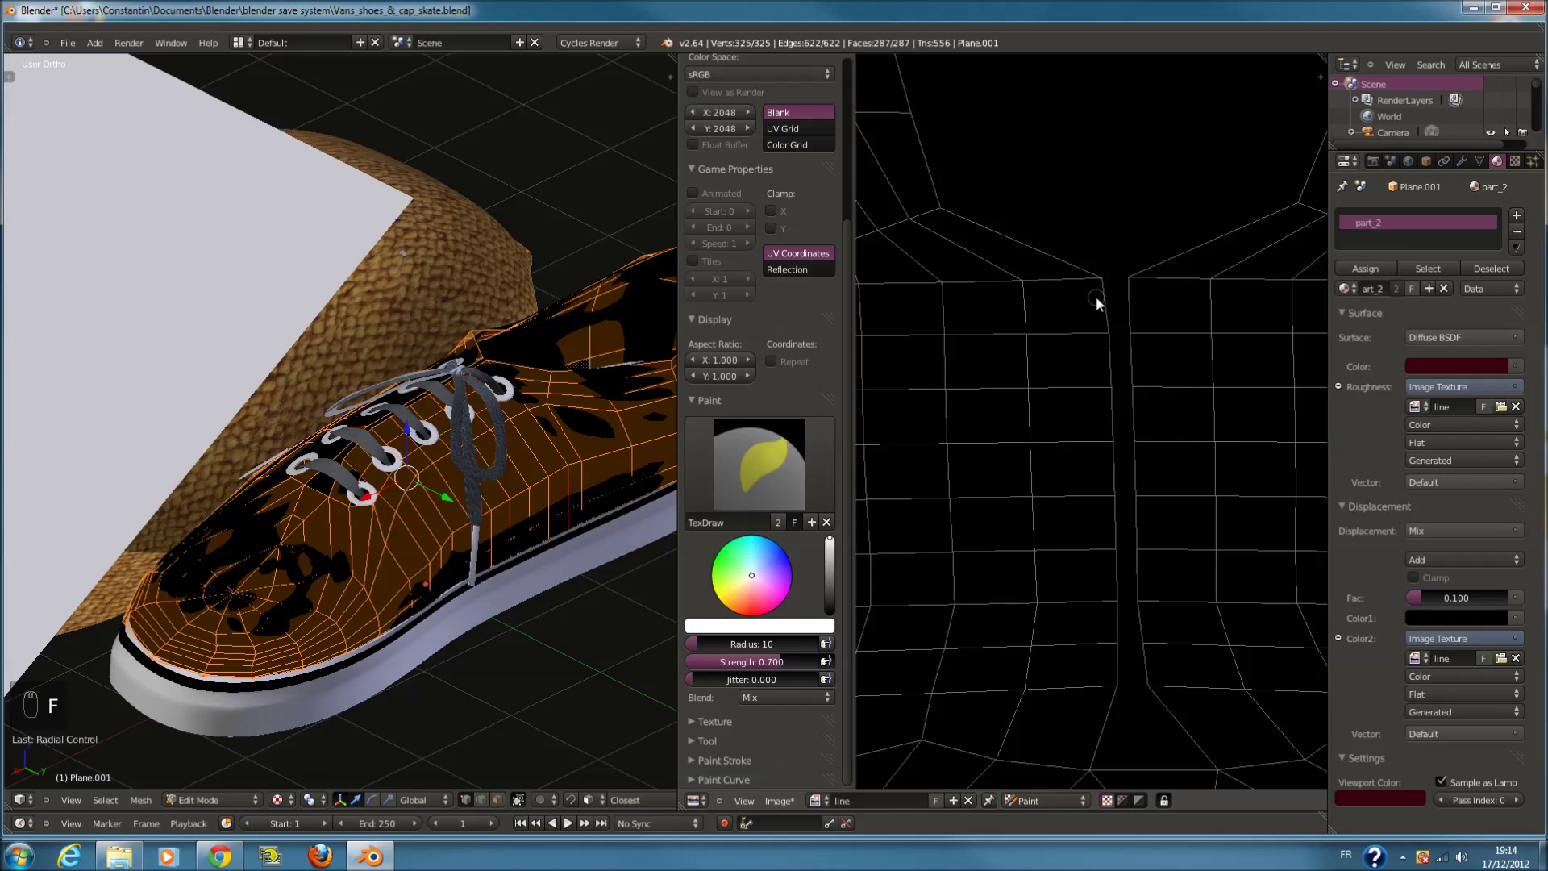
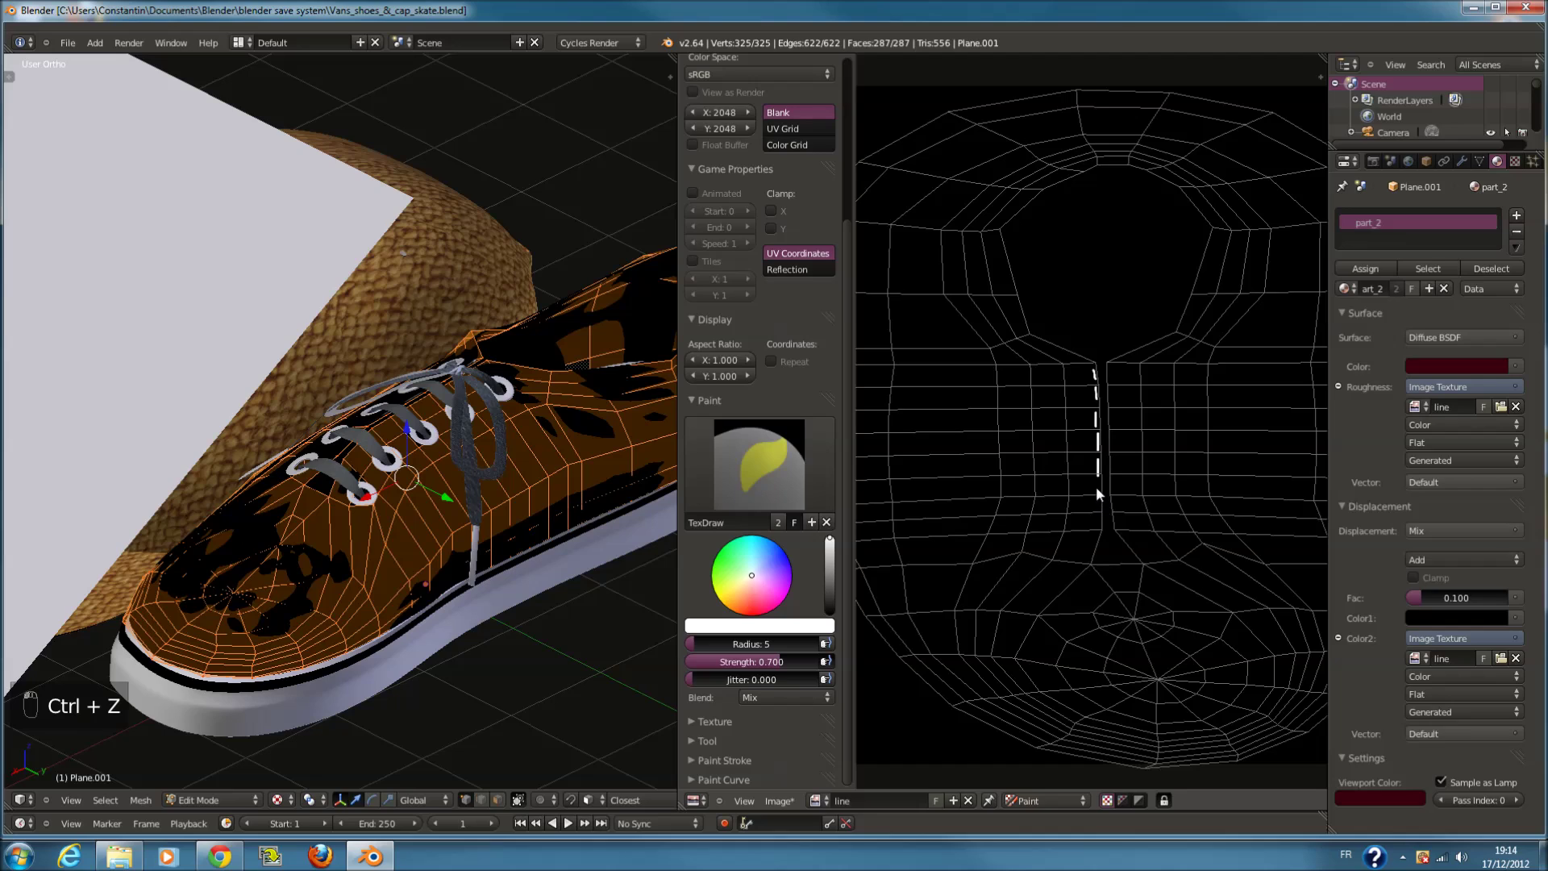
drag(1105, 491, 1072, 511)
drag(1173, 504, 1183, 504)
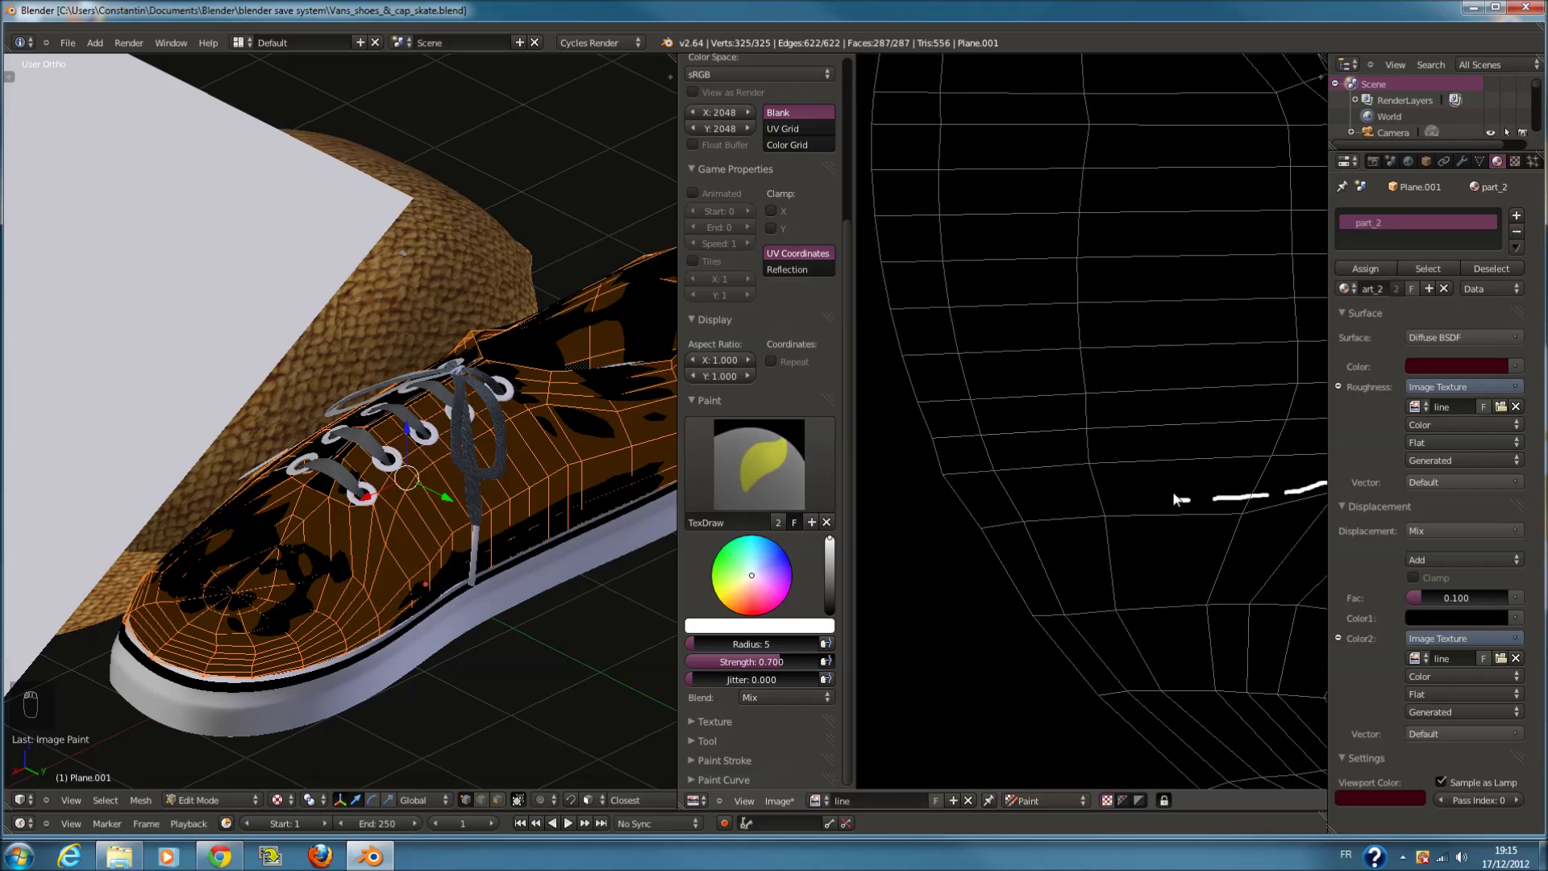
Undo the trial strokes and repaint a dashed stitch line tracing the UV seam
key(ctrl+z)
key(ctrl+z)
key(ctrl+z)
key(ctrl+z)
key(ctrl+z)
key(ctrl+z)
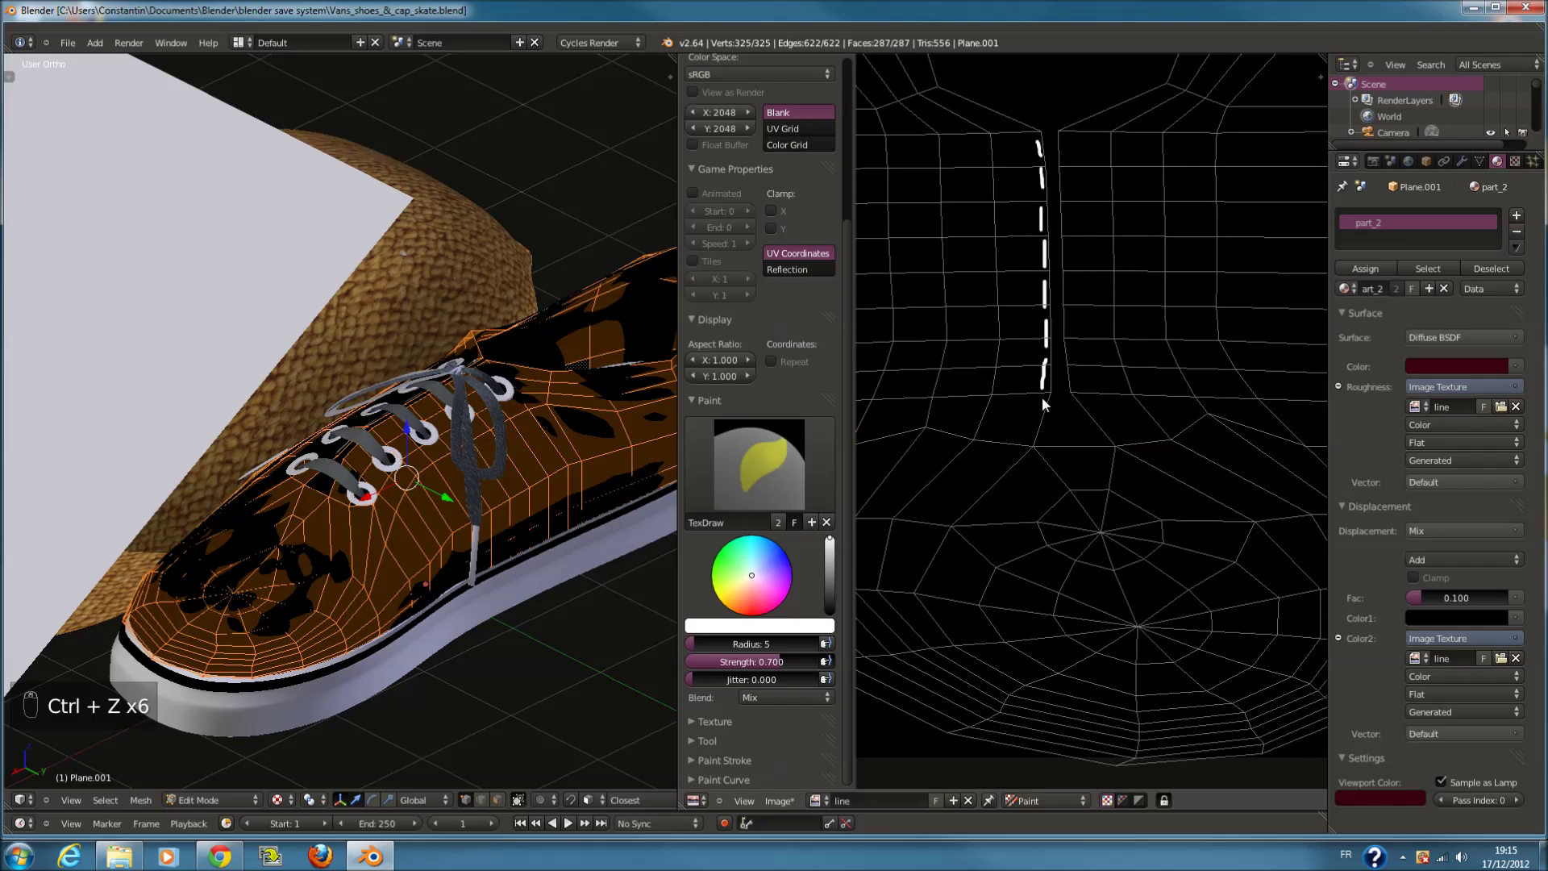
drag(1047, 406, 1477, 18)
key(ctrl+z)
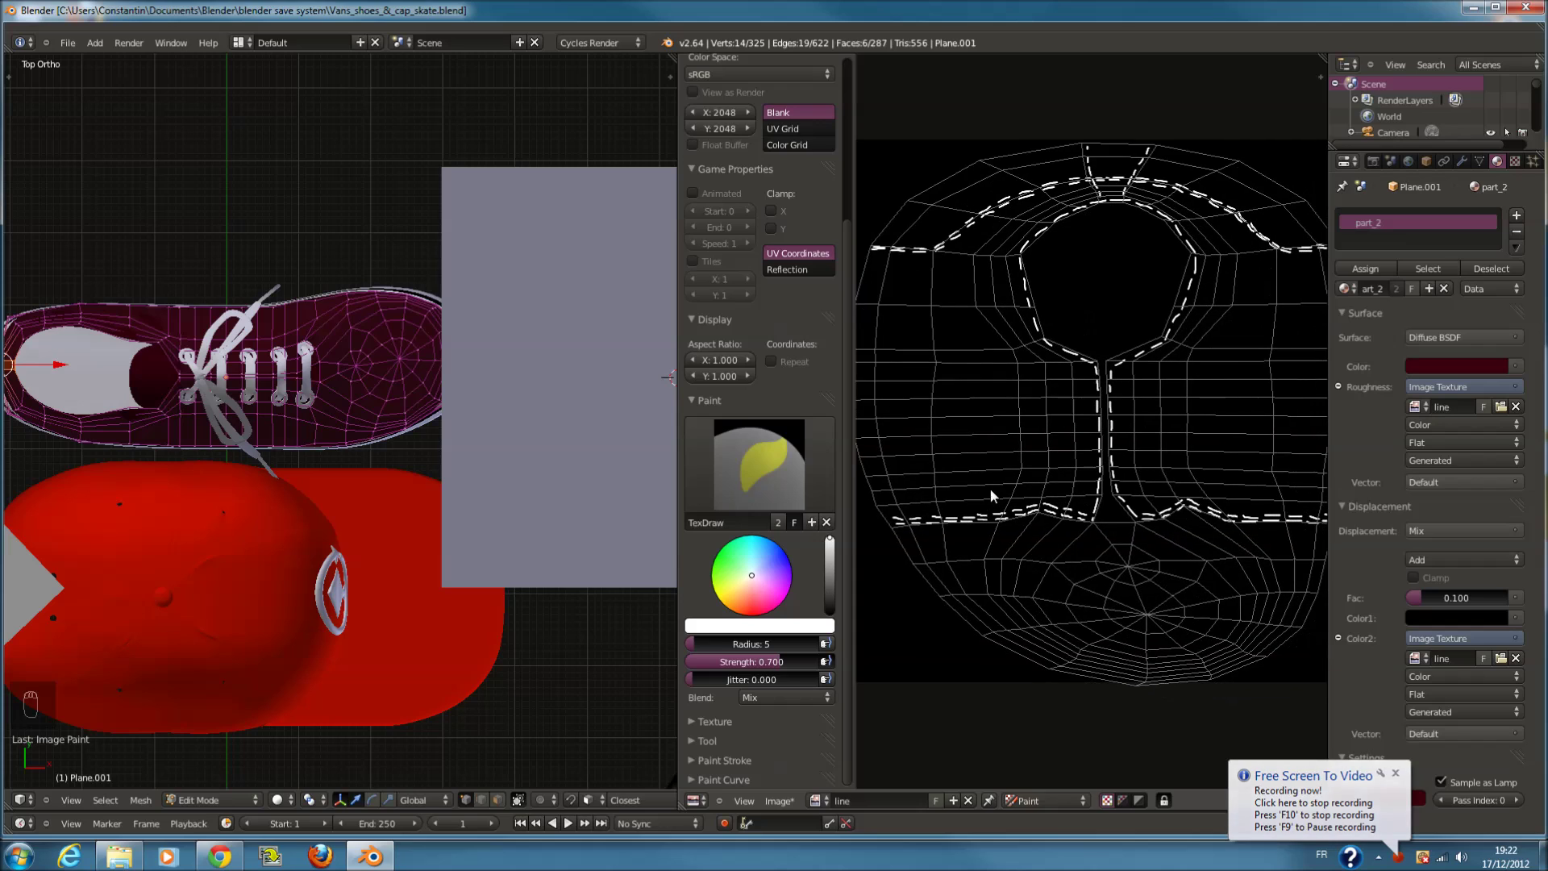
Toggle out of mesh editing and orbit the shoe to preview the painted stitches on the upper
key(ctrl+s)
key(Tab)
key(Tab)
key(Tab)
key(ctrl+s)
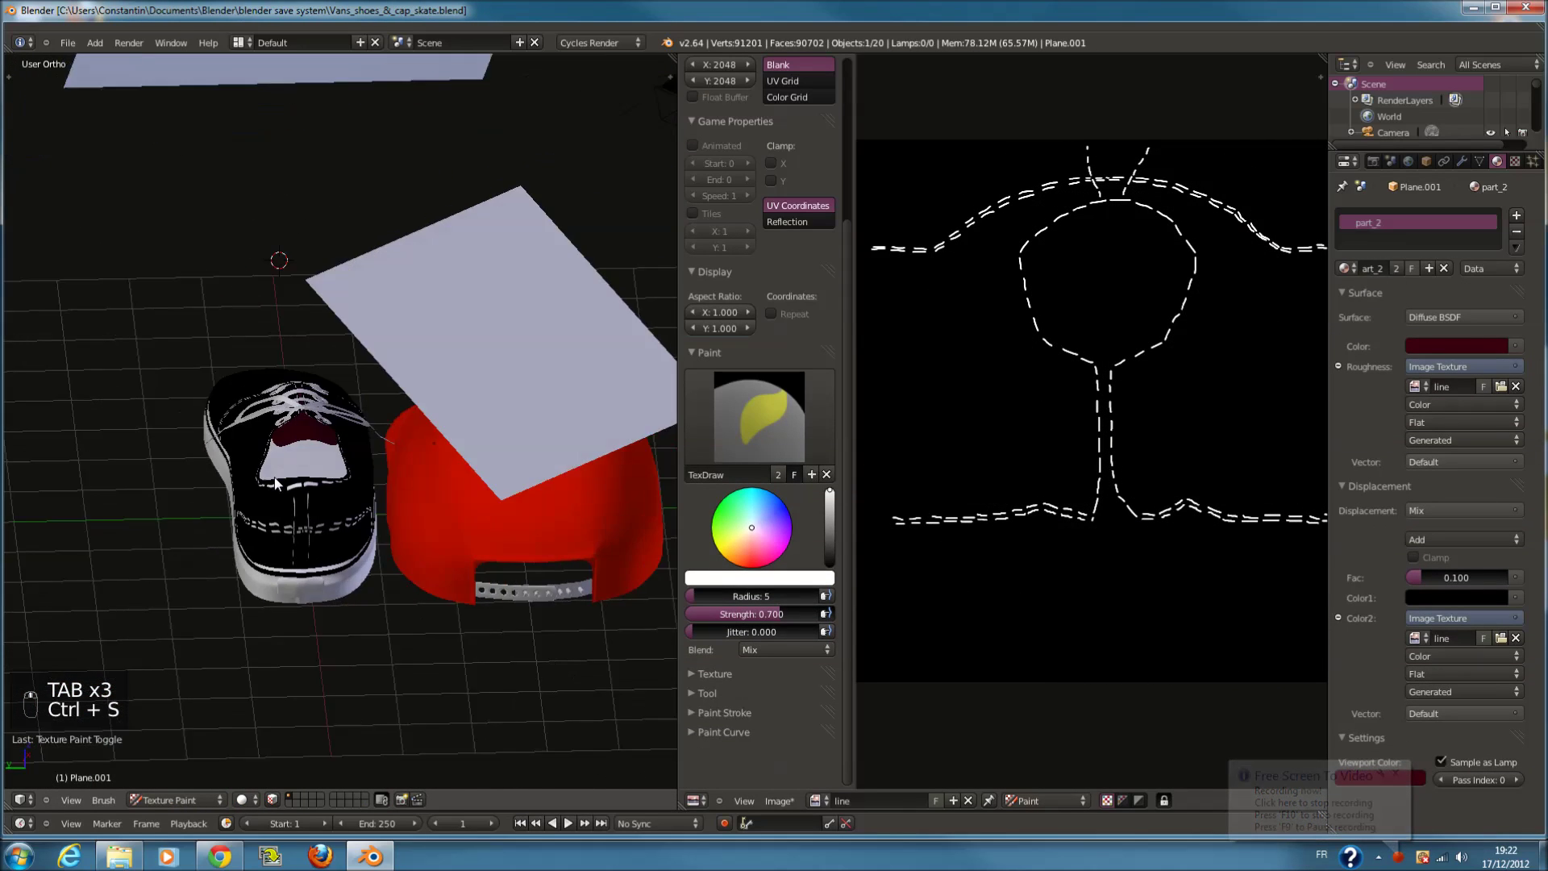
middle_click(258, 450)
drag(469, 379, 1054, 507)
key(Tab)
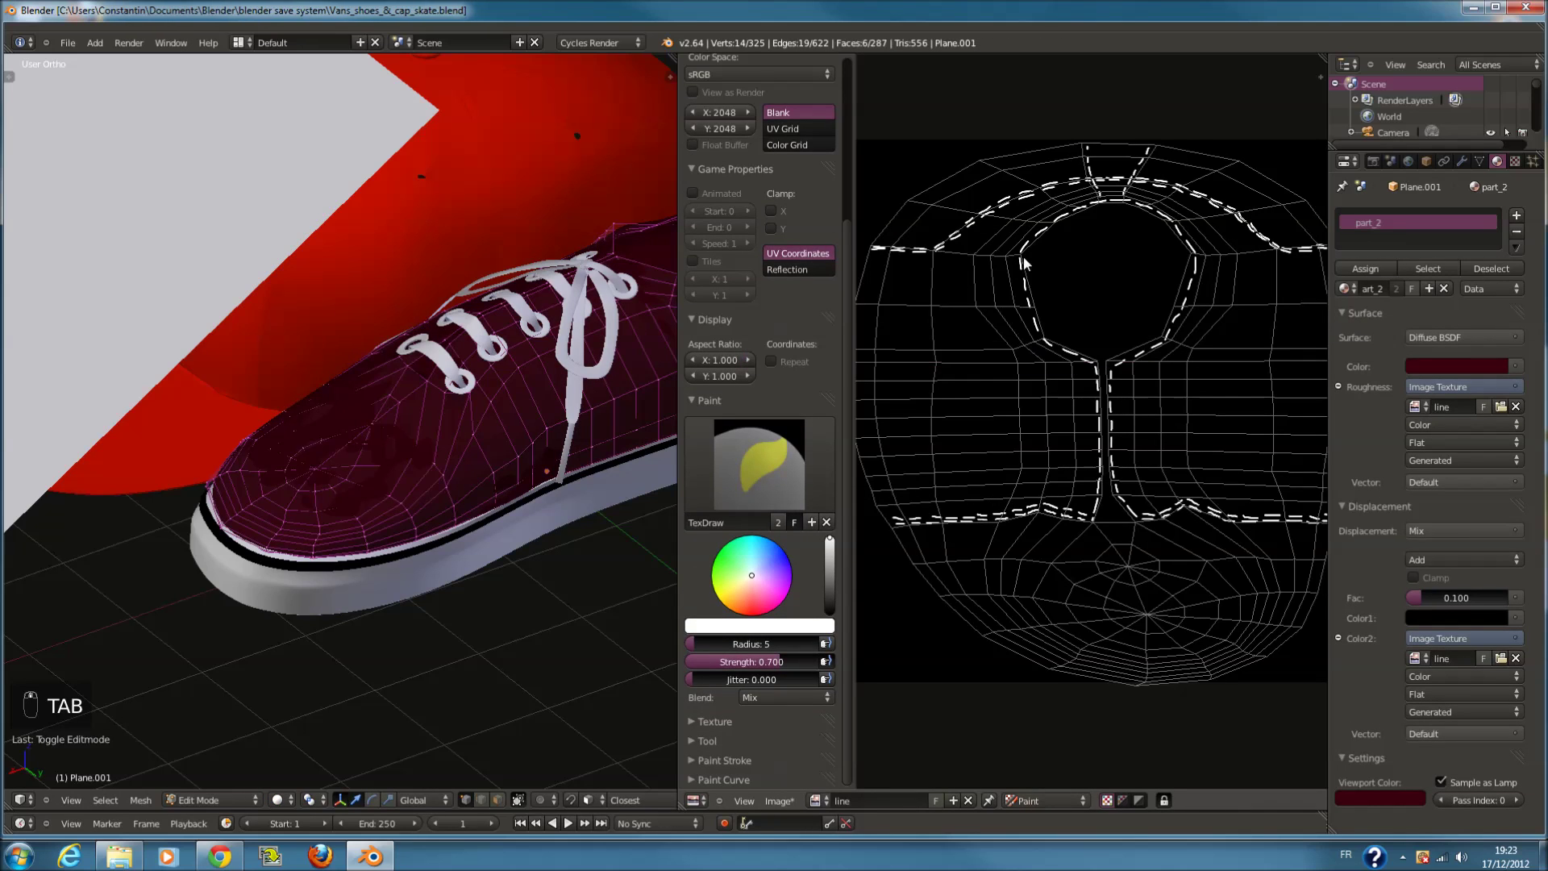
key(Tab)
Save over the blend file and save the stitch image as couture_shoe_texture.png
key(ctrl+s)
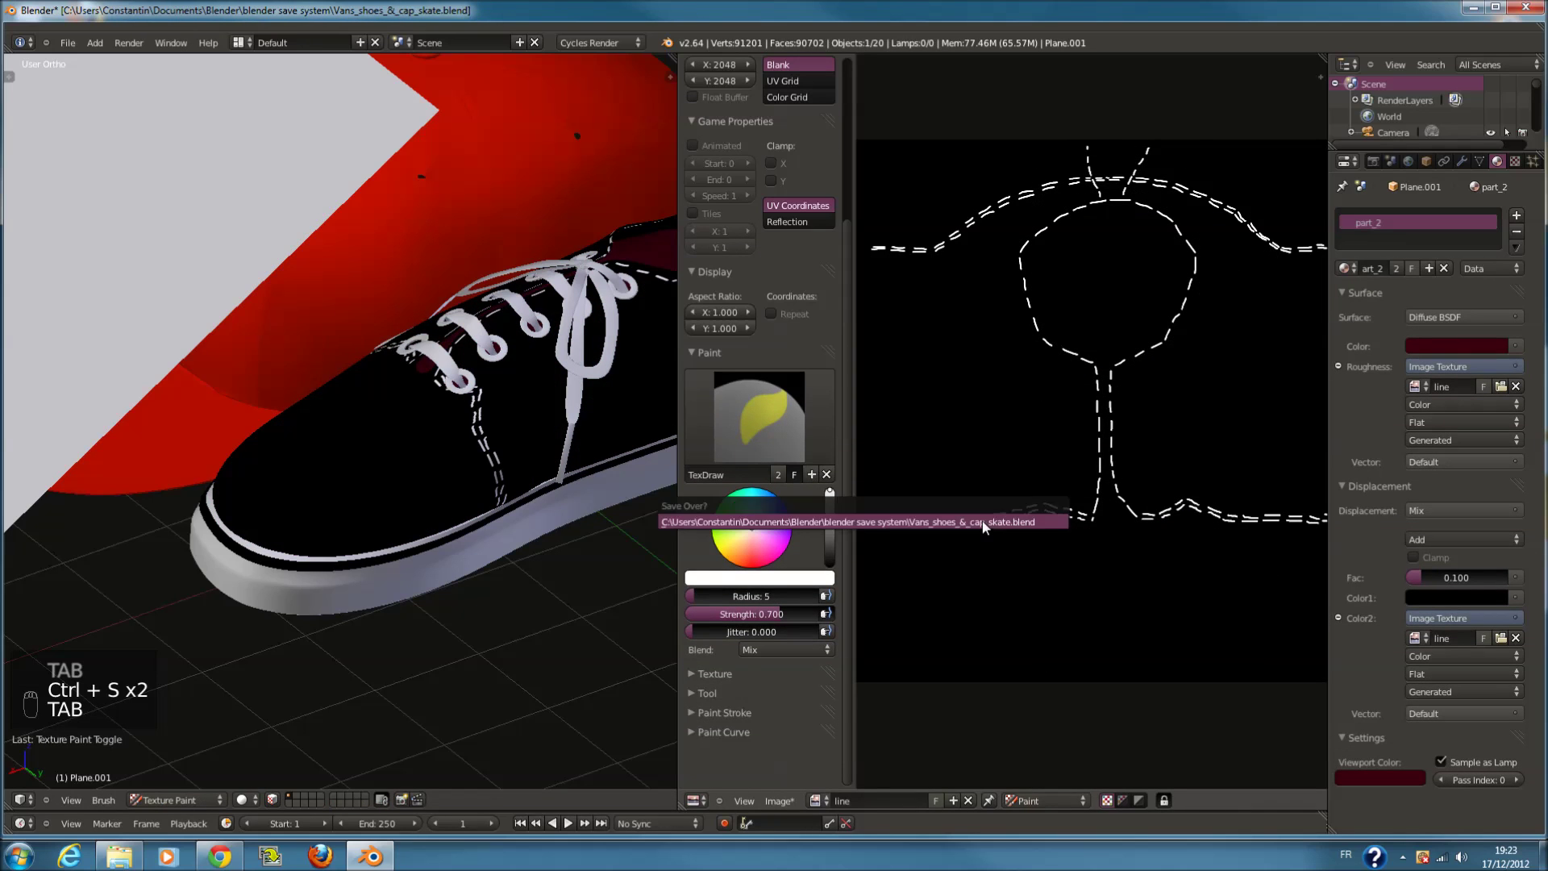
key(ctrl+s)
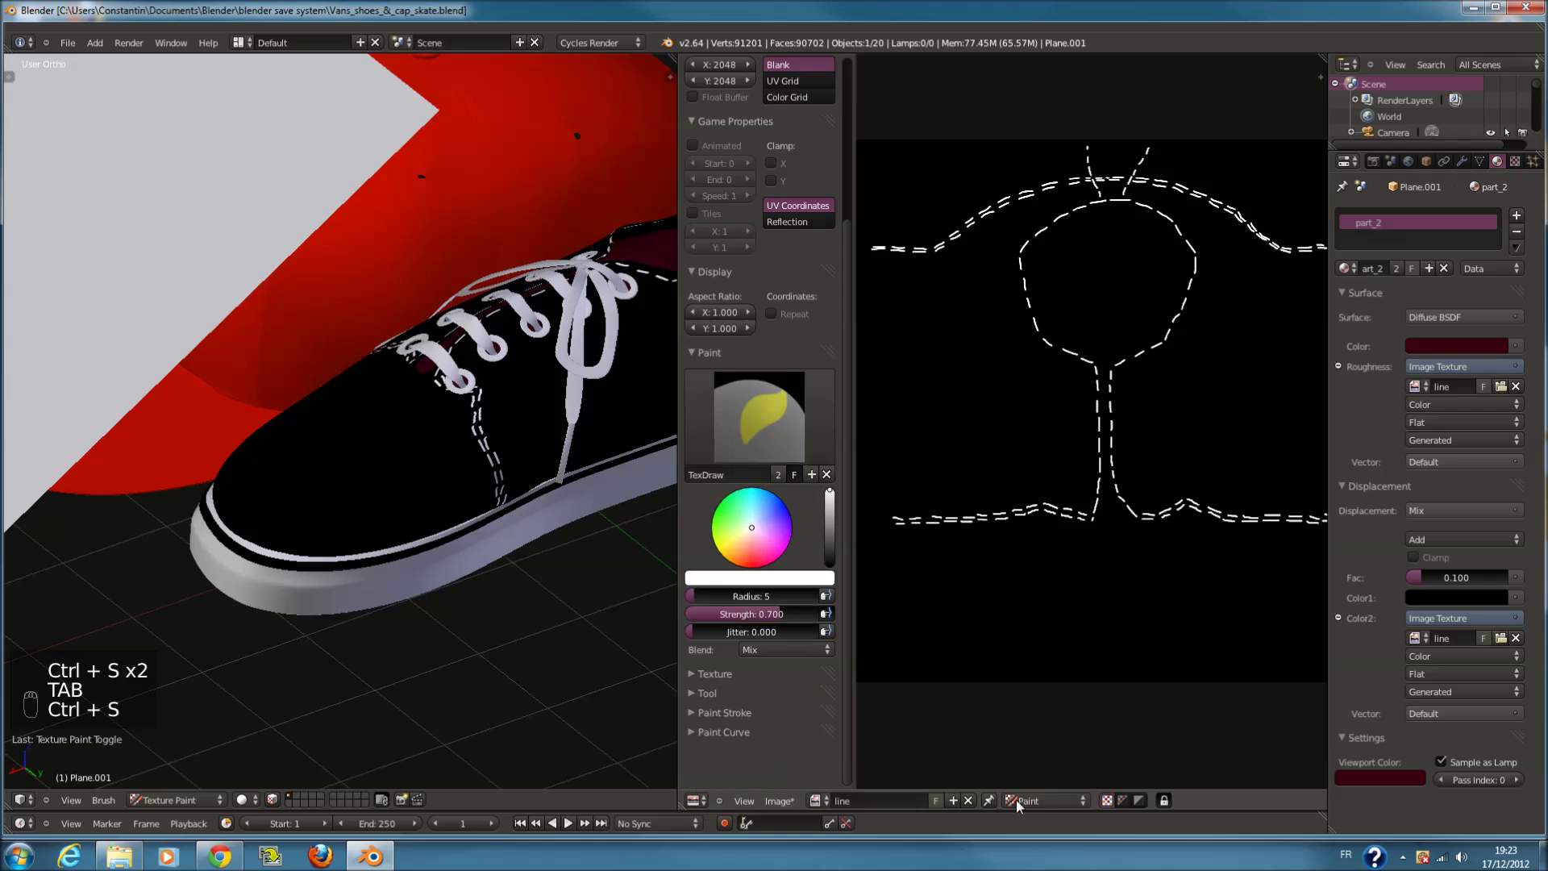
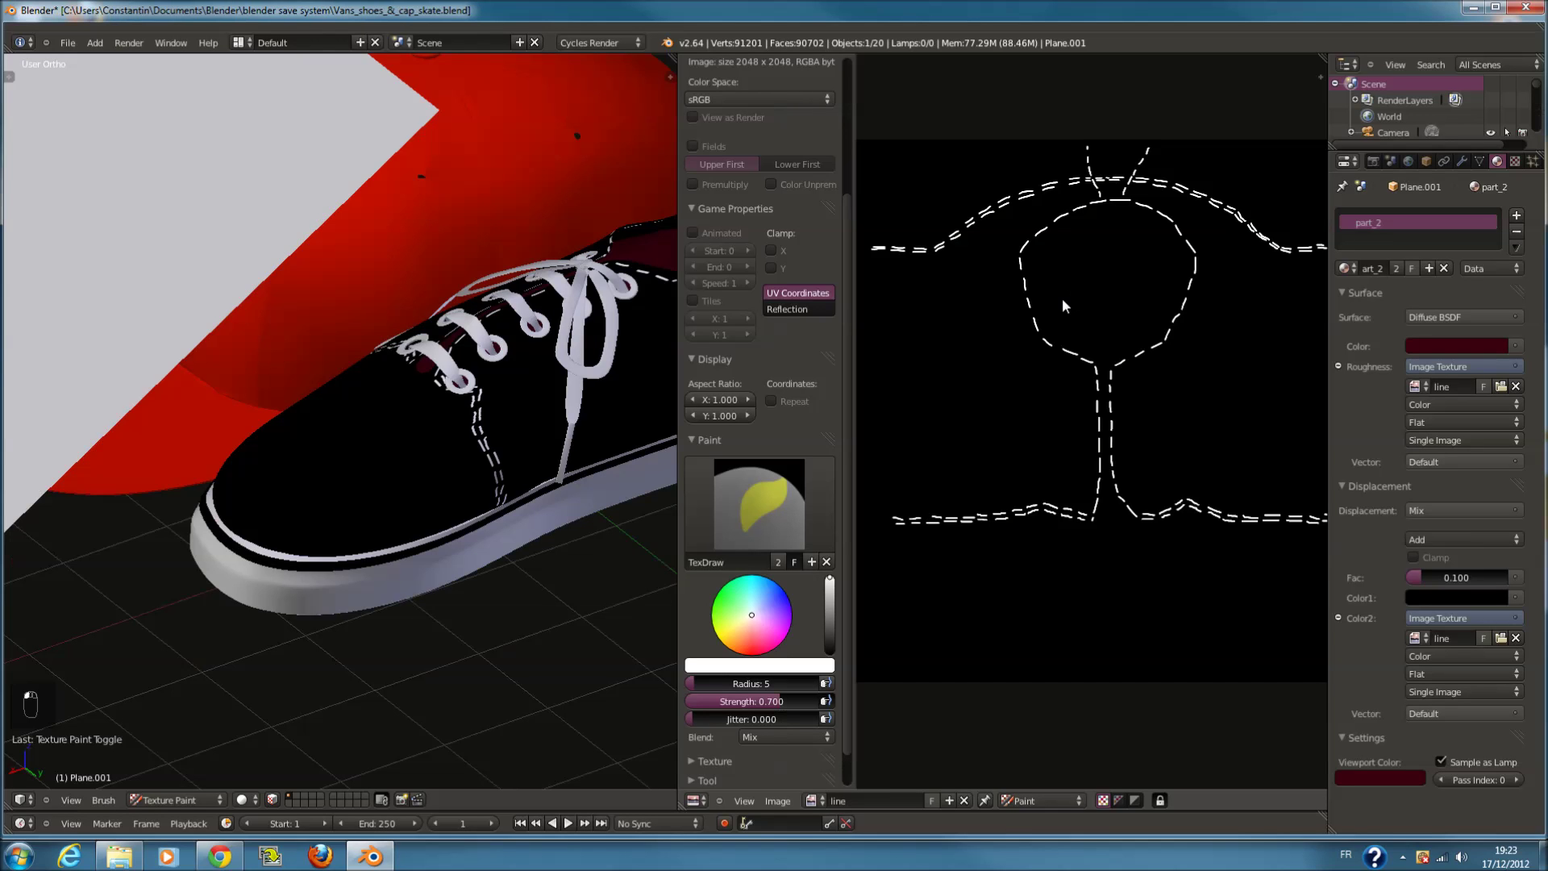
key(ctrl+s)
middle_click(559, 428)
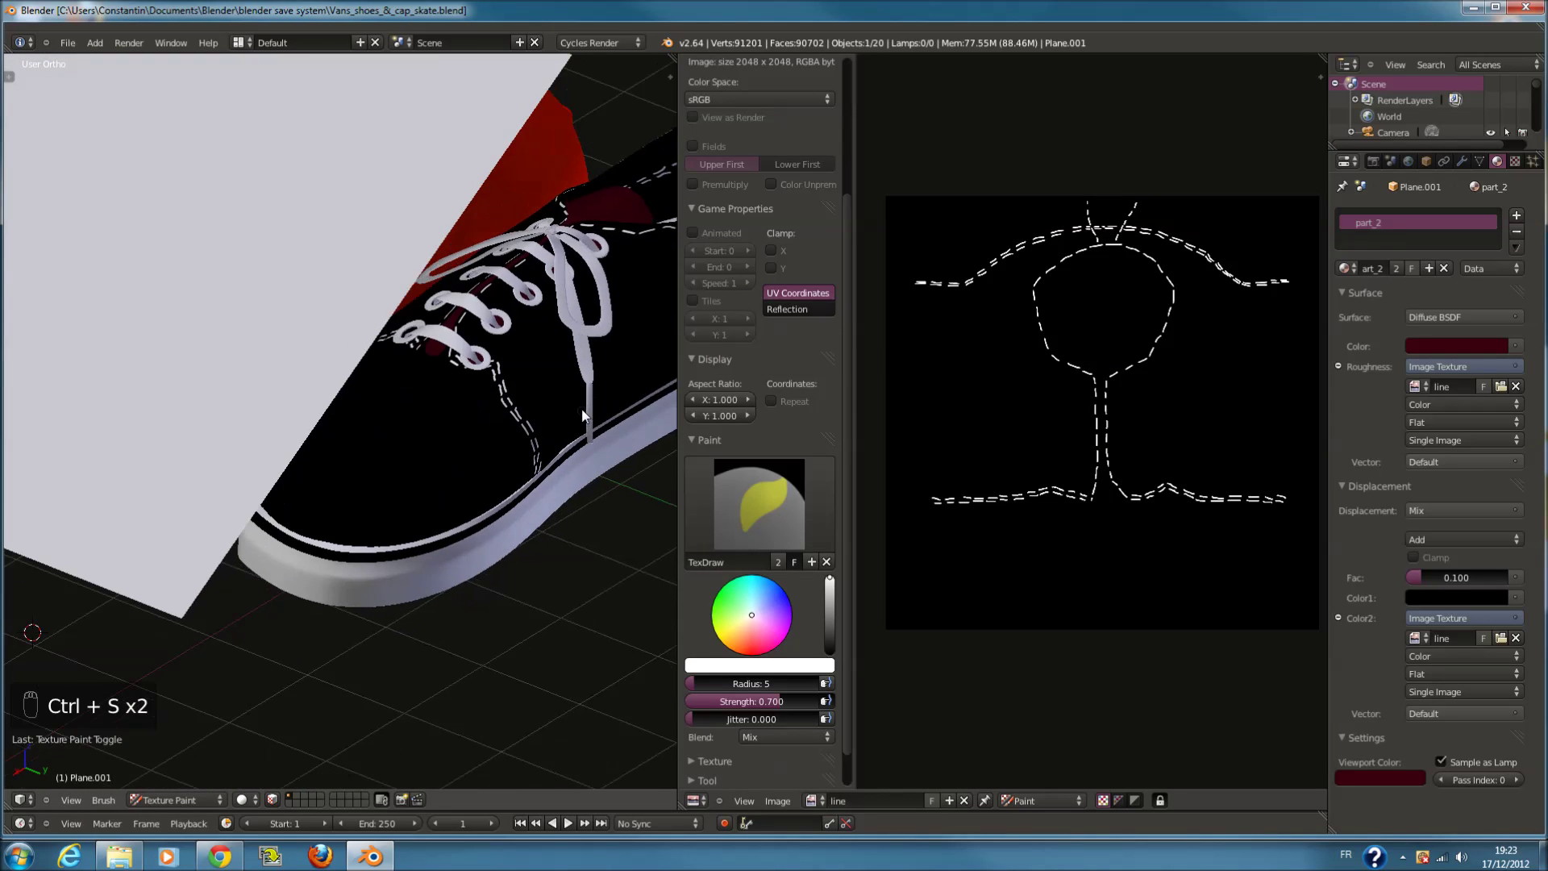
Switch the image editor area to the Node Editor showing the shoe material's graph
key(ctrl+s)
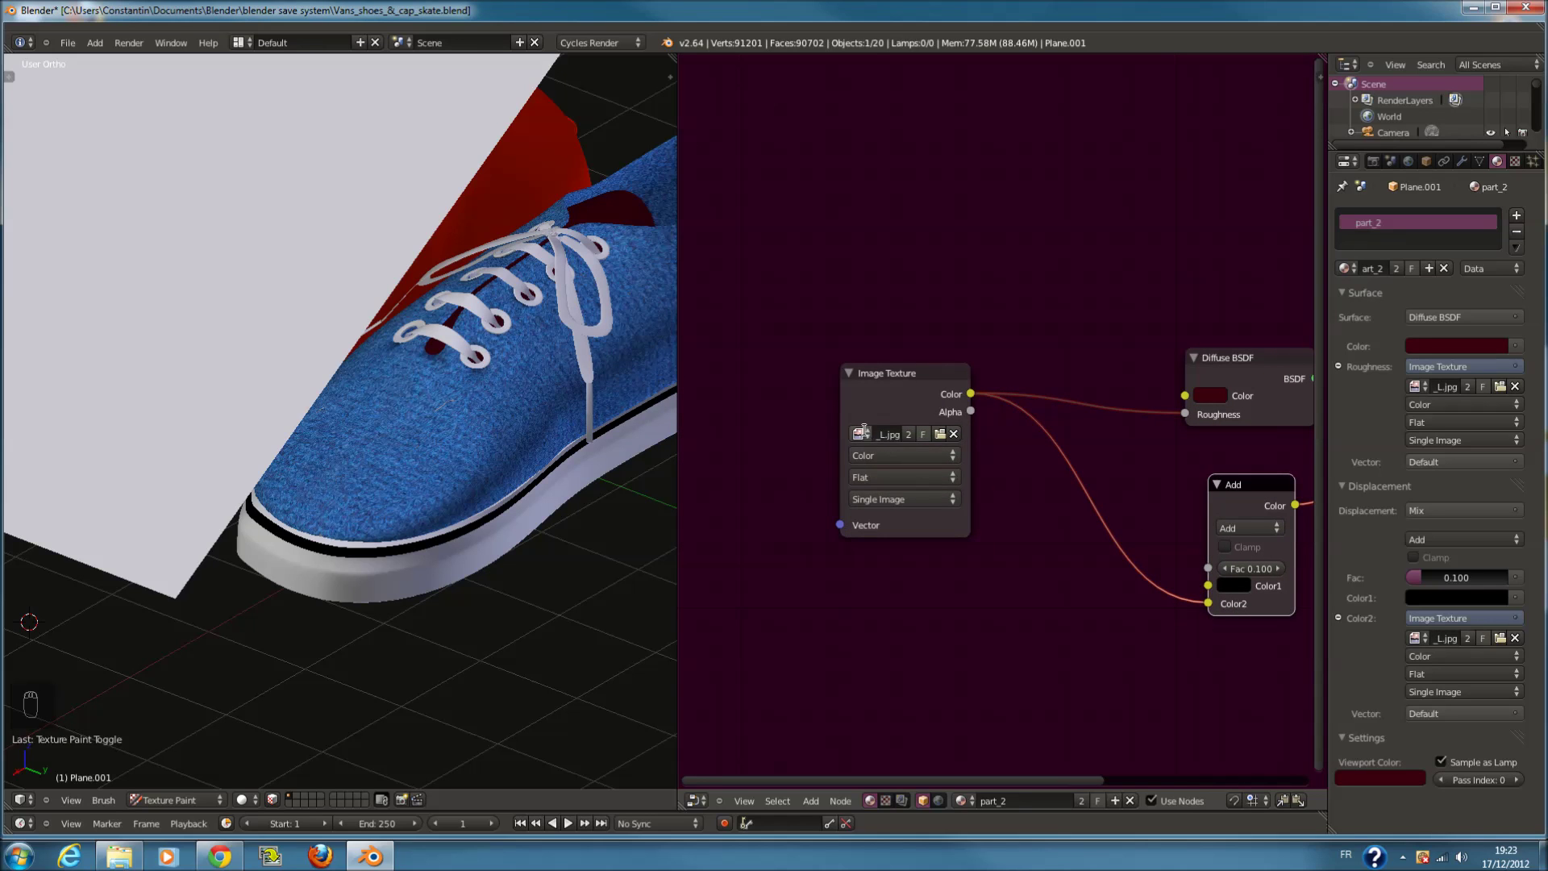
drag(895, 480, 436, 676)
key(ctrl+s)
drag(436, 676, 256, 676)
Look through the scene camera with a live rendered viewport preview
key(KP_0)
key(KP_Decimal)
key(ctrl+s)
drag(180, 803, 201, 762)
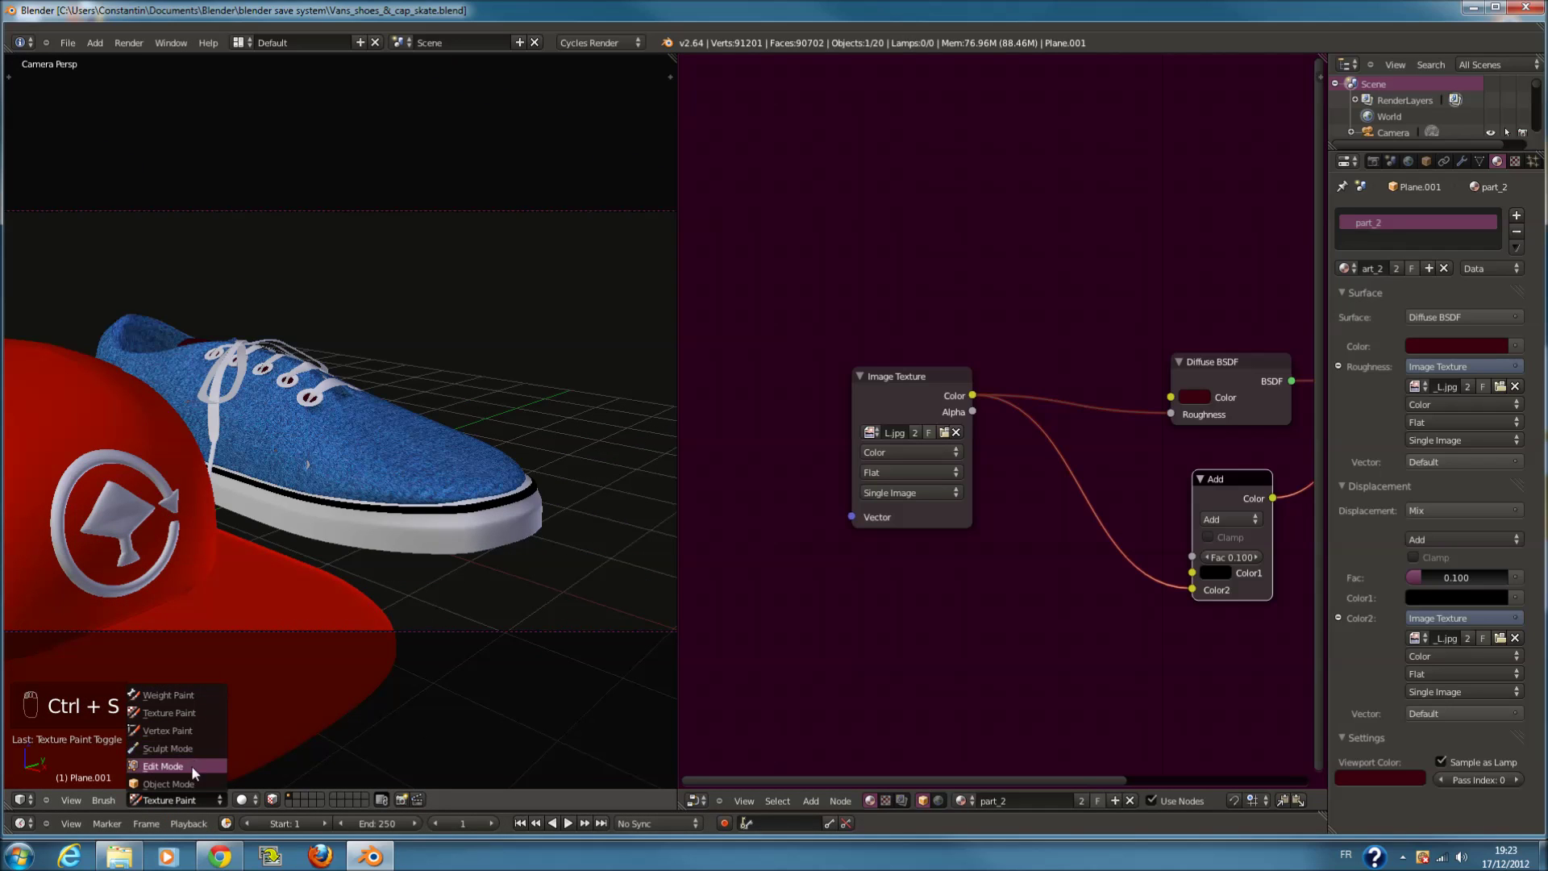
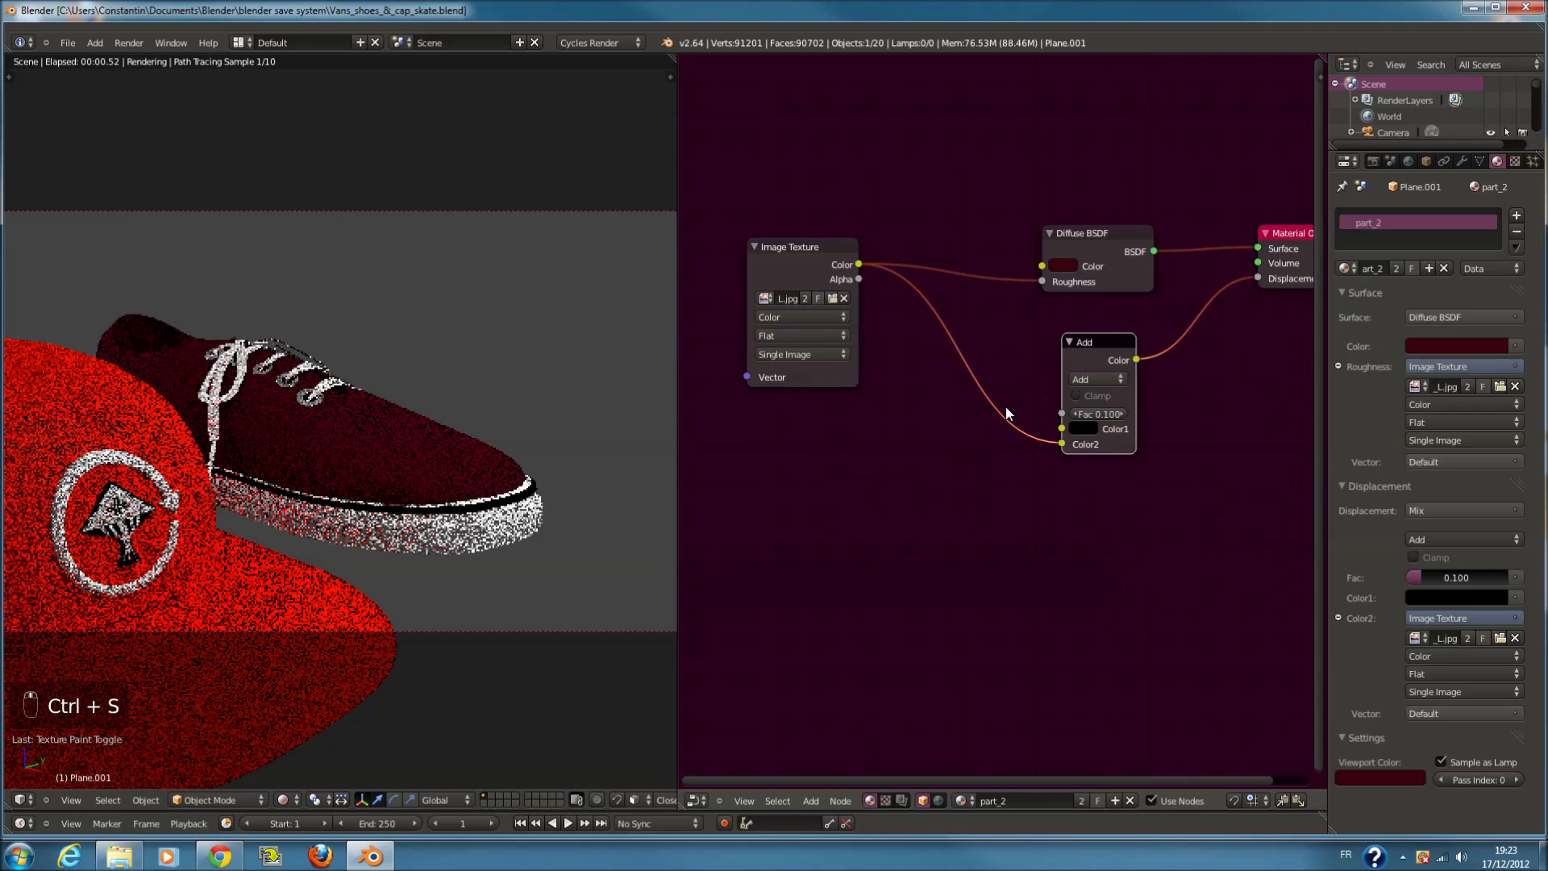
Duplicate the Add node and chain both Adds into a third Add feeding Displacement
drag(1093, 326, 1077, 493)
key(shift+d)
key(shift+d)
drag(1056, 537, 953, 384)
drag(1036, 235, 873, 345)
drag(869, 336, 919, 432)
key(shift+d)
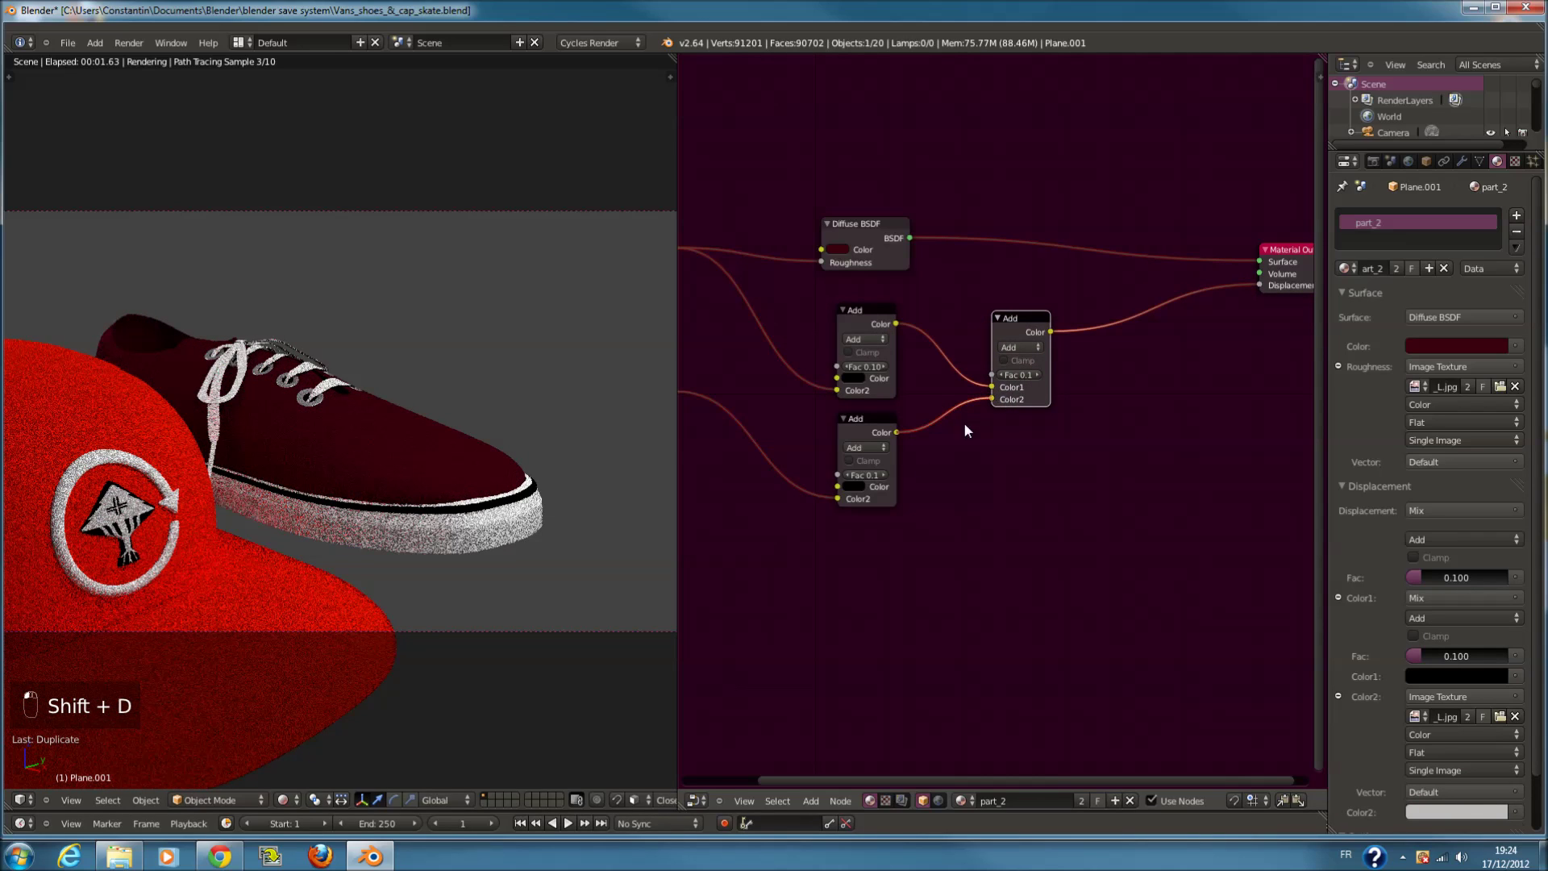
Wire the second image texture into the lower Add at 0.2 and set the combining Add factor to 1.0
key(ctrl+s)
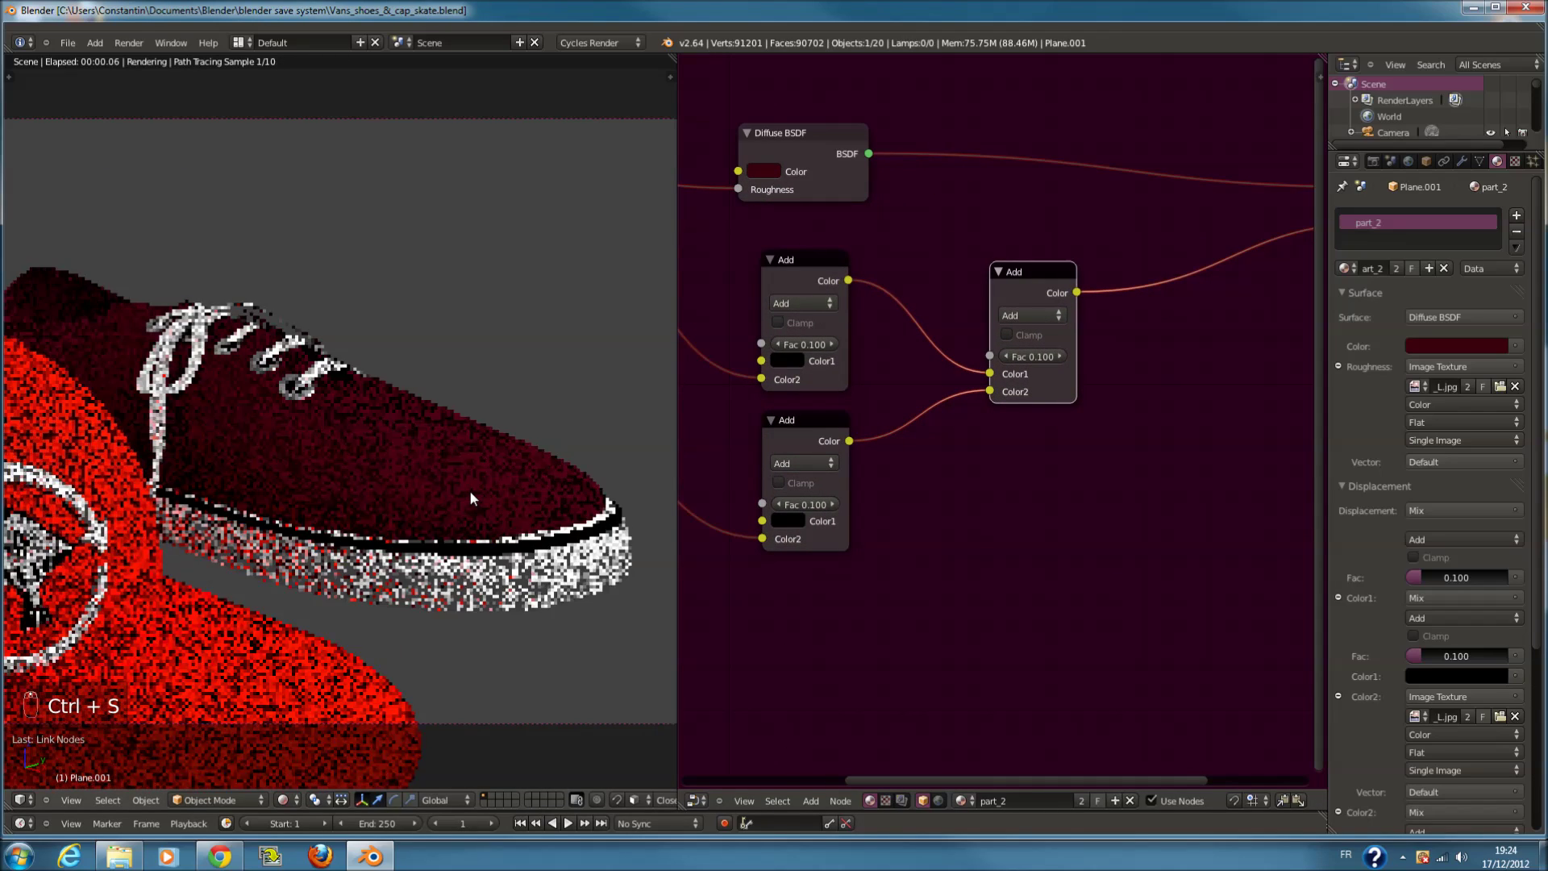
key(ctrl+s)
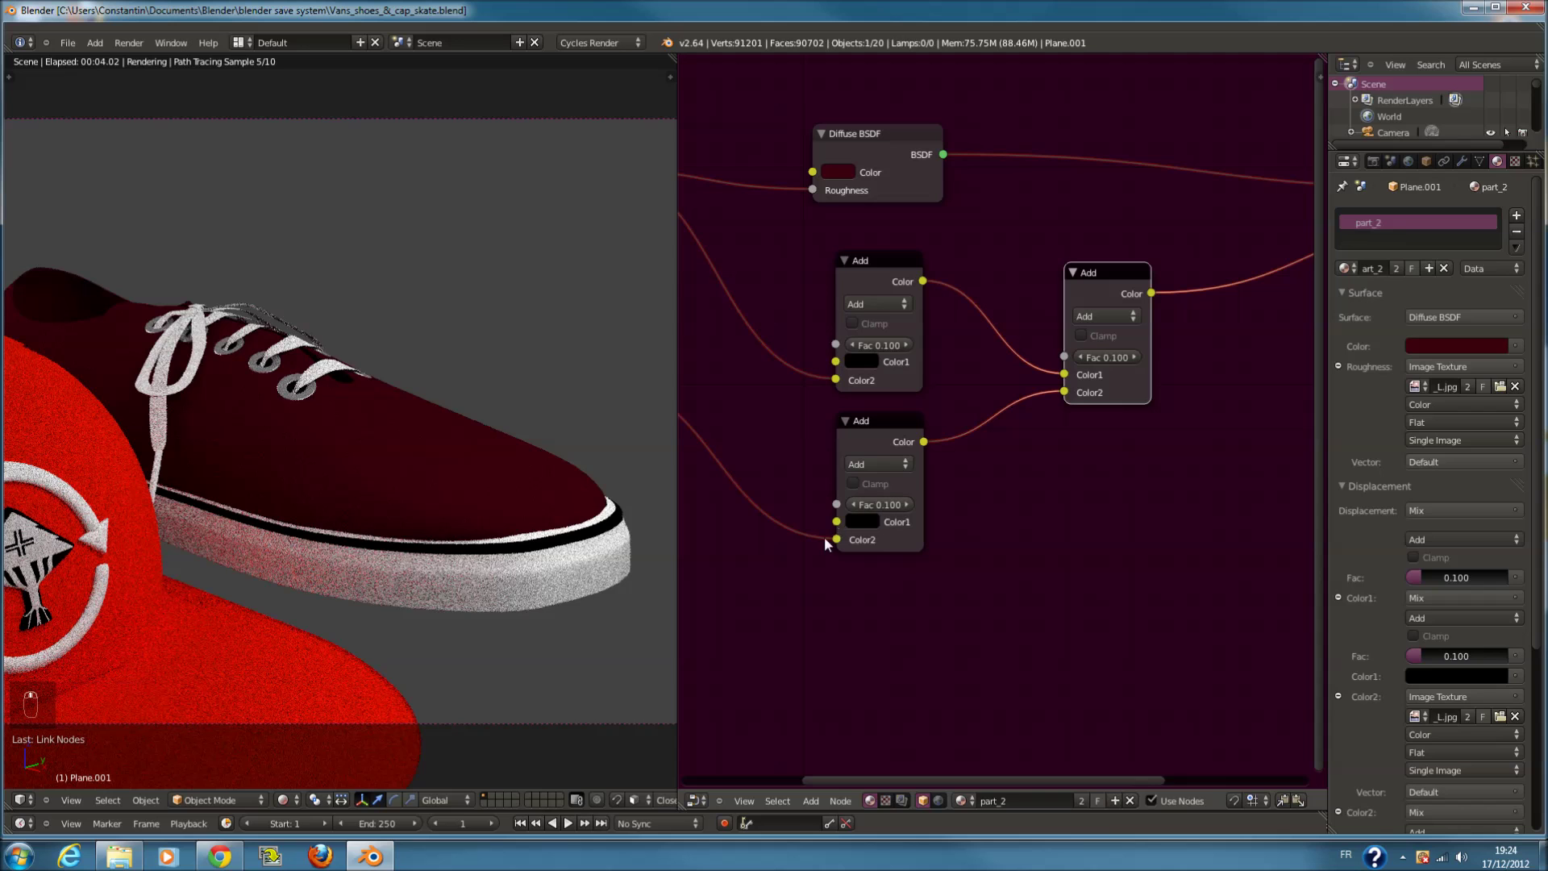
drag(837, 533, 839, 527)
key(ctrl+s)
drag(1104, 366, 841, 523)
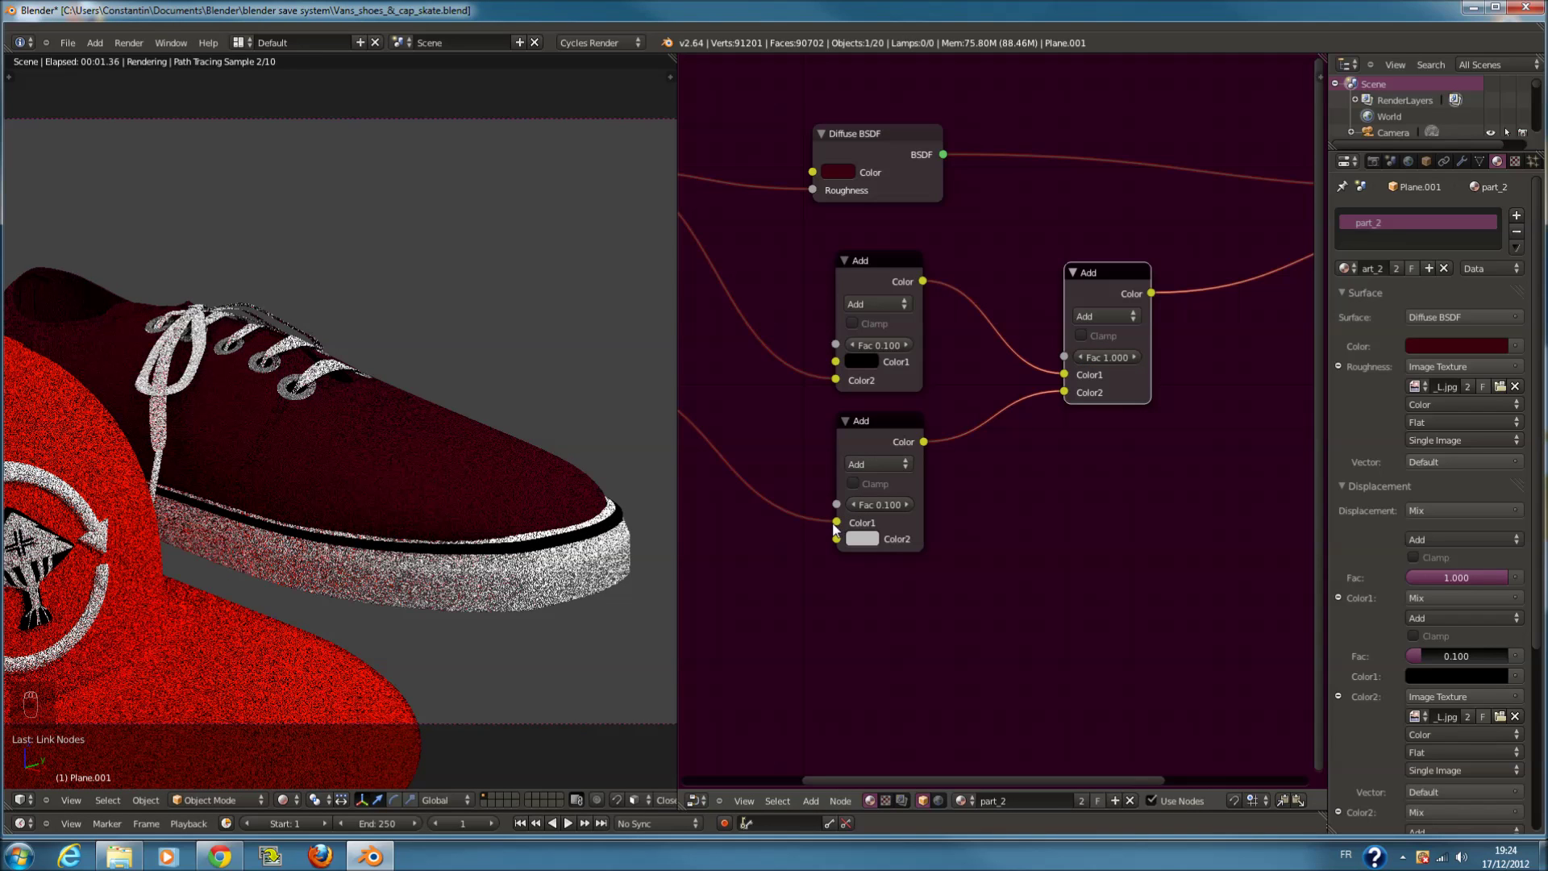
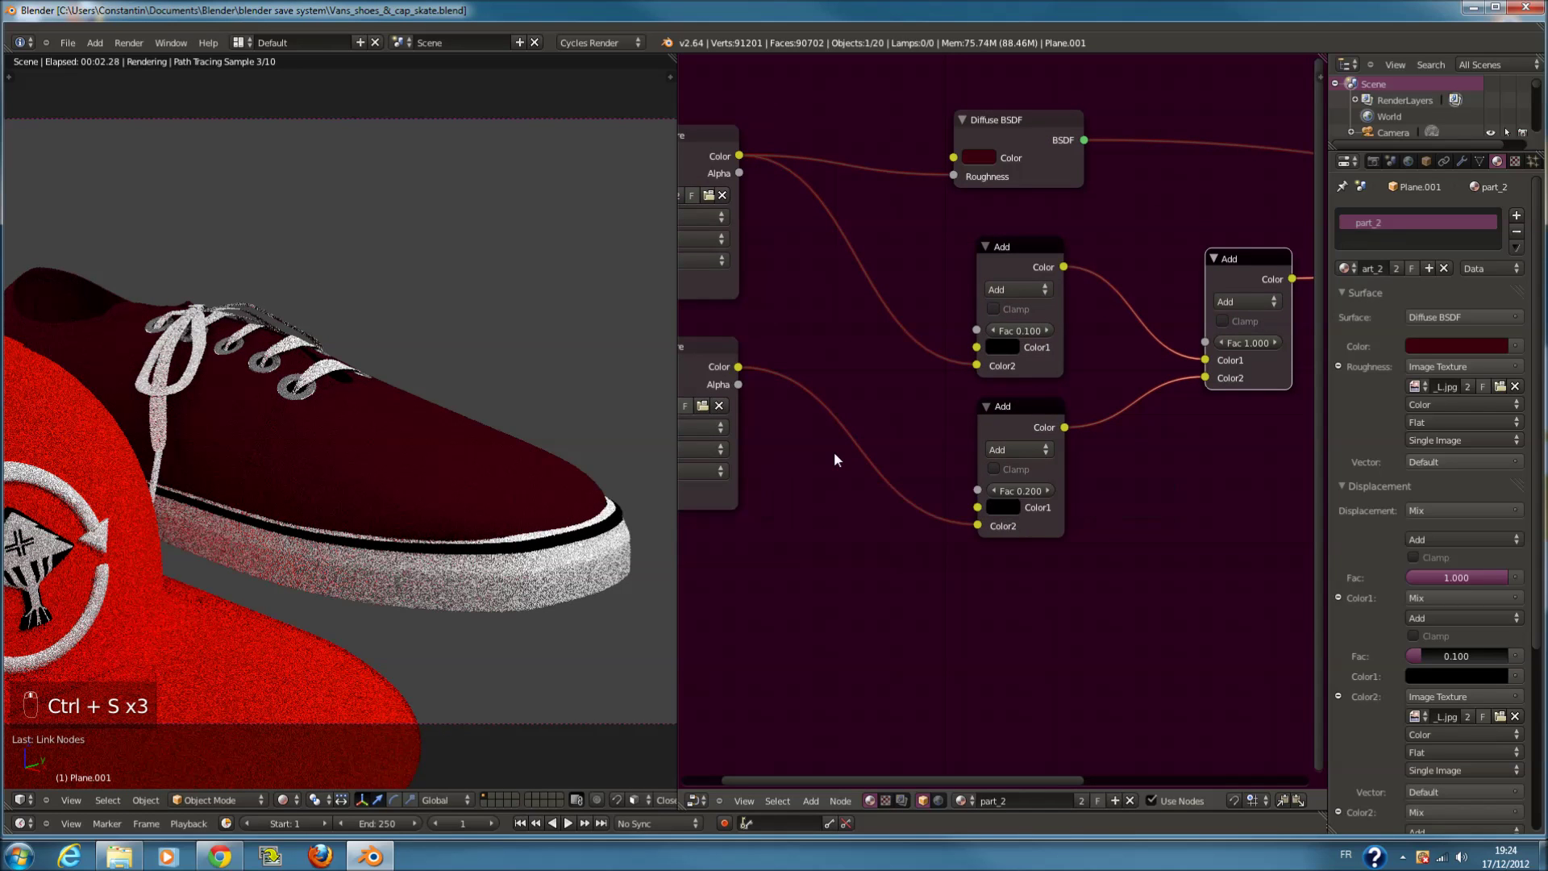
drag(796, 374, 939, 453)
drag(940, 453, 864, 487)
Add a Converter ColorRamp node between the stitch-line image and the diffuse colour
key(shift+a)
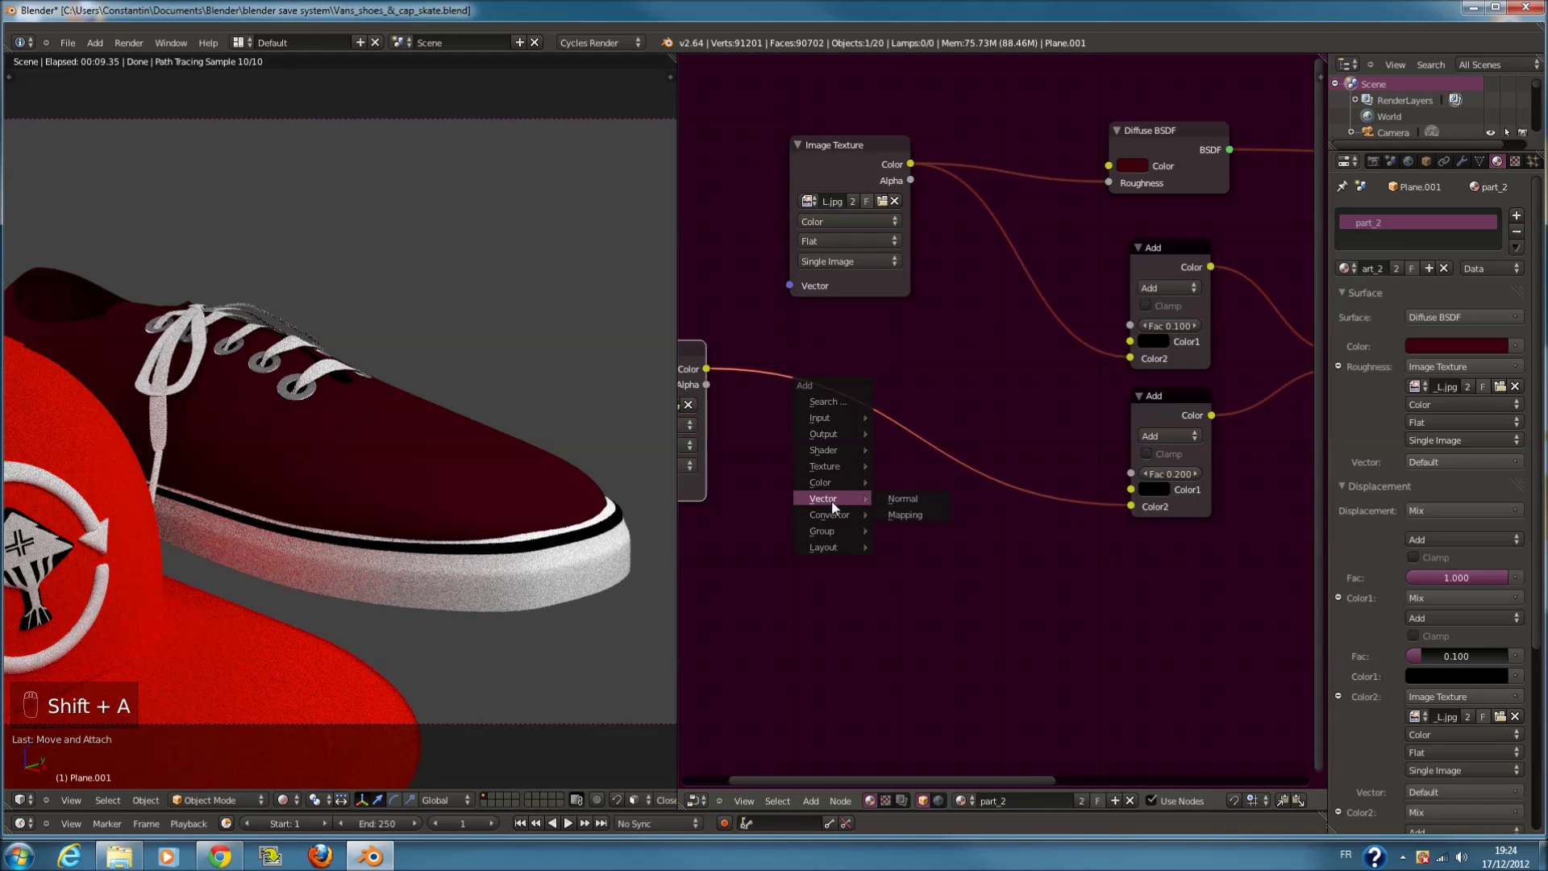
drag(924, 466, 1053, 504)
key(ctrl+s)
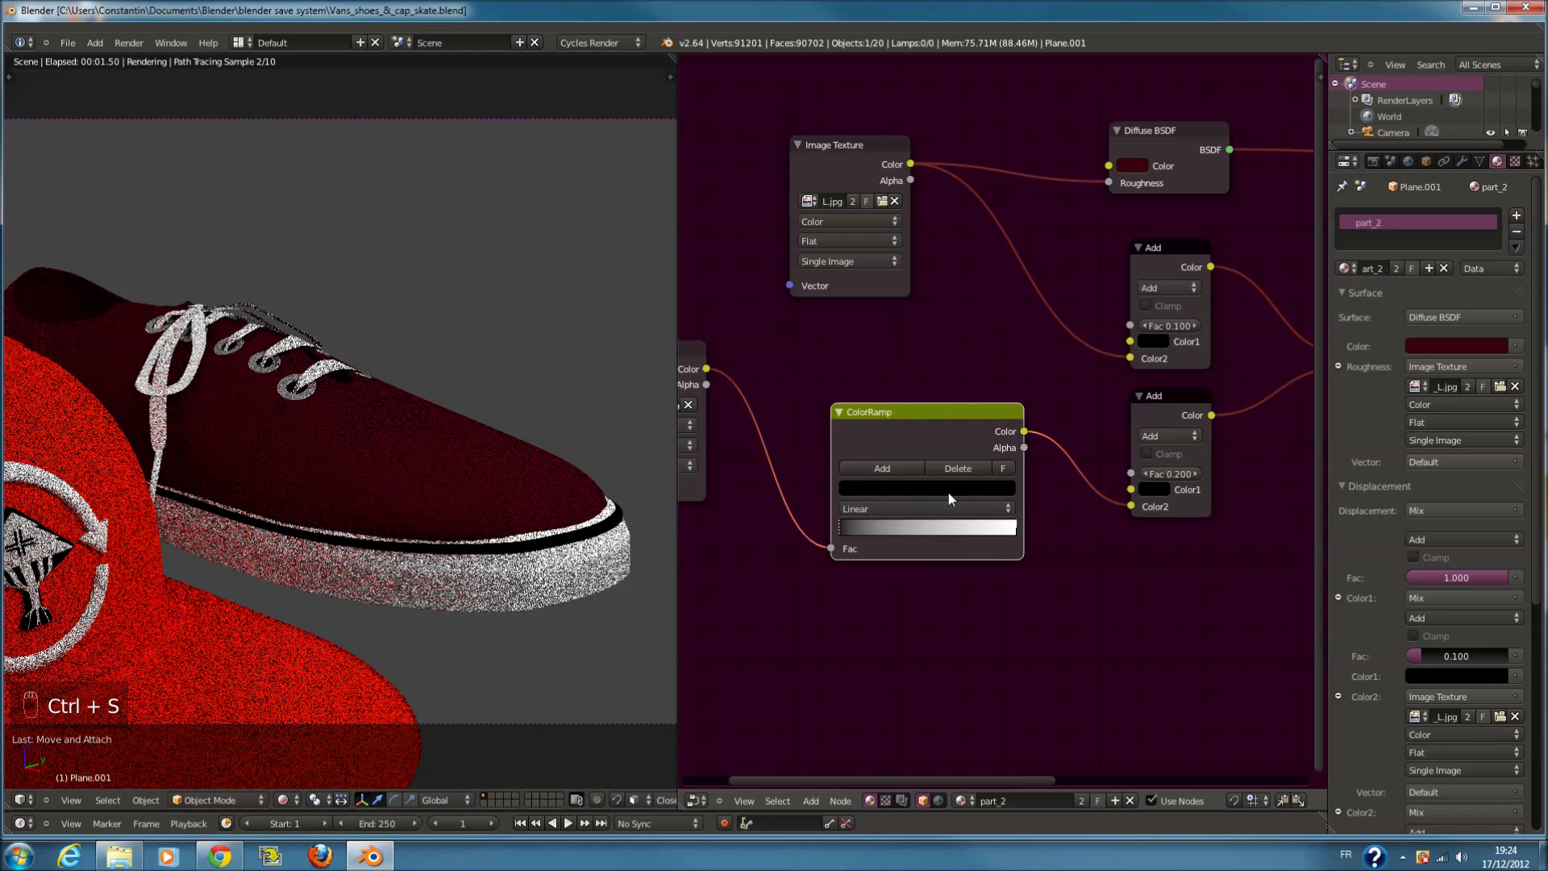
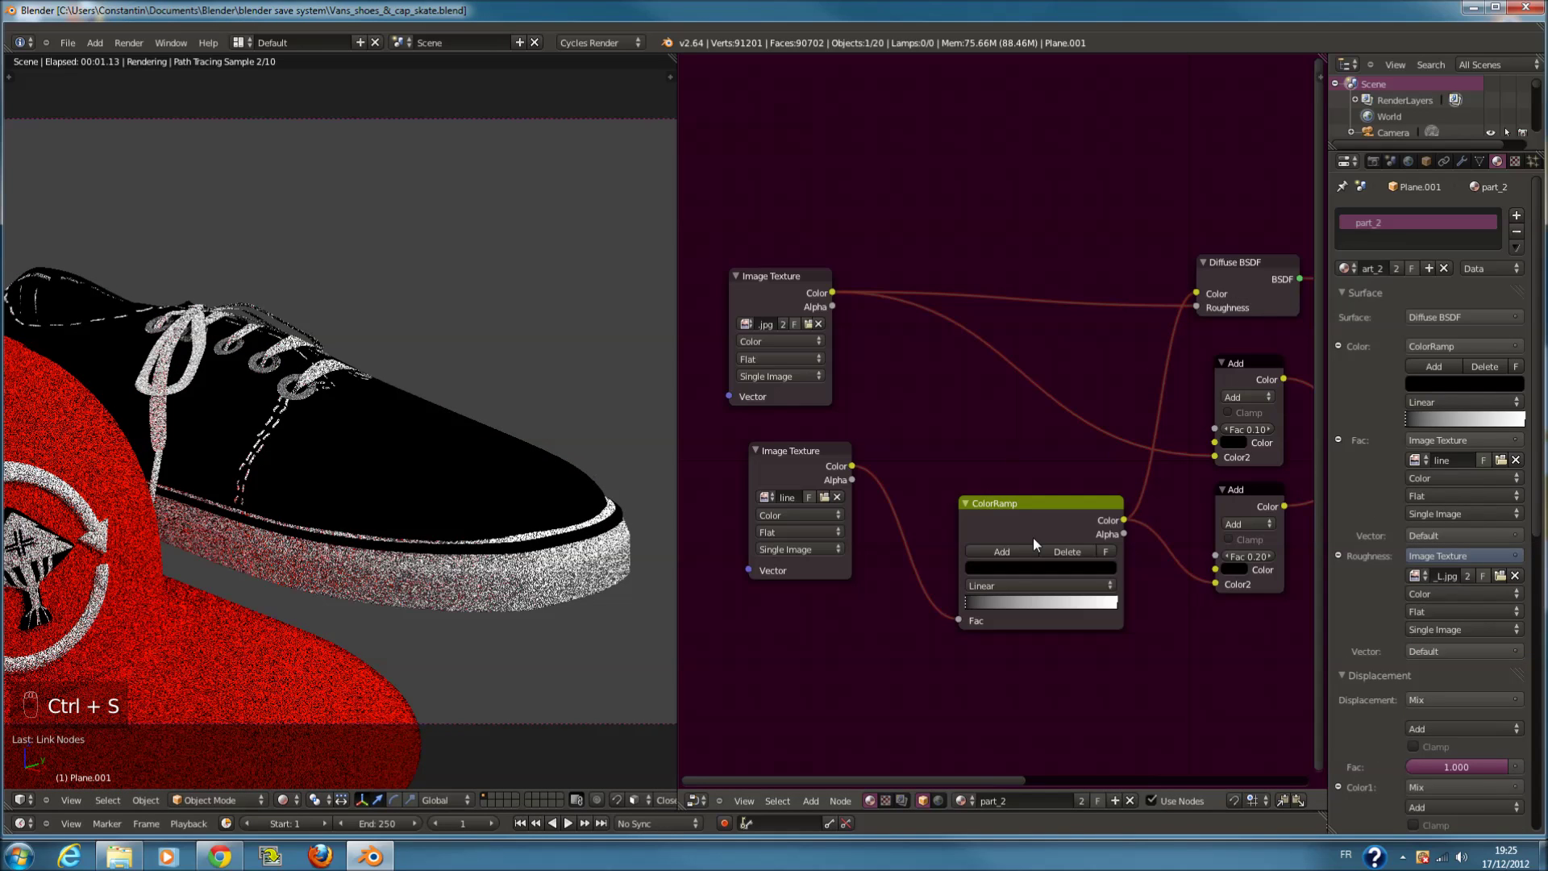
Reposition the ColorRamp stops and turn the dark stop's colour to red
drag(1115, 608, 977, 605)
drag(975, 605, 1054, 605)
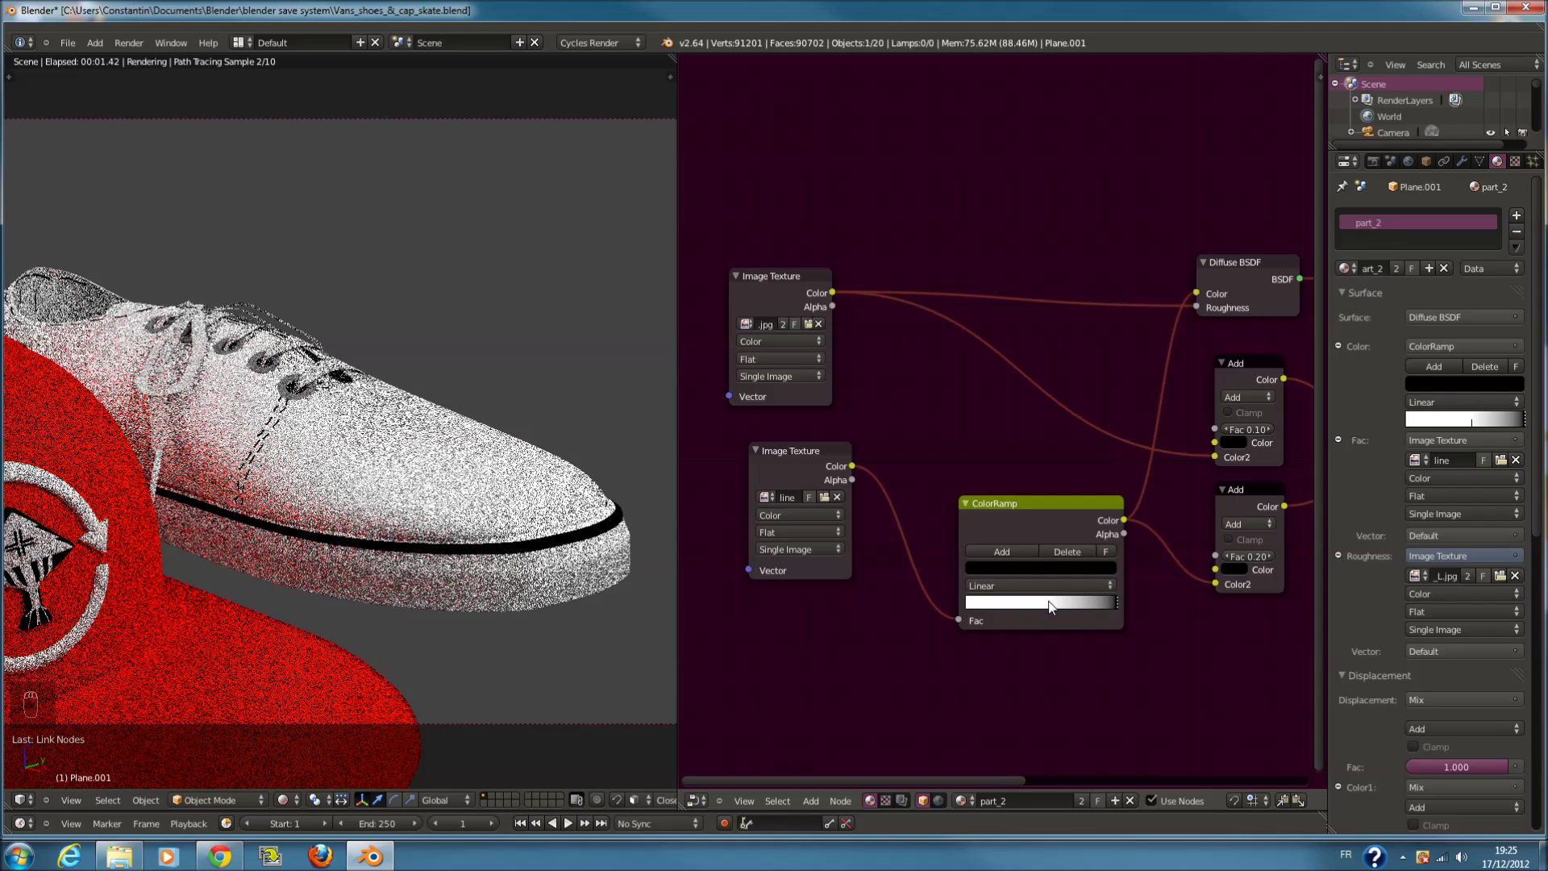
drag(1115, 608, 1089, 435)
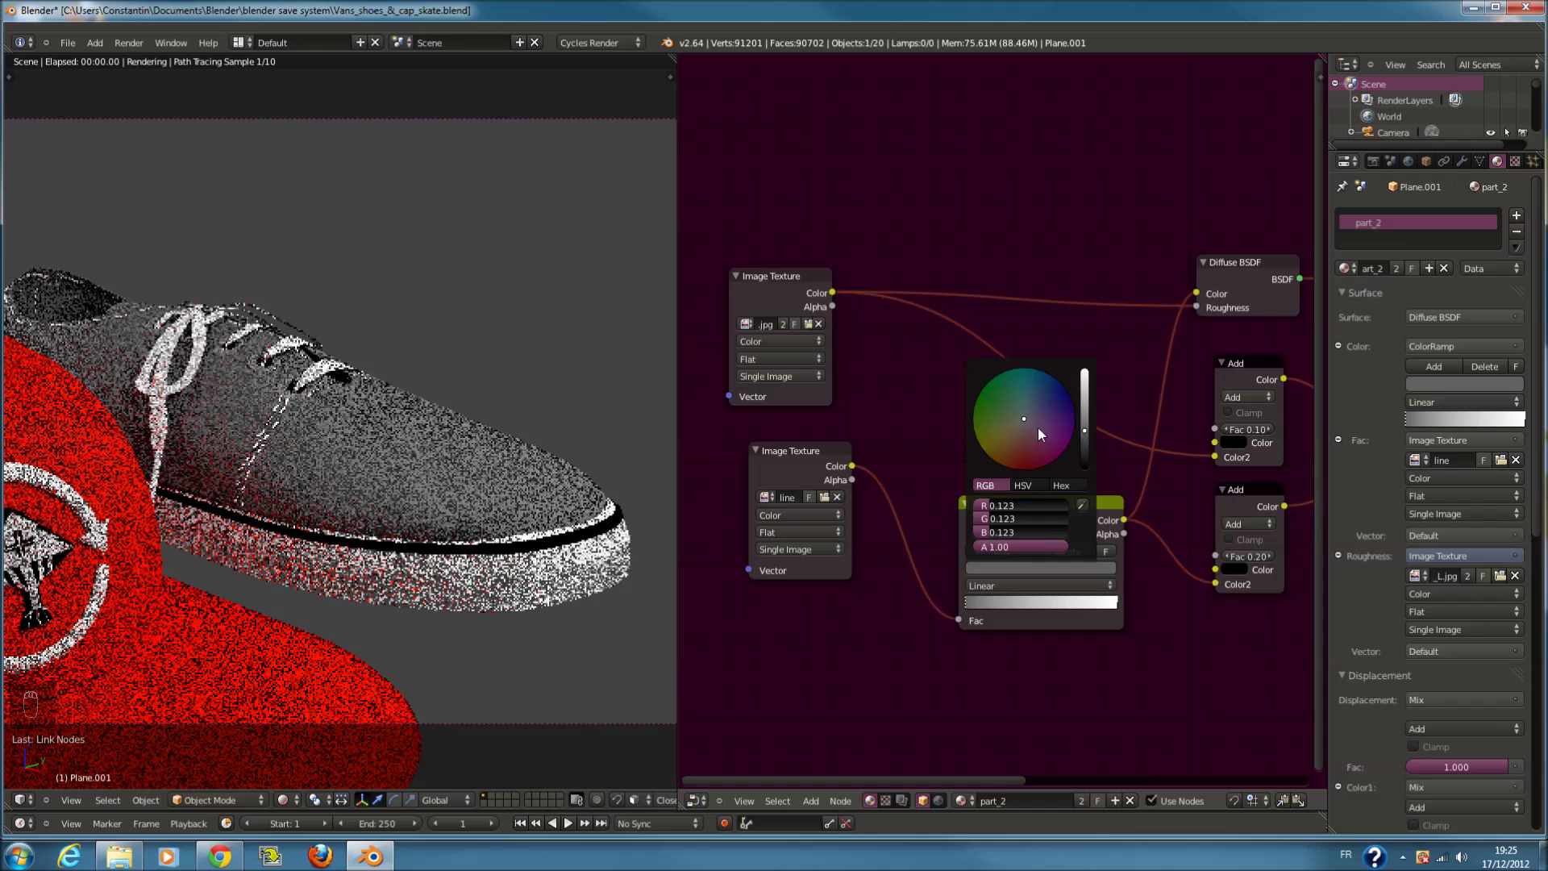
drag(1032, 570, 910, 367)
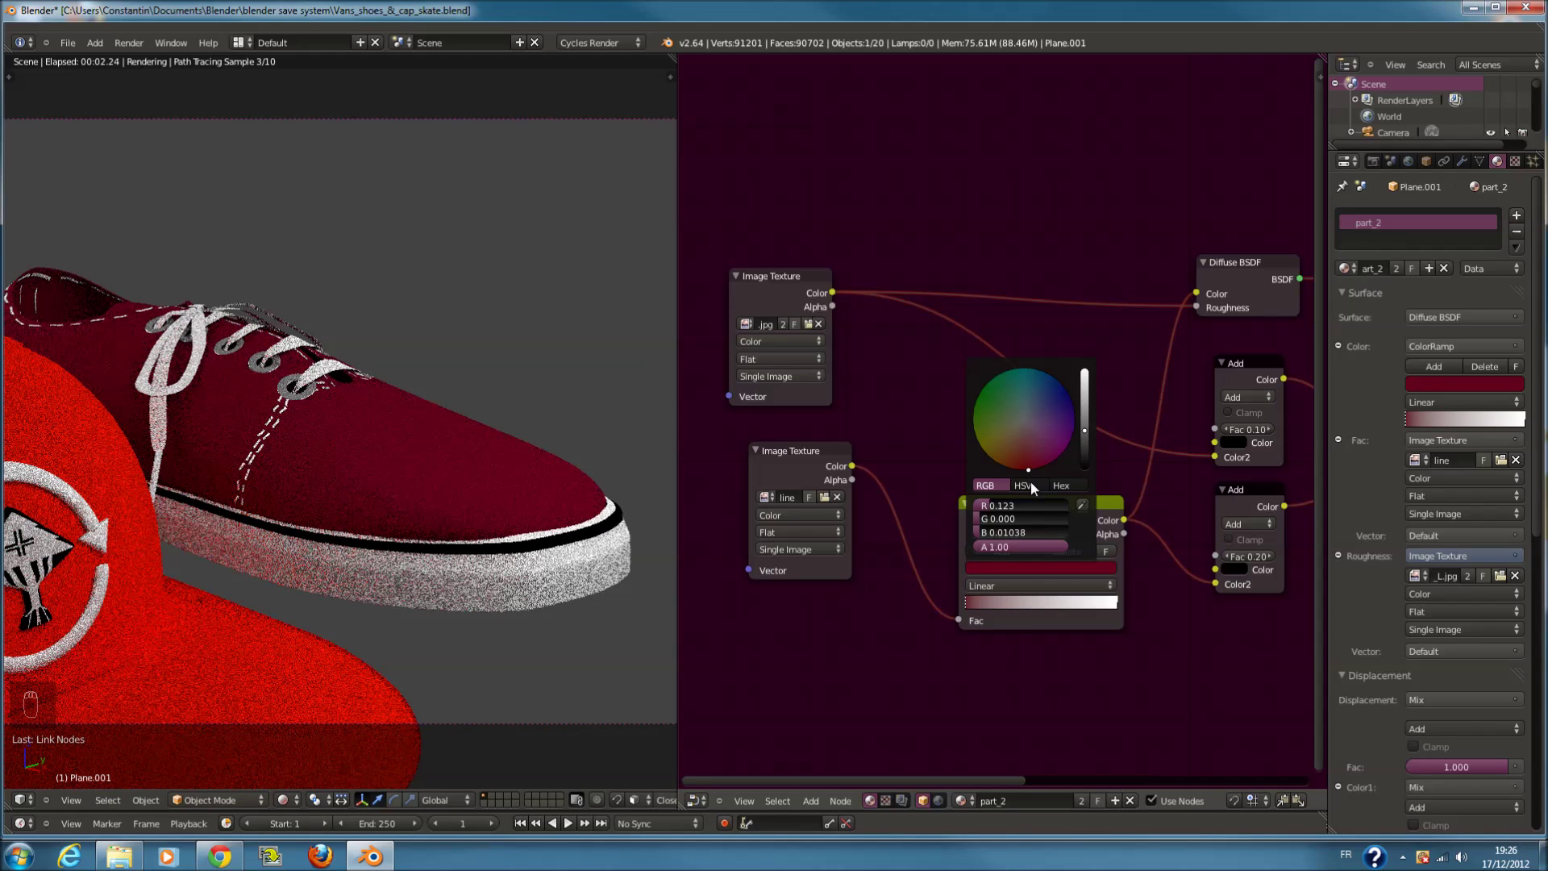
Darken the red stop to a deep burgundy so the shoe renders dark red with white stitches
drag(1522, 548, 1088, 581)
drag(1091, 578, 1099, 444)
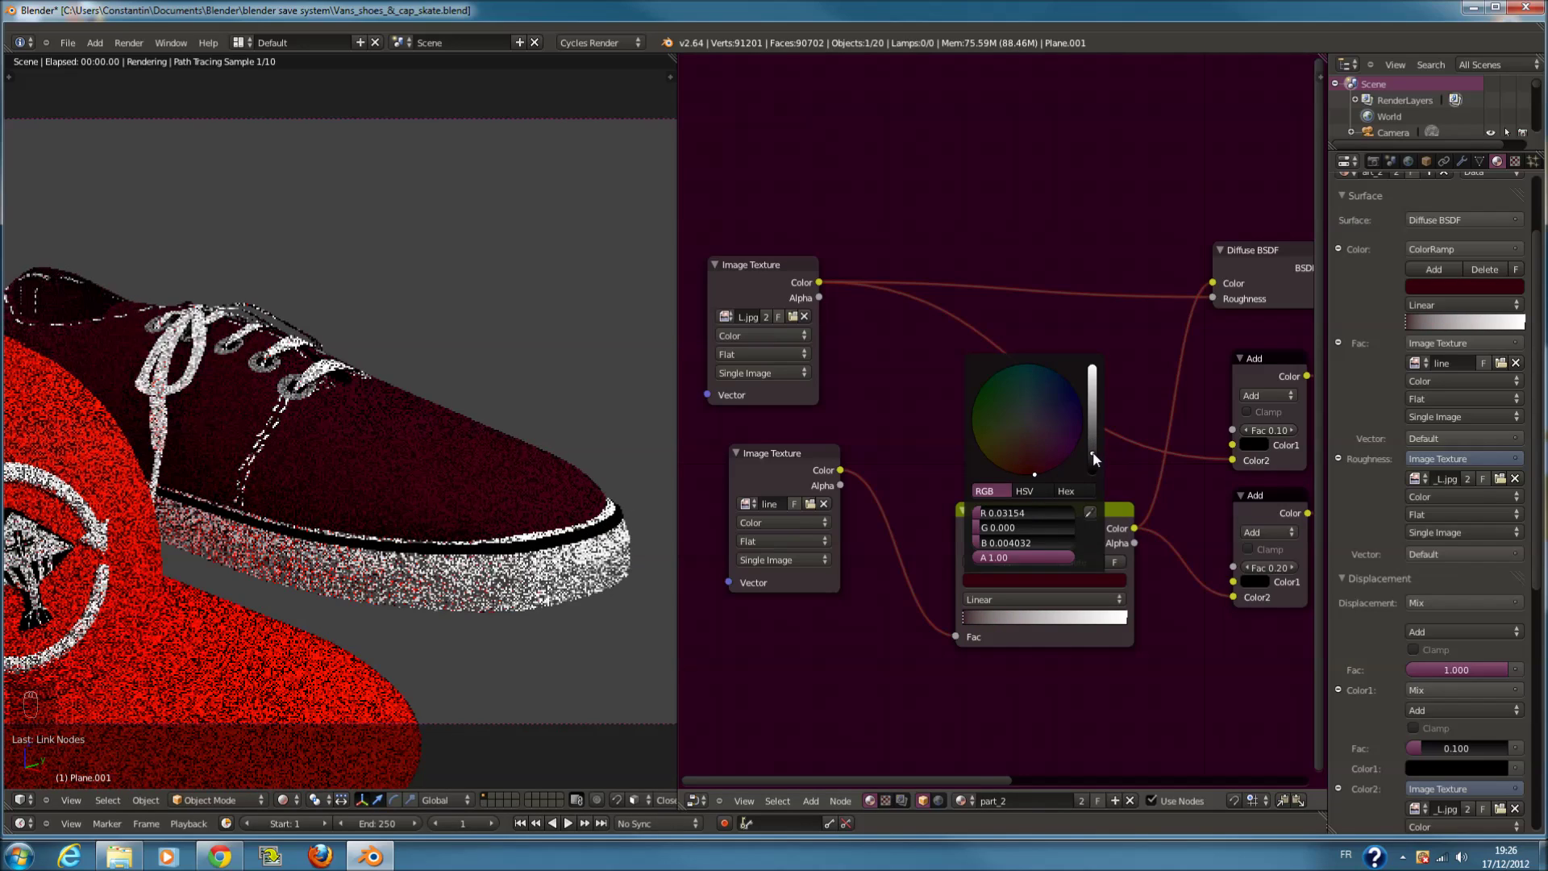
key(ctrl+s)
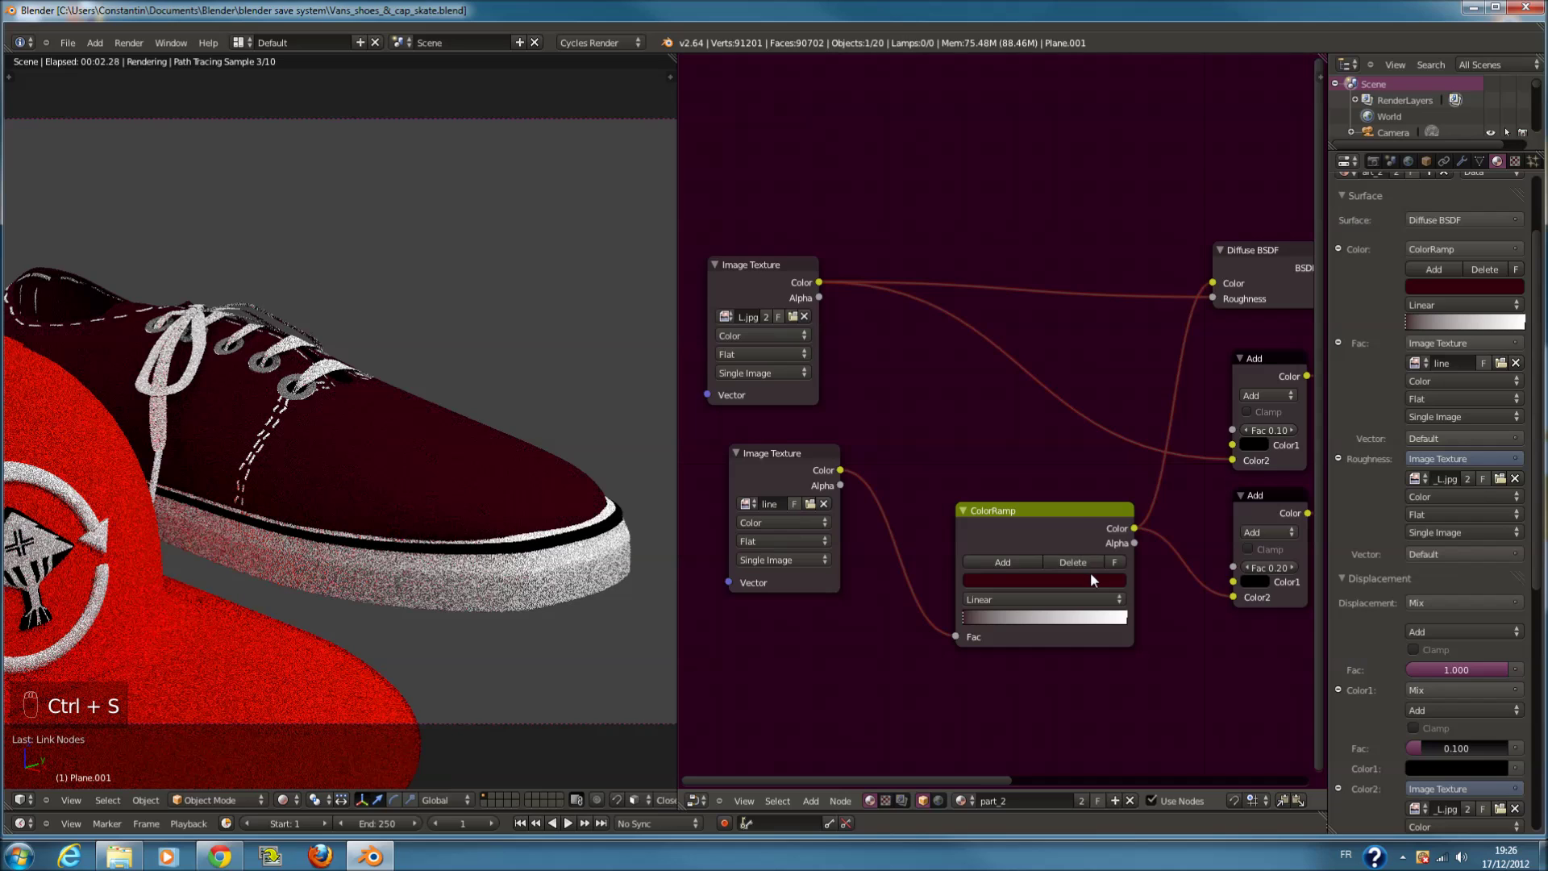
drag(1098, 578, 1038, 469)
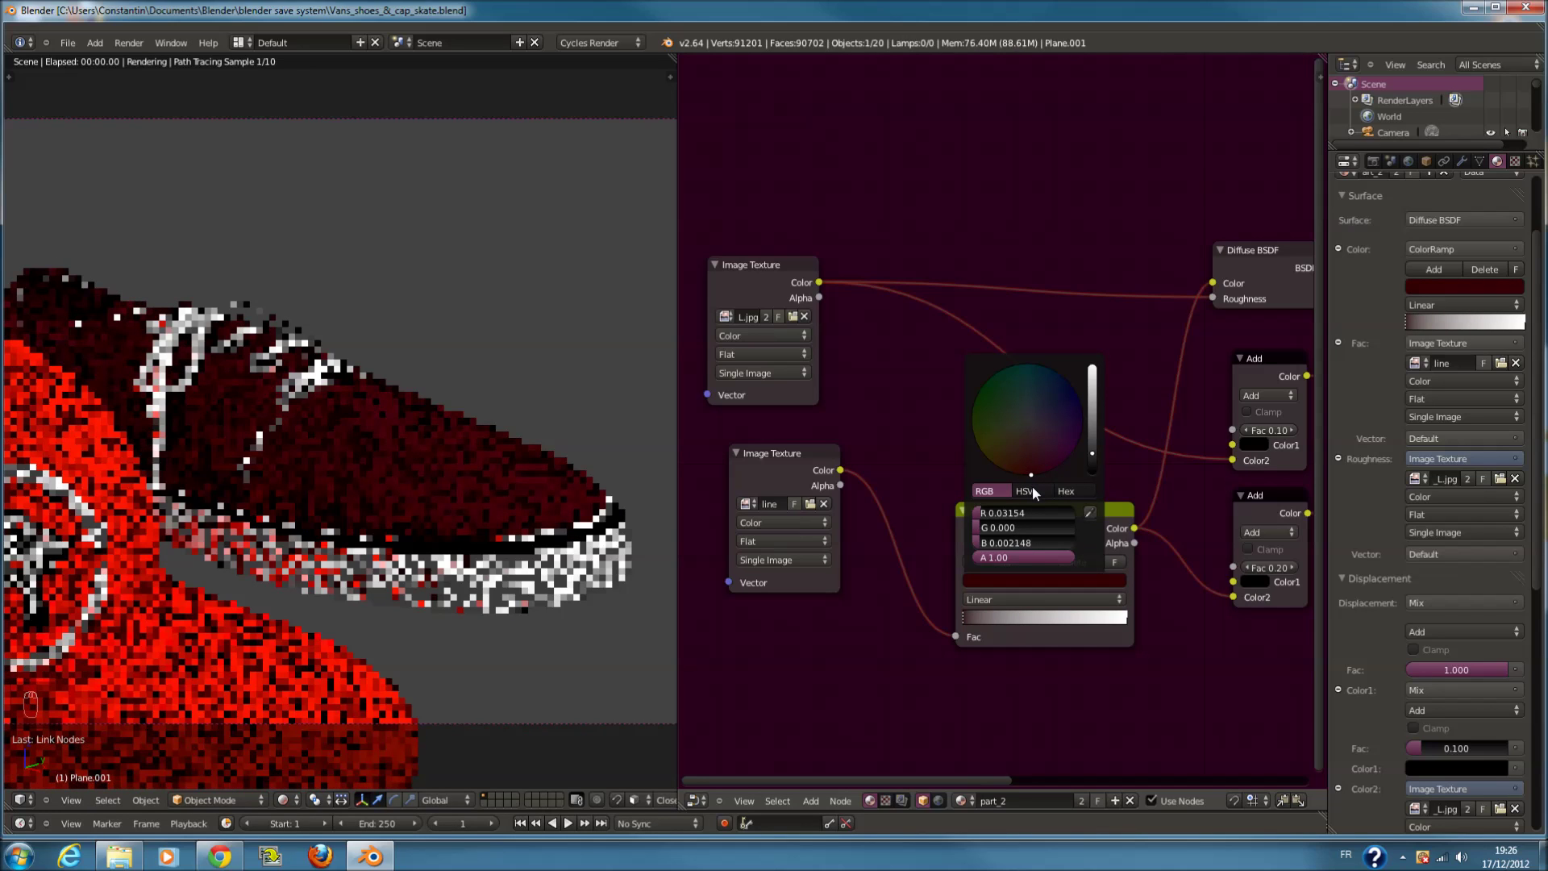
key(ctrl+s)
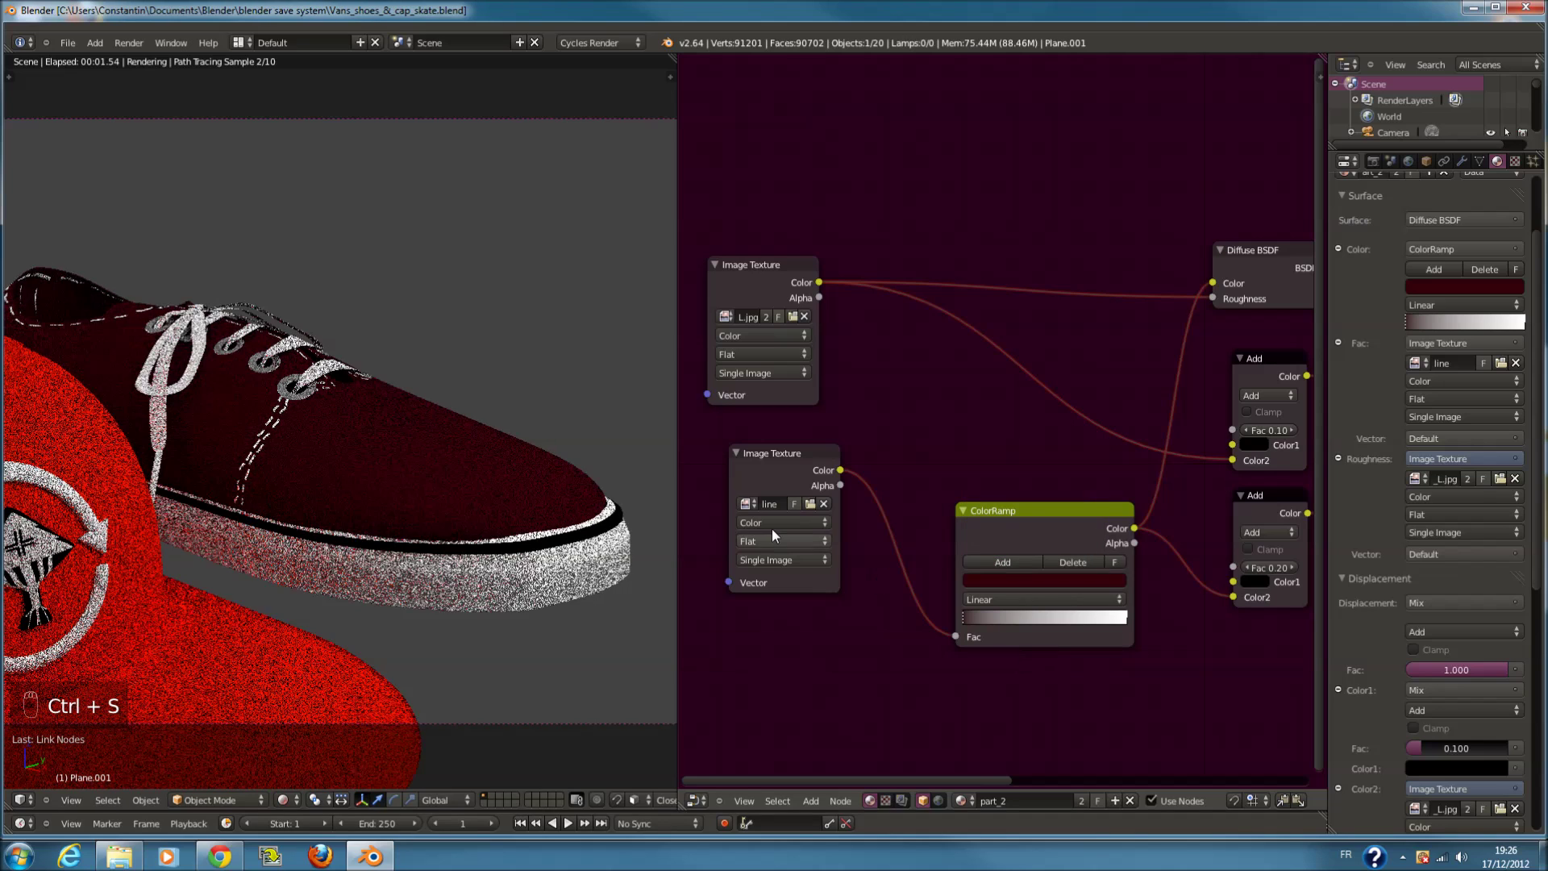
key(a)
key(a)
key(a)
key(a)
key(ctrl+s)
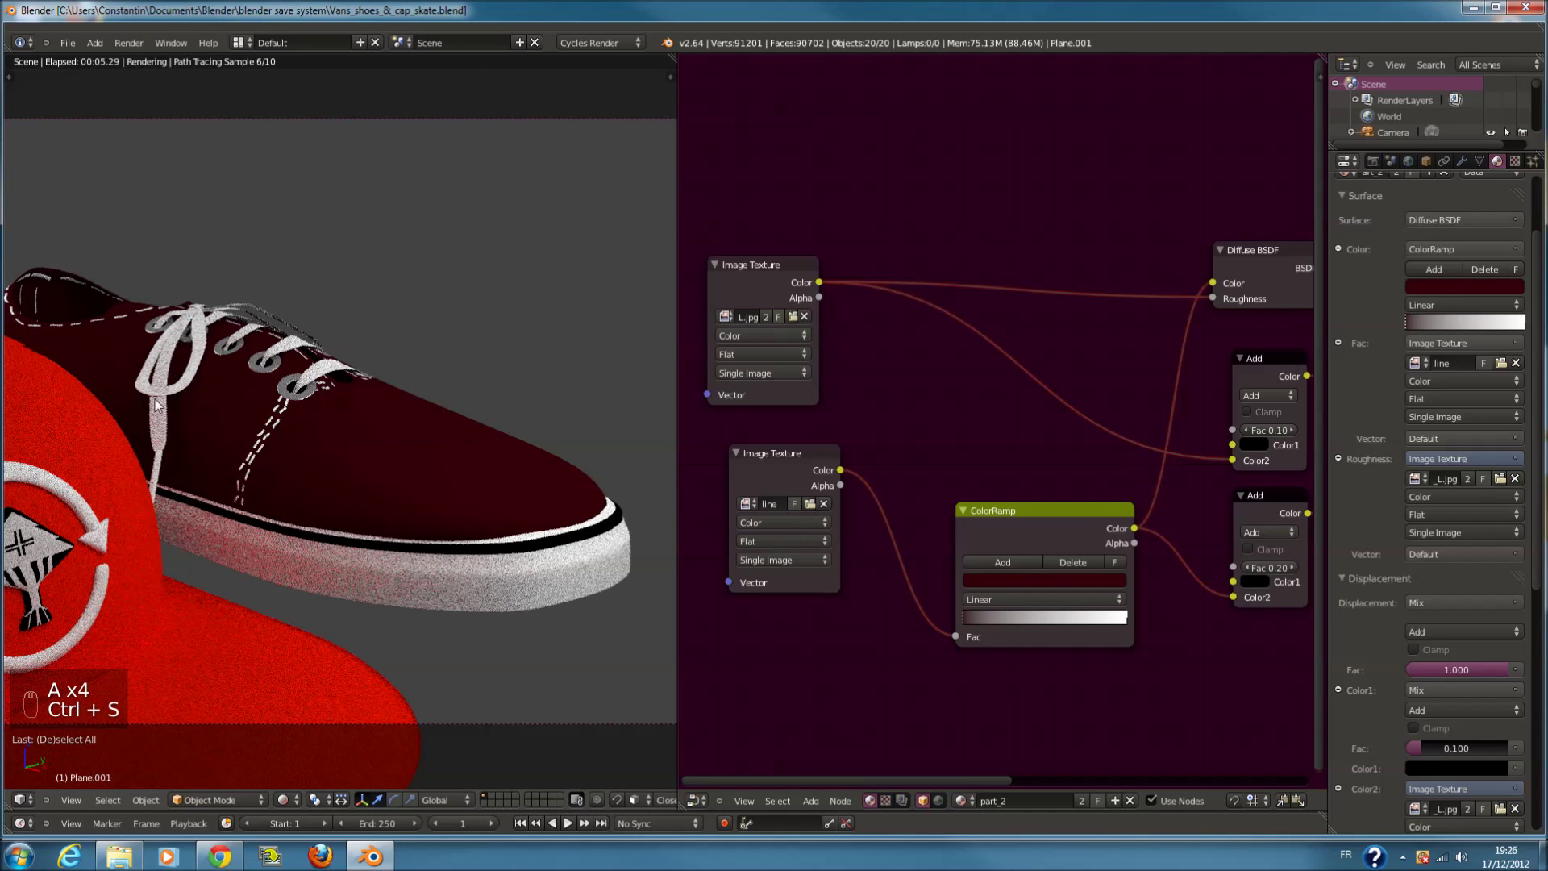
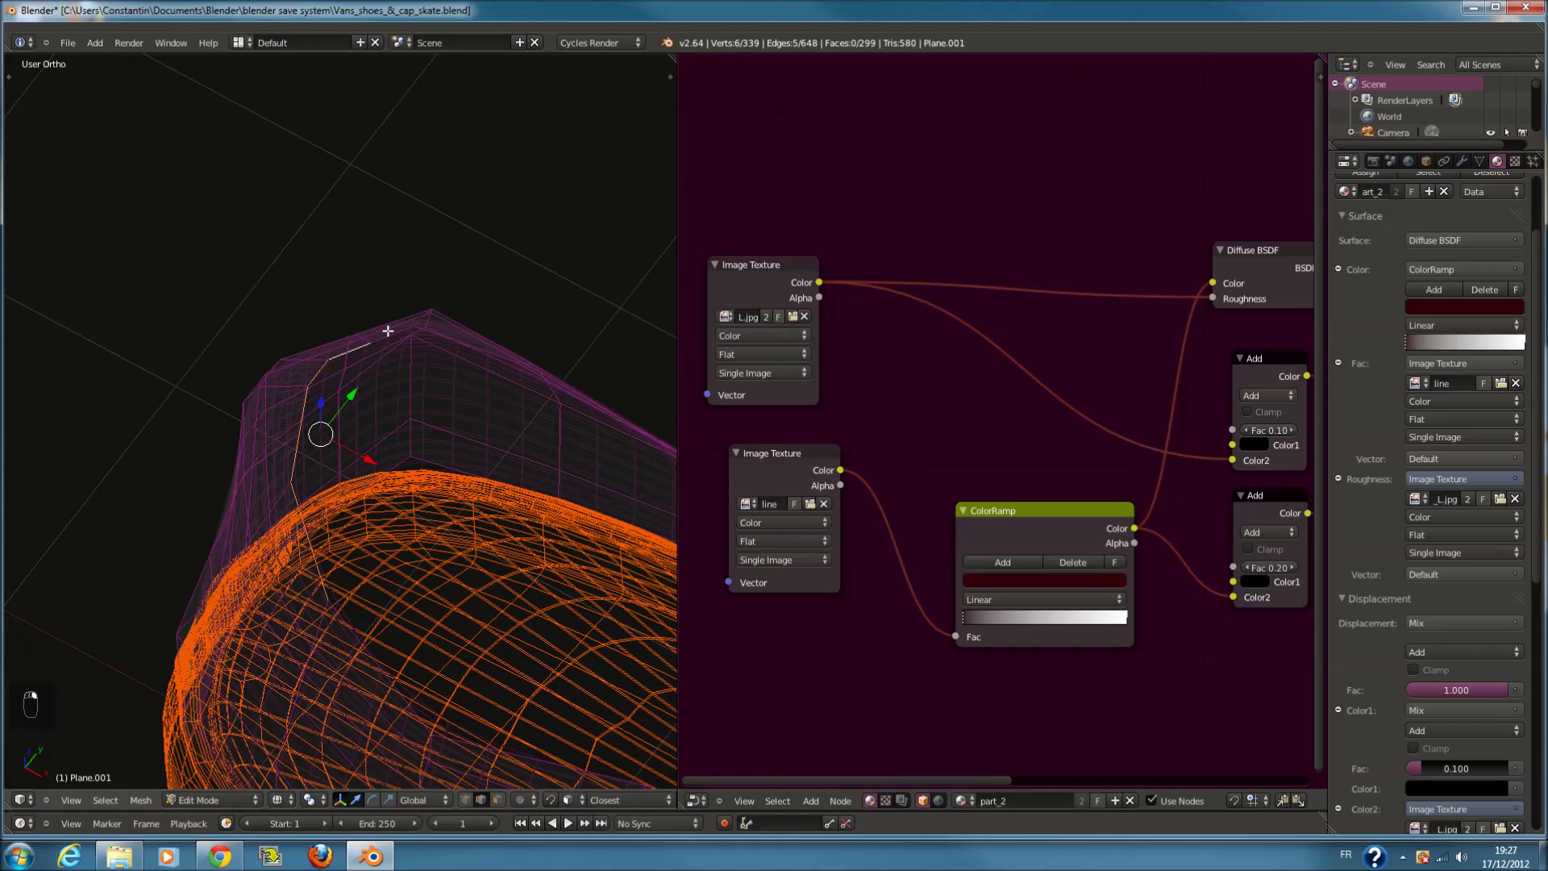
Leave Edit Mode on the reinforced collar opening to view the smoothed whole shoe
key(z)
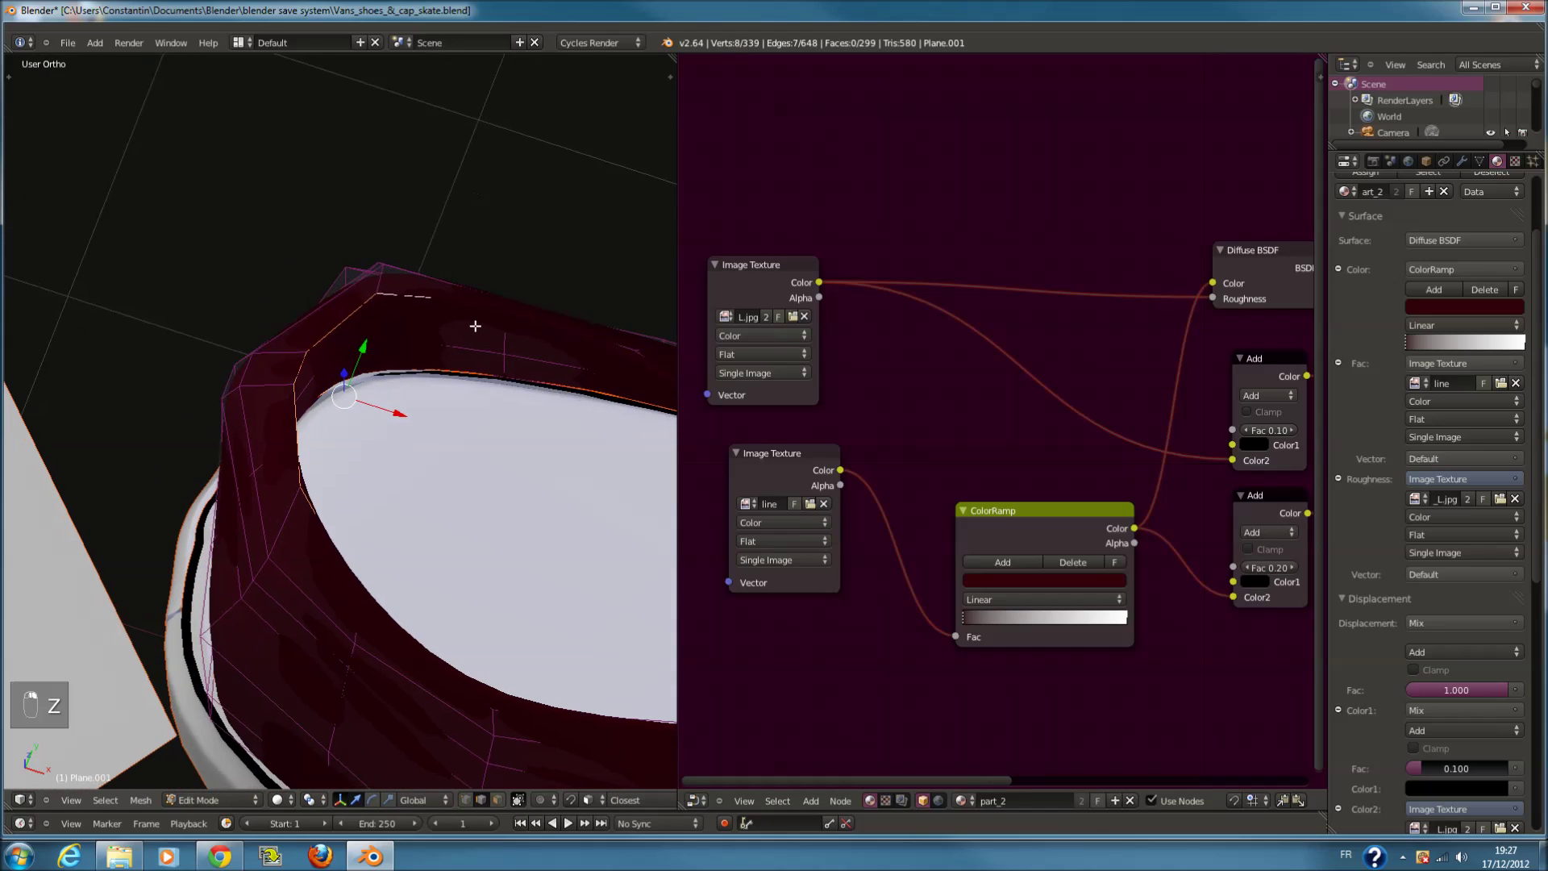
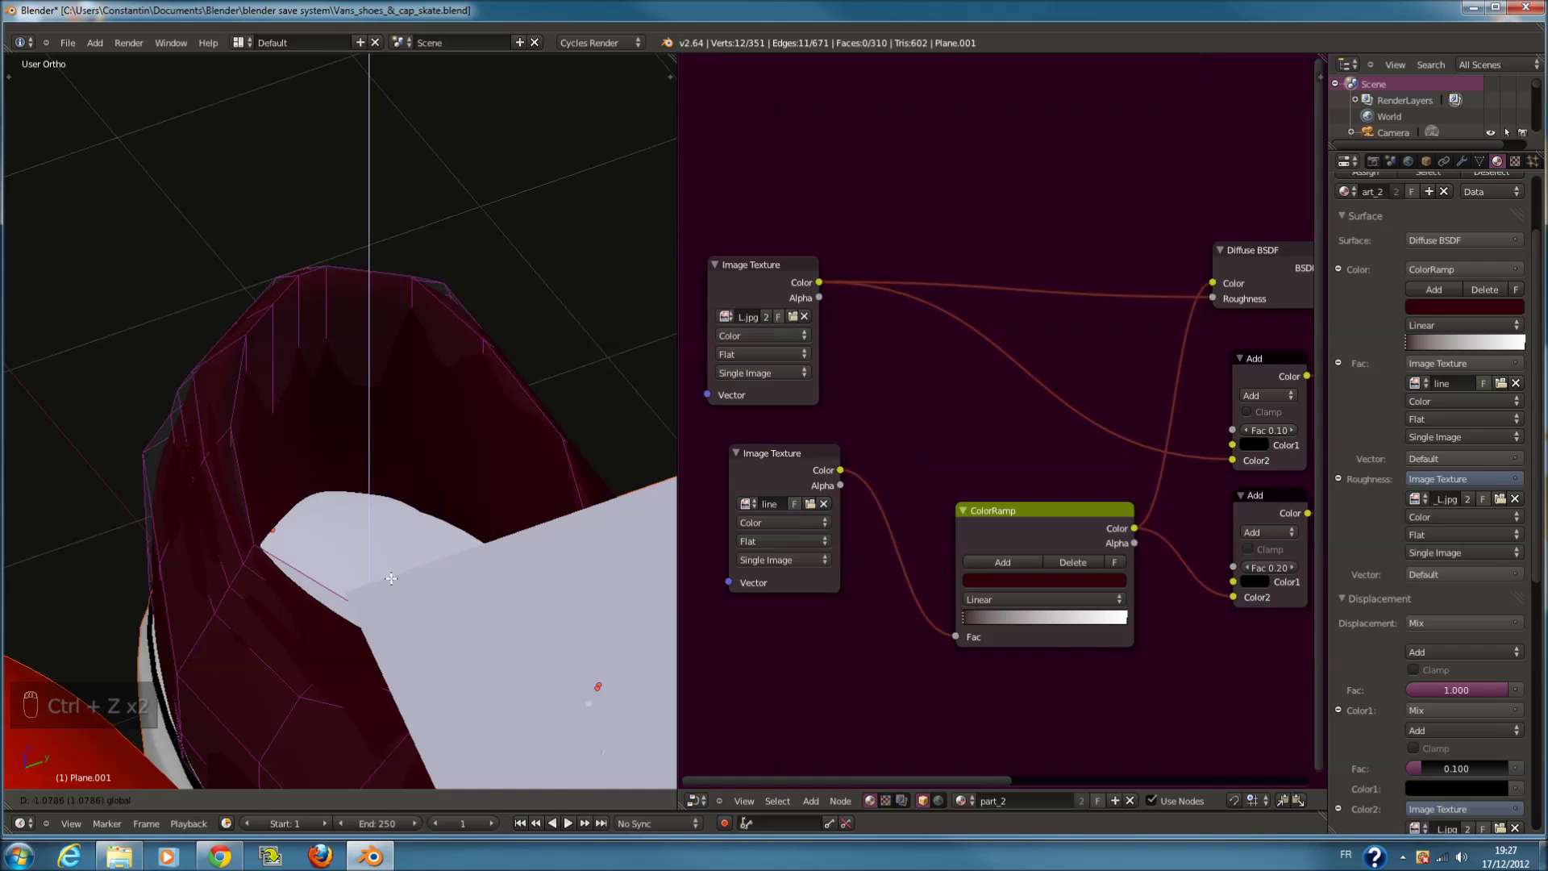
key(Tab)
key(ctrl+s)
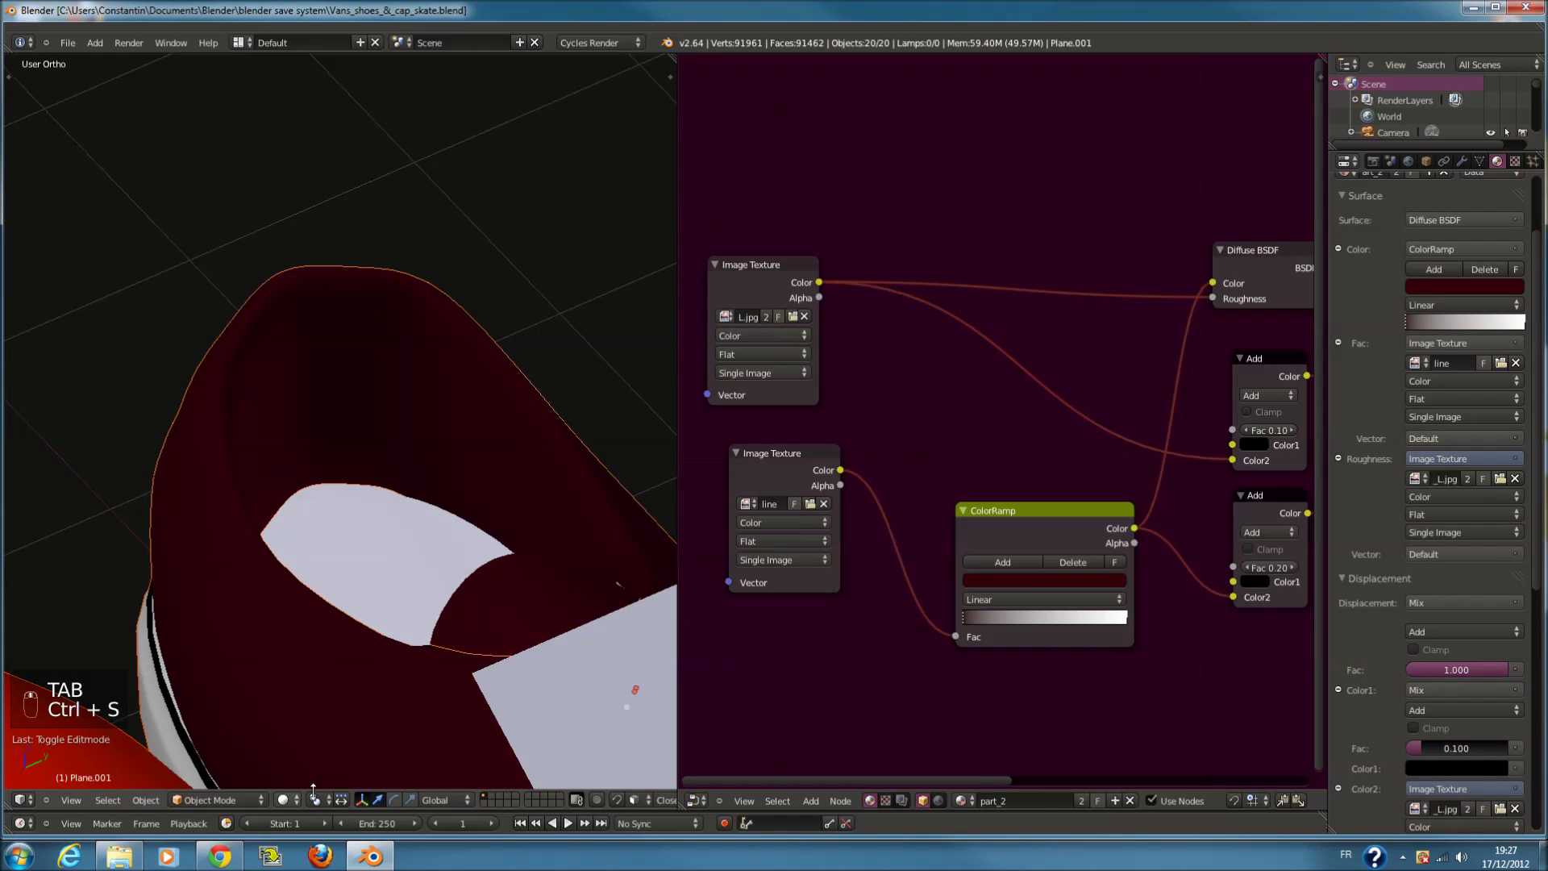
Check the shoe fabric in rendered viewport shading, then return to solid shading
drag(295, 810, 480, 571)
key(ctrl+s)
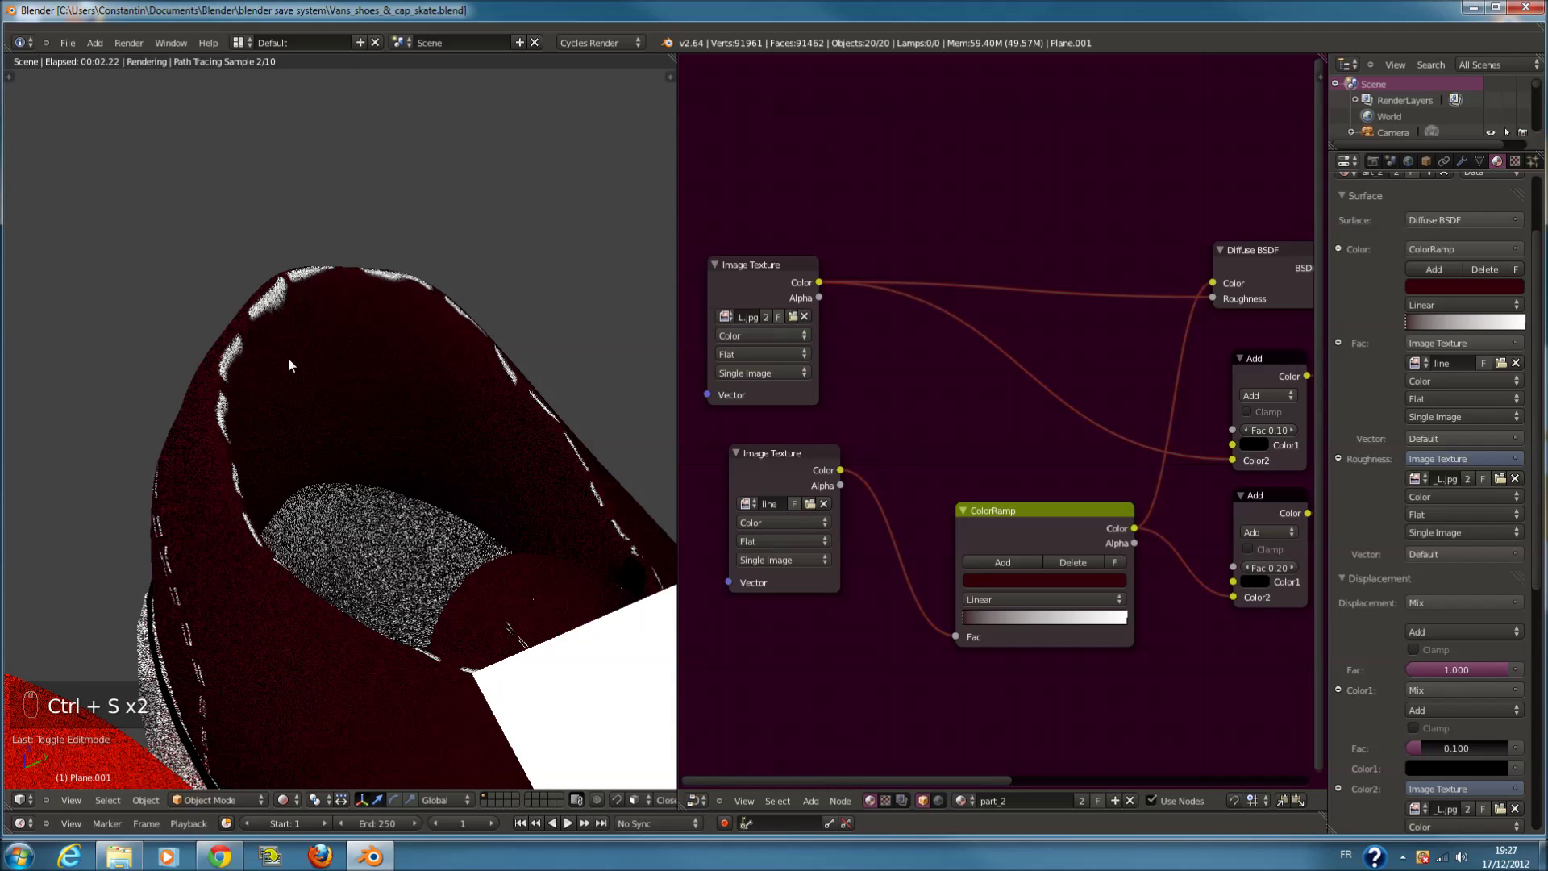
key(Tab)
key(Tab)
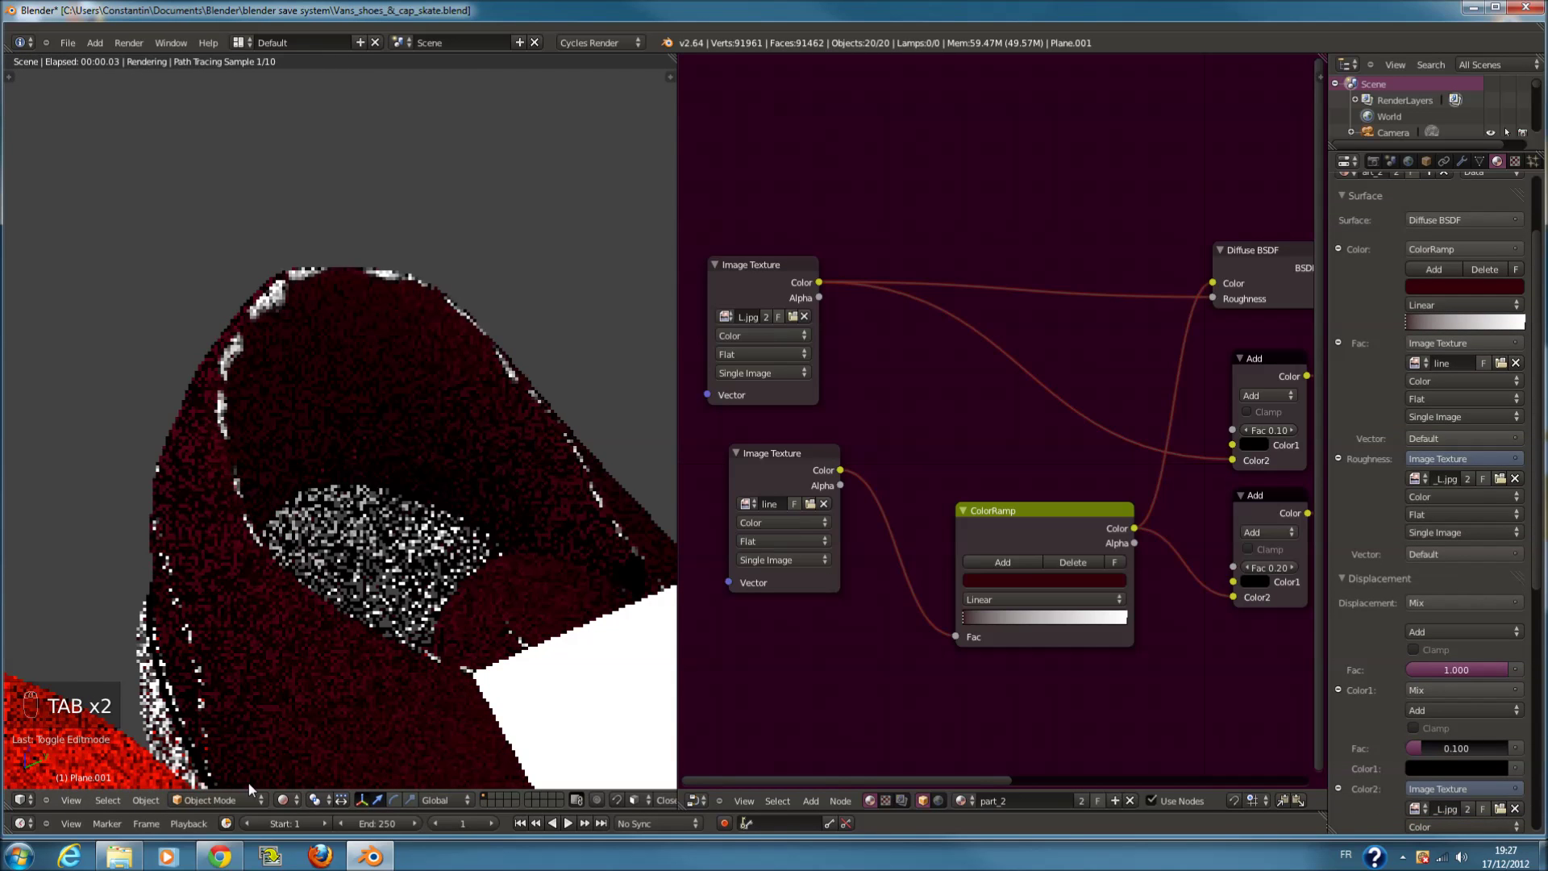
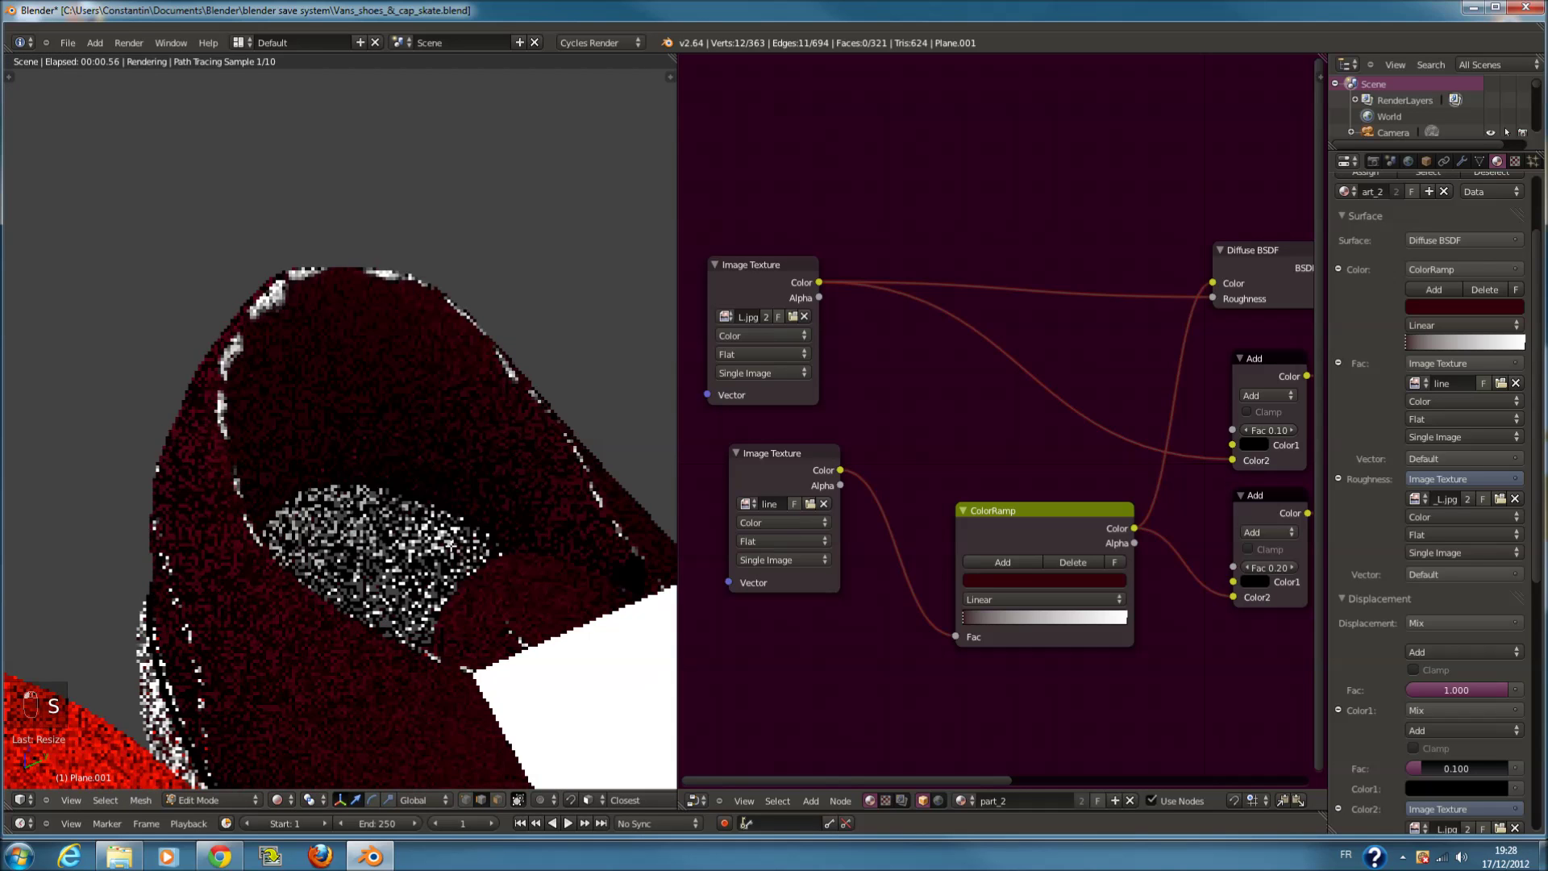
key(Tab)
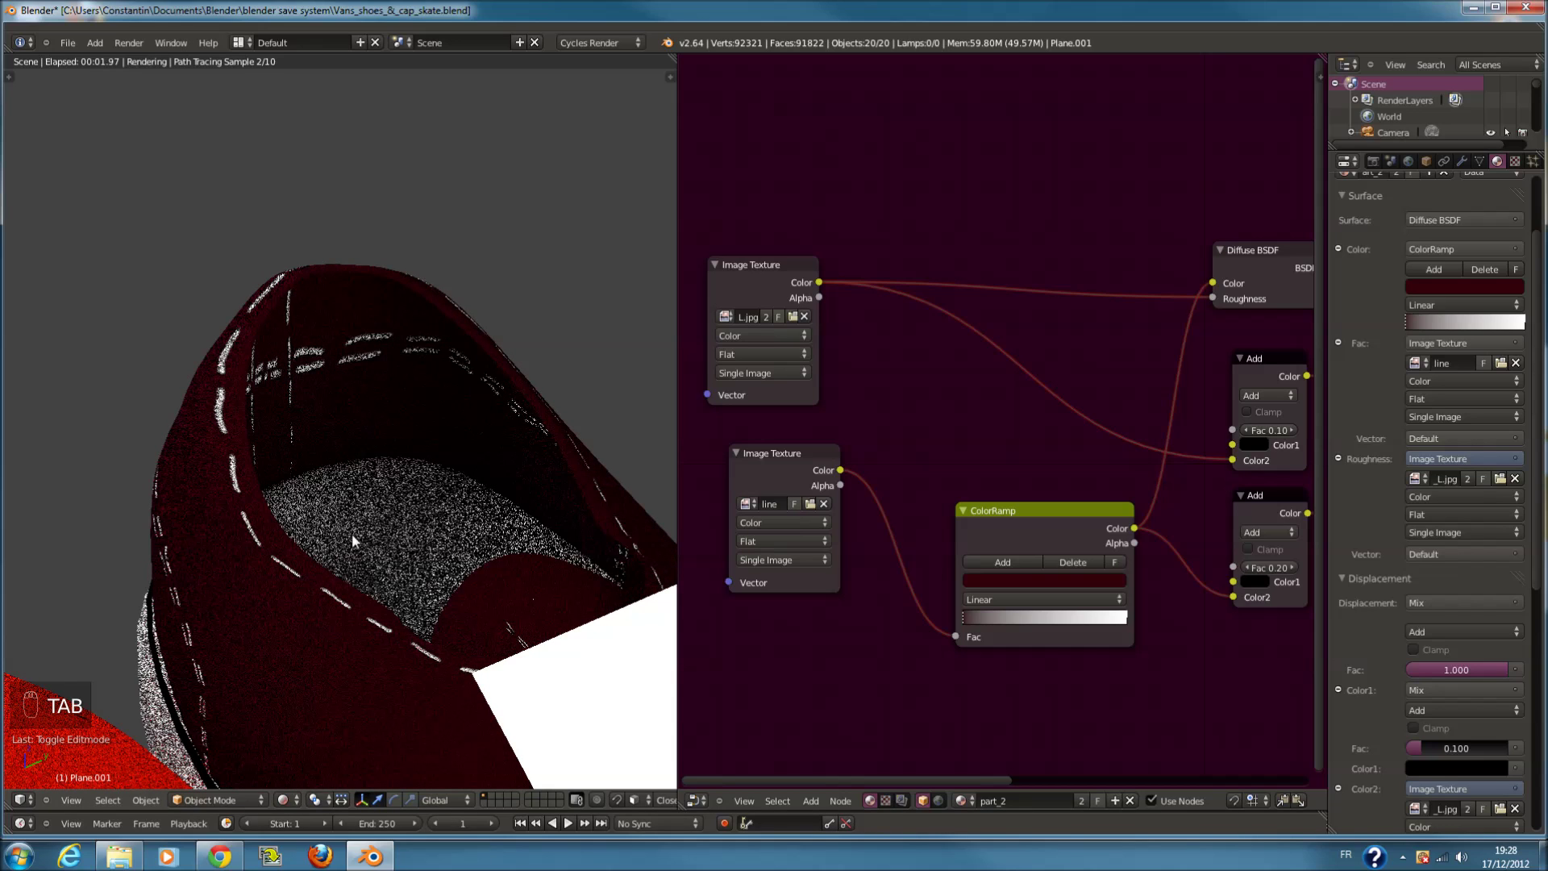
drag(281, 807, 486, 446)
key(Tab)
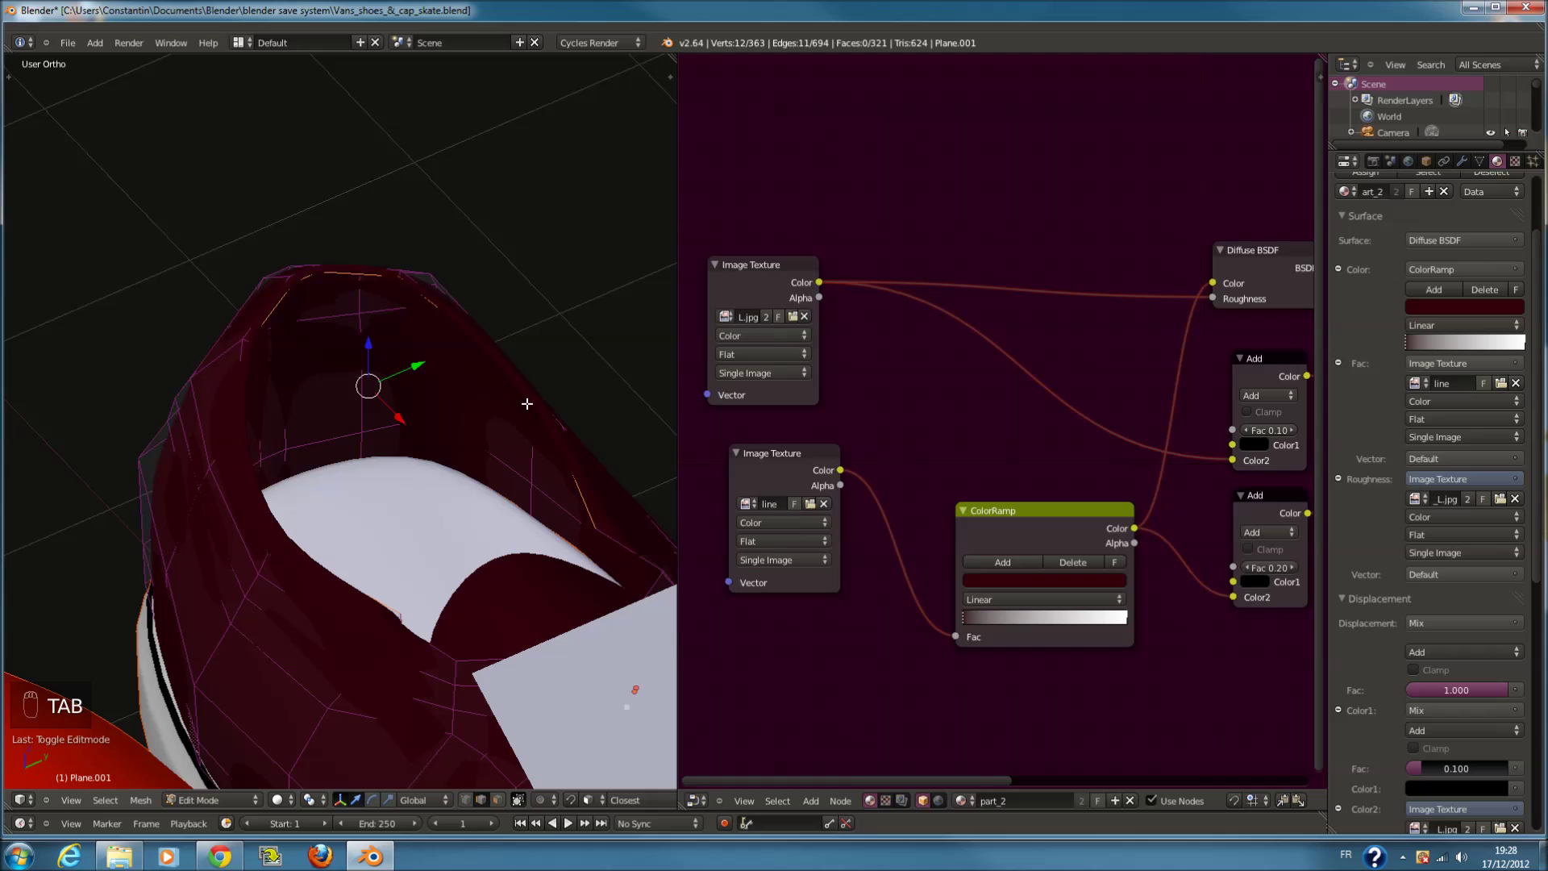
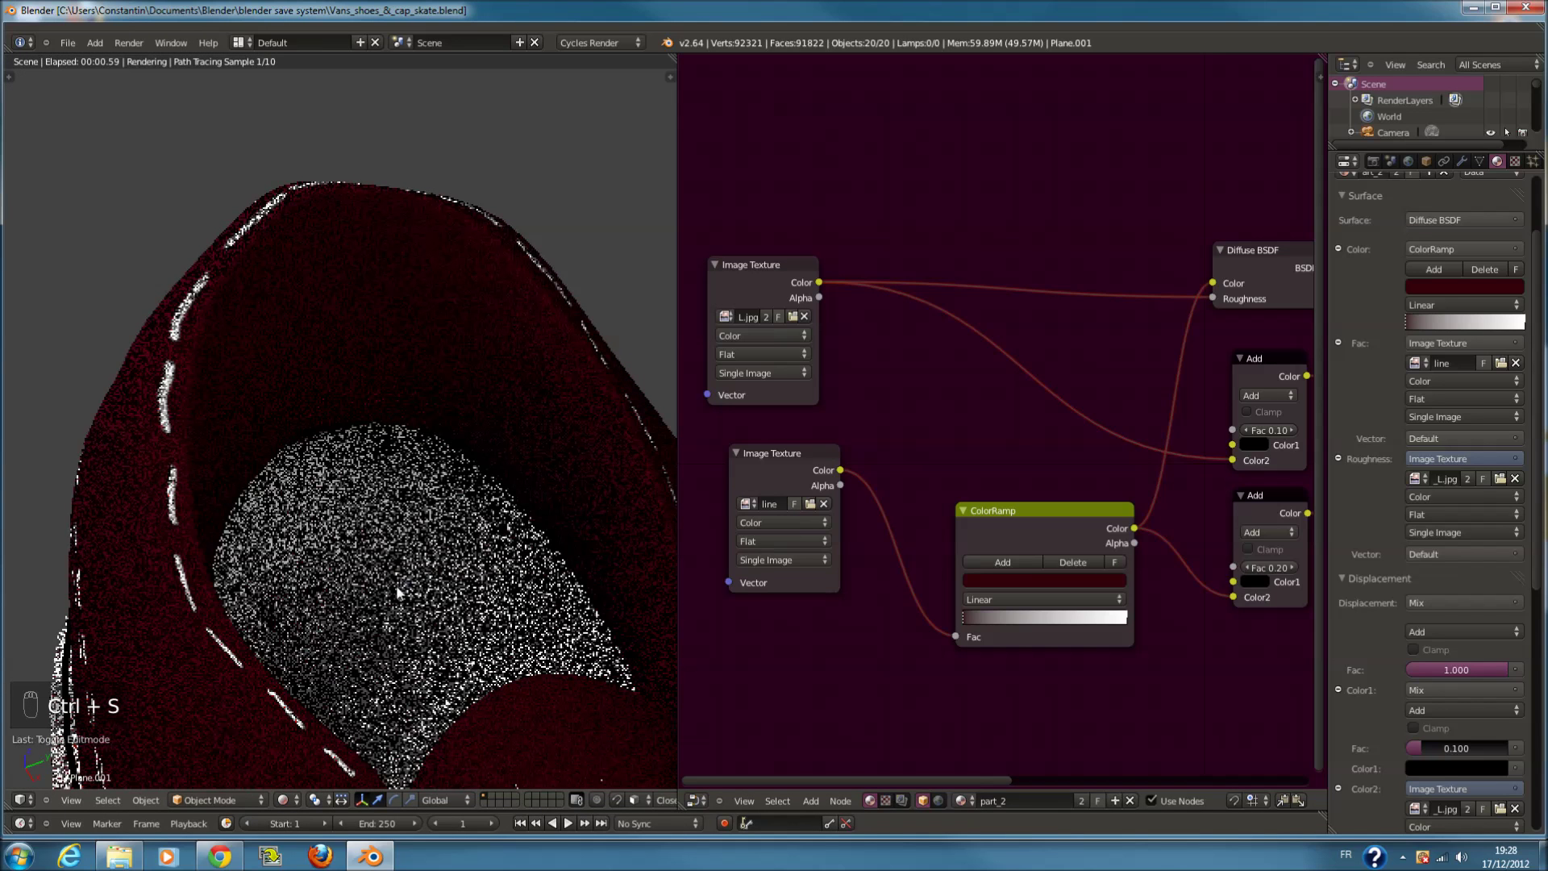
From the camera view, retune the ColorRamp's light stop to a soft grey-white
key(KP_0)
key(ctrl+s)
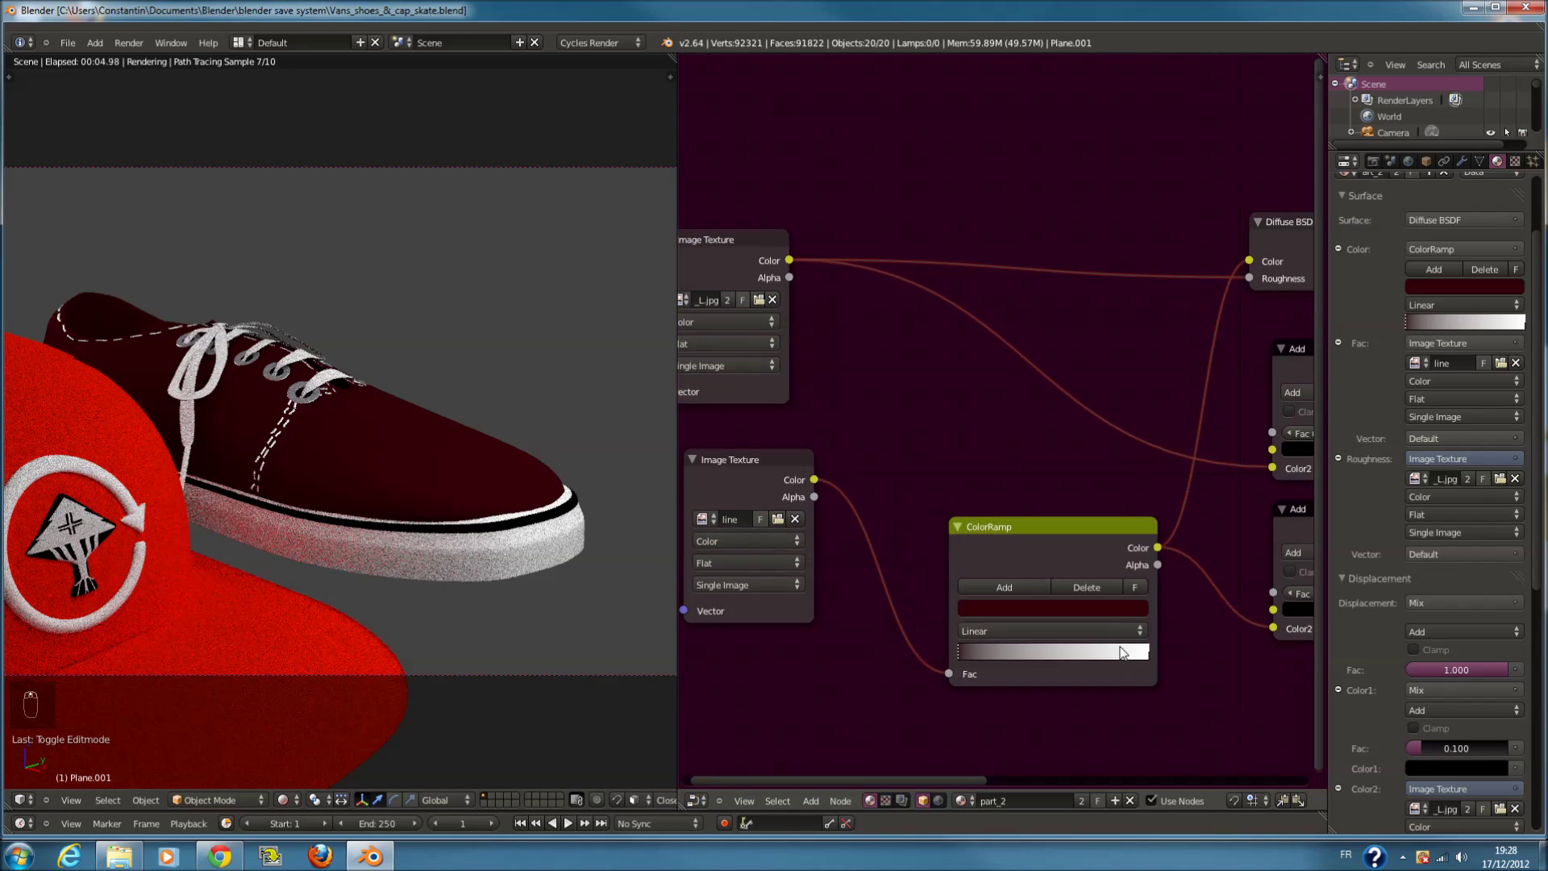
drag(1151, 660, 1114, 407)
key(ctrl+s)
drag(297, 803, 329, 750)
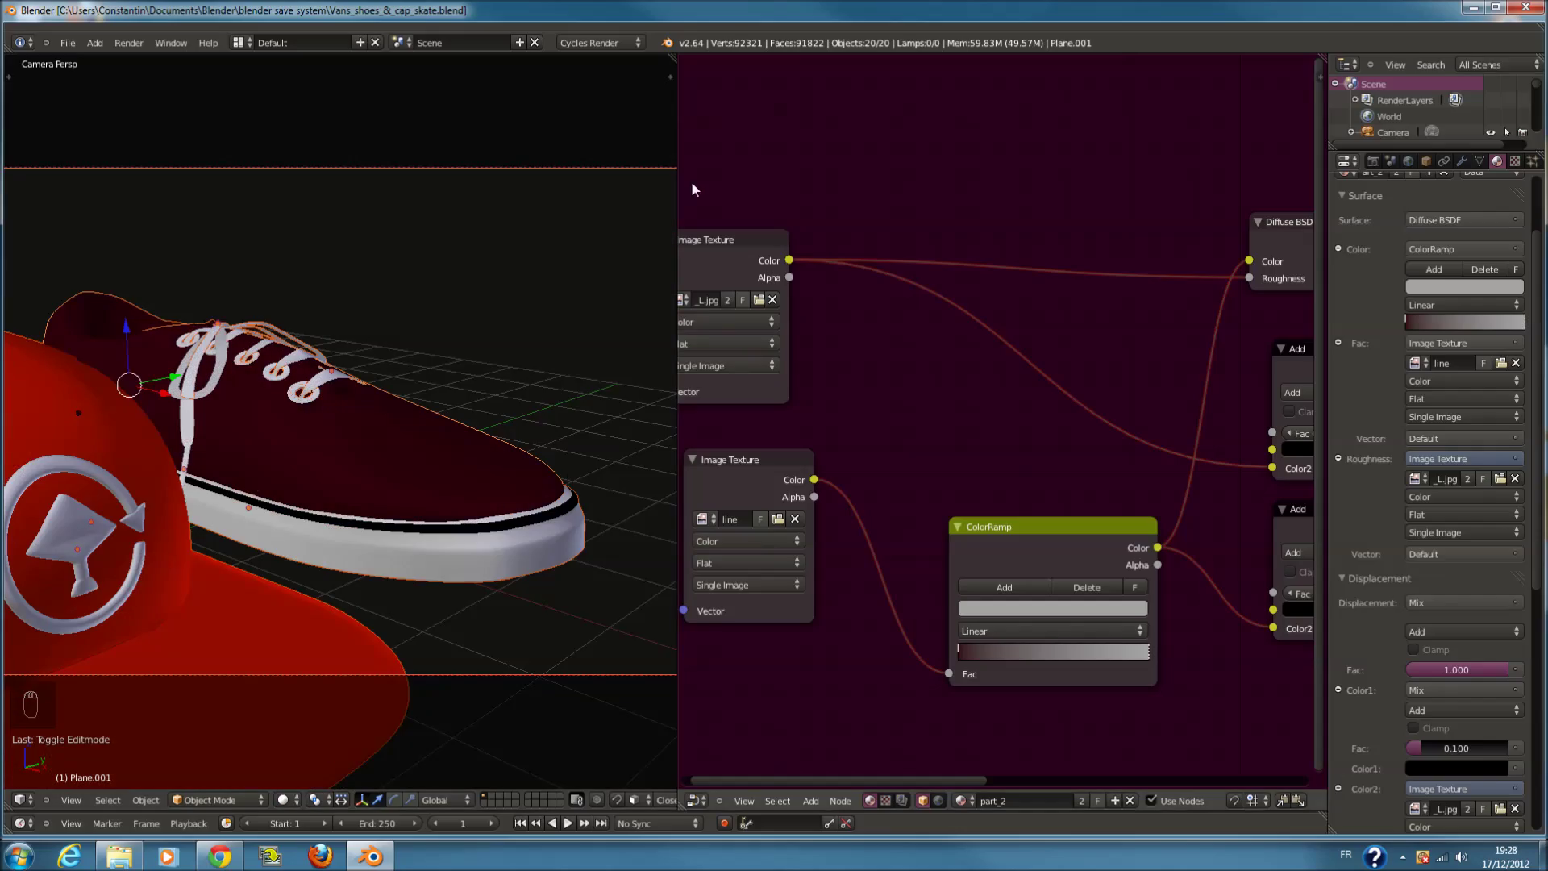
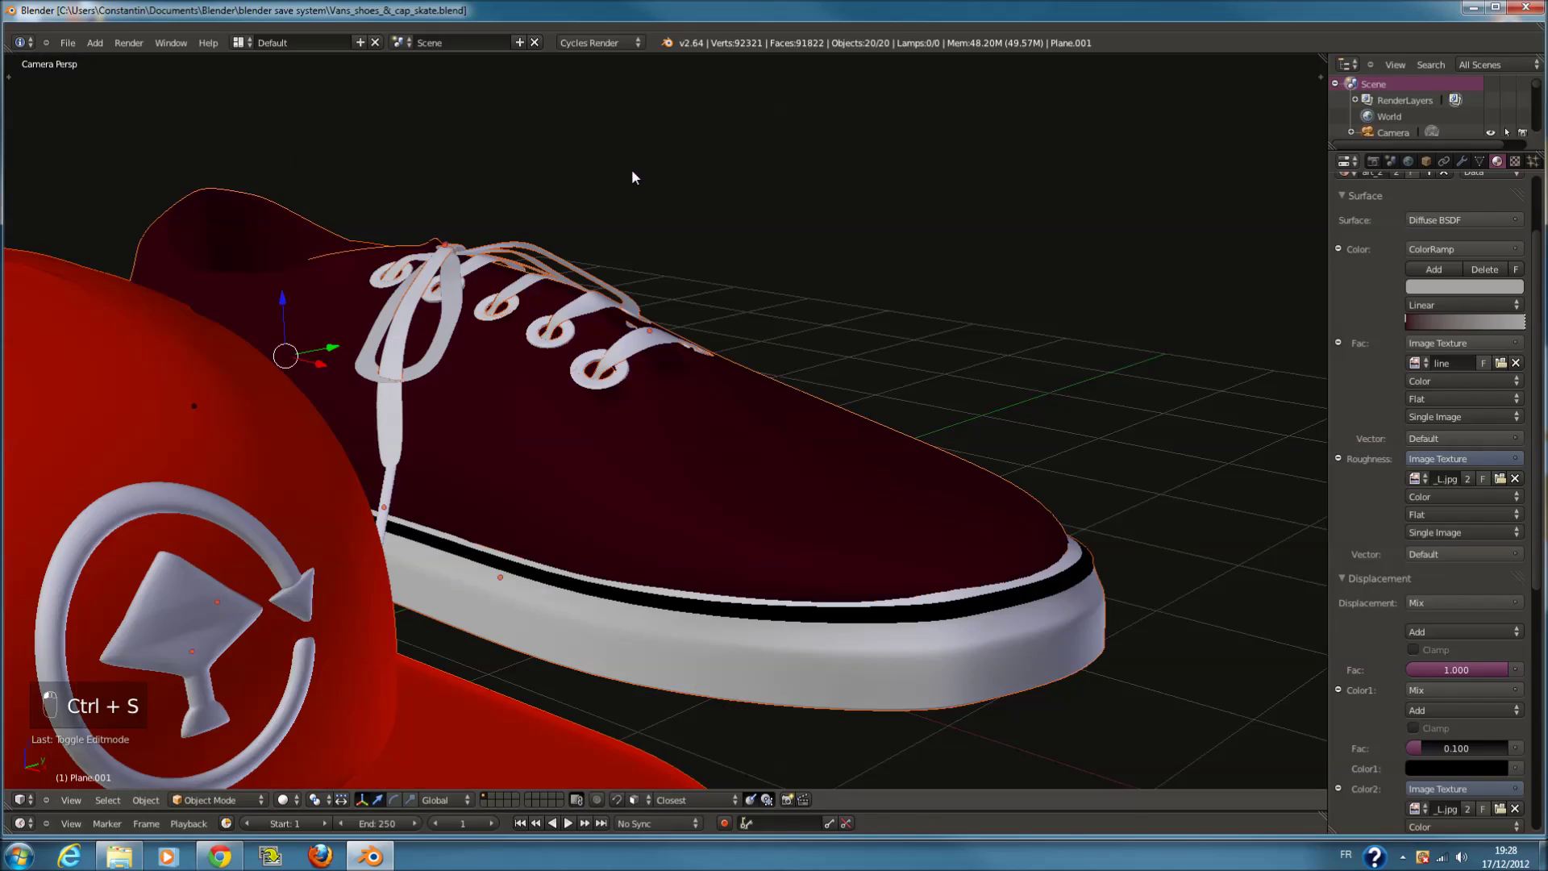
Maximize the 3D view in top wireframe, circle-select the shoe parts and try a join, then undo it
key(KP_7)
click(638, 175)
key(z)
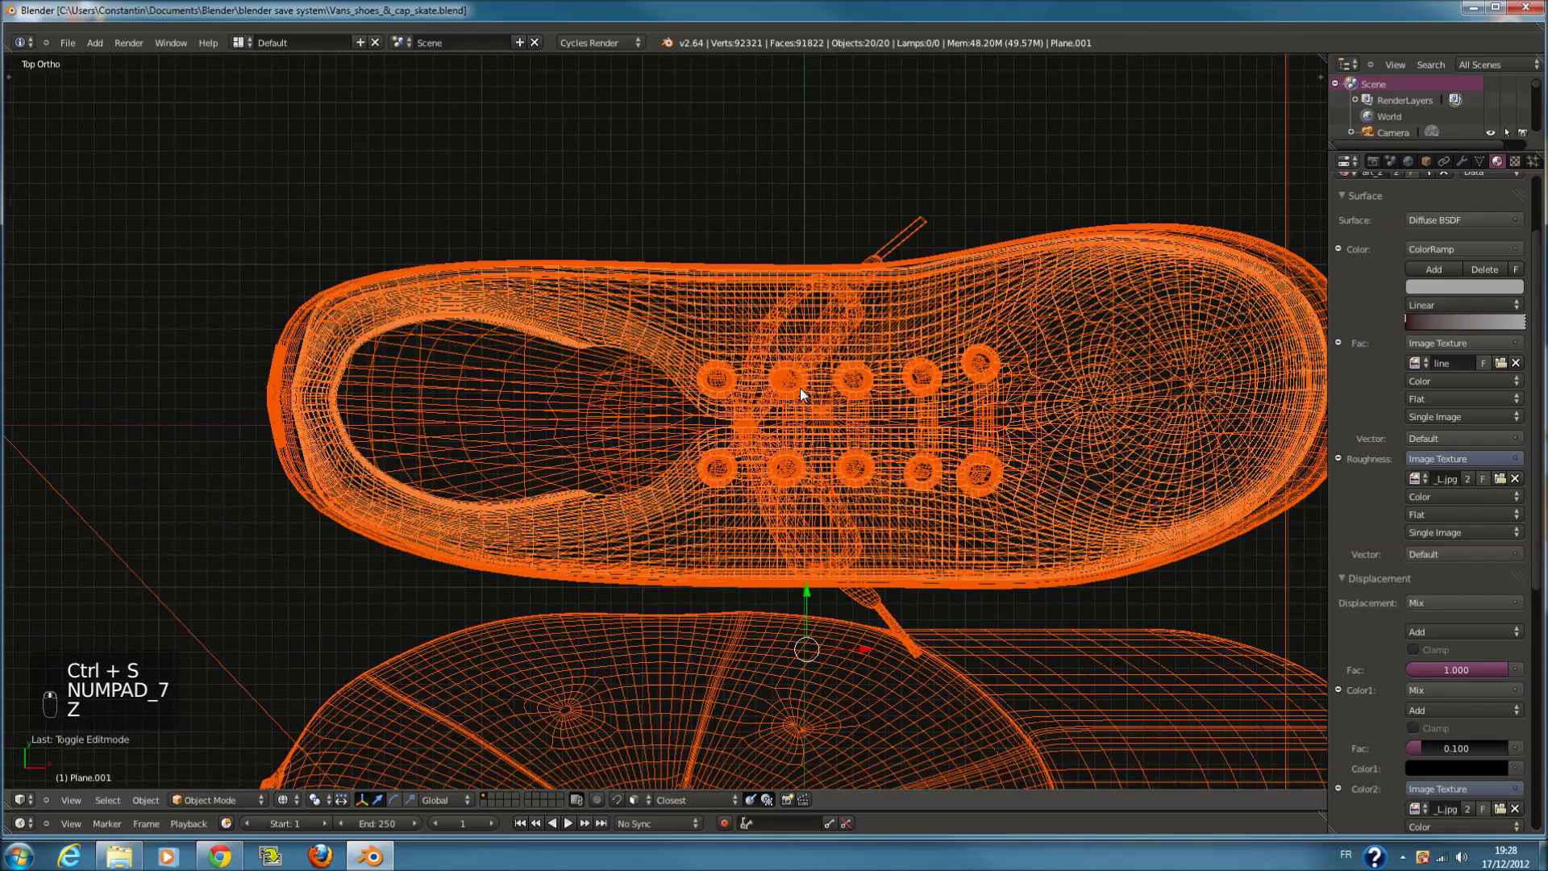
key(a)
key(c)
drag(649, 412, 809, 425)
key(c)
key(ctrl+j)
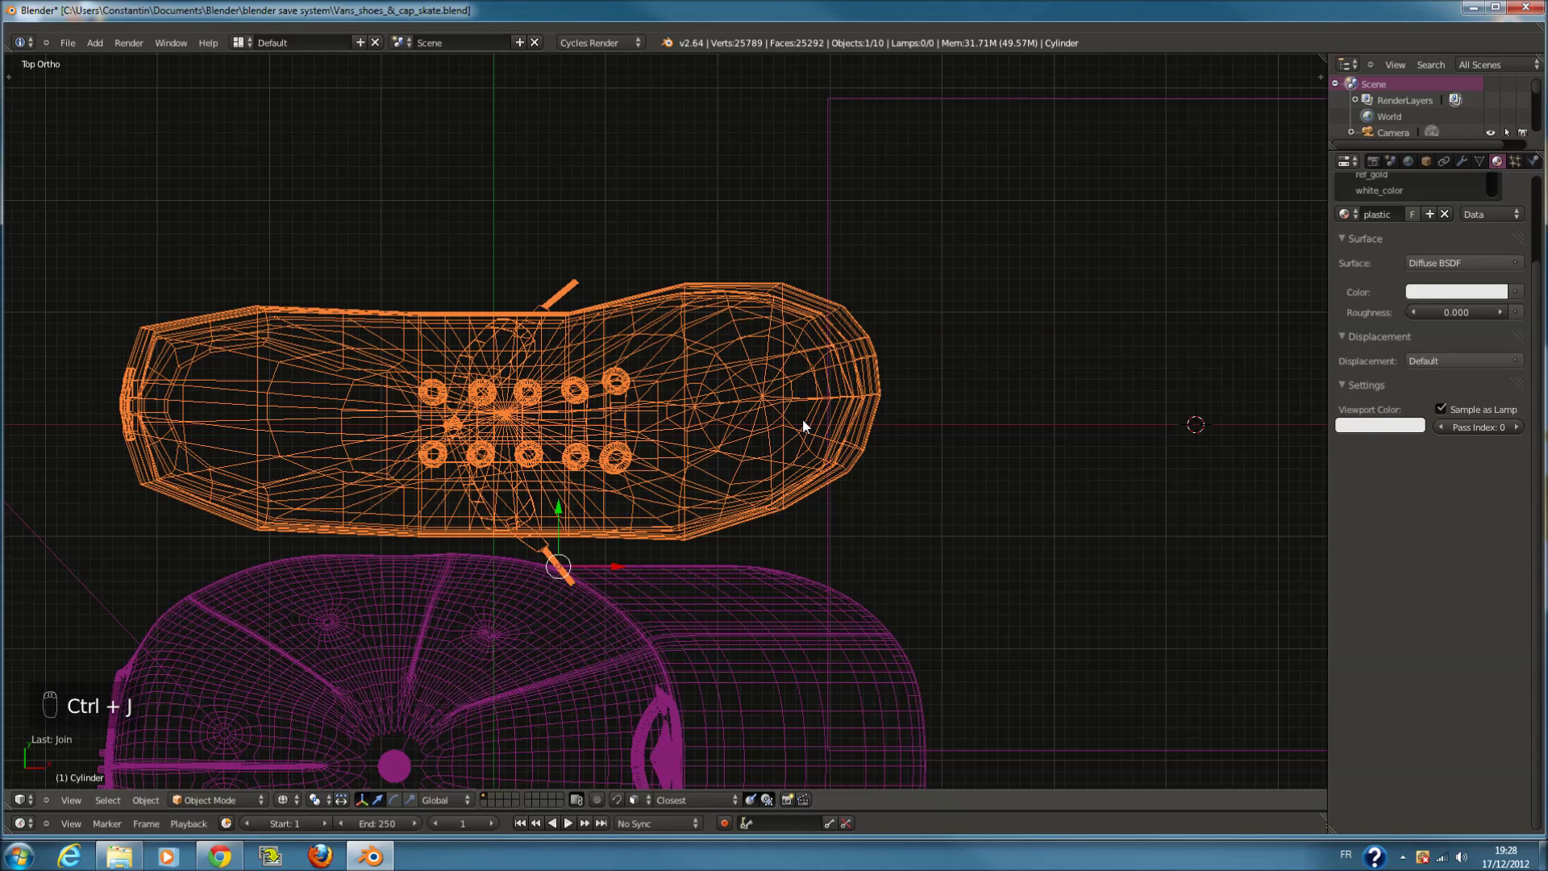
key(ctrl+z)
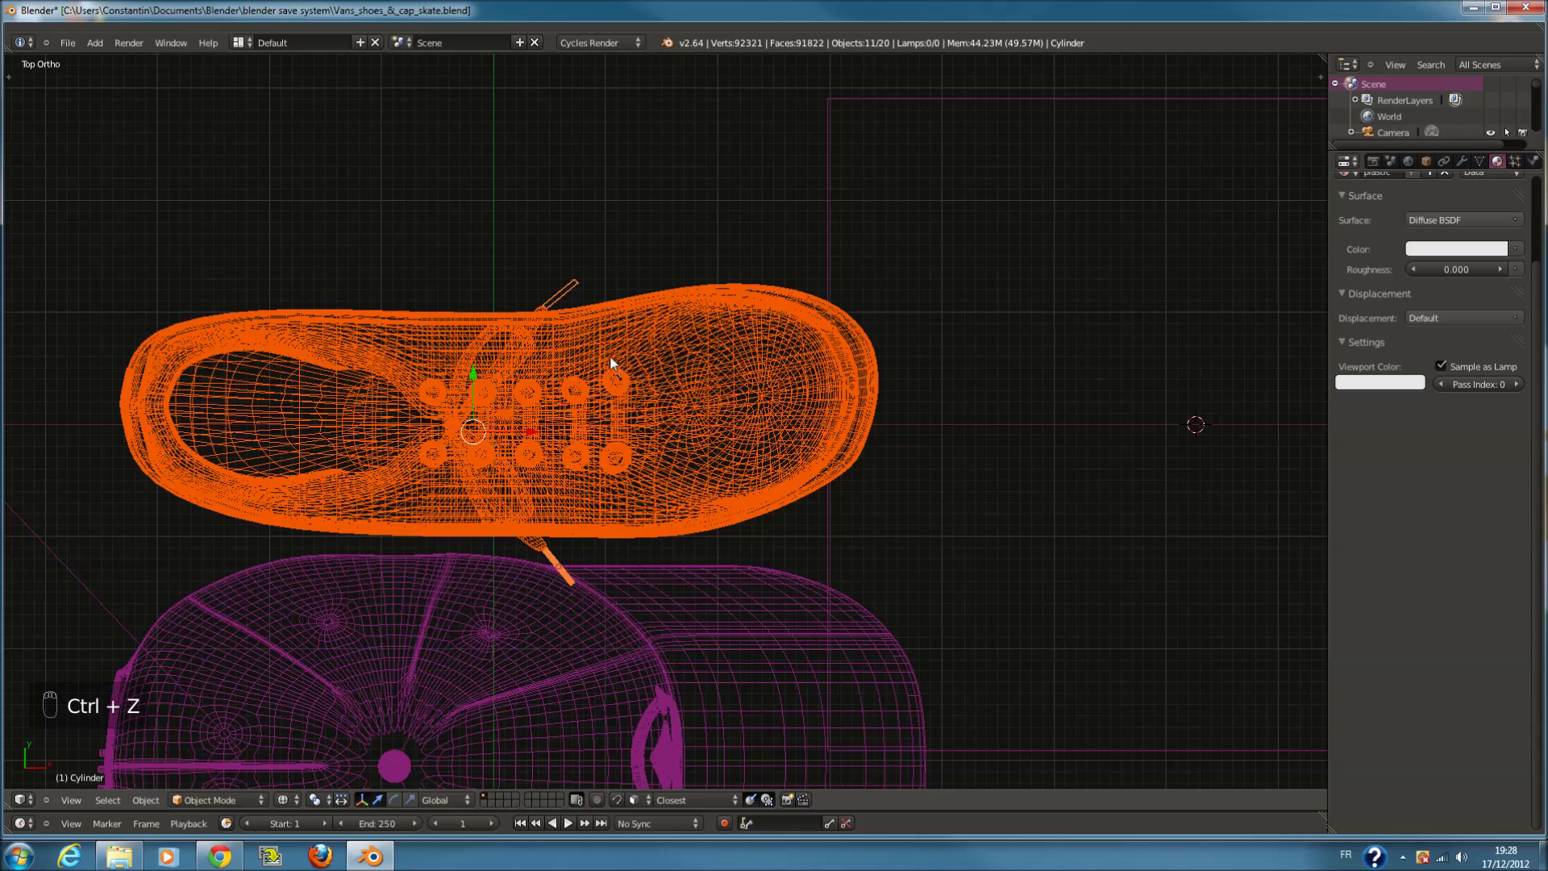
Reselect all the shoe pieces and join them into a single shoe object with Ctrl+J
middle_click(614, 374)
drag(722, 204, 755, 335)
key(z)
key(z)
key(ctrl+j)
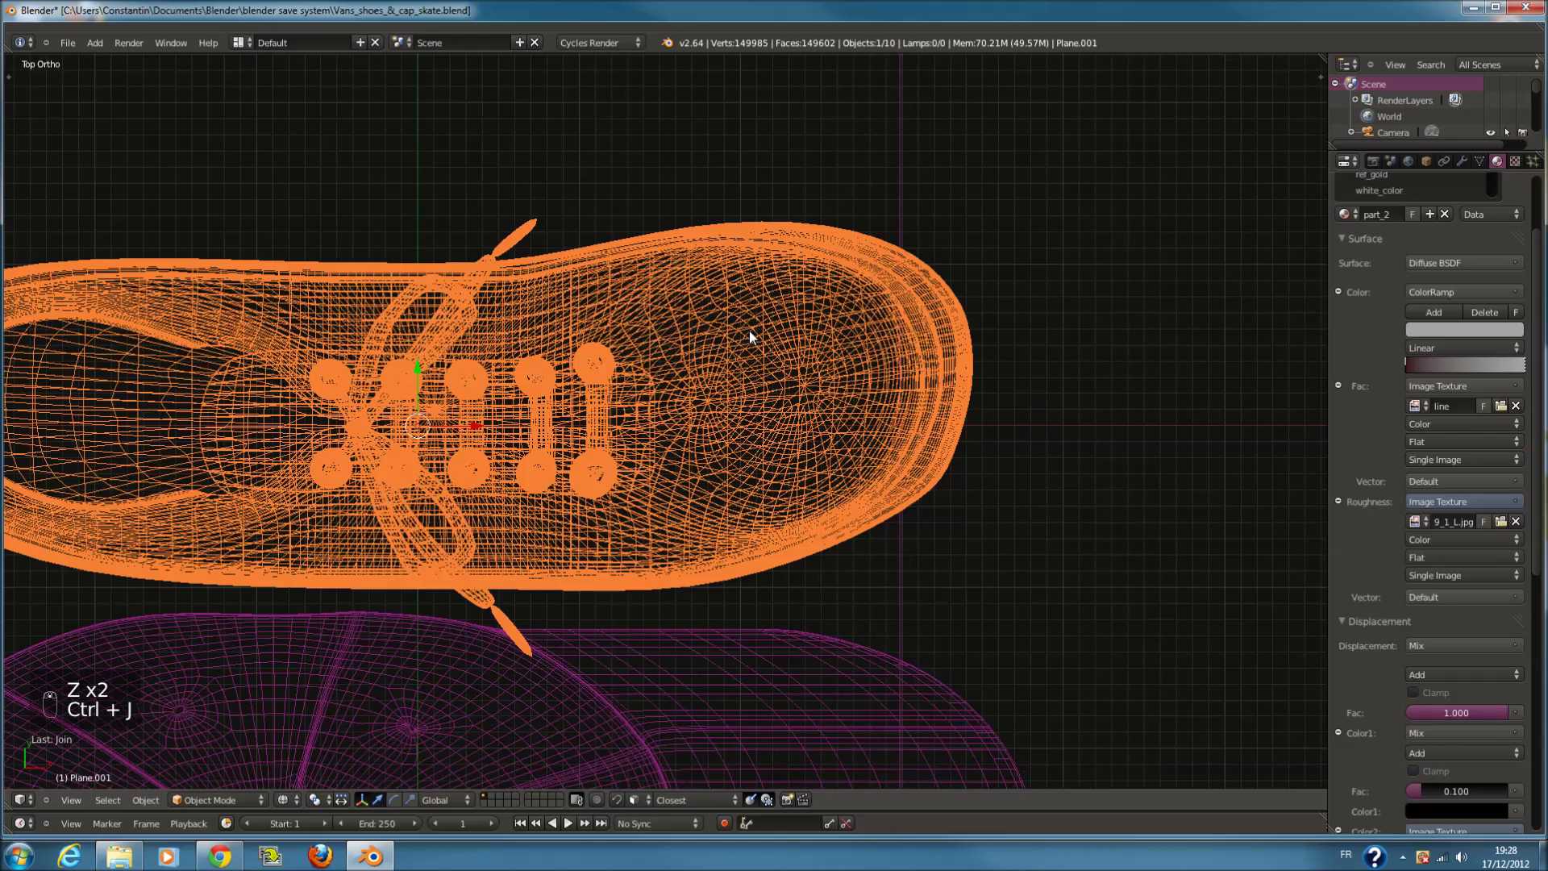
Add a loop cut through the joined shoe's lace geometry, exit Edit Mode and view it from the top
key(z)
key(Tab)
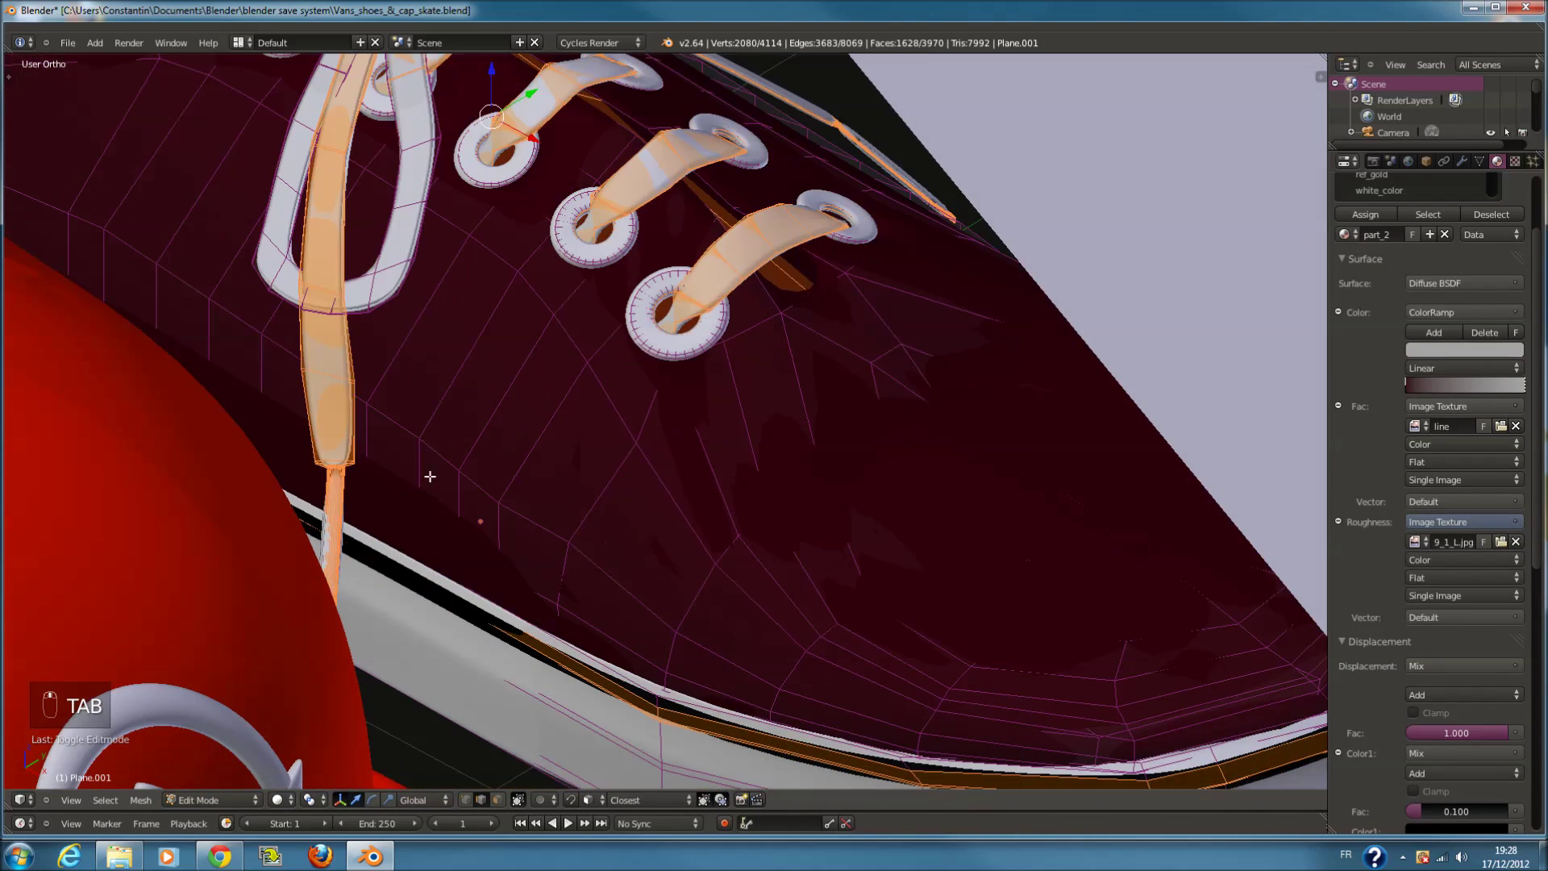
key(a)
key(ctrl+r)
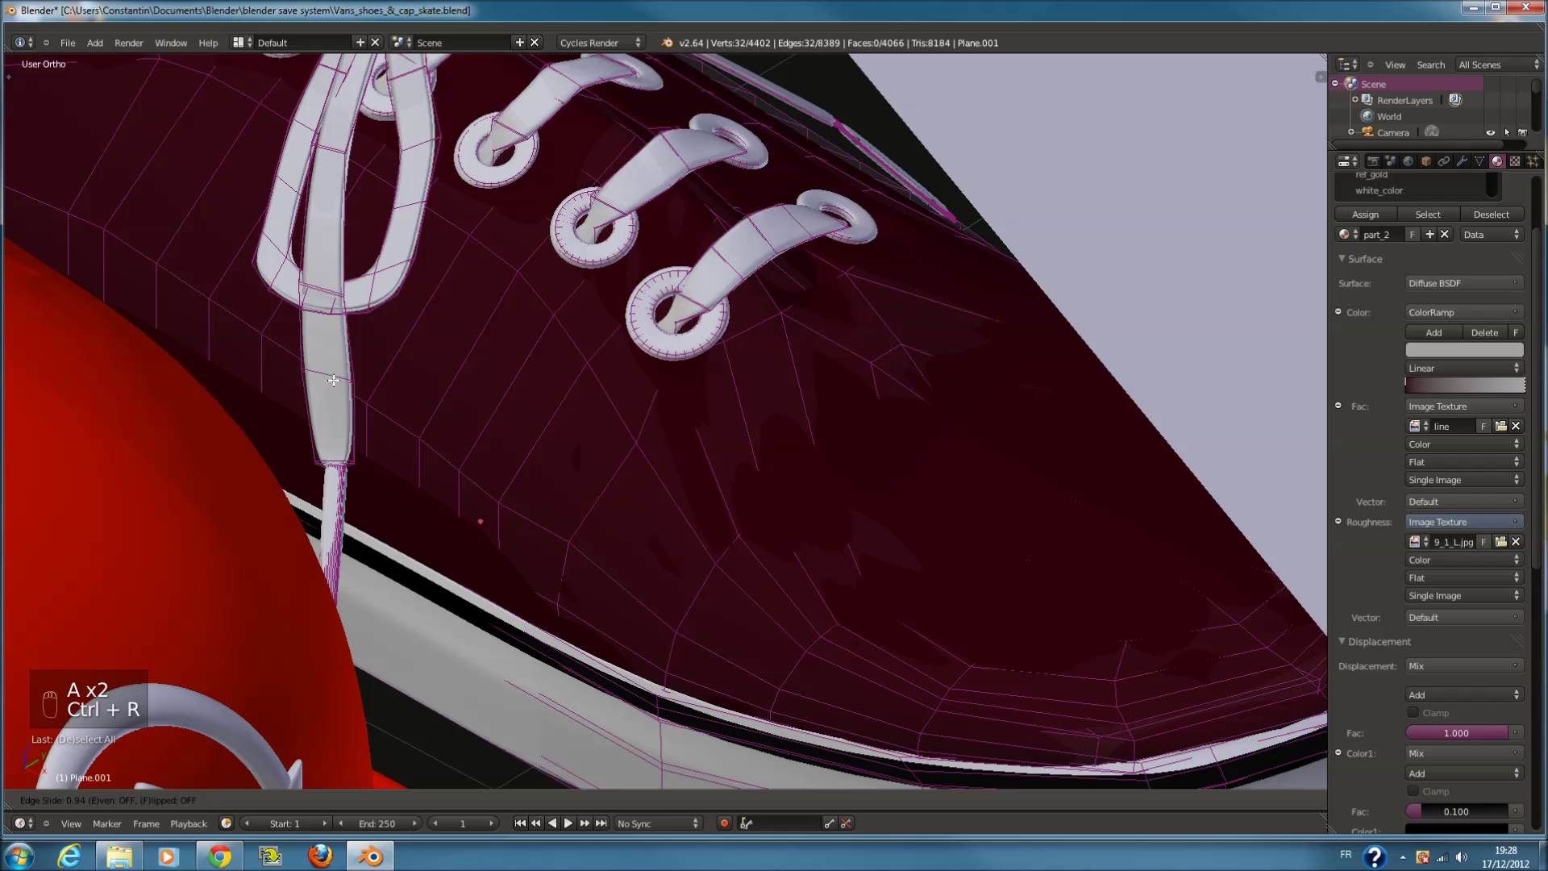
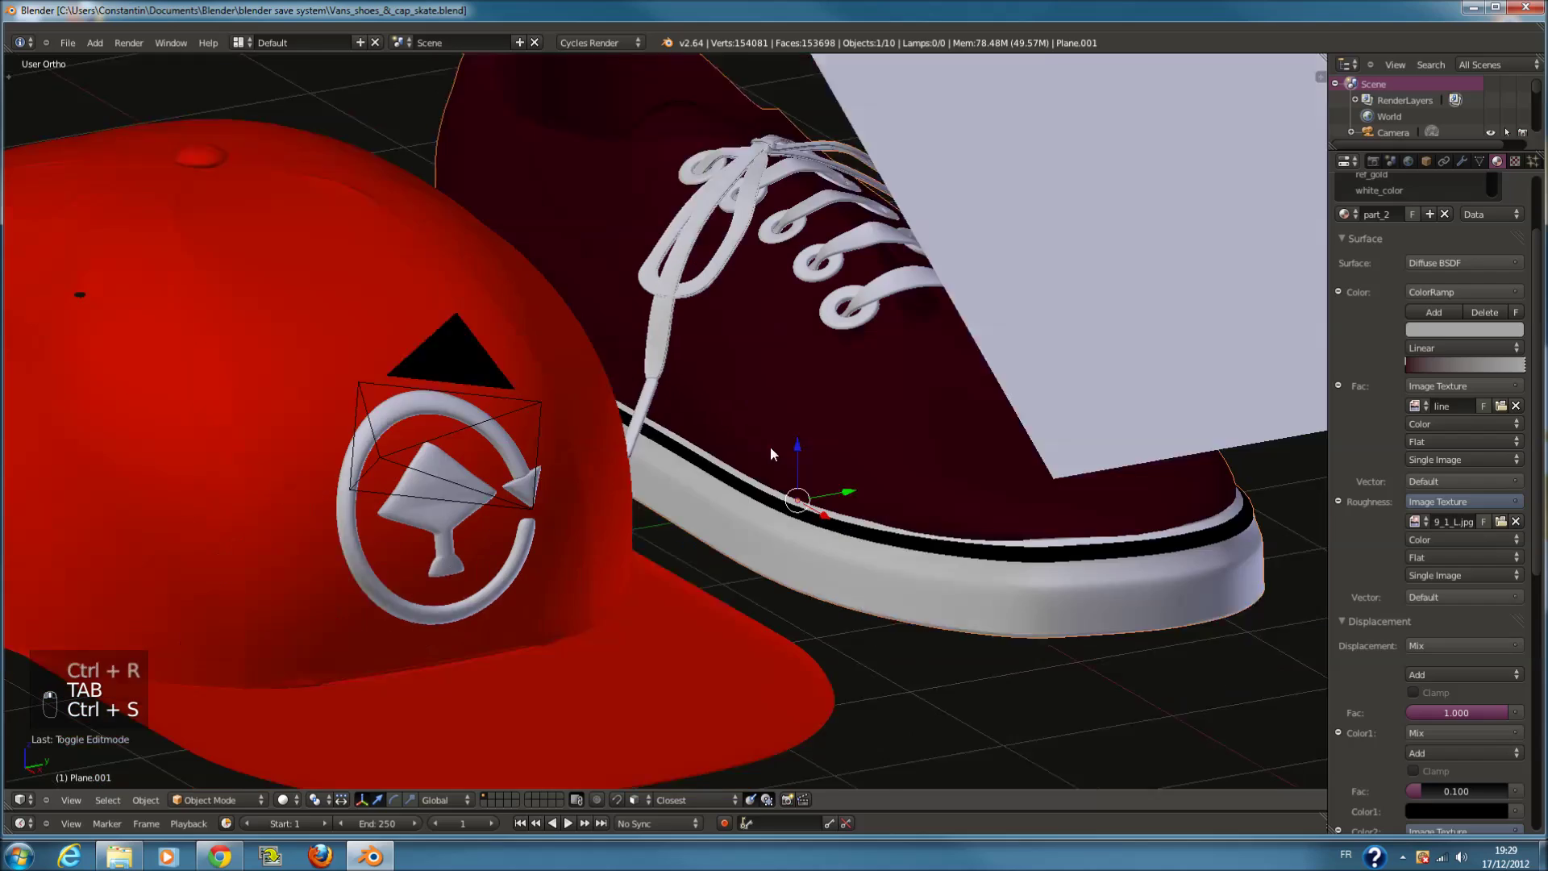
key(a)
key(ctrl+s)
key(KP_7)
From a top view, select the shoe and add a Mirror modifier to it
key(z)
key(c)
right_click(777, 333)
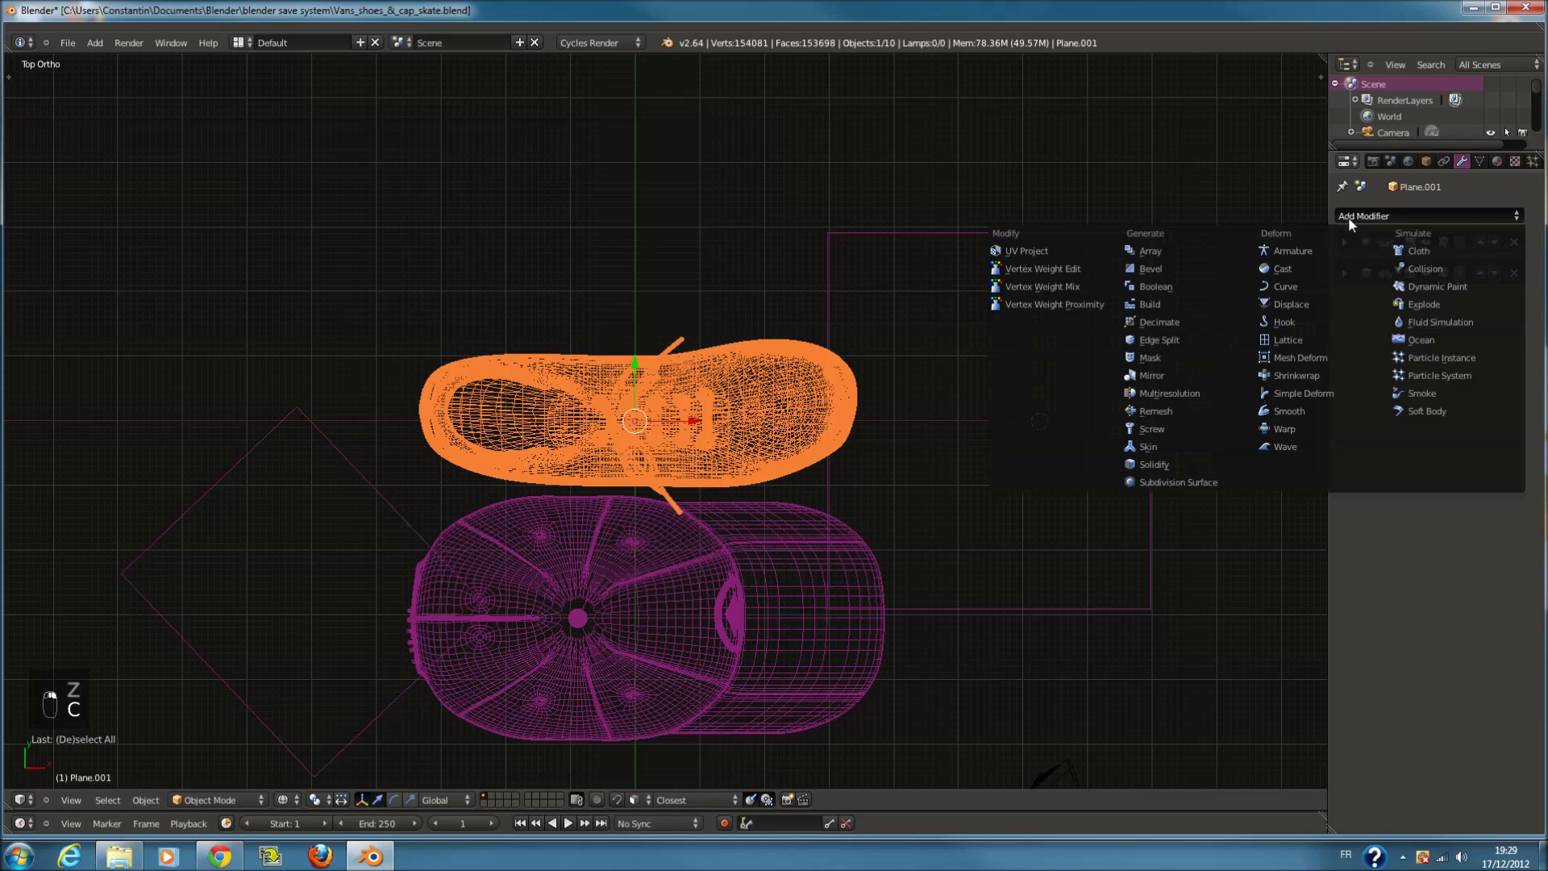
drag(1315, 248, 1188, 379)
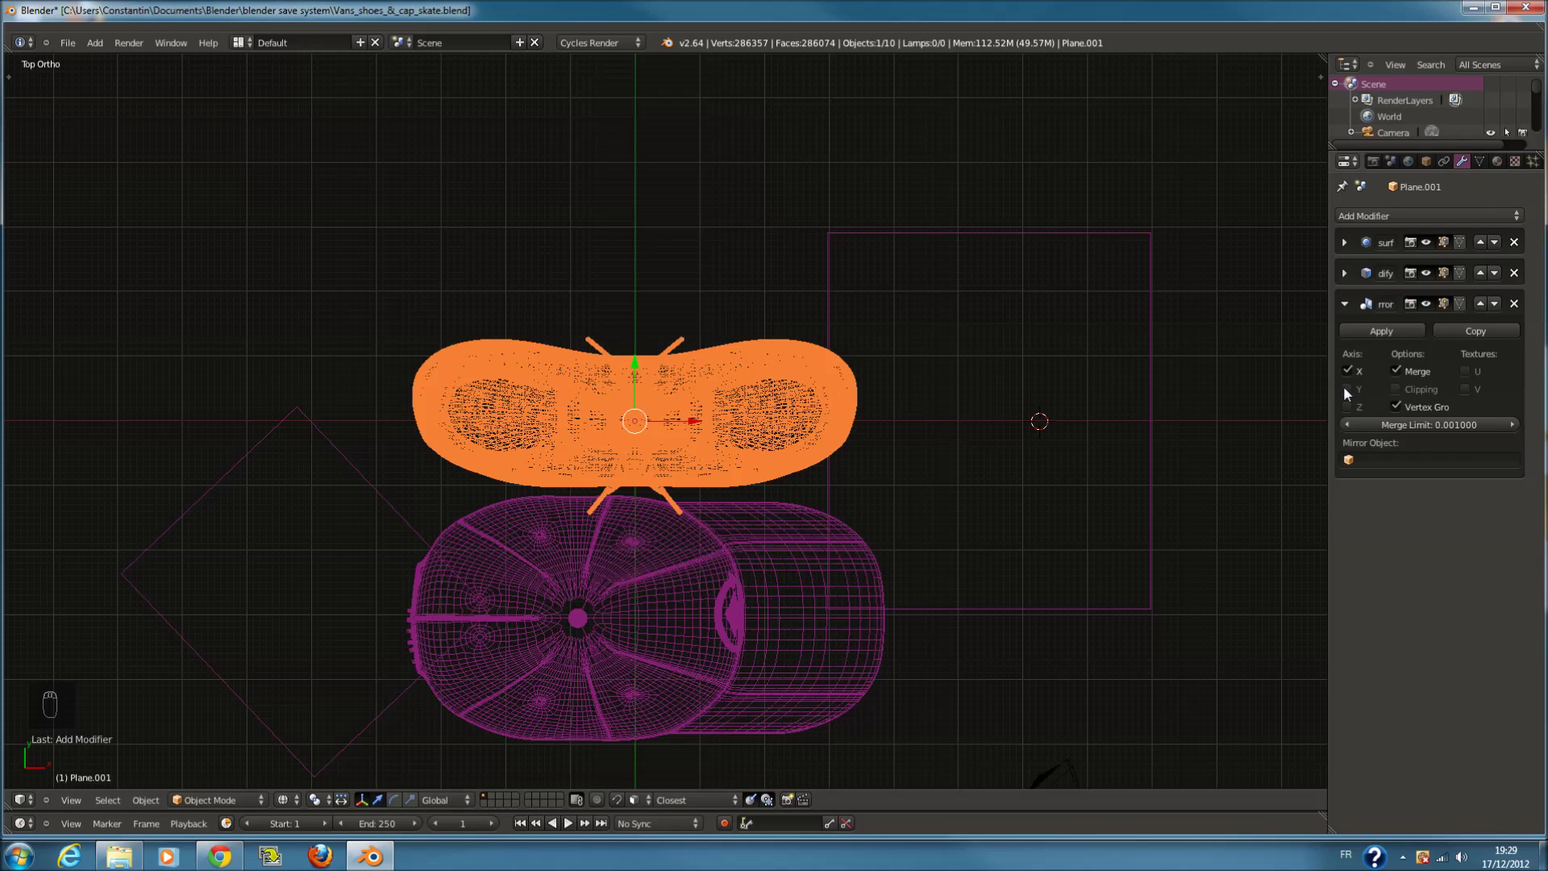
Switch the Mirror modifier's axis from X to Y so the twin sits beside the original
drag(1357, 376, 780, 343)
key(Tab)
key(a)
key(a)
key(Tab)
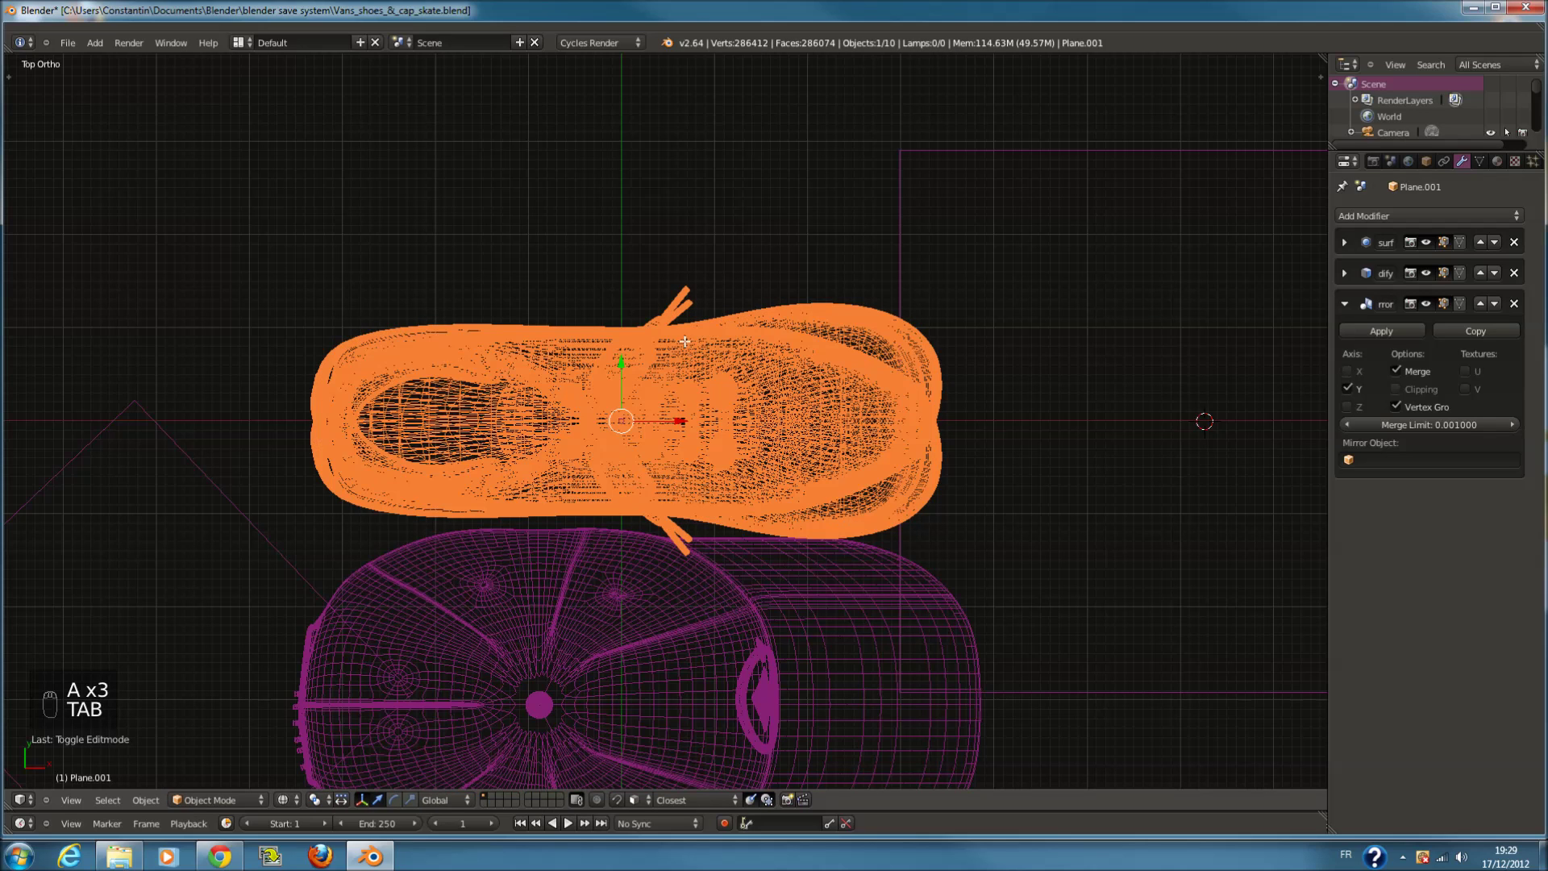
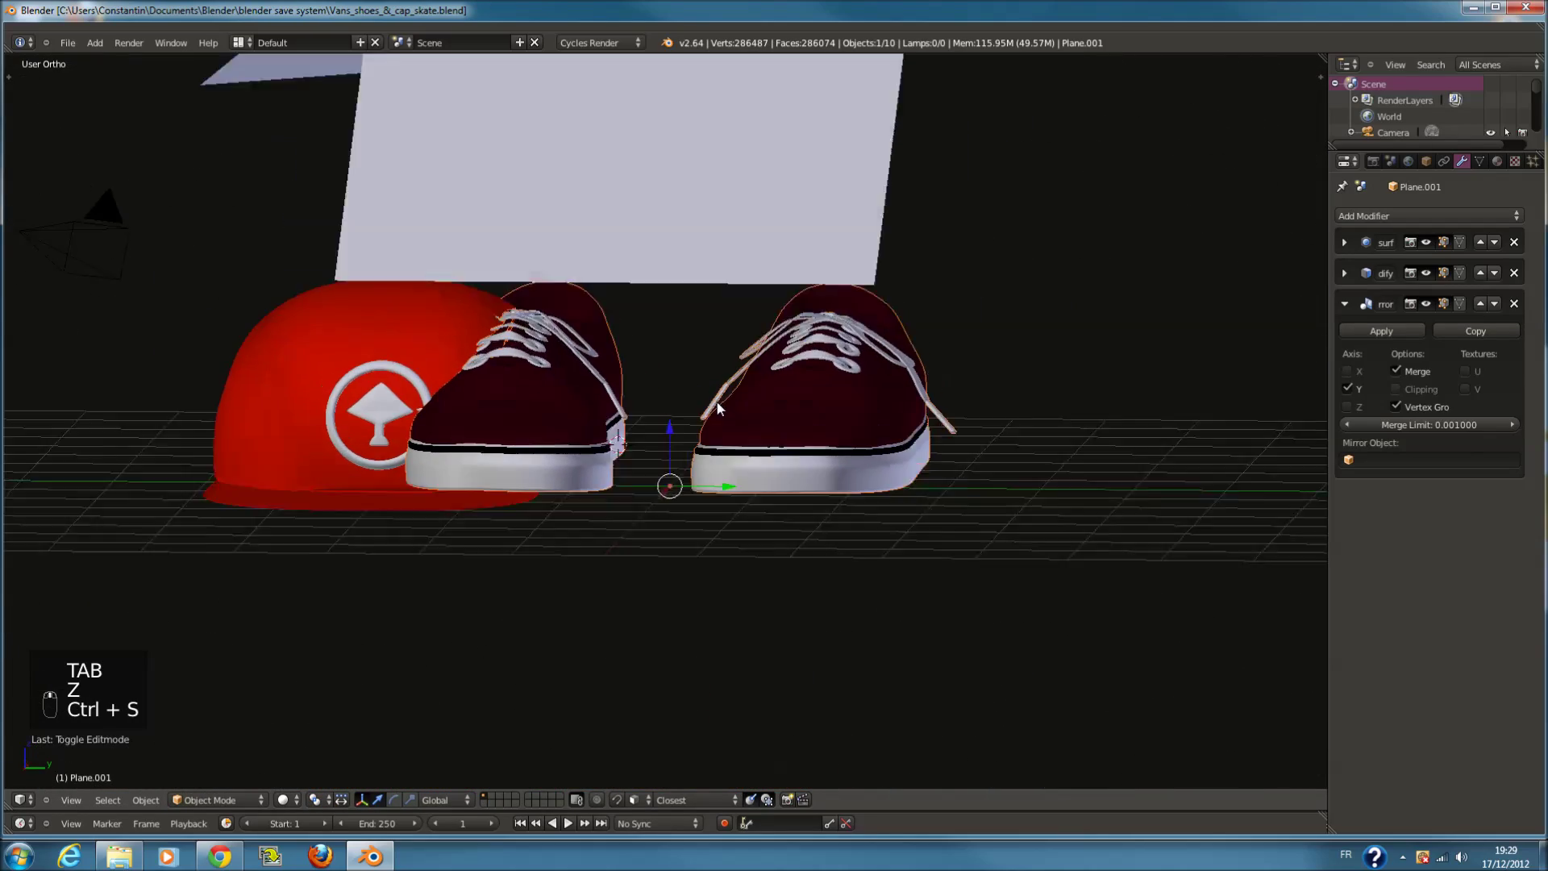
Check the mirrored pair from above in wireframe and enter Edit Mode on the shoe
drag(593, 507, 667, 375)
key(KP_7)
key(z)
drag(709, 317, 624, 431)
drag(624, 431, 656, 280)
key(Tab)
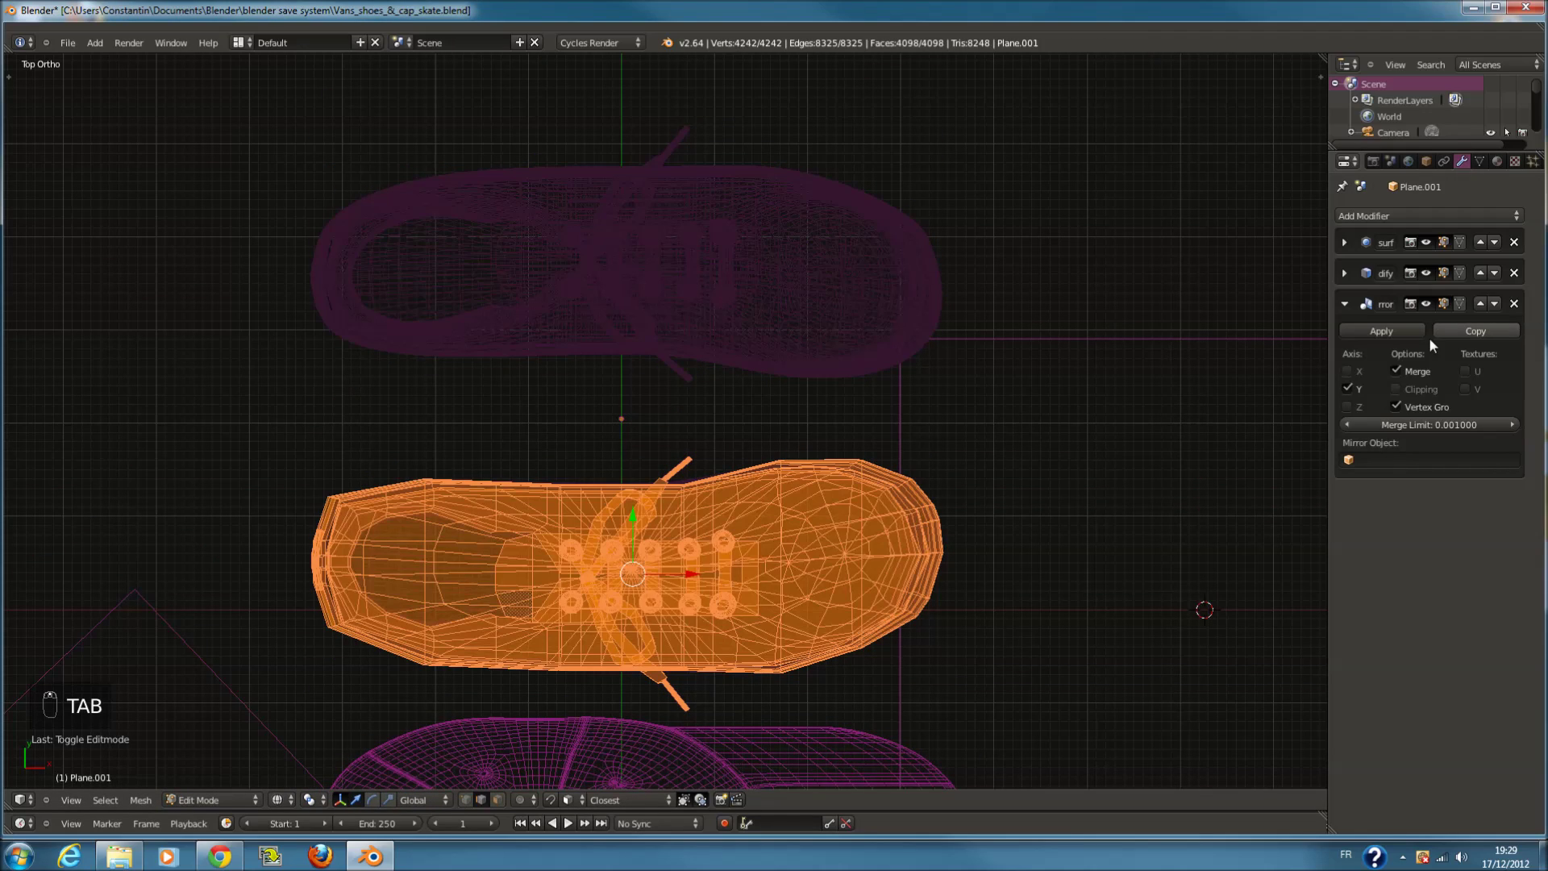
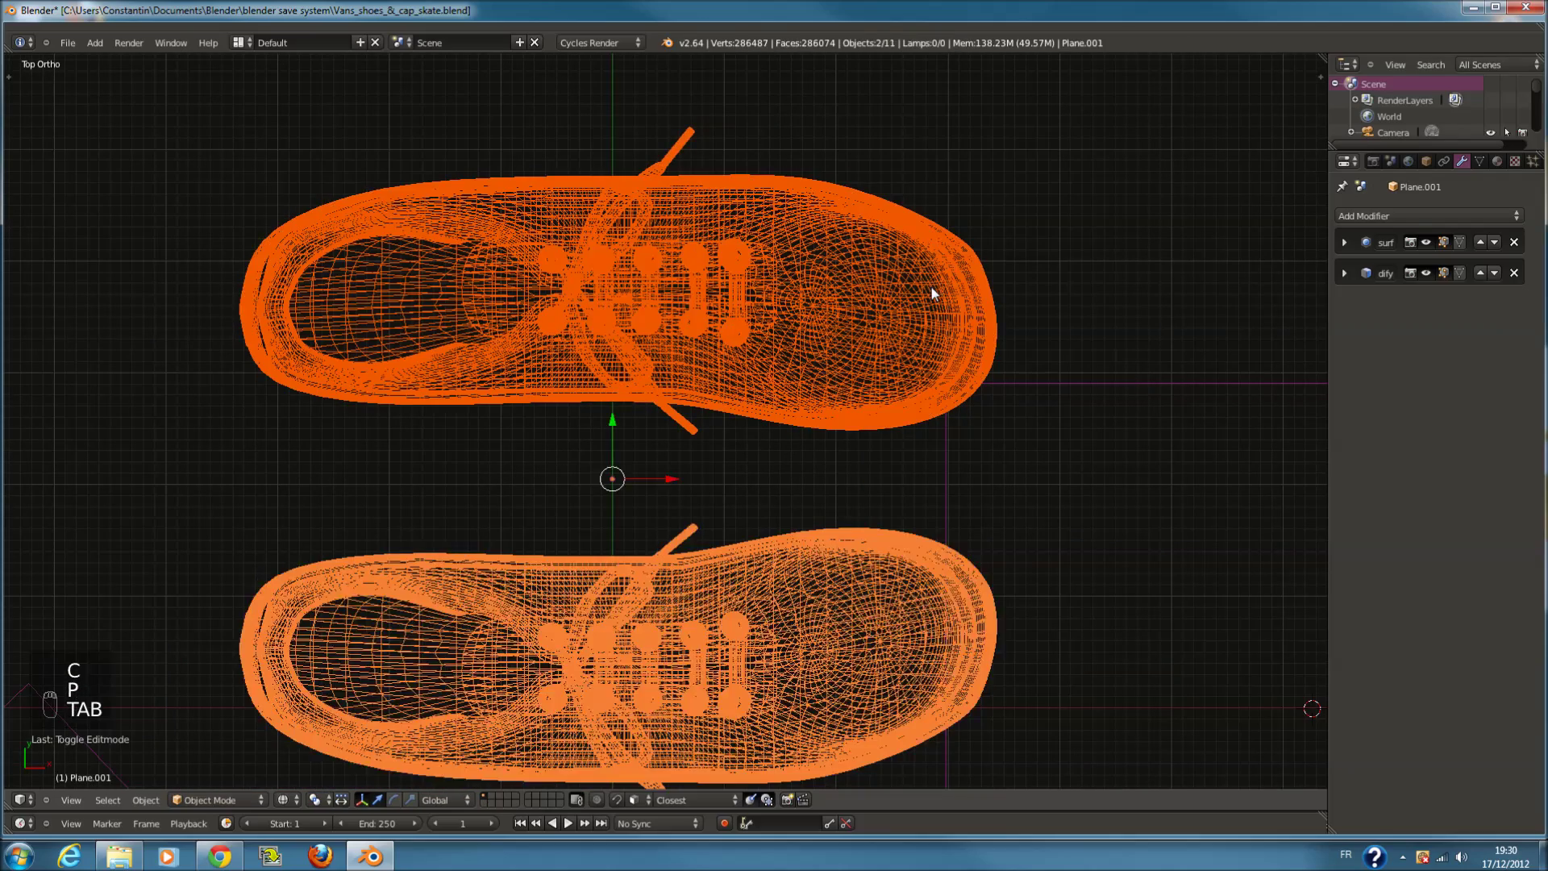
Apply the Mirror modifier and separate the second shoe into its own object by loose parts
key(g)
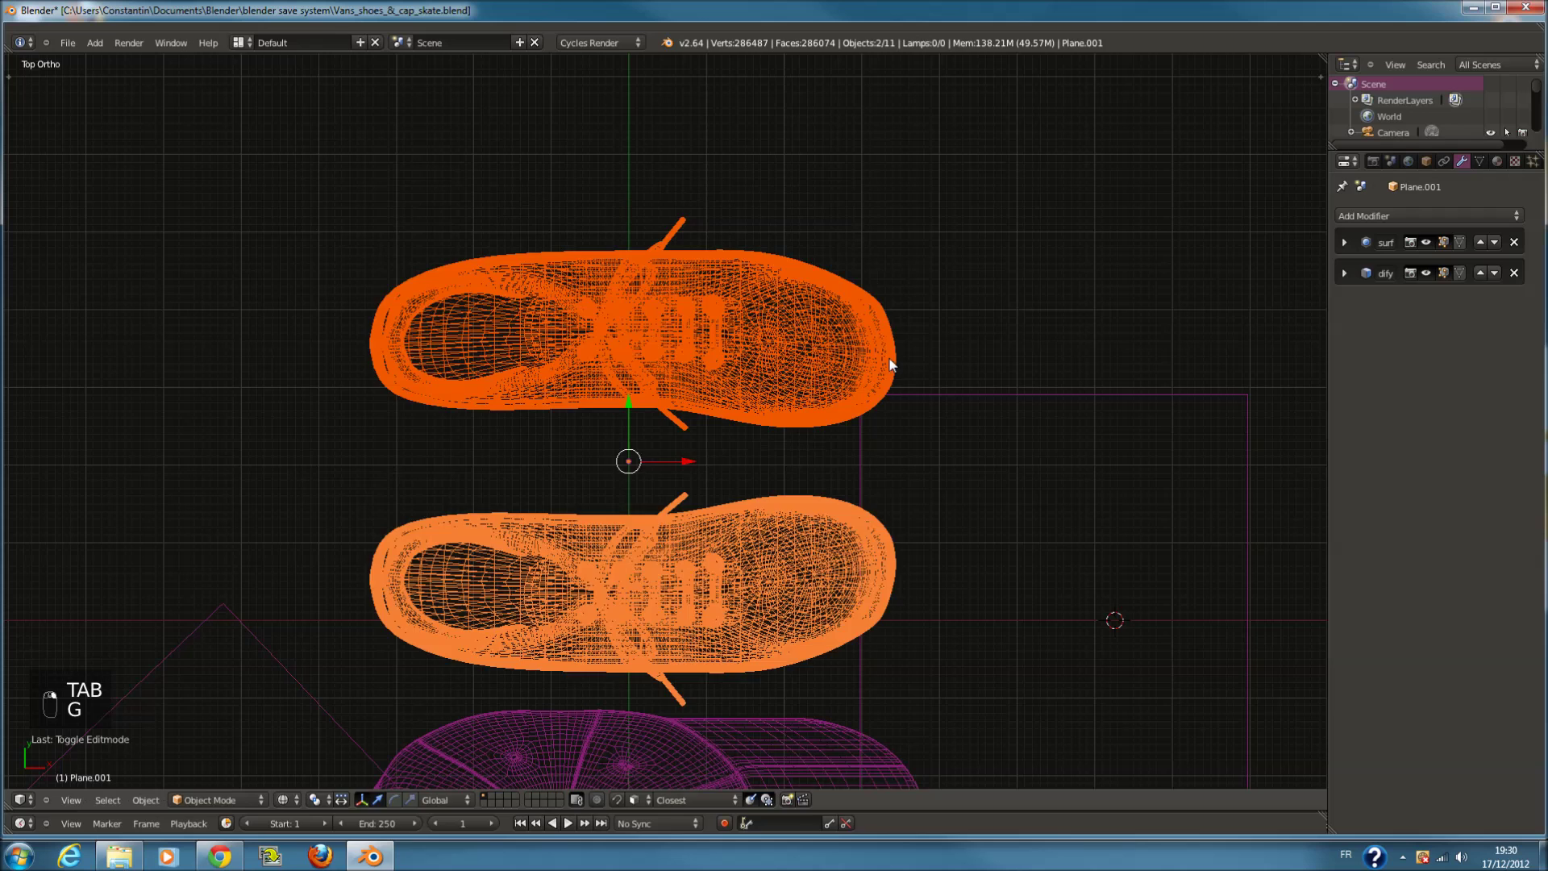
key(Tab)
key(g)
key(Tab)
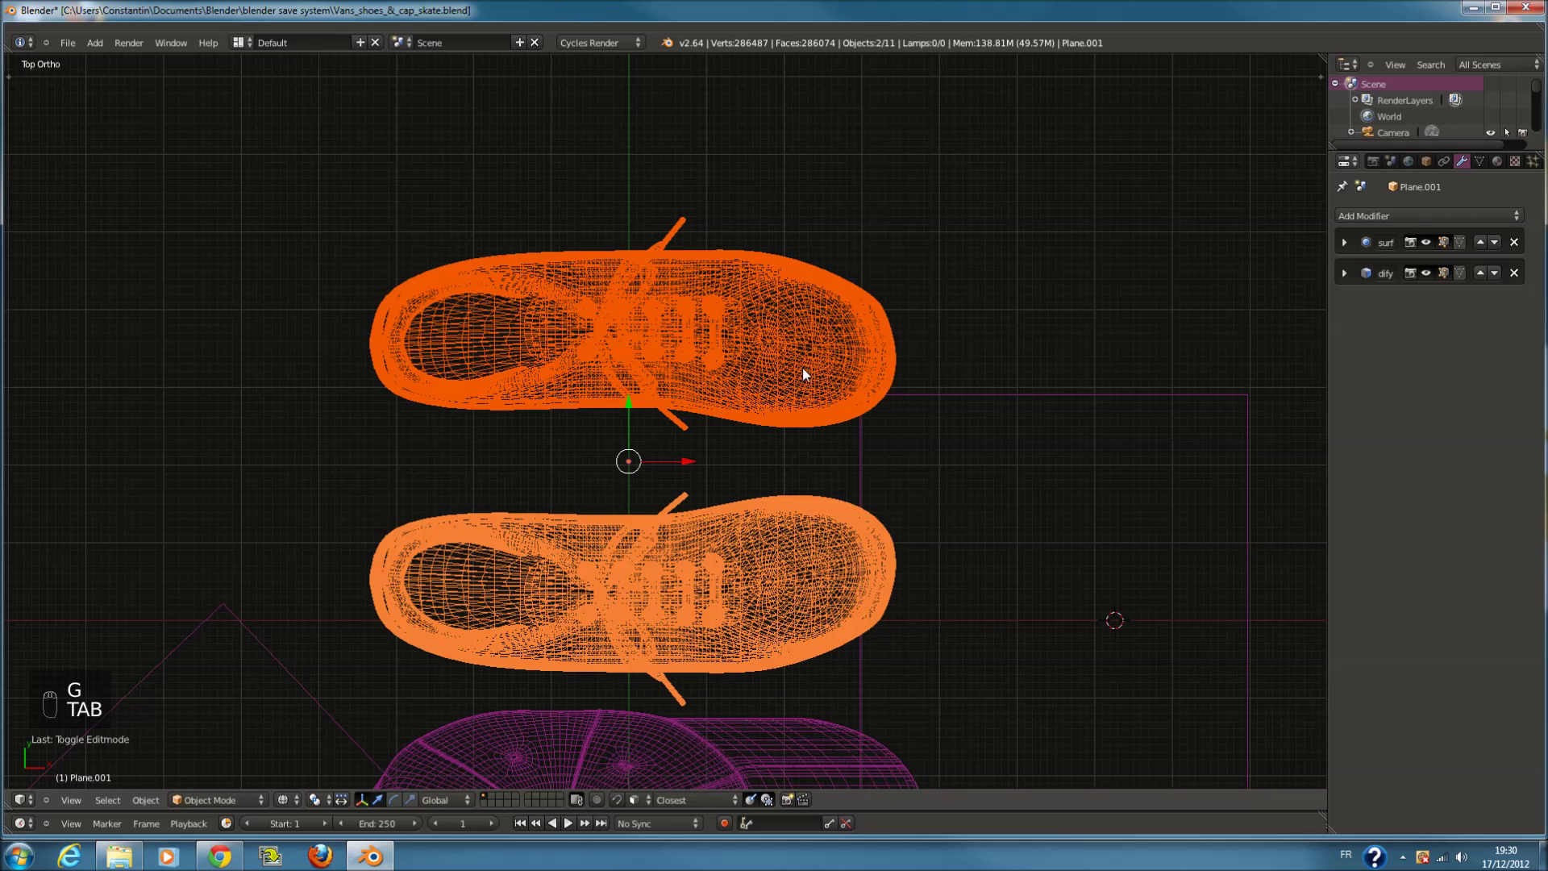
key(g)
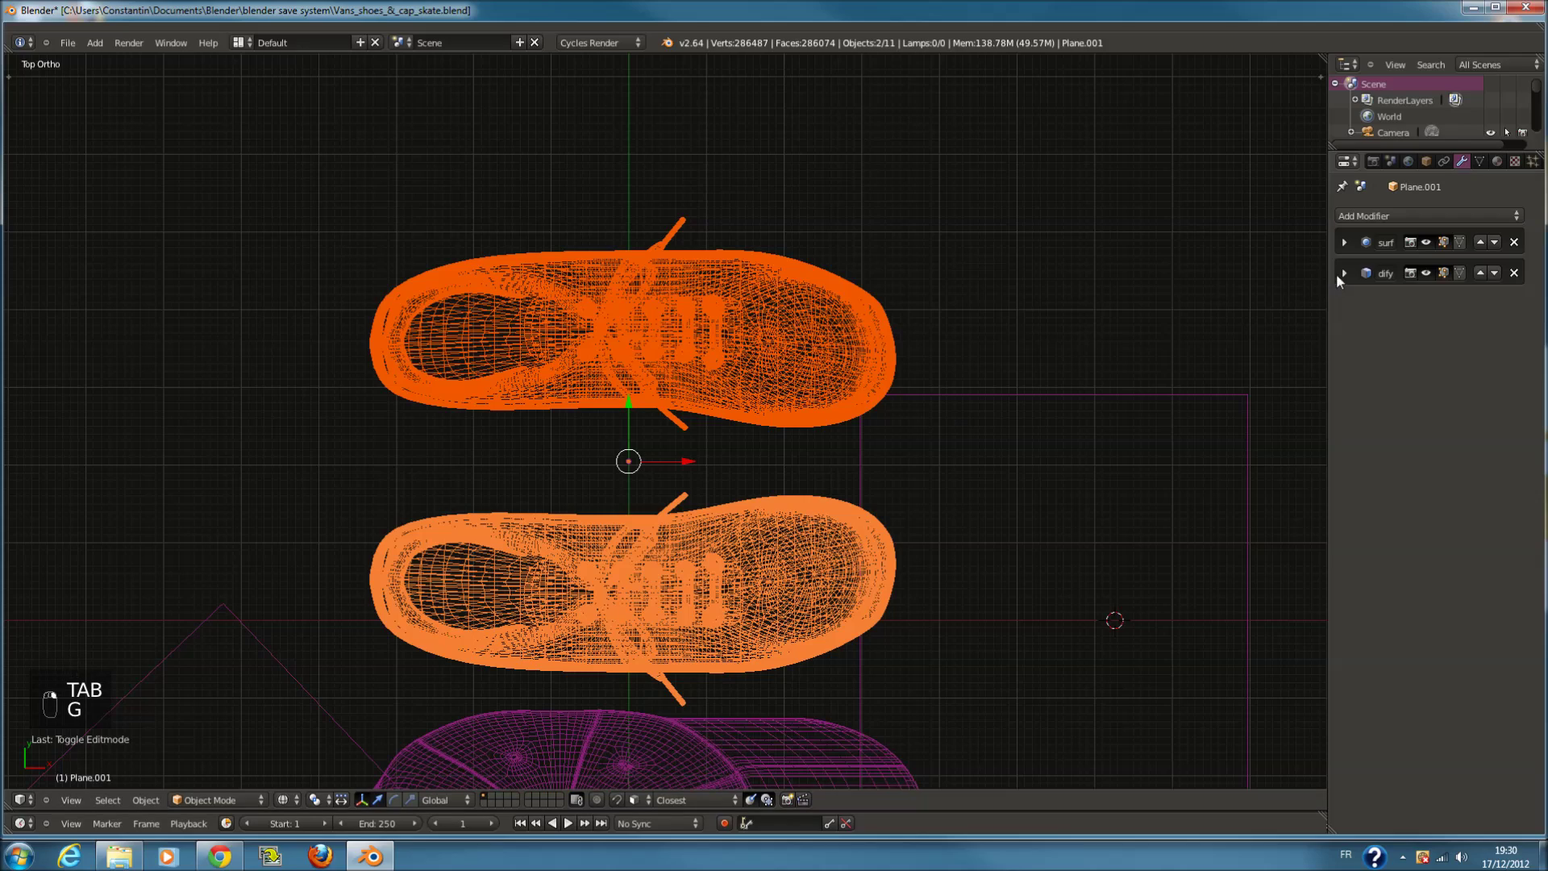
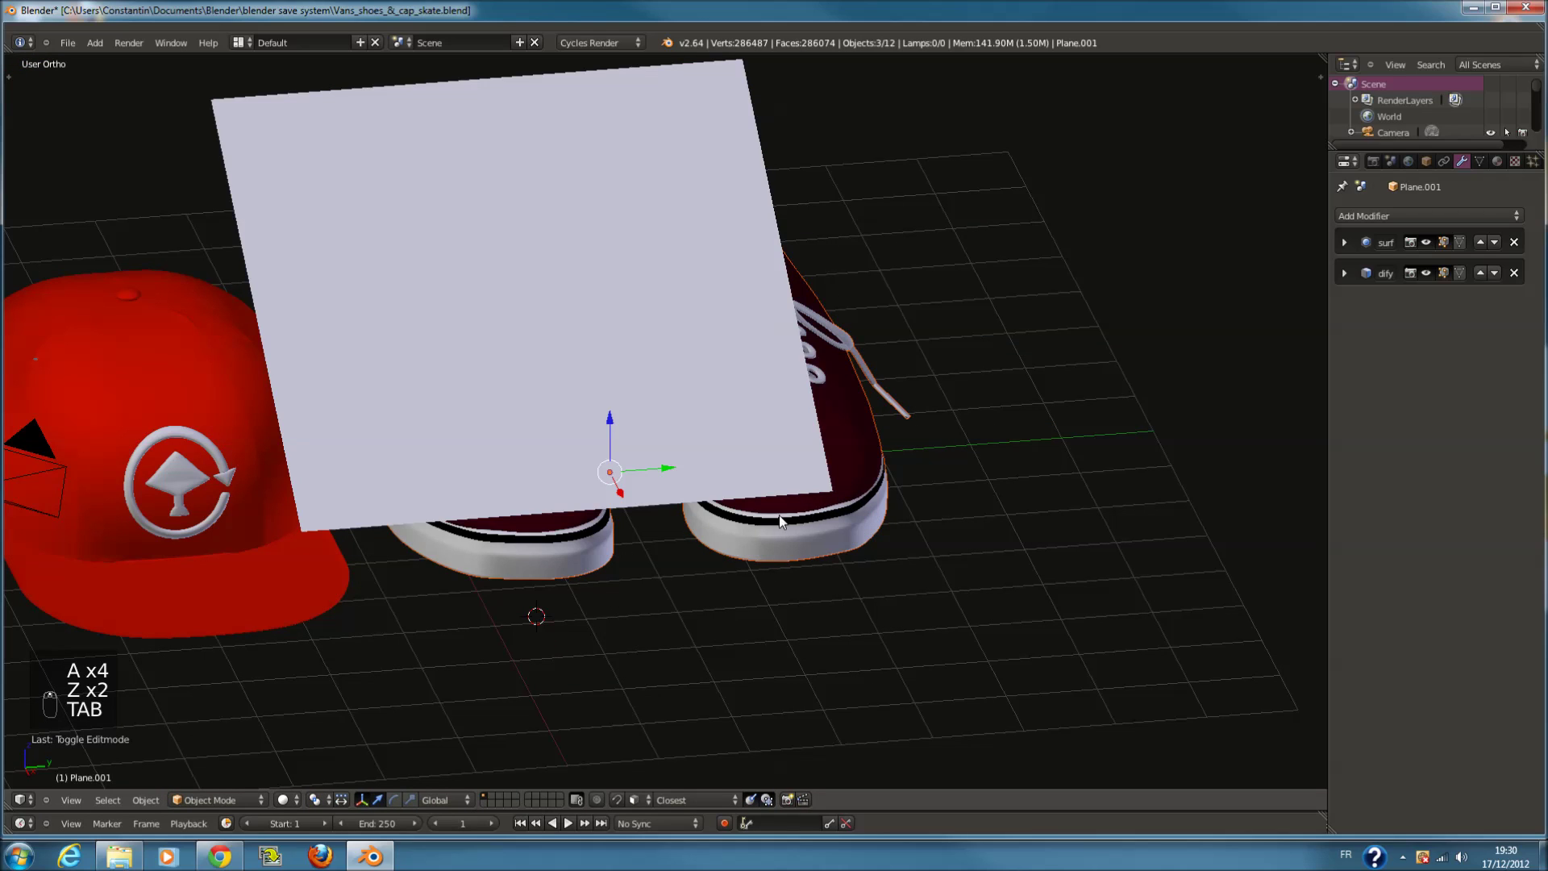
Nudge the shoe's position with grab and pan across the scene to the pair
key(z)
key(Tab)
key(Tab)
key(g)
drag(819, 263, 232, 327)
key(z)
key(t)
drag(63, 110, 669, 439)
middle_click(668, 439)
key(z)
Select the second shoe, scale it along X to match, and save the file
right_click(570, 369)
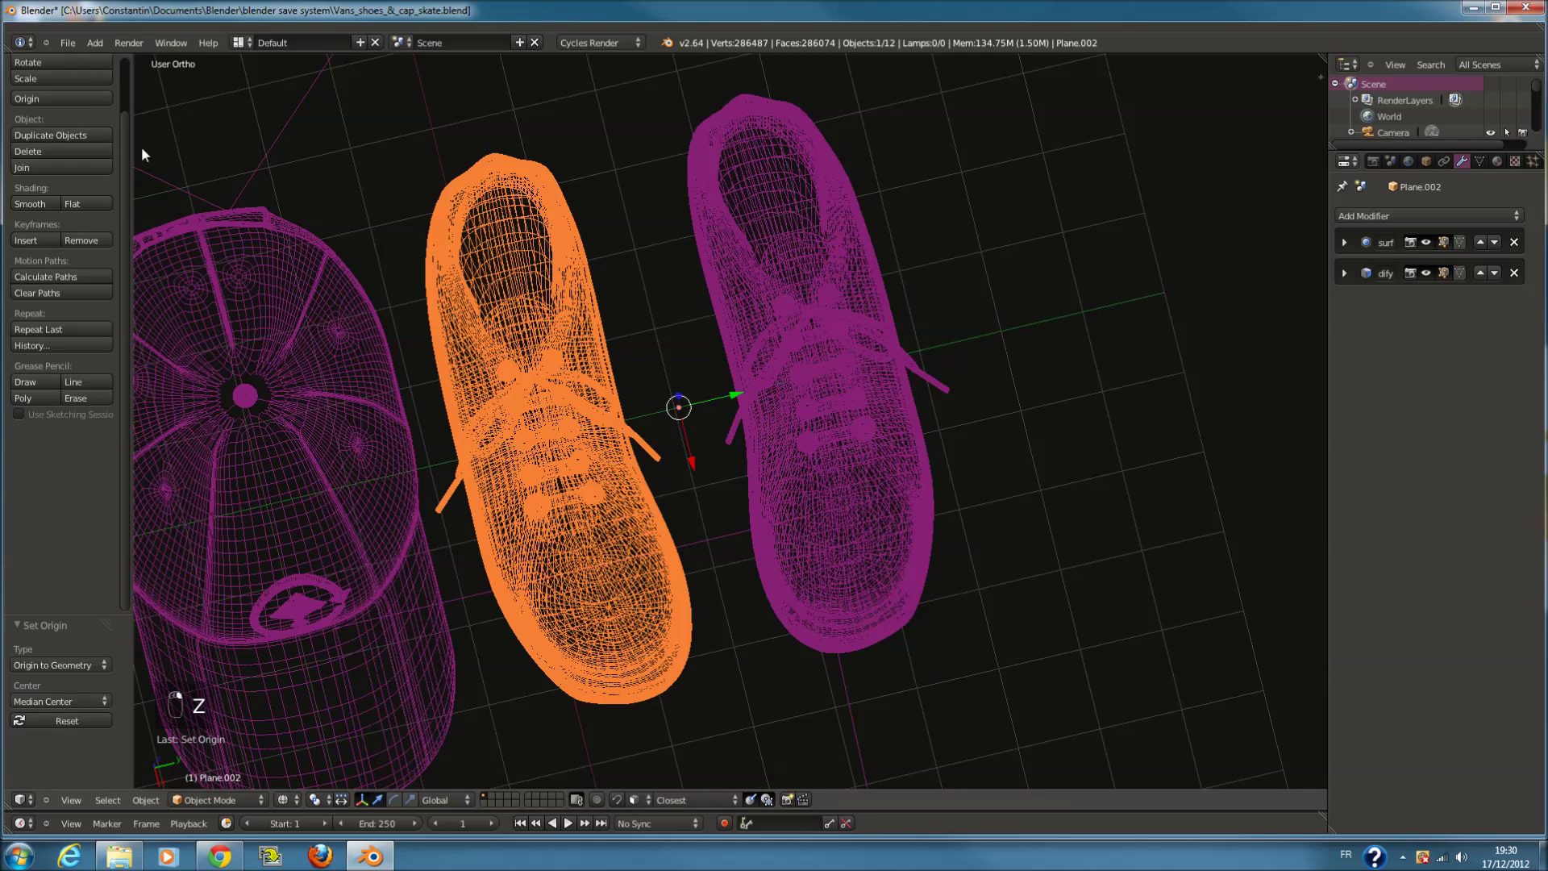
drag(101, 101, 736, 406)
key(z)
key(z)
drag(650, 404, 645, 402)
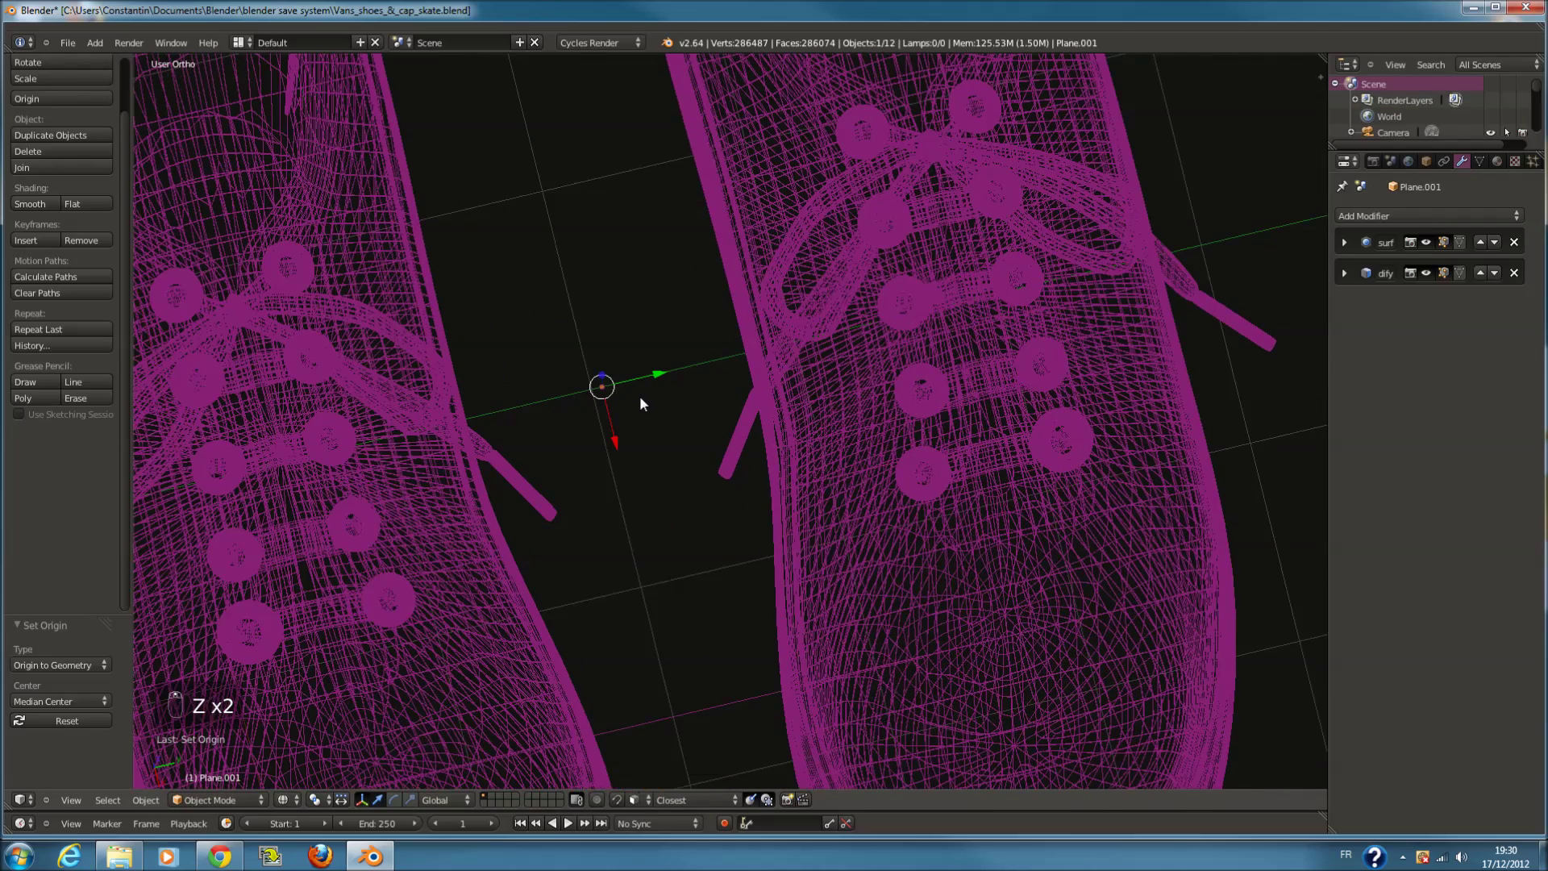
key(s)
drag(677, 399, 790, 386)
key(x)
key(ctrl+s)
Review the scene from the side, through the camera, and from a top-down view
key(KP_3)
key(z)
key(c)
drag(852, 405, 902, 380)
key(r)
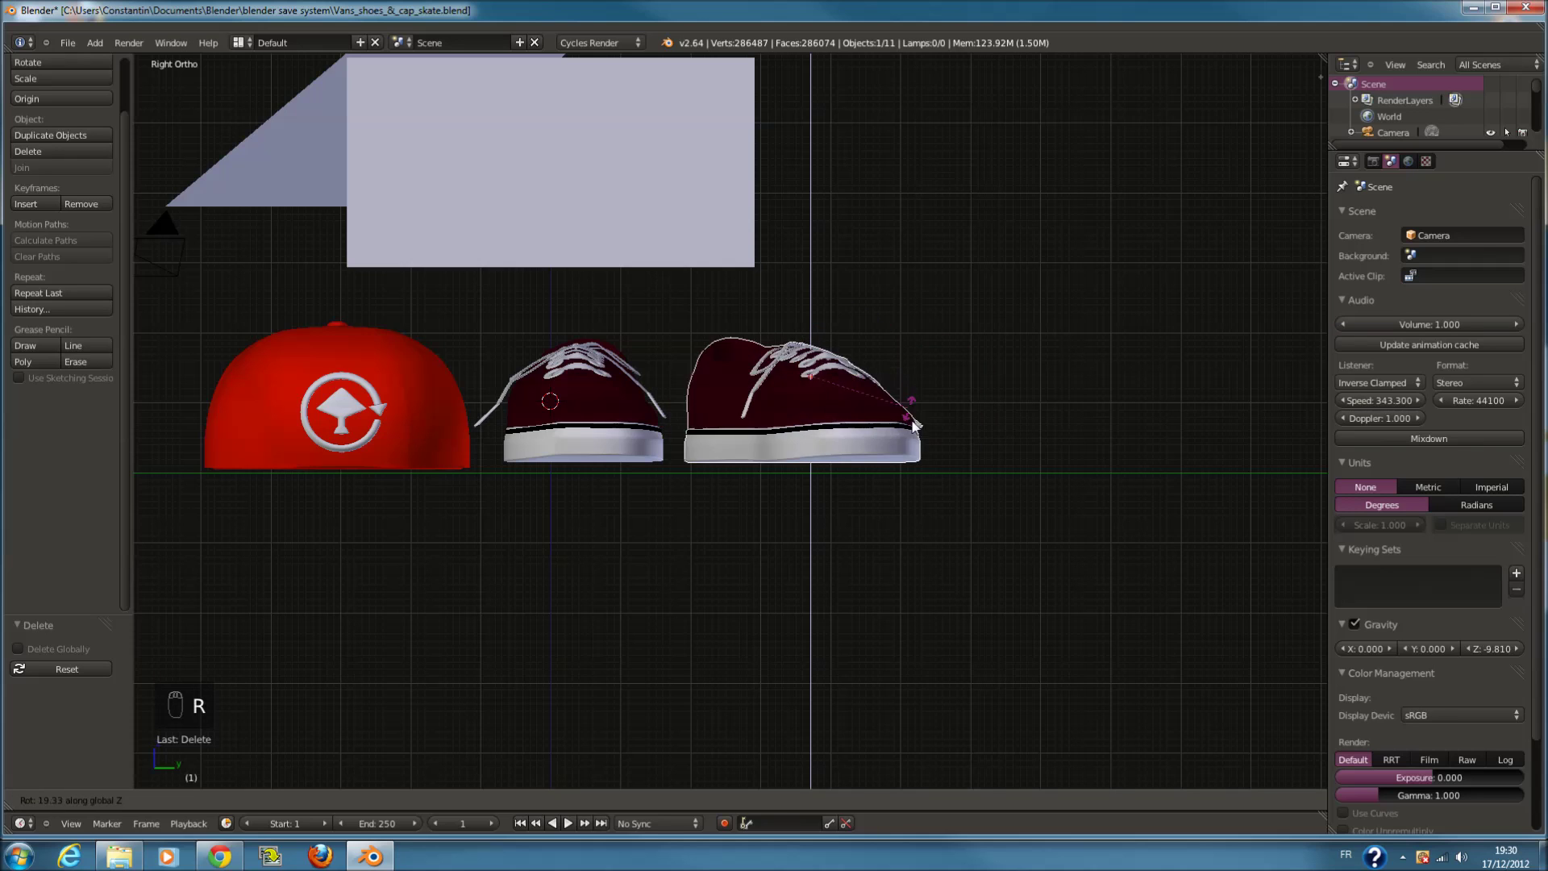
drag(917, 458, 890, 421)
key(KP_0)
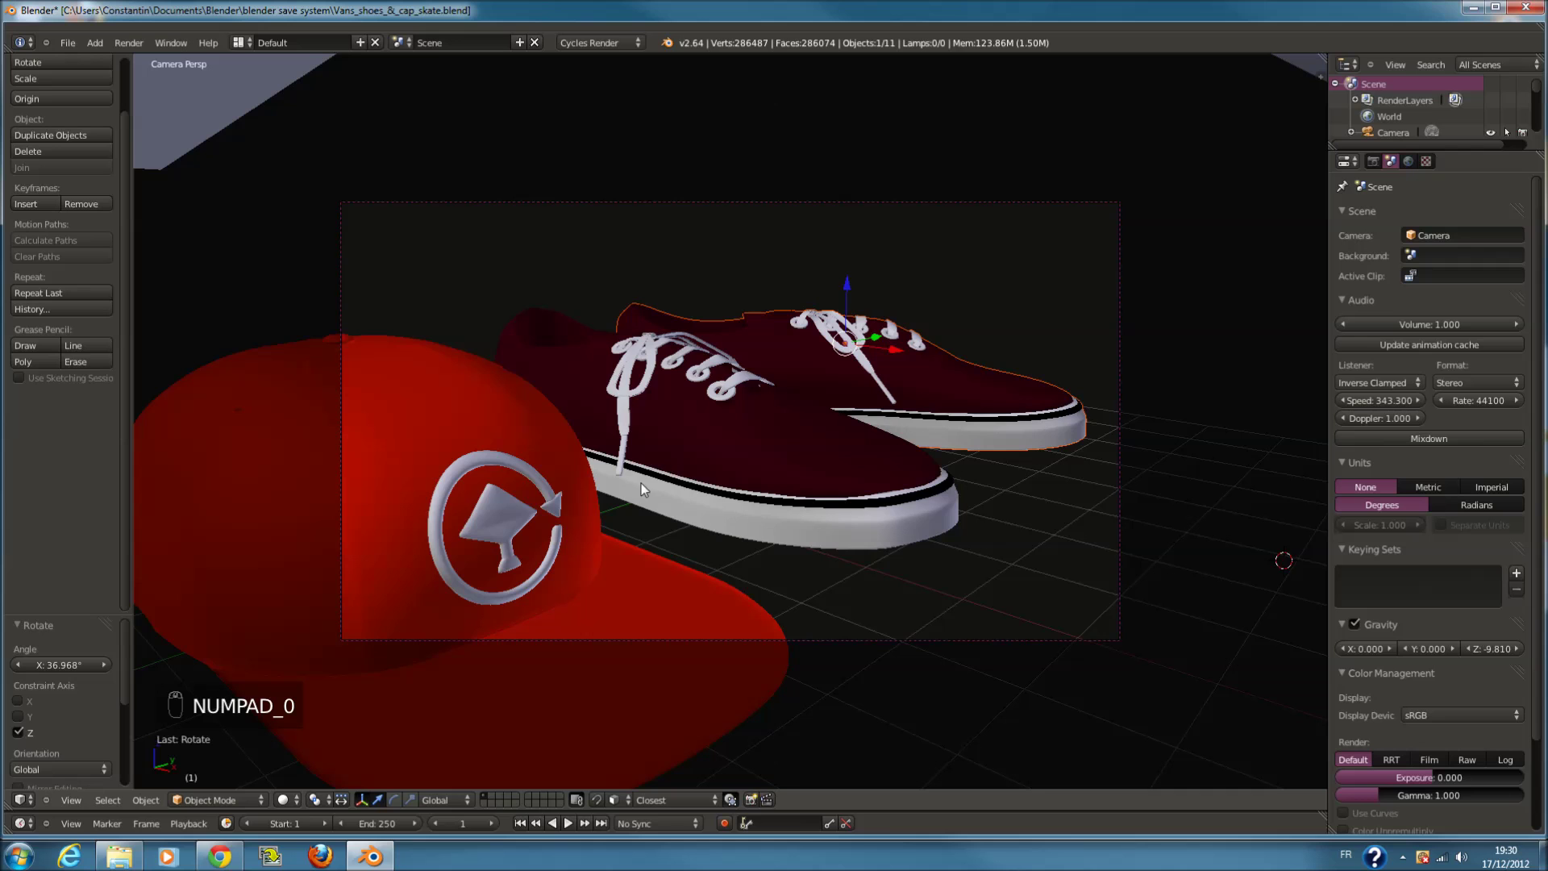
key(KP_7)
key(z)
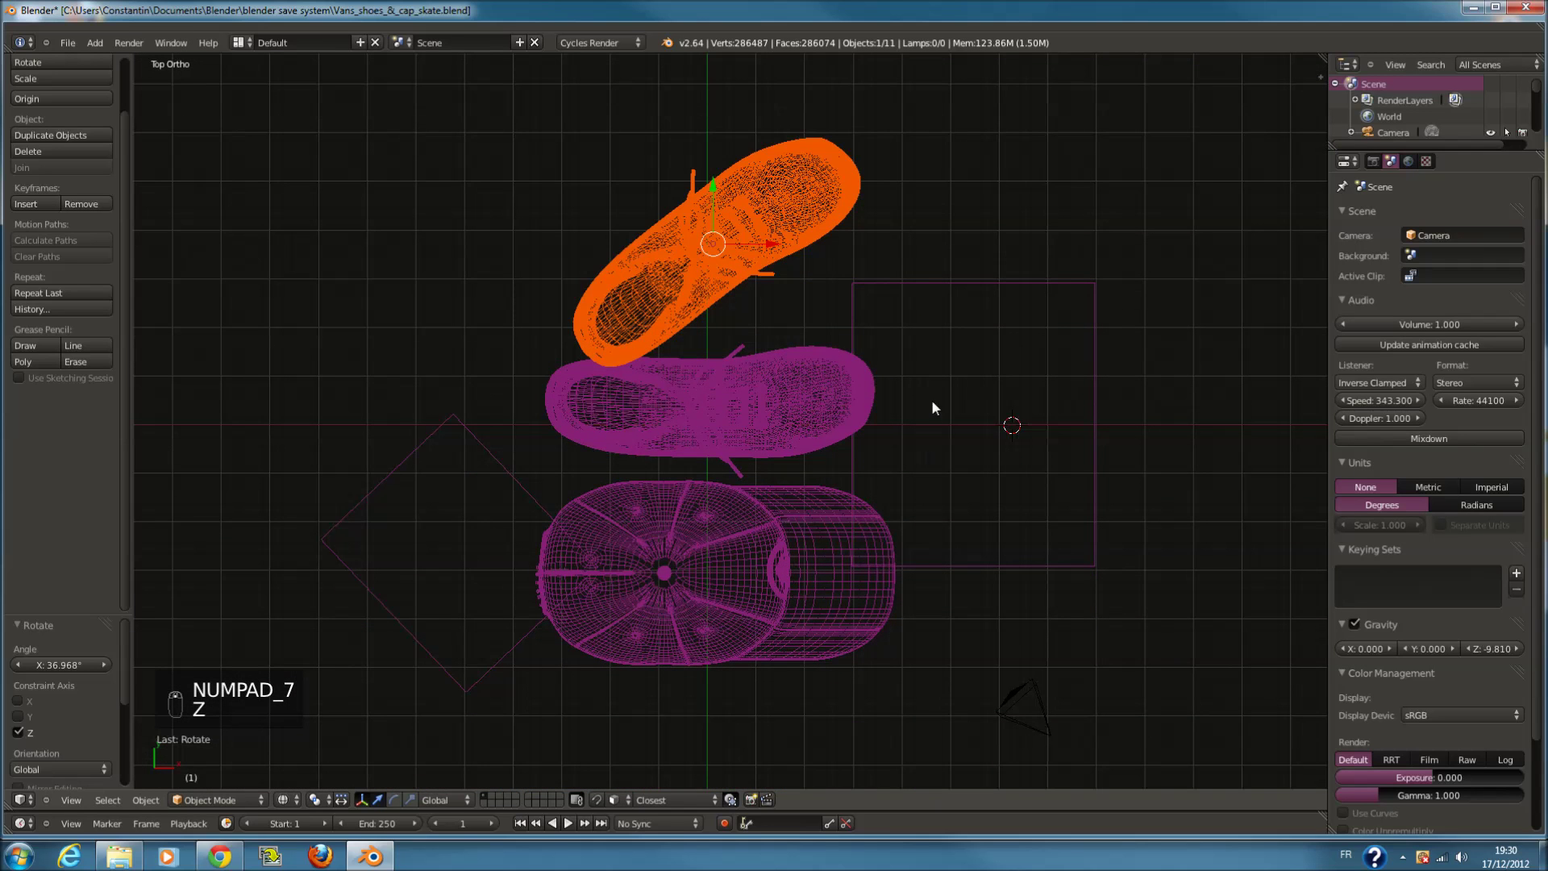
Delete the square plane and the angled plane sitting near the camera frame
right_click(976, 299)
key(x)
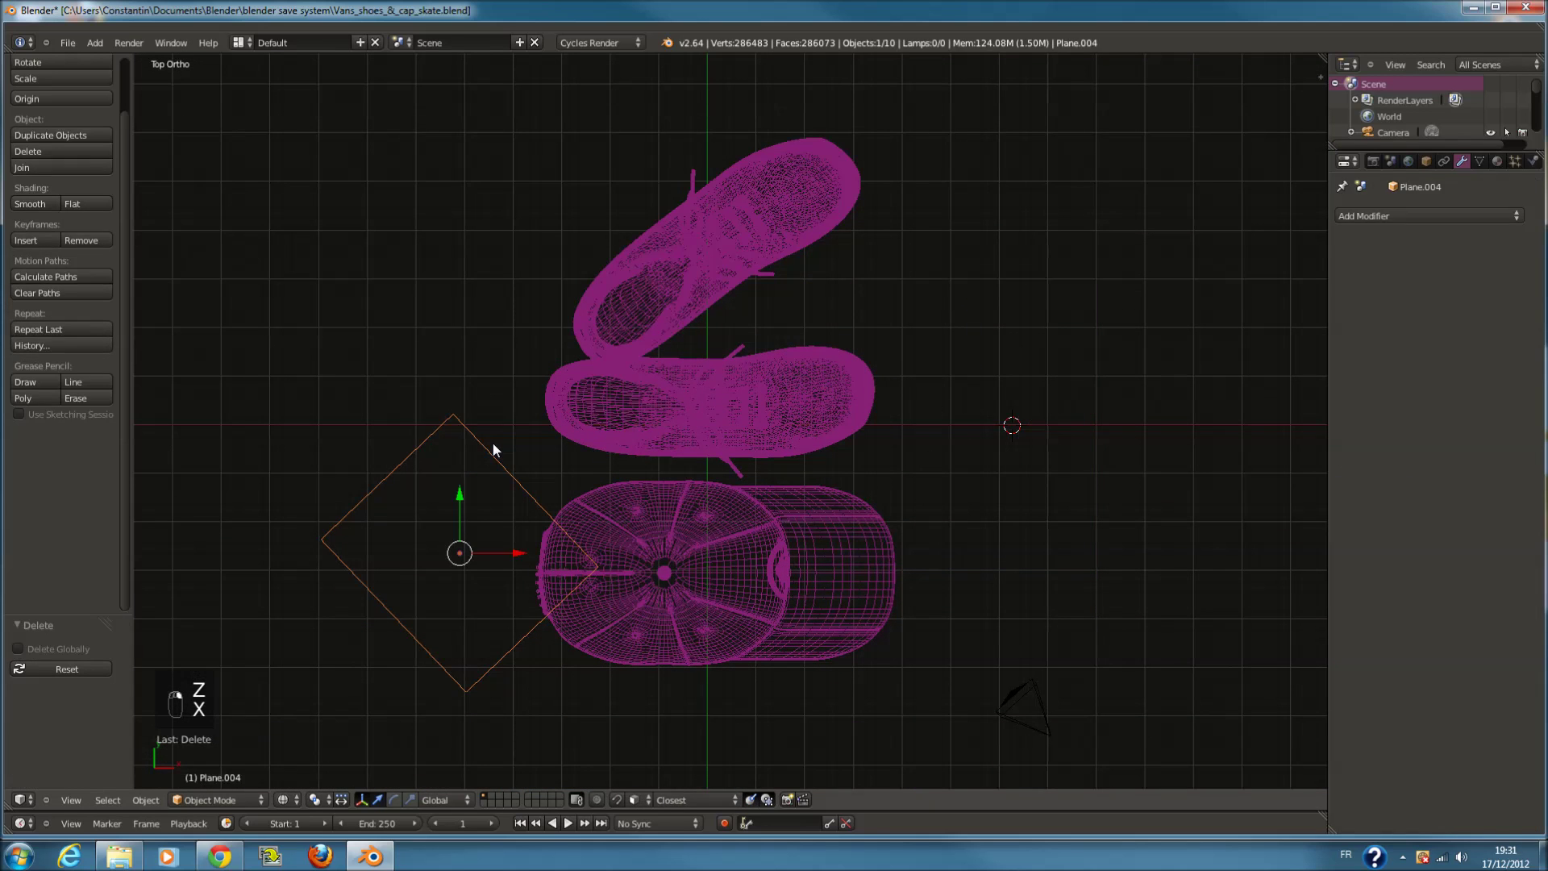
key(x)
key(c)
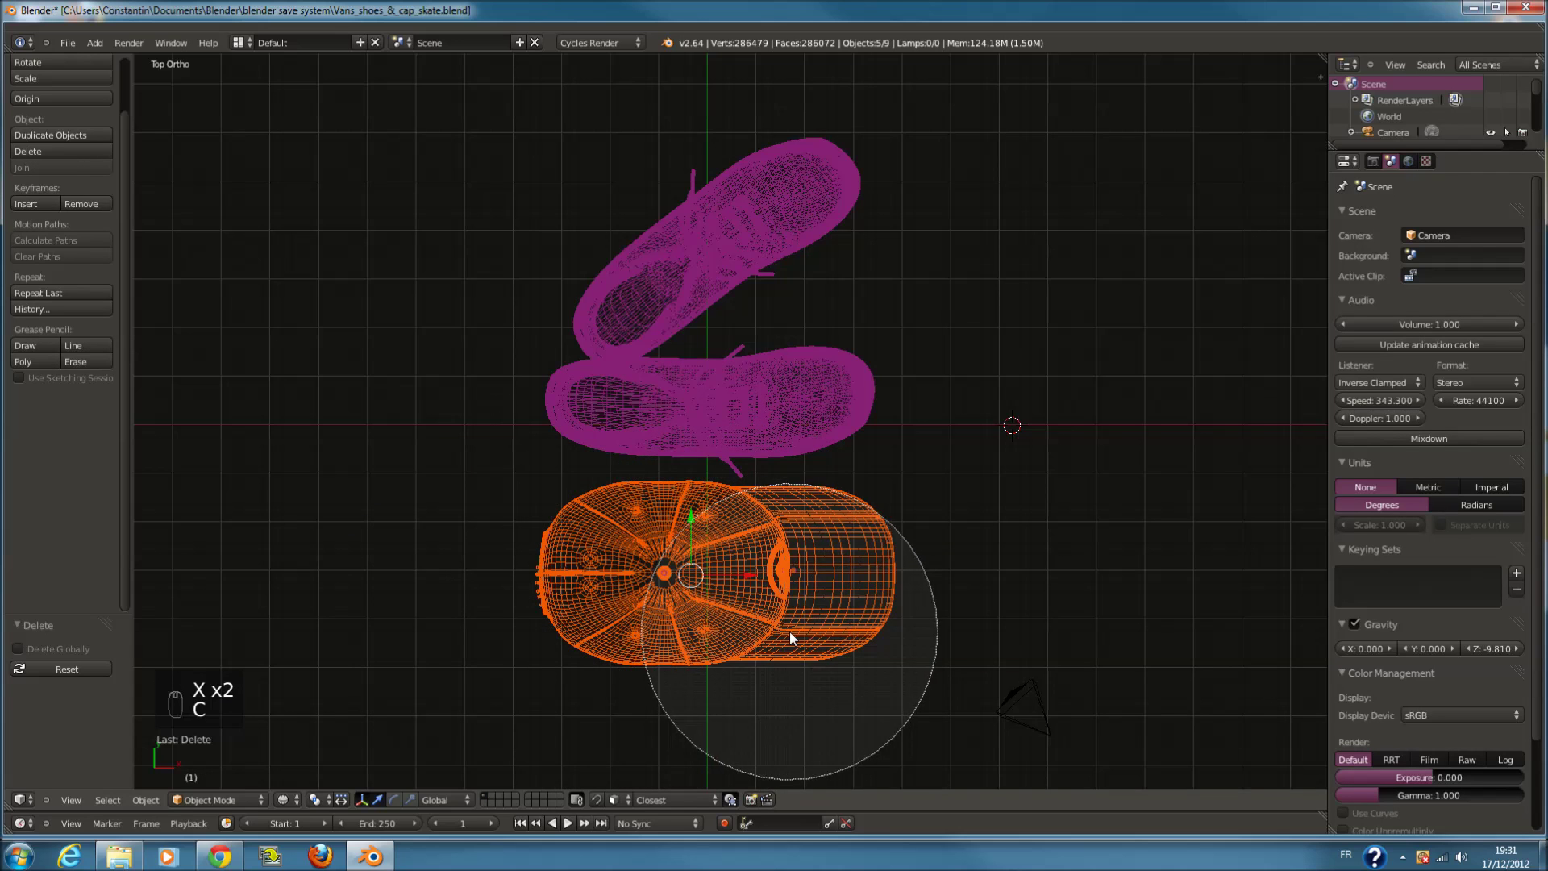
key(z)
Move the camera back and rotate it so its shot frames the red cap with both shoes
key(KP_3)
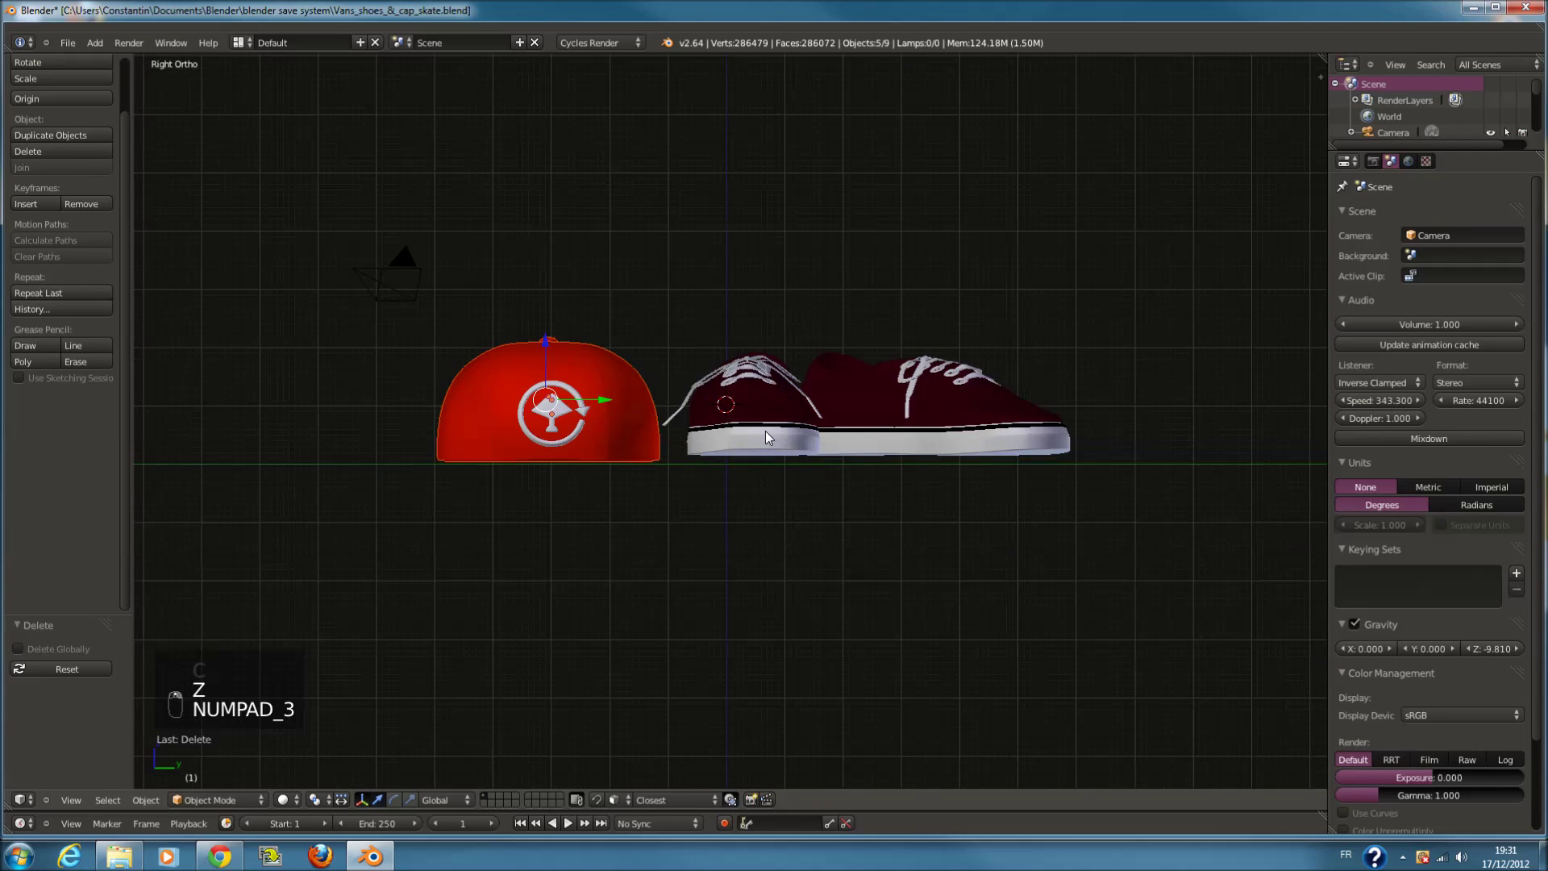
key(r)
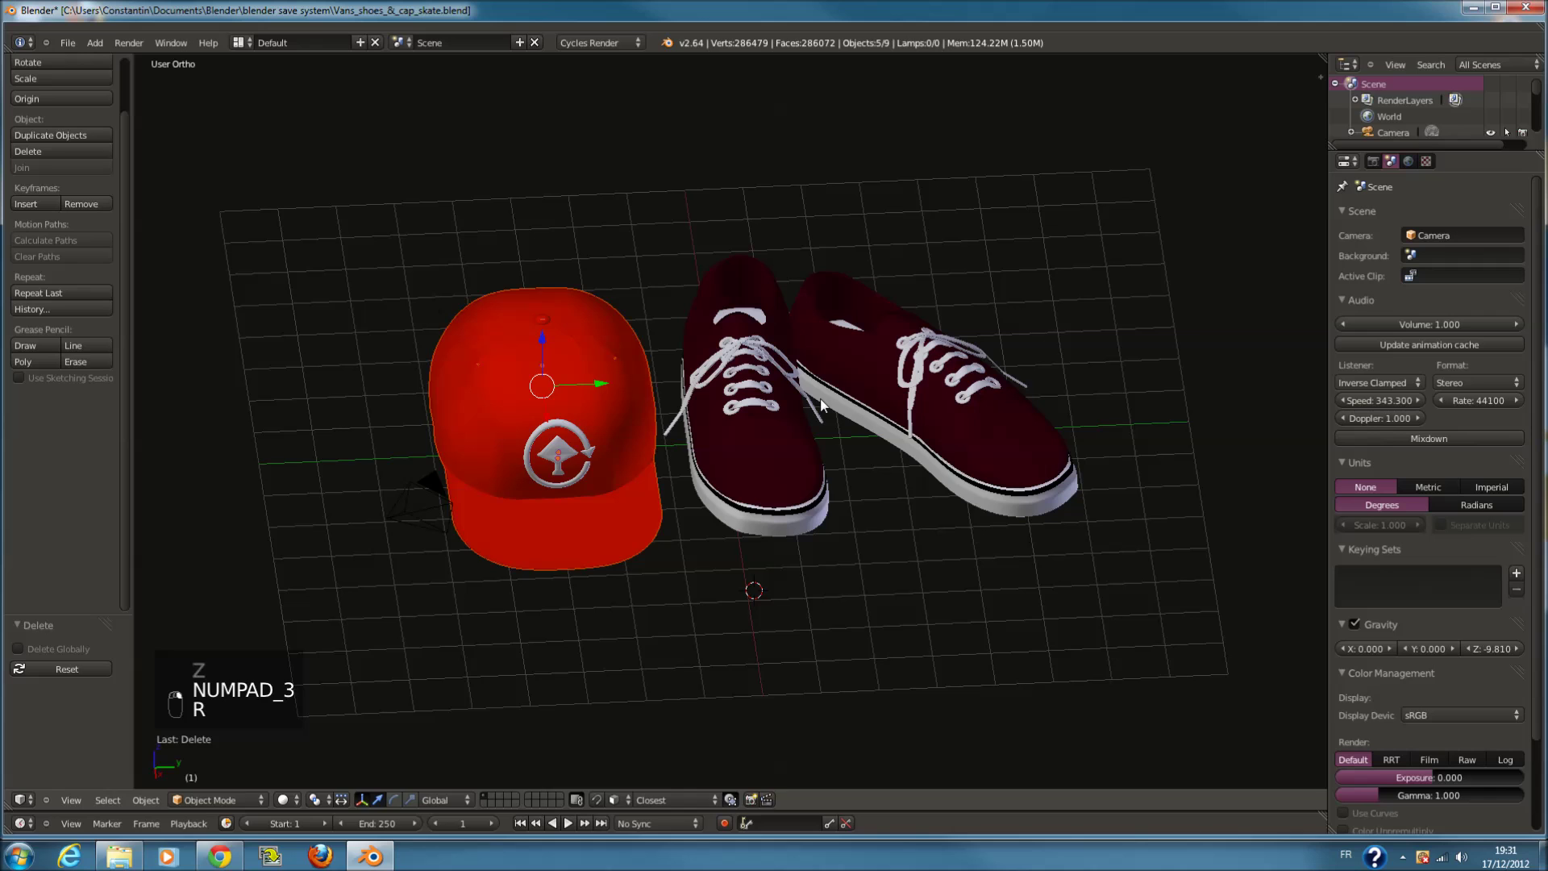
key(r)
drag(791, 345, 949, 359)
key(KP_0)
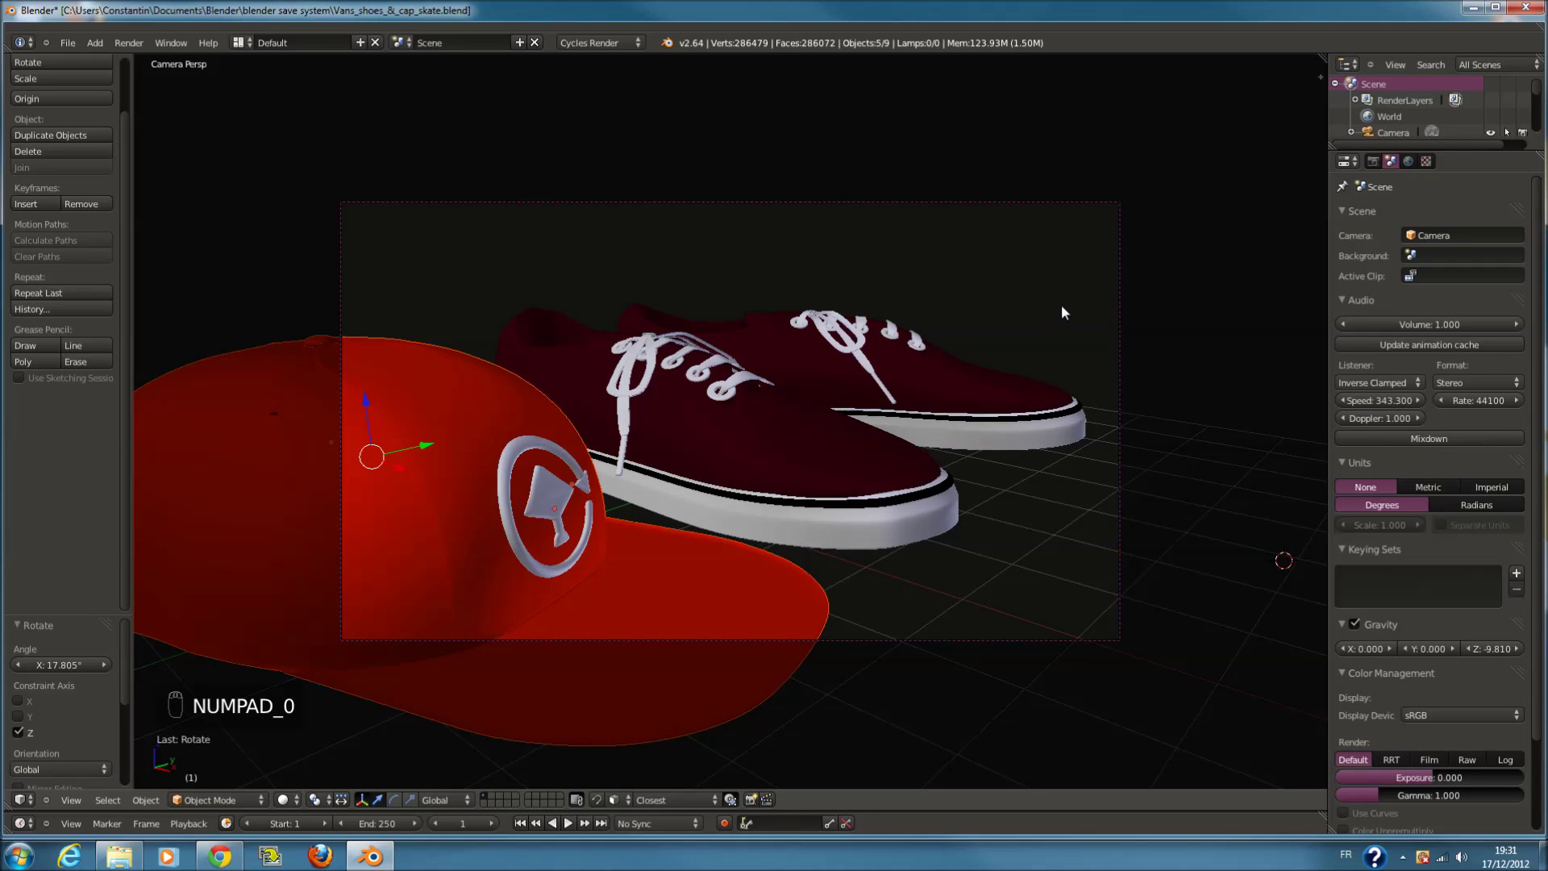
drag(1011, 433, 907, 502)
key(g)
drag(1197, 482, 1022, 490)
key(r)
key(KP_0)
Try reframing the camera on the cap and sneakers, then undo the unwanted changes
key(g)
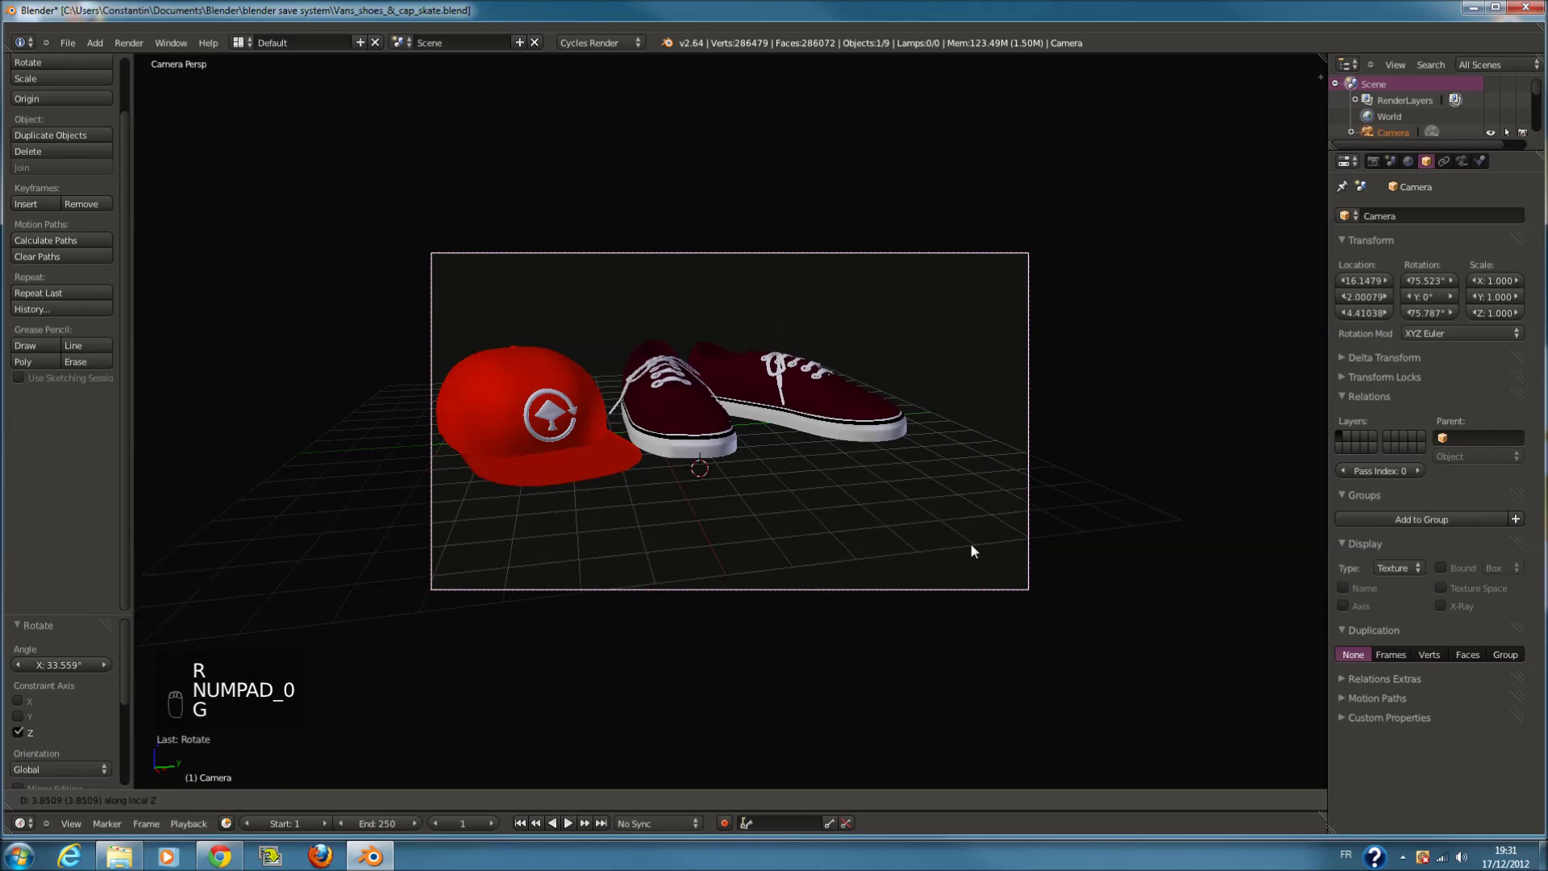
drag(942, 565, 798, 529)
key(g)
key(KP_7)
key(a)
key(c)
key(ctrl+z)
key(ctrl+z)
key(ctrl+z)
key(ctrl+z)
key(ctrl+z)
key(ctrl+z)
key(ctrl+z)
key(ctrl+z)
key(ctrl+z)
Move and rotate the camera so the cap and sneakers sit in frame, checking through camera view, and save
key(c)
drag(839, 608, 688, 493)
key(r)
drag(765, 504, 1101, 664)
drag(1028, 690, 1400, 375)
key(g)
drag(1215, 404, 853, 481)
key(r)
key(KP_0)
key(z)
key(g)
drag(807, 638, 772, 418)
key(g)
key(r)
key(g)
key(ctrl+s)
Refine the camera placement from the top view and verify the framing in camera view
key(KP_7)
key(a)
key(ctrl+s)
middle_click(803, 380)
key(c)
key(z)
key(c)
key(r)
key(a)
key(c)
drag(768, 641, 780, 629)
key(g)
drag(769, 616, 704, 464)
key(KP_0)
key(z)
Move the red cap beside the sneakers and rotate it through several passes into position
key(g)
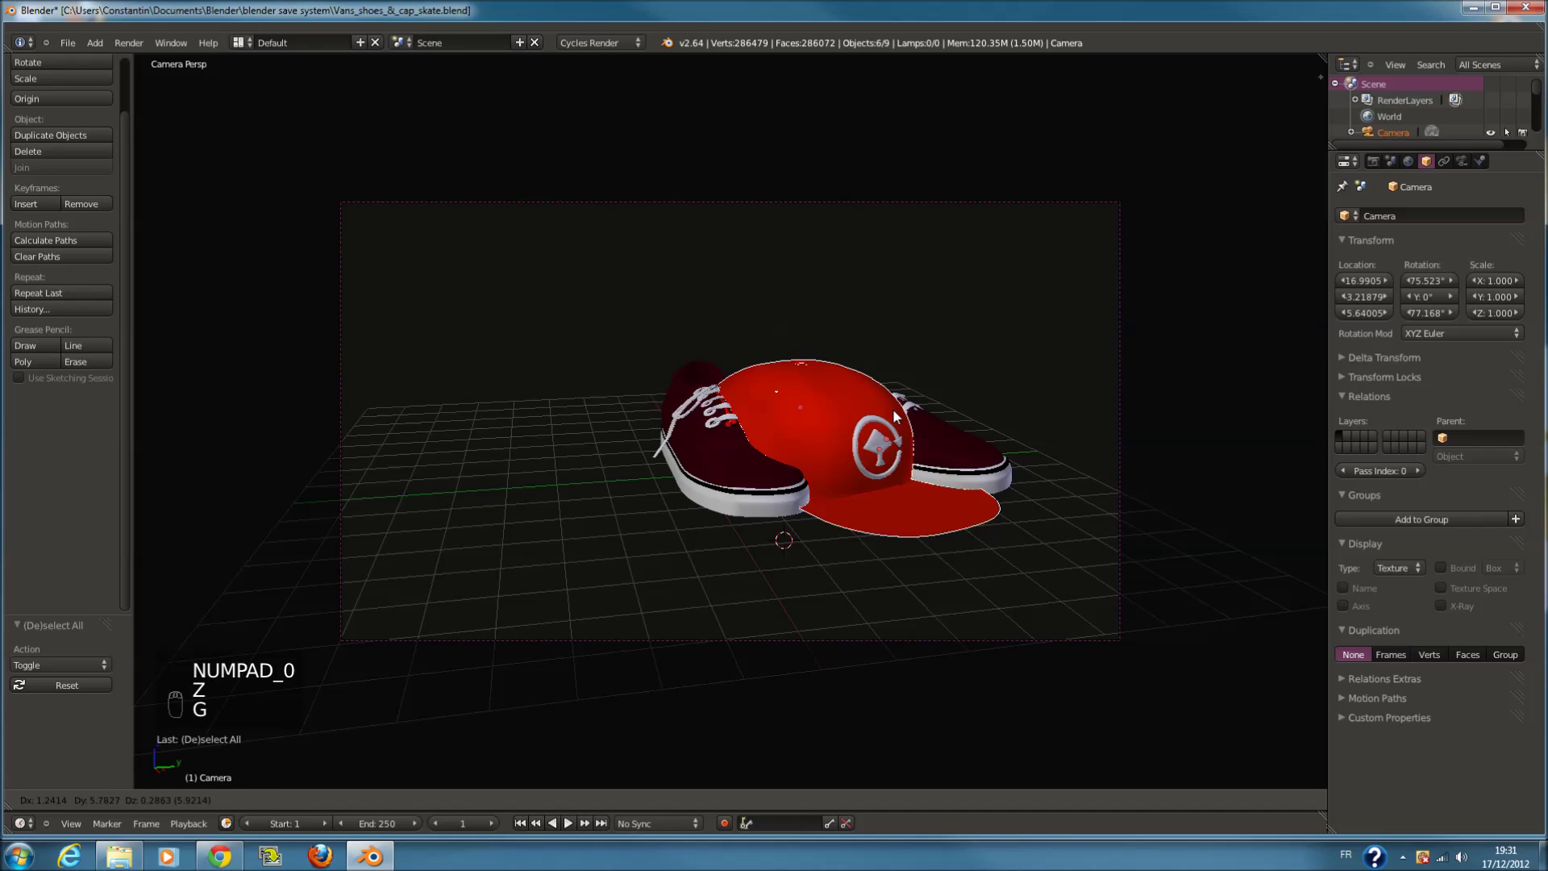
drag(865, 387, 757, 341)
key(r)
drag(826, 388, 650, 243)
key(r)
drag(835, 402, 782, 260)
key(r)
drag(782, 259, 709, 119)
key(r)
drag(706, 127, 690, 577)
key(KP_7)
key(z)
drag(724, 636, 657, 402)
key(KP_0)
key(z)
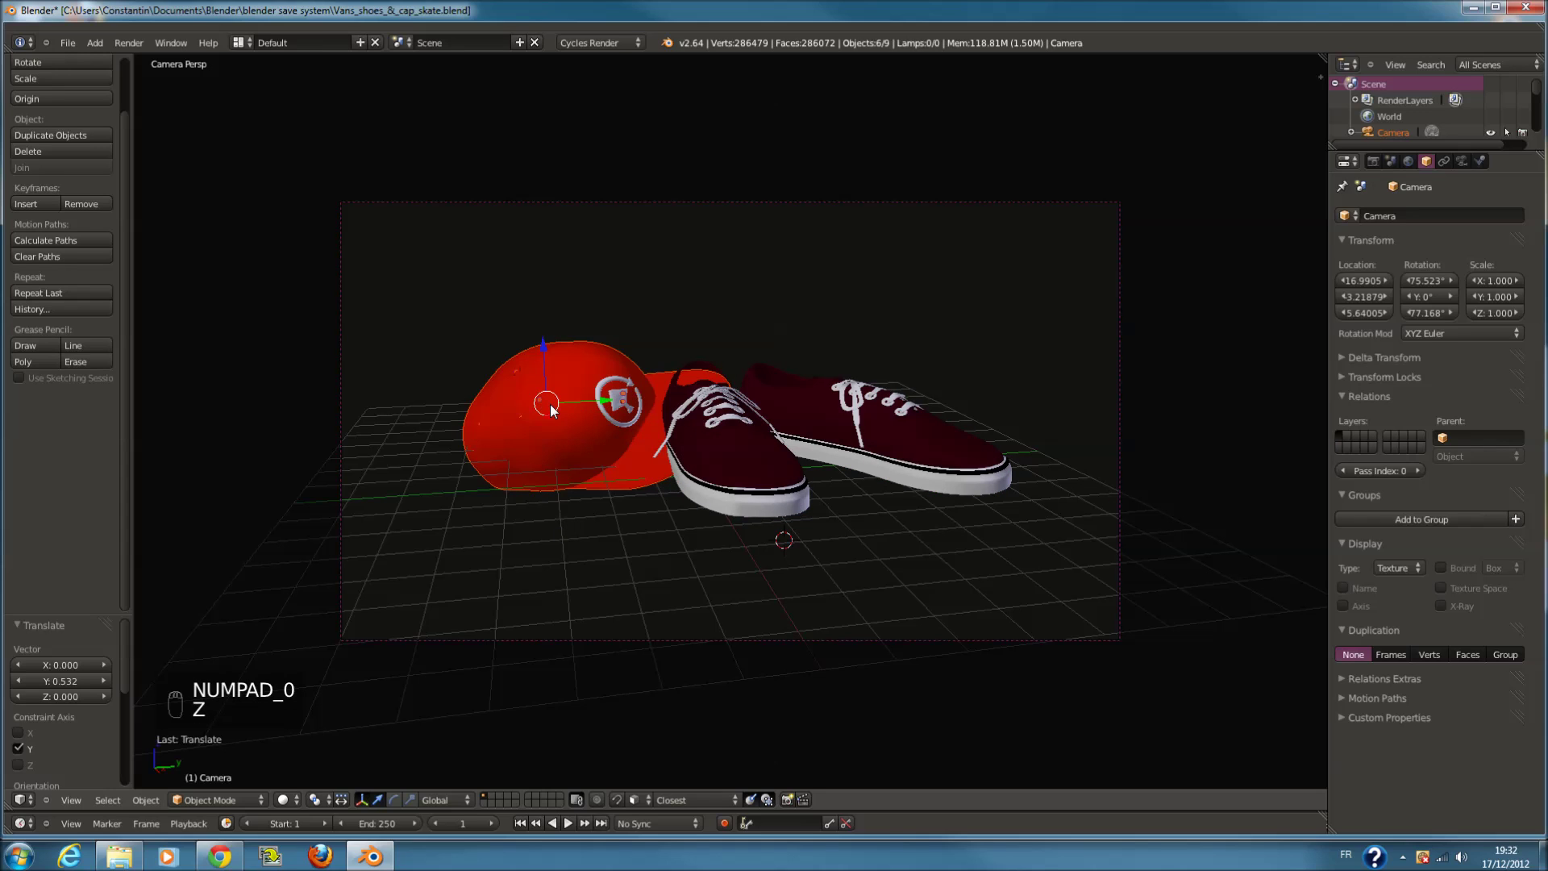
Nudge and tilt the cap with axis-locked moves so it rests against the left sneaker
key(g)
drag(577, 430, 643, 457)
key(g)
middle_click(643, 457)
drag(586, 447, 566, 460)
key(g)
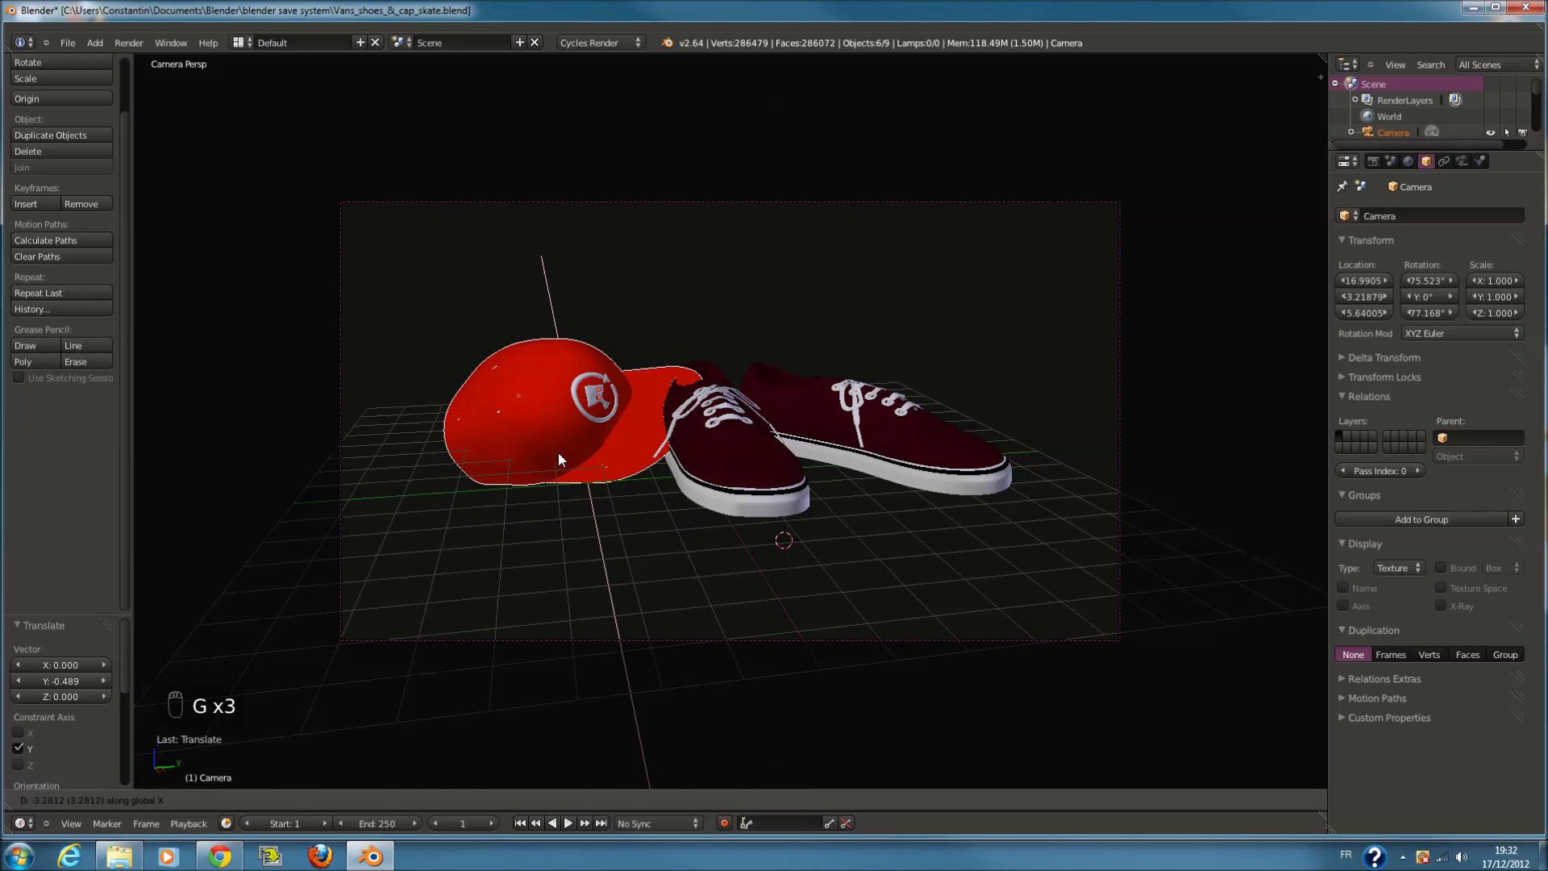
drag(643, 466, 678, 469)
key(g)
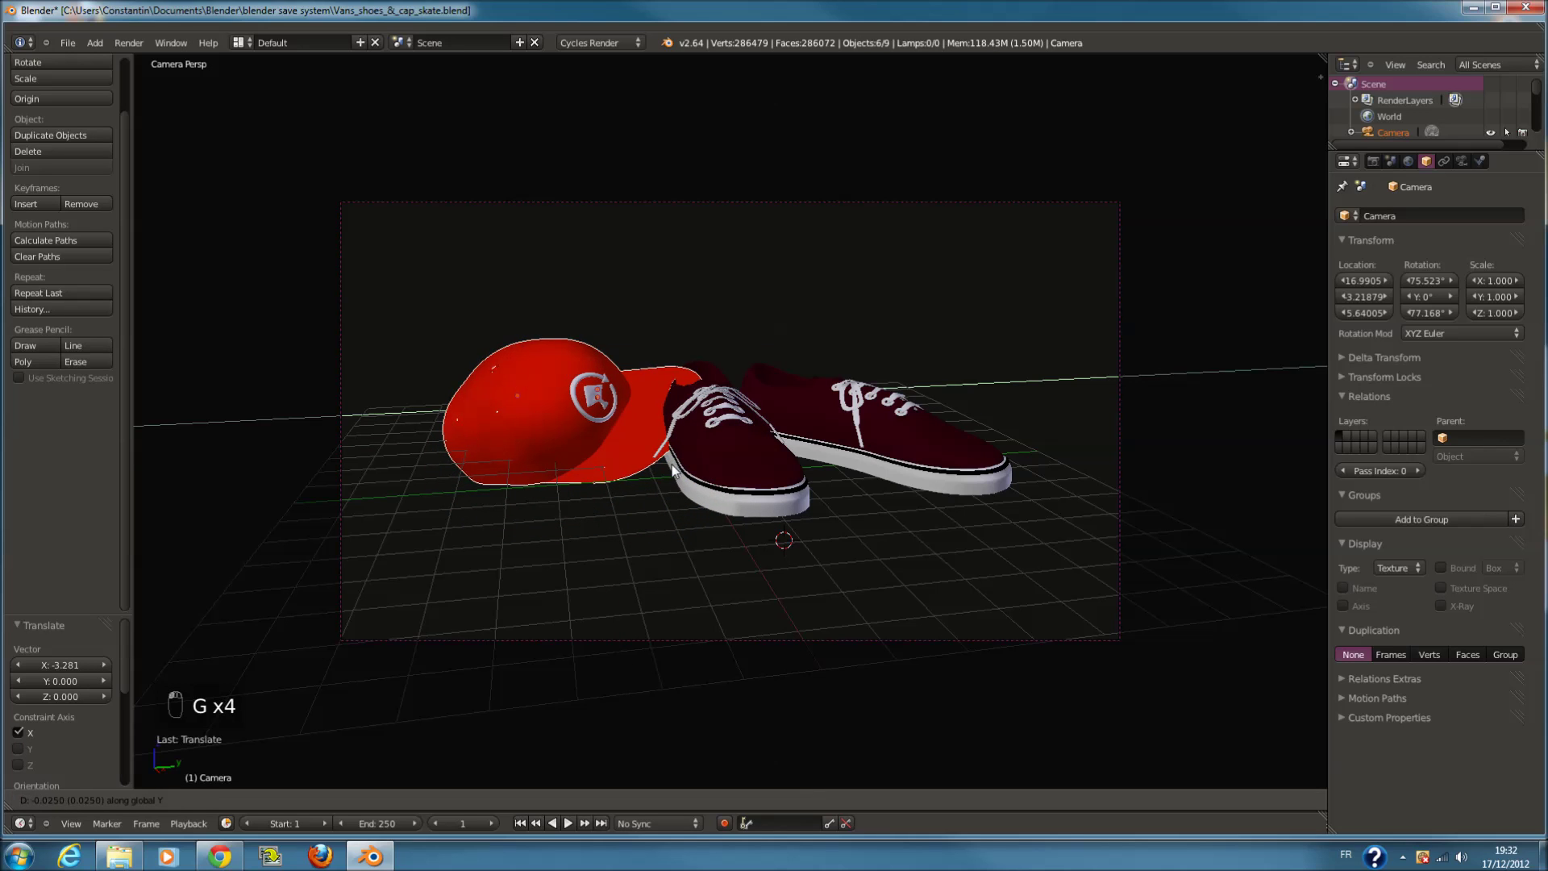
drag(751, 437, 783, 454)
key(r)
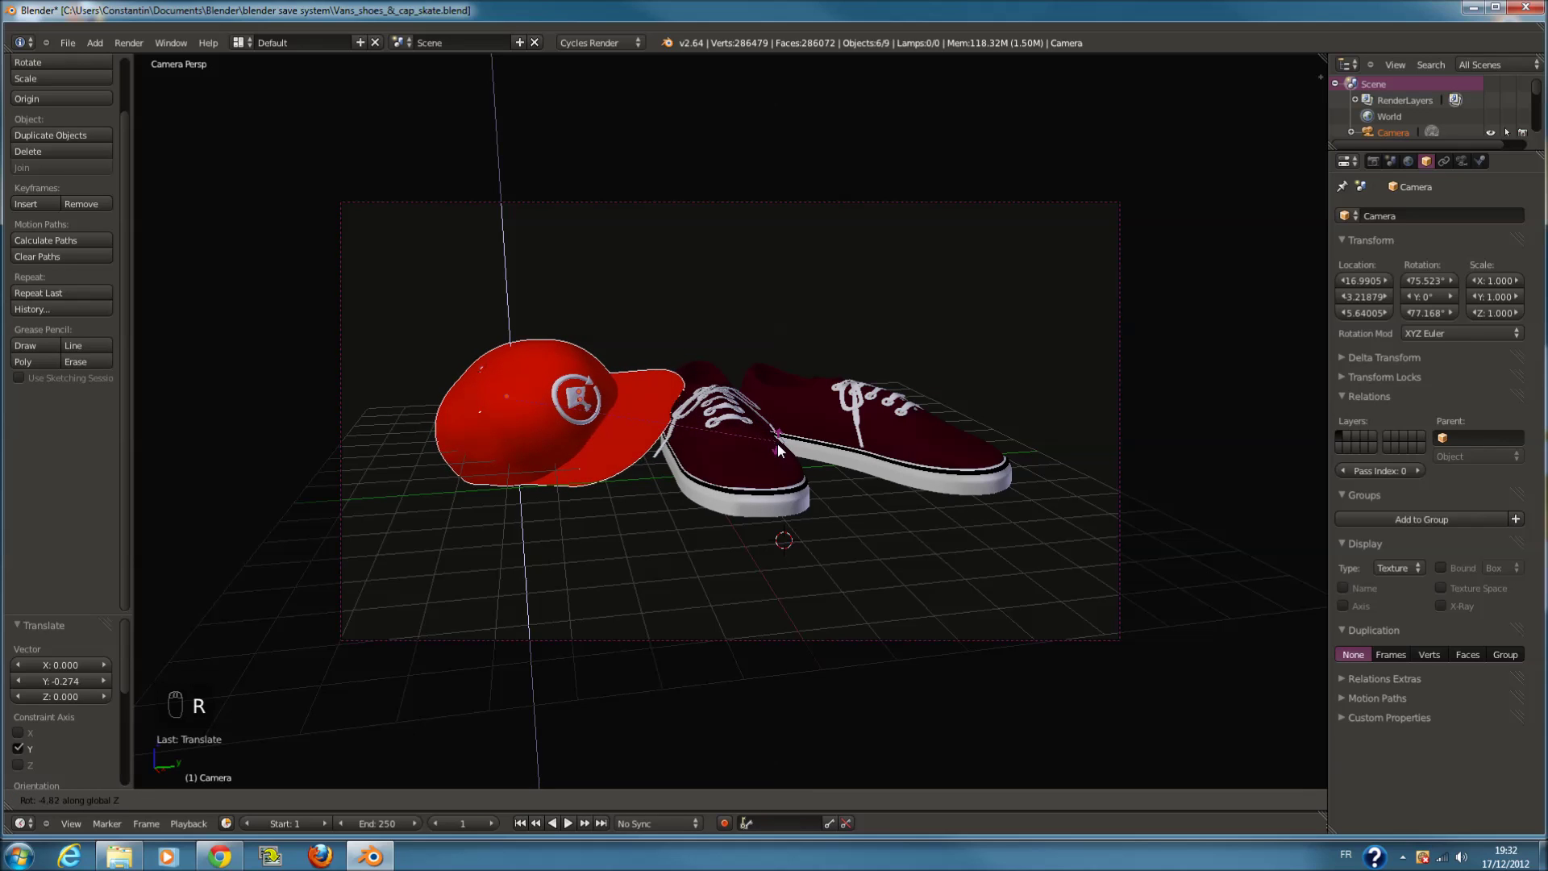
drag(785, 450, 788, 472)
key(r)
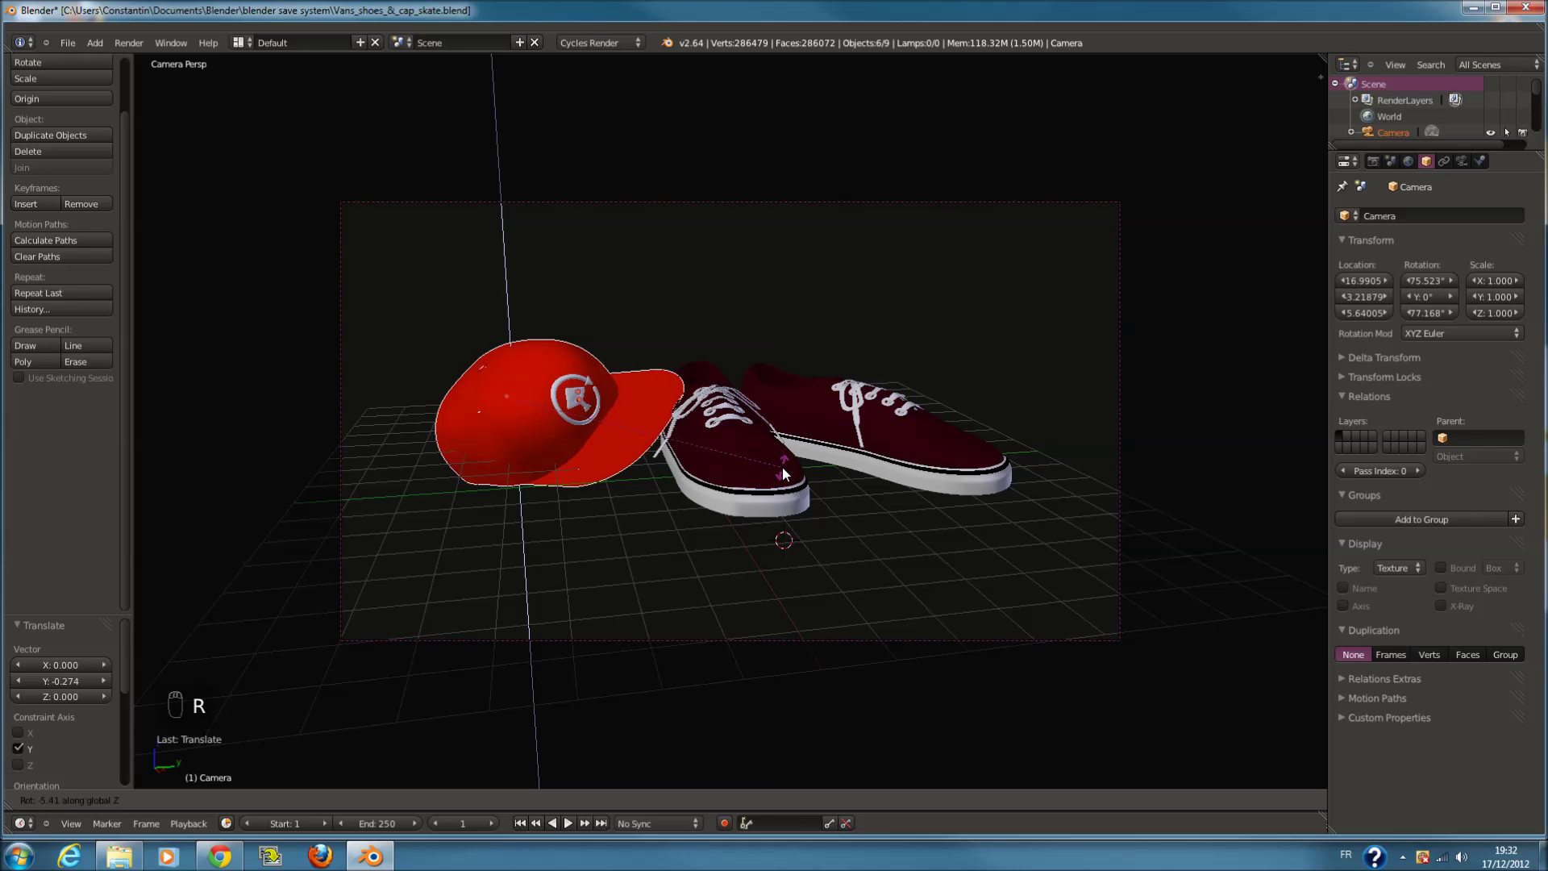
drag(790, 477, 946, 472)
key(z)
Save the framed scene and bring up the Add menu from the top view
key(ctrl+s)
key(z)
key(a)
key(ctrl+s)
key(KP_7)
key(shift+a)
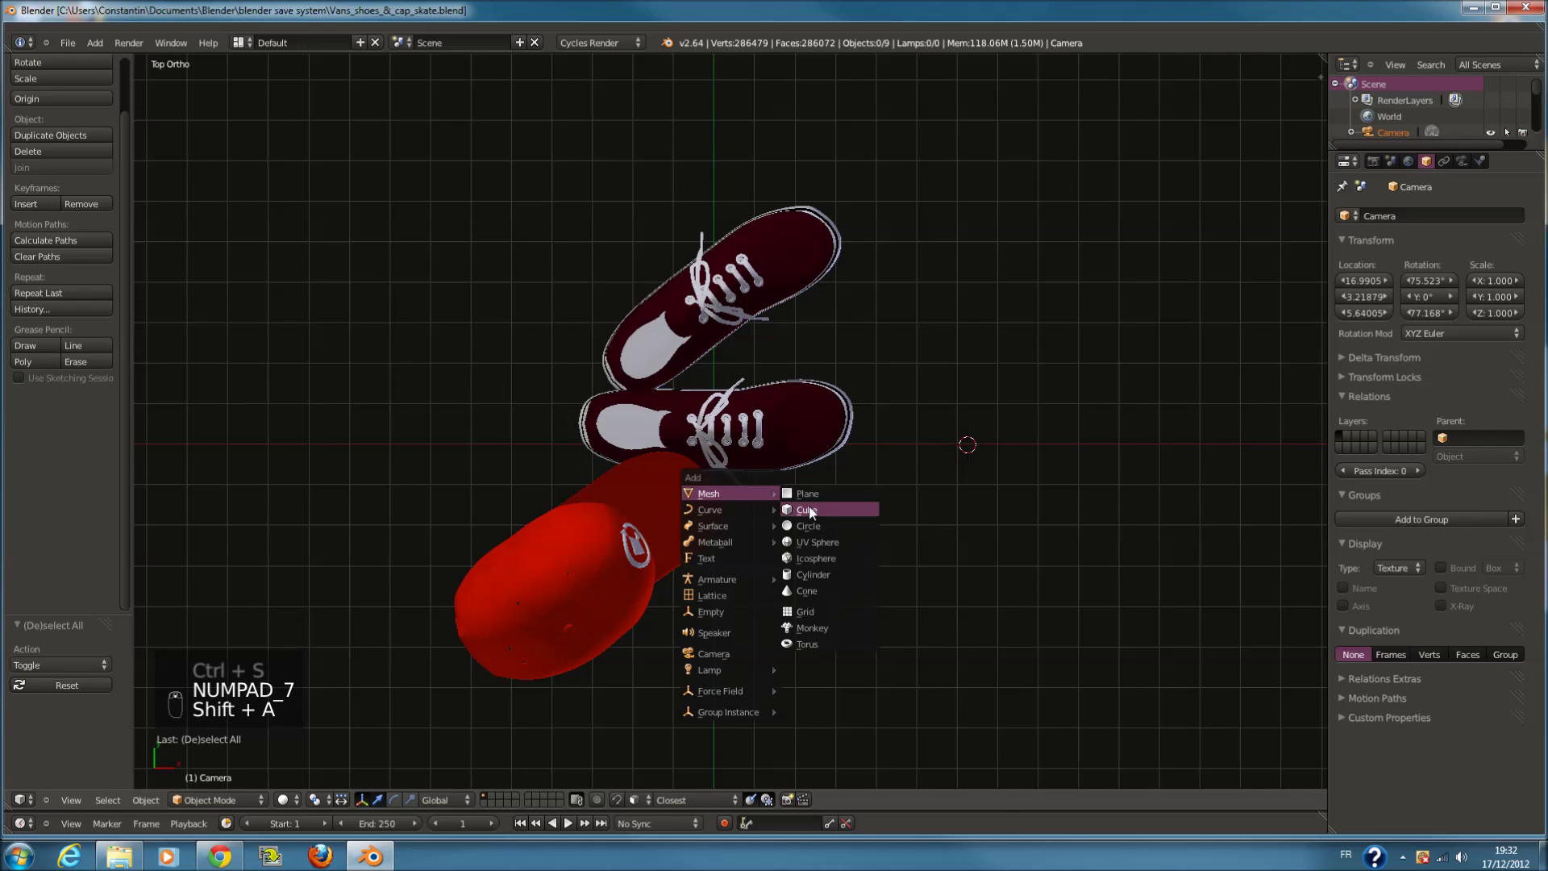
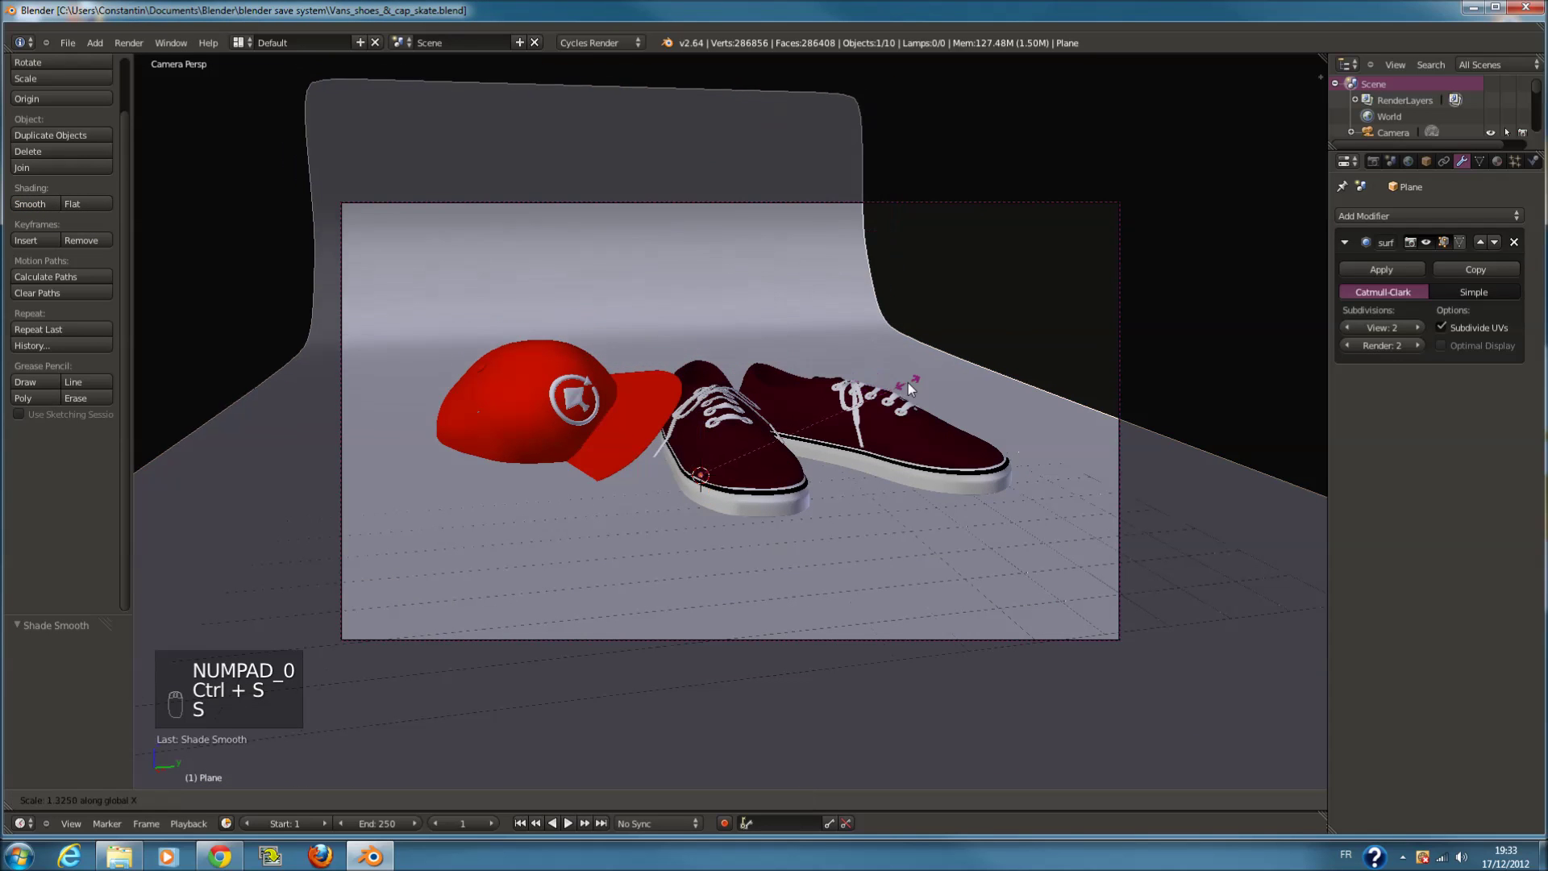
Add a plane behind the cap and sneakers, scale and position it as the backdrop base
drag(914, 386, 793, 478)
key(s)
drag(1015, 377, 748, 486)
key(g)
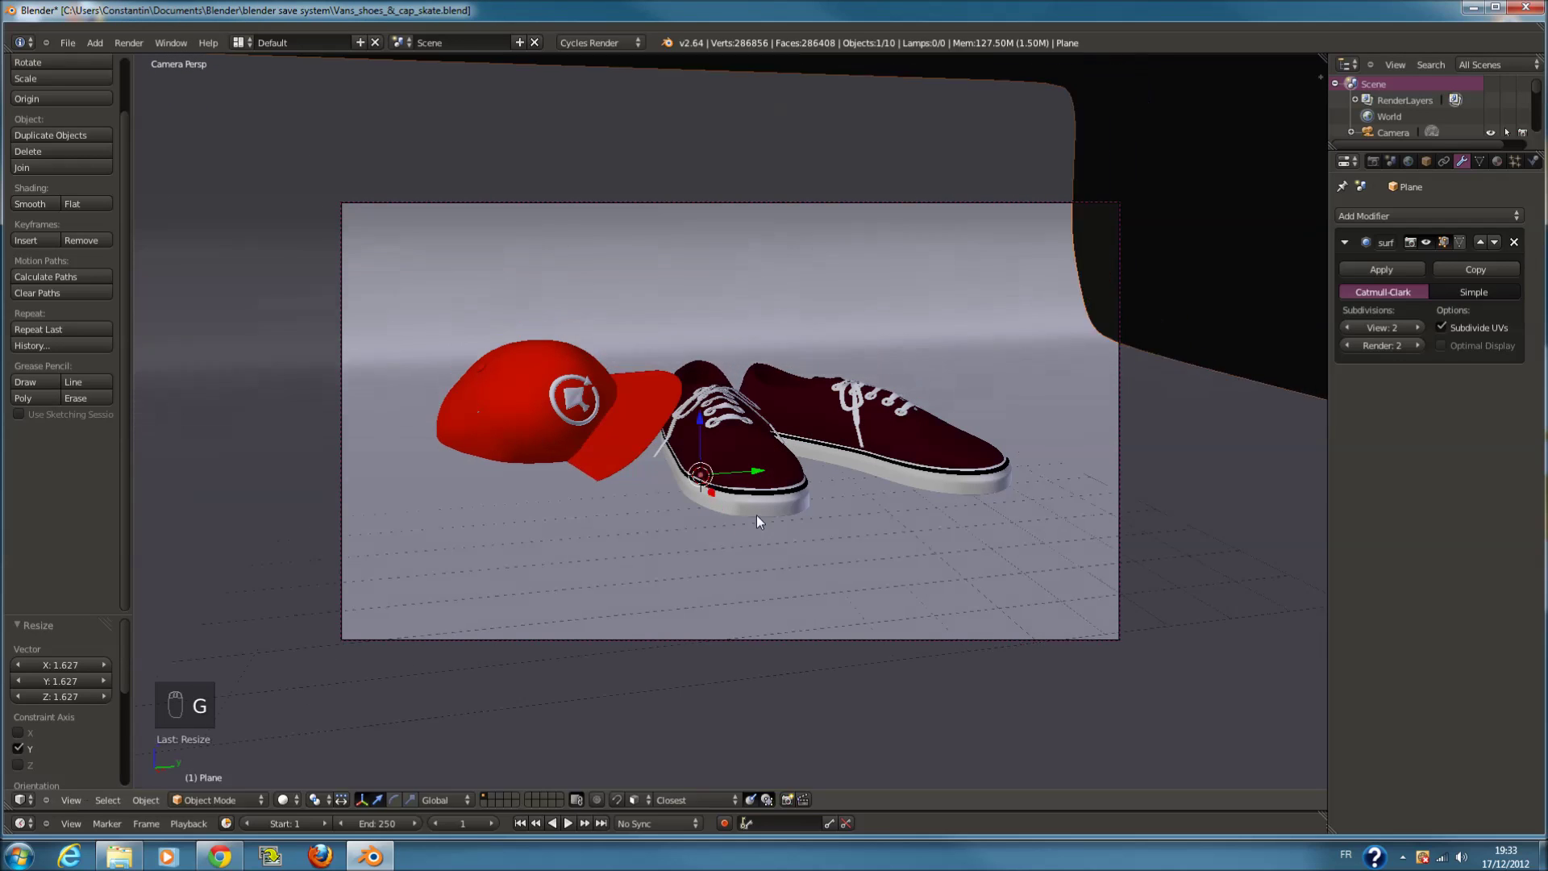
drag(756, 515, 777, 492)
drag(749, 481, 815, 561)
drag(839, 474, 870, 490)
key(KP_3)
key(z)
middle_click(820, 455)
drag(840, 475, 845, 478)
key(ctrl+z)
Extrude the plane into a curved backdrop and smooth it with a Subdivision Surface modifier
drag(638, 594, 556, 464)
key(a)
key(c)
drag(555, 463, 549, 402)
click(545, 453)
key(r)
click(721, 421)
drag(625, 423, 618, 461)
key(r)
key(z)
drag(590, 471, 587, 466)
Check the backdrop through the camera, save, and switch the viewport to Rendered shading
key(KP_0)
drag(583, 390, 475, 288)
drag(475, 288, 843, 512)
key(ctrl+s)
key(a)
key(ctrl+s)
Check the cap against the backdrop from the front and right orthographic views
drag(292, 801, 580, 461)
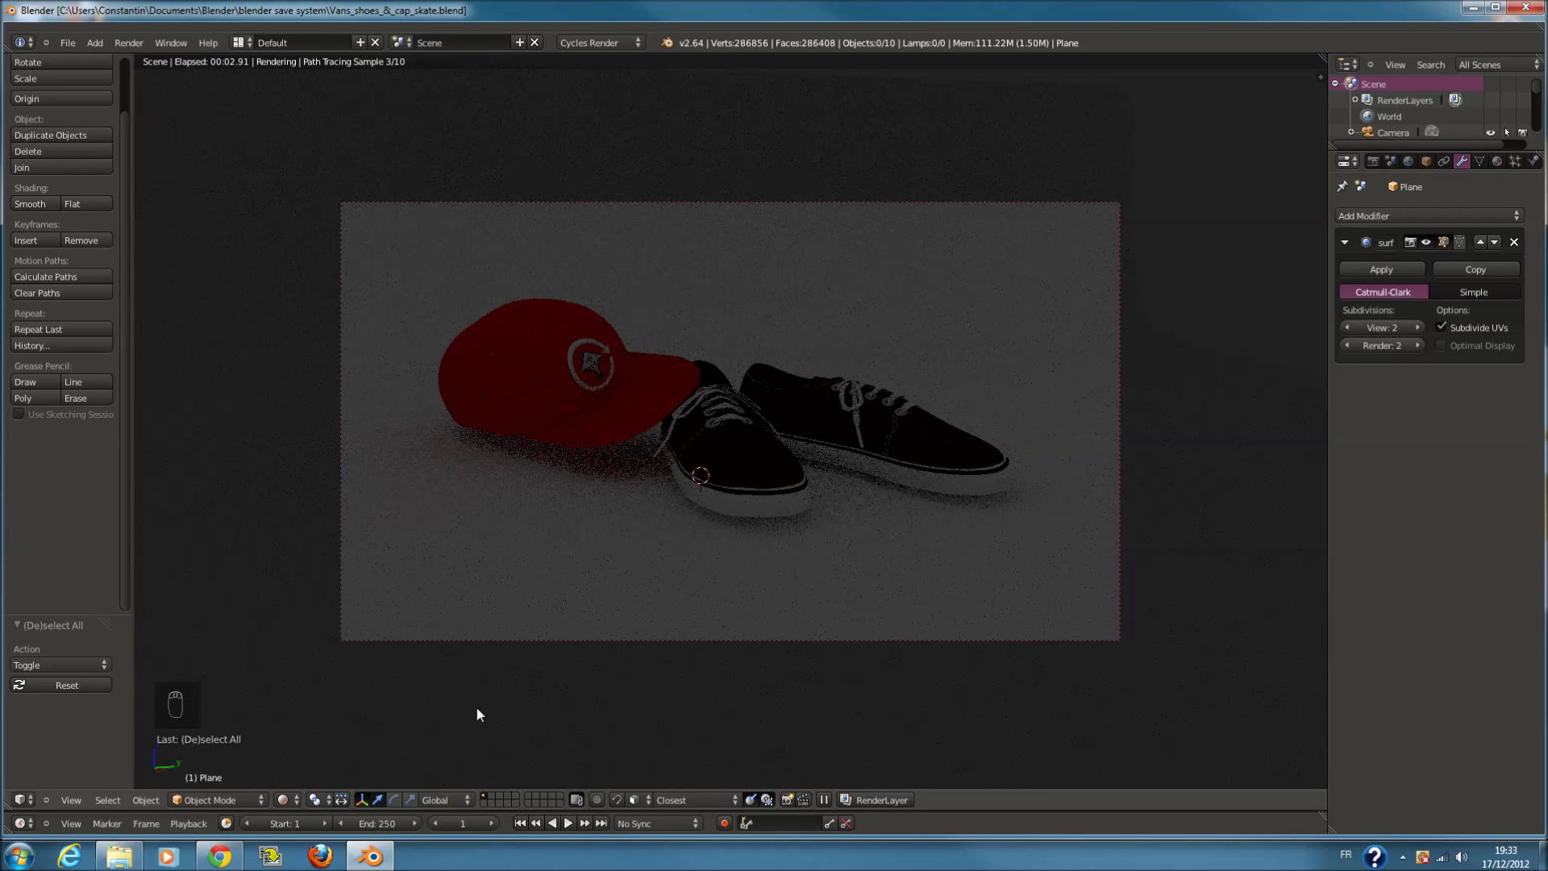
drag(317, 774, 589, 575)
key(KP_1)
key(z)
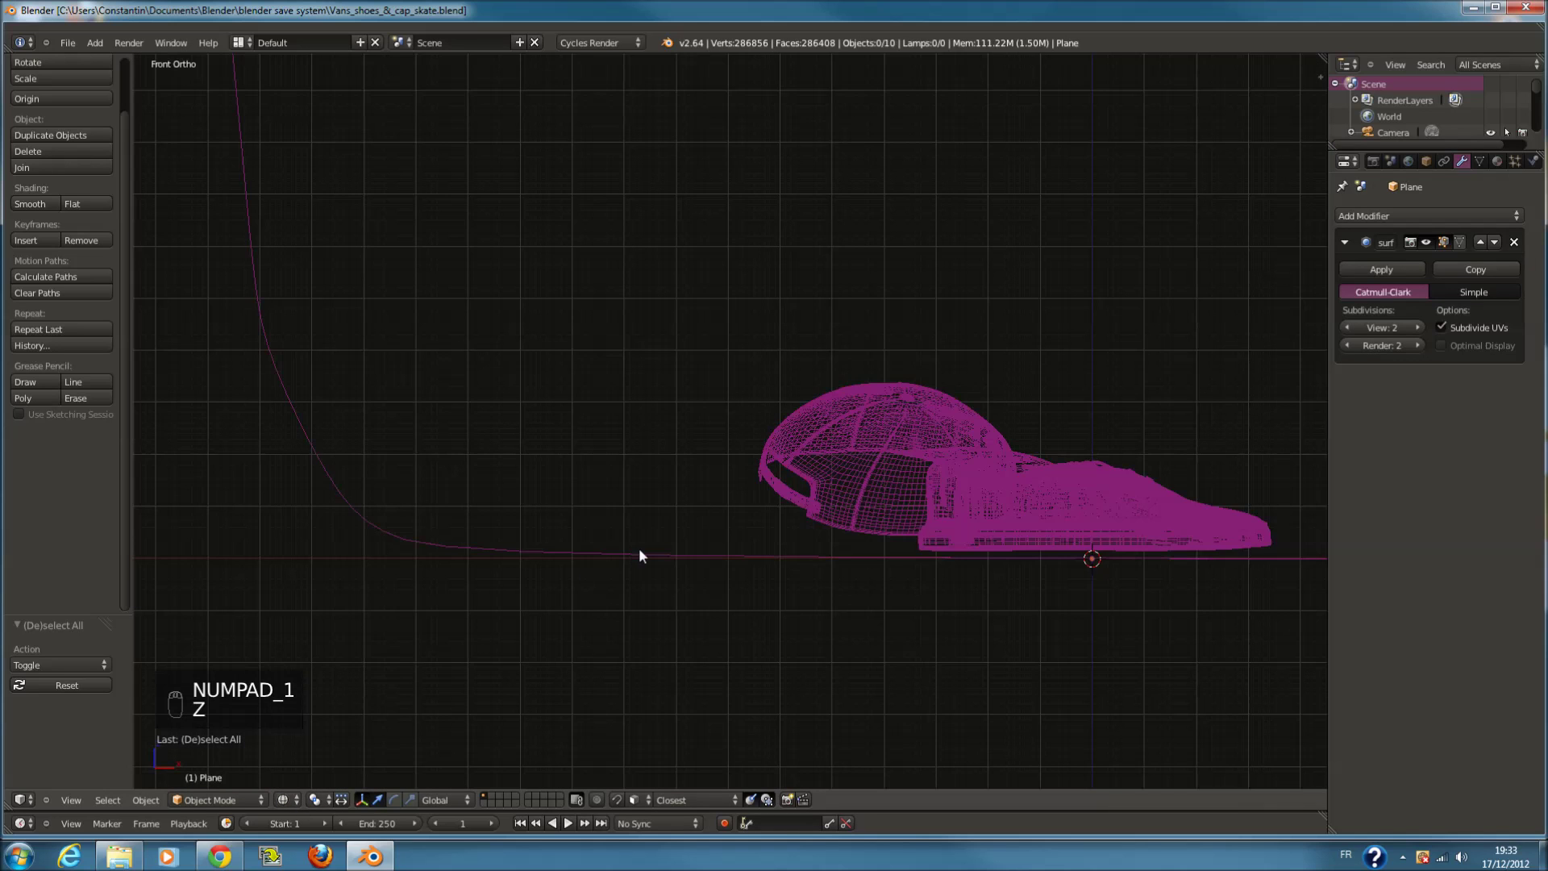
key(KP_3)
drag(590, 445, 528, 478)
key(c)
drag(528, 479, 428, 419)
key(r)
drag(428, 419, 532, 423)
Nudge the red cap's position and rotation so it sits just above the backdrop floor
drag(525, 407, 897, 416)
key(r)
drag(894, 413, 913, 469)
key(z)
key(r)
drag(910, 474, 749, 432)
middle_click(749, 432)
drag(748, 418, 854, 445)
drag(855, 445, 821, 465)
key(r)
drag(822, 464, 828, 480)
key(r)
drag(823, 479, 920, 449)
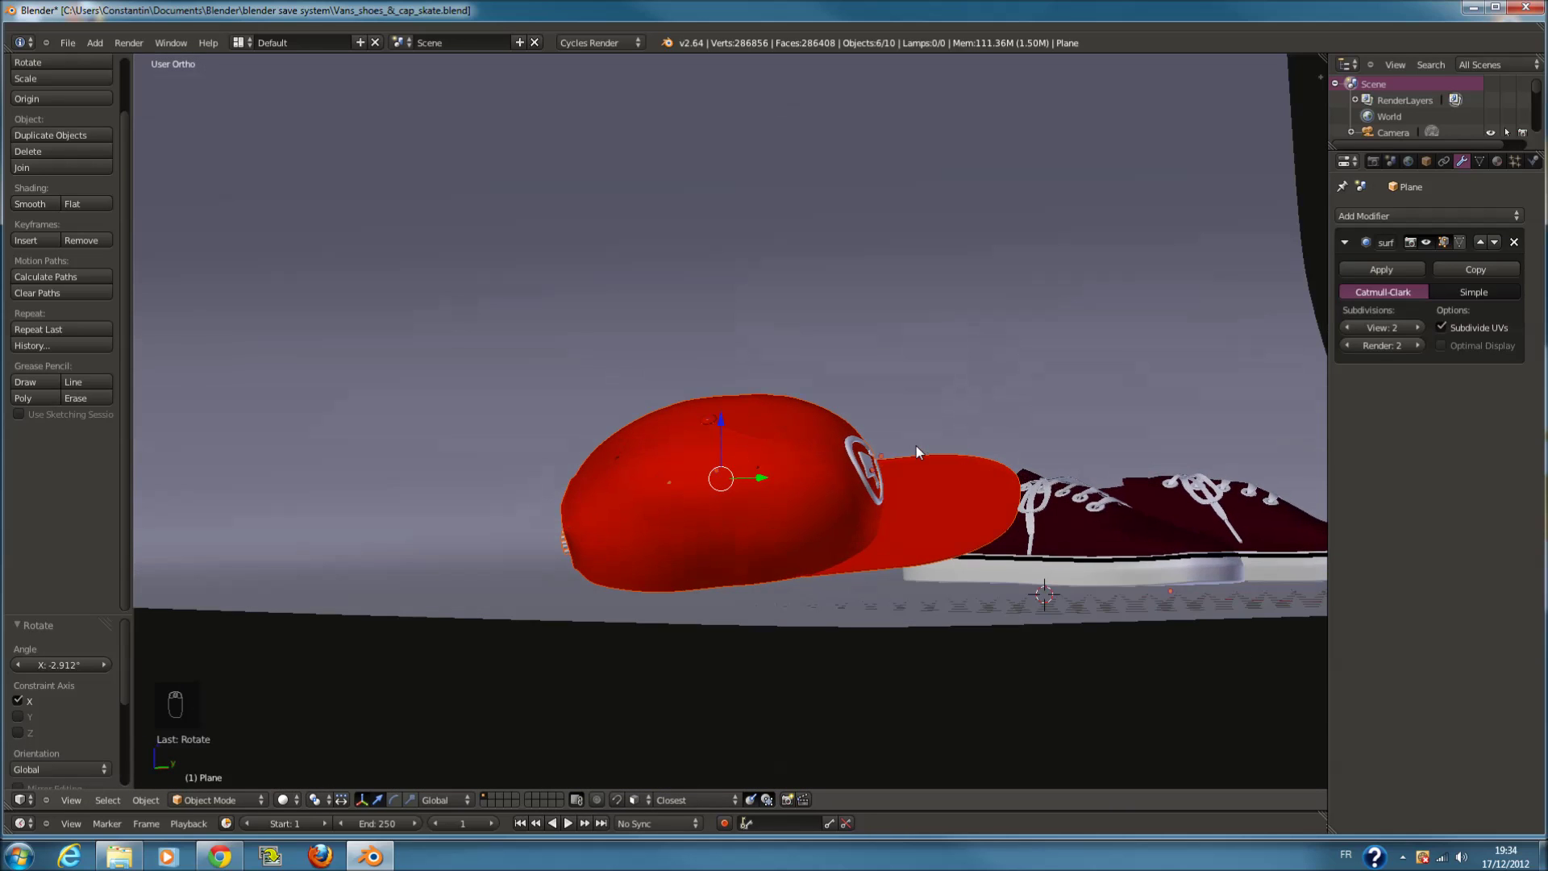
From the side view, lower the red cap down onto the backdrop floor beside the sneakers
key(z)
key(KP_3)
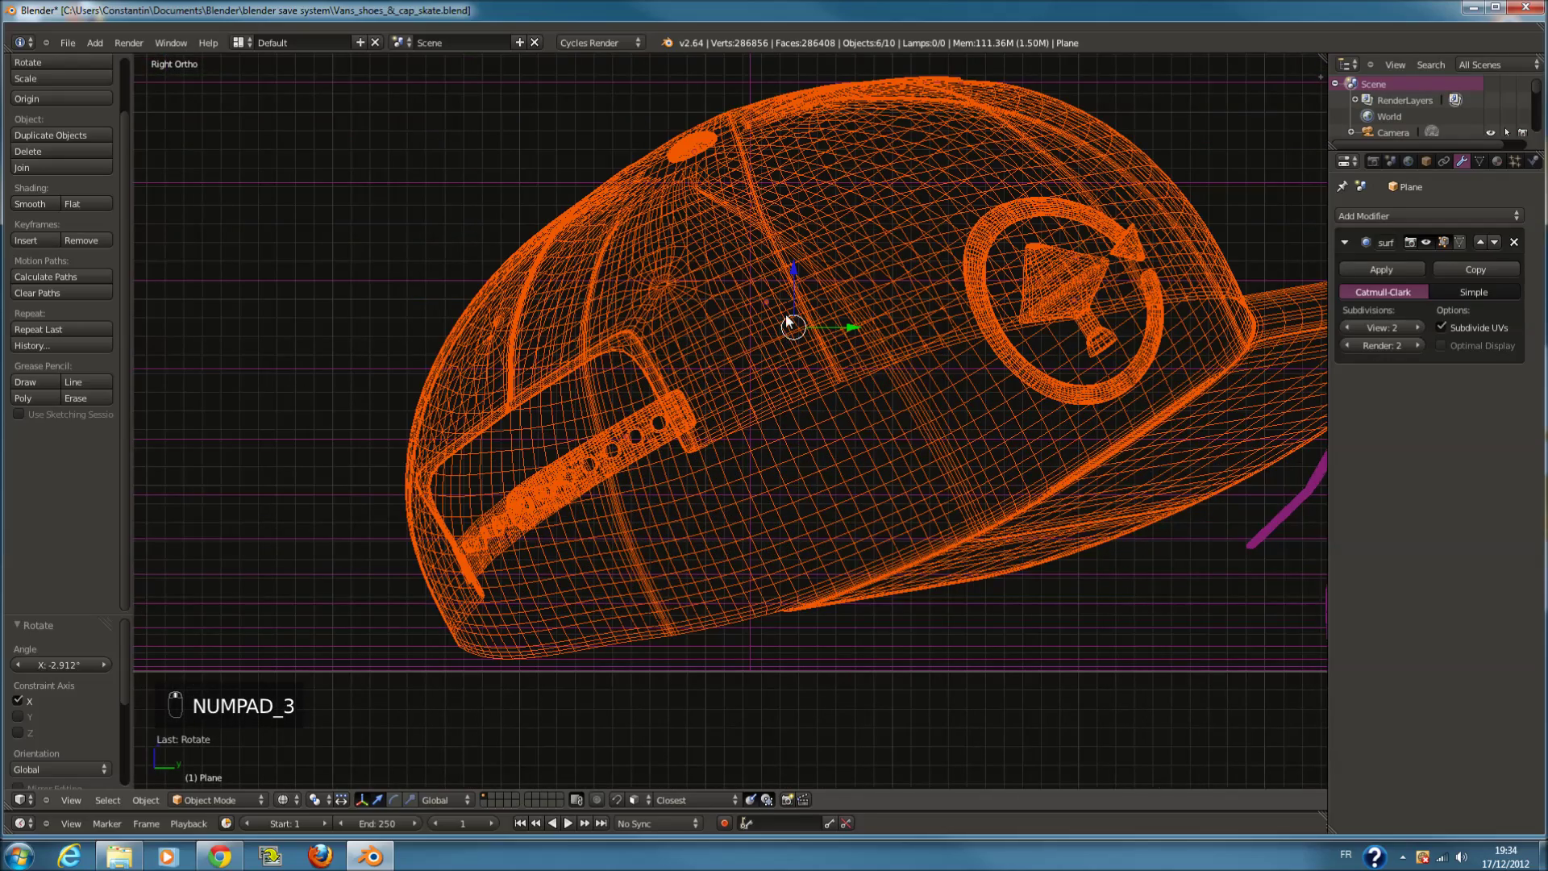
drag(799, 287, 985, 359)
key(z)
key(r)
drag(1088, 388, 1160, 399)
key(r)
key(r)
drag(1156, 399, 954, 470)
Verify the shot through the camera, save, and bring up the add-mesh list from the top view
key(KP_0)
key(a)
key(ctrl+s)
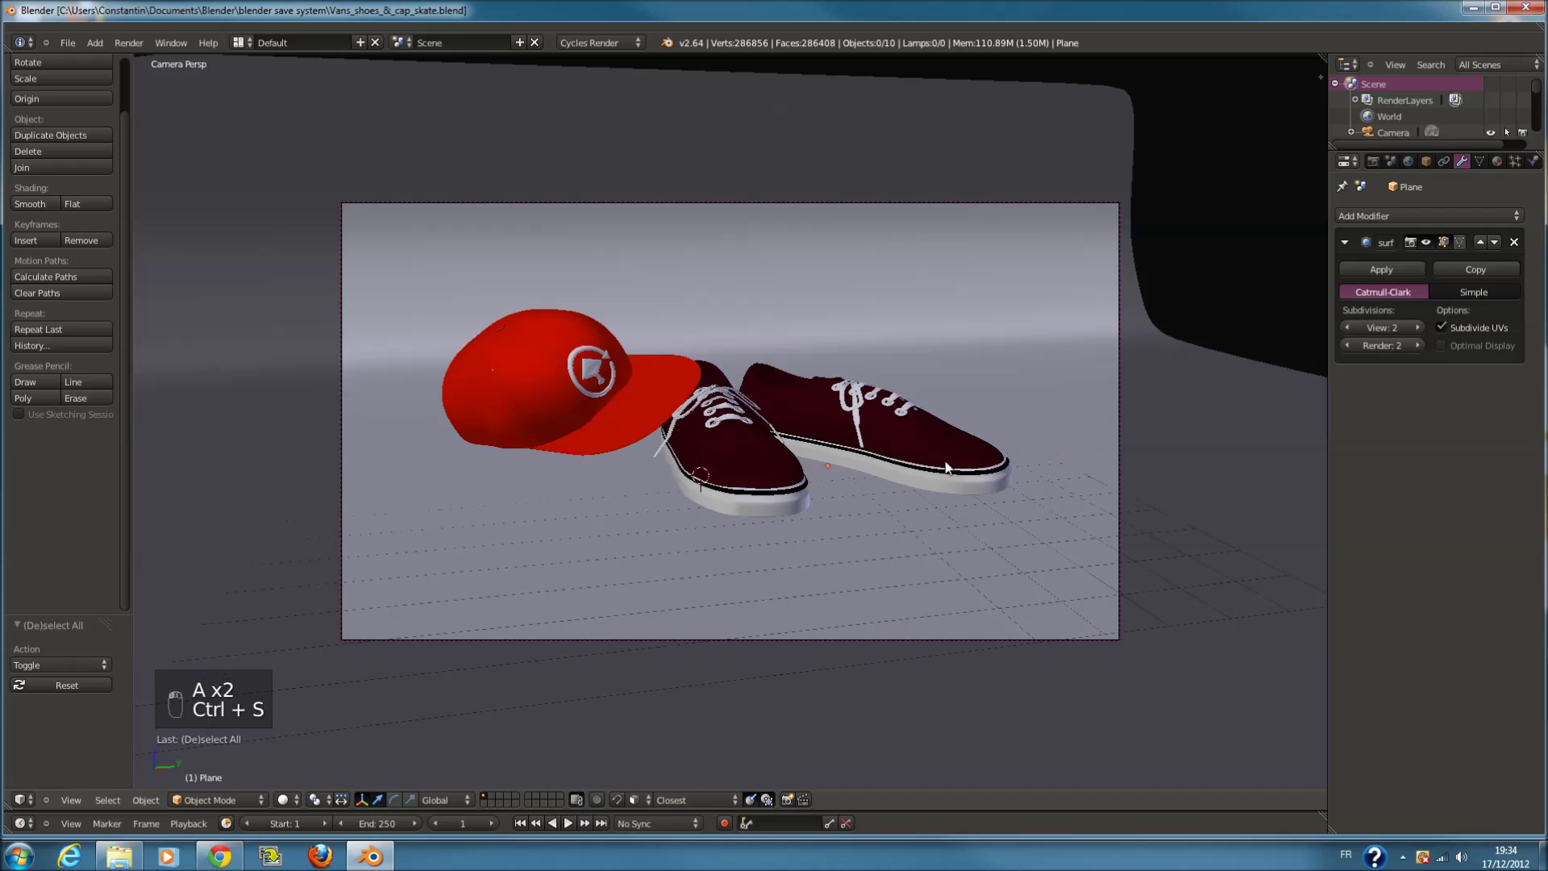
key(KP_7)
key(ctrl+s)
click(879, 465)
key(Tab)
key(Tab)
Add a new plane and lift it above the cap and sneakers
key(shift+a)
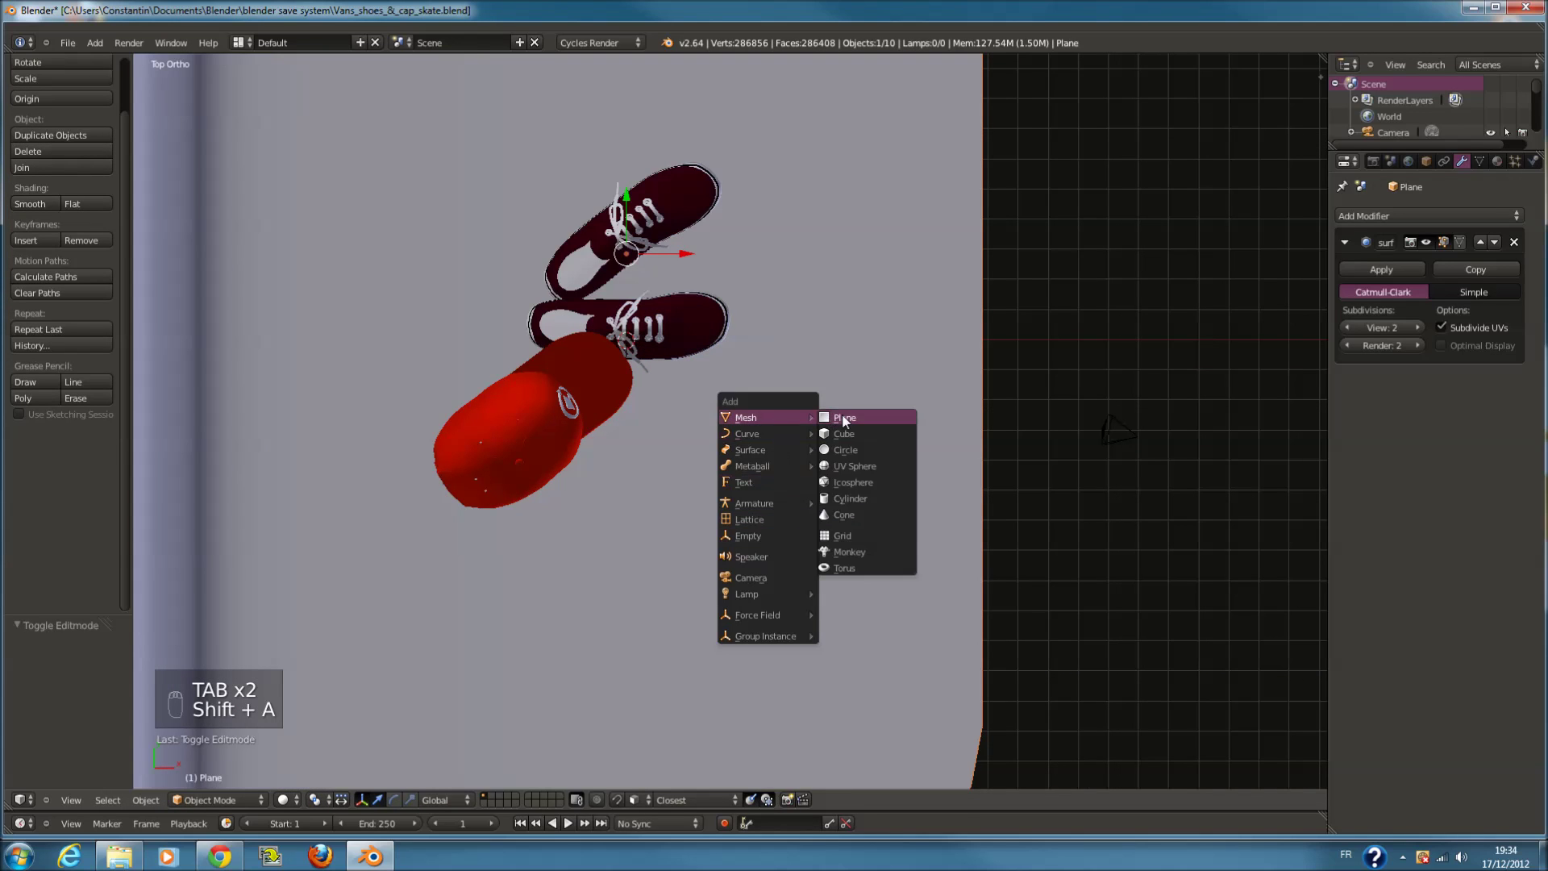
drag(715, 354, 1357, 607)
key(s)
drag(1023, 474, 1027, 447)
key(s)
key(KP_3)
key(KP_1)
Give the plane the light material as an Emission shader at strength 4 and check it through the camera
key(z)
drag(1052, 273, 1225, 296)
key(r)
key(KP_0)
key(z)
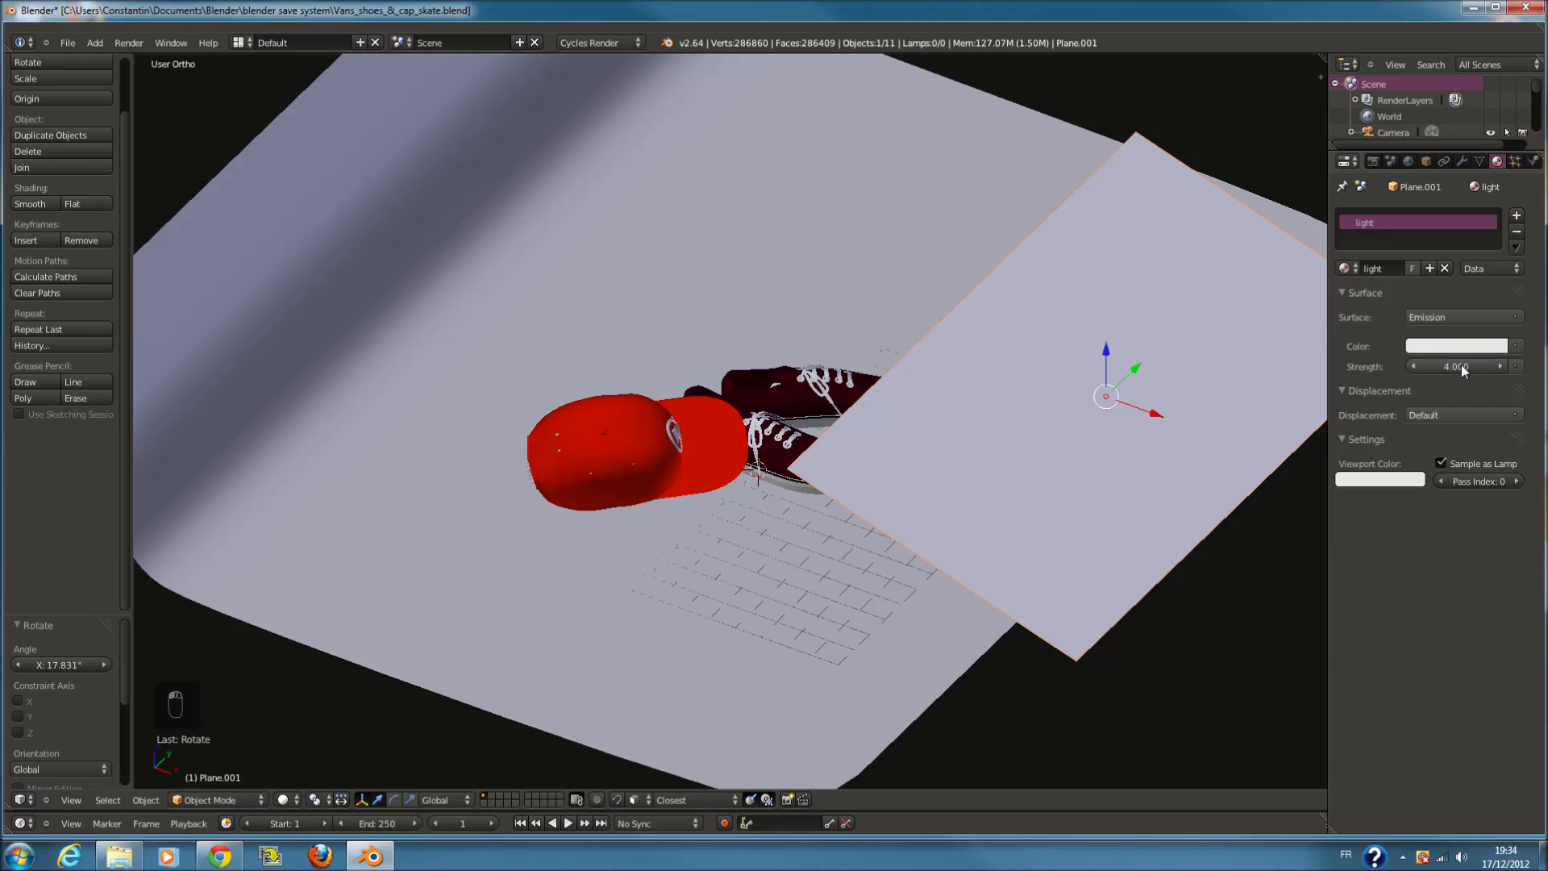
key(KP_0)
key(ctrl+s)
middle_click(782, 495)
Tint the light plane's emission colour toward blue and save the file
drag(282, 810, 456, 647)
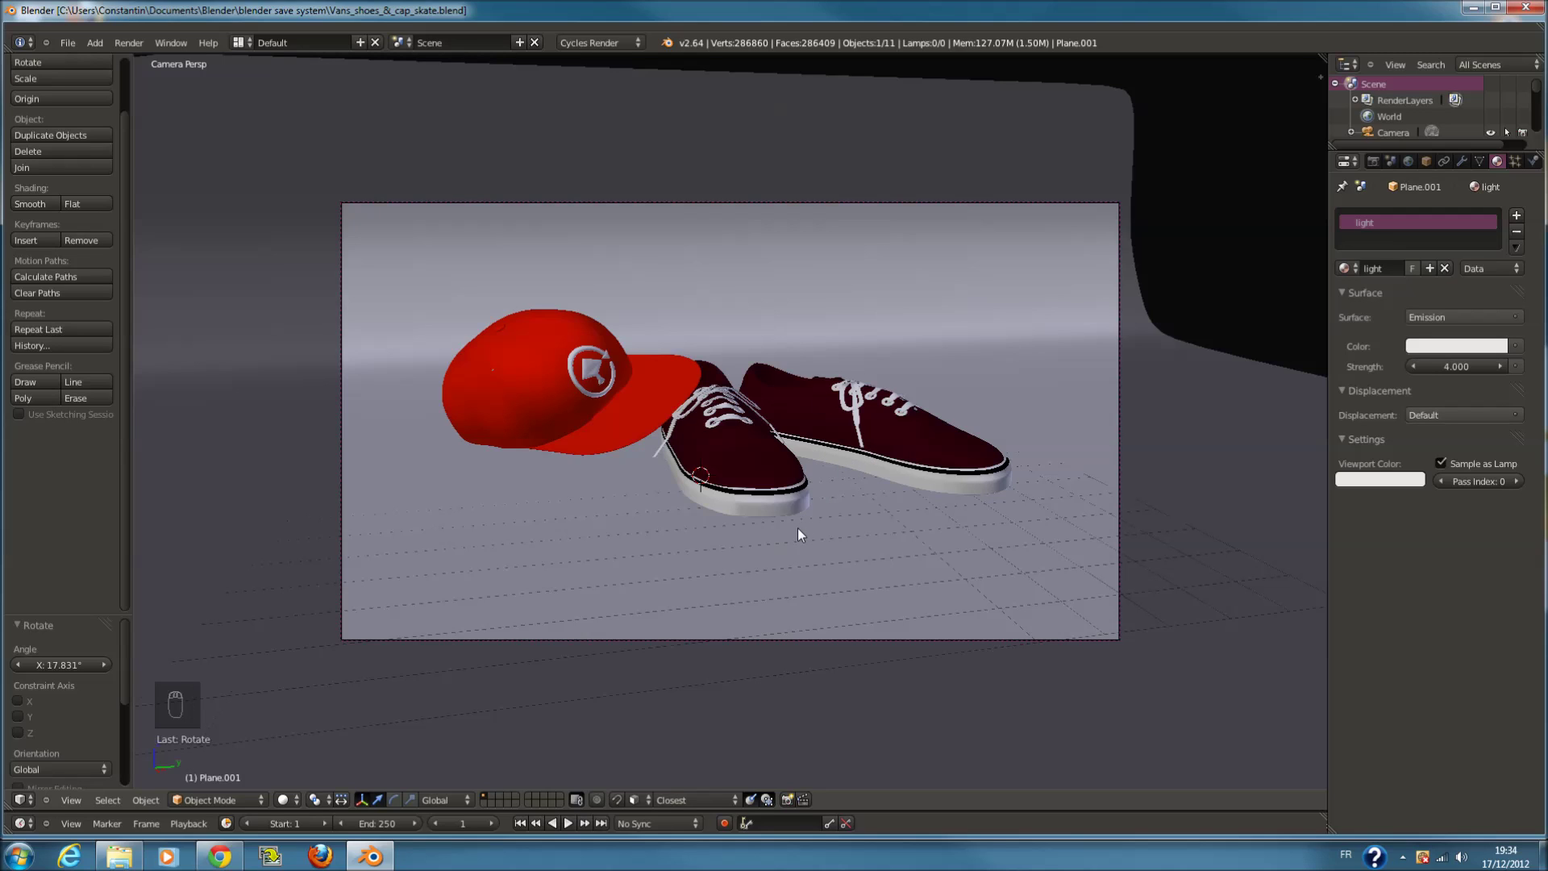
drag(298, 801, 738, 590)
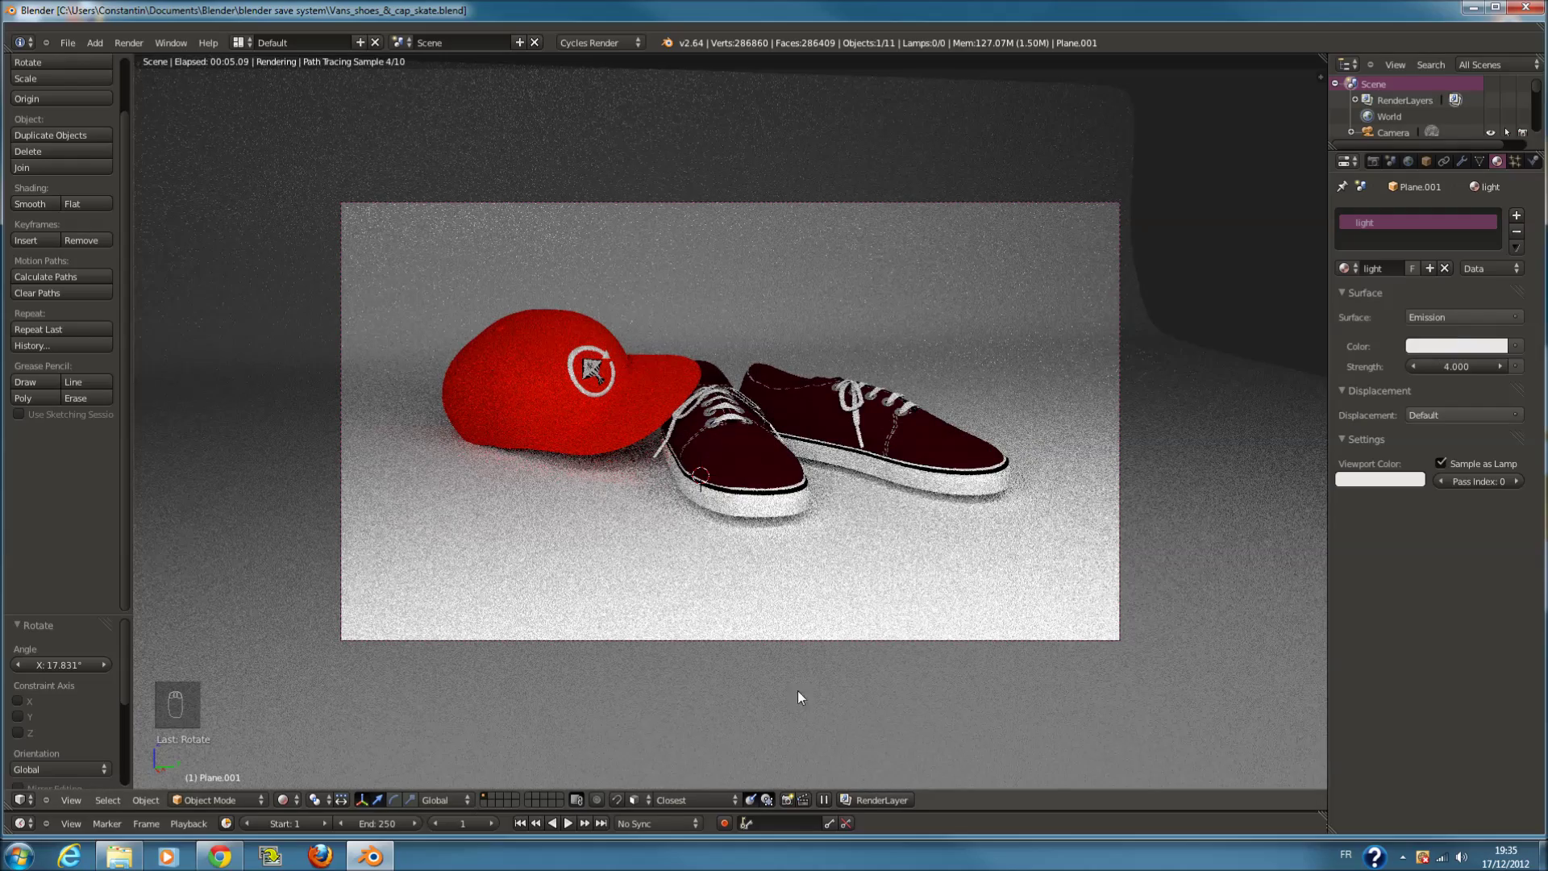
drag(1453, 356, 1435, 168)
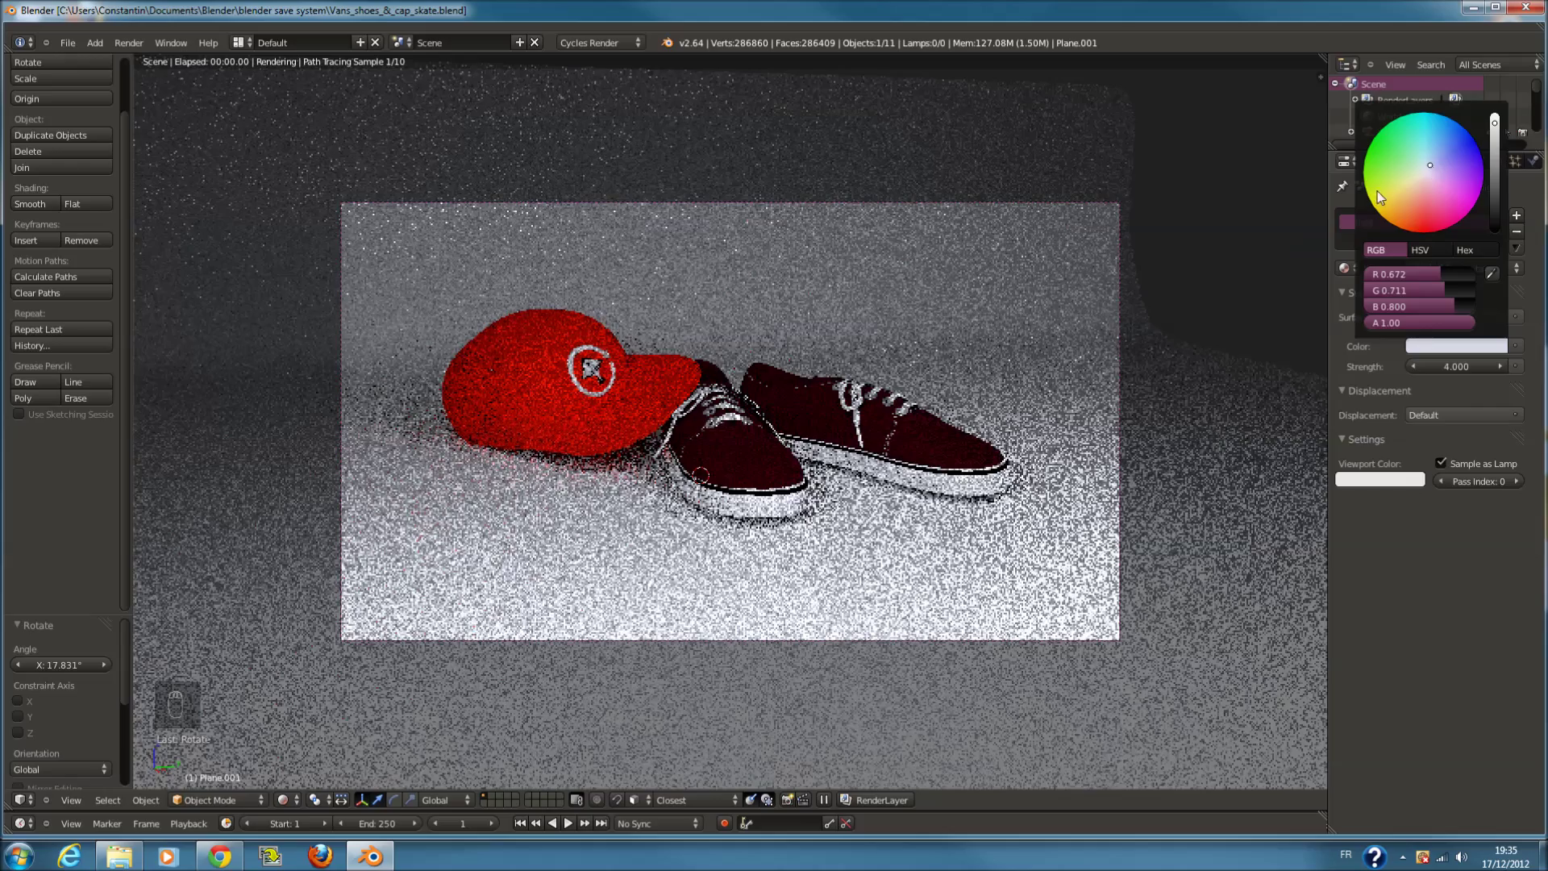
key(ctrl+s)
drag(292, 812, 564, 648)
Tilt and shift the light plane toward the sneakers and cap from the front ortho view
key(KP_1)
key(r)
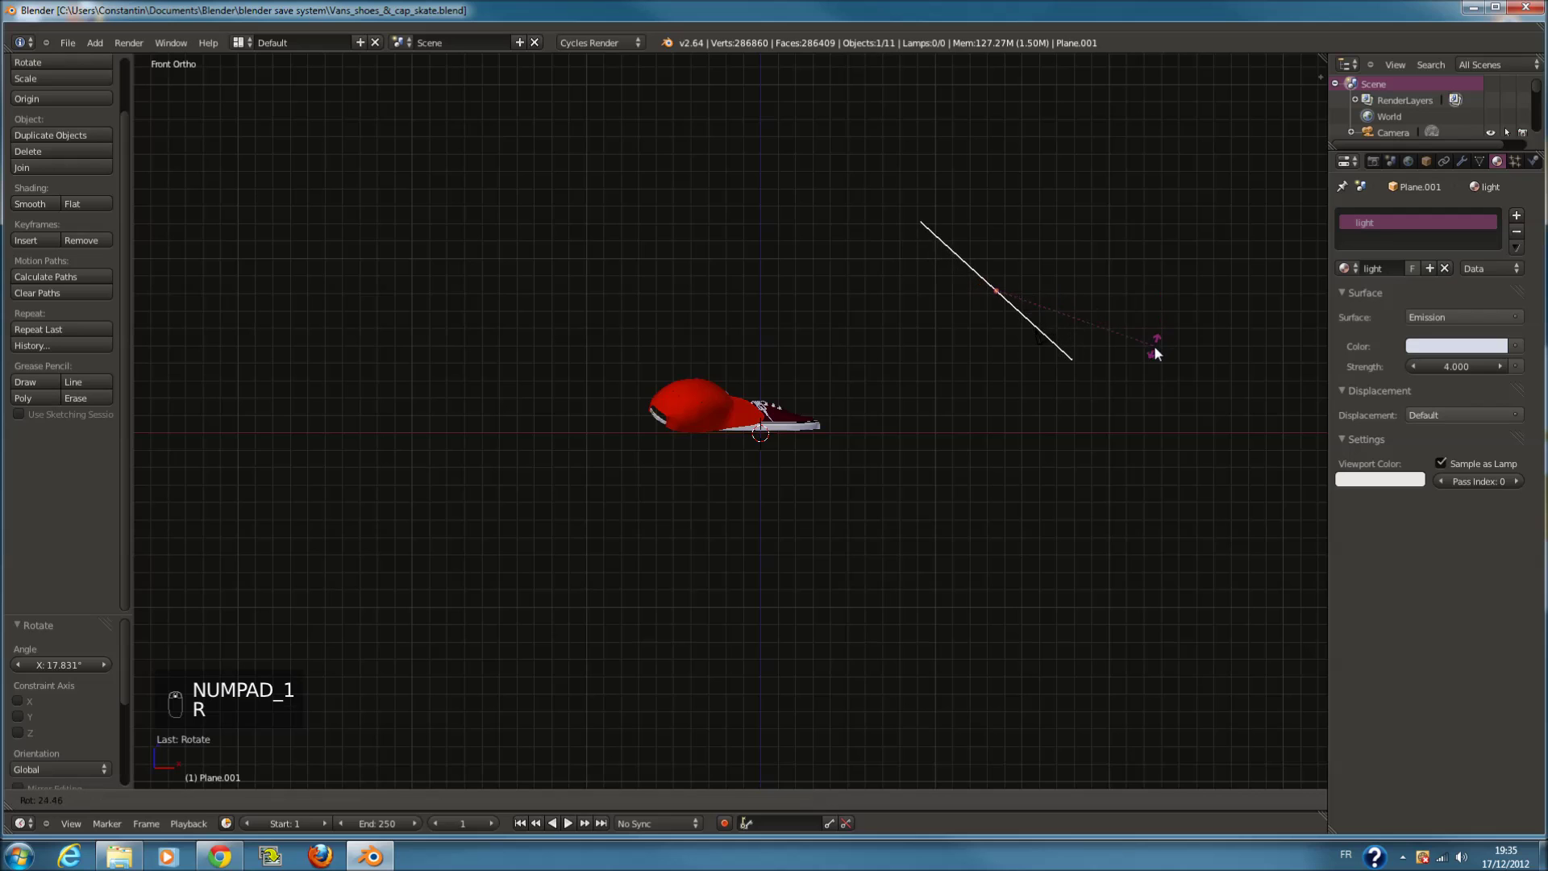
drag(1160, 354, 1114, 355)
key(KP_0)
key(KP_1)
key(g)
drag(1191, 314, 969, 457)
key(ctrl+s)
Preview the softly lit scene as a Cycles render through the camera
key(KP_0)
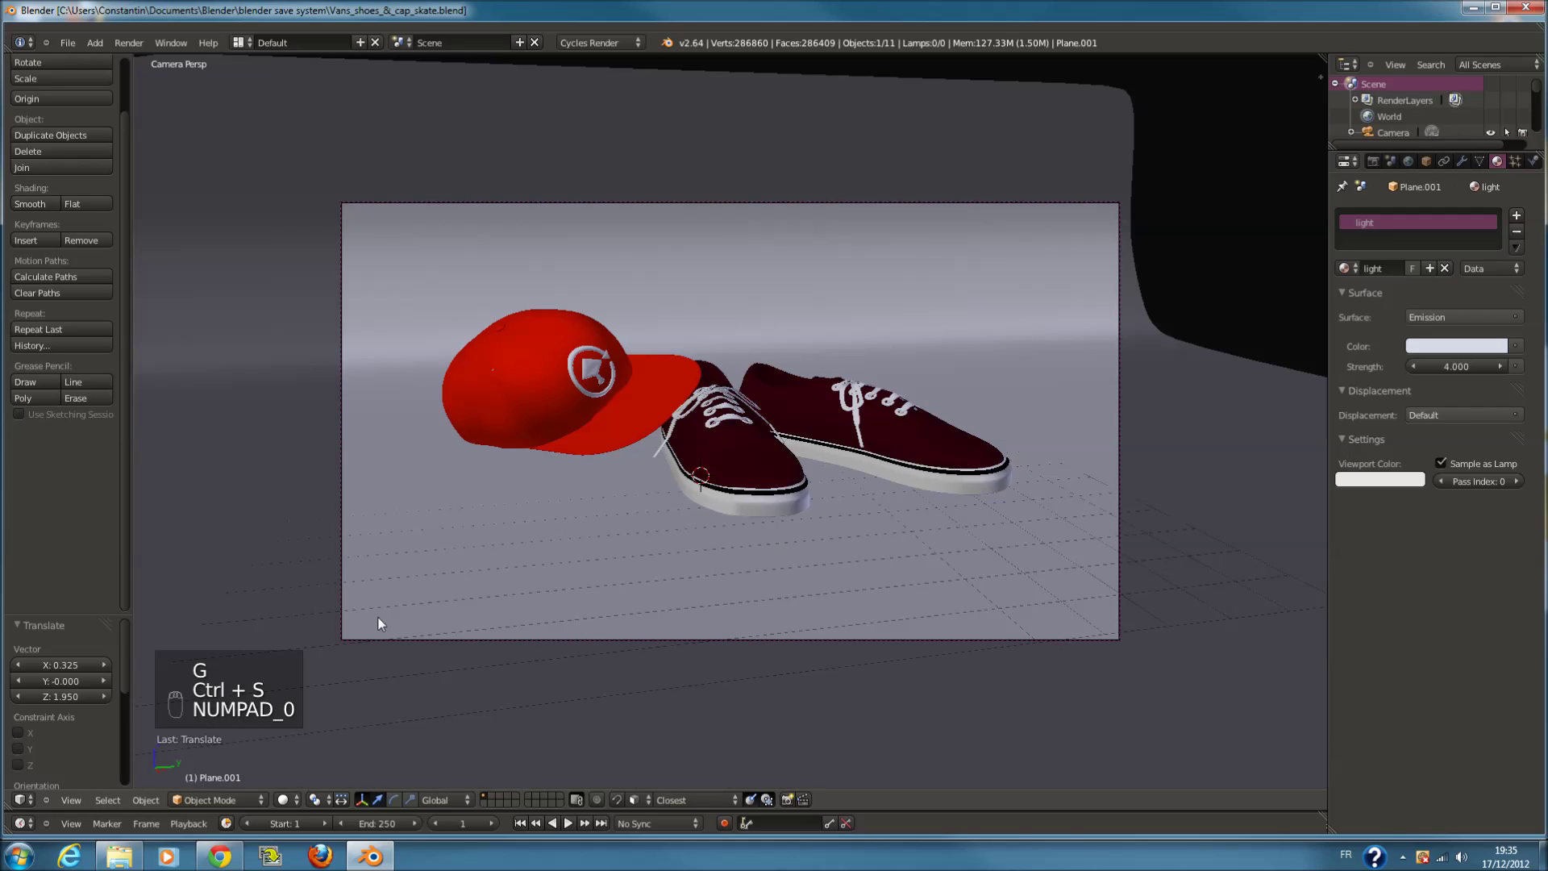
drag(284, 806, 979, 539)
key(ctrl+s)
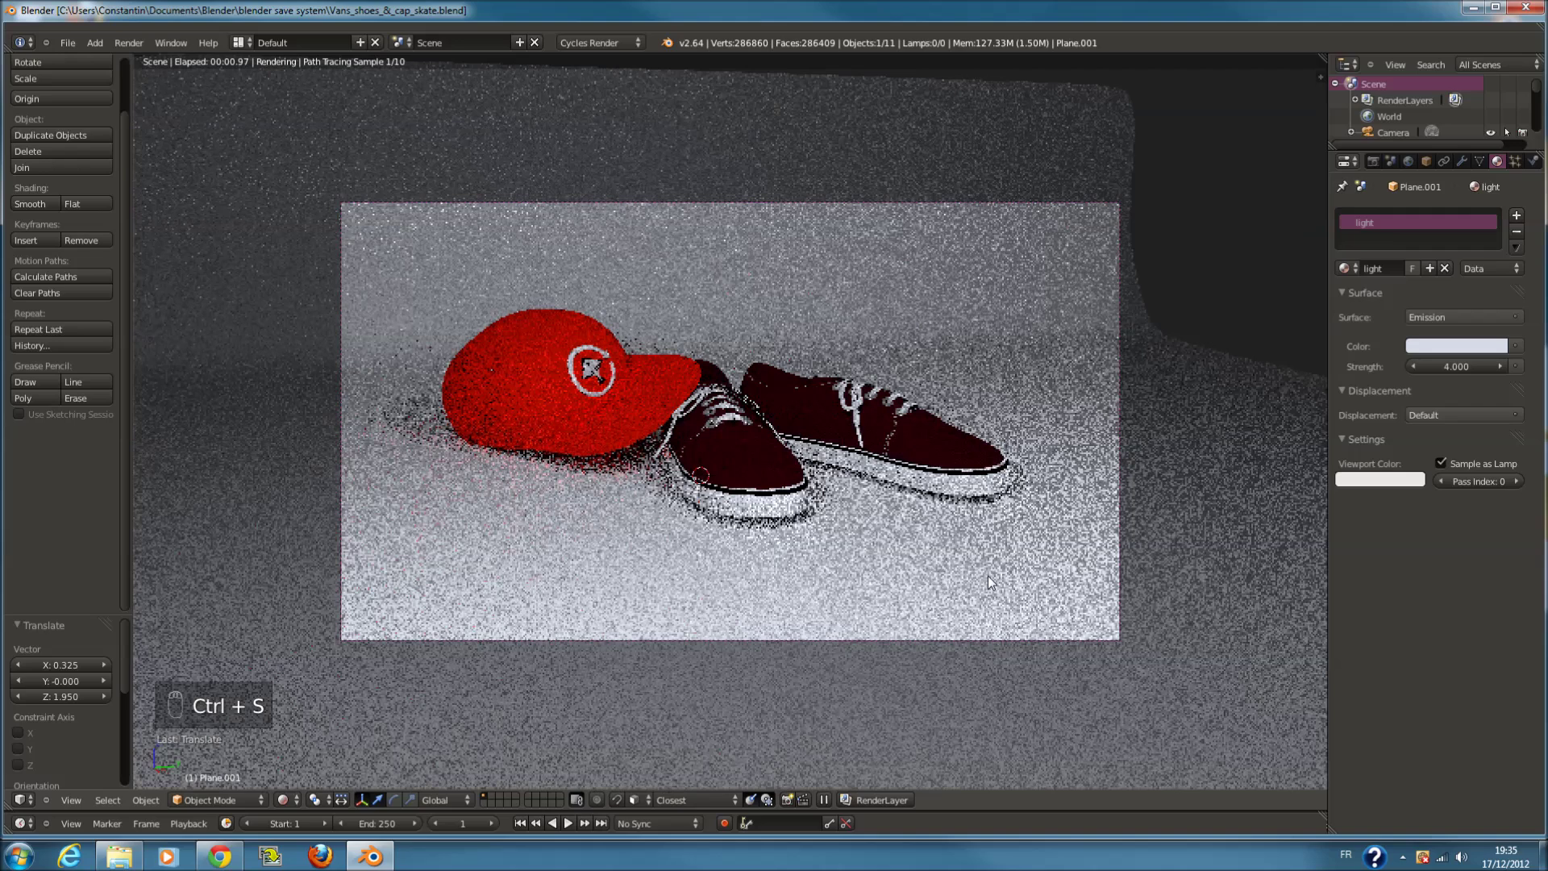
drag(286, 800, 342, 746)
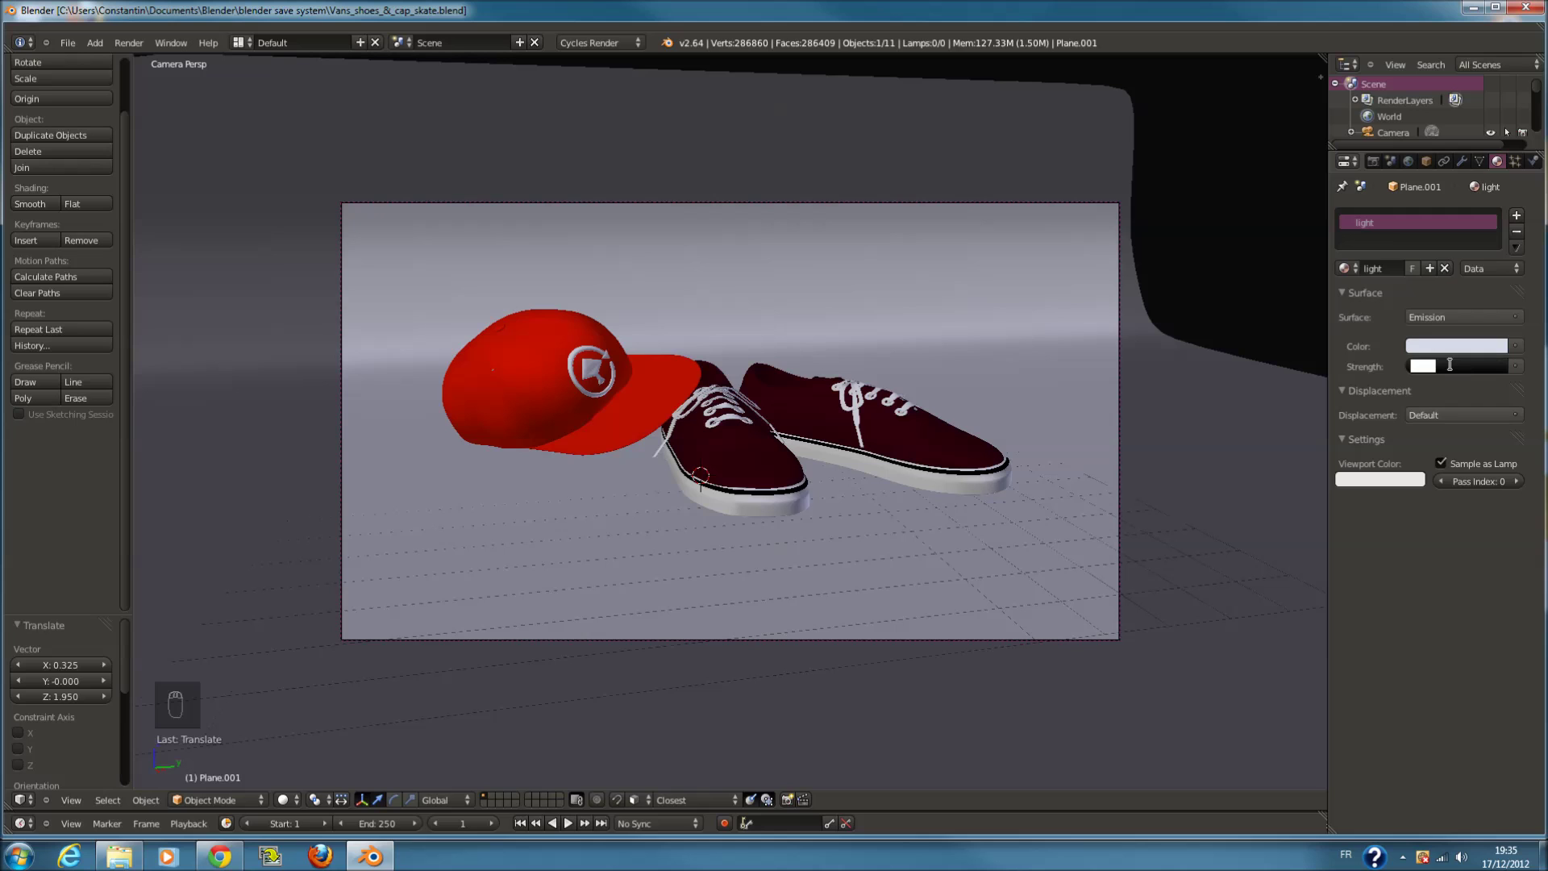
Raise the light's emission strength to 6 and readjust the plane's tilt and position
click(1459, 392)
key(KP_1)
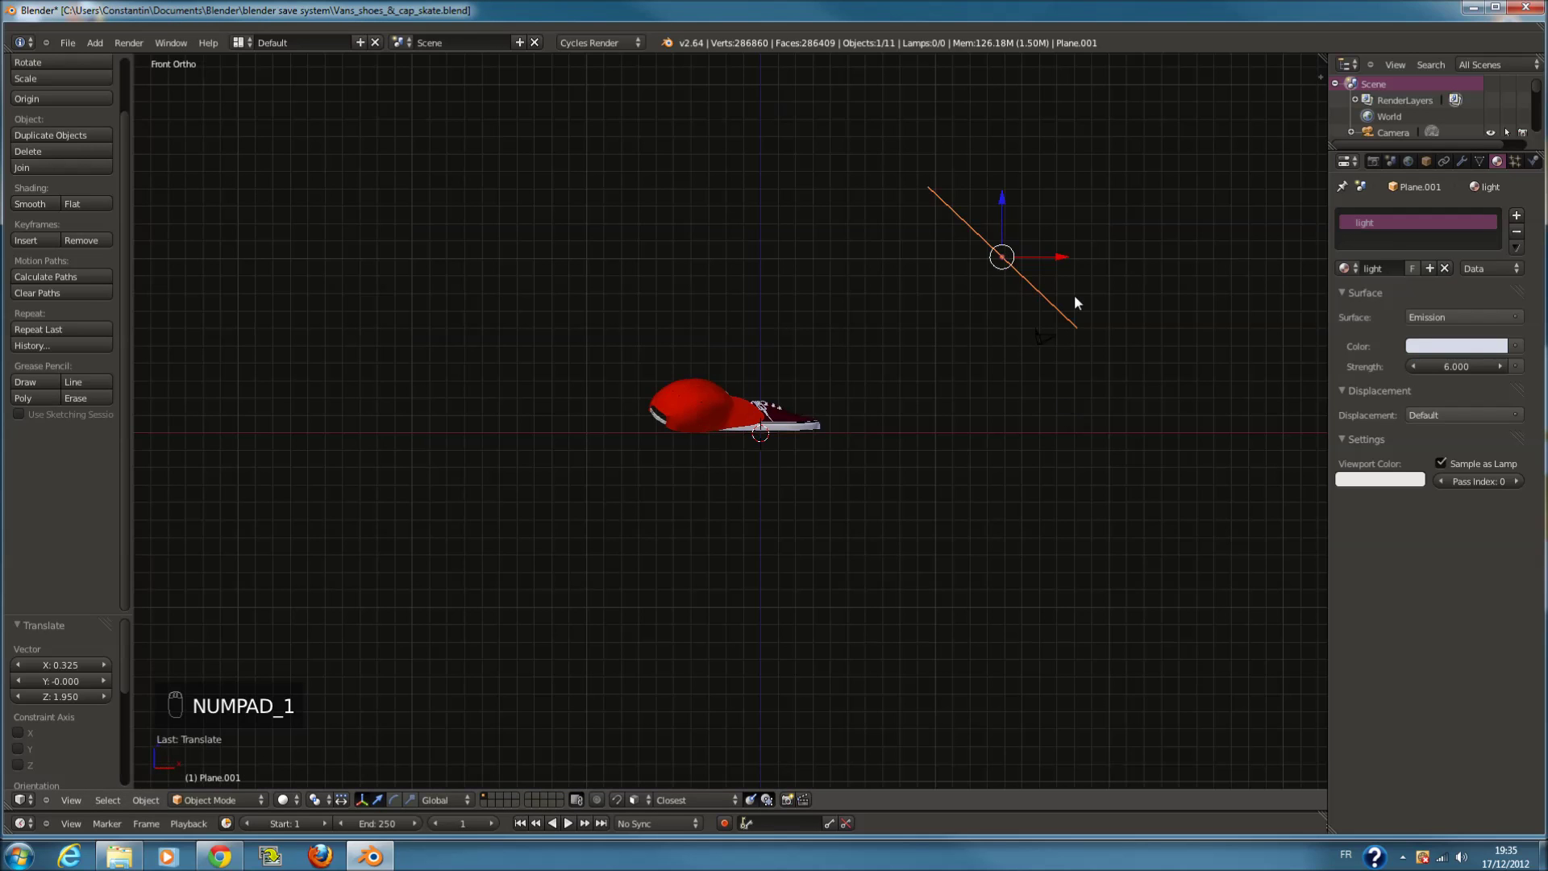
key(r)
drag(1087, 355, 239, 806)
key(g)
key(r)
Preview the brighter lighting as a render through the camera and save the file
key(KP_0)
drag(294, 798, 895, 527)
key(ctrl+s)
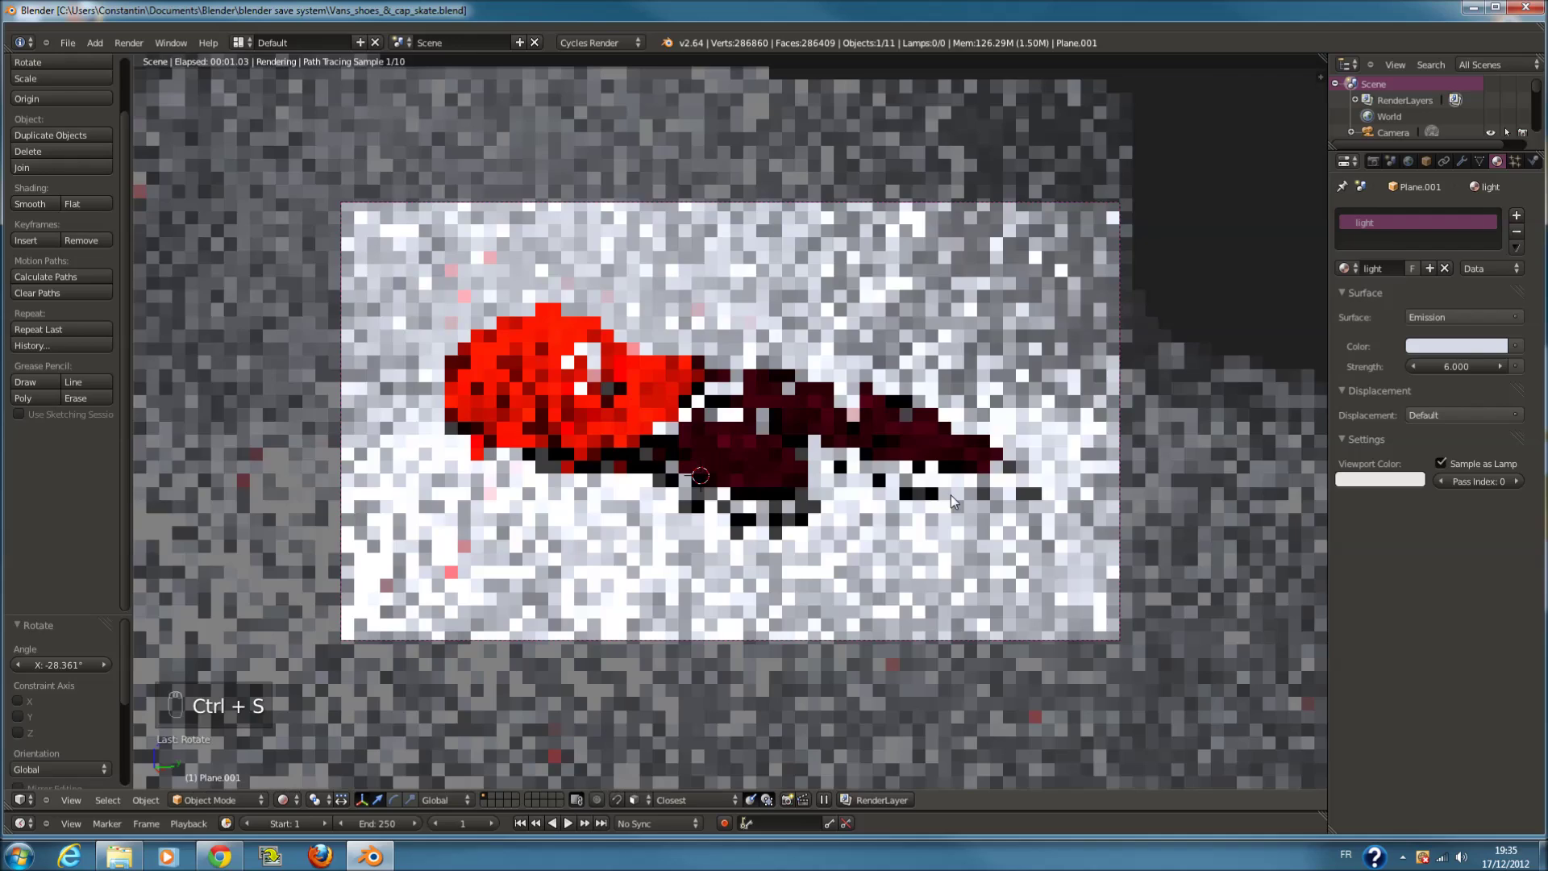
key(ctrl+s)
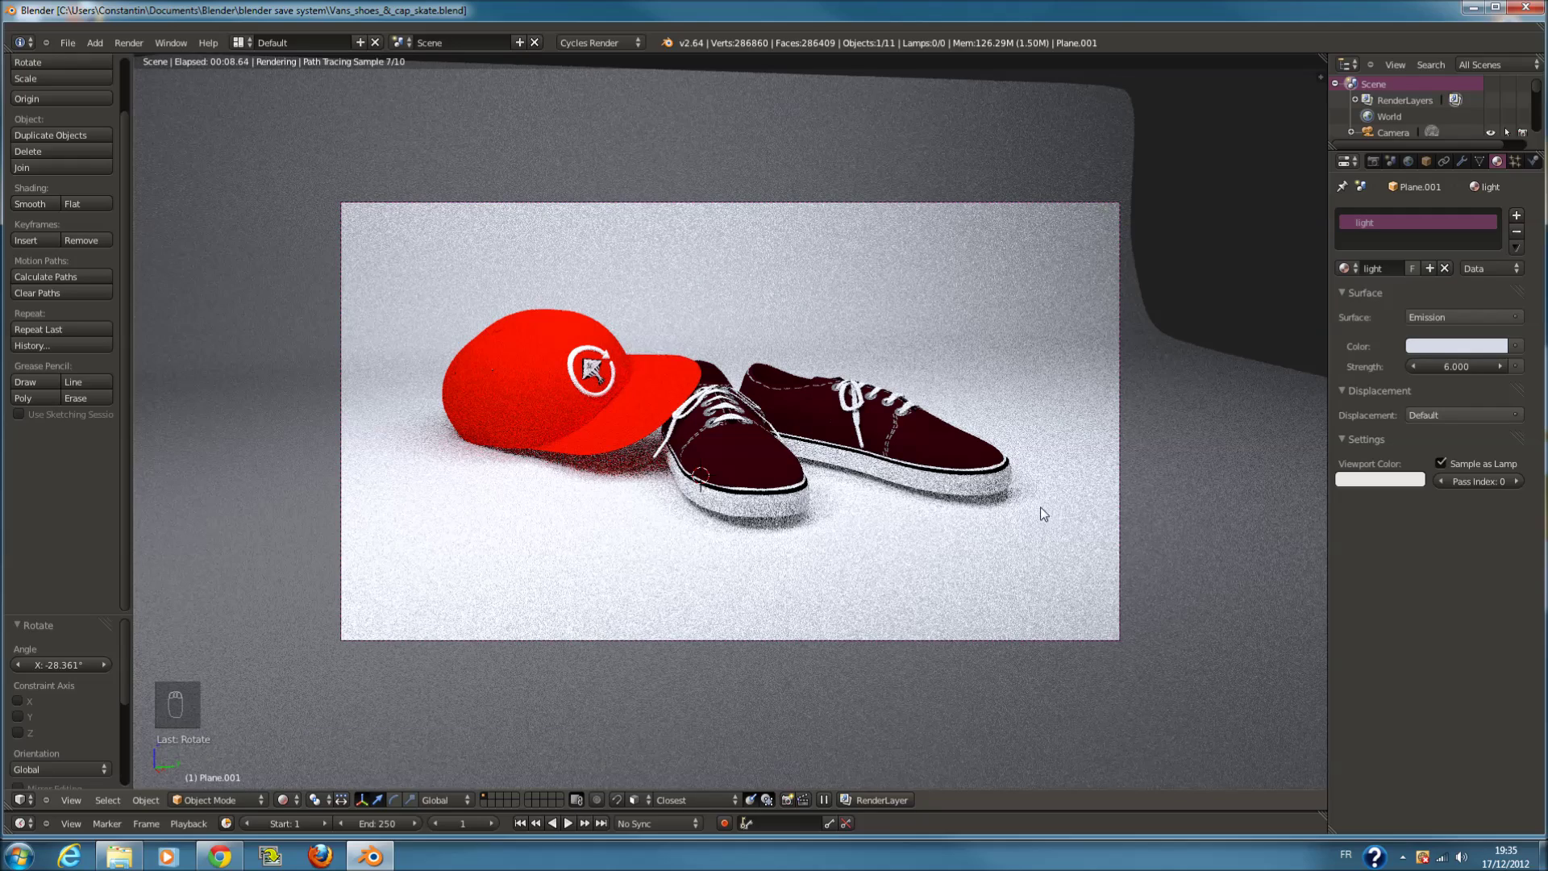
key(ctrl+s)
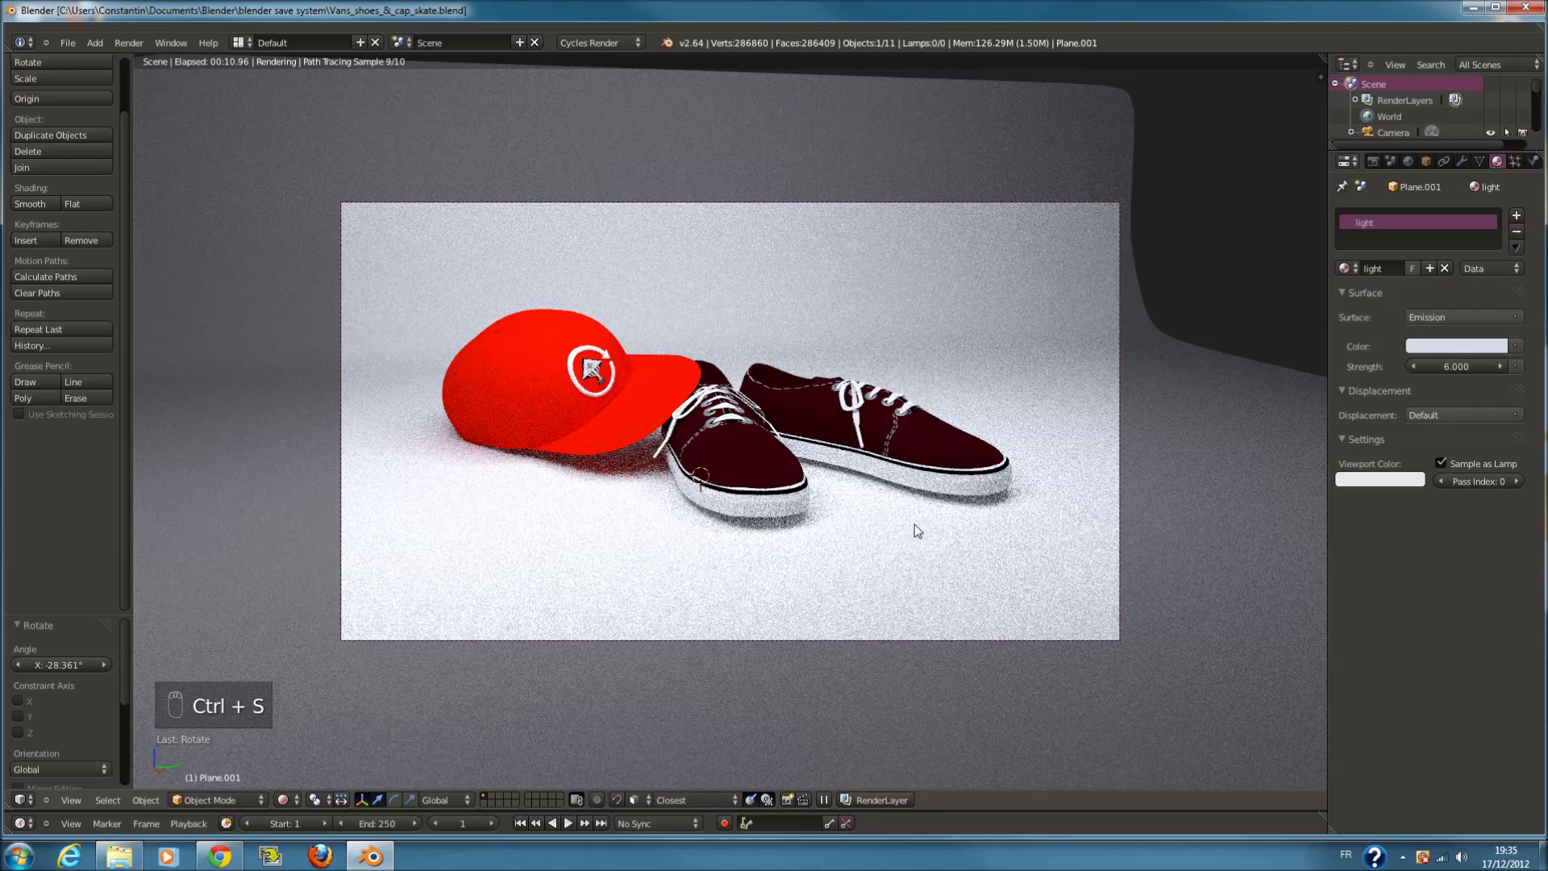
key(KP_3)
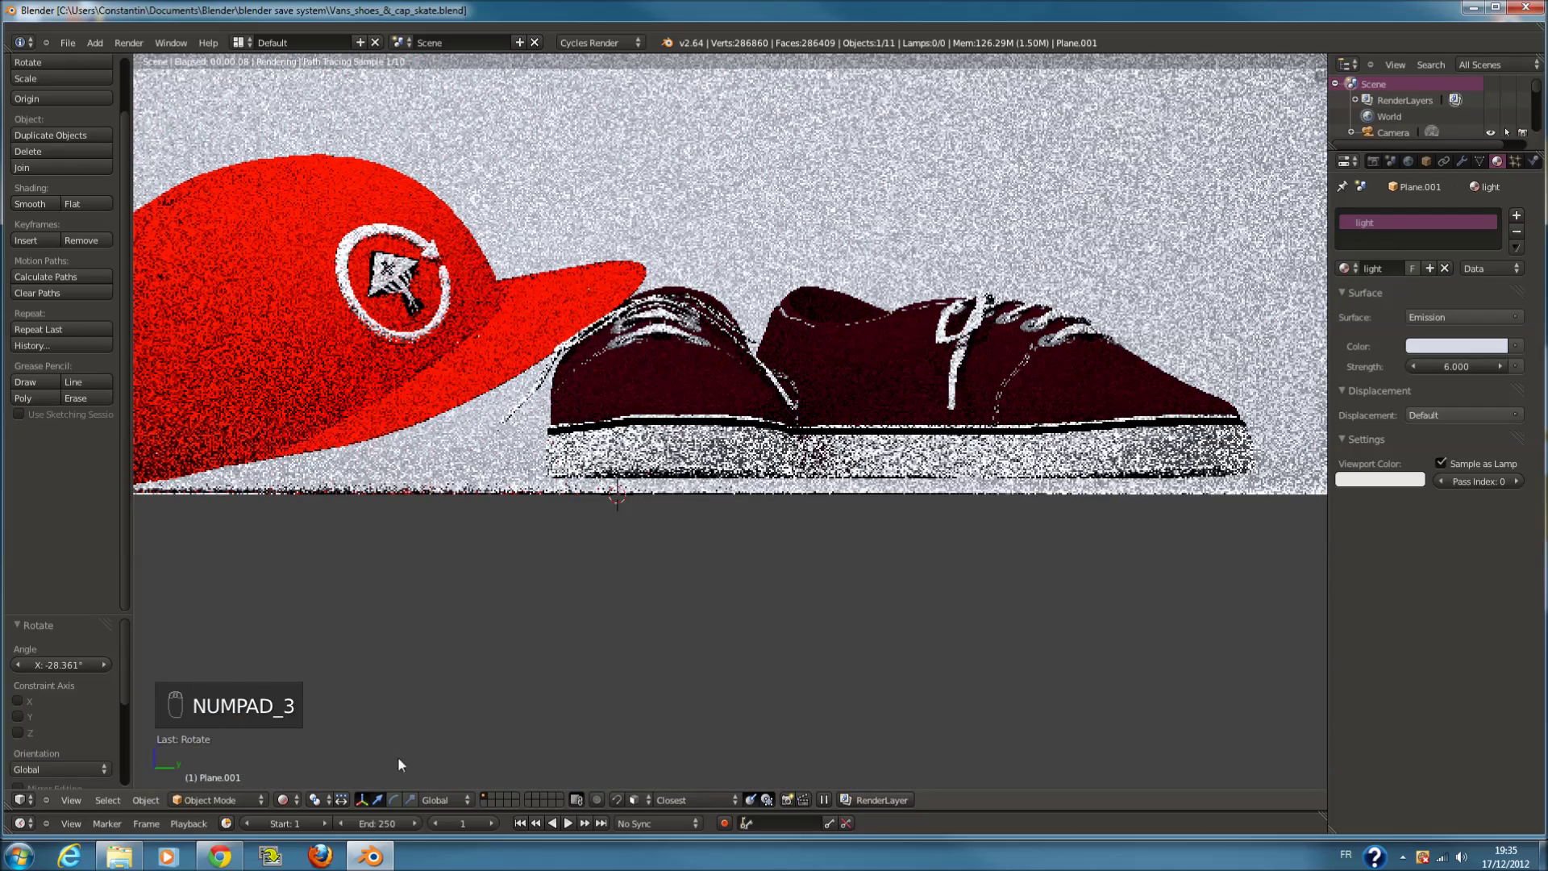
Leave the render preview and inspect the cap and sneakers as wireframes
drag(303, 806, 938, 417)
key(z)
key(a)
key(c)
drag(958, 403, 828, 314)
key(z)
drag(828, 301, 829, 286)
right_click(830, 309)
middle_click(830, 285)
middle_click(826, 308)
key(KP_0)
View the cap and sneaker pair side-on and return to solid shading
key(z)
key(KP_3)
key(a)
key(c)
drag(524, 327, 338, 417)
key(c)
key(r)
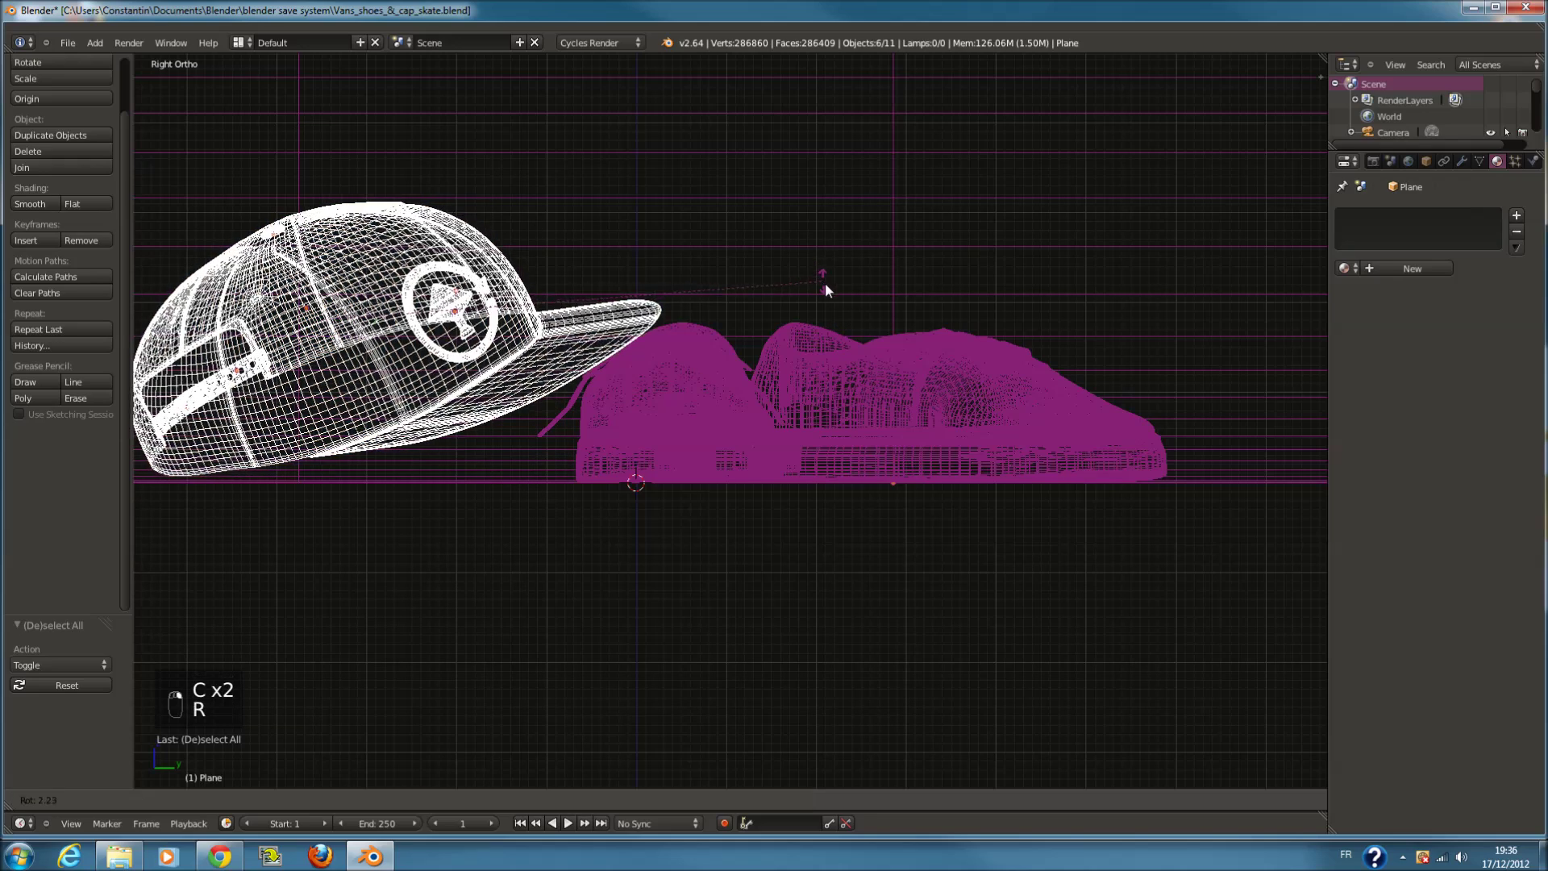
click(834, 297)
key(z)
key(z)
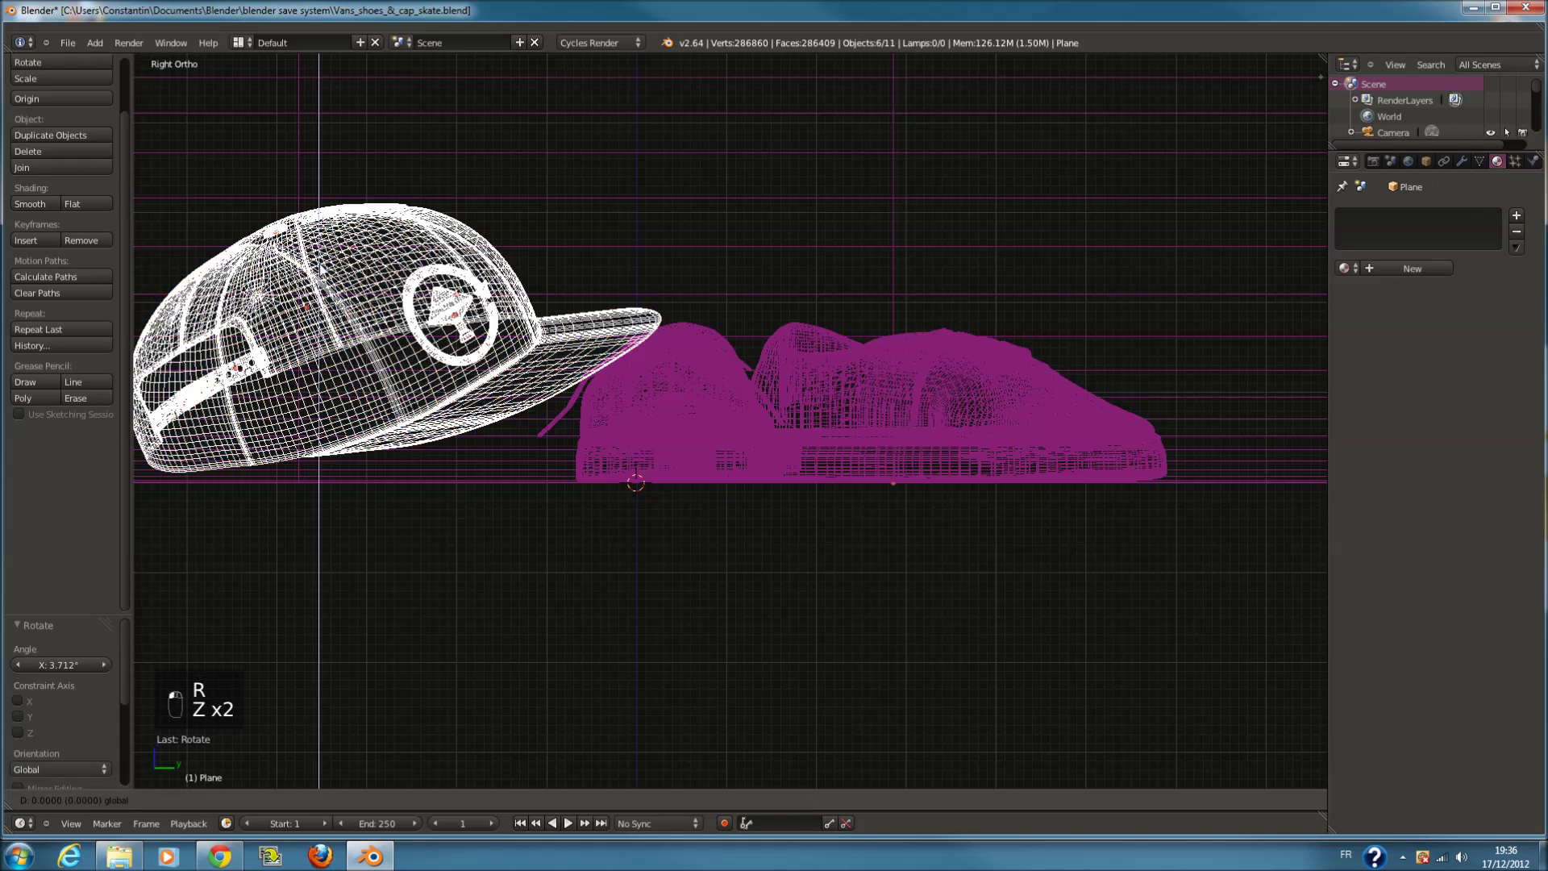
click(328, 275)
key(z)
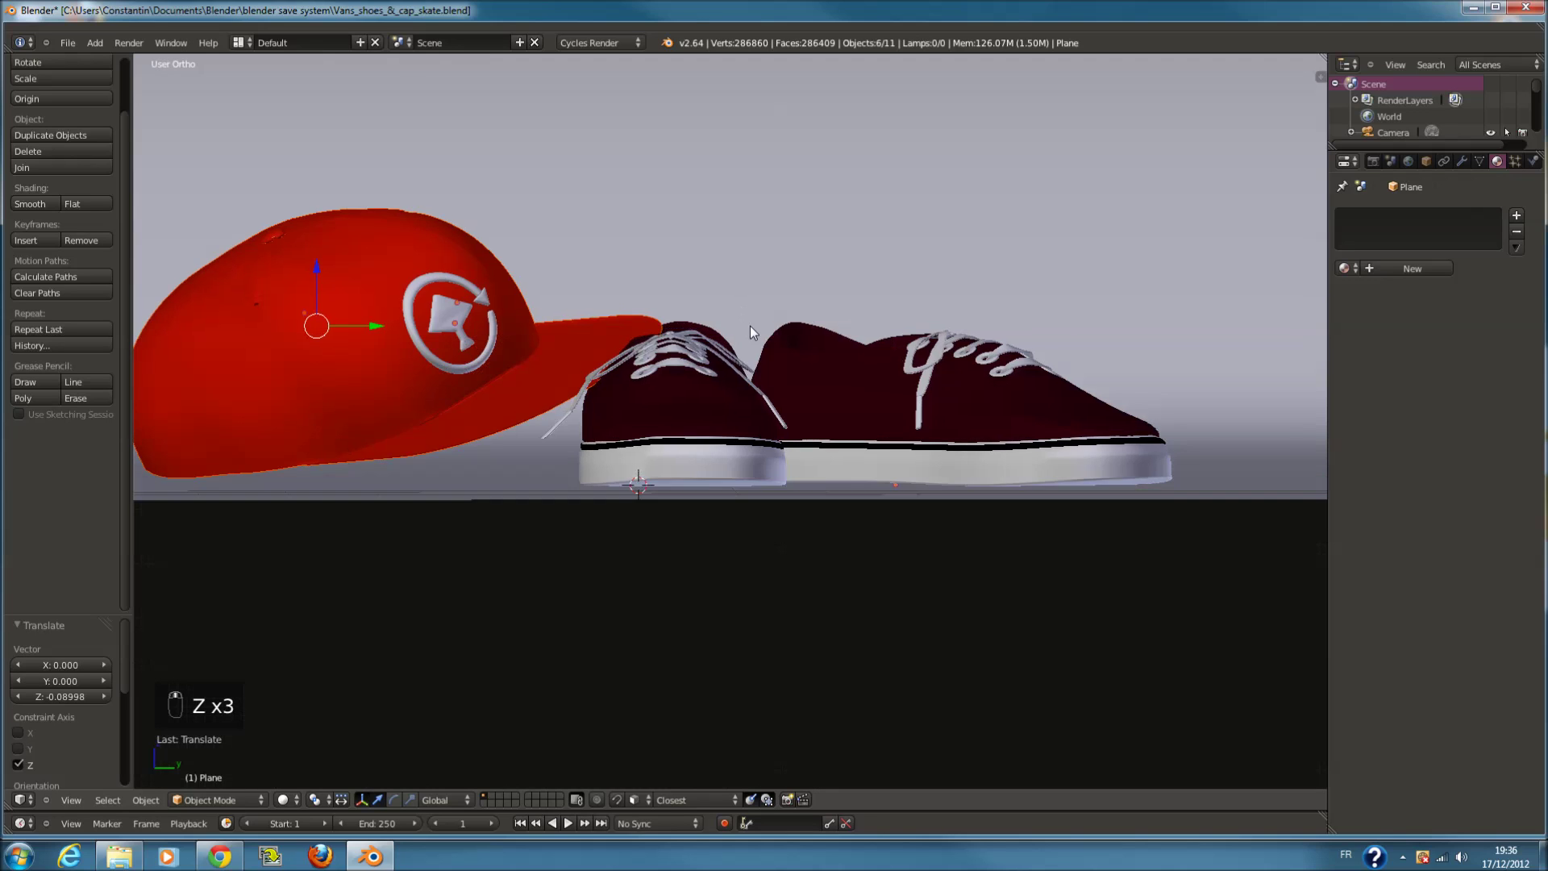
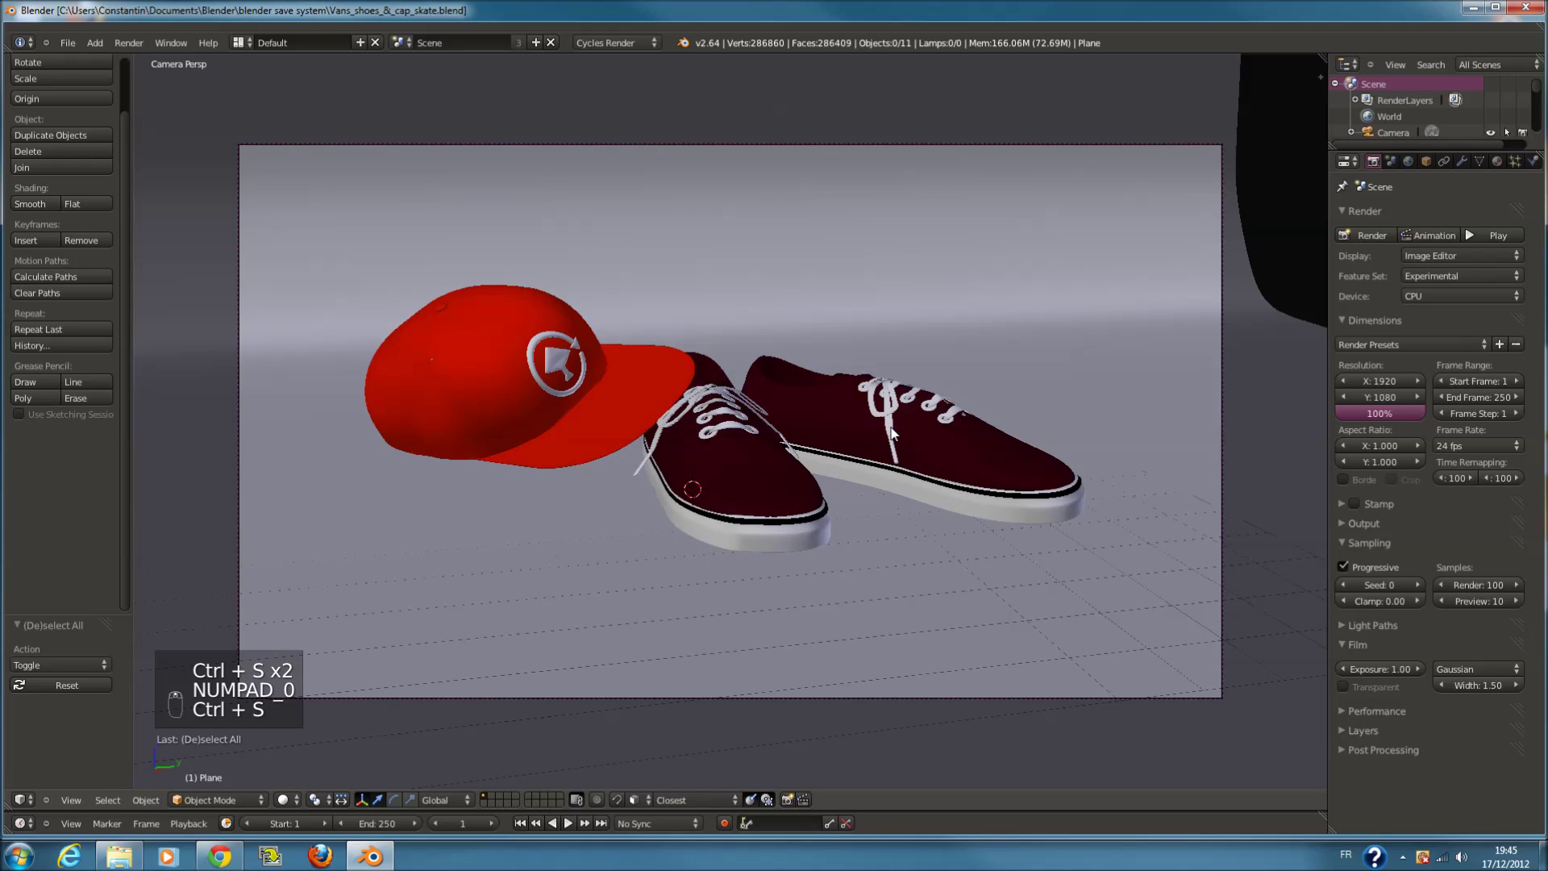
Save the file and zoom out to reveal the backdrop around the camera frame
key(t)
key(ctrl+s)
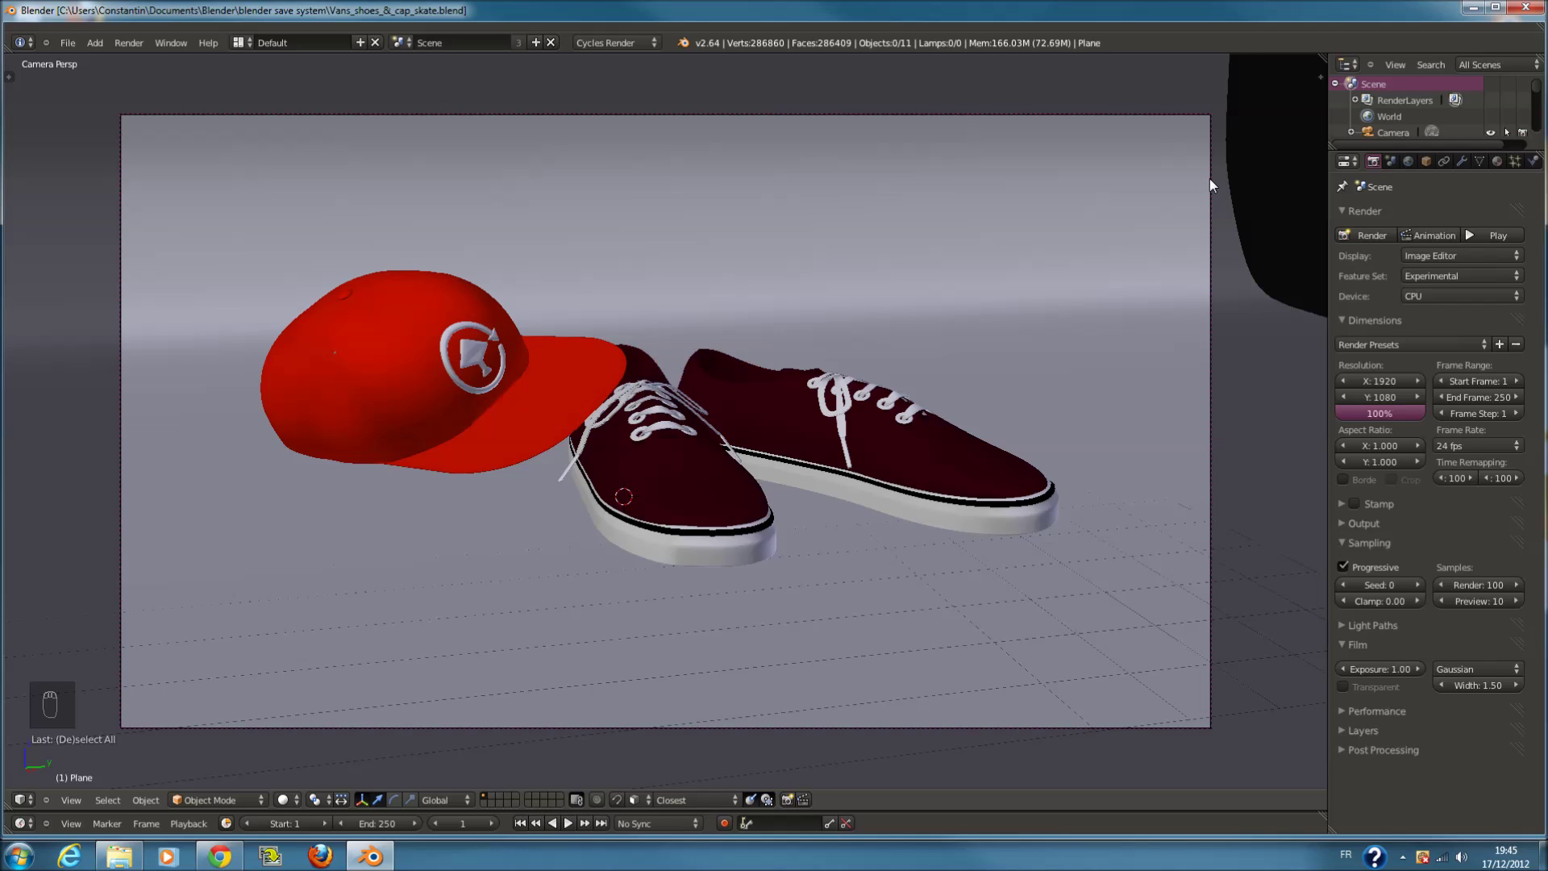
drag(1216, 183, 1216, 183)
drag(1216, 183, 975, 343)
key(ctrl+s)
key(a)
key(a)
key(a)
drag(967, 364, 953, 390)
Leave the camera view for a user orthographic overview of the whole backdrop scene
key(ctrl+s)
key(shift+c)
key(KP_0)
middle_click(850, 235)
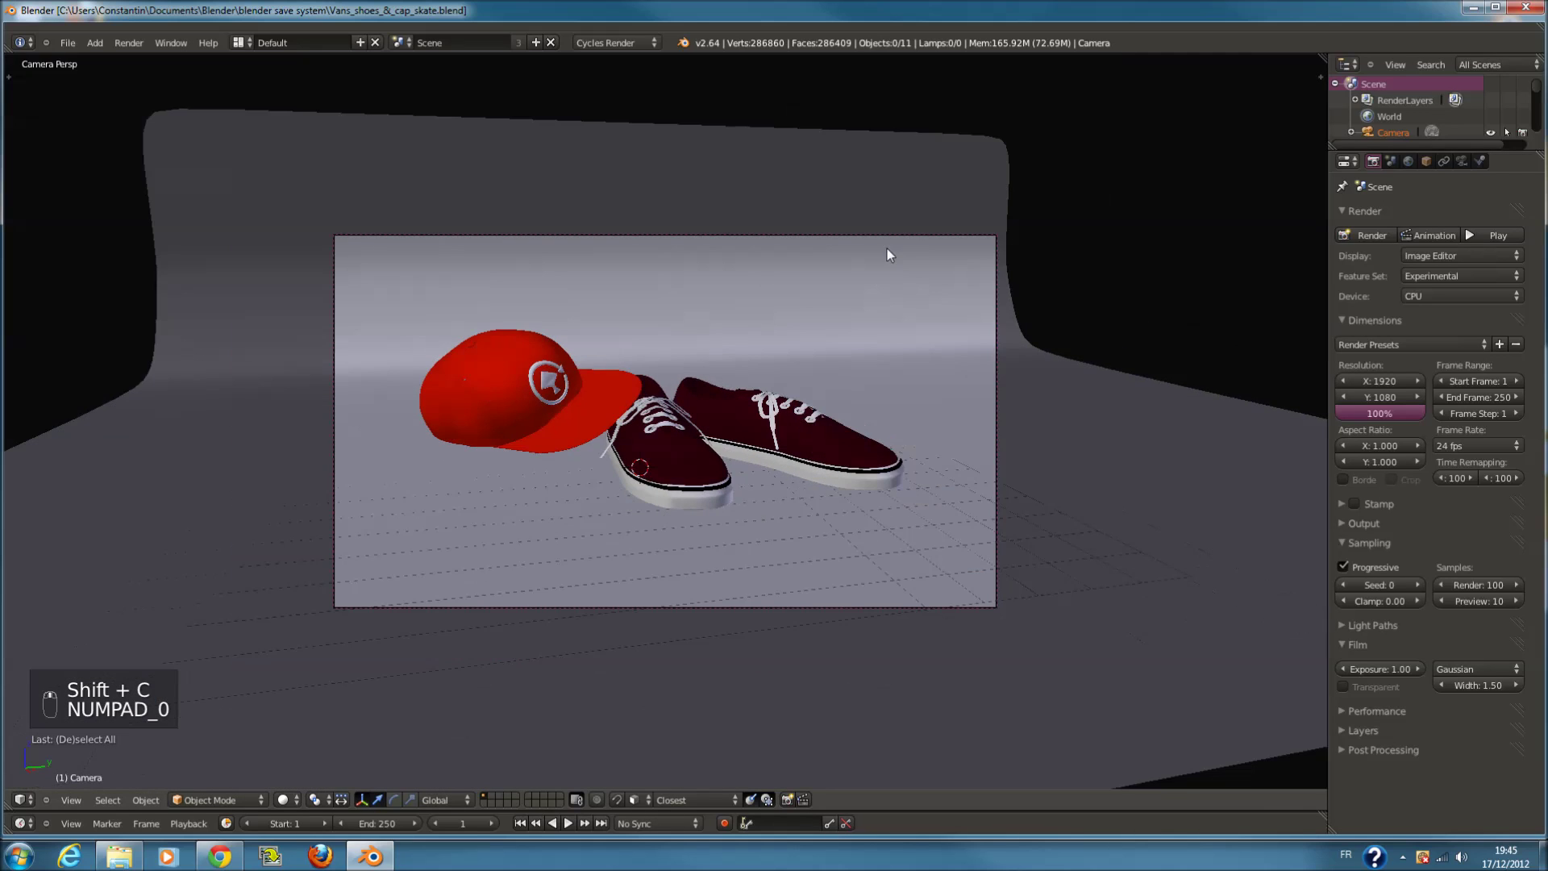